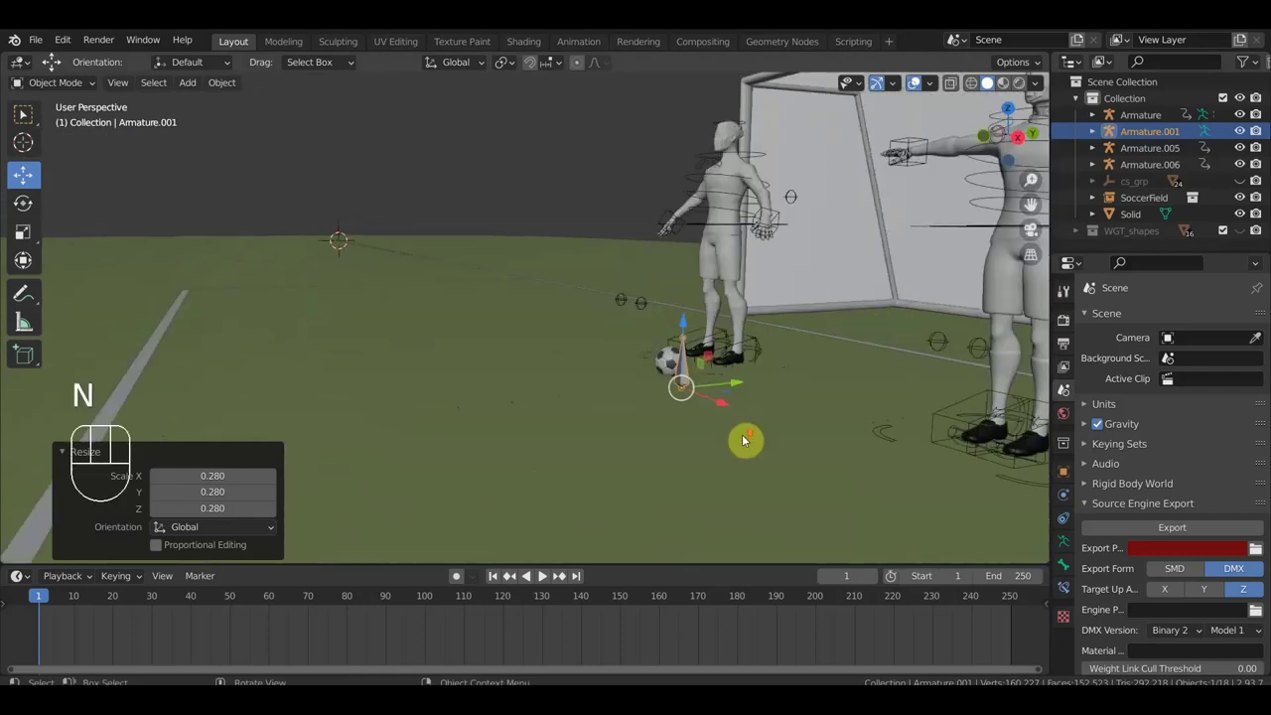
- Grab the soccer ball and slide it toward the player's feet, checking from the front view
left_click_drag(755, 439, 701, 444)
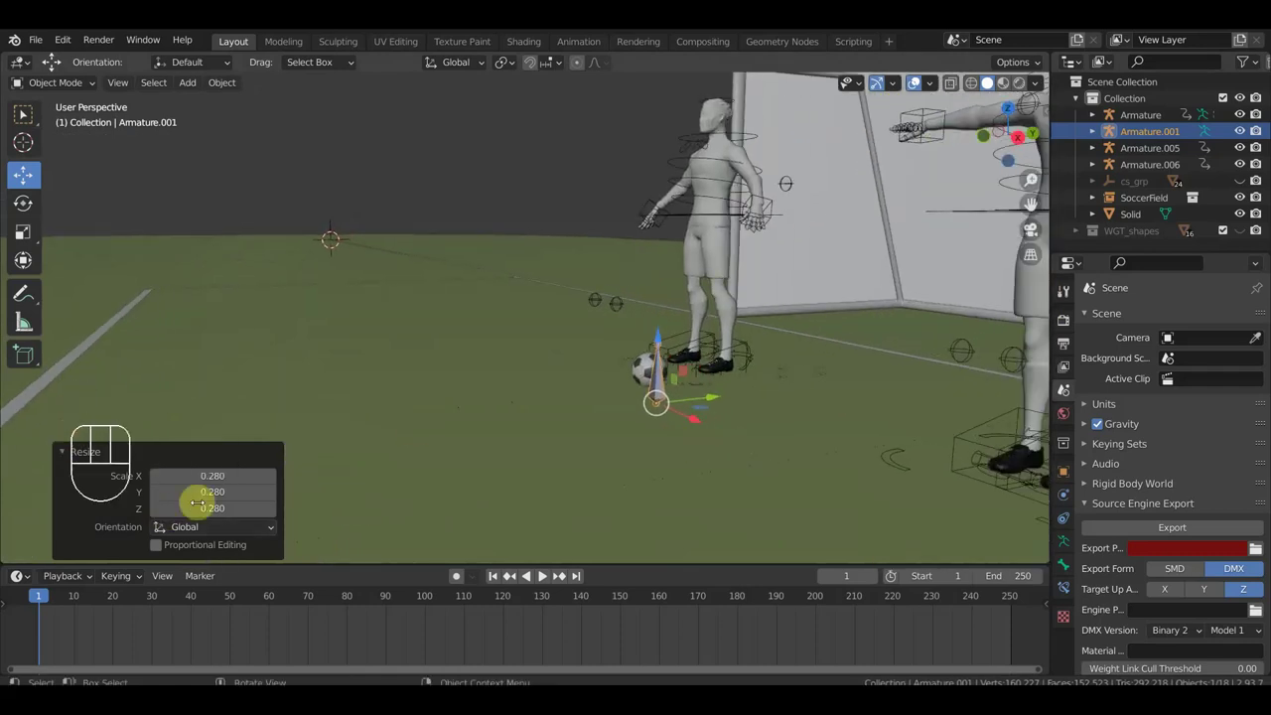
left_click_drag(598, 524, 723, 506)
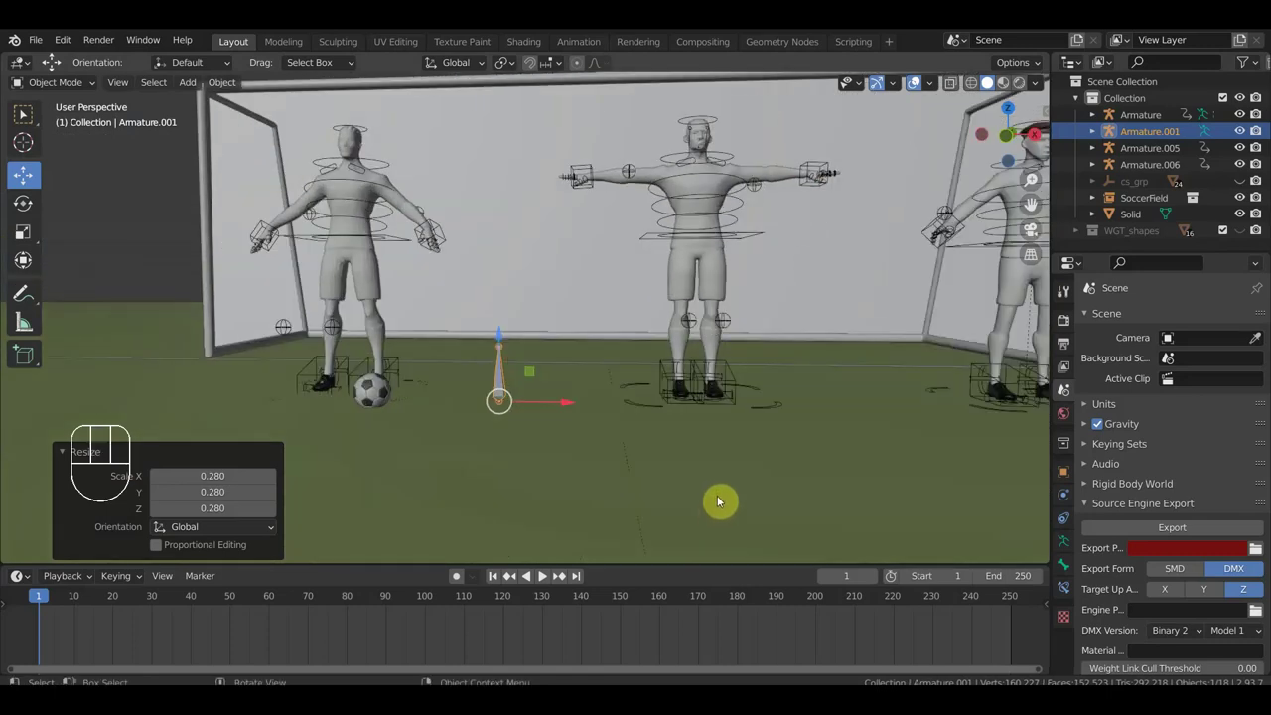
key("g")
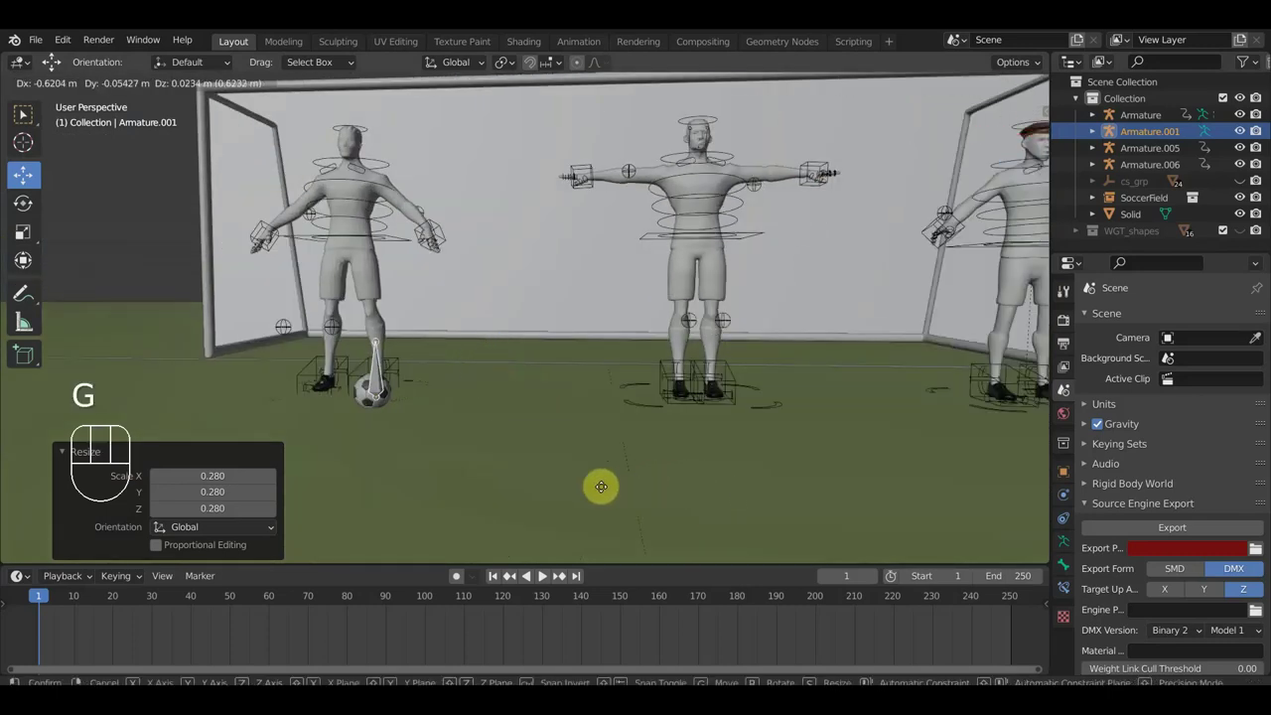
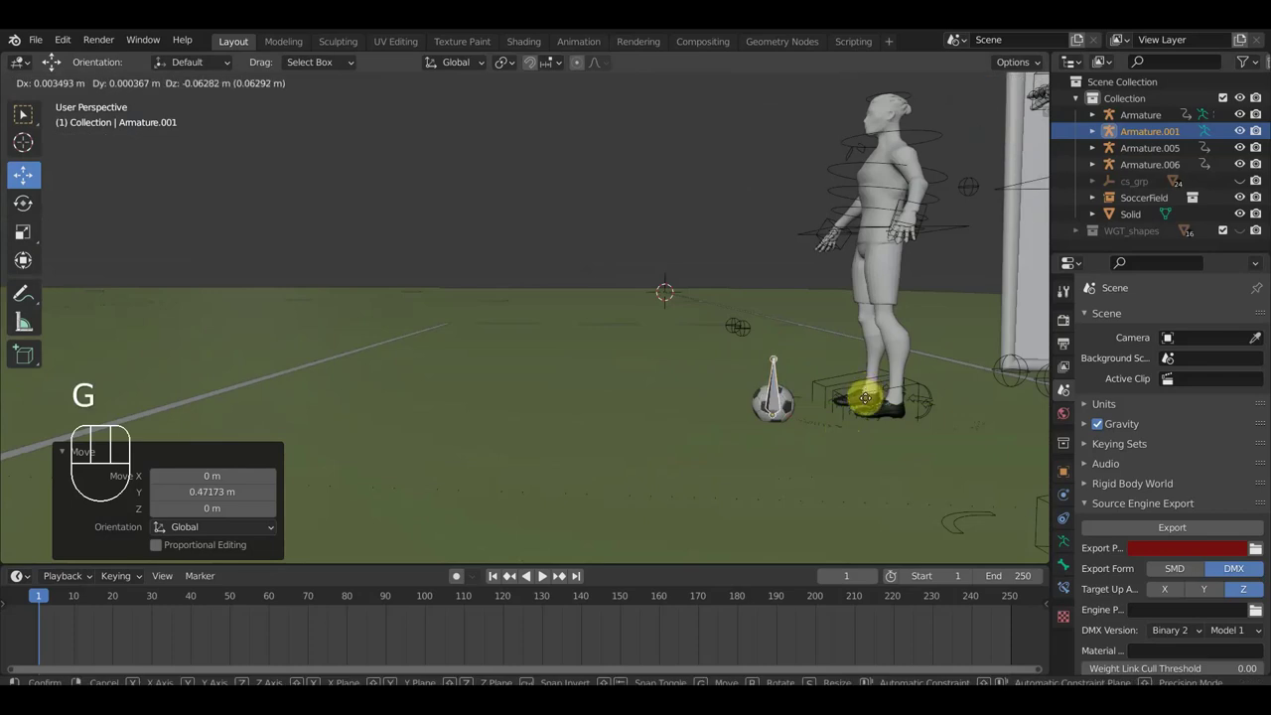
key("KP_1")
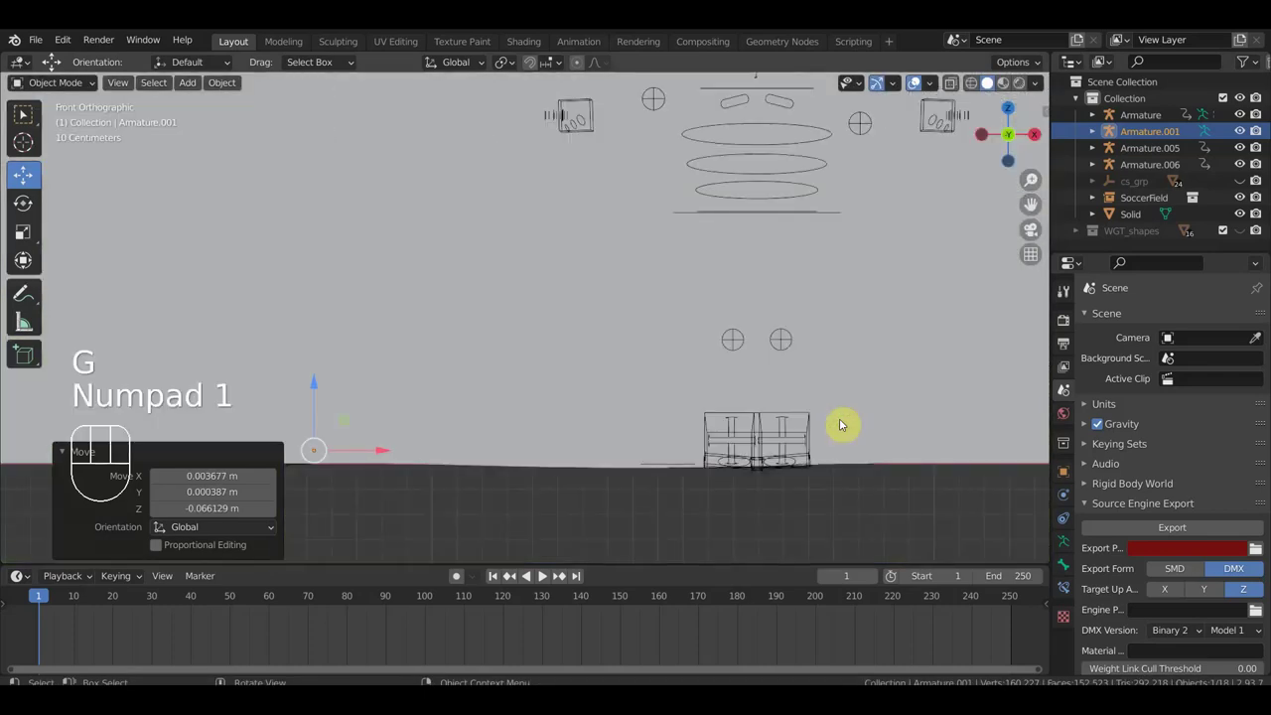
left_click_drag(632, 448, 810, 490)
left_click_drag(799, 482, 734, 438)
- Line the ball up under the player's right foot and select it together with the Armature.001 rig
left_click_drag(804, 439, 519, 400)
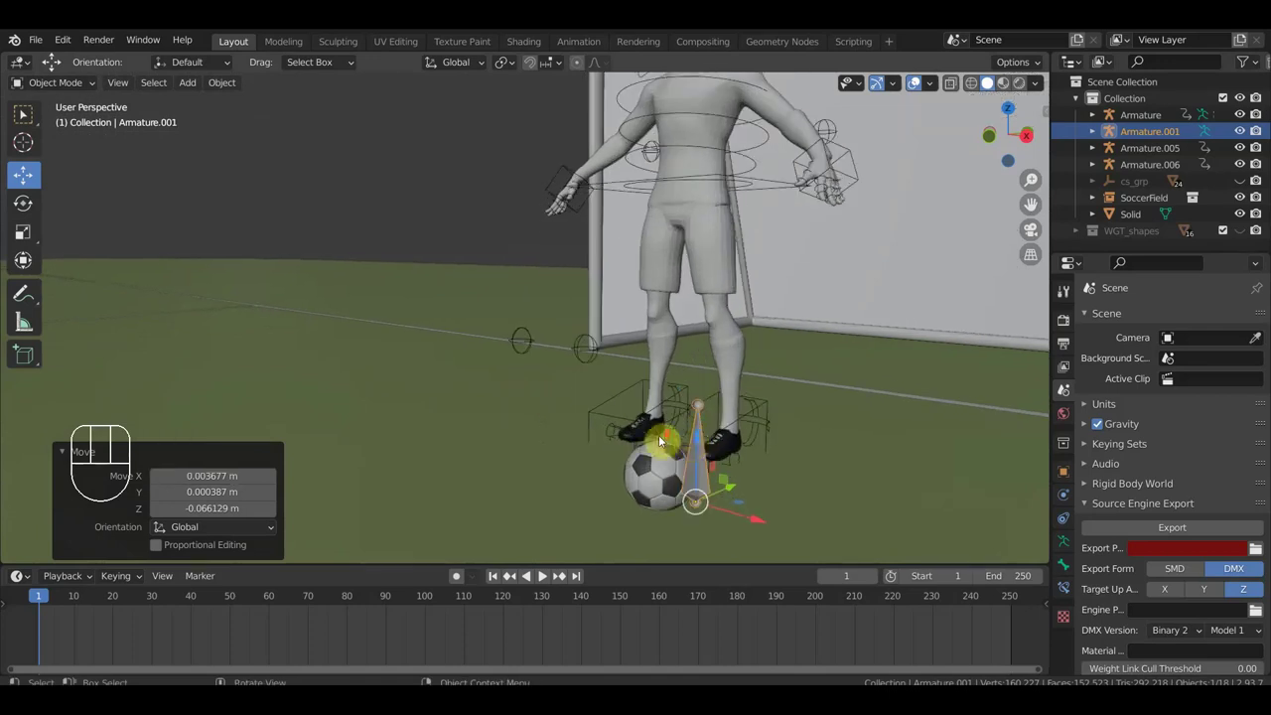
scroll("up", 3)
left_click_drag(743, 452, 760, 470)
left_click_drag(736, 484, 690, 487)
left_click(643, 449)
left_click_drag(624, 415, 647, 415)
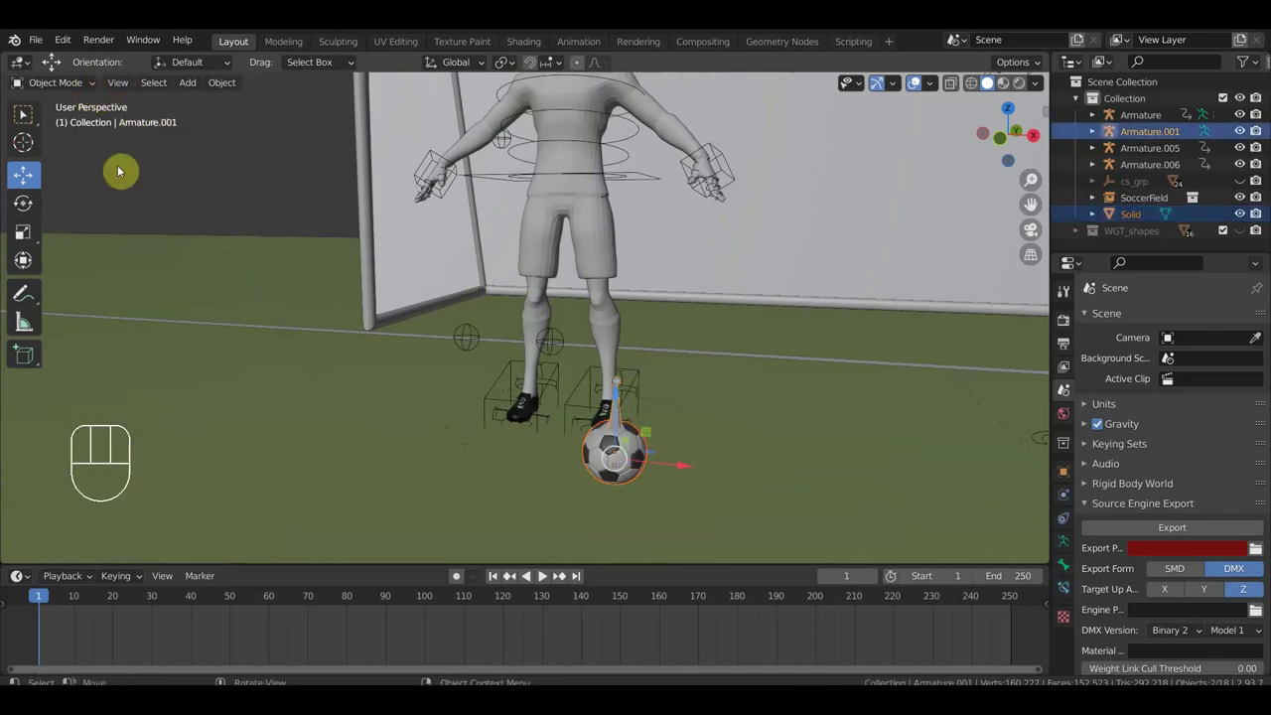
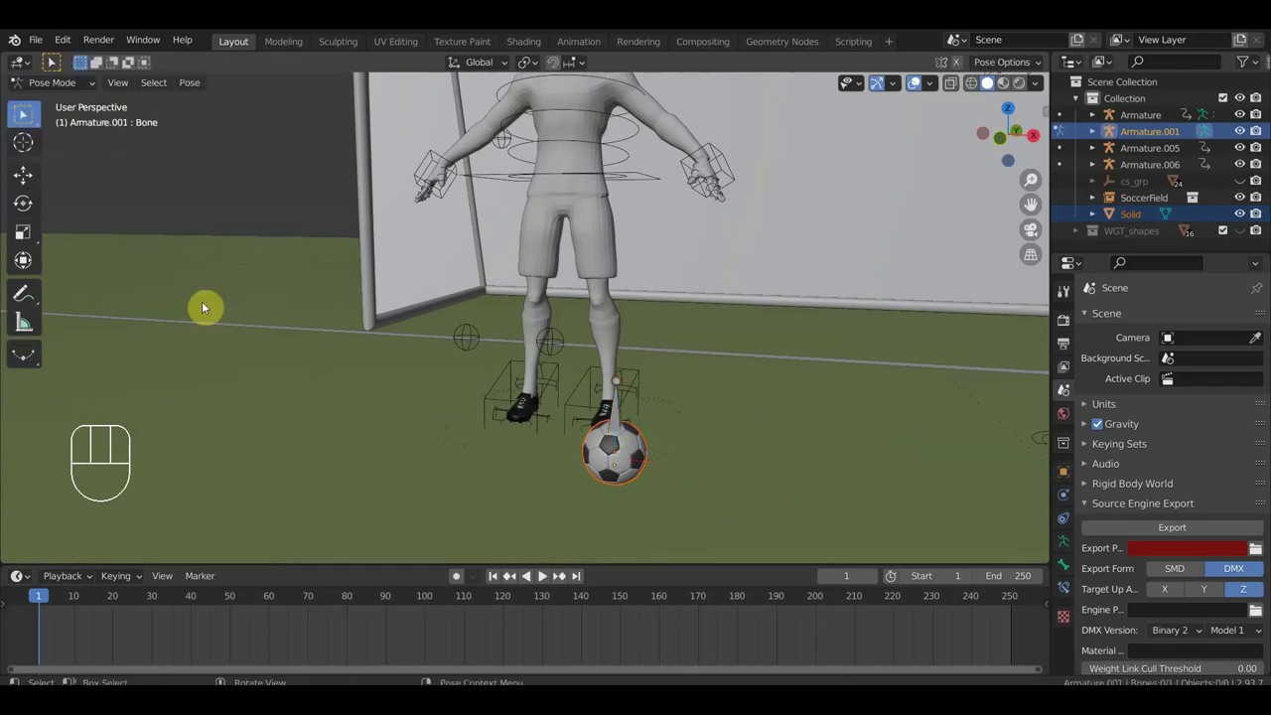
- Parent the ball to the foot bone of the player's armature via Ctrl+P
left_click(627, 419)
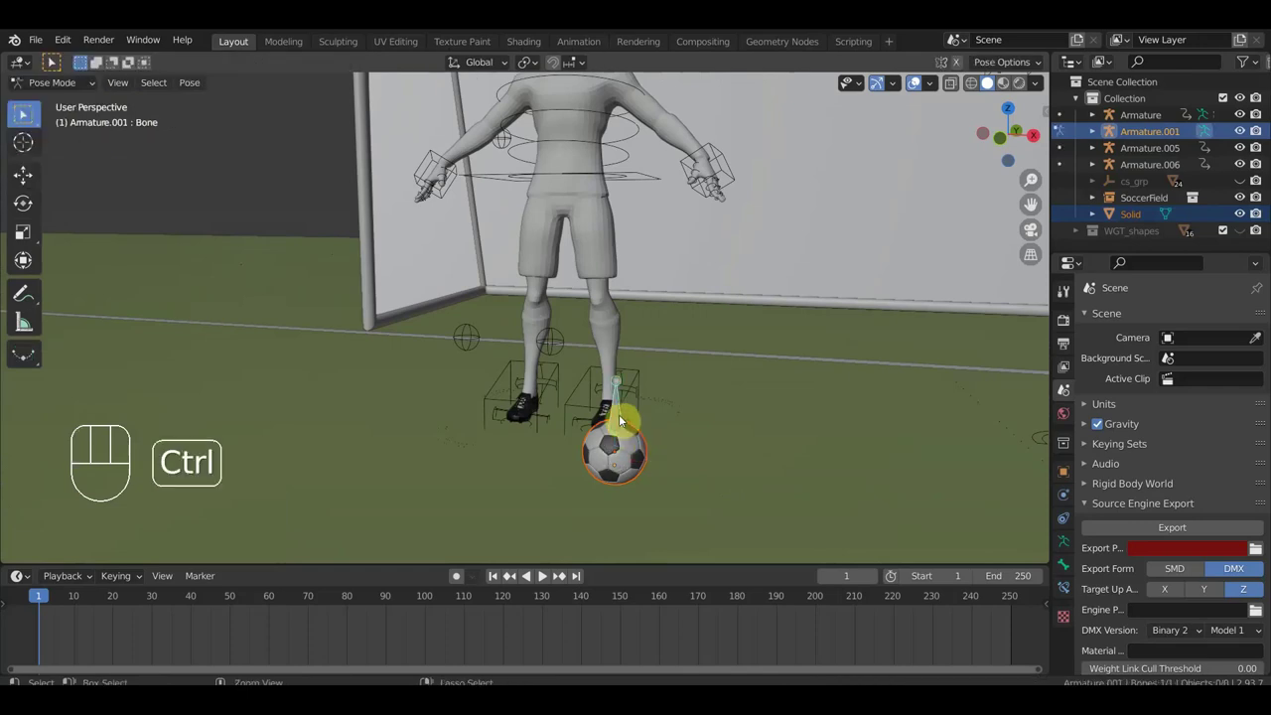
key("ctrl+p")
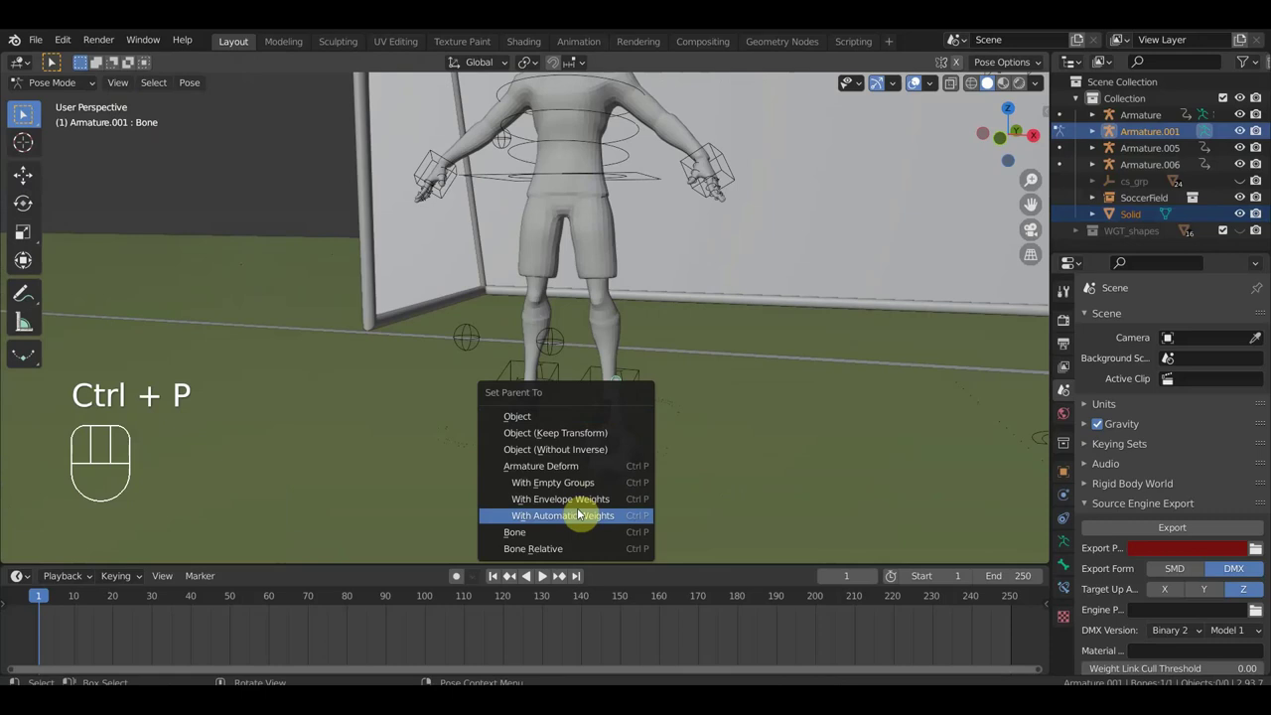
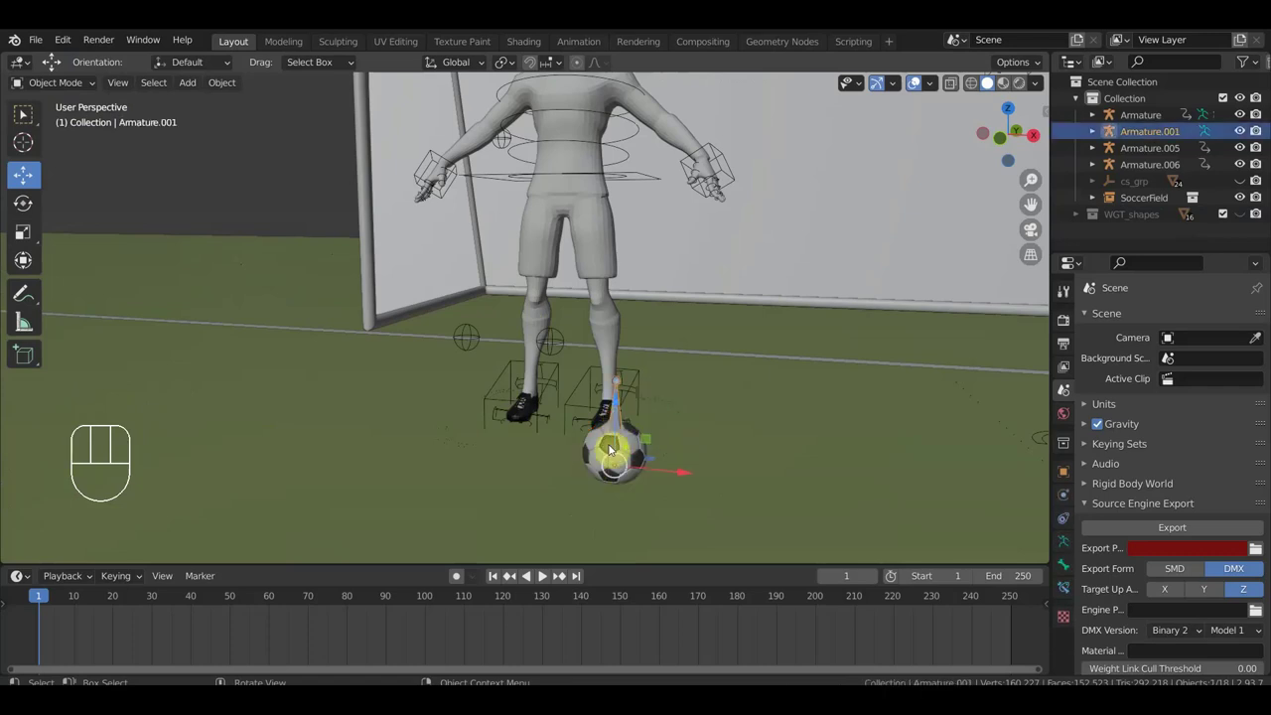
- Select the capped player's Armature.006 and move it over beside the other players near the goal
key("q")
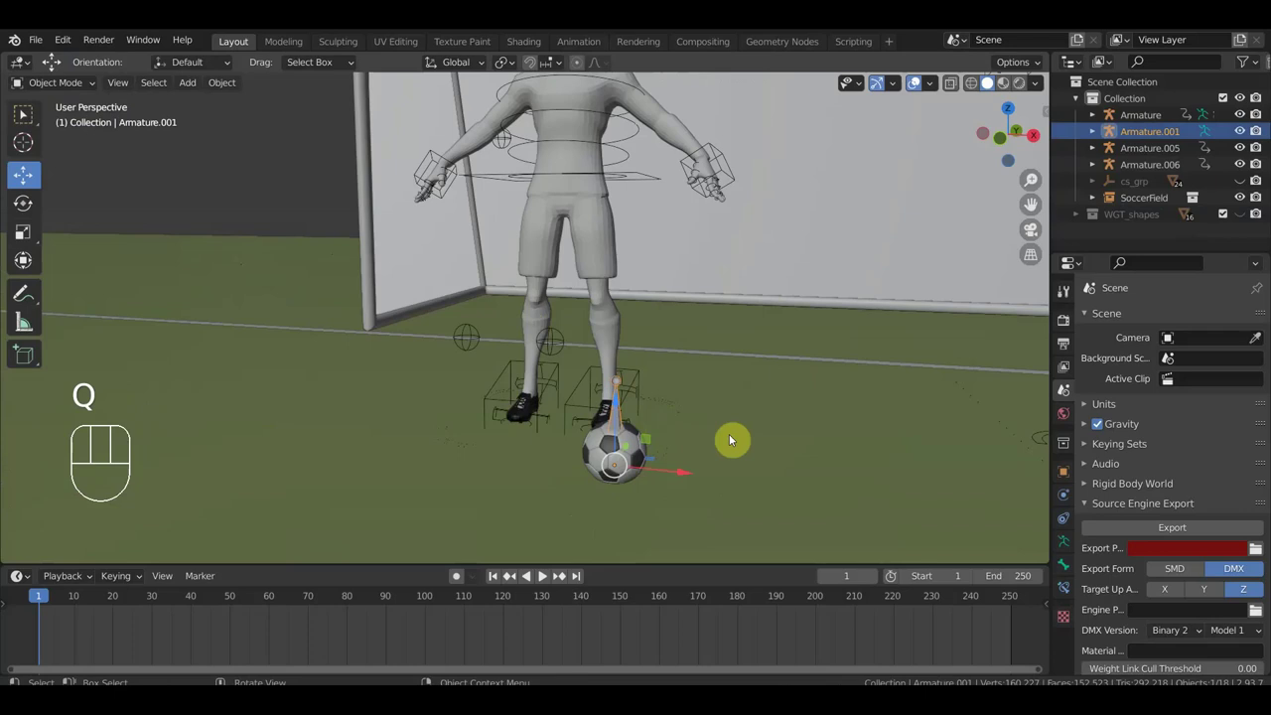
key("KP_1")
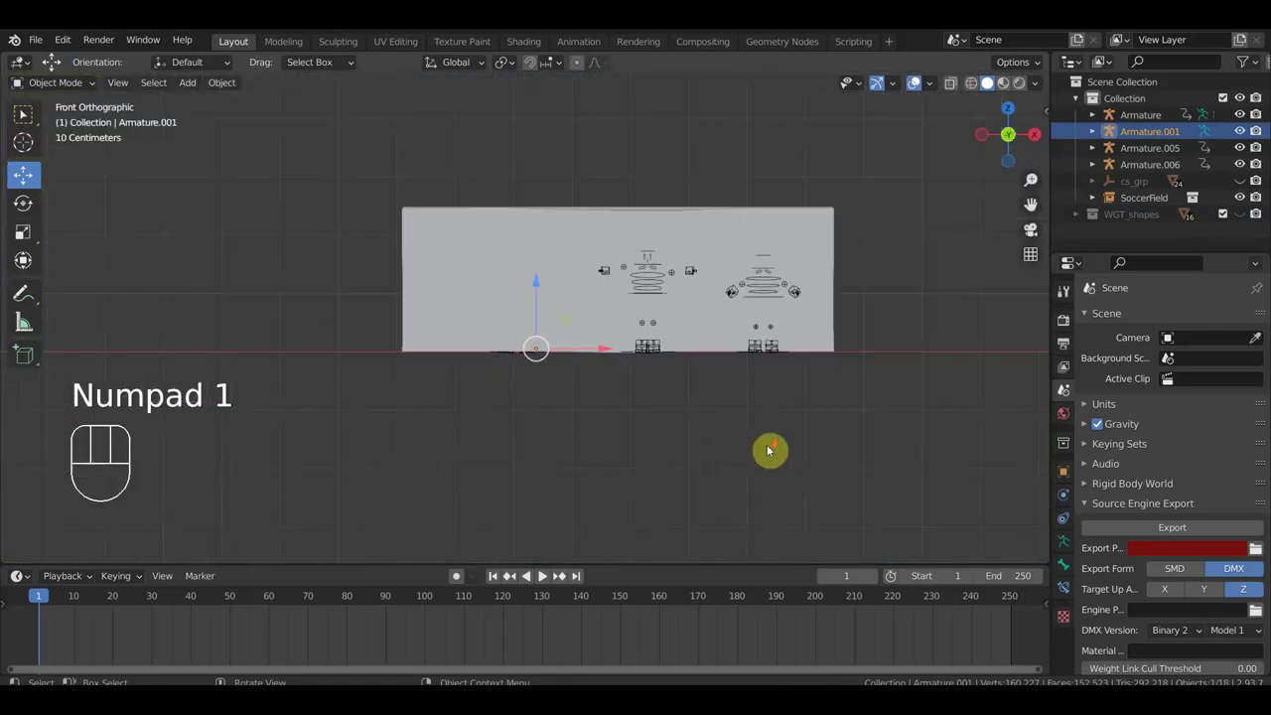
left_click_drag(738, 459, 591, 470)
left_click_drag(703, 397, 766, 396)
left_click(852, 330)
key("KP_1")
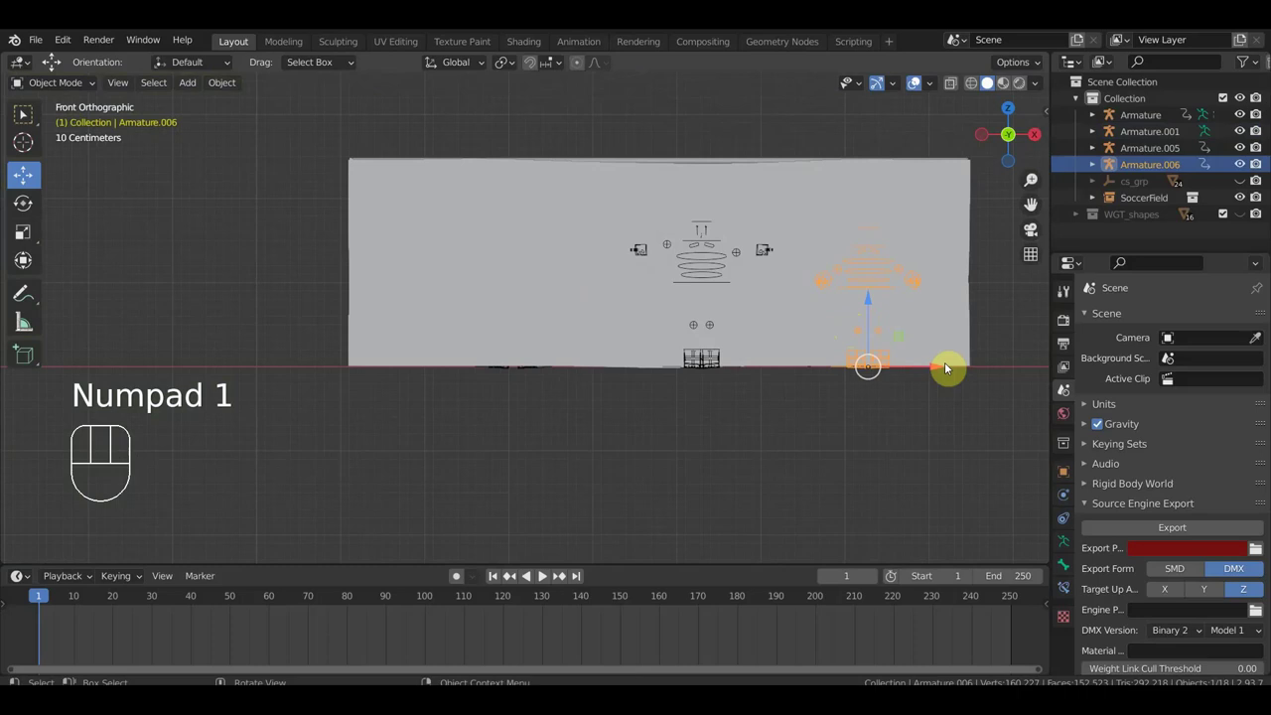
left_click_drag(922, 382, 866, 394)
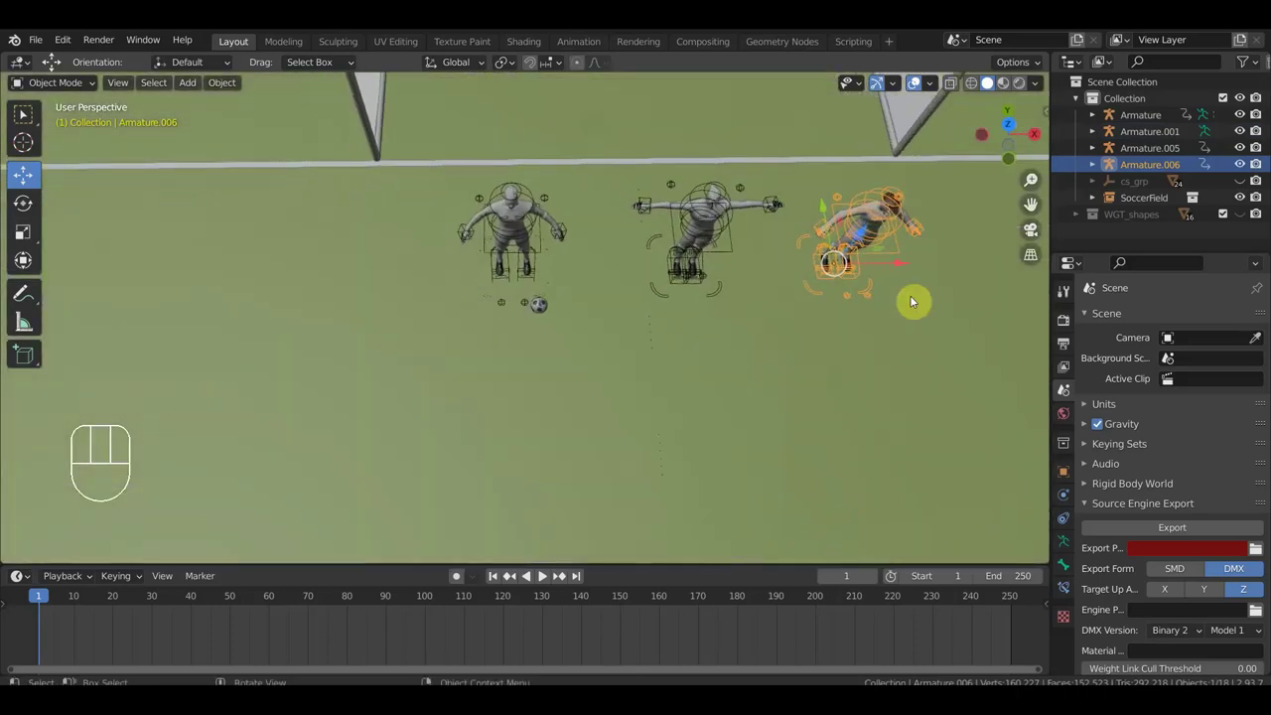
key("g")
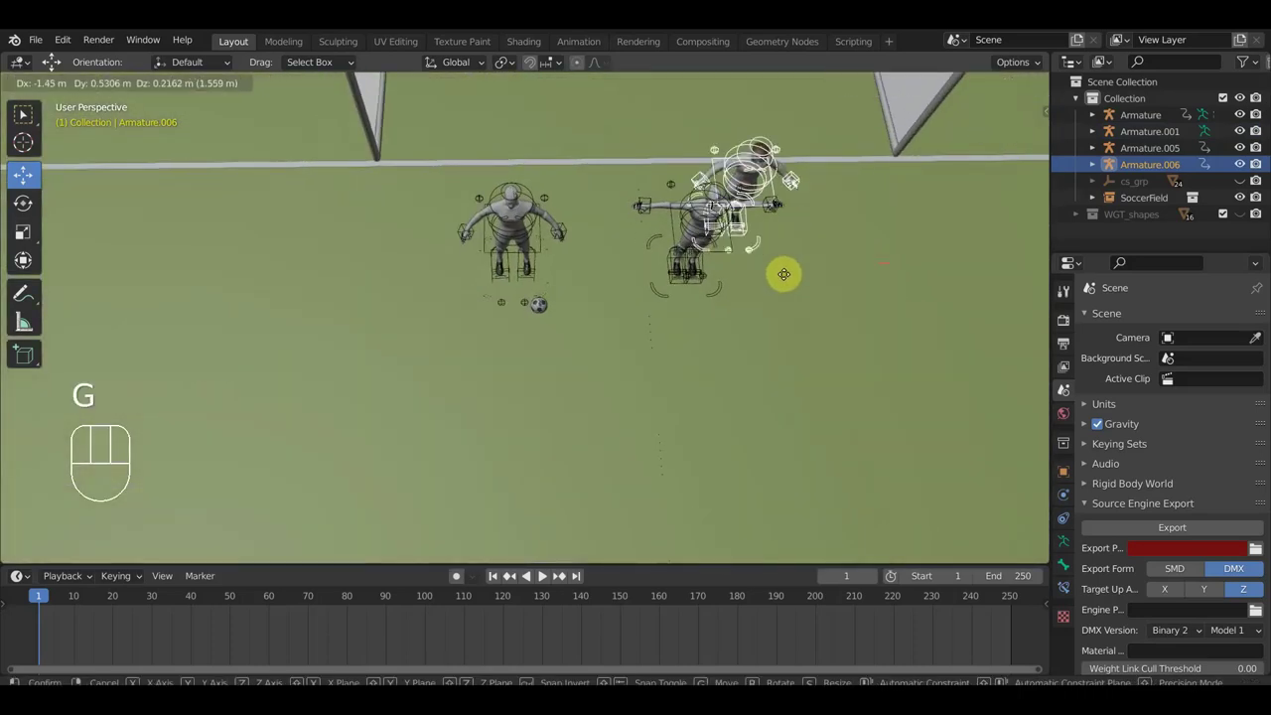
left_click(740, 254)
- Check the moved player's alignment from the front and side views, ending with Armature.005 selected
left_click_drag(776, 313, 753, 182)
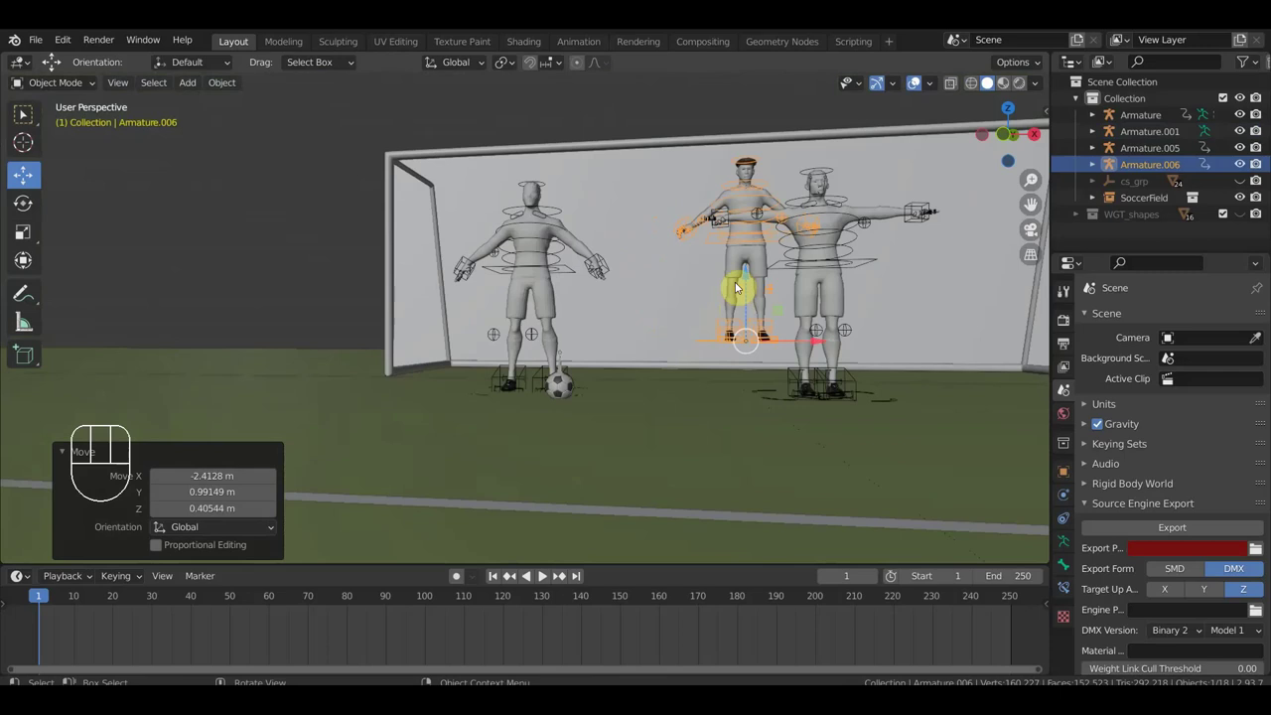
left_click_drag(755, 282, 763, 318)
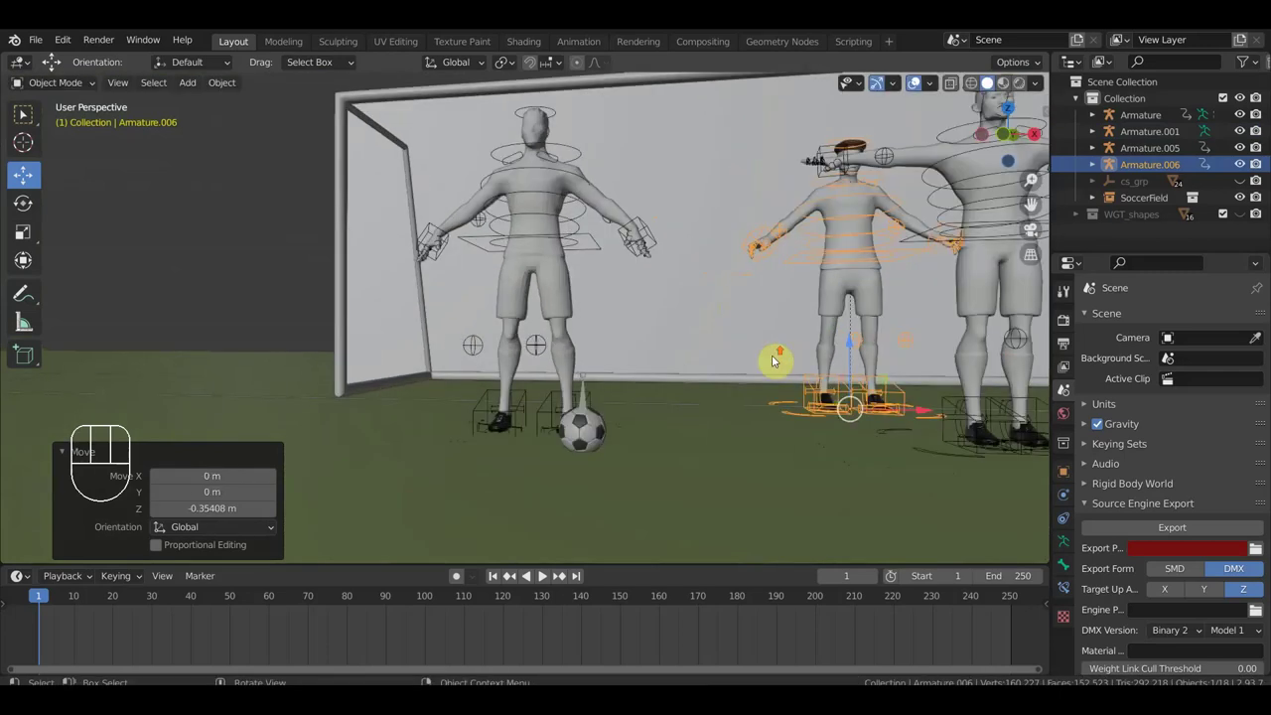
scroll("up", 3)
middle_click(778, 408)
key("KP_1")
scroll("up", 3)
left_click_drag(779, 457, 579, 417)
key("KP_1")
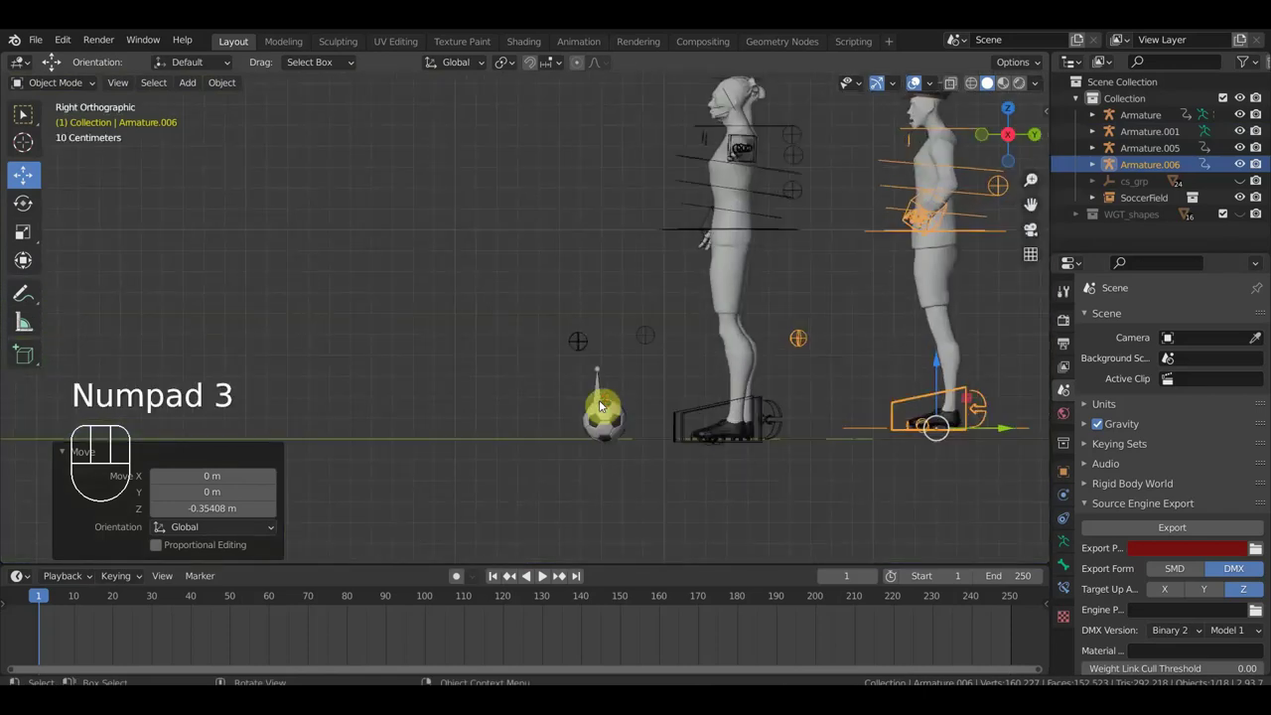
left_click_drag(874, 345, 874, 356)
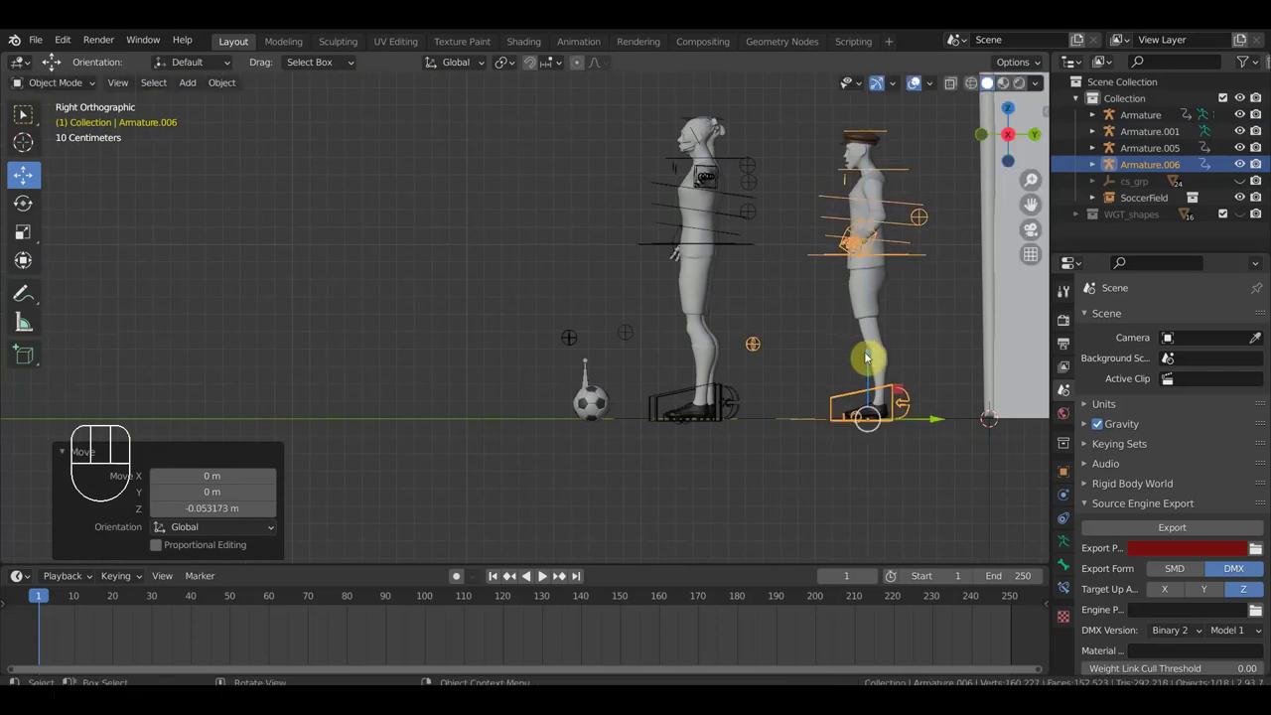
left_click_drag(726, 397, 808, 403)
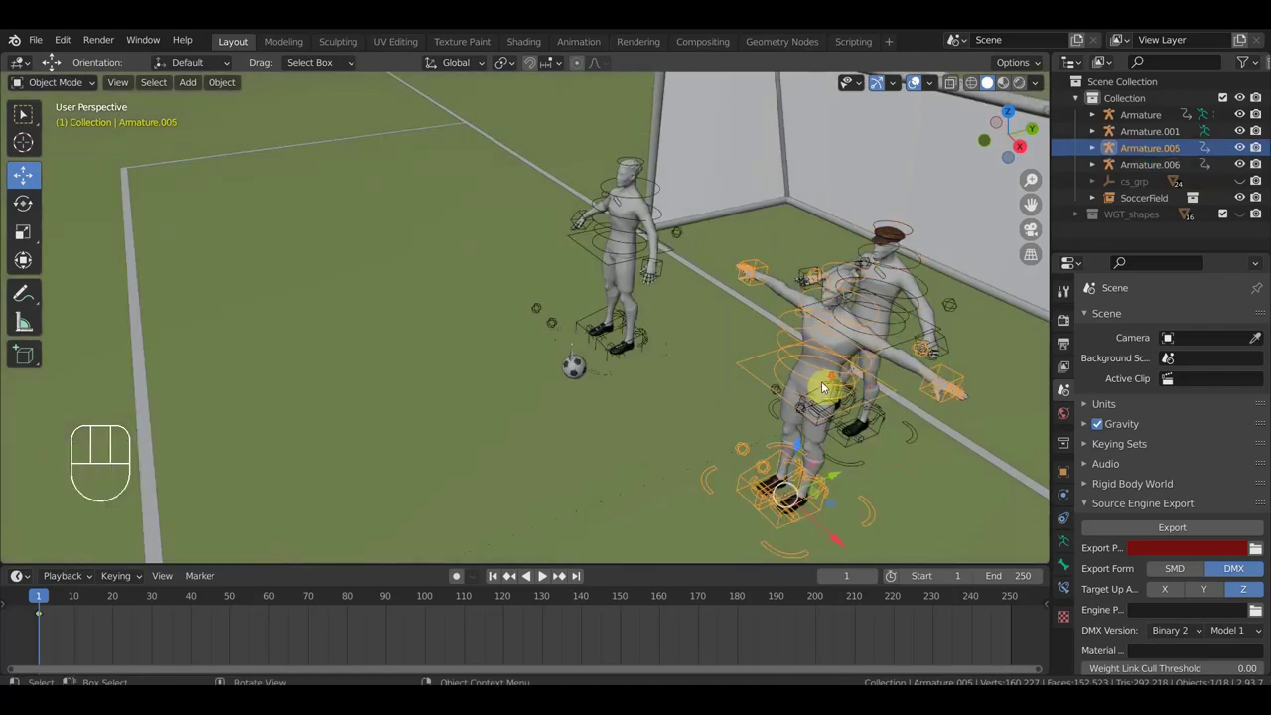
- Frame the whole pitch from the side and browse the Add menu toward the Empty options
left_click_drag(764, 394, 745, 346)
left_click_drag(686, 365, 854, 423)
middle_click(815, 421)
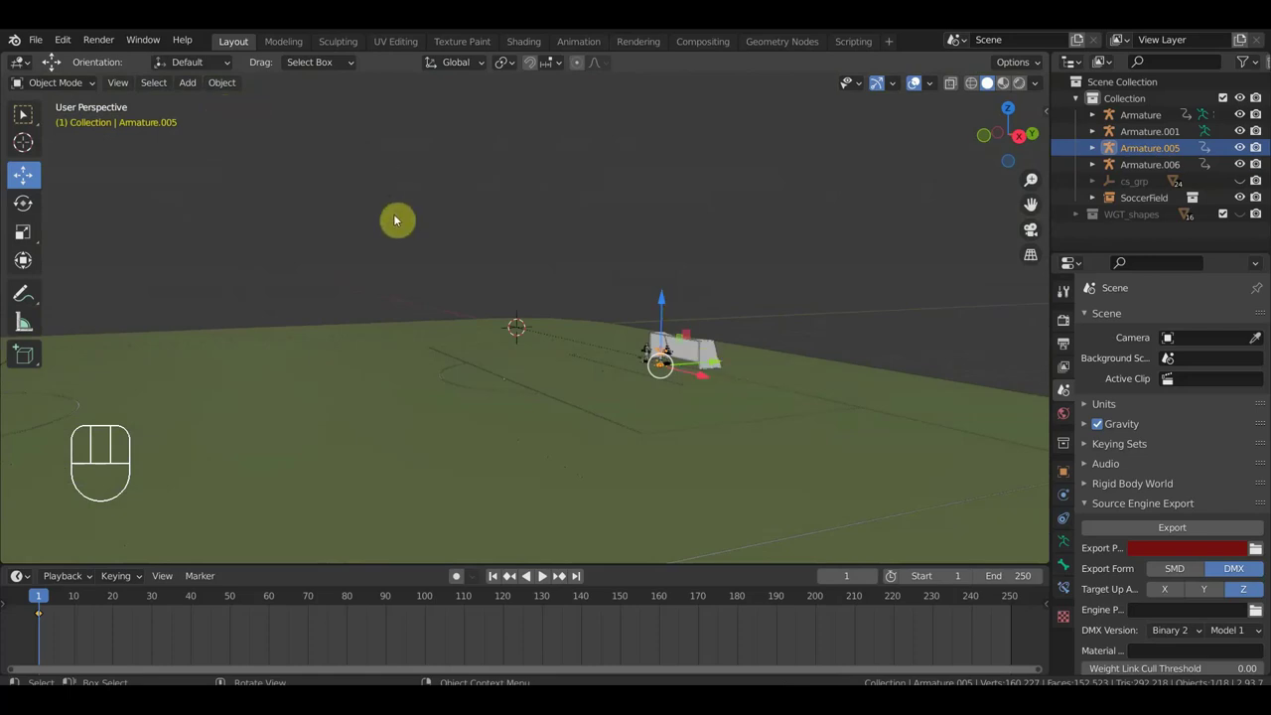
key("KP_1")
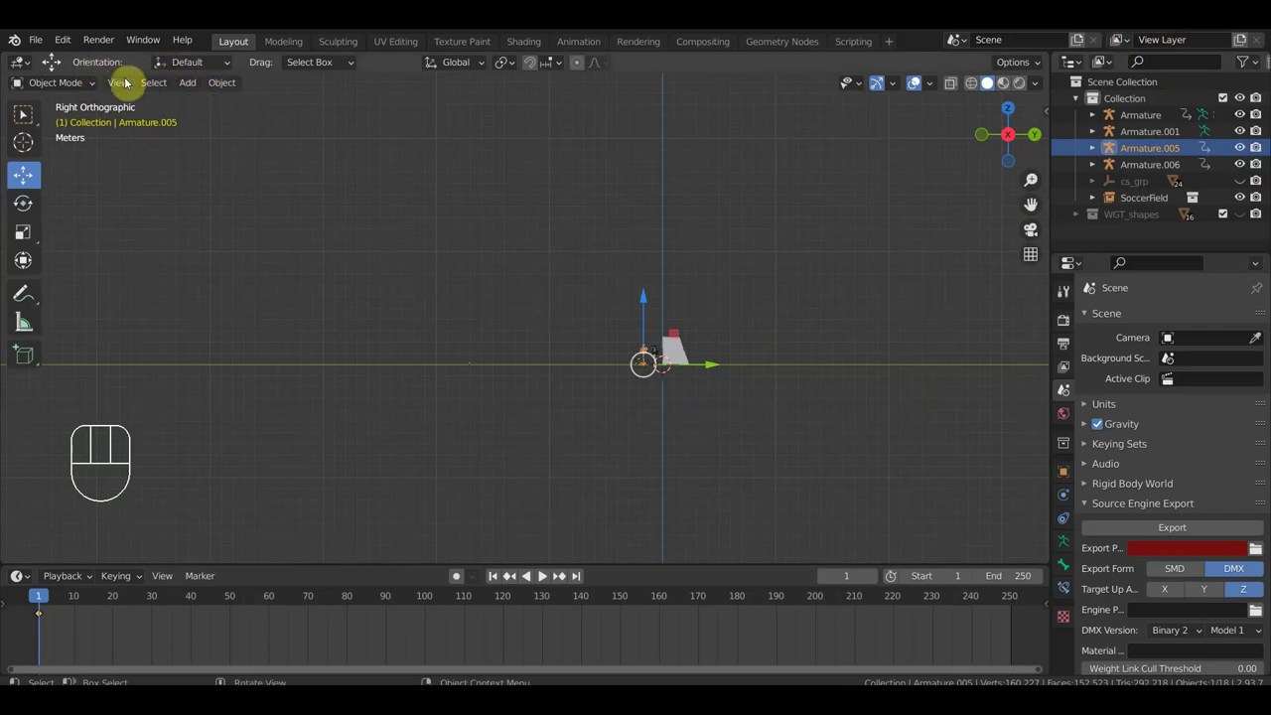
left_click_drag(195, 93, 594, 337)
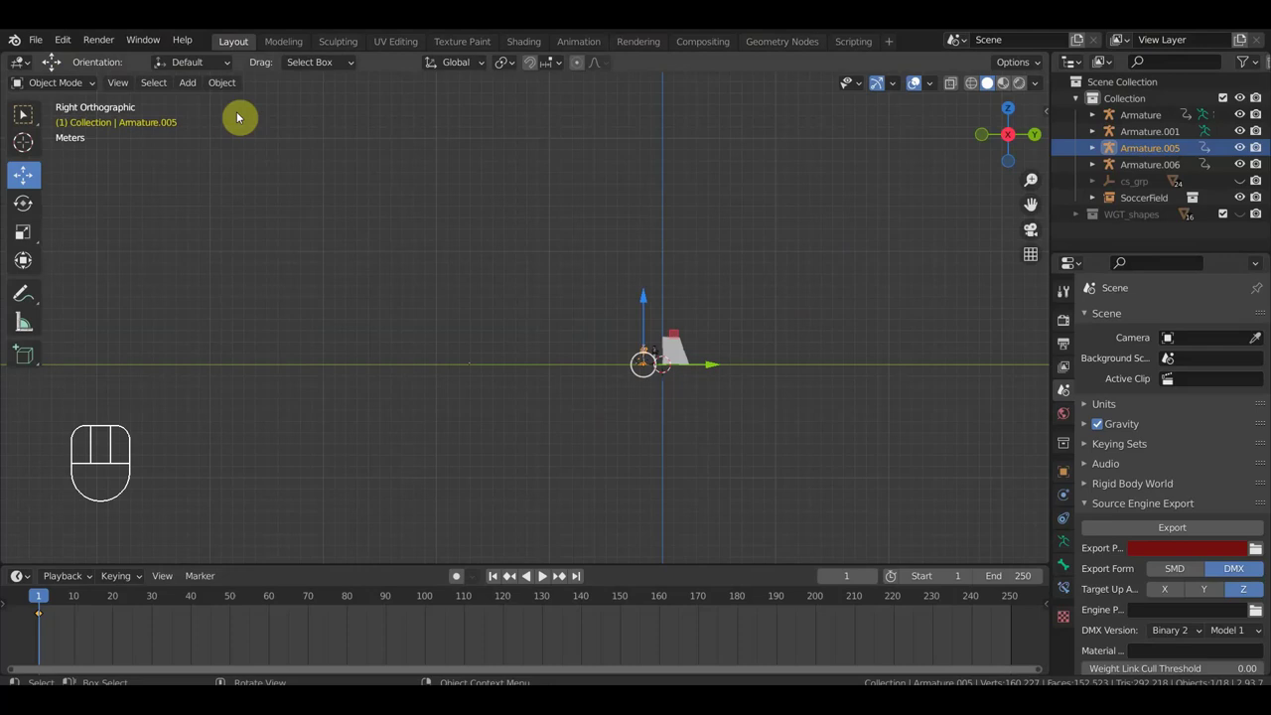
- Add an image Empty loaded with the AuOA.mp4 movie and start rotating it upright behind the goal
left_click_drag(198, 91, 397, 403)
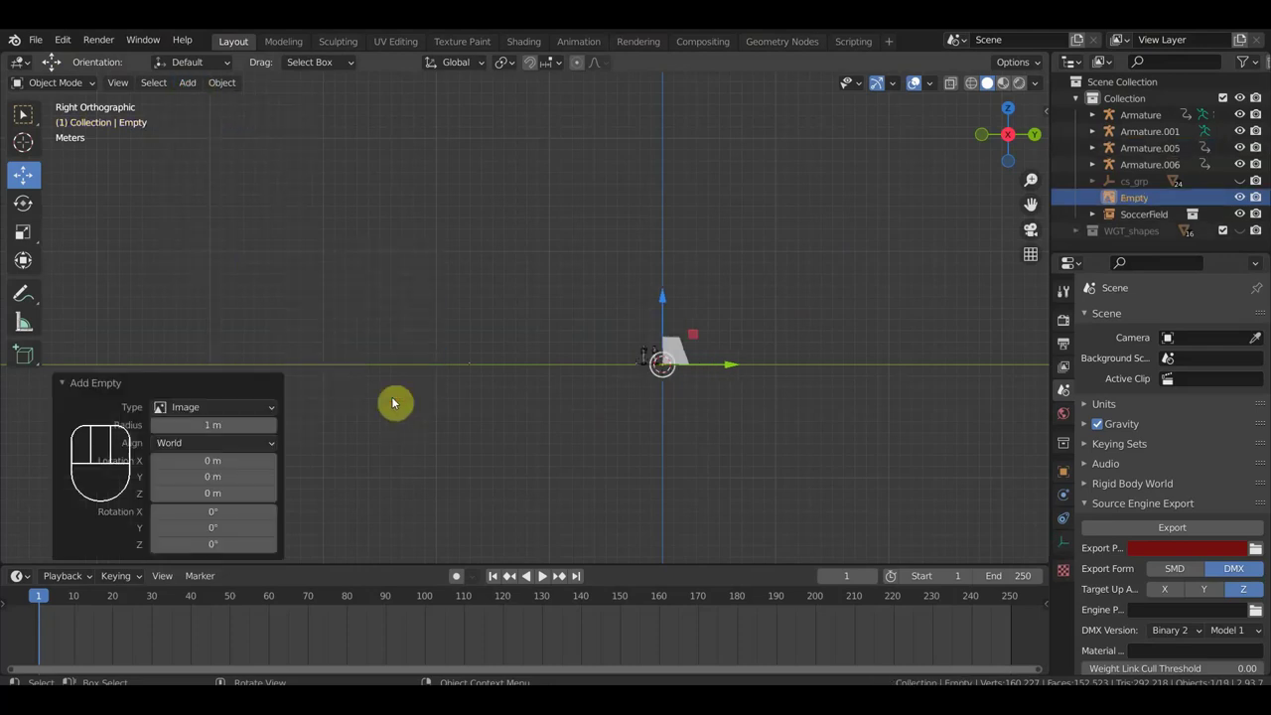
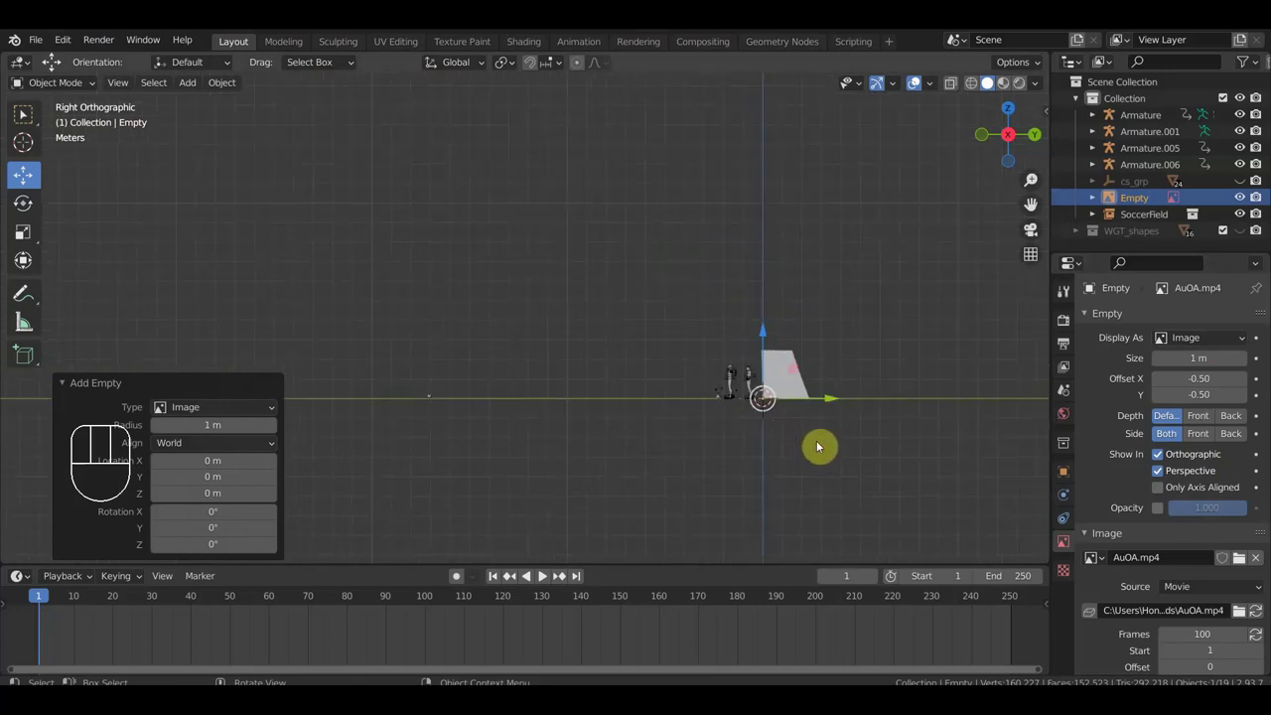
left_click_drag(770, 468, 838, 467)
key("KP_1")
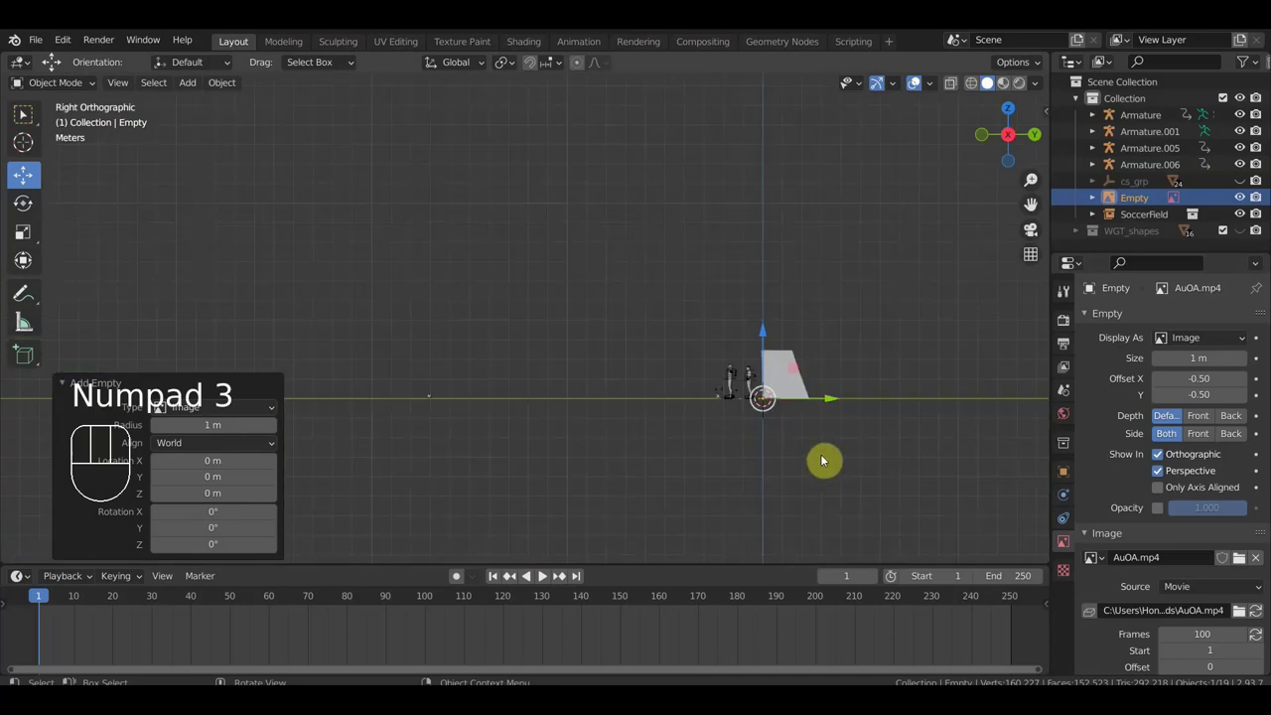
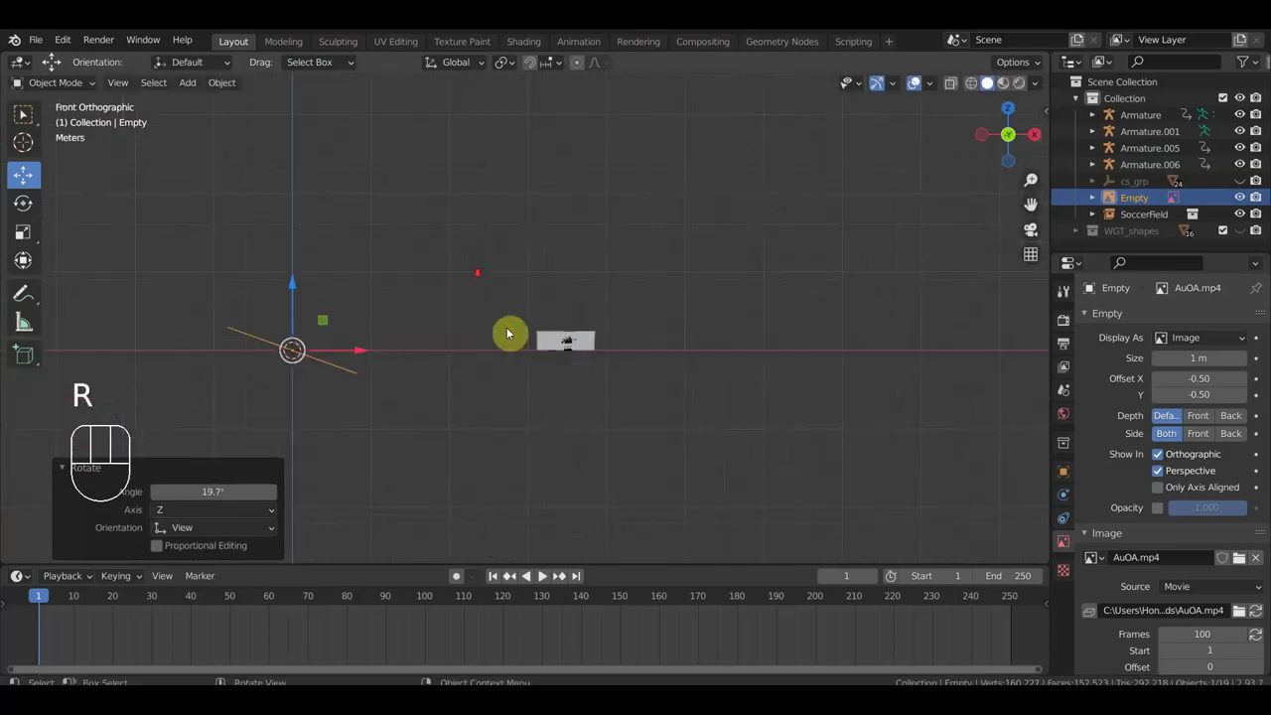
key("r")
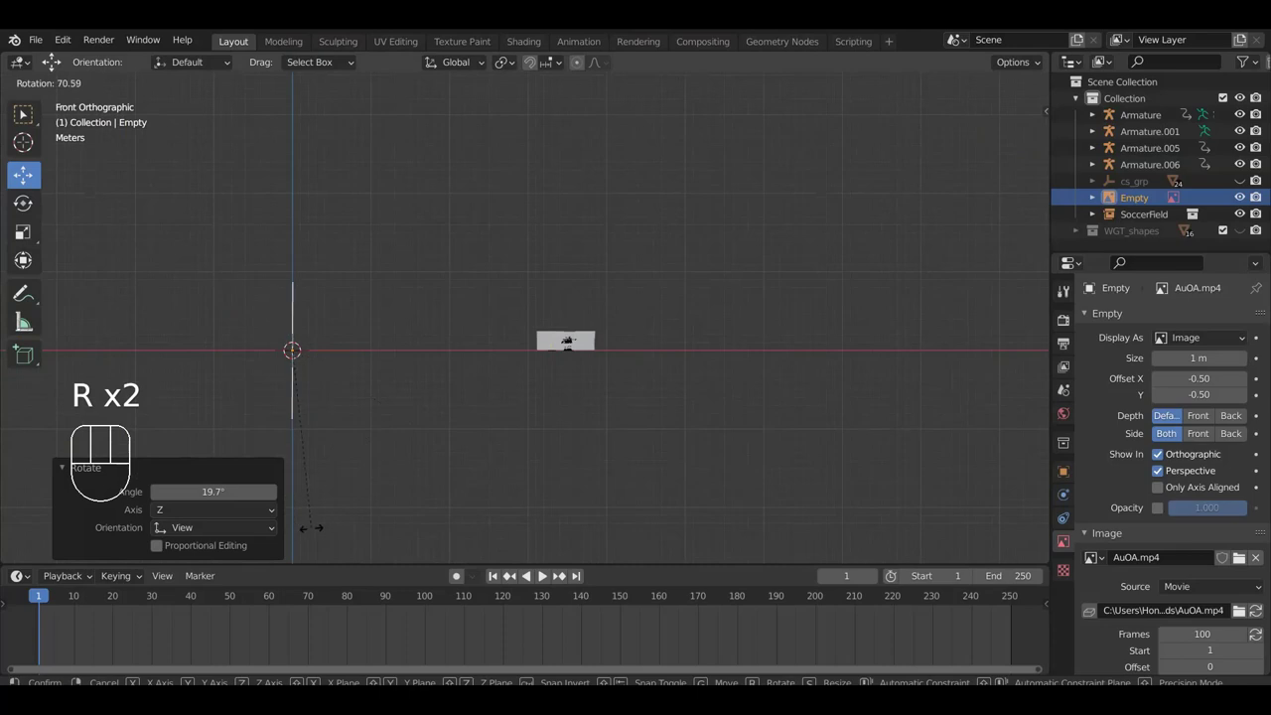
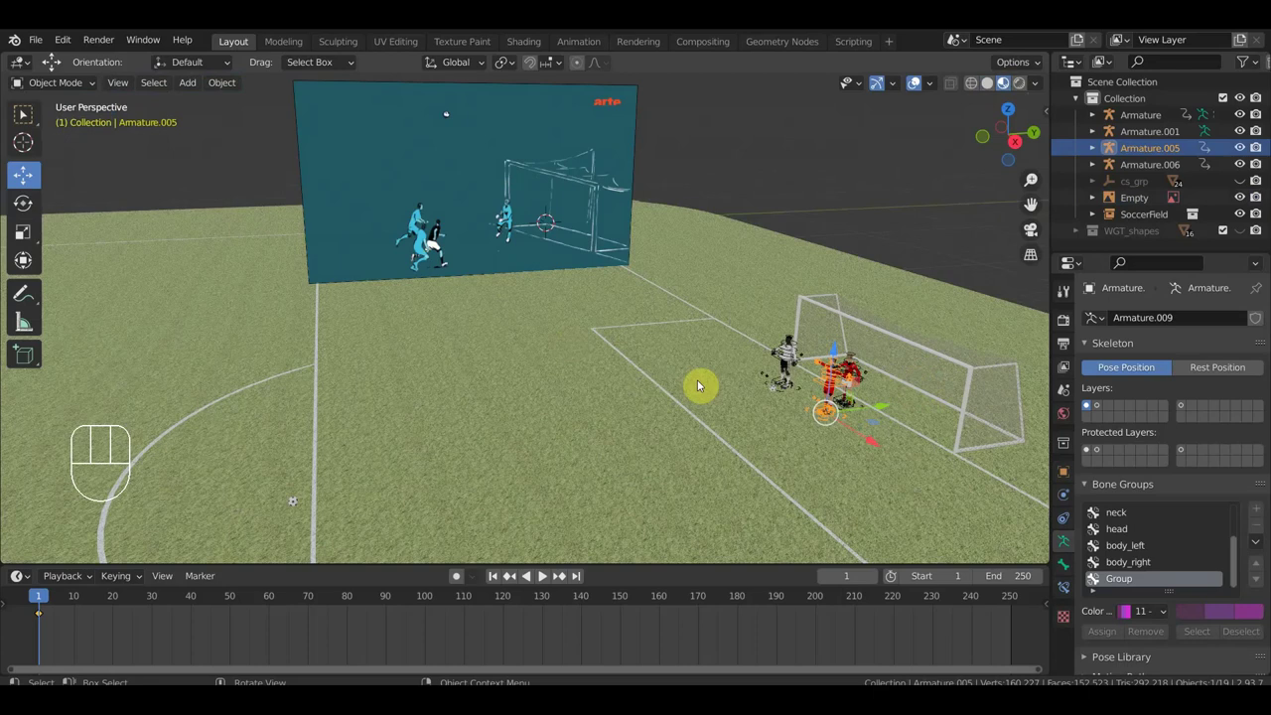
- From top view, turn and move the red player out of the goalmouth into the penalty area
key("KP_7")
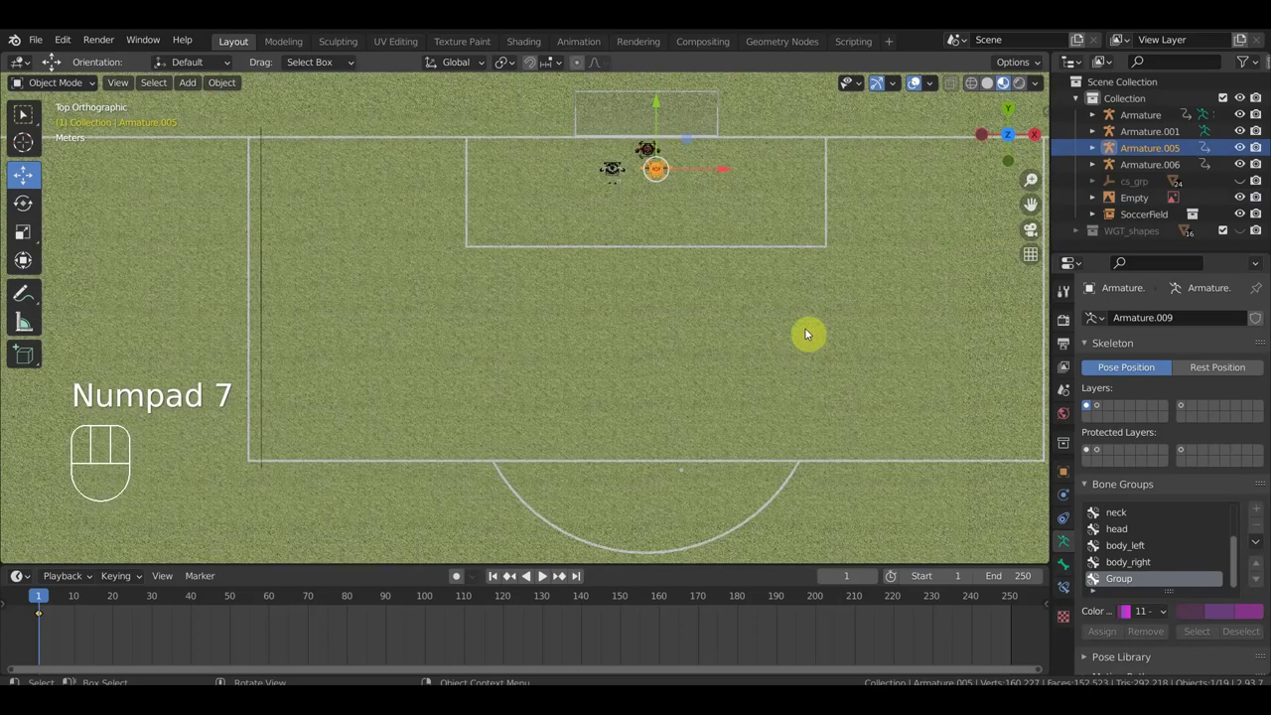
key("r")
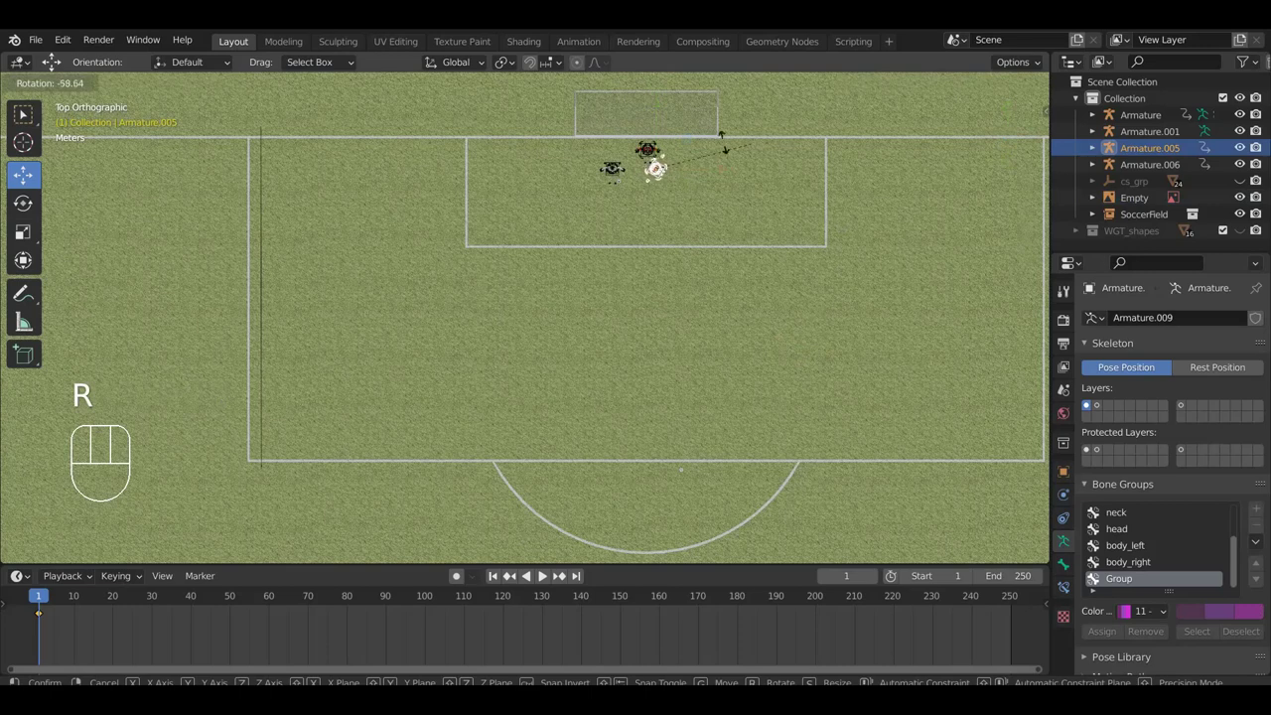
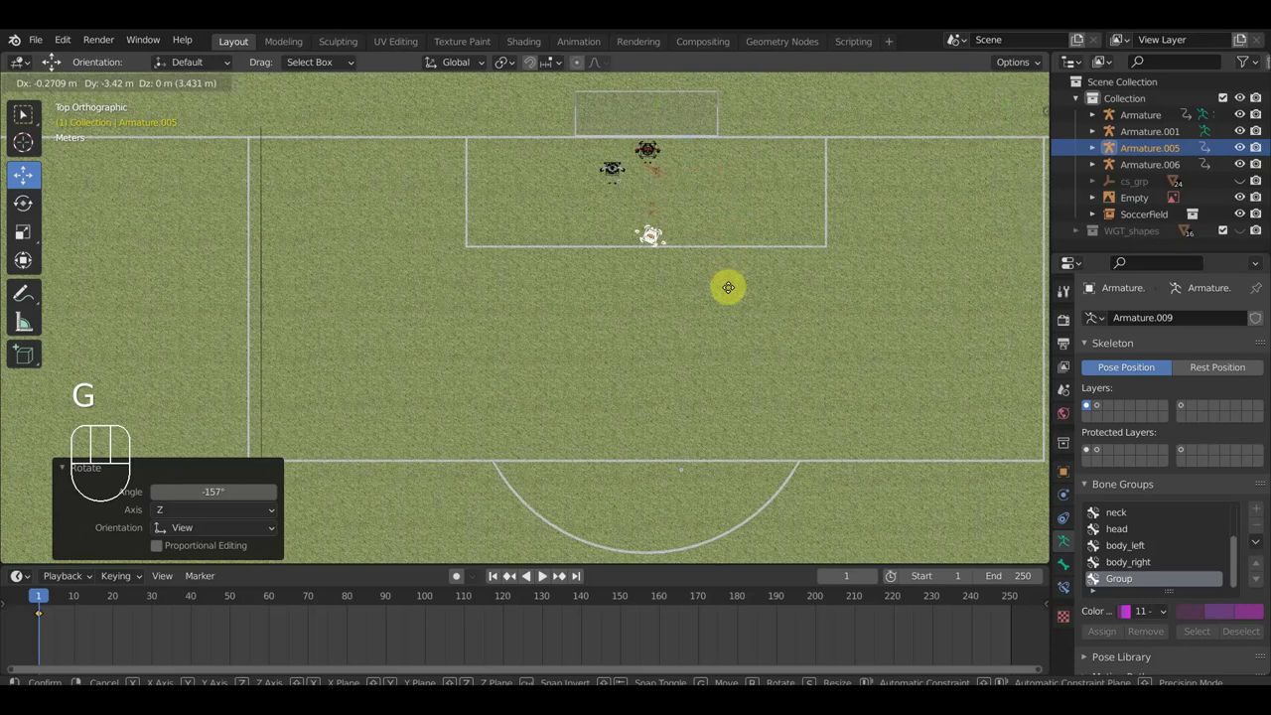
left_click(735, 296)
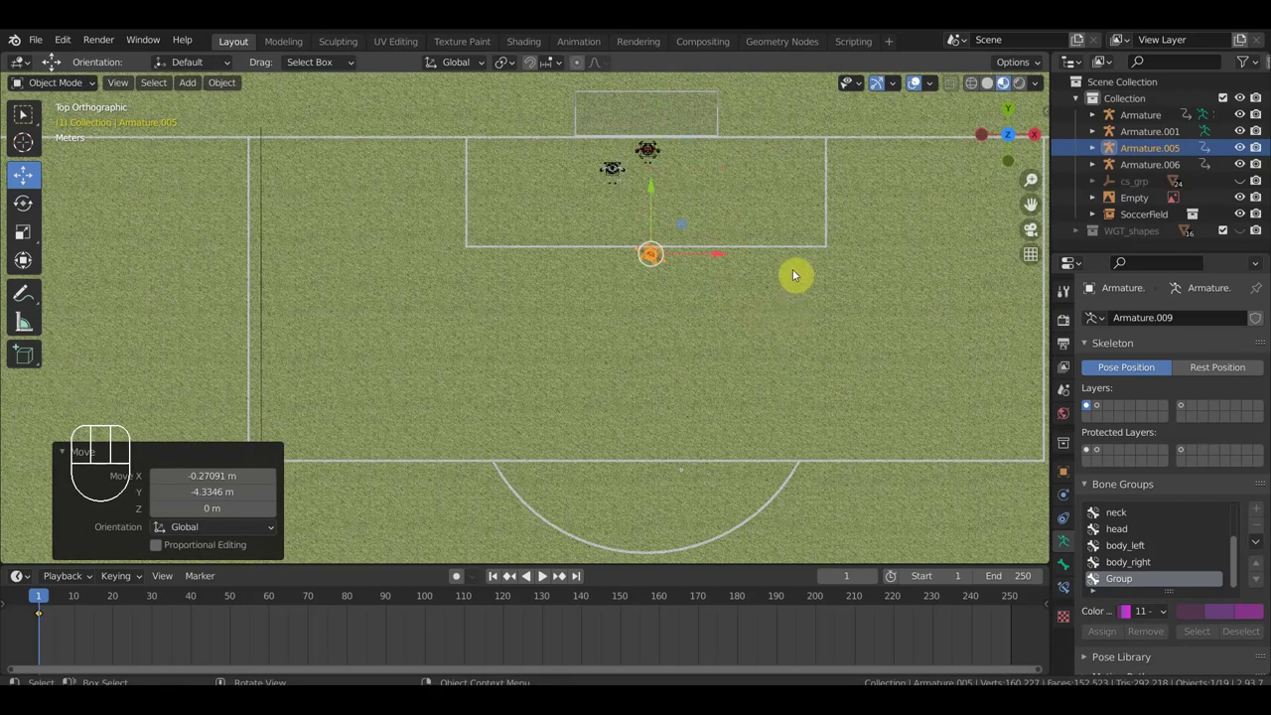
key("r")
left_click(800, 282)
key("g")
left_click_drag(687, 214, 654, 193)
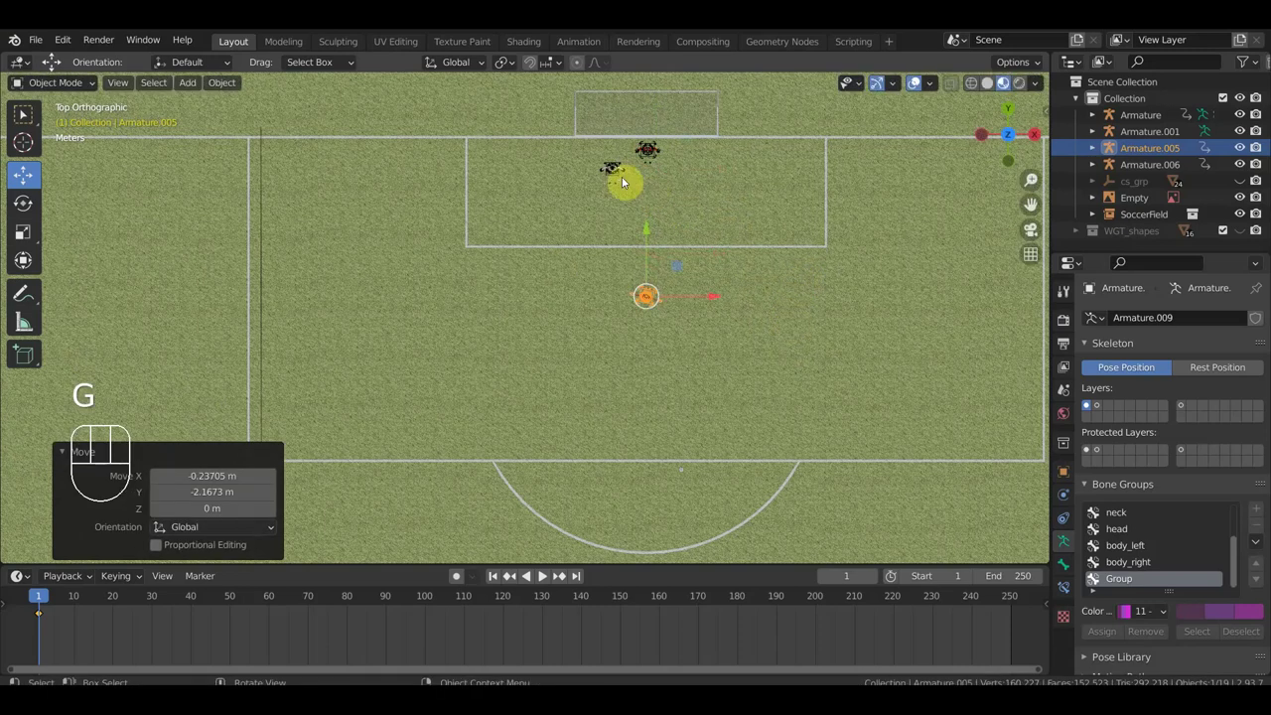
- Turn and move the white-shirted player down into the penalty area near the defender, then view from the side
left_click_drag(620, 186, 661, 210)
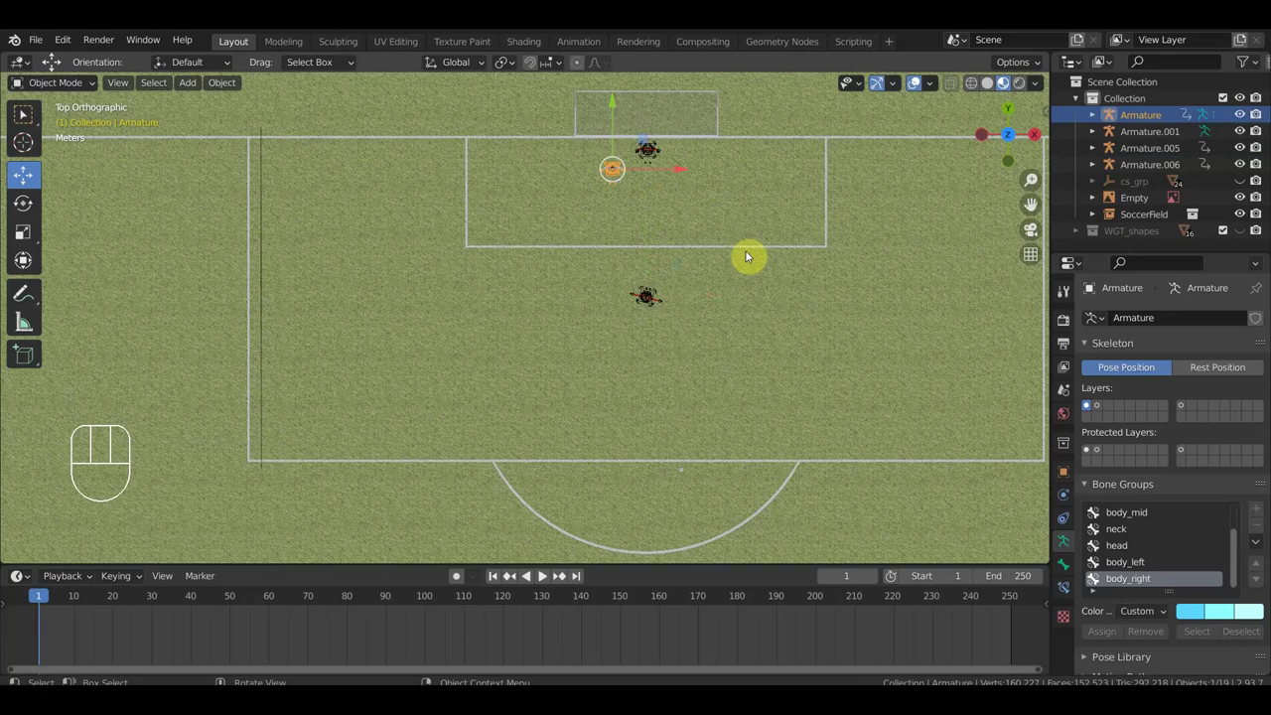
key("r")
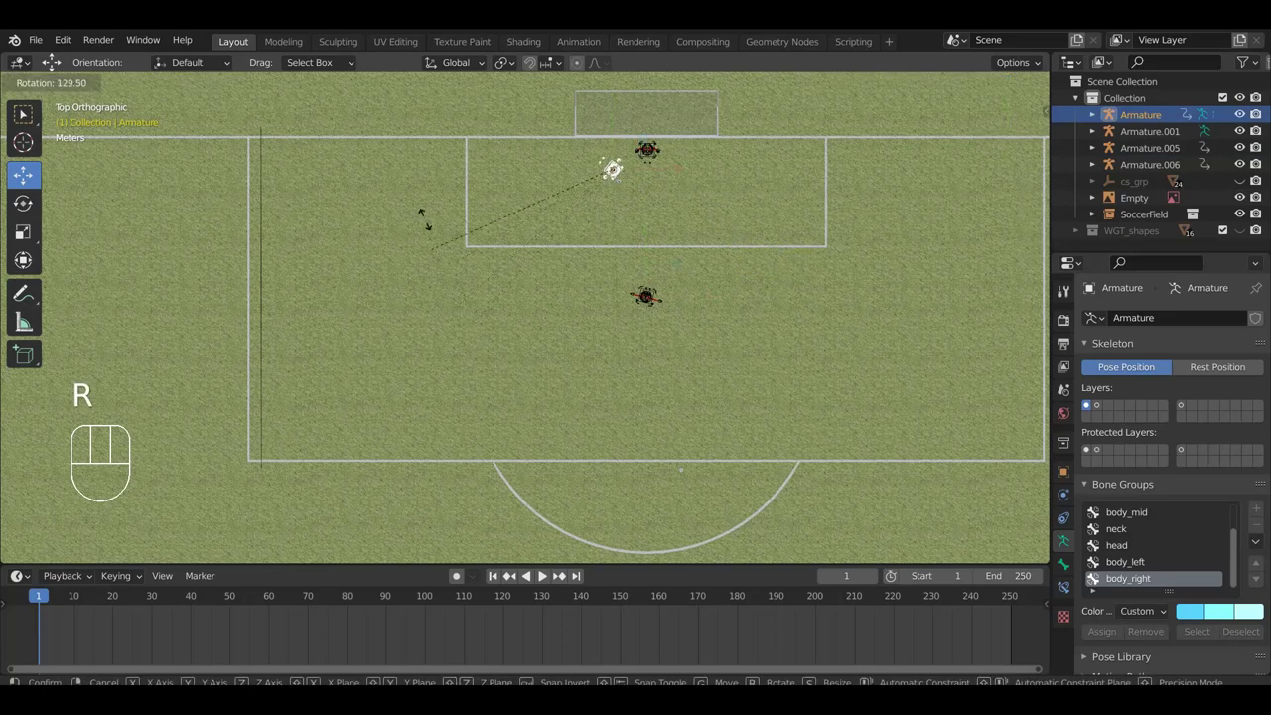
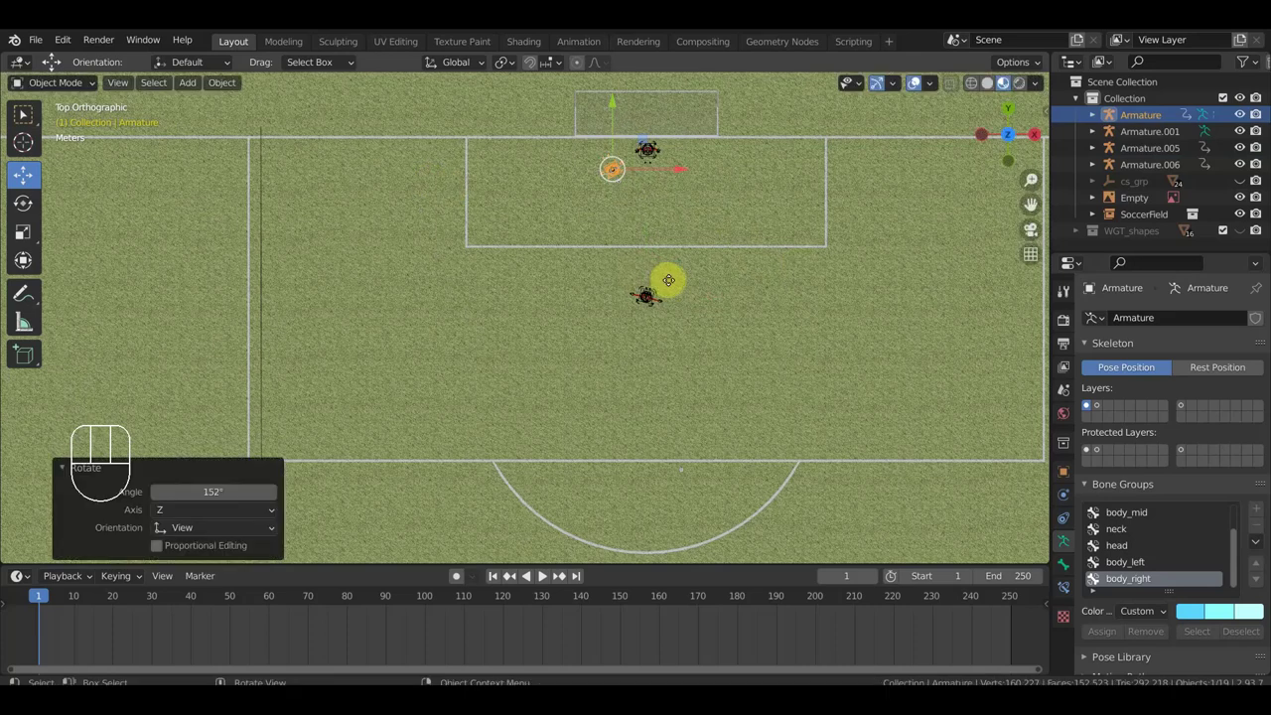
key("g")
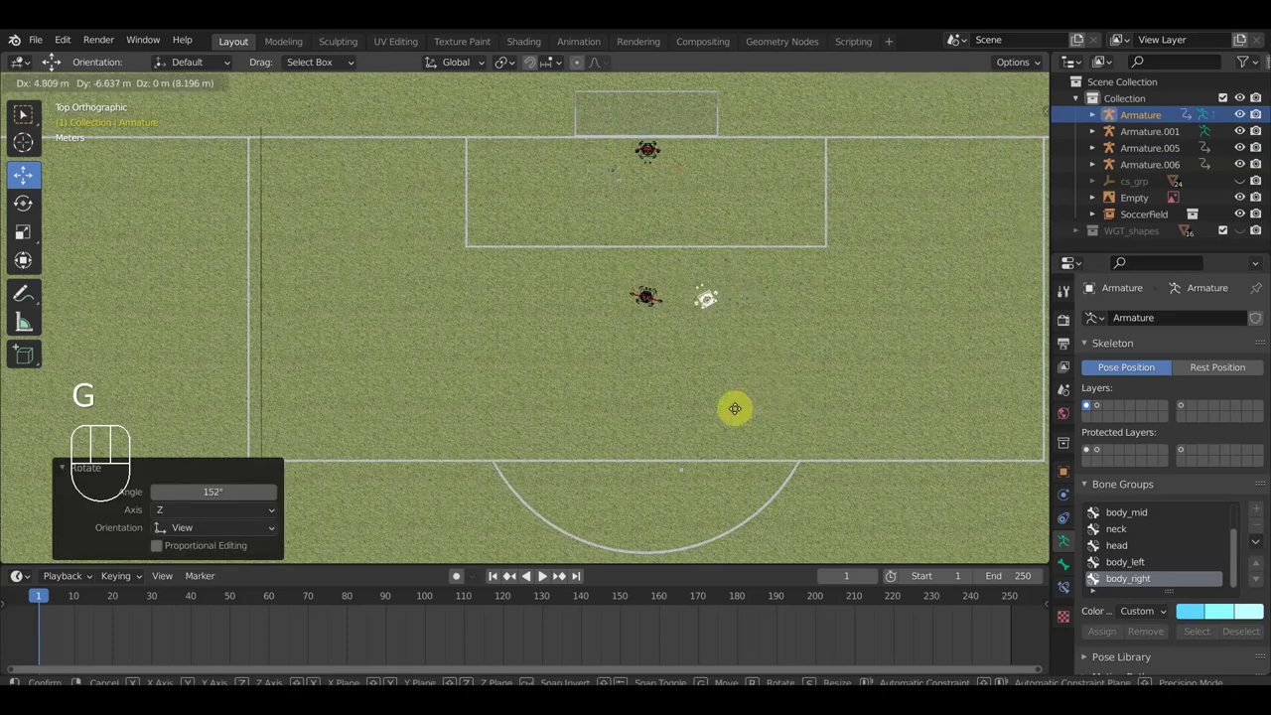
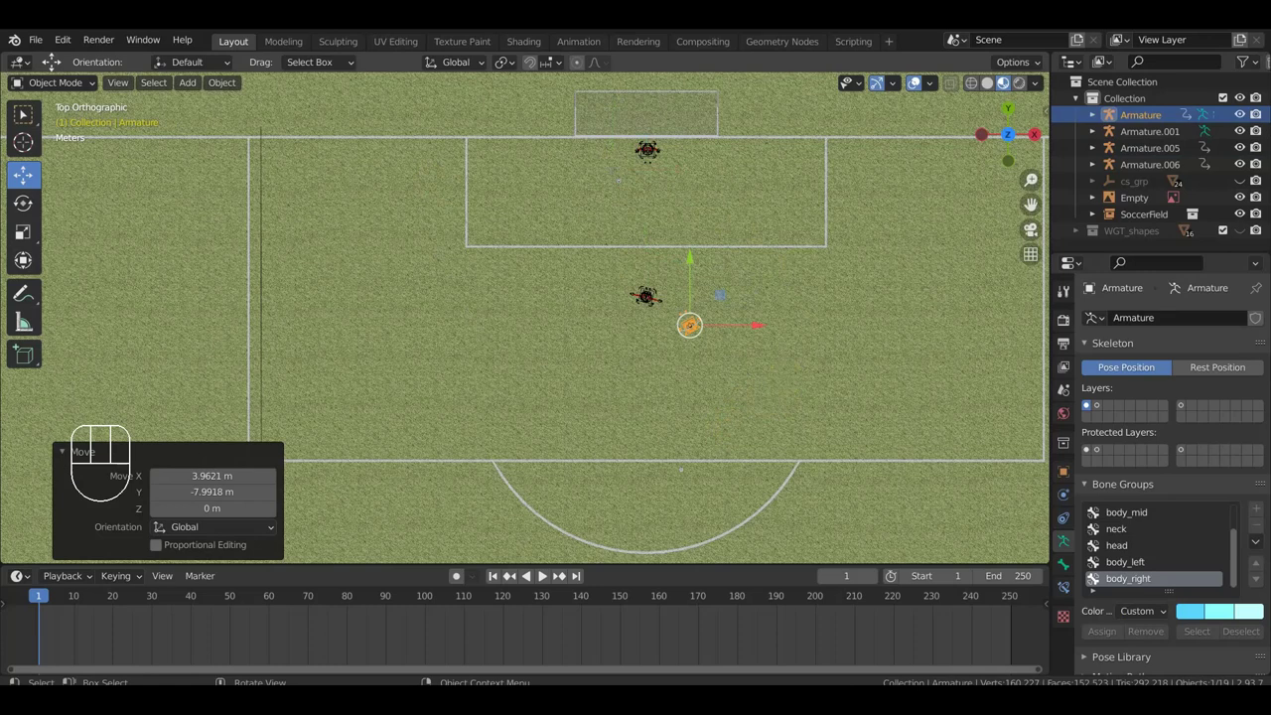
key("r")
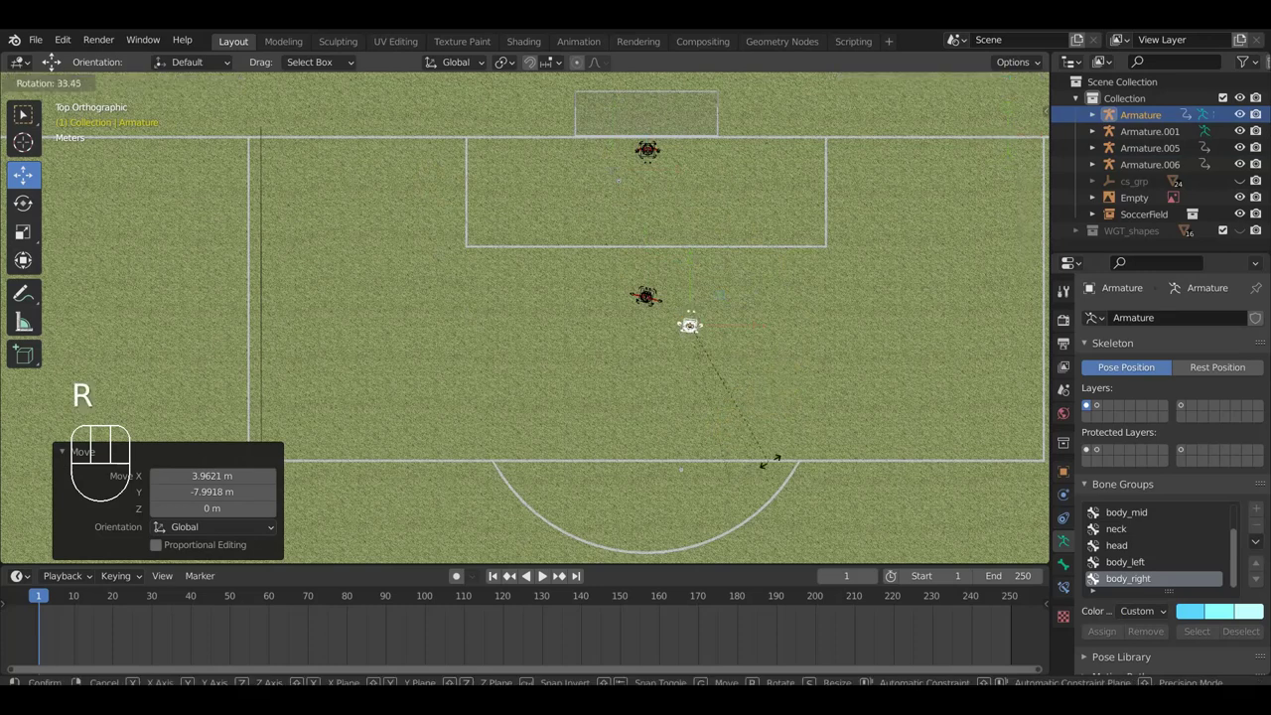
key("KP_3")
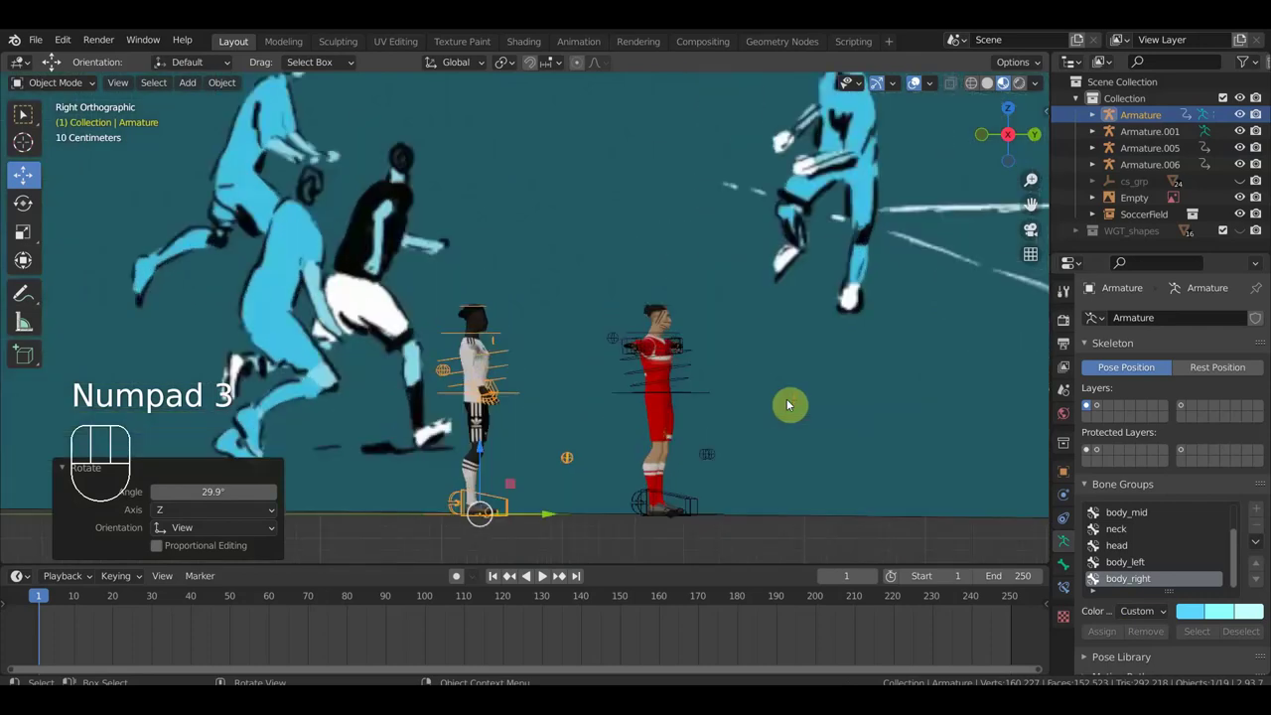
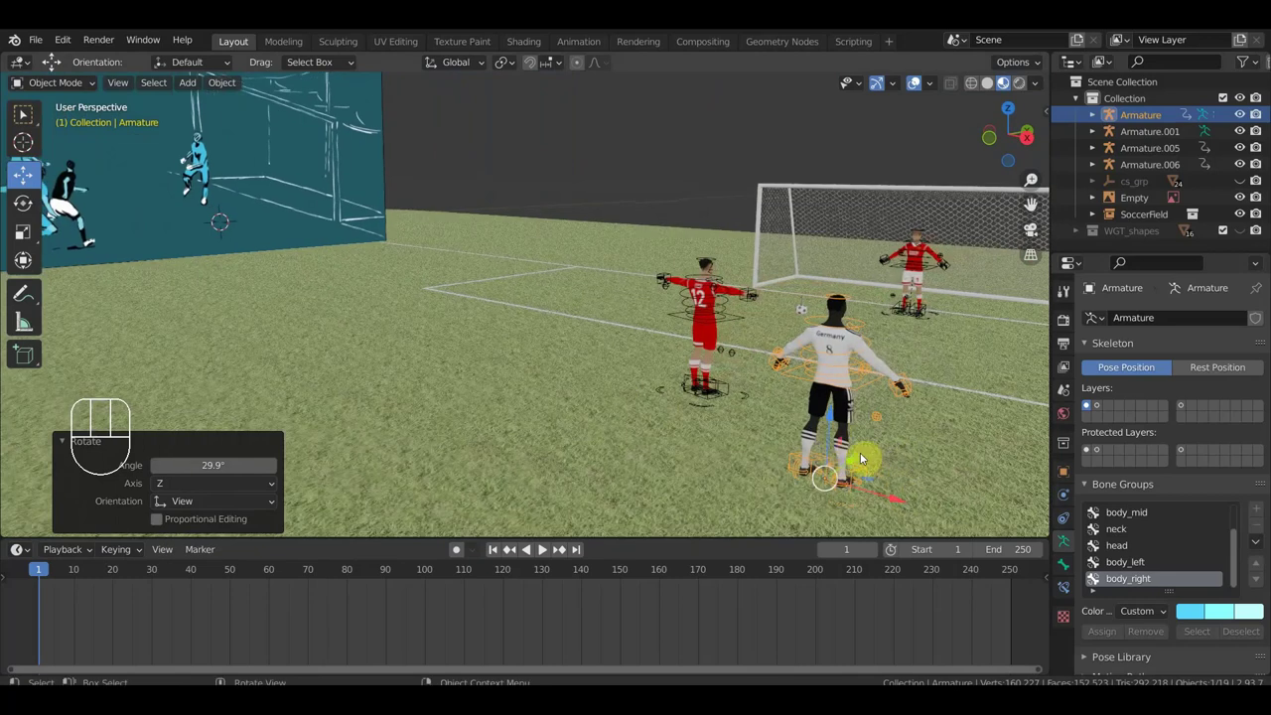
- Orbit around the players to set up the white-shirted player's armature for posing
left_click_drag(620, 411, 559, 403)
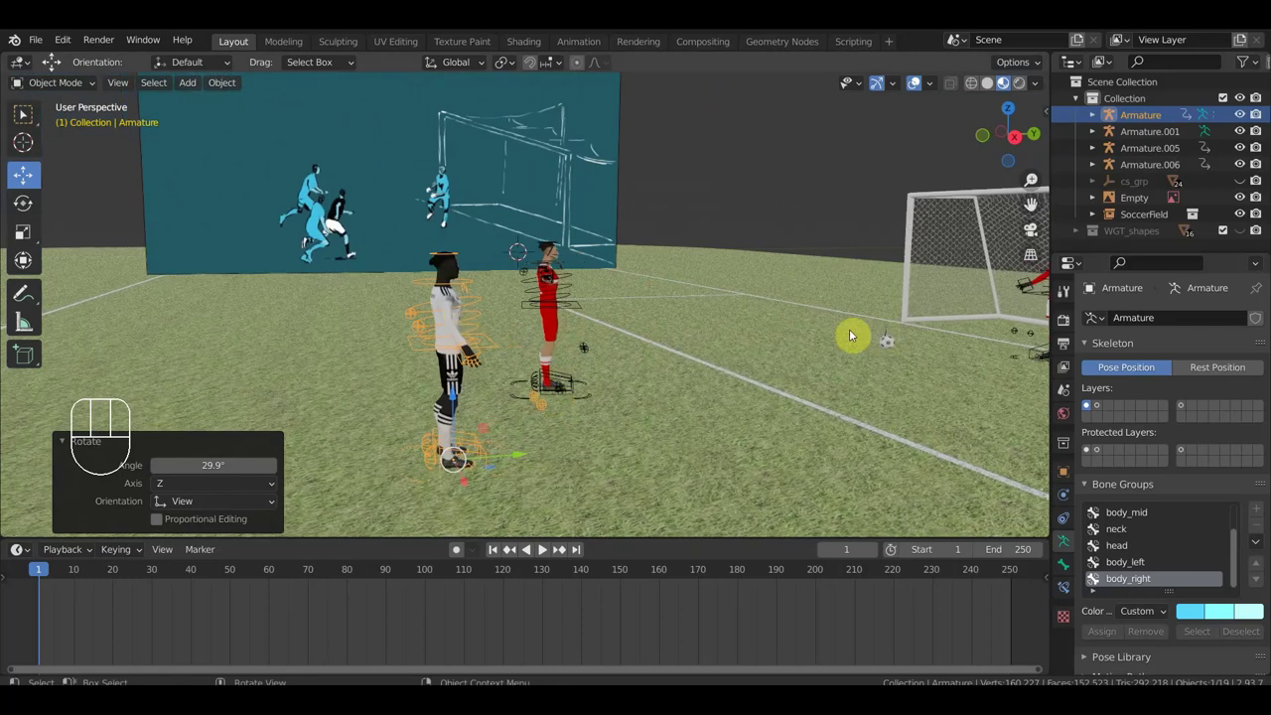
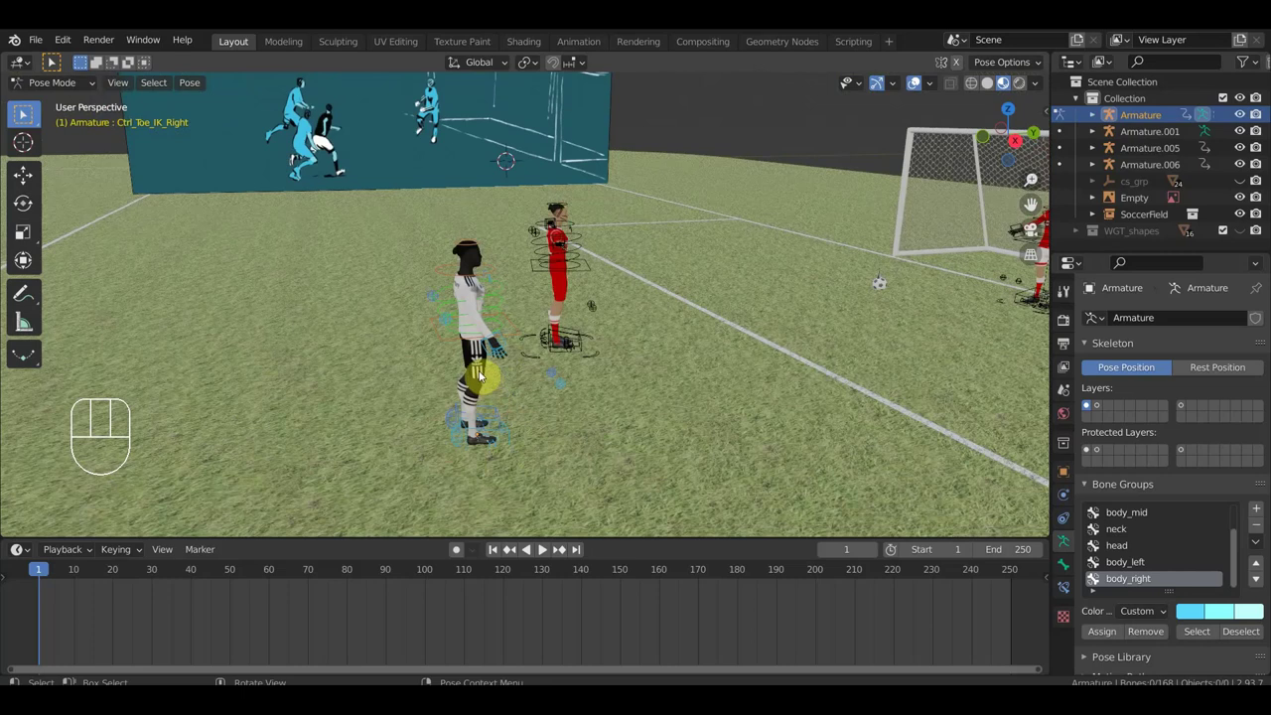
- Select all bones, then lower Ctrl_Hips into a crouch and twist it slightly
key("a")
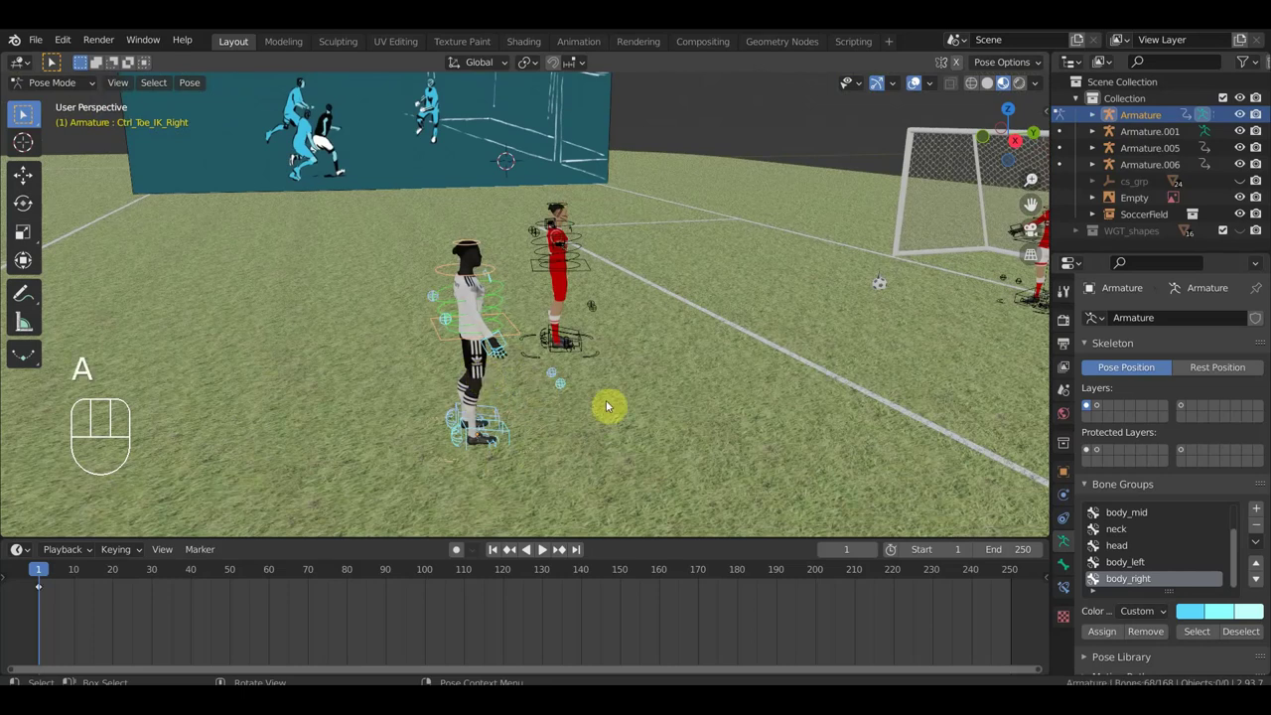
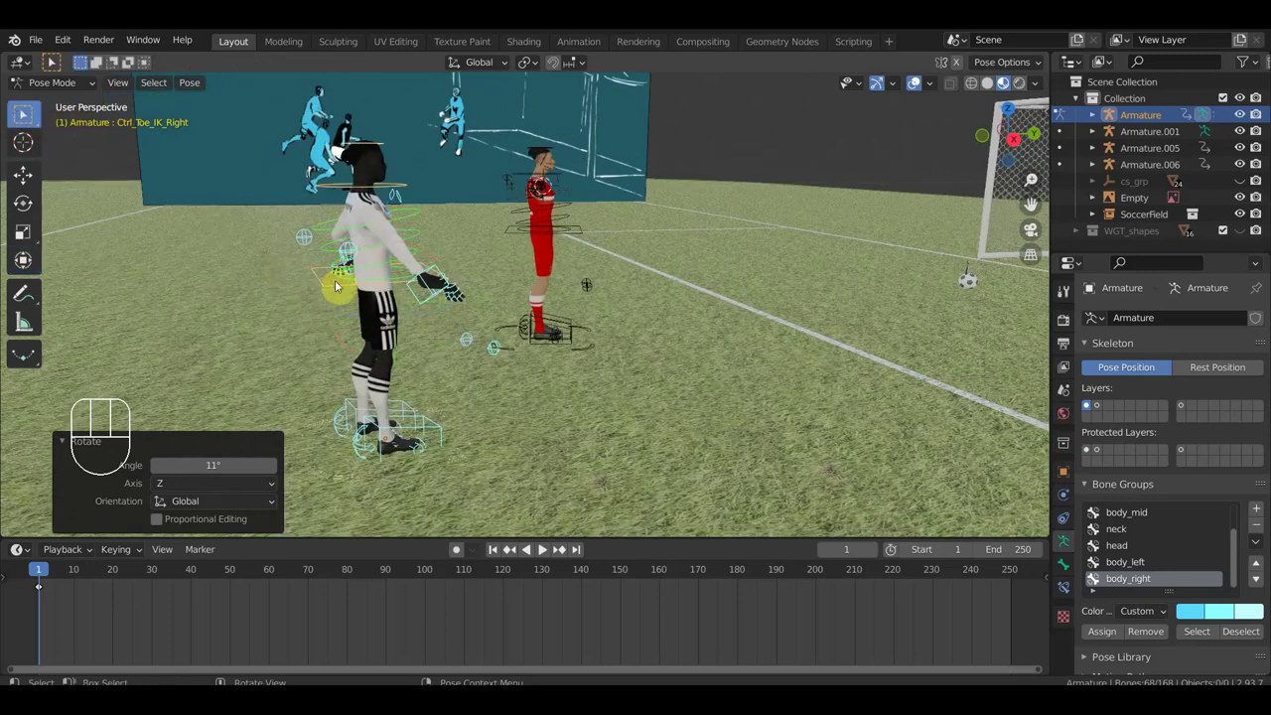
key("g")
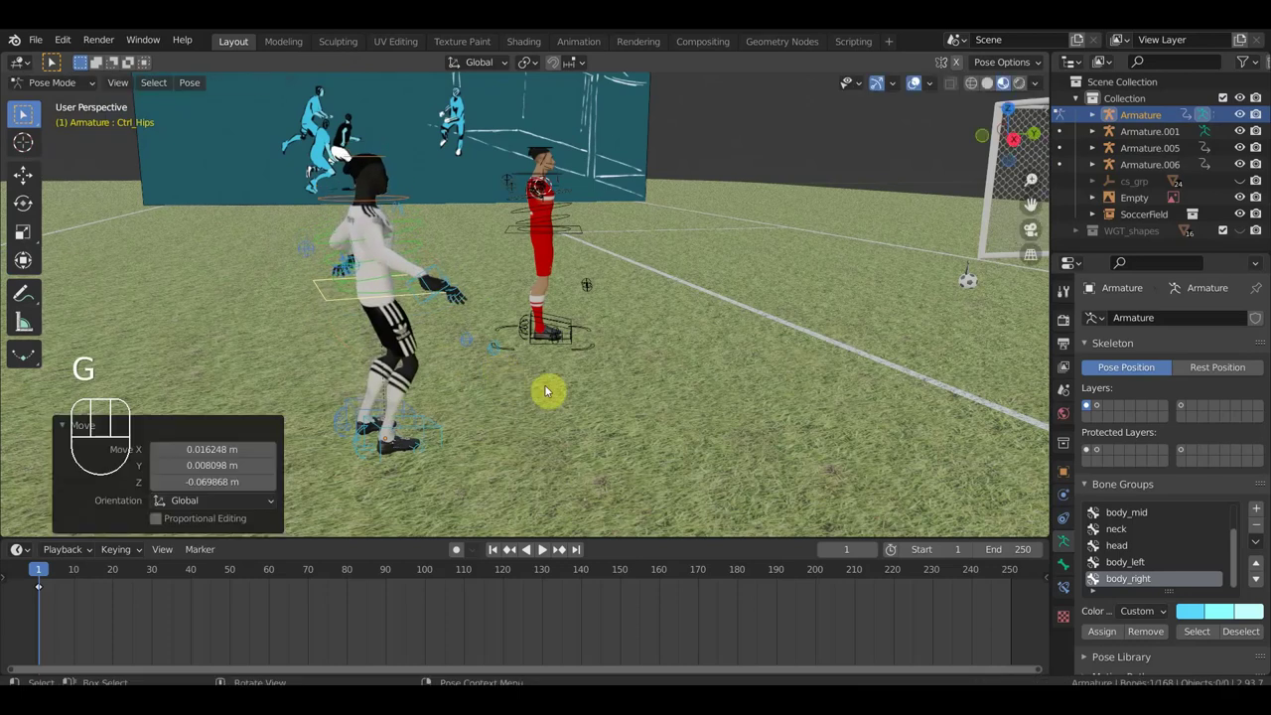
key("r")
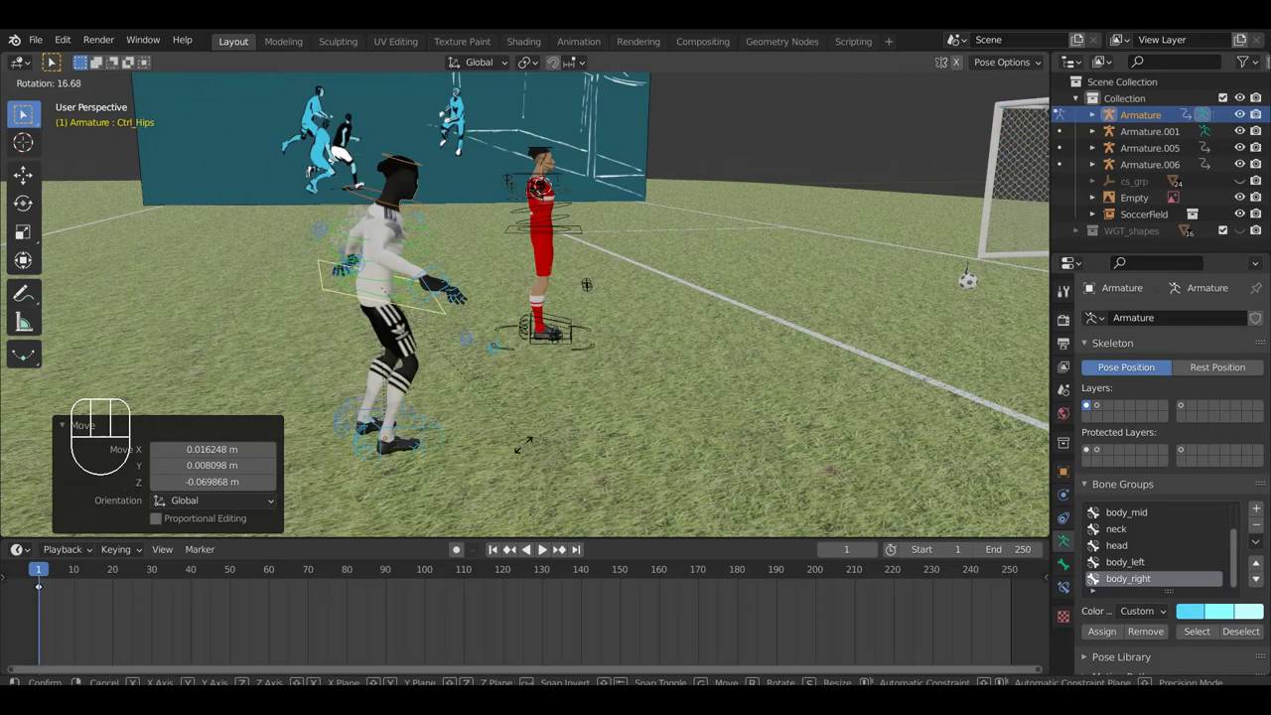
left_click(546, 408)
- From top view, rotate Ctrl_Hips further around the vertical axis toward the red defender
key("KP_7")
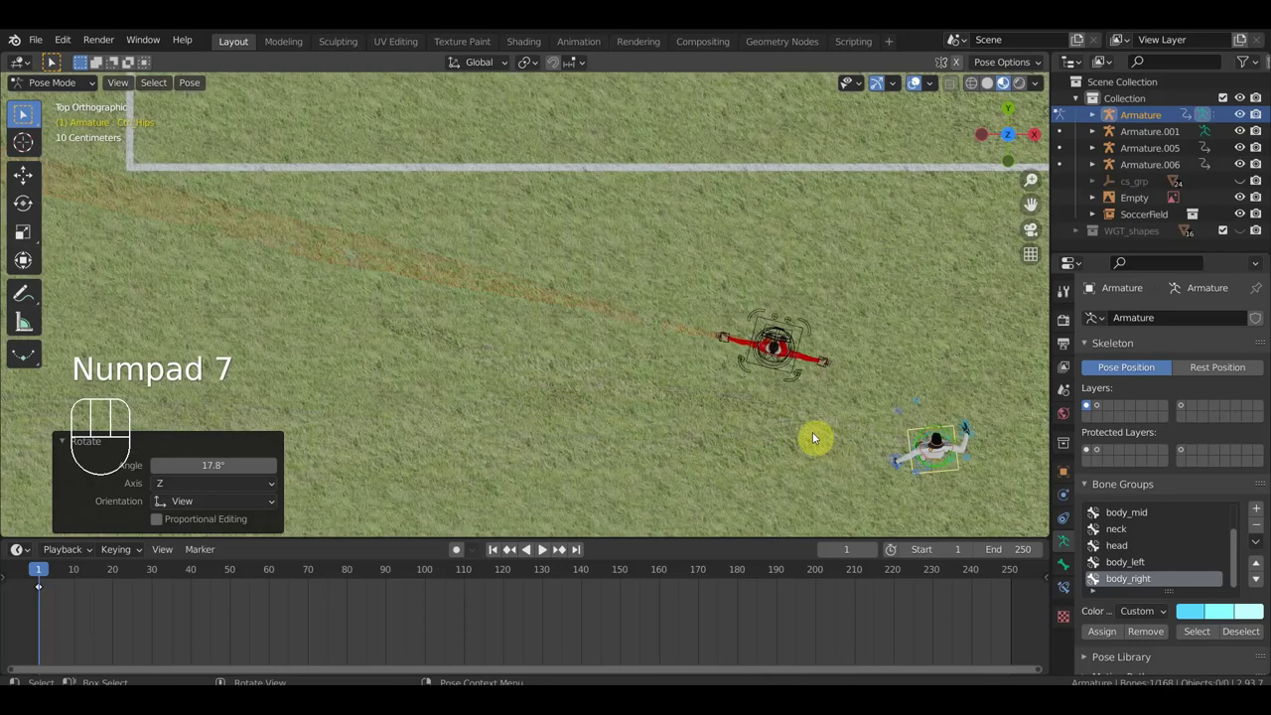
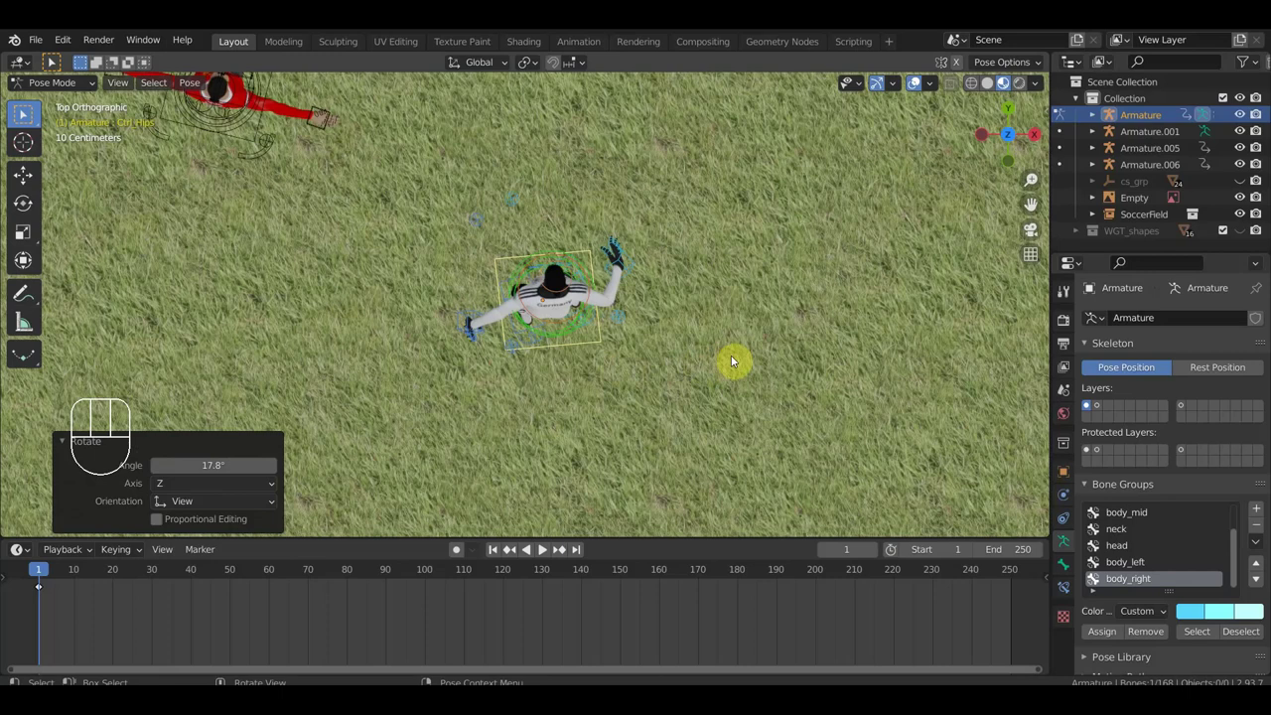
key("r")
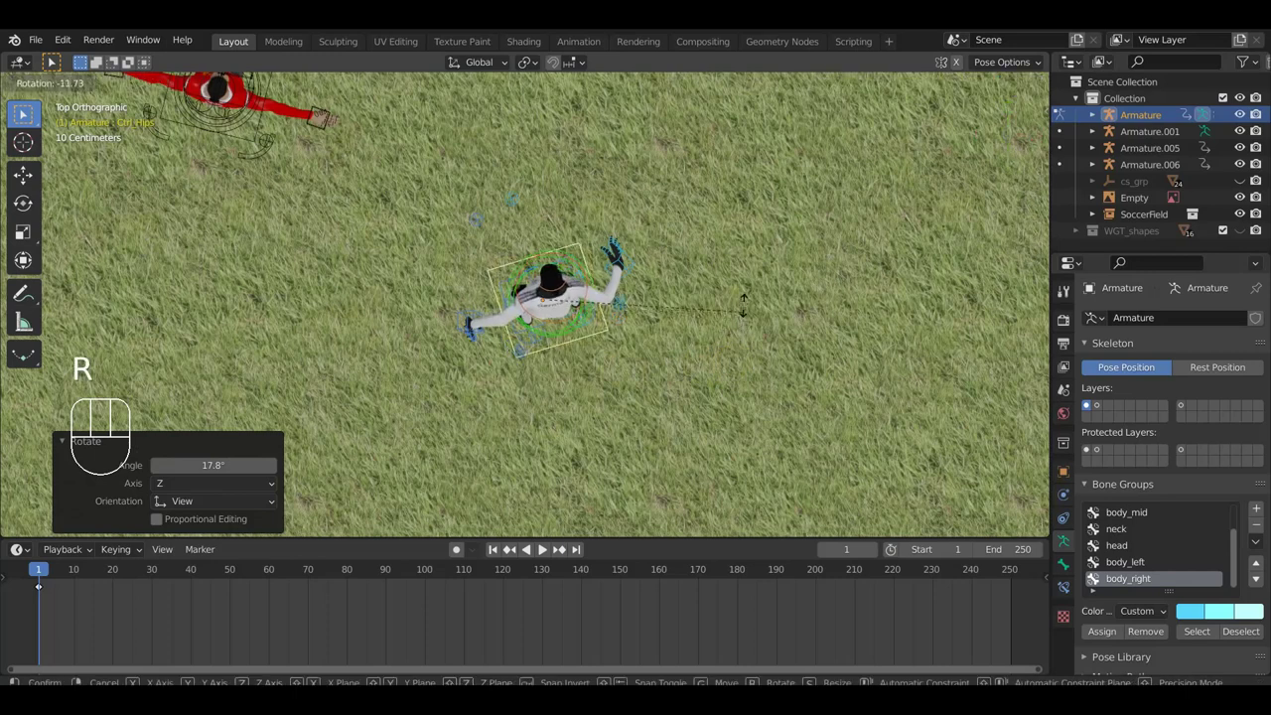
left_click(746, 349)
left_click_drag(711, 328, 742, 460)
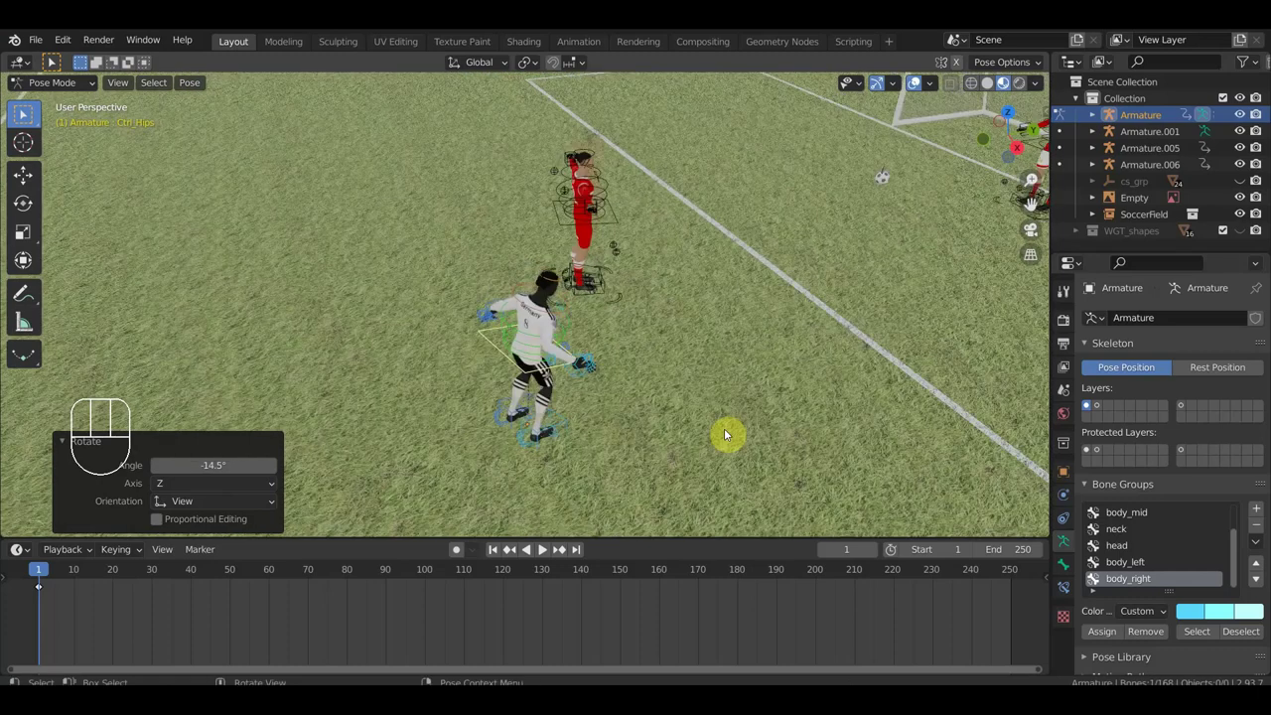
left_click_drag(730, 436, 621, 286)
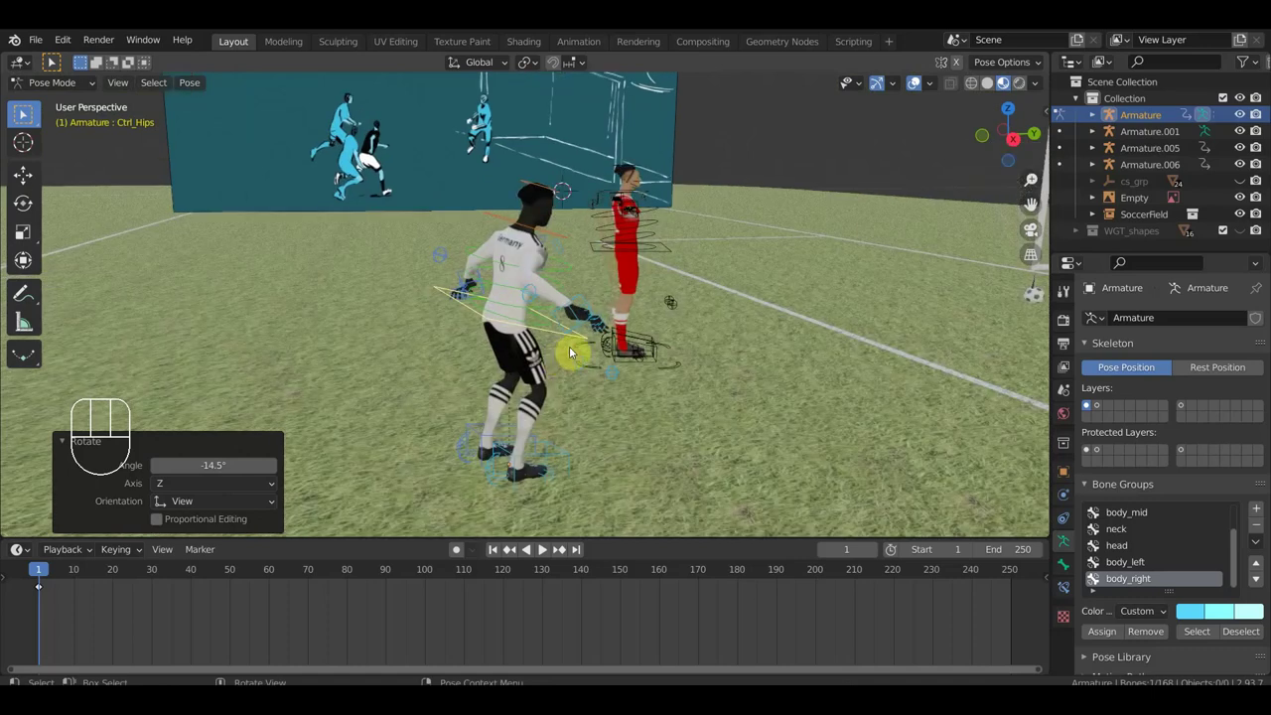
- Pull Ctrl_Hand_IK_Right in low beside the hip and start angling the hand
left_click_drag(594, 300, 758, 423)
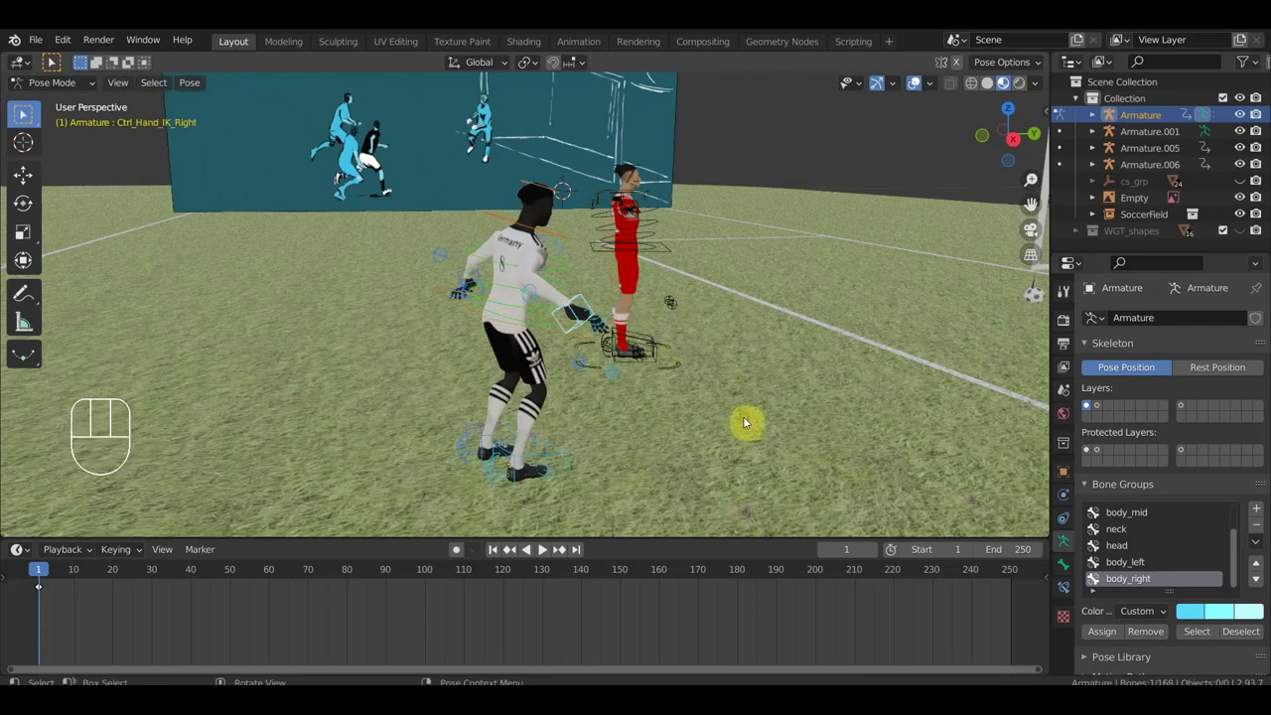
left_click_drag(737, 420, 726, 418)
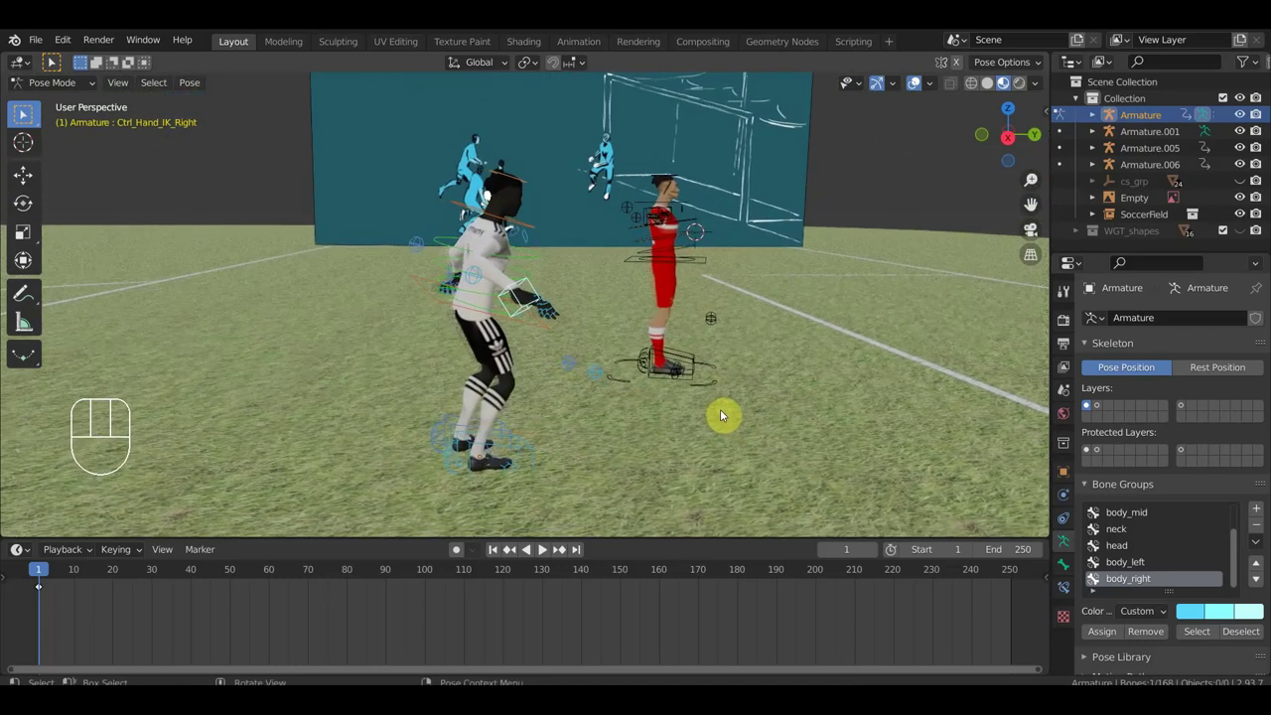
key("g")
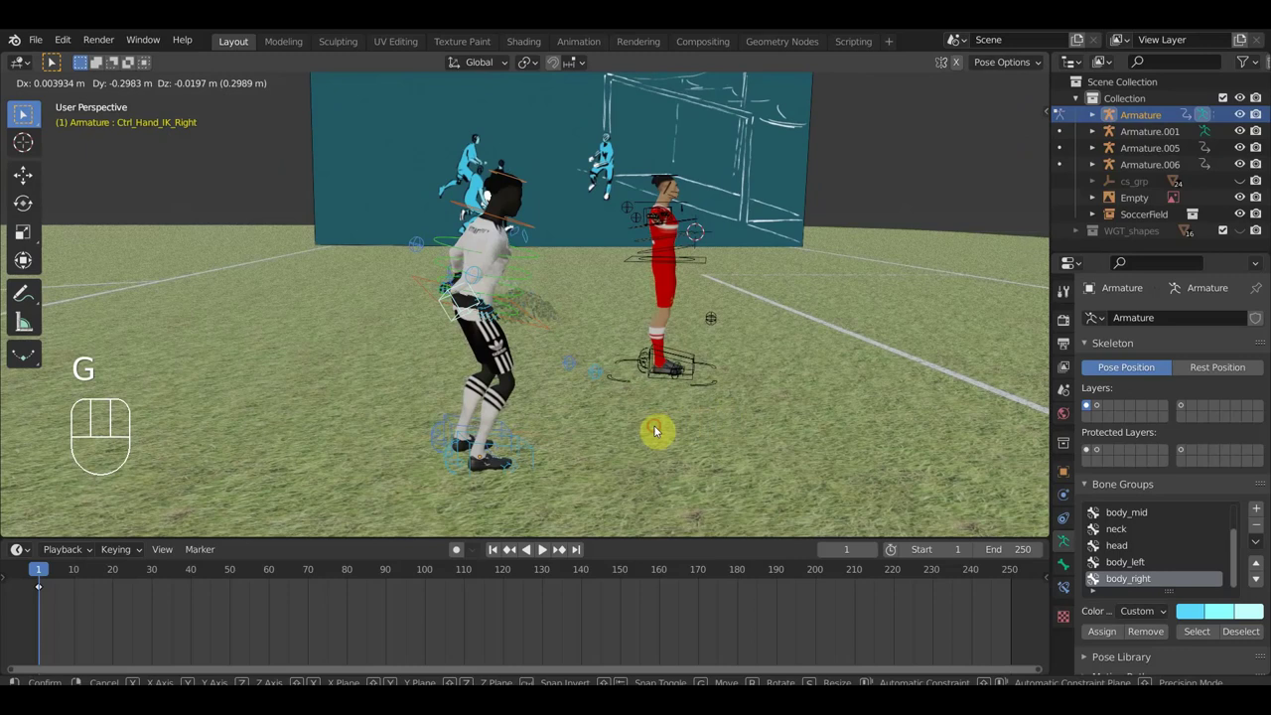
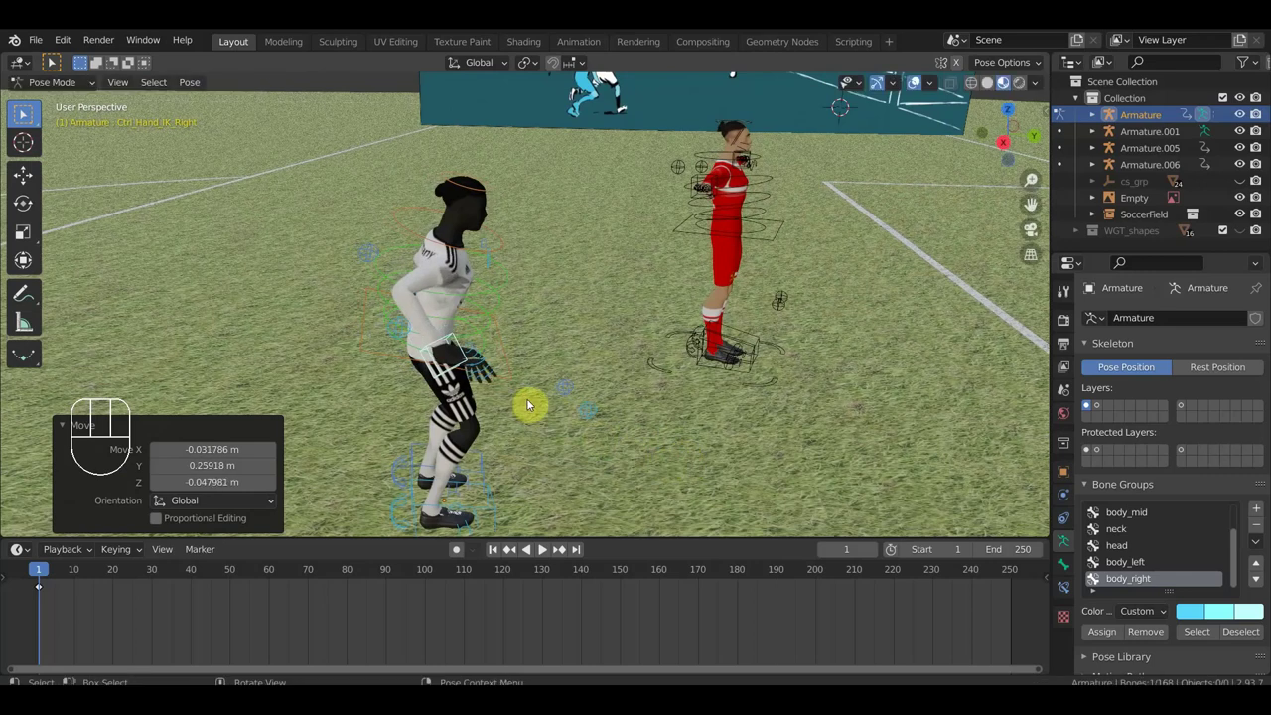
left_click_drag(593, 394, 595, 393)
key("r")
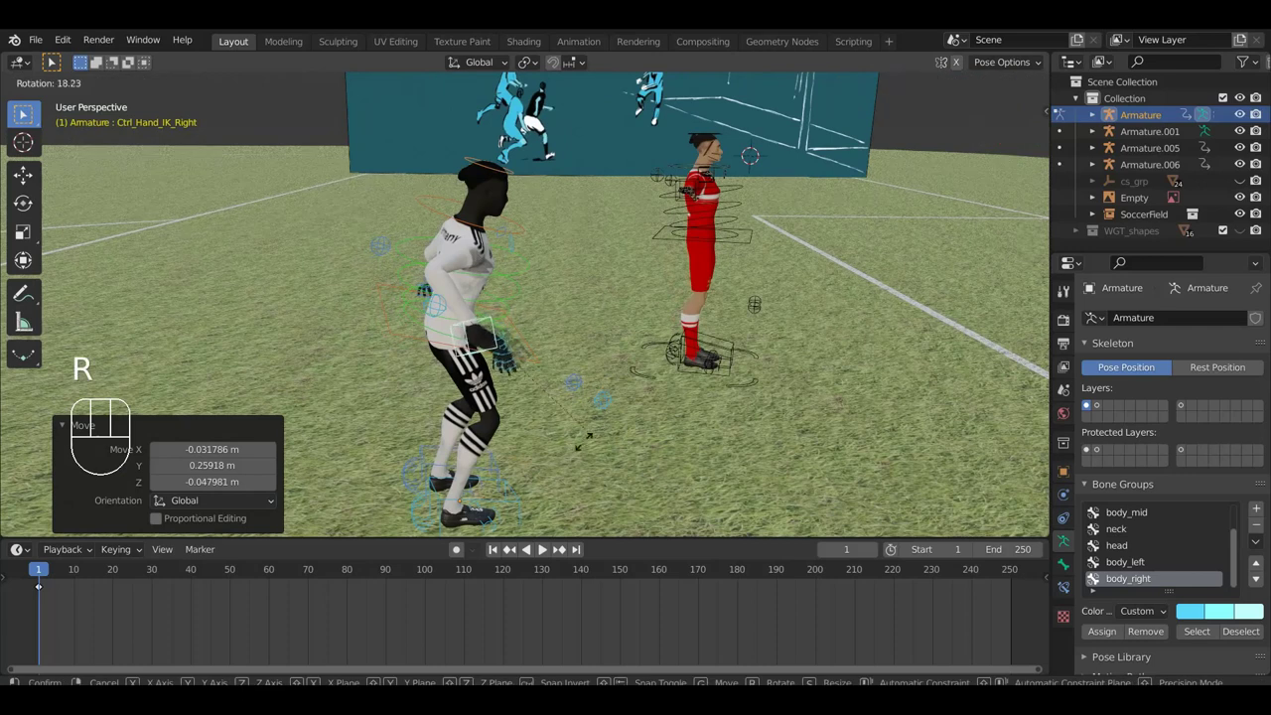
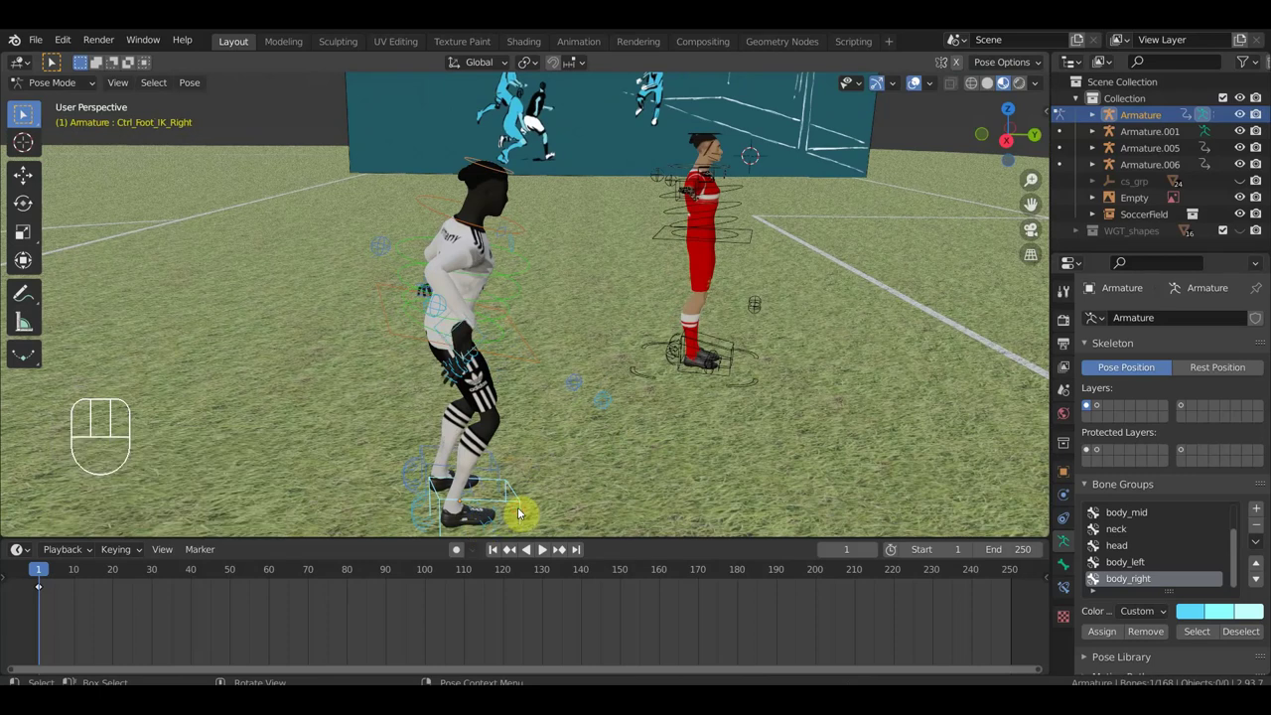
- Shift the right foot into a stride and angle the forward left foot
key("g")
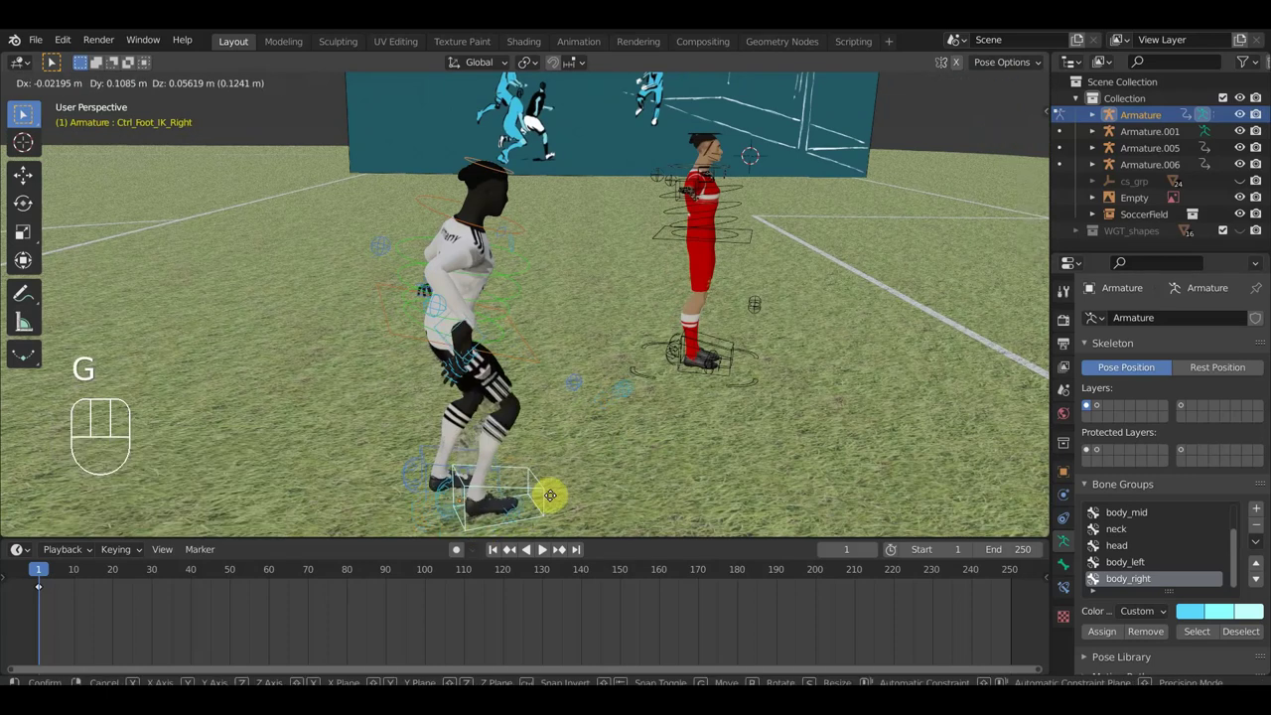
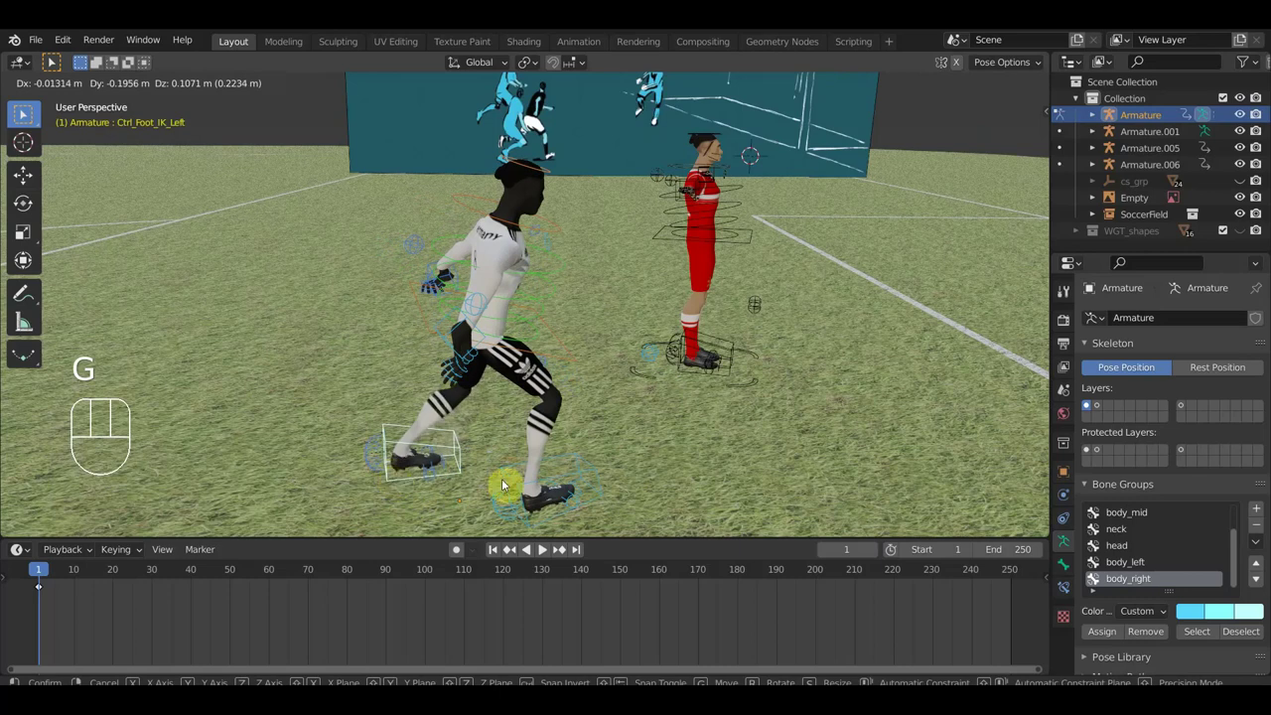
key("r")
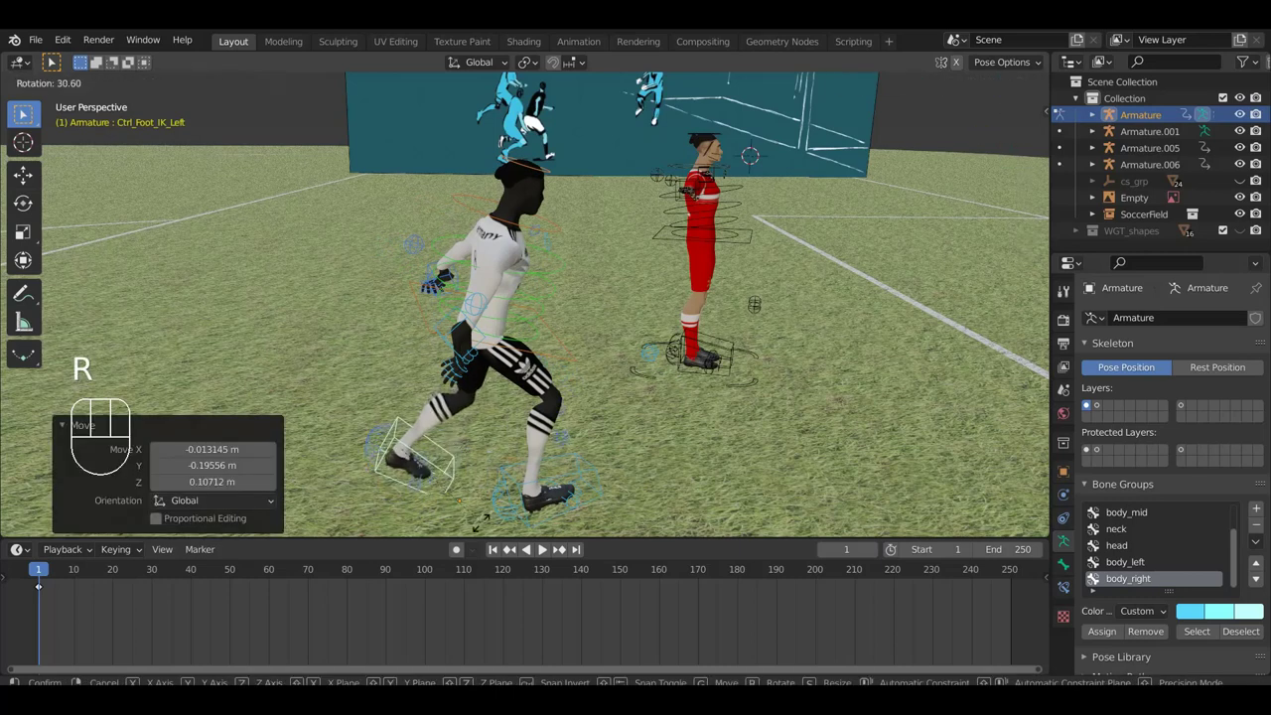
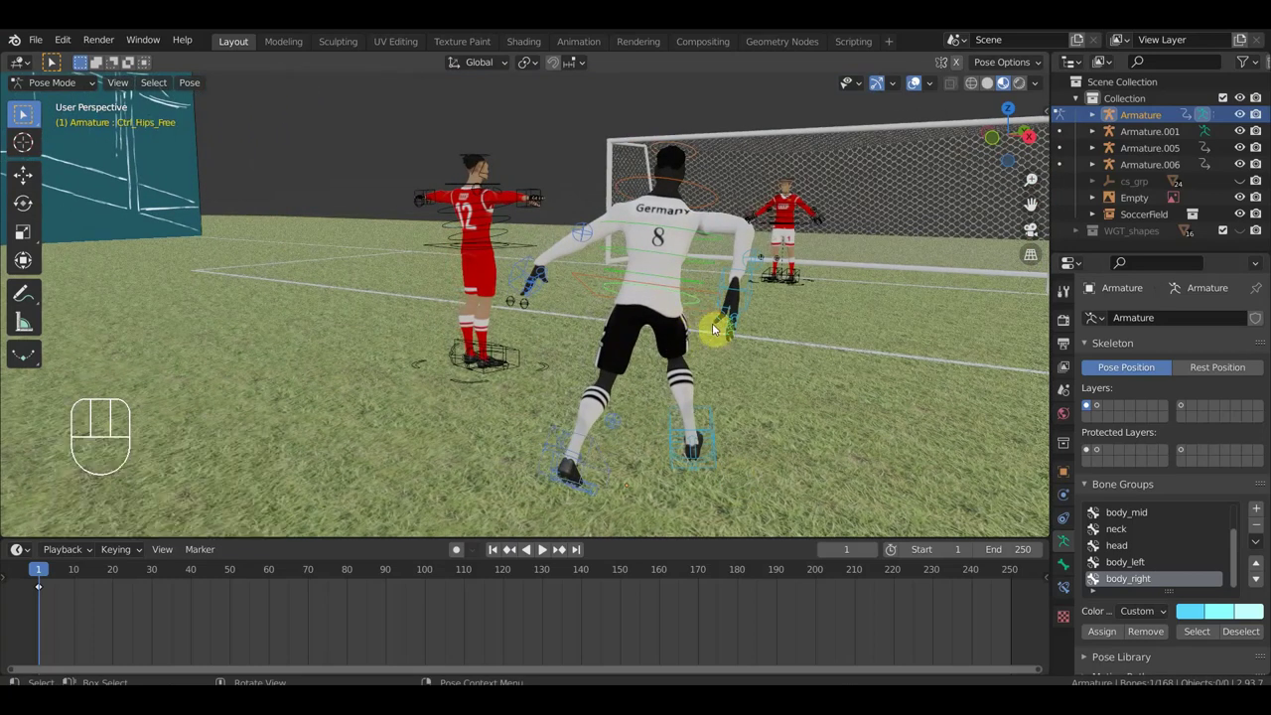
- Rotate Ctrl_Hips to a slight tilt, then move and twist Ctrl_Hand_IK_Left out to the side
key("r")
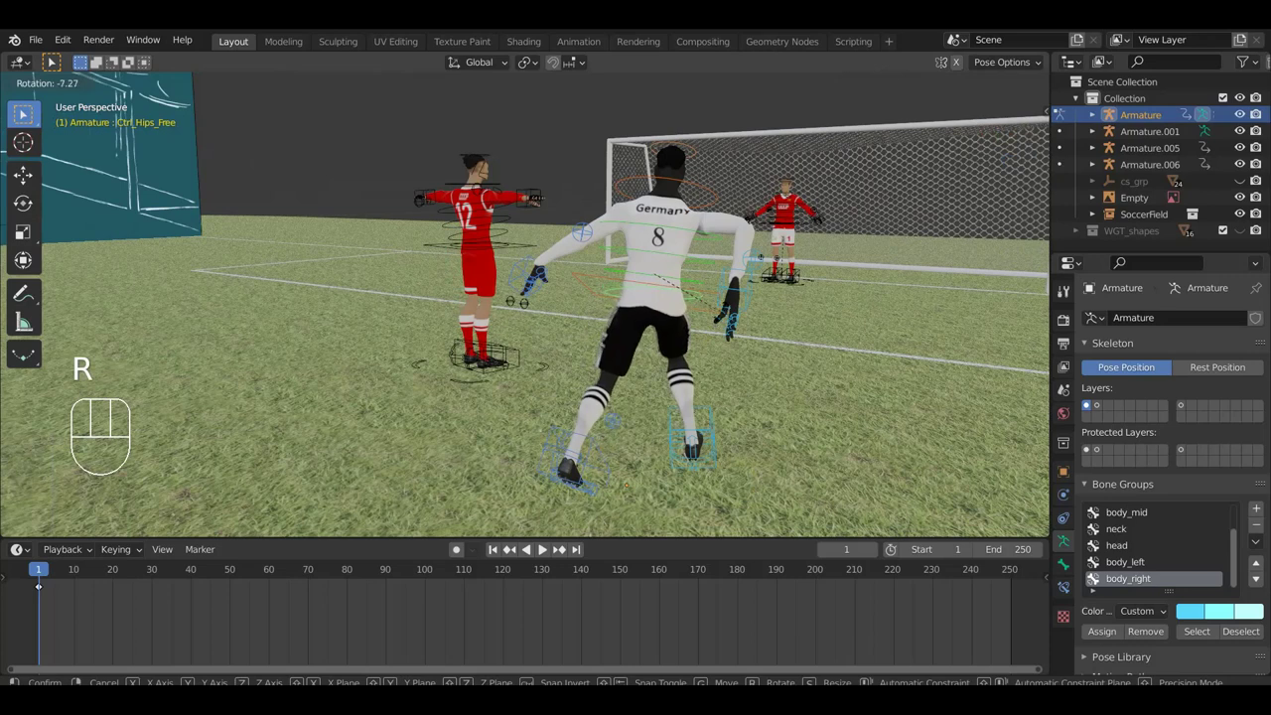
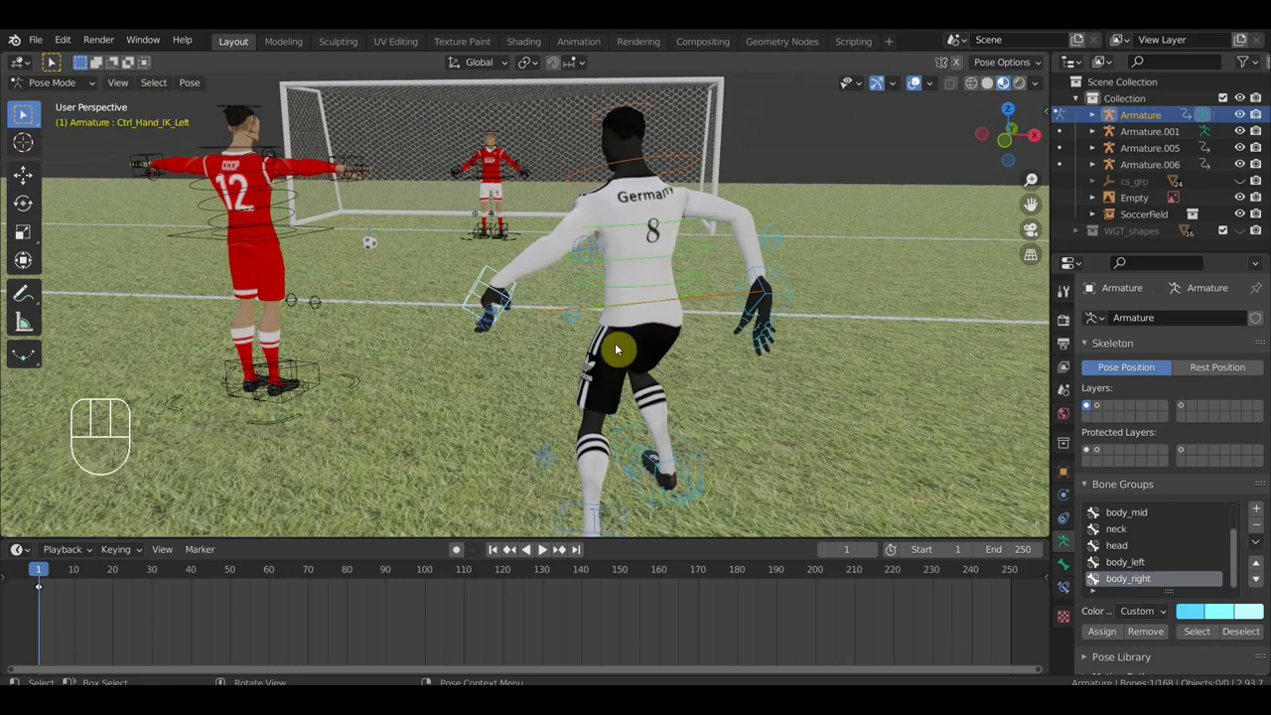
left_click_drag(603, 368, 532, 355)
left_click_drag(558, 390, 607, 405)
key("g")
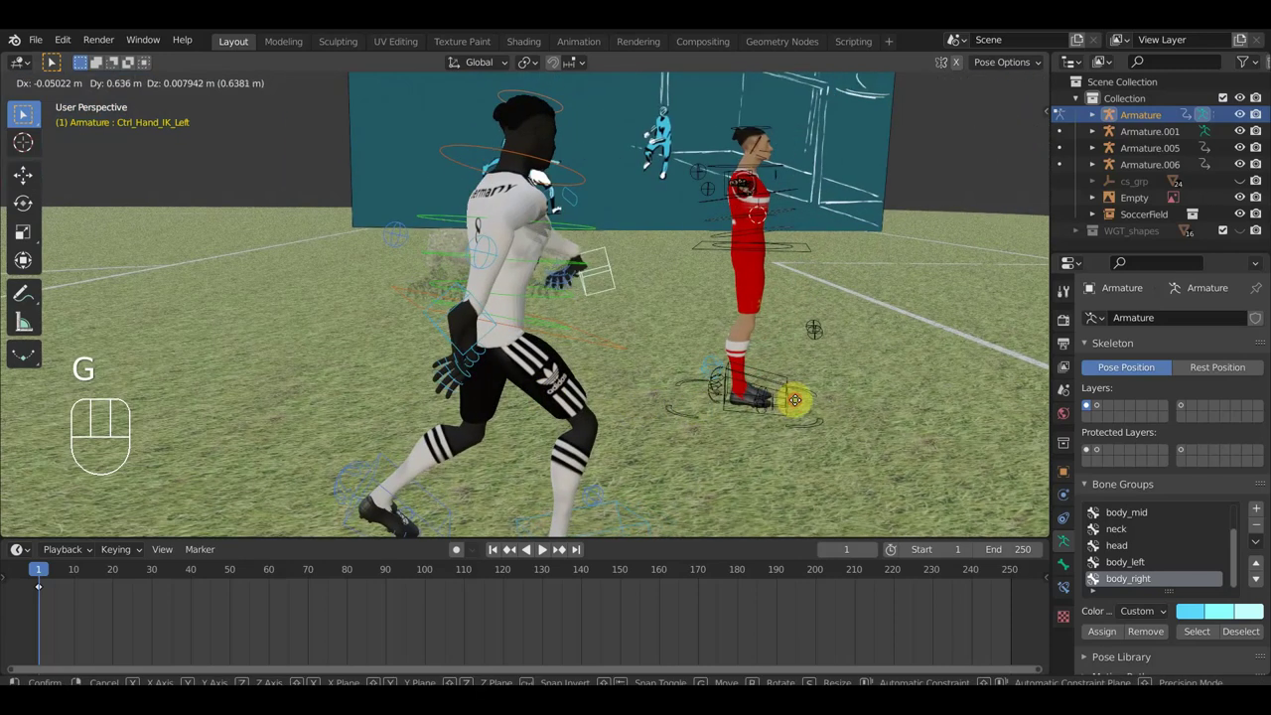
key("r")
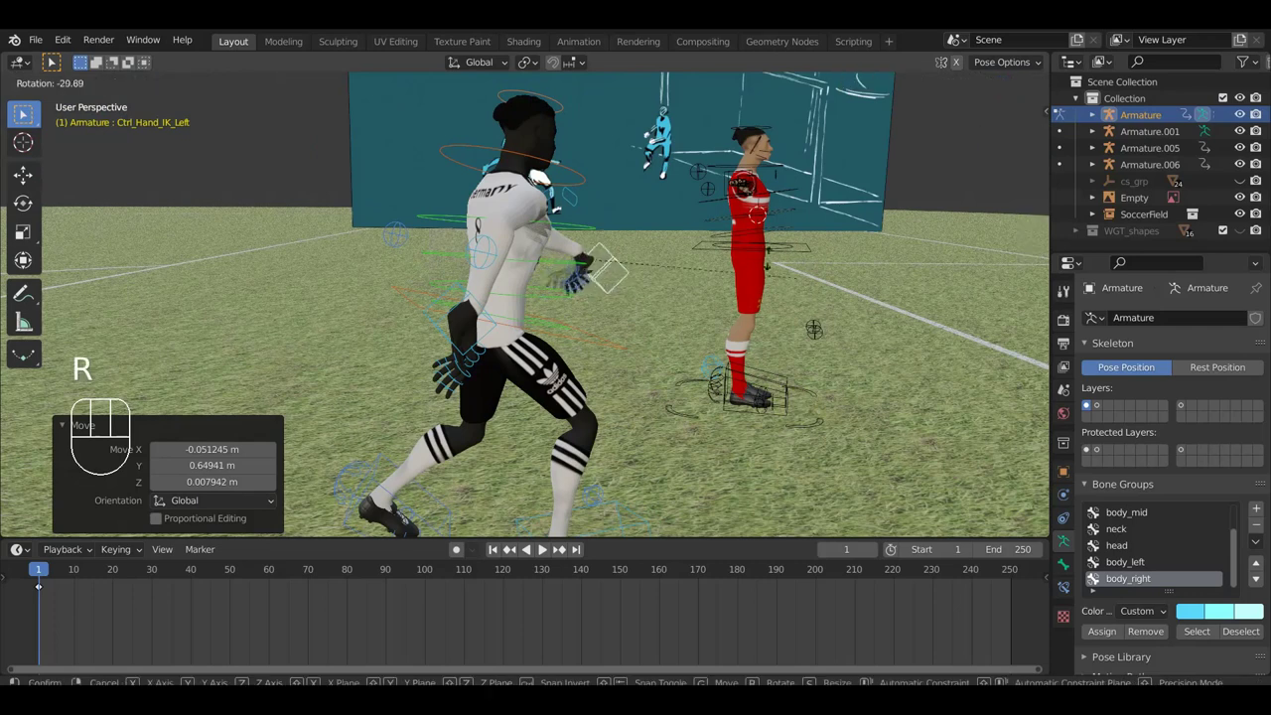
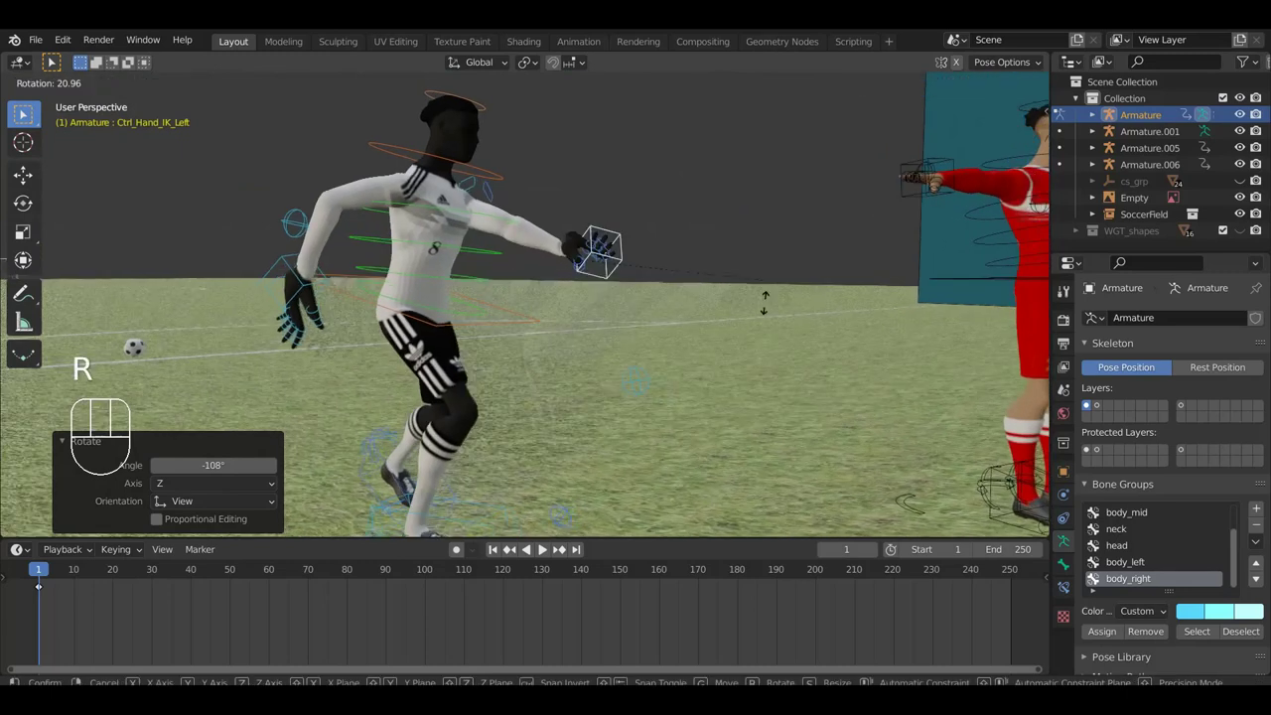
- Rotate the left hand so it sits palm-open beside the leg
left_click_drag(720, 332, 682, 350)
left_click_drag(640, 389, 588, 402)
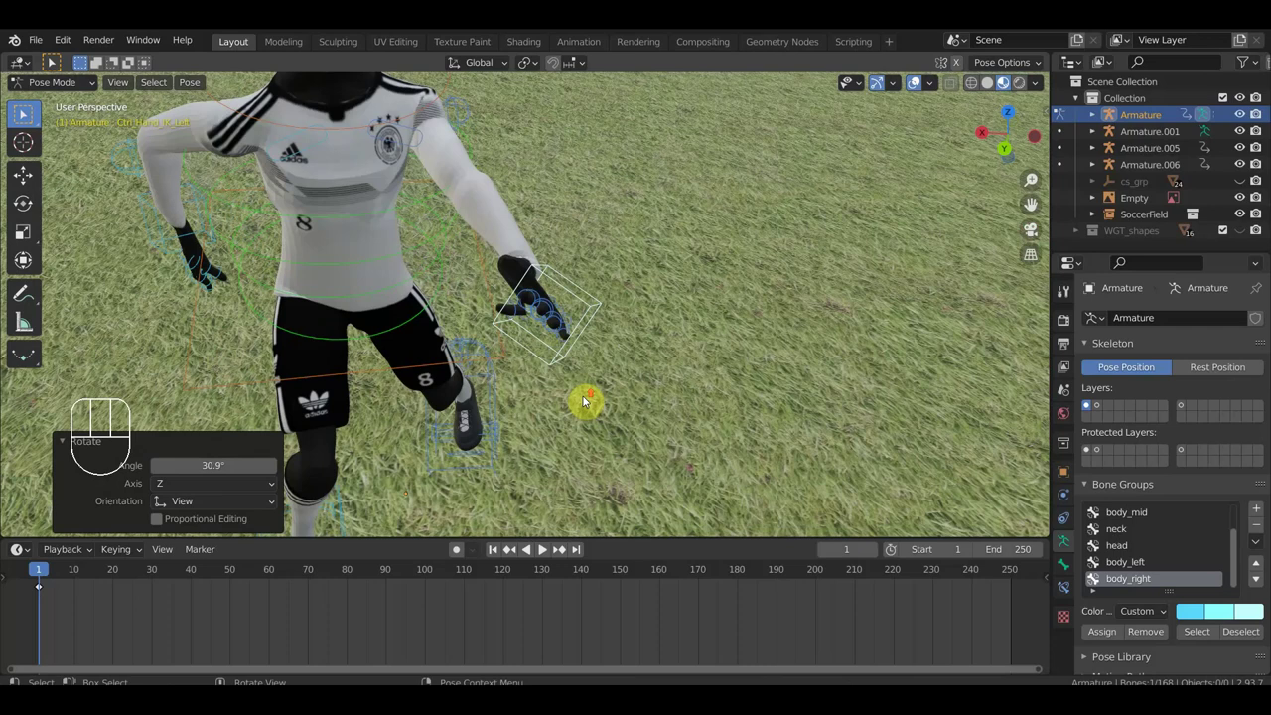
left_click_drag(585, 401, 560, 415)
key("r")
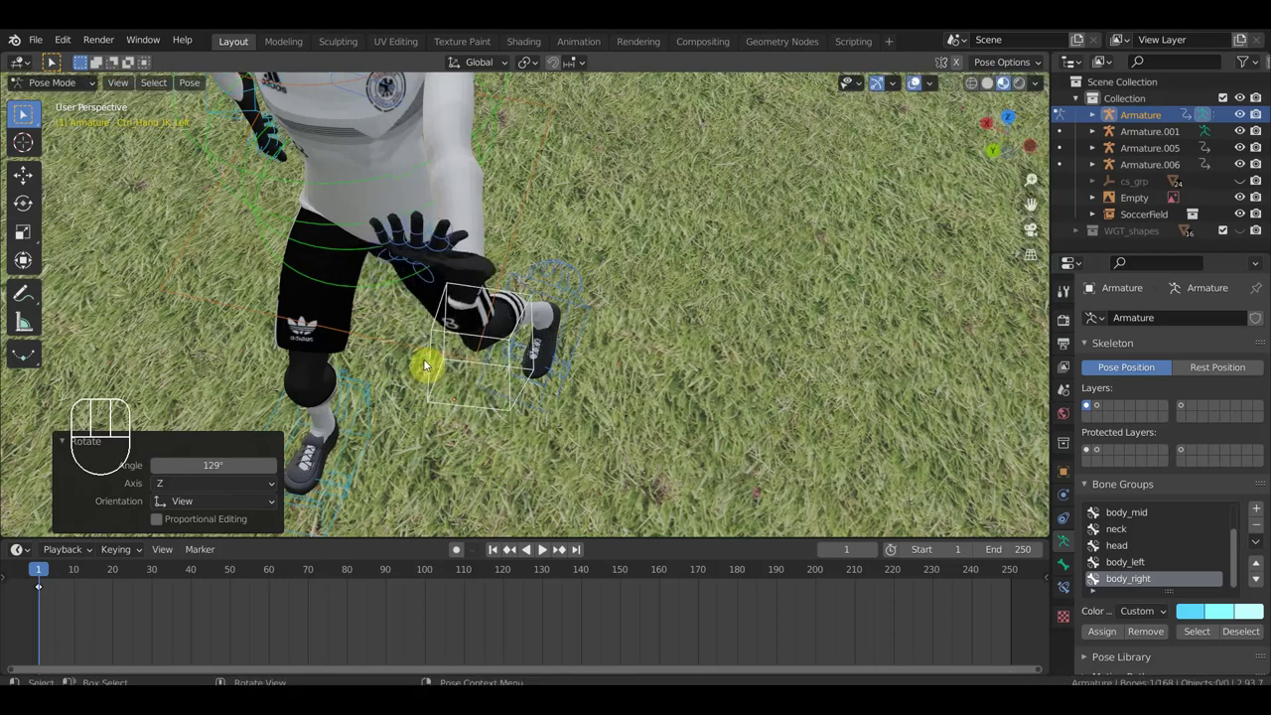
left_click_drag(455, 327, 474, 197)
- Move the left thumb control, undo that move, and switch the viewport to wireframe
left_click(434, 174)
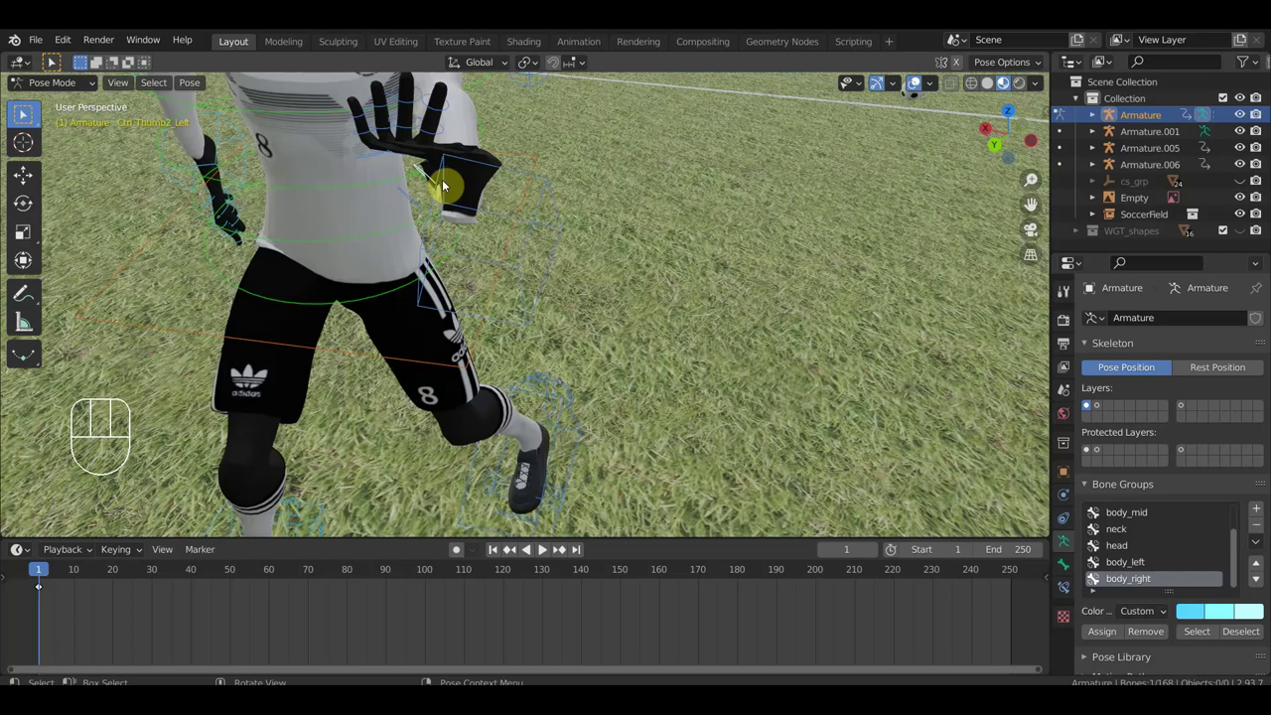
left_click_drag(559, 220, 749, 220)
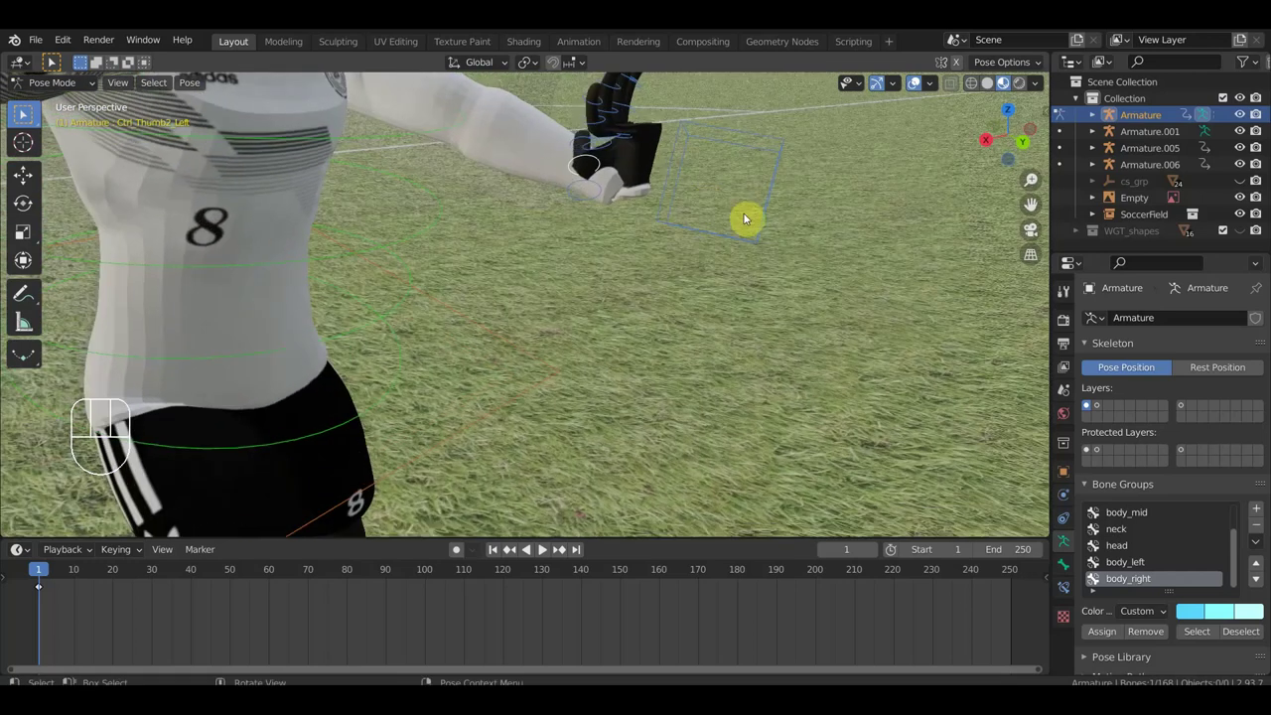
key("g")
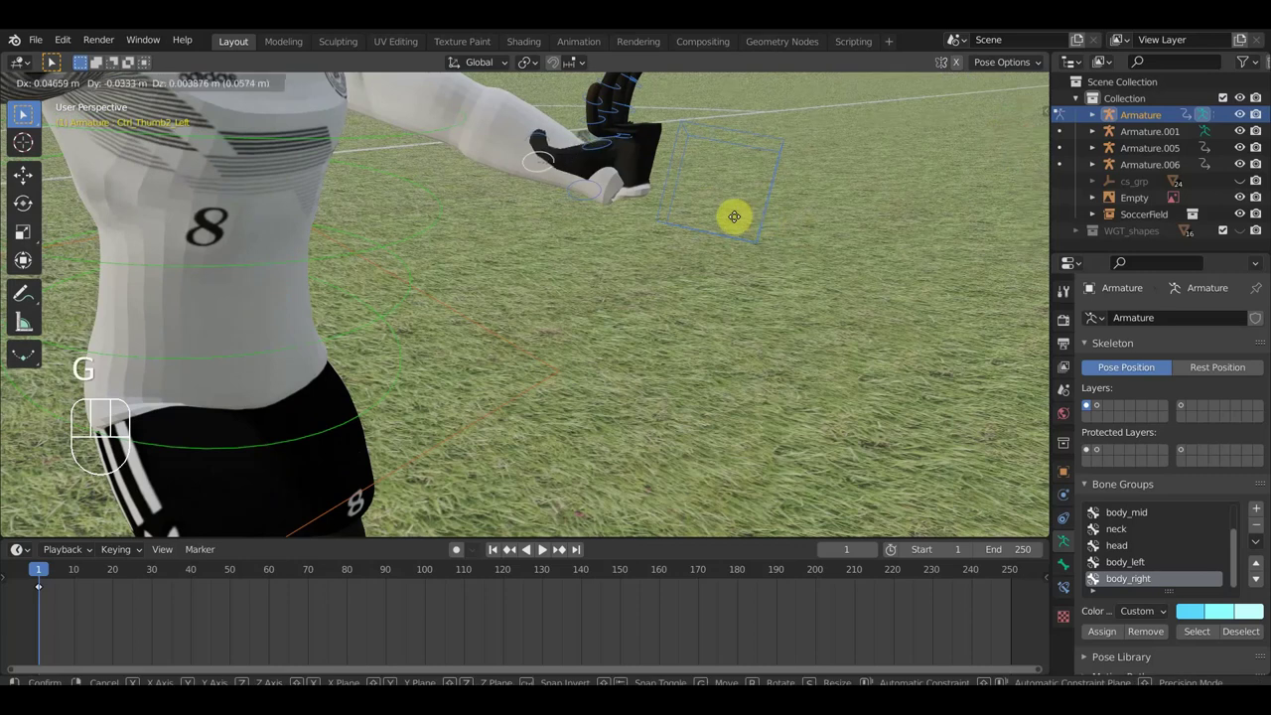
left_click(771, 222)
key("ctrl+z")
key("ctrl+z")
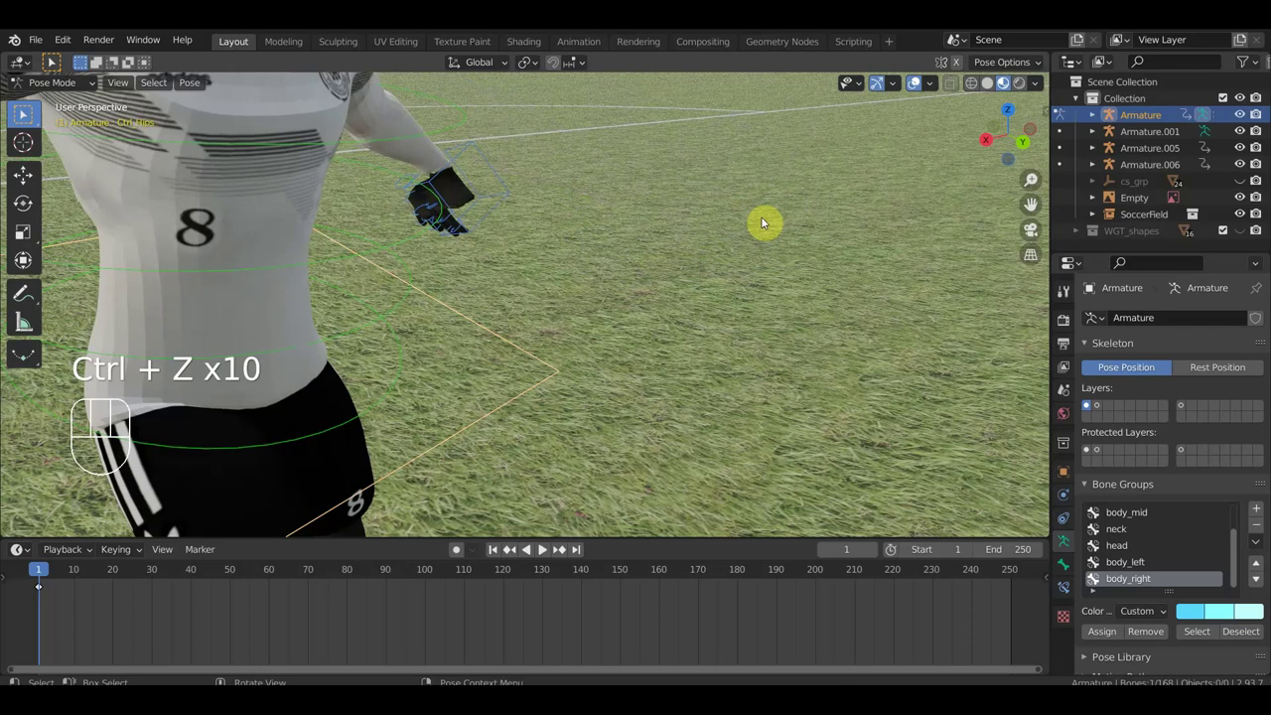
key("shift+z")
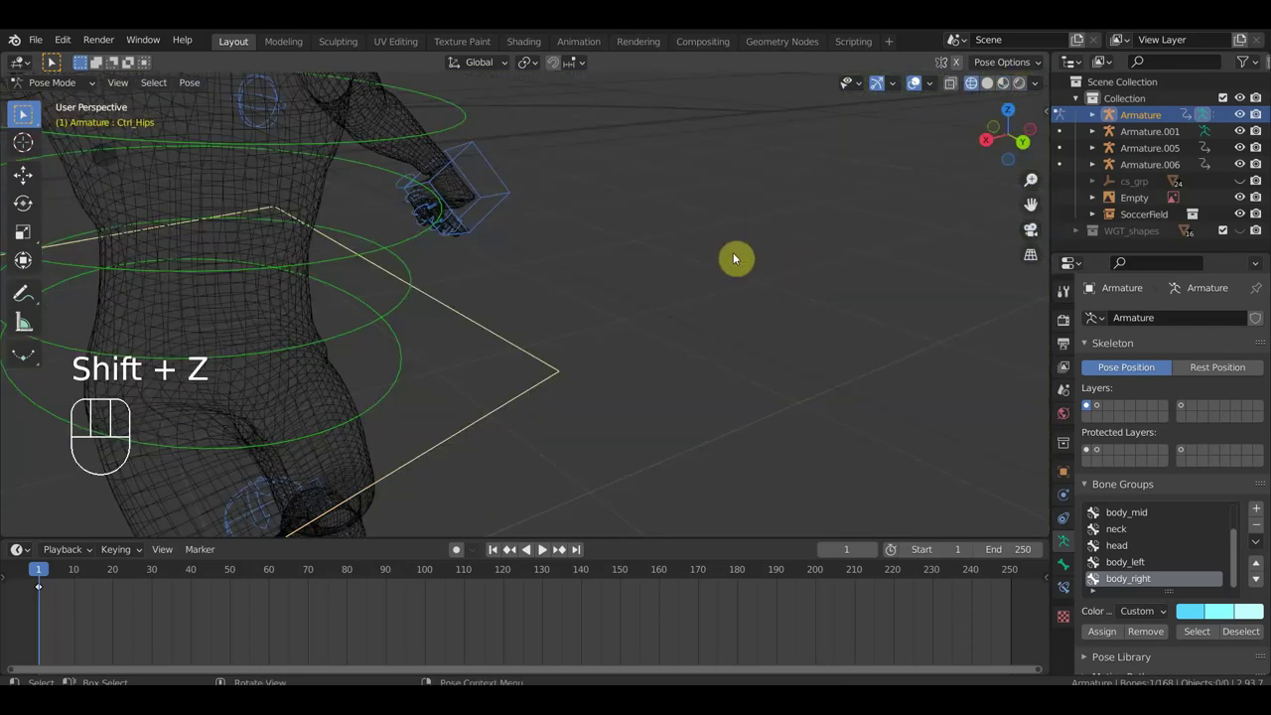
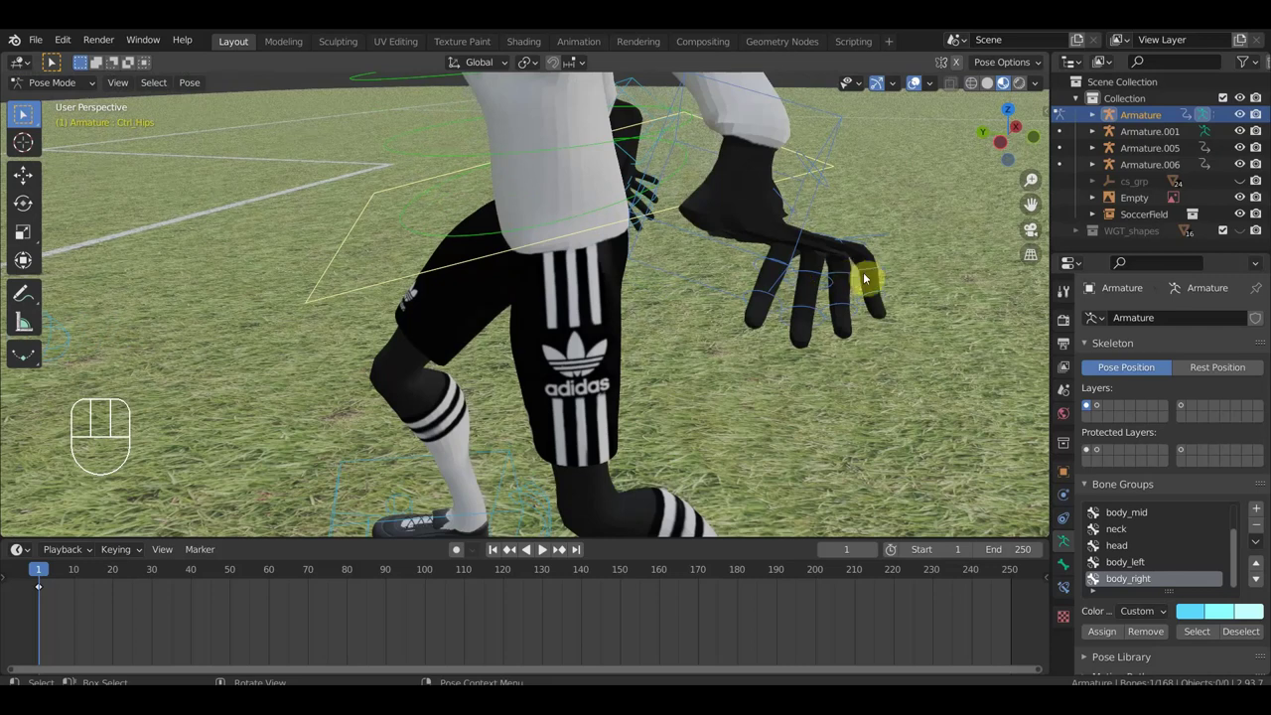
- Select the left hand's finger controls and shift them into position
left_click_drag(937, 375, 773, 258)
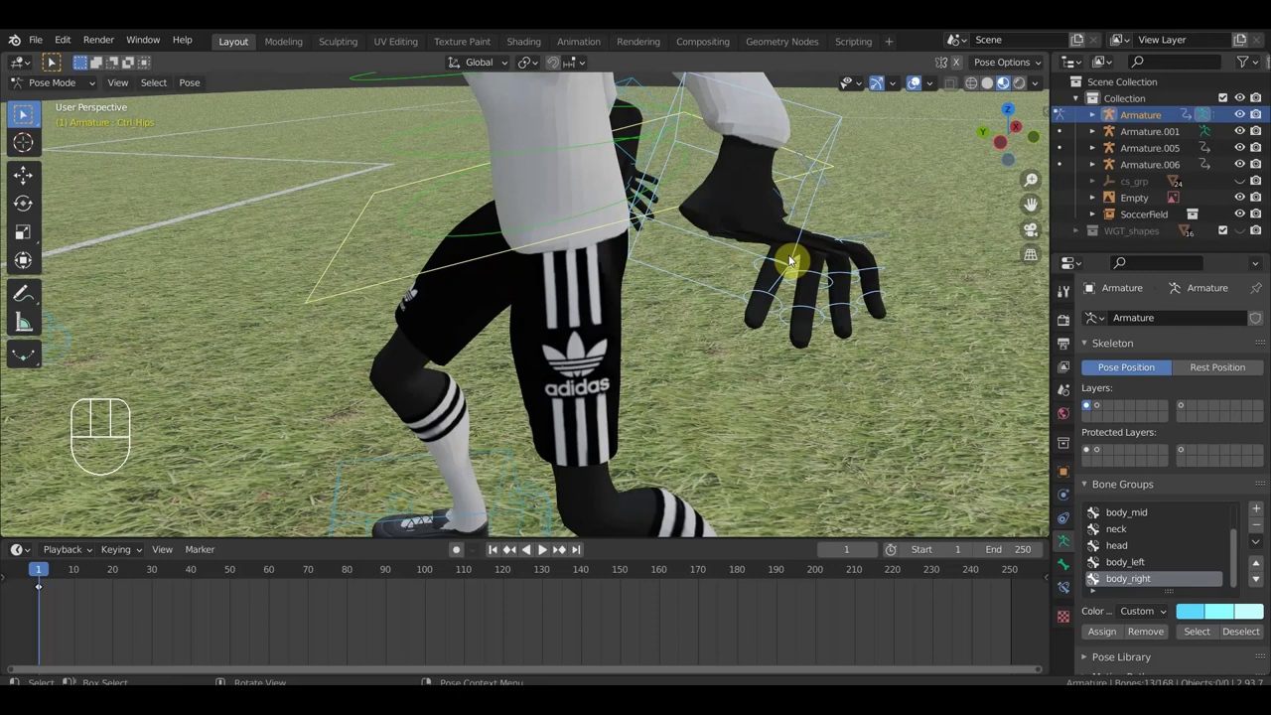
left_click(815, 215)
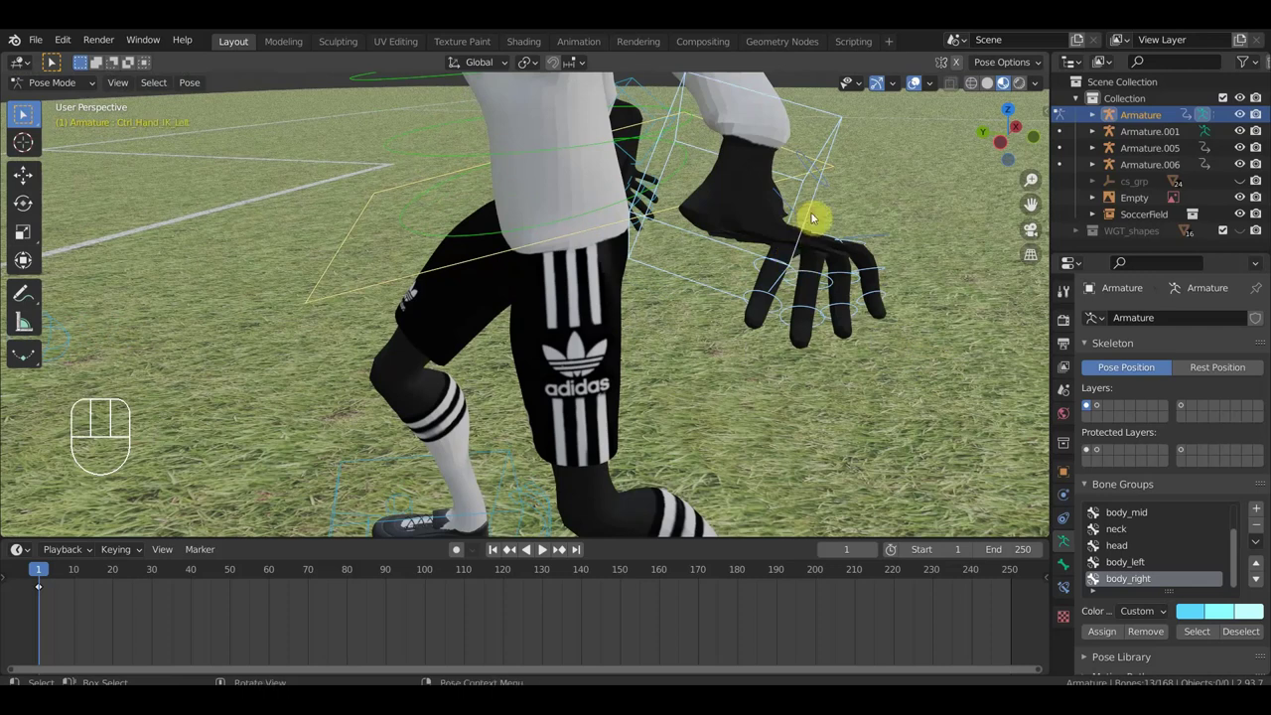
left_click(813, 212)
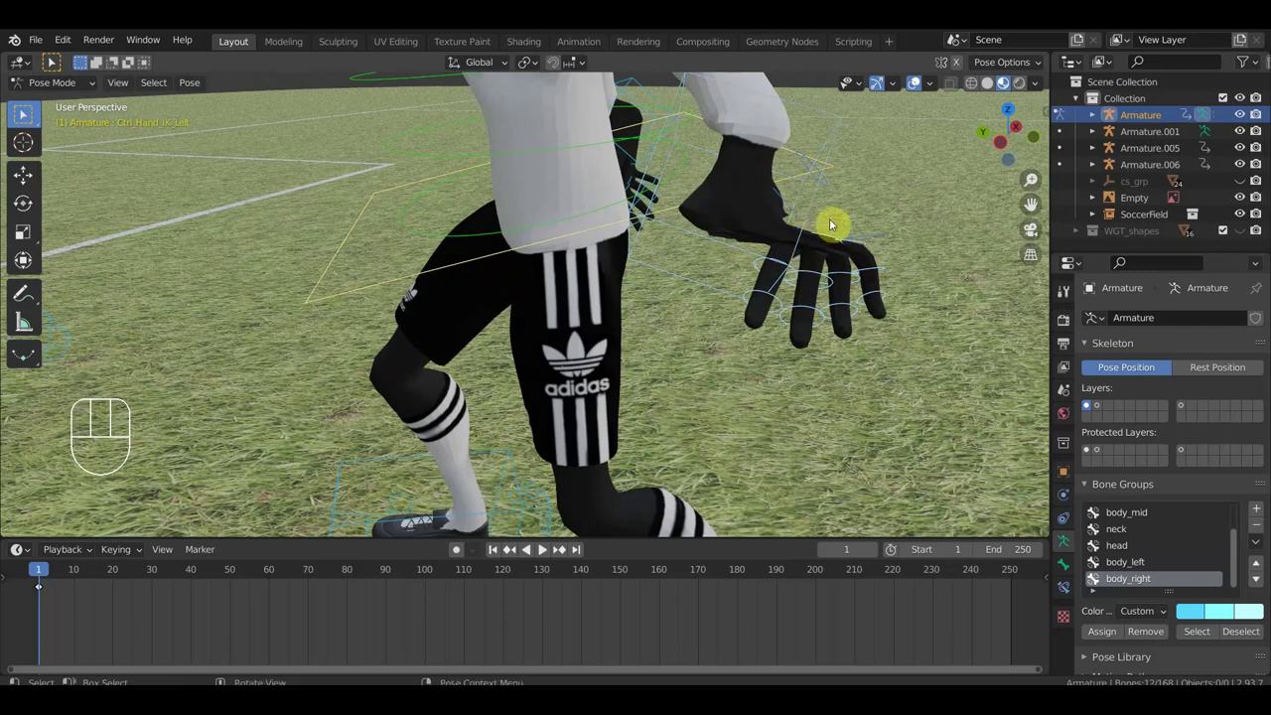
key("g")
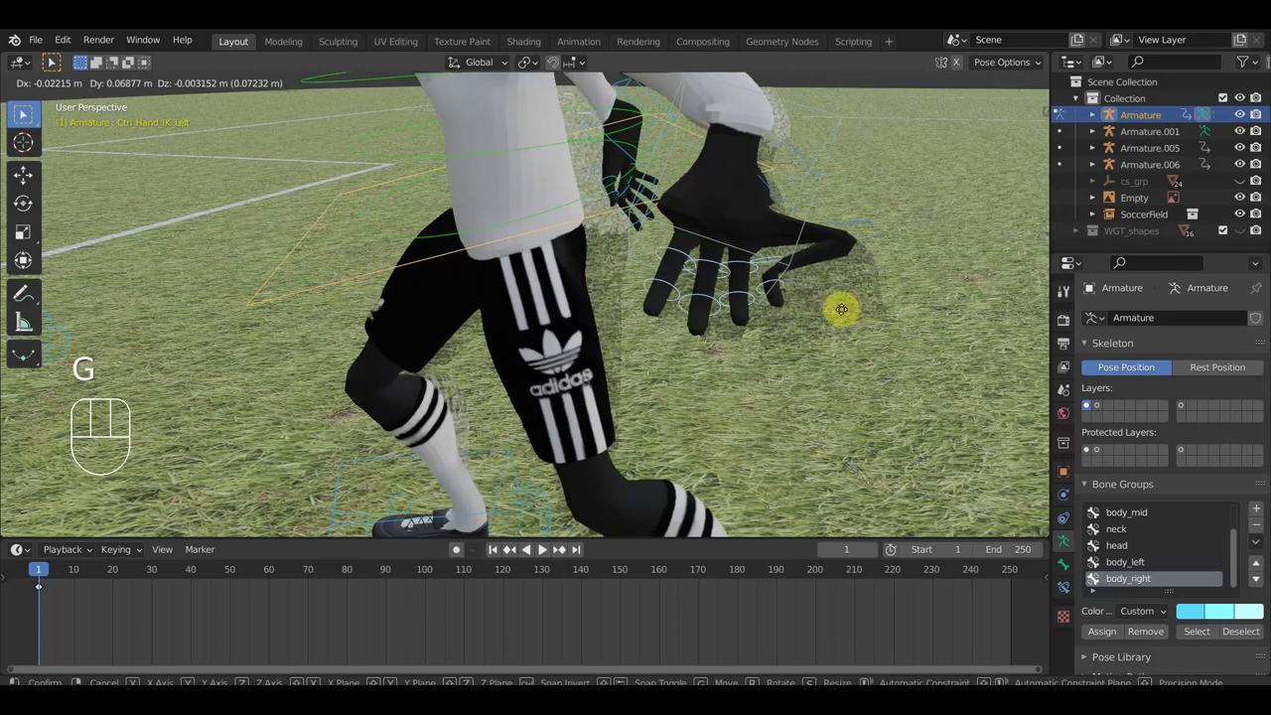
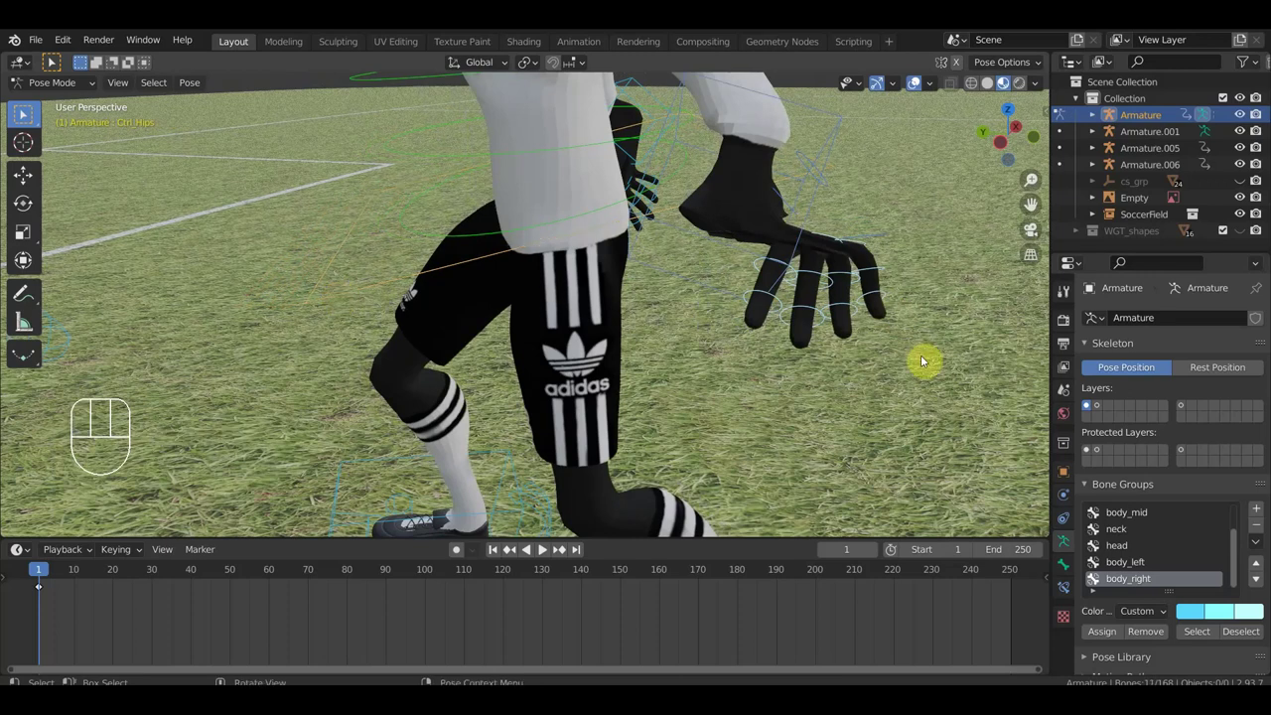
key("g")
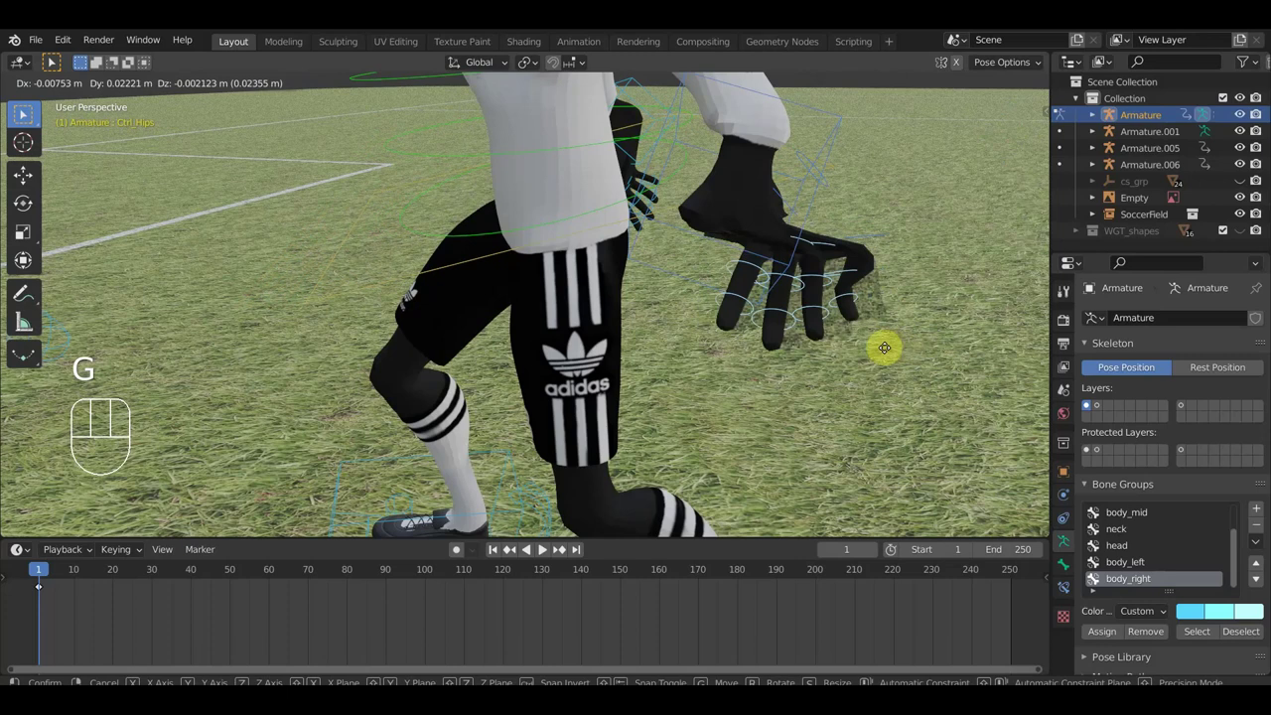
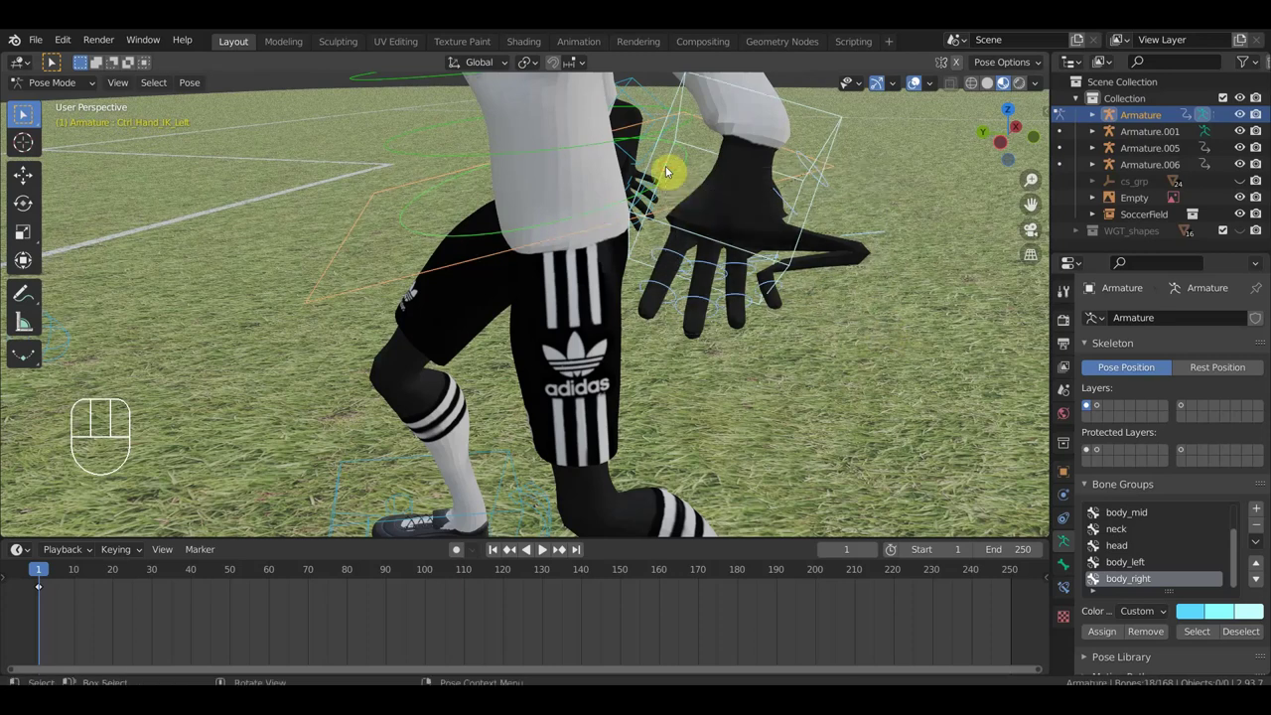
- Curl the selected fingers inward into a relaxed, slightly cupped grip
left_click(373, 286)
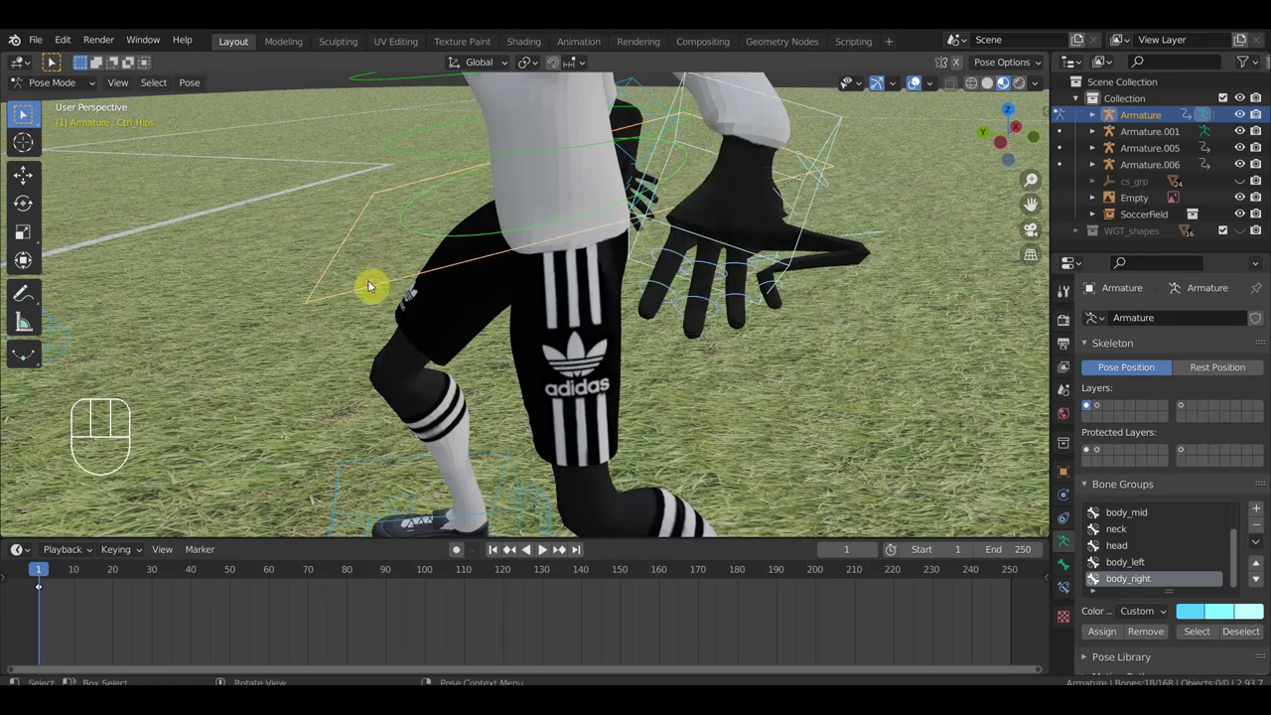
left_click(373, 287)
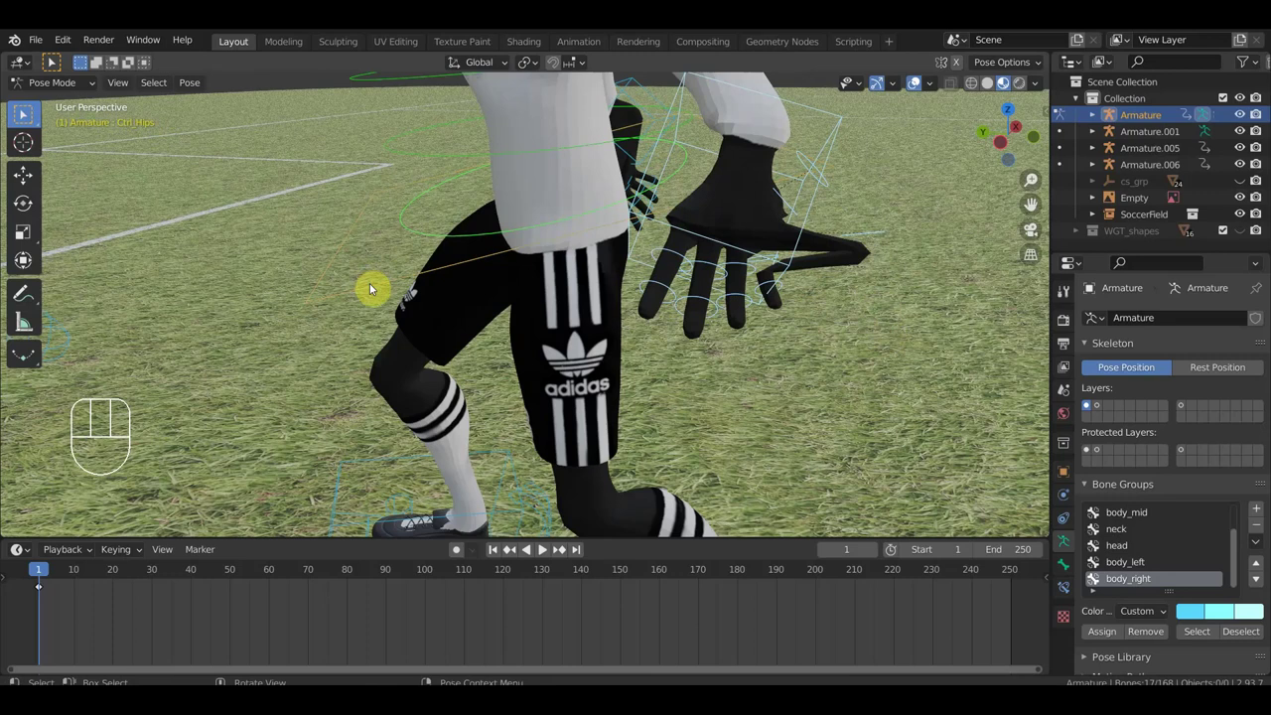
key("alt+g")
key("alt+r")
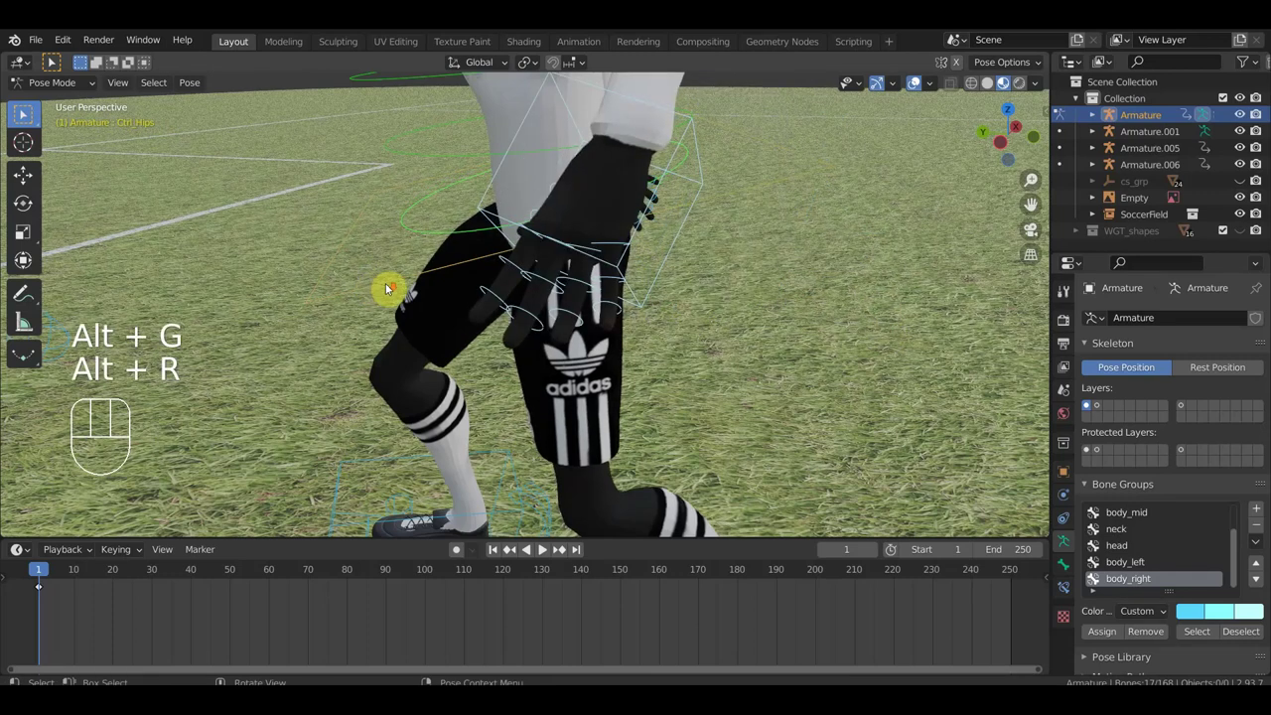
left_click_drag(608, 340, 698, 317)
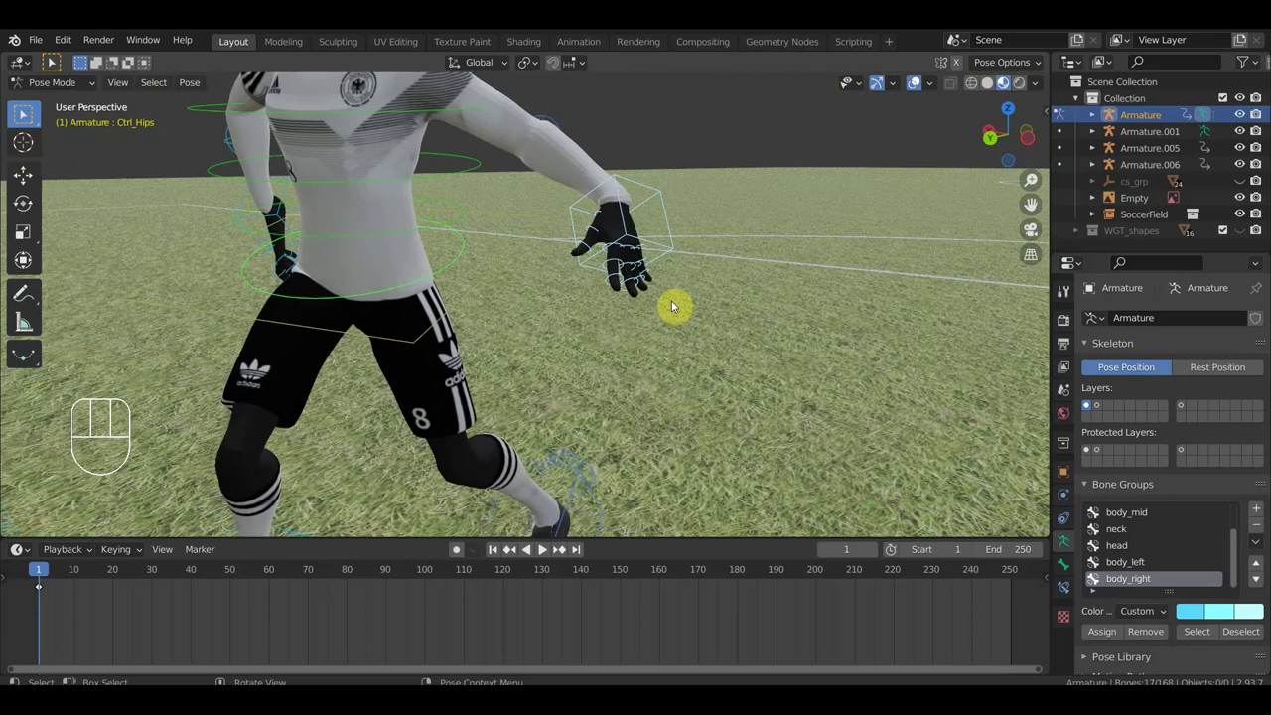
- Key Location & Rotation for all bones at frame 1, then nudge the left hand control
key("a")
key("i")
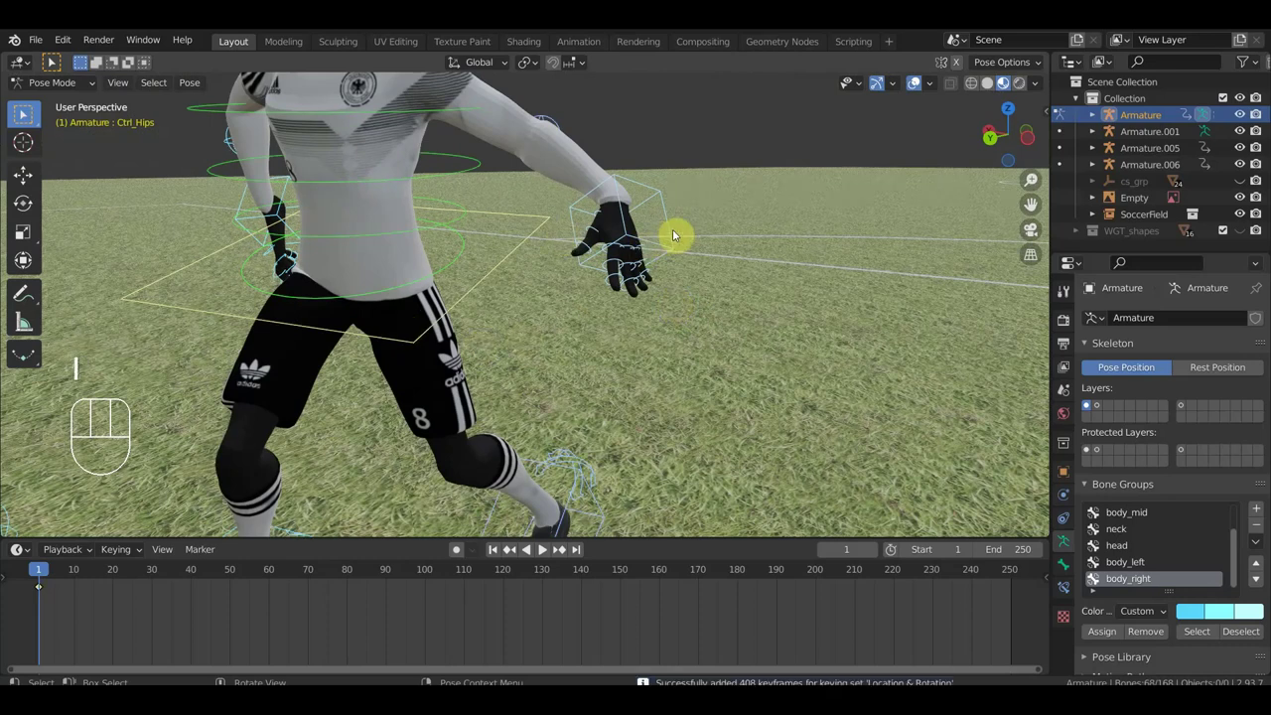
left_click(672, 234)
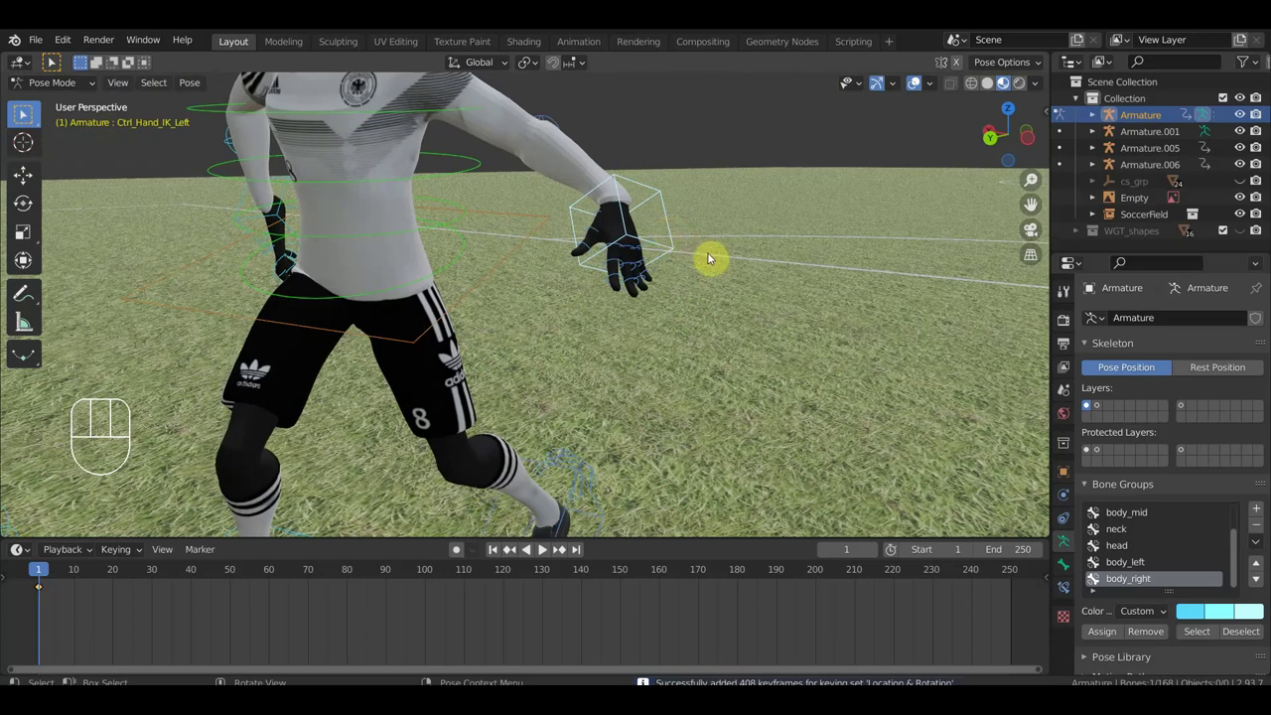
key("g")
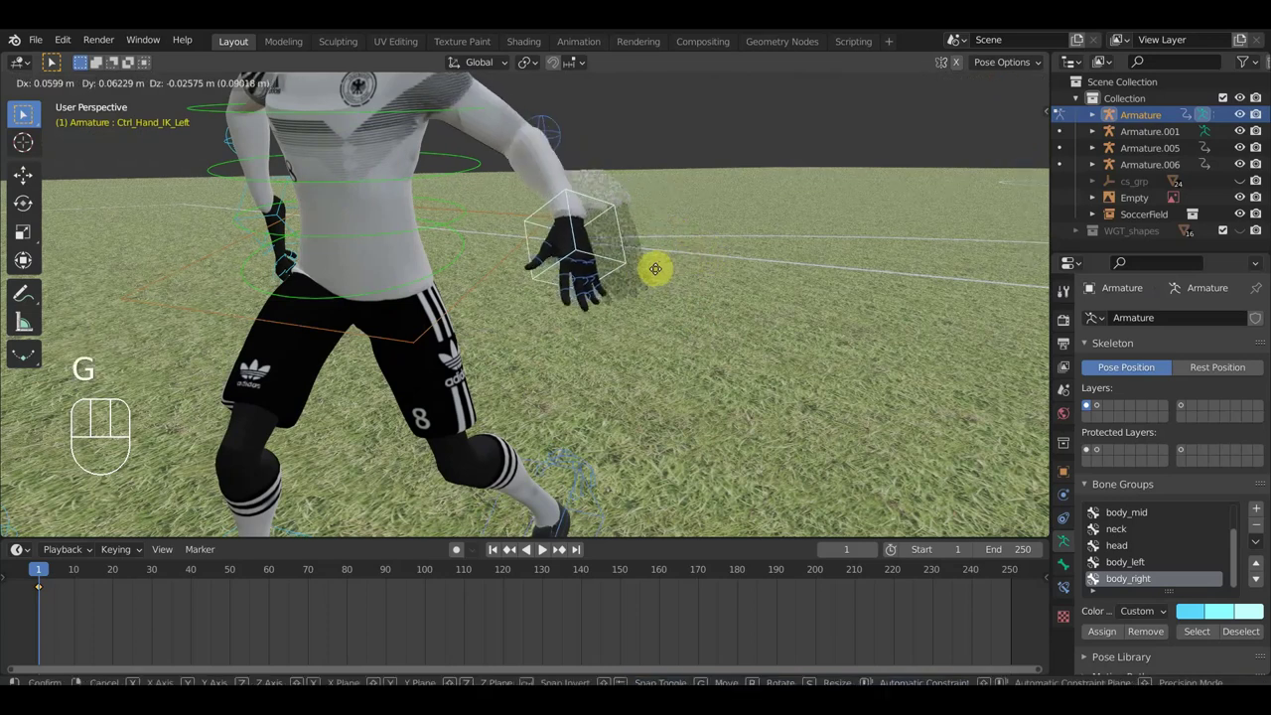
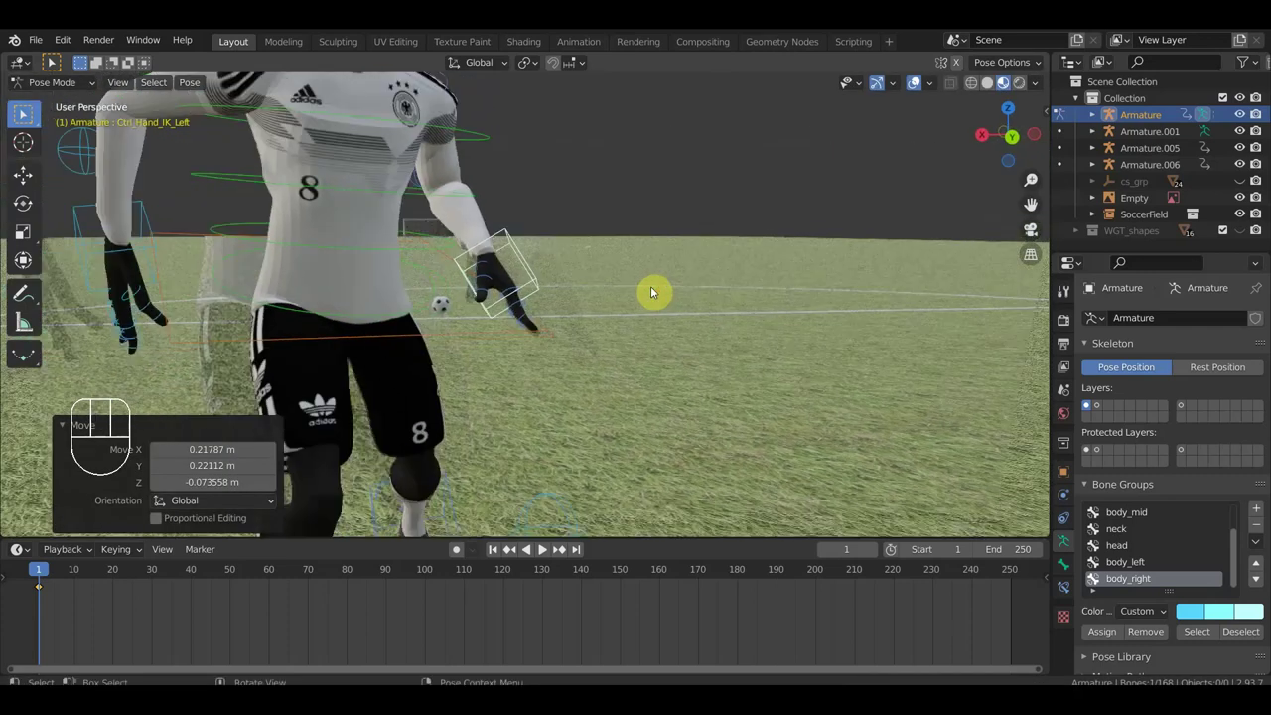
left_click_drag(238, 384, 138, 195)
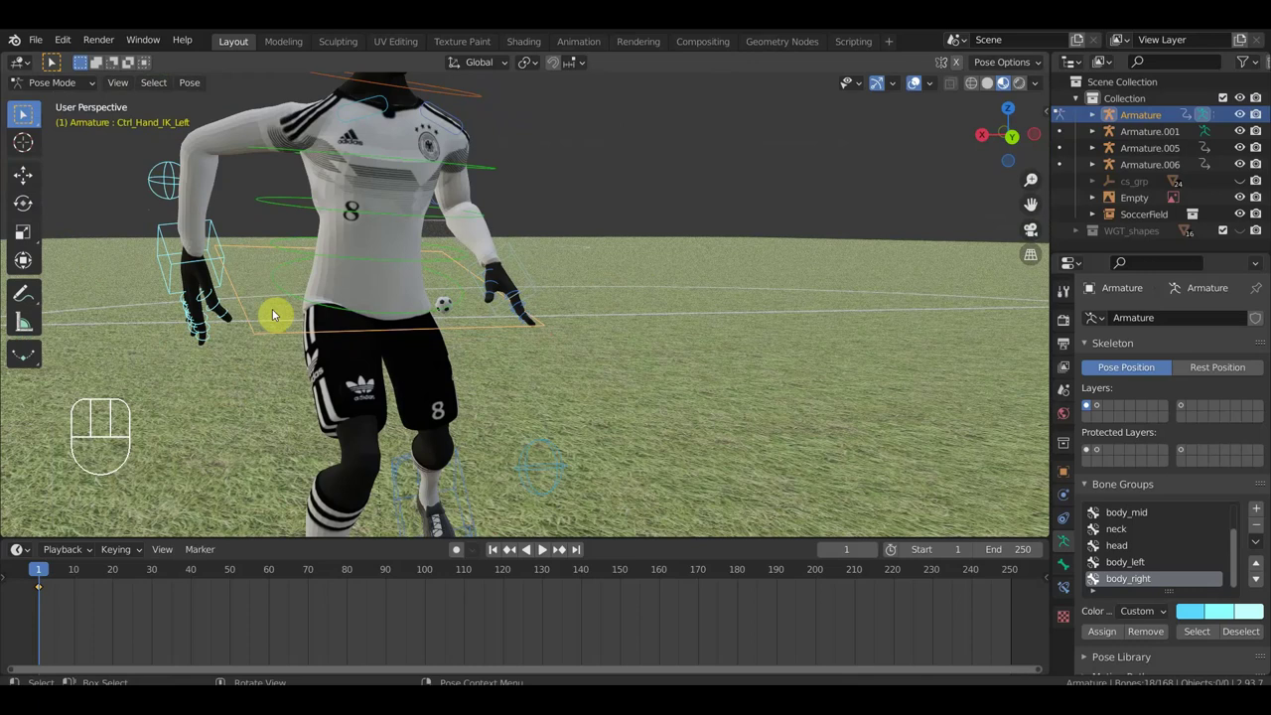
- Clear the stray bone's location and rotation and re-key the whole pose at frame 1
left_click(29, 112)
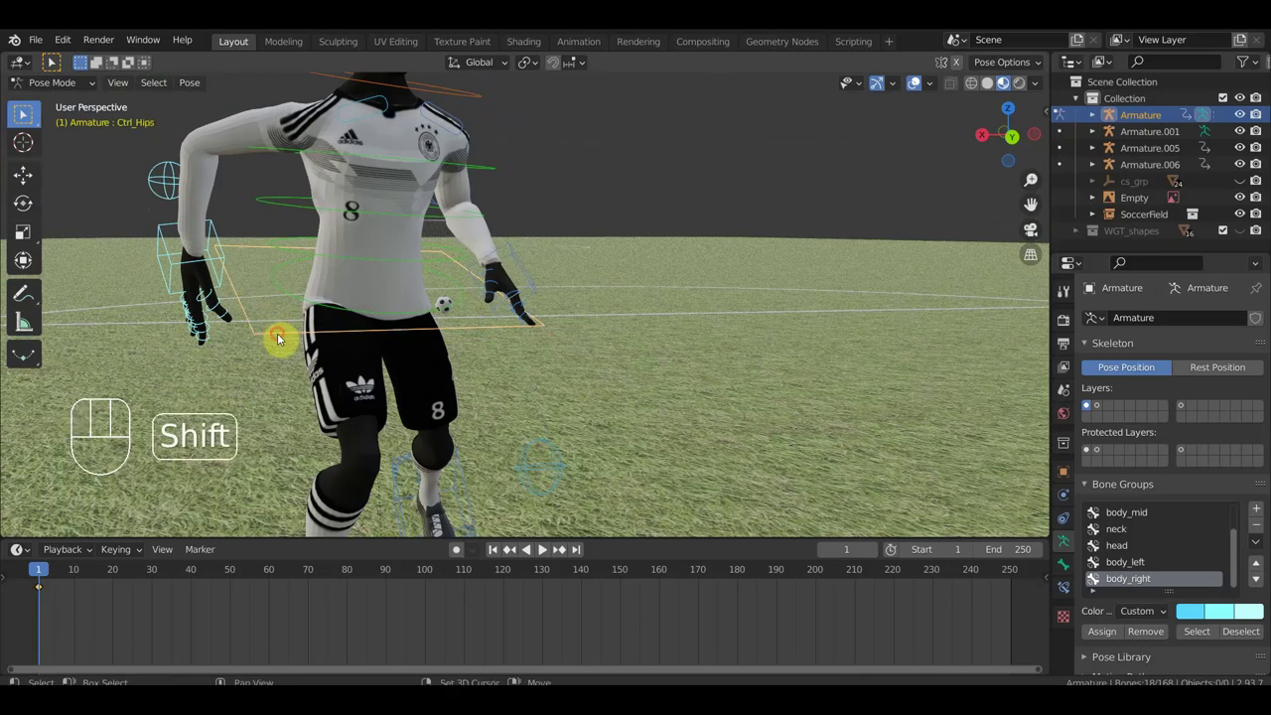
left_click(29, 112)
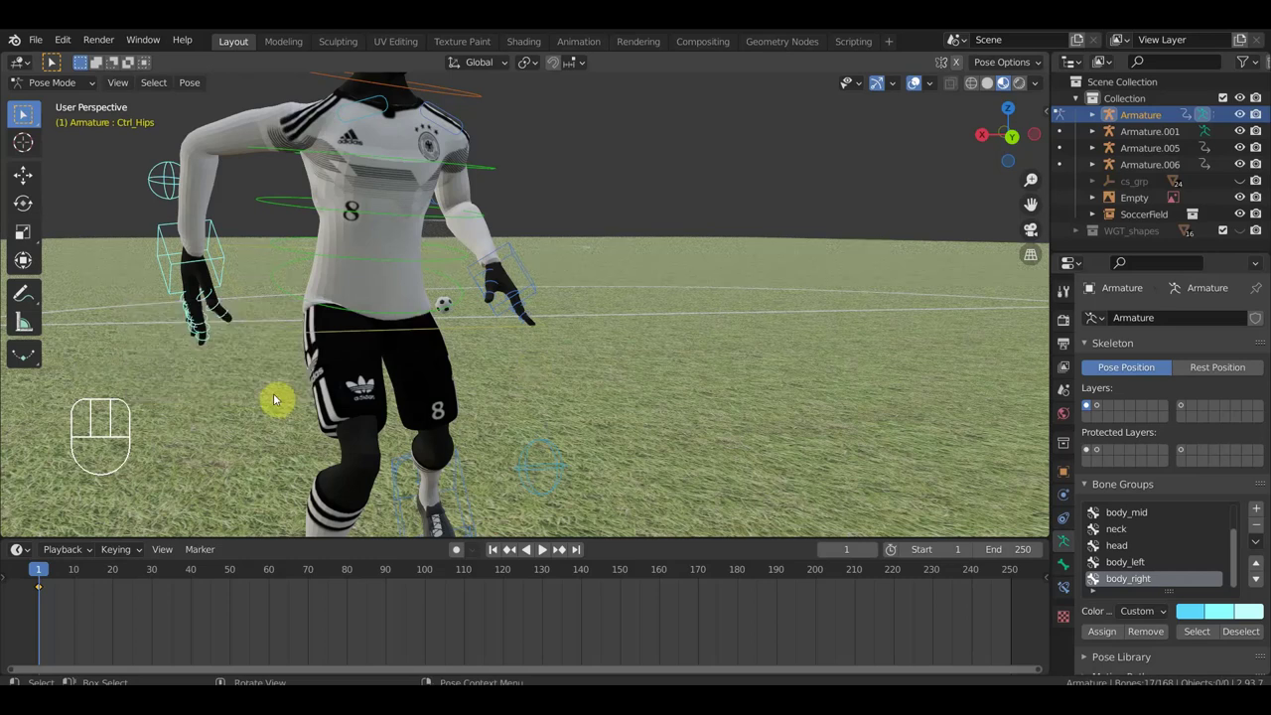
key("alt+g")
key("alt+r")
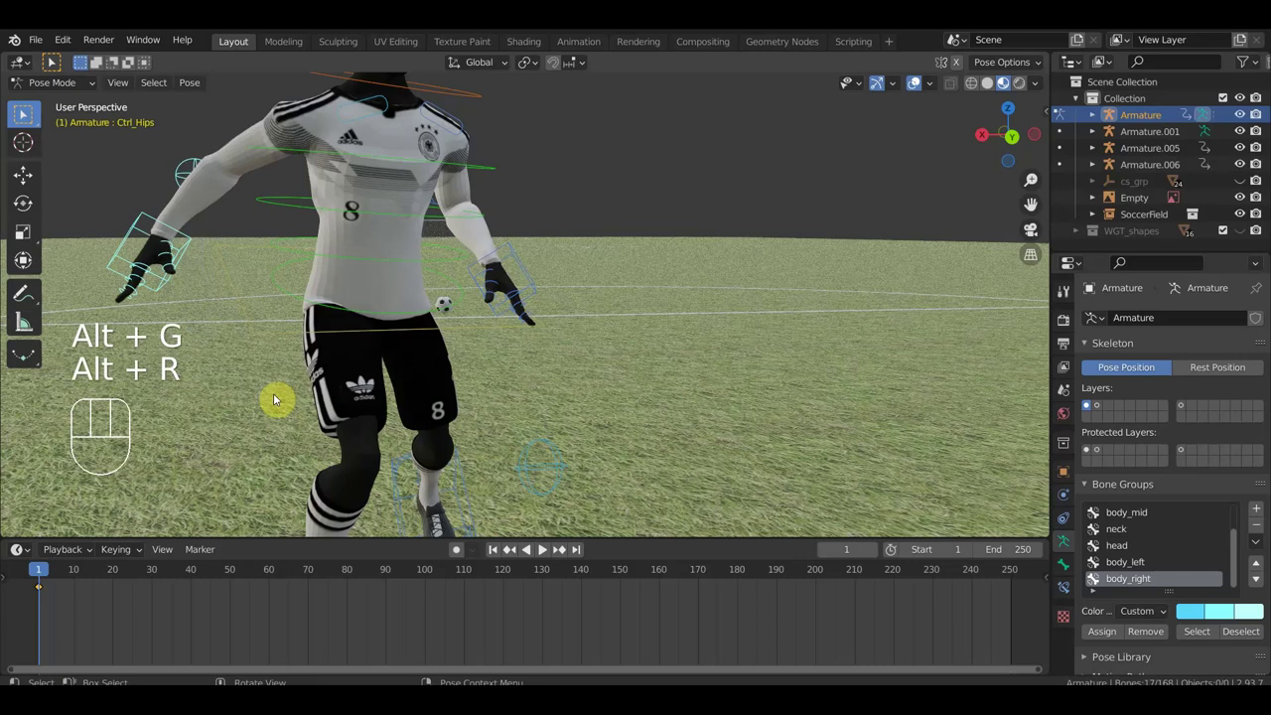
key("a")
key("i")
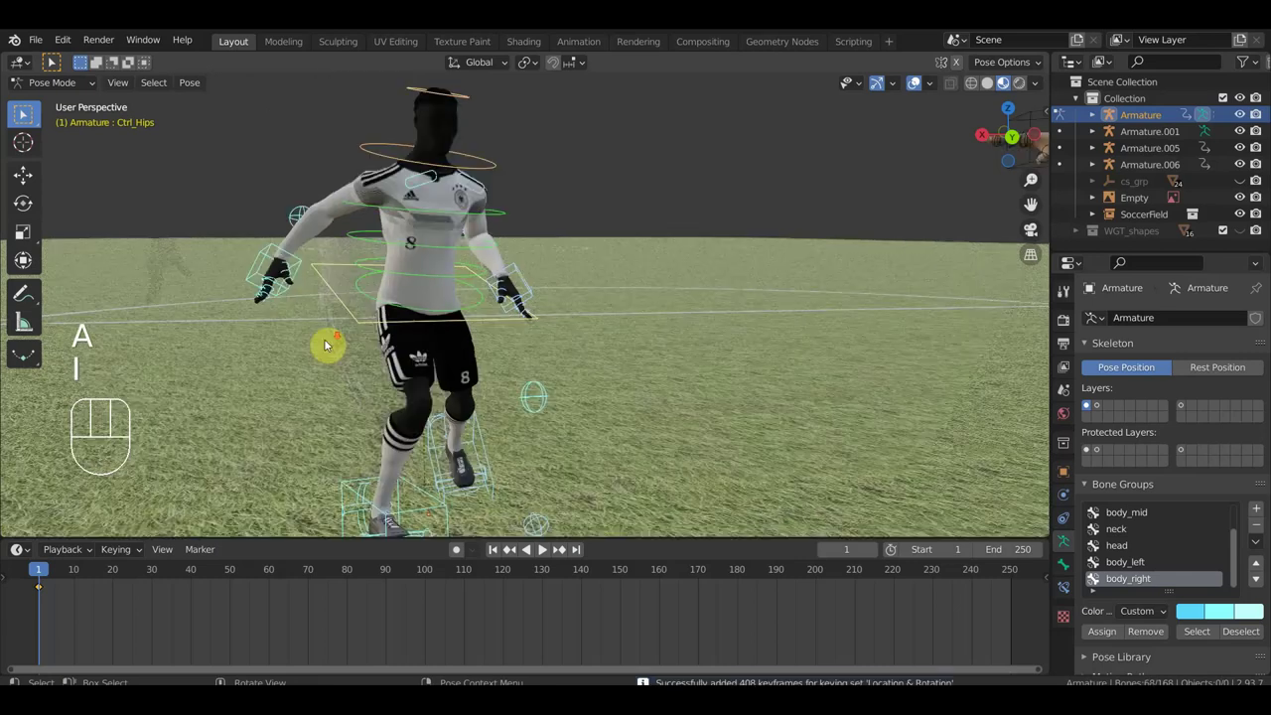
- Move and rotate Ctrl_Hand_IK_Right so the right hand tucks in toward the hip
left_click_drag(58, 61, 57, 60)
left_click(58, 61)
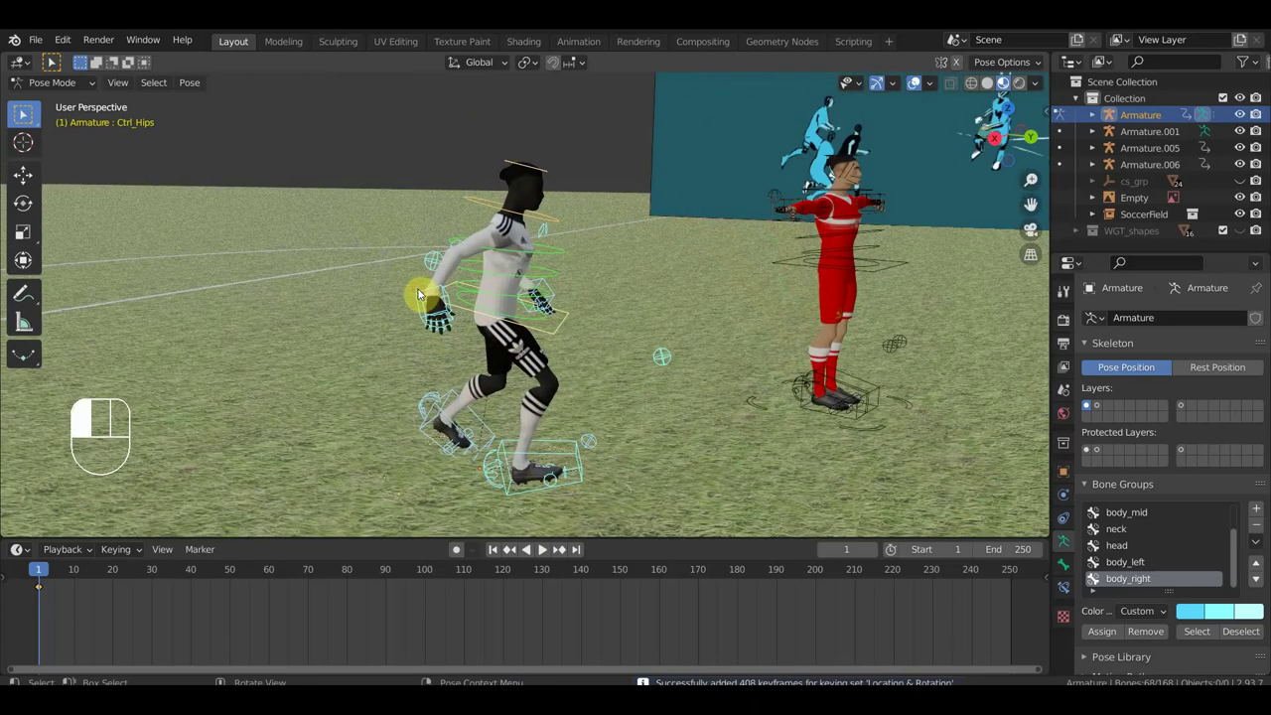
key("g")
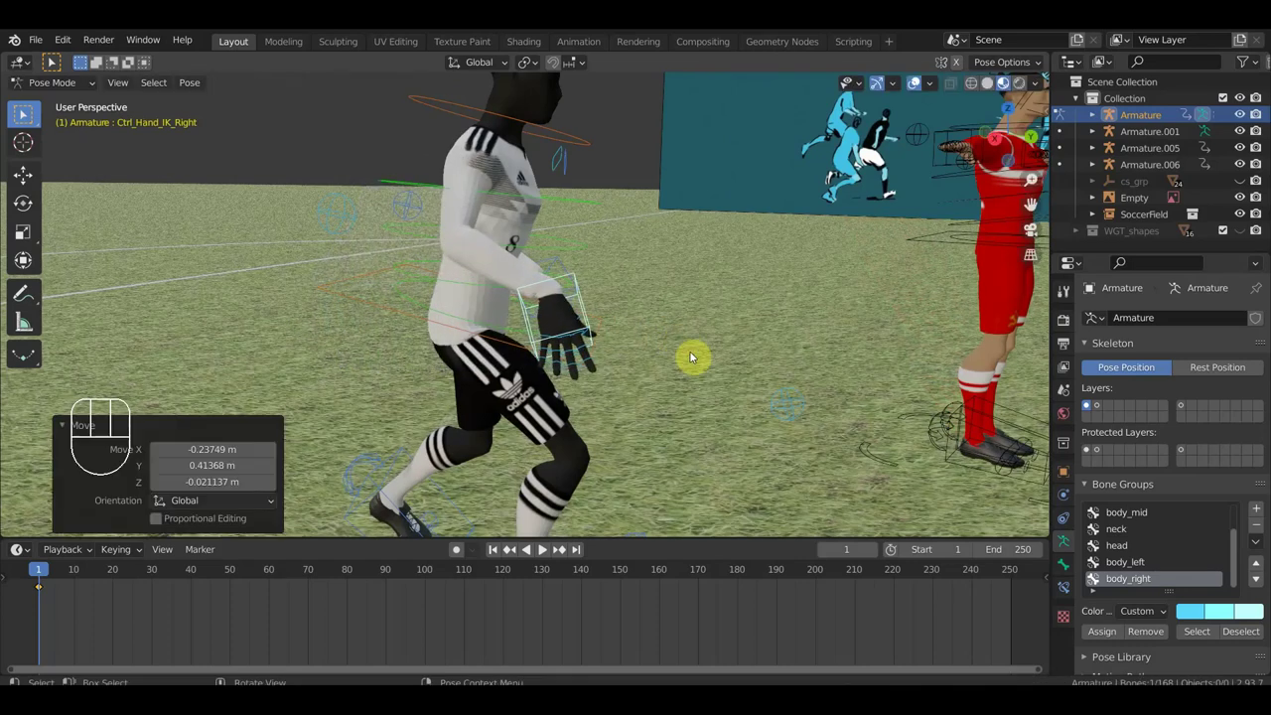
key("r")
left_click(57, 60)
left_click_drag(58, 61, 58, 61)
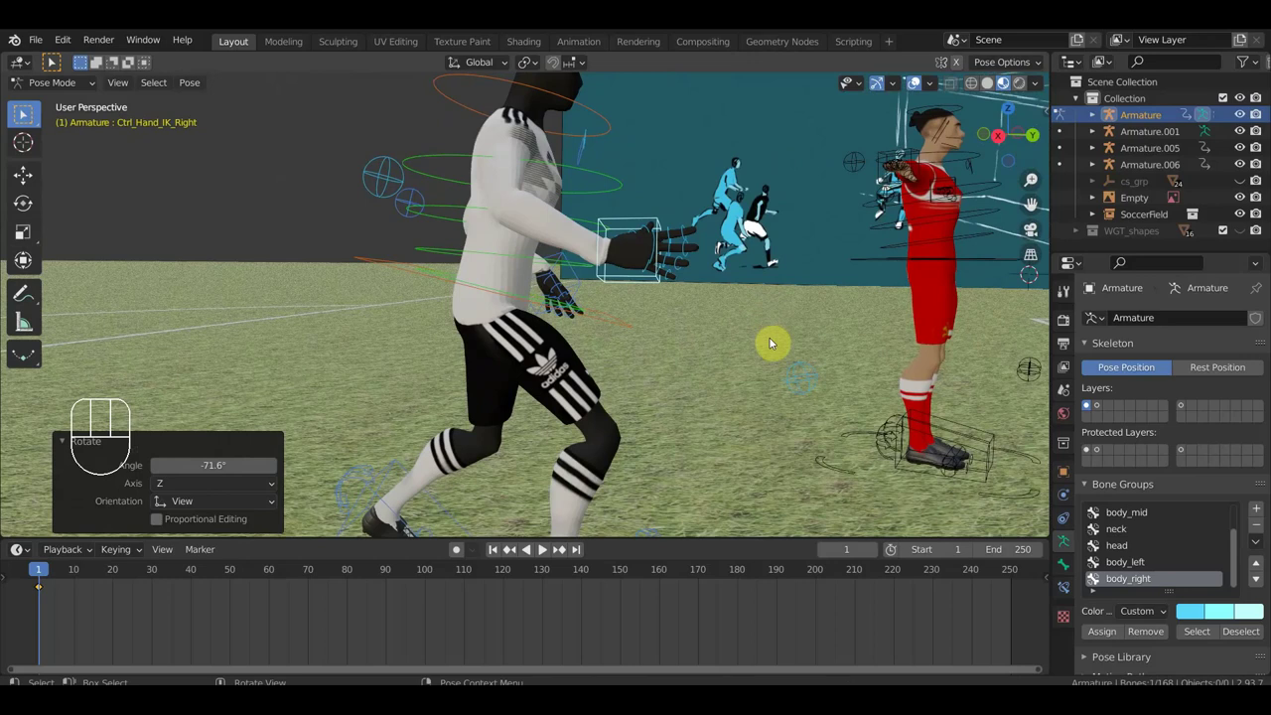
key("g")
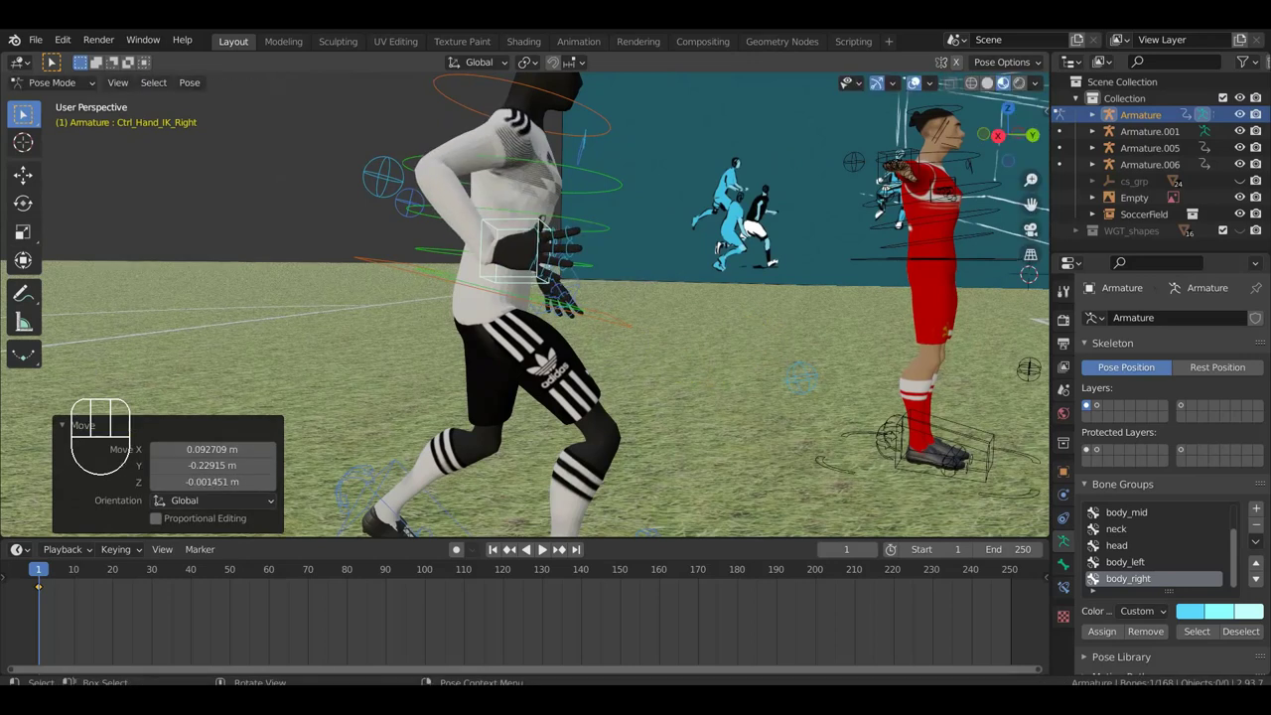
key("r")
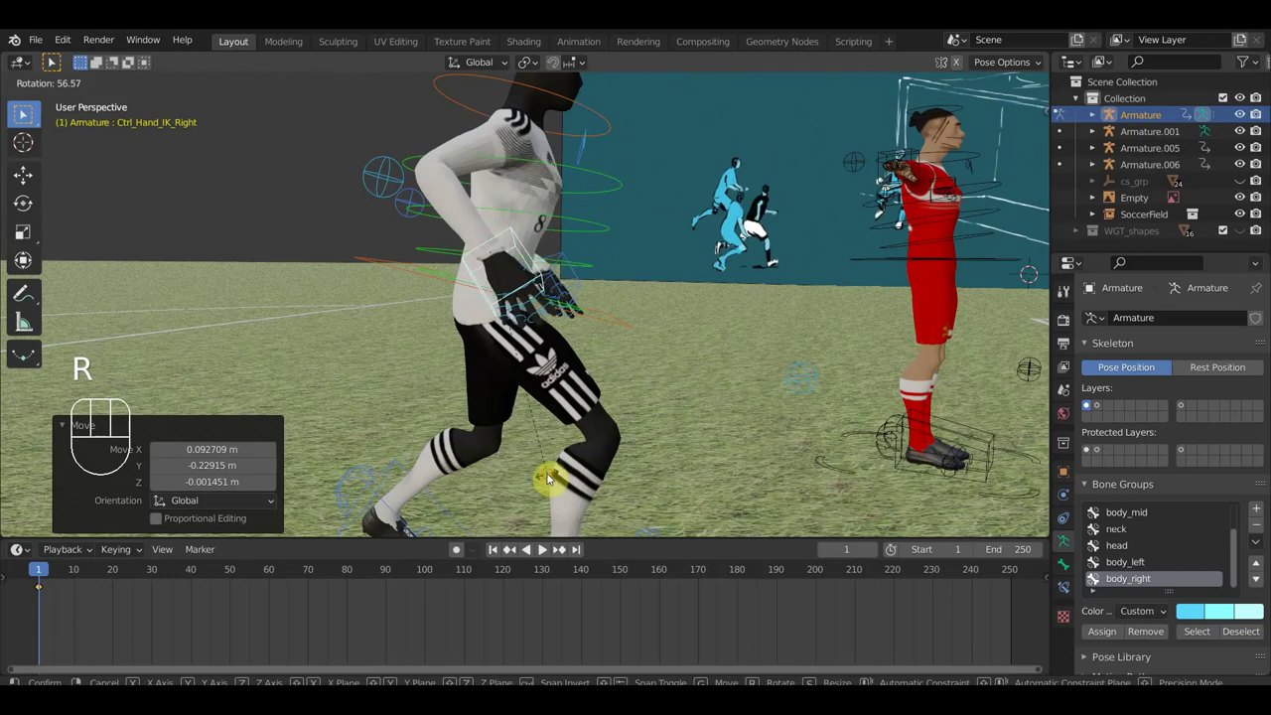
- Reposition the right elbow pole and turn the head with Ctrl_Neck
left_click_drag(29, 112, 29, 112)
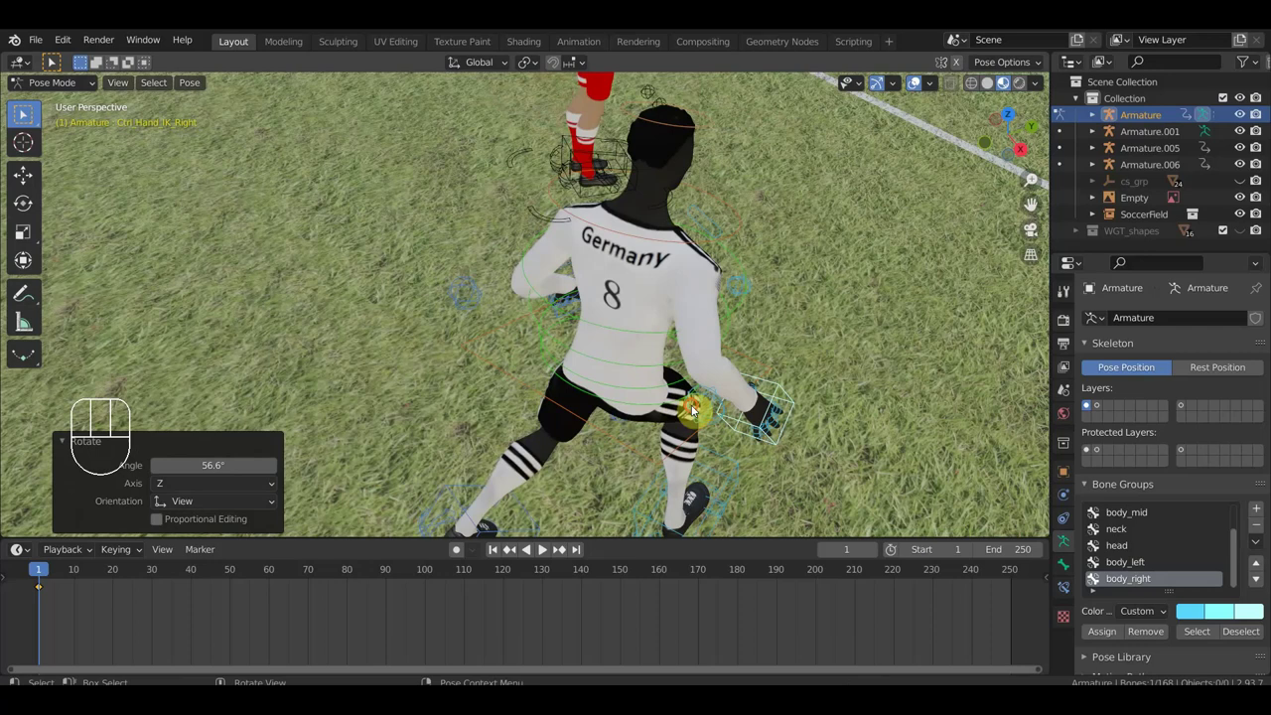
left_click(28, 112)
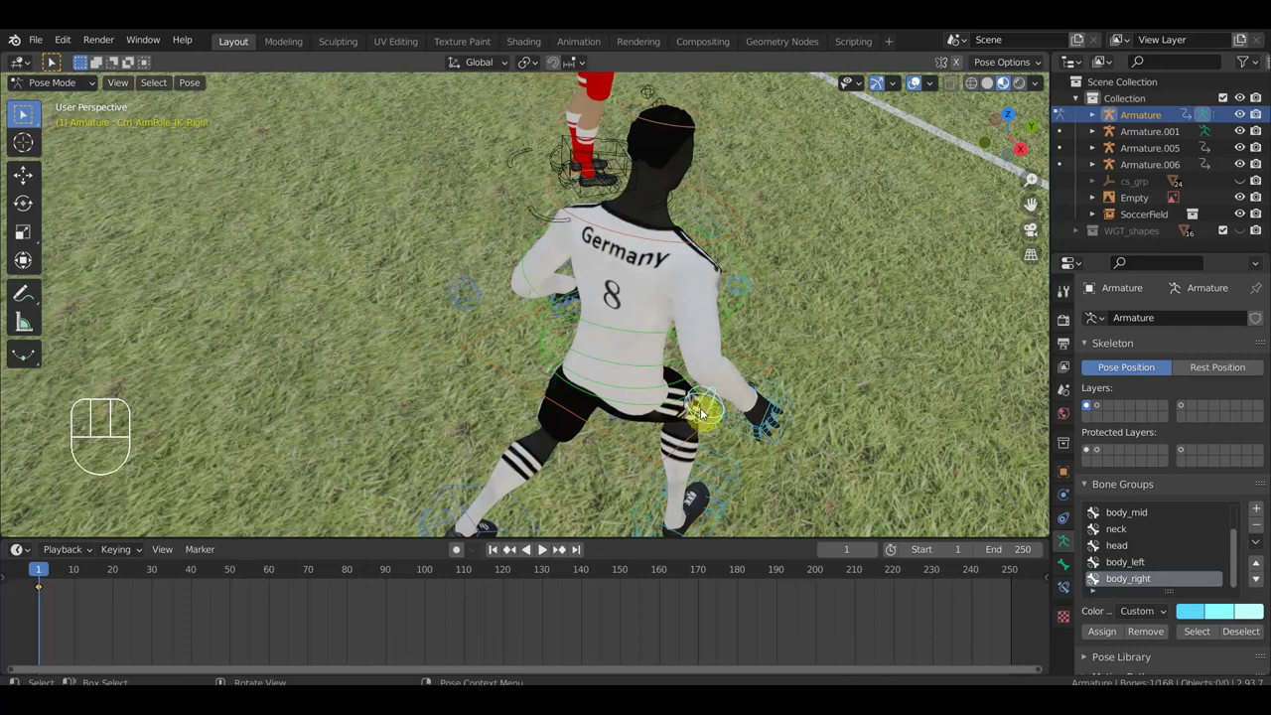
key("g")
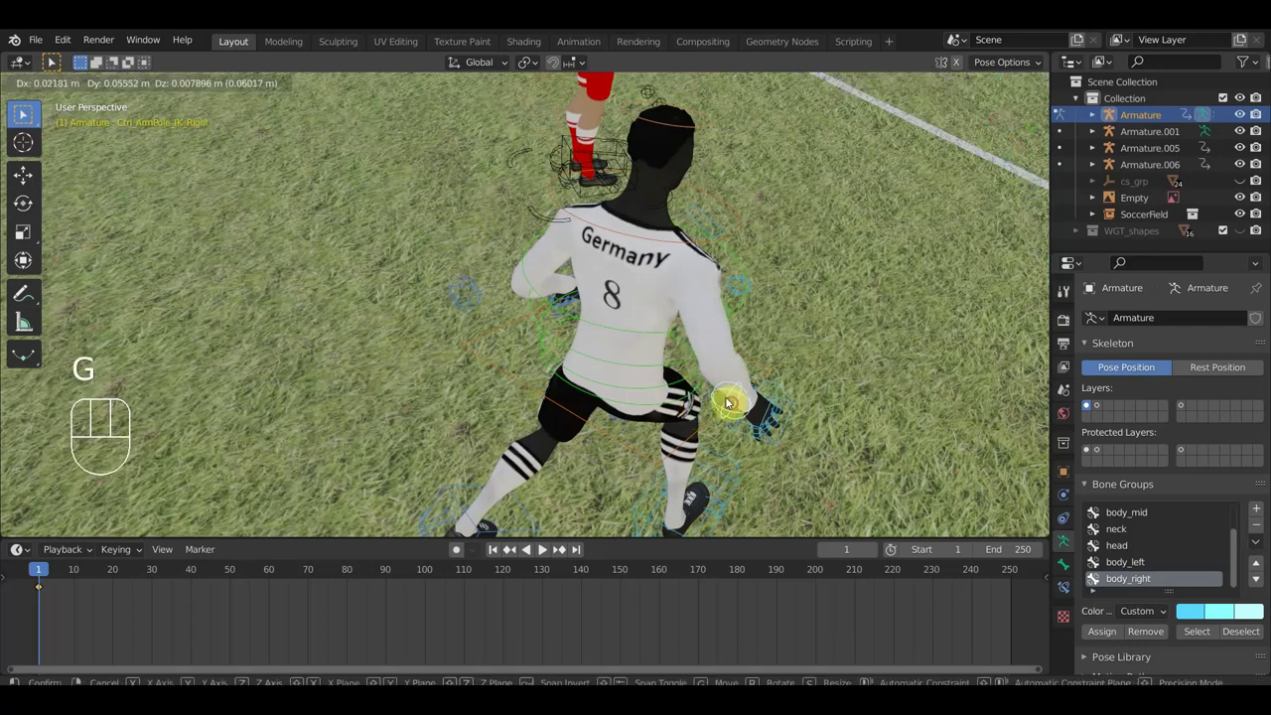
left_click_drag(57, 61, 58, 61)
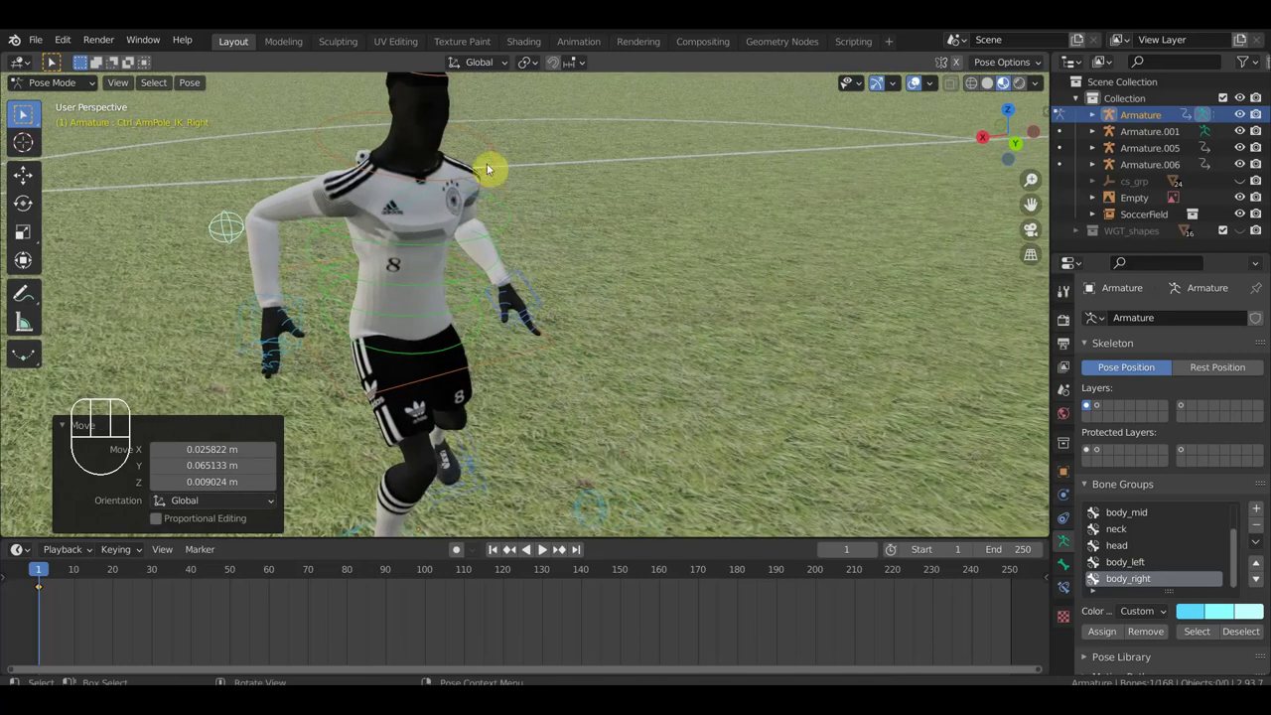
left_click(58, 61)
left_click_drag(58, 61, 29, 112)
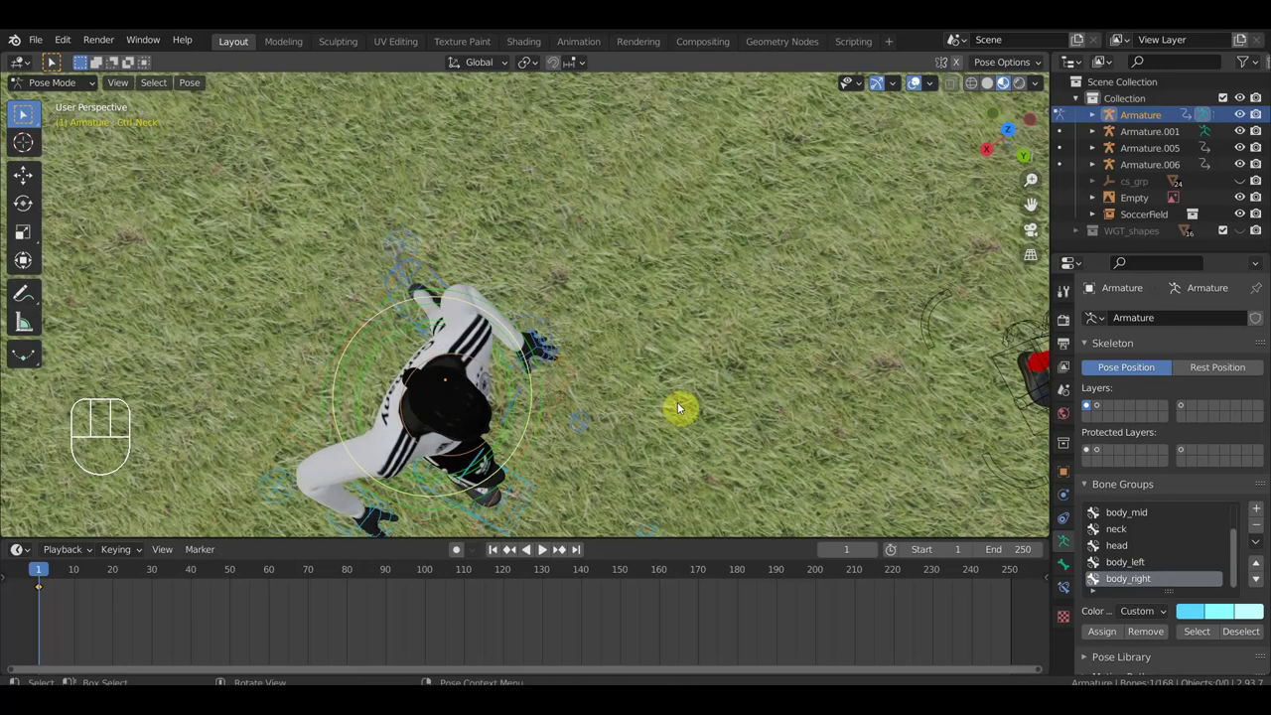
key("r")
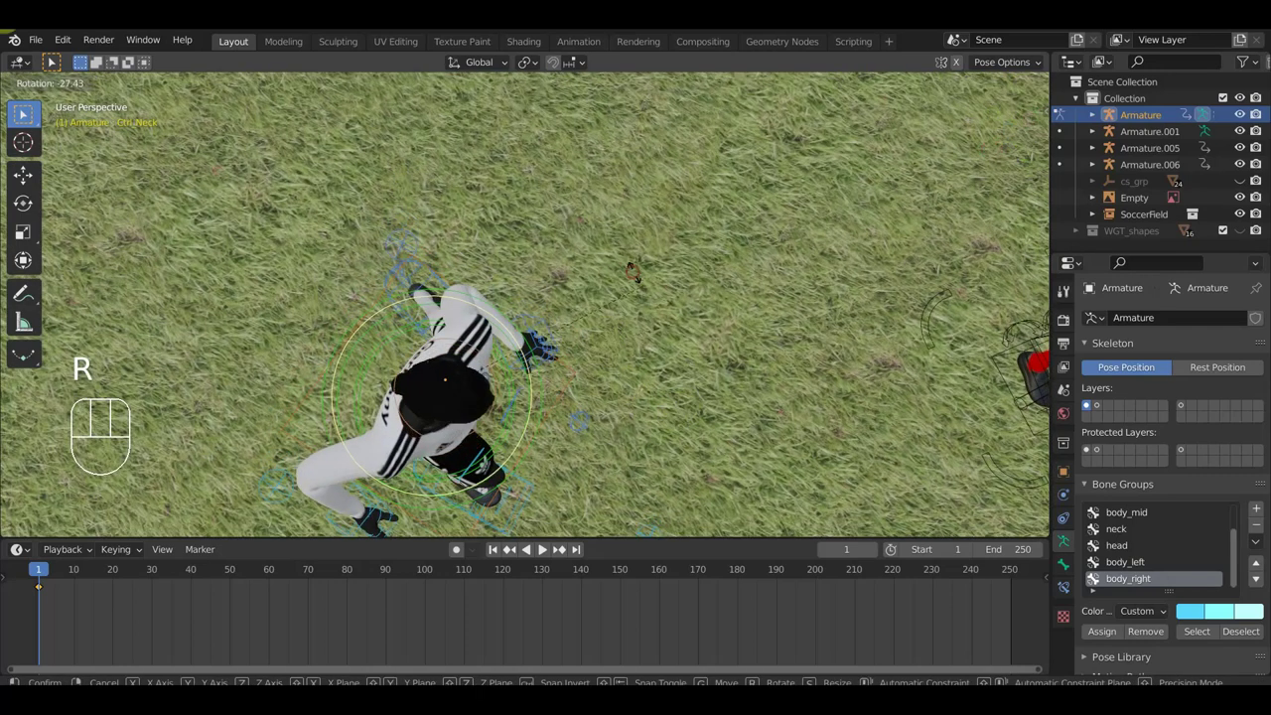
left_click(29, 113)
- Raise the left foot with Ctrl_Foot_IK_Left and twist Ctrl_Hips slightly
left_click_drag(58, 61, 58, 60)
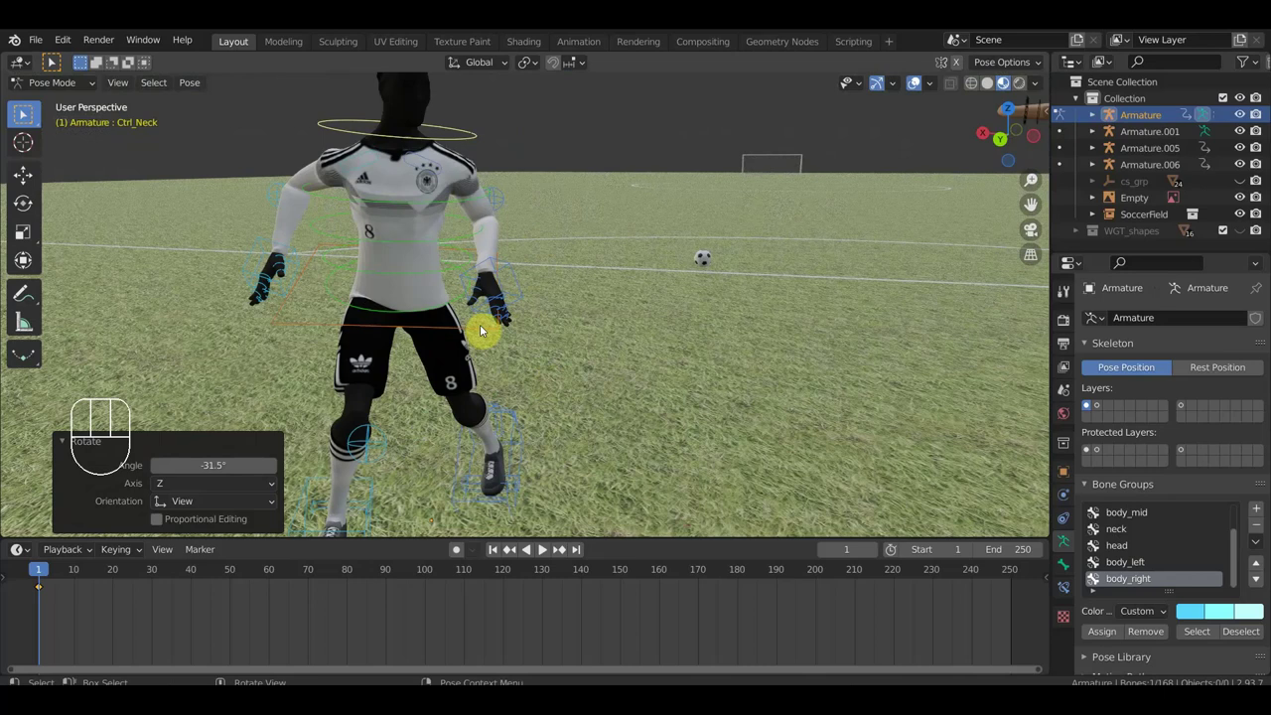
key("g")
left_click(29, 112)
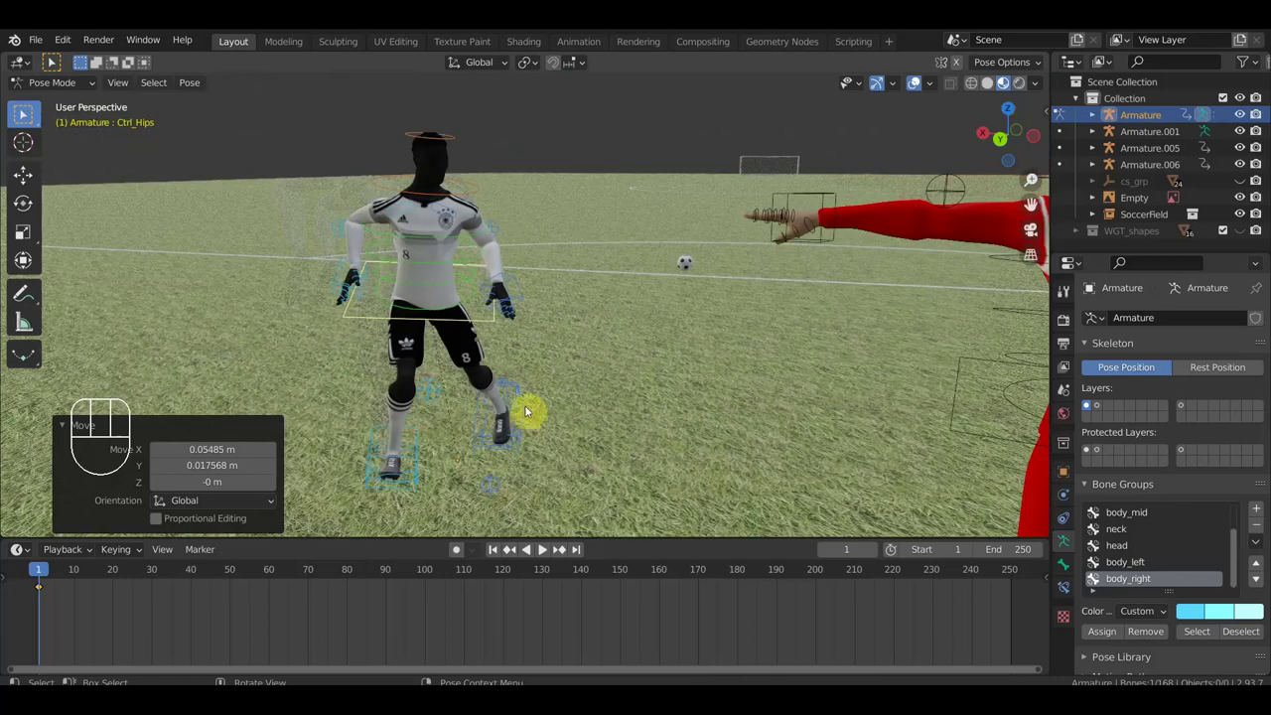
left_click(57, 61)
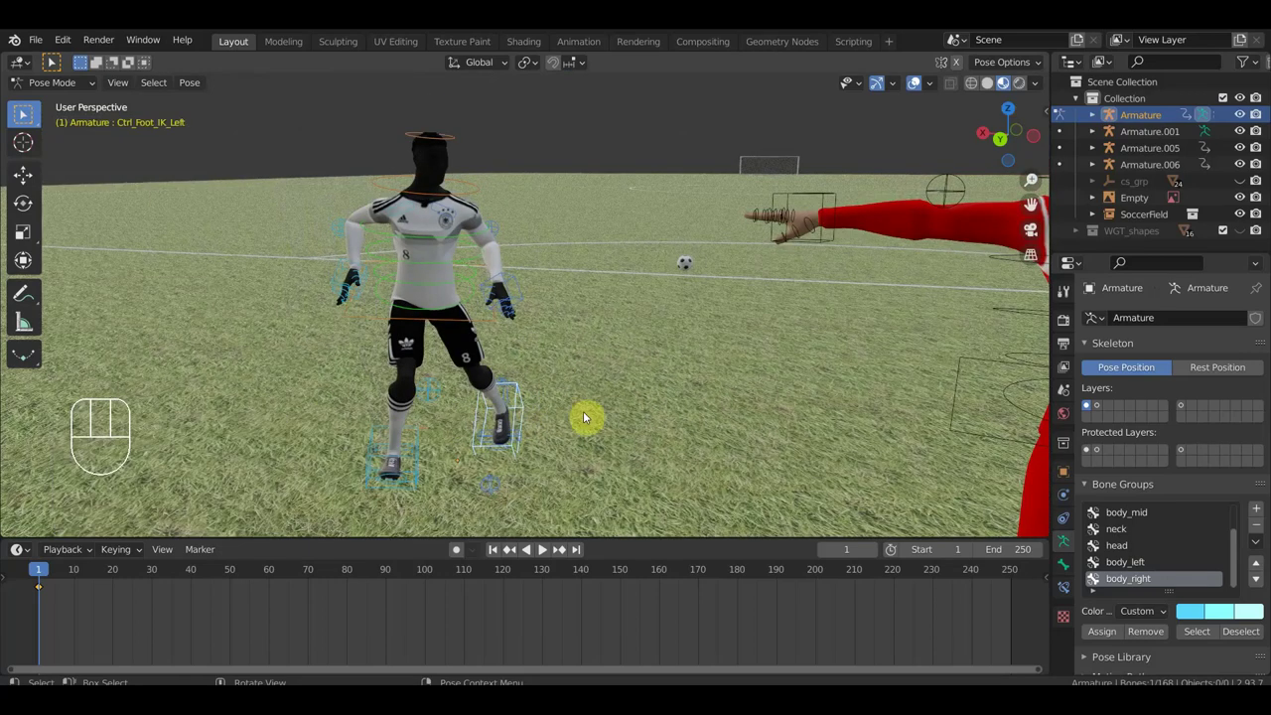
key("g")
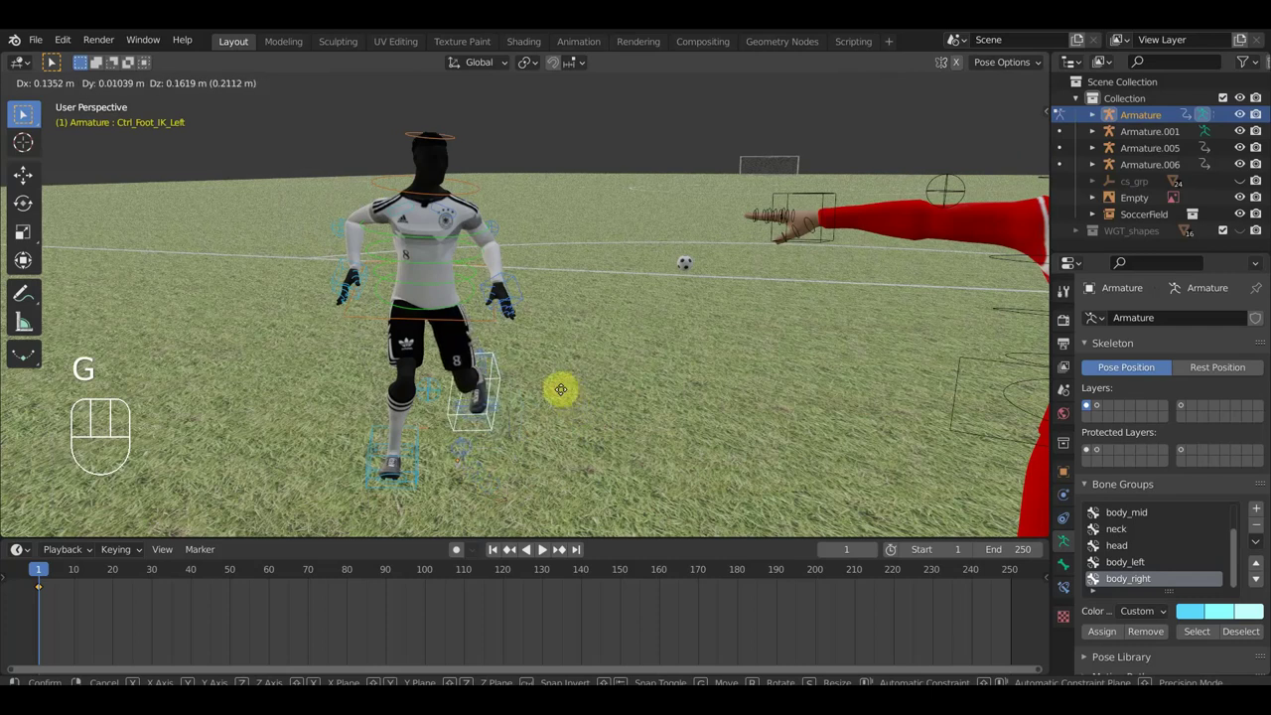
left_click(28, 112)
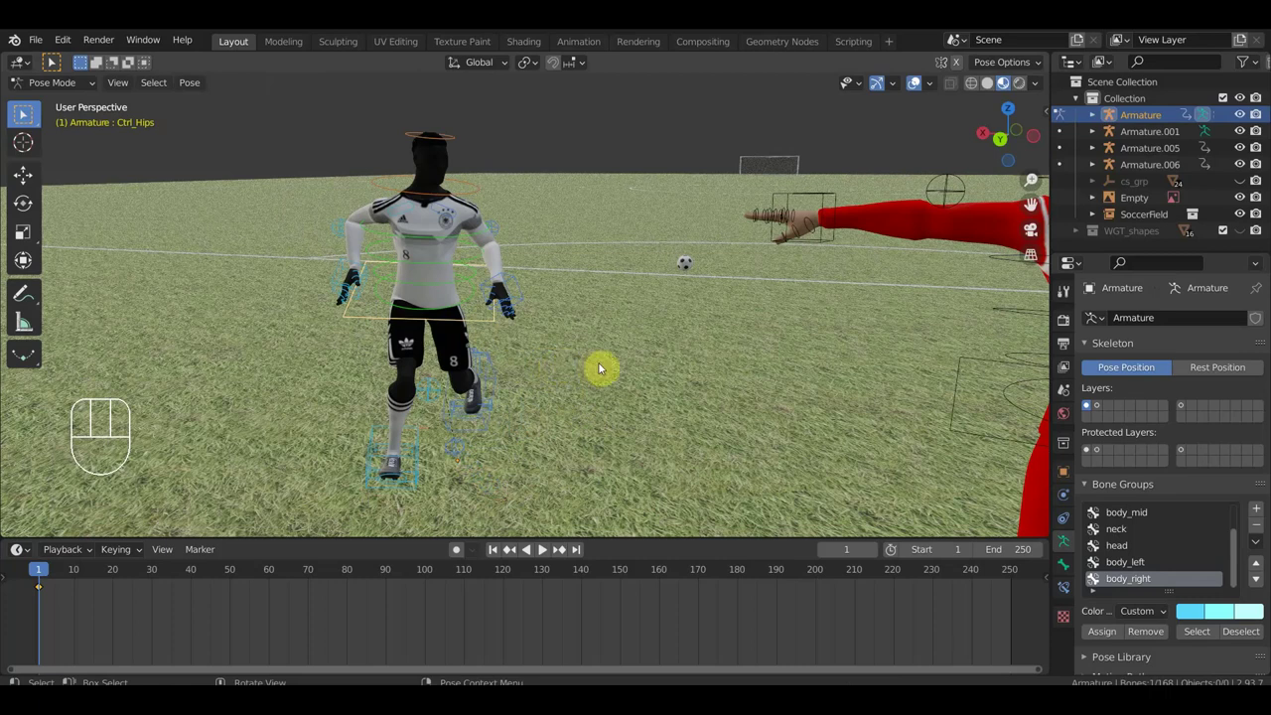
key("r")
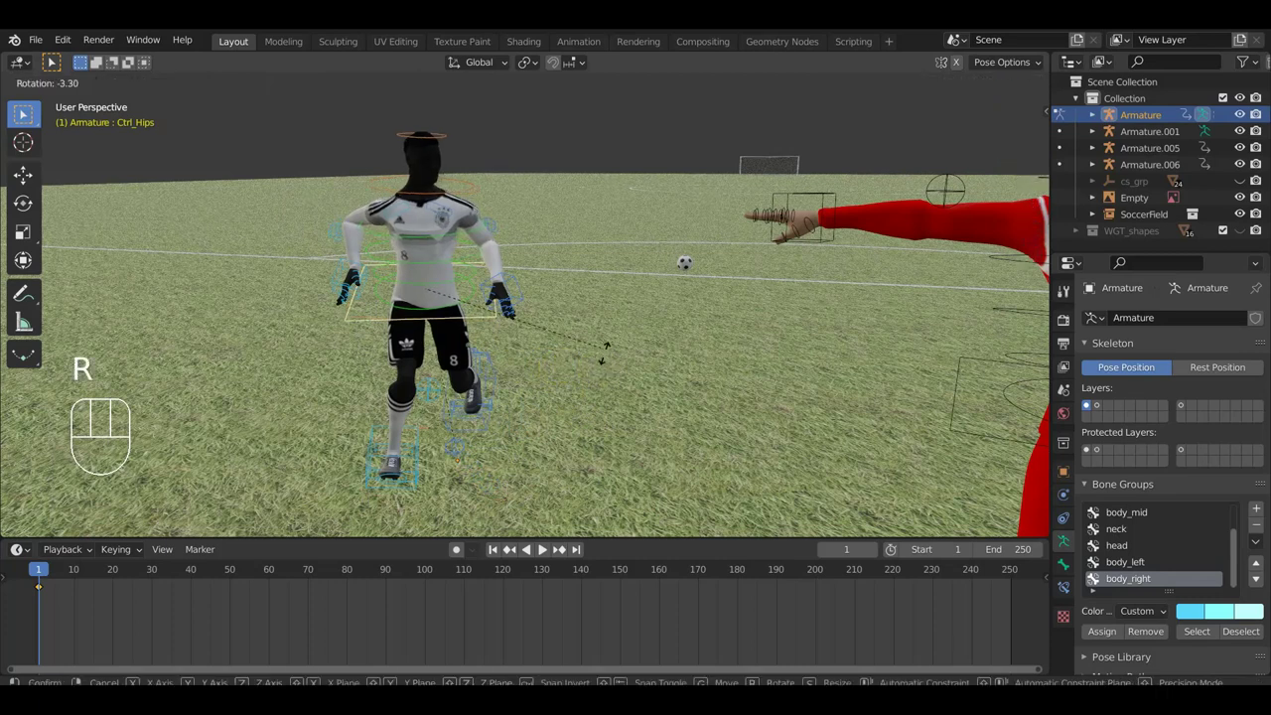
left_click(57, 60)
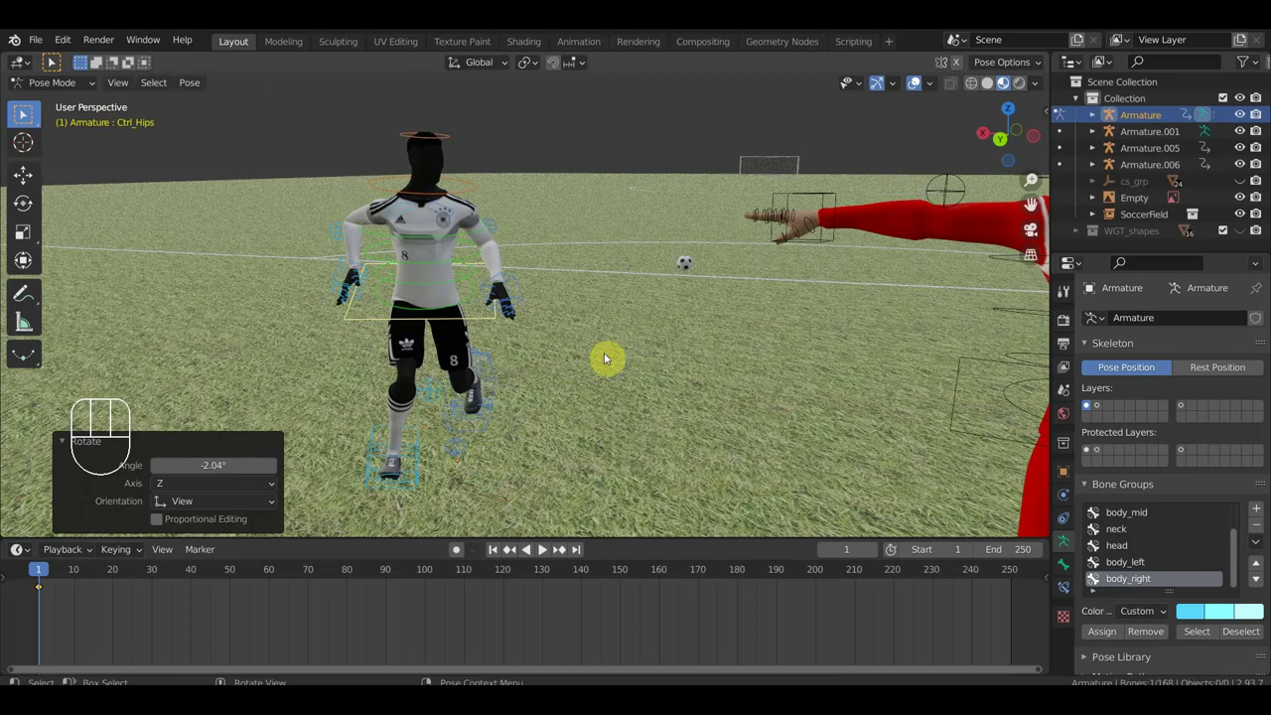
key("g")
left_click(57, 61)
left_click_drag(58, 61, 58, 60)
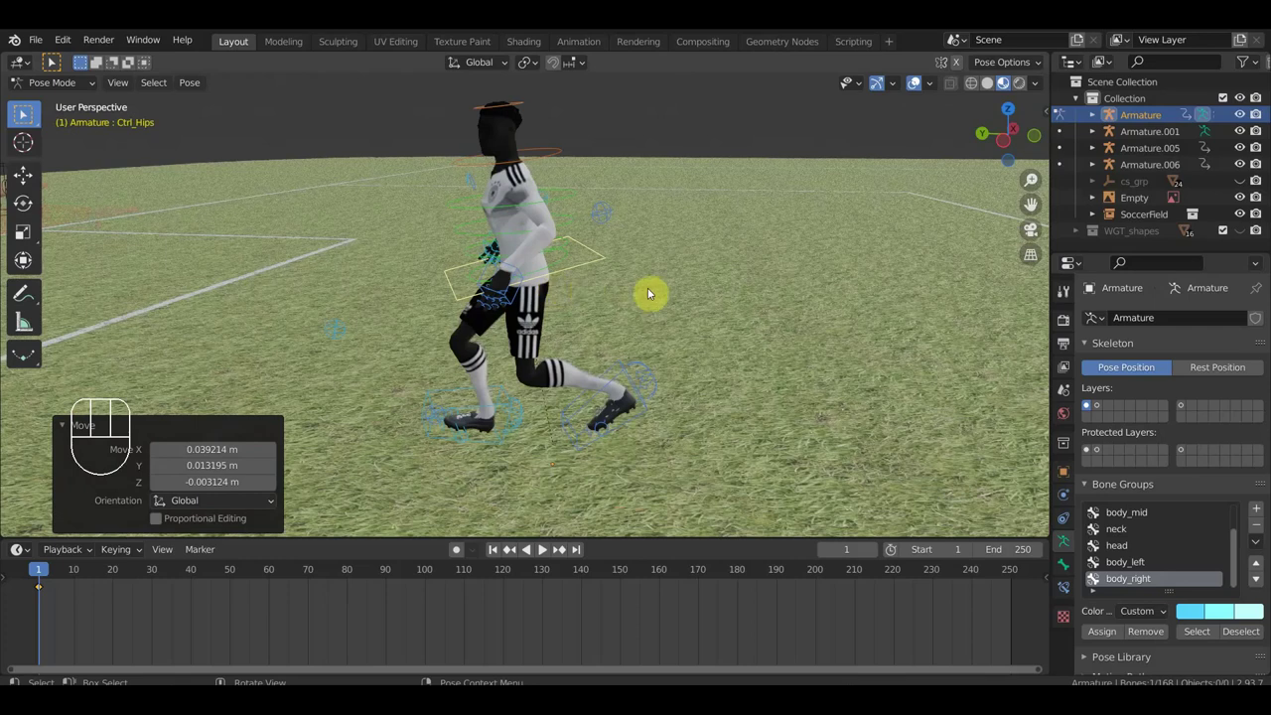
- Shift the hips, then tilt and lift the trailing left foot
key("g")
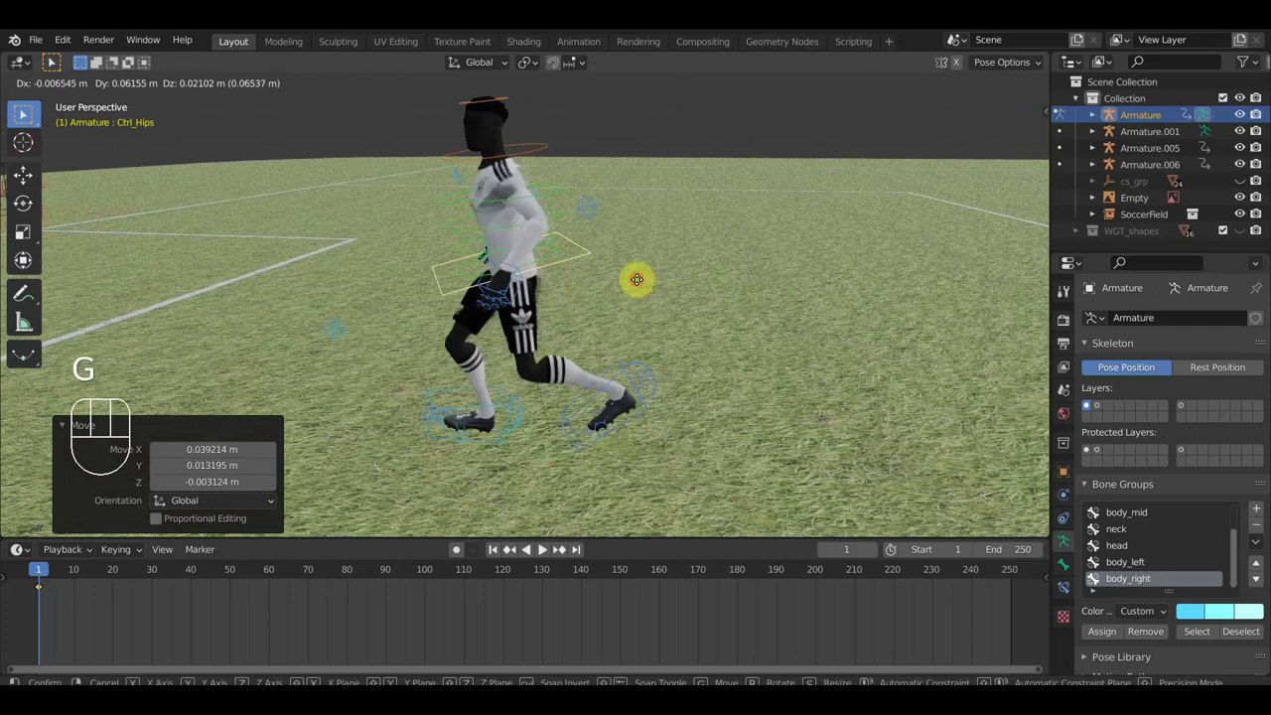
left_click(57, 61)
middle_click(58, 60)
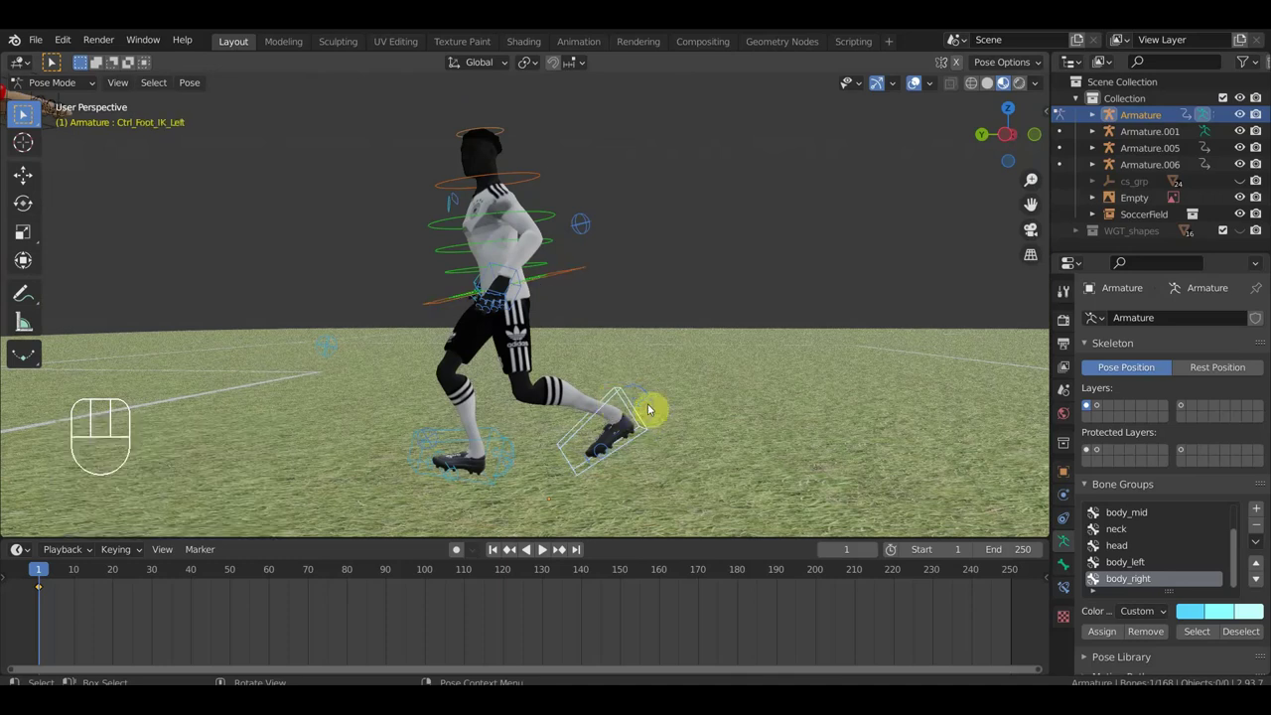
key("r")
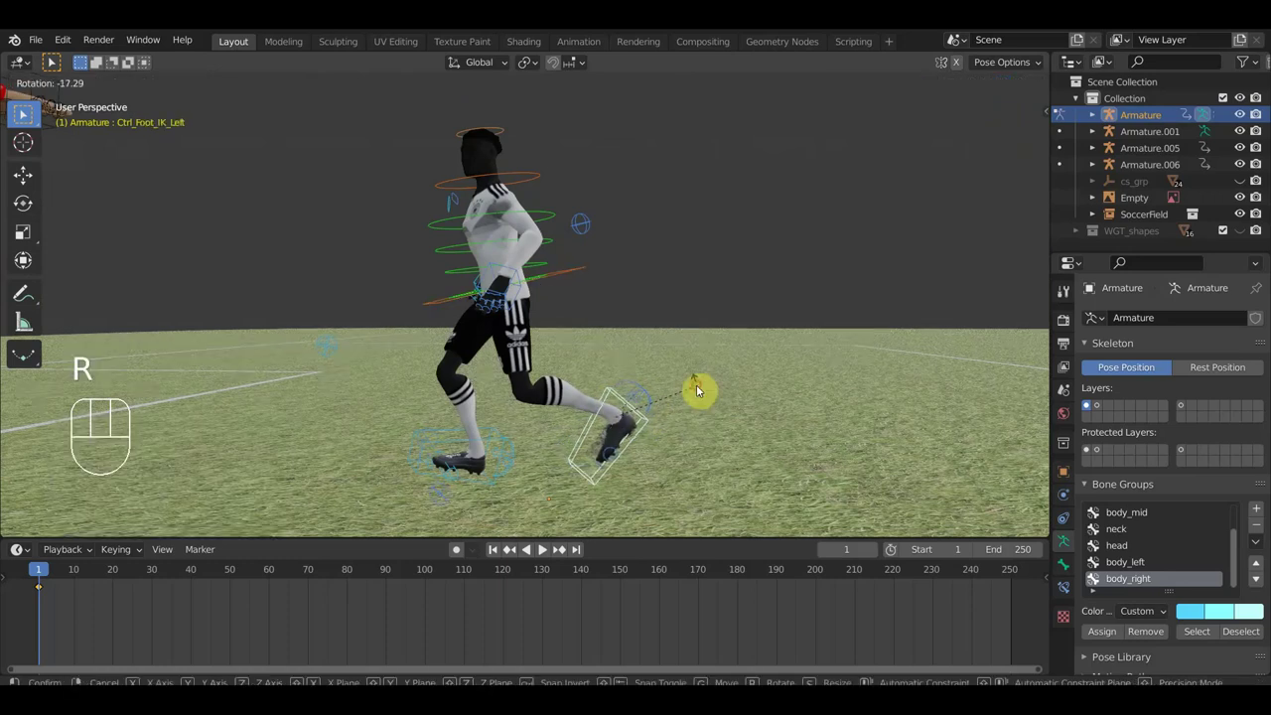
key("g")
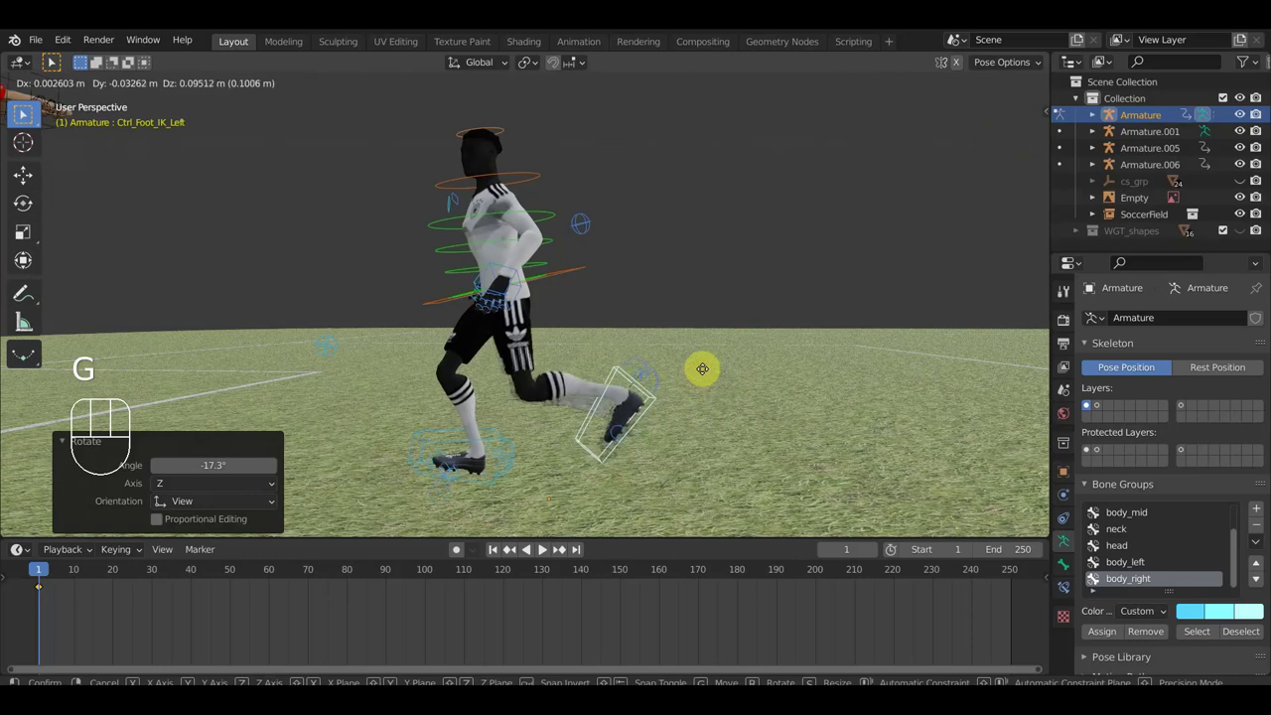
- Swing Ctrl_Hand_IK_Left forward in front of the body
left_click(29, 112)
key("g")
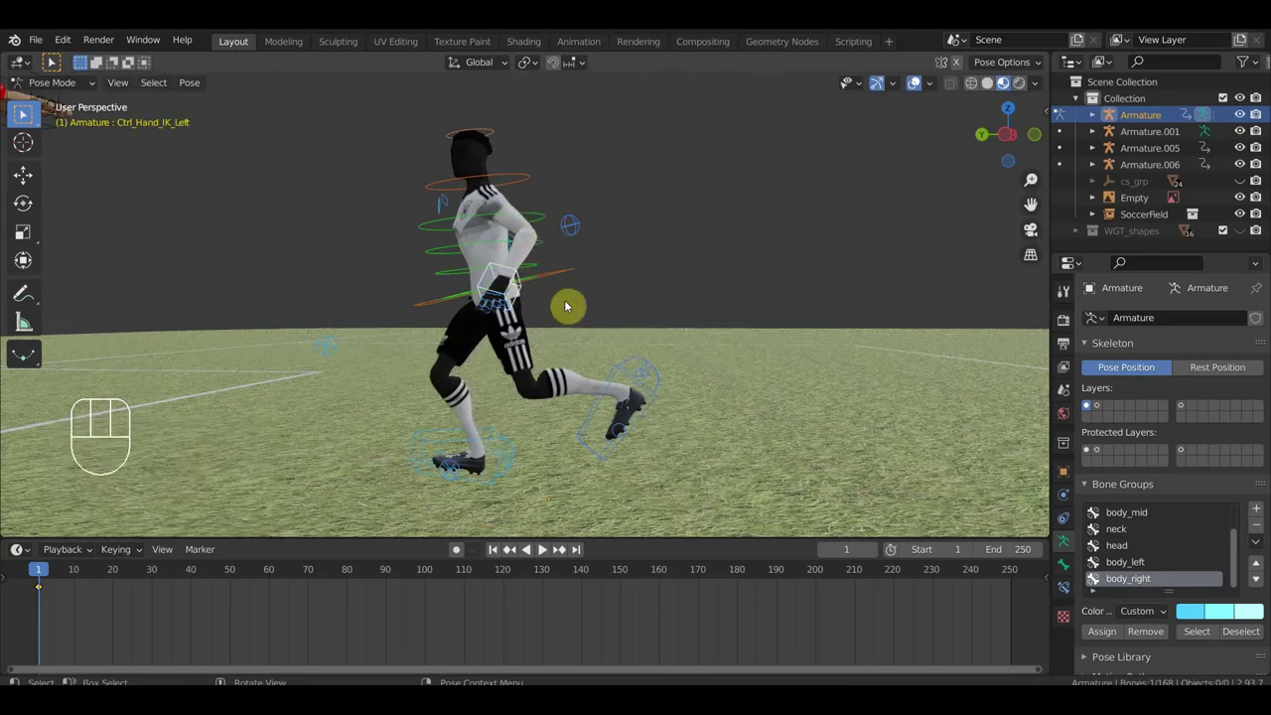
key("g")
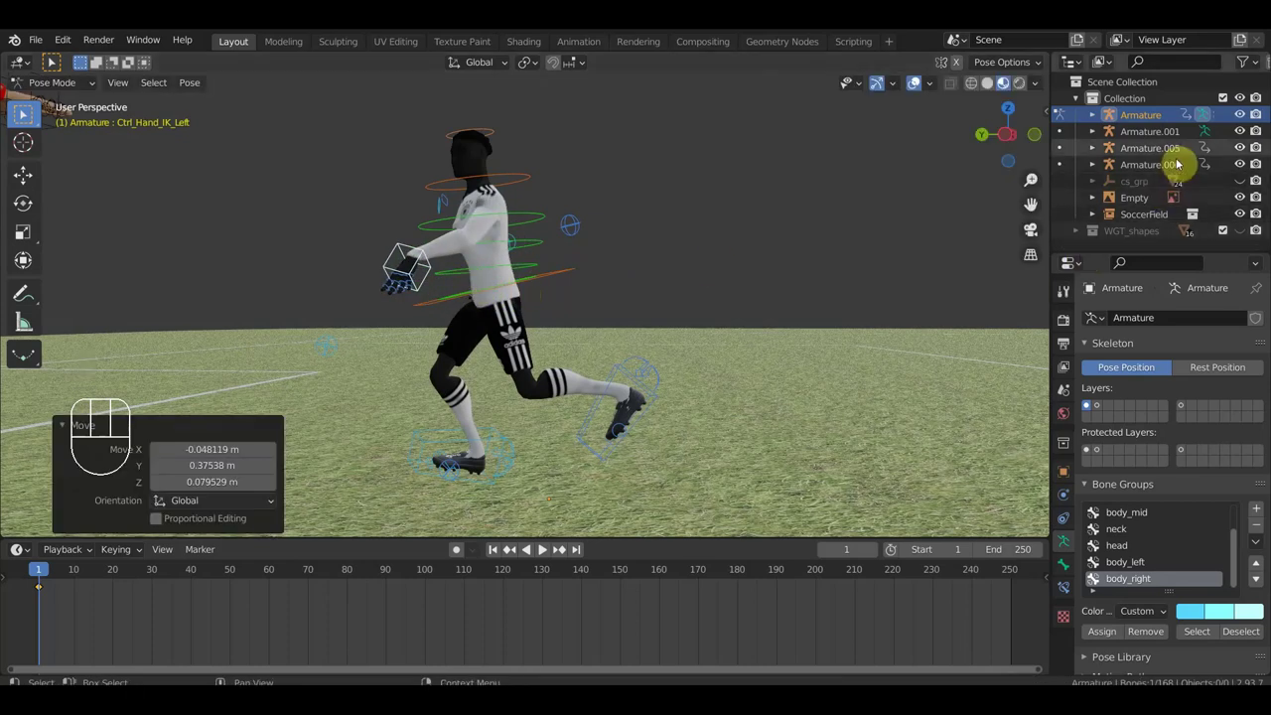
- Hide the three extra armatures so only the player's rig shows
left_click(29, 112)
left_click(29, 112)
left_click(29, 113)
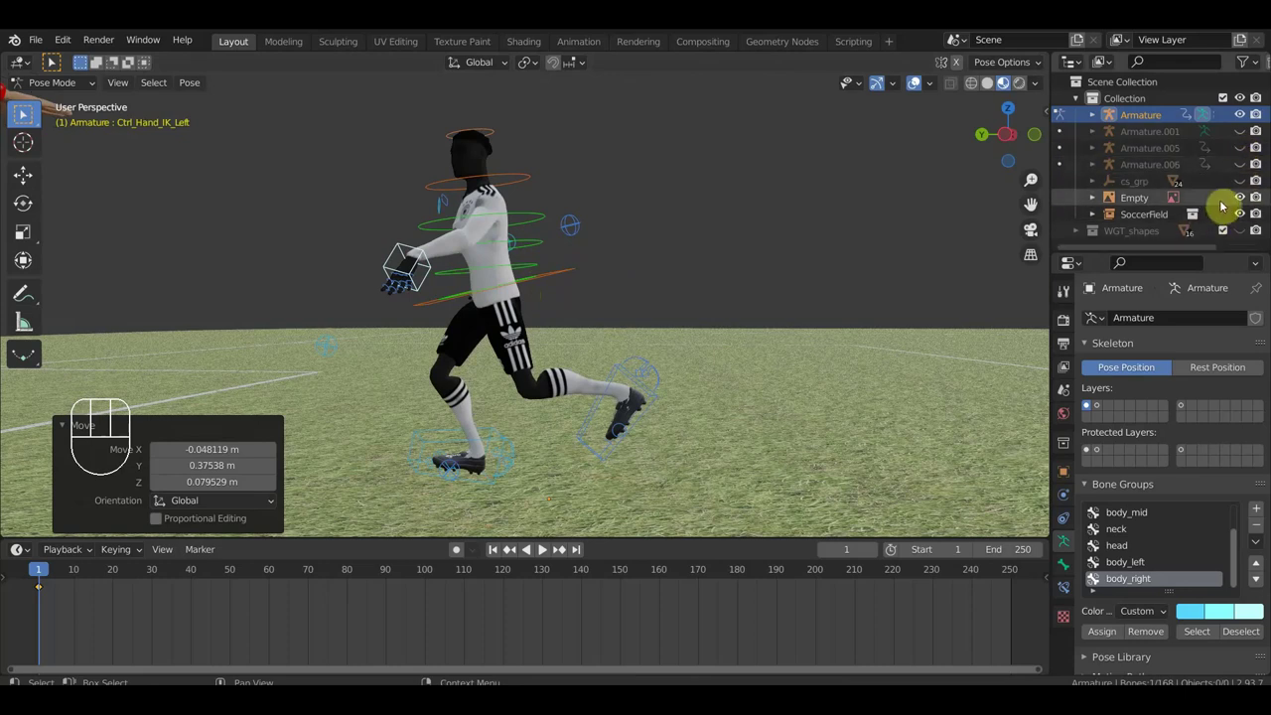
left_click_drag(29, 113, 29, 112)
left_click_drag(29, 113, 29, 112)
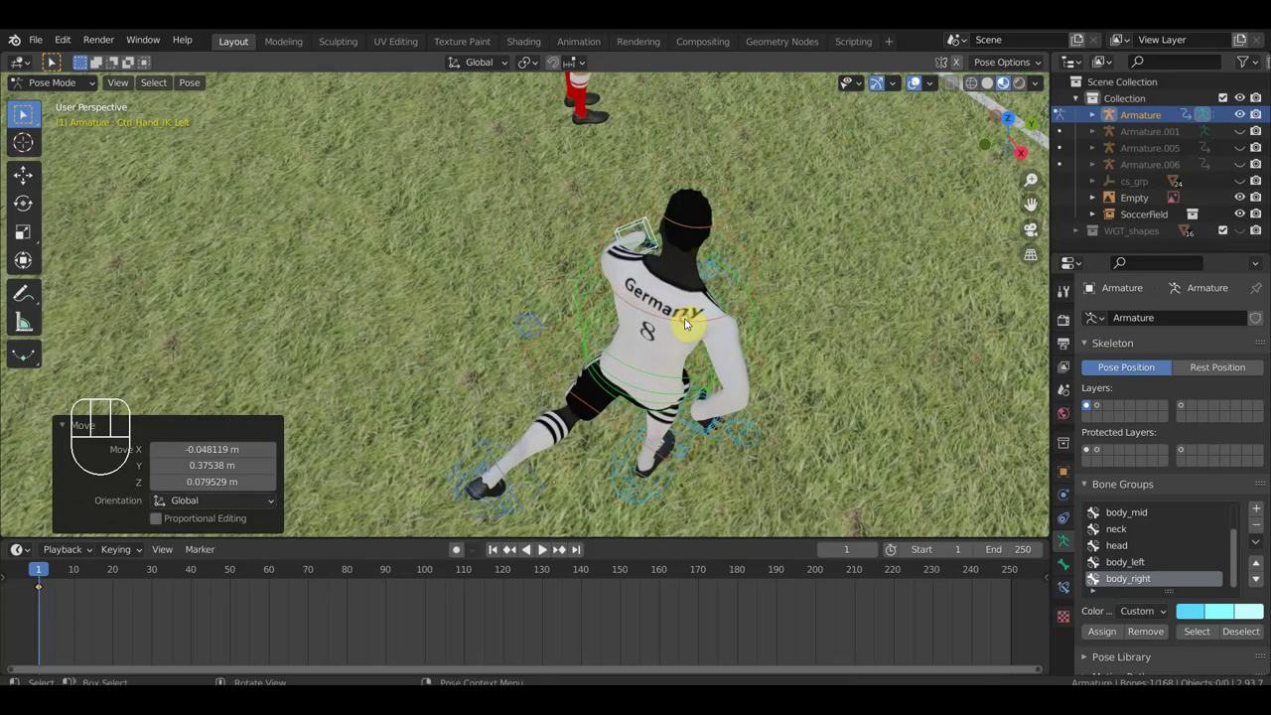
- Rotate the spine controls so the torso leans into a running stride
key("r")
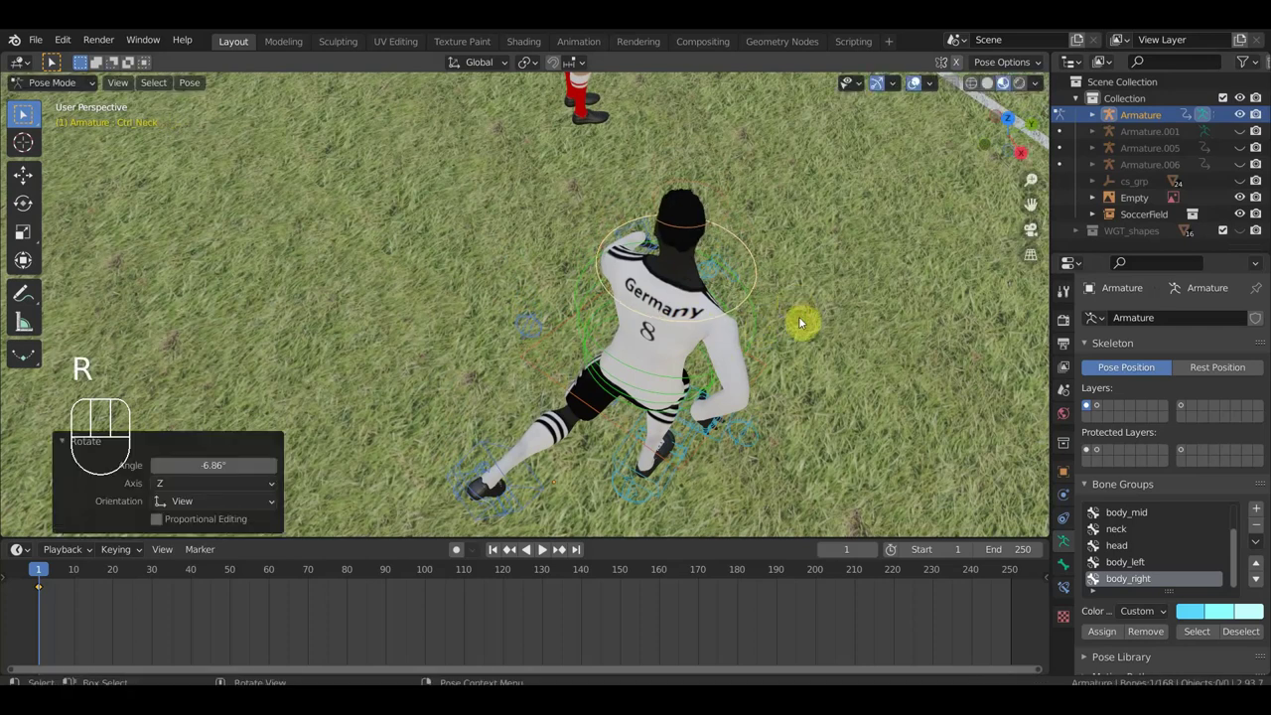
left_click_drag(29, 112, 29, 112)
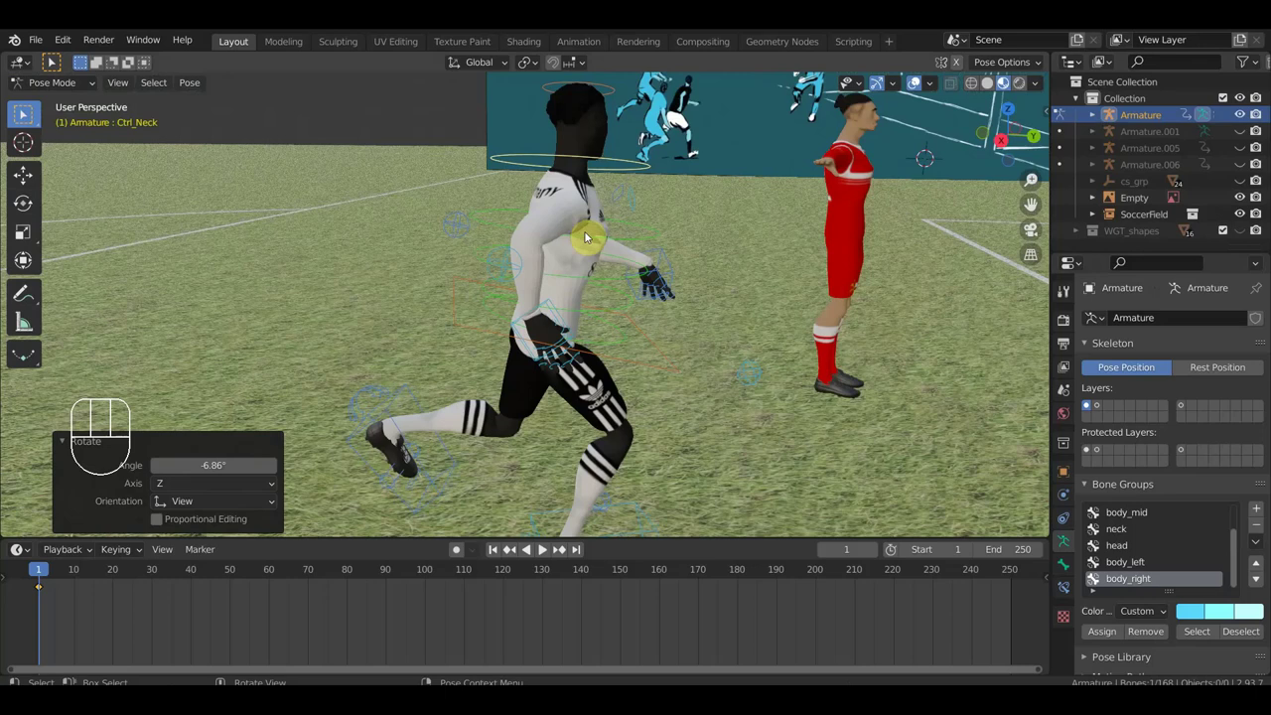
left_click_drag(29, 112, 29, 112)
left_click(29, 113)
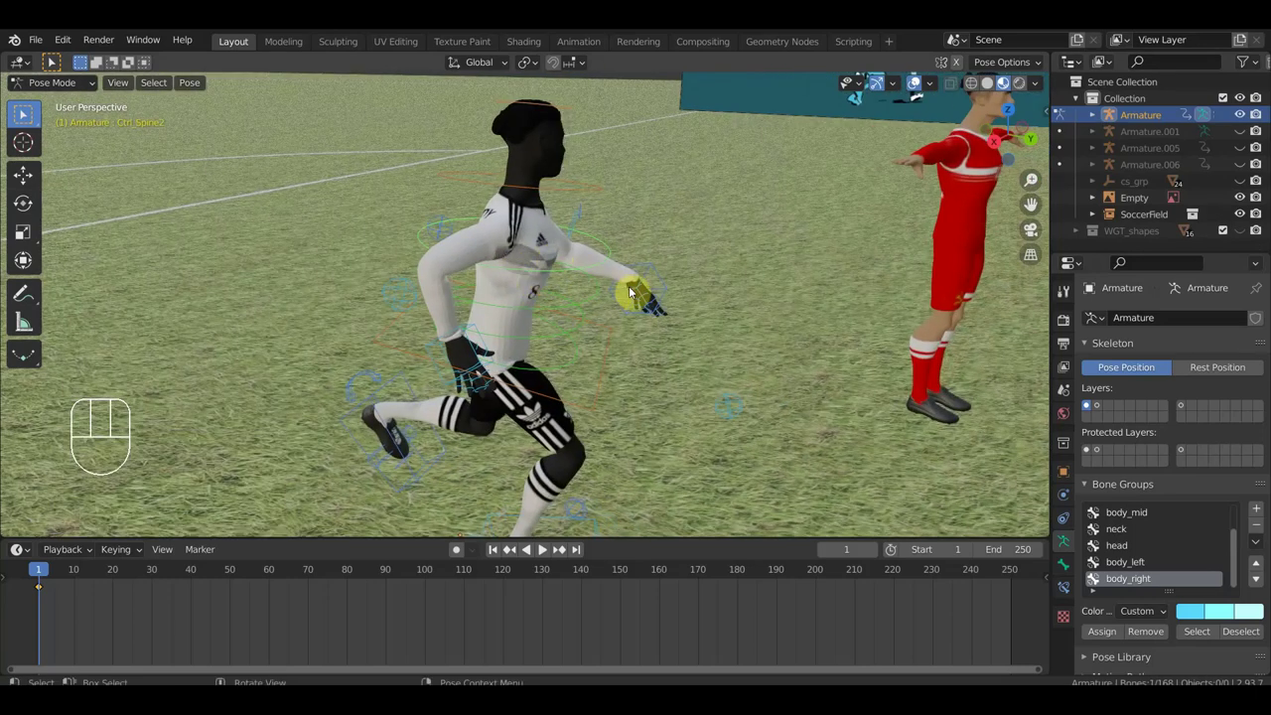
key("r")
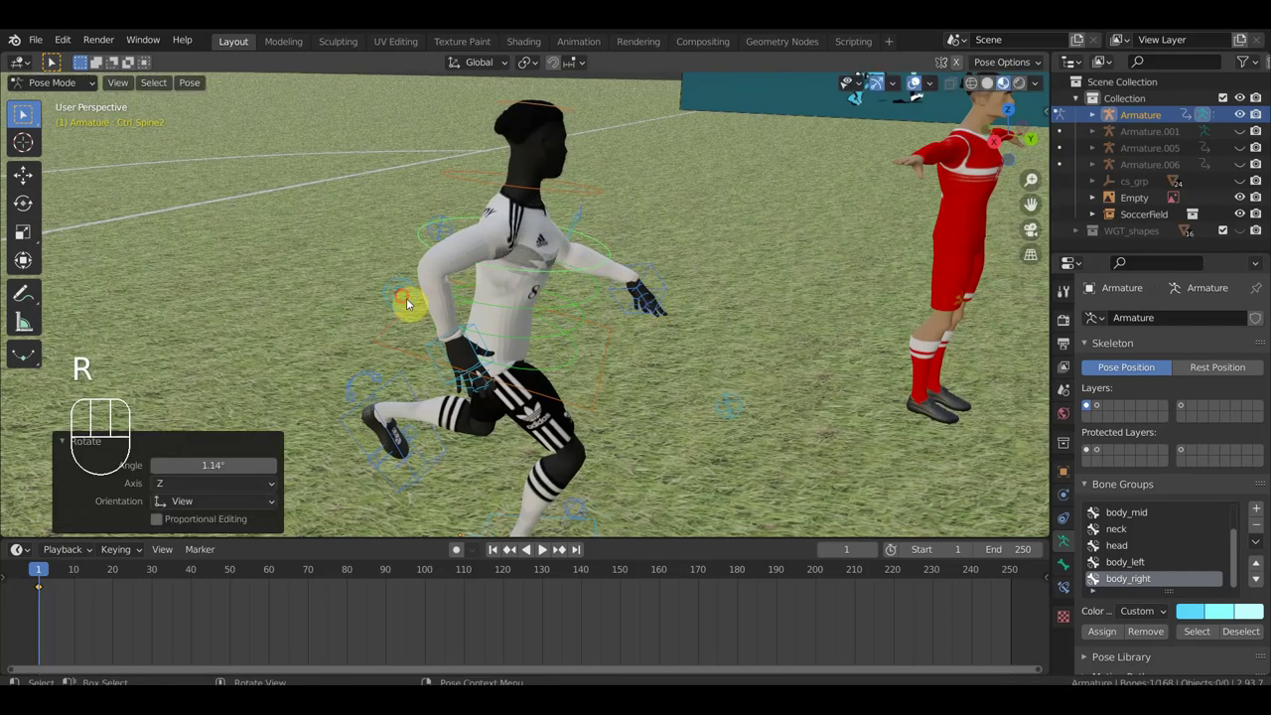
left_click(29, 112)
left_click_drag(28, 112, 29, 112)
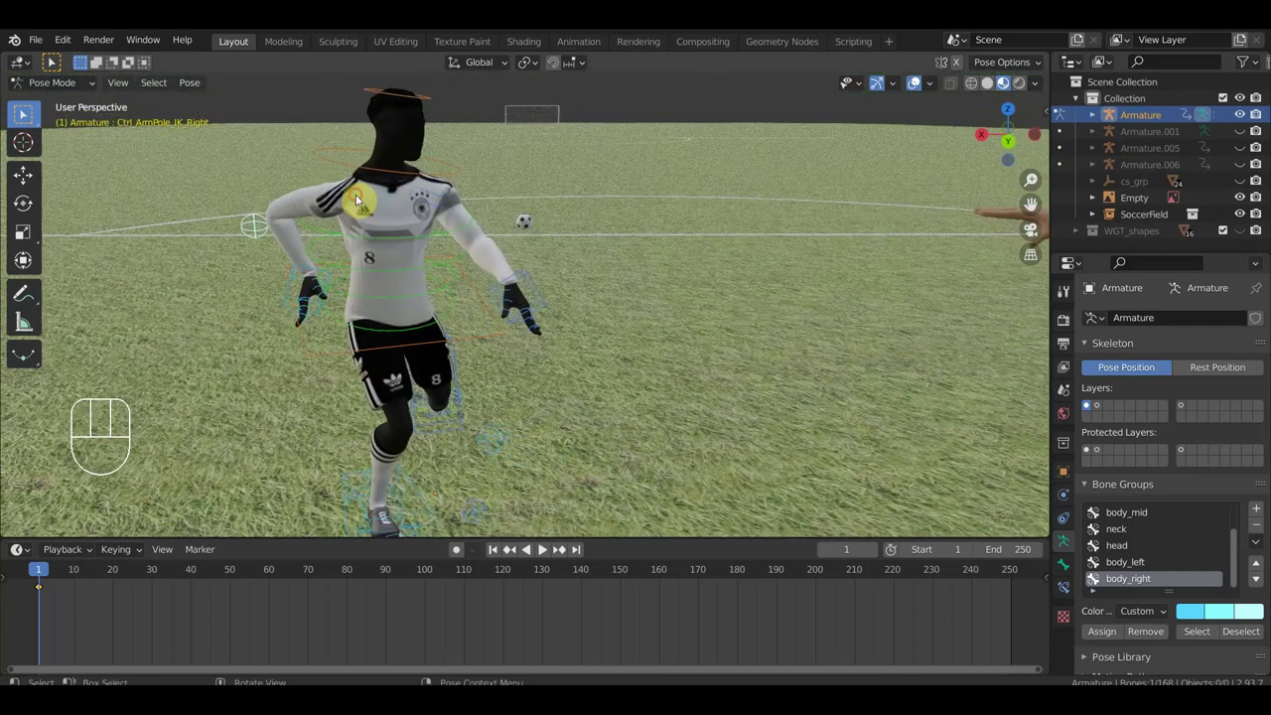
- Rotate Ctrl_Shoulder_Right to reshape the right arm in the stride
left_click(29, 112)
left_click_drag(29, 112, 29, 112)
key("r")
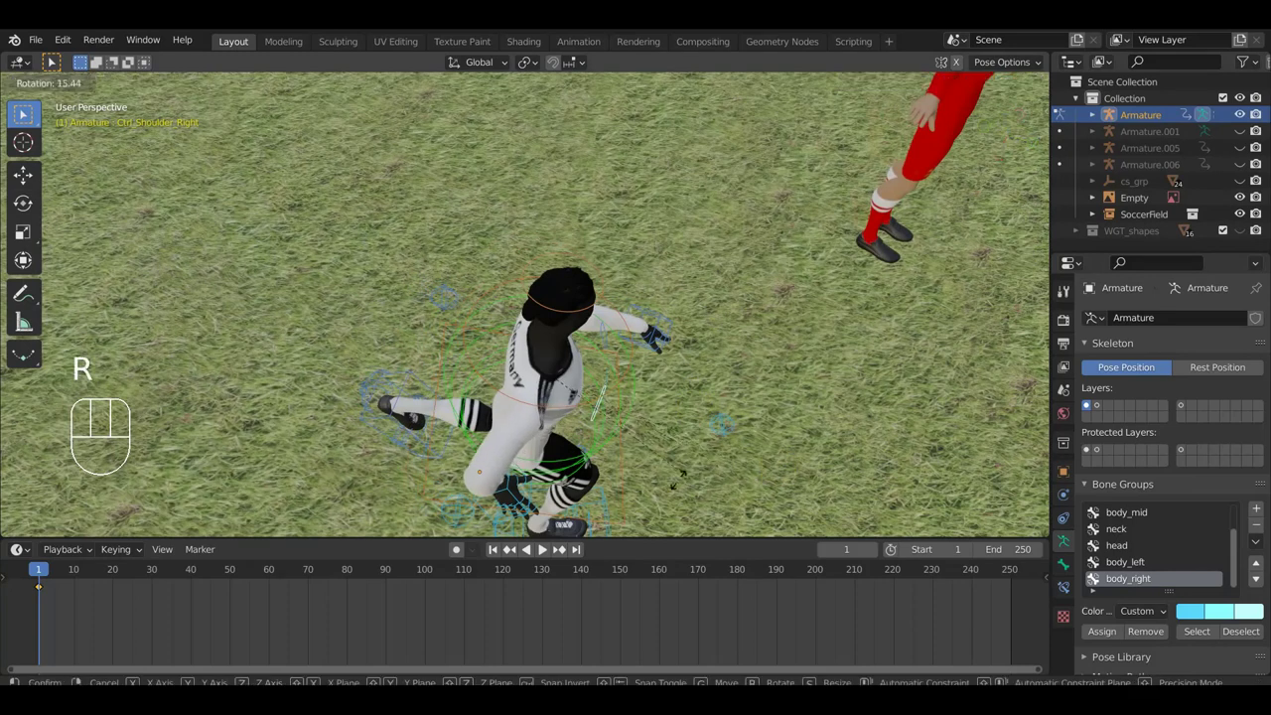
left_click_drag(29, 112, 29, 112)
left_click_drag(29, 113, 28, 112)
left_click_drag(29, 112, 29, 112)
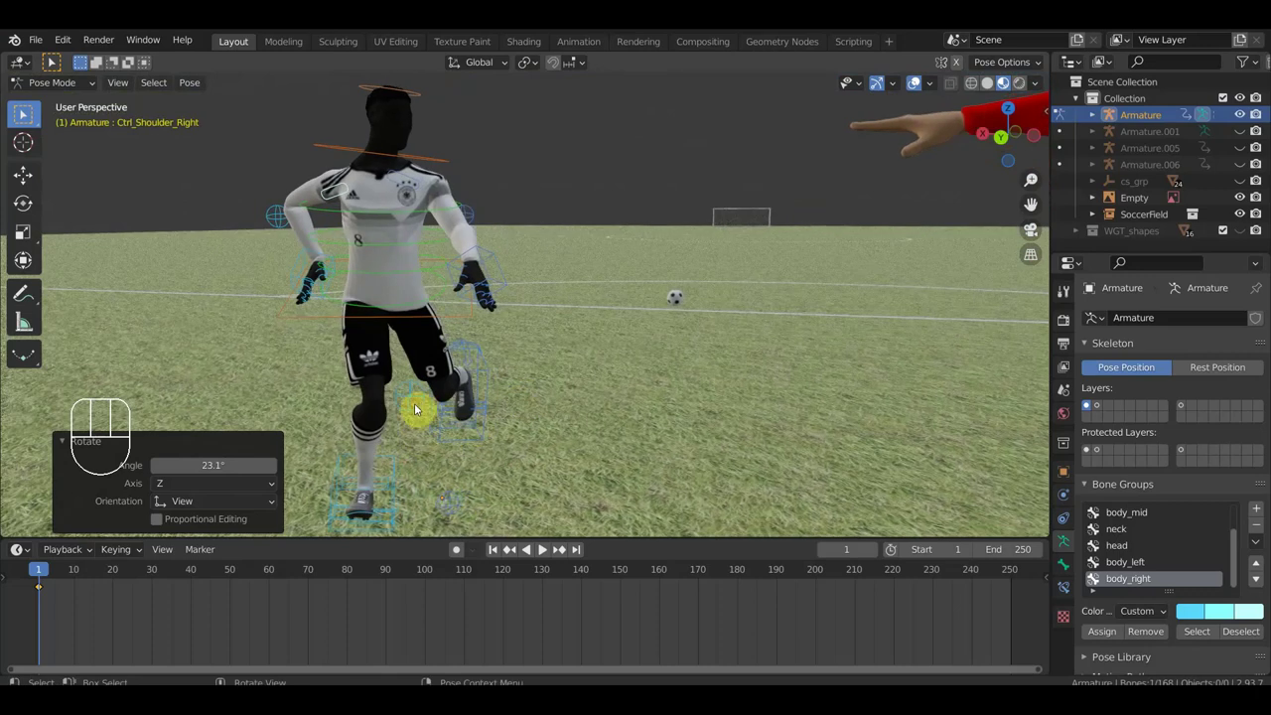
- Move Ctrl_LegPole_IK_Right so the right knee points outward
key("g")
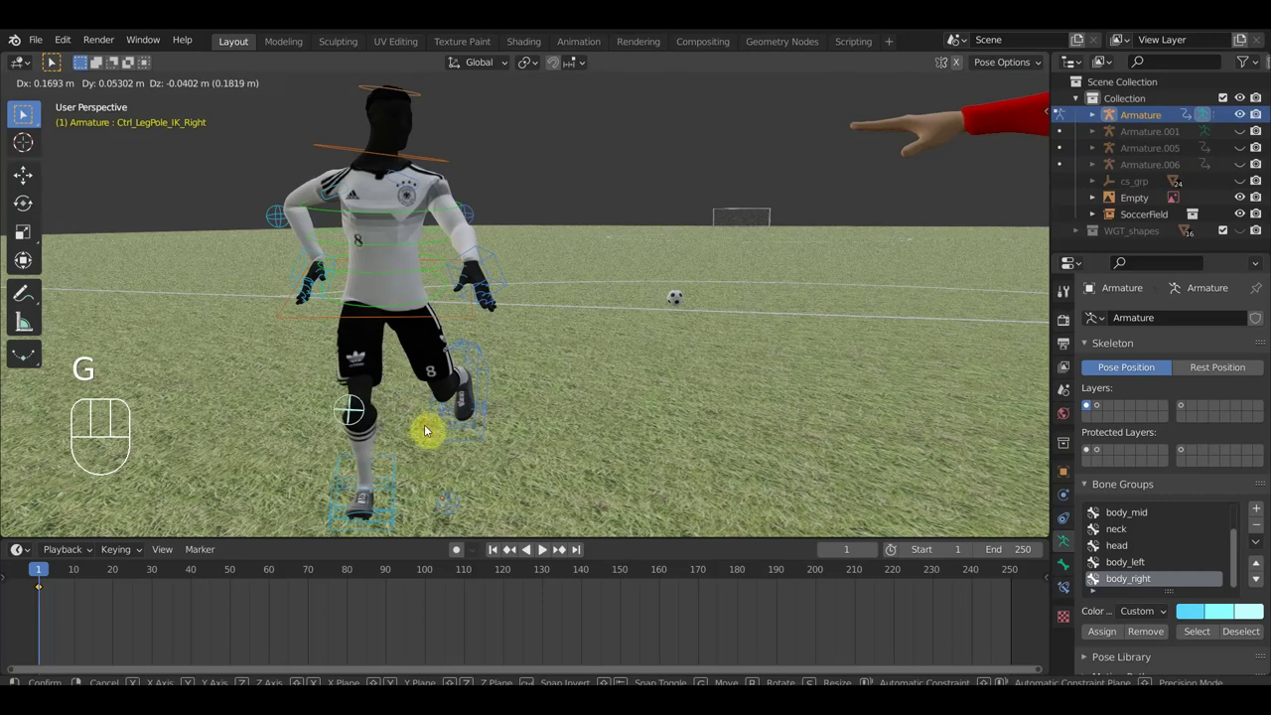
left_click_drag(29, 113, 29, 112)
left_click(29, 113)
left_click(29, 112)
key("r")
left_click(29, 112)
- Rotate Ctrl_Hand_IK_Left into the running pose and check it from behind
left_click_drag(29, 112, 29, 112)
left_click(29, 112)
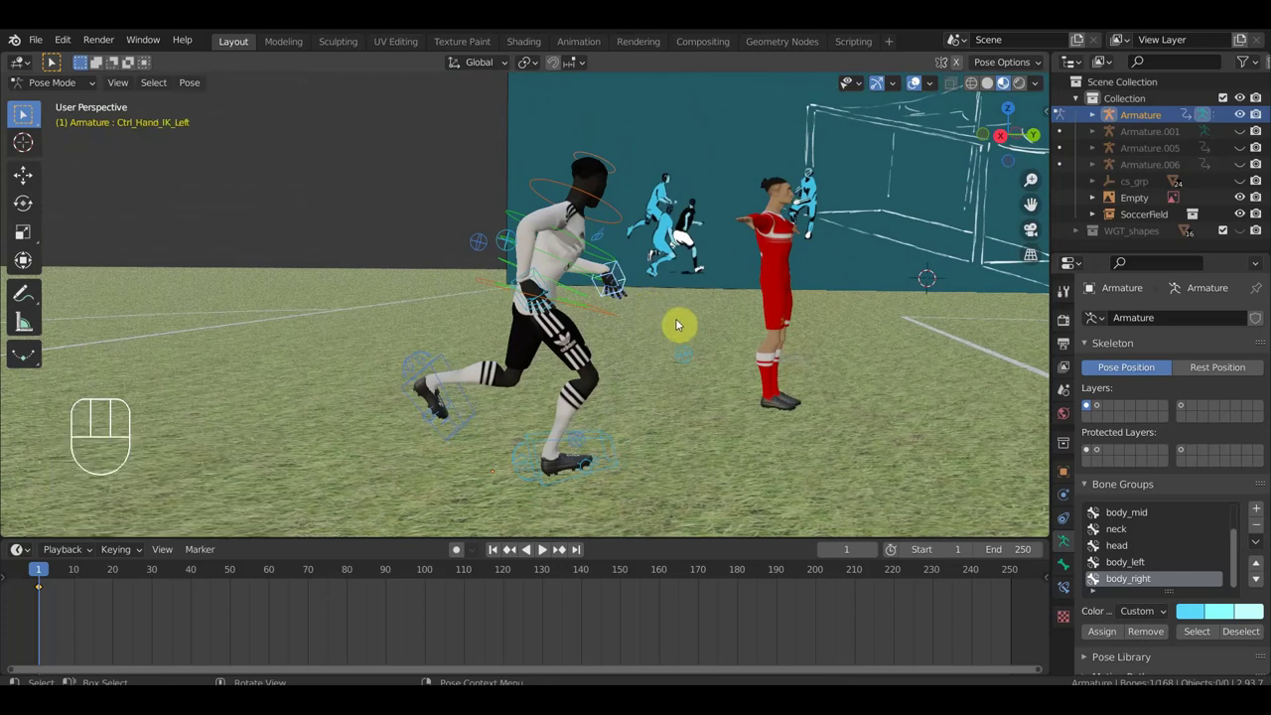
key("r")
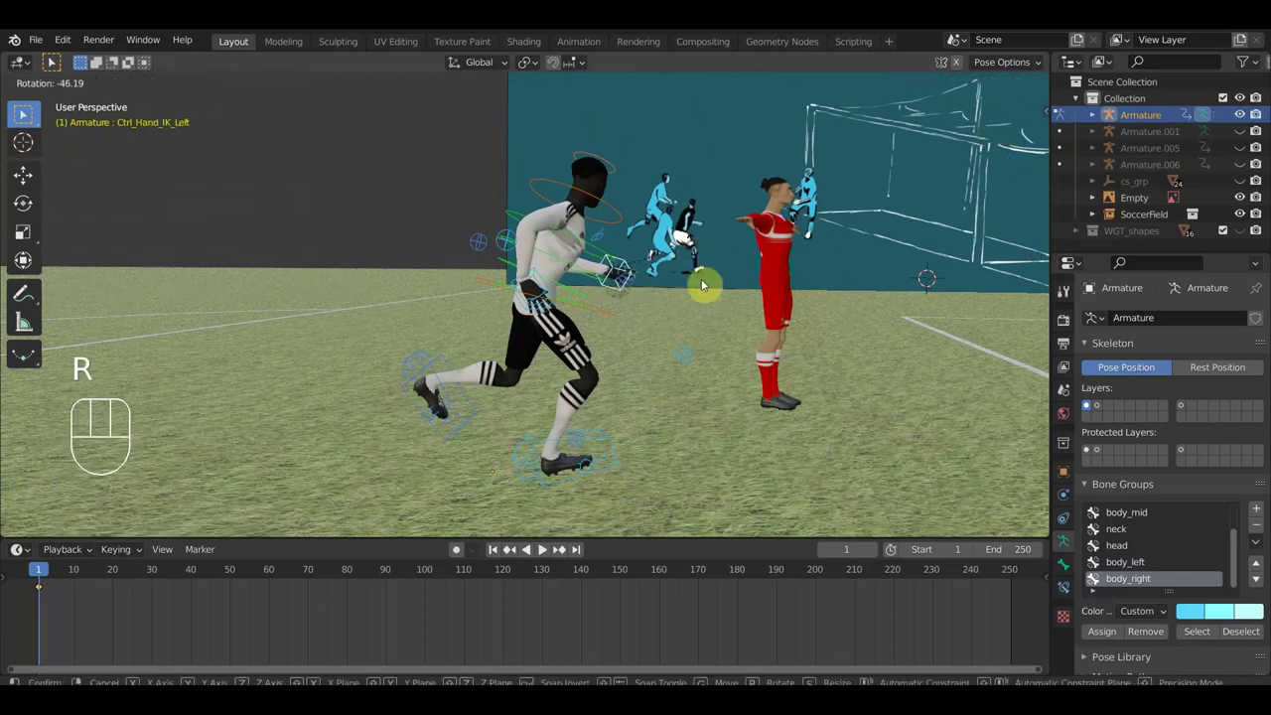
left_click_drag(29, 112, 29, 112)
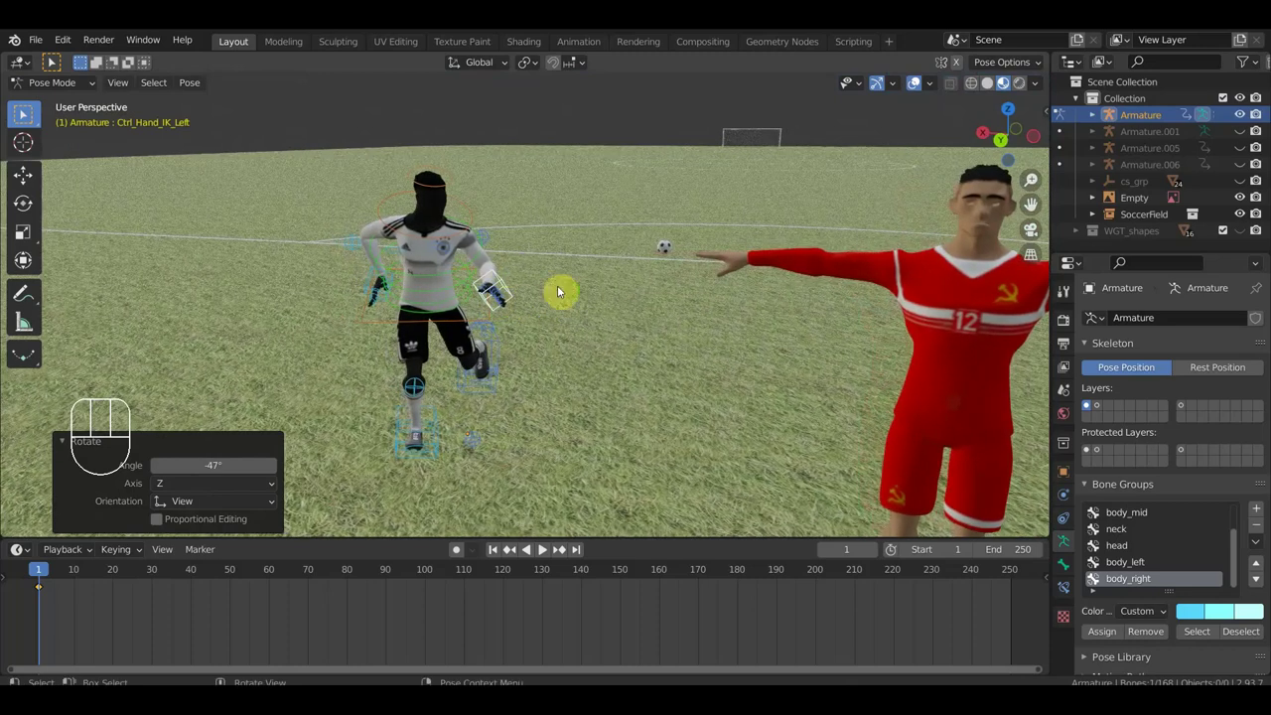
left_click_drag(28, 112, 29, 112)
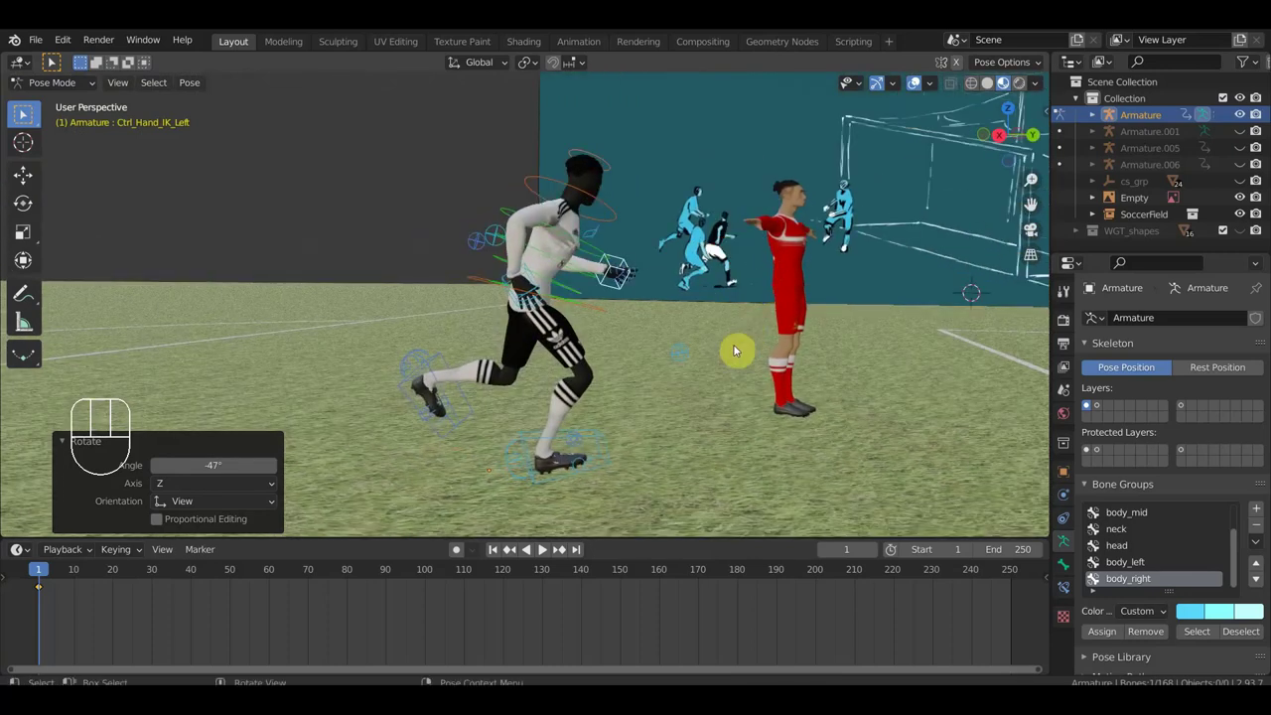
middle_click(28, 112)
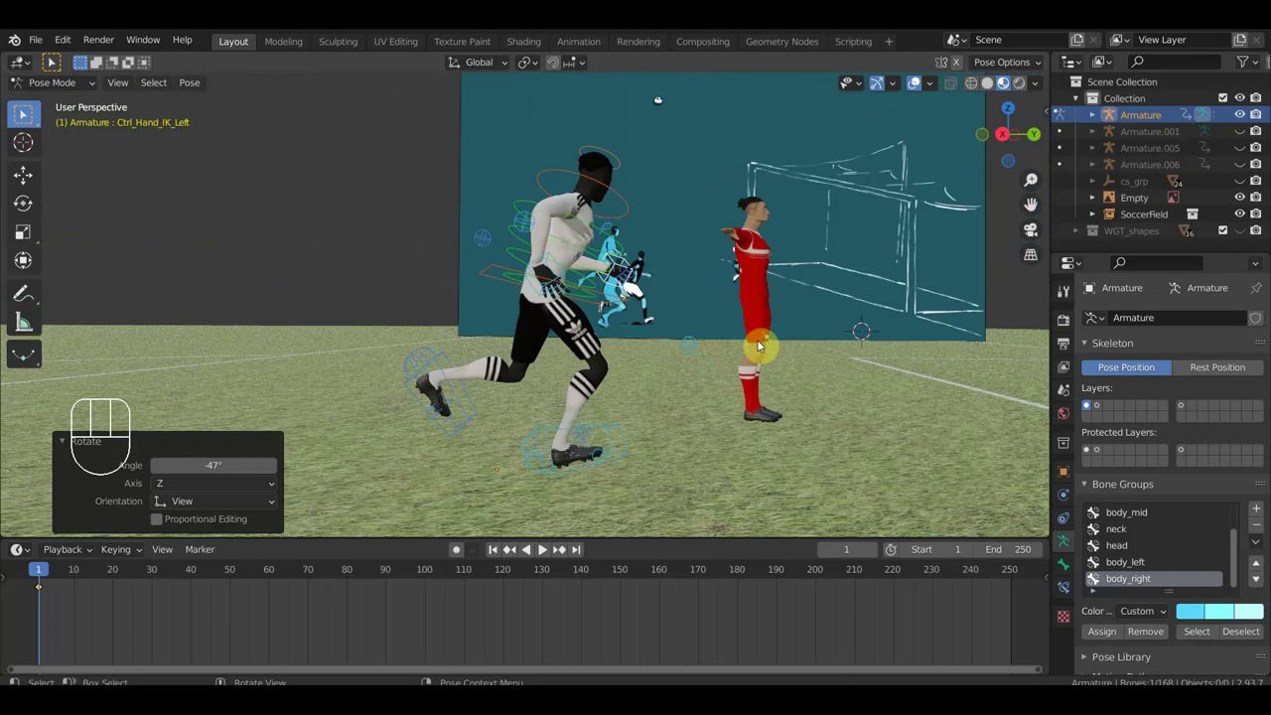
- Key Location & Rotation for every control of the running pose at frame 1
key("a")
key("i")
middle_click(29, 112)
- Pan the timeline to the first frames and set the current frame to 5
middle_click(29, 112)
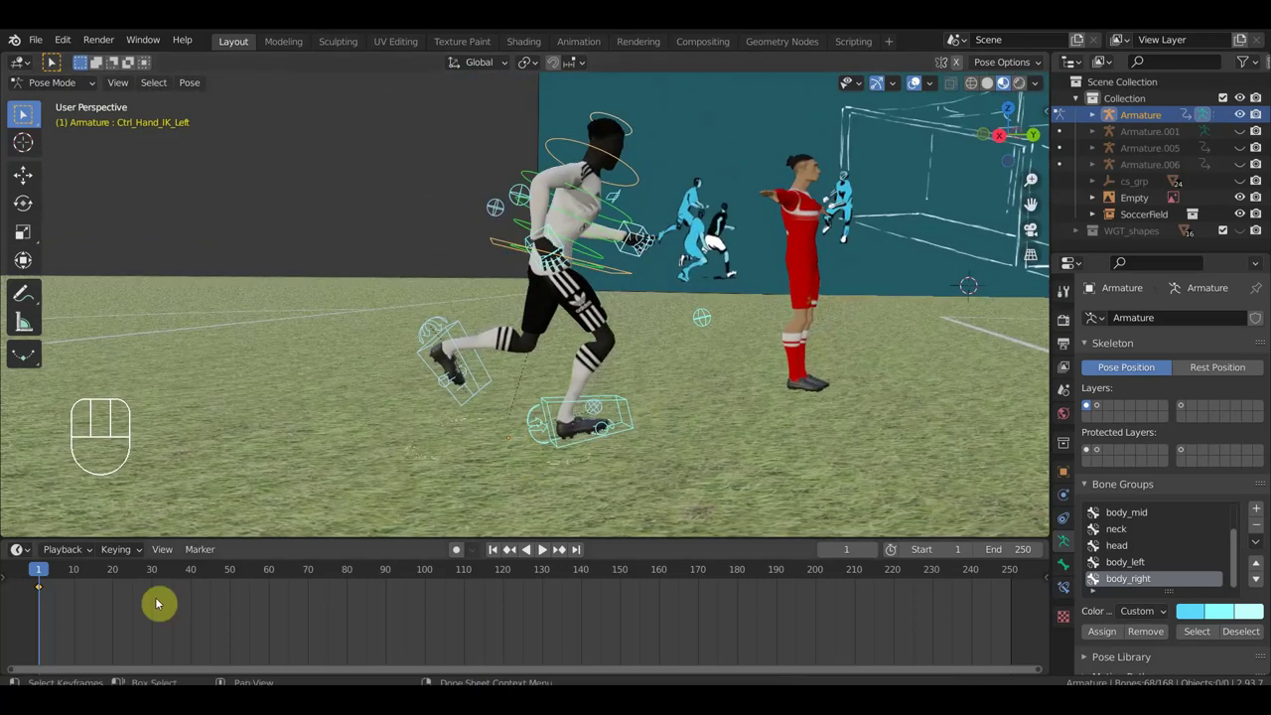
middle_click(28, 112)
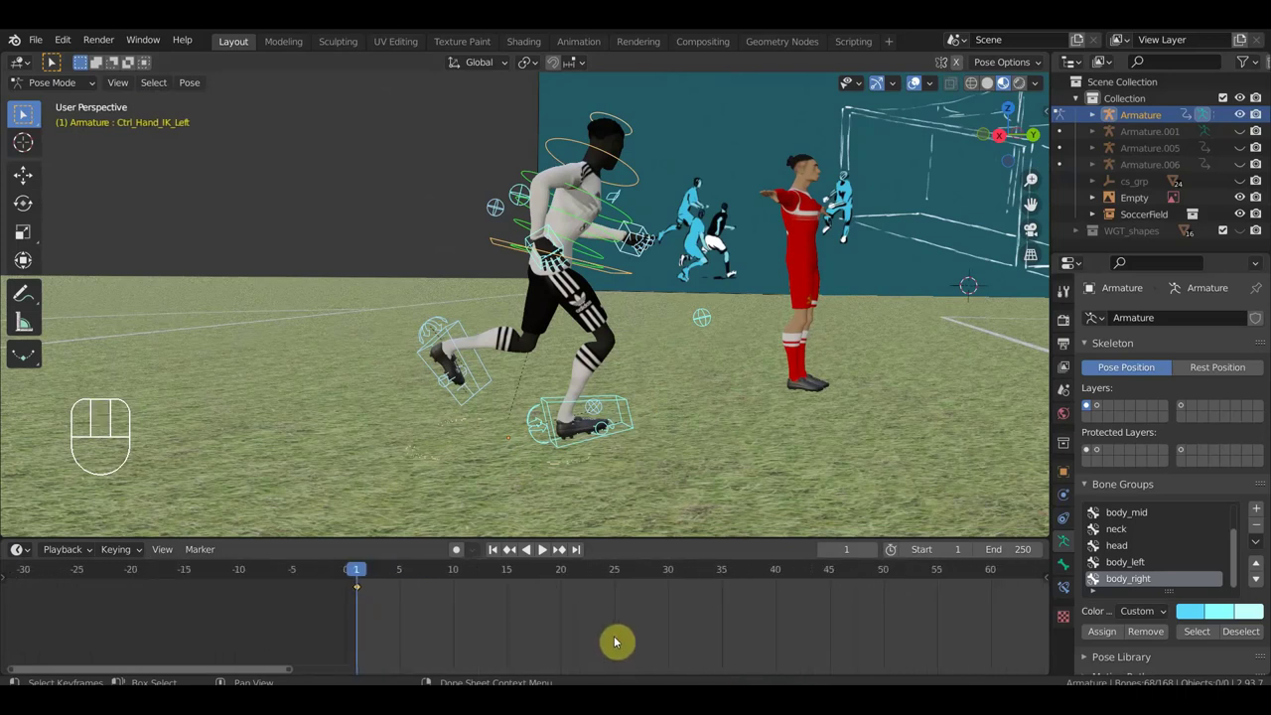
left_click(29, 112)
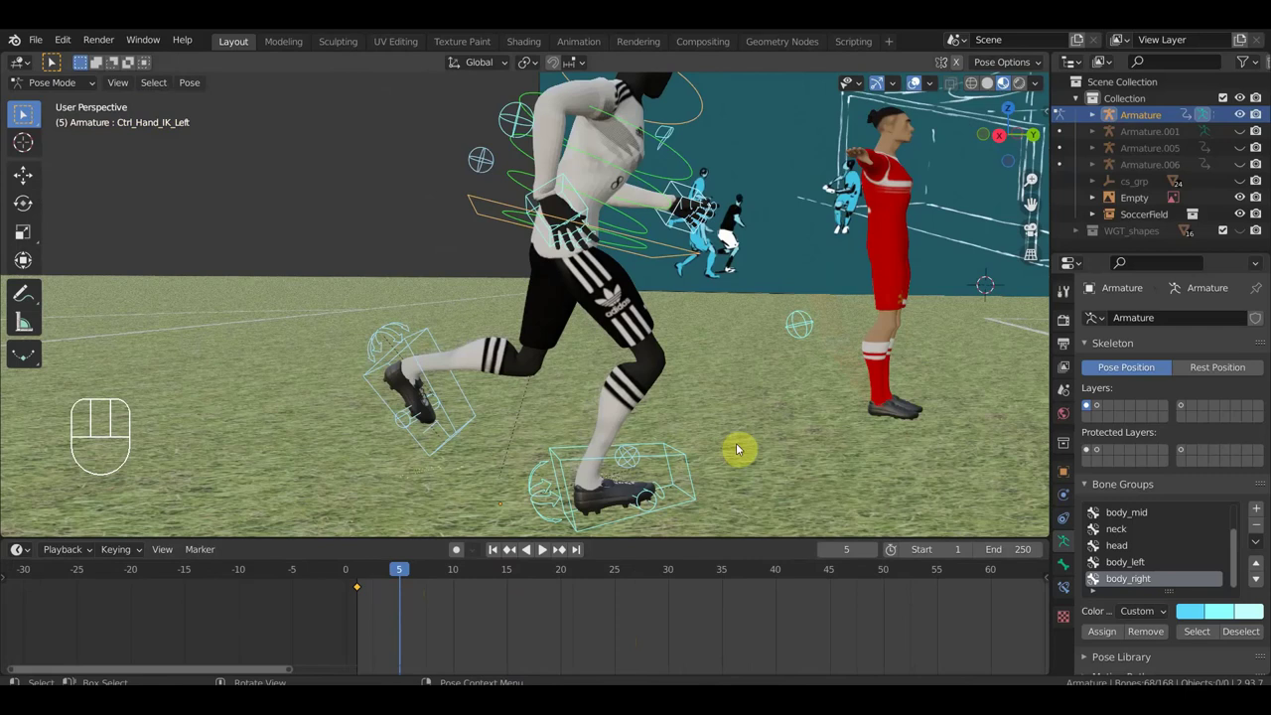
middle_click(58, 61)
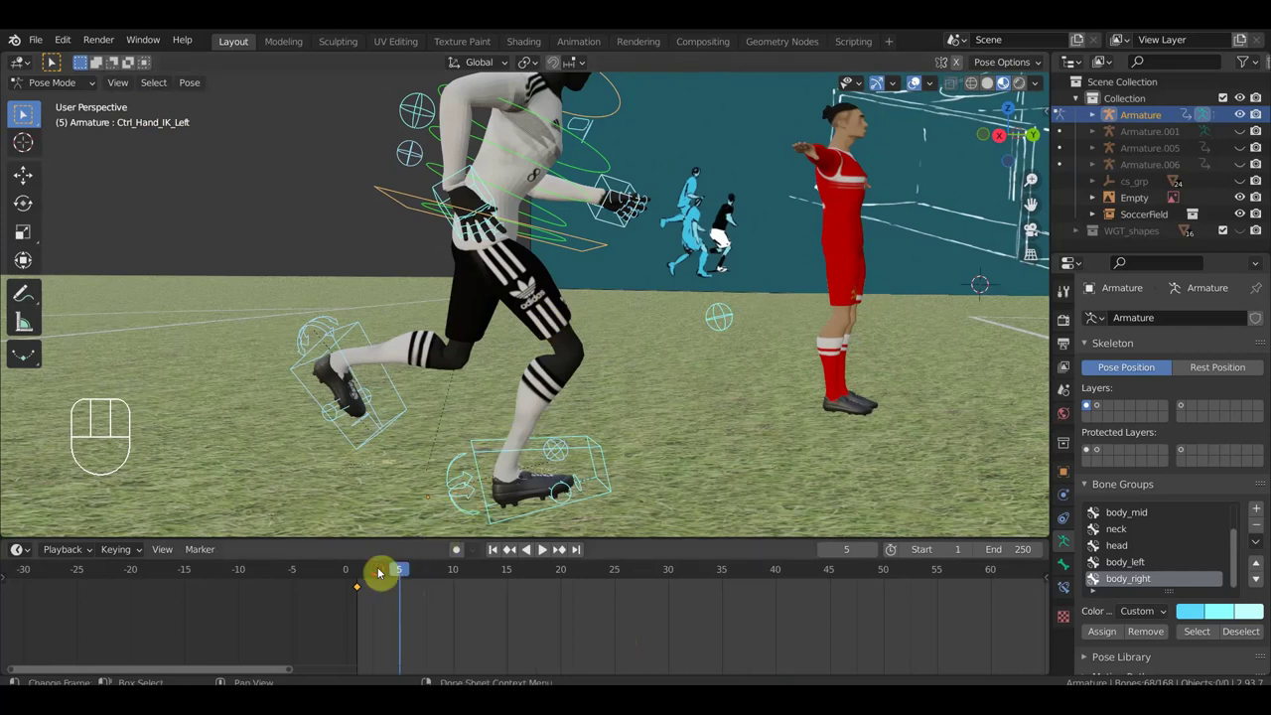
- Compare frames 3 and 5, then shift the left foot IK control into a first new position
left_click(29, 112)
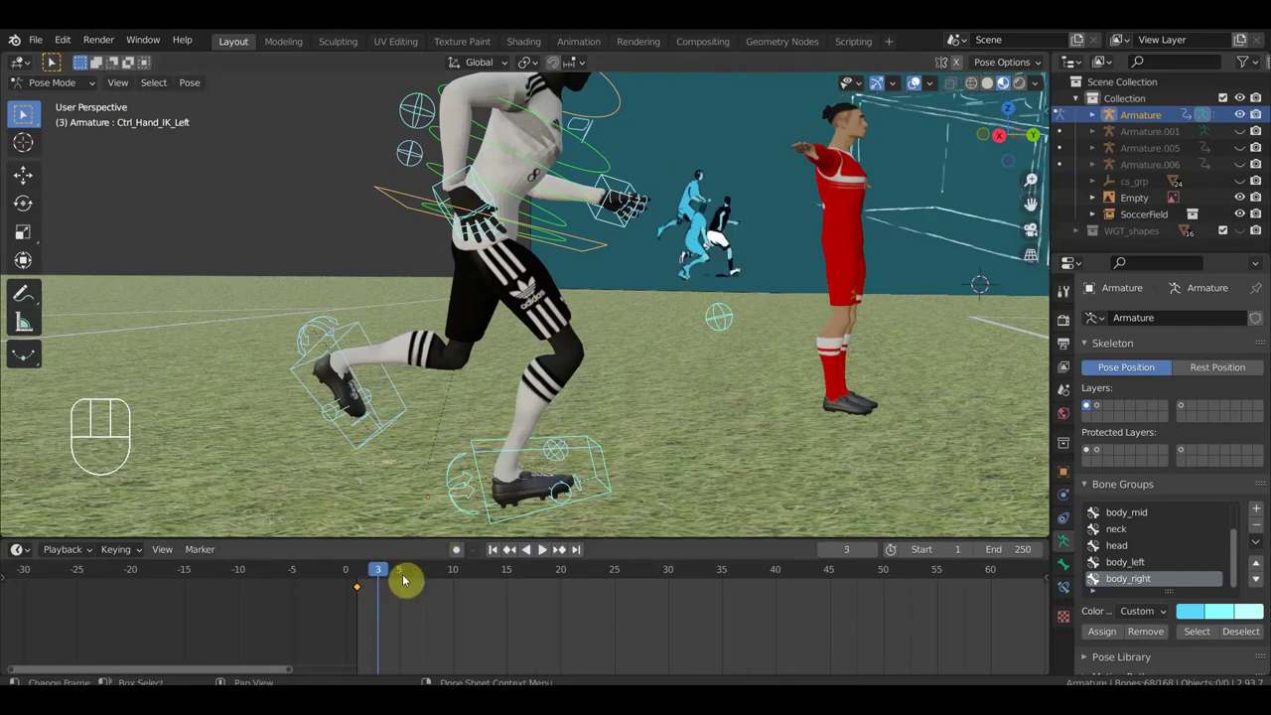
left_click(29, 113)
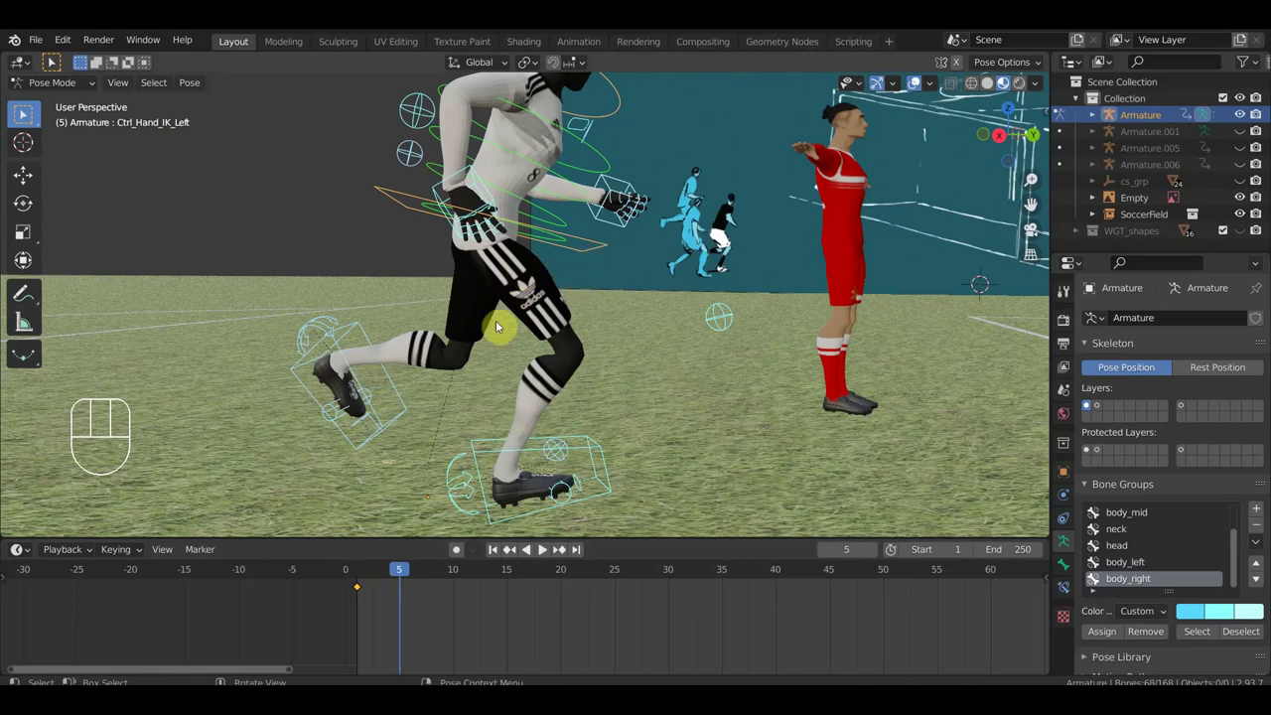
left_click(29, 112)
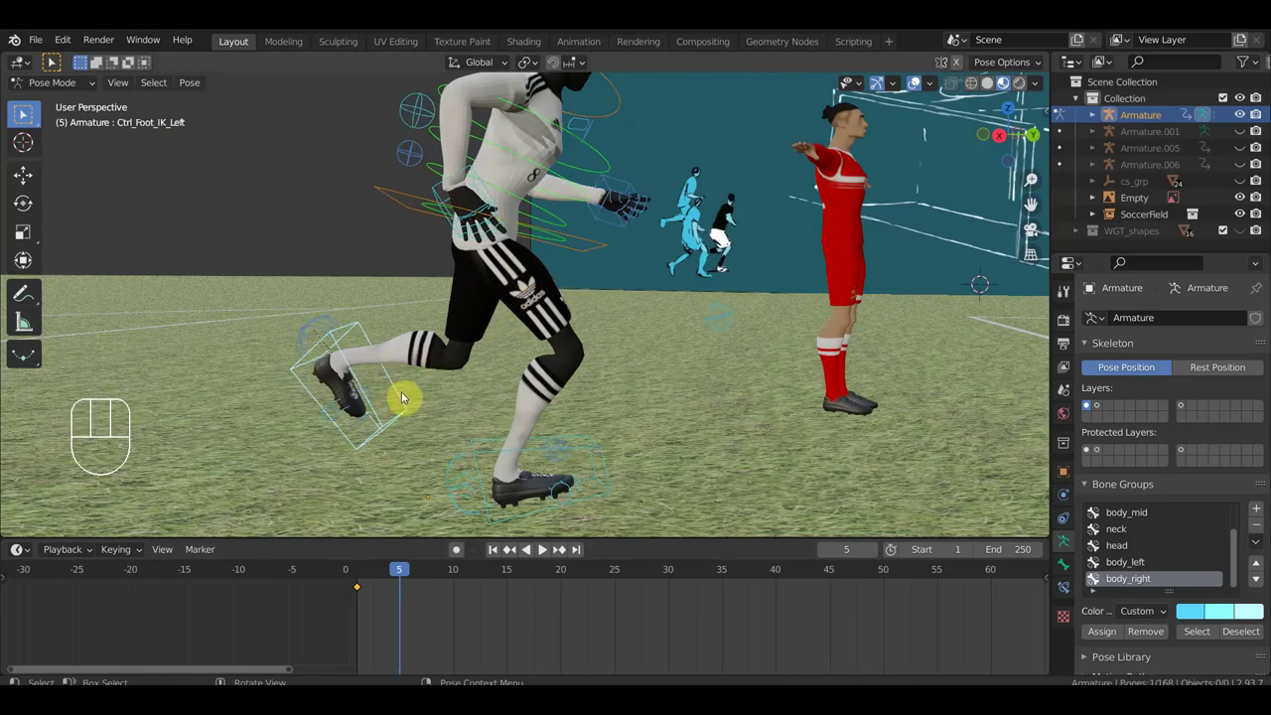
key("g")
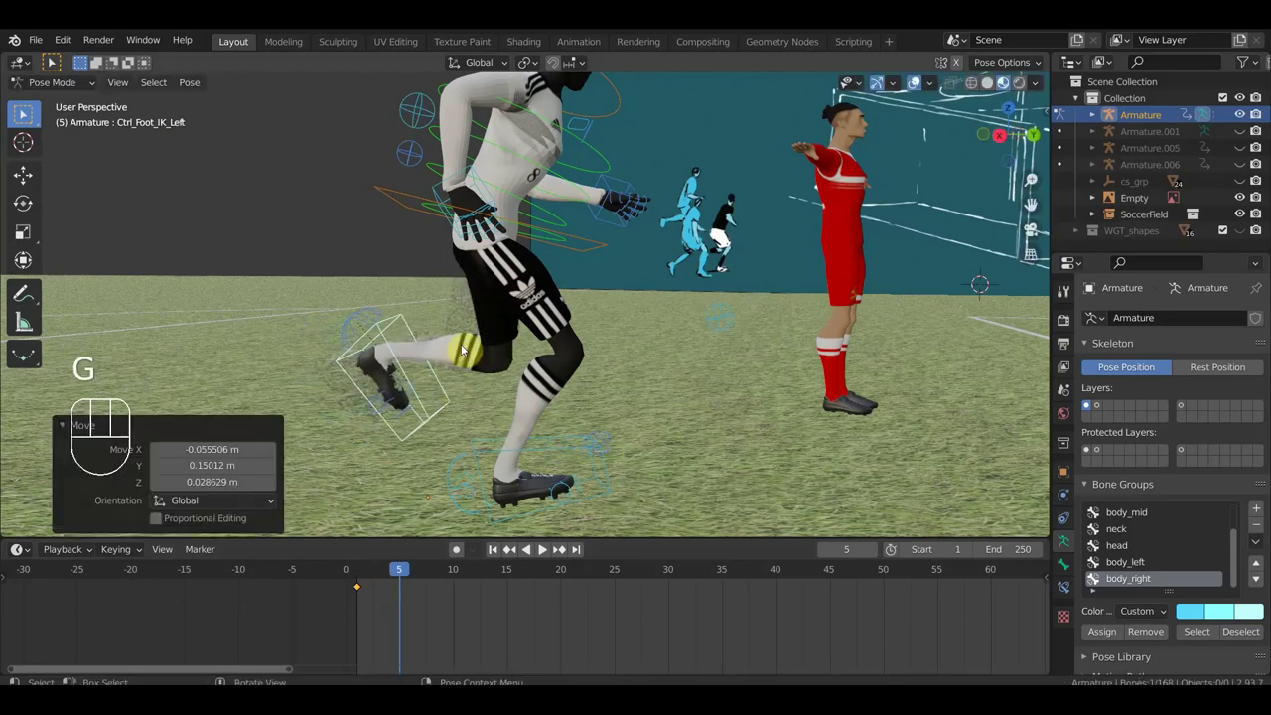
left_click(29, 112)
- Move the left foot further forward off the grass and tilt it into the stride
key("g")
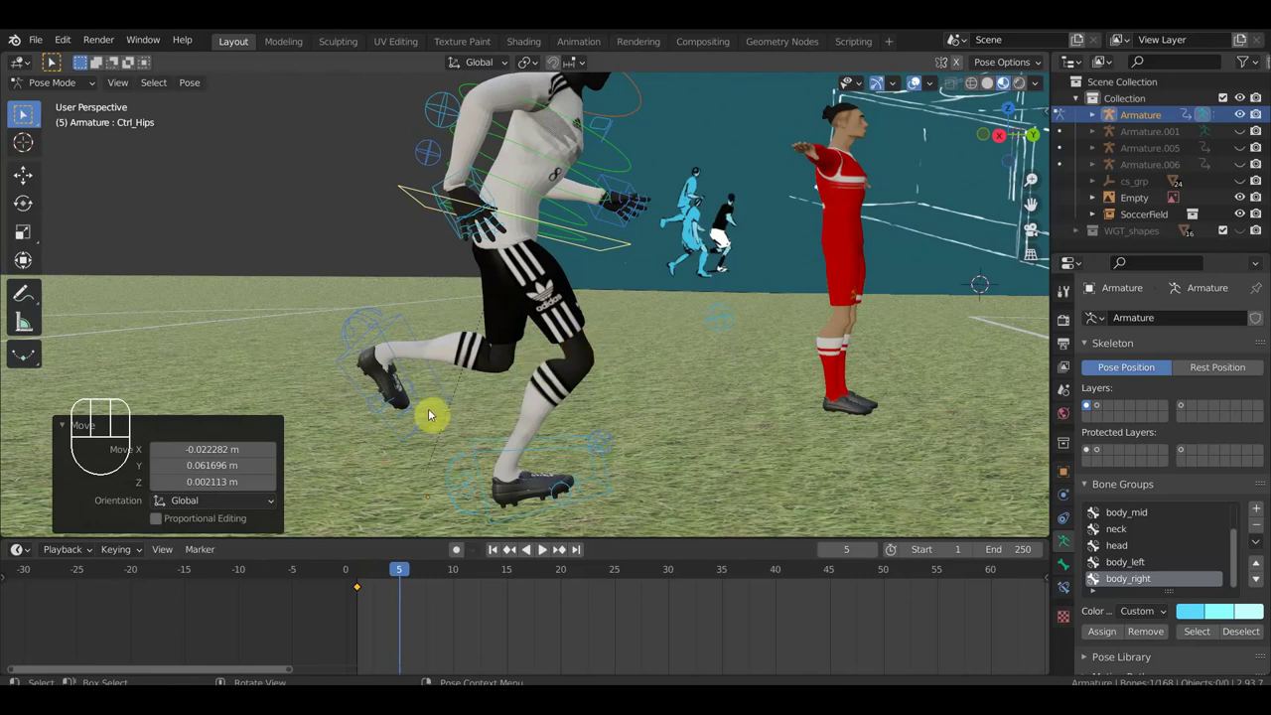
left_click(57, 61)
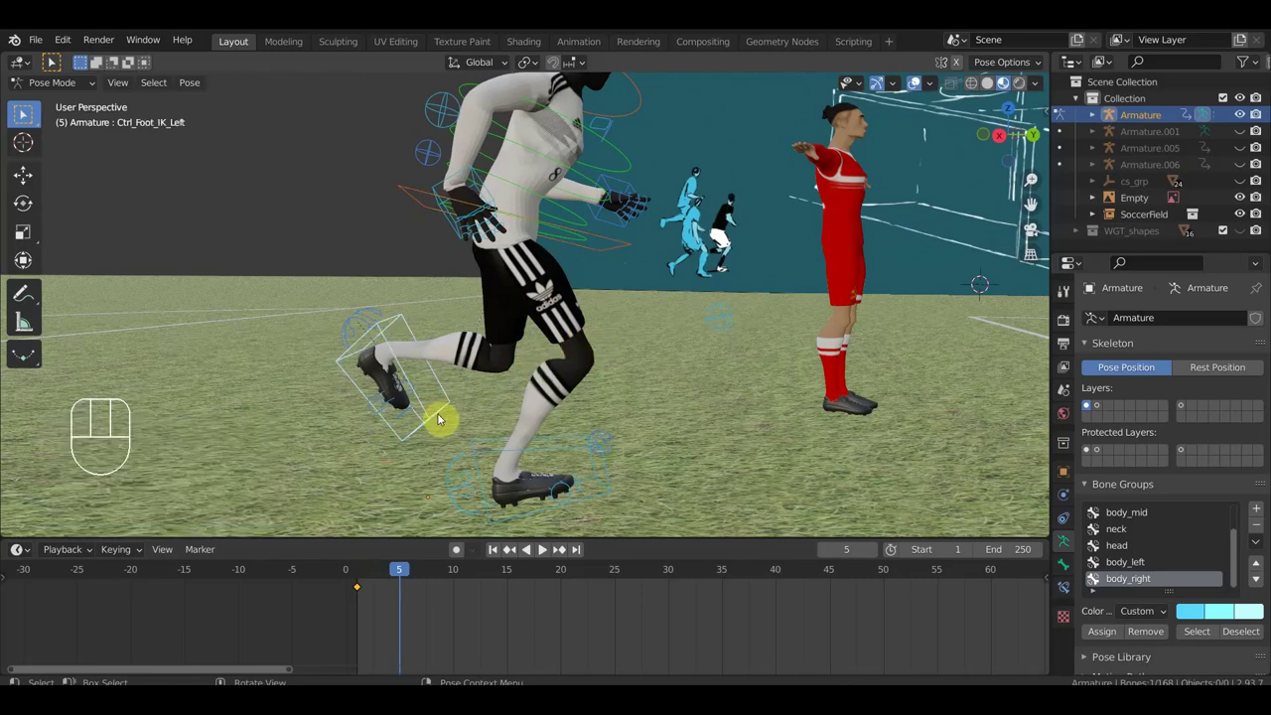
key("g")
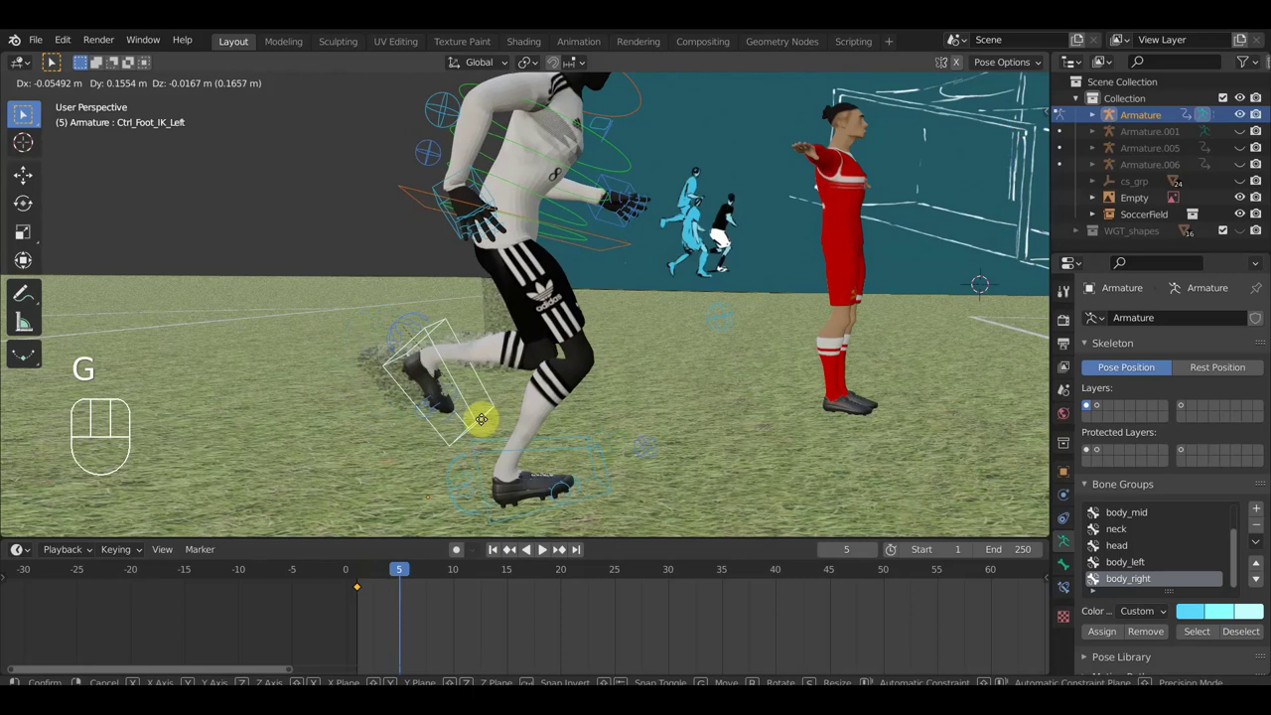
left_click(57, 61)
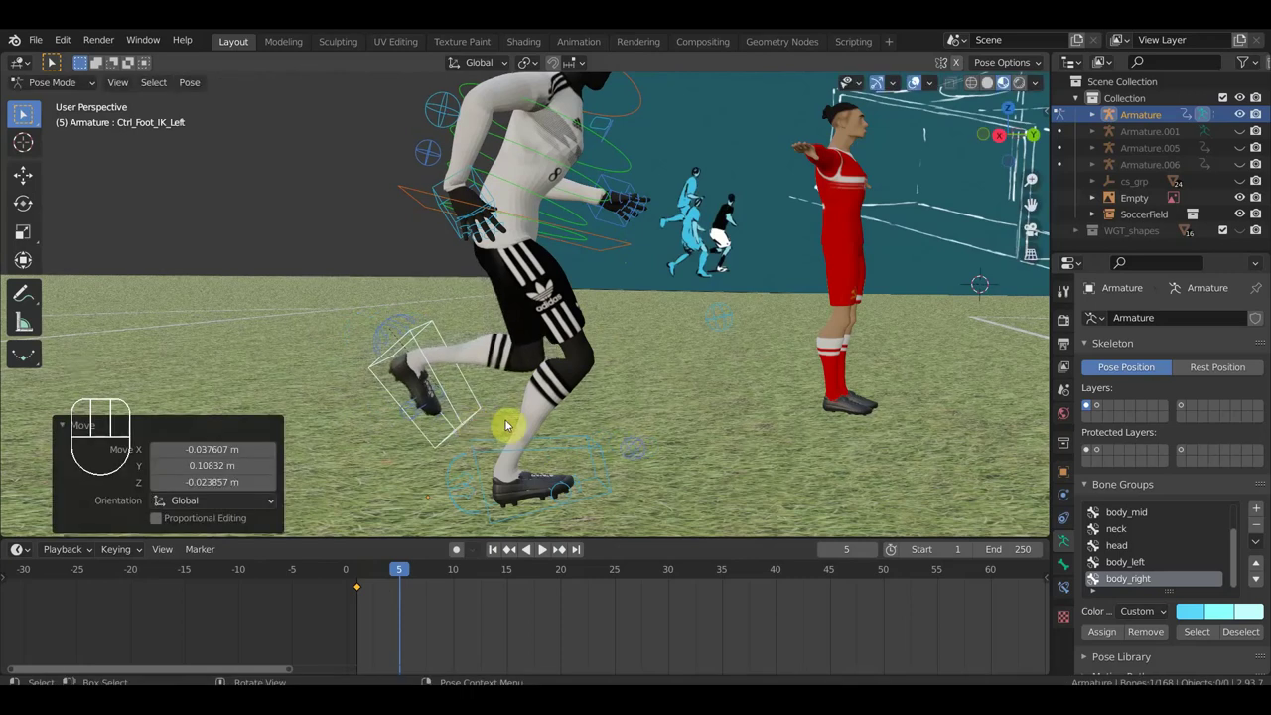
key("r")
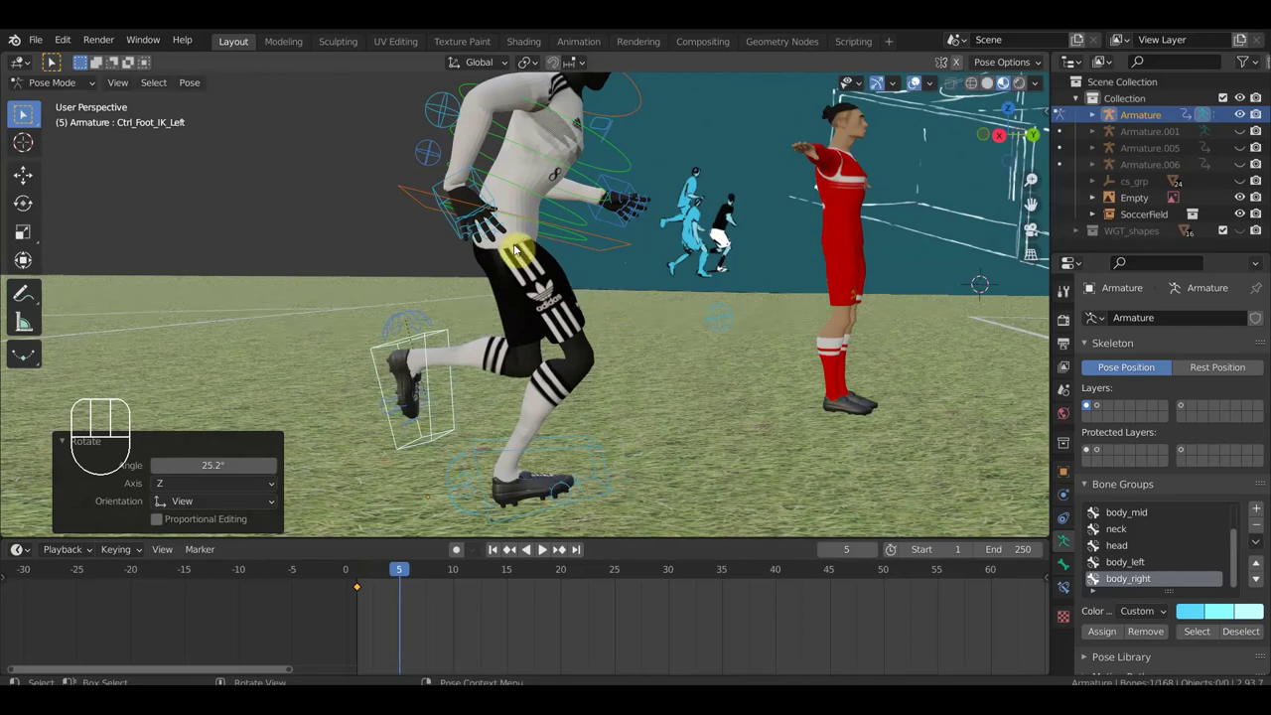
- Move the right hand IK control into its new arm-swing position, checked from behind
left_click(57, 61)
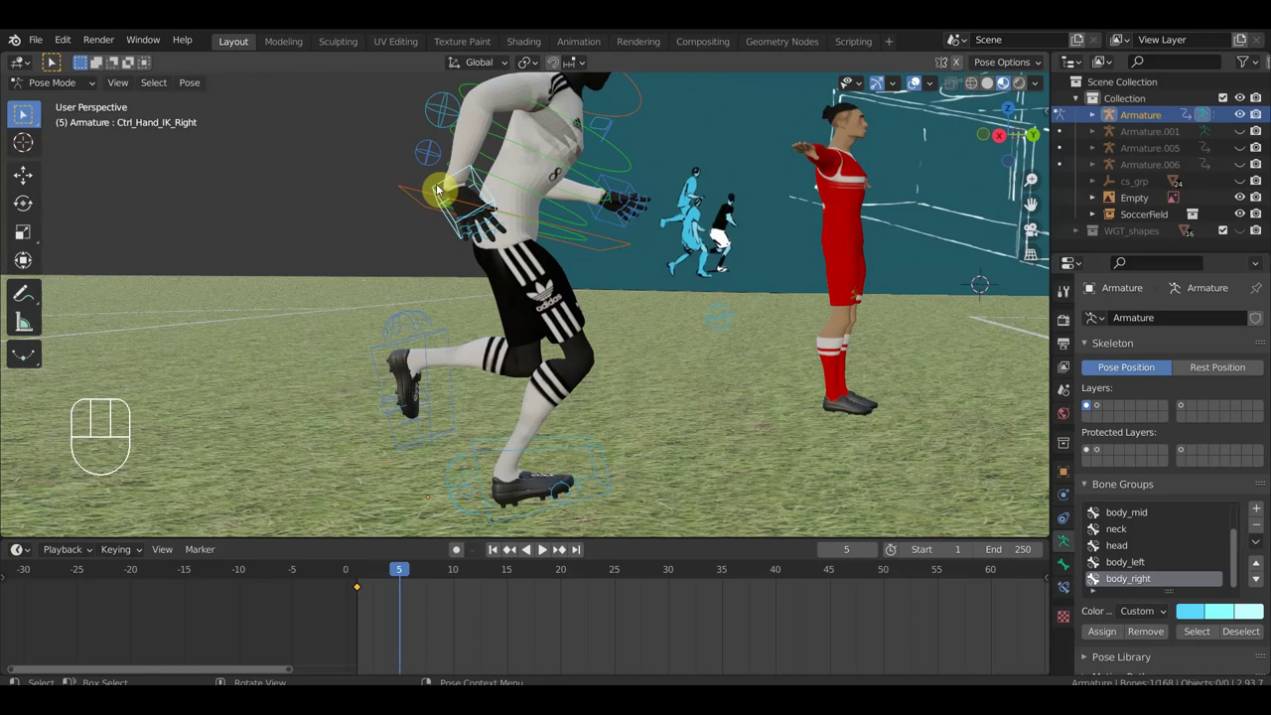
key("g")
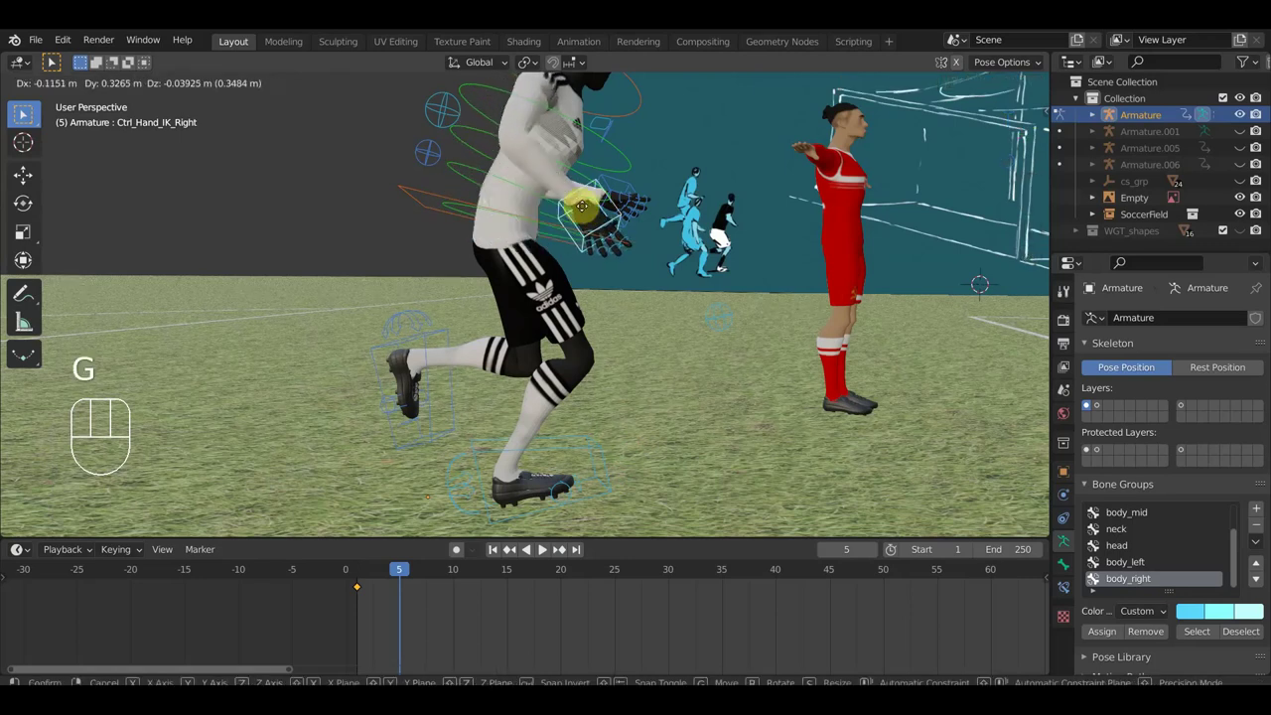
left_click(57, 60)
left_click_drag(57, 60, 57, 60)
- Rotate and nudge the right hand, then pick the right knee direction control
key("r")
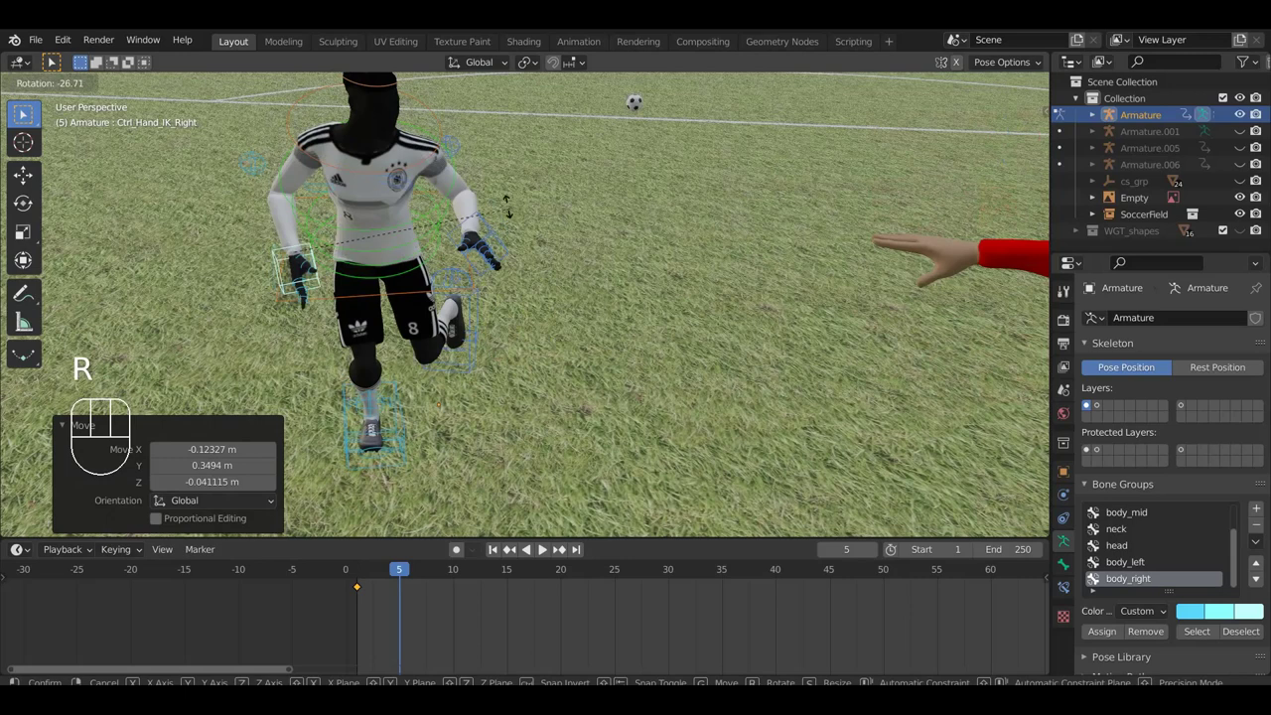
left_click(29, 112)
key("g")
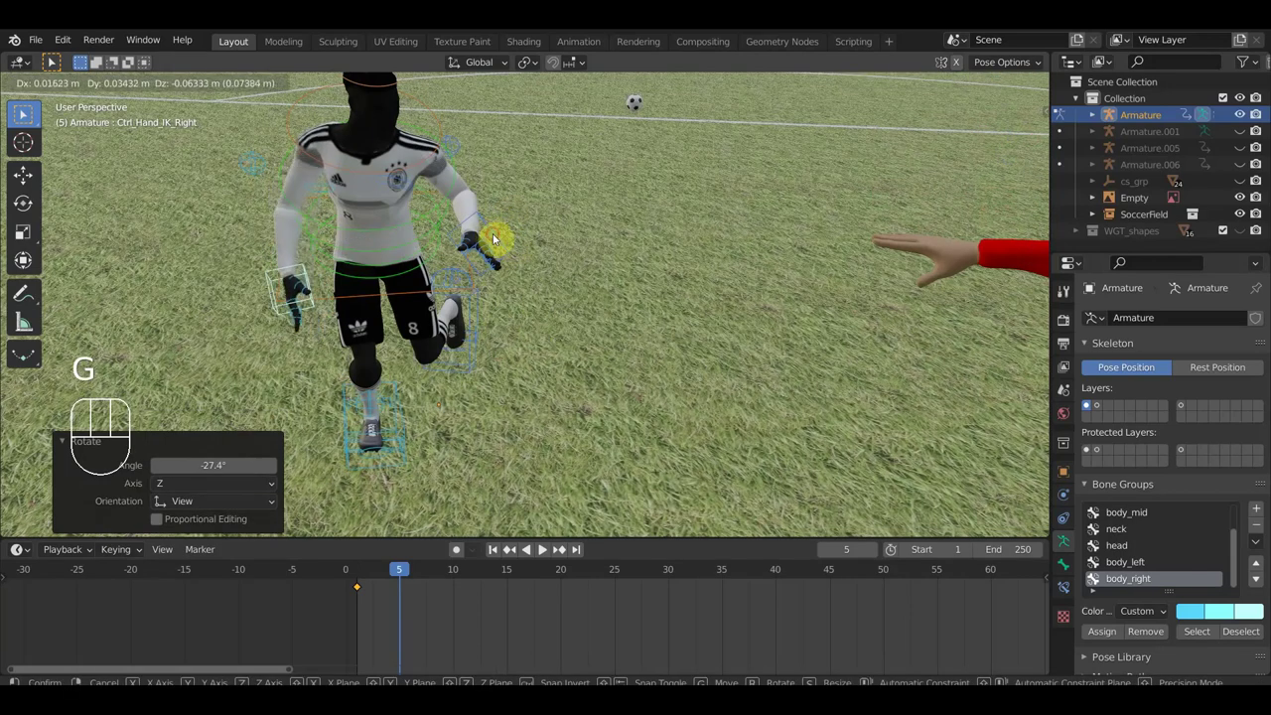
left_click(29, 112)
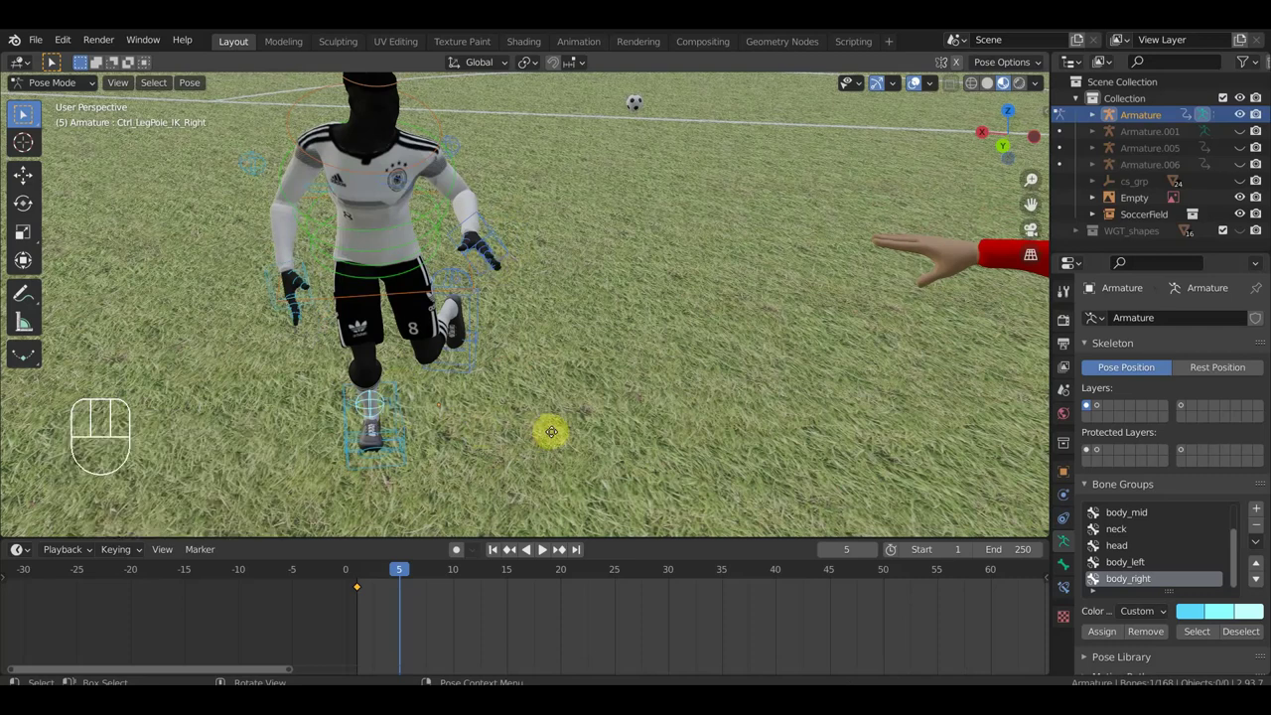
- Reposition the right knee direction control and review the legs from behind and below
key("g")
left_click(28, 112)
left_click_drag(29, 112, 29, 112)
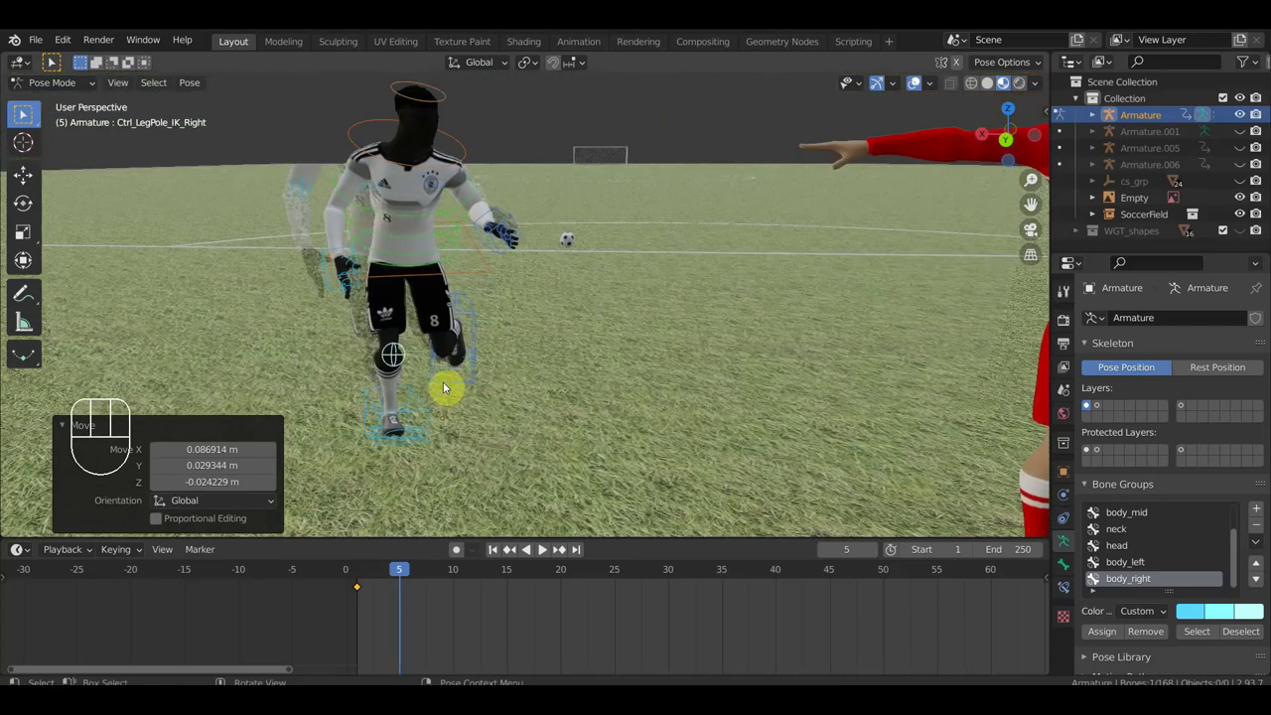
left_click_drag(29, 113, 29, 112)
- Move the left knee direction control to aim the left leg, inspecting the legs from above
left_click(29, 112)
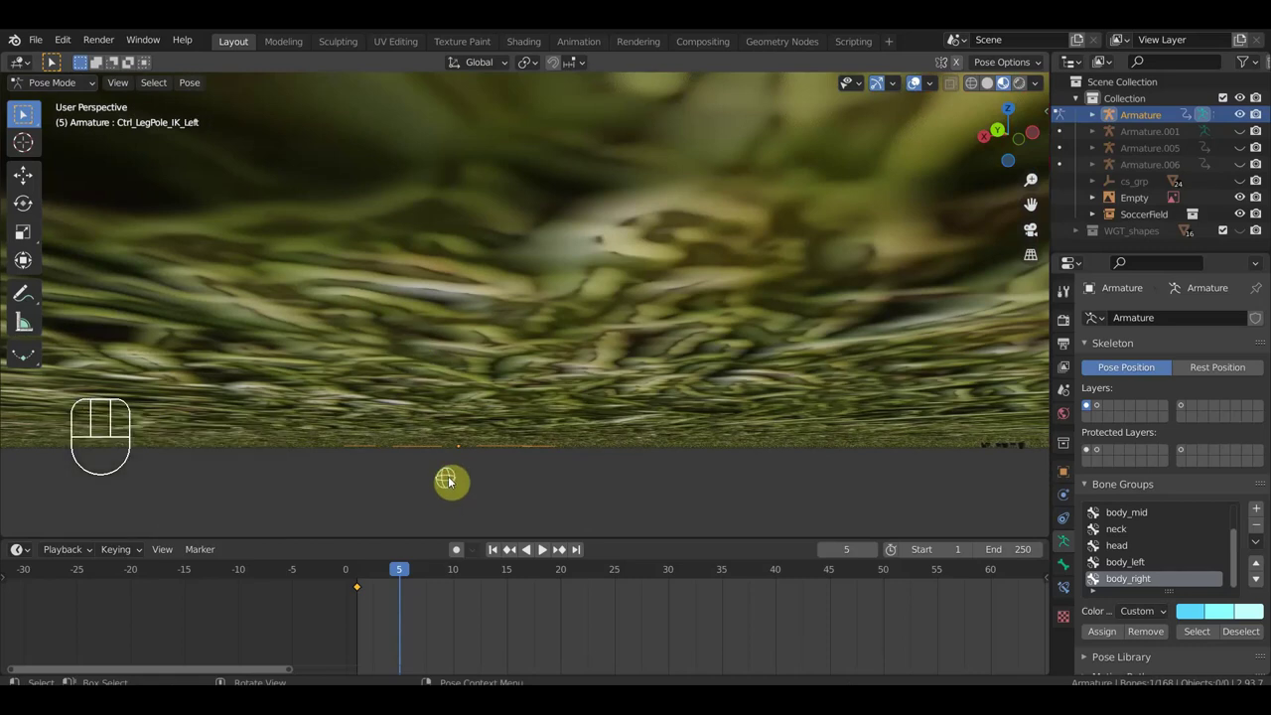
left_click_drag(29, 113, 29, 112)
key("g")
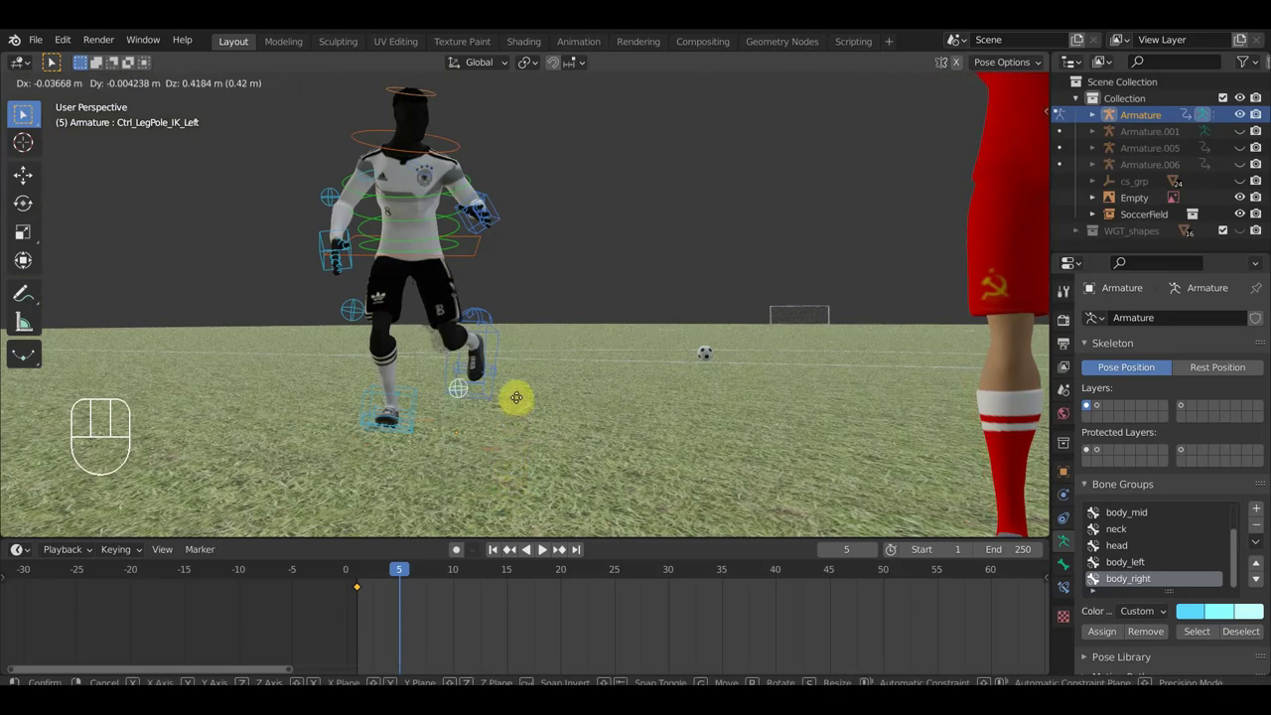
left_click_drag(58, 60, 29, 112)
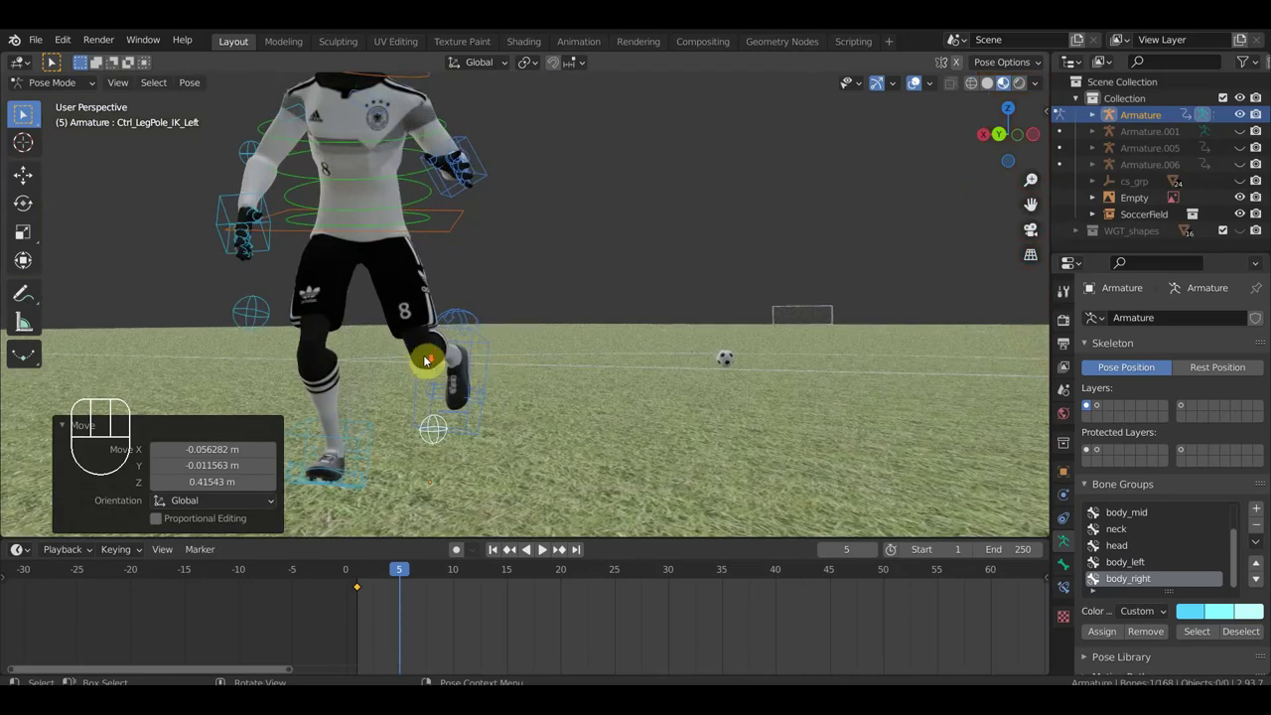
middle_click(29, 113)
scroll("down", 3)
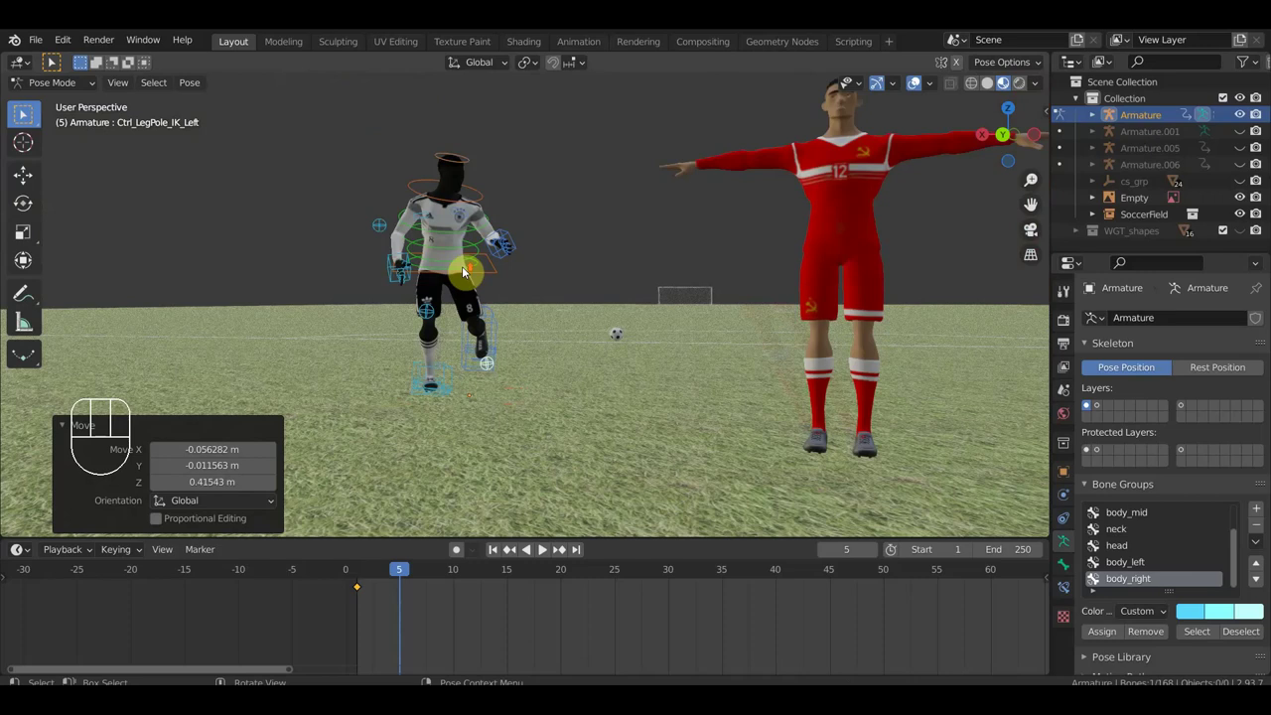
left_click_drag(29, 112, 28, 112)
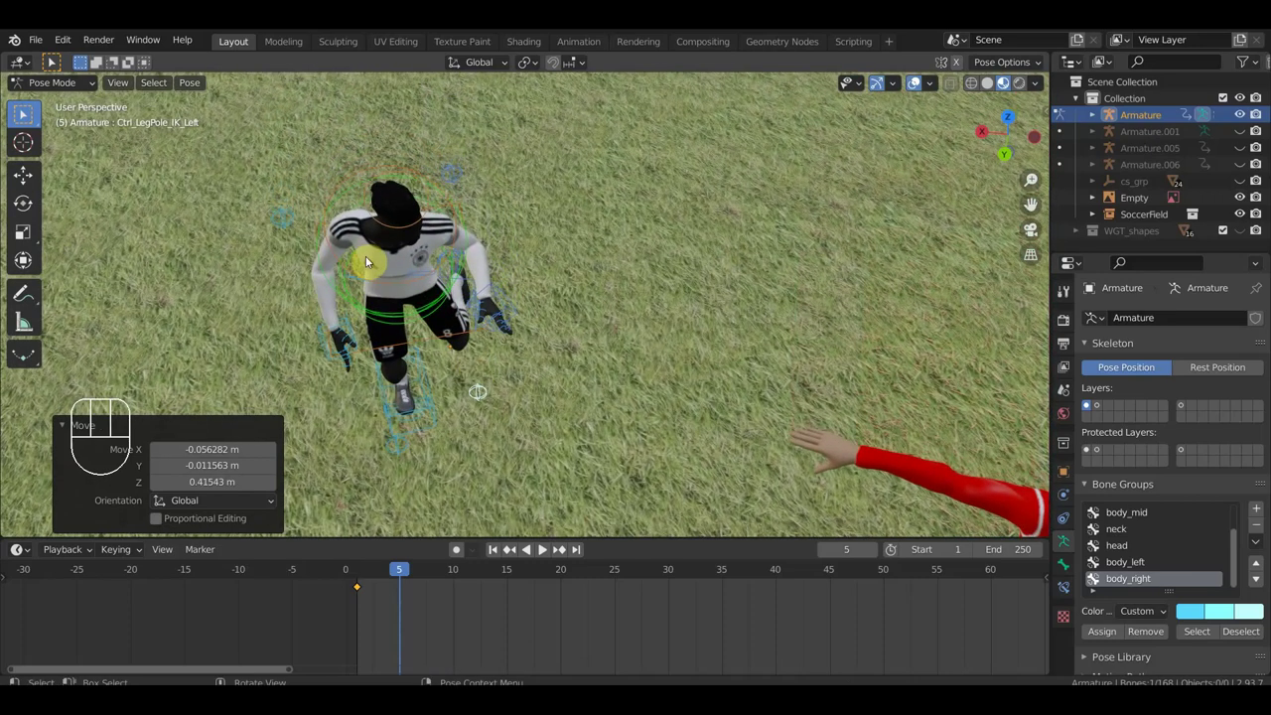
- Select the hips and then the right shoulder control while orbiting around the torso
left_click(29, 112)
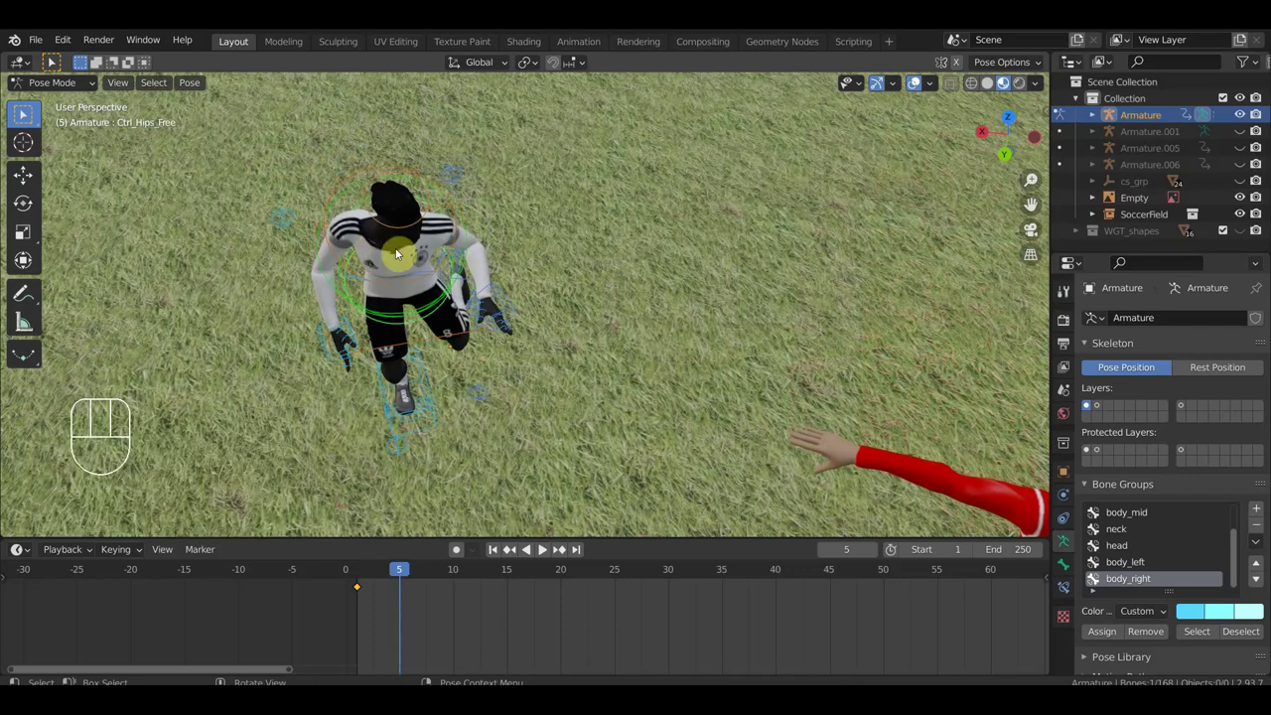
left_click_drag(29, 112, 28, 112)
left_click(29, 112)
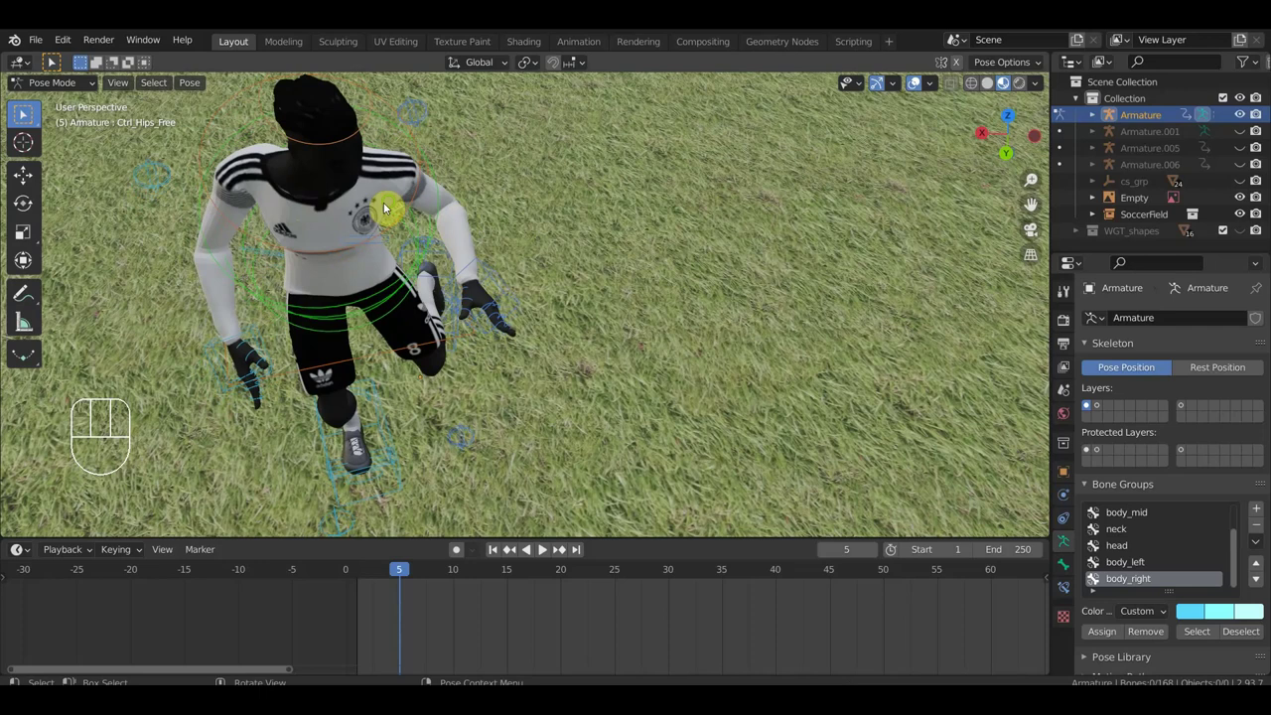
left_click_drag(29, 112, 29, 112)
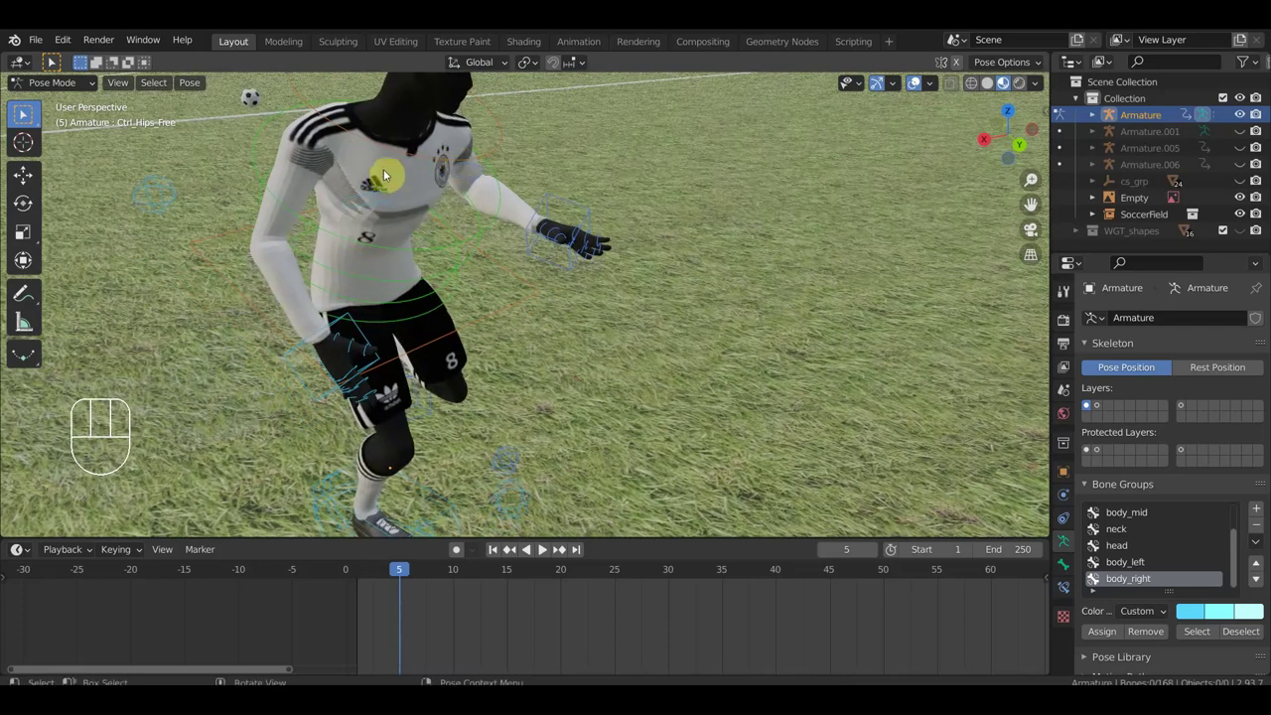
left_click(29, 112)
- Rotate the right shoulder so the arm reaches forward, checking against the reference board
left_click_drag(29, 113, 29, 112)
key("r")
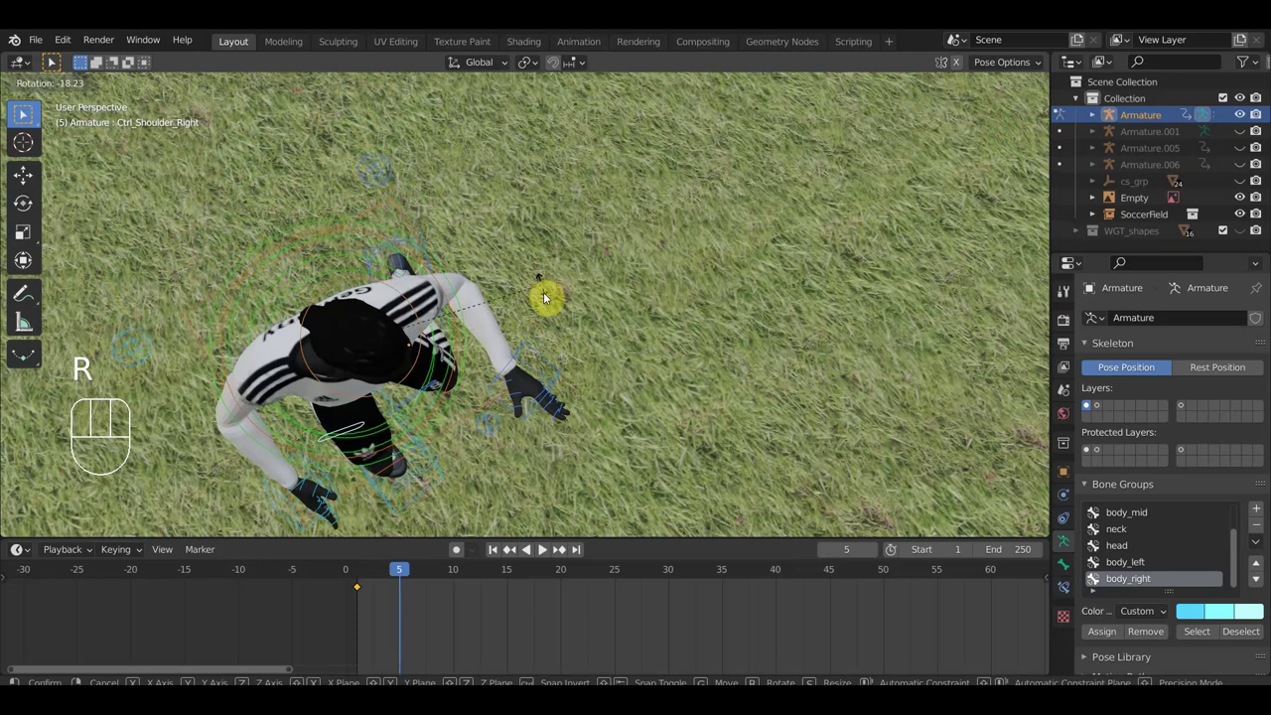
left_click_drag(29, 112, 29, 112)
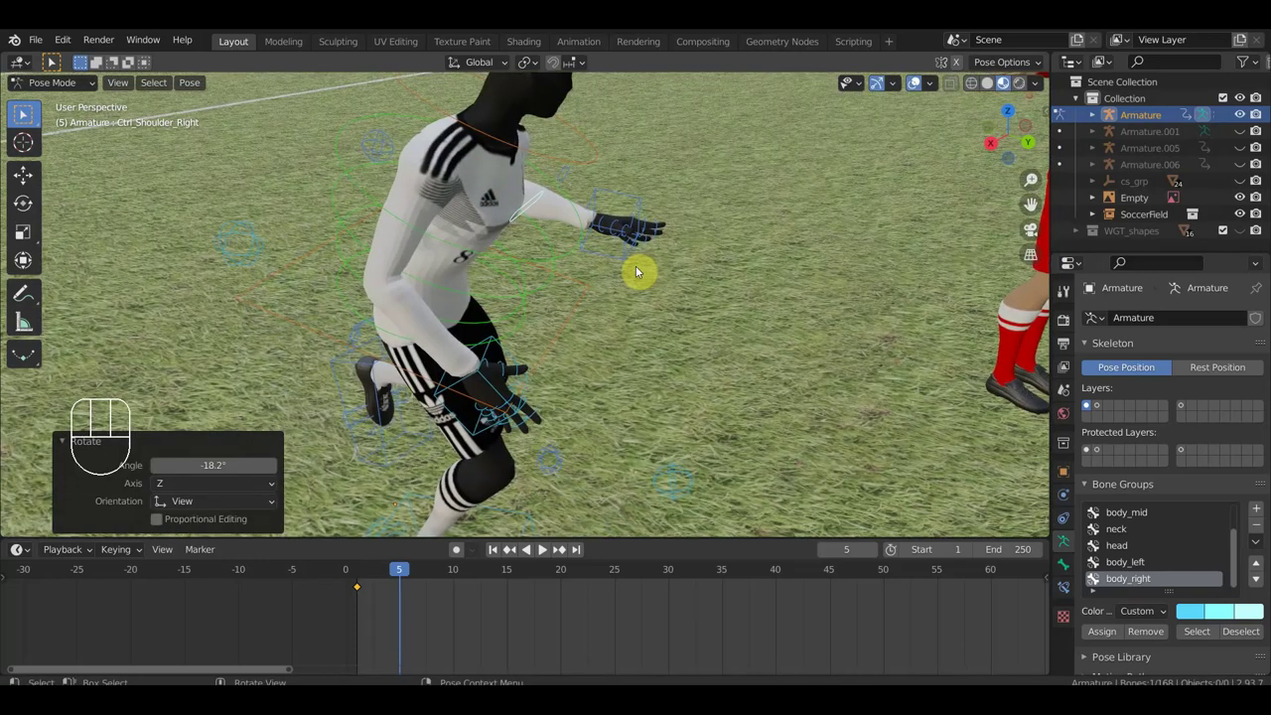
left_click_drag(29, 112, 29, 112)
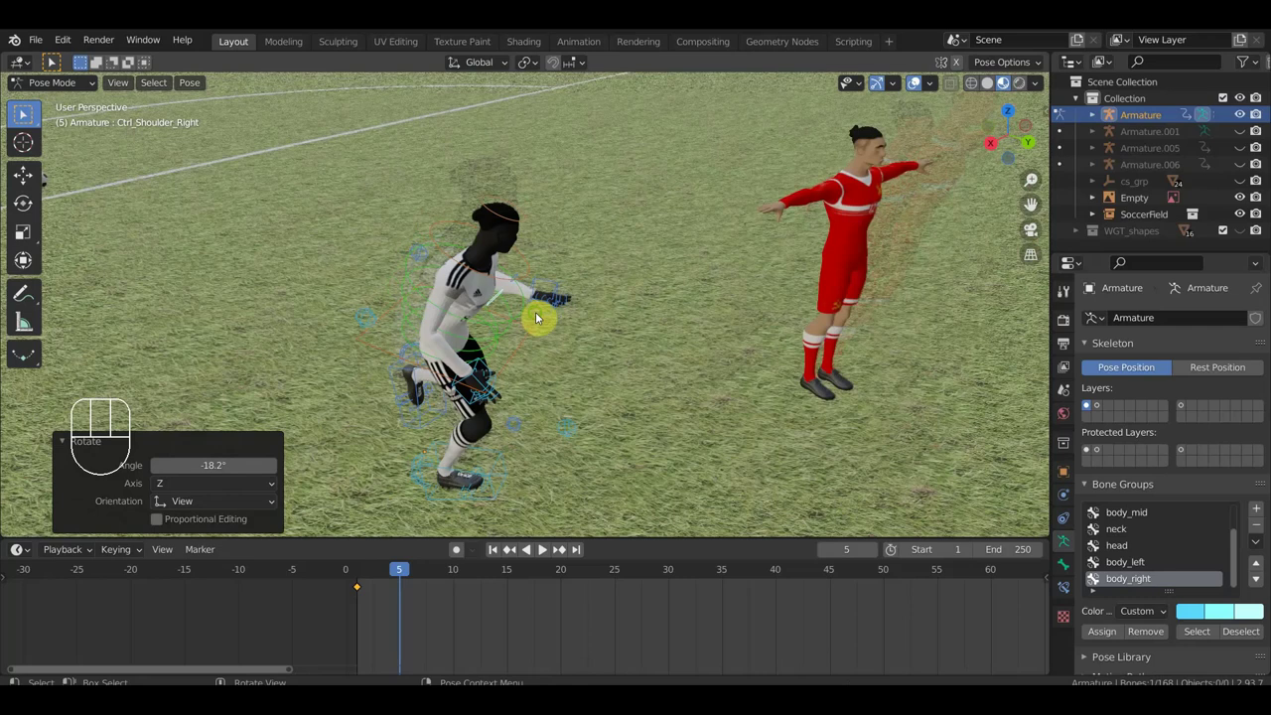
left_click_drag(29, 112, 29, 112)
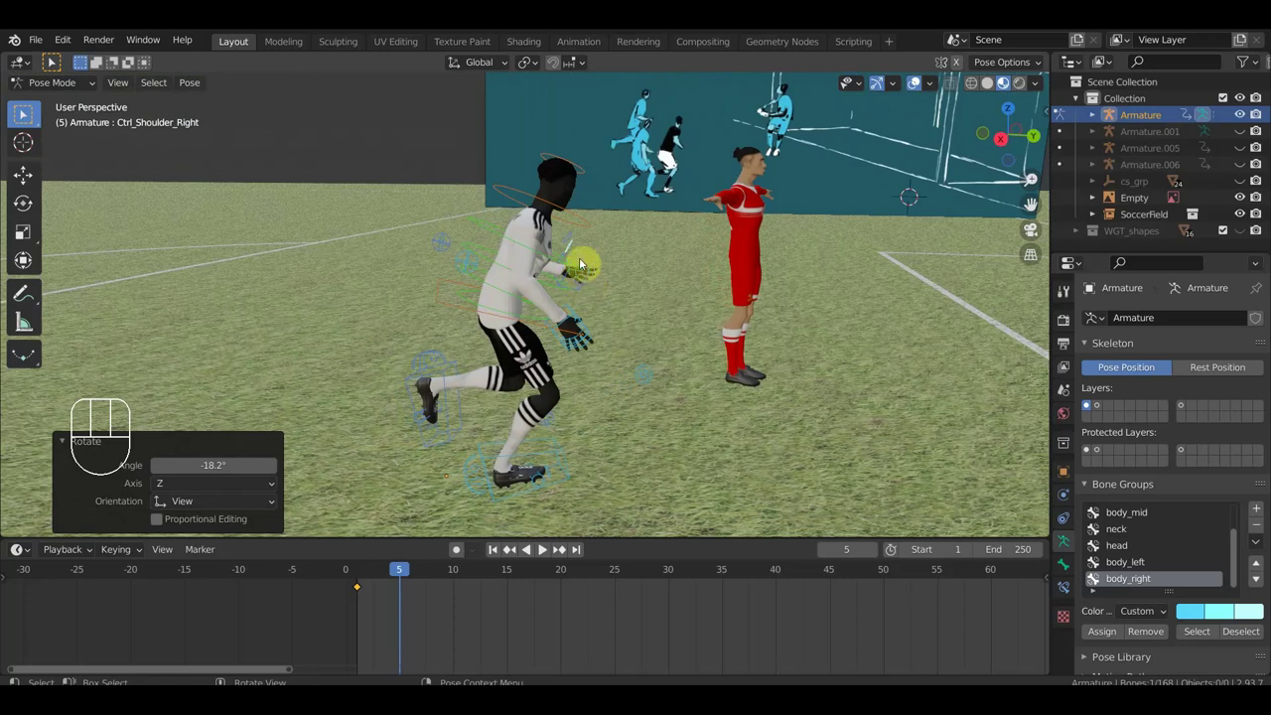
- Move the left hand IK control lower in front of the hips
left_click(29, 112)
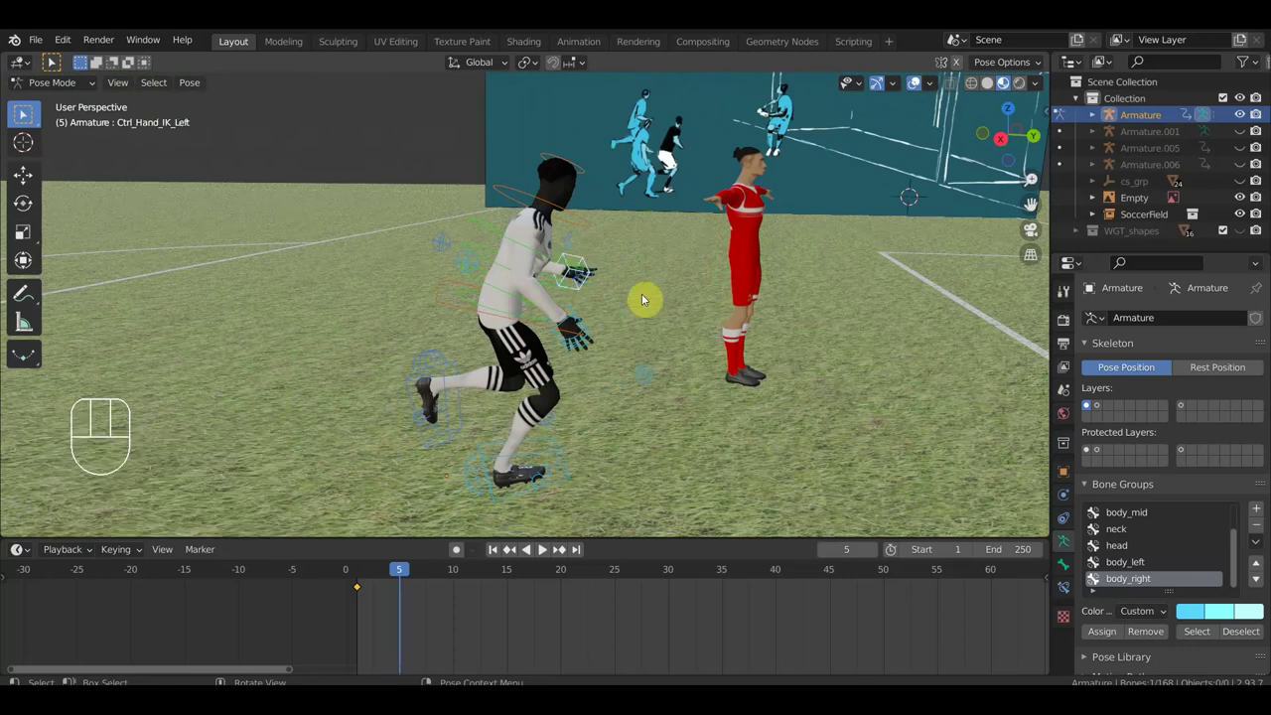
key("g")
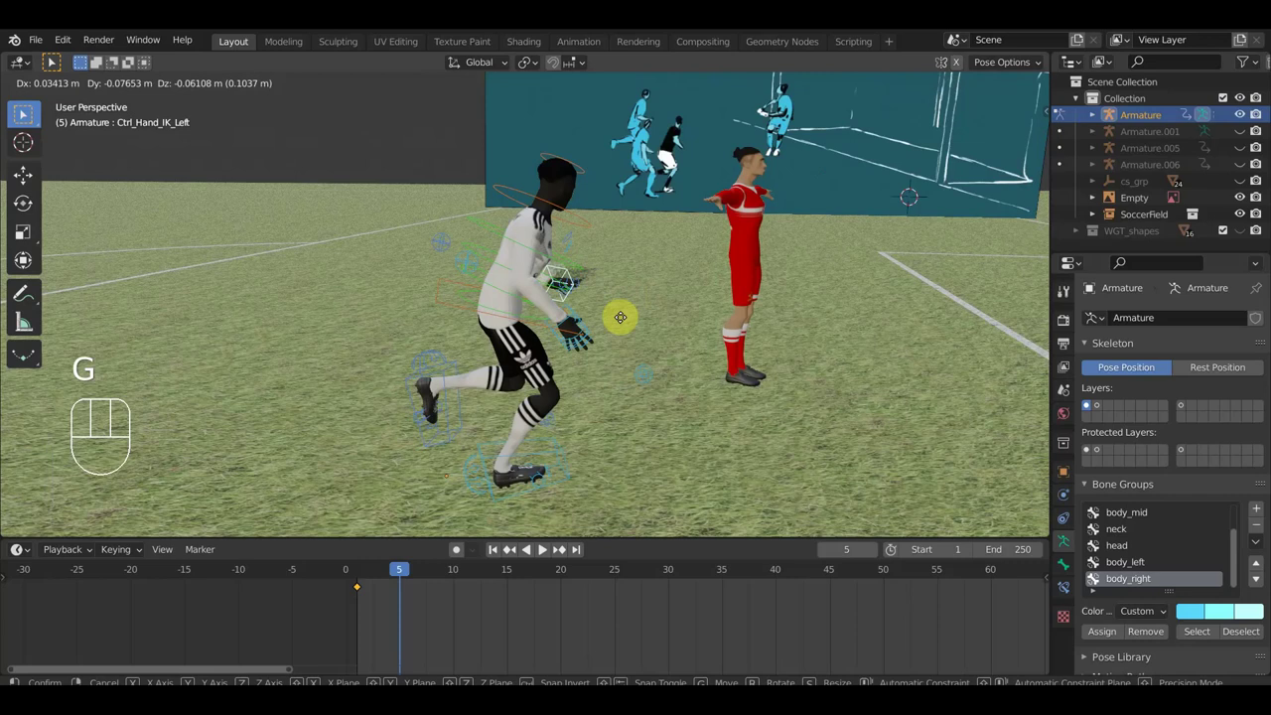
left_click(29, 112)
left_click_drag(29, 113, 29, 112)
middle_click(28, 112)
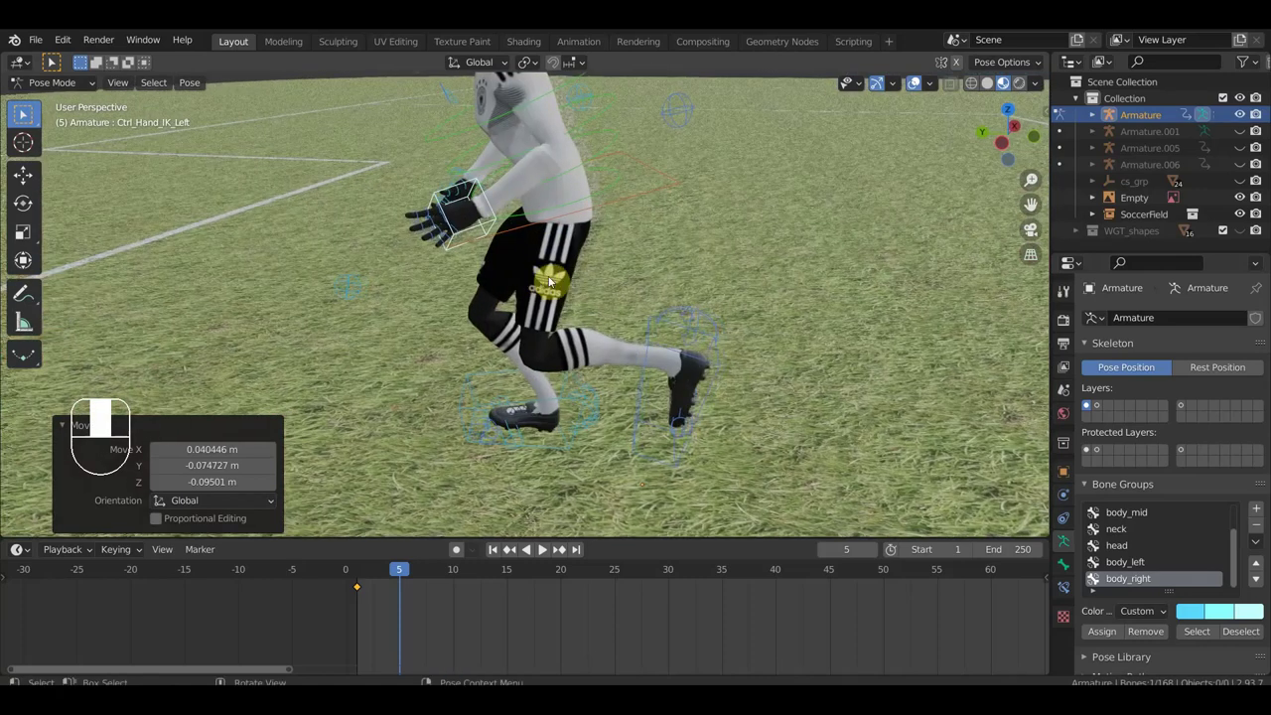
- Rotate the left hand and drop it slightly further down
key("r")
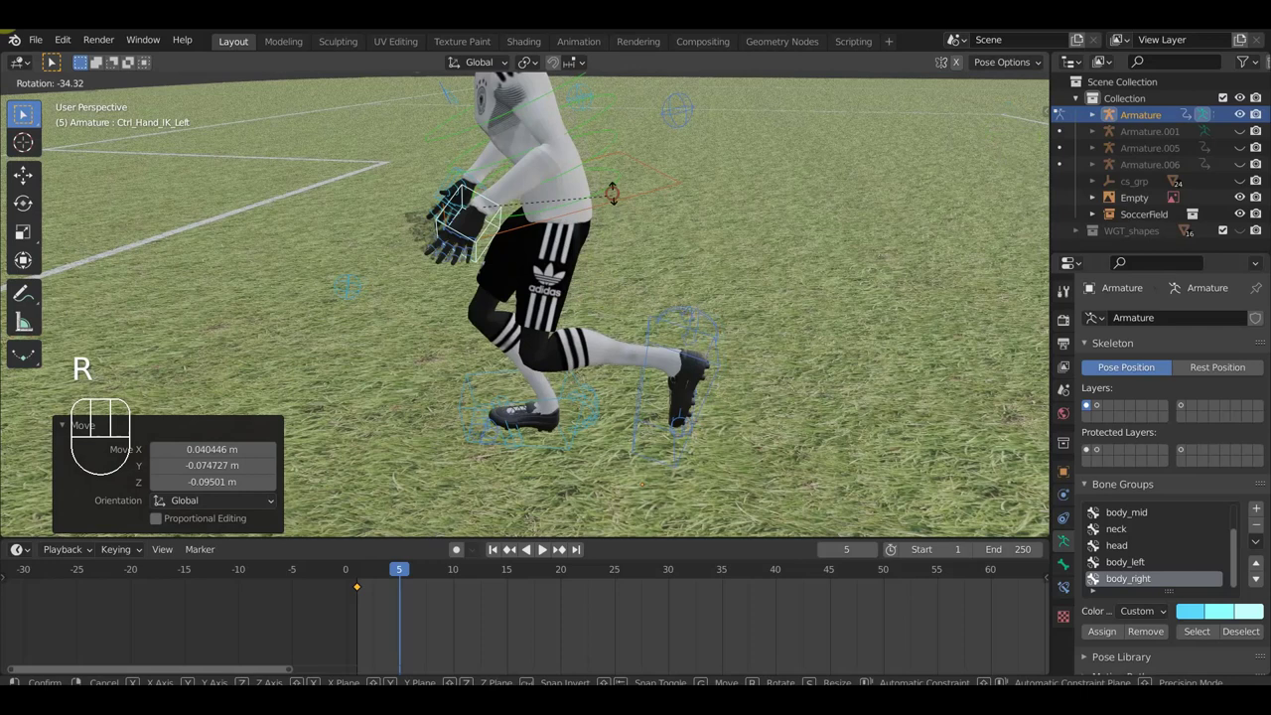
left_click(29, 112)
key("g")
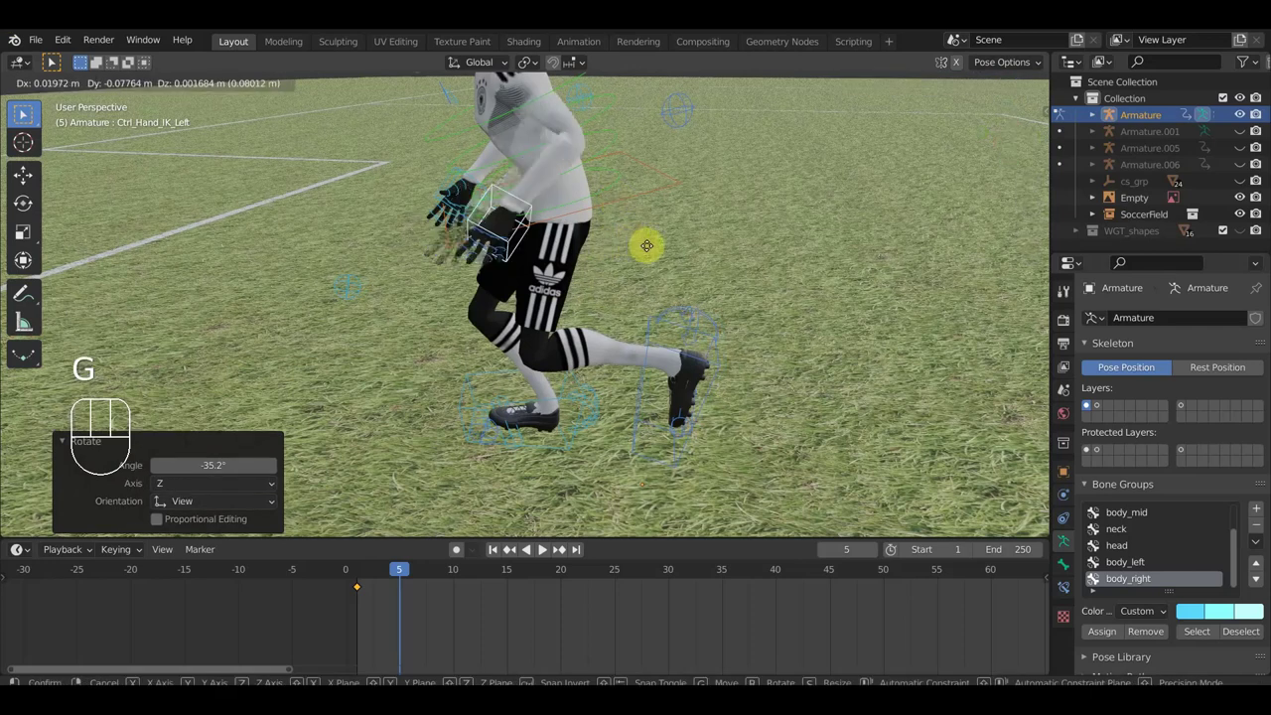
left_click(29, 112)
- Orbit out to compare the whole frame-5 pose with the reference board
left_click_drag(28, 112, 29, 112)
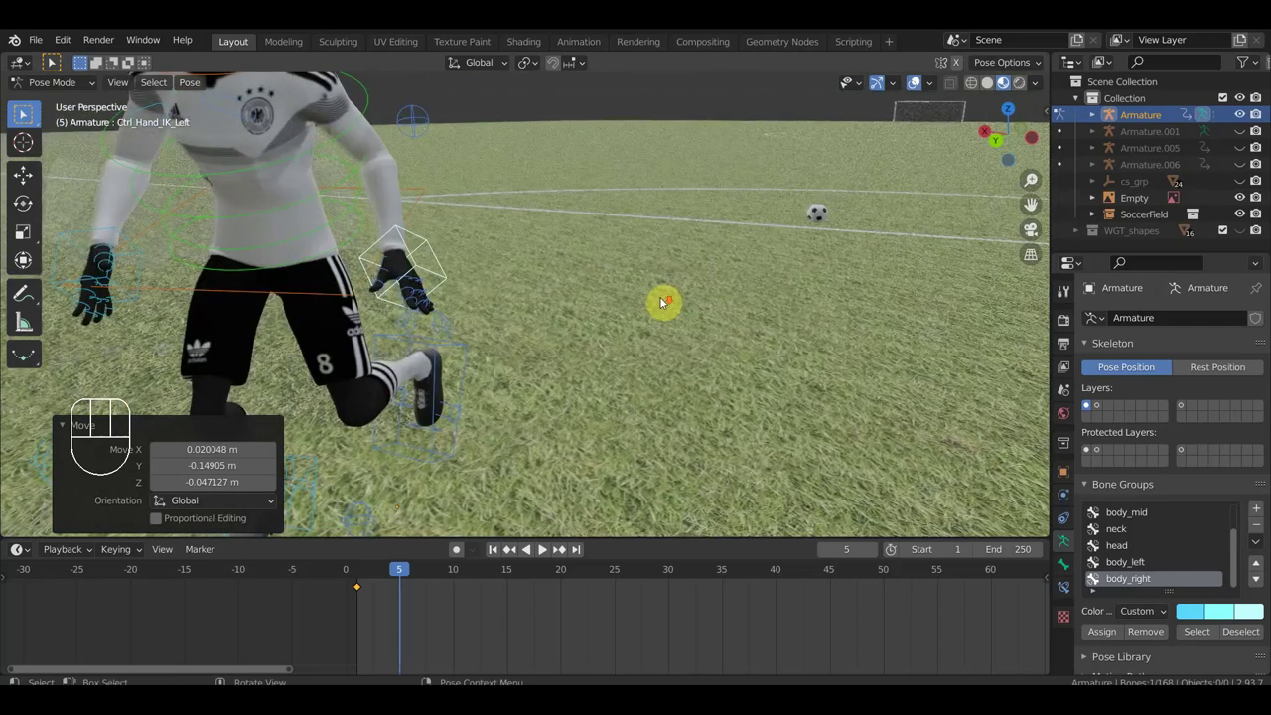
left_click_drag(29, 112, 29, 112)
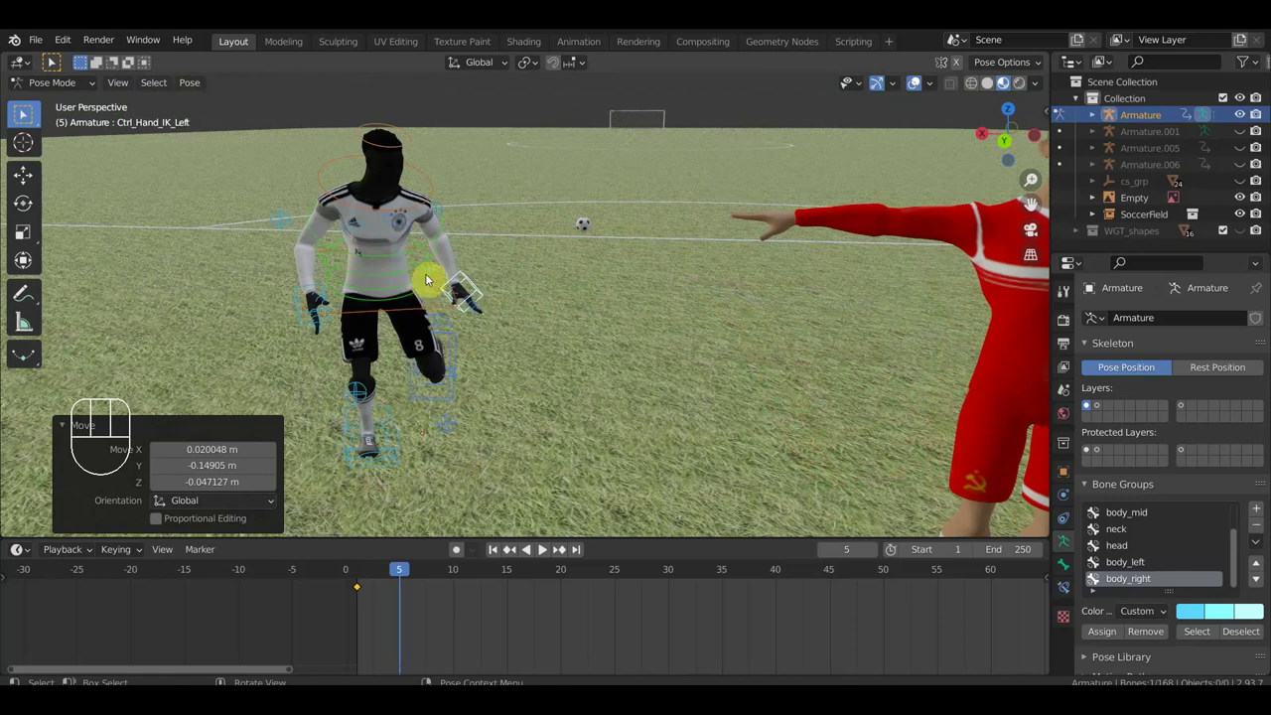
left_click_drag(29, 112, 29, 112)
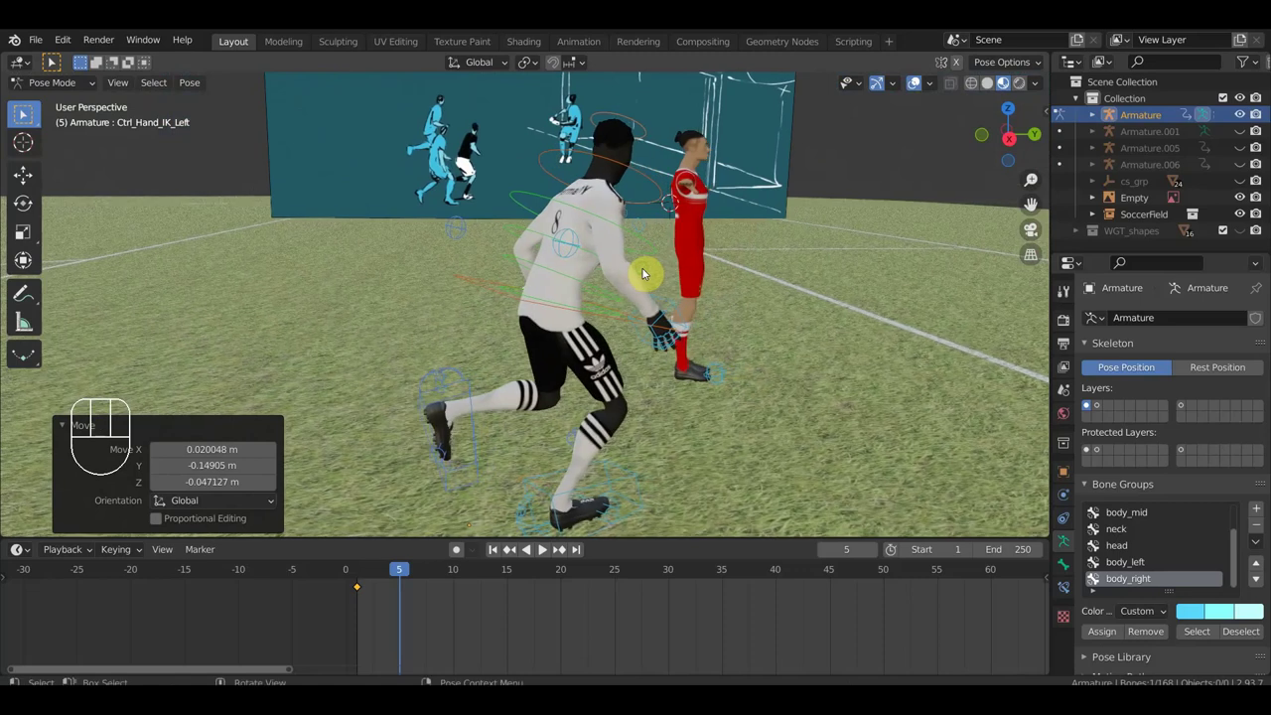
left_click_drag(29, 112, 29, 112)
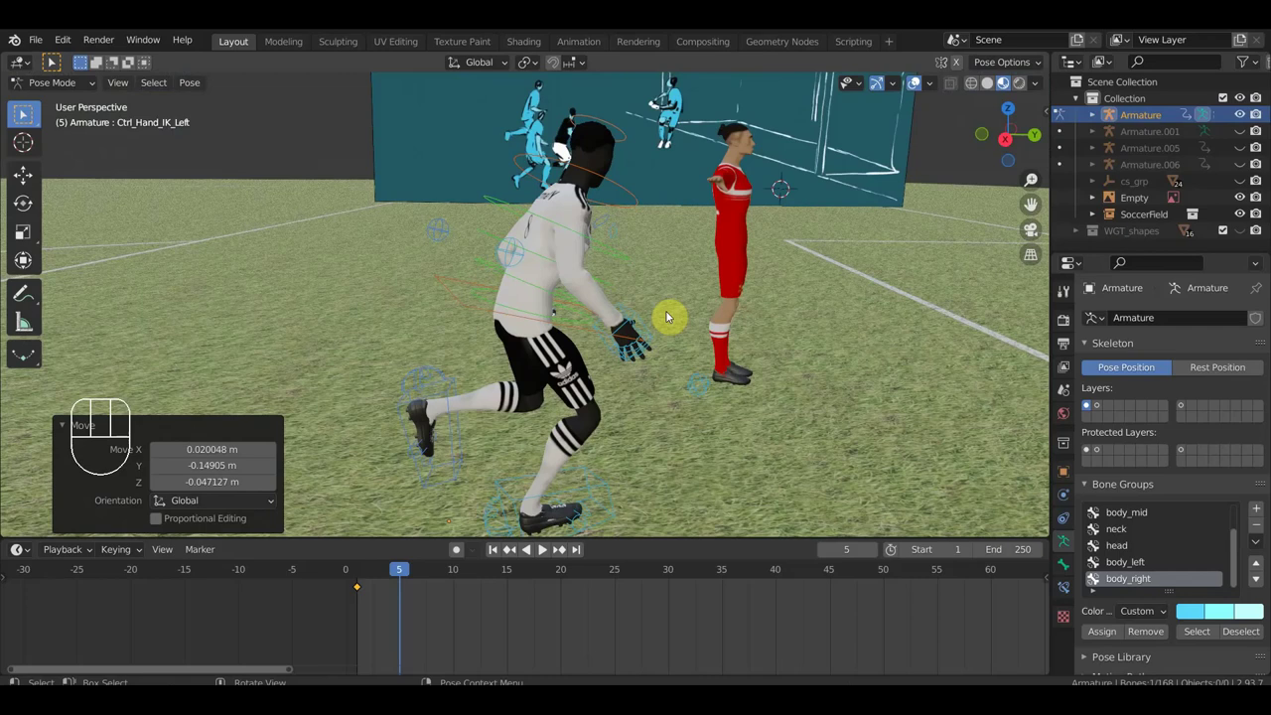
- Select all controls, insert Location & Rotation keys at frame 5, and jump to frame 11
key("a")
key("i")
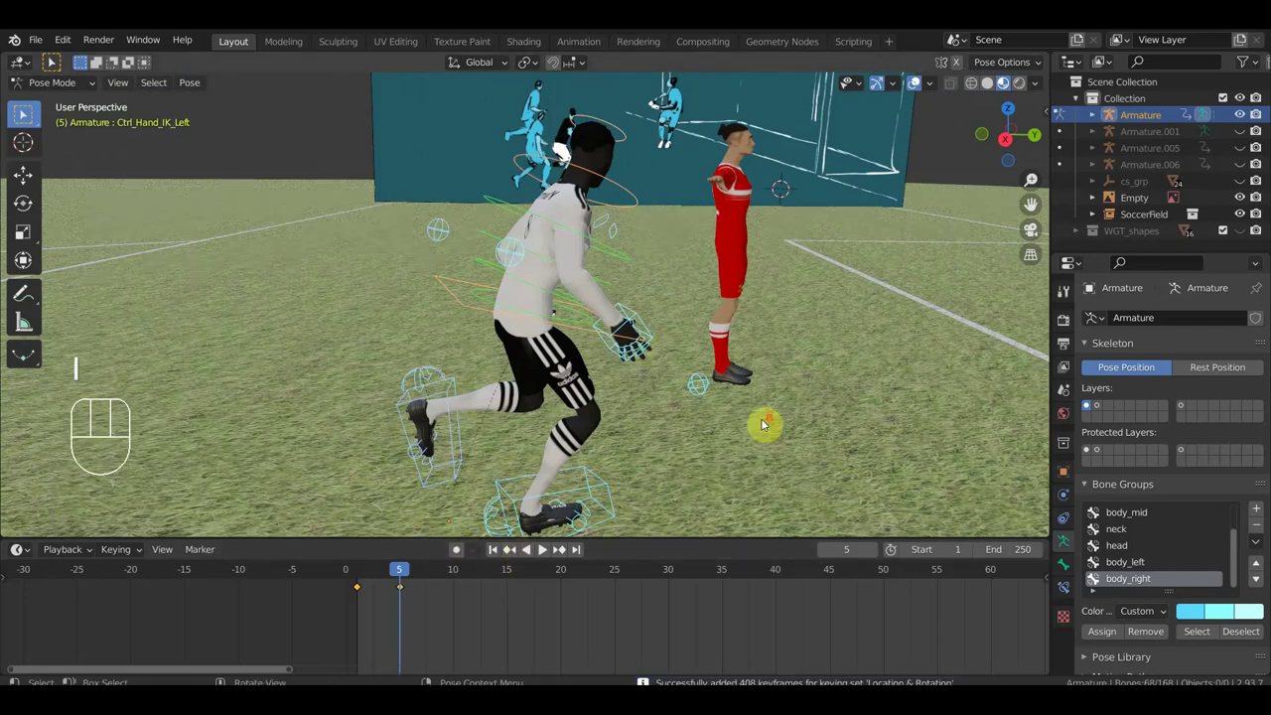
middle_click(29, 112)
left_click(29, 112)
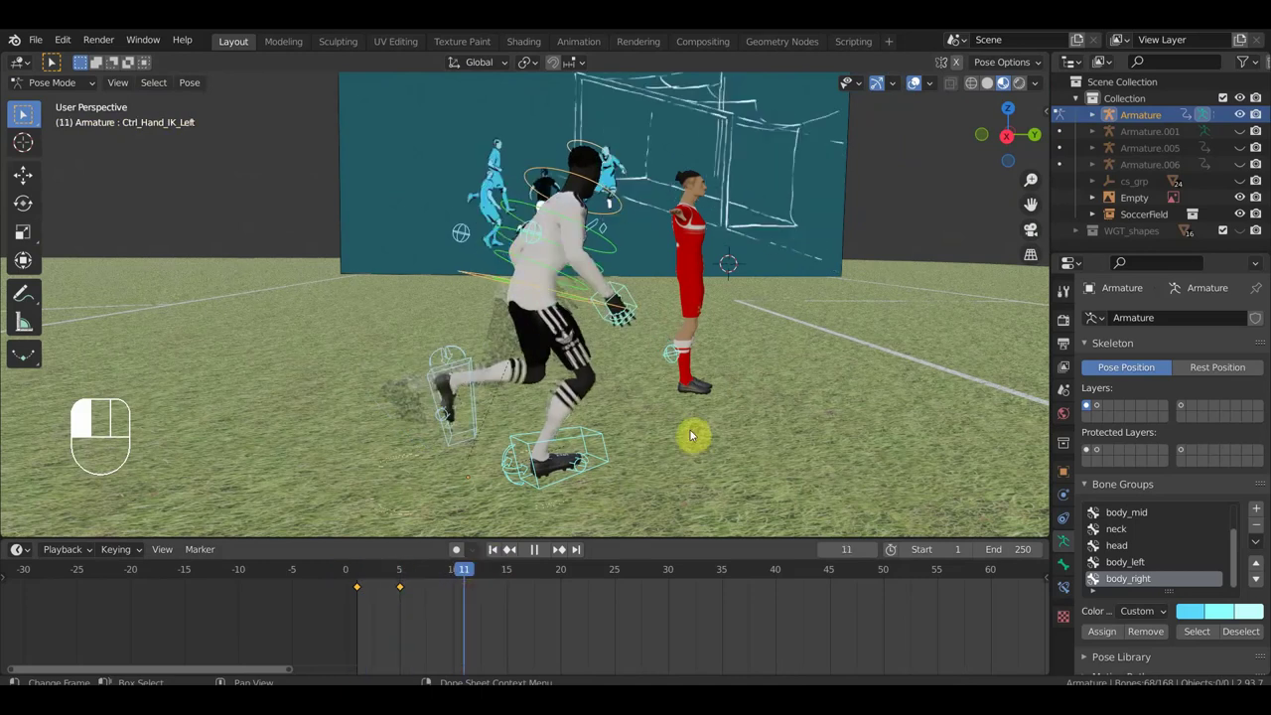
- Set the current frame to 10 and reframe the player and opponent in view
left_click_drag(29, 113, 28, 112)
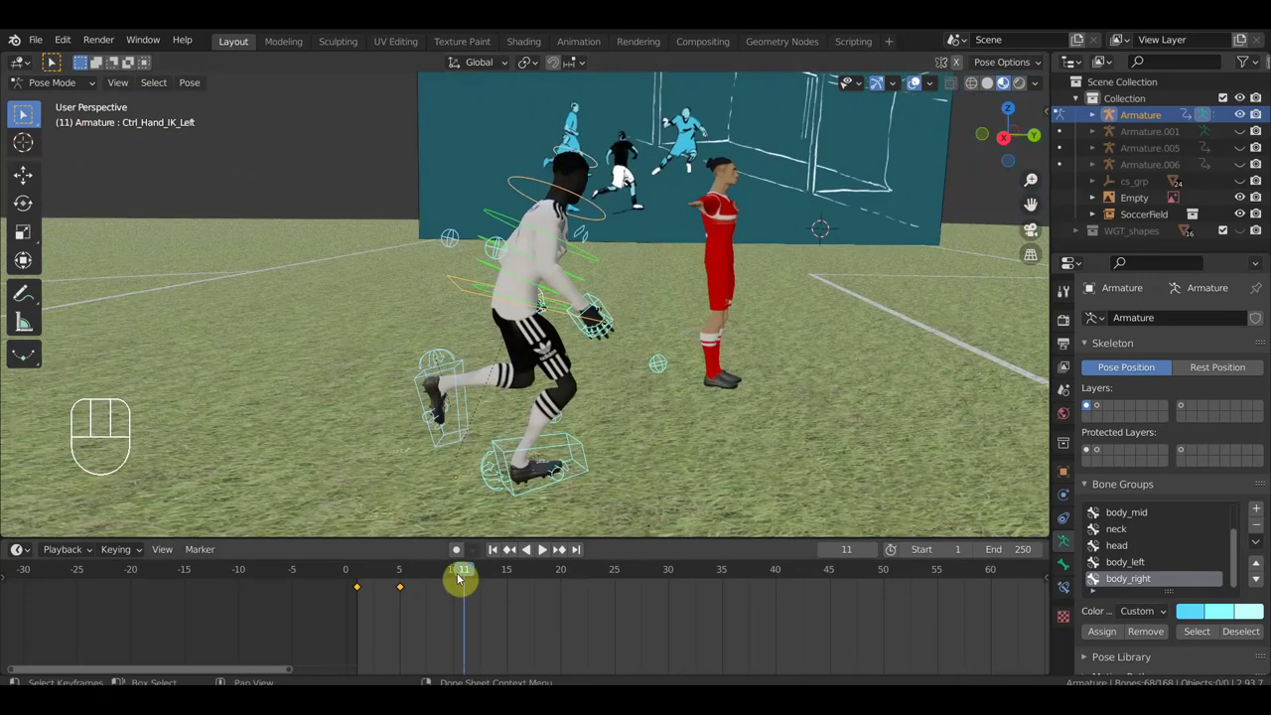
left_click(29, 112)
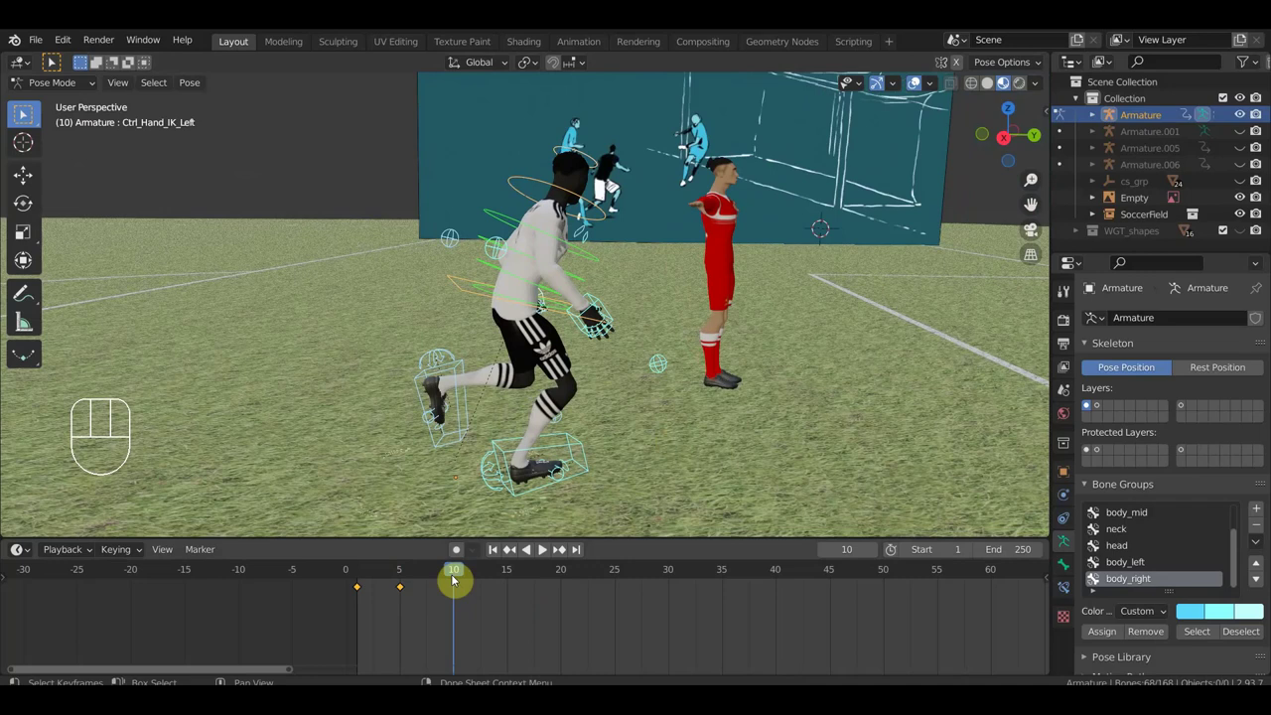
left_click_drag(25, 114, 25, 114)
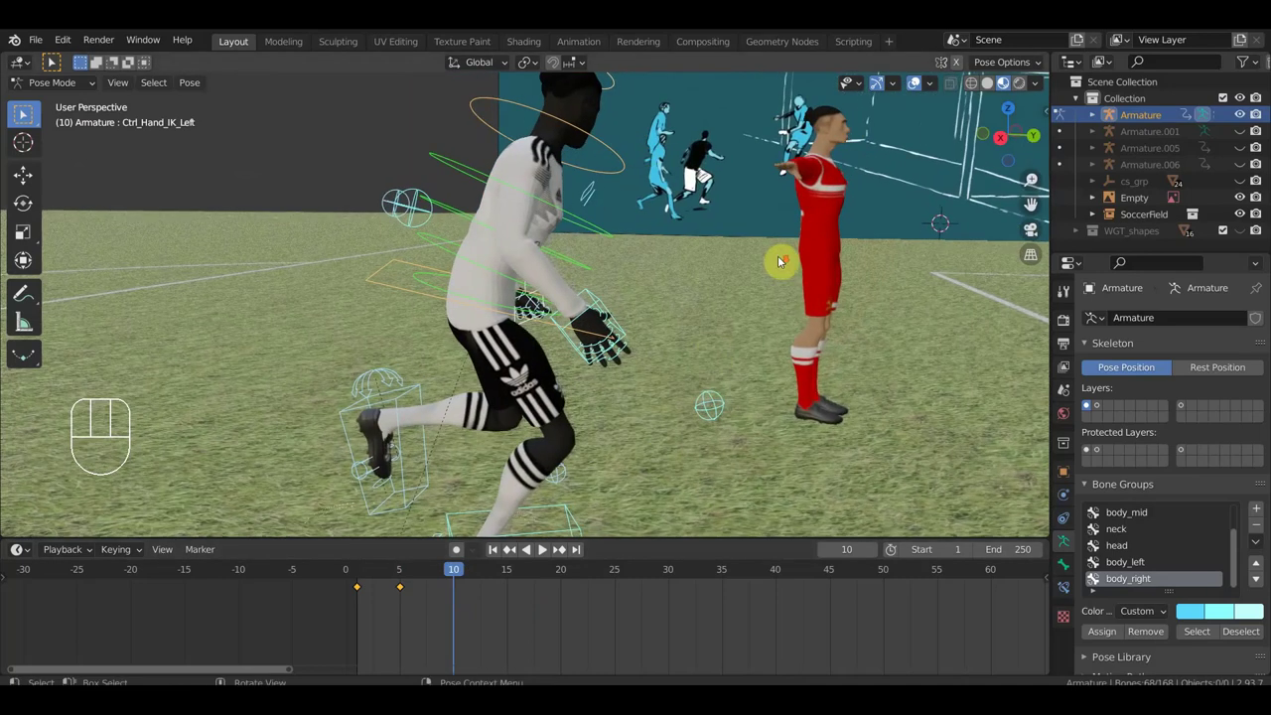
left_click_drag(25, 115, 24, 114)
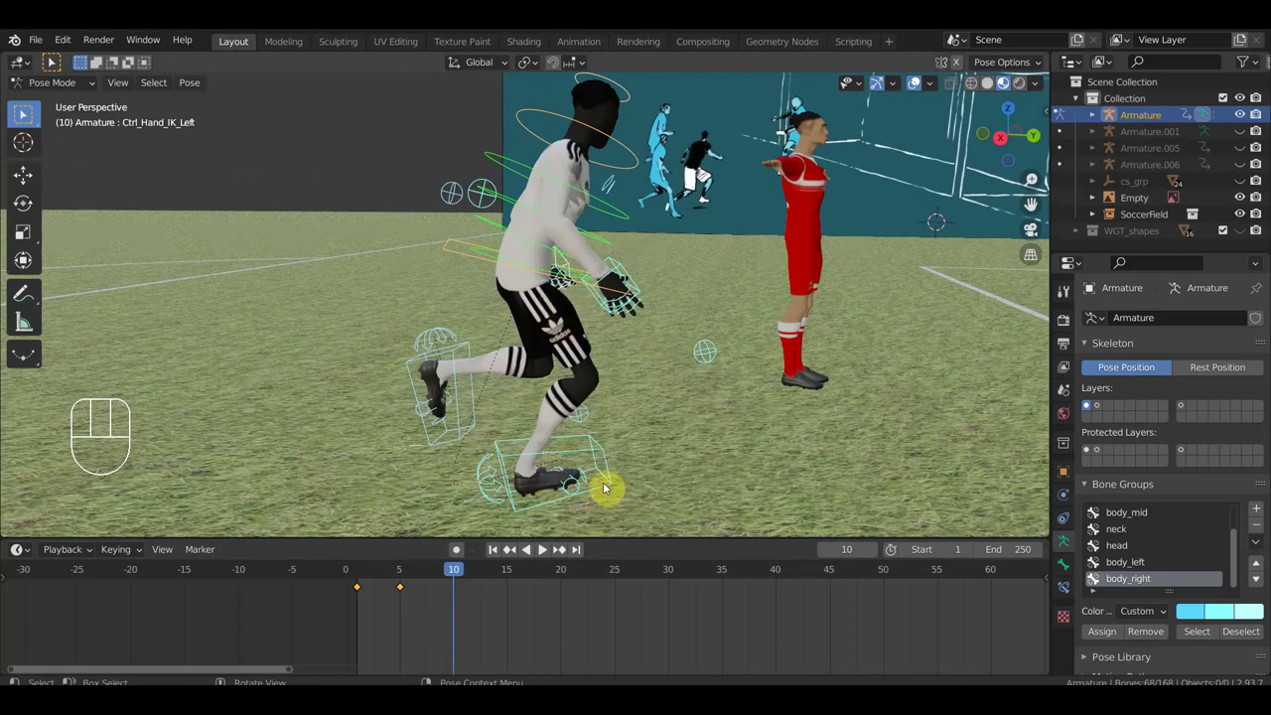
key("r")
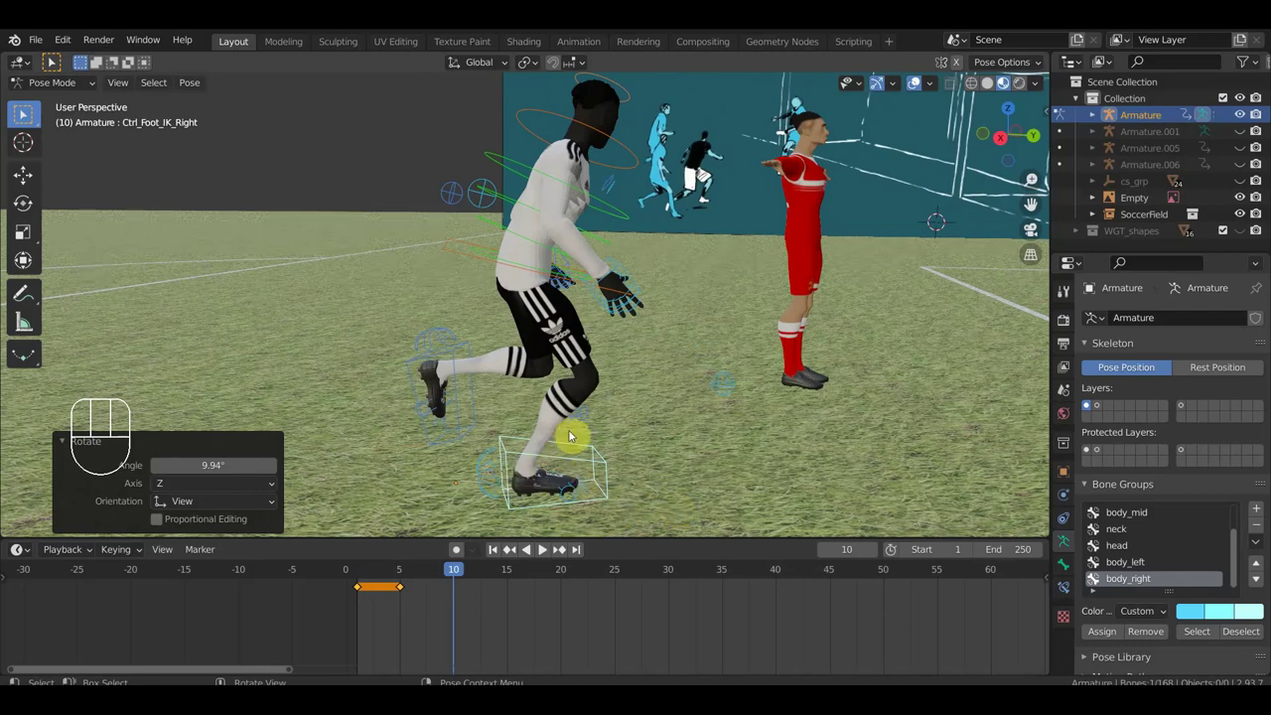
- Move the hips and bring the right hand reaching forward for the frame-10 pose
left_click(25, 114)
key("g")
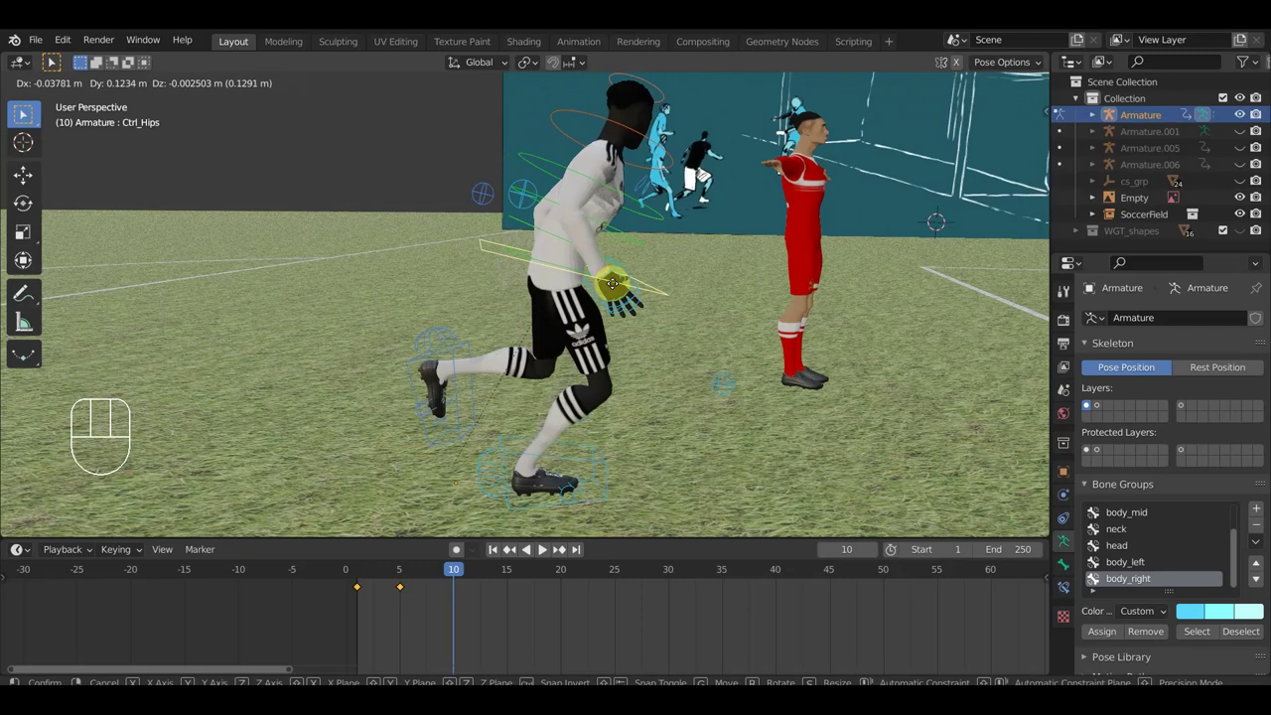
left_click(25, 114)
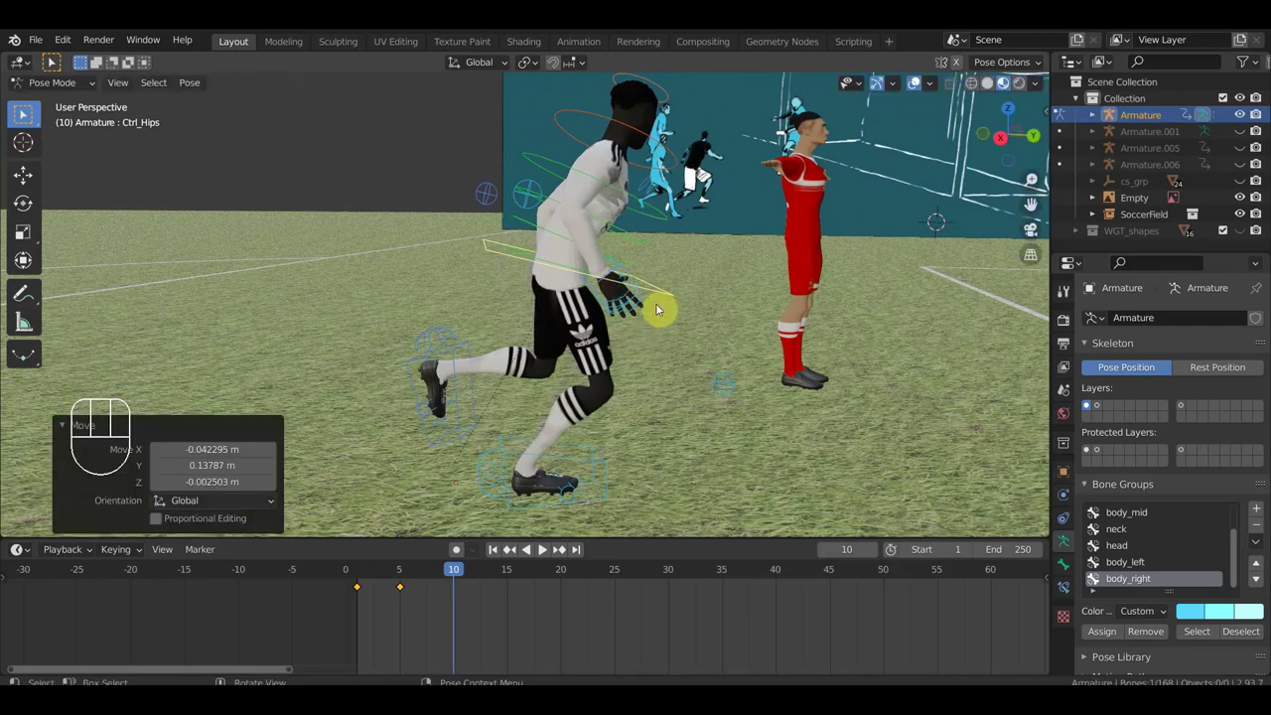
left_click(25, 114)
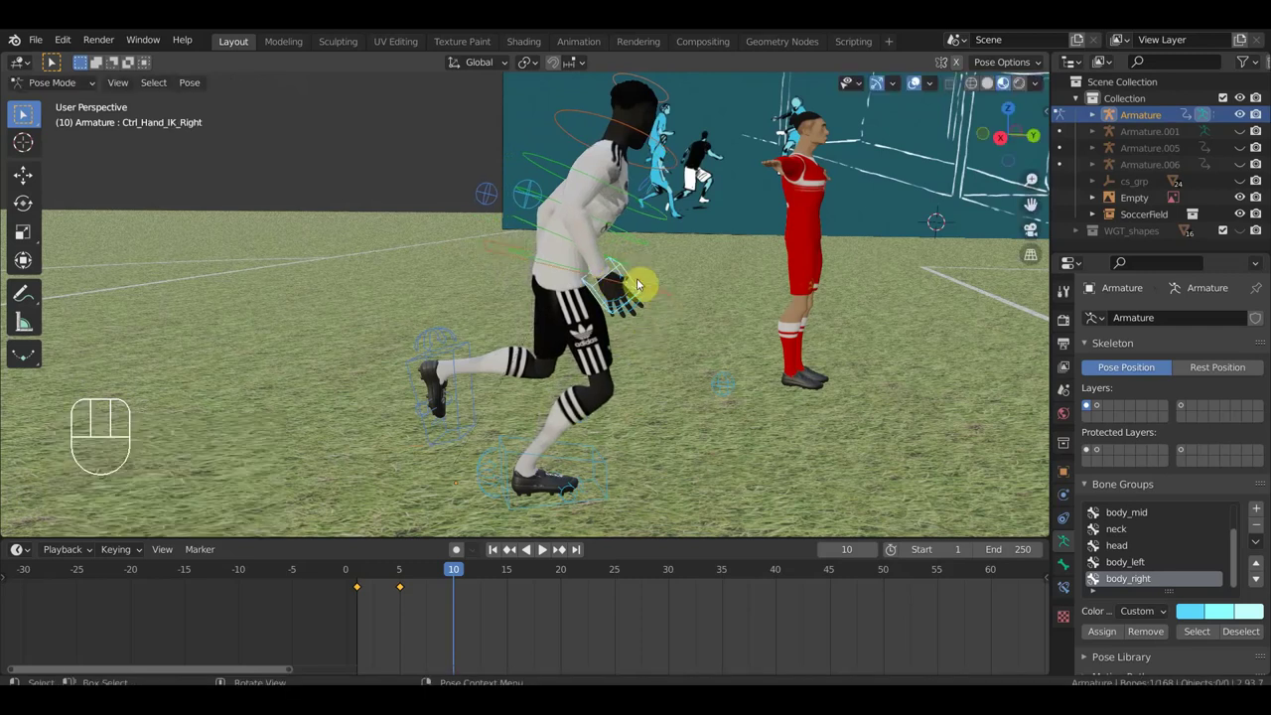
key("g")
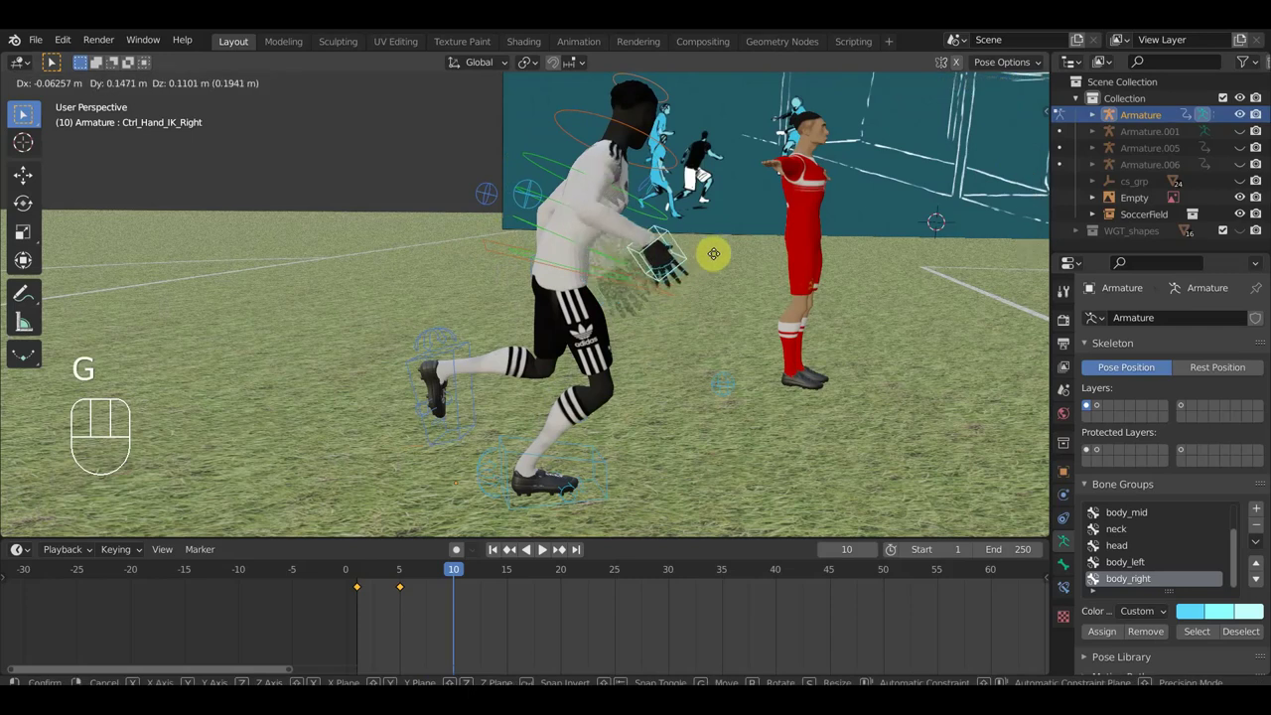
left_click(25, 114)
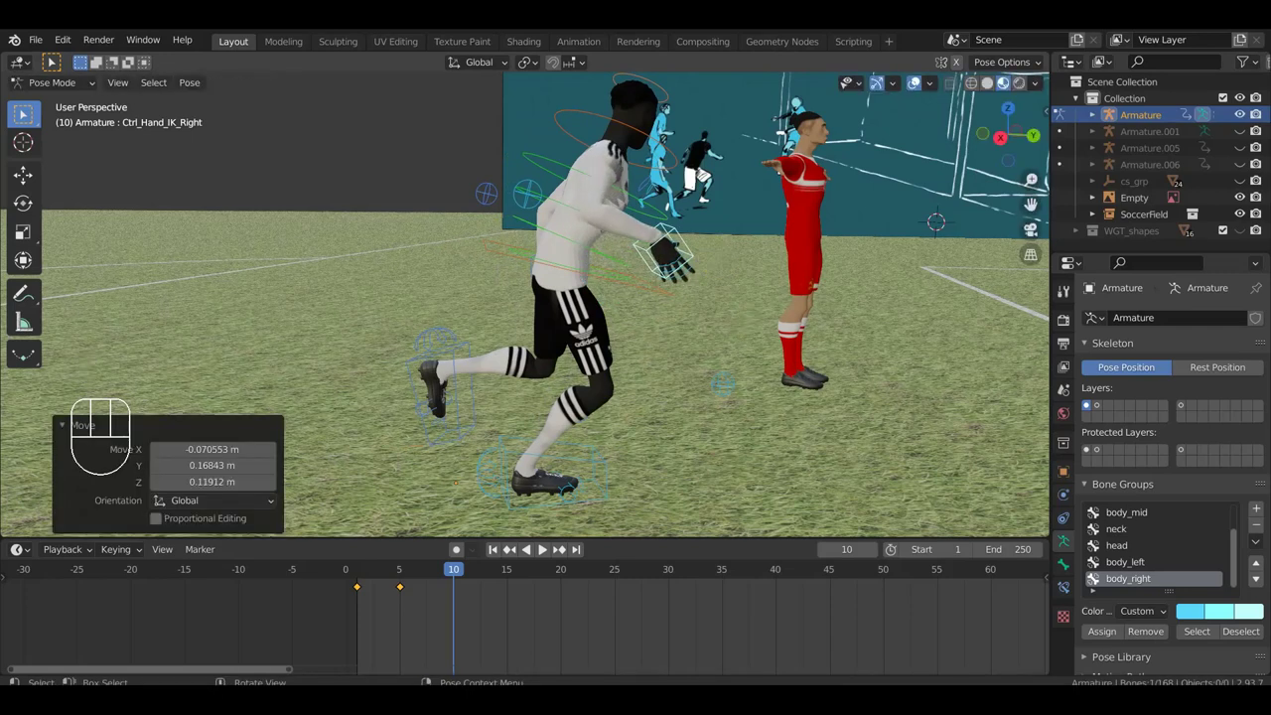
key("r")
- Raise the left foot IK control forward and rotate it into the stride
left_click(25, 114)
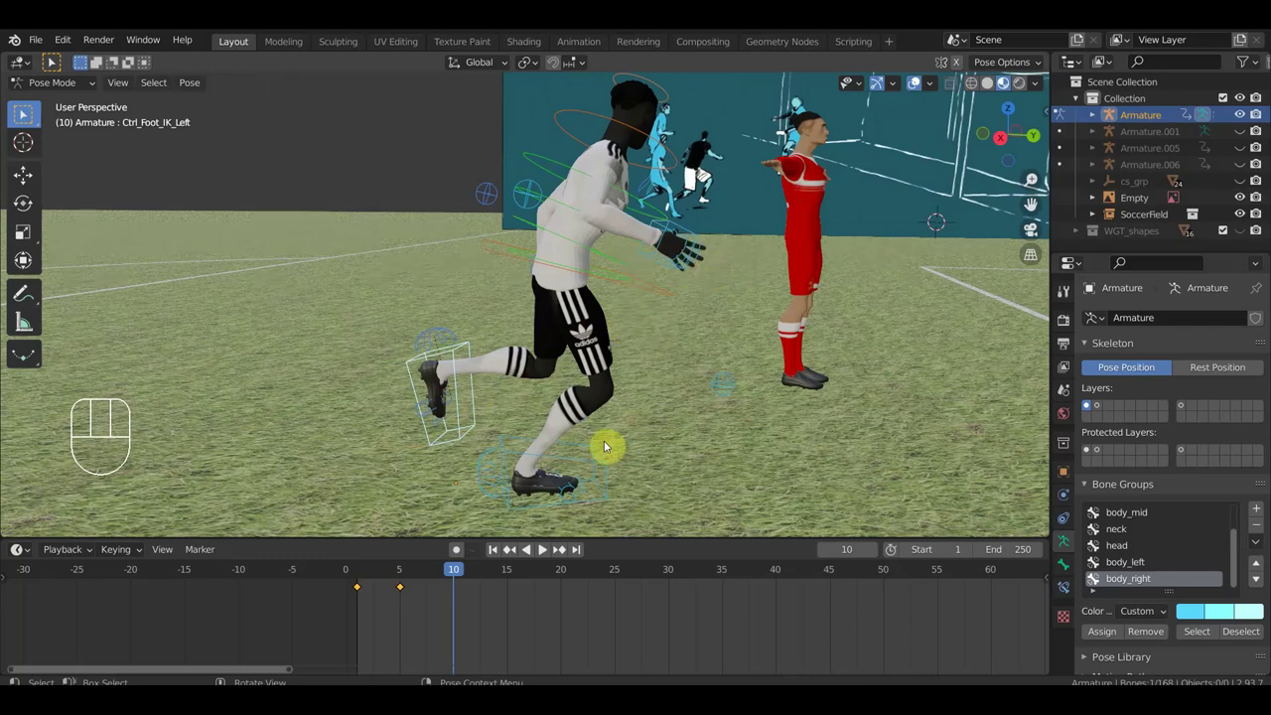
key("g")
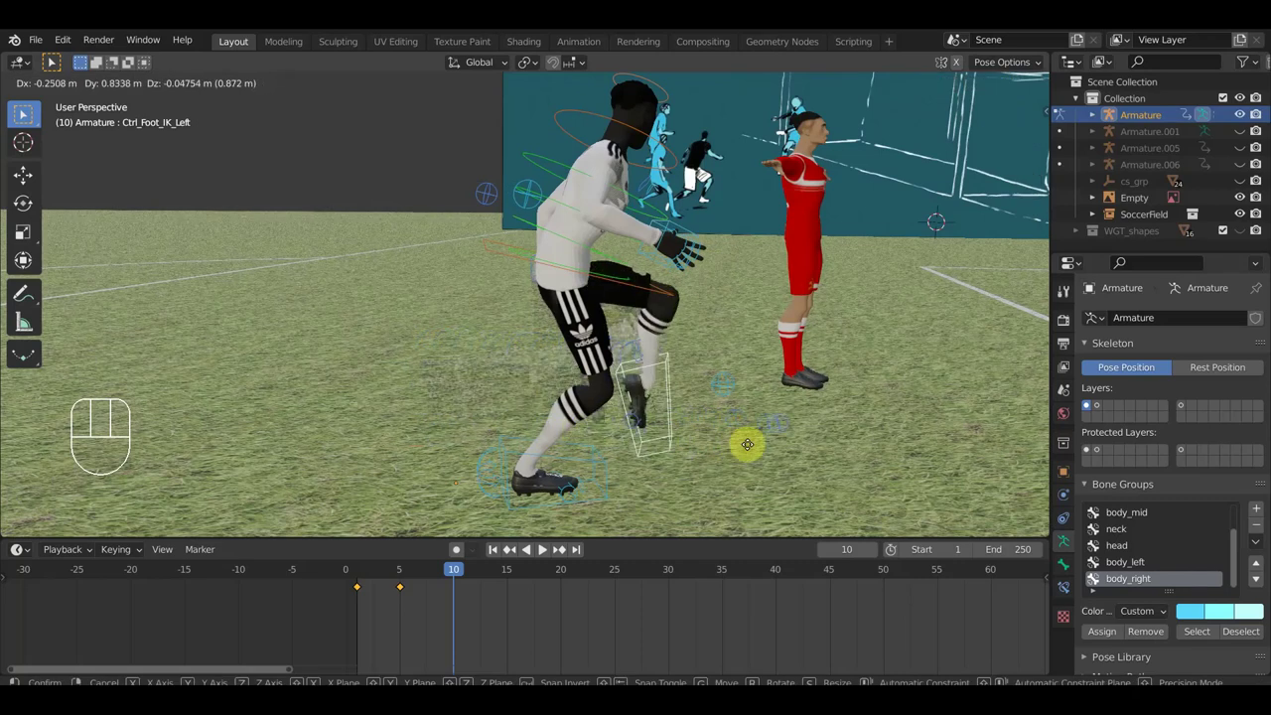
left_click(25, 114)
key("r")
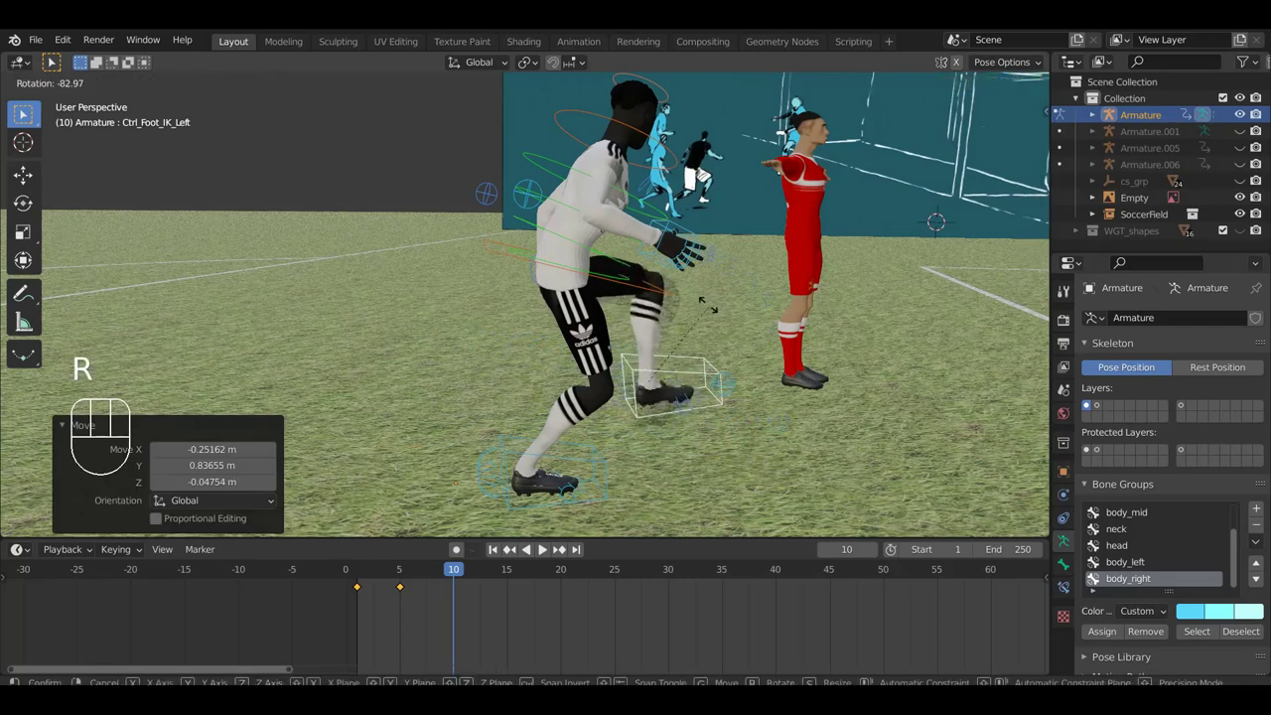
left_click(24, 114)
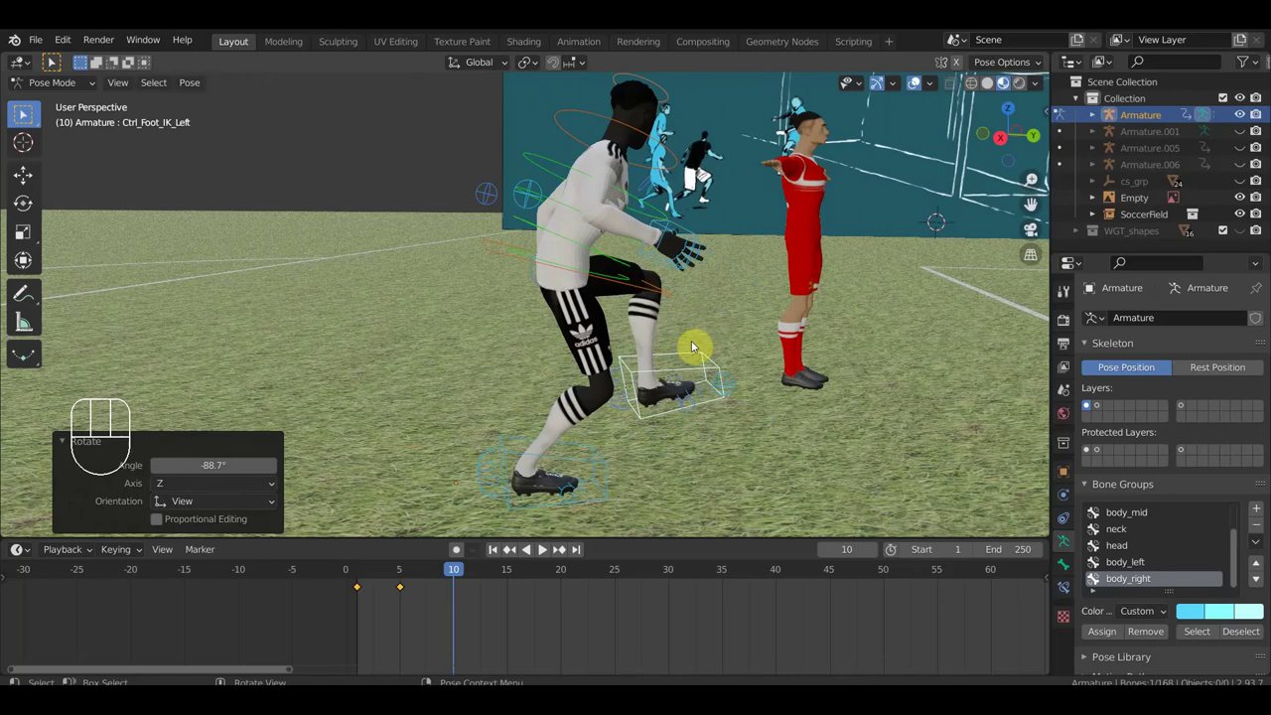
- Settle the left foot, then bend the upper and lower spine controls forward
key("g")
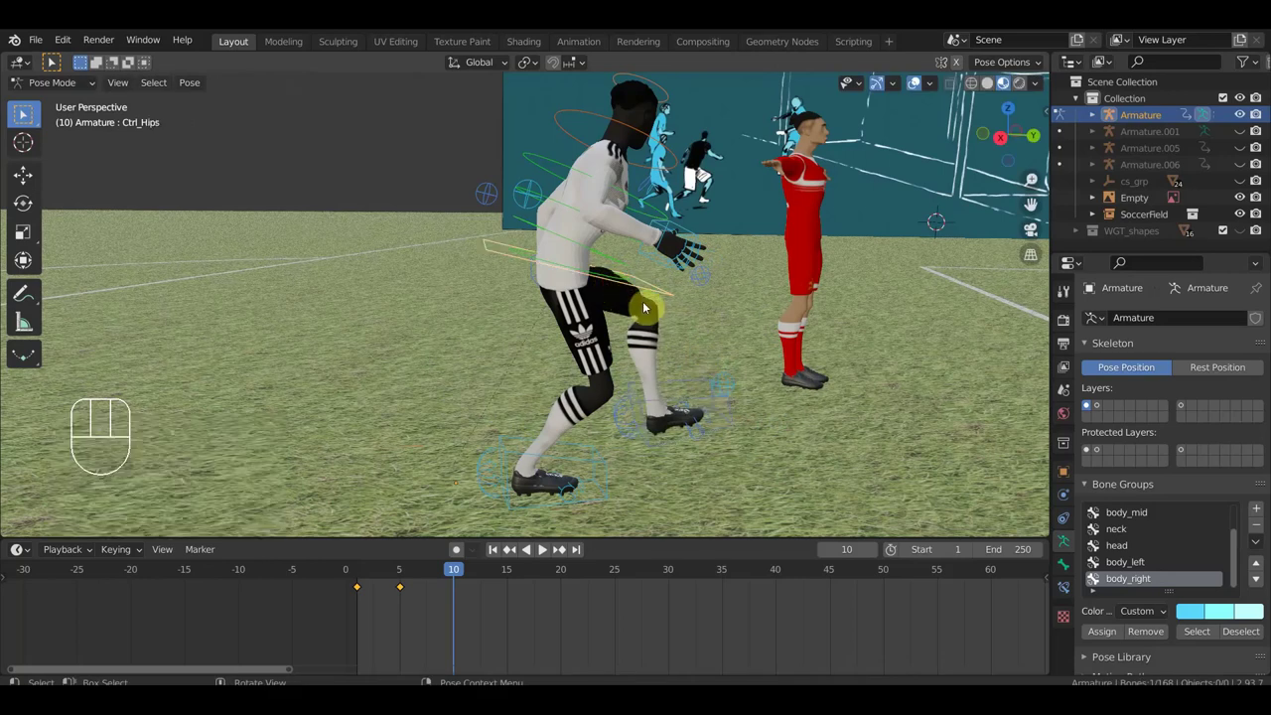
key("r")
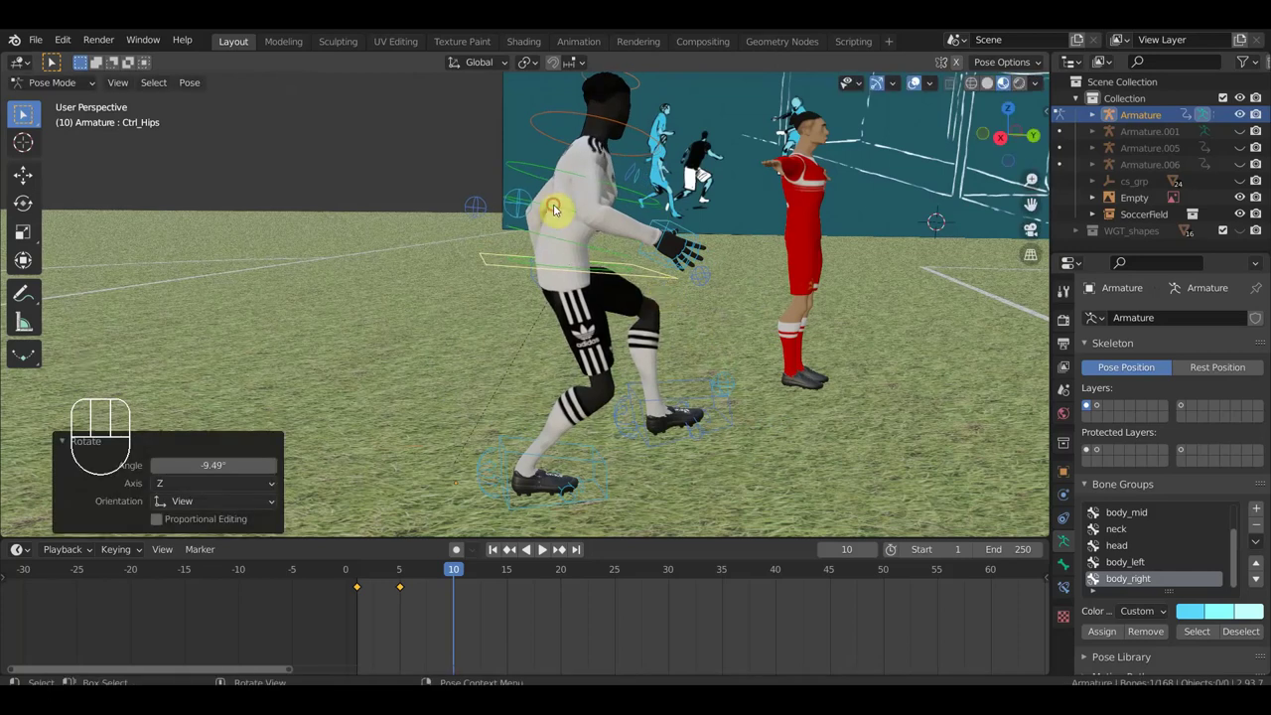
key("r")
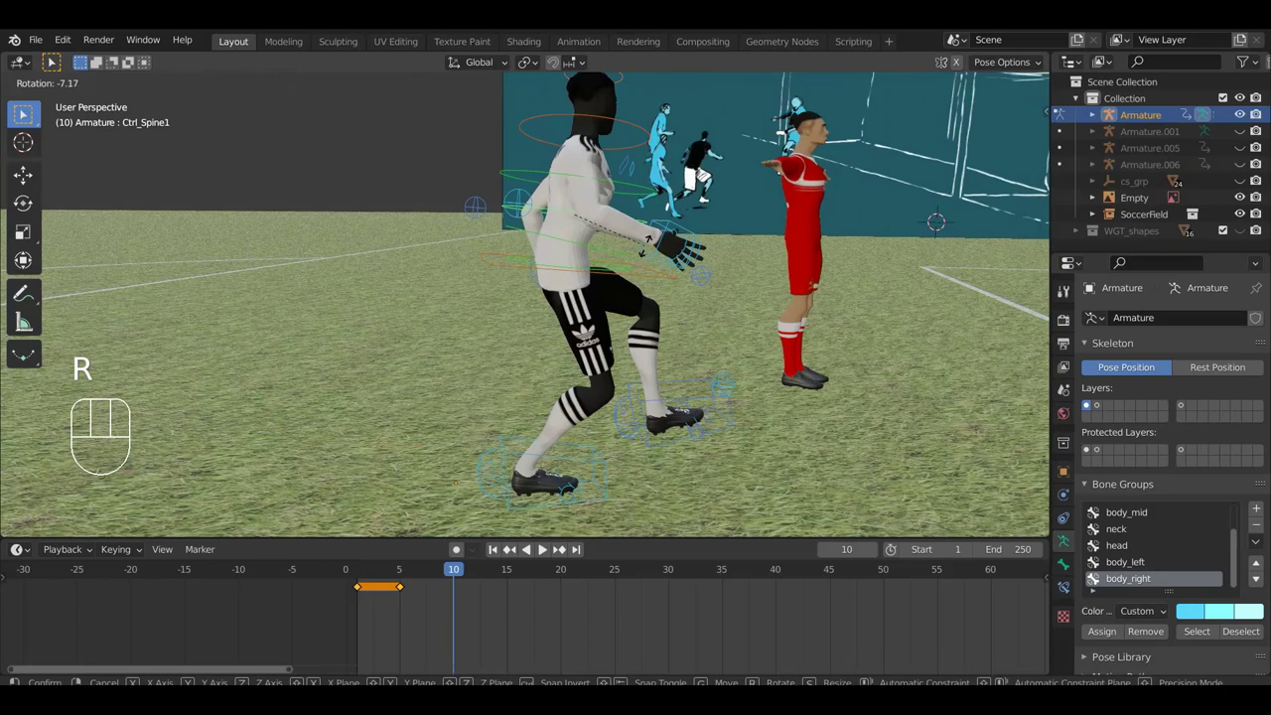
left_click(25, 114)
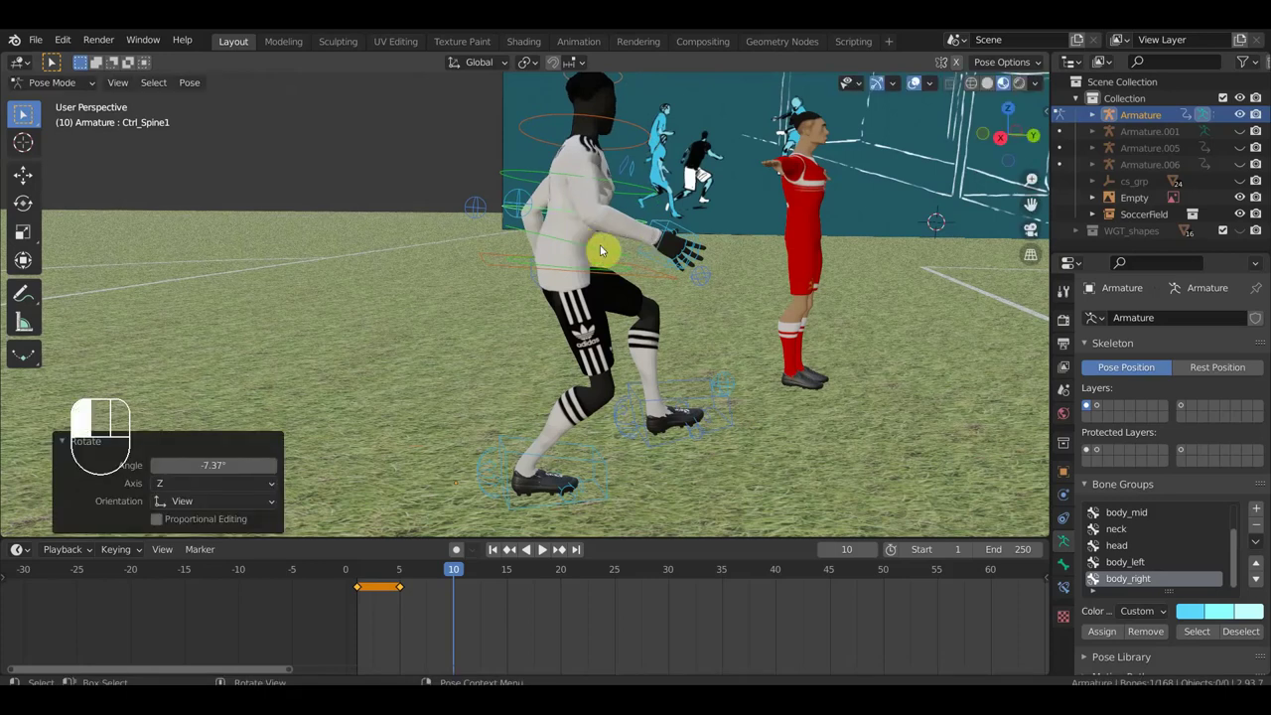
key("r")
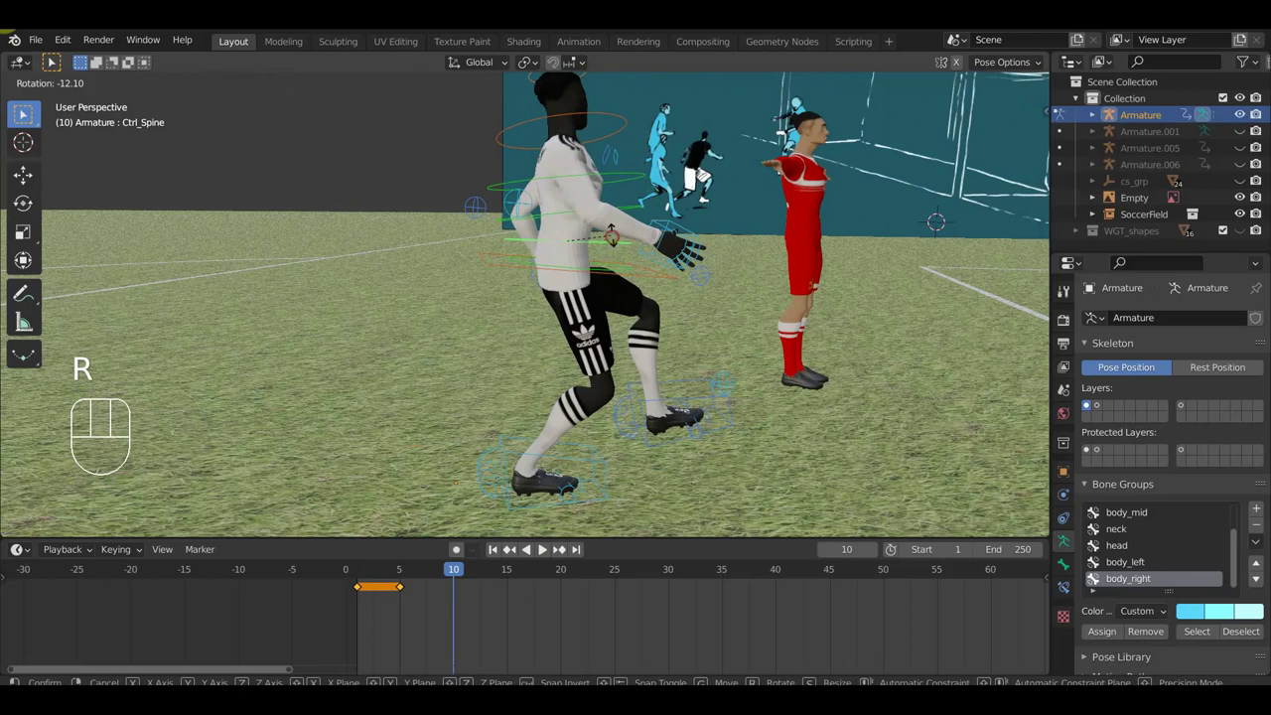
left_click(24, 114)
key("r")
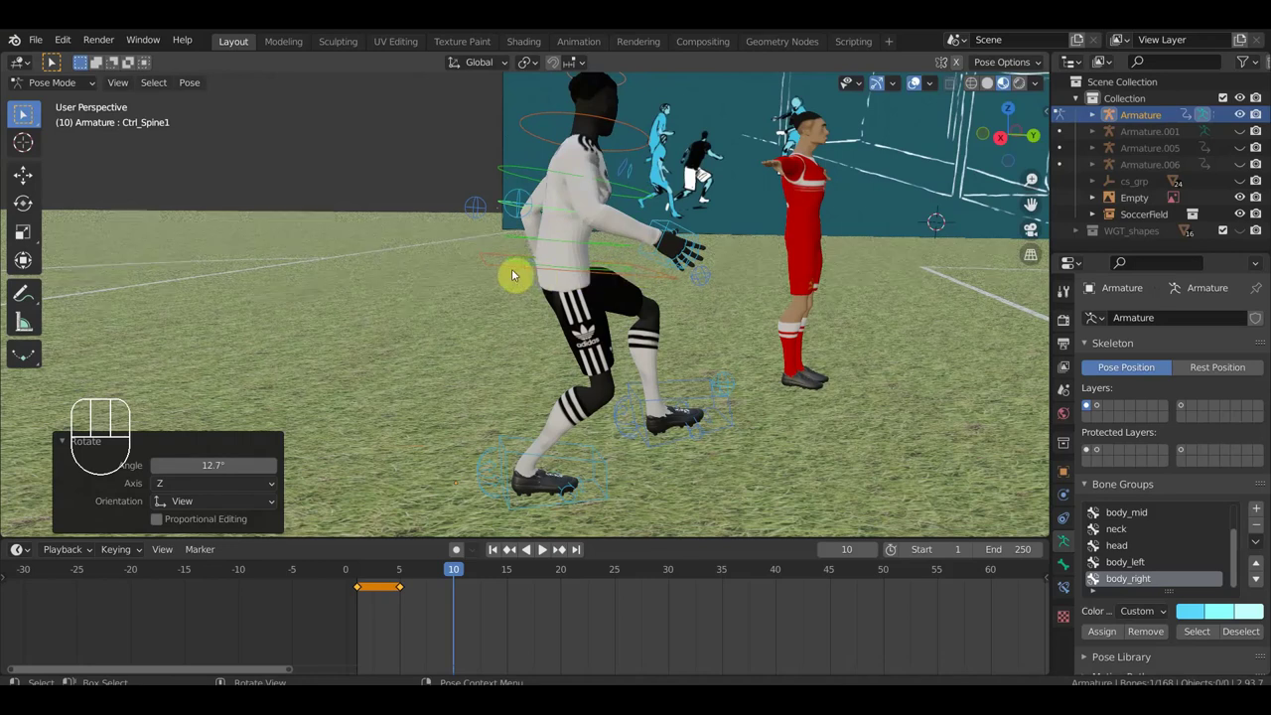
- Shift the hips forward and lower
left_click(24, 114)
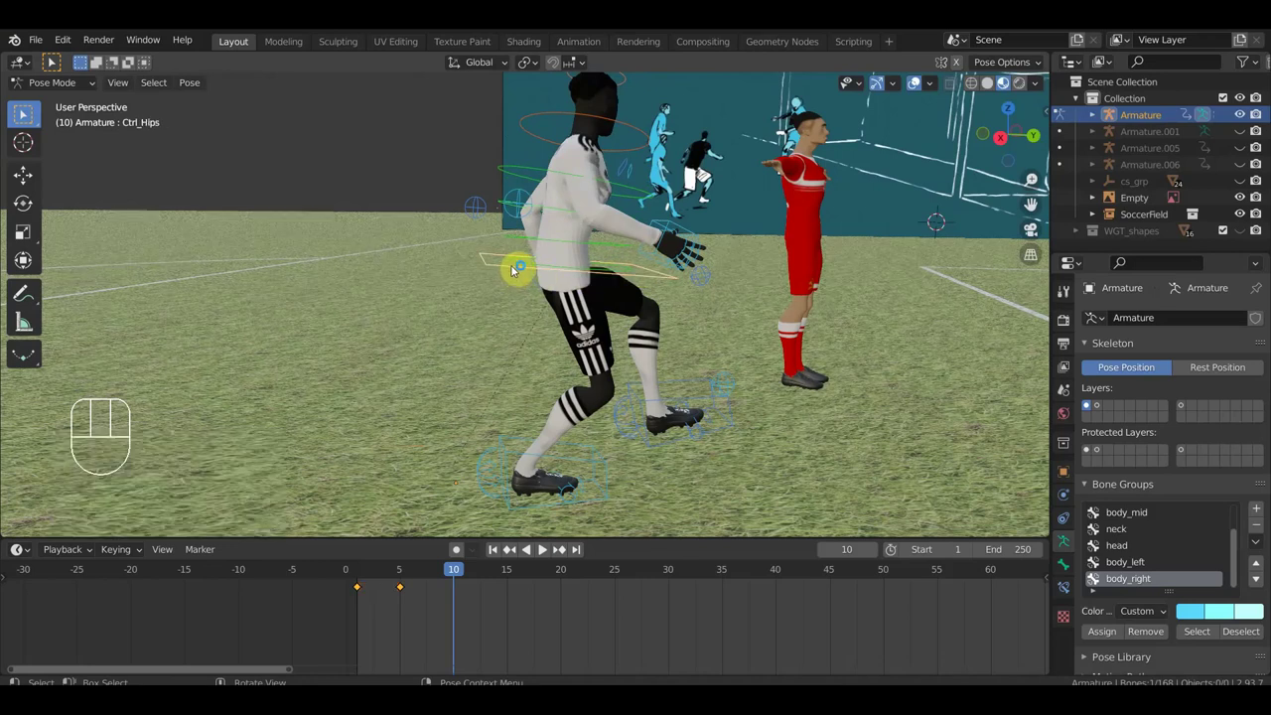
key("g")
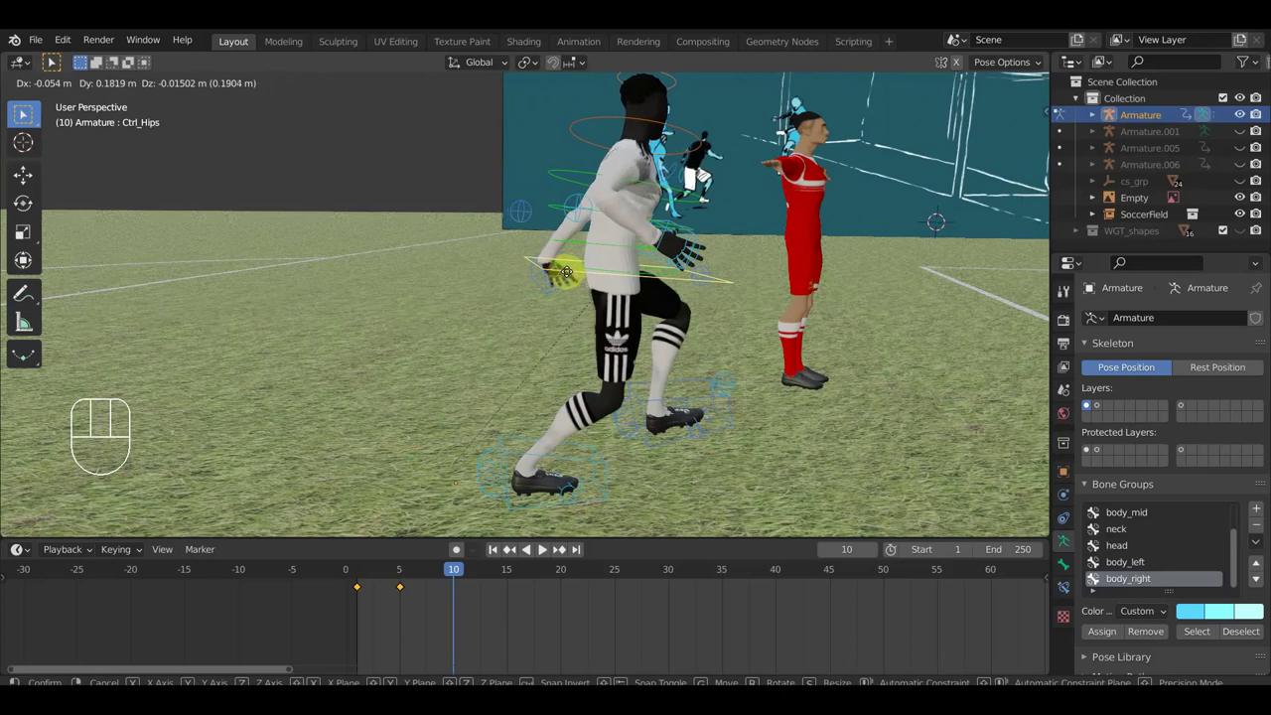
left_click(25, 114)
- Swing the right hand forward and pull the left hand back behind the body
left_click(25, 114)
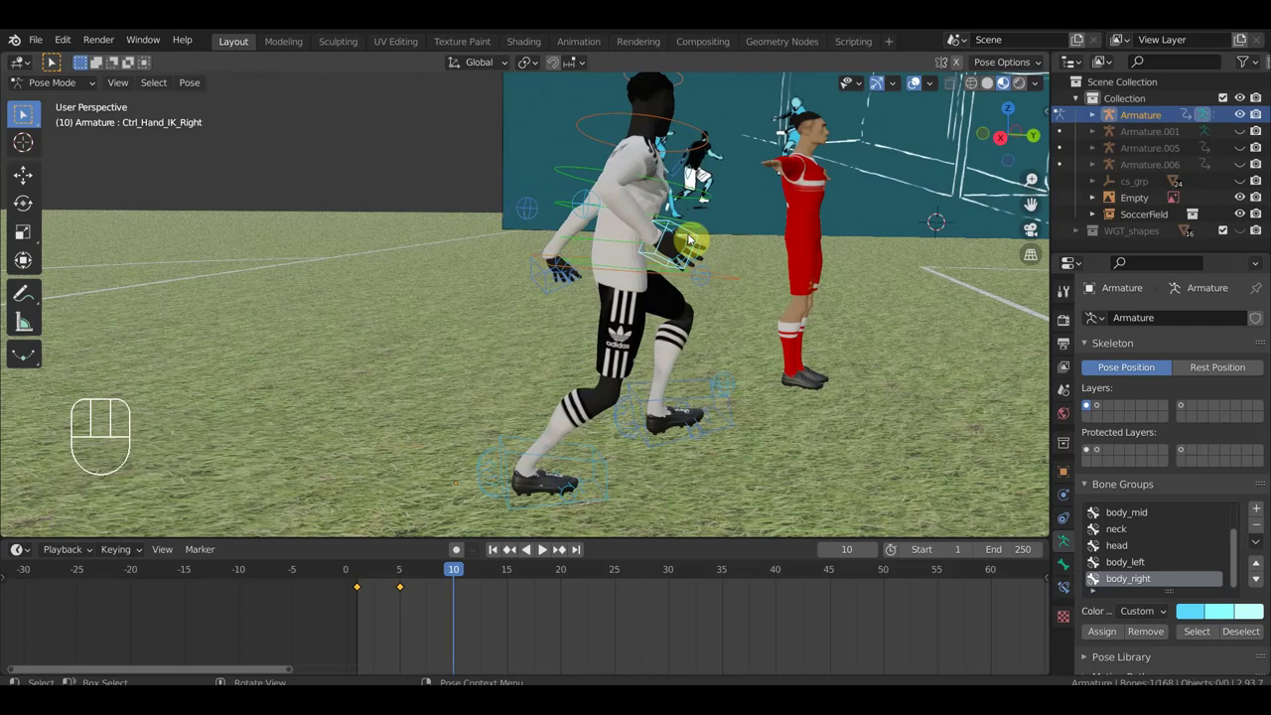
key("g")
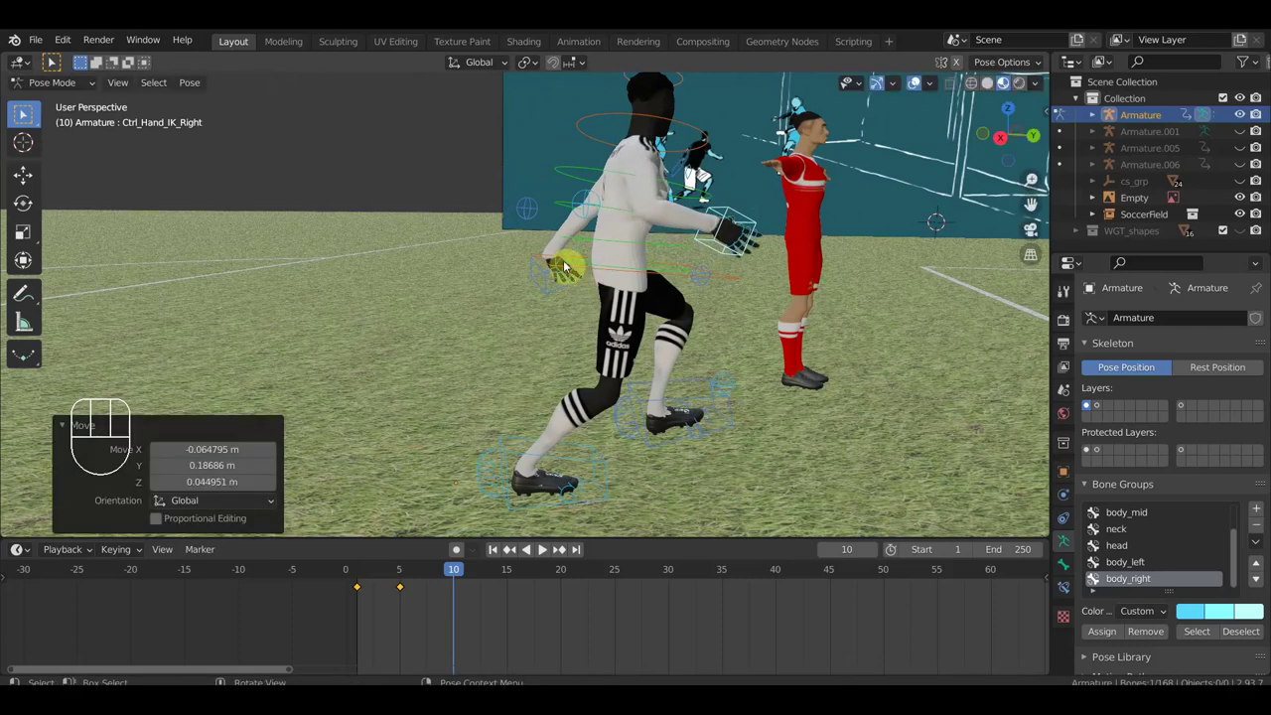
left_click(25, 114)
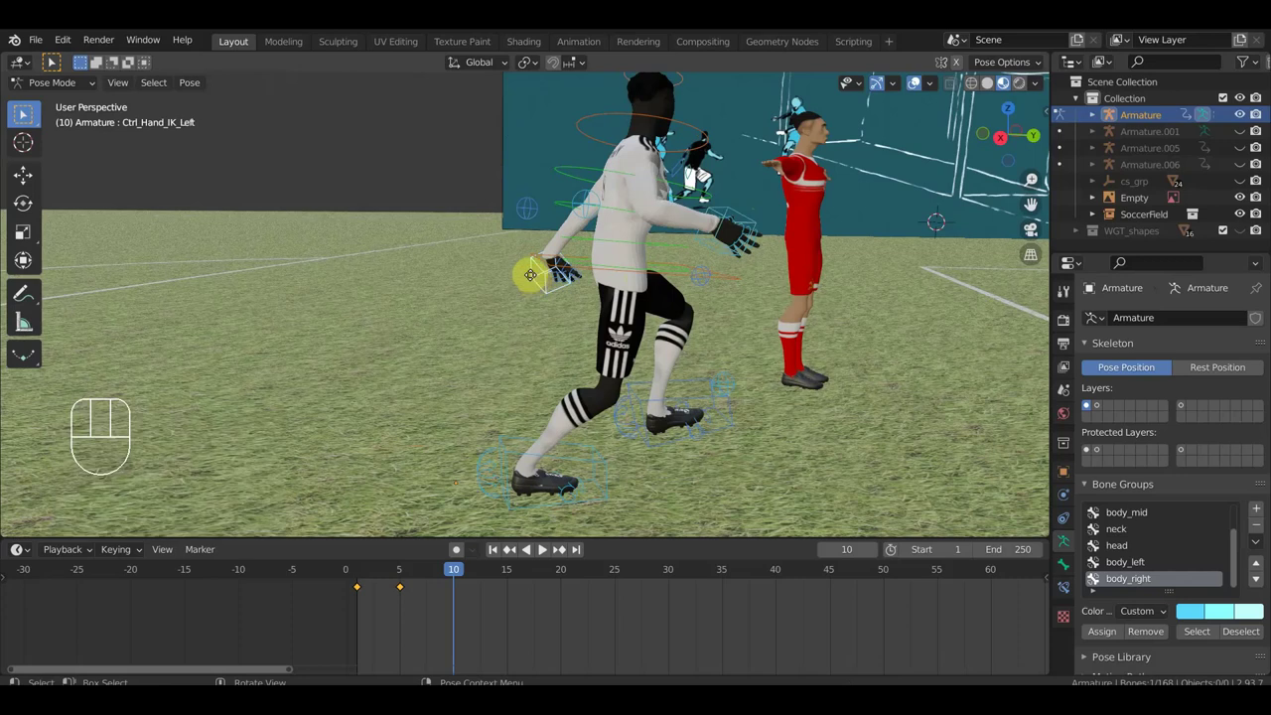
key("g")
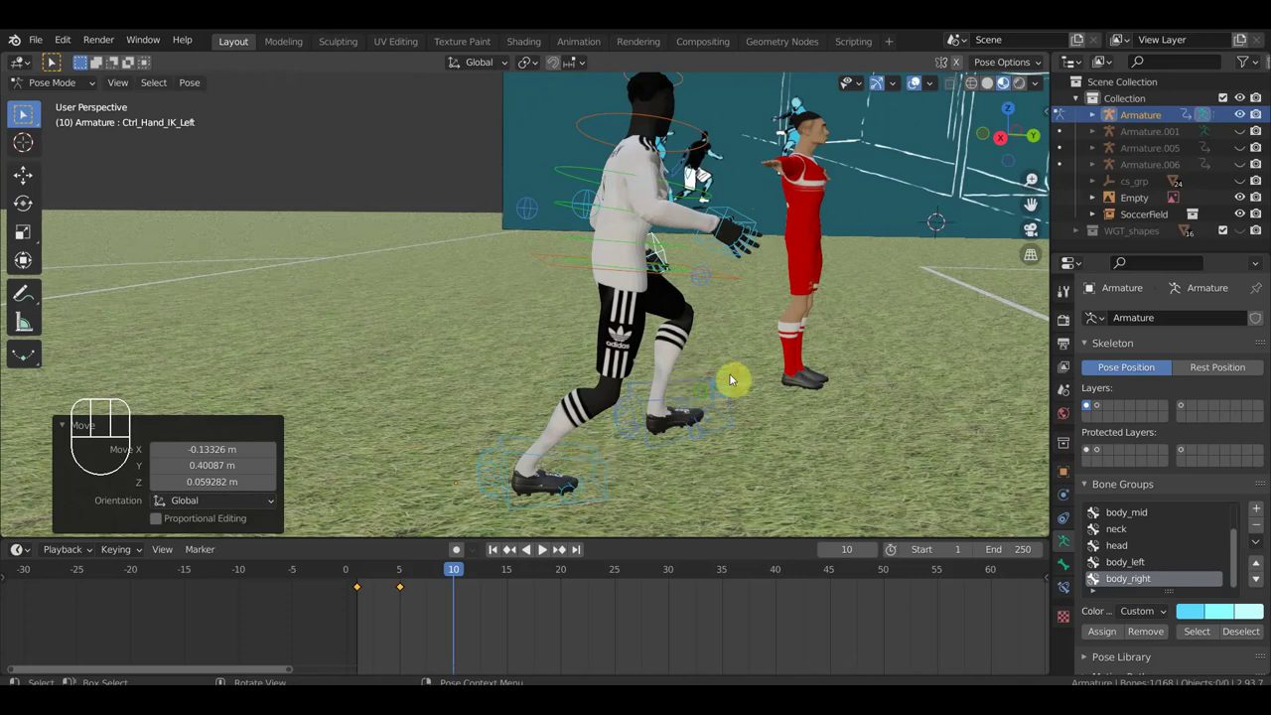
- Reposition the left foot IK control, viewed from behind the player
left_click_drag(25, 114, 25, 114)
left_click(24, 114)
key("g")
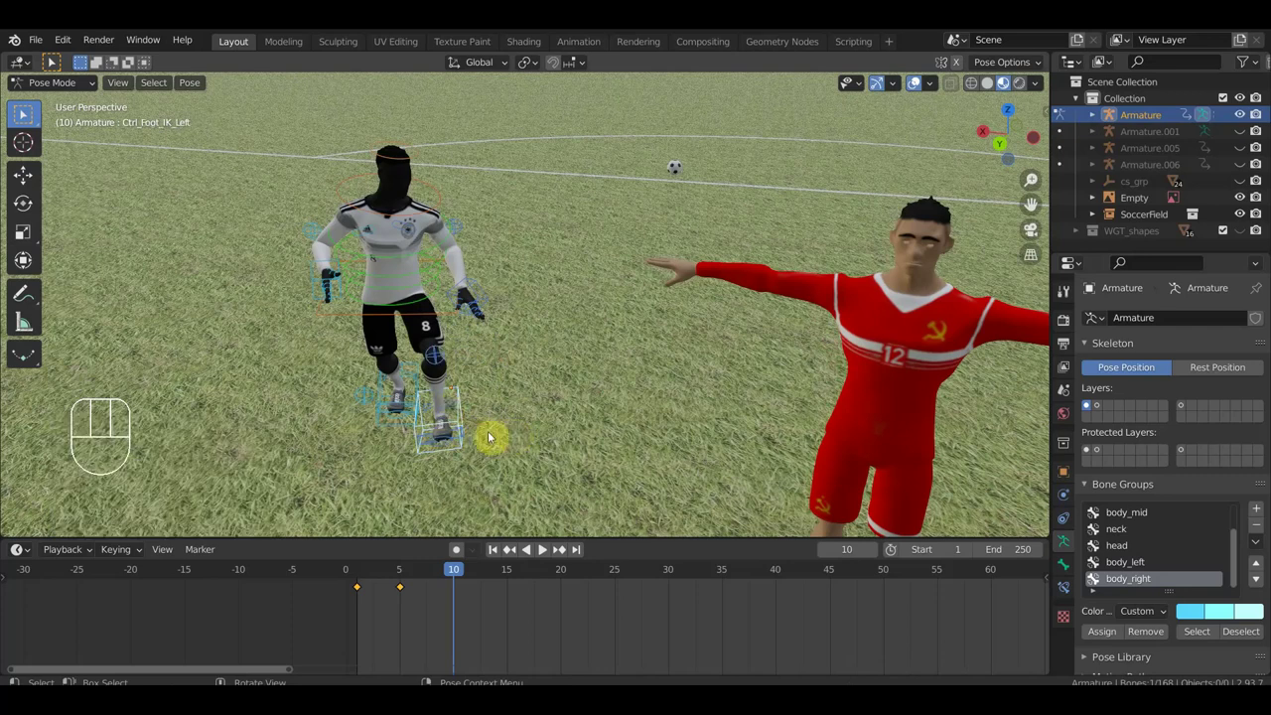
key("g")
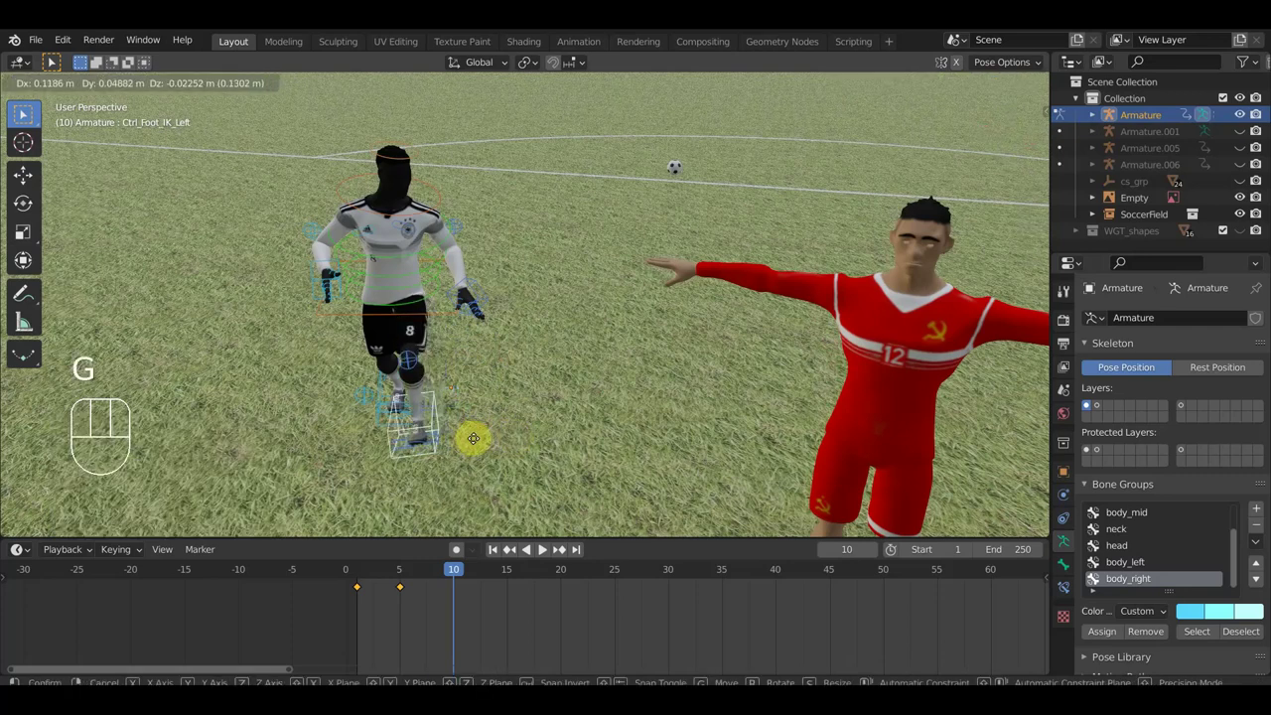
left_click(25, 114)
- Twist the hips slightly with a rotation
left_click_drag(25, 114, 25, 115)
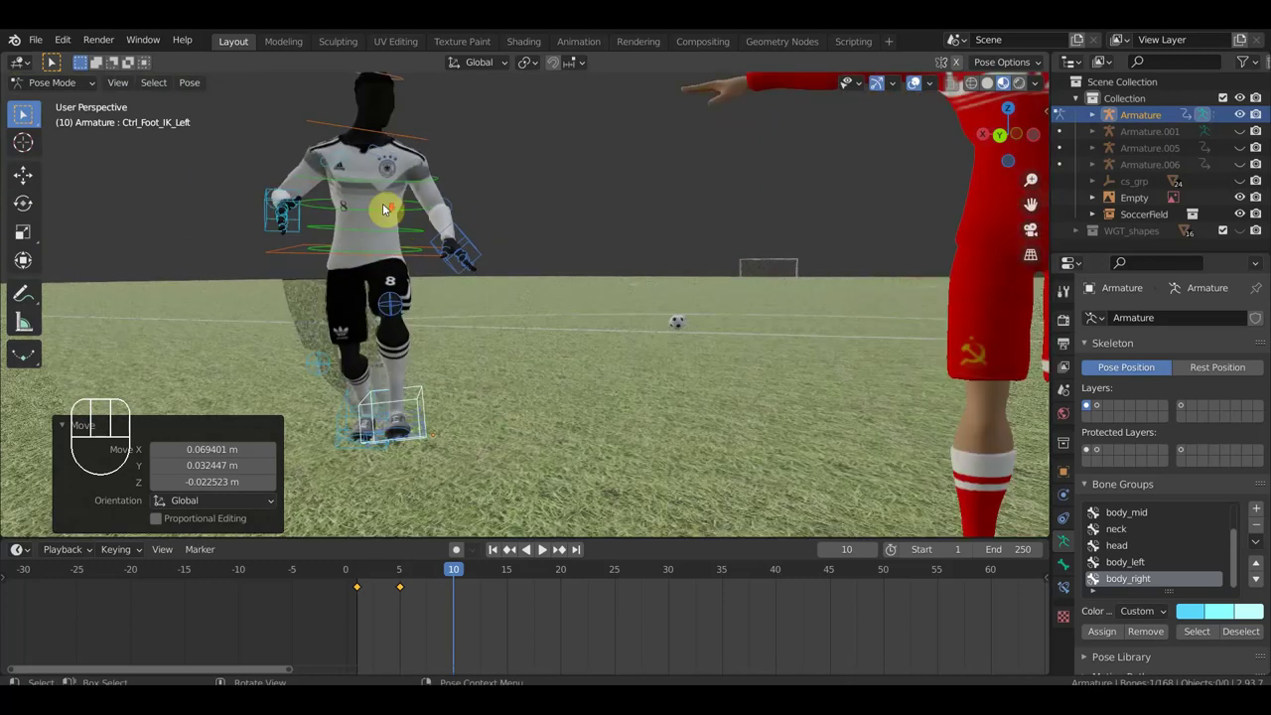
left_click(25, 114)
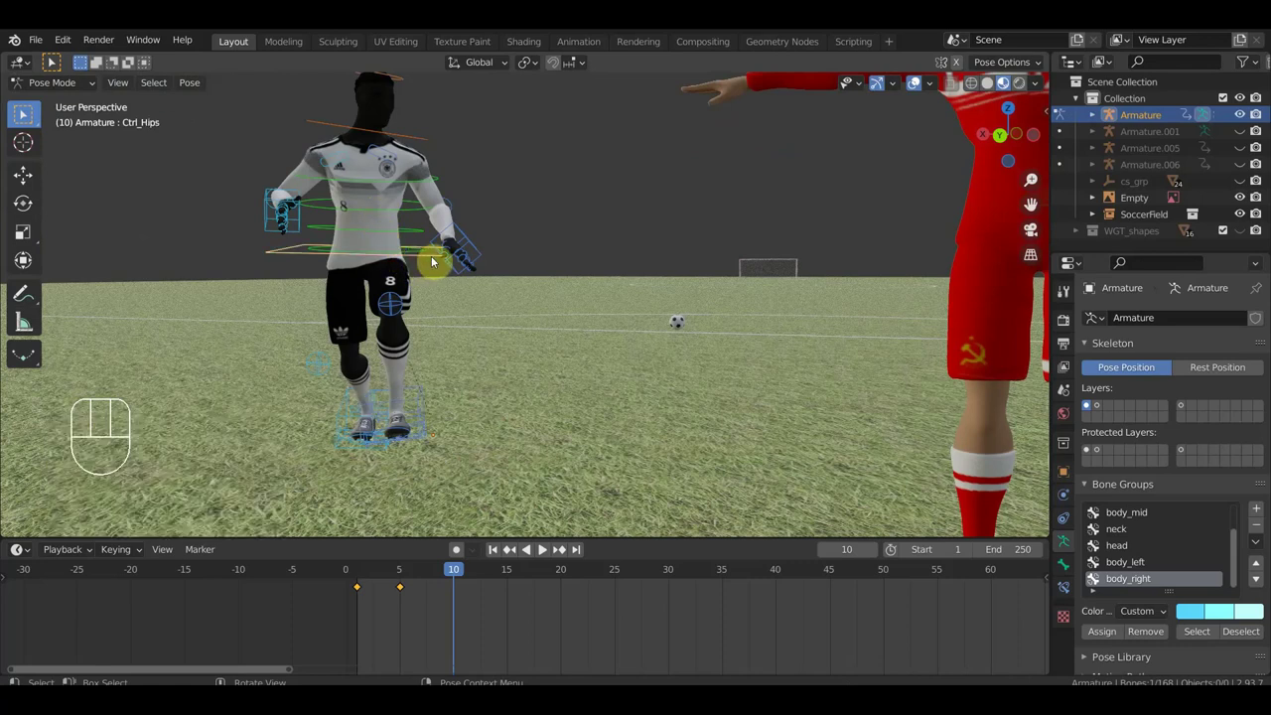
key("r")
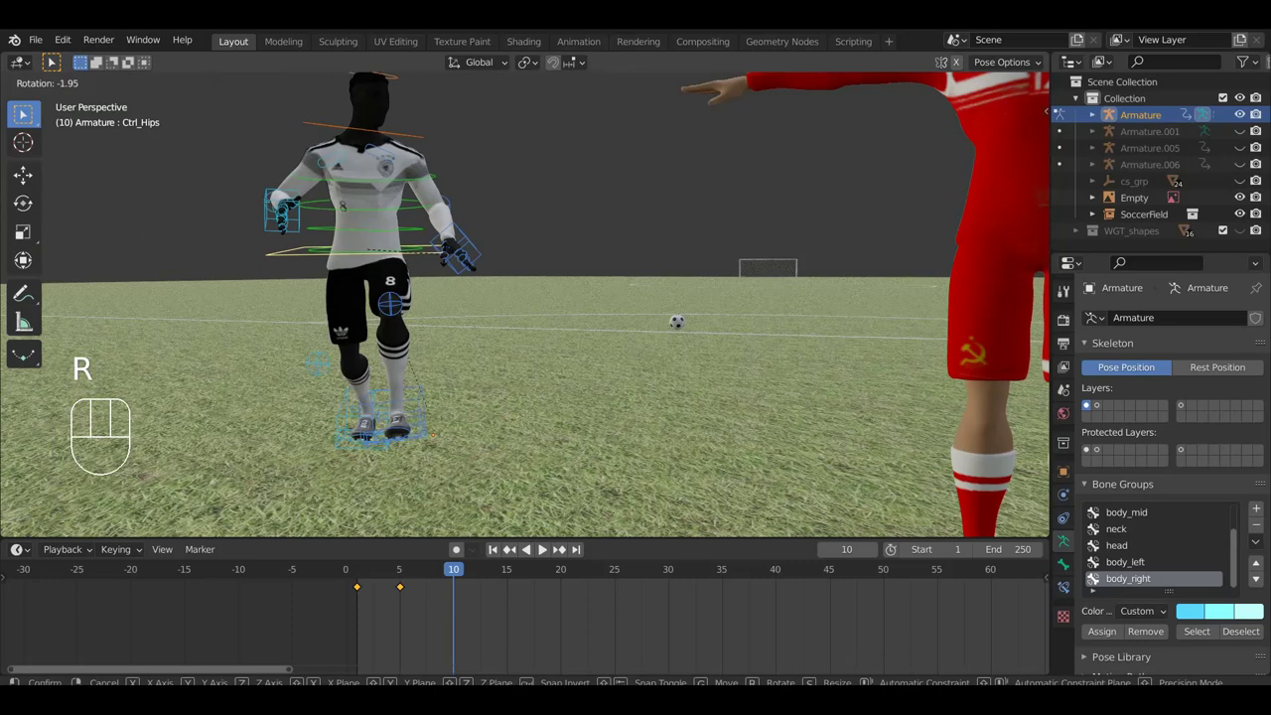
left_click(25, 114)
- Make a further rotation tweak and orbit back toward the reference board to check the stride
left_click_drag(25, 114, 25, 114)
key("r")
left_click(24, 114)
left_click_drag(25, 114, 25, 114)
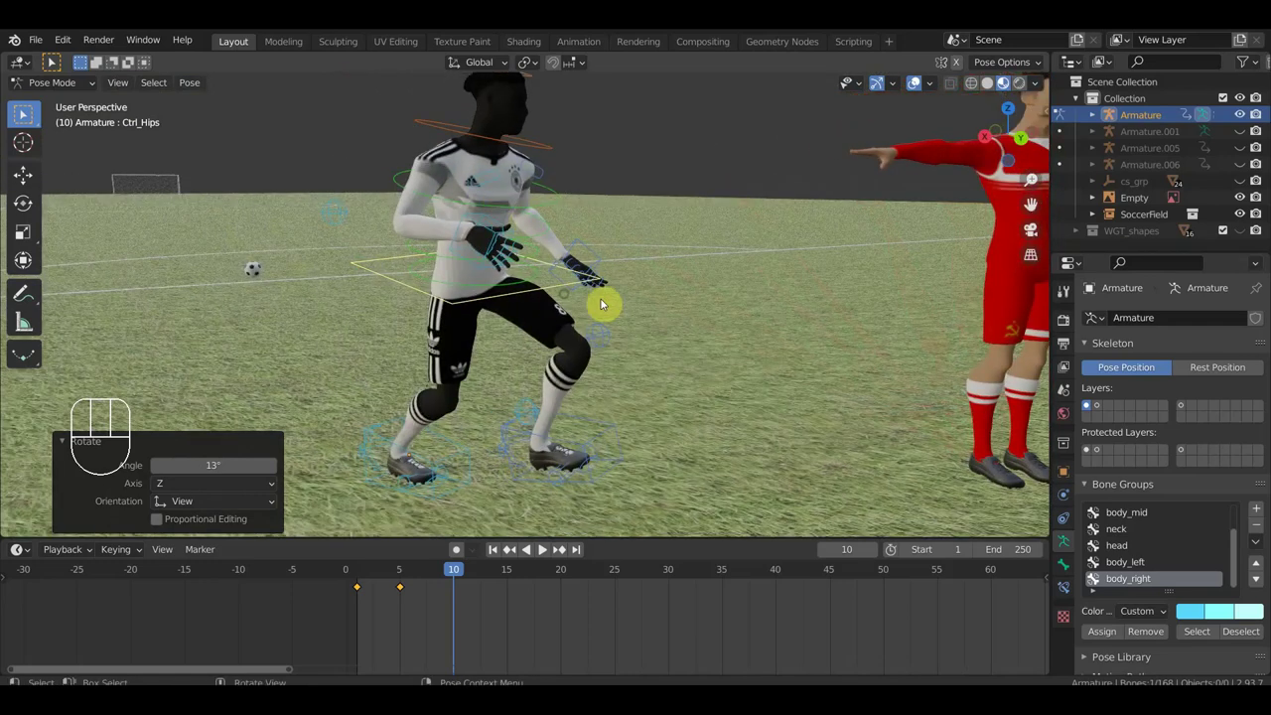
left_click_drag(25, 115, 25, 115)
- Pick the right foot IK control, sketch a guide below it, and return from Annotate to Select
left_click_drag(24, 114, 25, 114)
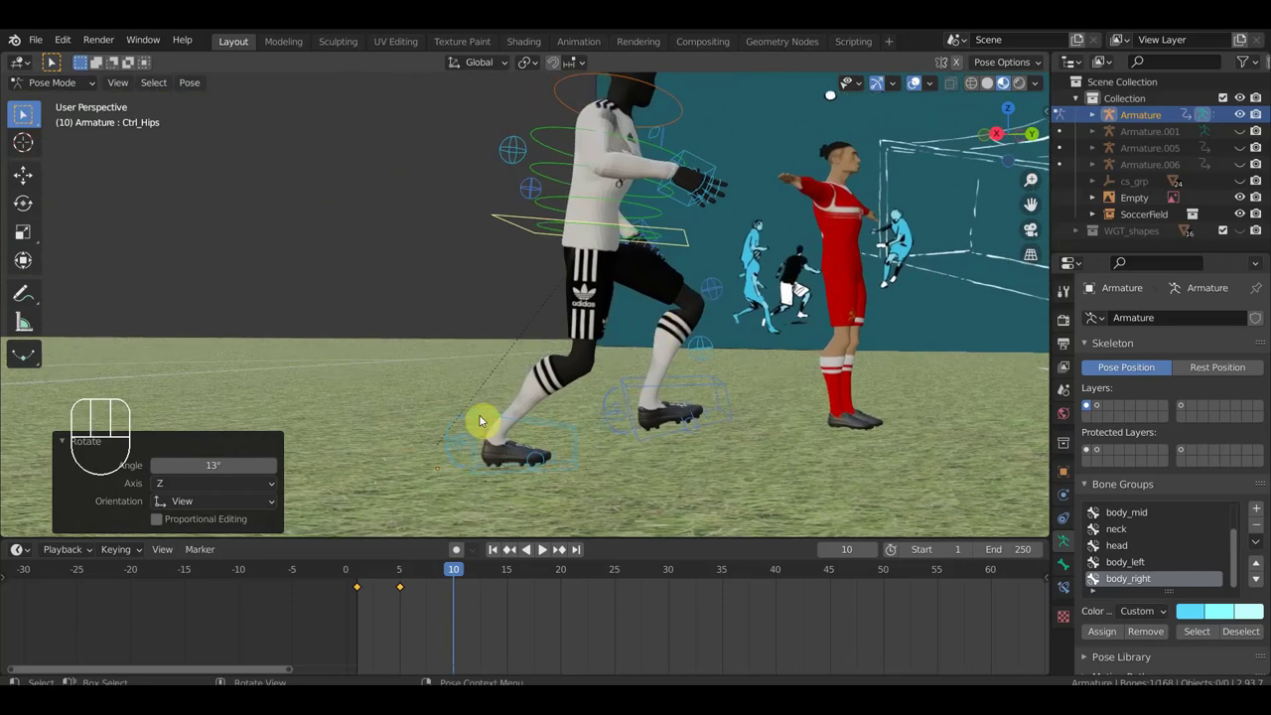
left_click(25, 114)
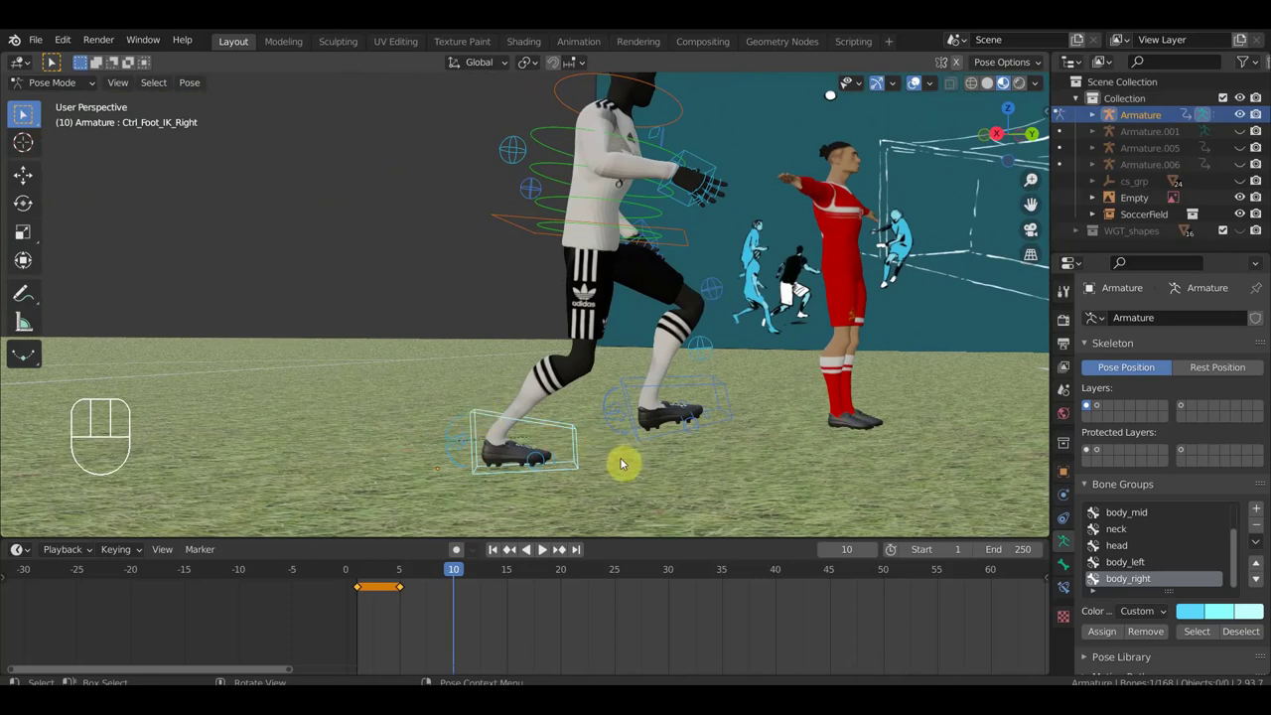
key("r")
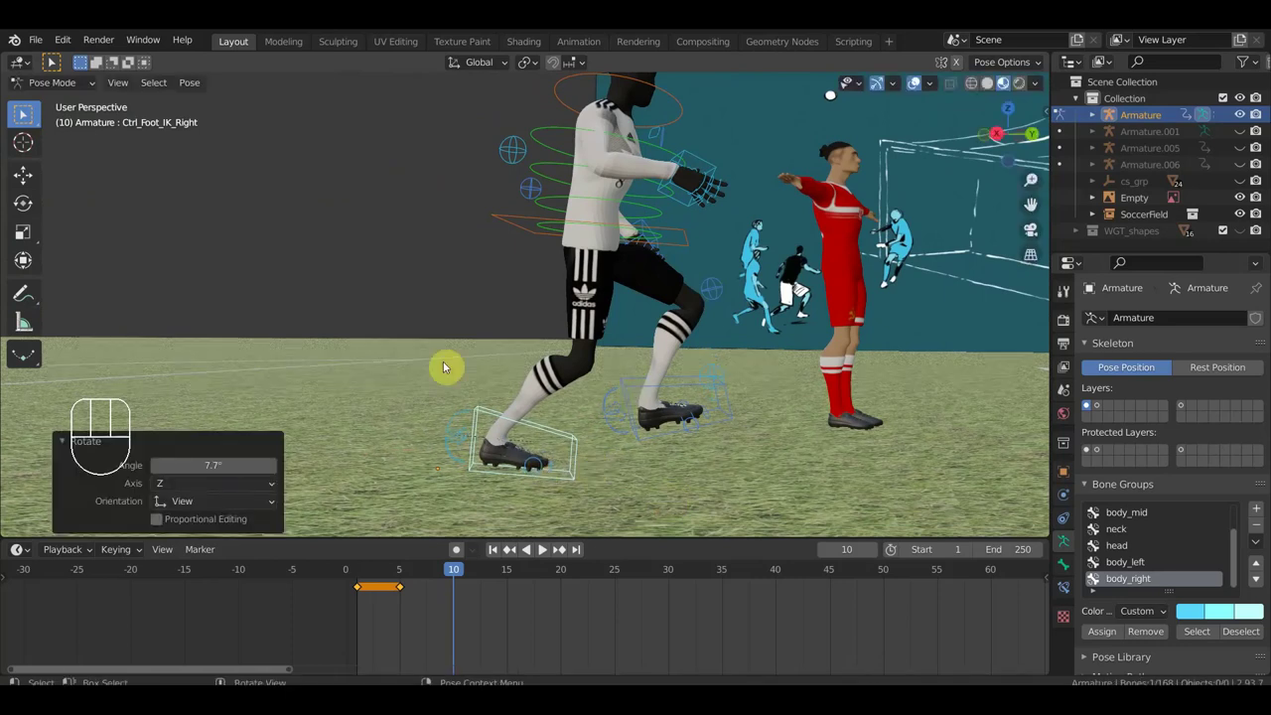
left_click_drag(25, 114, 25, 114)
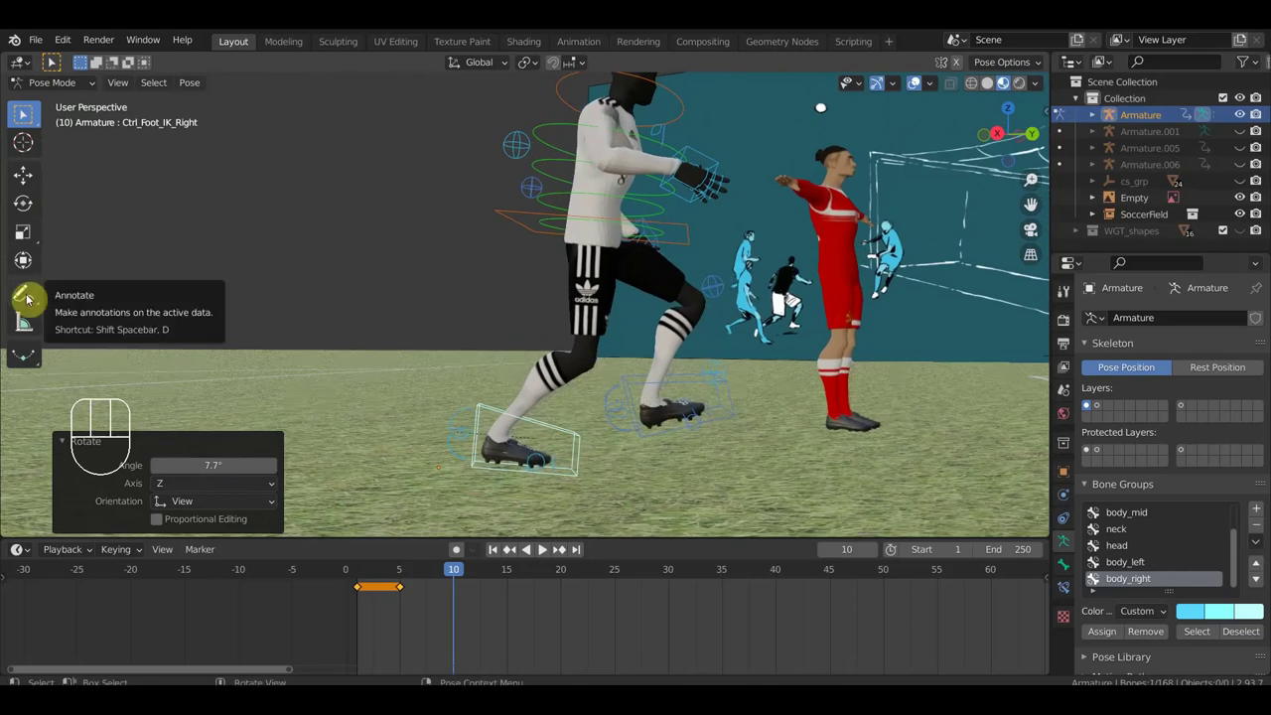
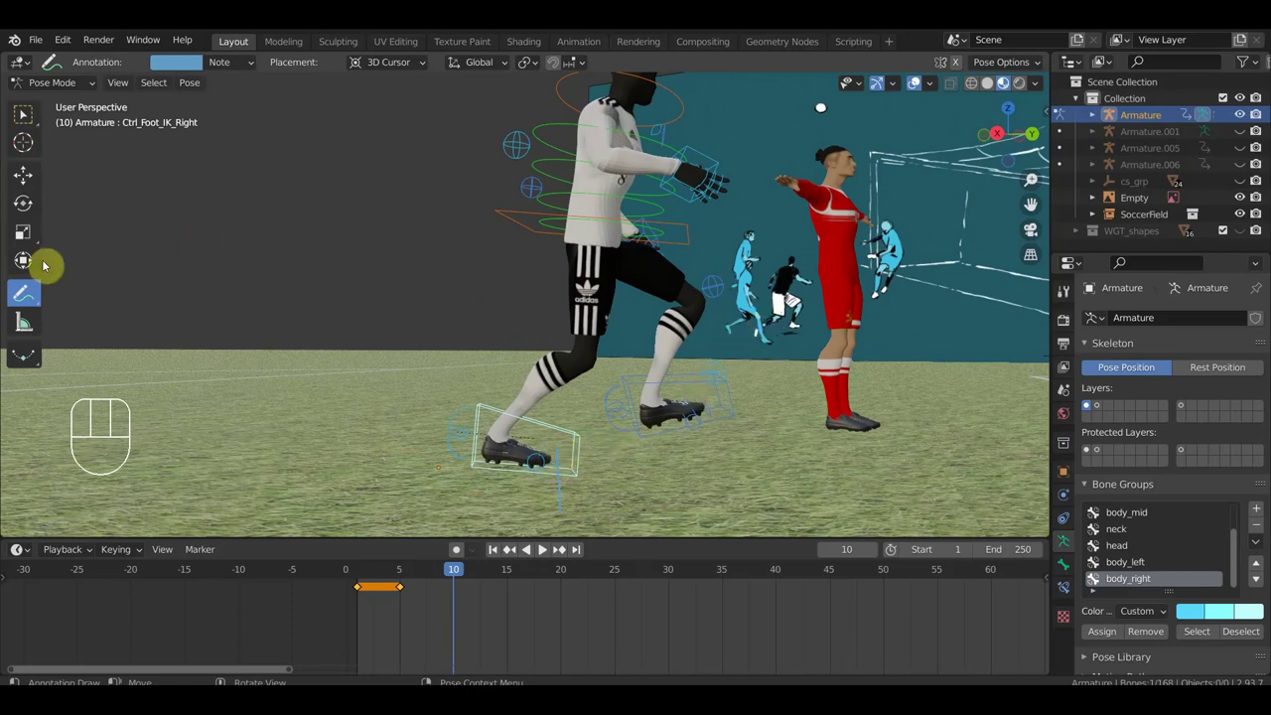
left_click(29, 124)
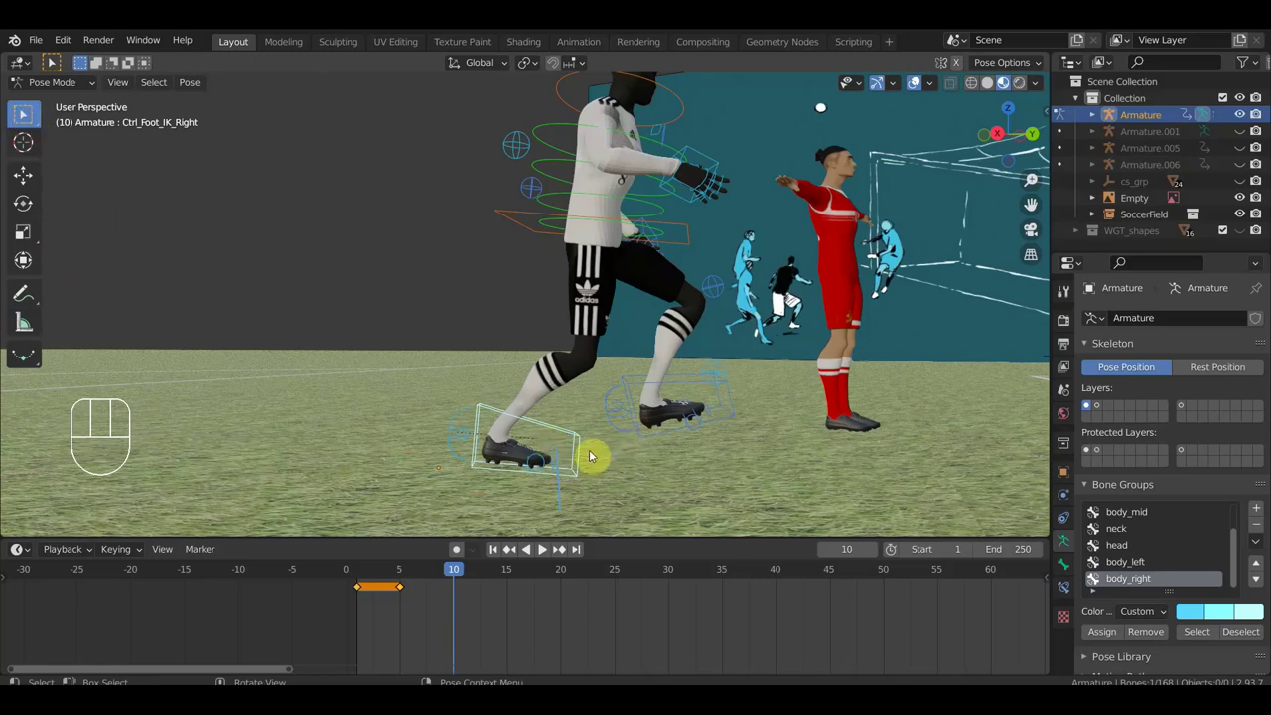
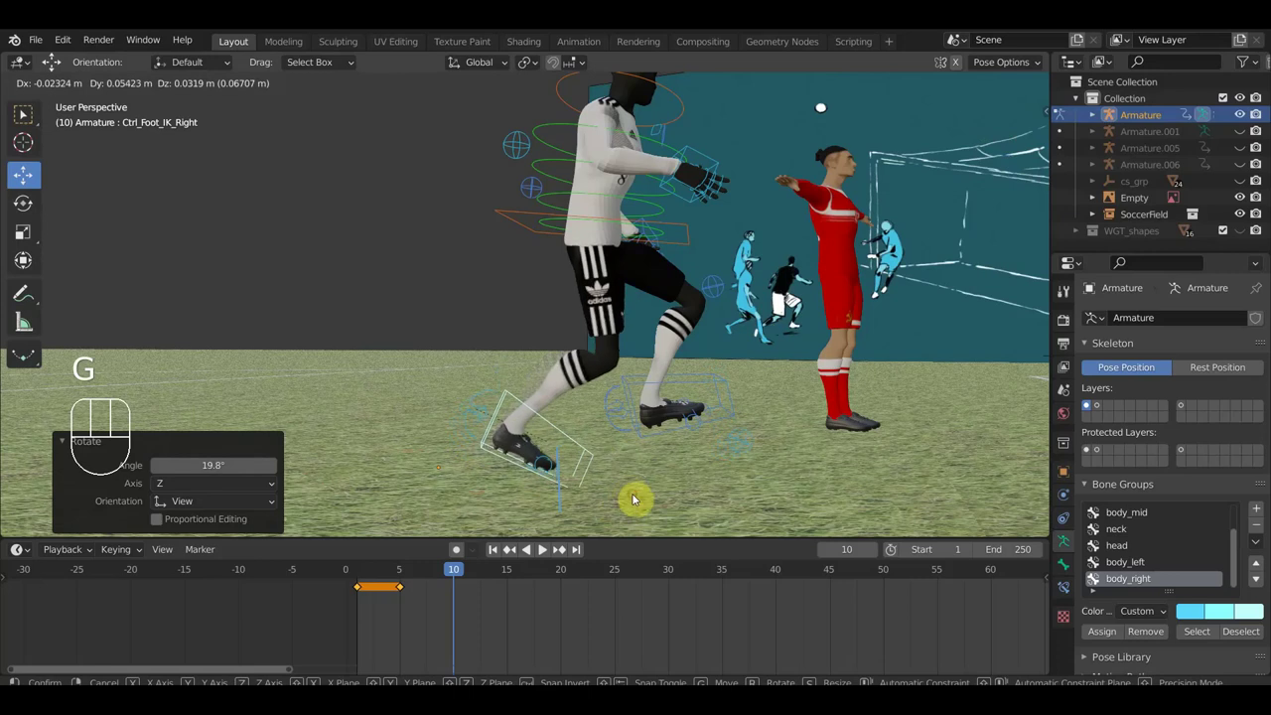
- Select Ctrl_FootRoll_Cursor_Right, undo a trial roll, and move the right foot's roll pivot at frame 10
left_click_drag(552, 461, 584, 476)
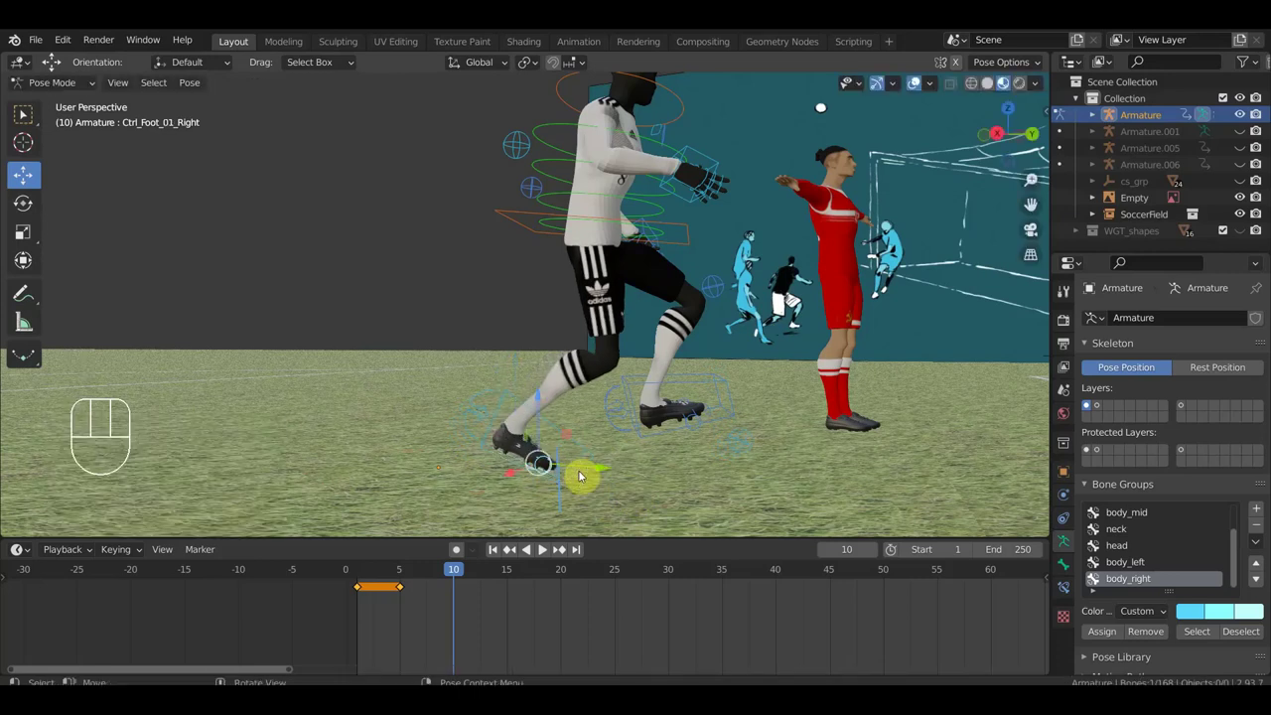
key("r")
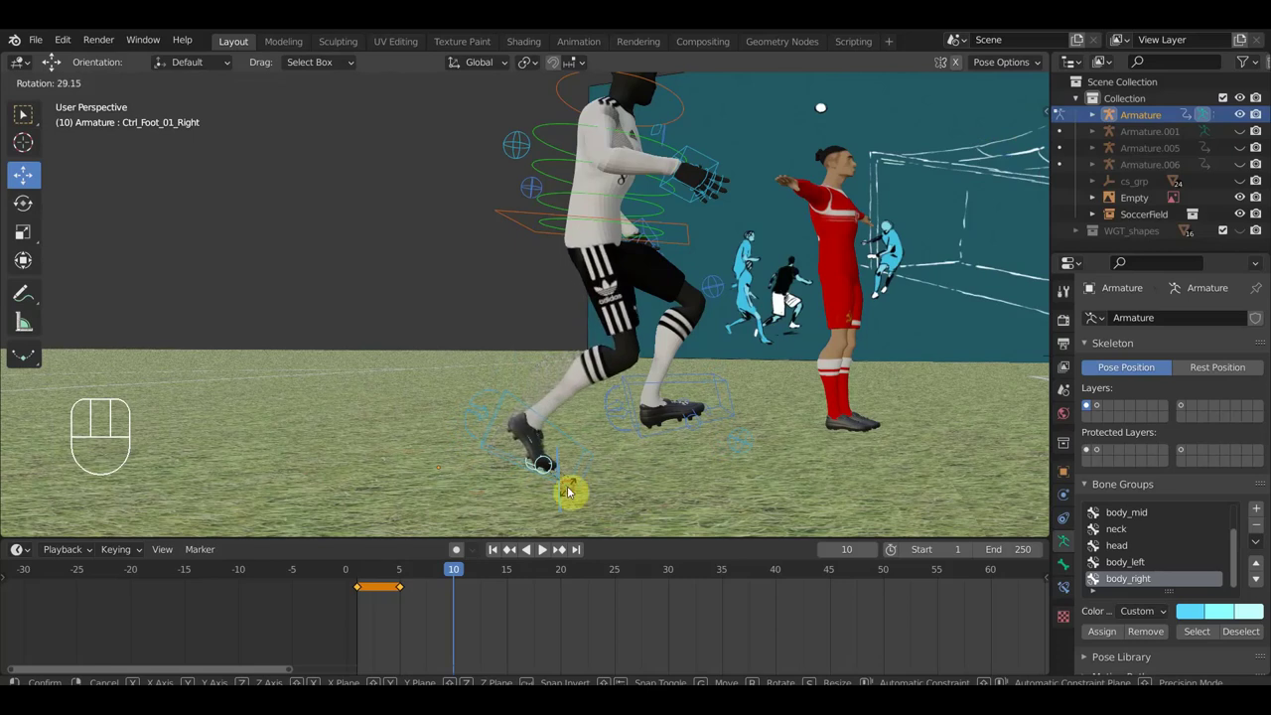
key("ctrl+z")
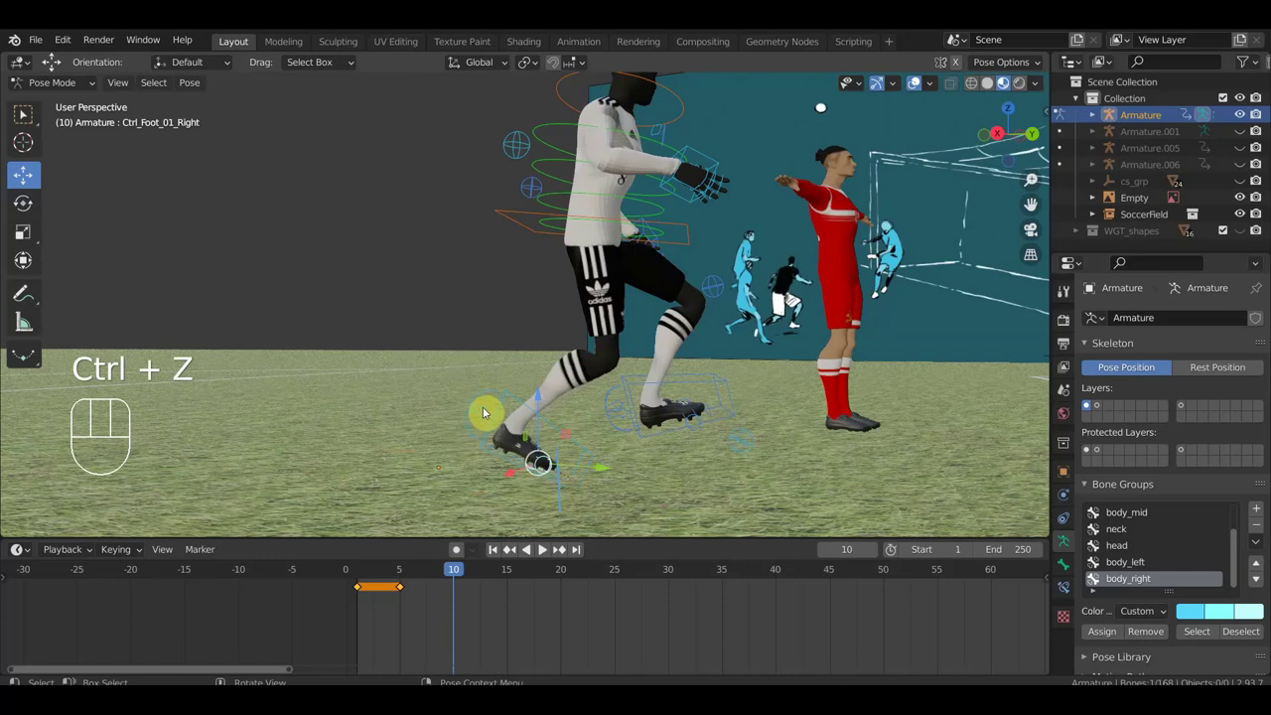
key("g")
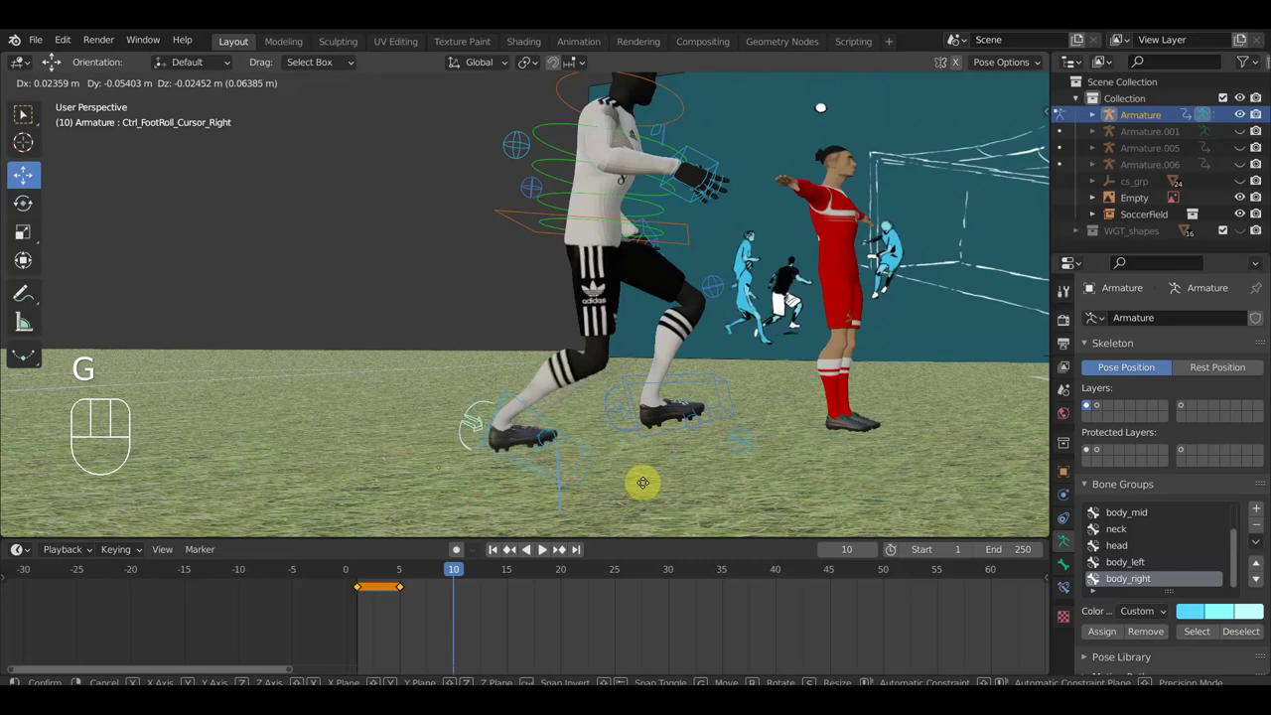
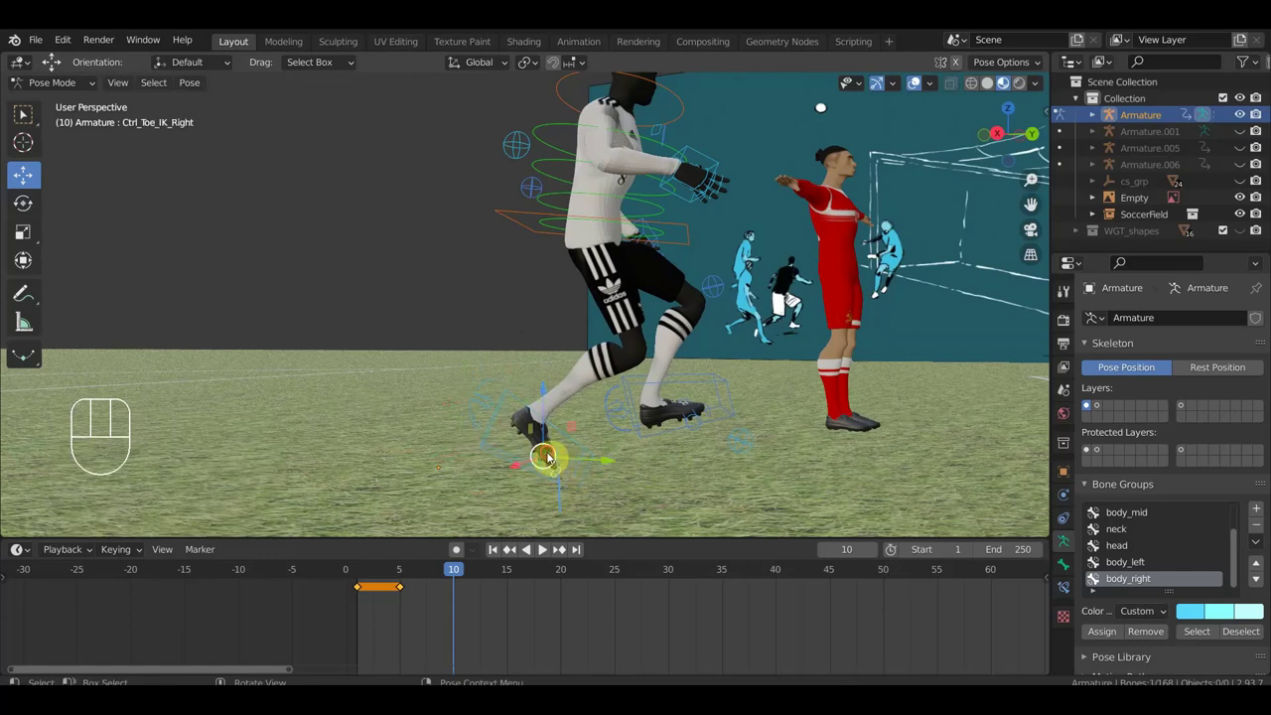
- Roll the right foot onto its toes, adjust its position and reposition the hips
key("r")
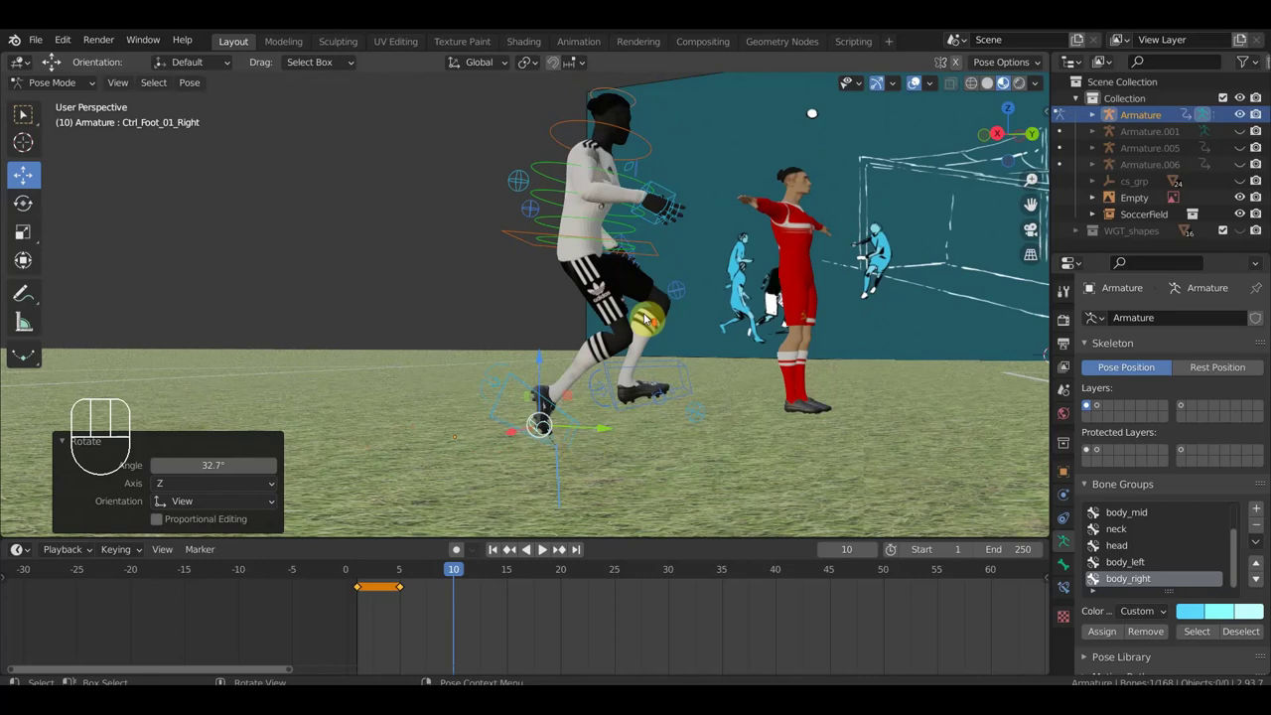
left_click_drag(478, 154, 657, 335)
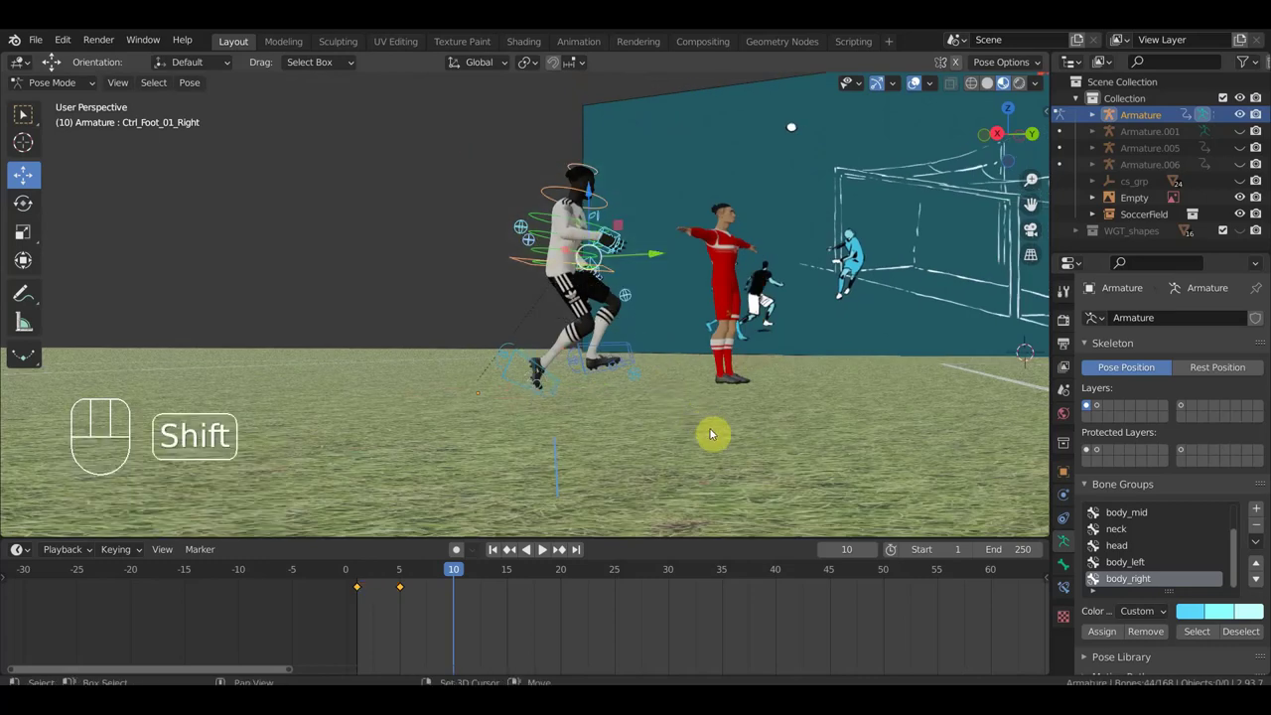
left_click_drag(656, 392, 539, 399)
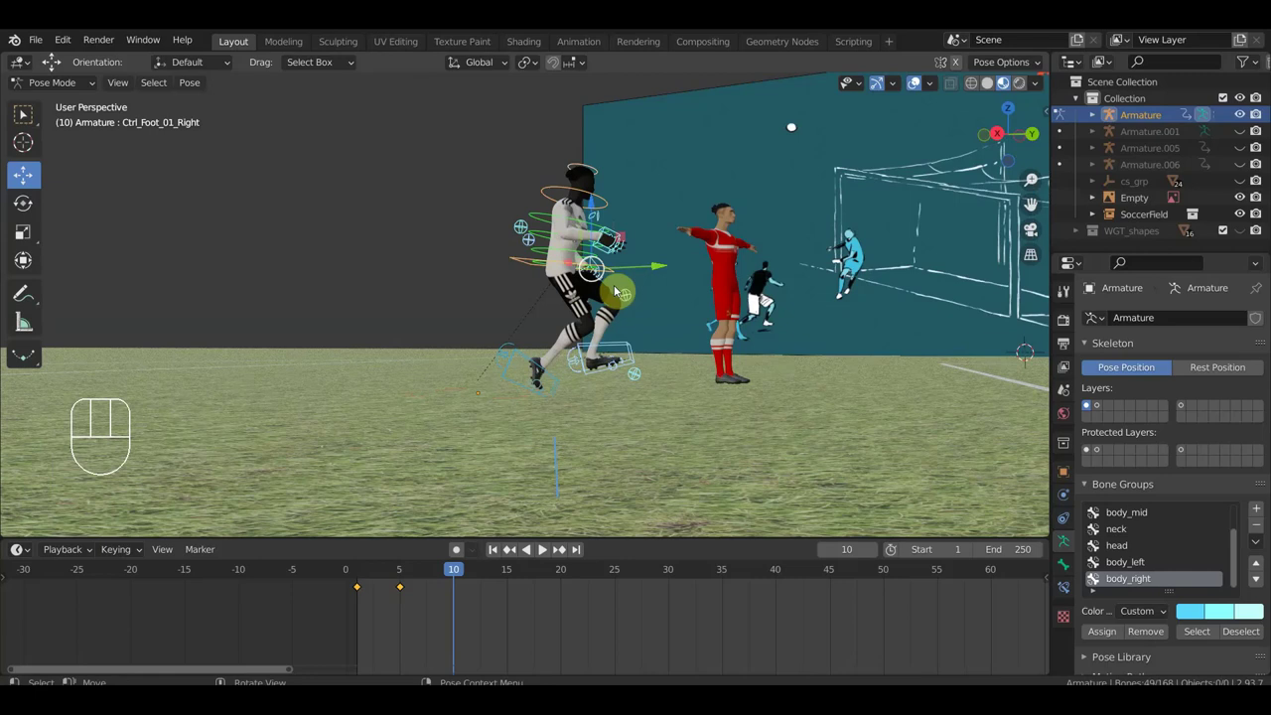
left_click_drag(527, 263, 578, 284)
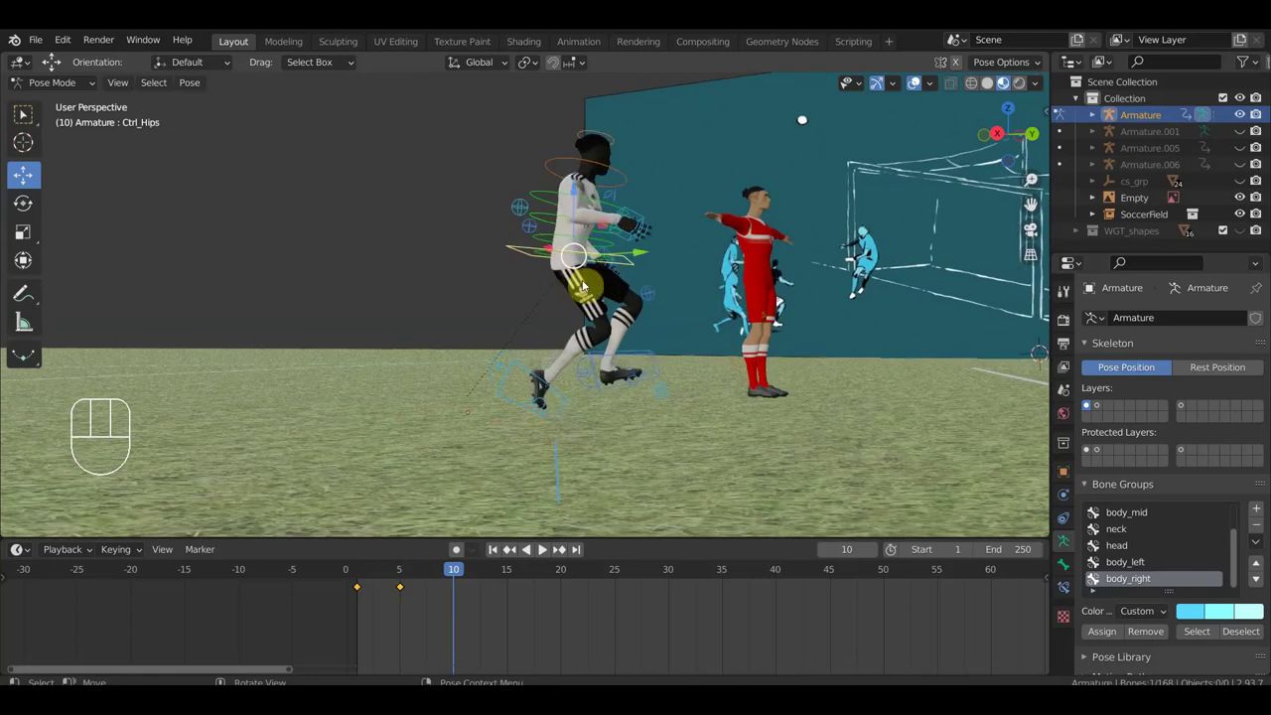
- Raise the left foot forward, twist the upper spine and rotate the hips slightly
key("g")
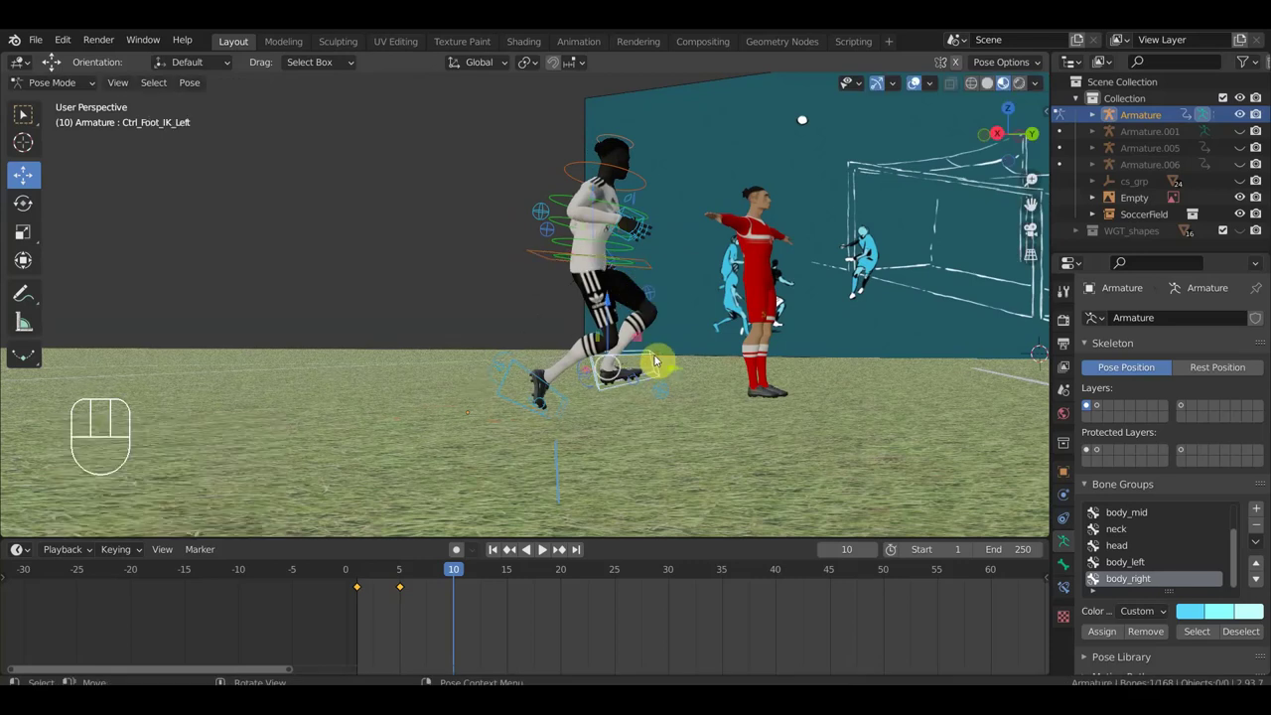
key("g")
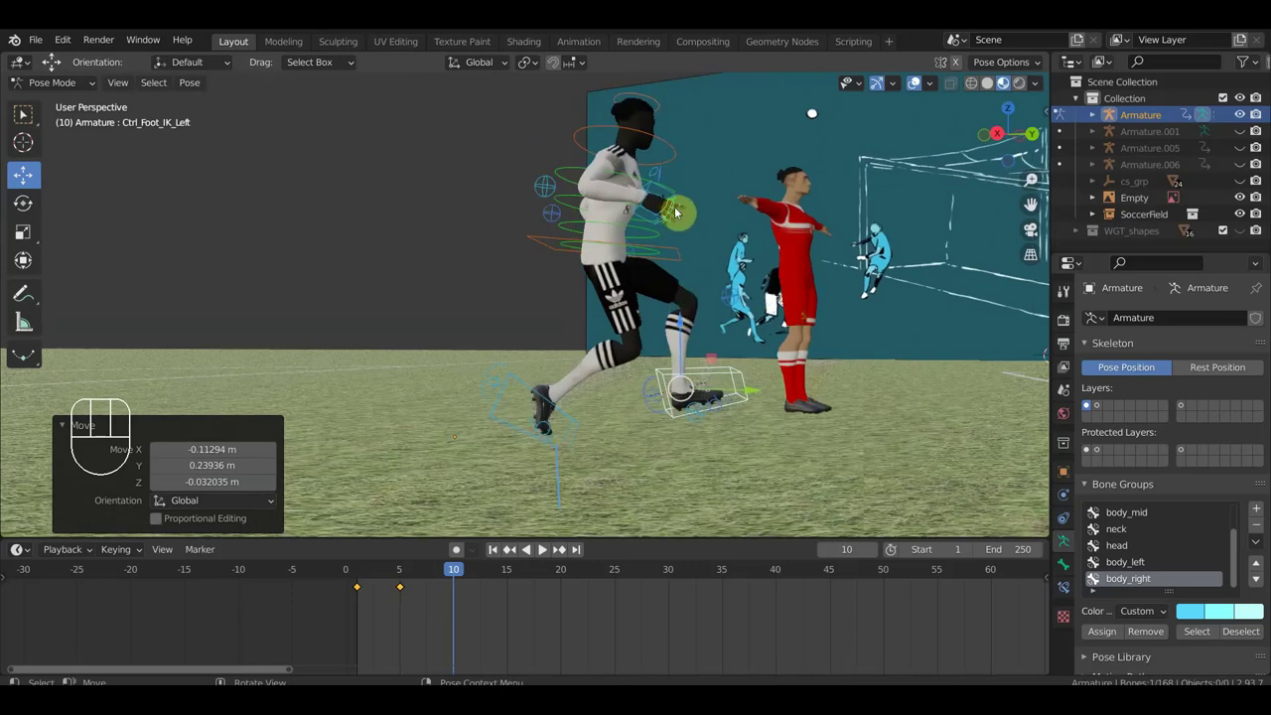
left_click_drag(714, 268, 680, 253)
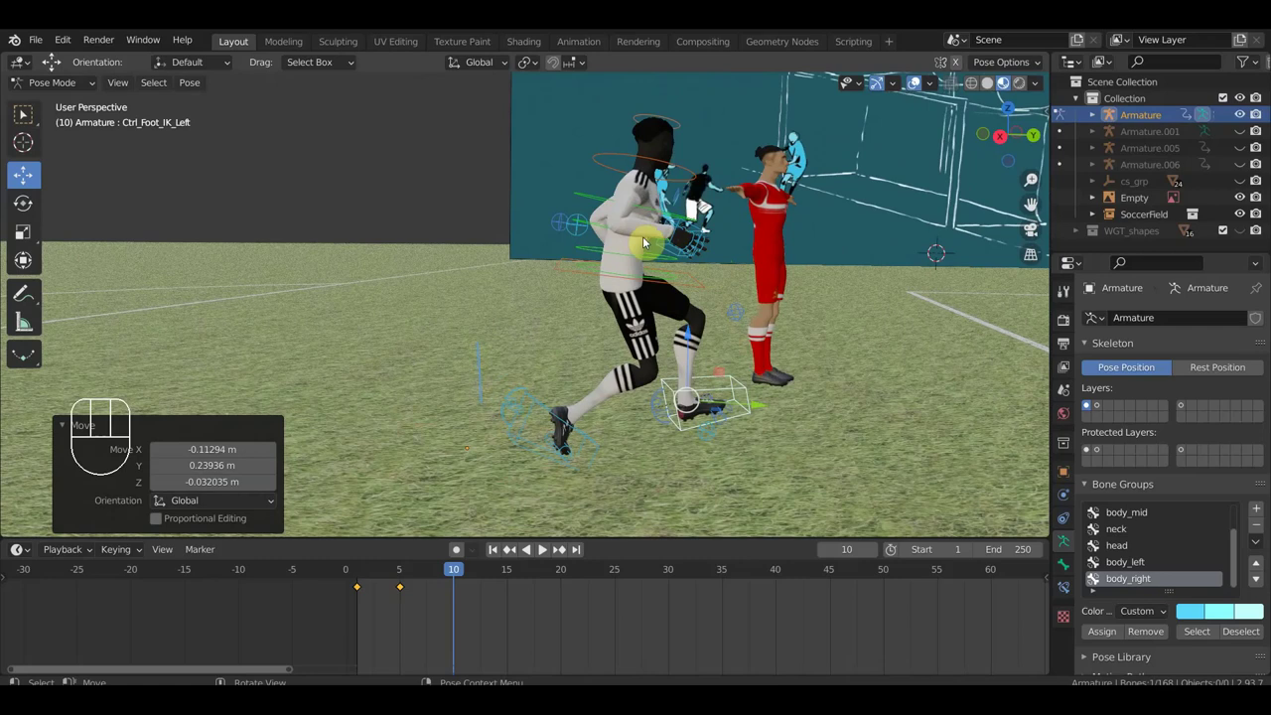
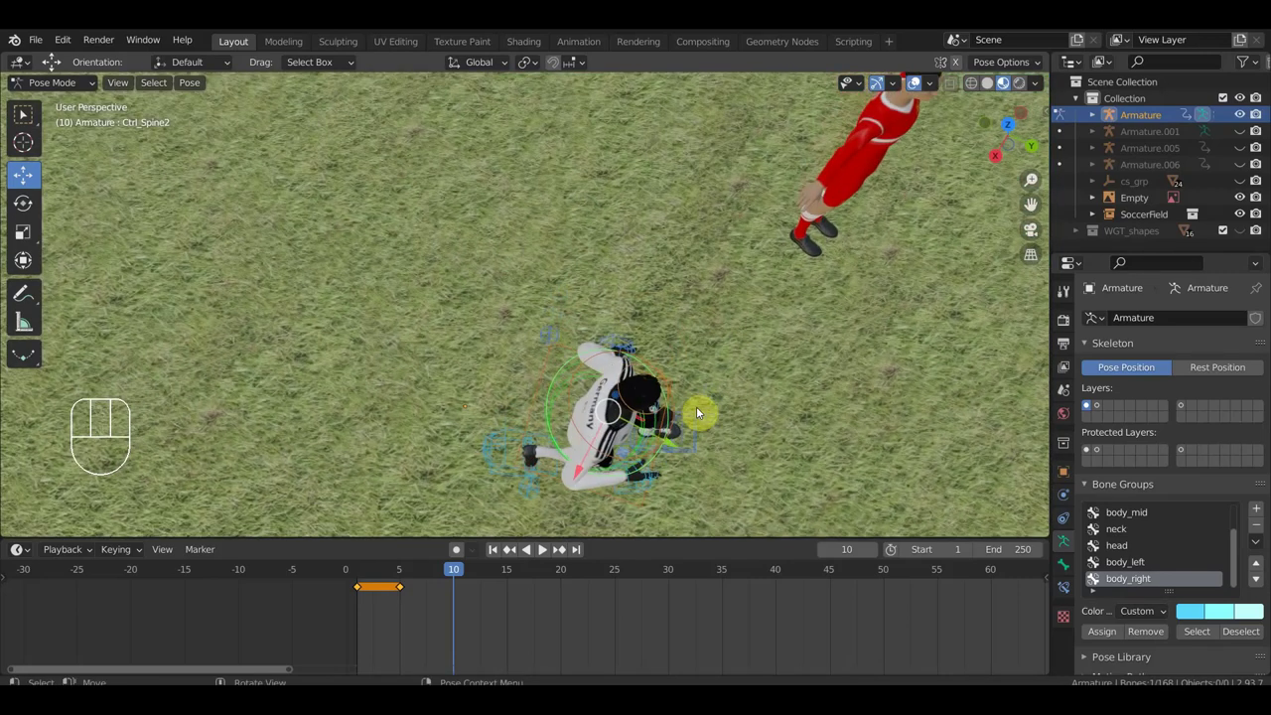
key("r")
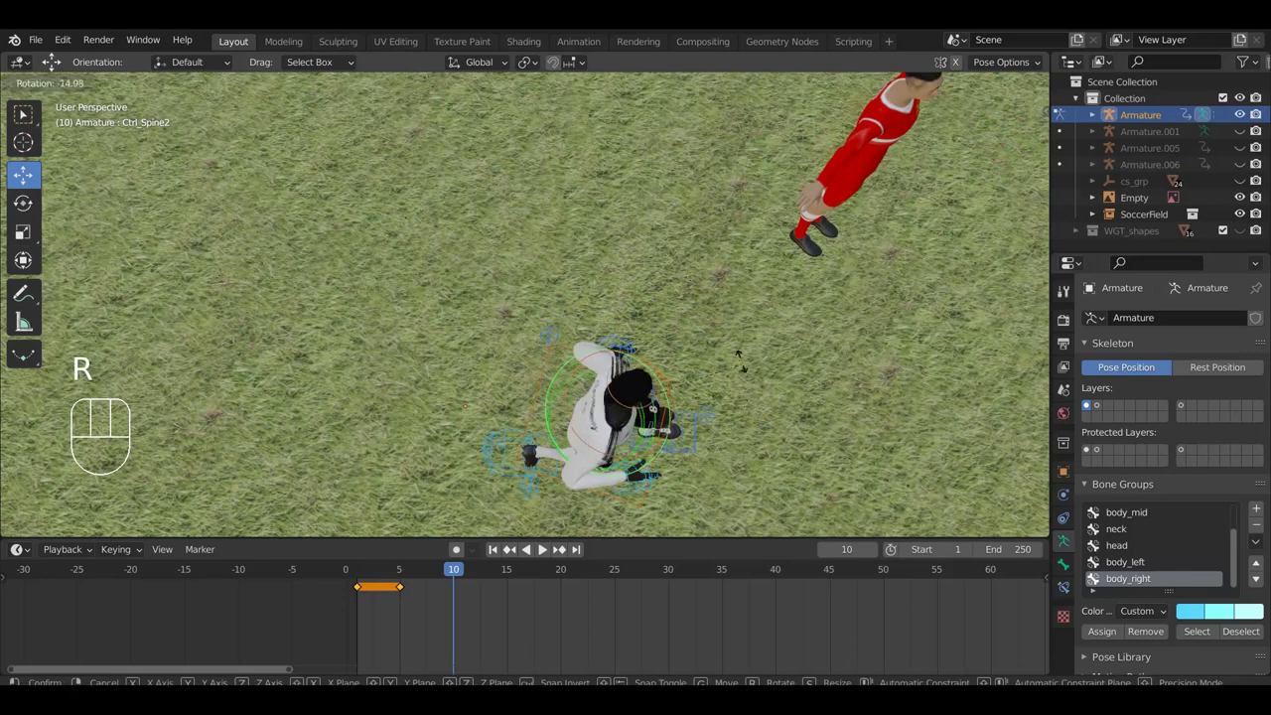
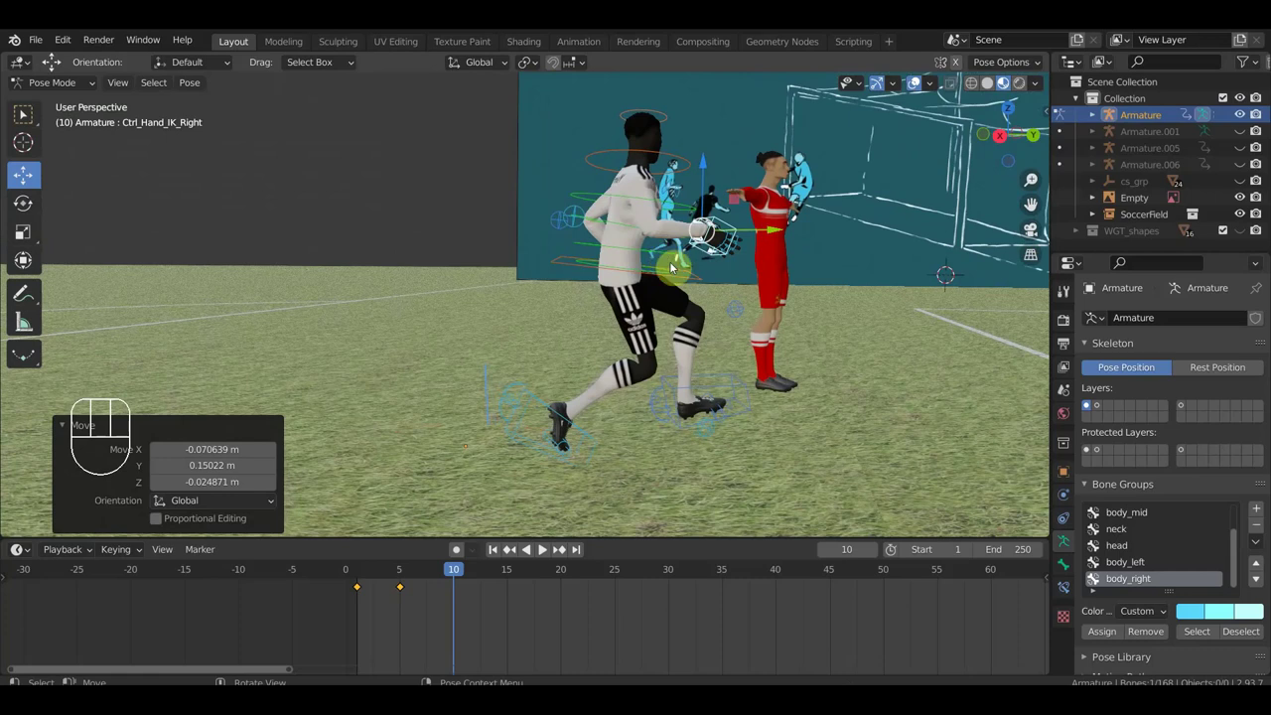
left_click(692, 283)
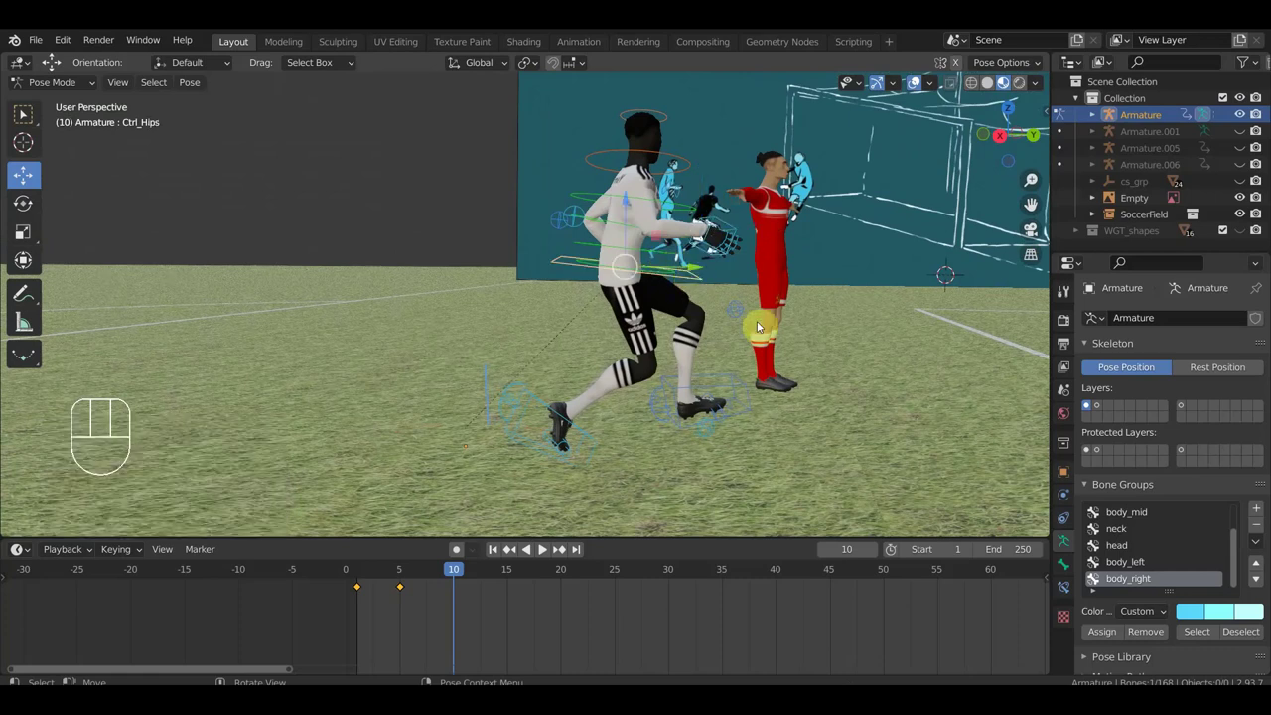
key("r")
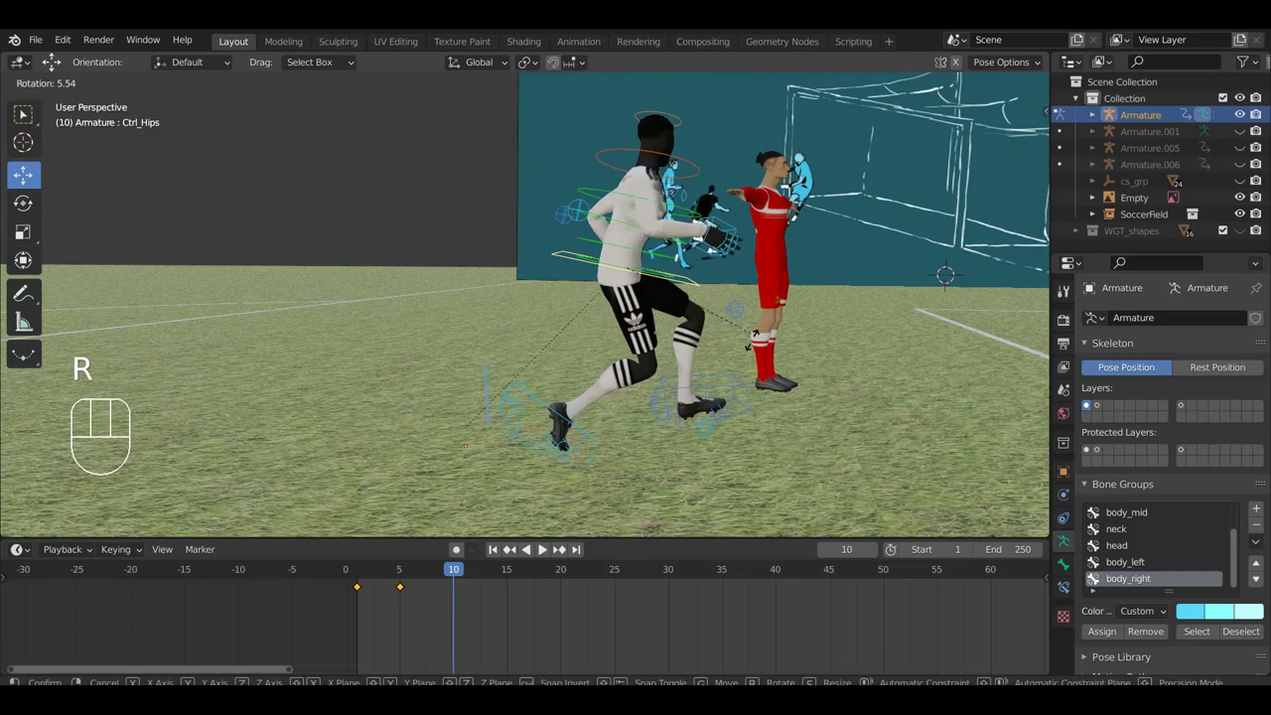
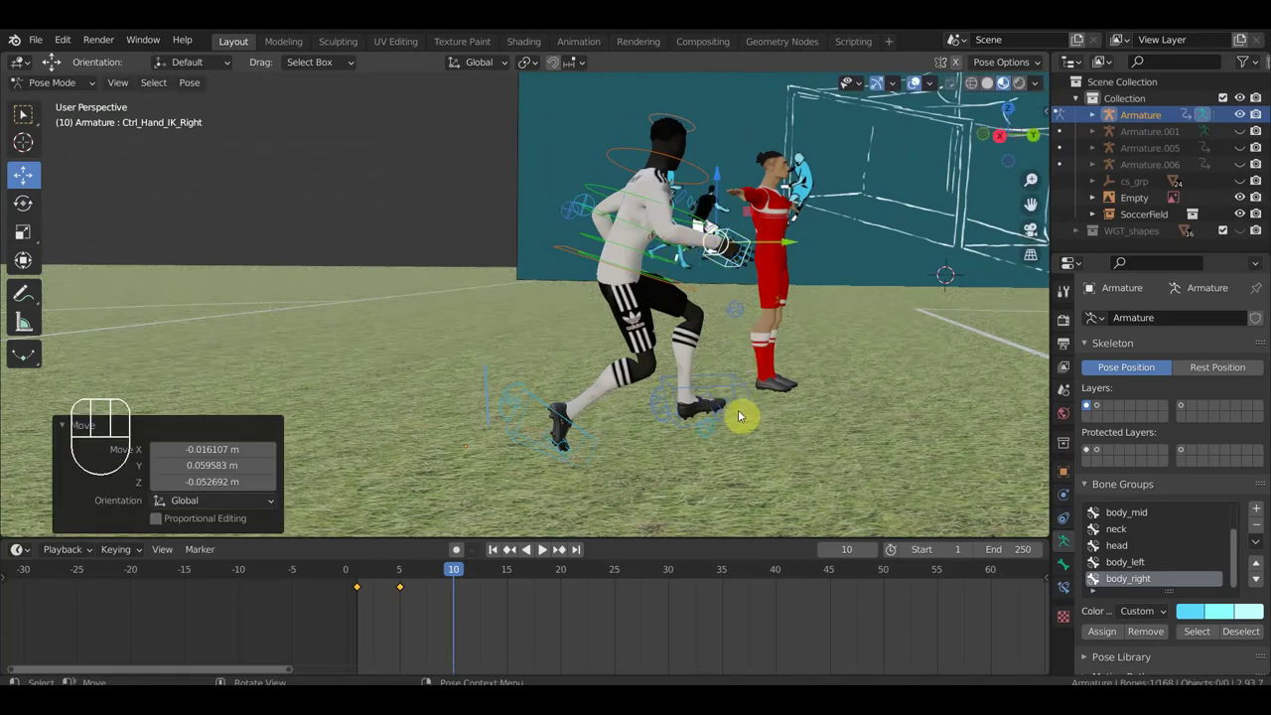
- Select all rig controls and key Location & Rotation at frame 10
key("a")
key("i")
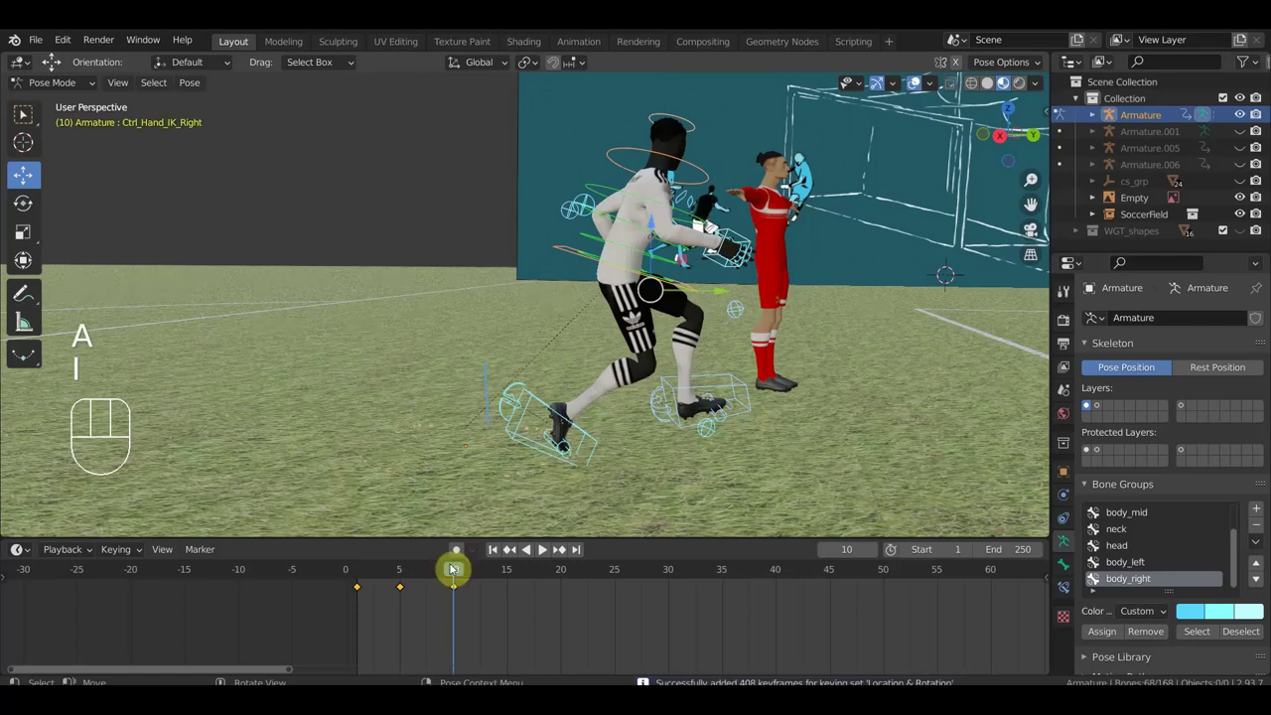
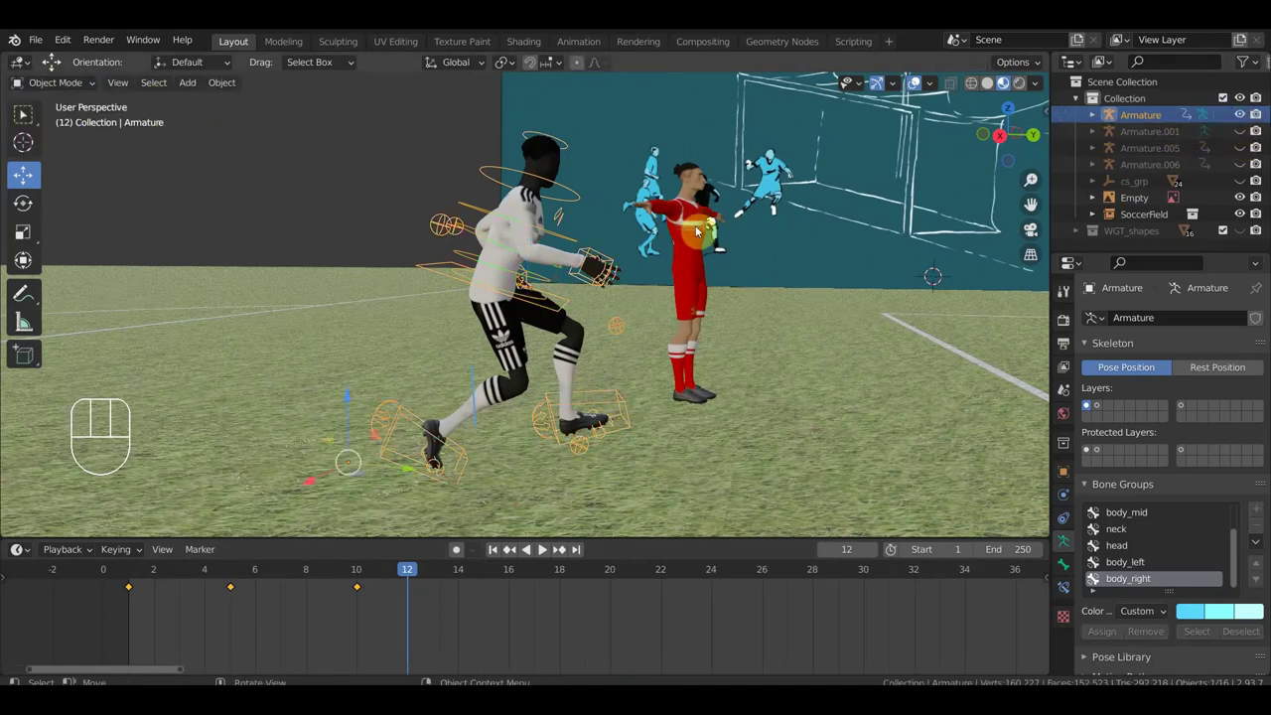
- Select the player's body mesh and then the boots object, framing each in the viewport
left_click(705, 231)
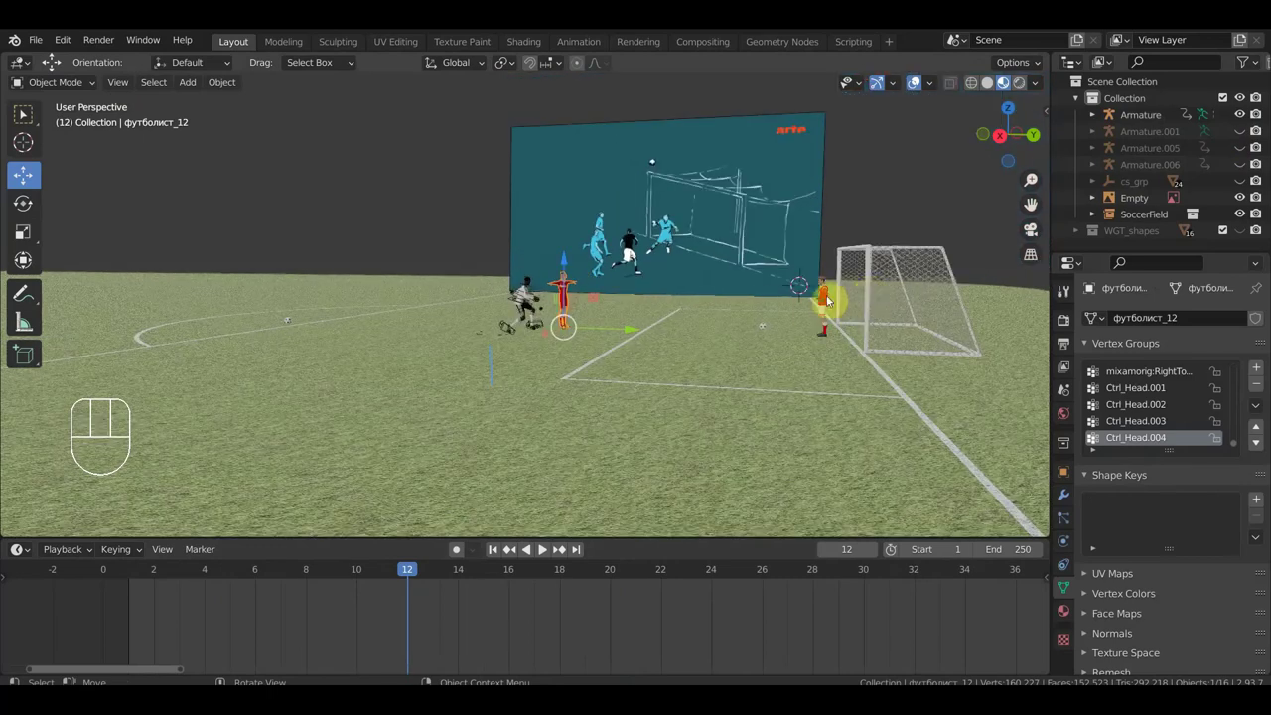
key("h")
middle_click(679, 351)
left_click(641, 371)
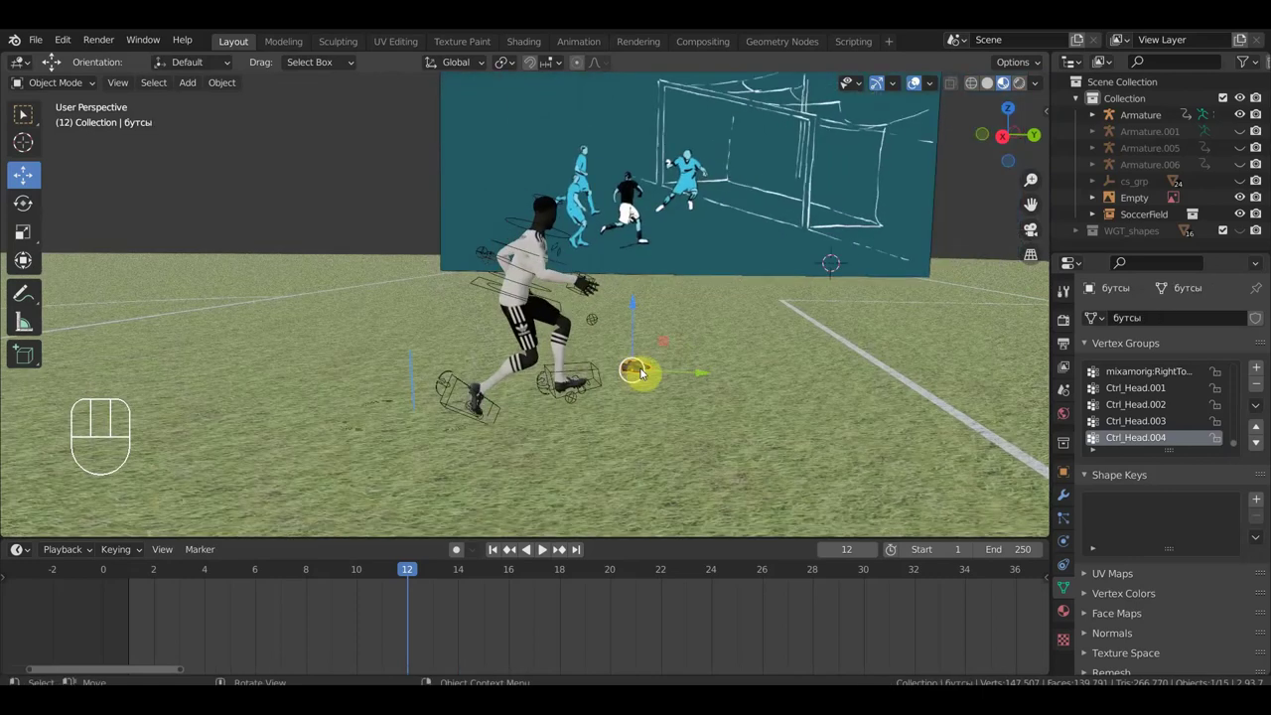
key("h")
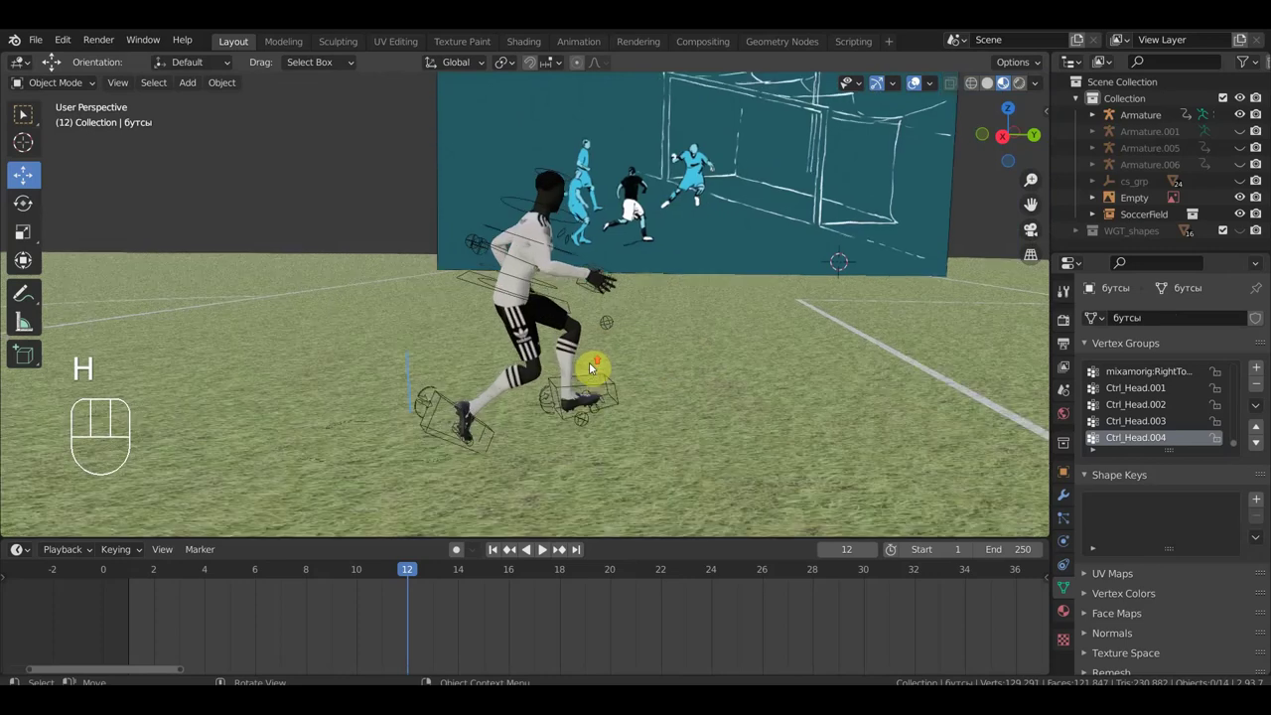
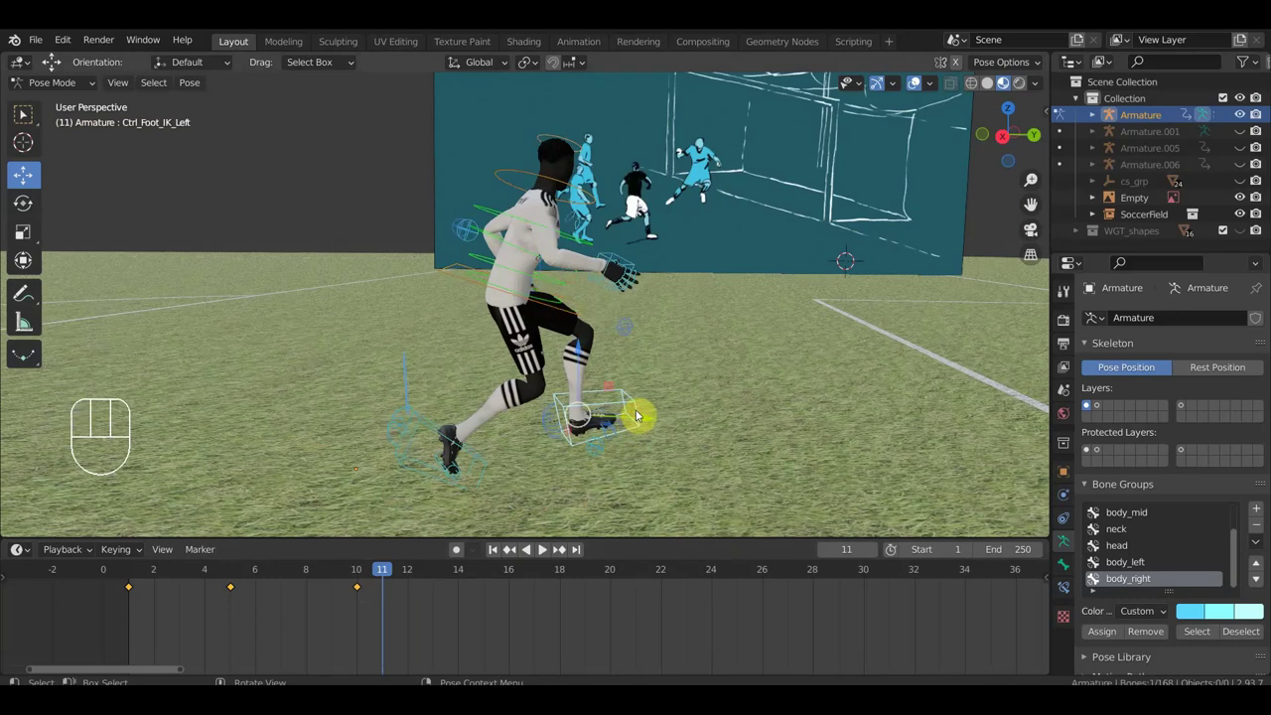
- Move the left foot forward and place the right foot stretched behind the player at frame 11
key("g")
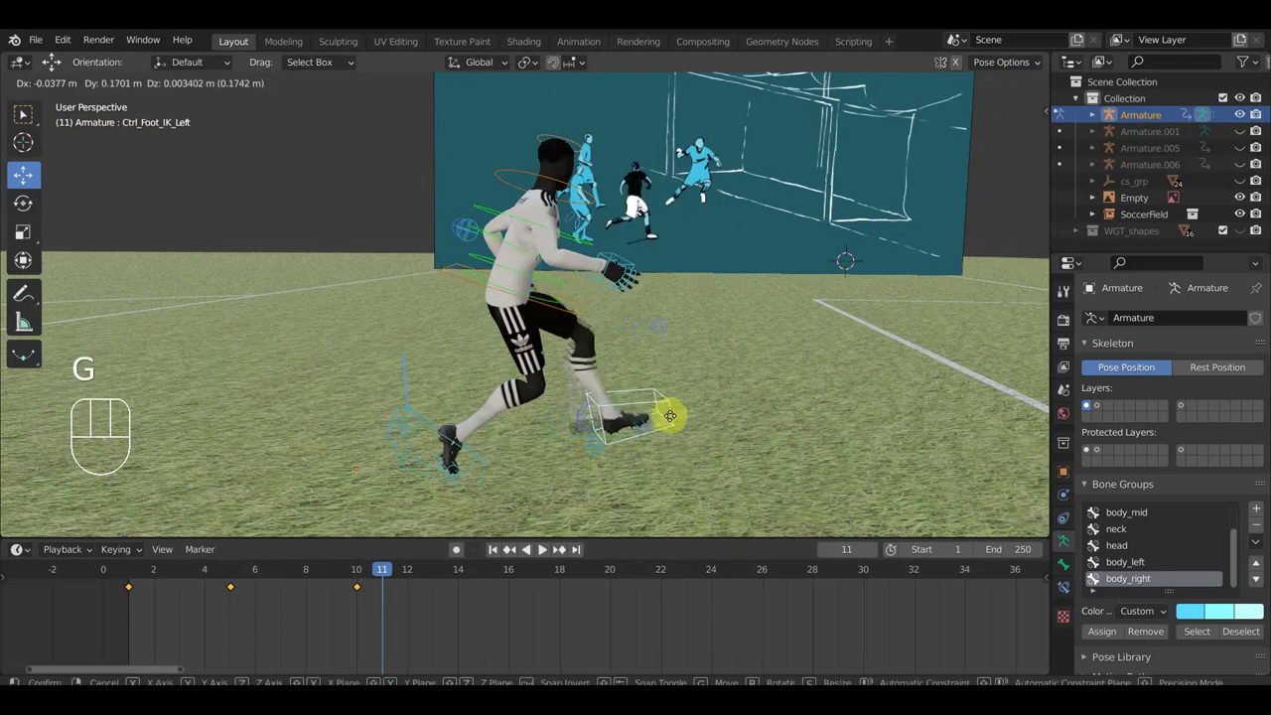
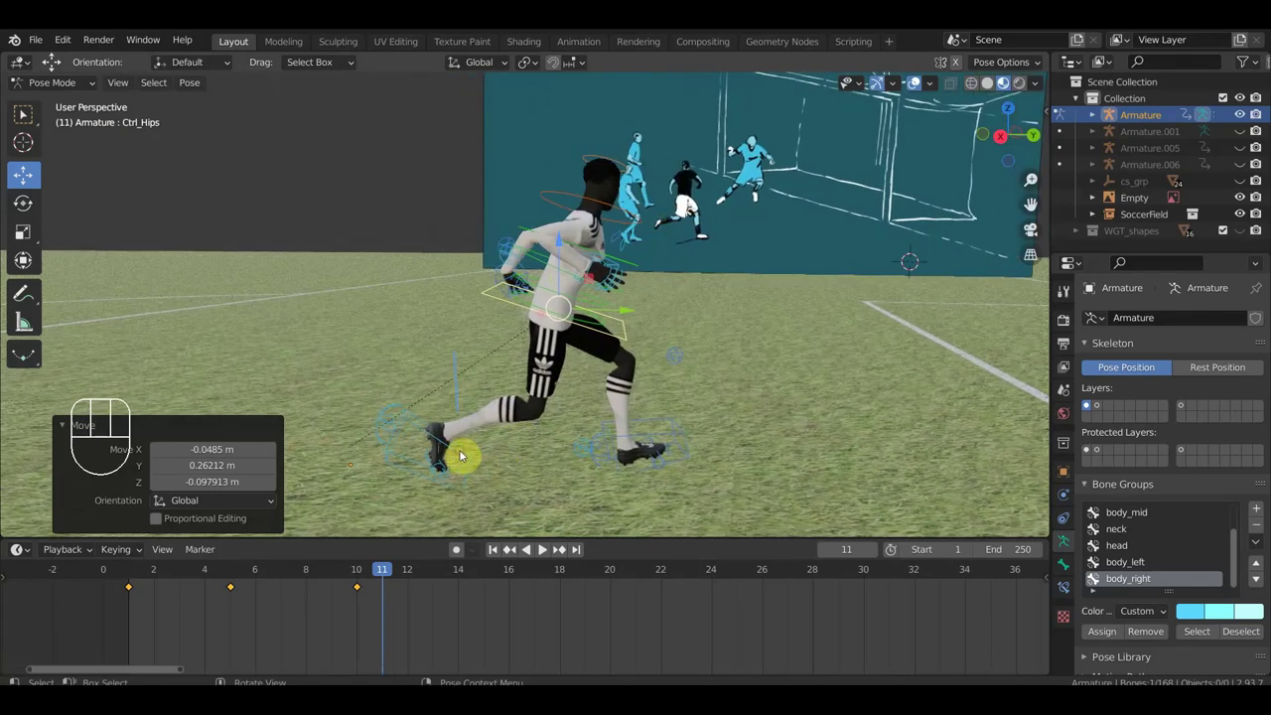
key("g")
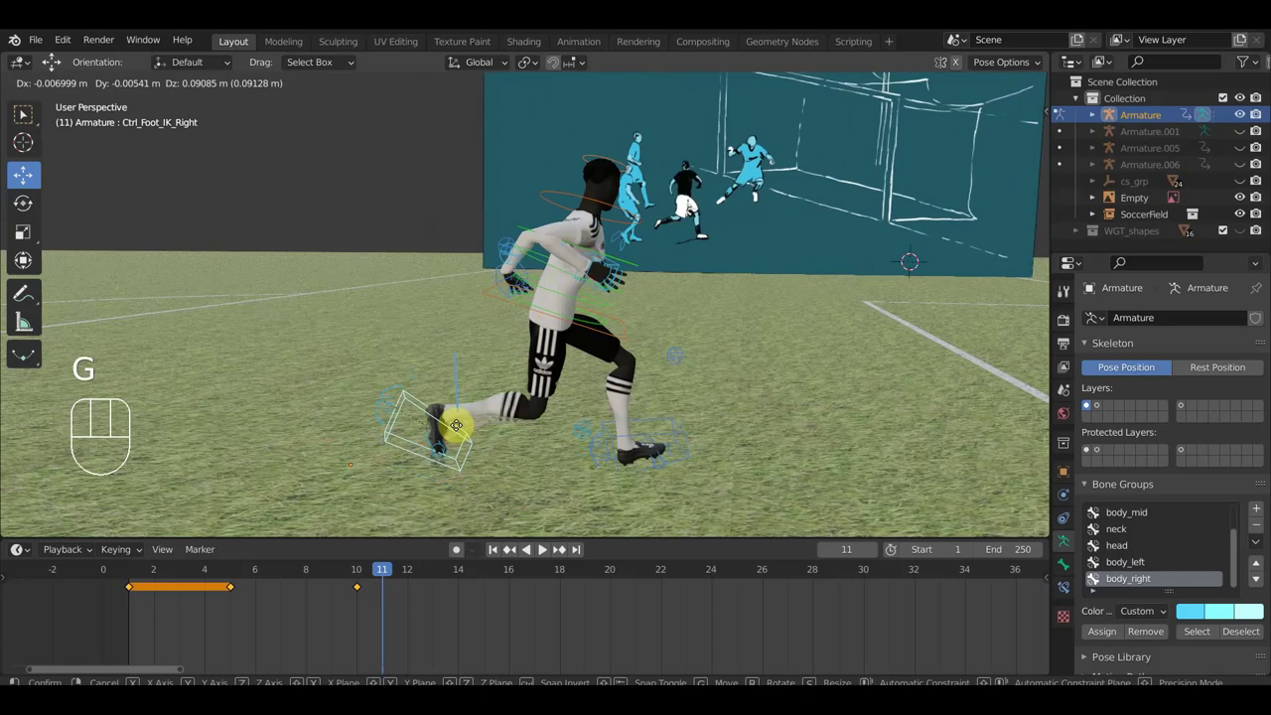
left_click_drag(490, 407, 559, 370)
left_click(595, 334)
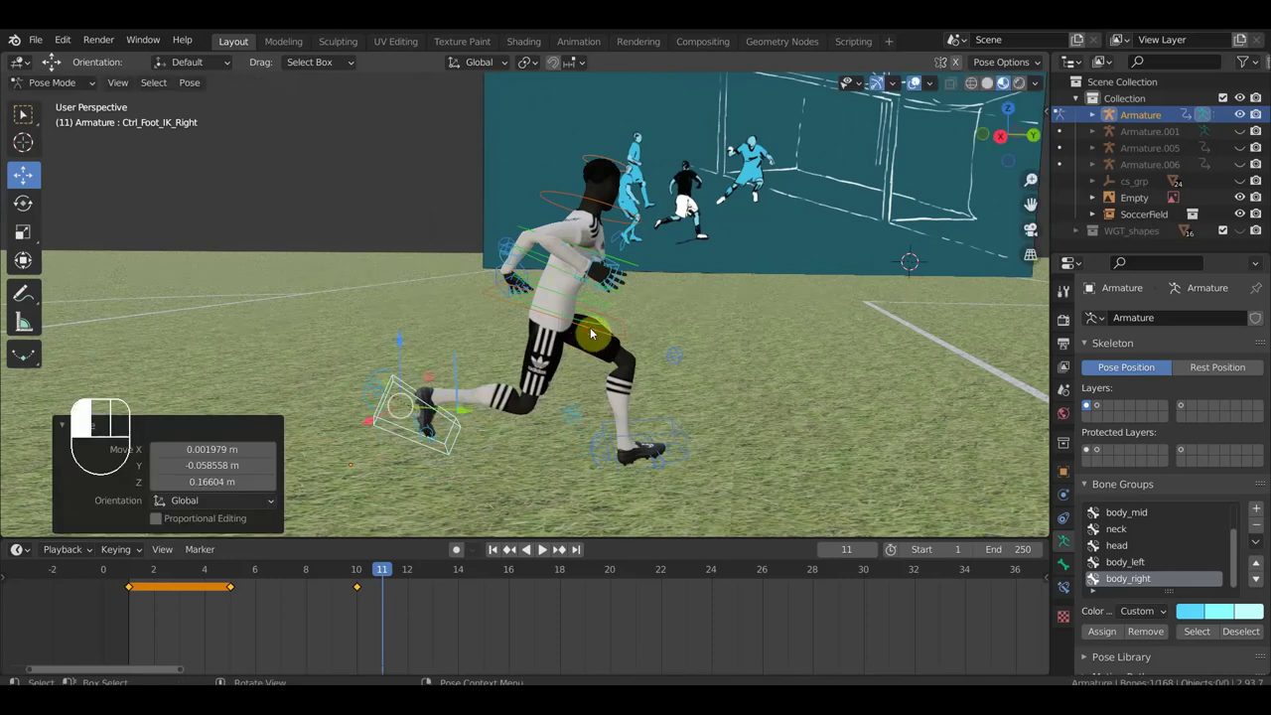
- From top view, shift the hips over the front leg and turn the torso around its vertical axis
key("KP_7")
key("r")
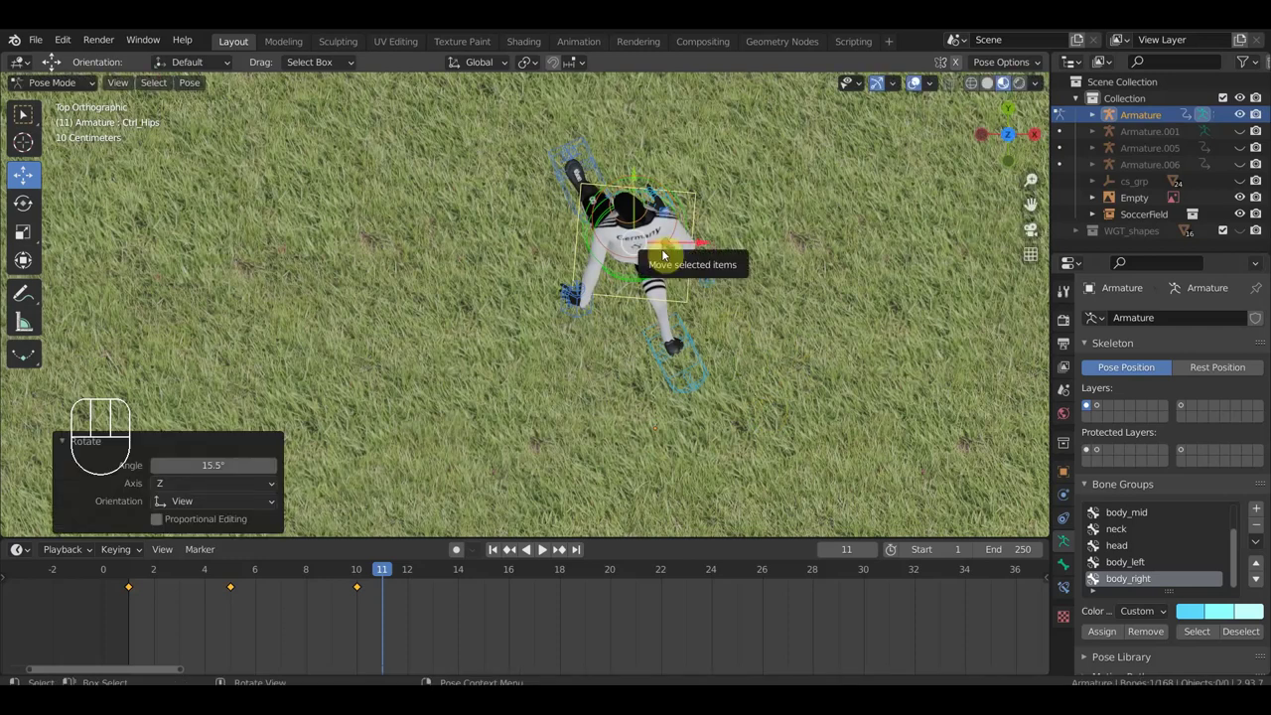
left_click_drag(682, 256, 754, 256)
key("r")
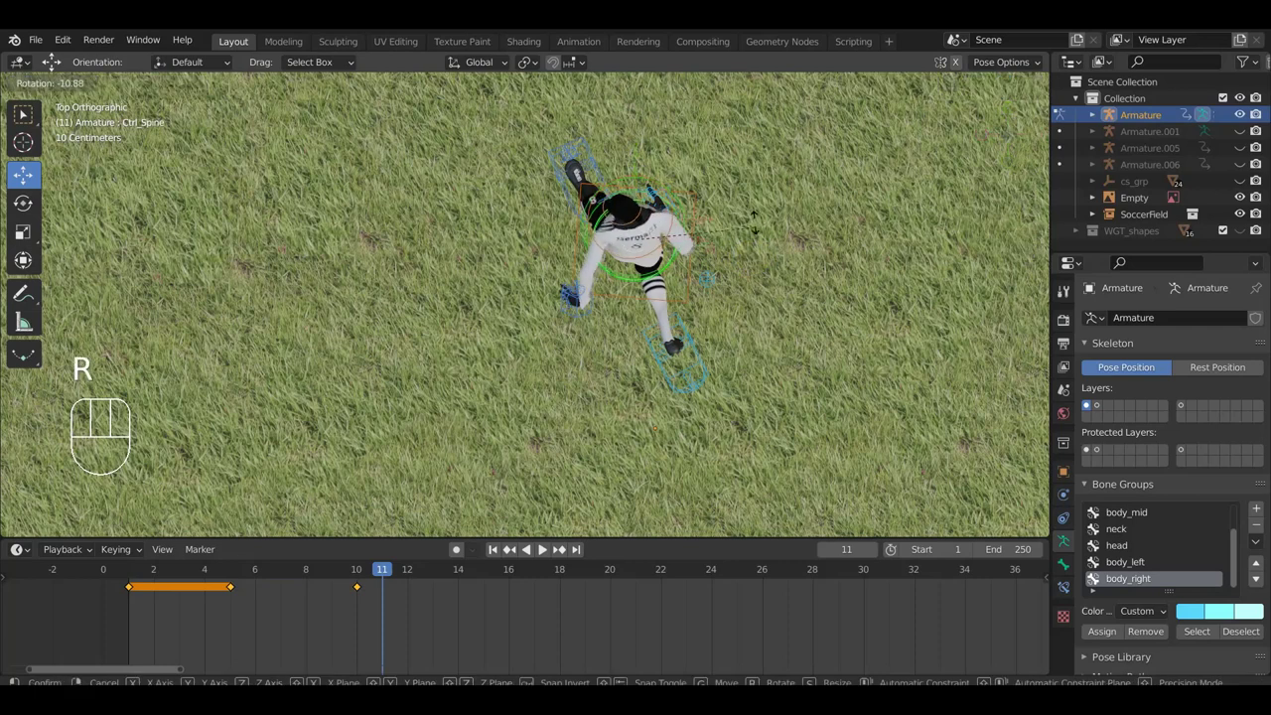
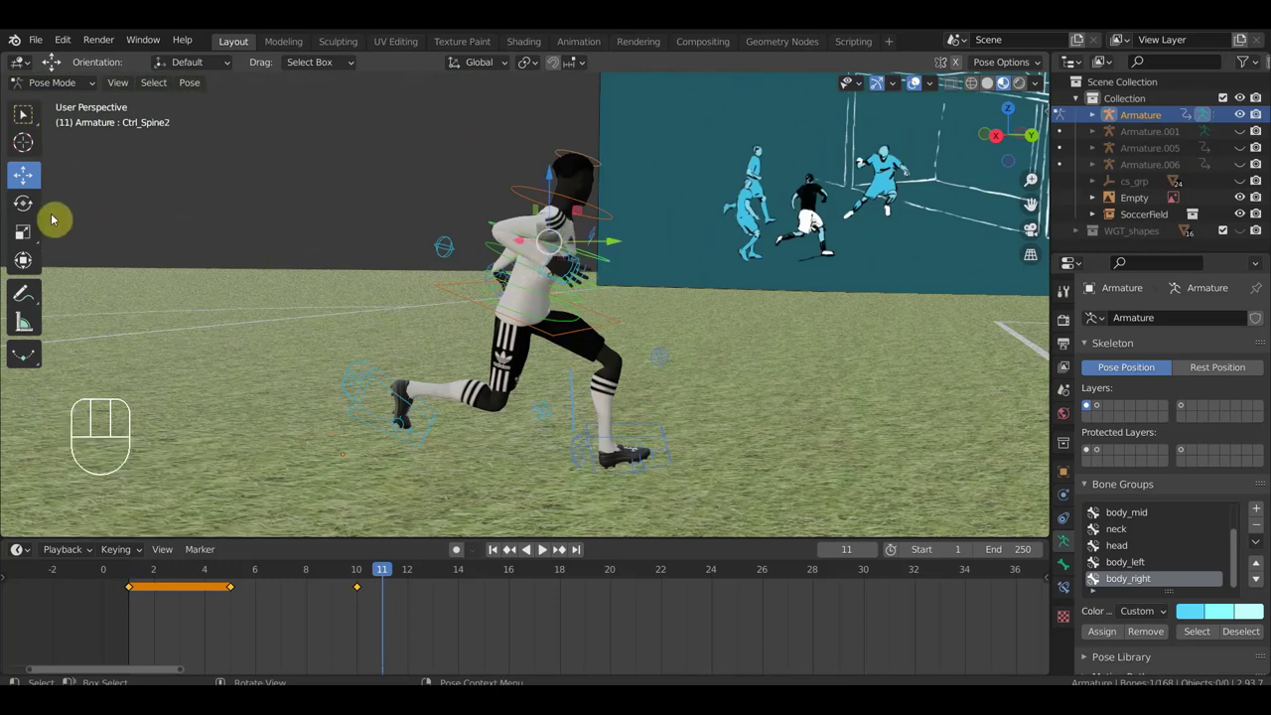
- Twist the upper chest with the Rotate tool and move the right hand forward
left_click(25, 207)
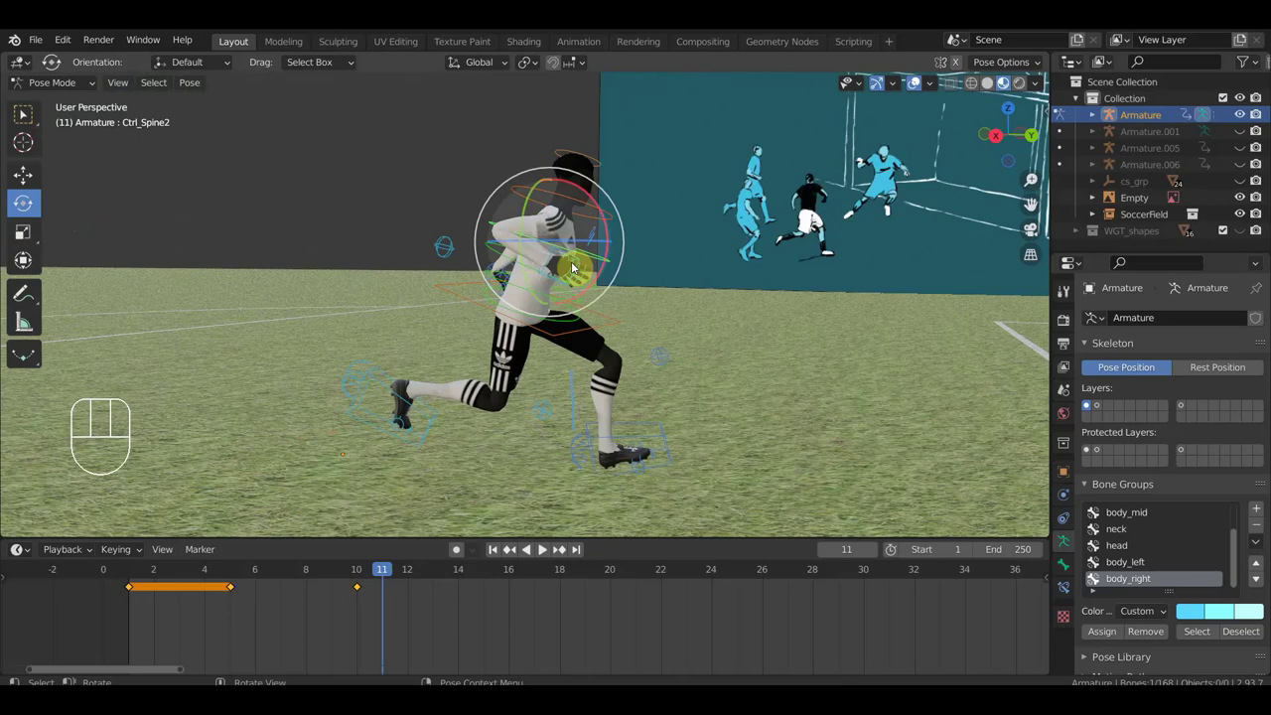
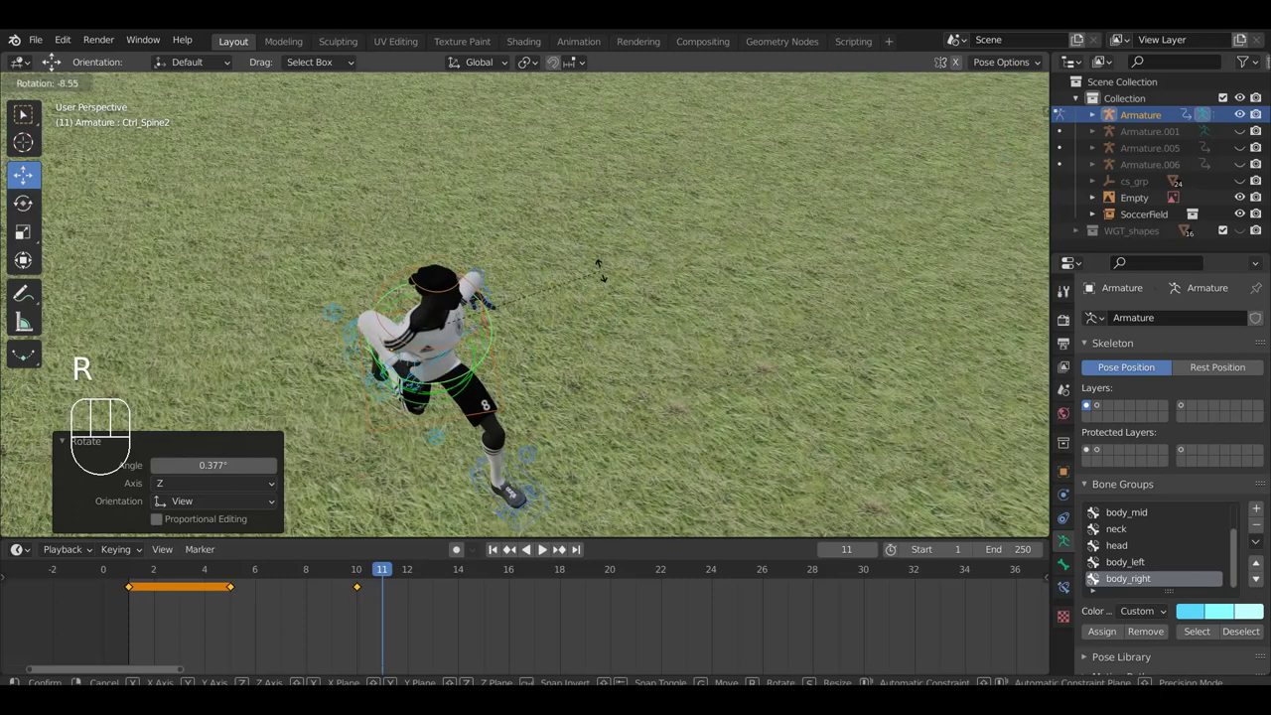
left_click_drag(658, 288, 734, 257)
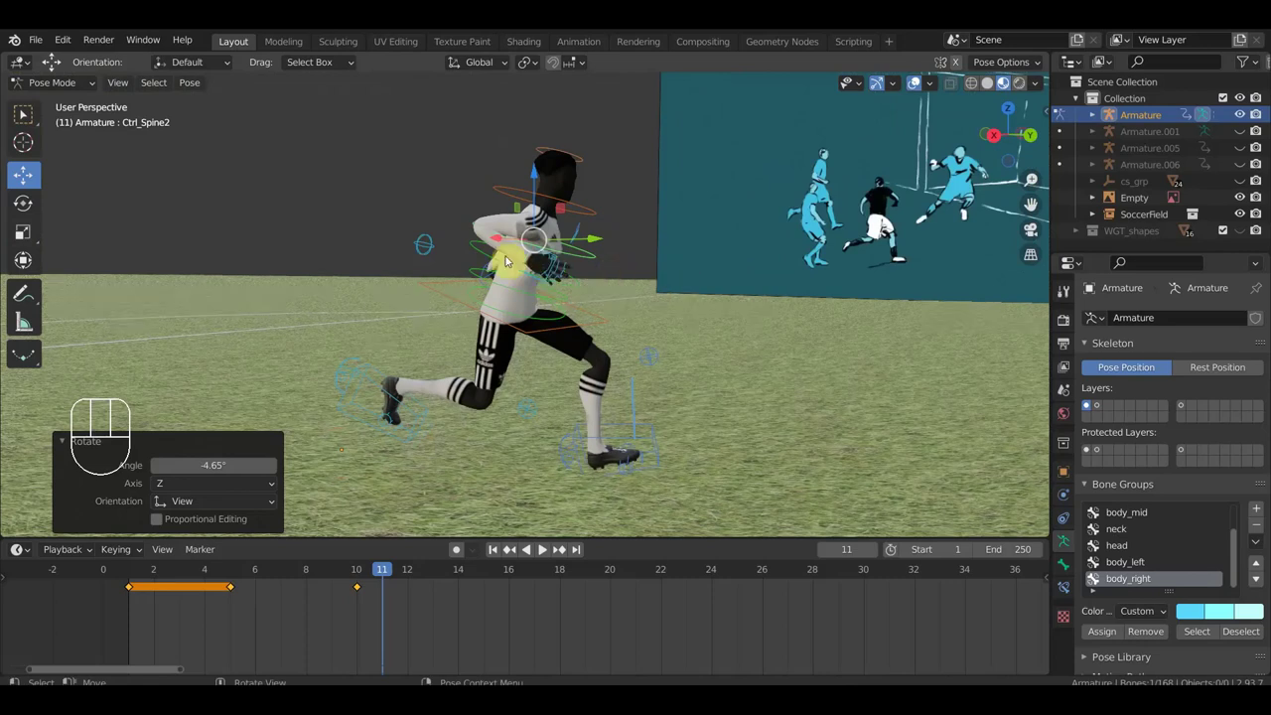
left_click(531, 266)
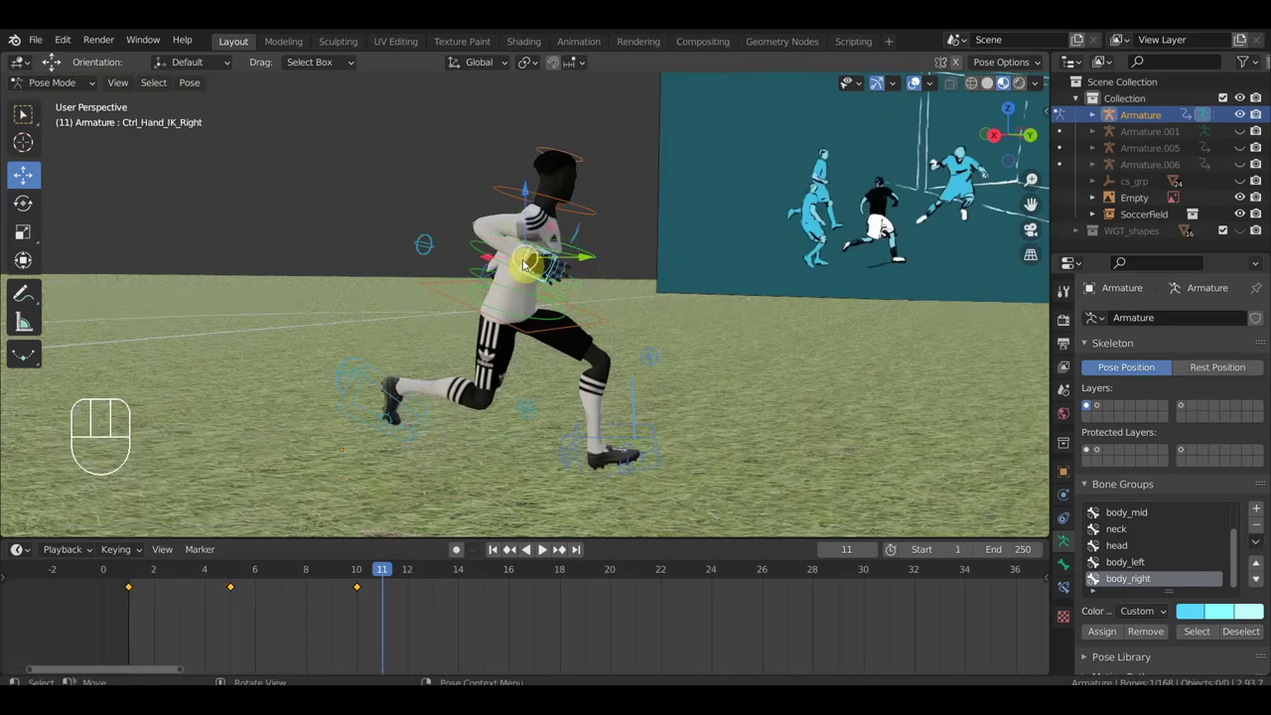
key("g")
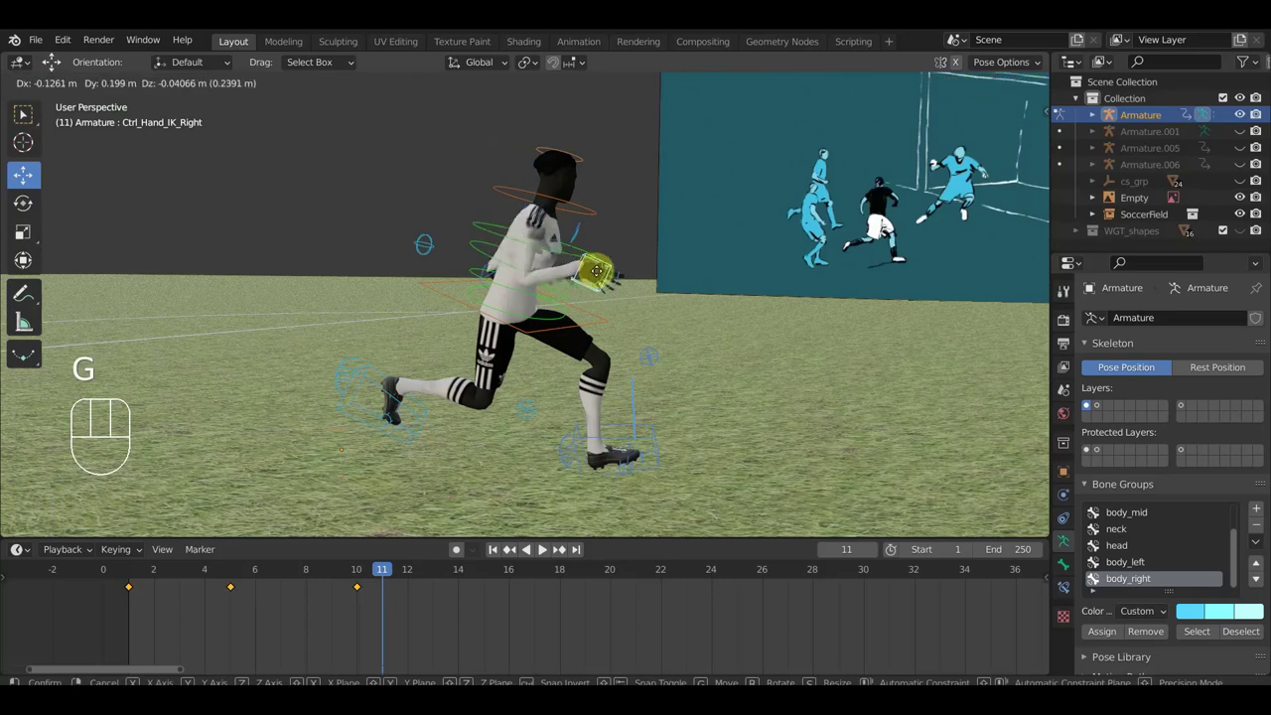
- From above, reselect the right hand control and rotate the neck to turn the head
left_click_drag(692, 311, 491, 382)
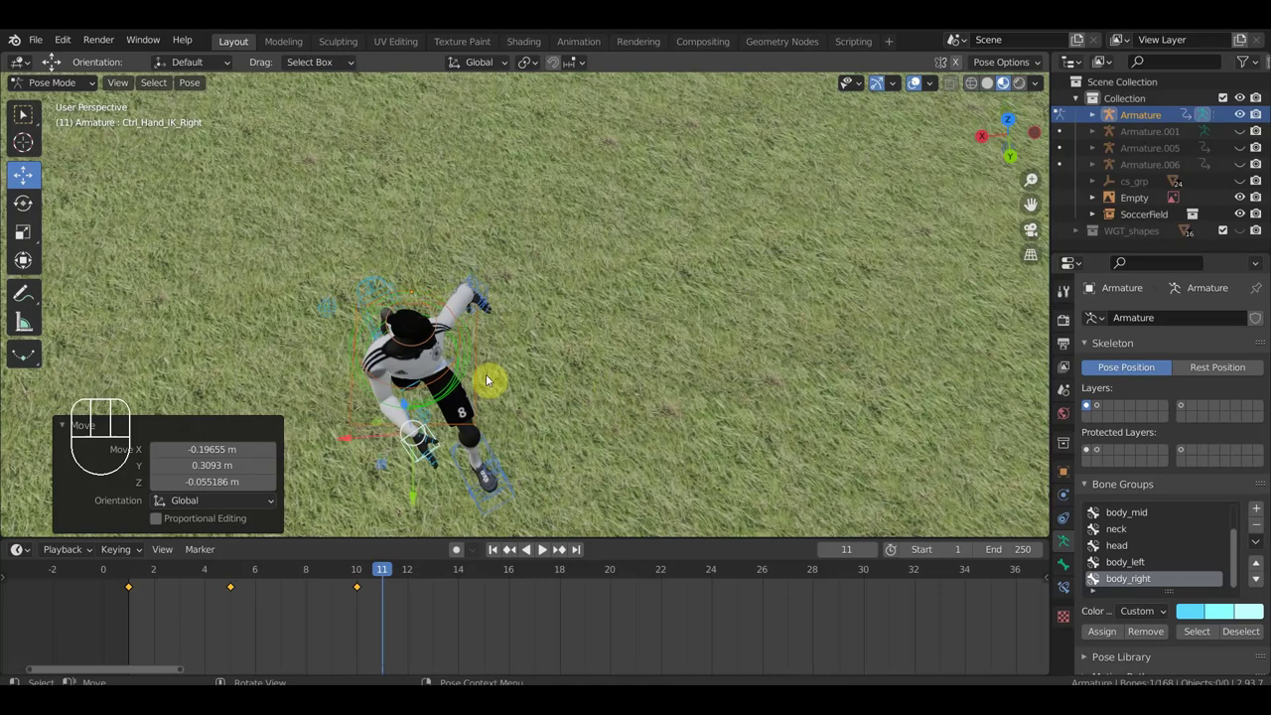
left_click(461, 369)
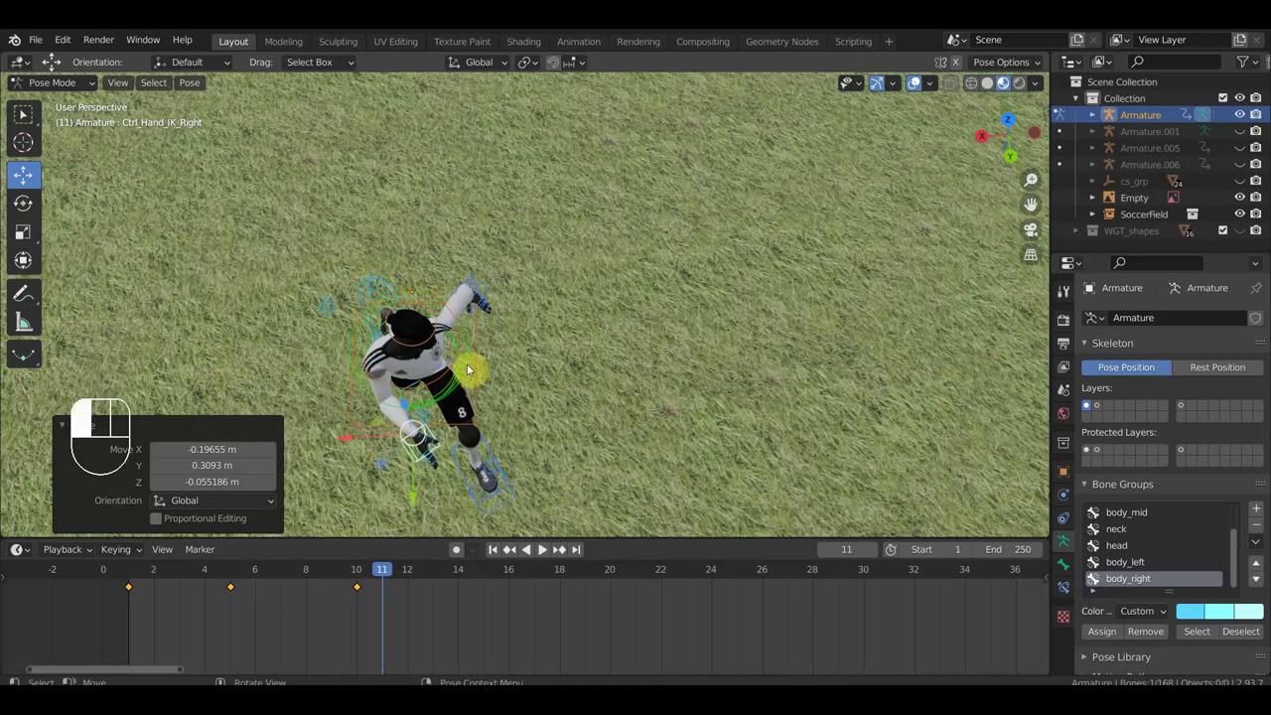
key("r")
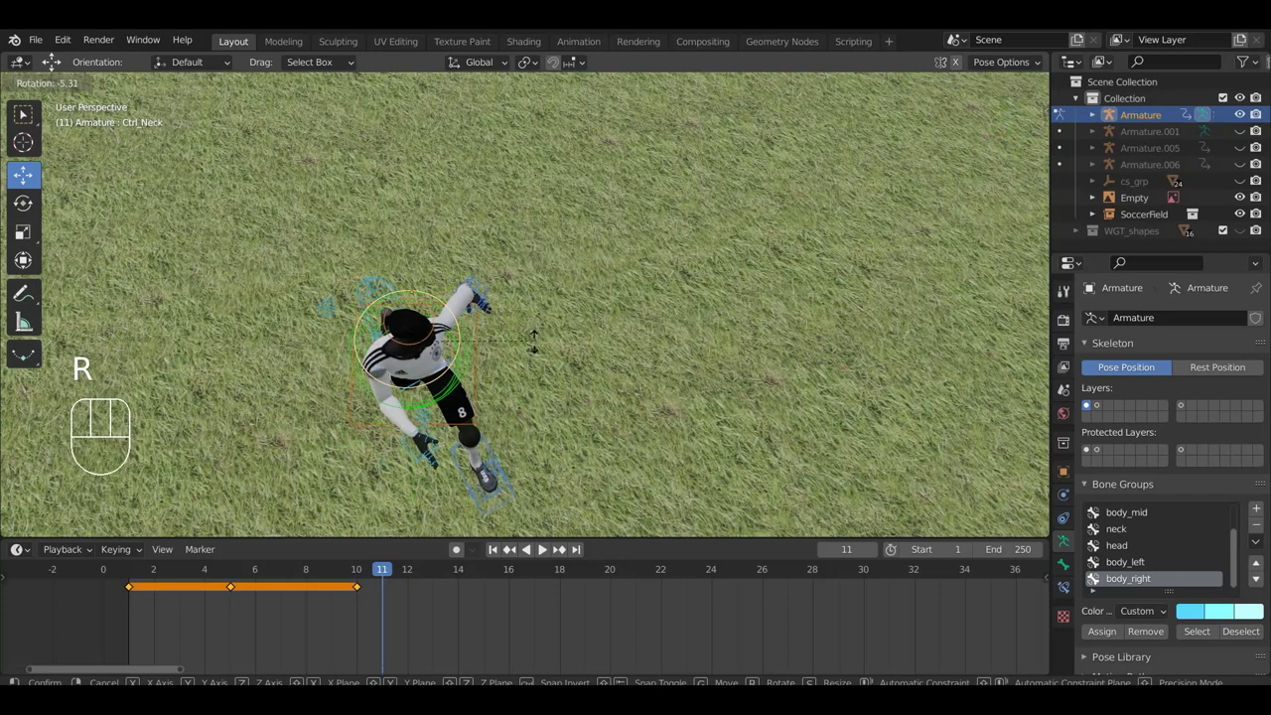
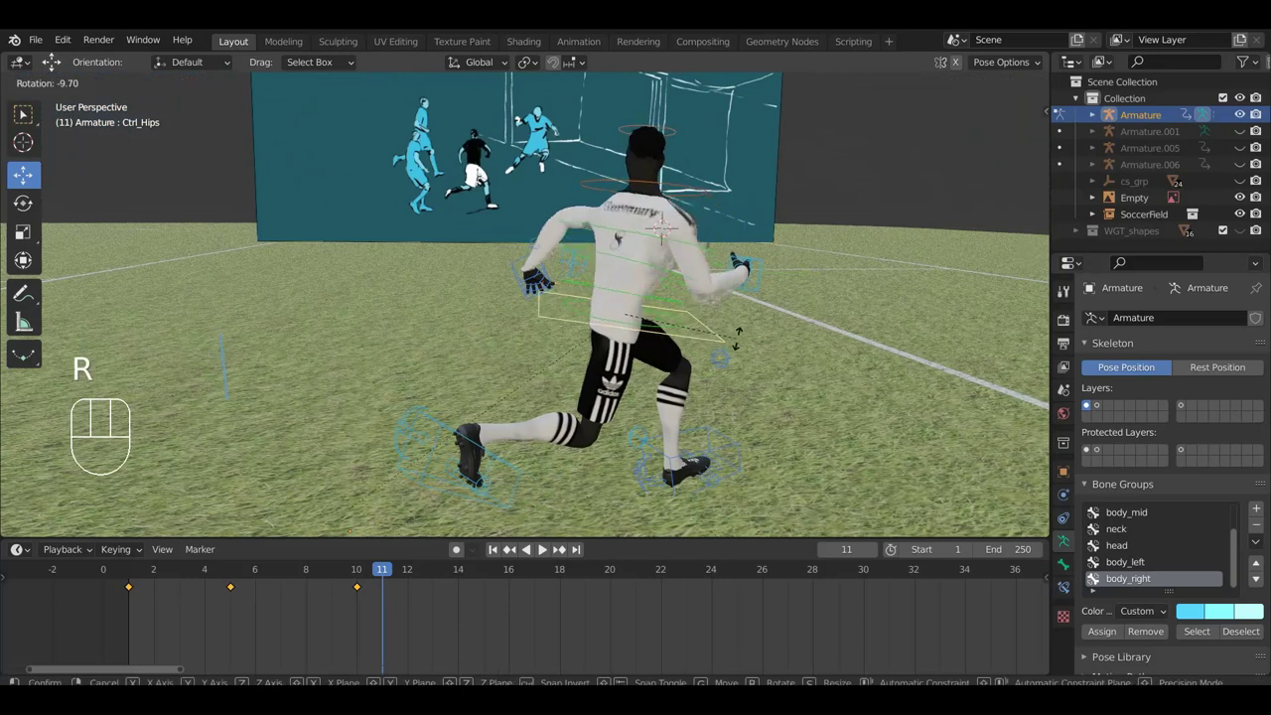
- Select the hips, then Ctrl_Hand_IK_Left, and move the left hand into the arm swing
left_click(739, 353)
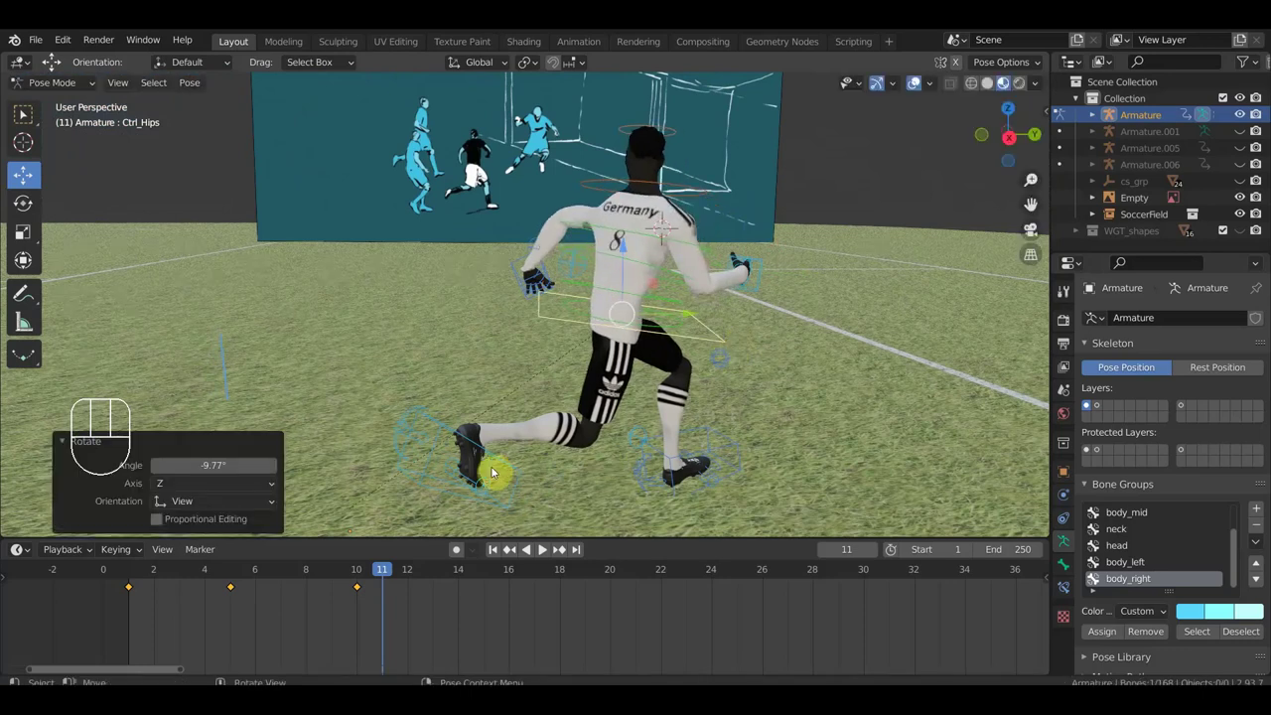
left_click(553, 273)
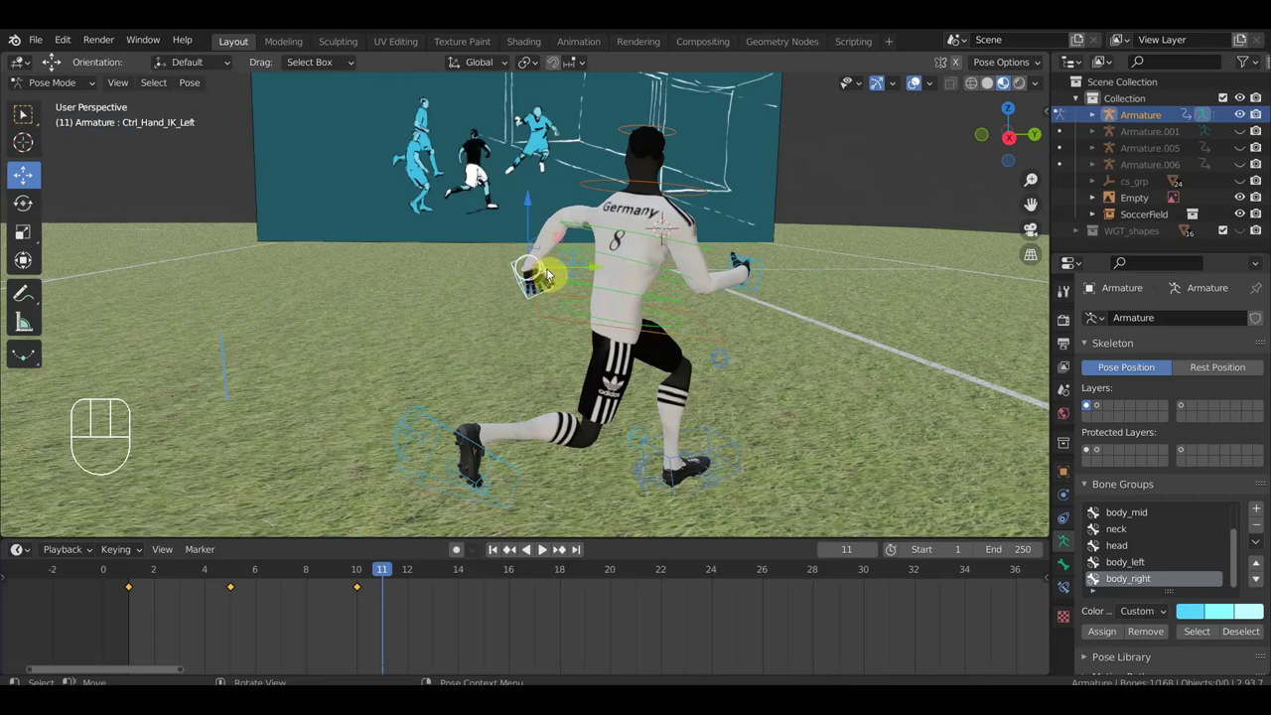
key("g")
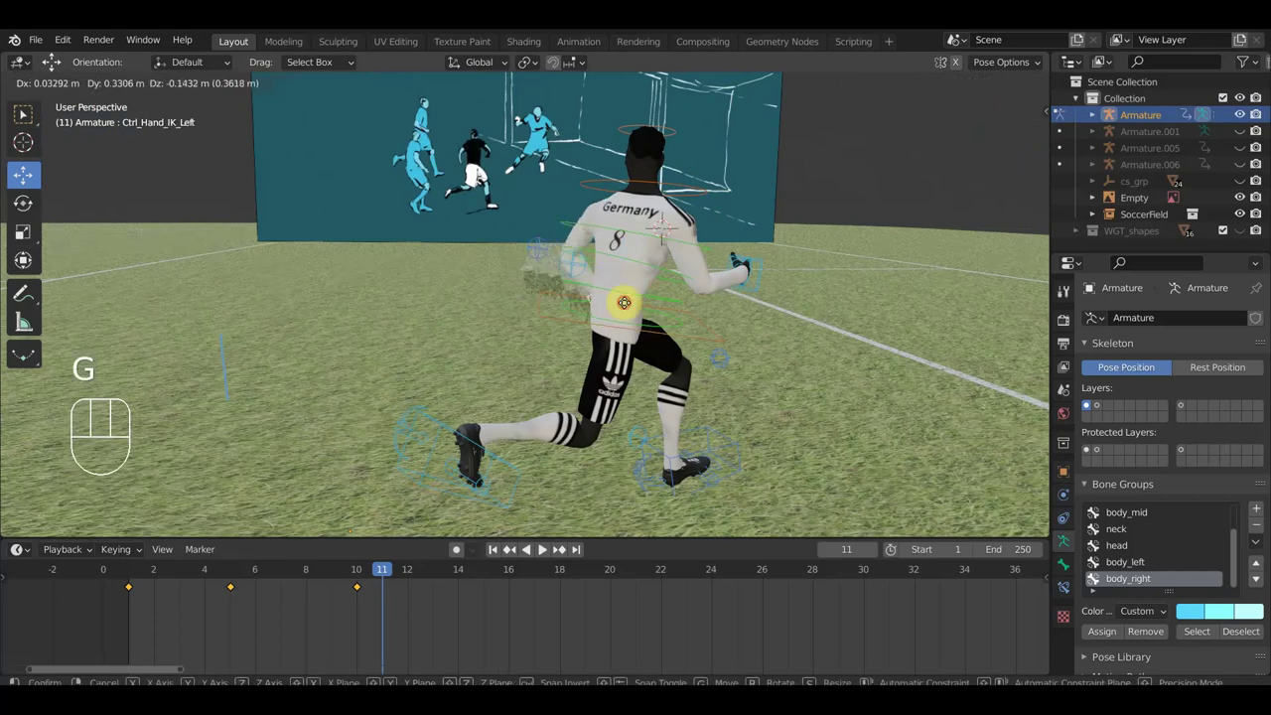
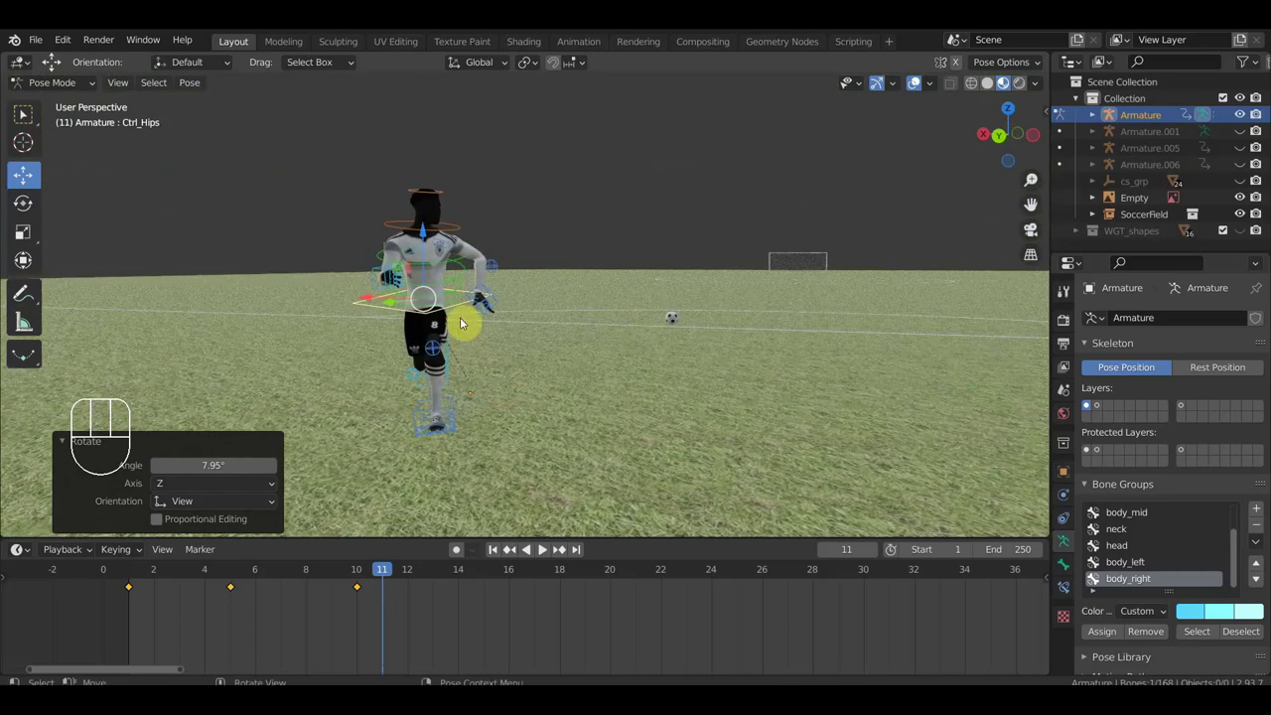
- Shift the hips and move Ctrl_LegPole_IK_Right to aim the right knee at frame 11
key("g")
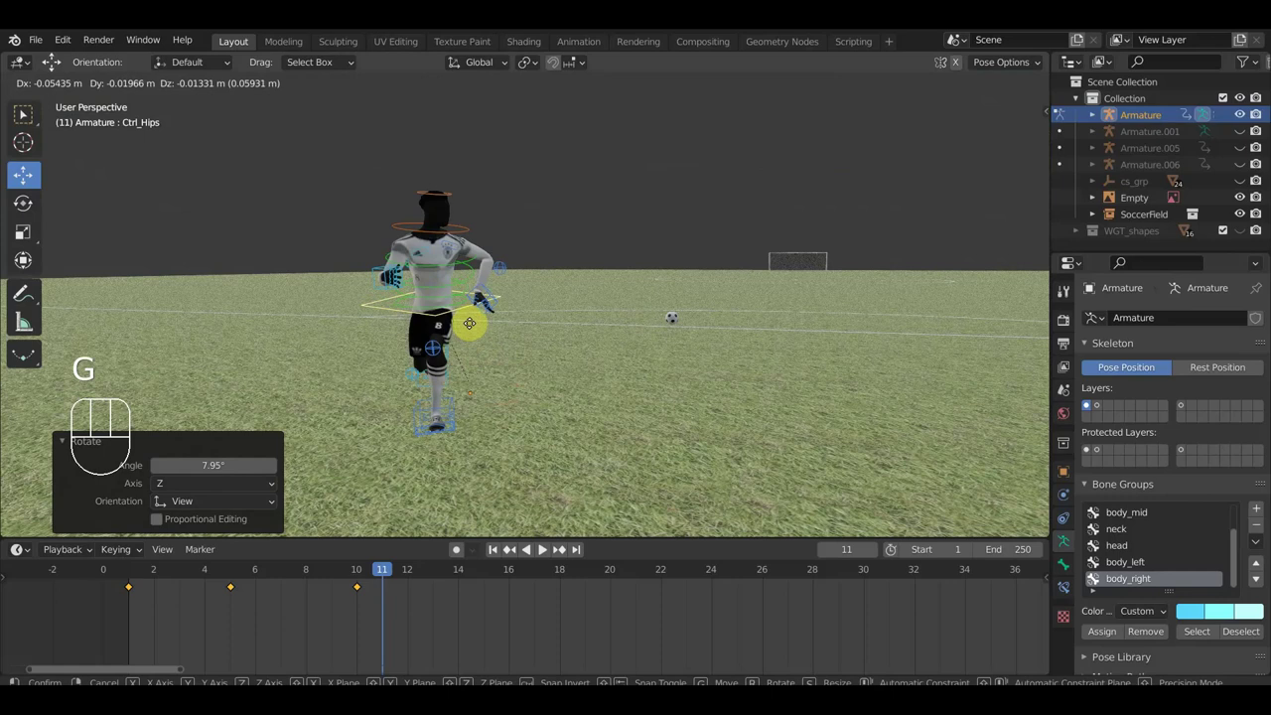
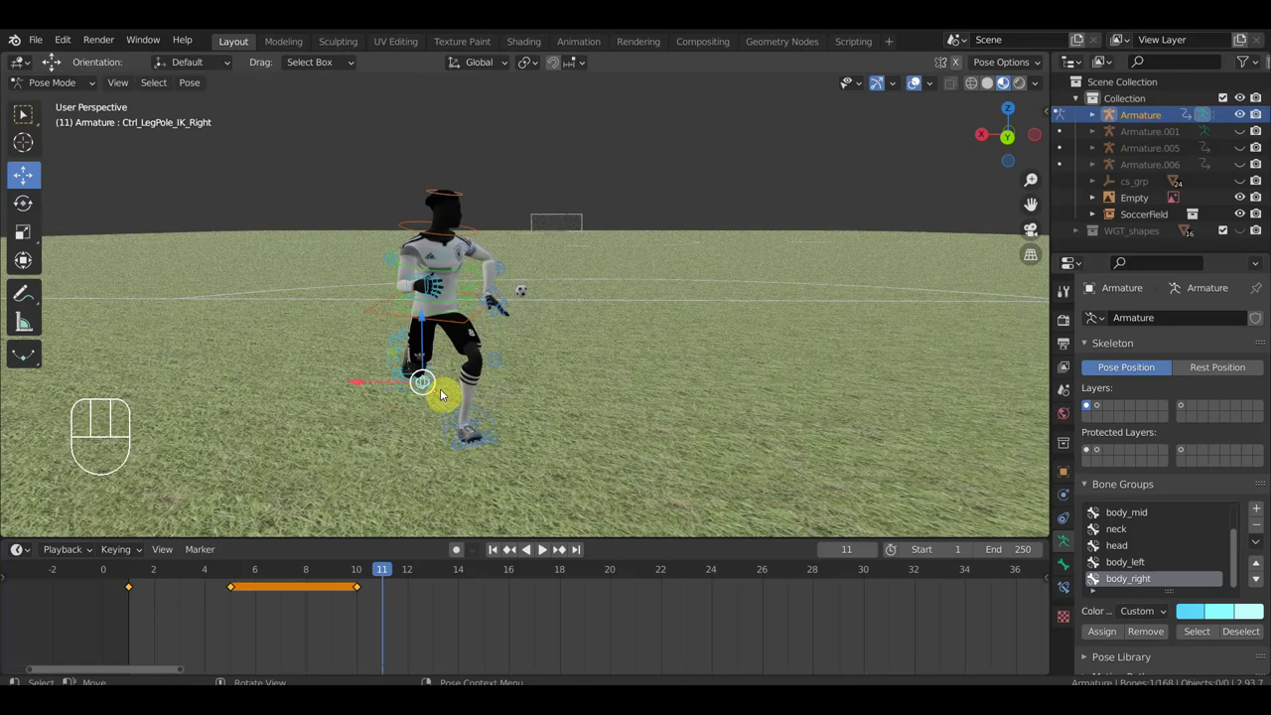
key("g")
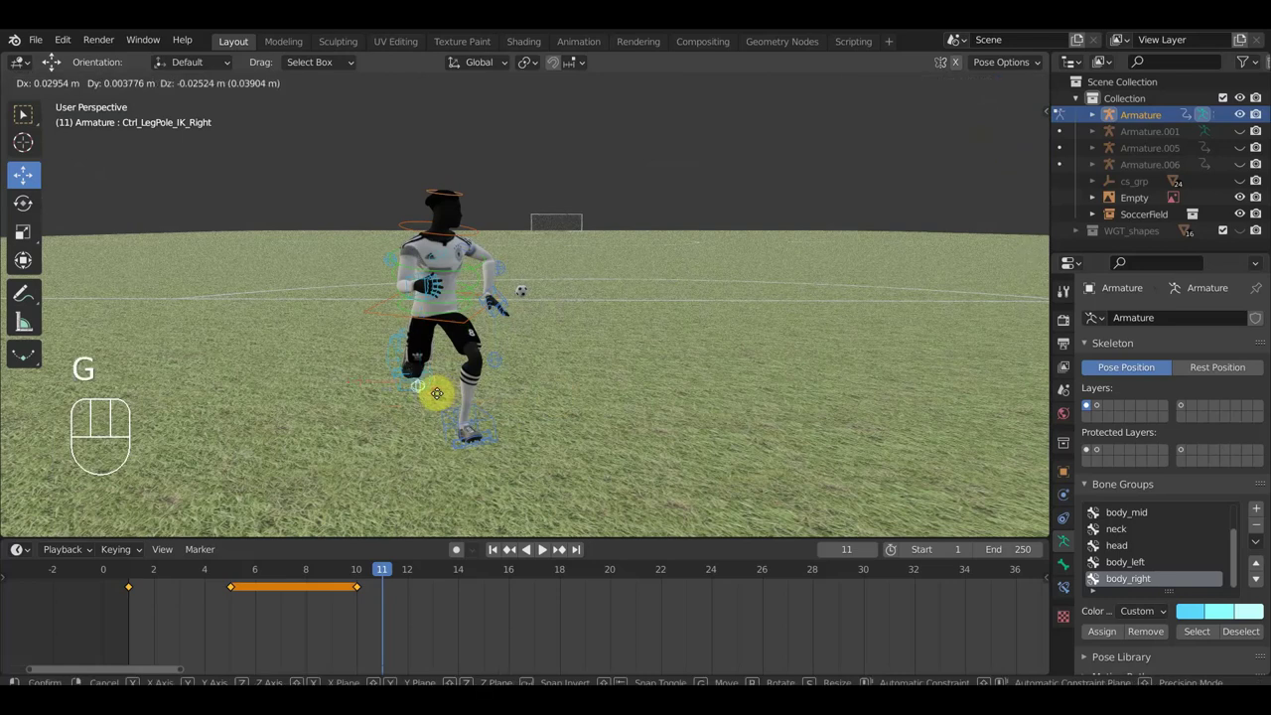
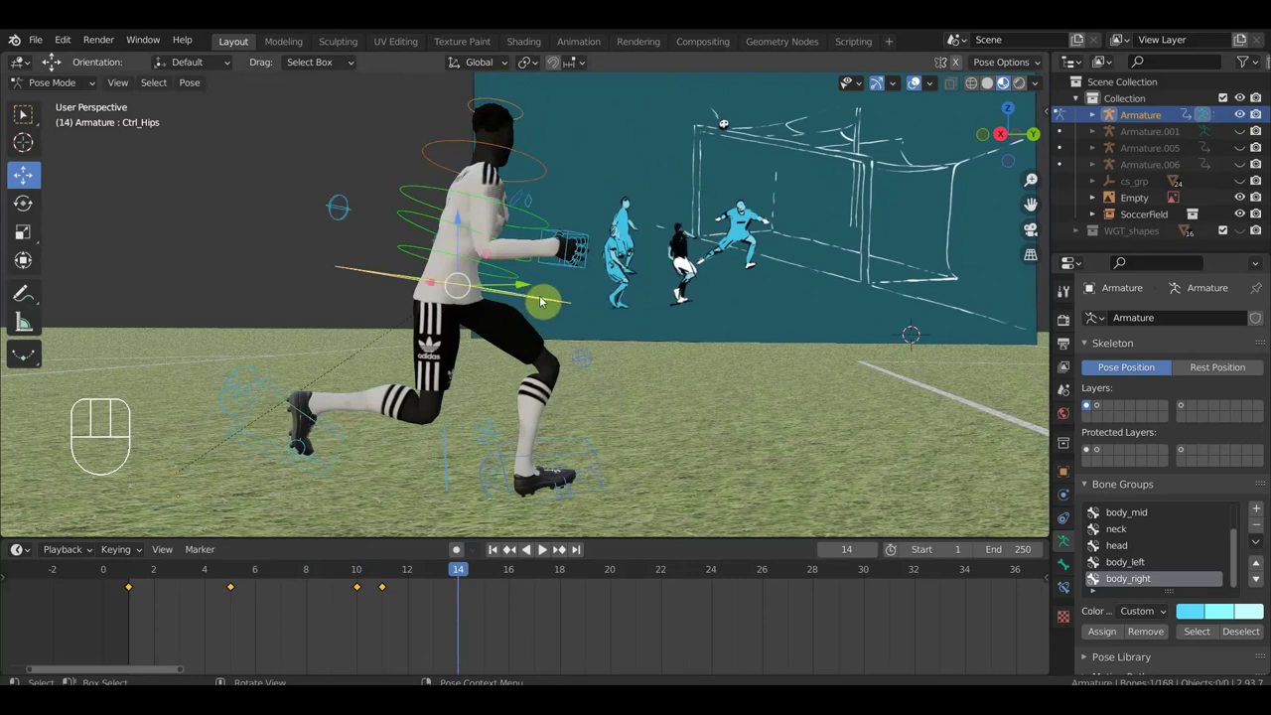
- Shift the hips forward, reposition the right foot roll control twice, and rotate the hips from top view
key("g")
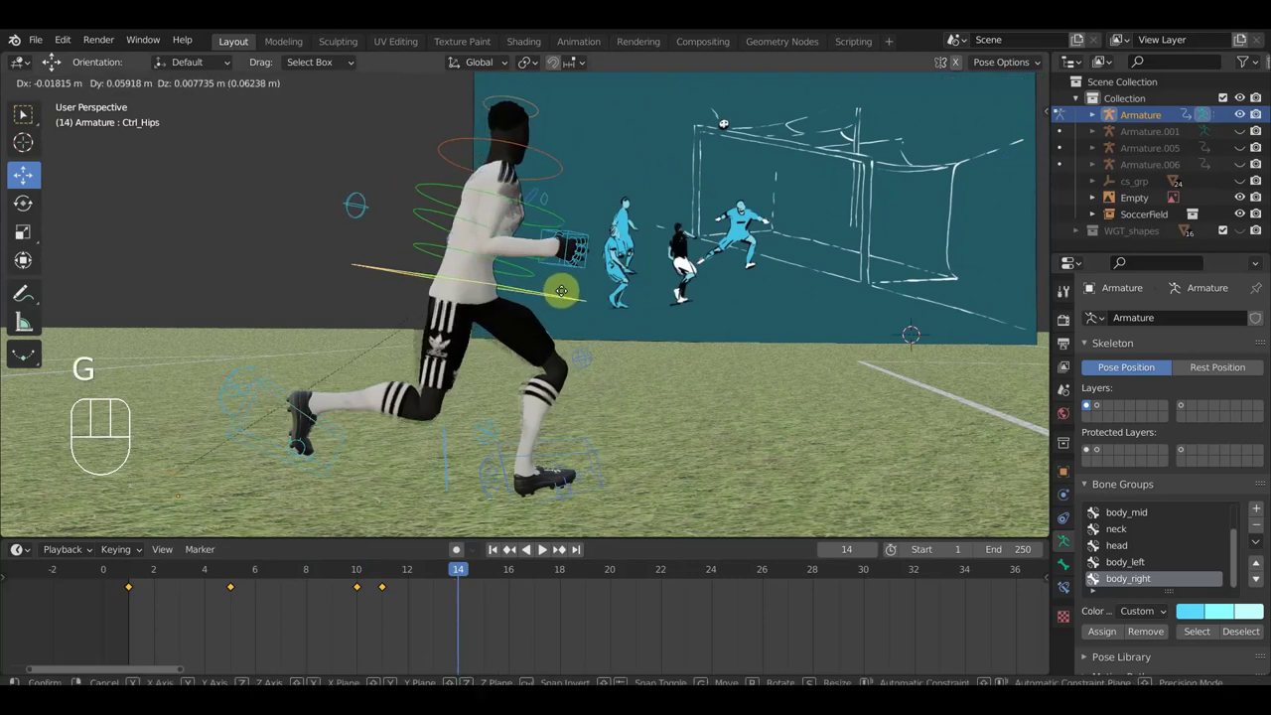
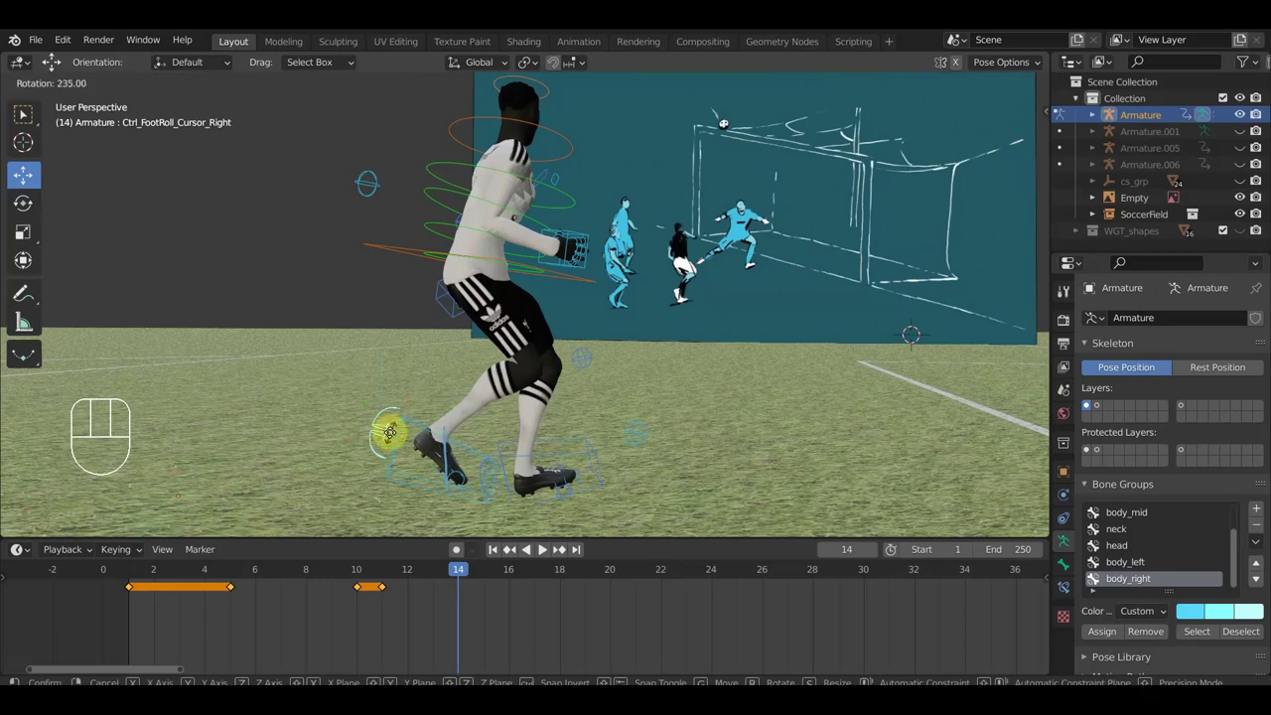
key("g")
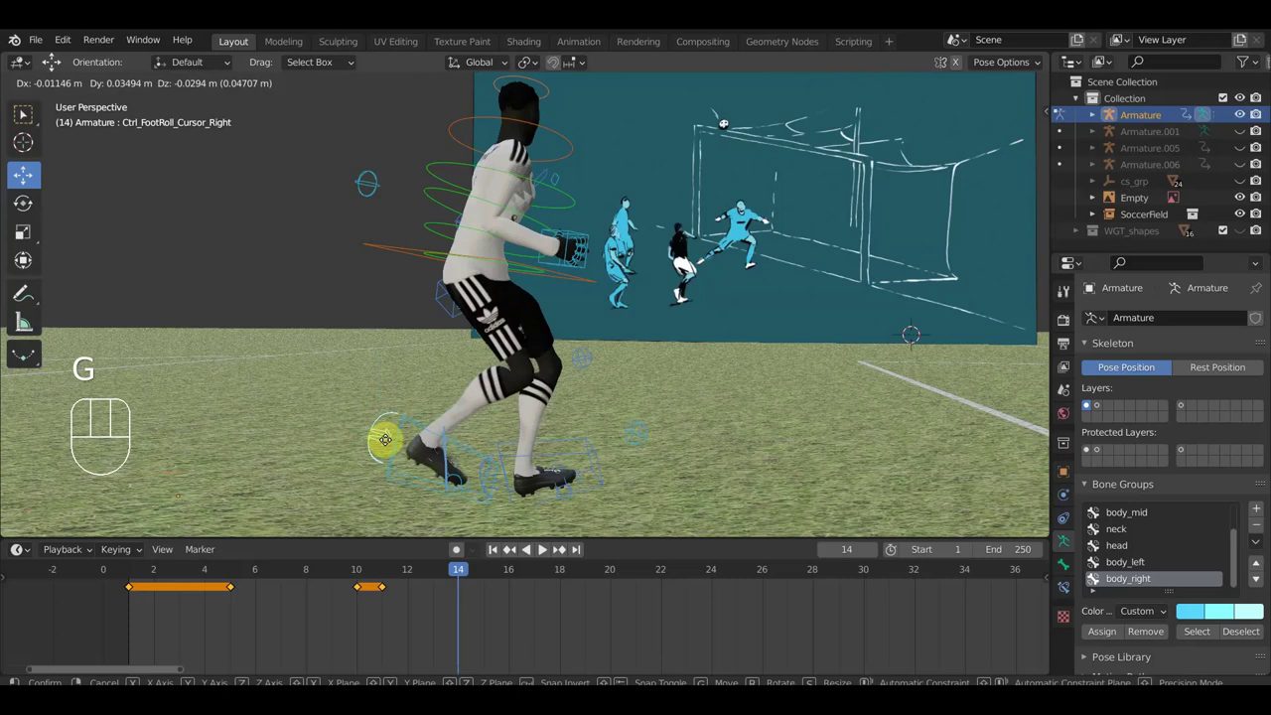
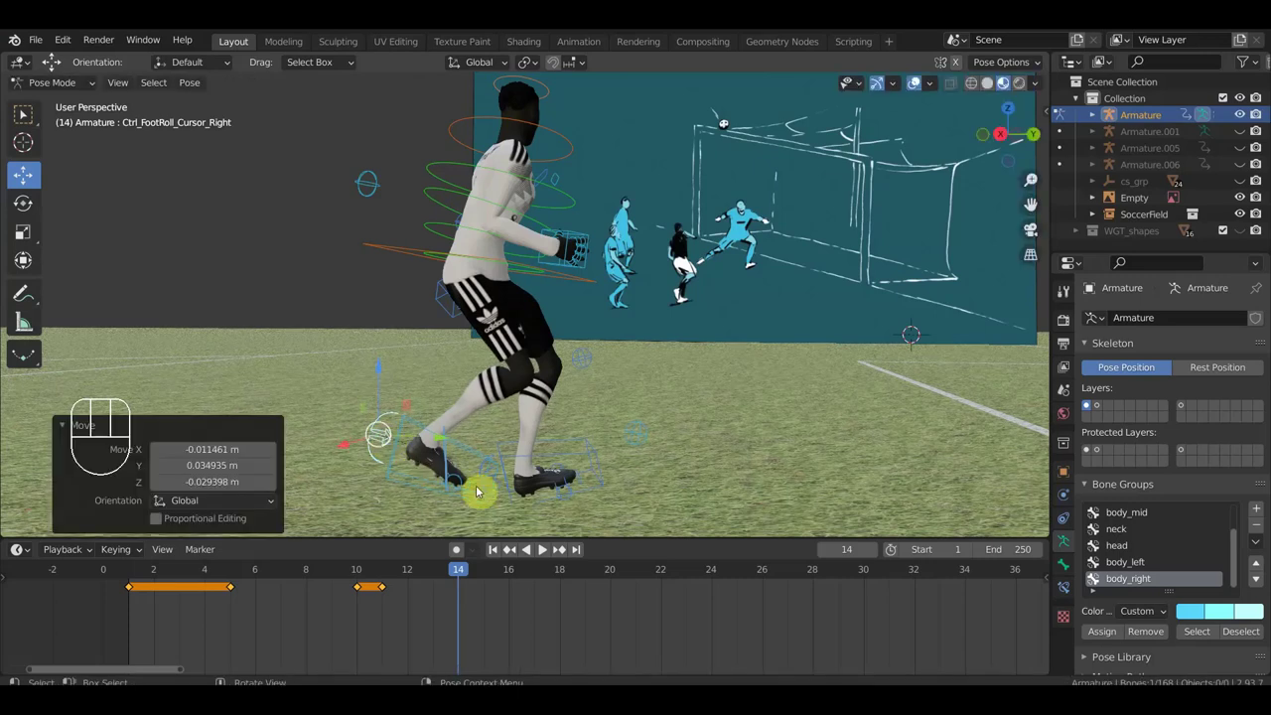
key("g")
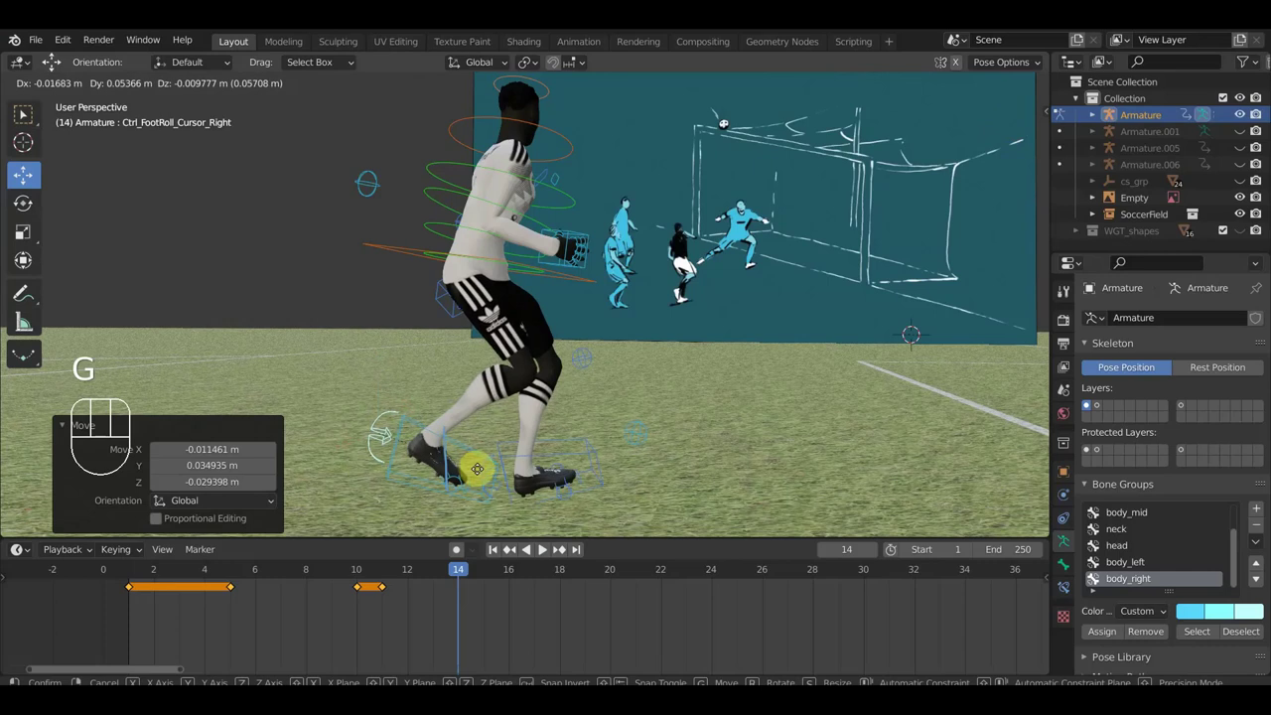
left_click_drag(498, 478, 519, 481)
left_click_drag(570, 489, 446, 352)
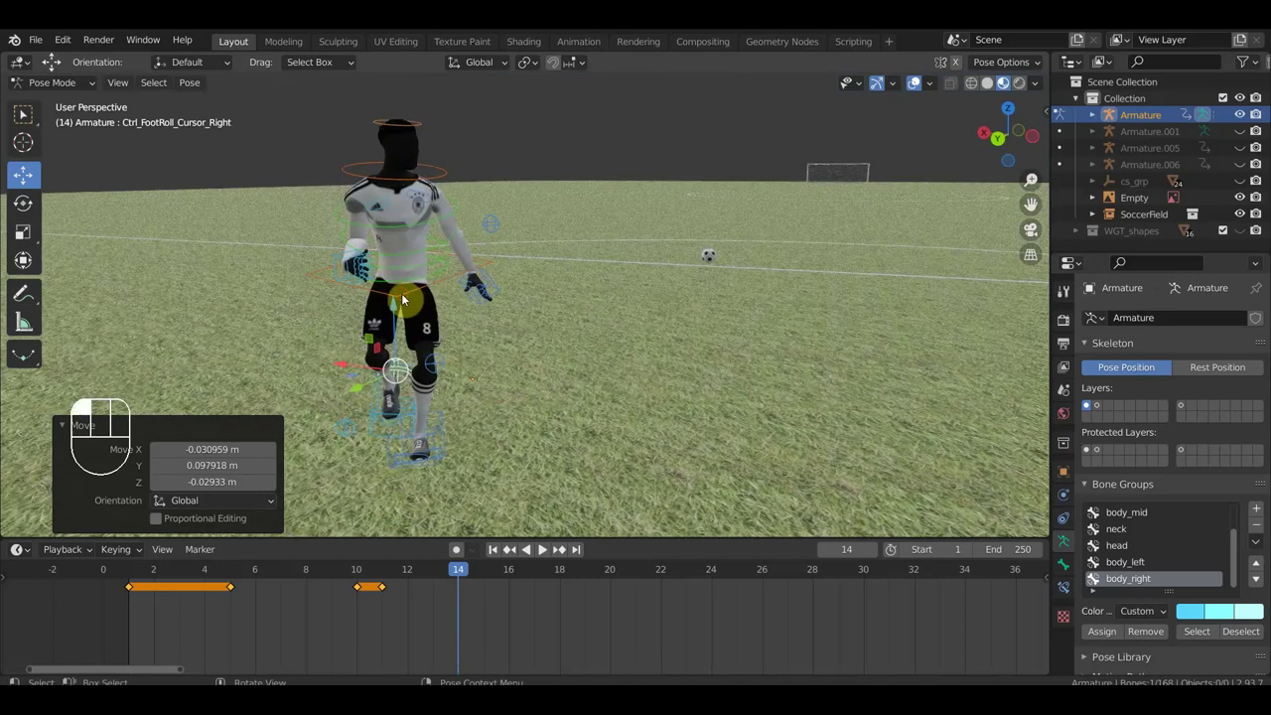
key("KP_7")
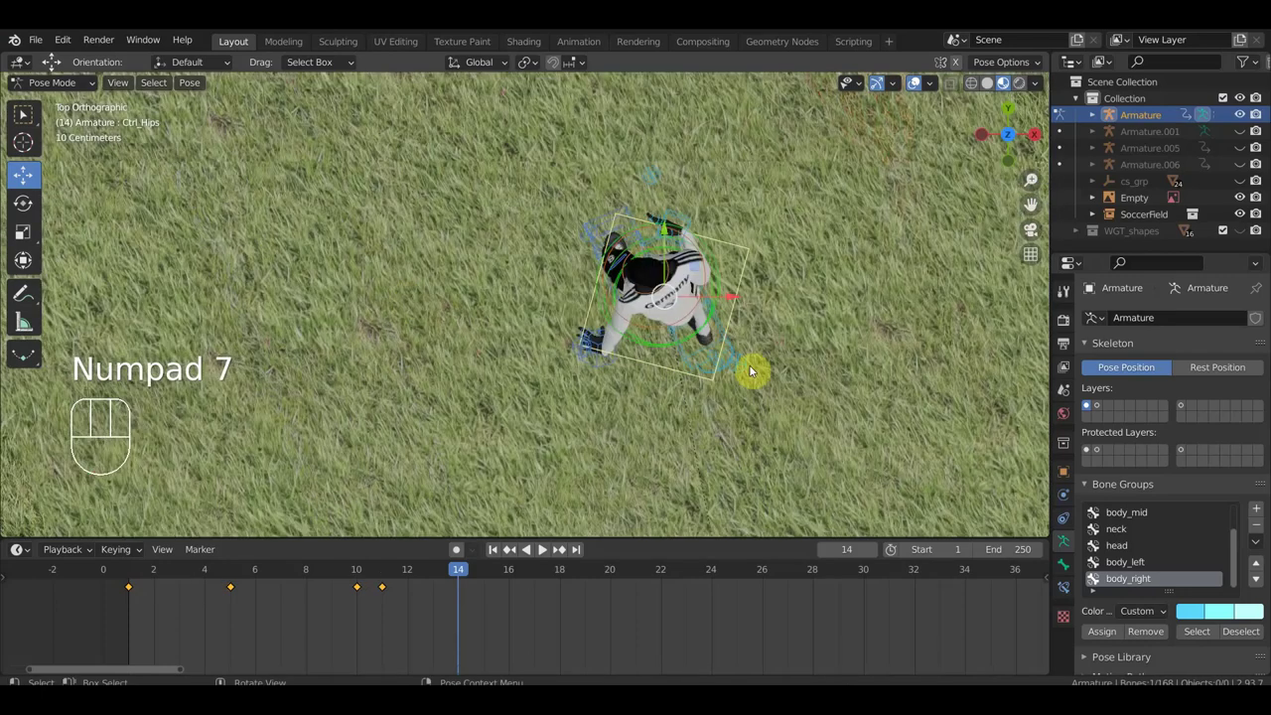
key("r")
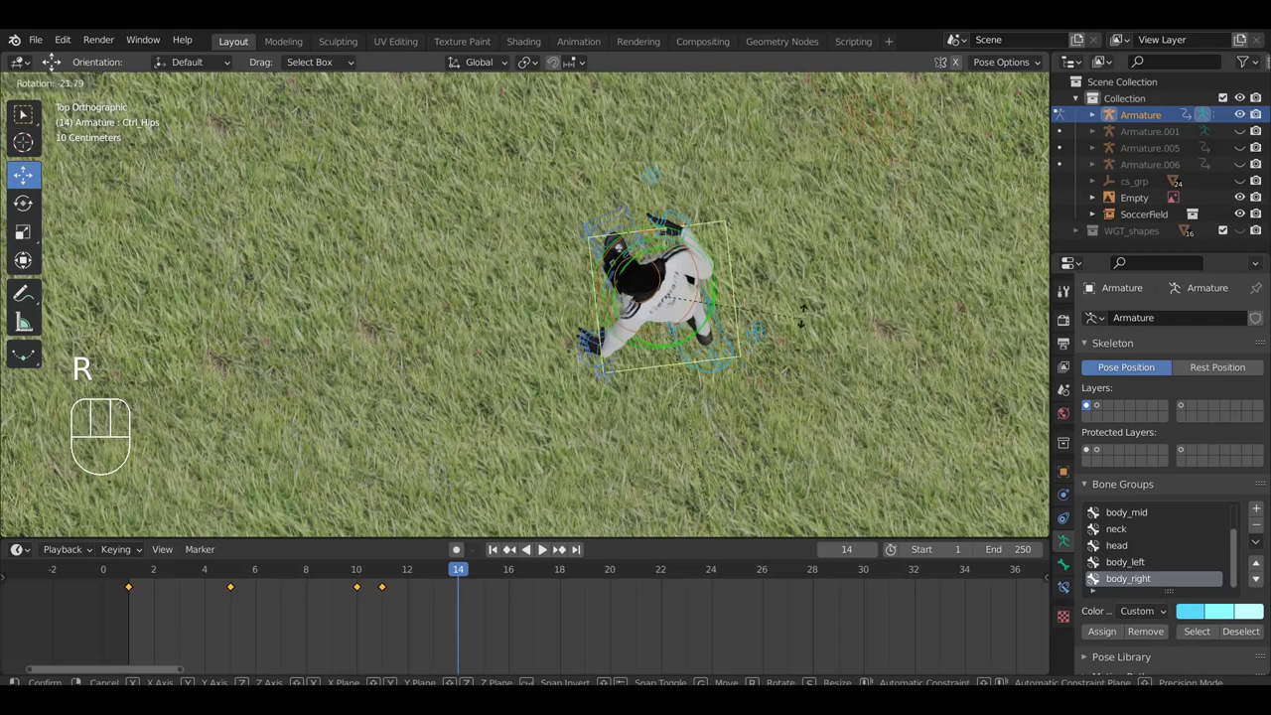
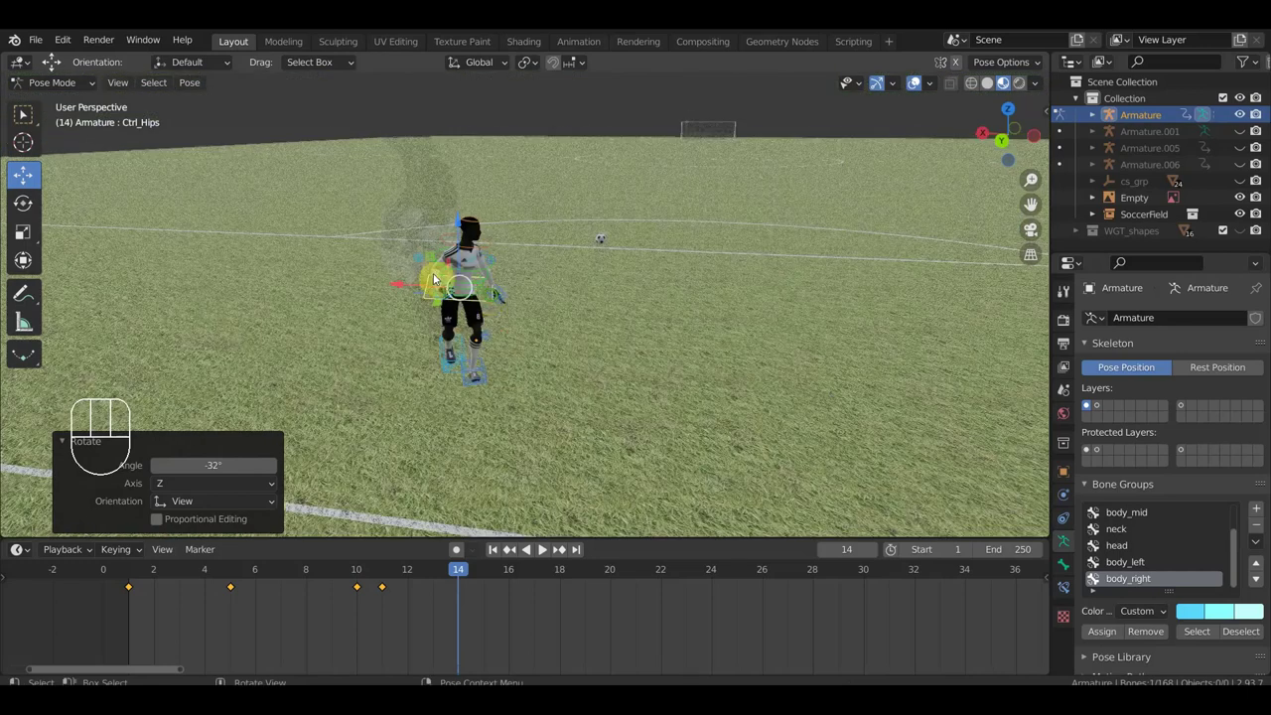
- Facing the goal, rotate and move the hips twice more into place at frame 14
left_click_drag(637, 307, 682, 297)
left_click_drag(675, 353, 807, 351)
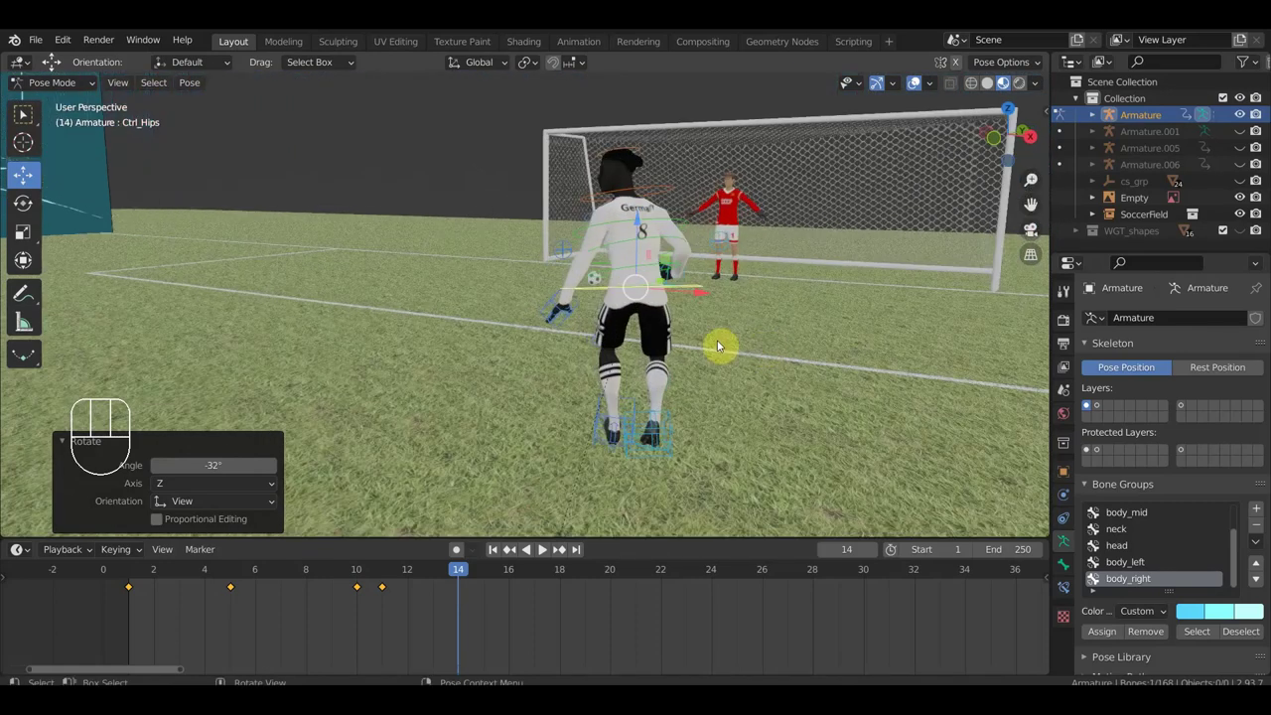
key("r")
left_click(793, 329)
key("g")
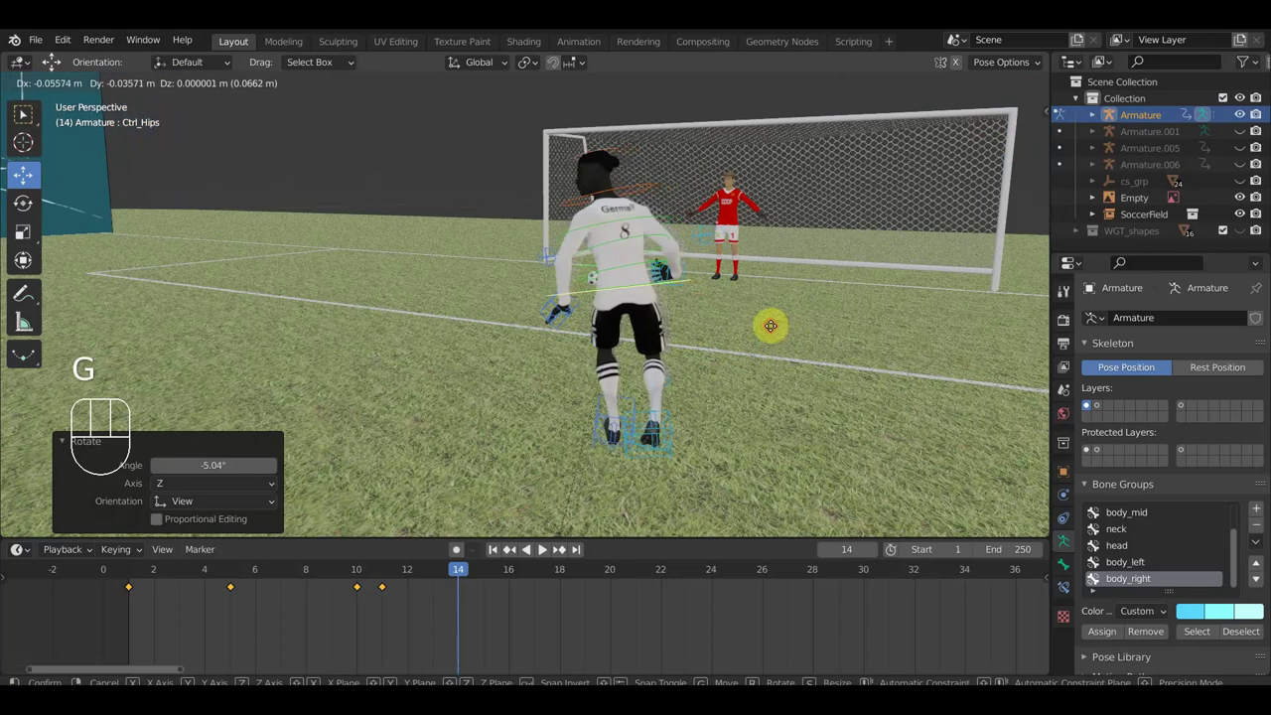
left_click(775, 332)
- Select both spine controls and clear their location and rotation with Alt+G / Alt+R
left_click_drag(757, 364, 693, 324)
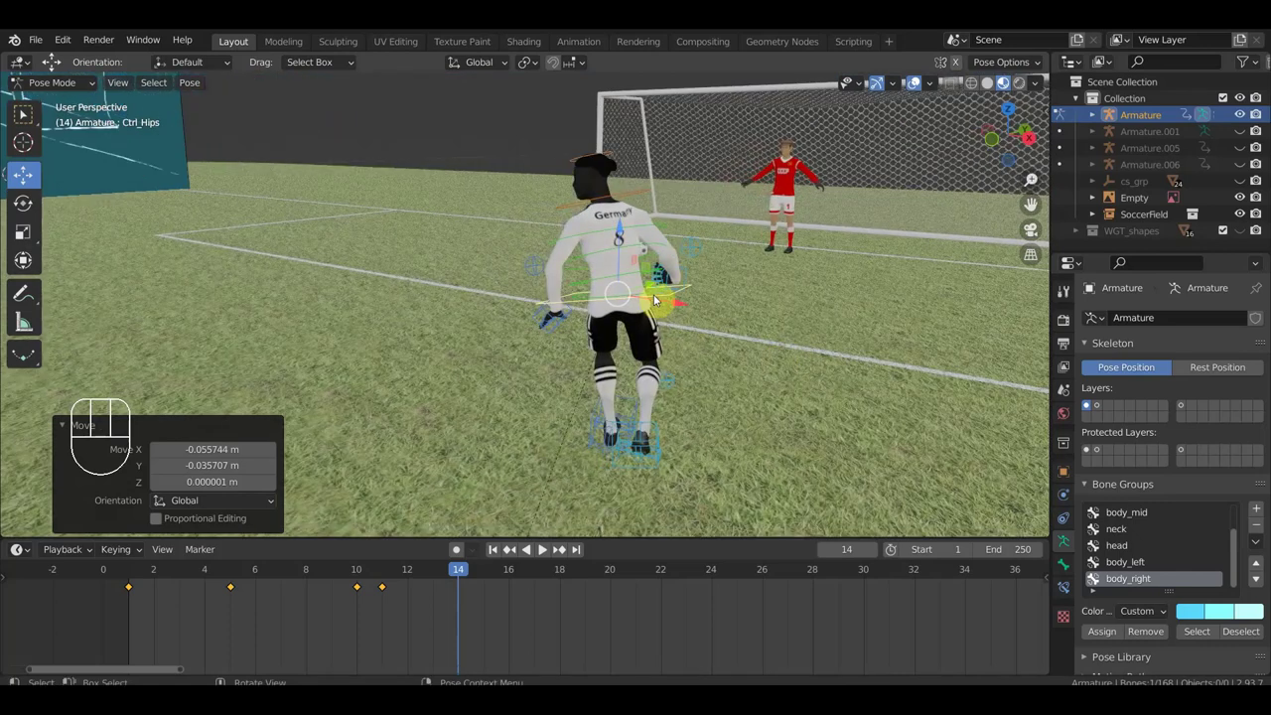
left_click_drag(491, 321, 539, 323)
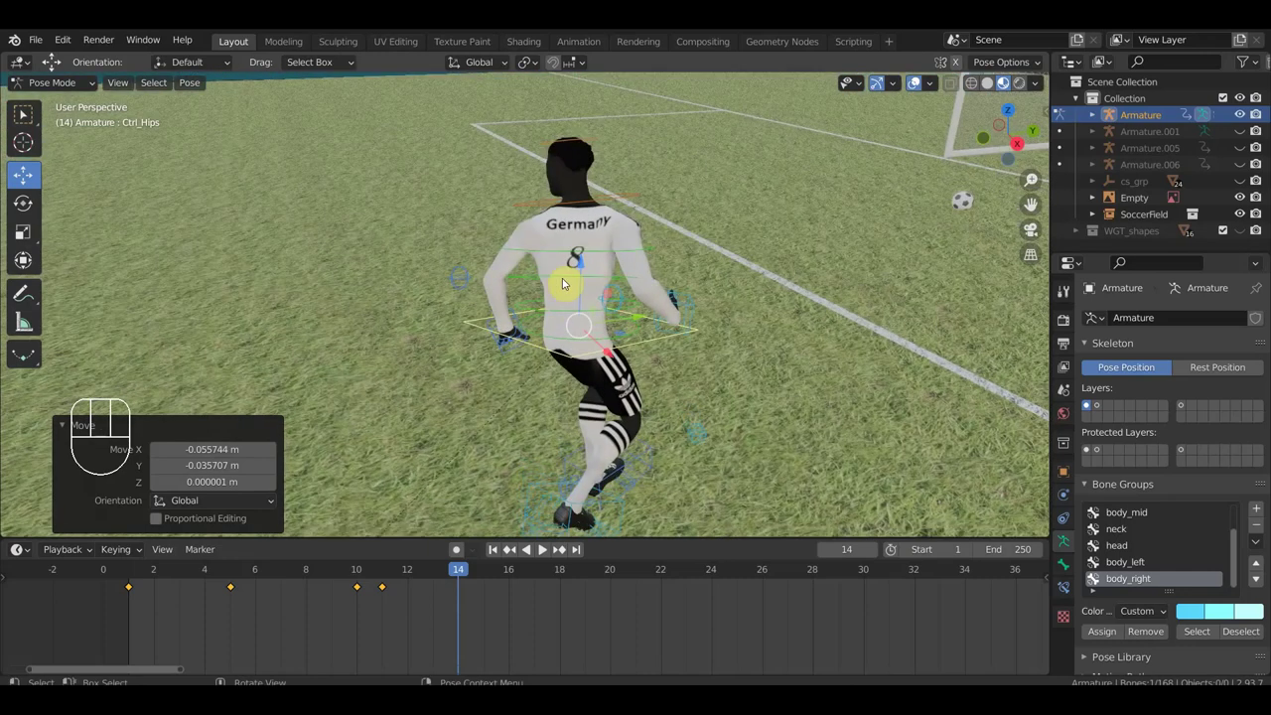
left_click_drag(570, 279, 559, 253)
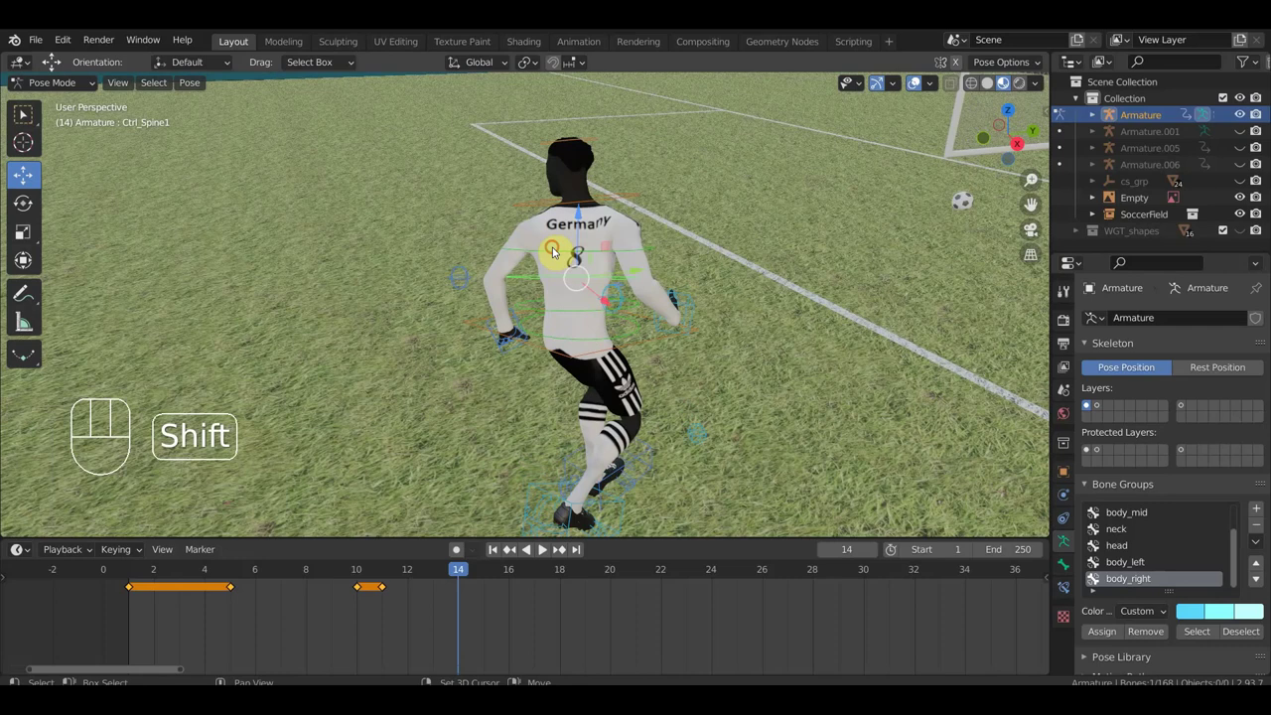
left_click(557, 254)
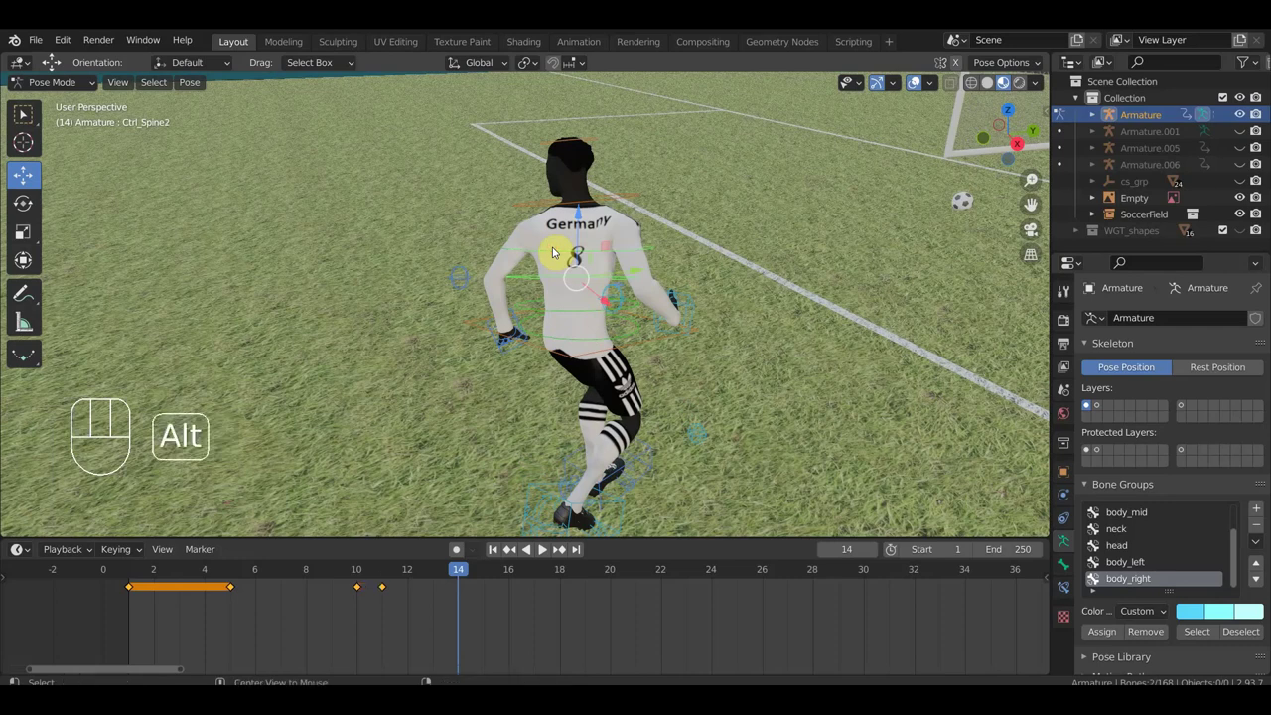
key("alt+g")
key("alt+r")
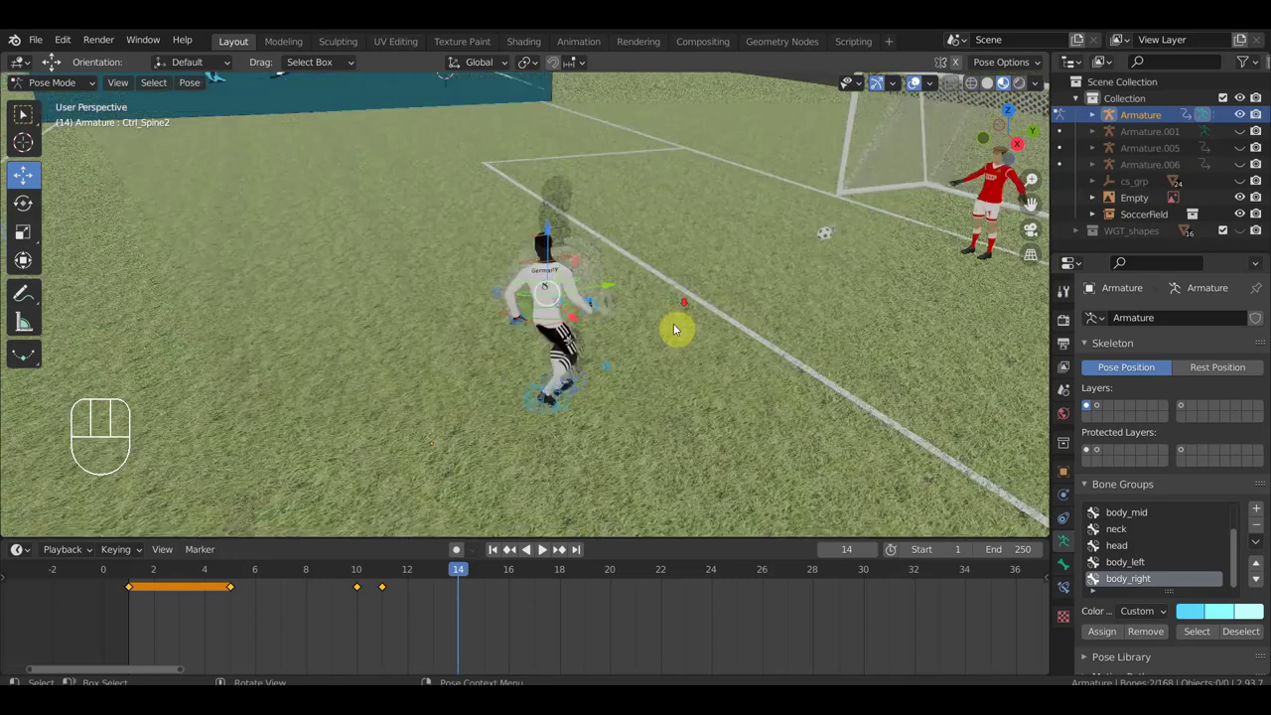
- Rotate the neck, clear its transforms, then rotate Ctrl Neck again from top view
left_click_drag(634, 291, 617, 298)
left_click_drag(543, 241, 675, 343)
left_click_drag(689, 364, 785, 442)
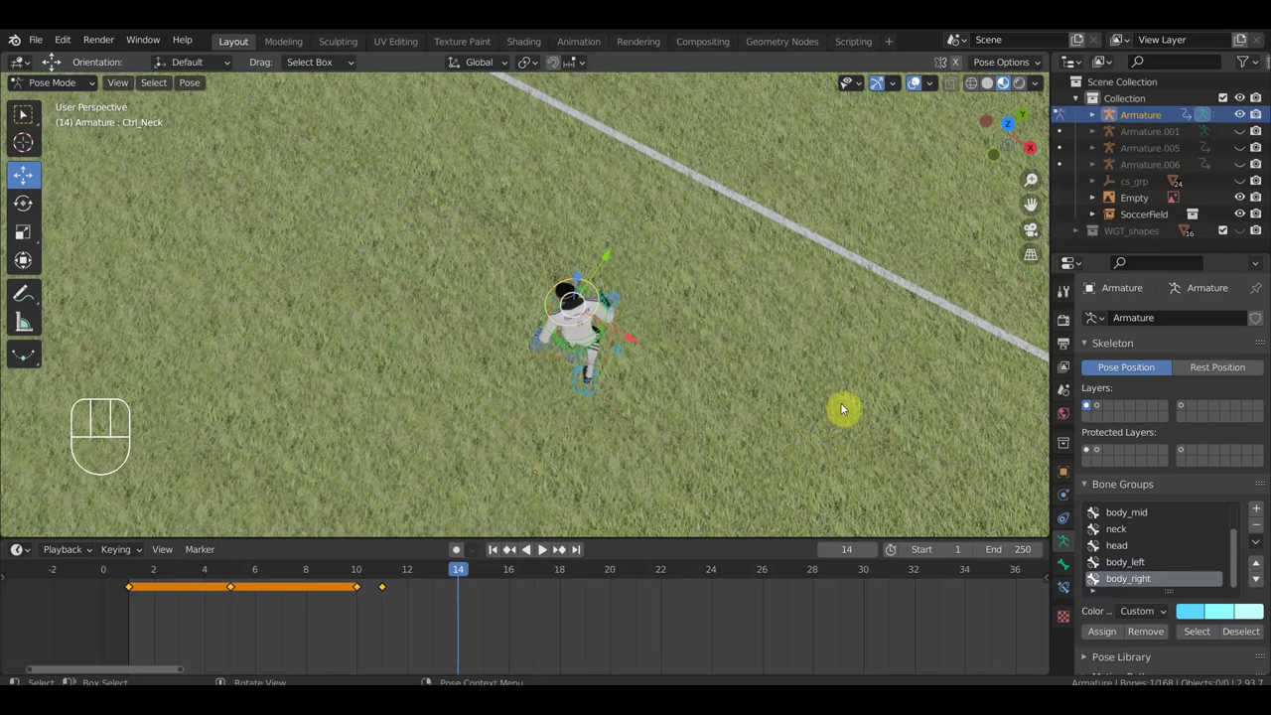
key("r")
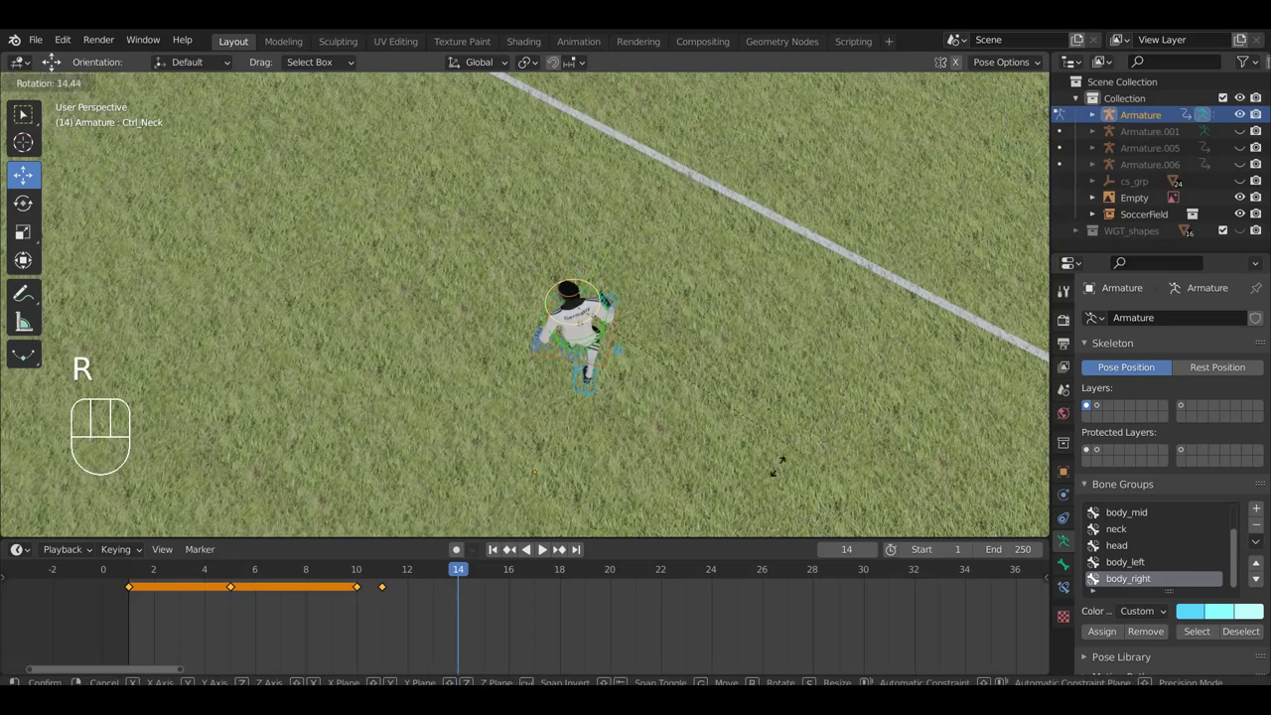
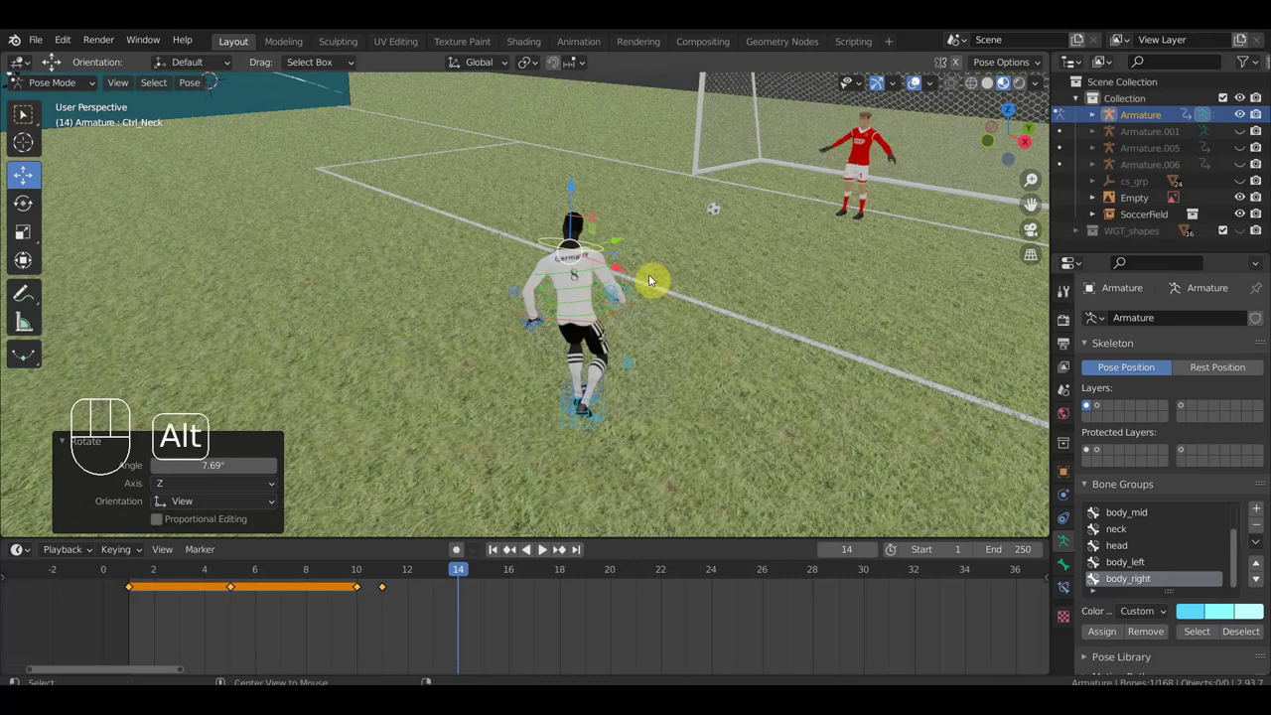
key("alt+g")
key("alt+r")
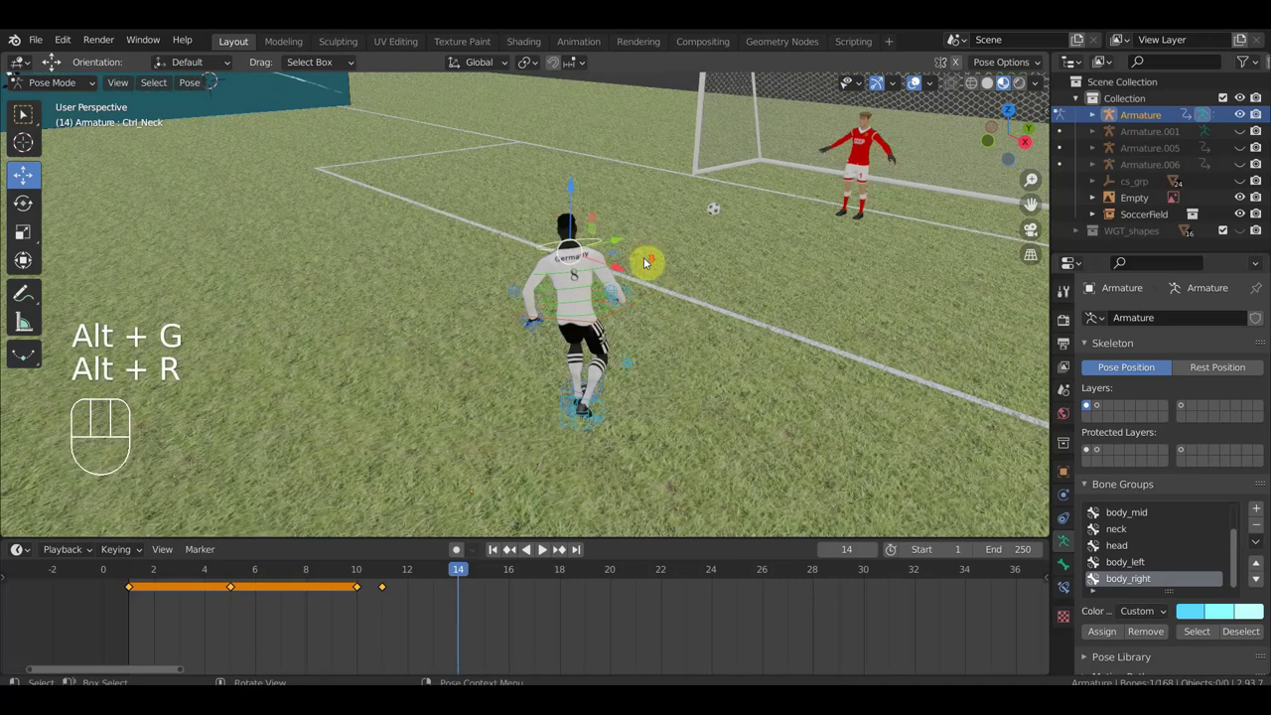
middle_click(694, 426)
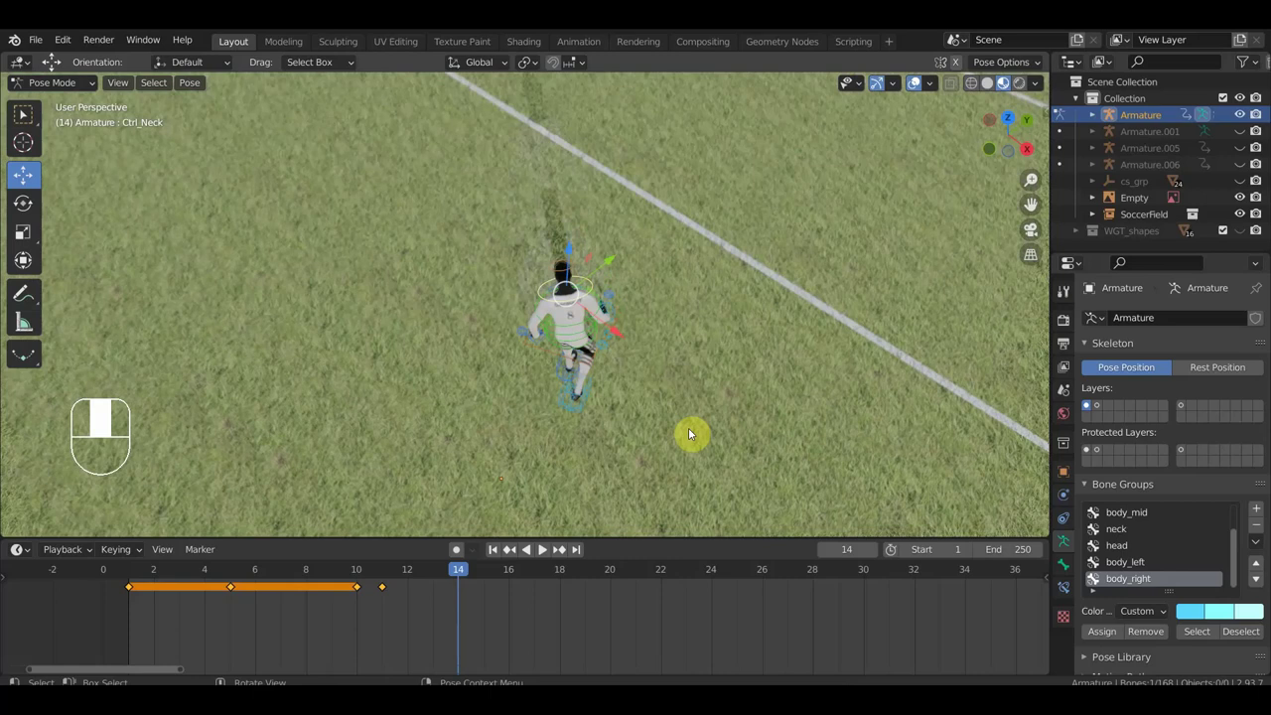
key("KP_7")
key("r")
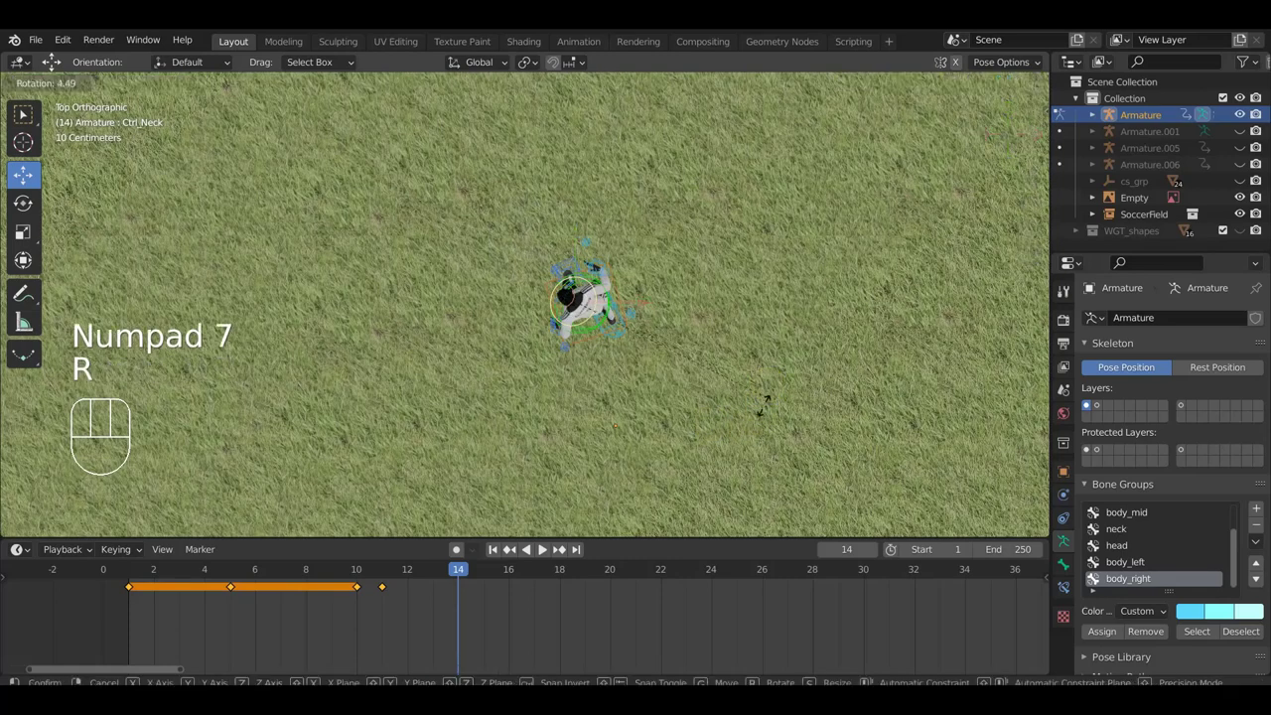
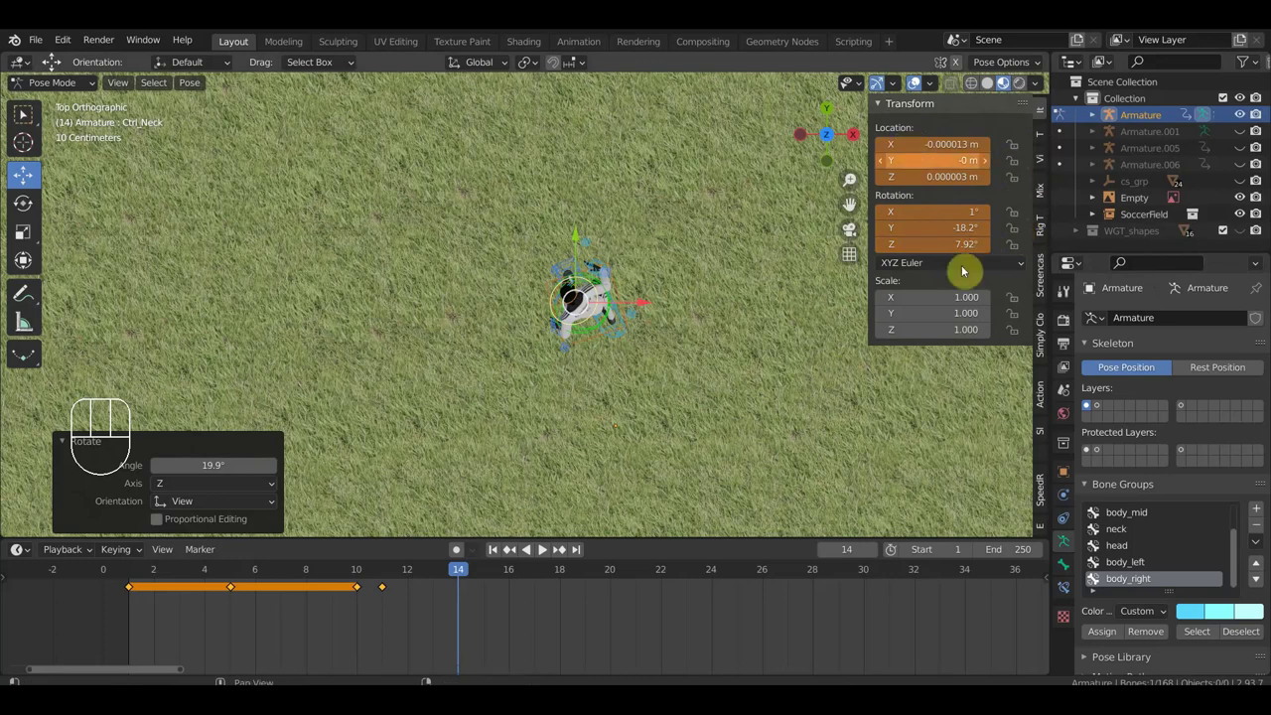
- Hide the N sidebar's transform values
key("n")
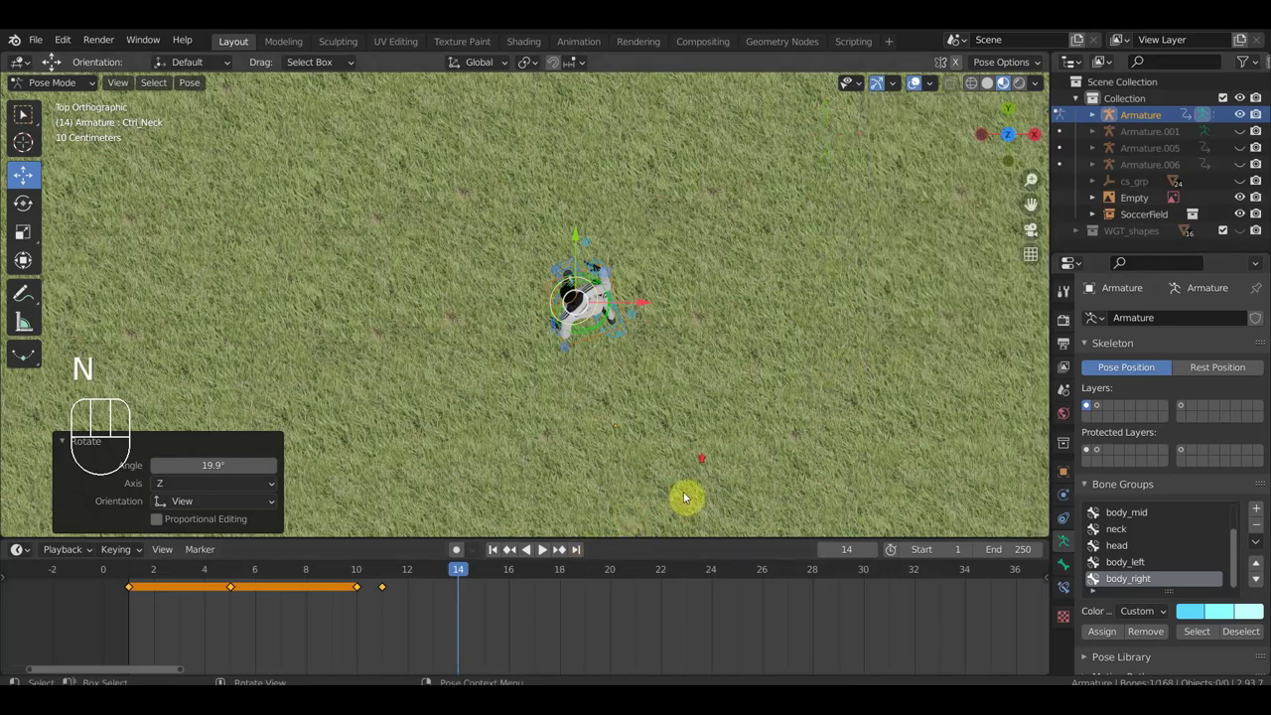
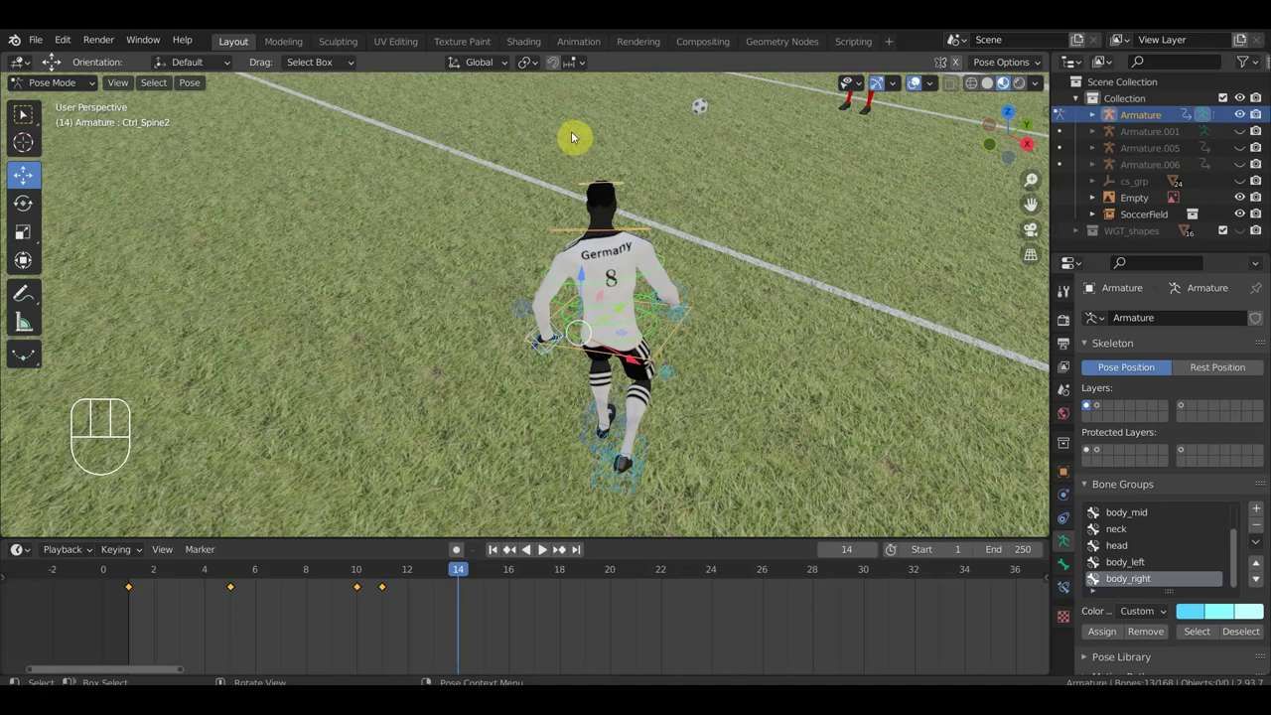
- Clear the upper spine's location and rotation, then undo both to restore its bend
left_click_drag(594, 216, 628, 384)
key("alt+g")
key("alt+r")
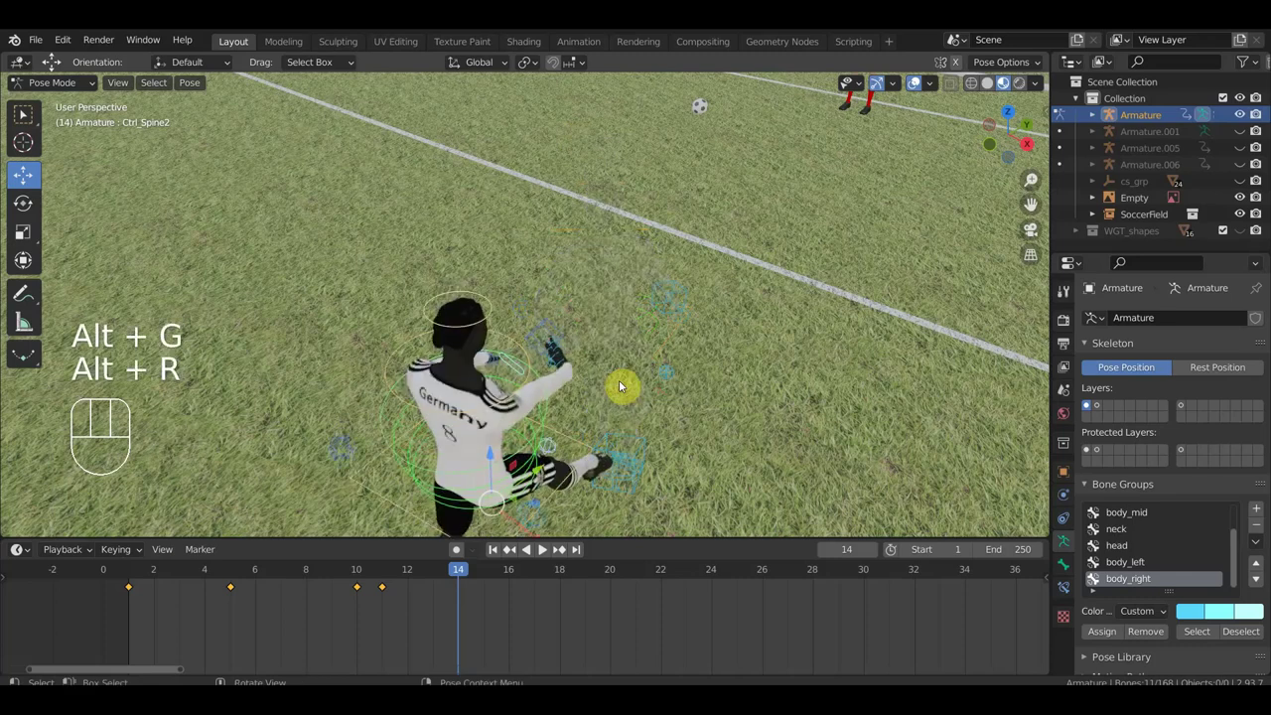
key("ctrl+z")
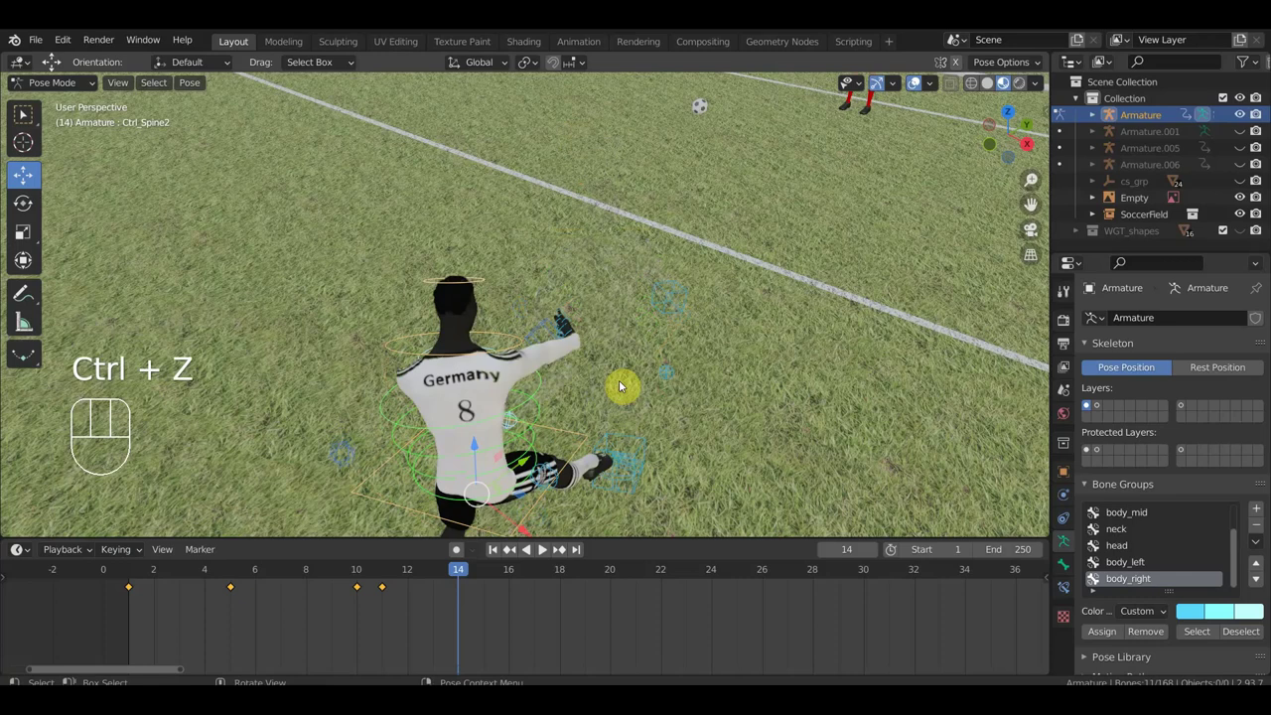
key("ctrl+z")
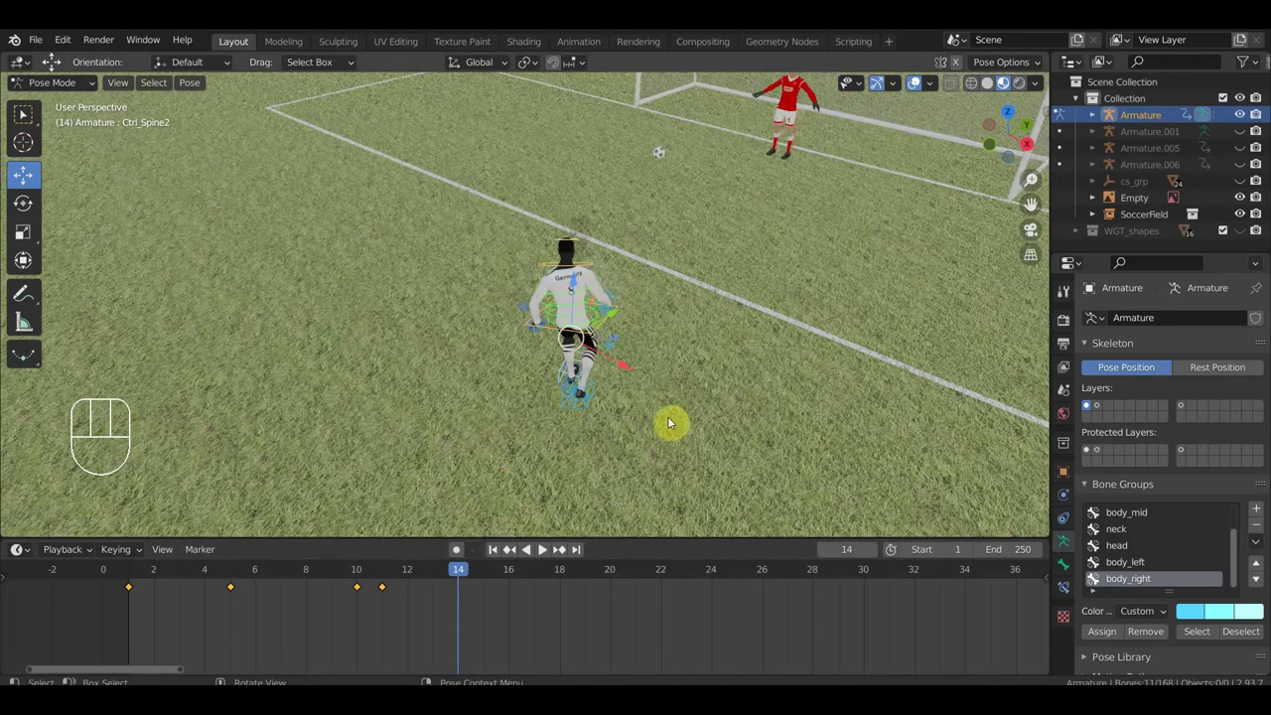
- Viewing from above, rotate Ctrl_Hand_IK_Right and move the right hand outward at frame 14
left_click_drag(531, 412, 543, 324)
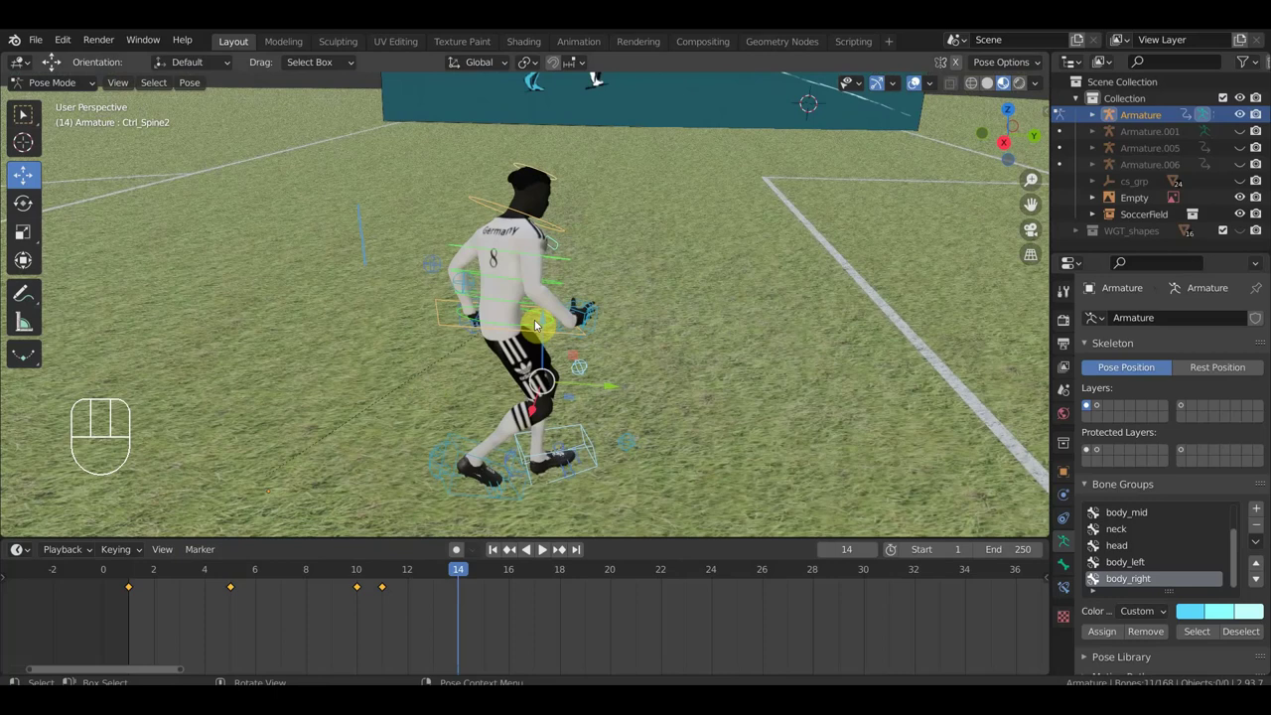
left_click_drag(480, 335, 567, 397)
left_click_drag(568, 401, 673, 375)
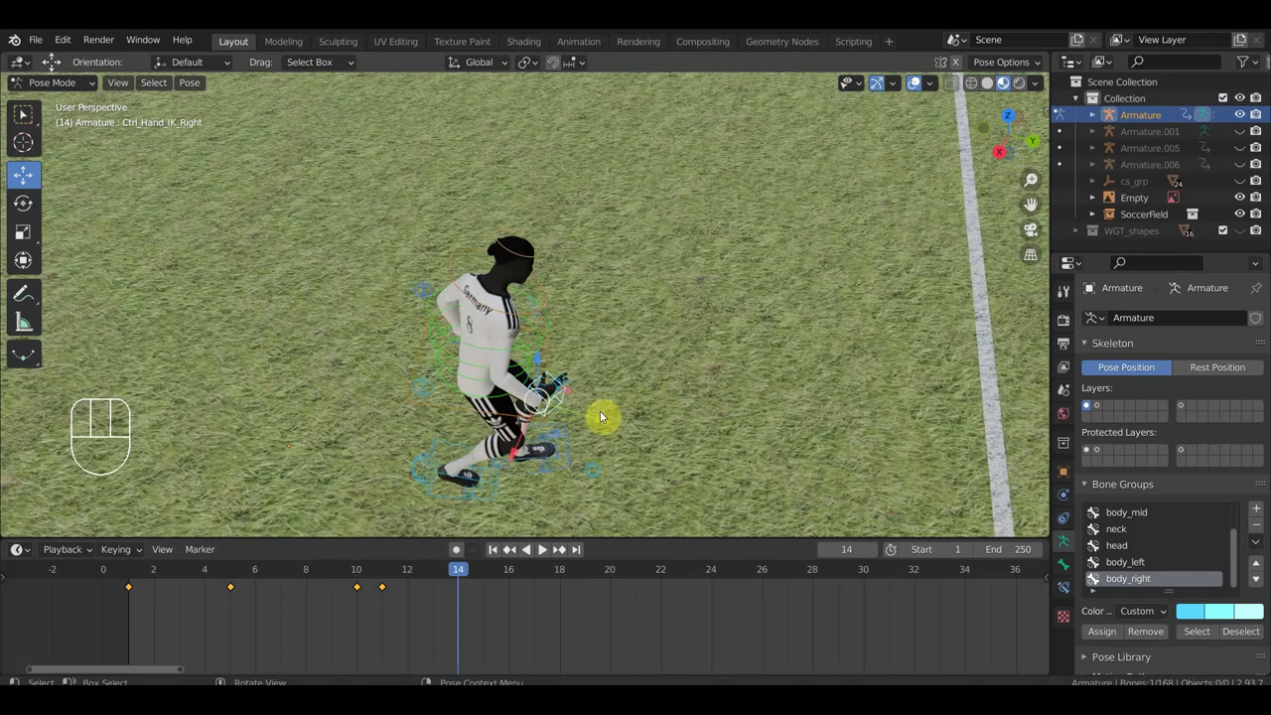
key("r")
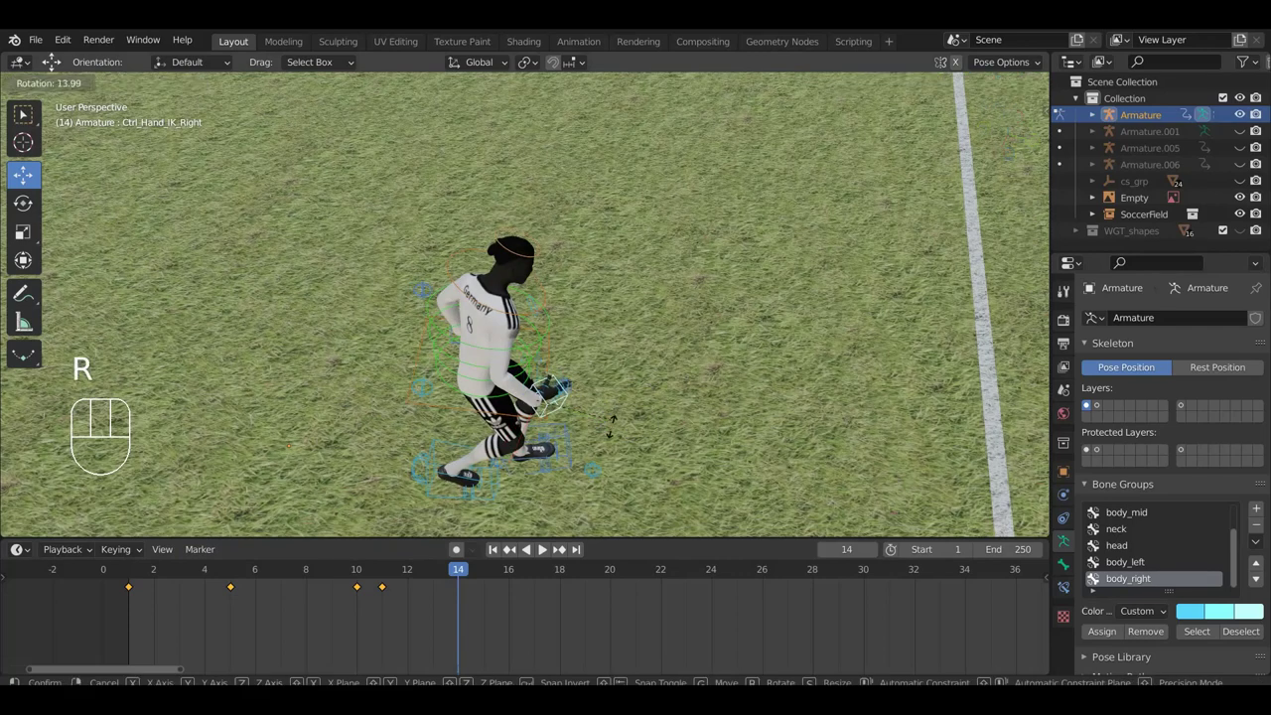
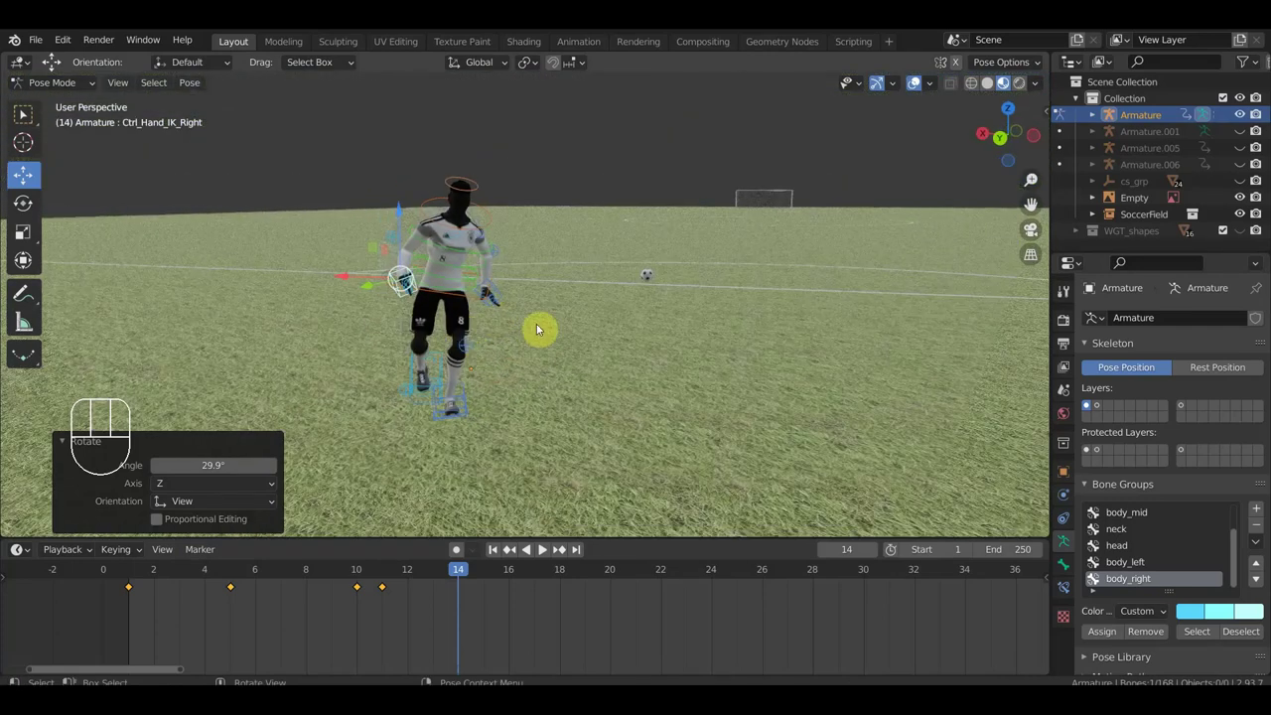
key("g")
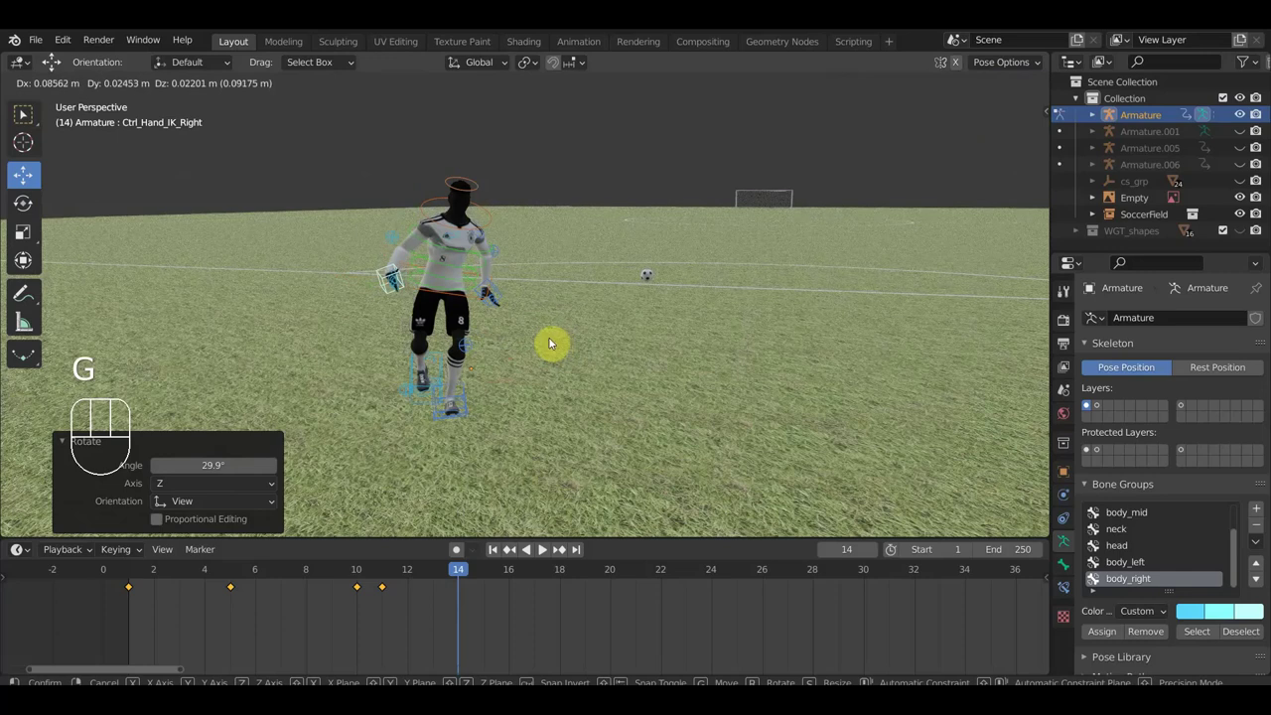
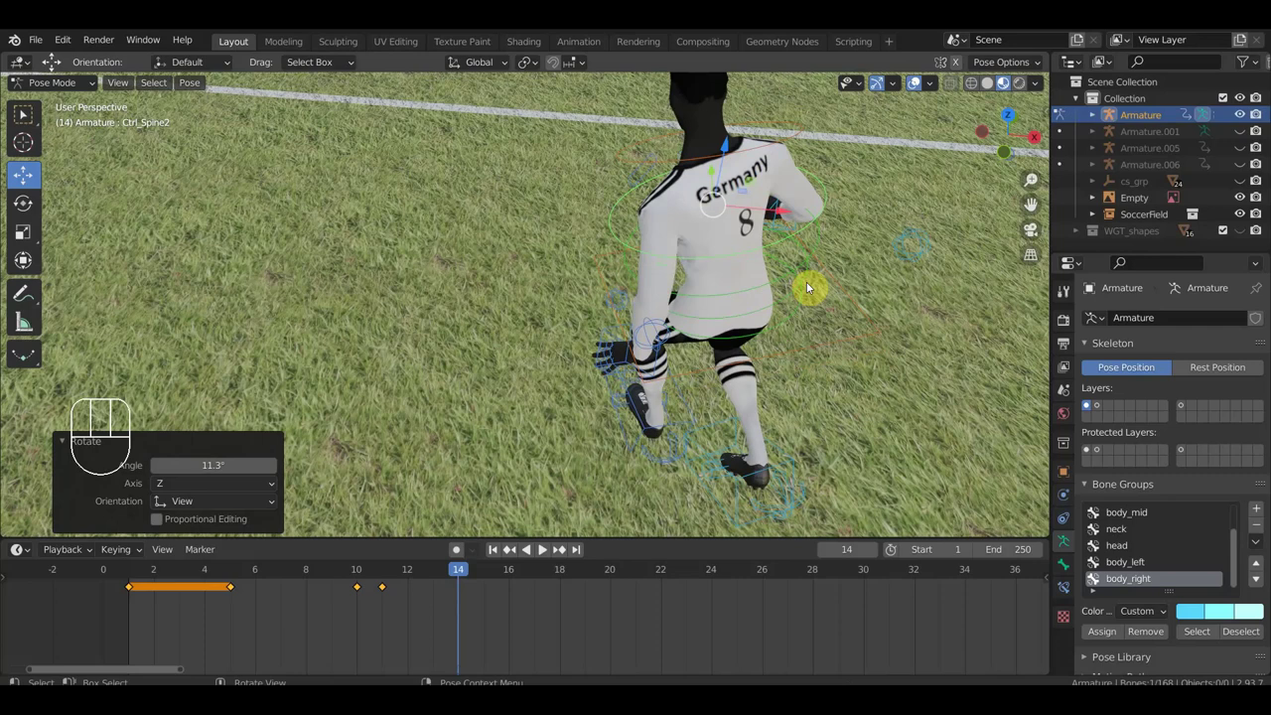
- Move the right foot IK control into place and rotate the left hand at frame 14
left_click_drag(835, 357, 650, 286)
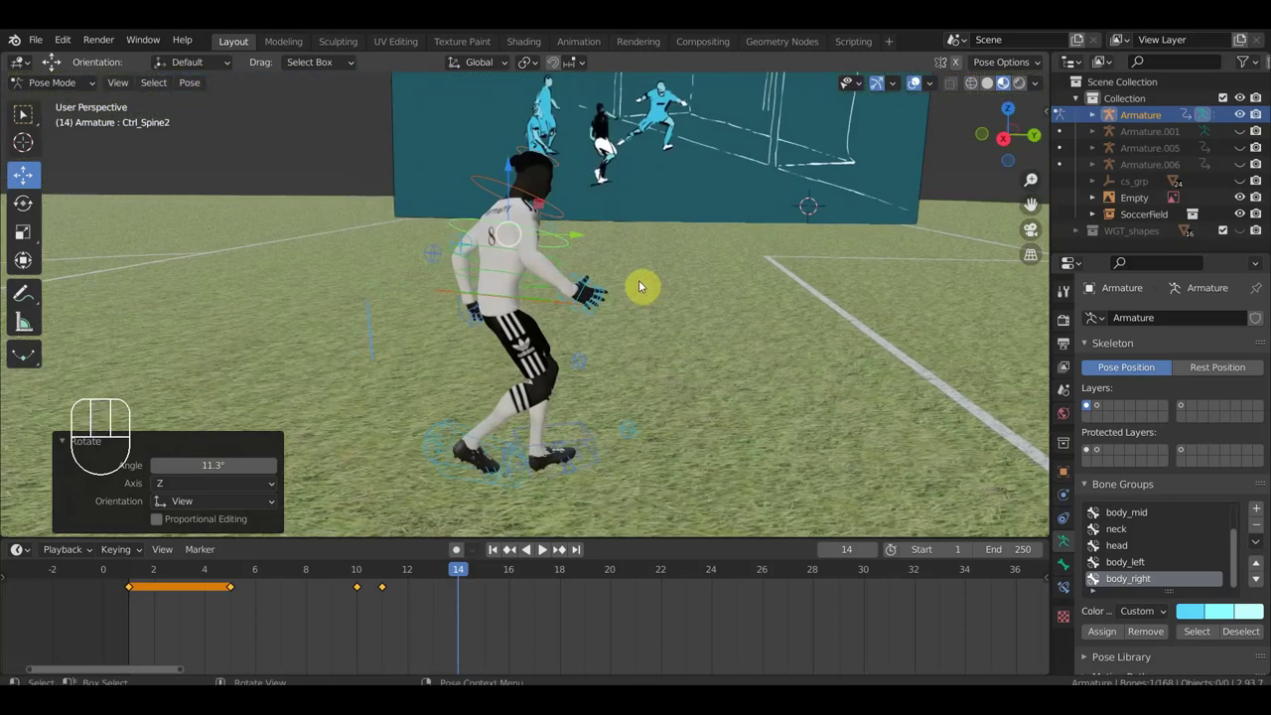
left_click_drag(654, 241, 756, 240)
left_click(673, 429)
key("g")
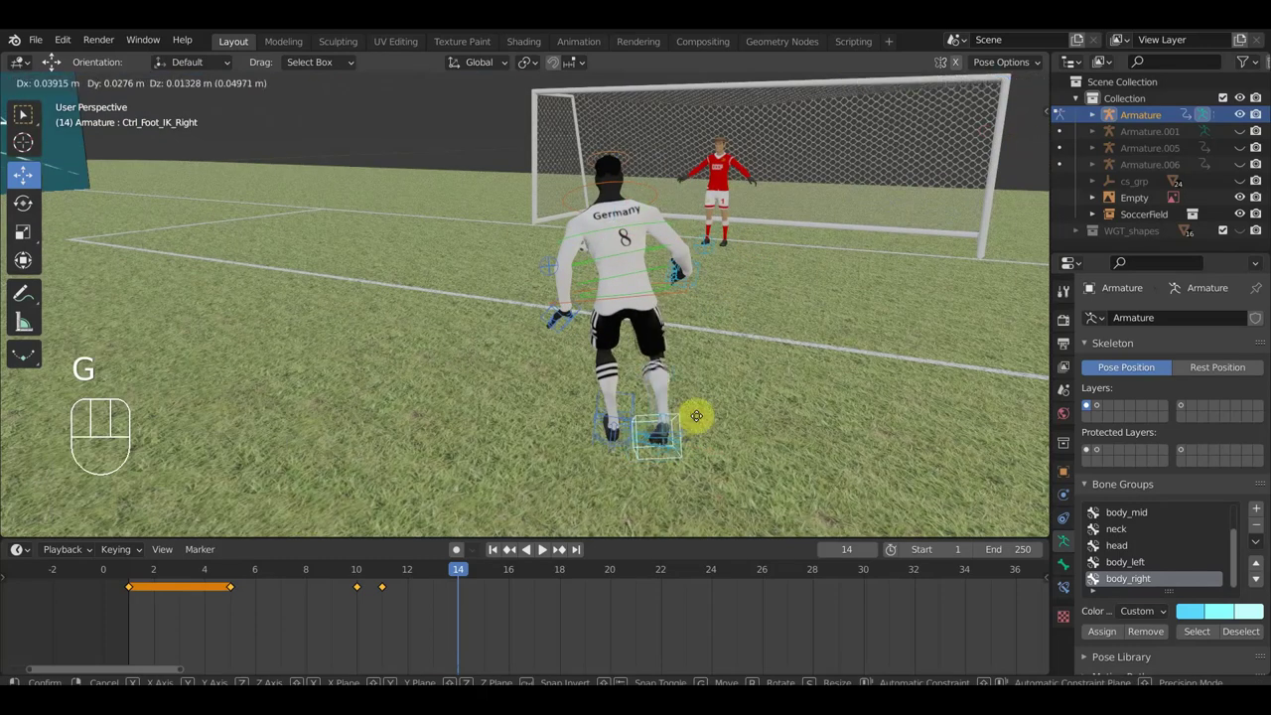
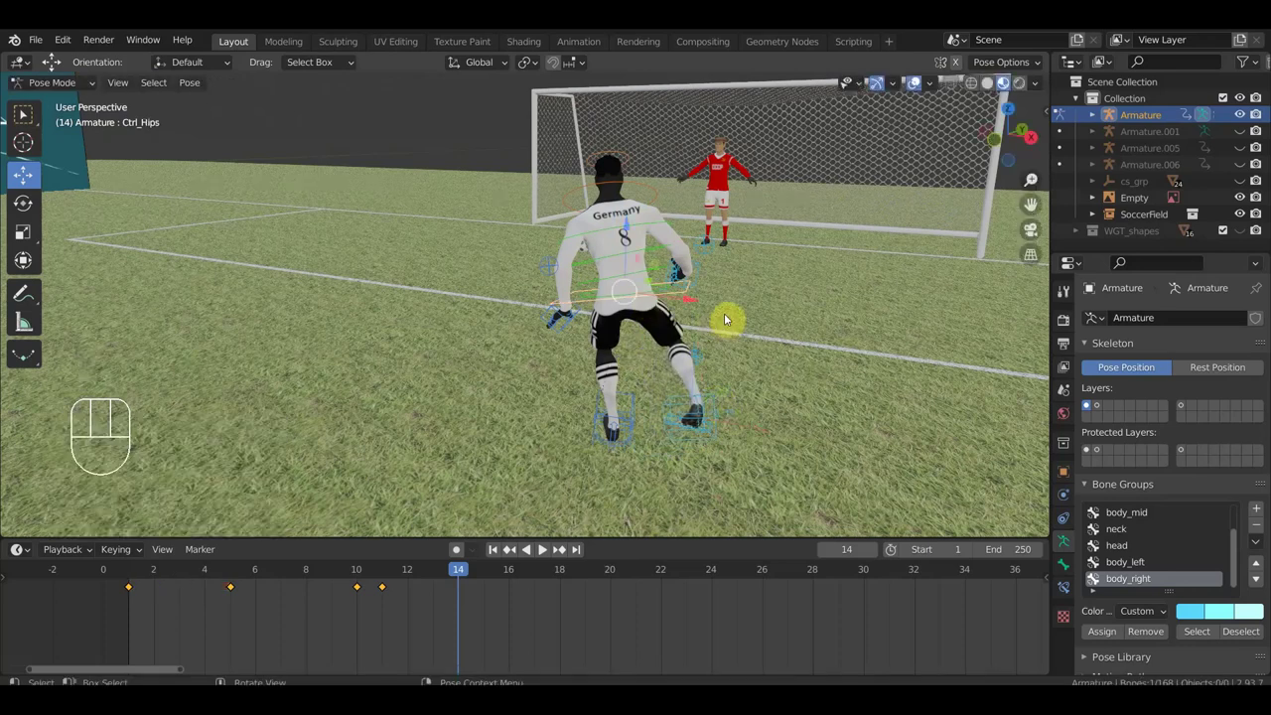
key("r")
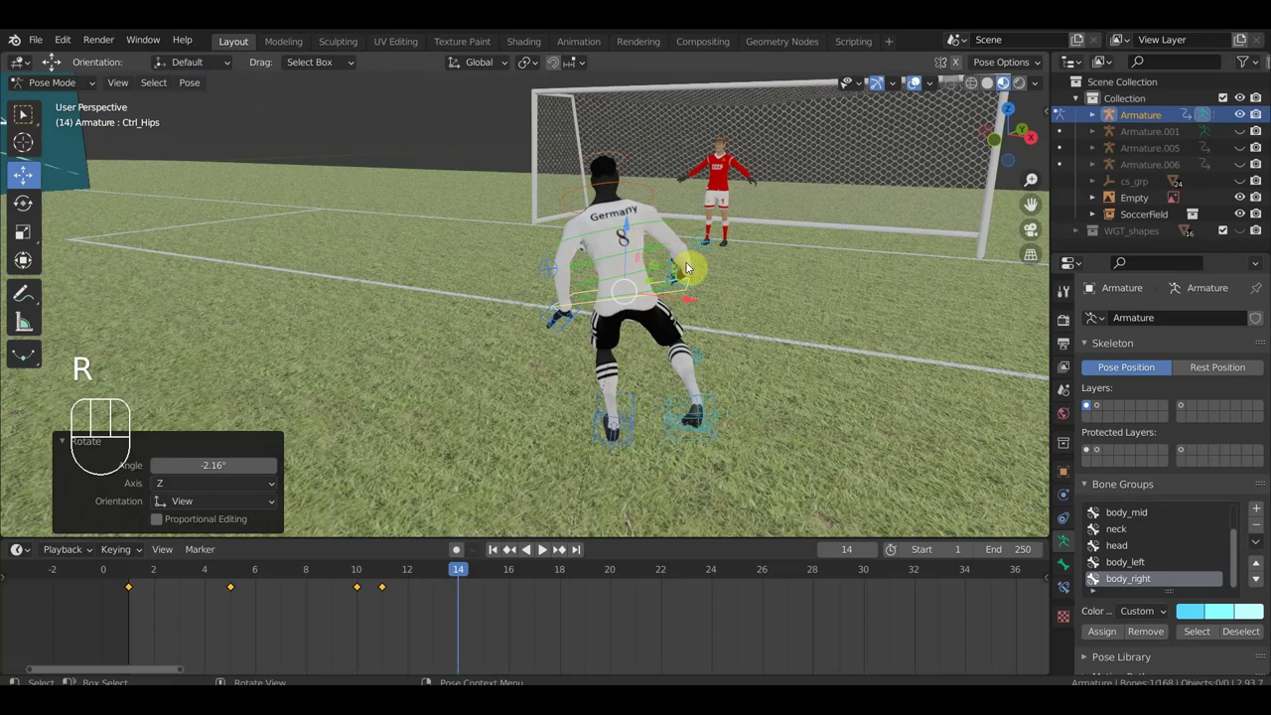
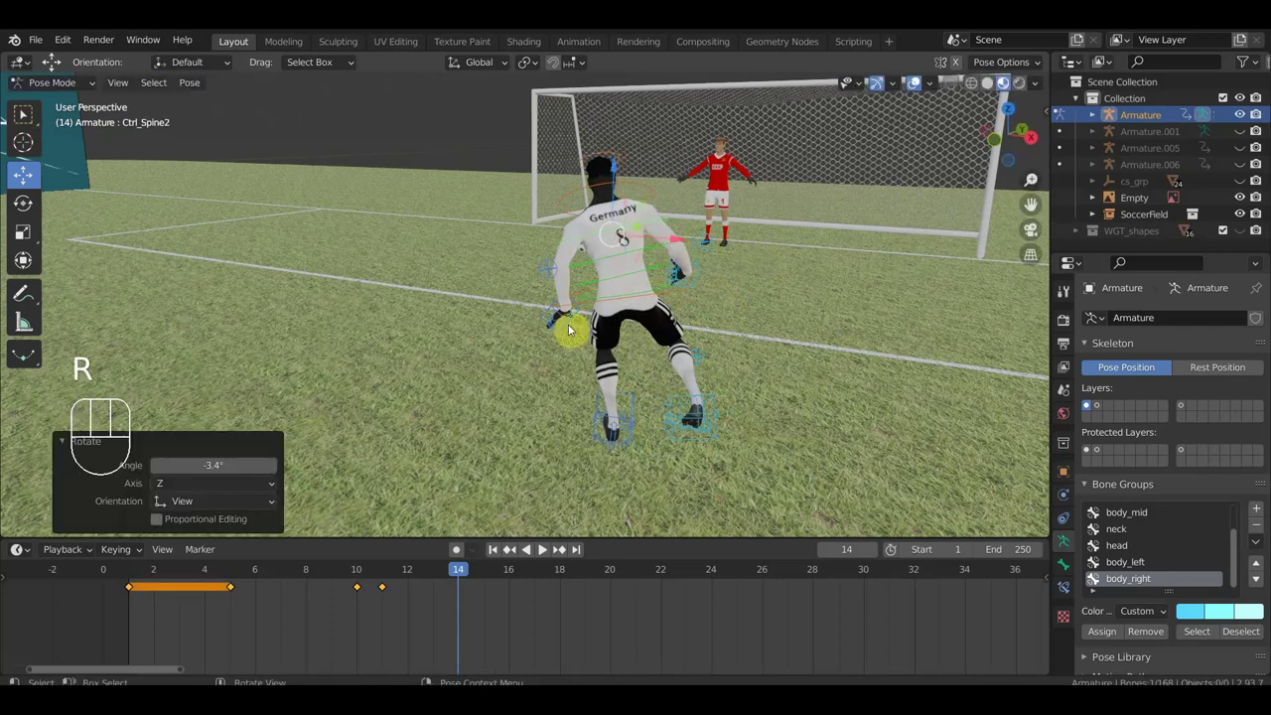
key("r")
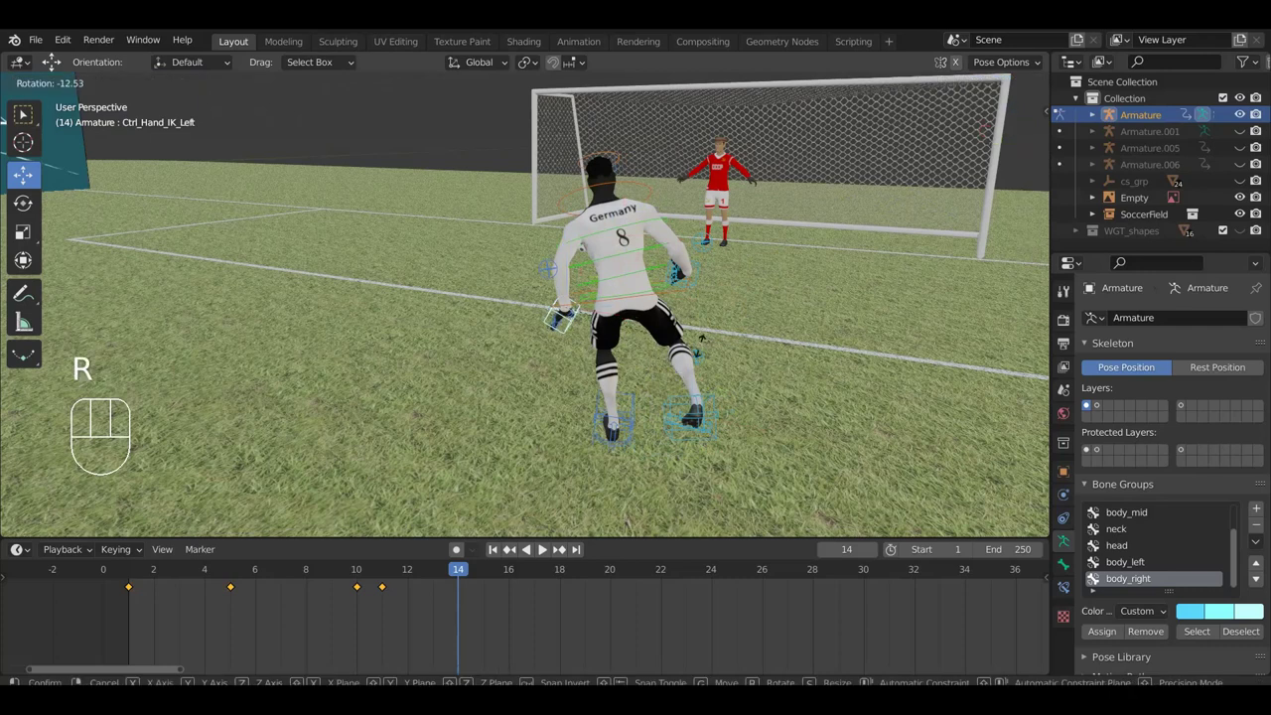
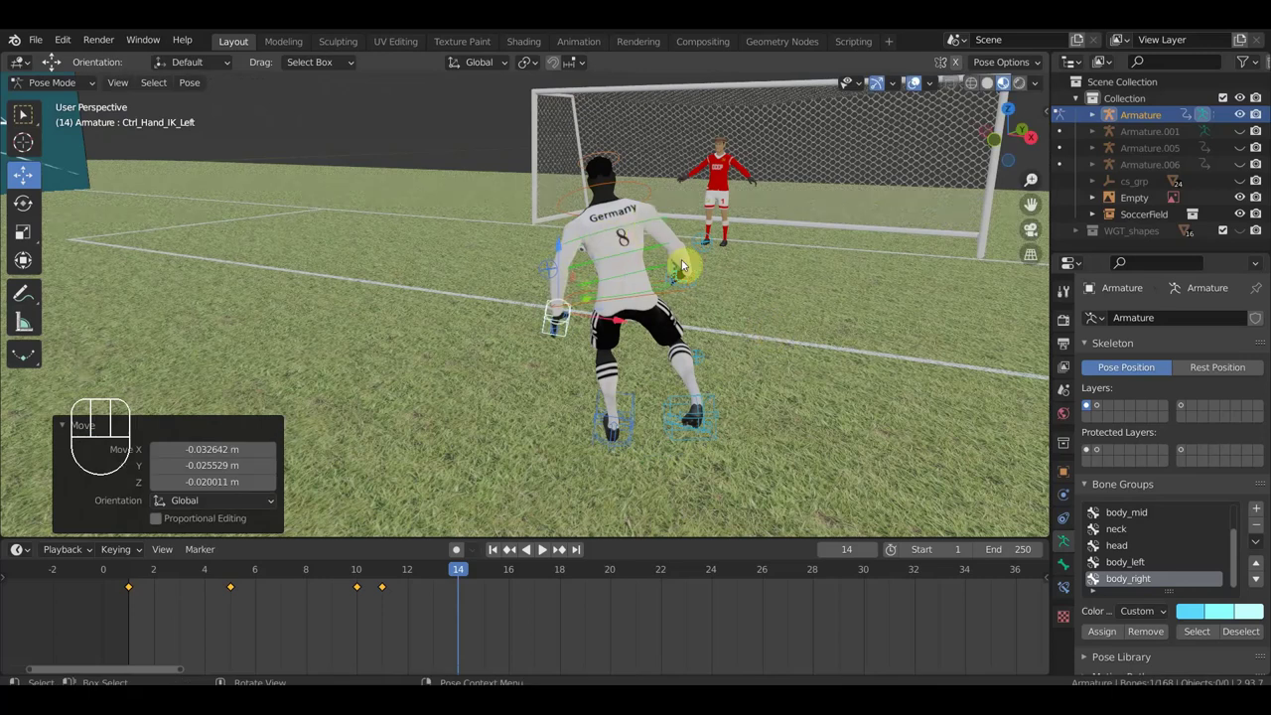
- Raise the right hand forward beside the body and move the right elbow pole target
left_click_drag(737, 243, 695, 235)
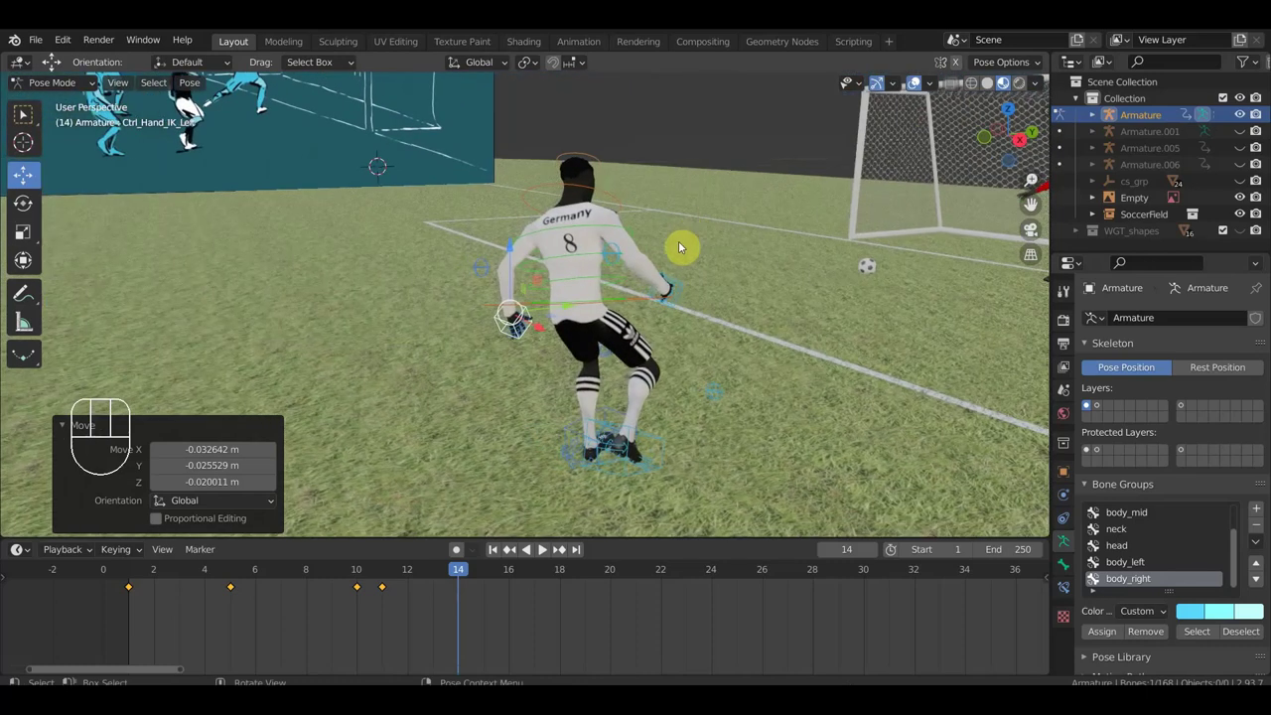
left_click(690, 287)
key("g")
left_click(711, 255)
left_click_drag(735, 286, 695, 280)
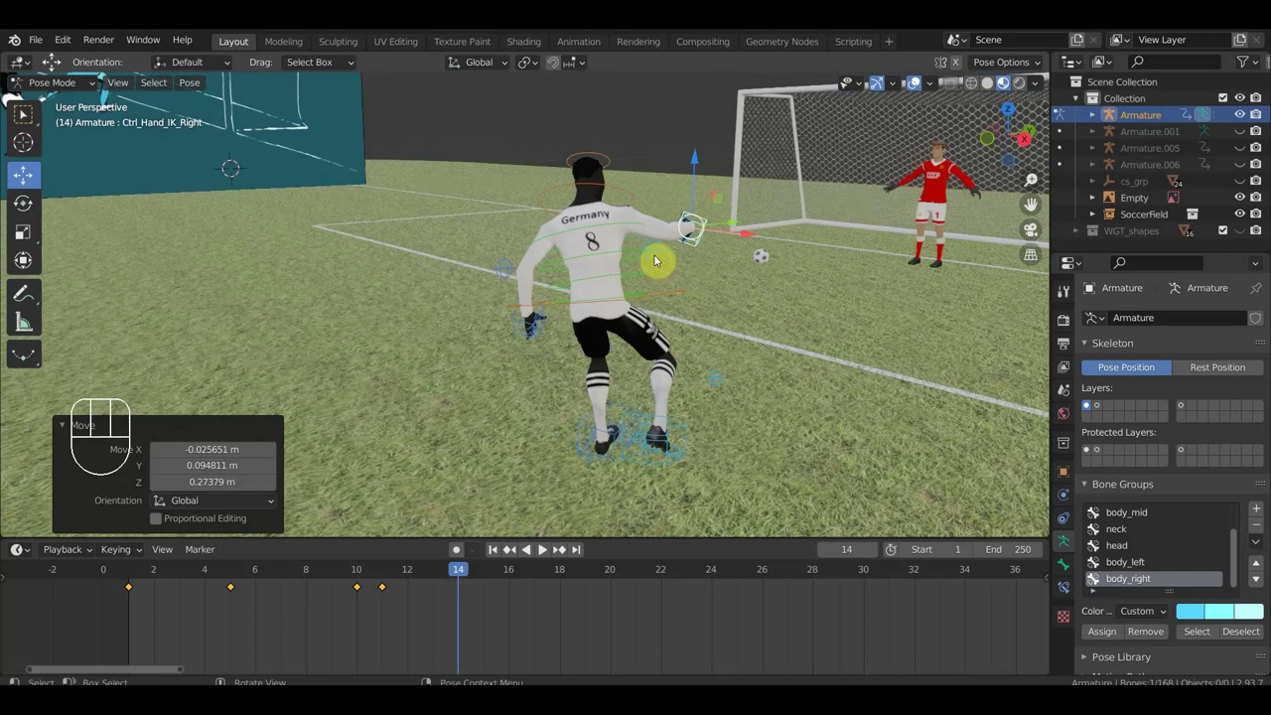
key("g")
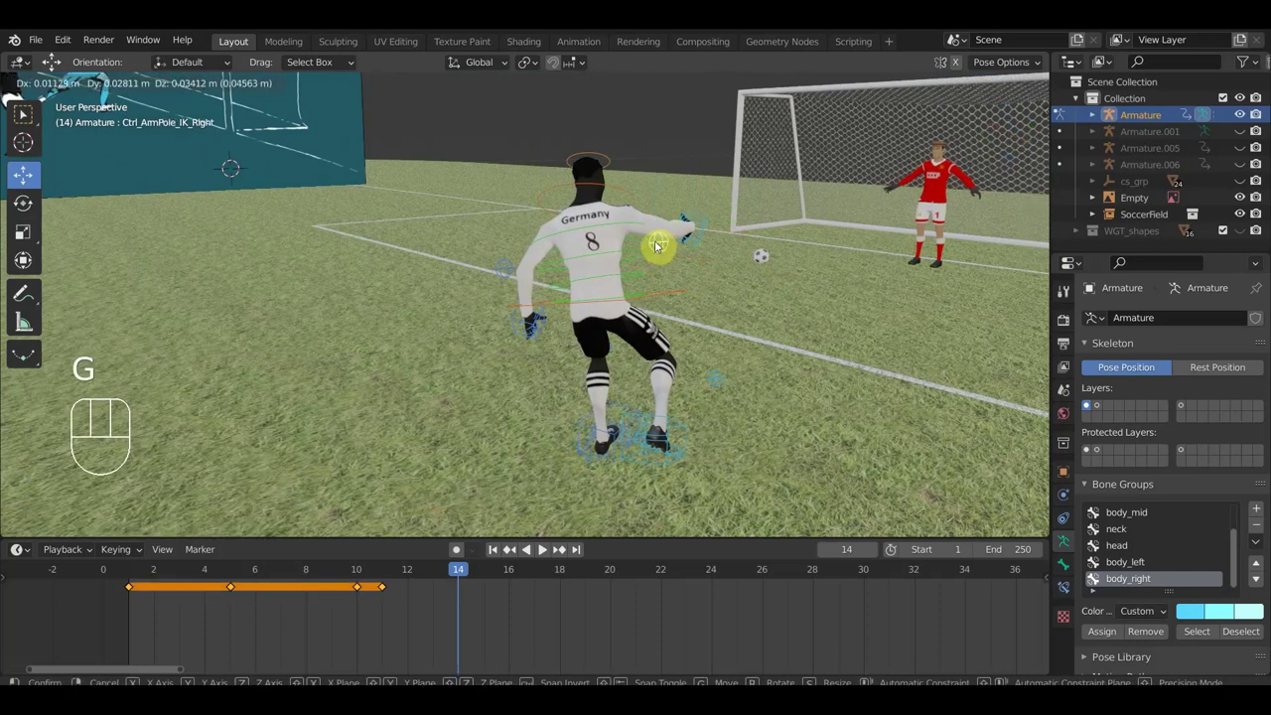
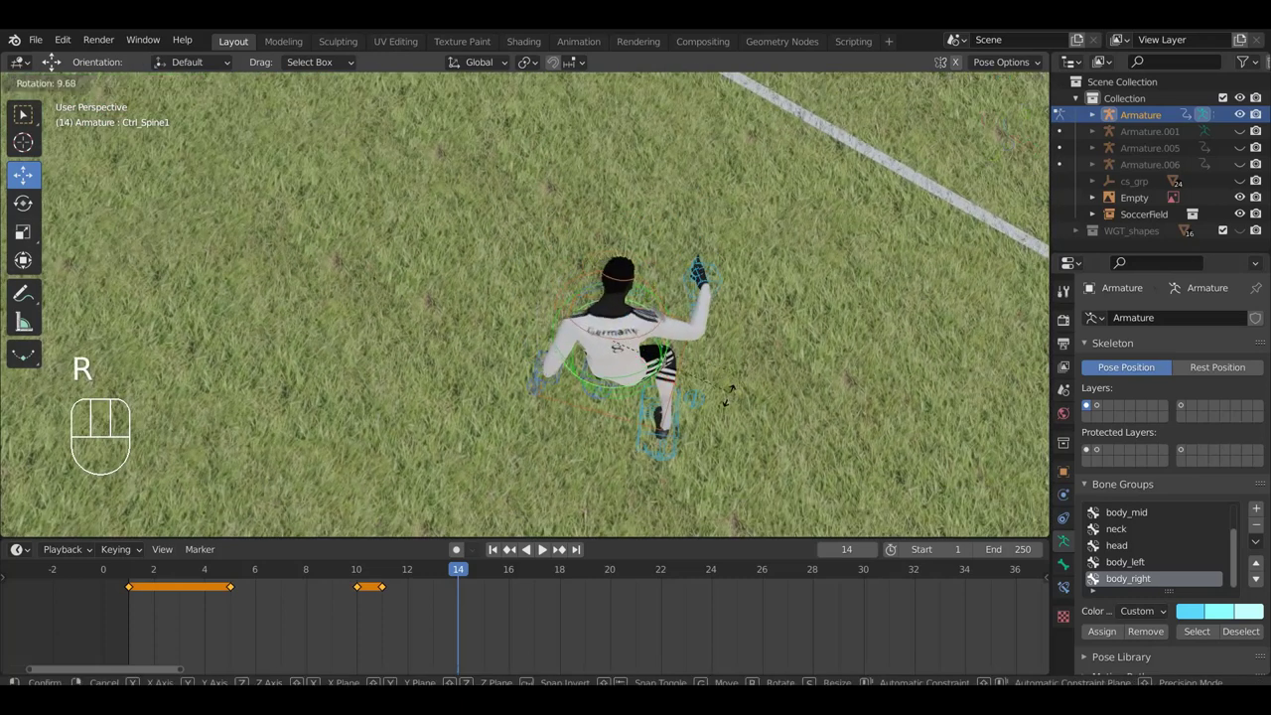
- Confirm the lower spine rotation, move the left hand and shift the hips, then view against the reference board
left_click(736, 379)
left_click_drag(674, 355, 649, 244)
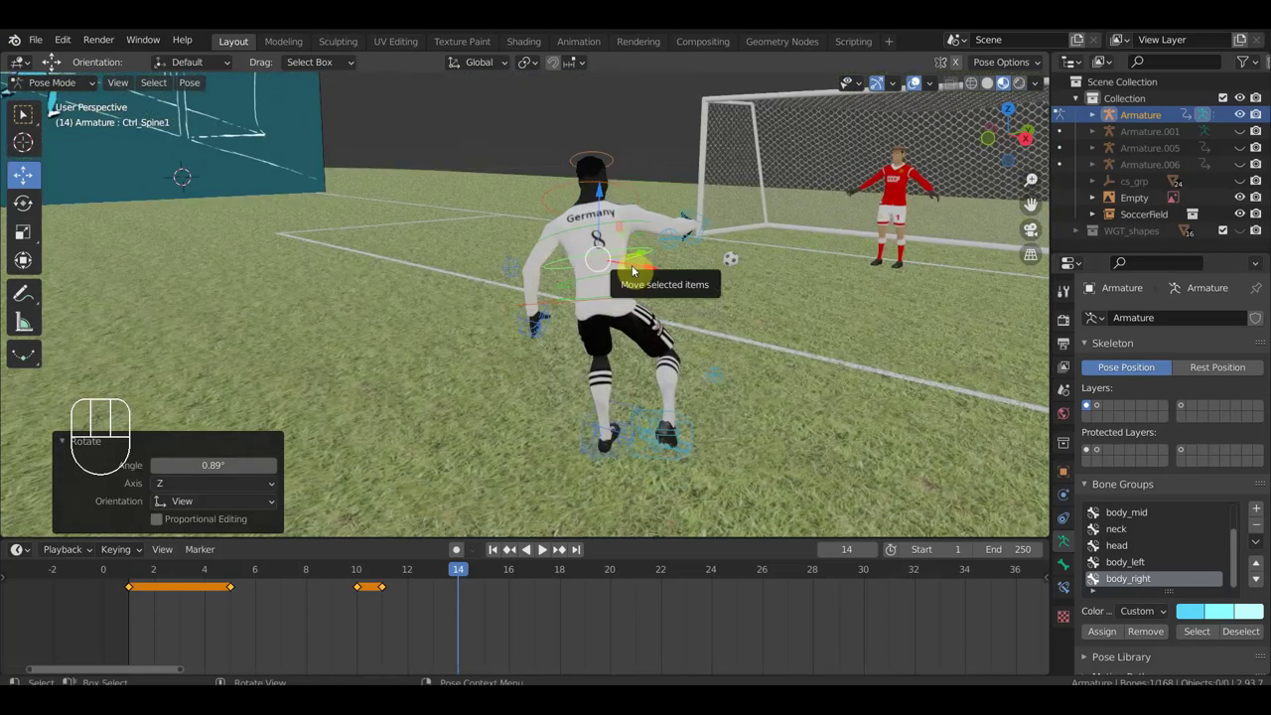
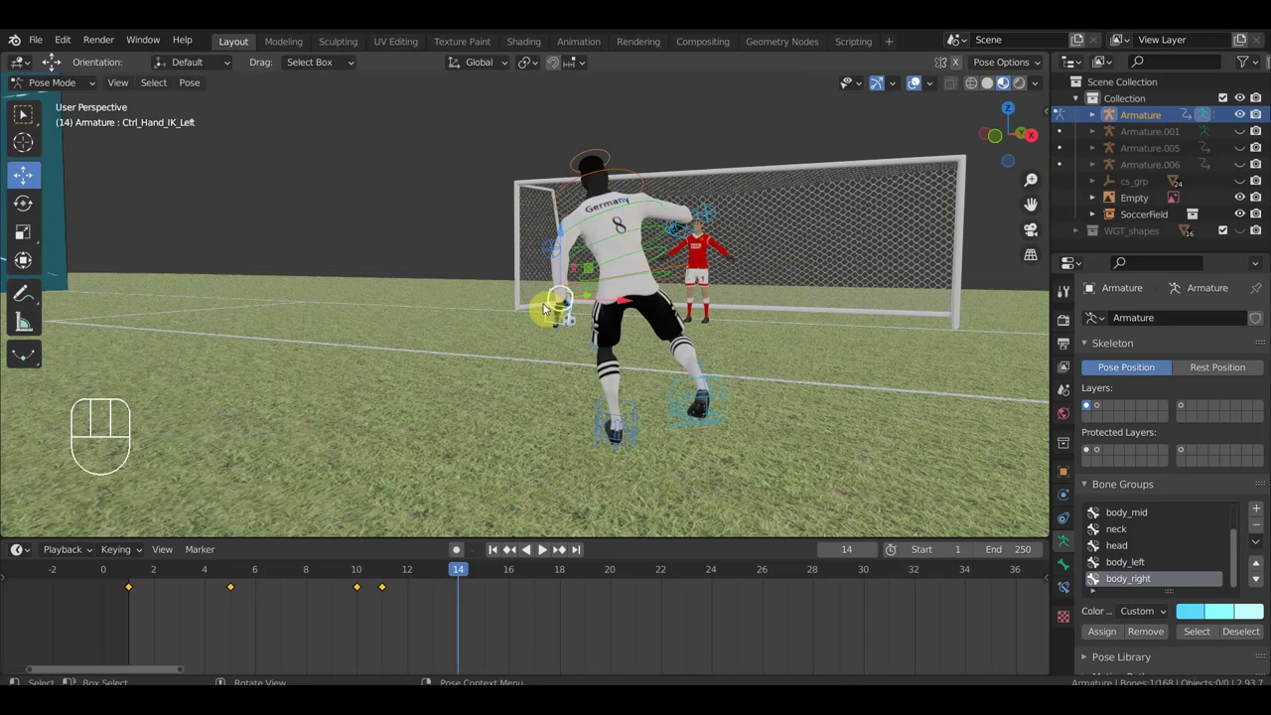
key("g")
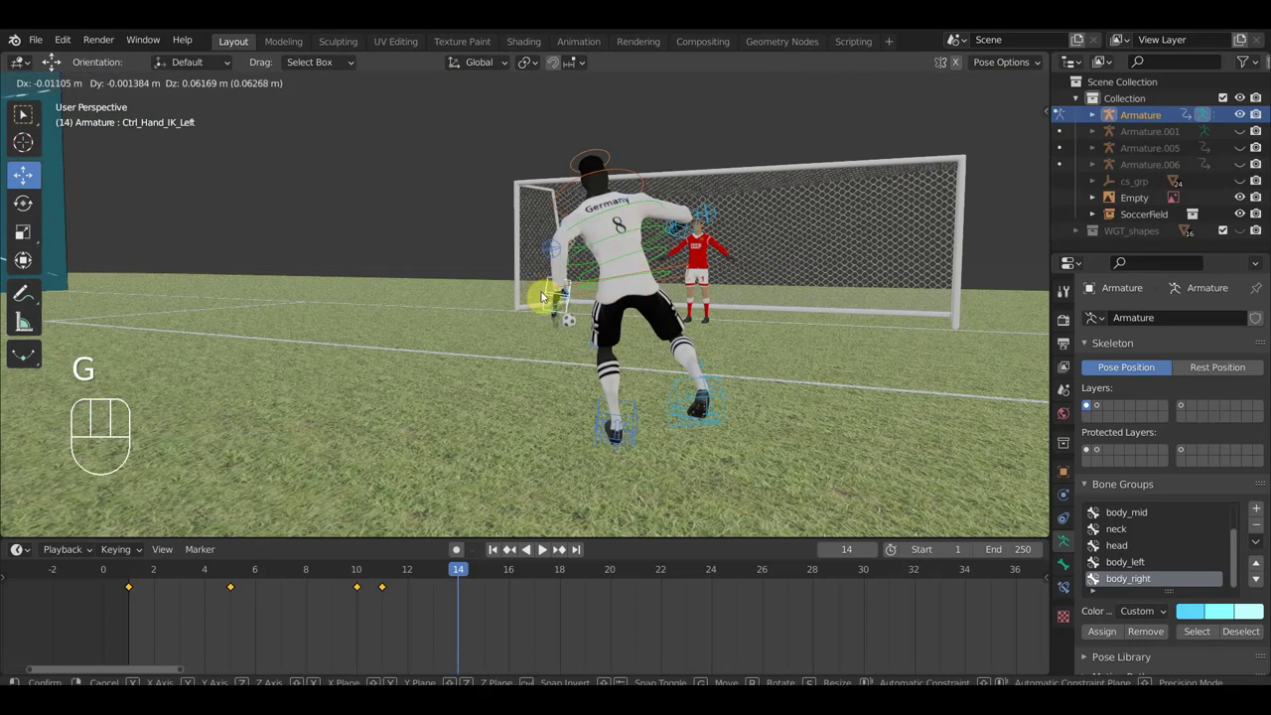
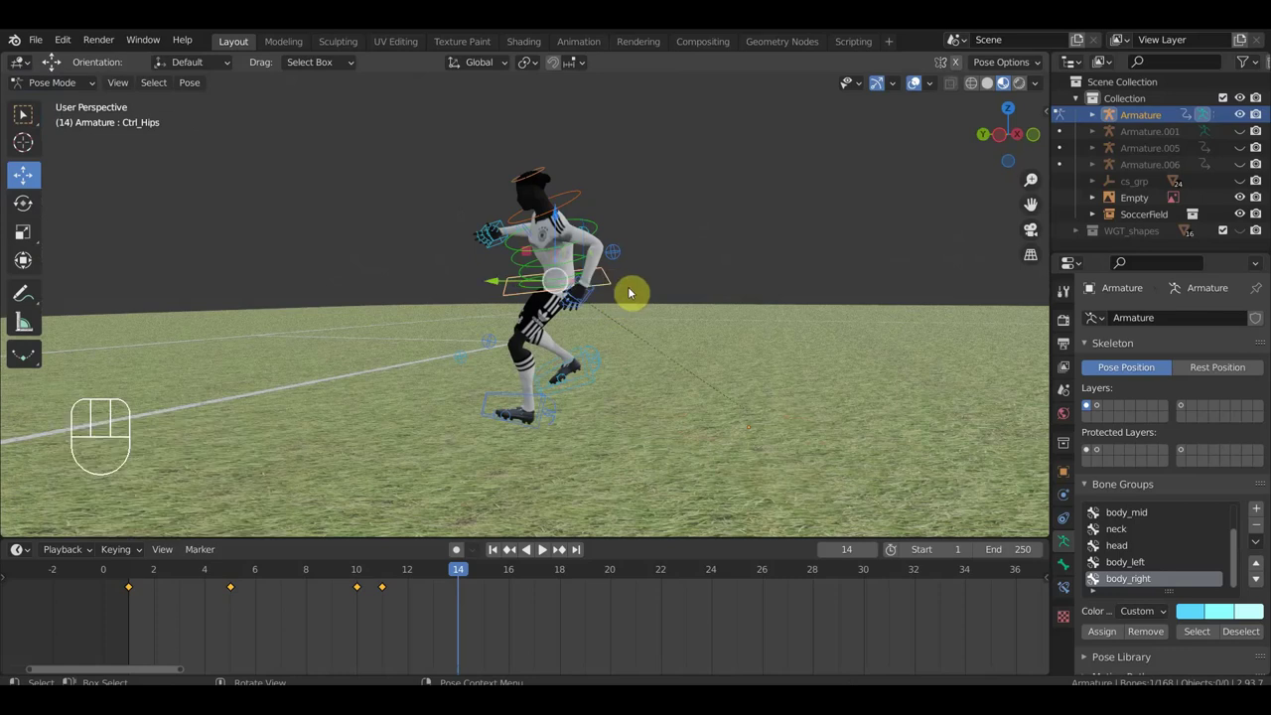
key("g")
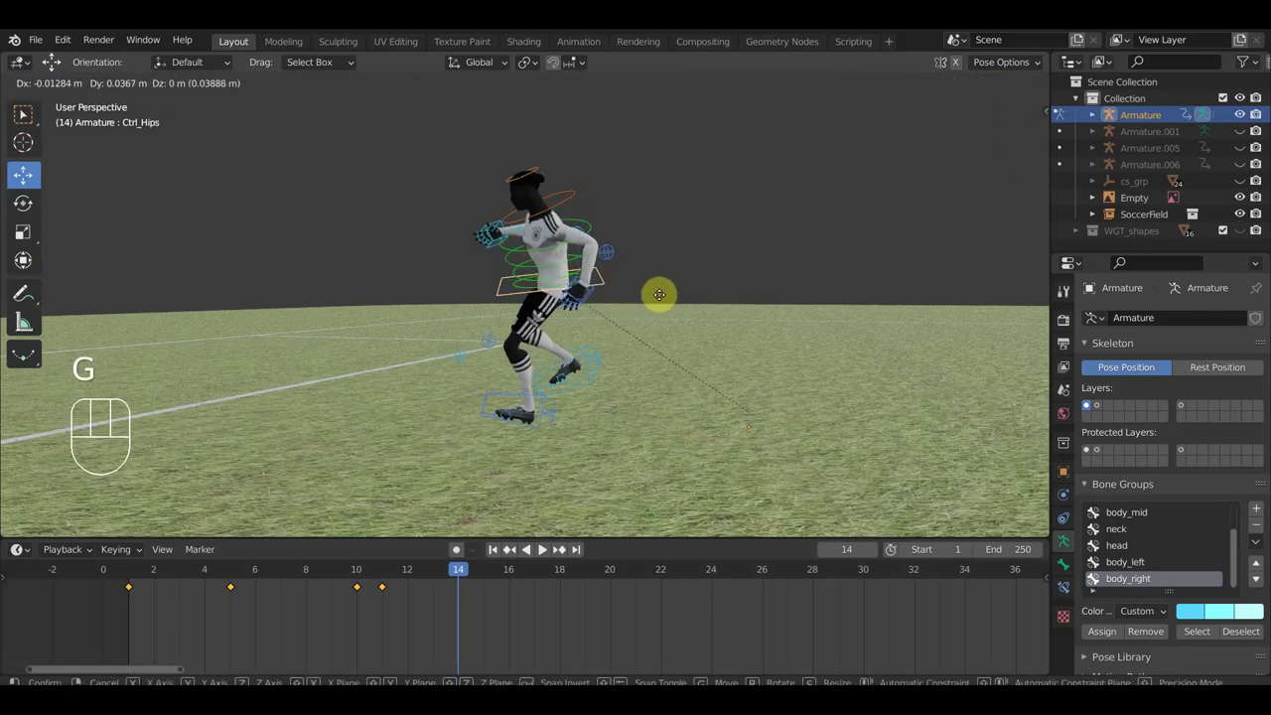
left_click_drag(746, 310, 443, 299)
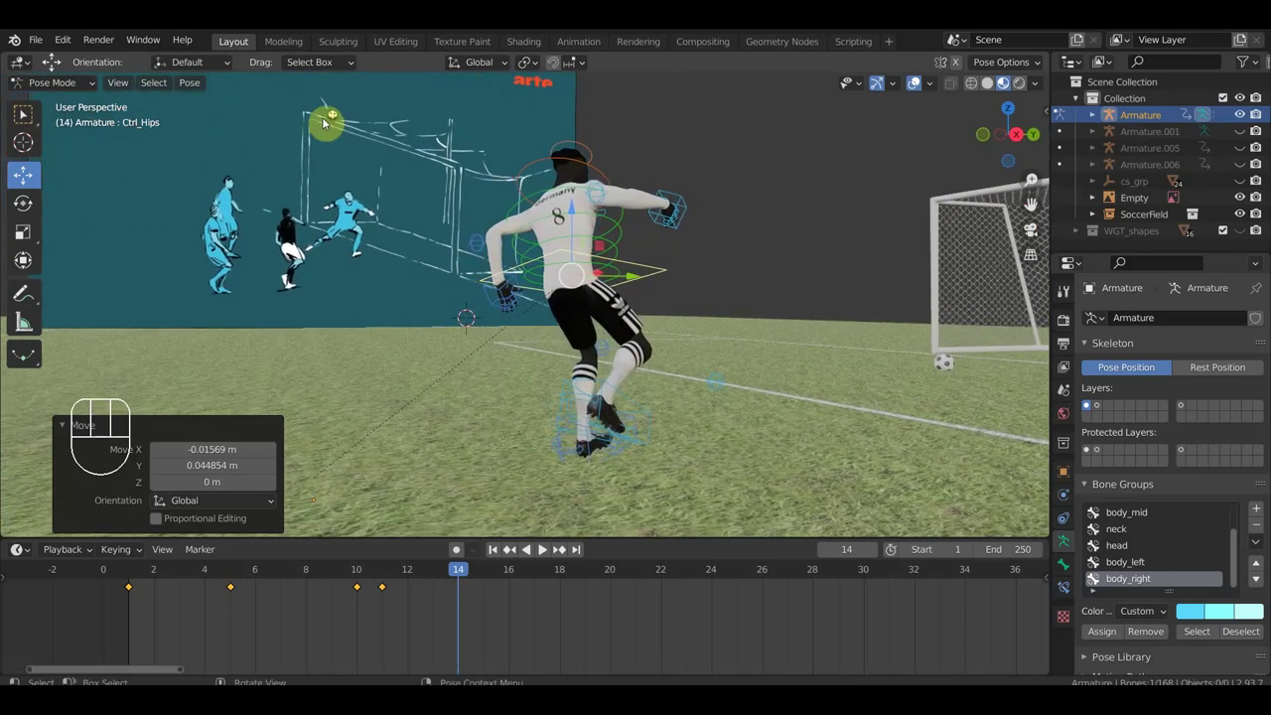
- Key Location & Rotation on all rig controls at frame 14 and scrub through the stride
key("a")
key("i")
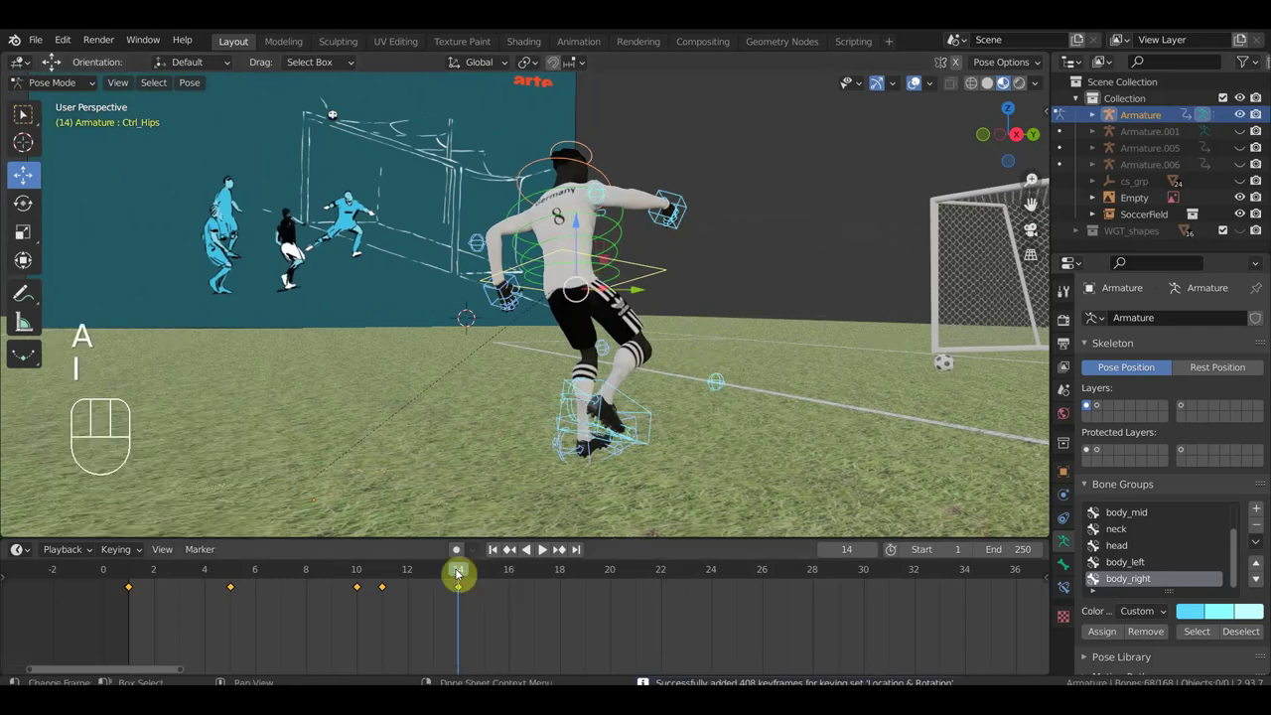
left_click_drag(421, 581, 582, 507)
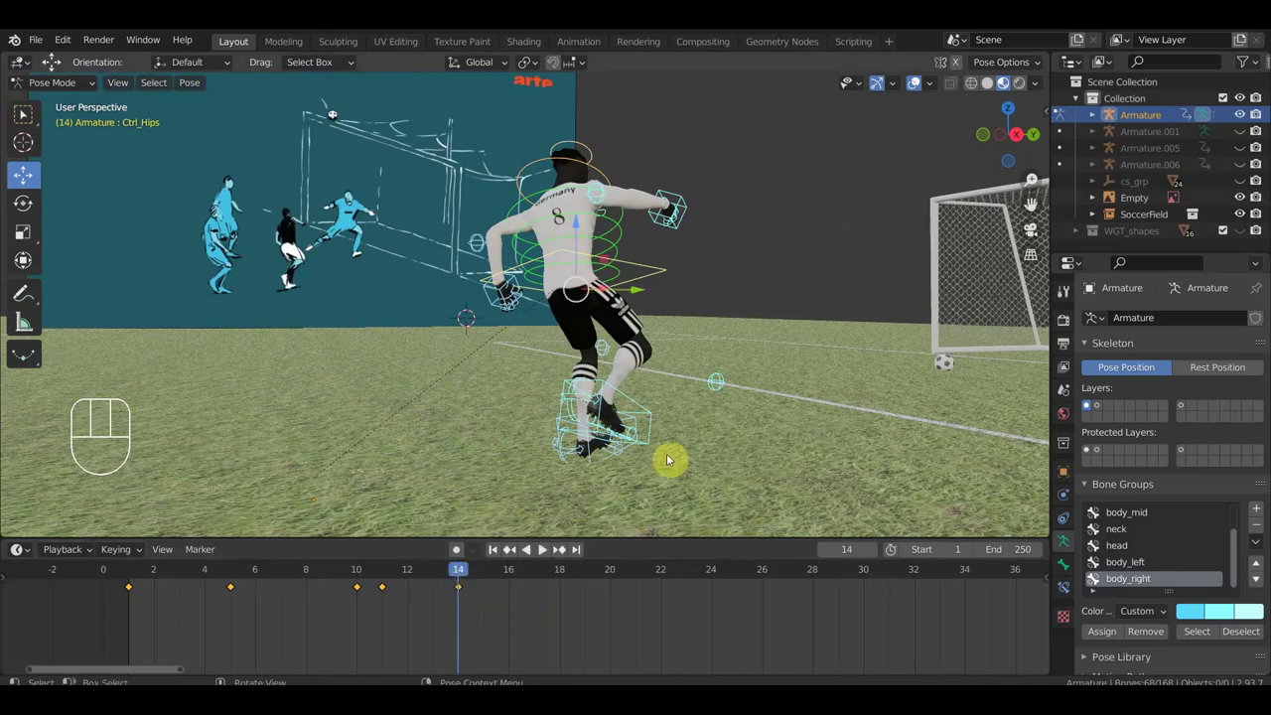
- Step to frame 18 and move the hips forward and upward
left_click_drag(658, 459, 677, 466)
left_click_drag(485, 578, 560, 622)
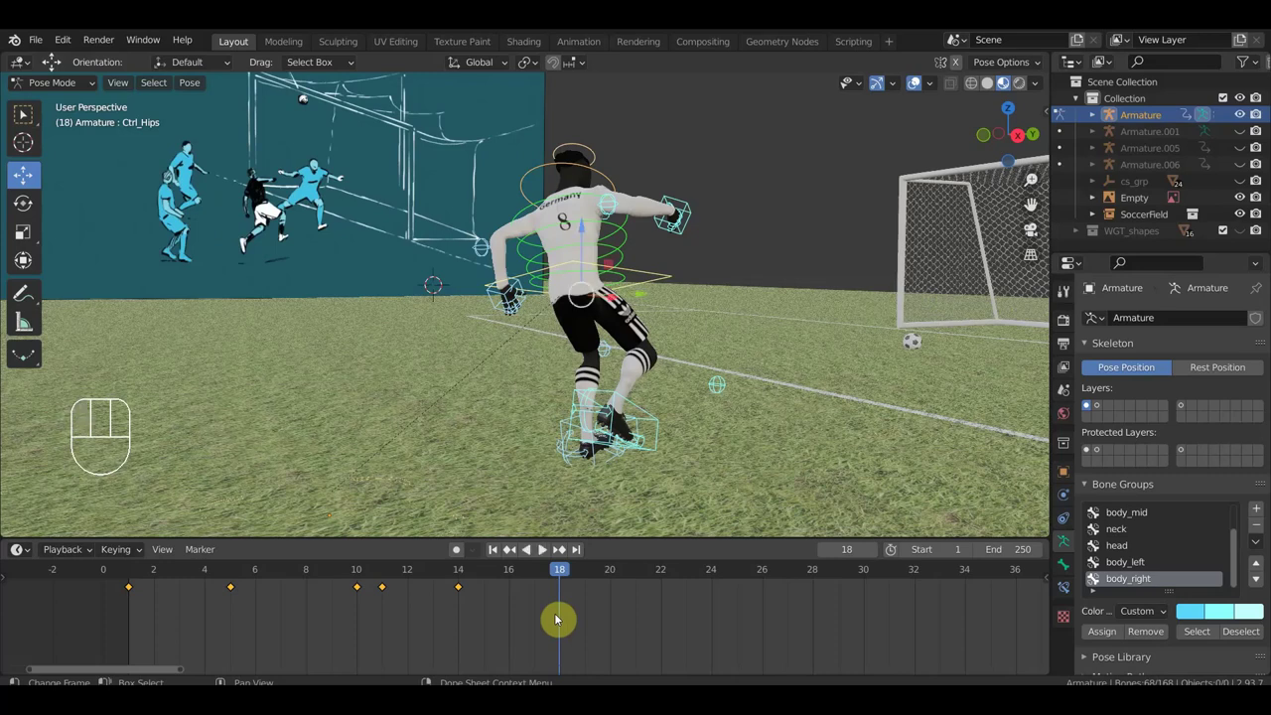
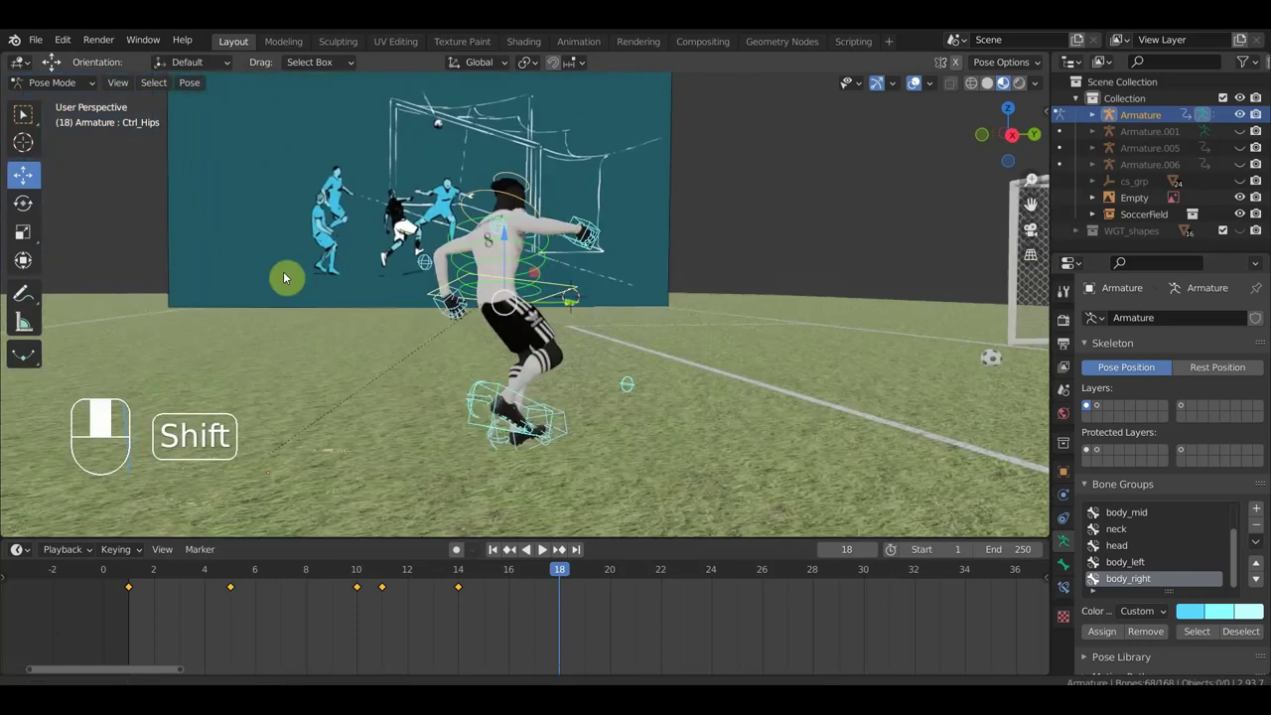
left_click_drag(599, 362, 595, 376)
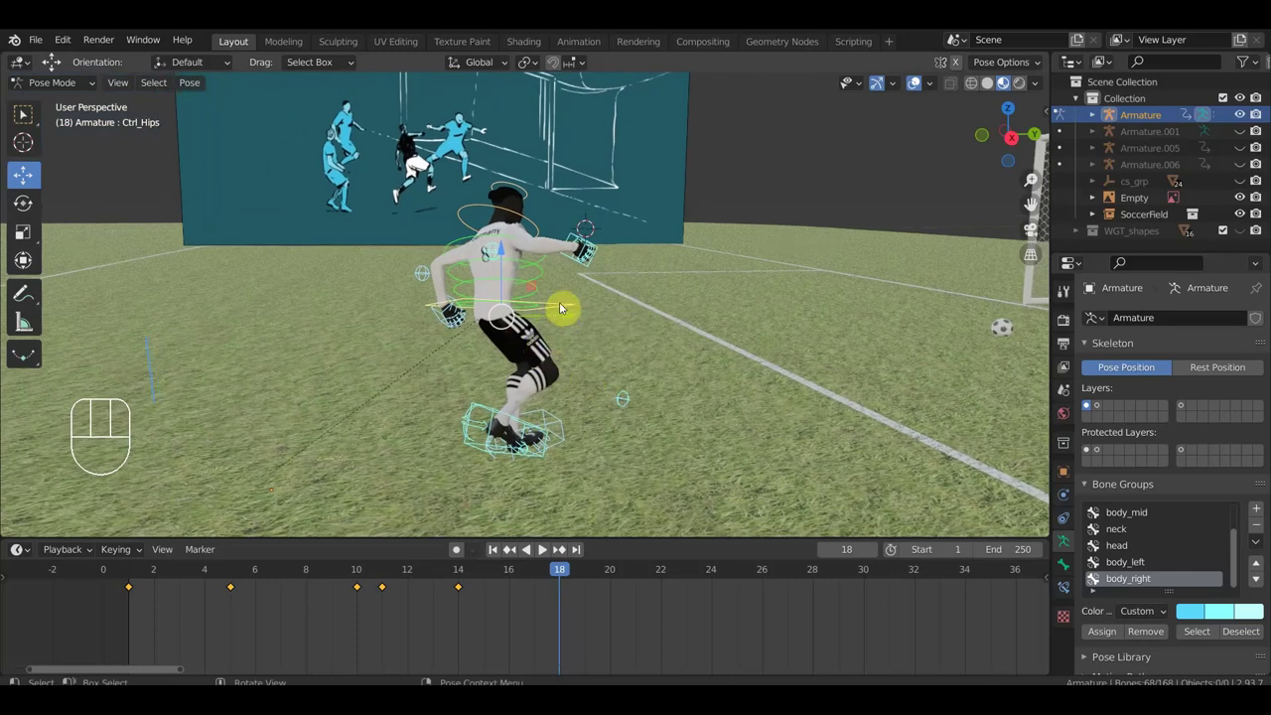
left_click(568, 307)
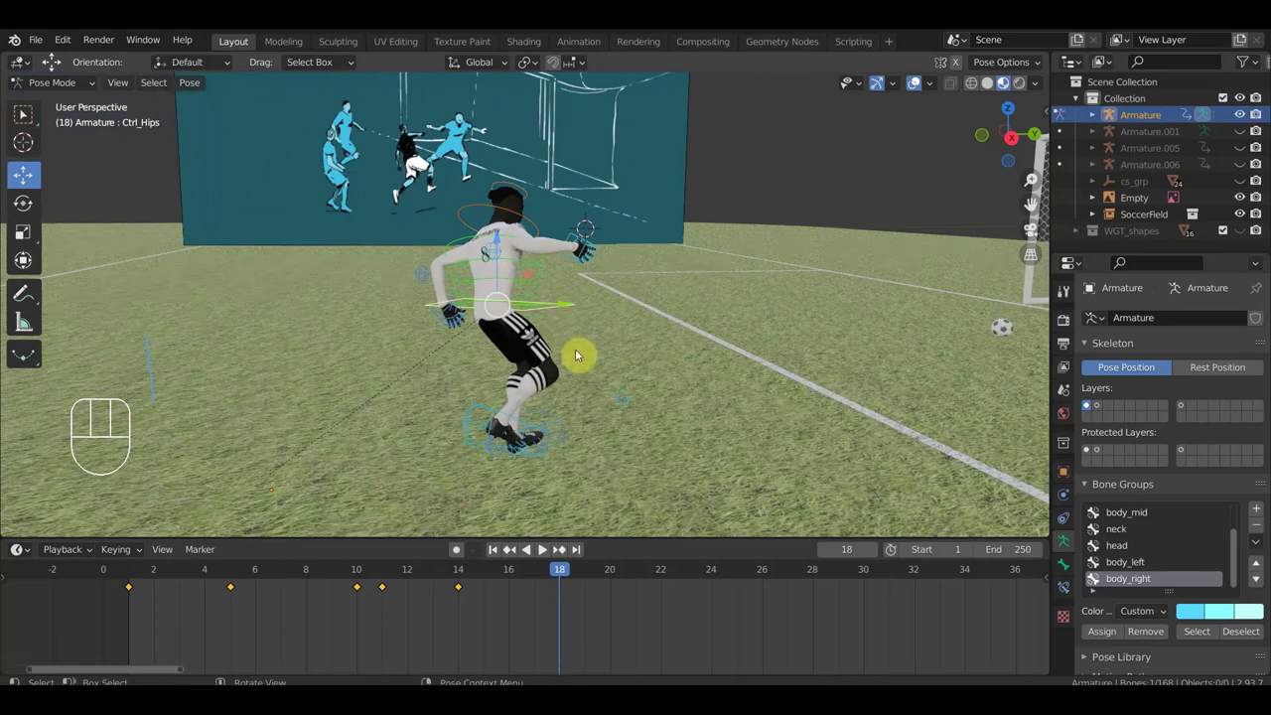
key("g")
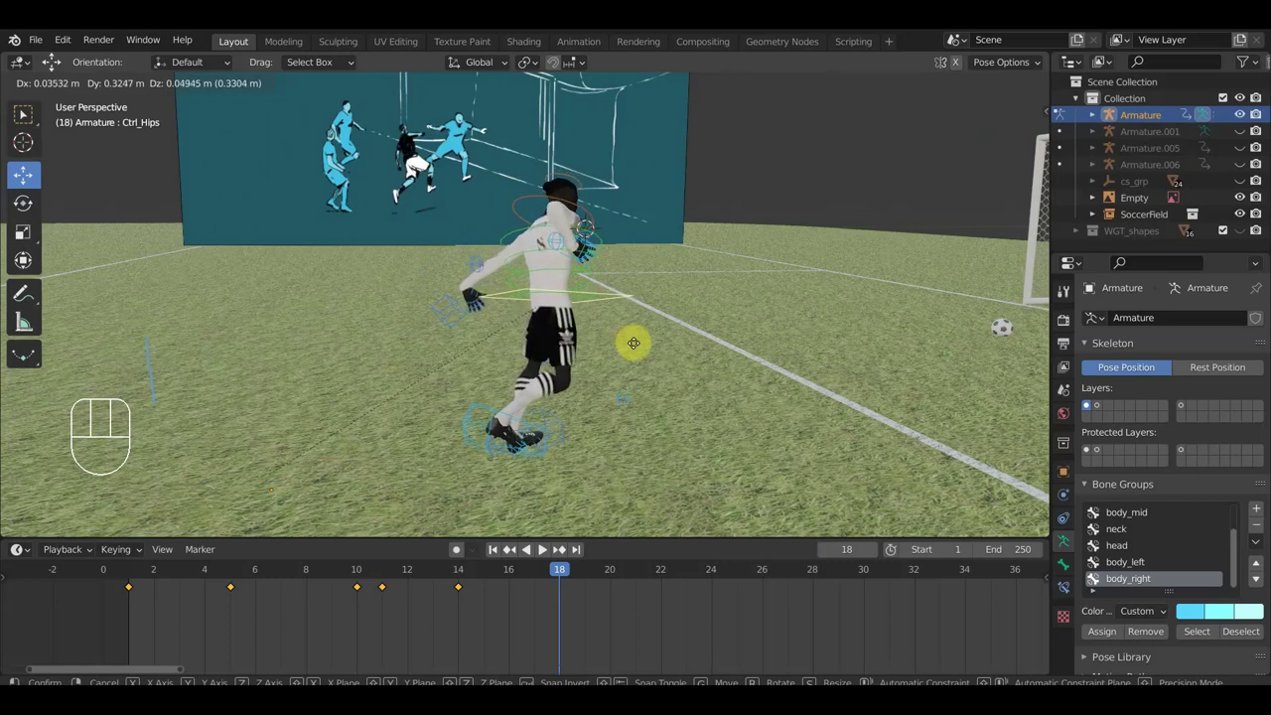
left_click(642, 346)
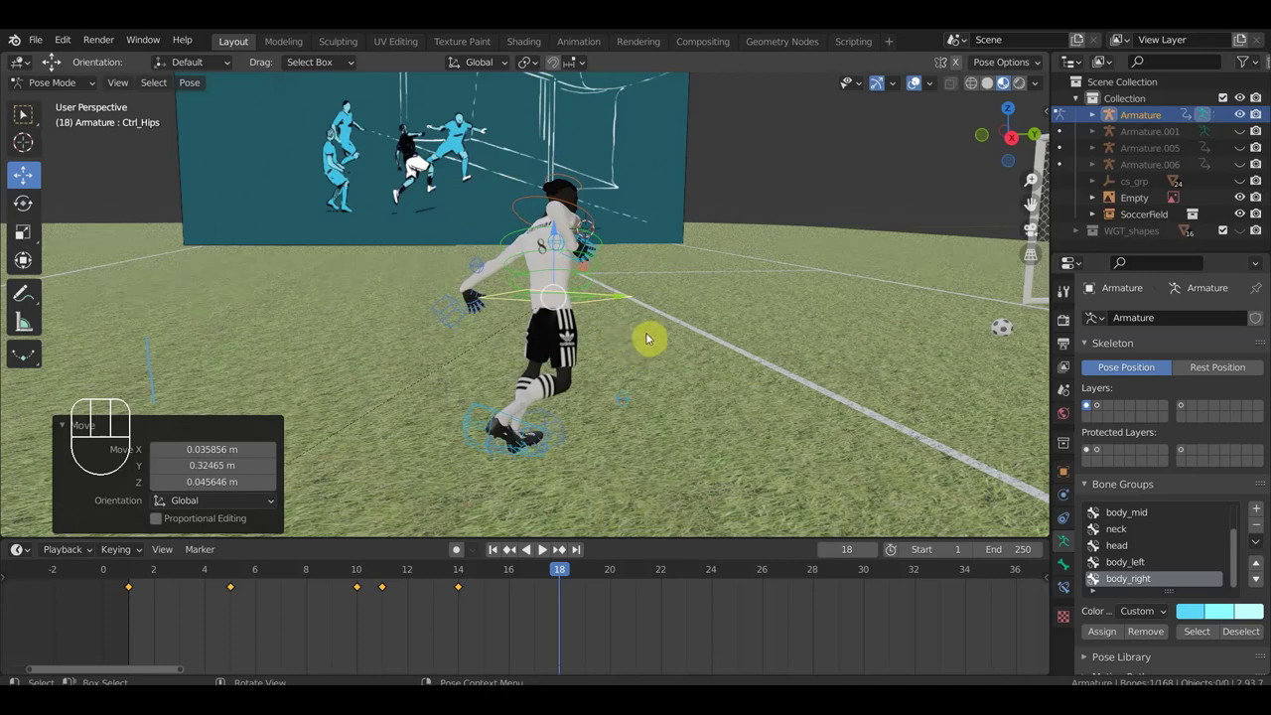
- Move the right foot IK control forward into the step
key("g")
left_click(677, 317)
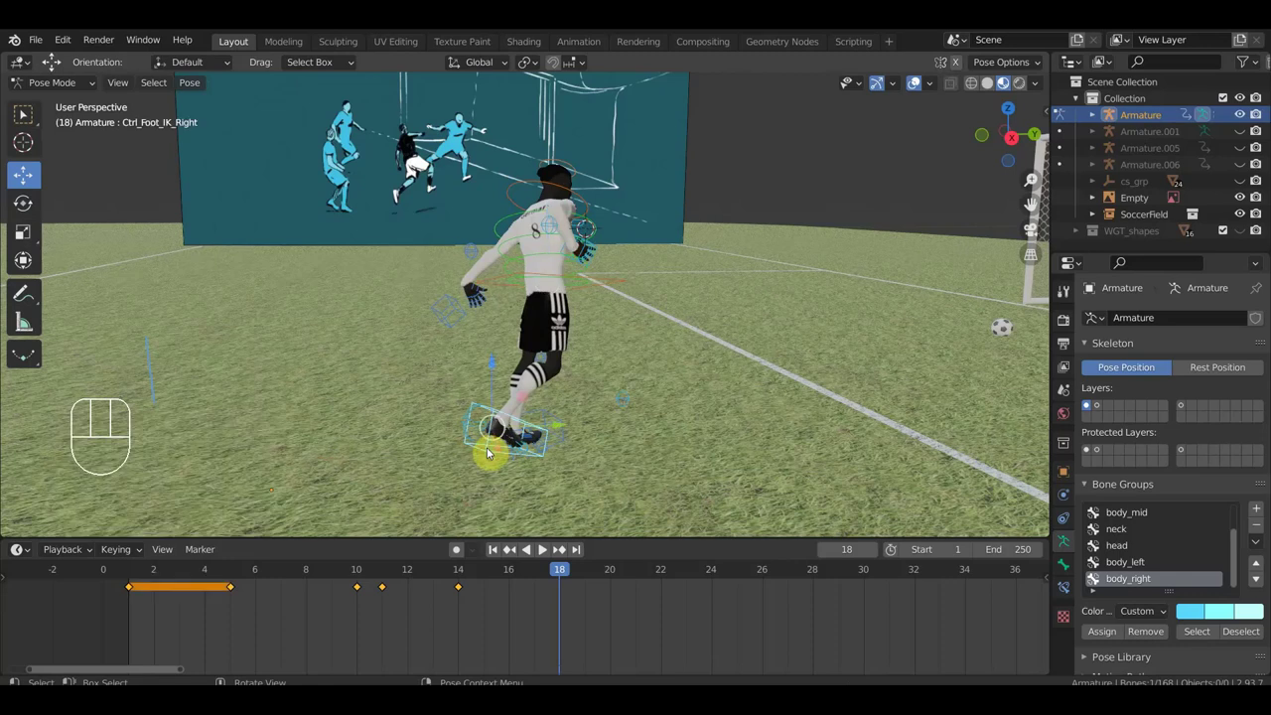
key("g")
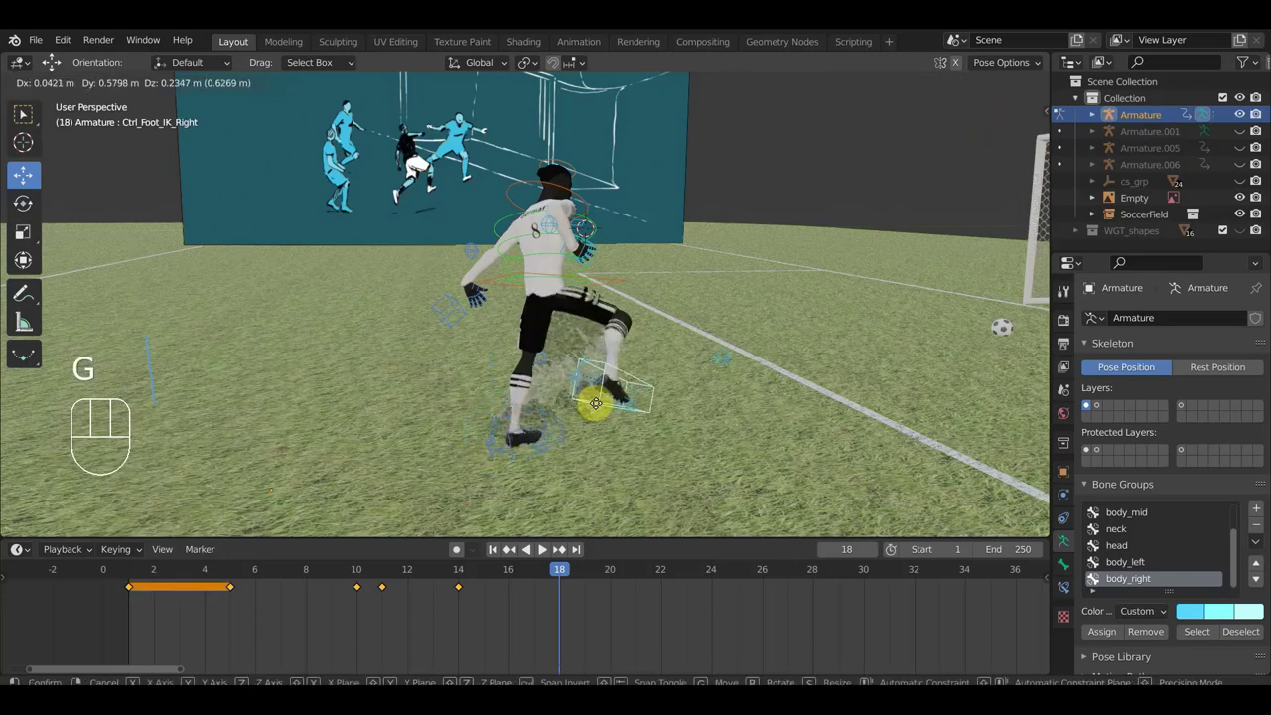
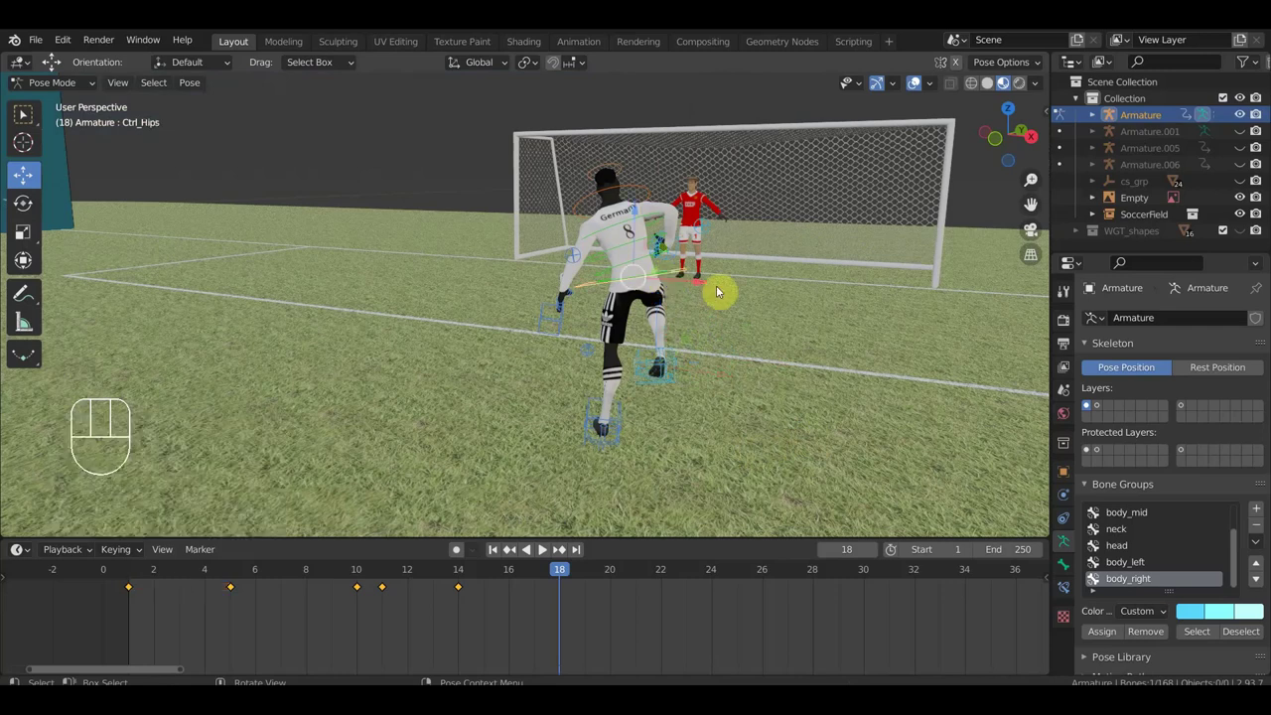
- Nudge the hips slightly and move the right knee pole target
key("r")
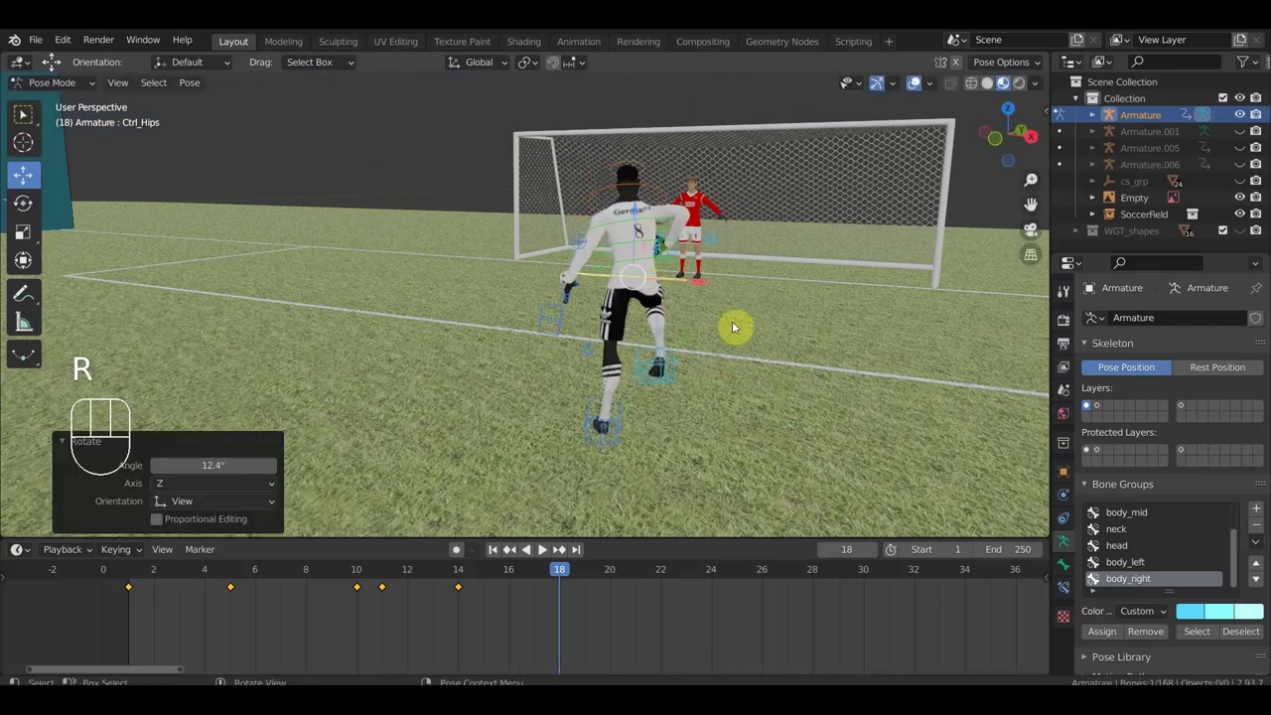
key("g")
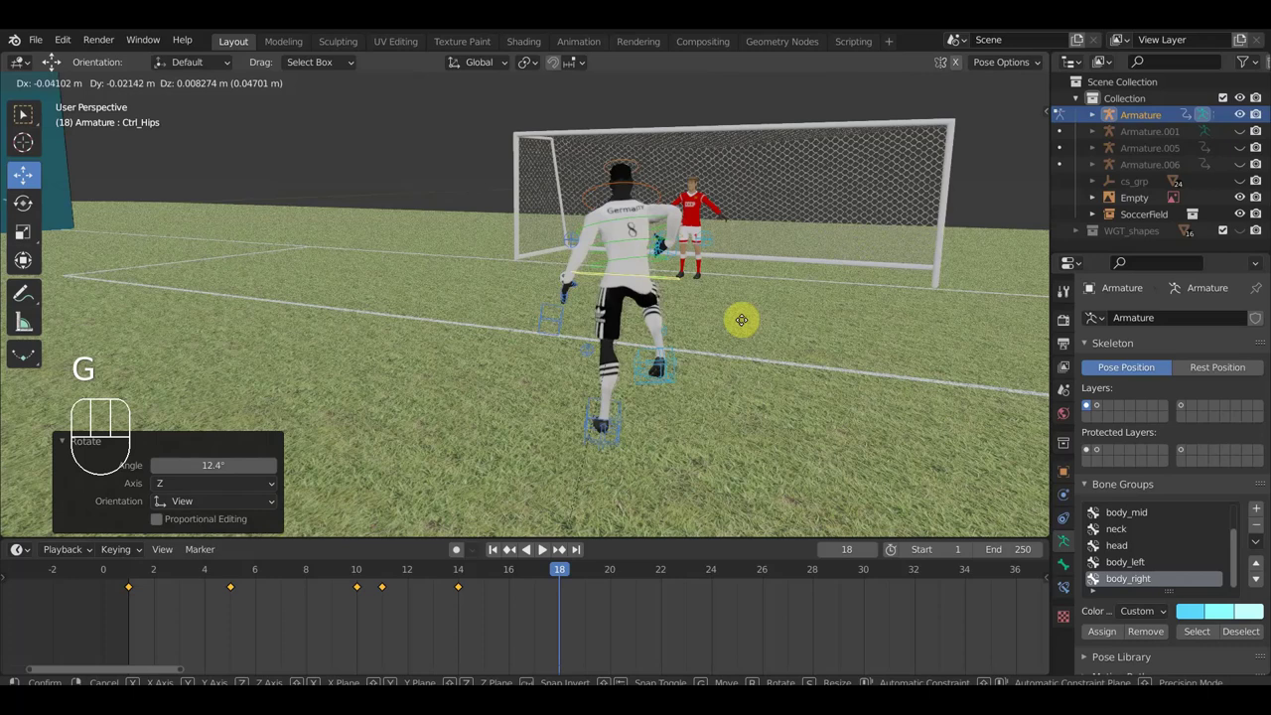
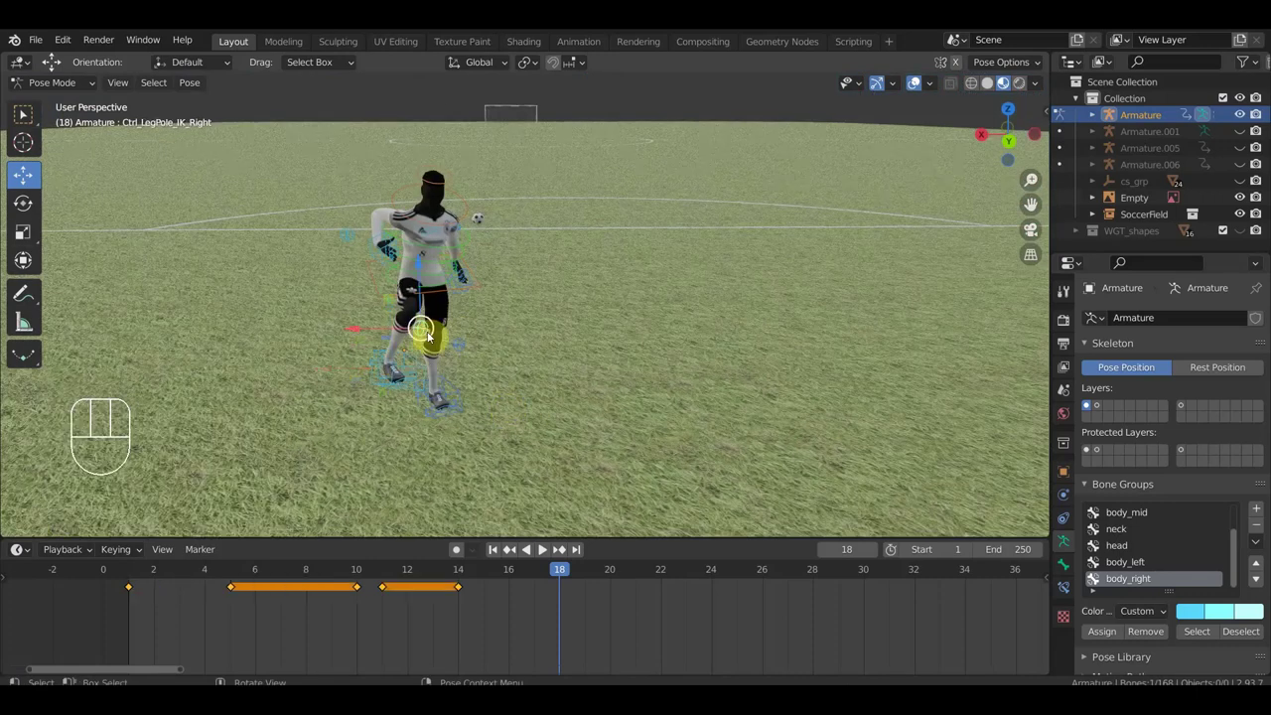
key("g")
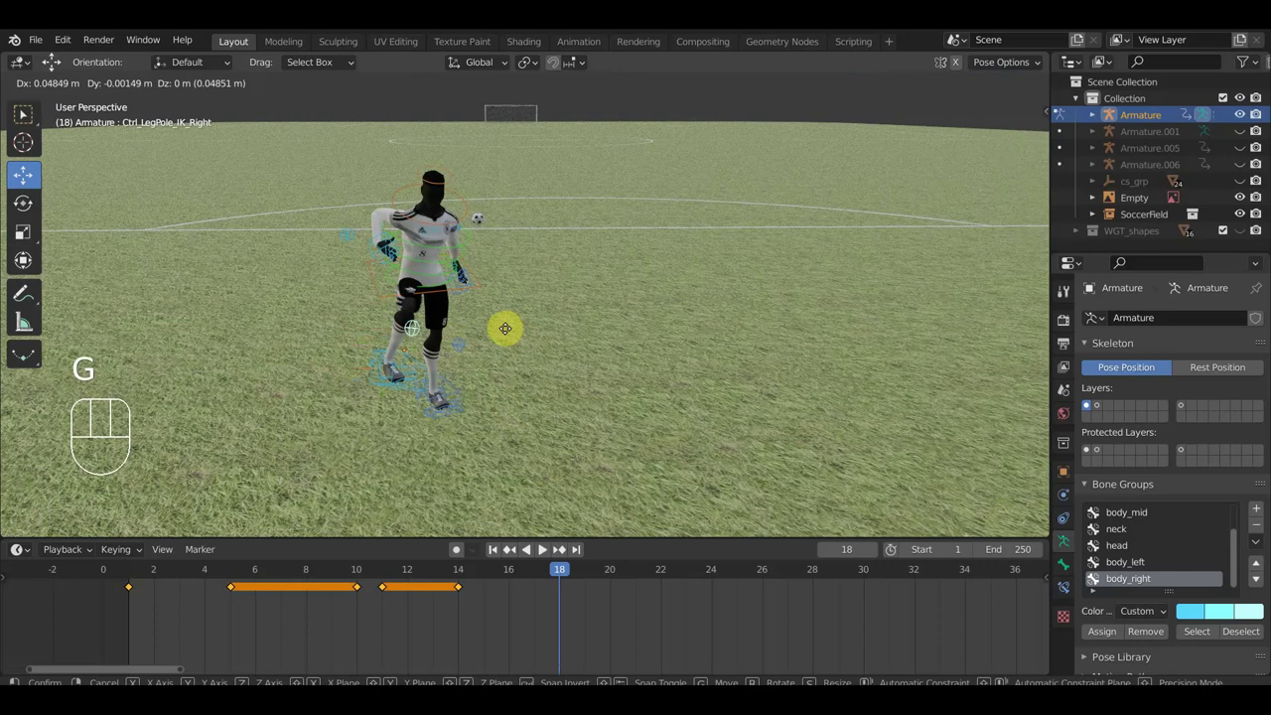
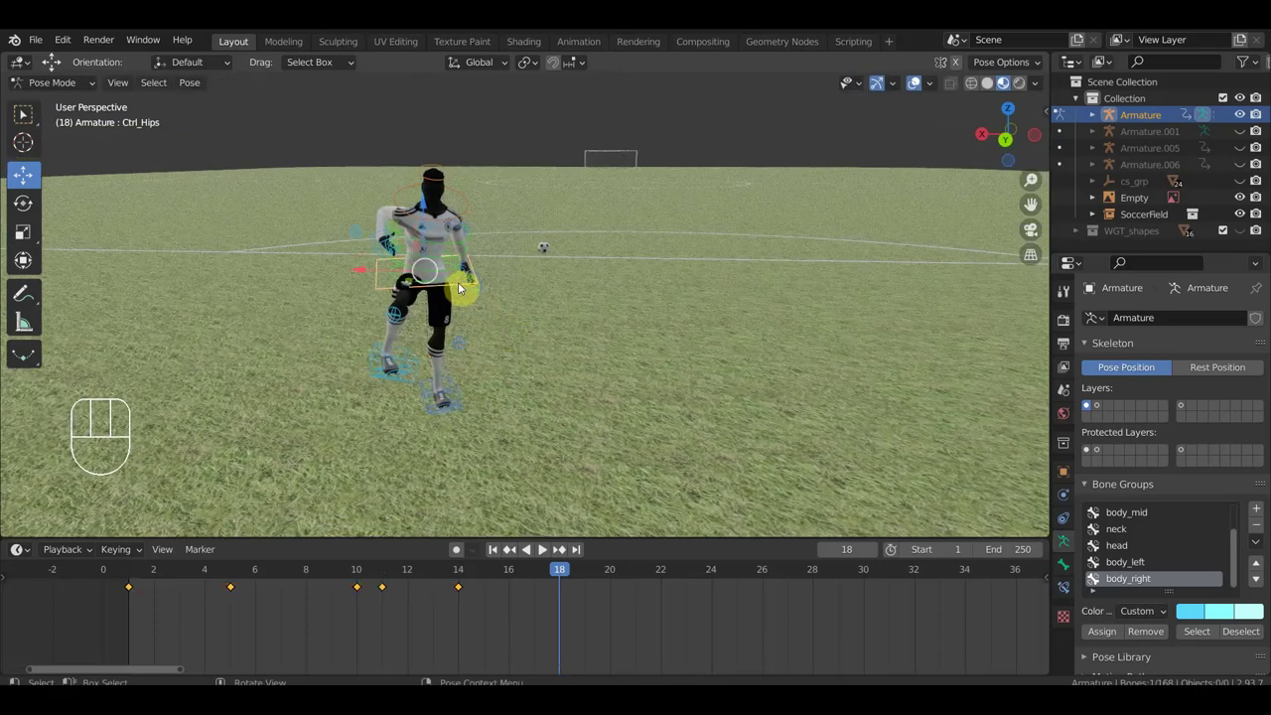
key("g")
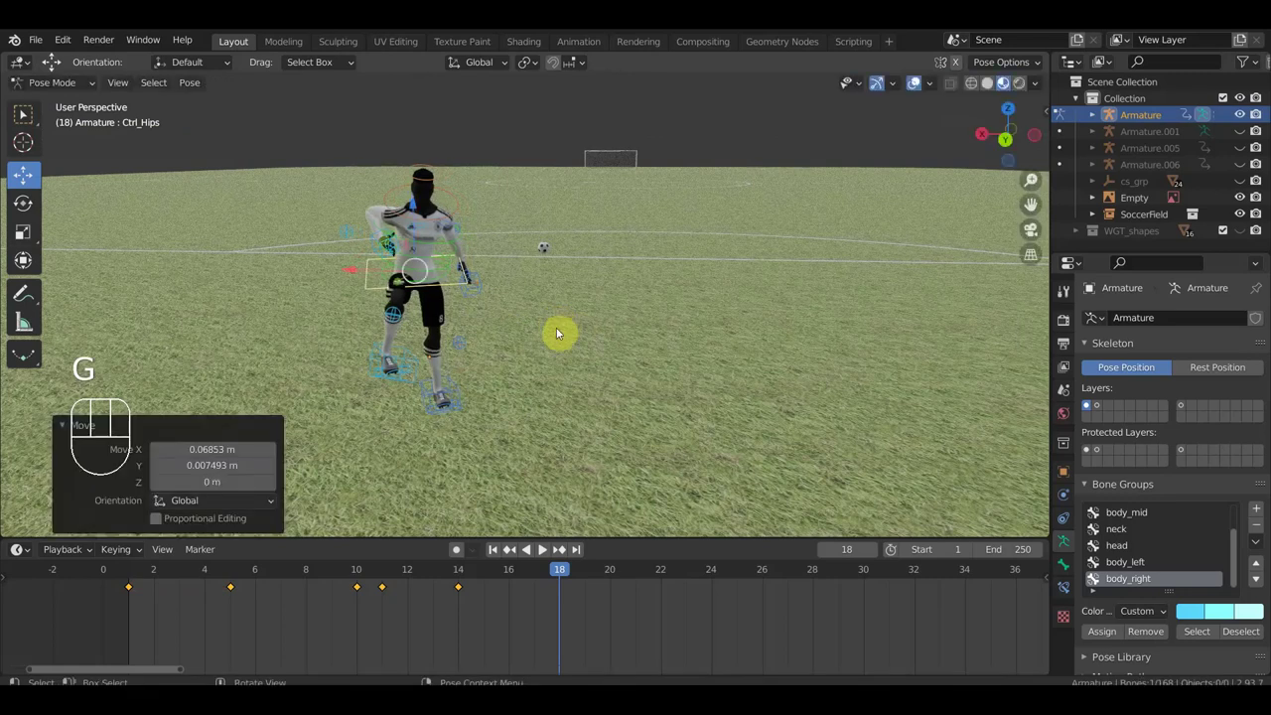
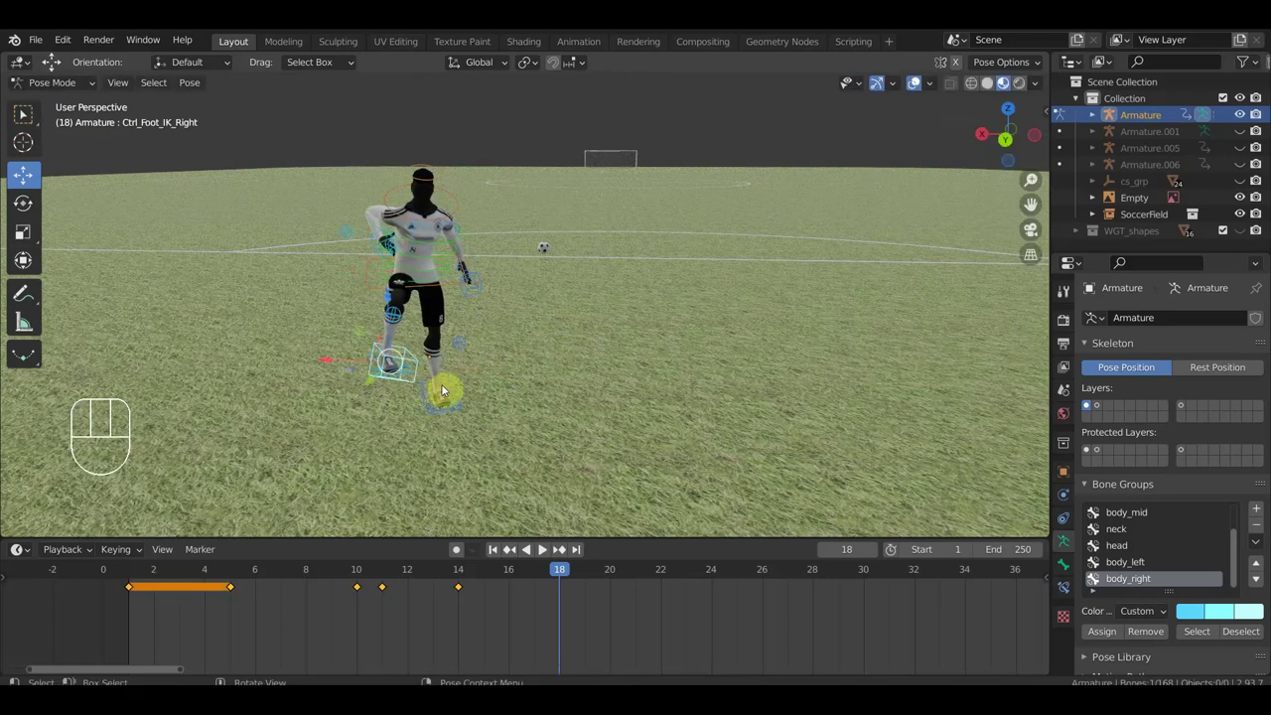
- Rotate, turn and tilt the right foot from front and top views, then adjust the knee pole again
key("r")
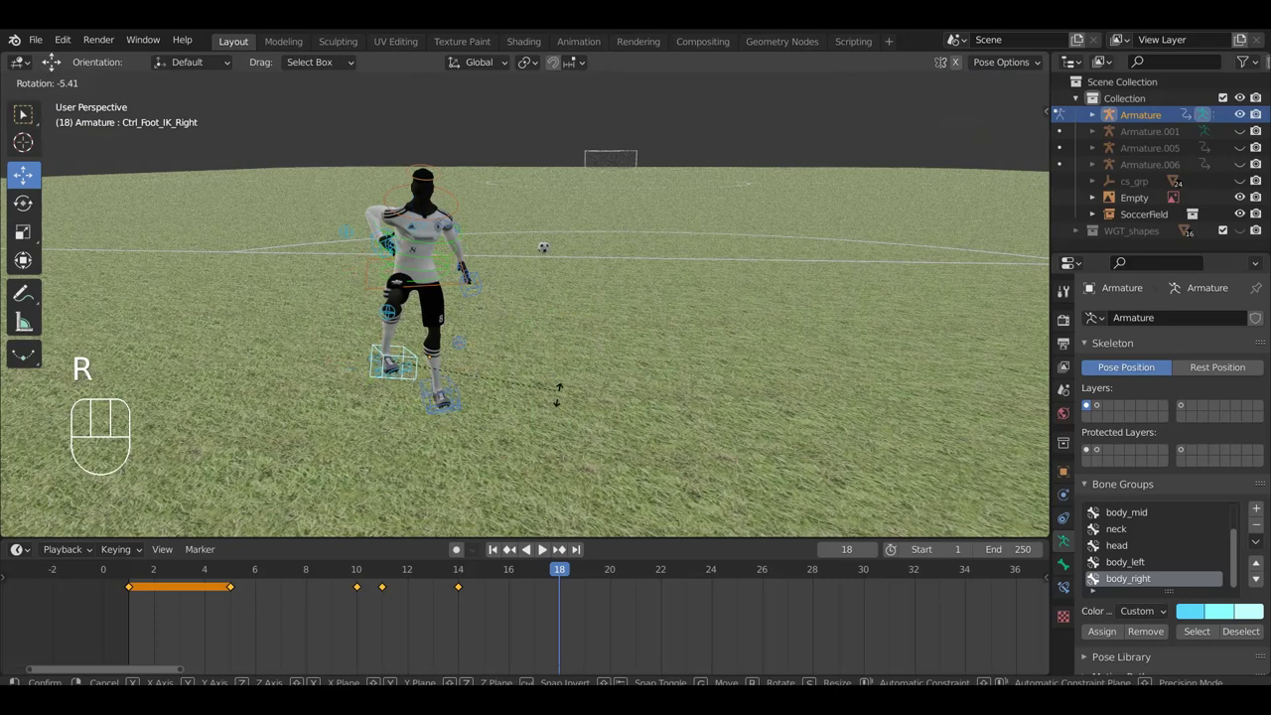
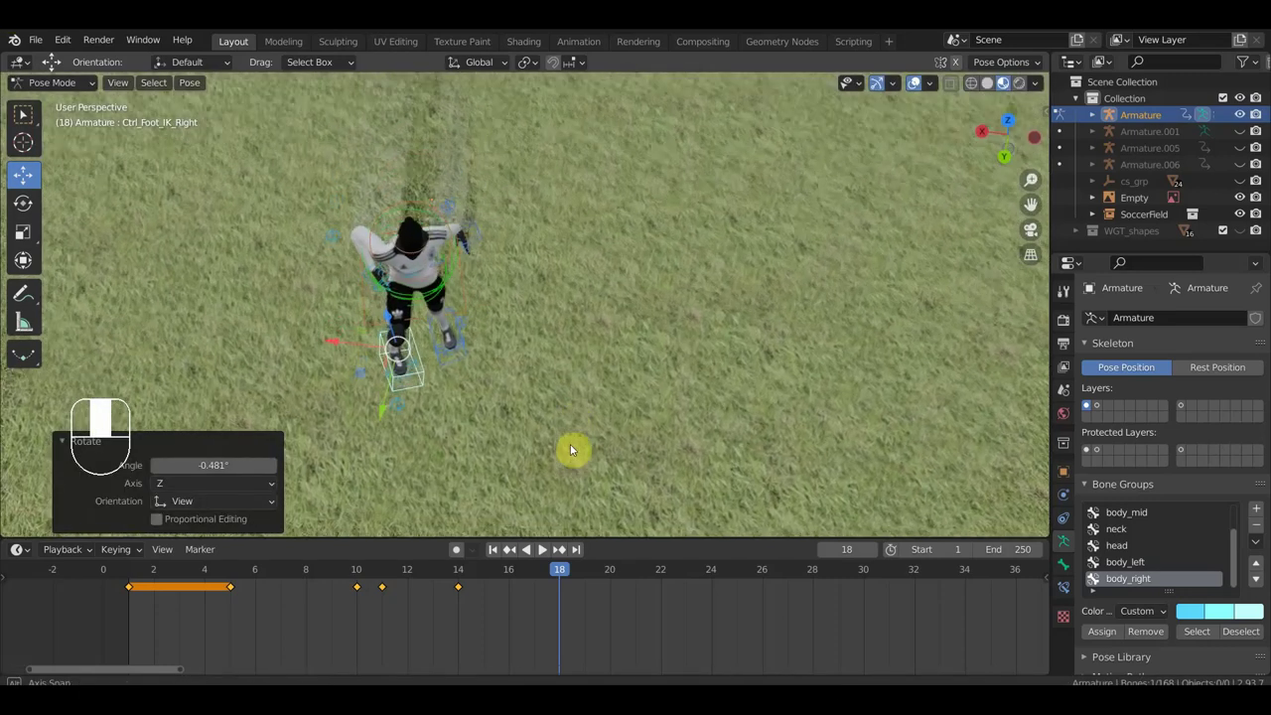
key("r")
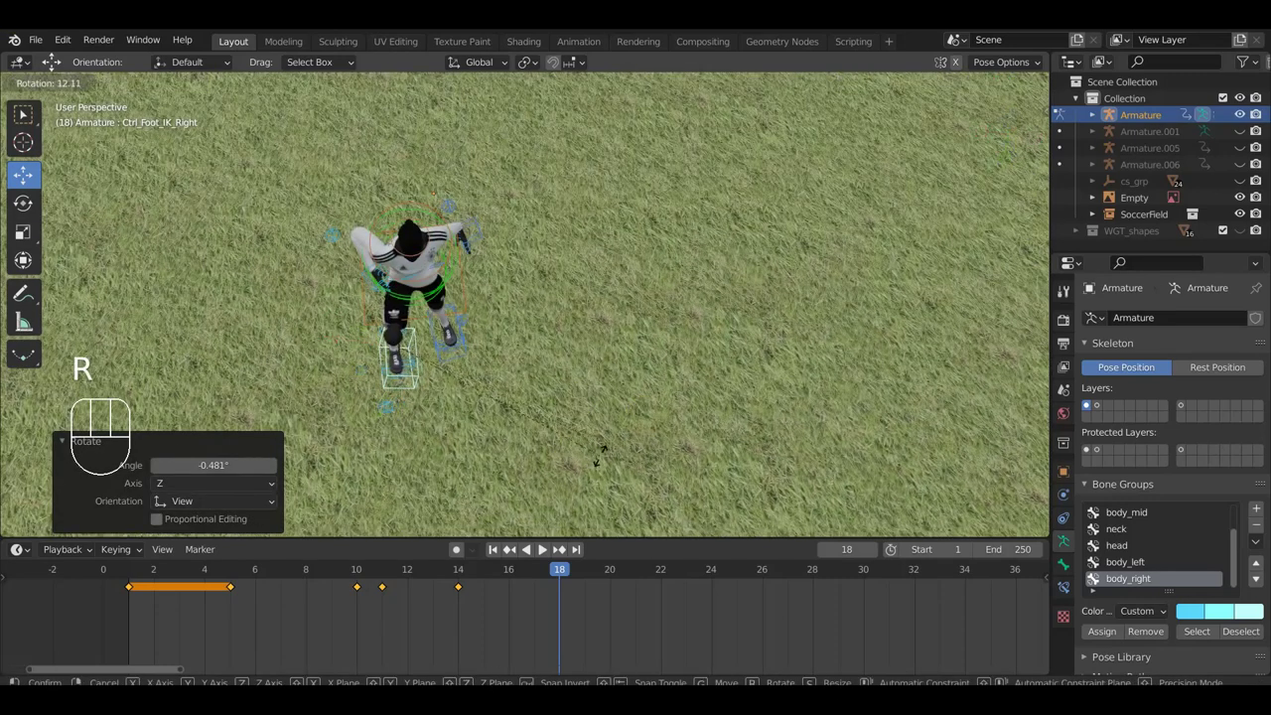
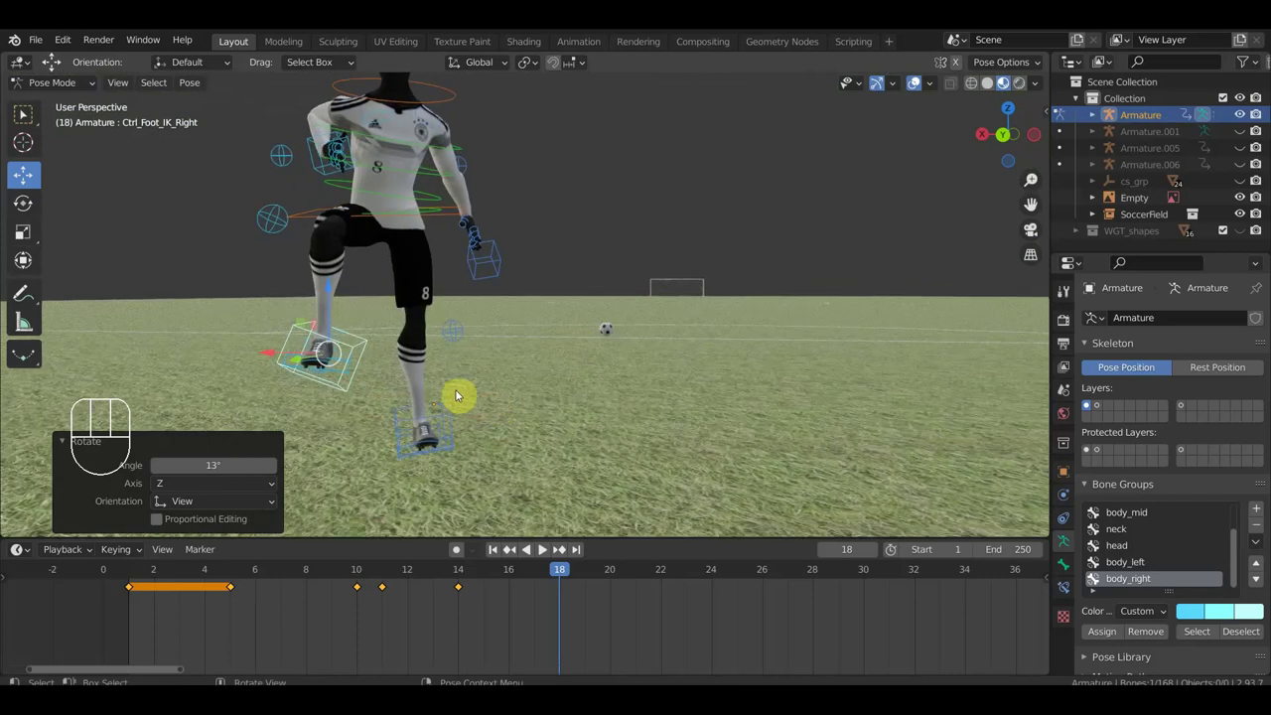
key("r")
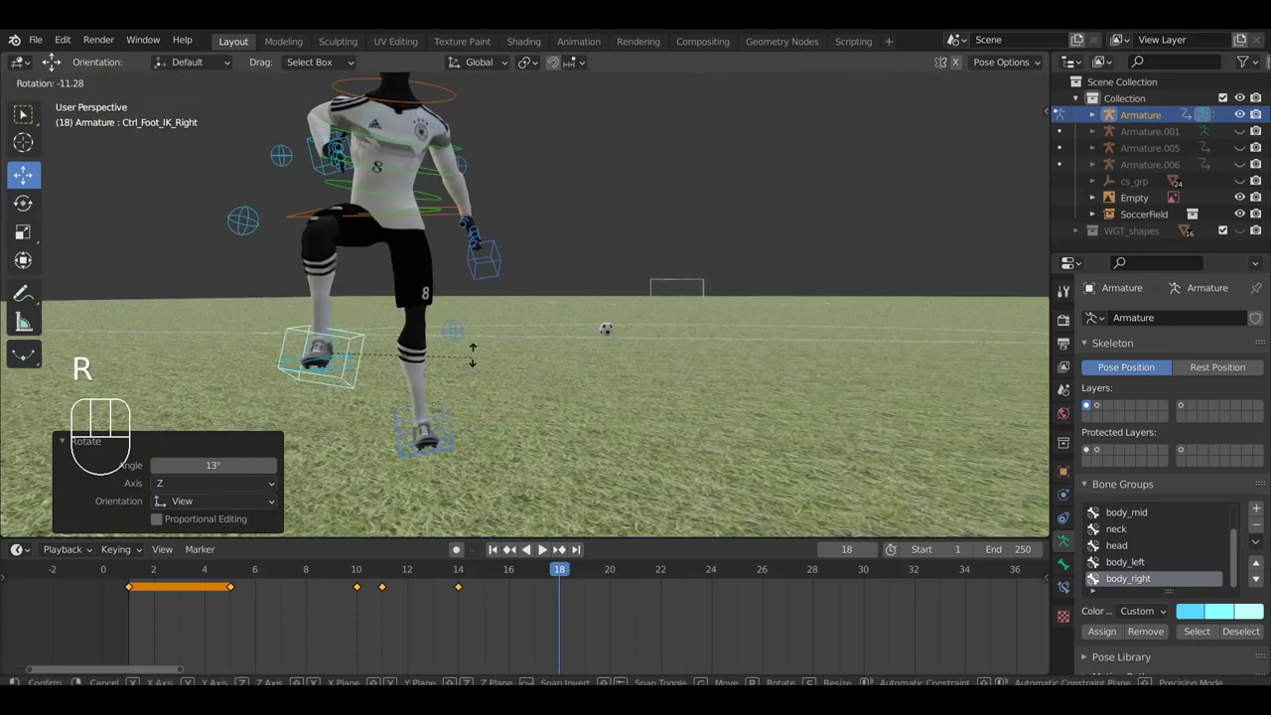
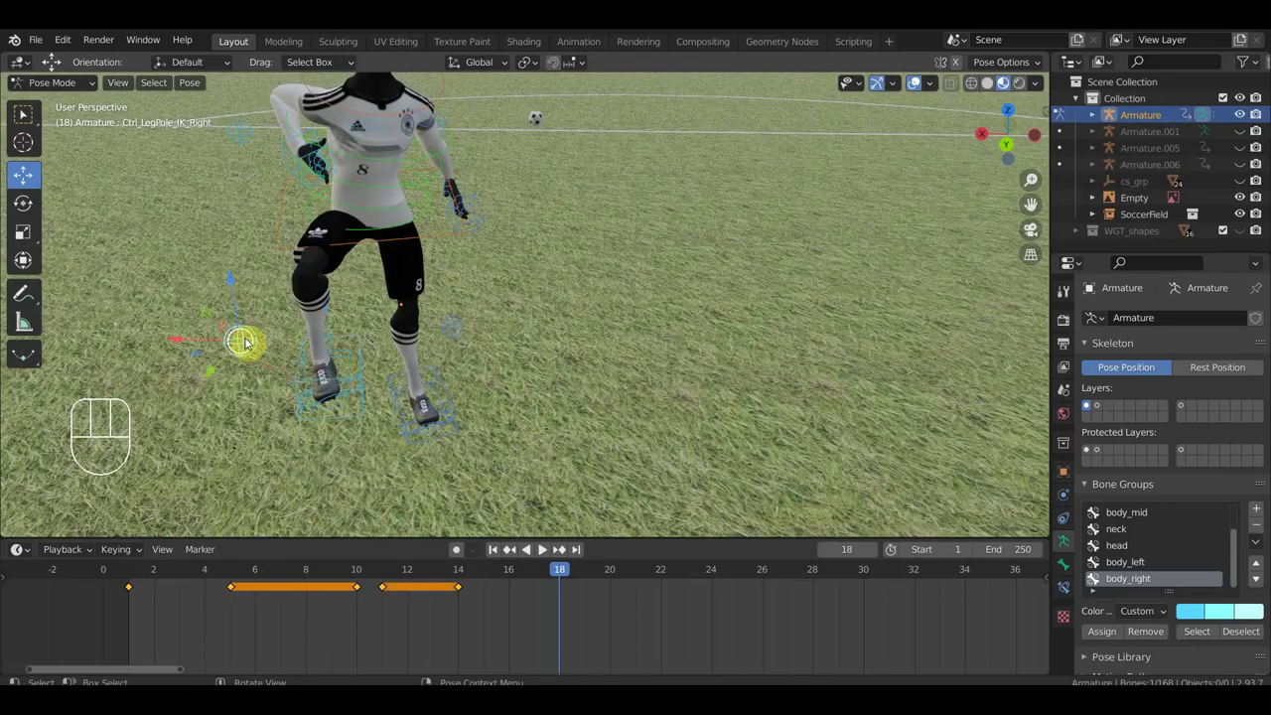
key("g")
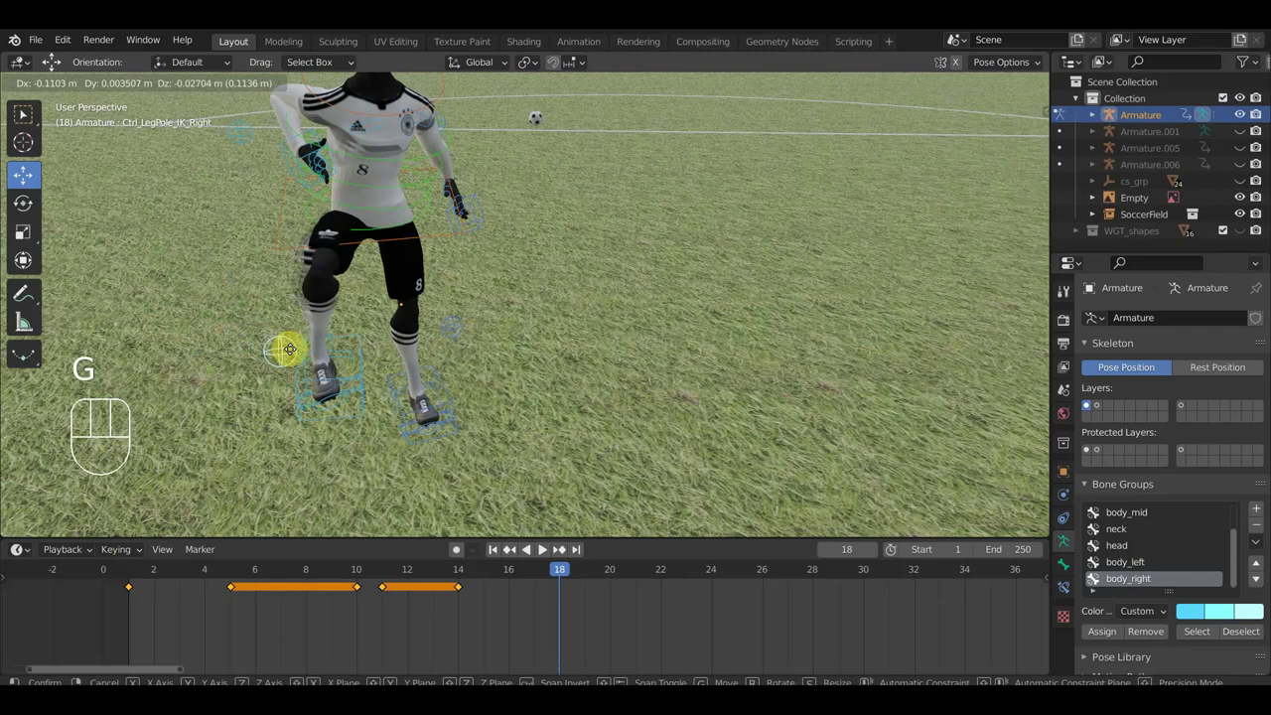
- Orbit to line the frame 18 pose up with the reference image and undo the last change
left_click_drag(450, 350, 607, 314)
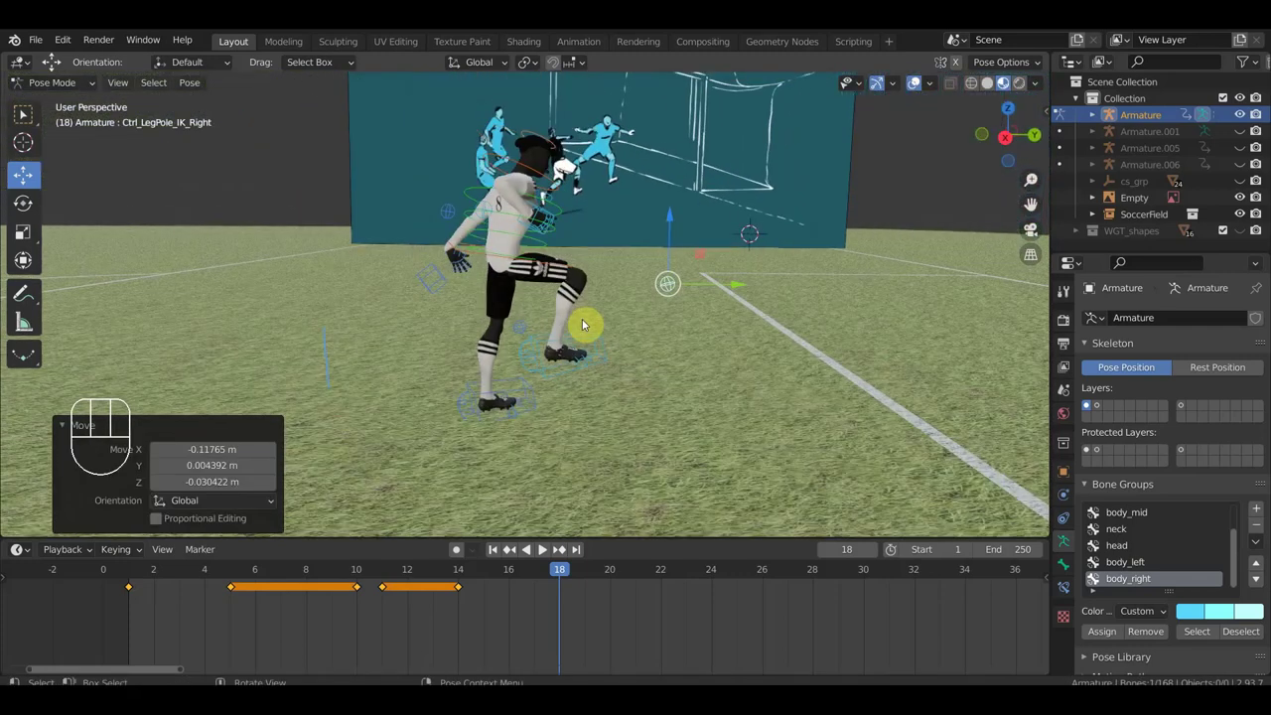
left_click_drag(619, 322, 617, 360)
left_click_drag(554, 343, 550, 334)
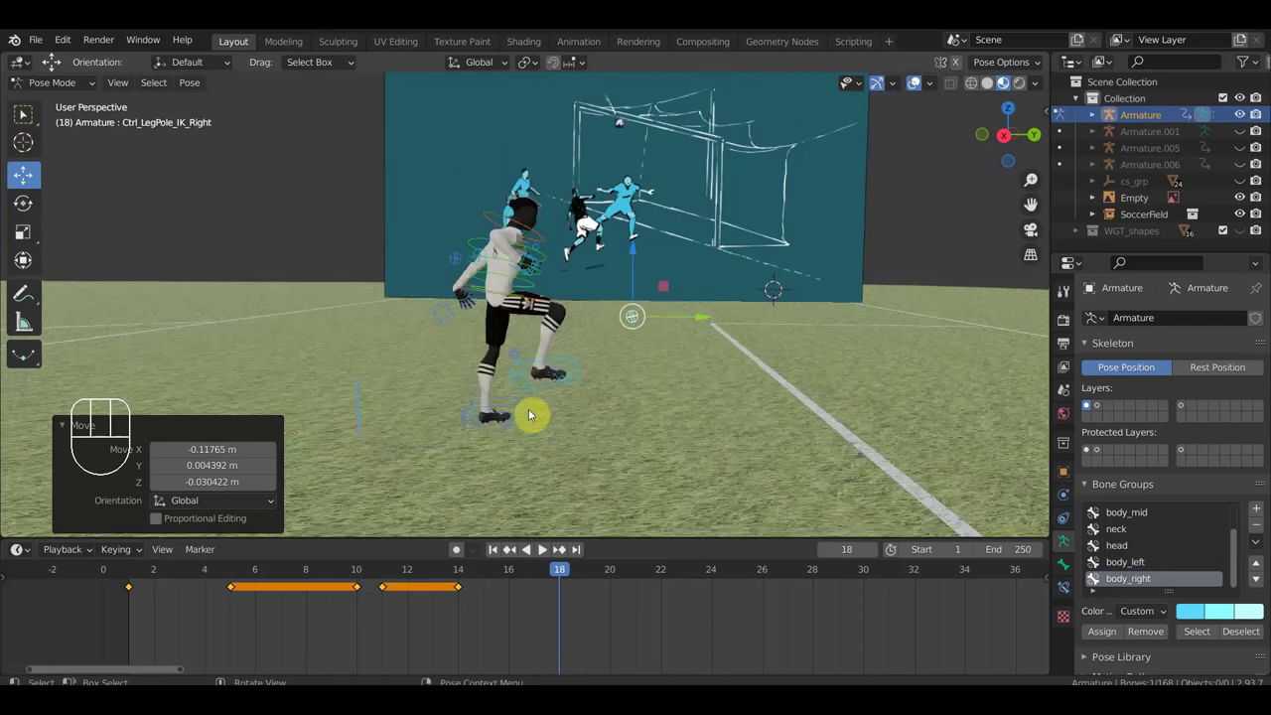
left_click_drag(550, 413, 556, 404)
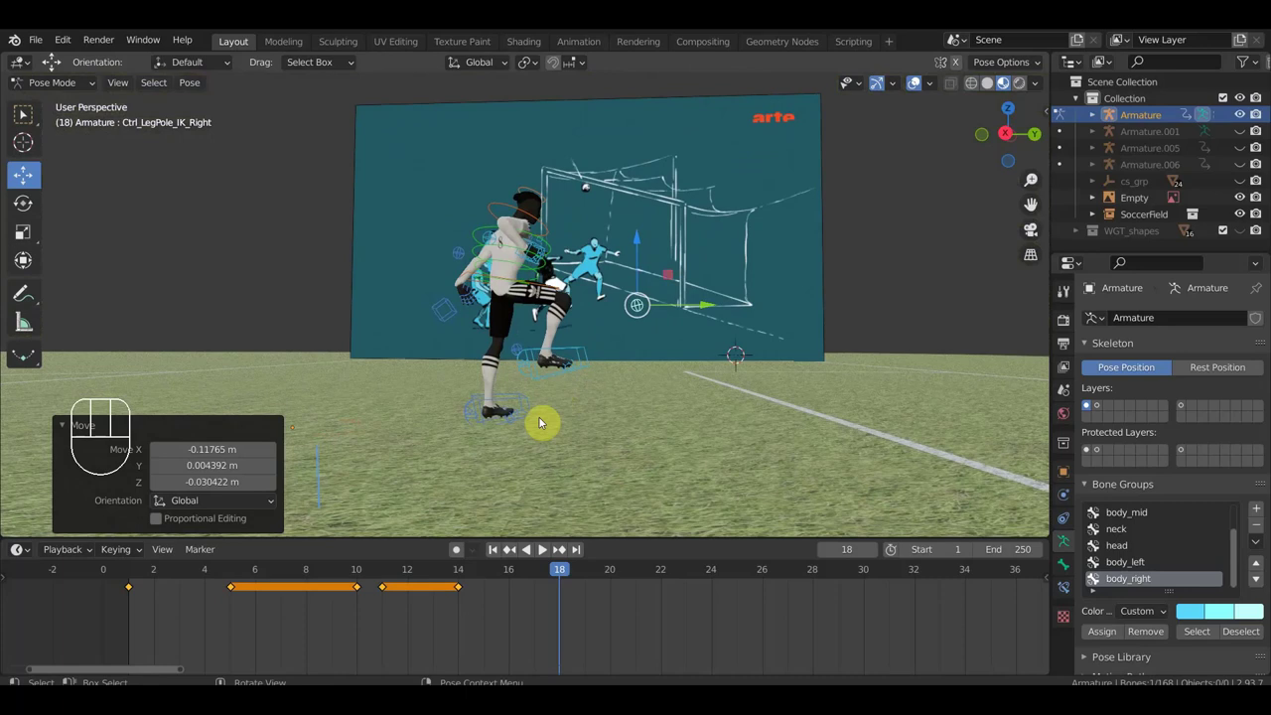
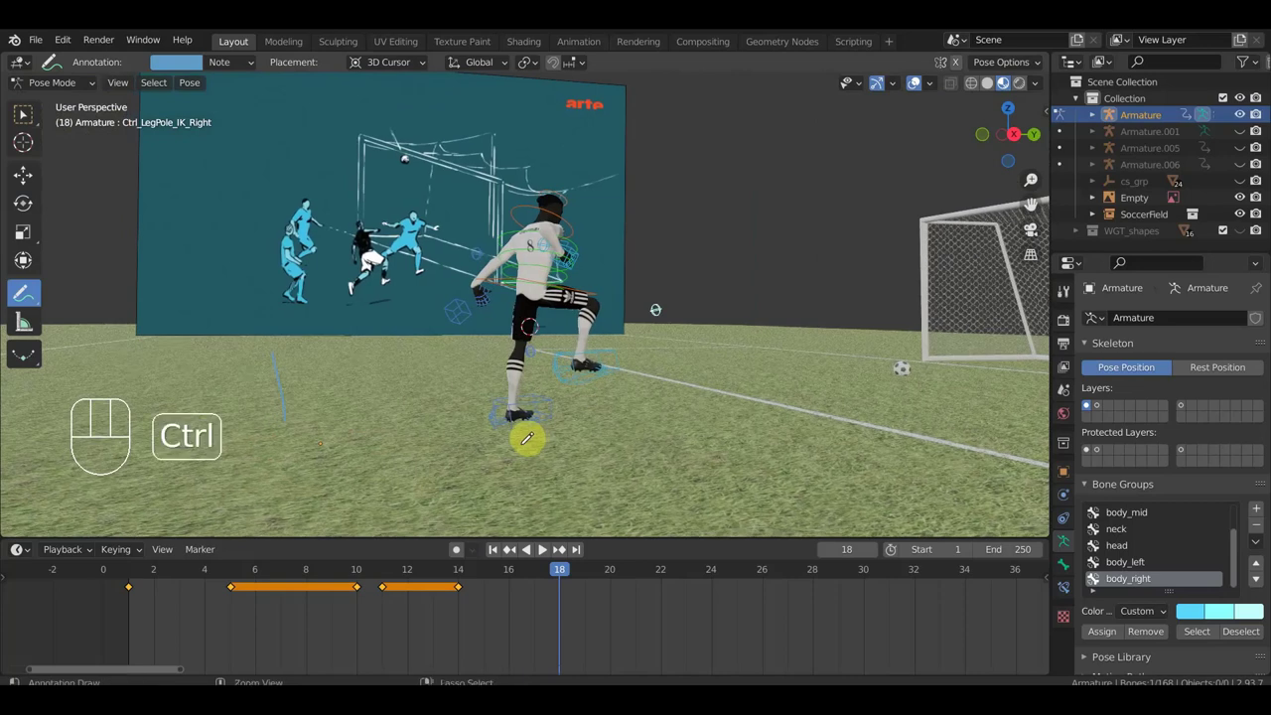
key("ctrl+z")
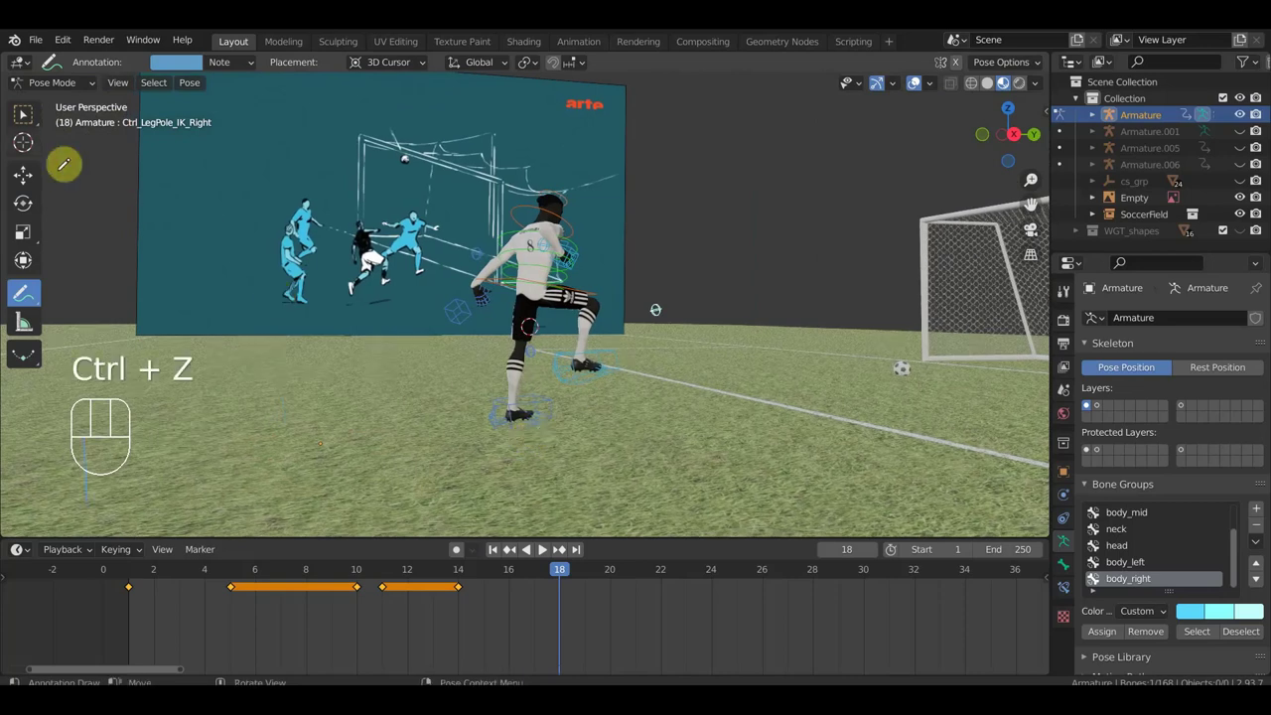
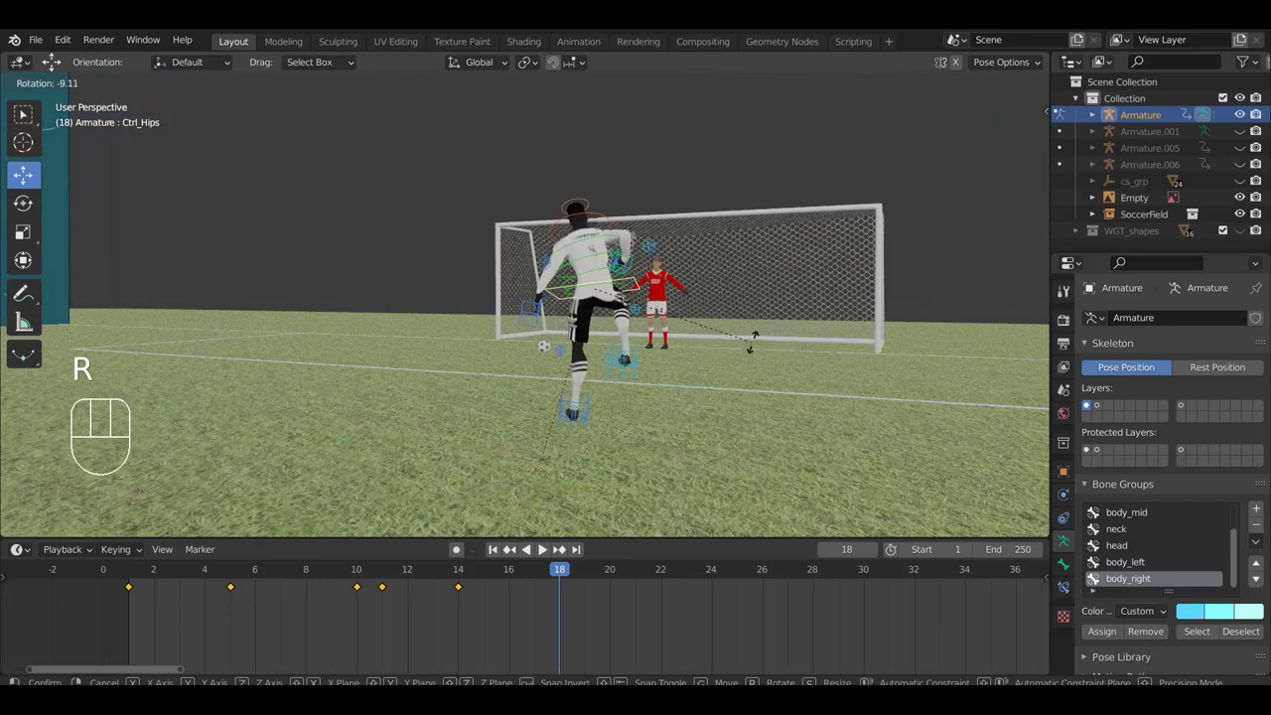
left_click(757, 349)
key("g")
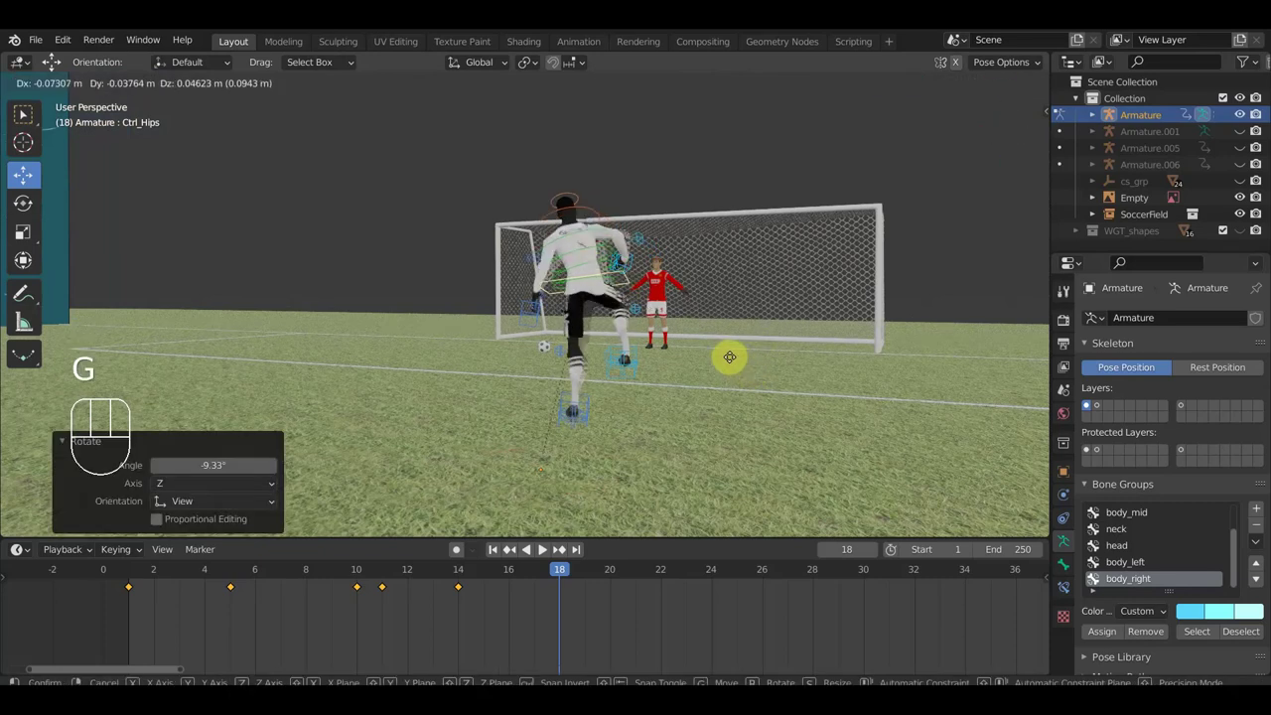
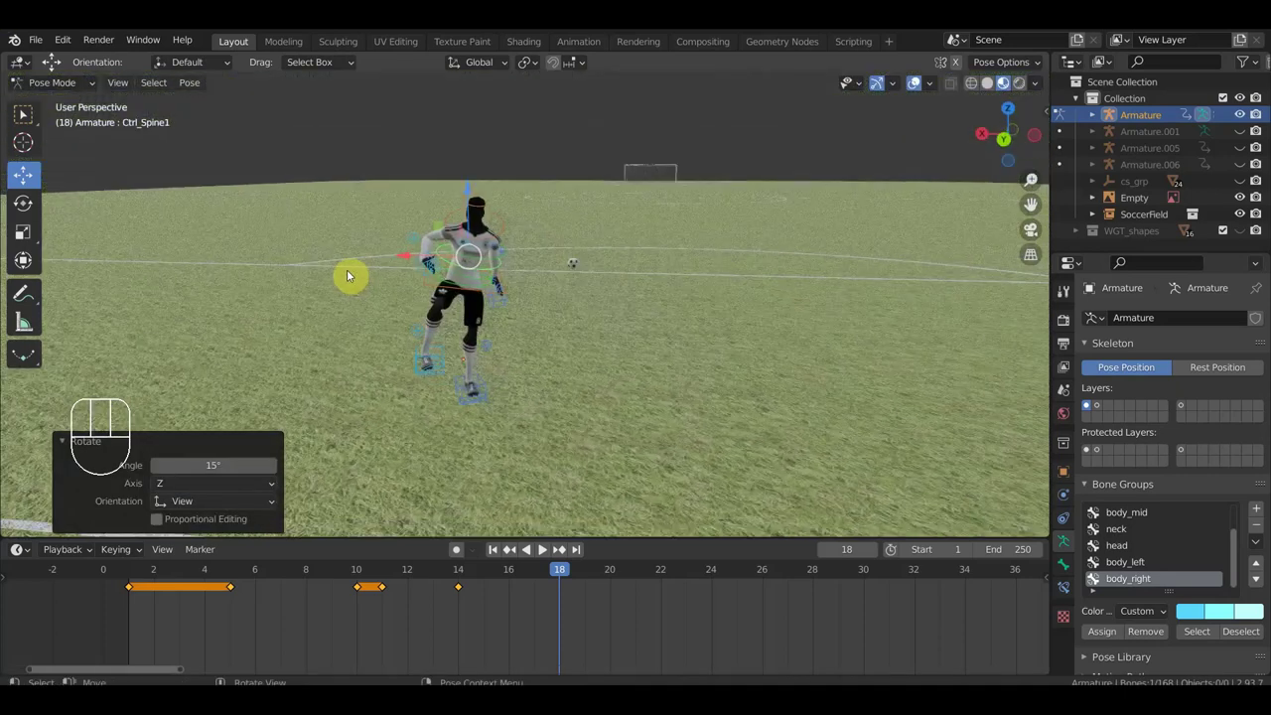
left_click(436, 218)
left_click_drag(427, 238, 512, 255)
left_click(402, 233)
left_click(397, 244)
left_click_drag(555, 317, 565, 373)
key("r")
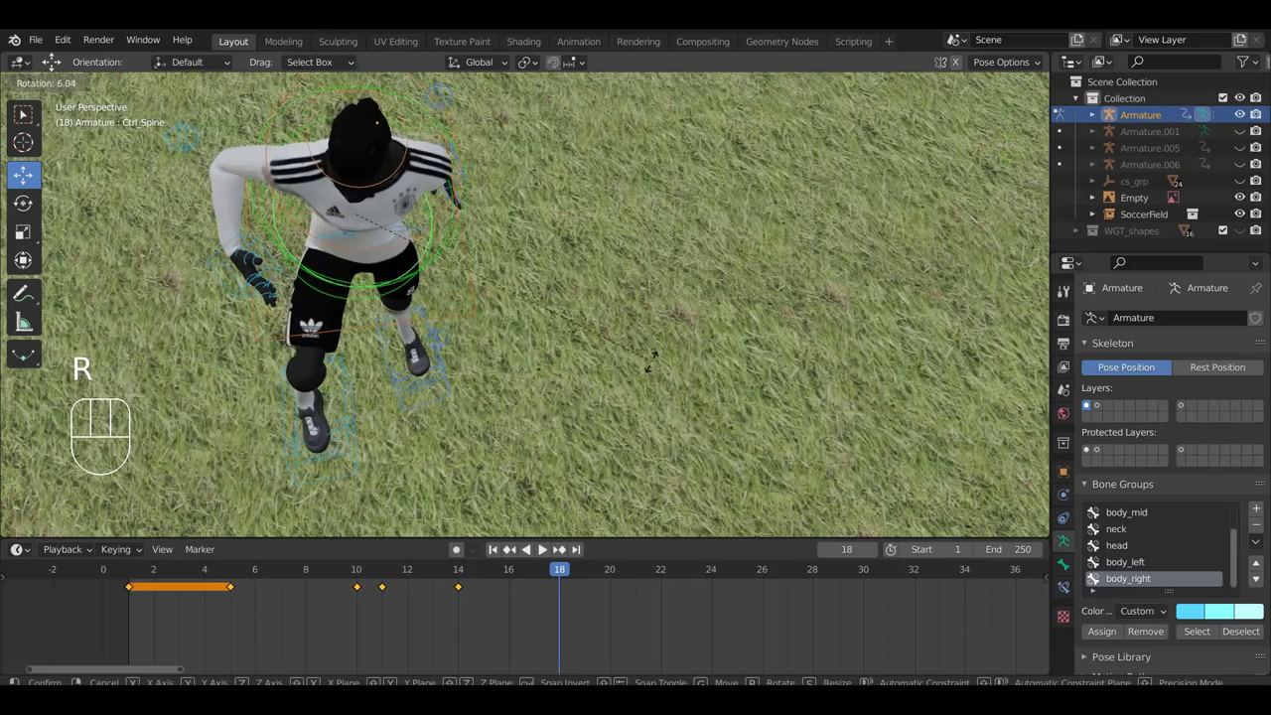
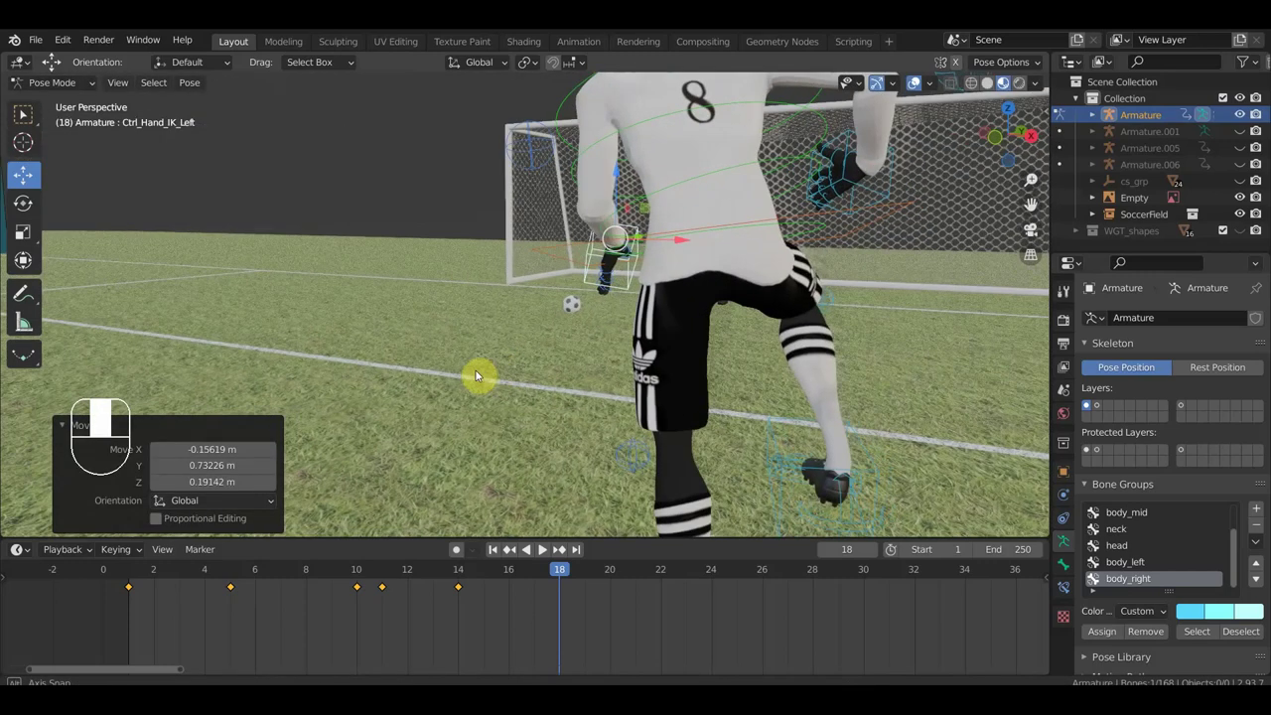
left_click_drag(511, 387, 465, 373)
left_click_drag(565, 448, 524, 447)
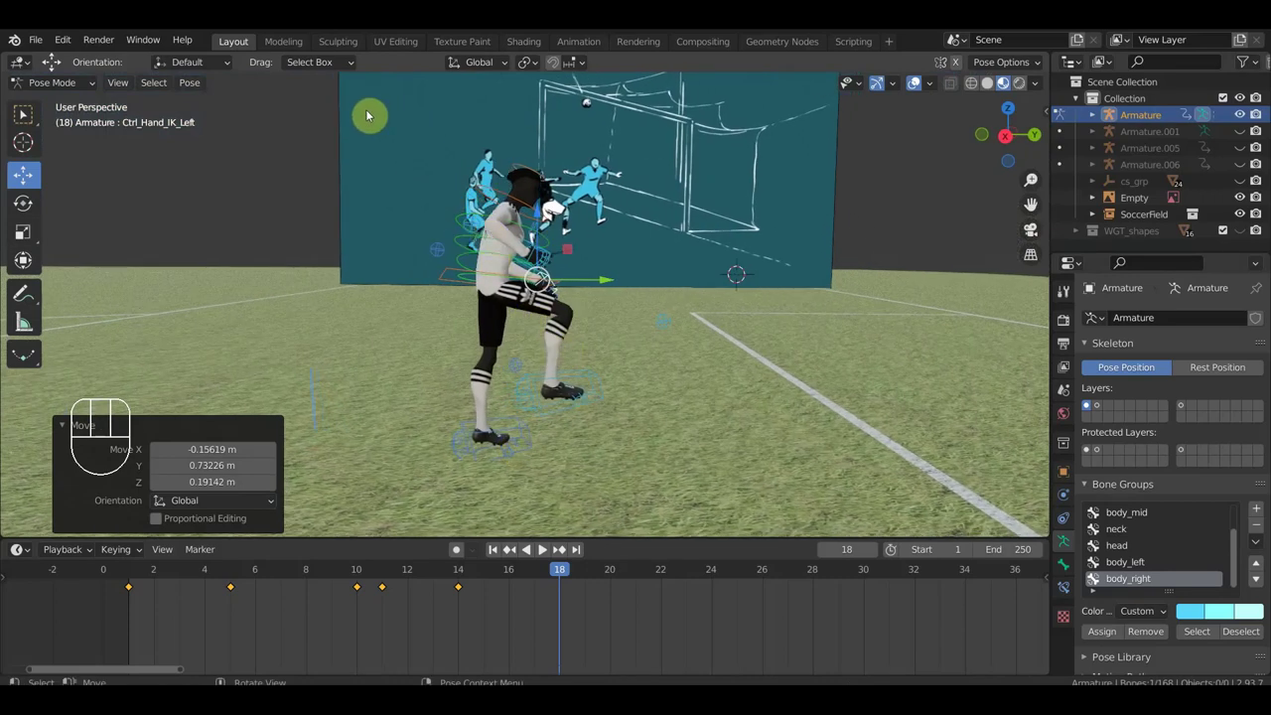
- Lower the hips into a crouch at frame 18
left_click(447, 282)
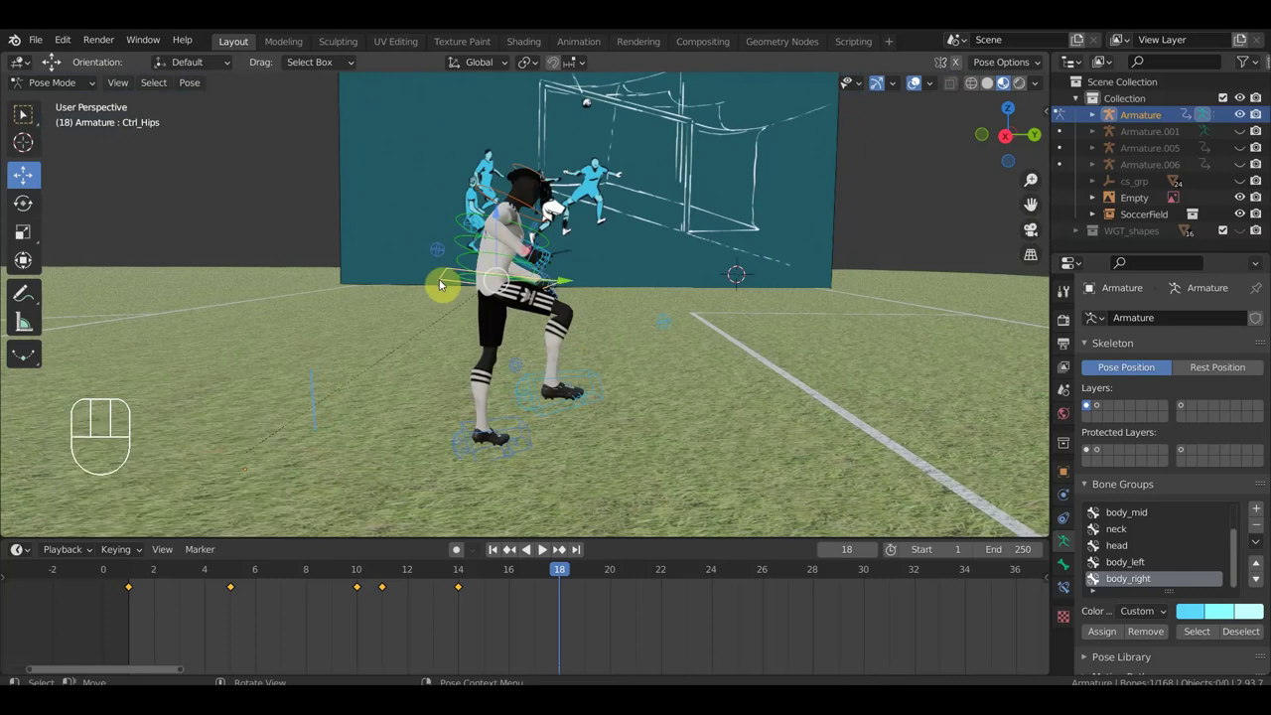
key("g")
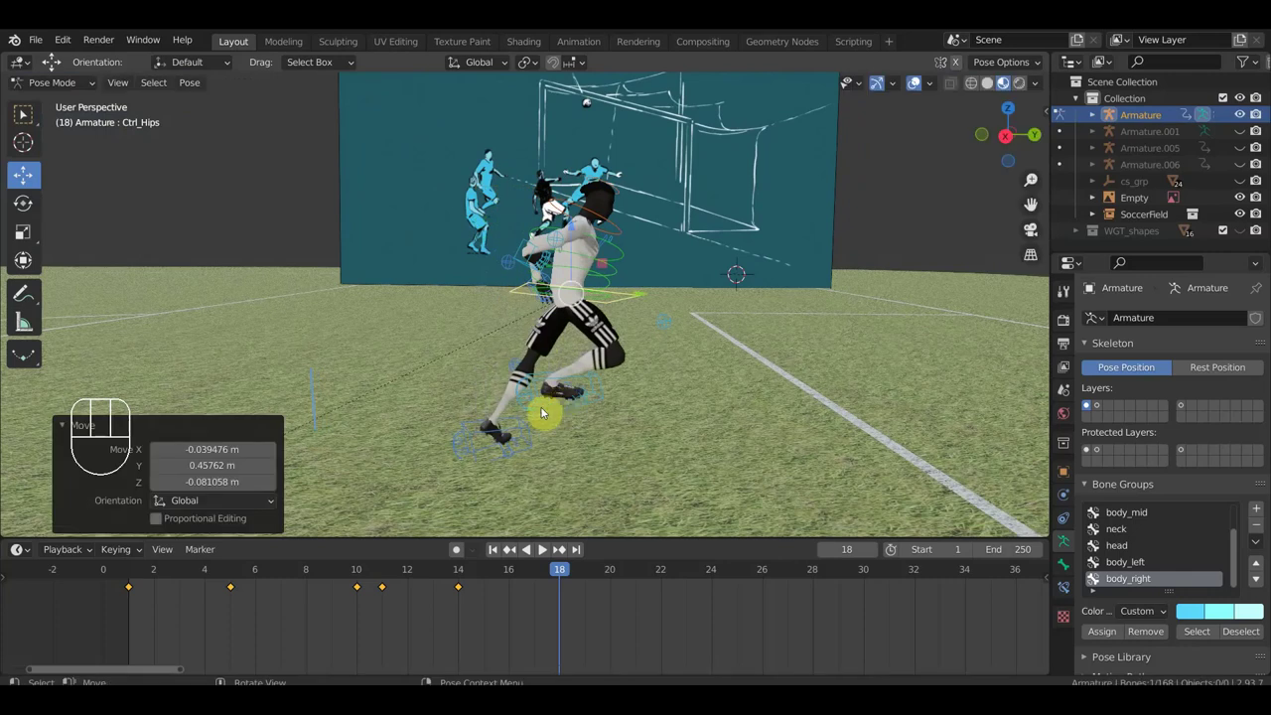
key("g")
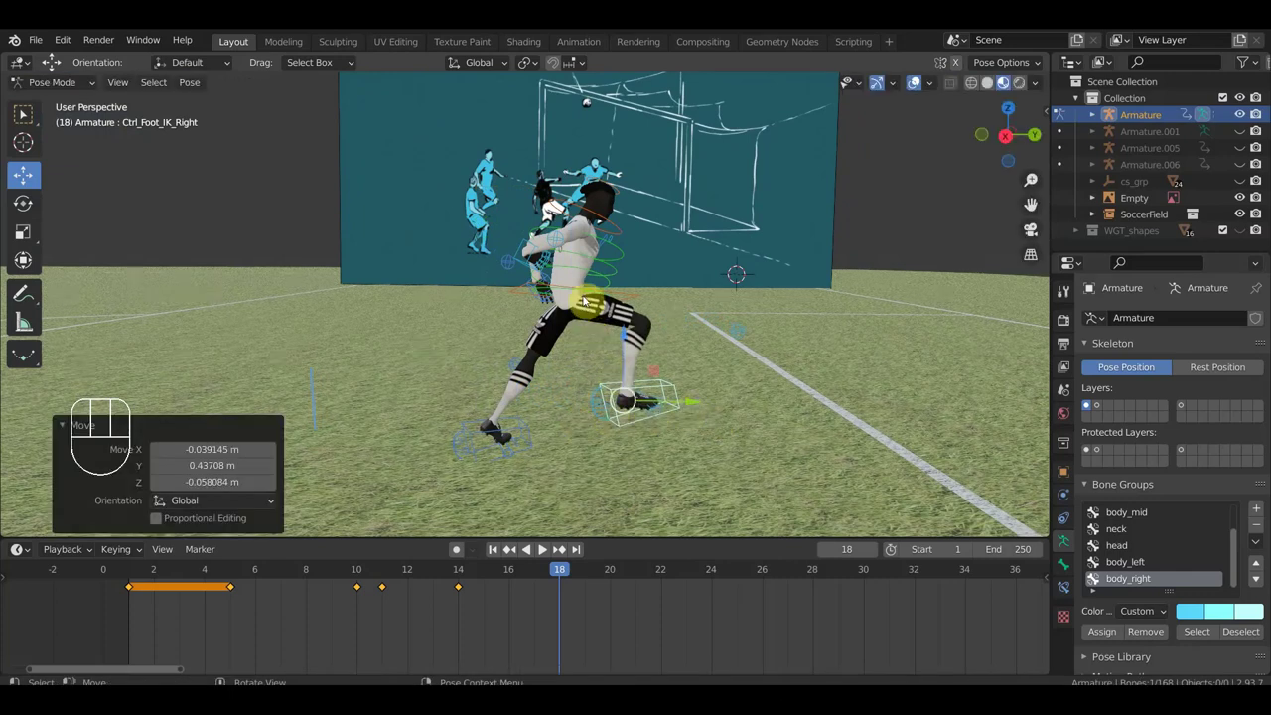
left_click_drag(635, 332, 749, 357)
left_click_drag(573, 418, 453, 387)
- Move the left foot back and up and rotate the left foot and toe
left_click(552, 430)
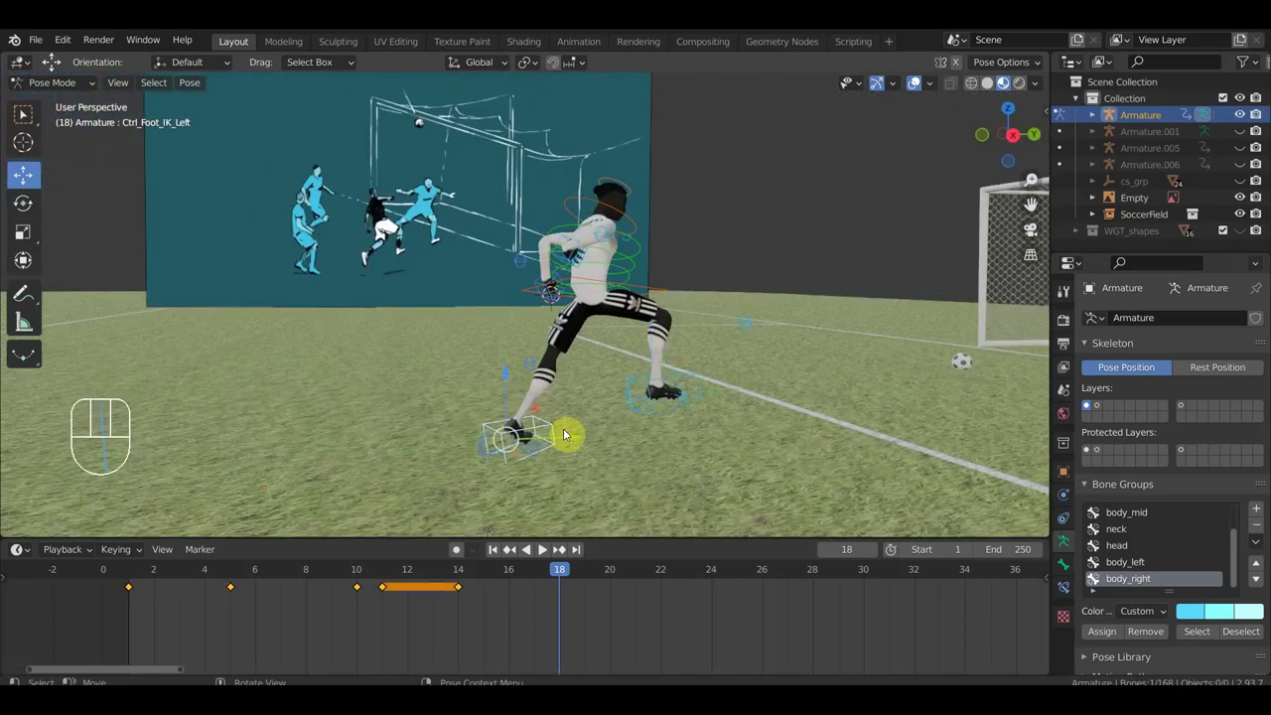
left_click_drag(563, 436, 547, 437)
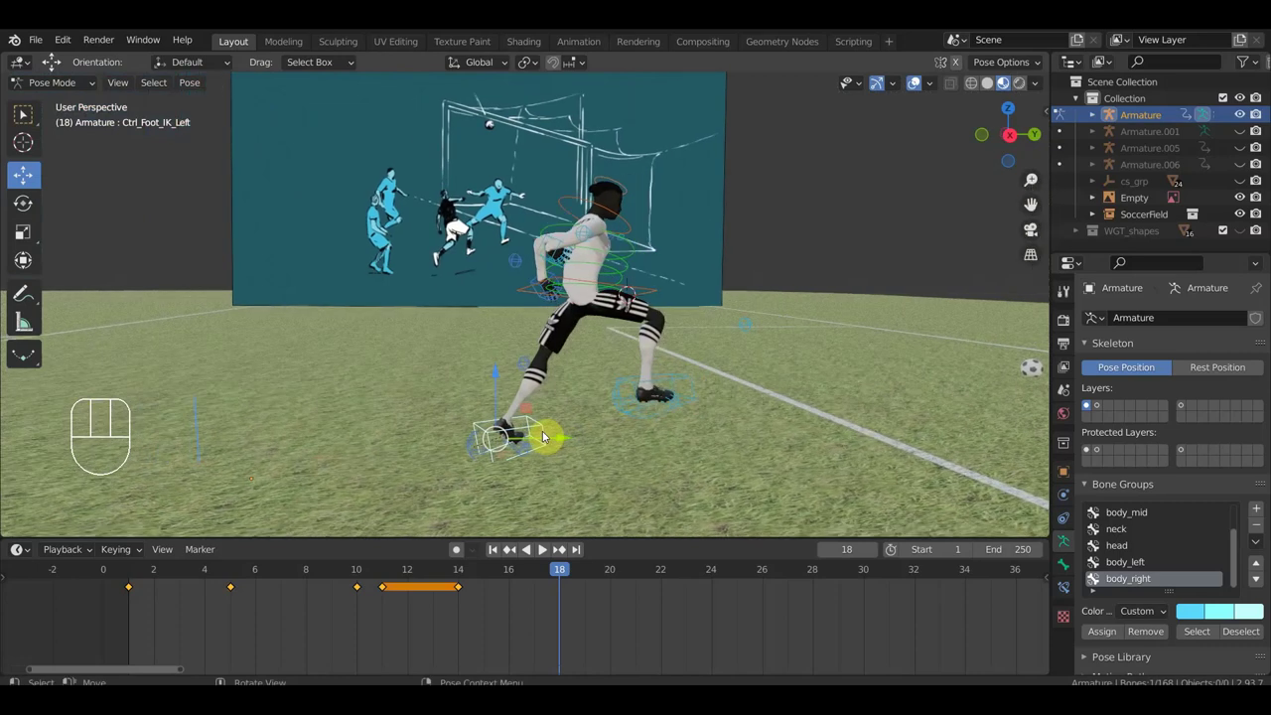
middle_click(545, 437)
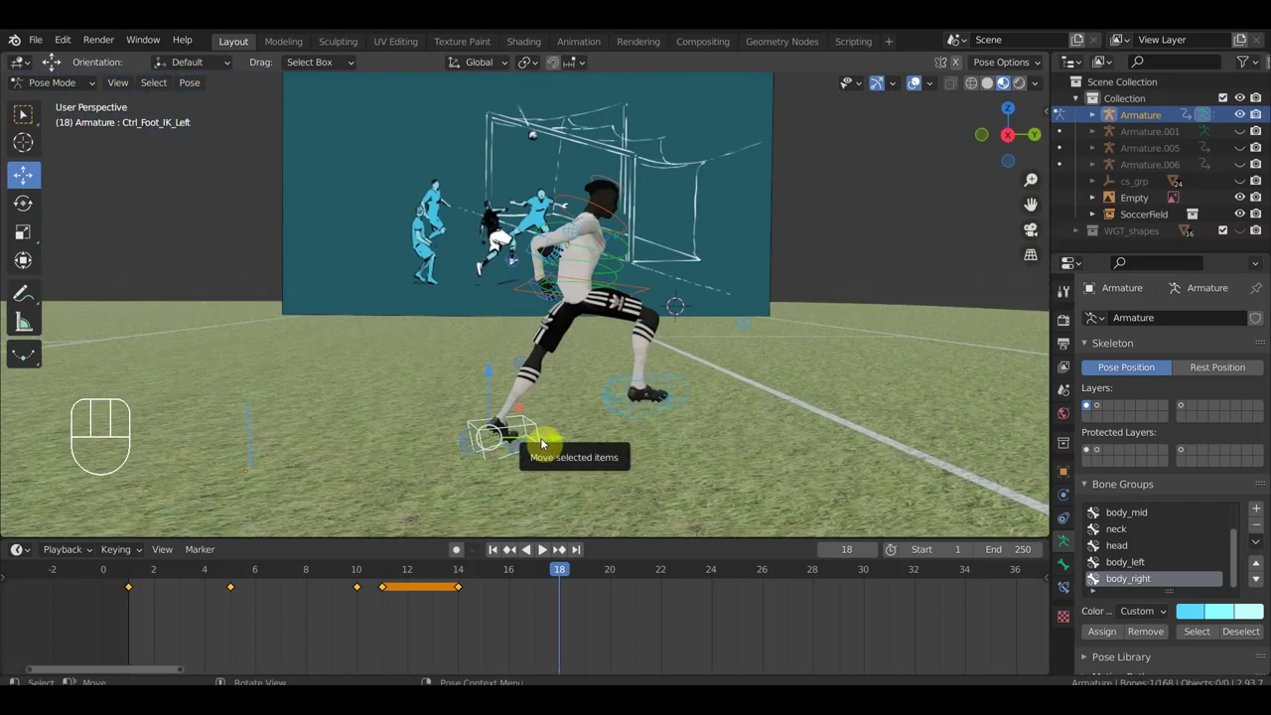
key("r")
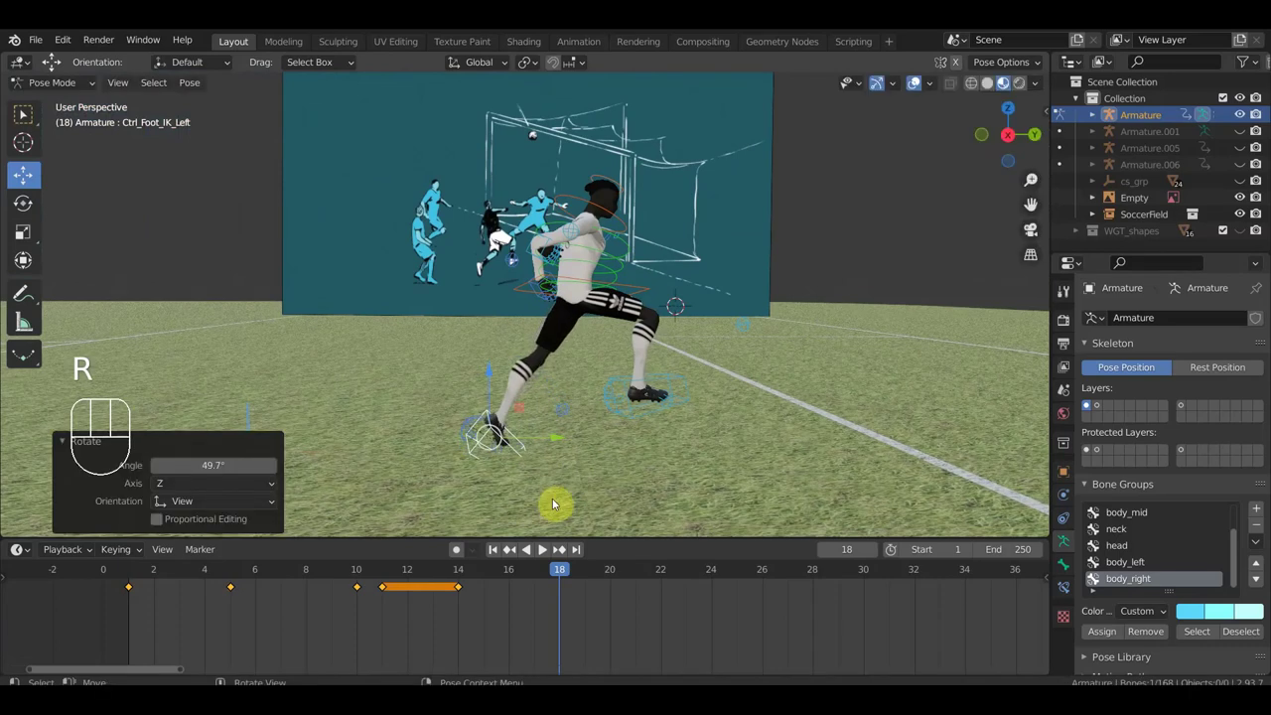
key("g")
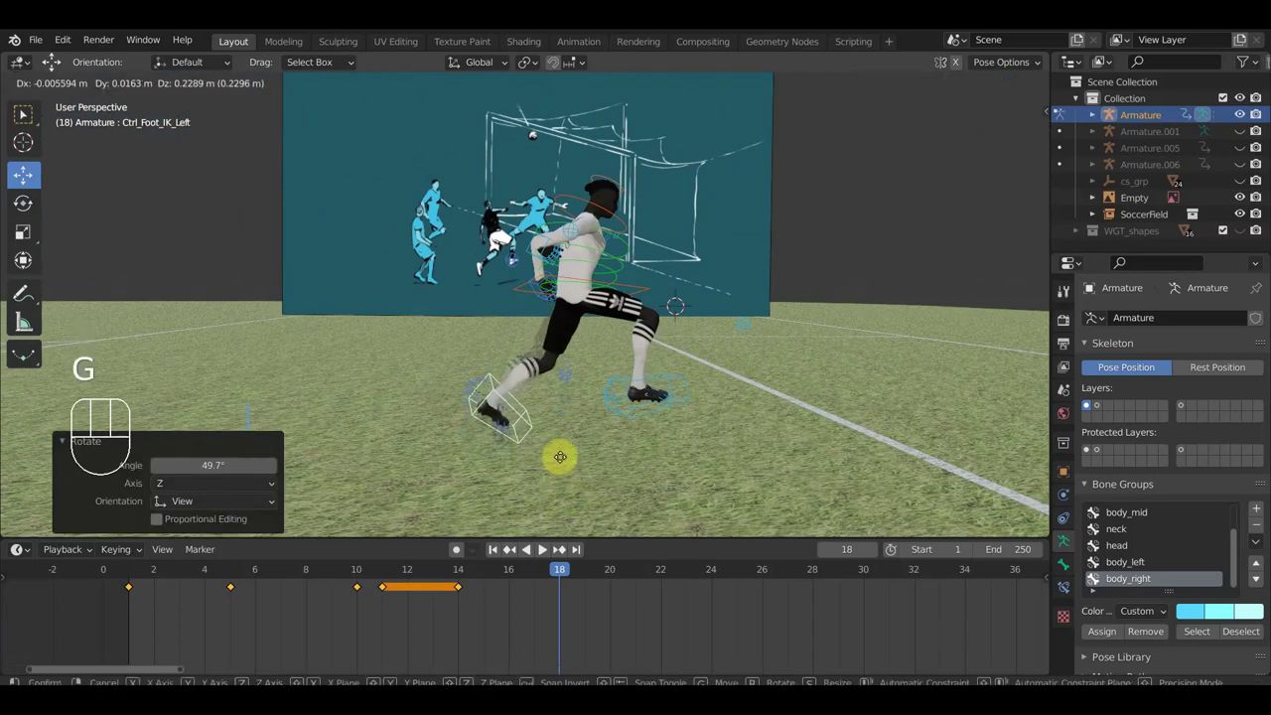
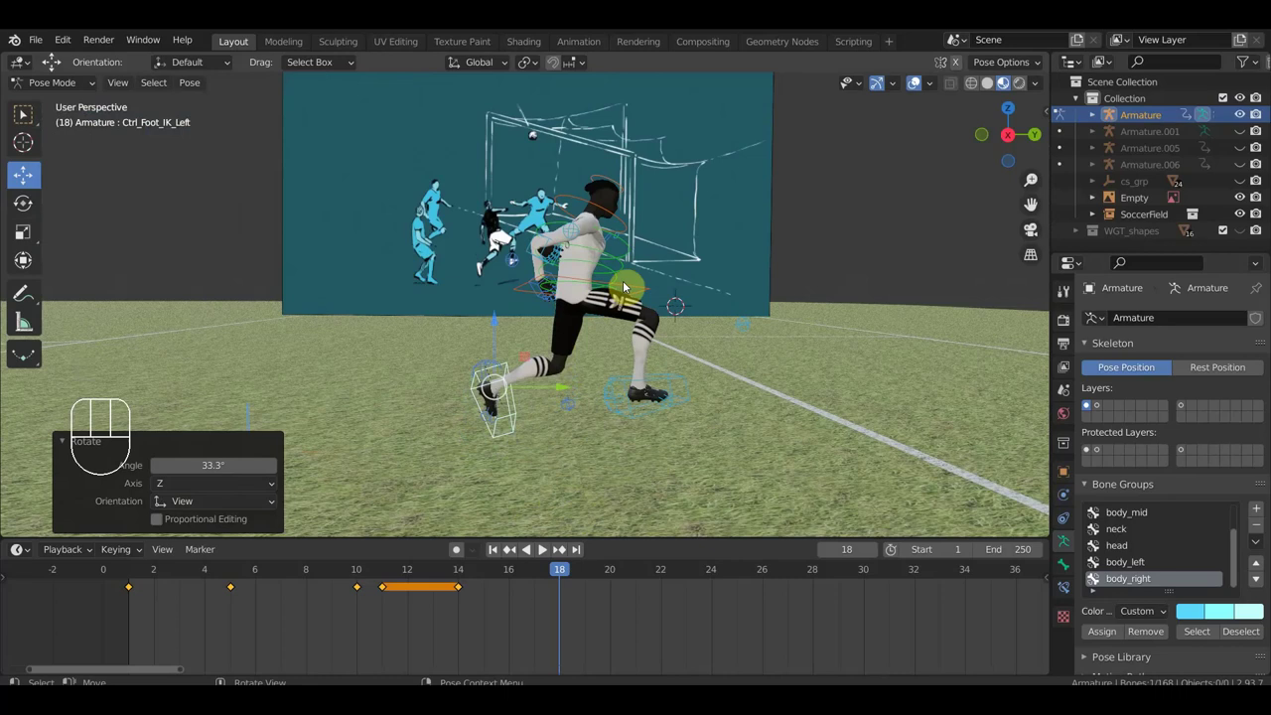
left_click_drag(706, 317, 789, 336)
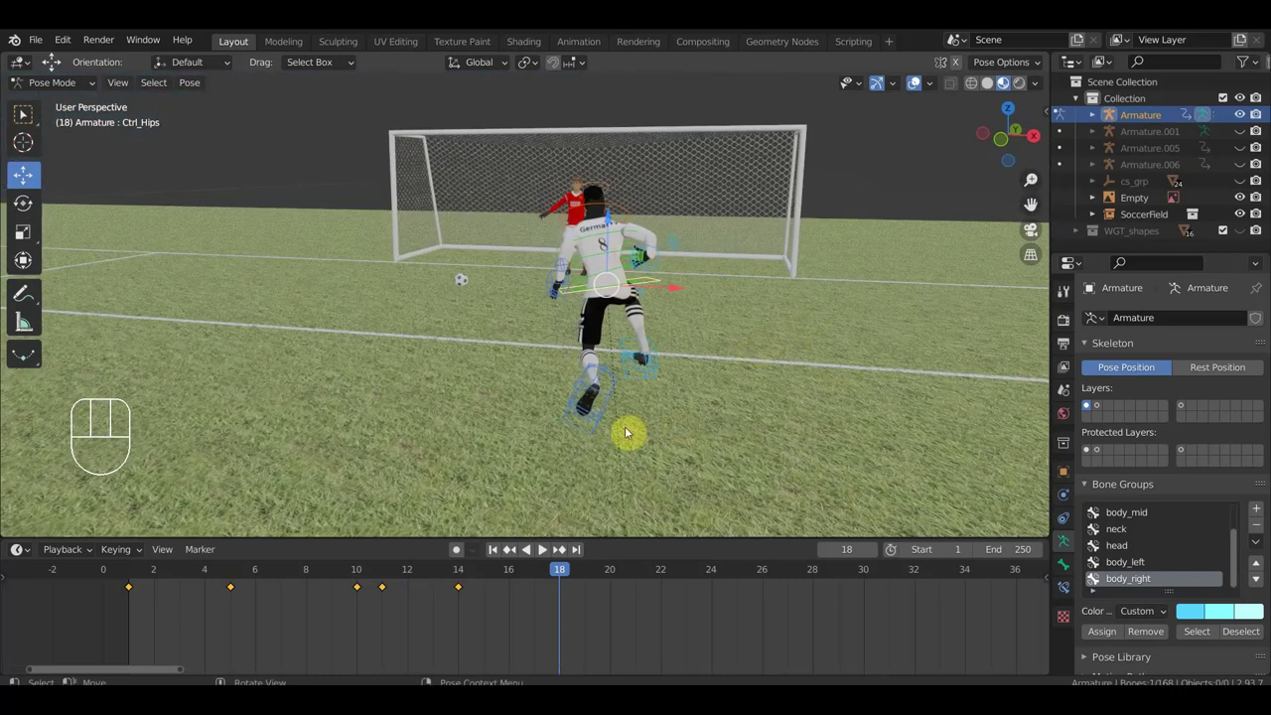
left_click_drag(594, 426, 623, 428)
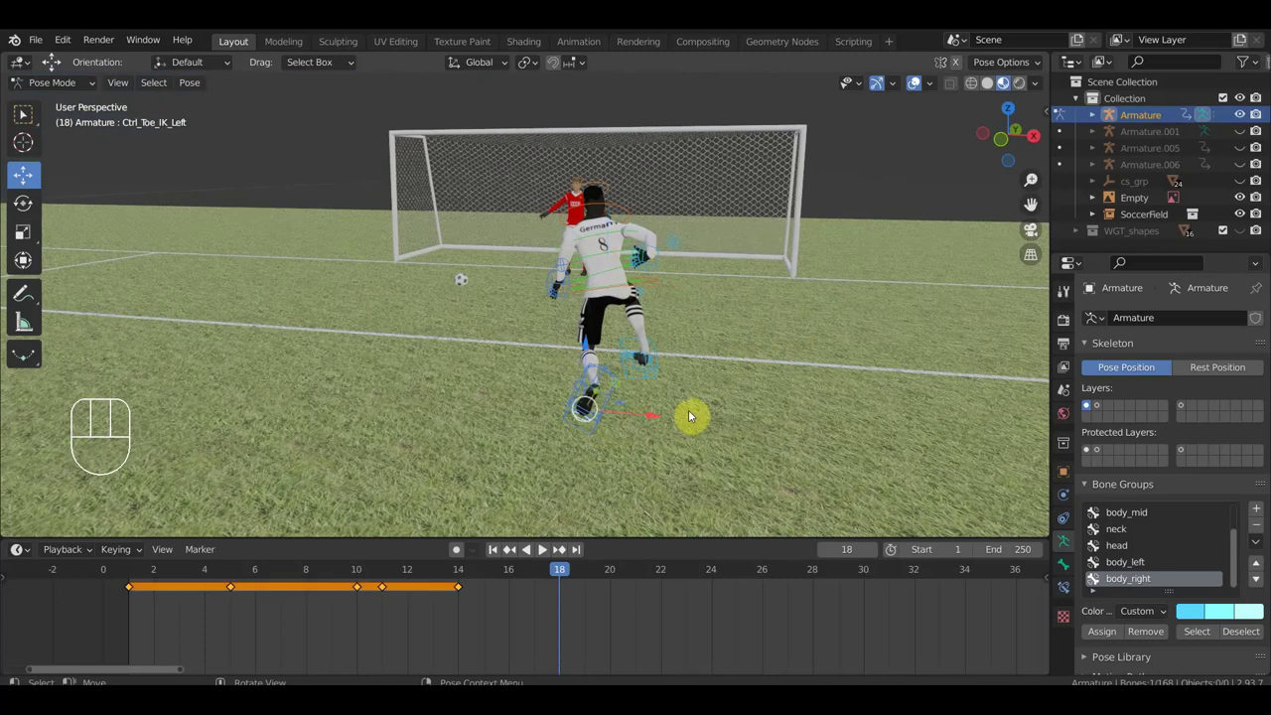
left_click_drag(607, 422, 685, 418)
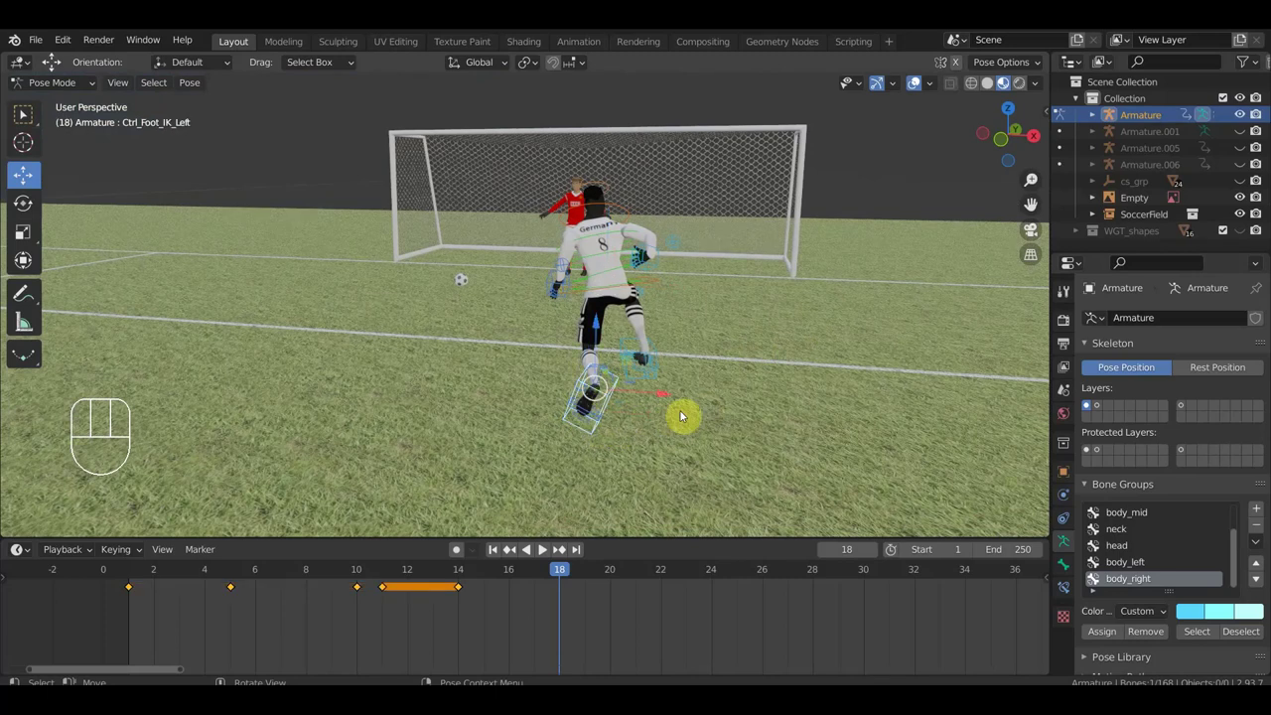
key("r")
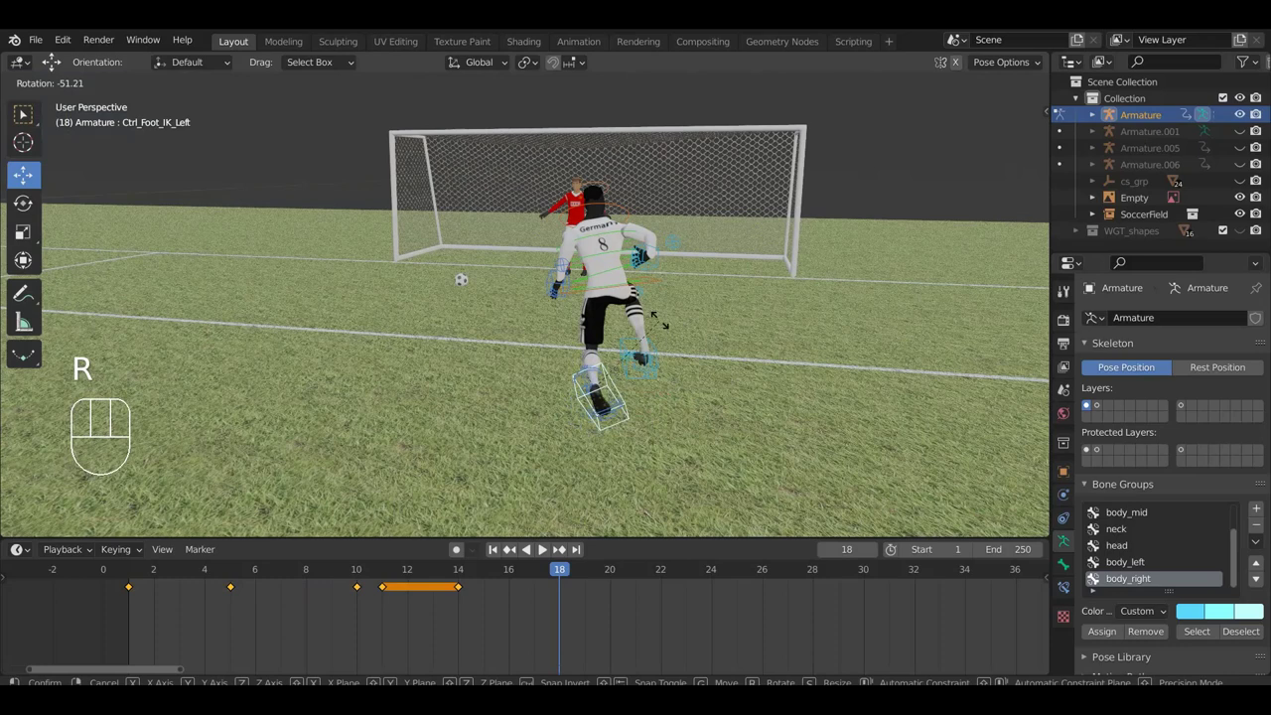
left_click(666, 326)
- Shift the hips slightly and rotate the upper spine
left_click_drag(704, 371, 650, 350)
left_click_drag(593, 298, 635, 319)
left_click_drag(640, 323, 682, 318)
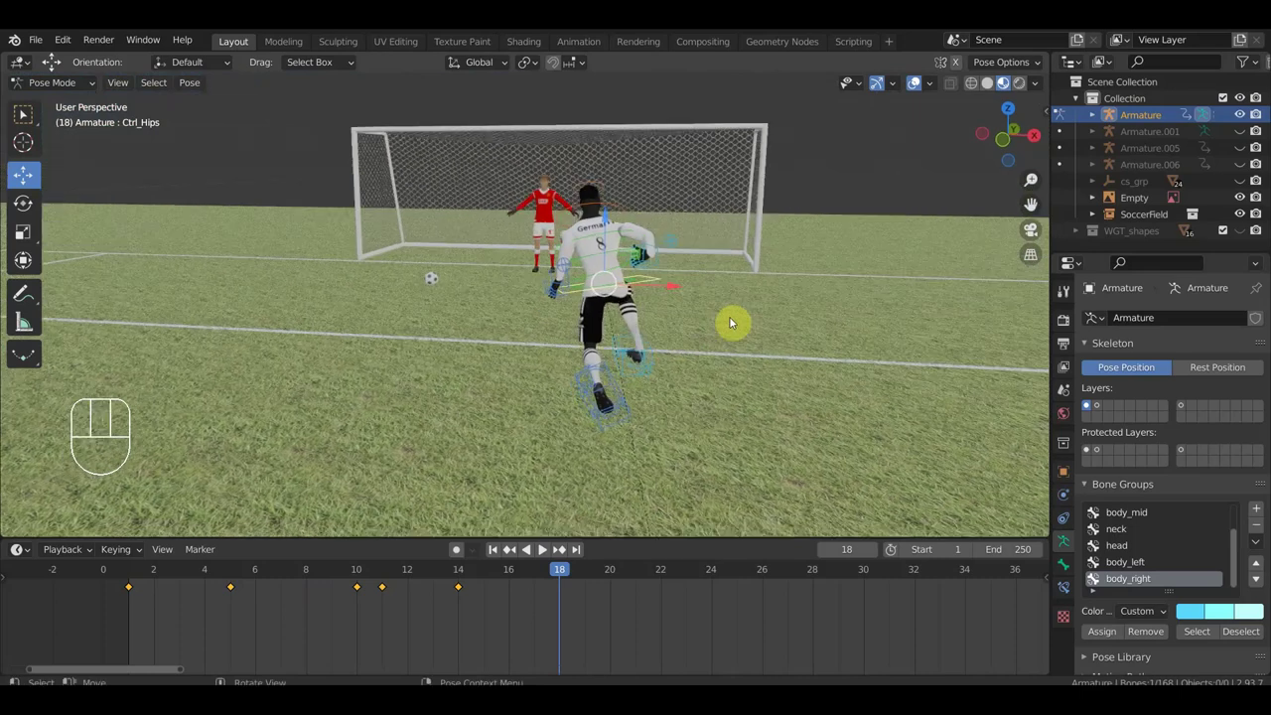
key("g")
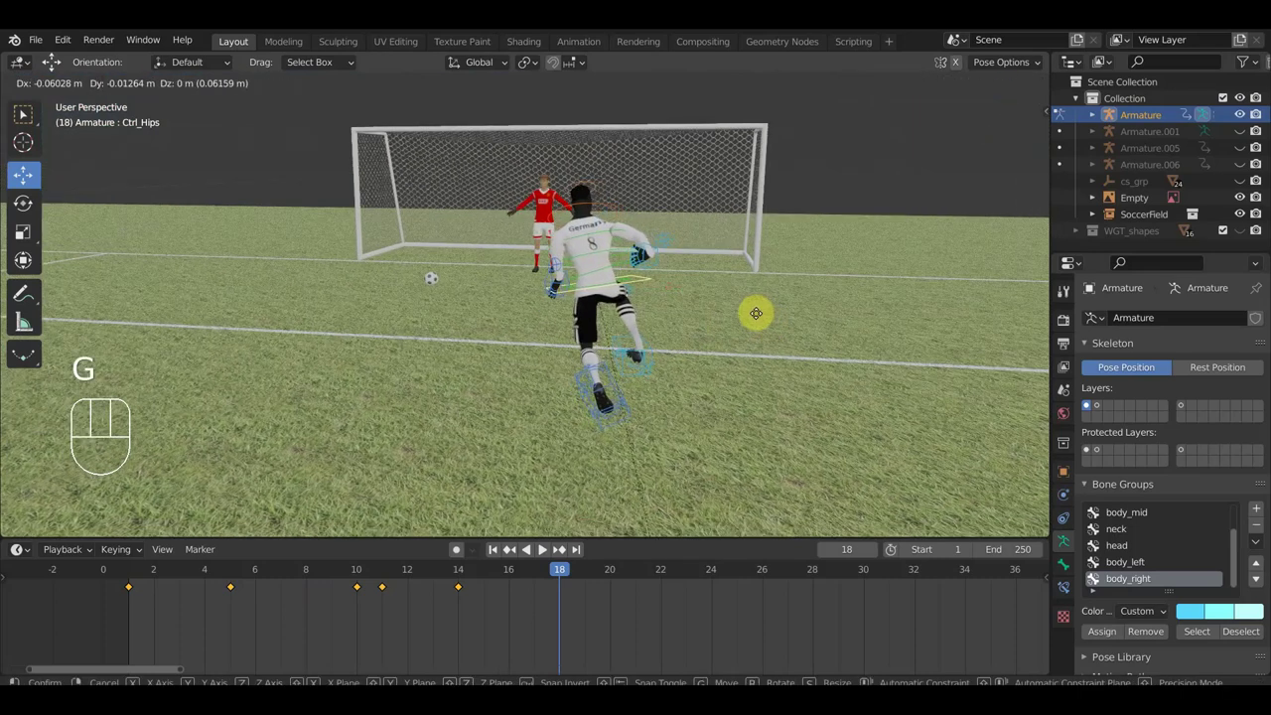
left_click_drag(613, 250, 699, 255)
key("r")
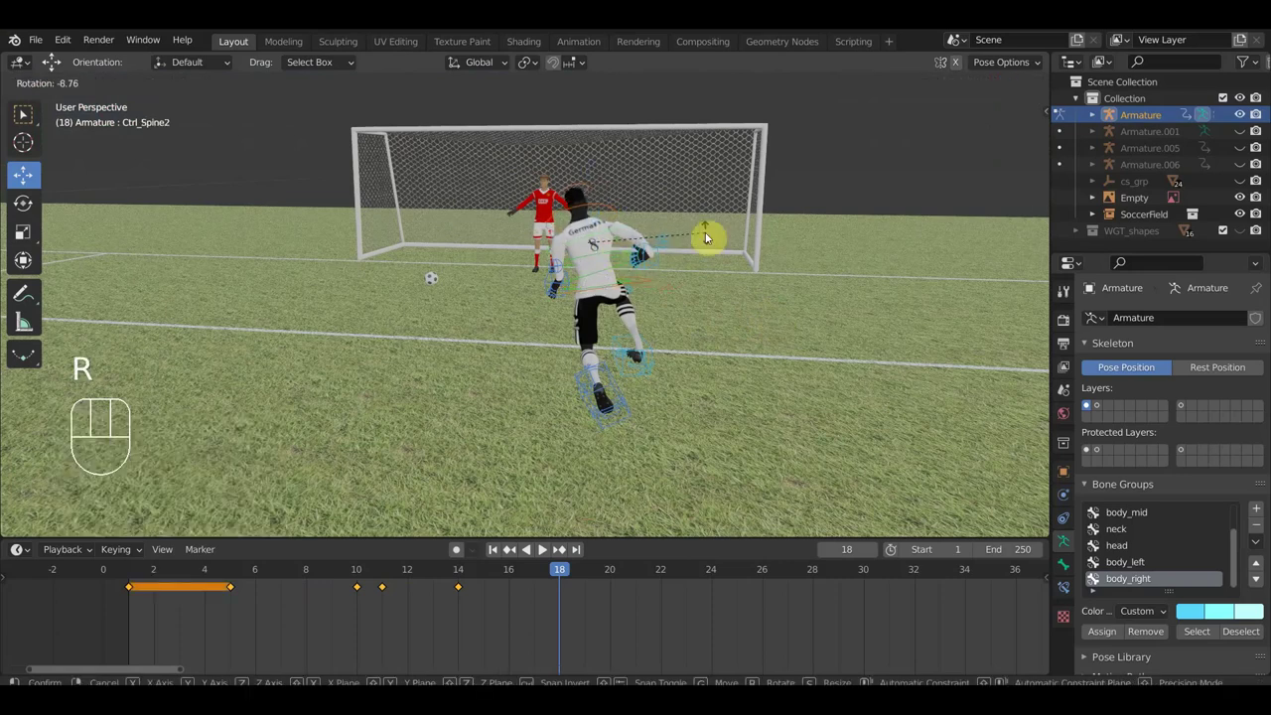
- Check the pose from side and rear views, then move the left hand into a reach
left_click_drag(672, 306, 520, 296)
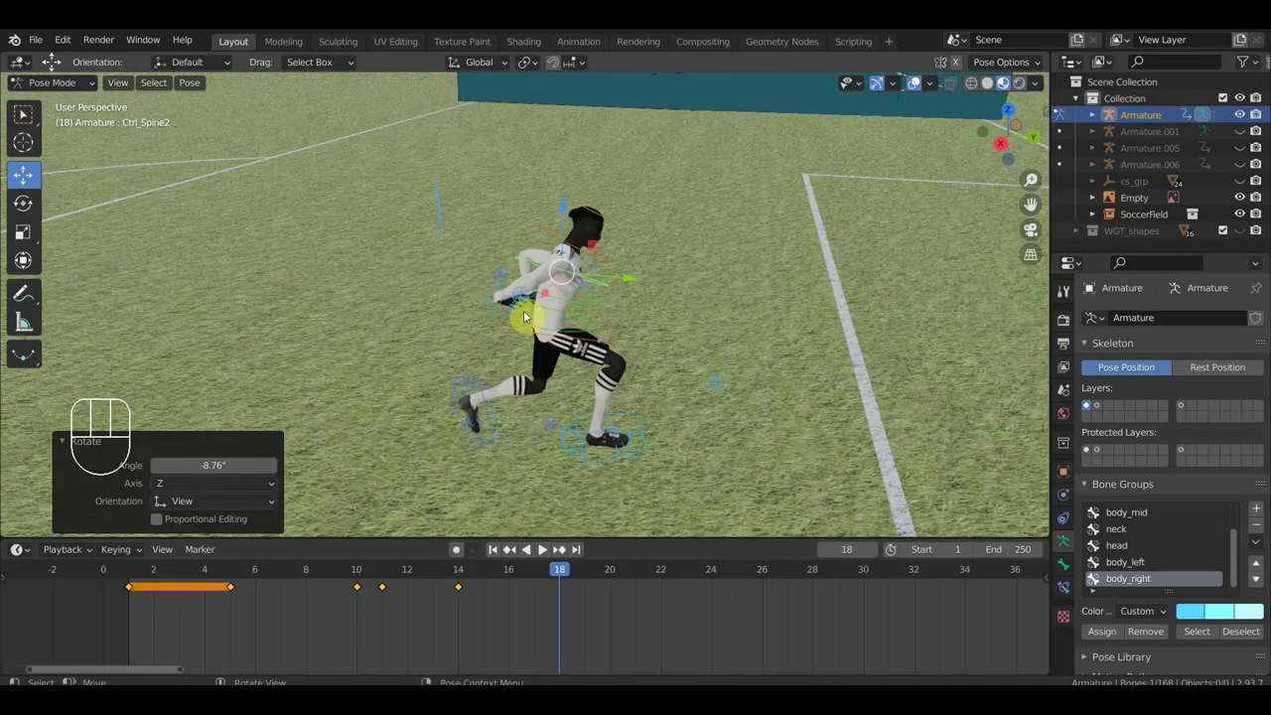
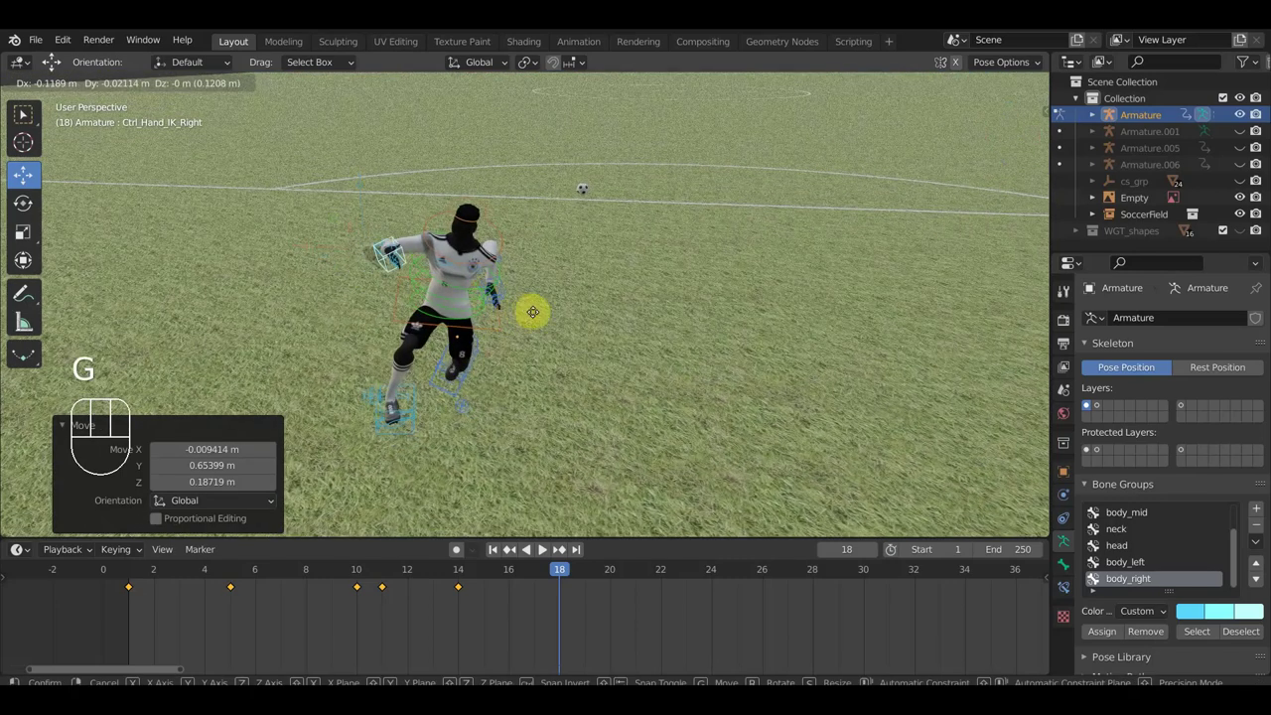
left_click_drag(566, 344, 716, 313)
left_click_drag(603, 323, 622, 305)
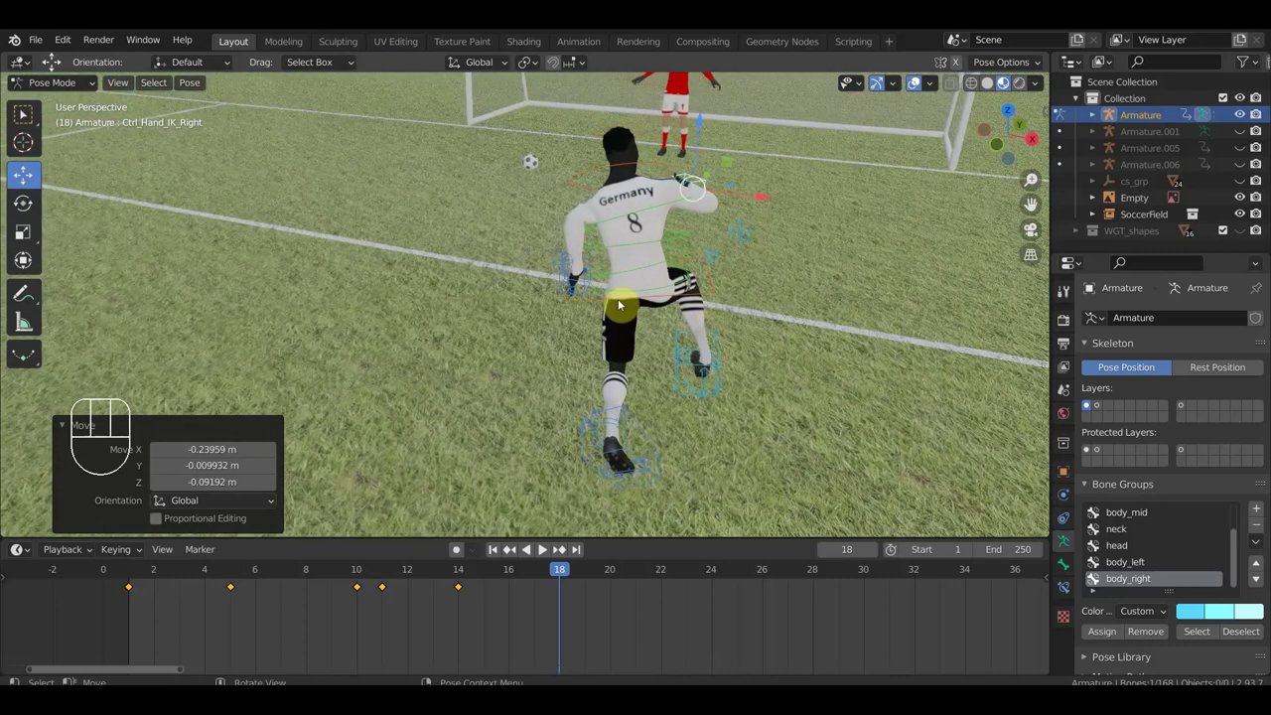
left_click_drag(661, 299, 765, 277)
left_click_drag(681, 285, 714, 276)
key("g")
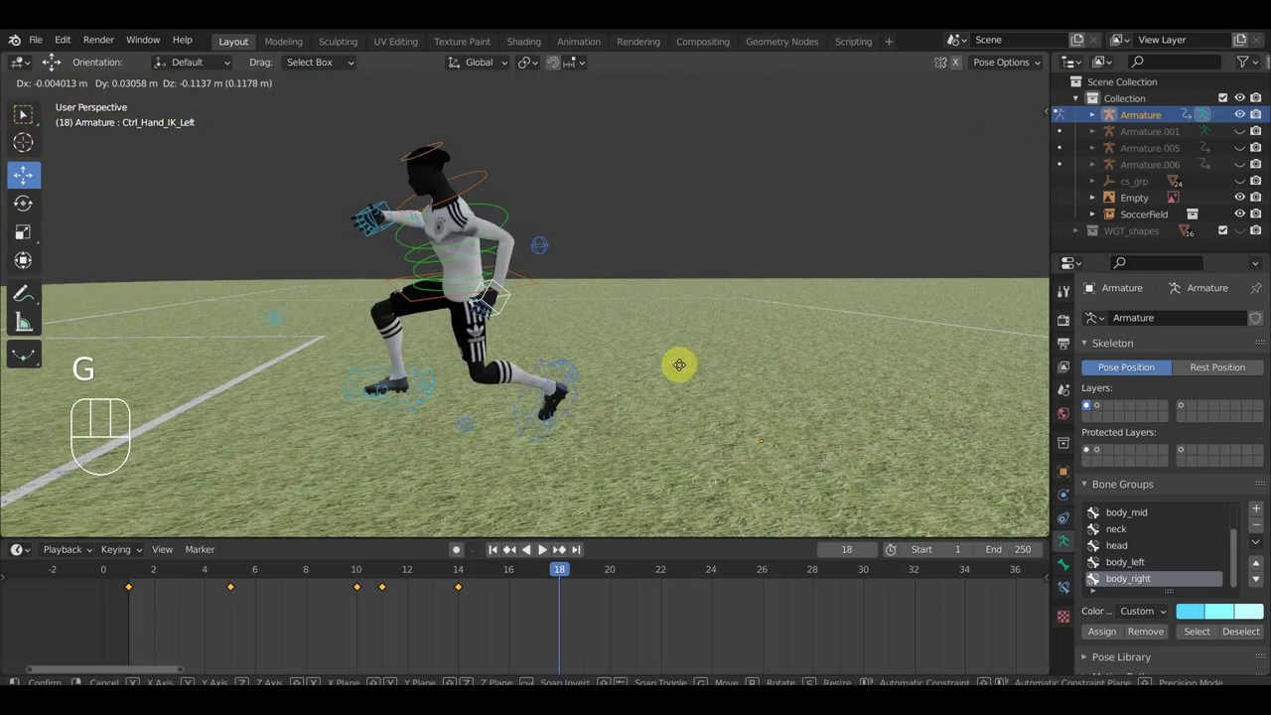
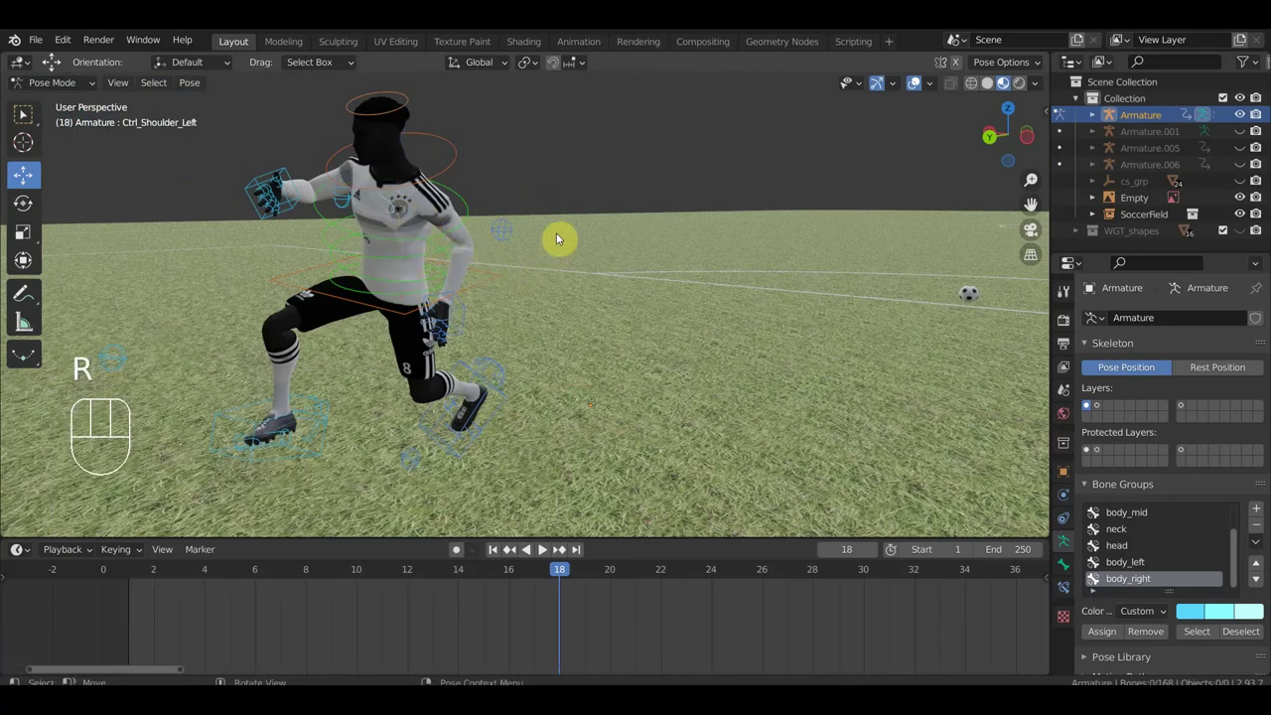
- Rotate the left shoulder, then the right shoulder from a front view
left_click(392, 213)
key("r")
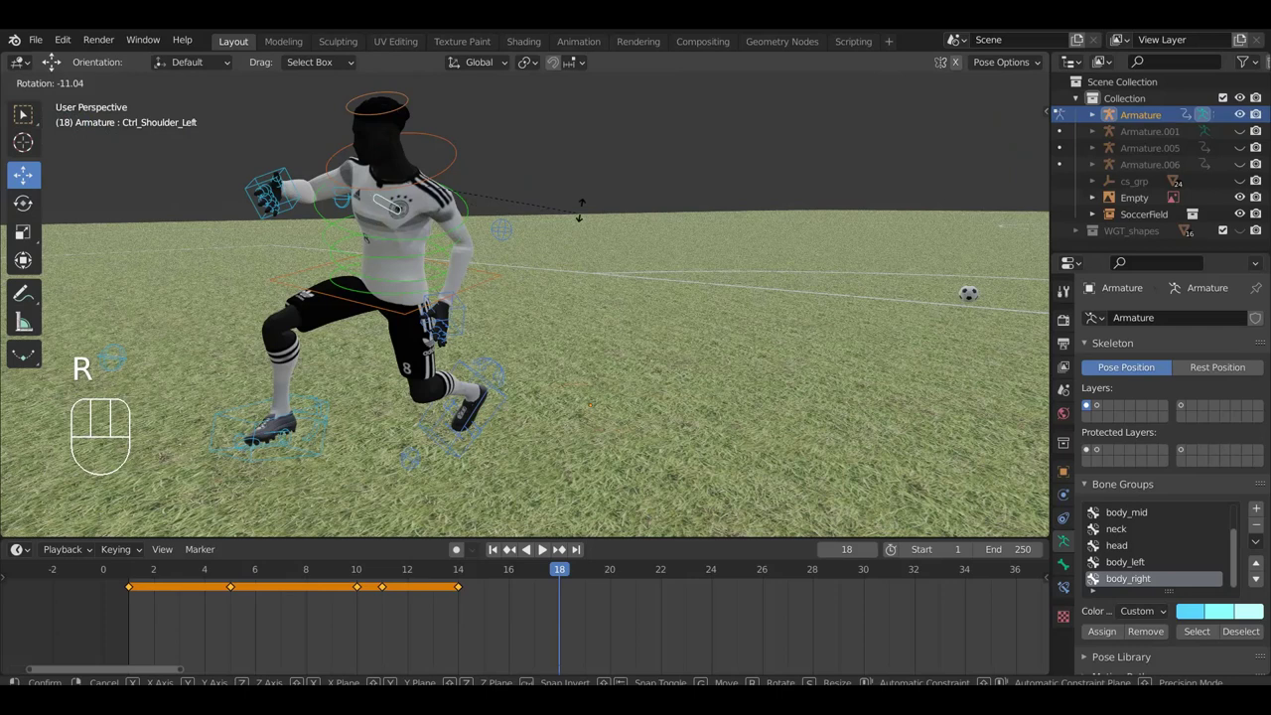
middle_click(584, 245)
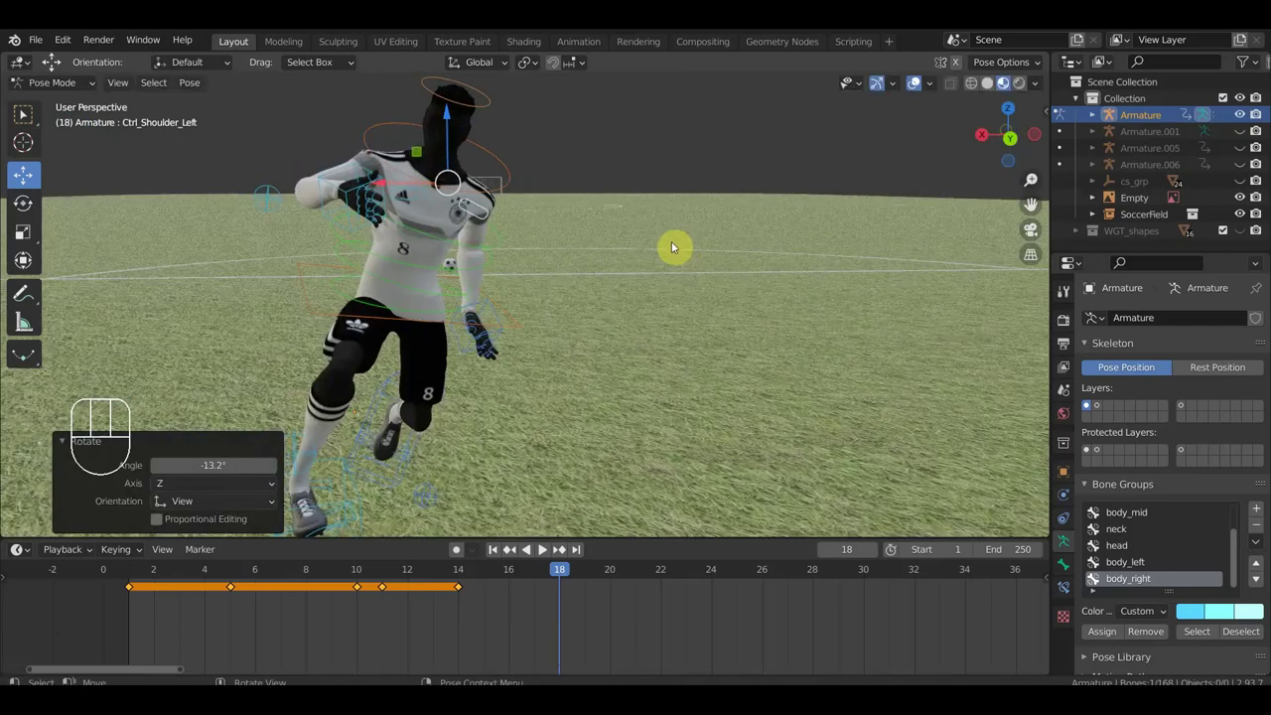
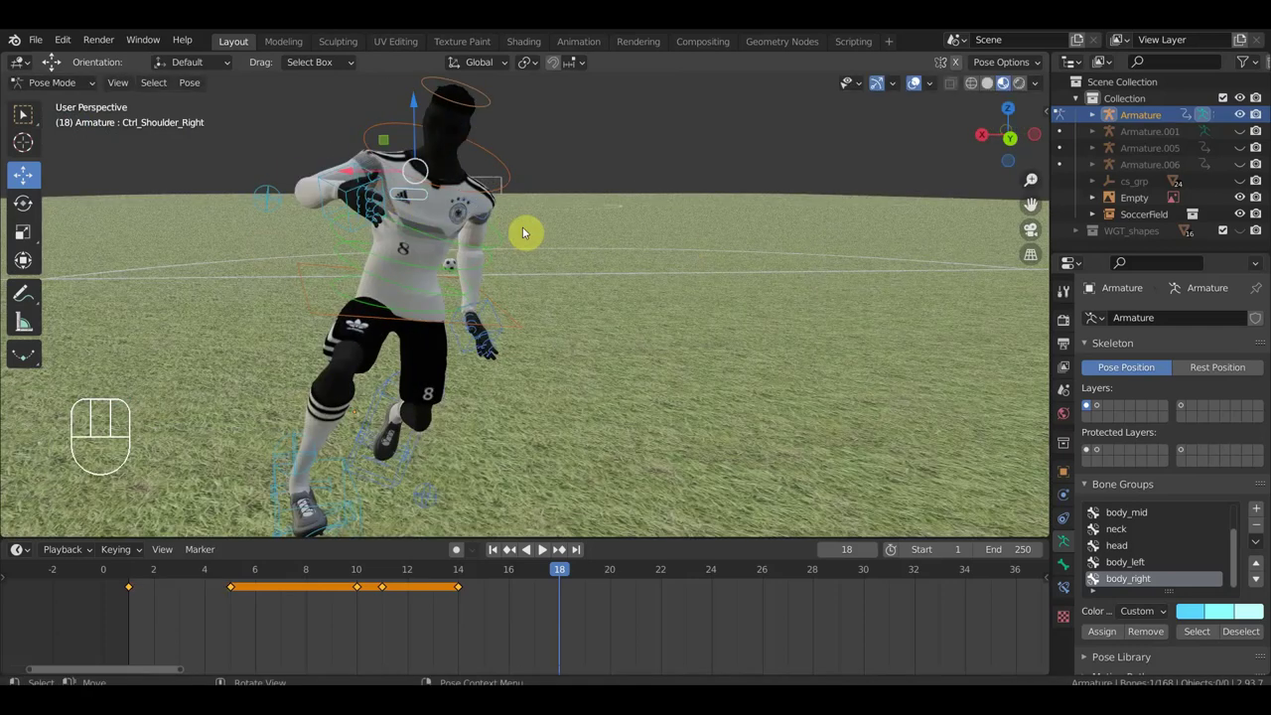
key("r")
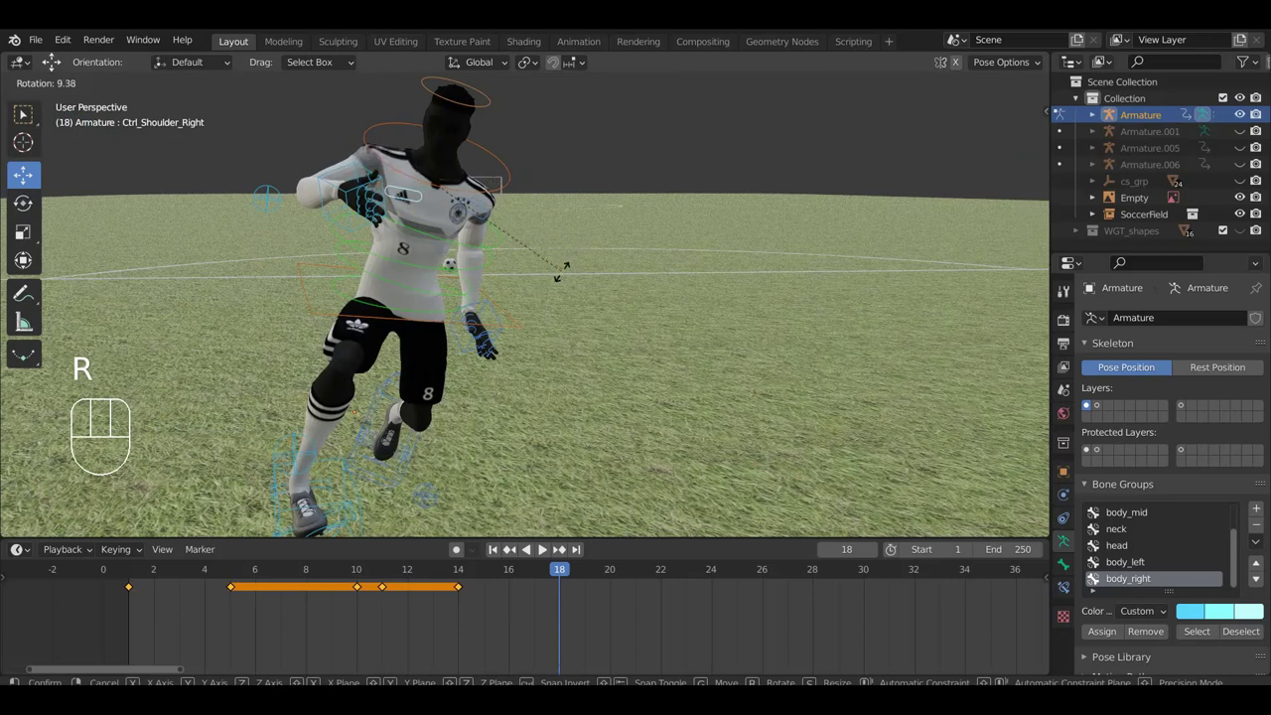
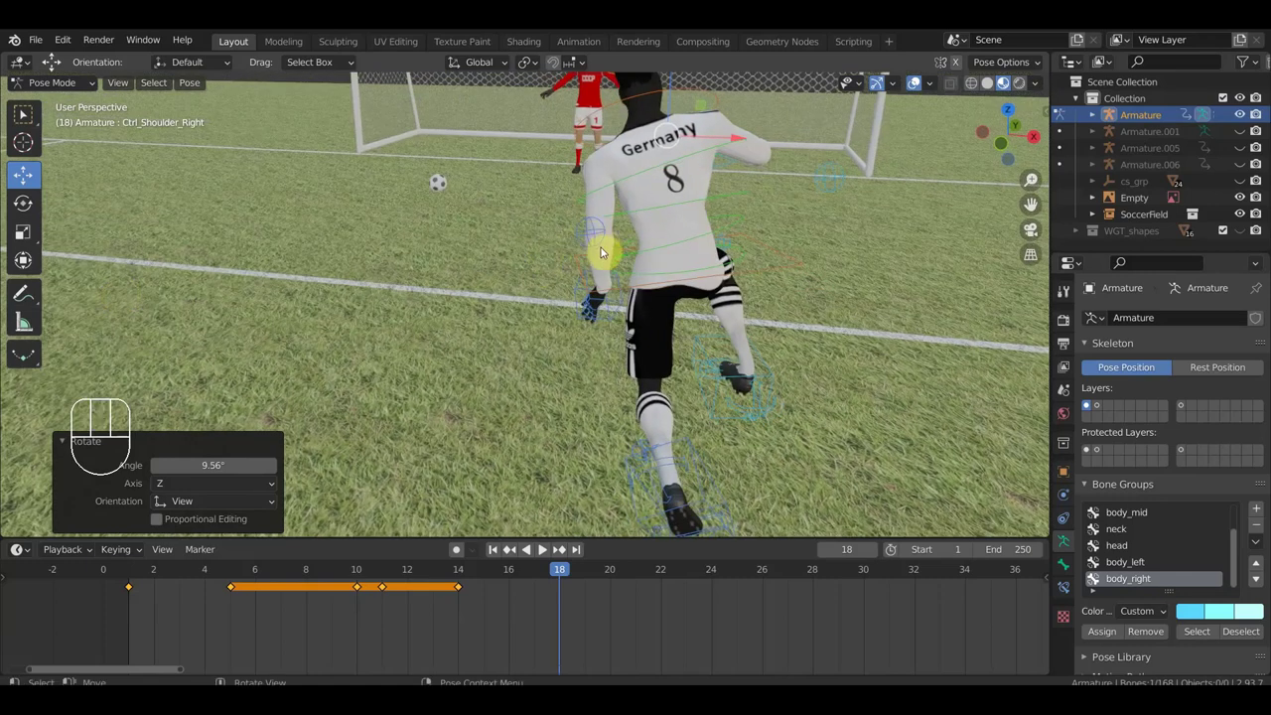
- Orbit around the player to check the shoulder pose from side and front
left_click_drag(752, 328, 550, 334)
left_click_drag(583, 345, 584, 335)
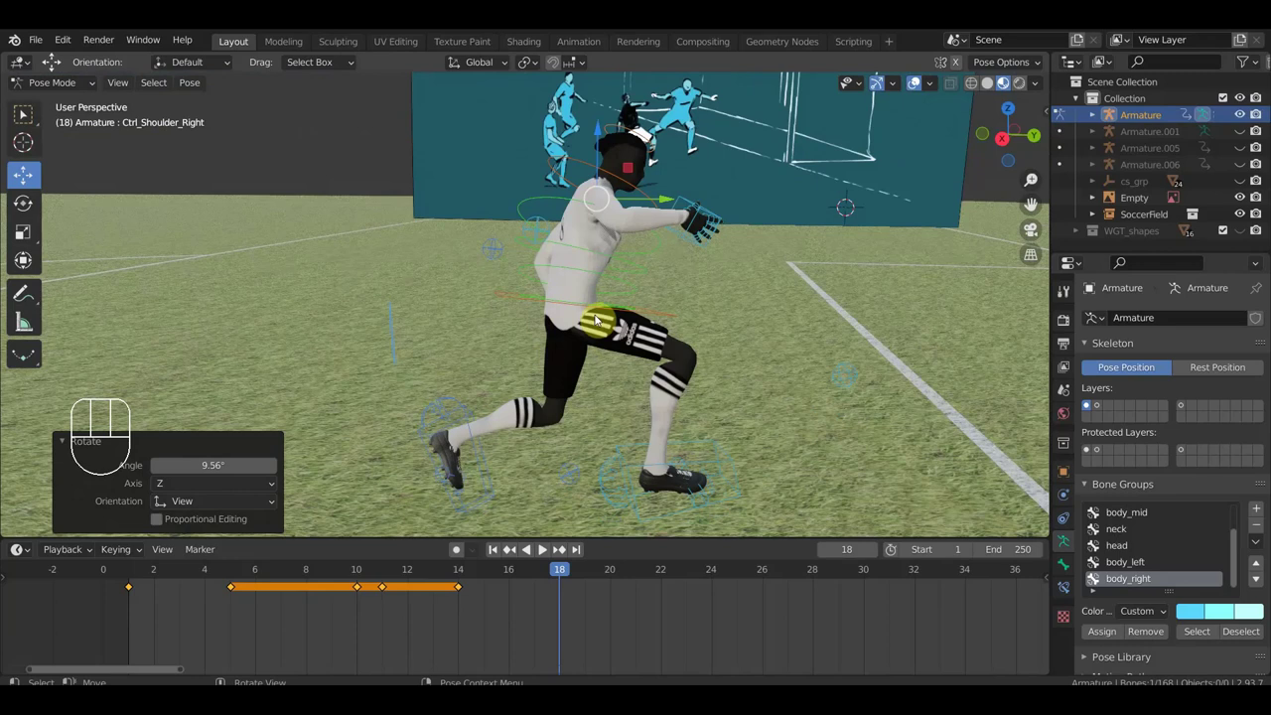
left_click_drag(637, 373, 472, 372)
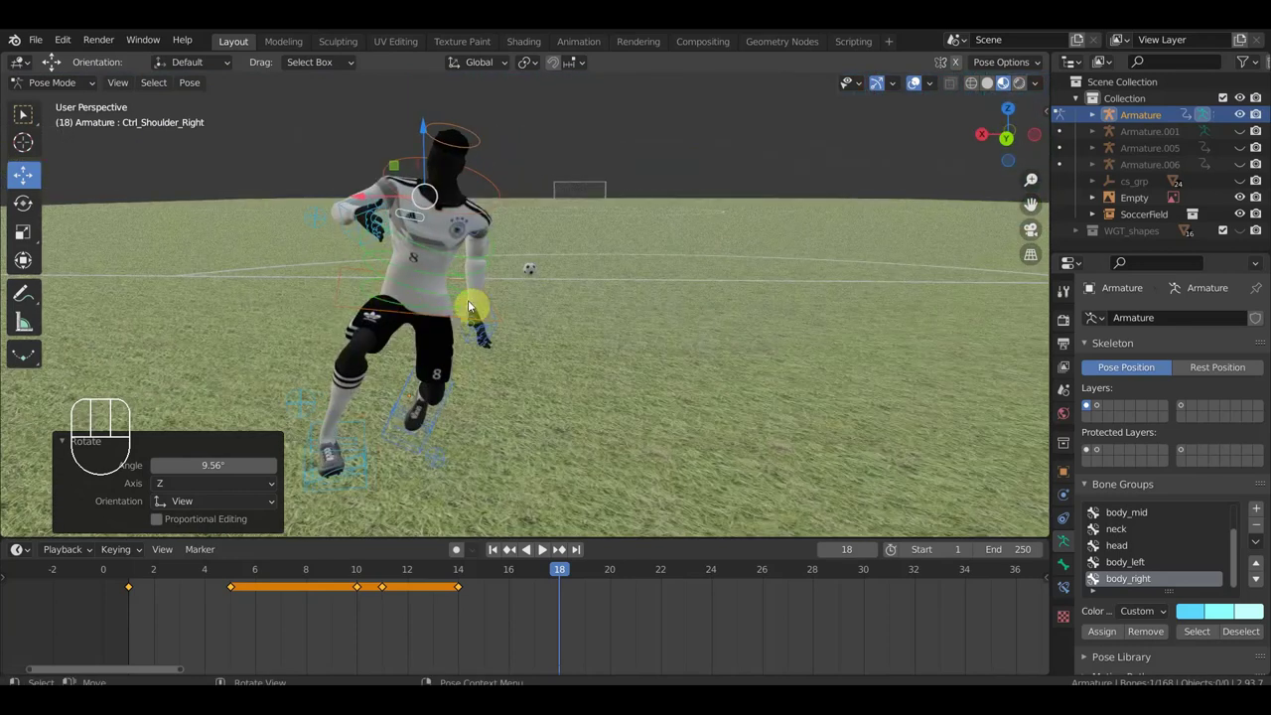
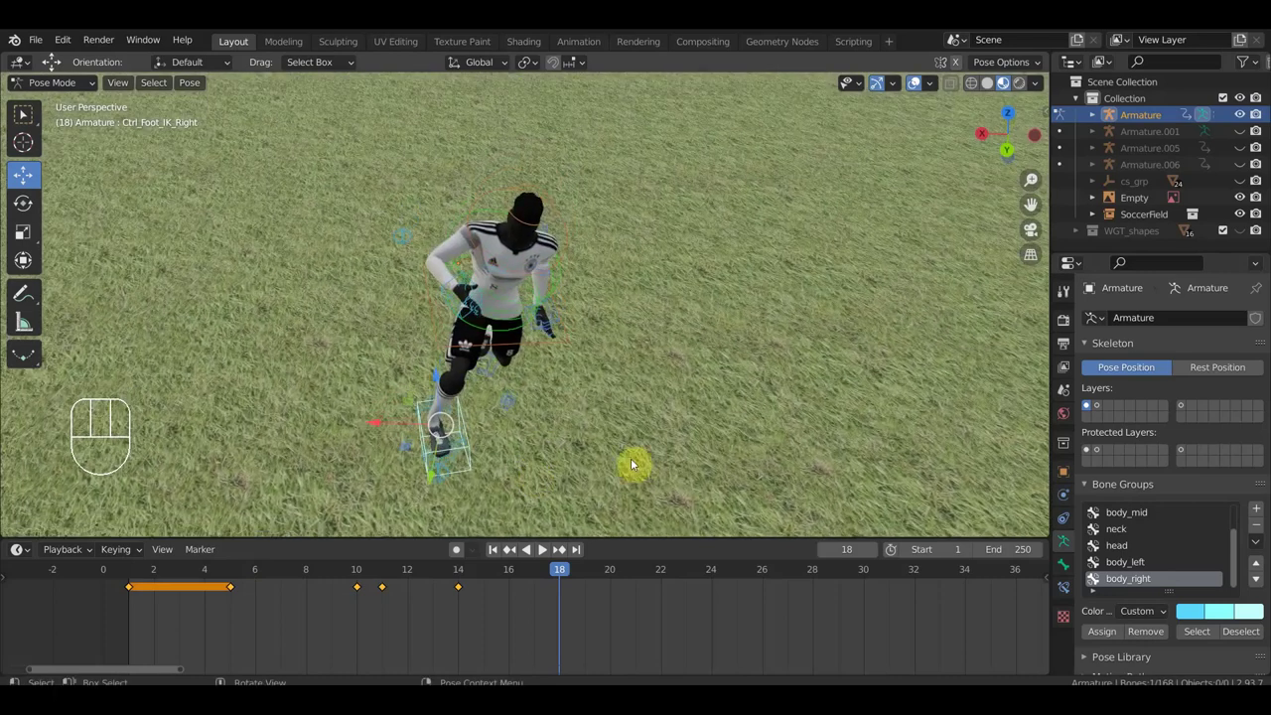
- Rotate the right foot and turn the neck to angle the head
key("r")
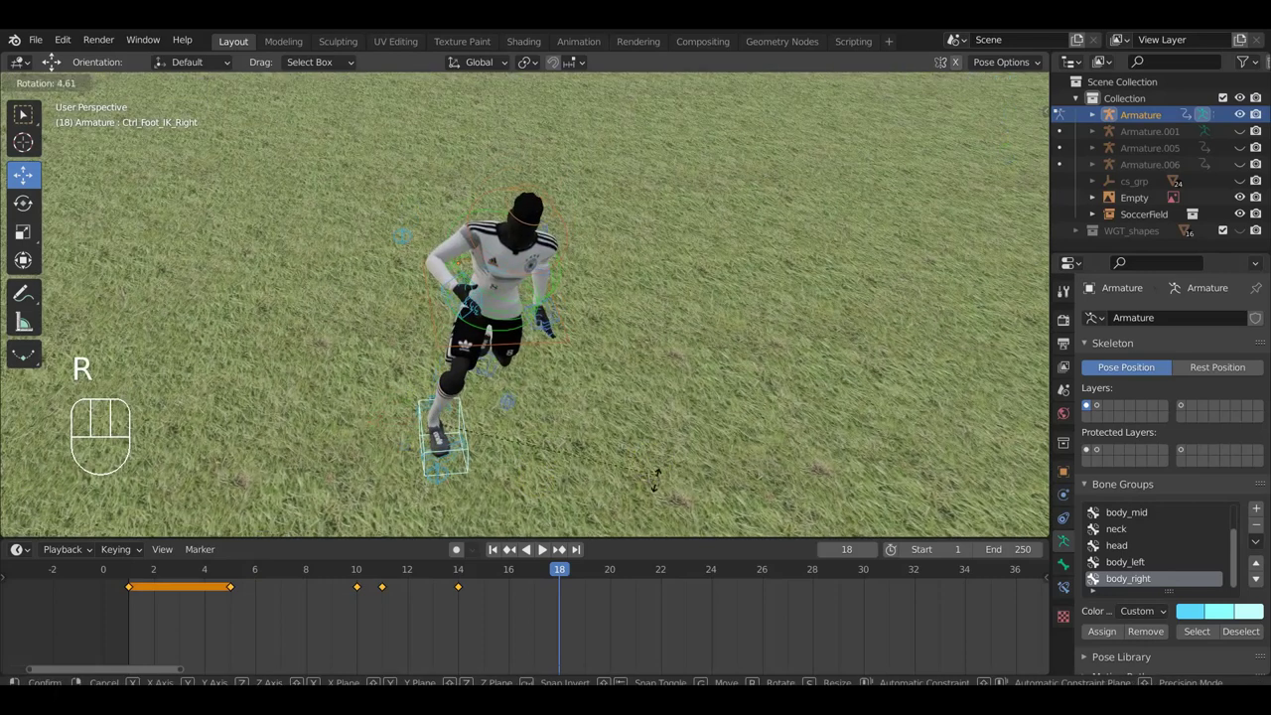
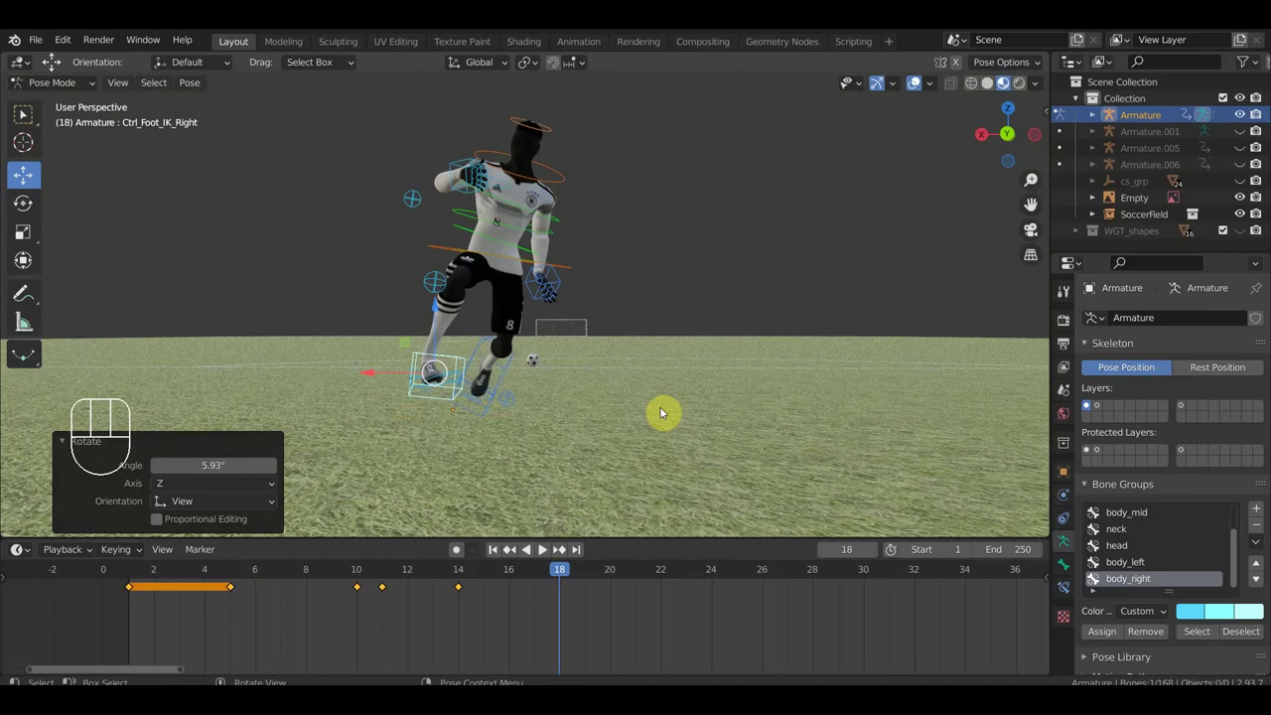
key("r")
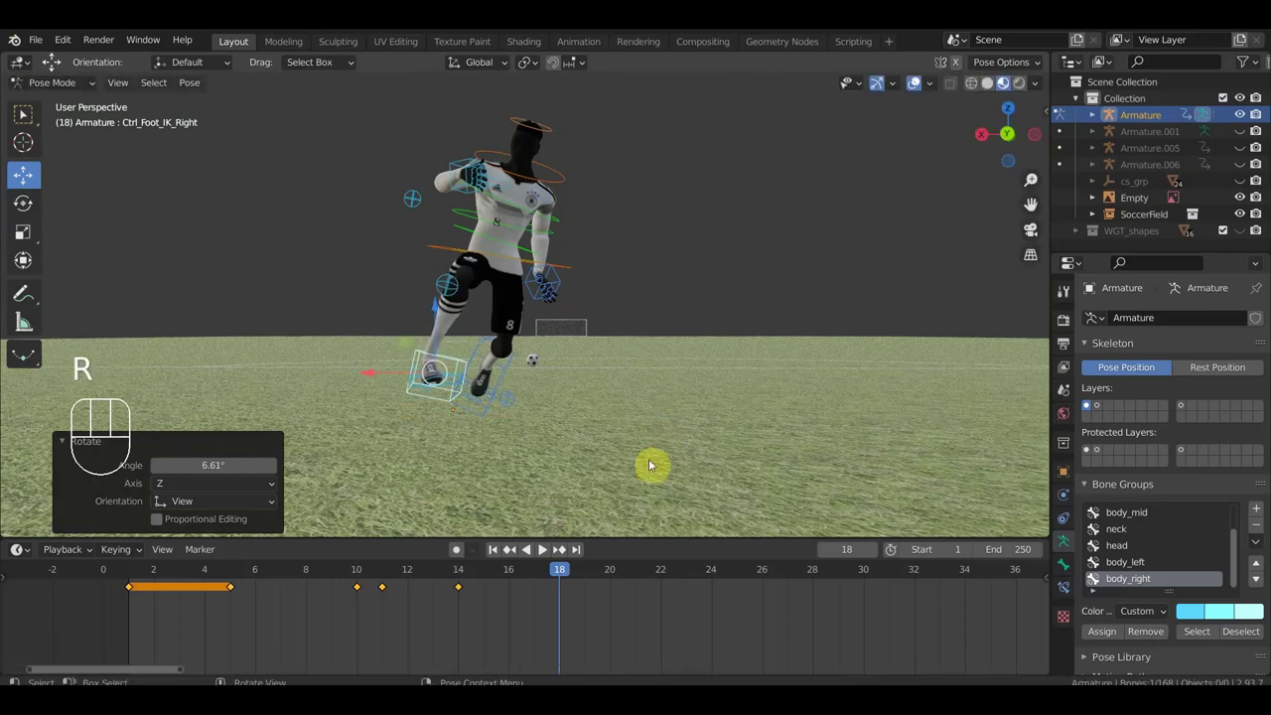
left_click_drag(637, 464, 626, 464)
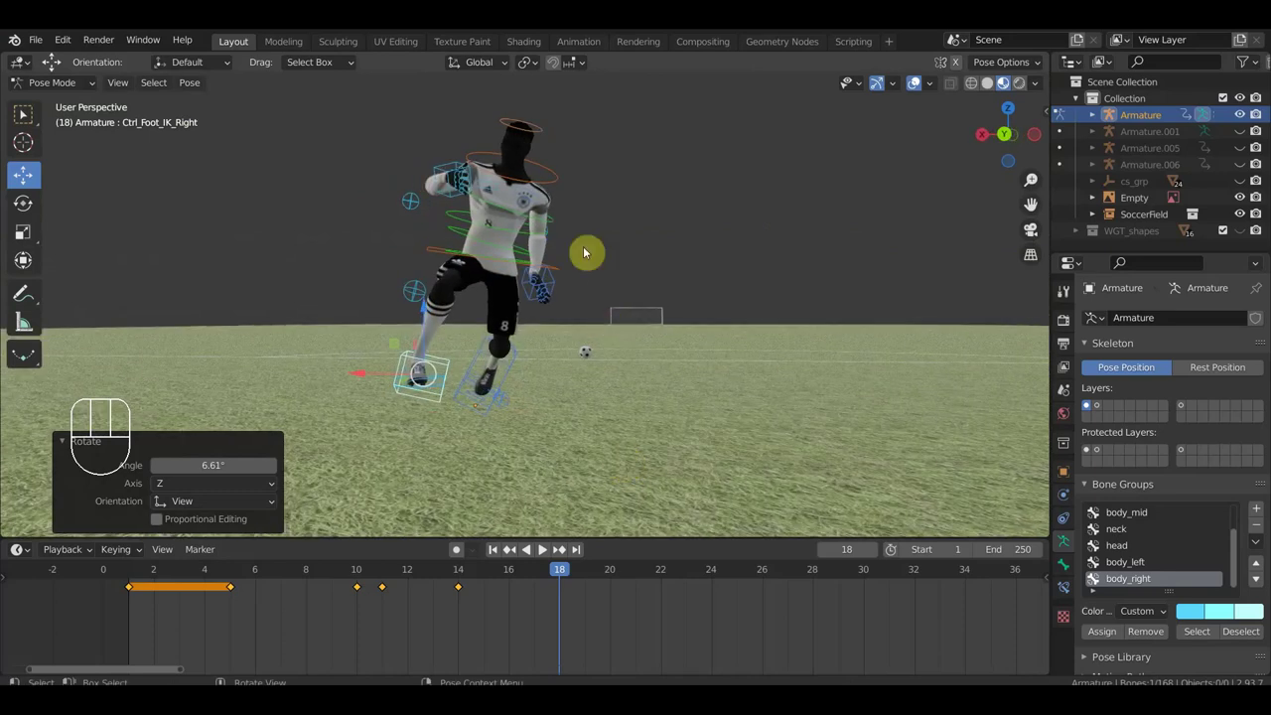
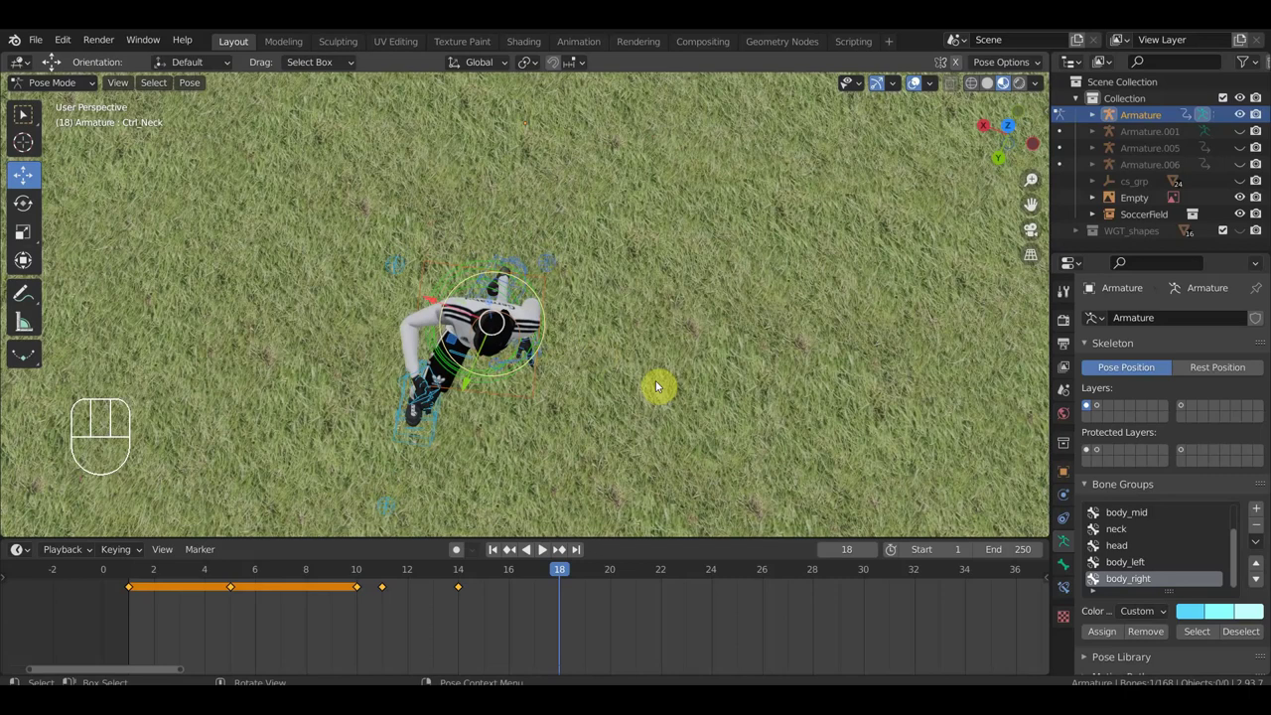
key("r")
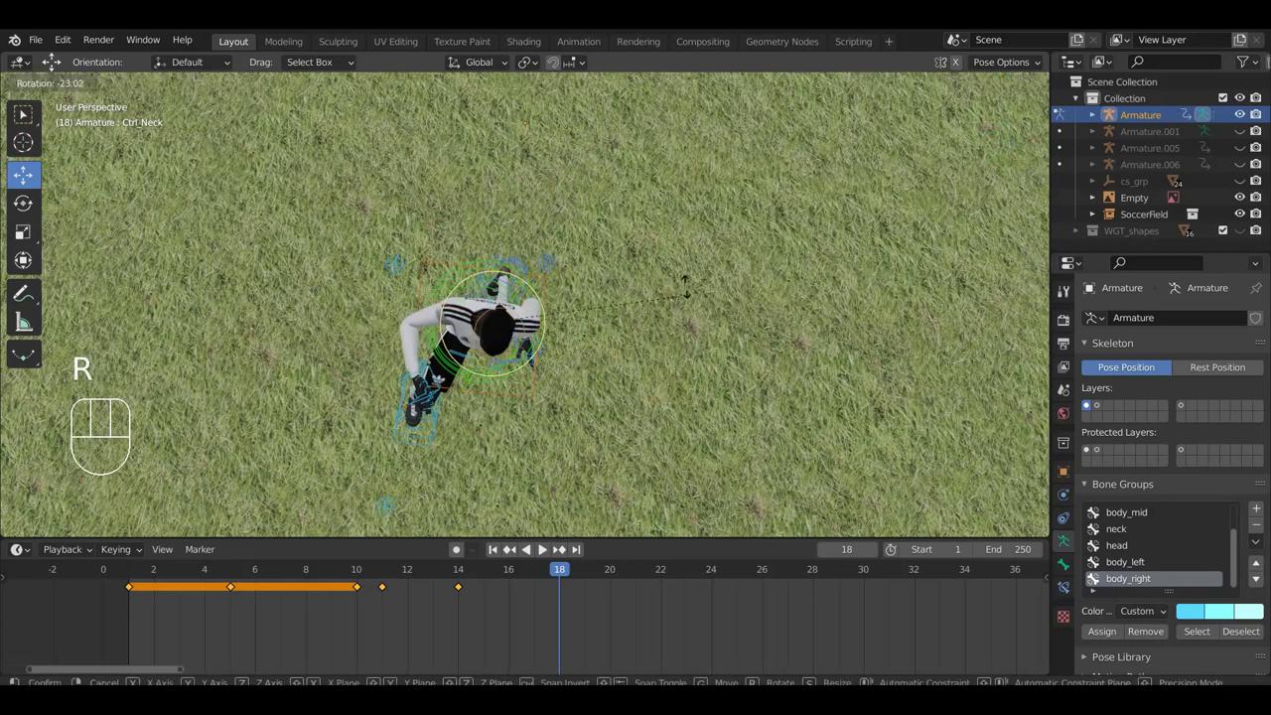
left_click_drag(695, 337, 692, 399)
left_click_drag(691, 398, 899, 264)
key("r")
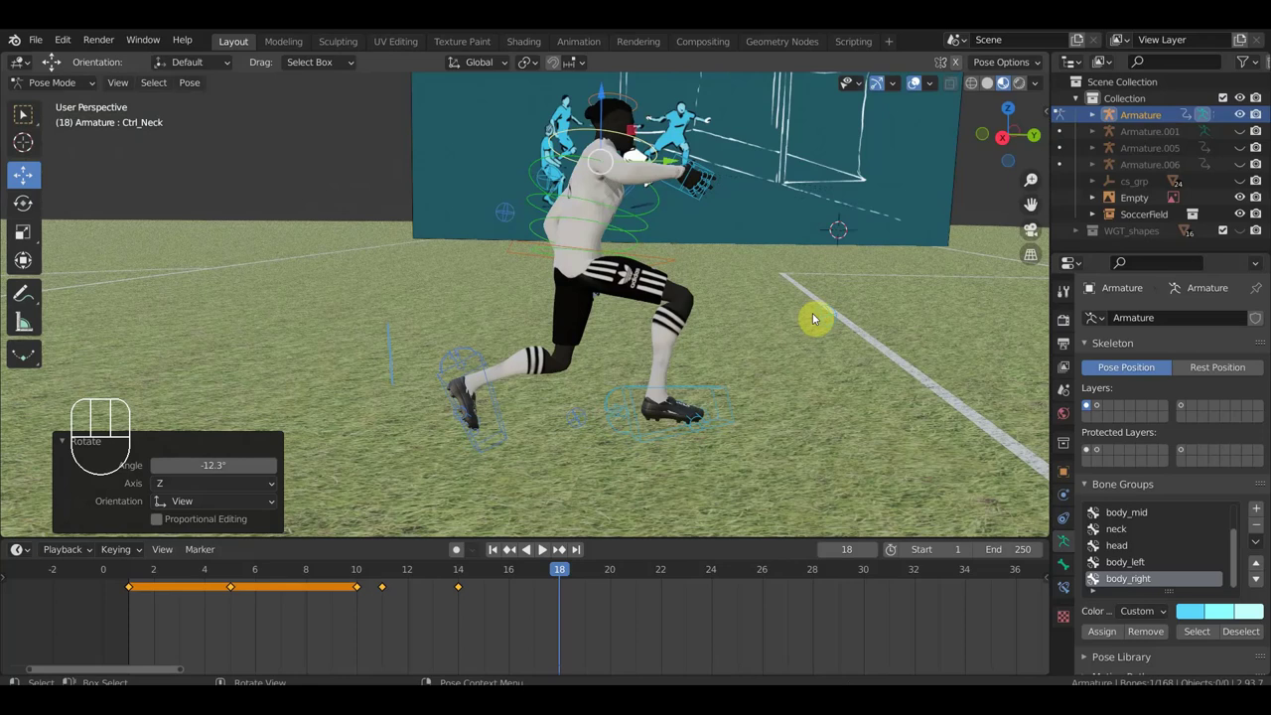
- Key Location & Rotation on all the player's controls at frame 18
key("a")
key("i")
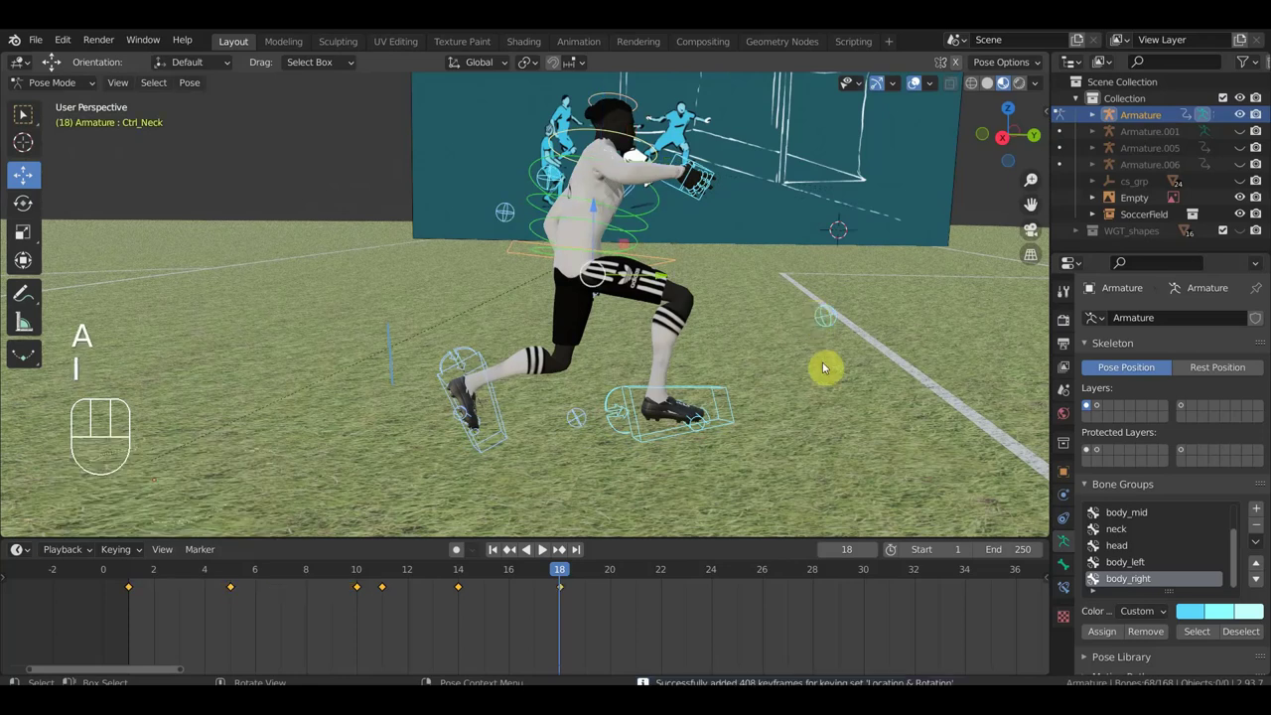
- Scrub the timeline forward through frames 19 to 23 with the reference board in view
left_click_drag(798, 419, 806, 411)
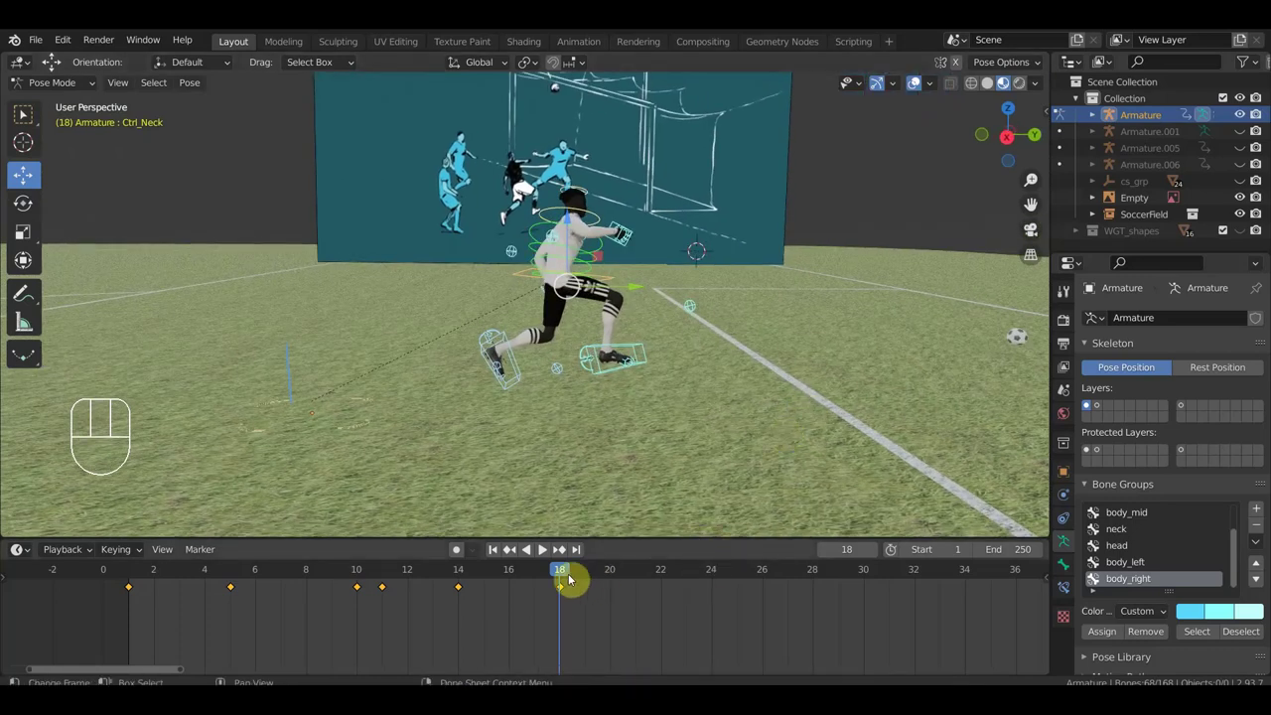
left_click_drag(540, 579, 637, 505)
middle_click(660, 500)
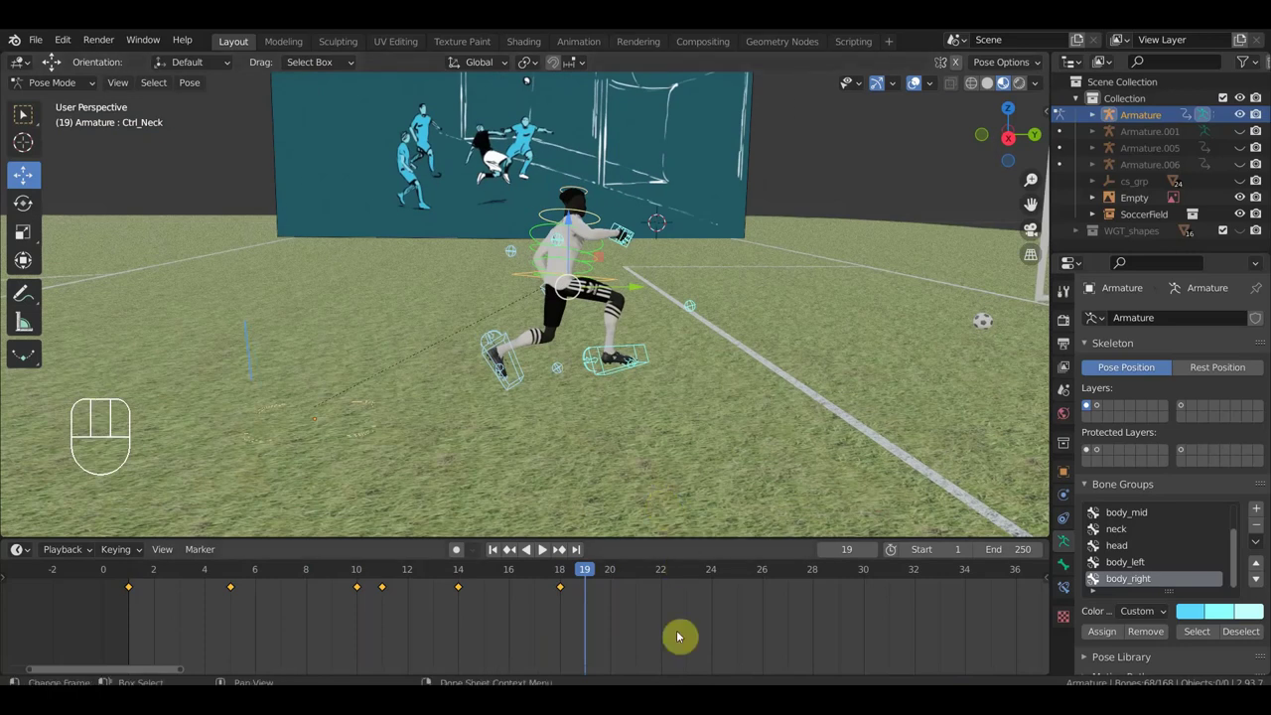
left_click_drag(682, 589, 675, 475)
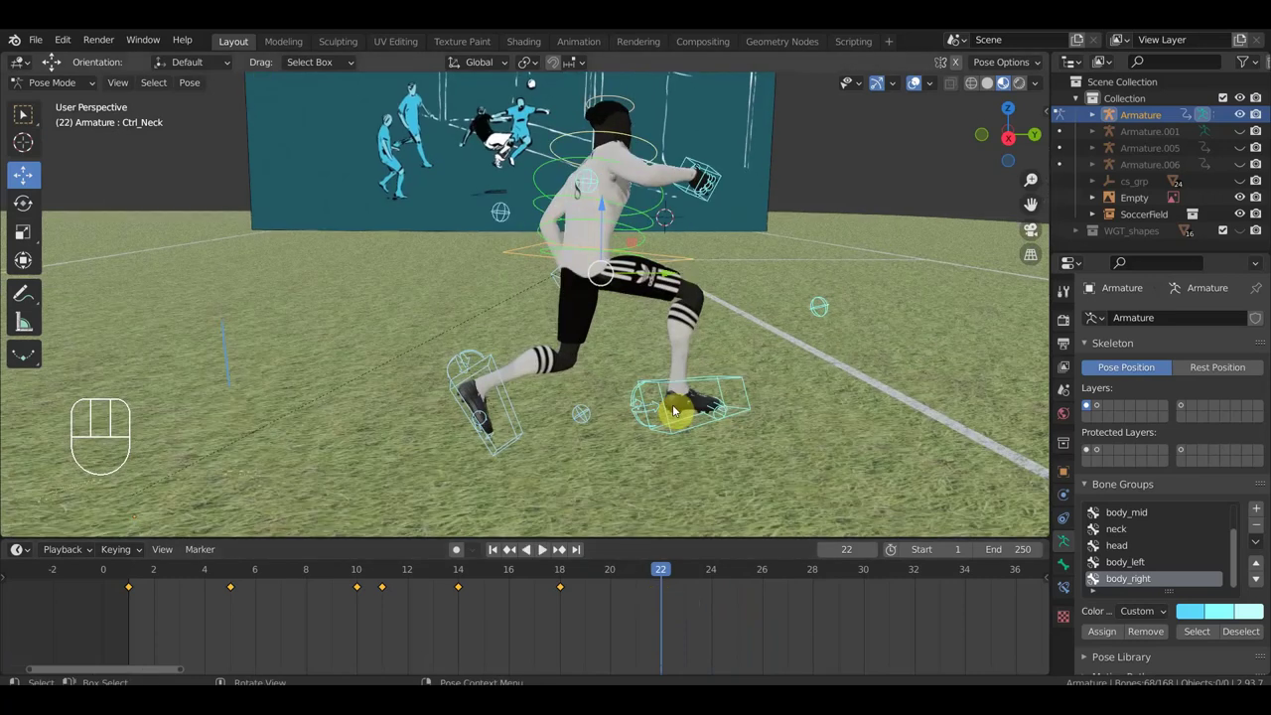
left_click_drag(700, 582, 740, 464)
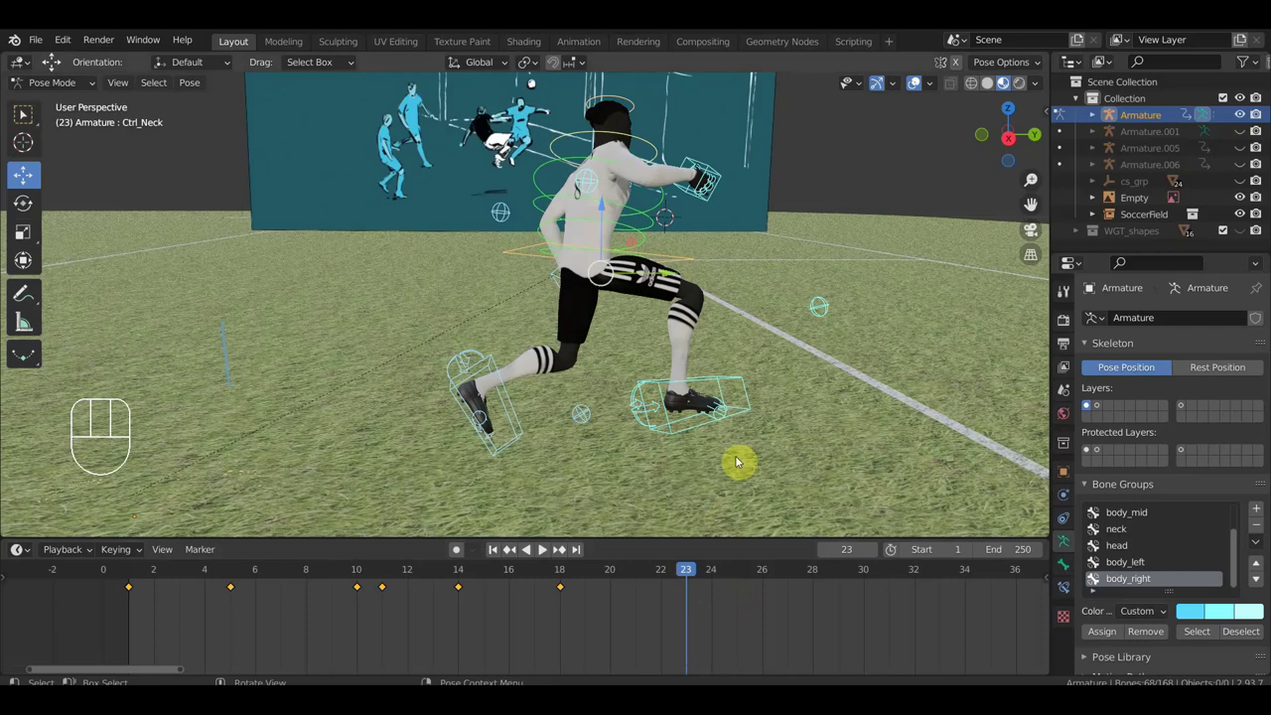
- Zoom out to bring the goal and goalkeeper in, and settle on frame 22
left_click_drag(744, 453, 742, 452)
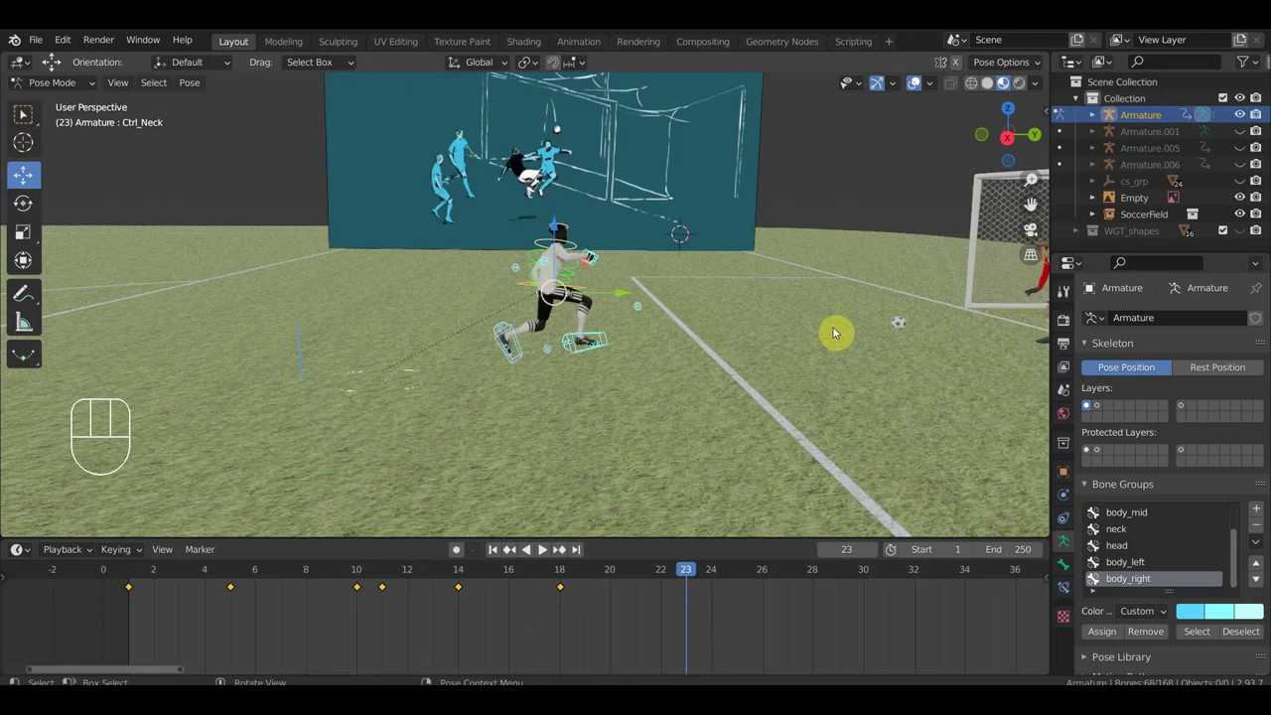
left_click_drag(820, 328, 673, 324)
left_click_drag(682, 326, 719, 325)
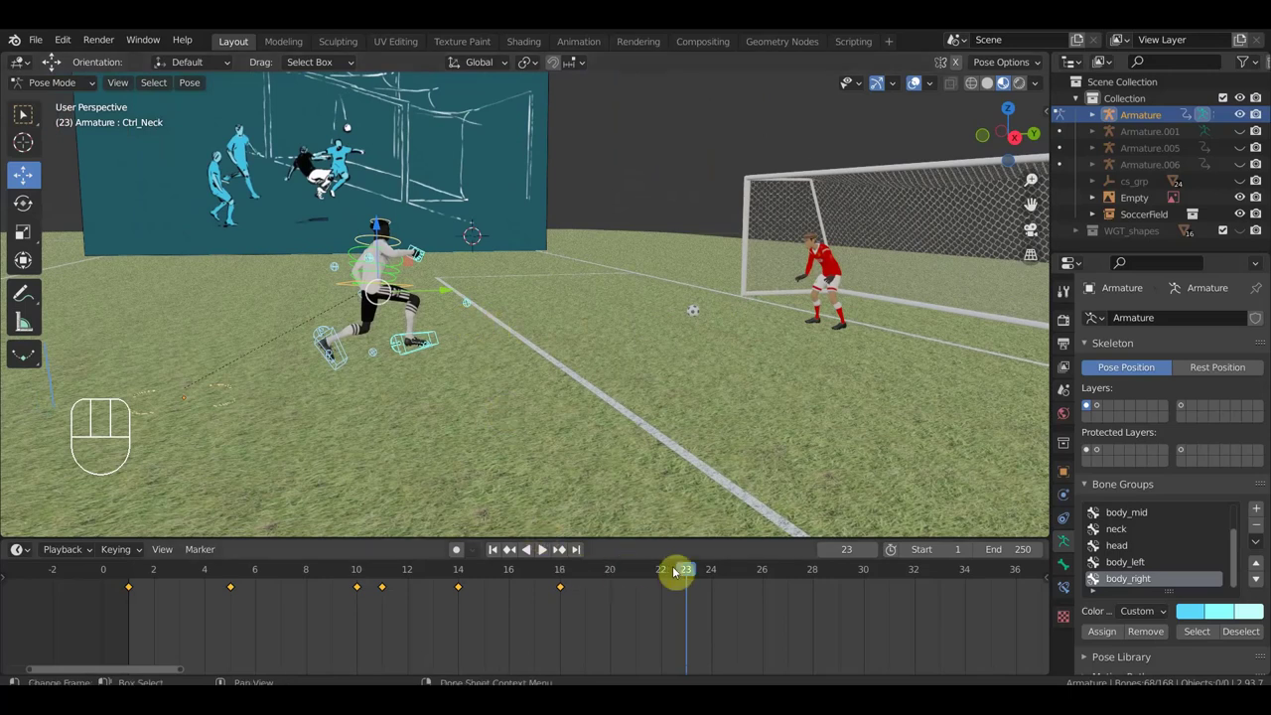
left_click_drag(677, 577, 670, 567)
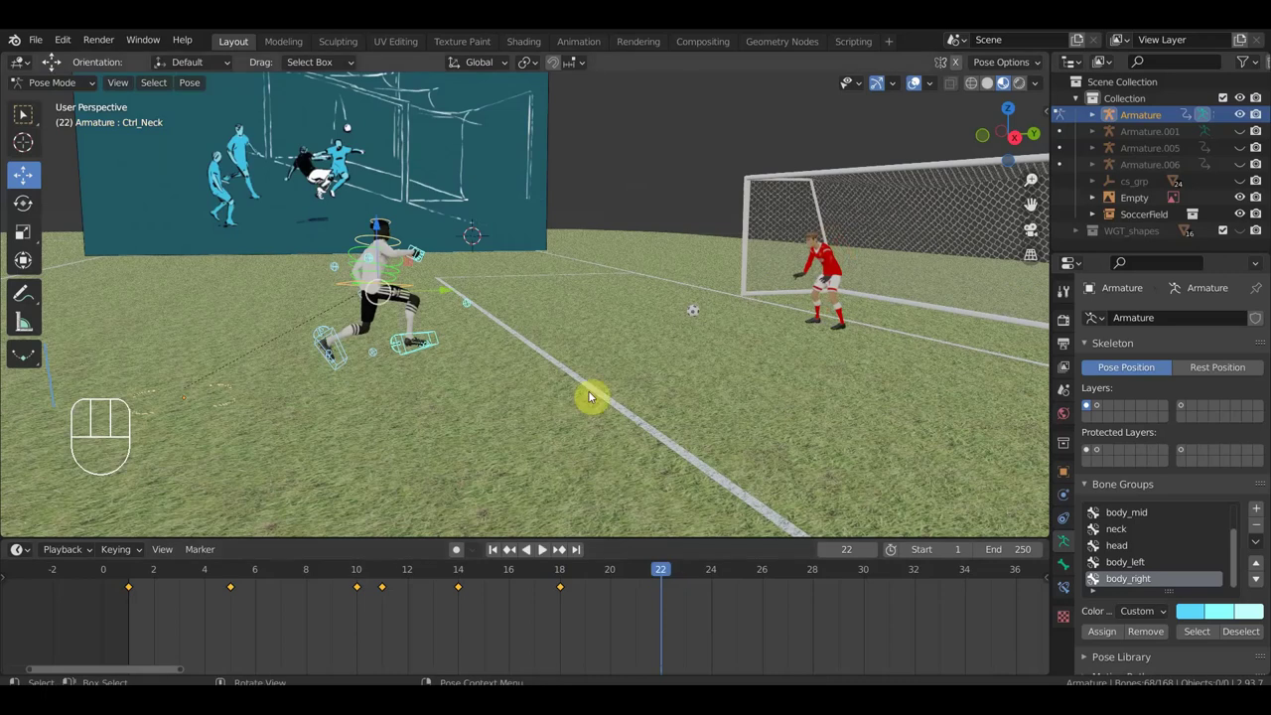
left_click_drag(499, 393, 476, 396)
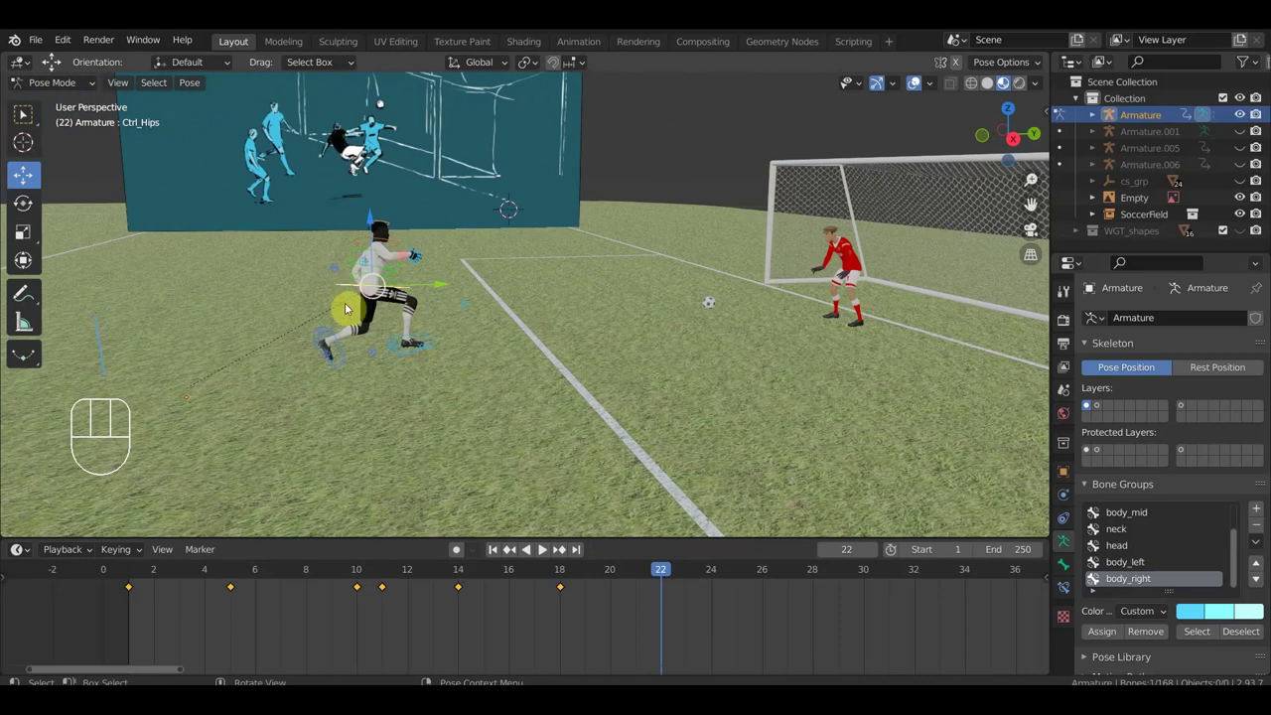
- Select the foot and hand controls, then all controls, and move the rig forward via Ctrl_Master
left_click_drag(334, 334, 369, 348)
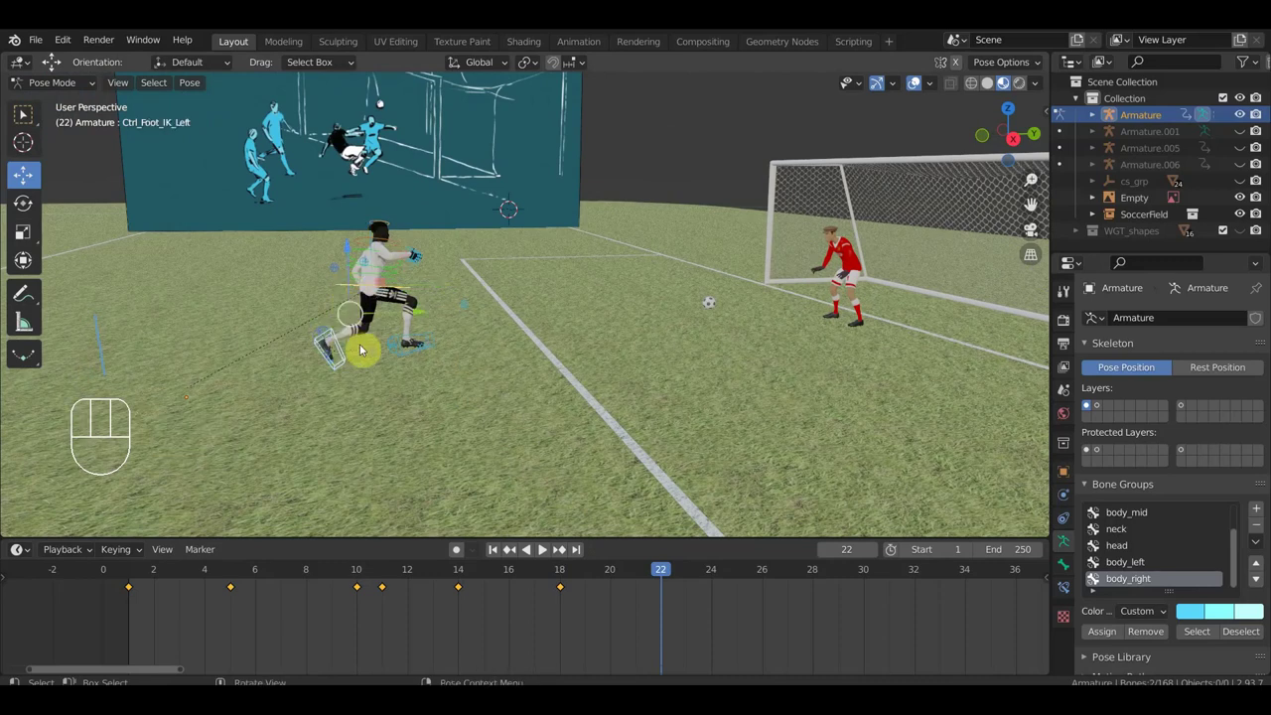
left_click(399, 351)
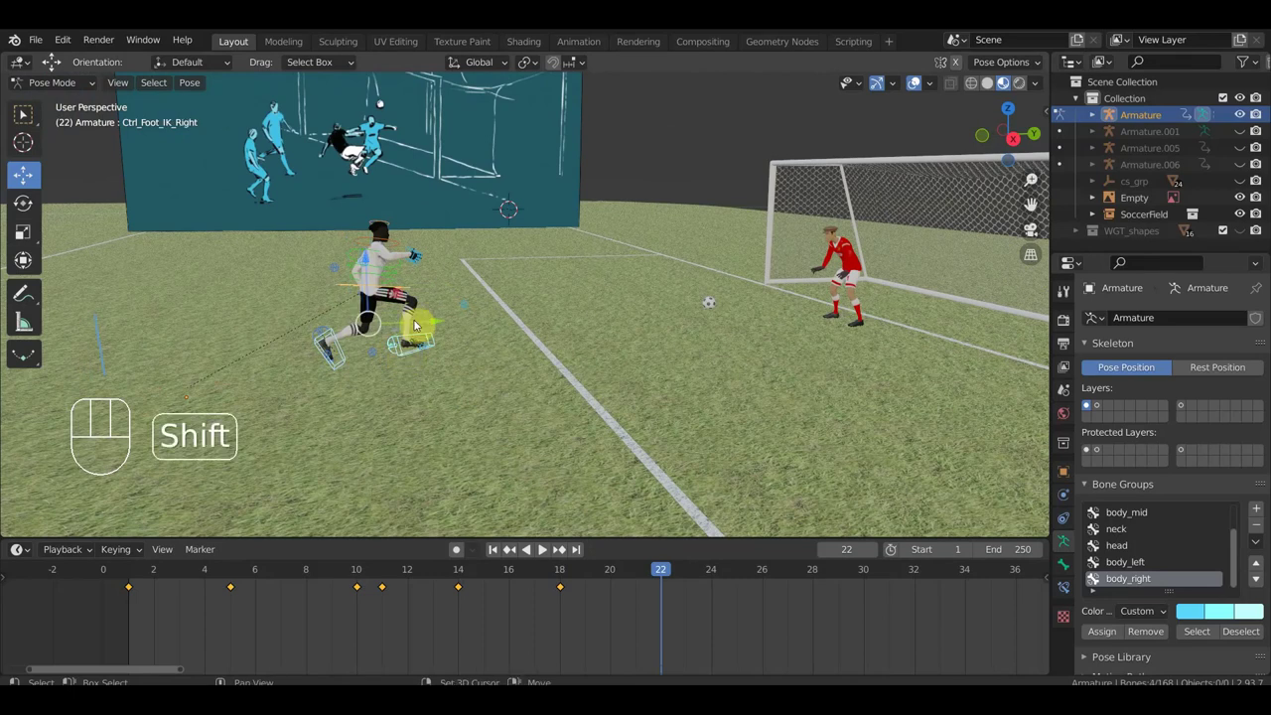
left_click_drag(417, 252, 366, 270)
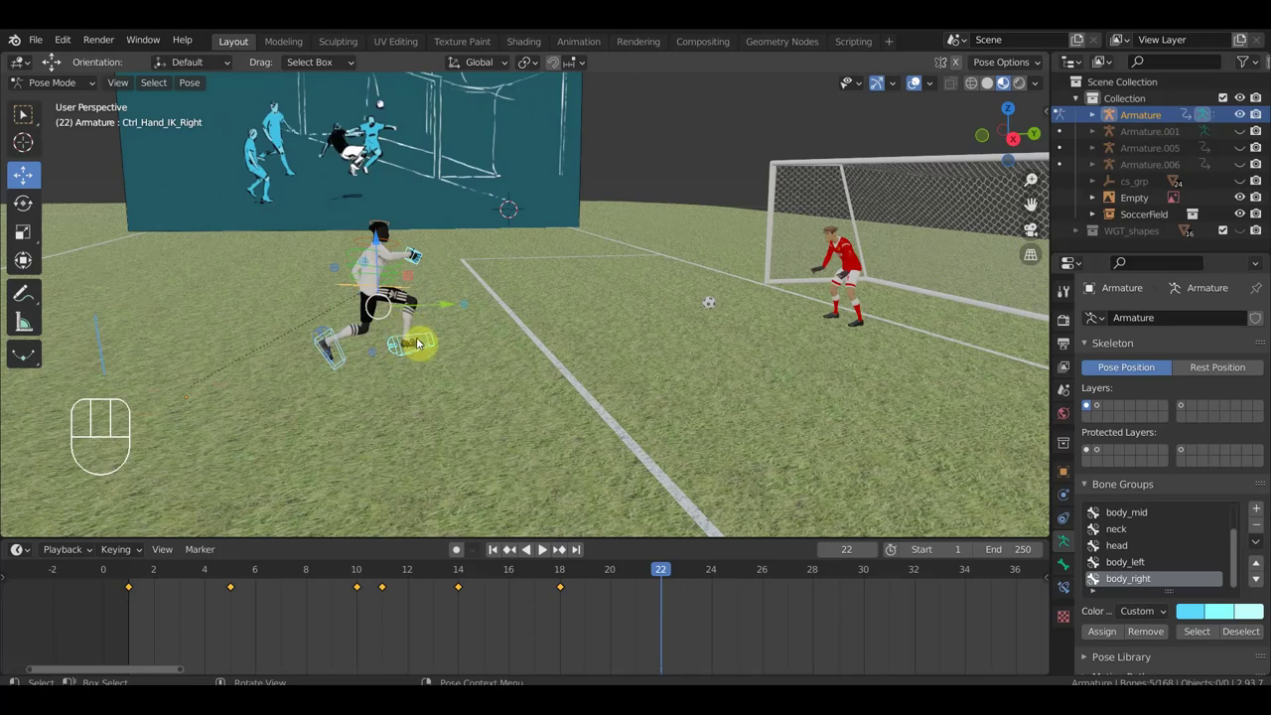
key("a")
middle_click(516, 380)
left_click_drag(410, 415, 504, 392)
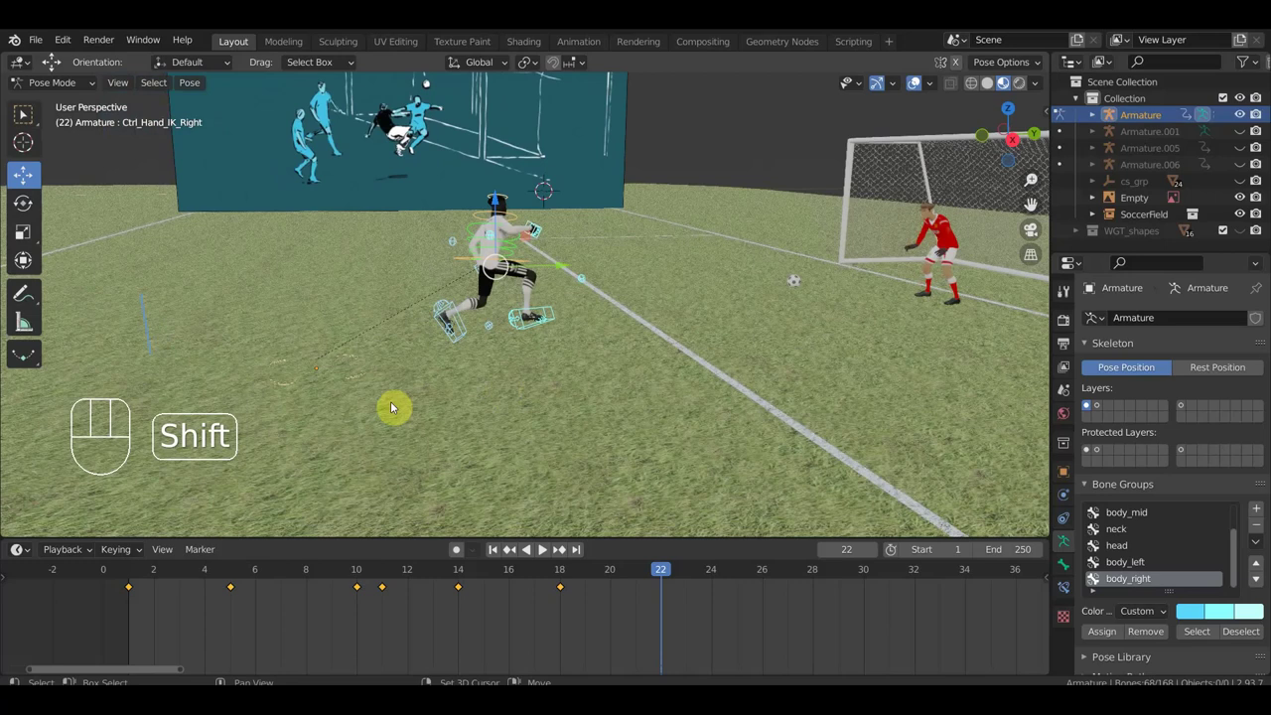
left_click(358, 383)
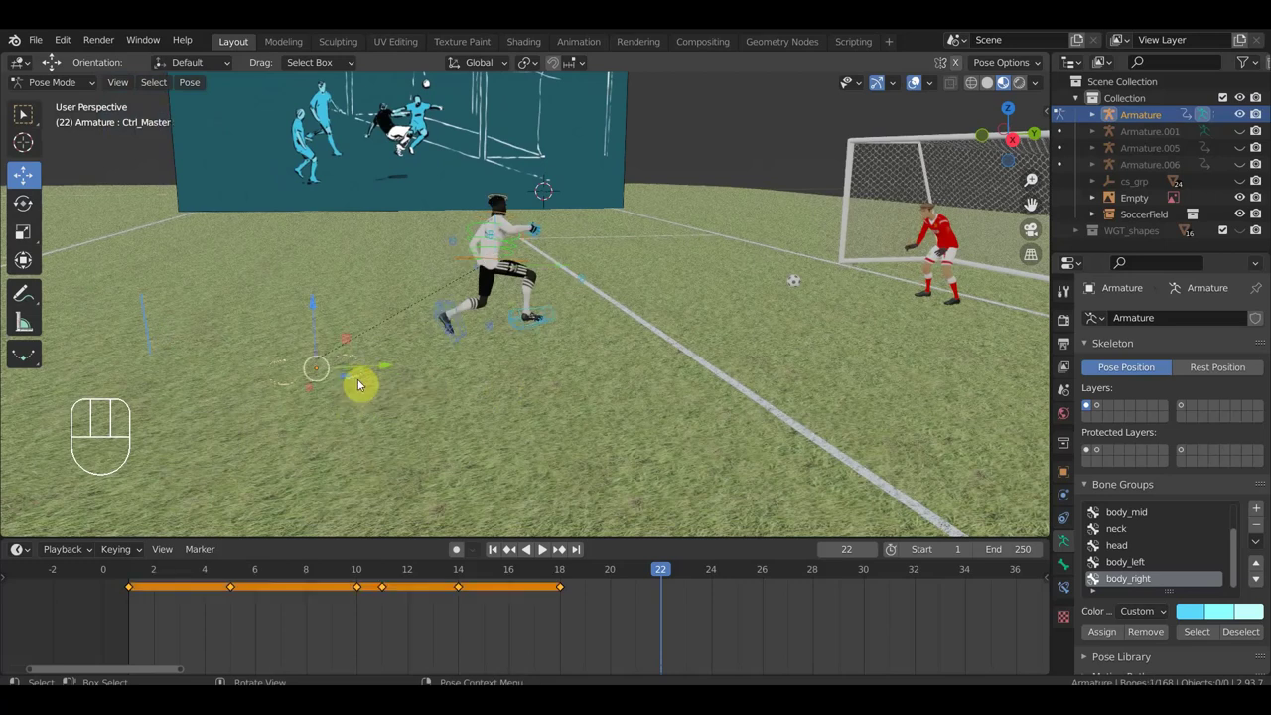
key("g")
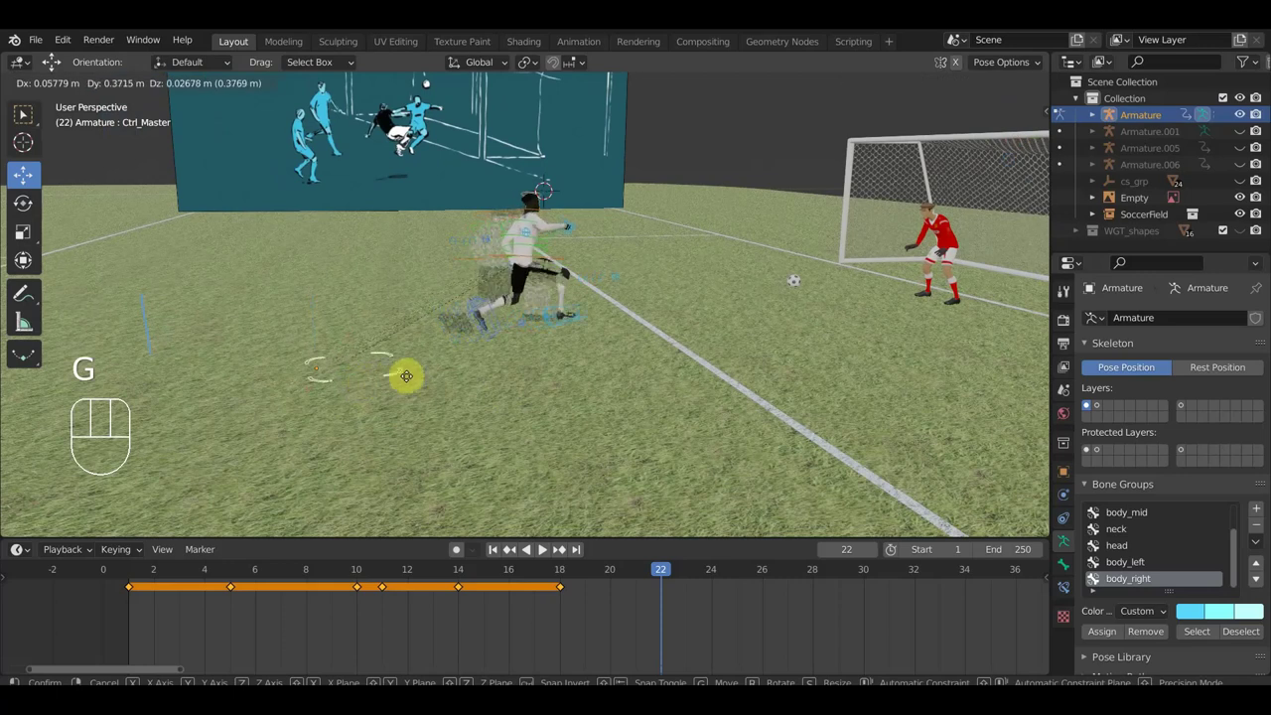
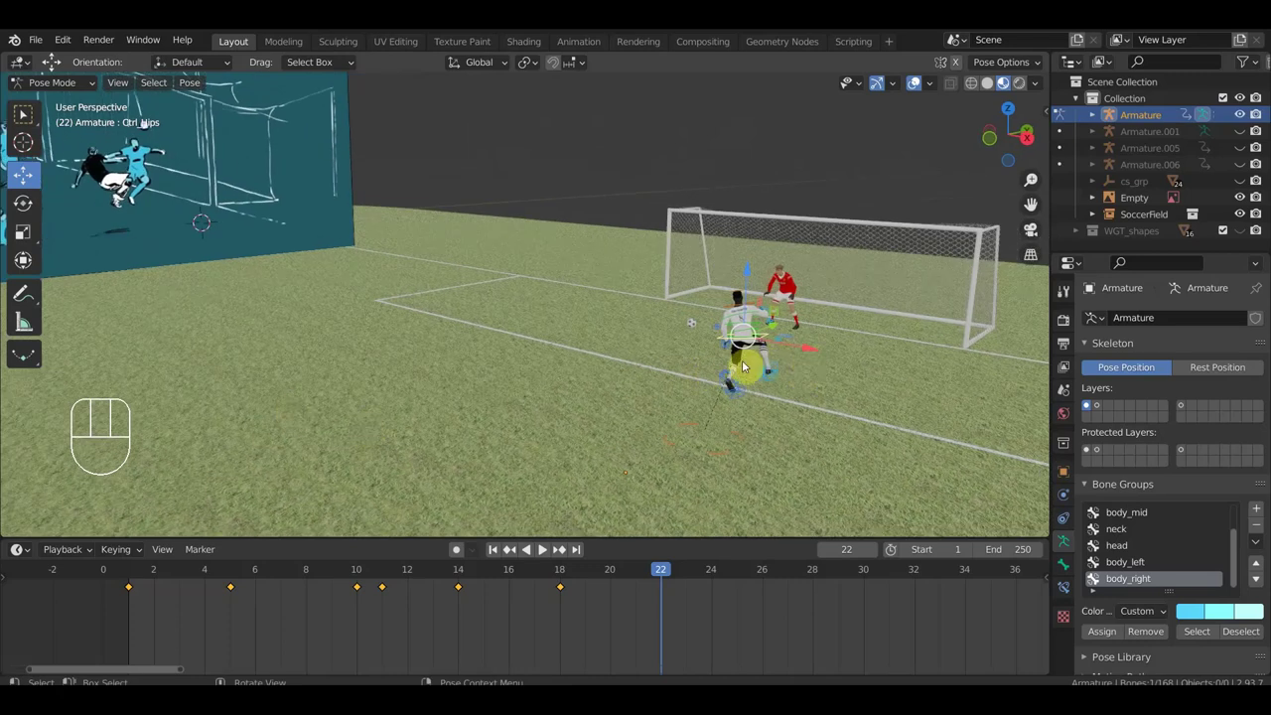
- Box-select the body controls and rotate them to lean the player back into the kick
left_click_drag(626, 386, 641, 367)
left_click_drag(868, 371, 884, 370)
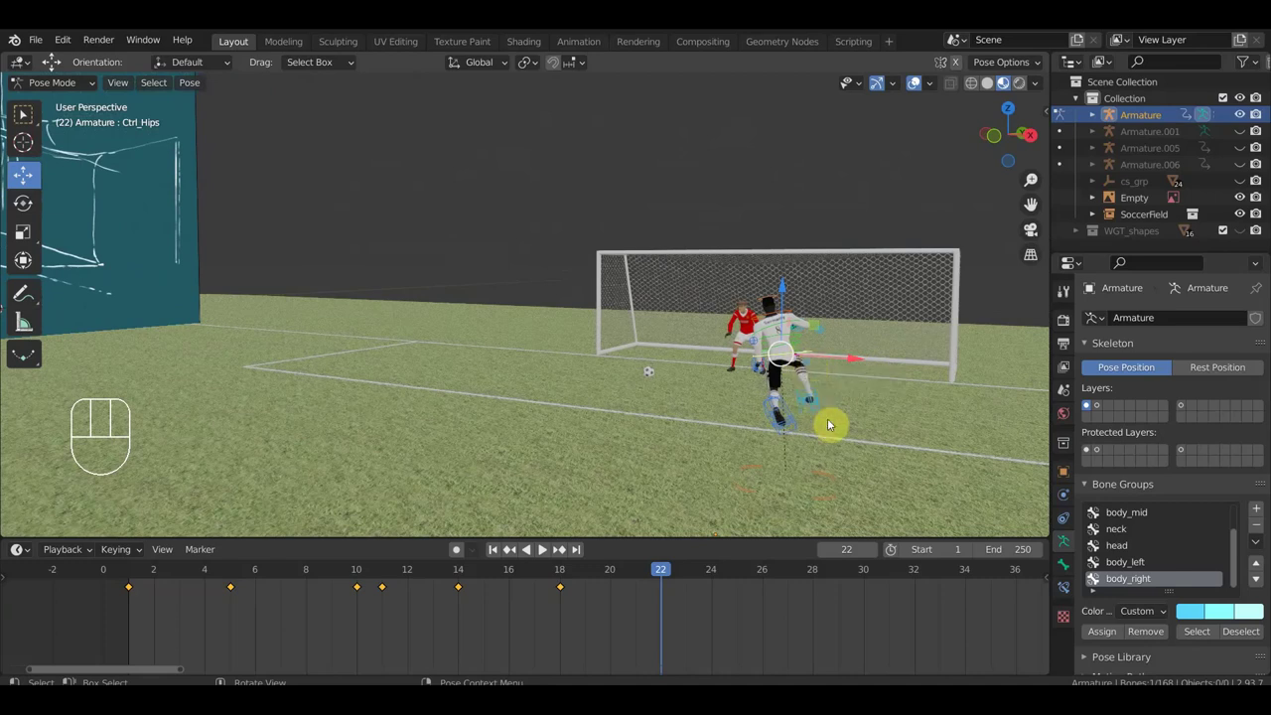
left_click_drag(863, 455, 733, 282)
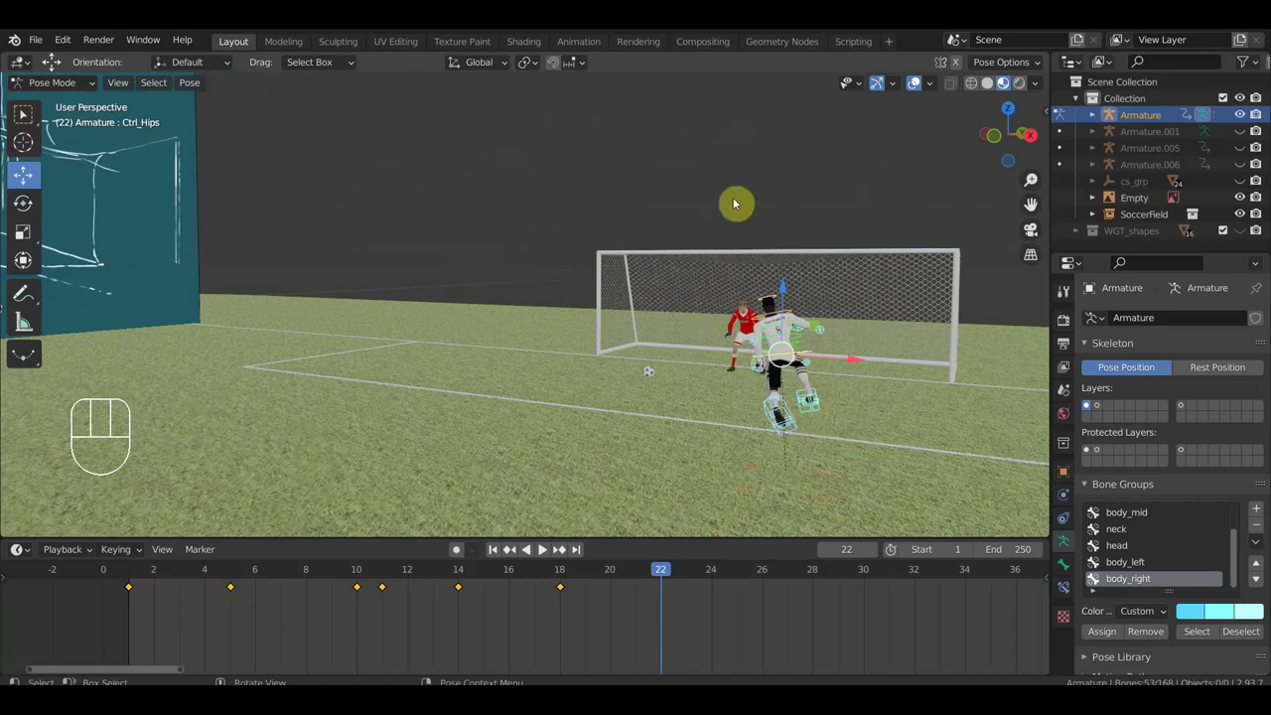
left_click_drag(816, 423, 673, 261)
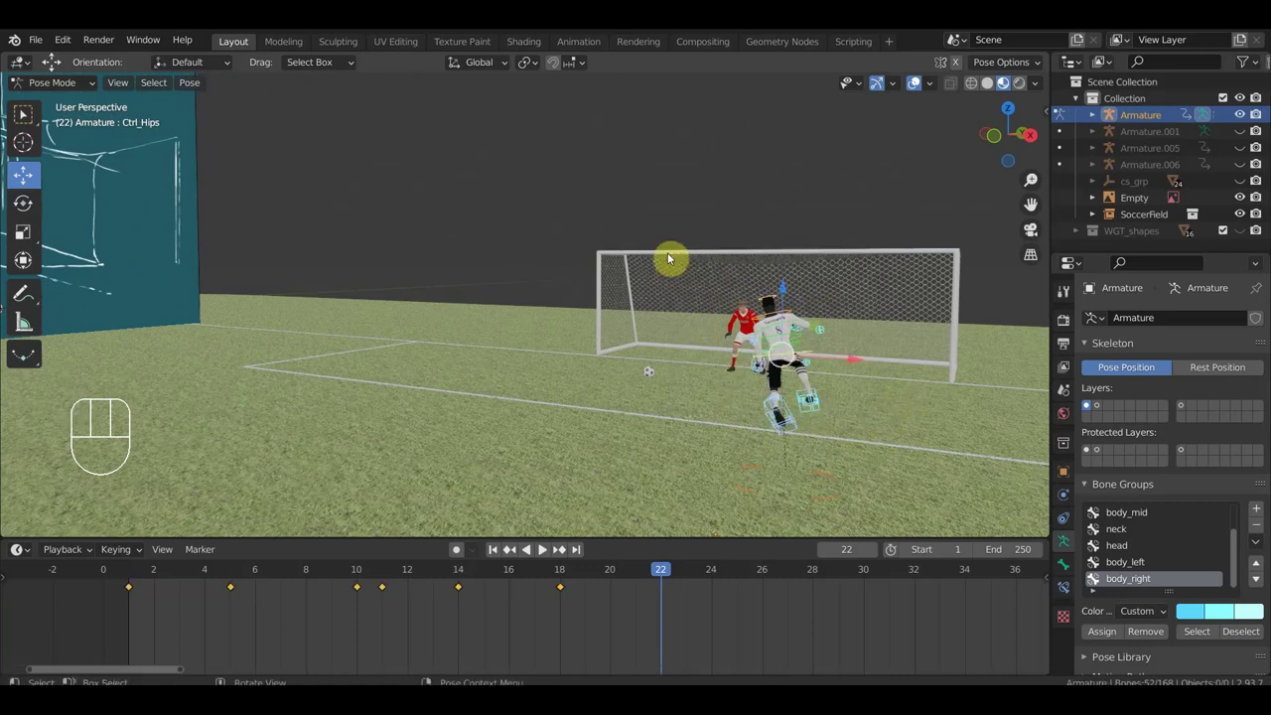
key("r")
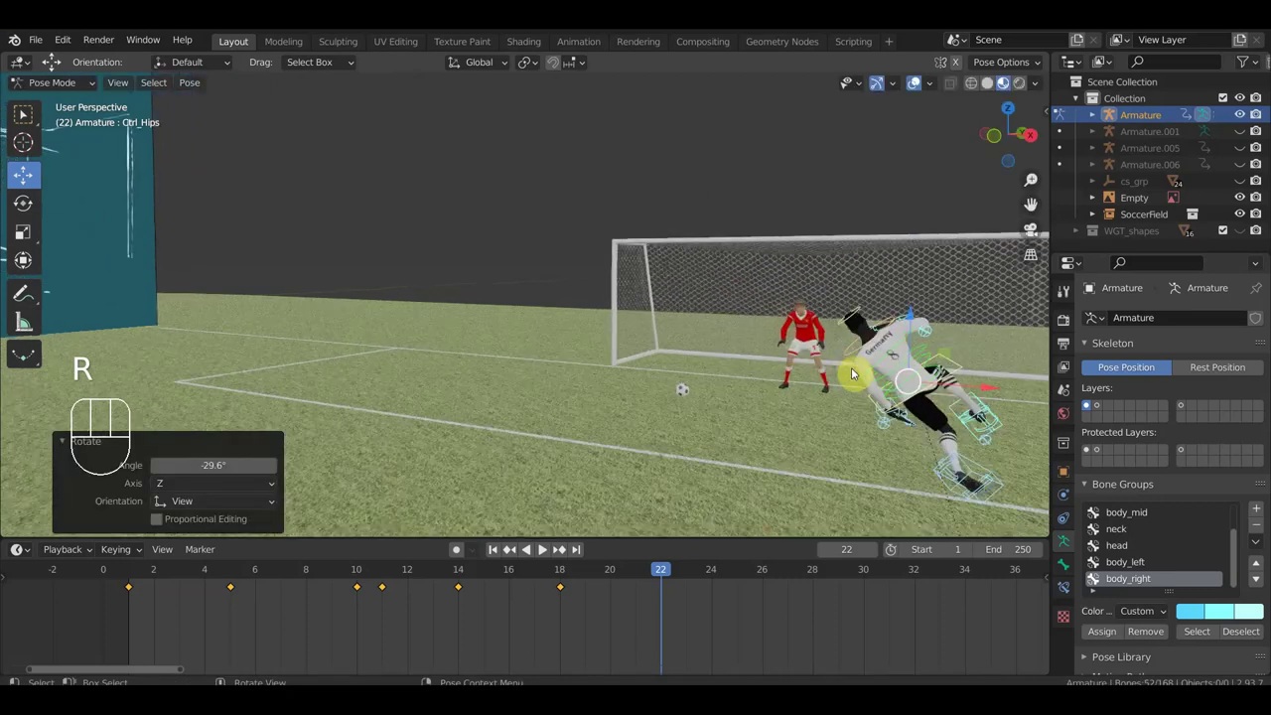
- Move Ctrl_Hand_IK_Left lower so the left arm reaches down beside the goalkeeper
left_click_drag(743, 429, 568, 418)
left_click_drag(571, 429, 530, 433)
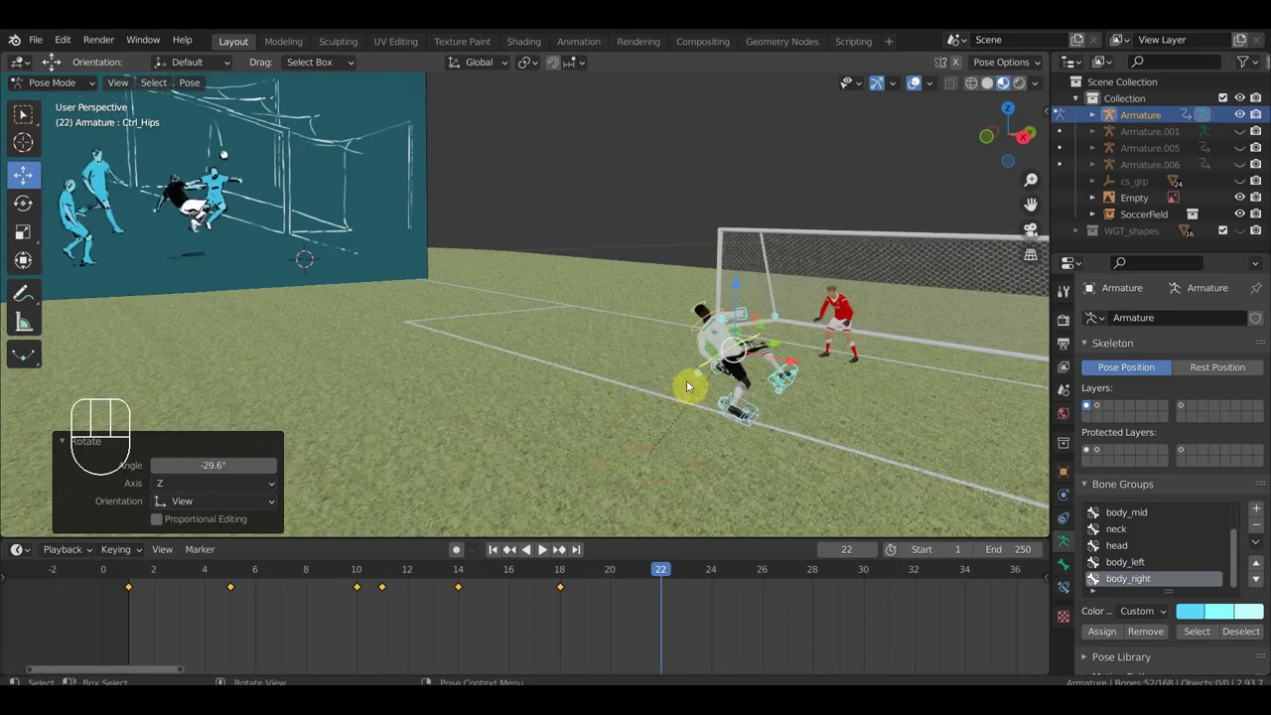
left_click(790, 404)
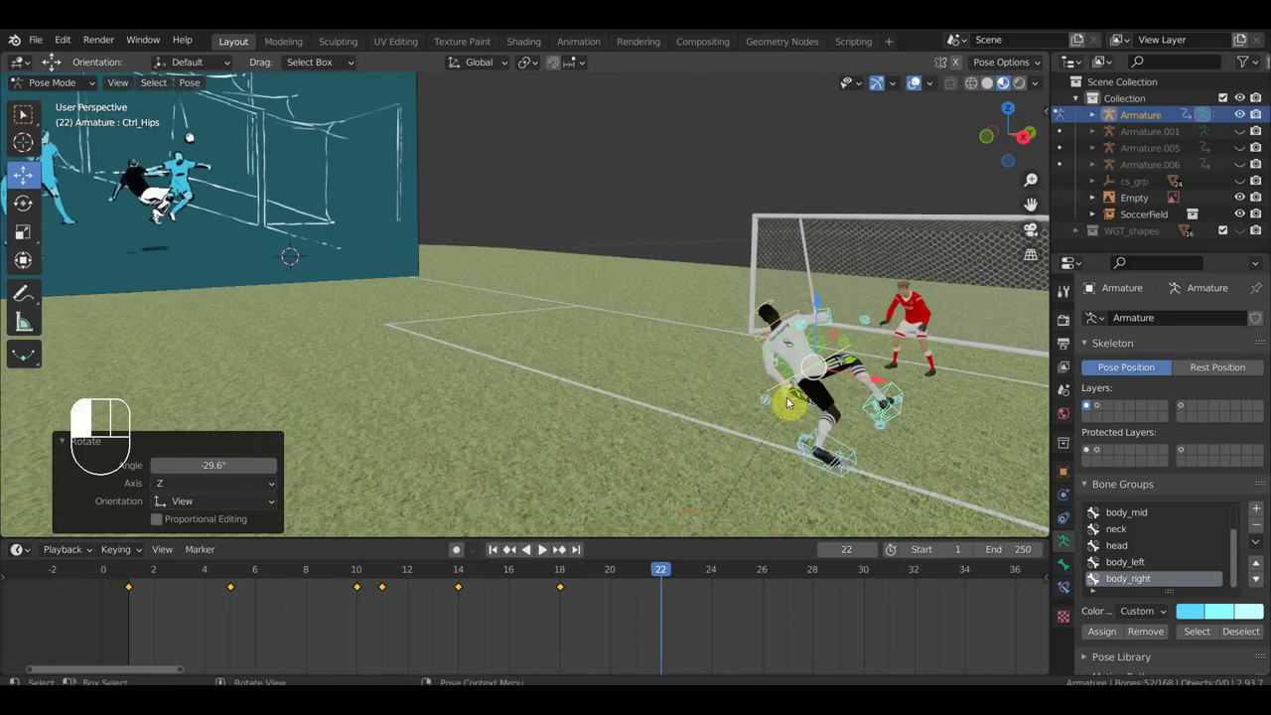
key("g")
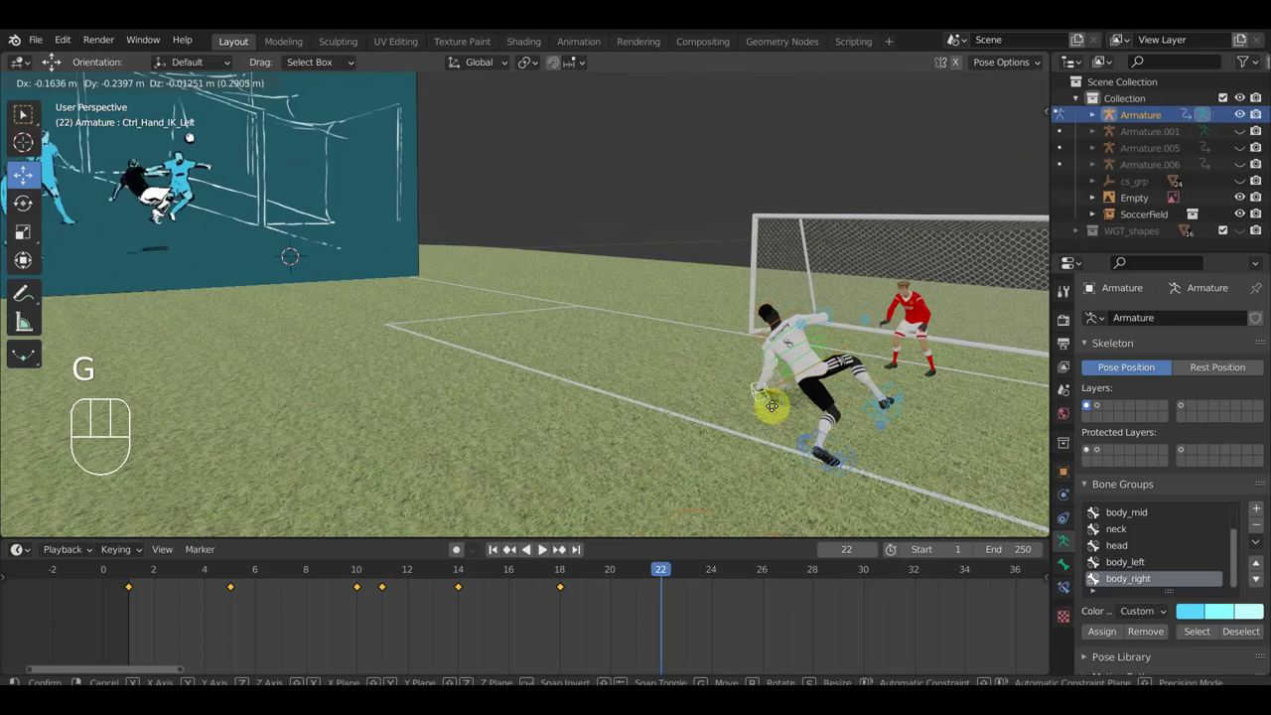
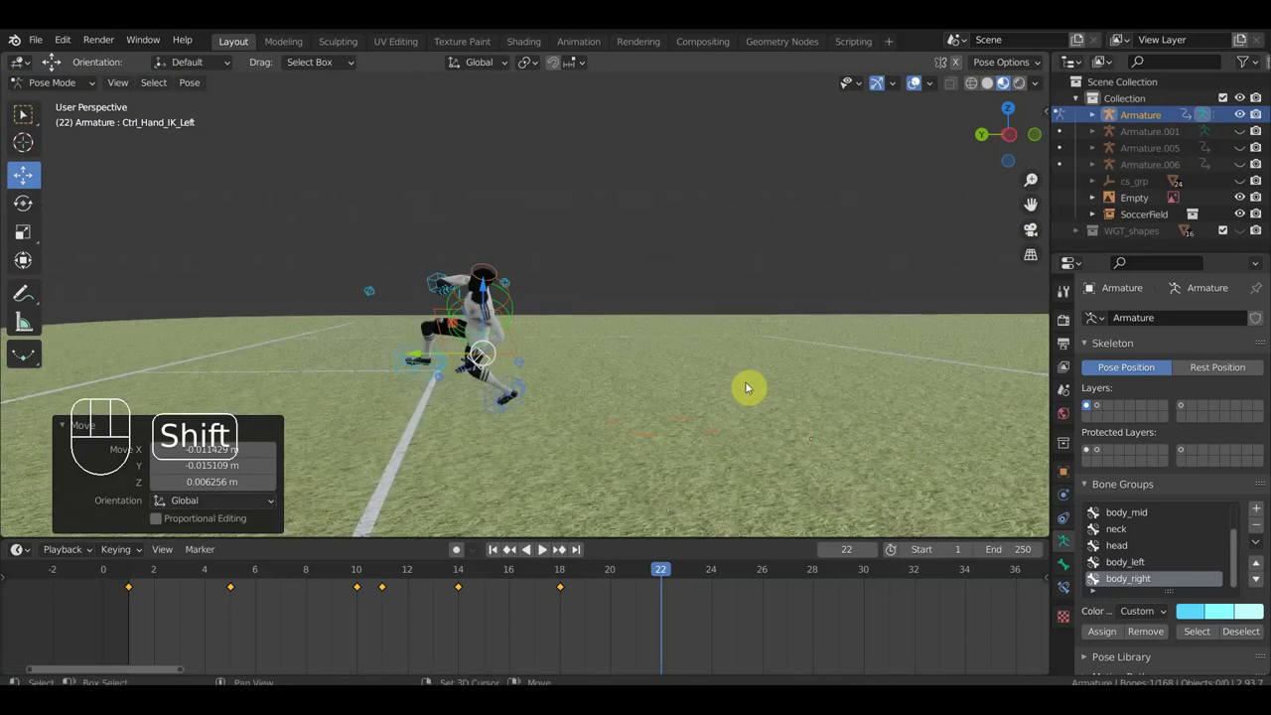
key("g")
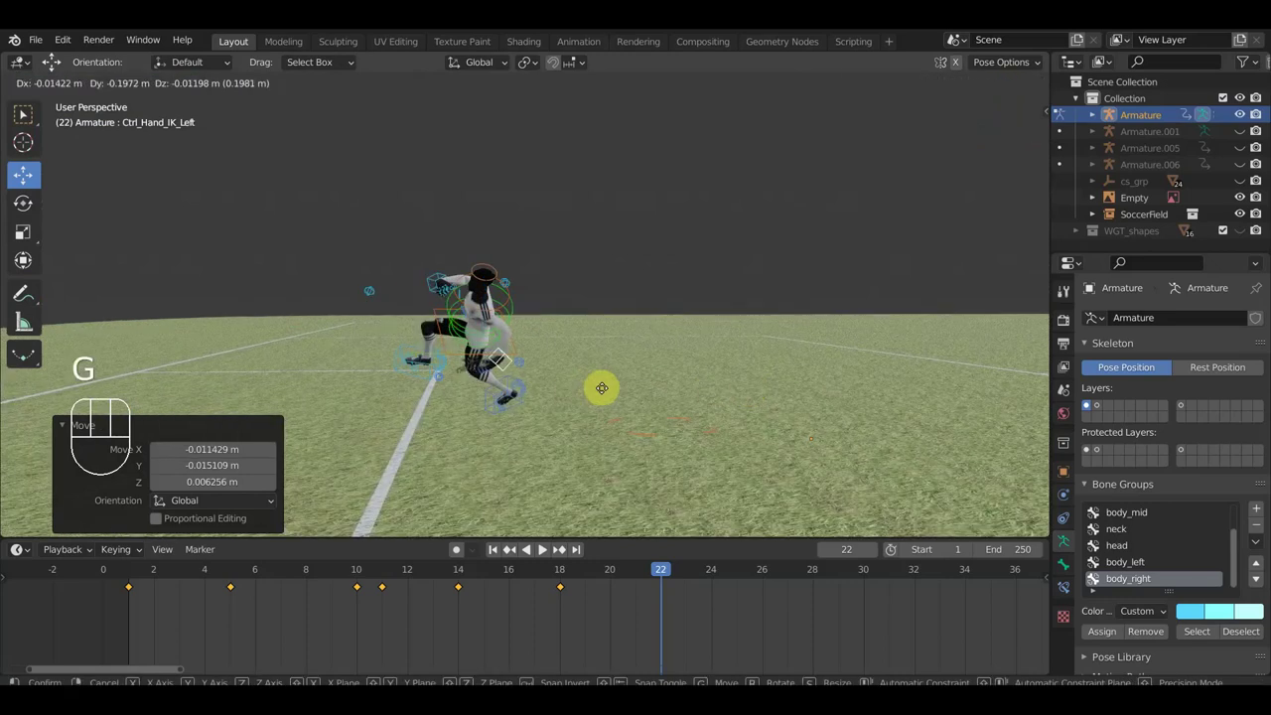
key("r")
- Select the left arm's pole control from behind the player, then undo the last change
left_click_drag(597, 347, 569, 386)
left_click_drag(532, 432, 604, 437)
left_click_drag(601, 439, 483, 426)
left_click_drag(575, 437, 521, 443)
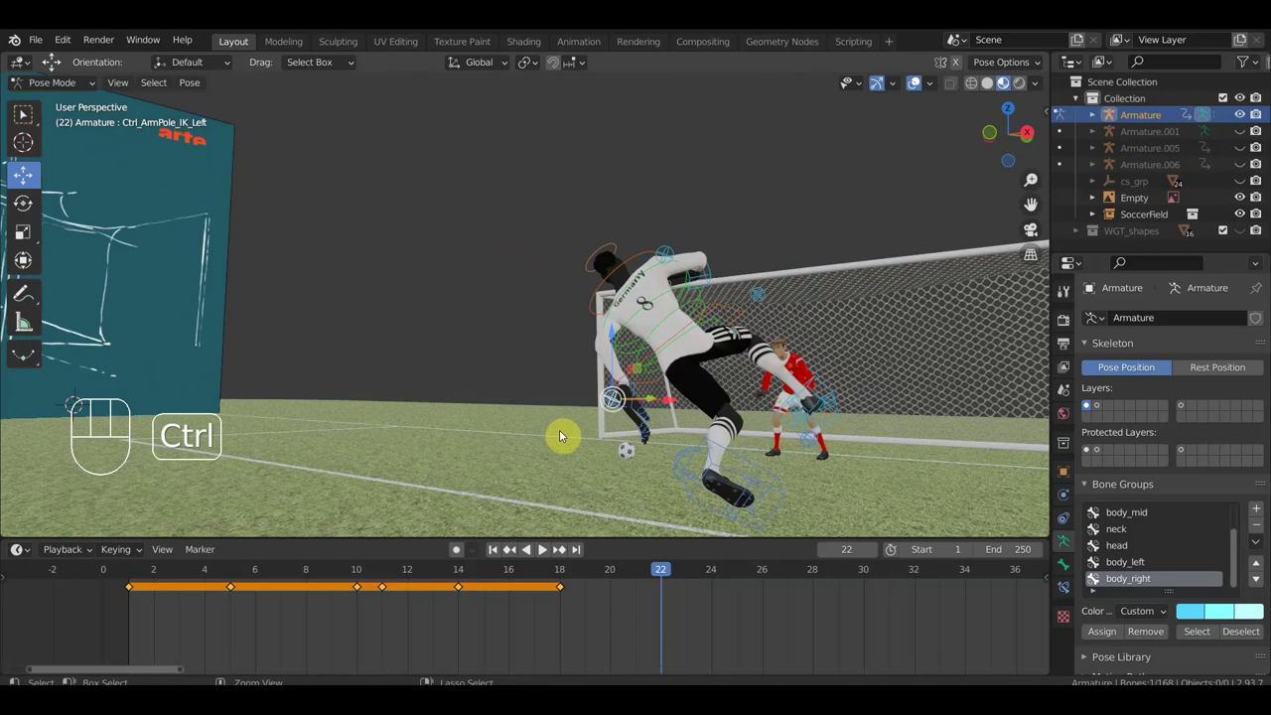
key("ctrl+z")
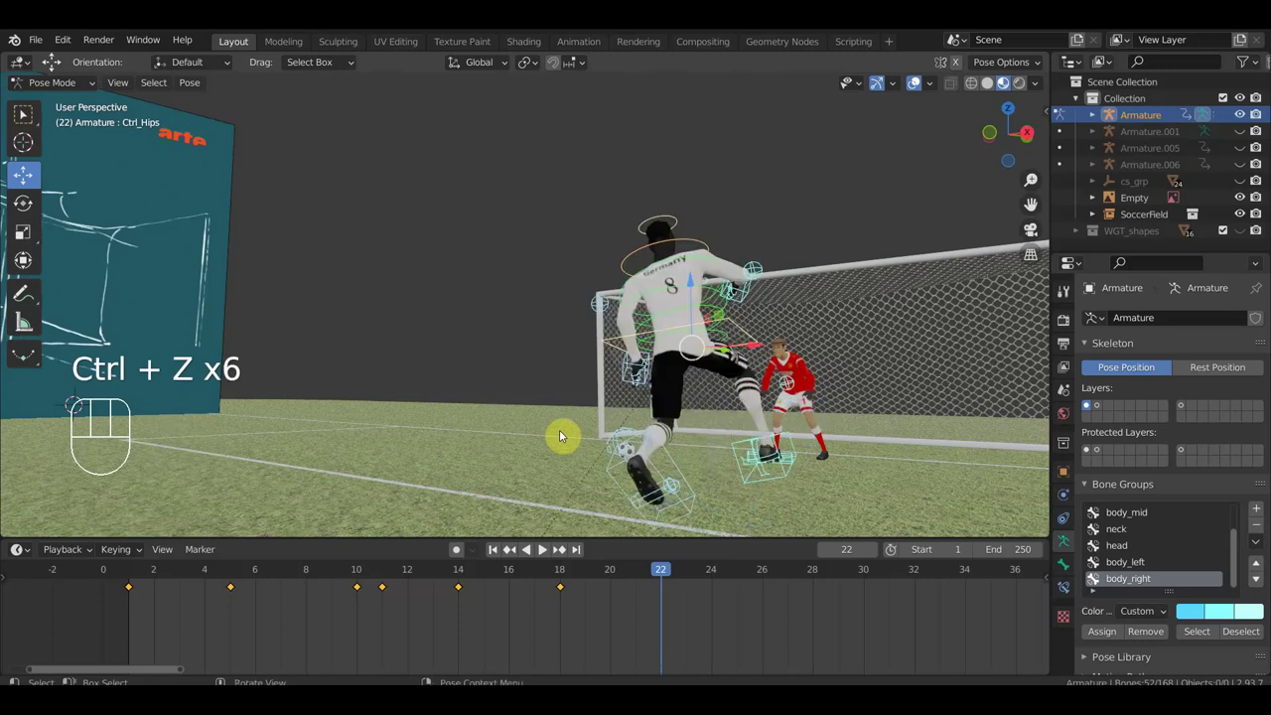
- Move the left foot IK to a new position and pull the right foot back
left_click_drag(685, 373, 735, 387)
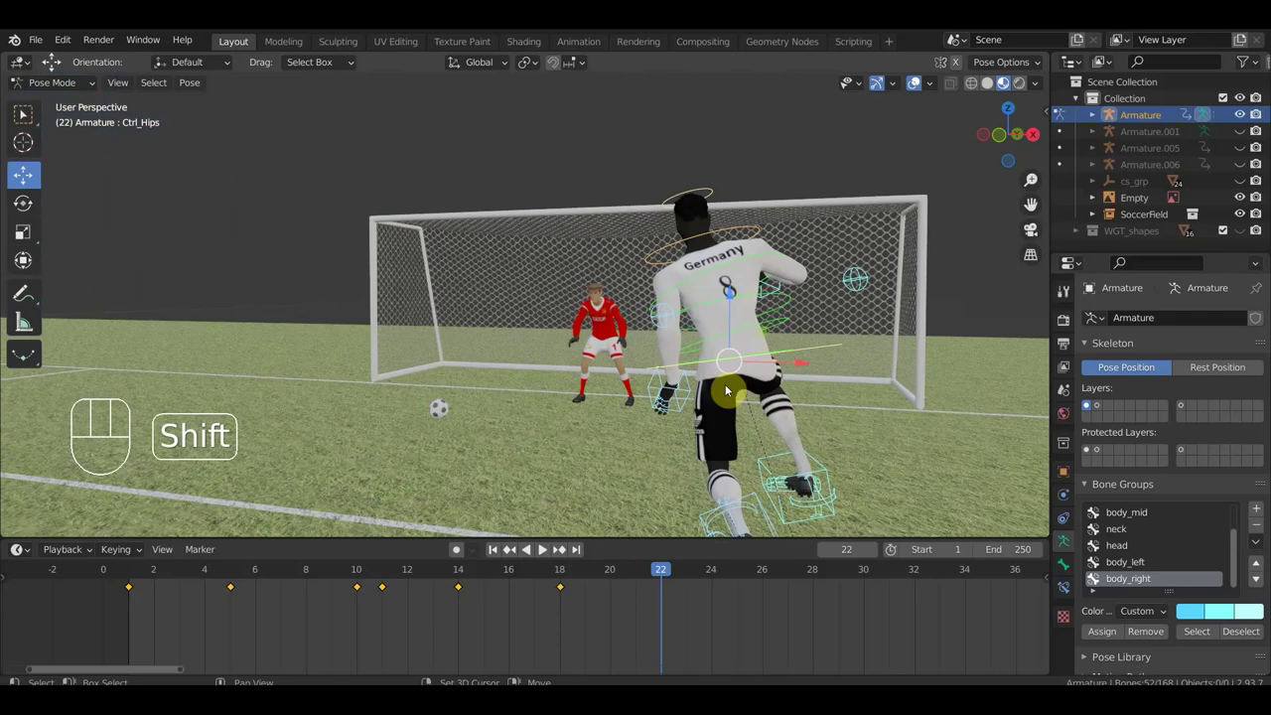
left_click_drag(699, 366, 582, 339)
left_click_drag(669, 360, 689, 367)
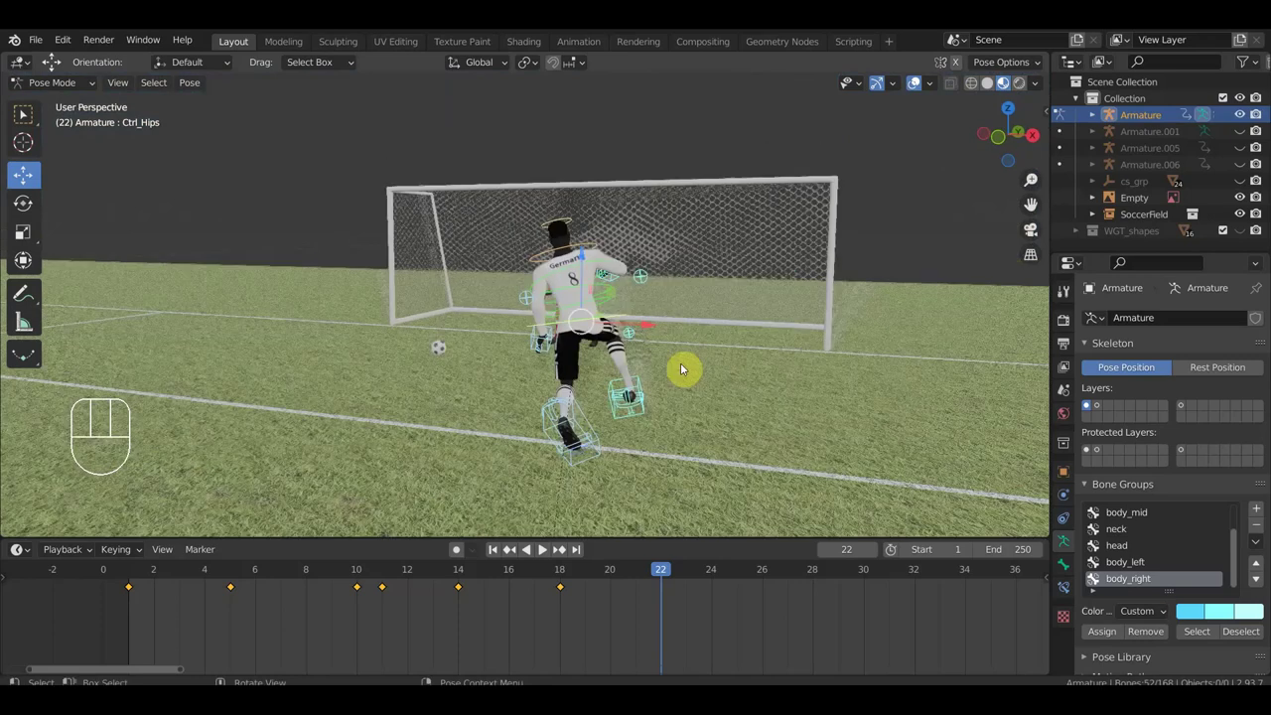
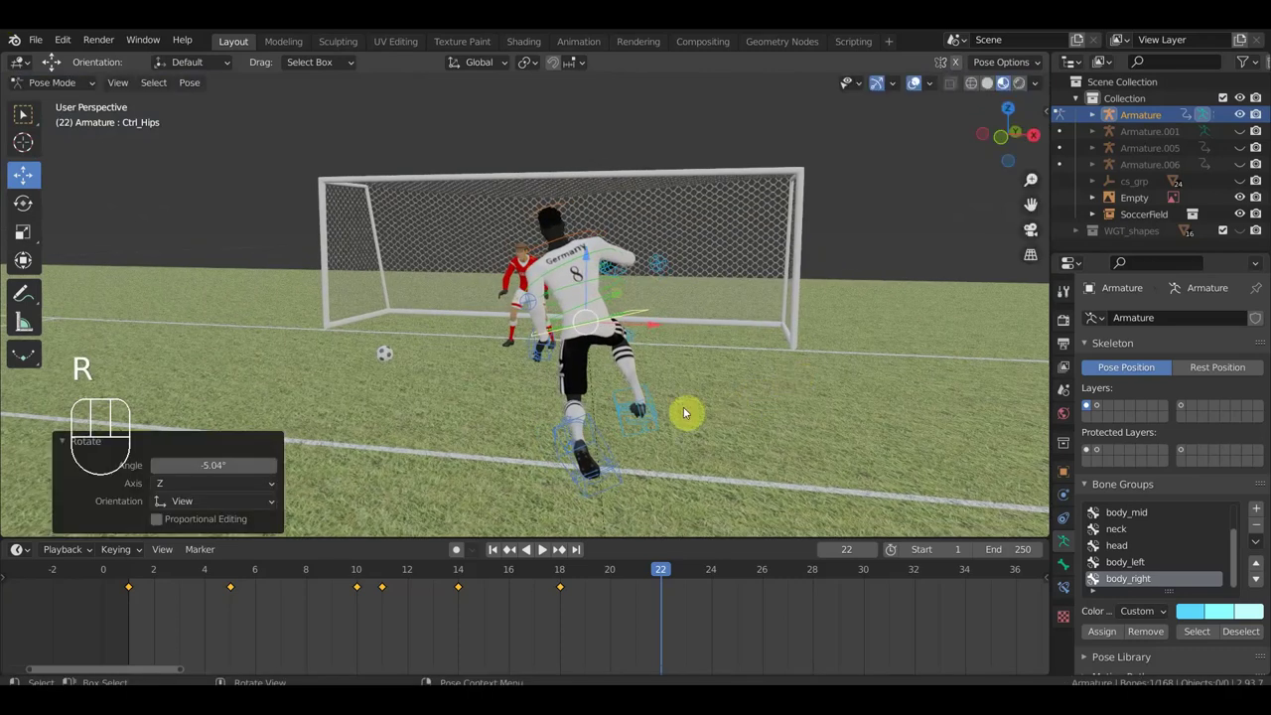
left_click_drag(599, 421, 643, 412)
left_click(624, 400)
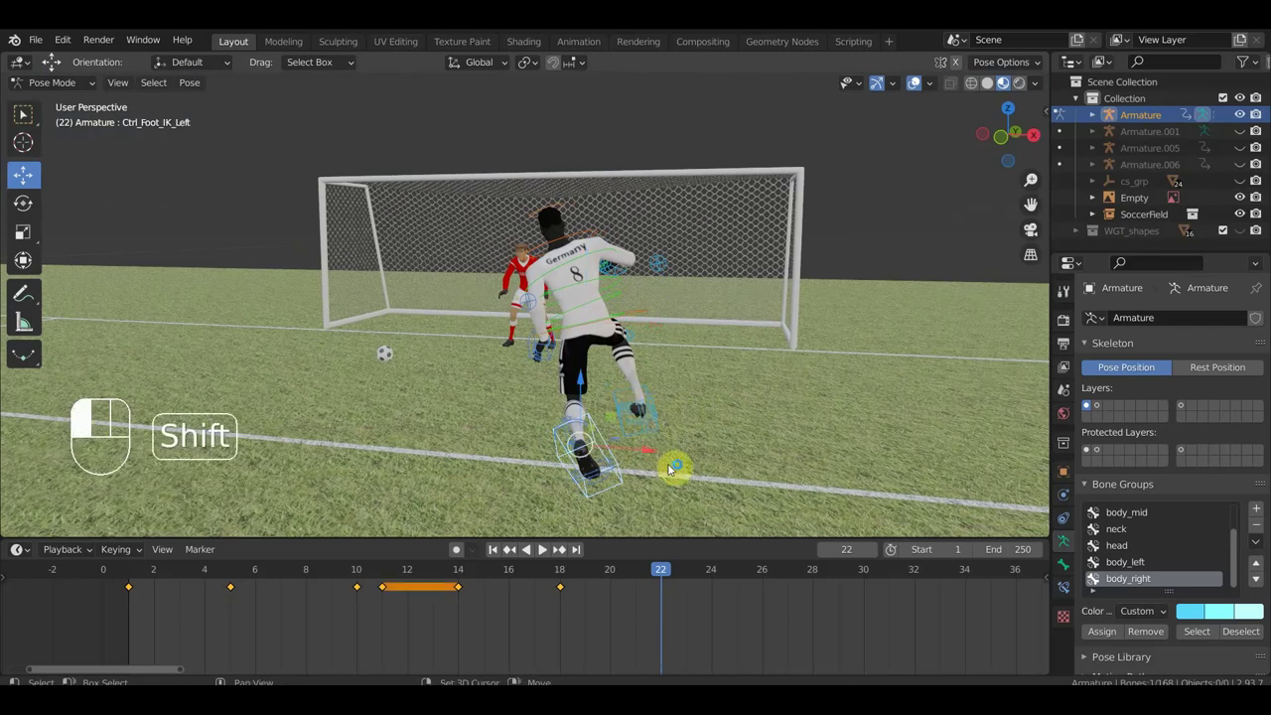
key("g")
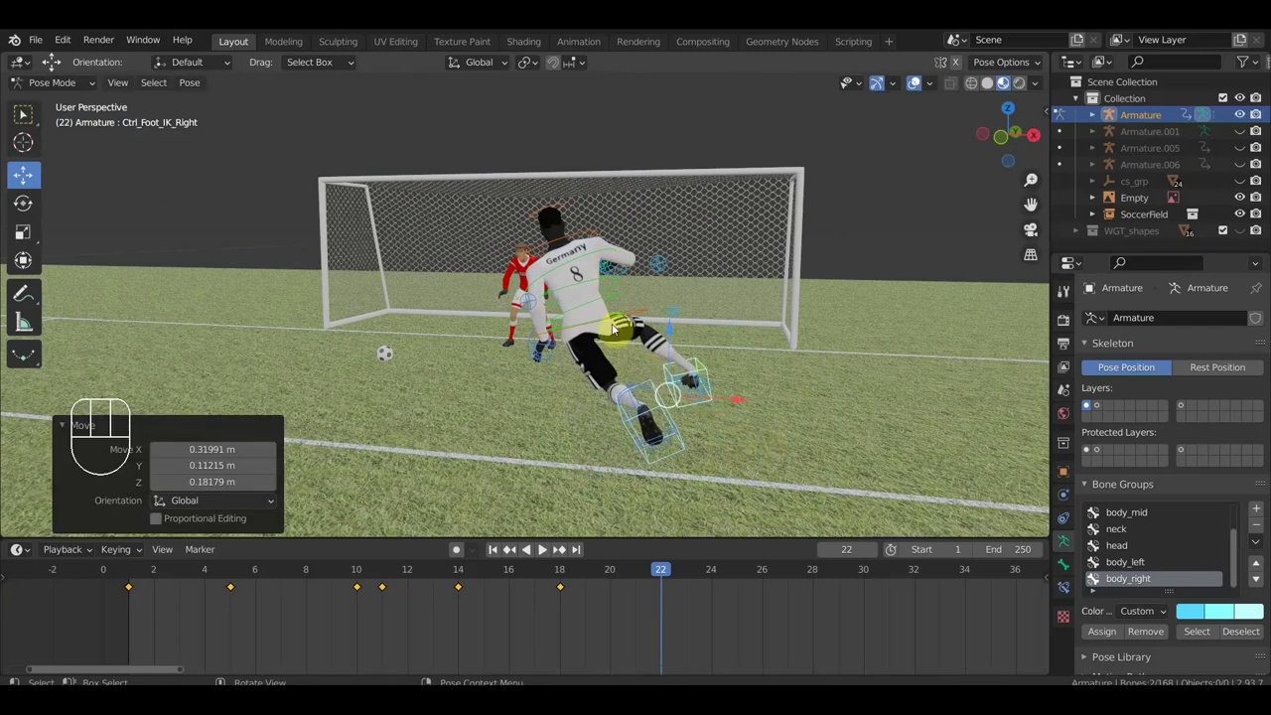
key("r")
- Shift Ctrl_Hips lower into a crouch and pick Ctrl_Spine1 for adjustment
left_click(727, 326)
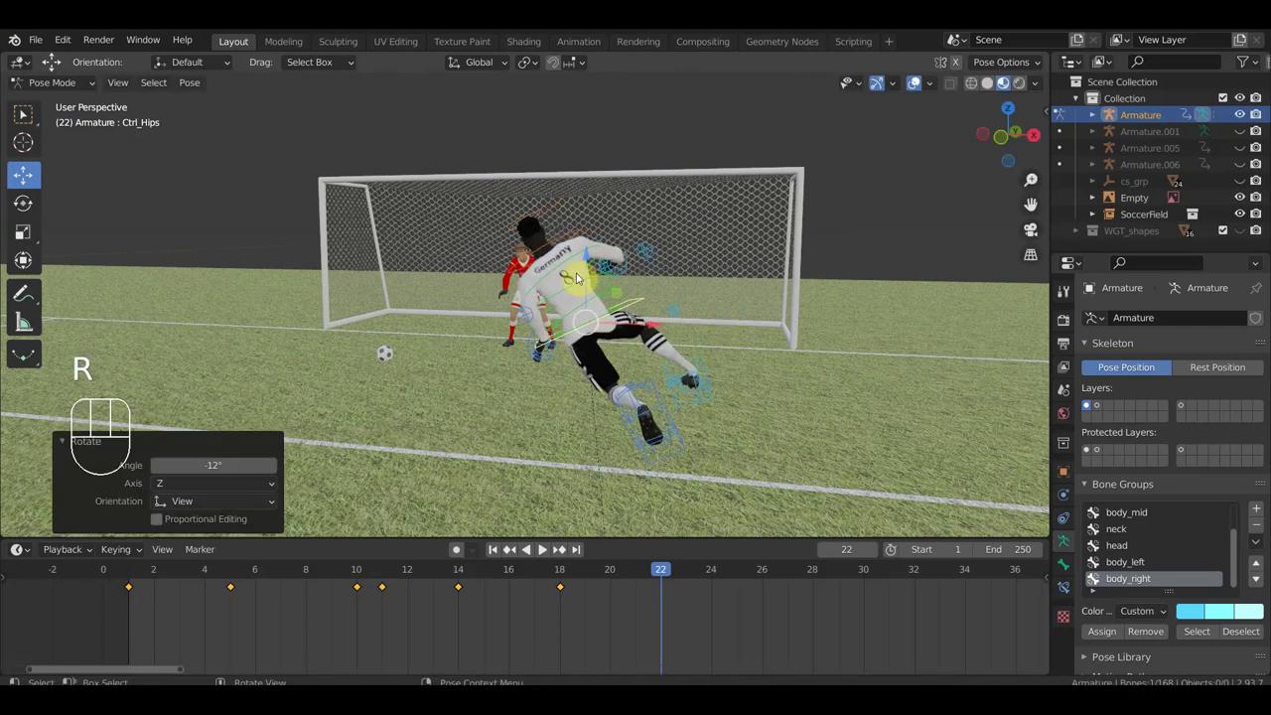
left_click_drag(584, 283, 611, 296)
key("r")
left_click(647, 286)
left_click_drag(656, 309, 645, 485)
- Rotate the upper spine and view the player's back closely from above
key("r")
left_click_drag(704, 386, 698, 217)
left_click_drag(640, 301, 624, 294)
left_click_drag(584, 288, 570, 287)
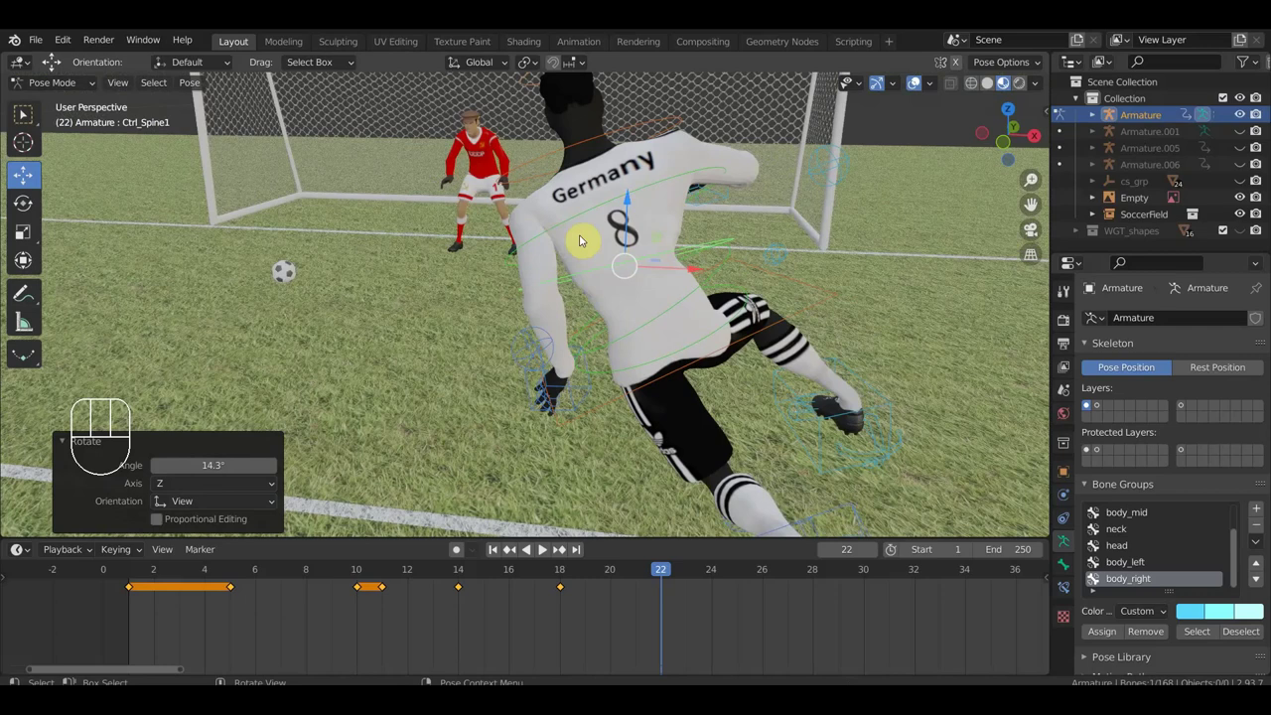
left_click_drag(665, 184, 708, 204)
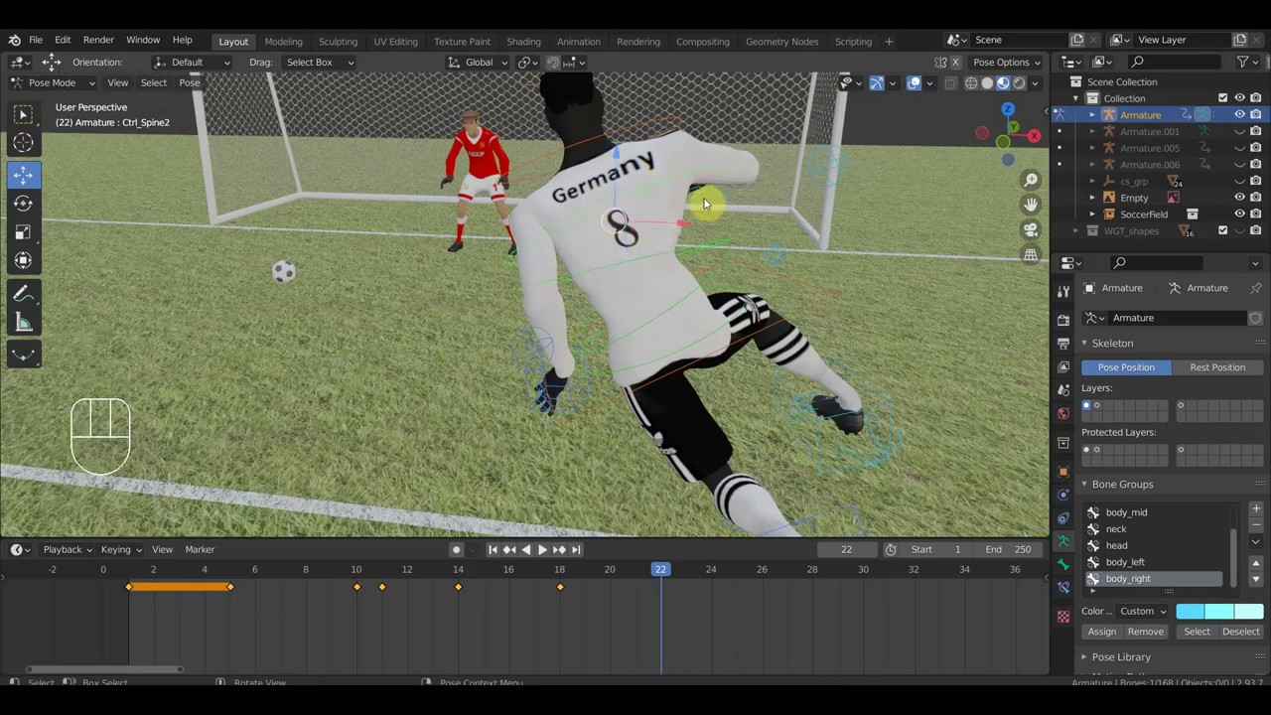
left_click_drag(704, 243, 695, 356)
- Alternate chest and lower-spine rotations to bend the torso, then twist the hips
key("r")
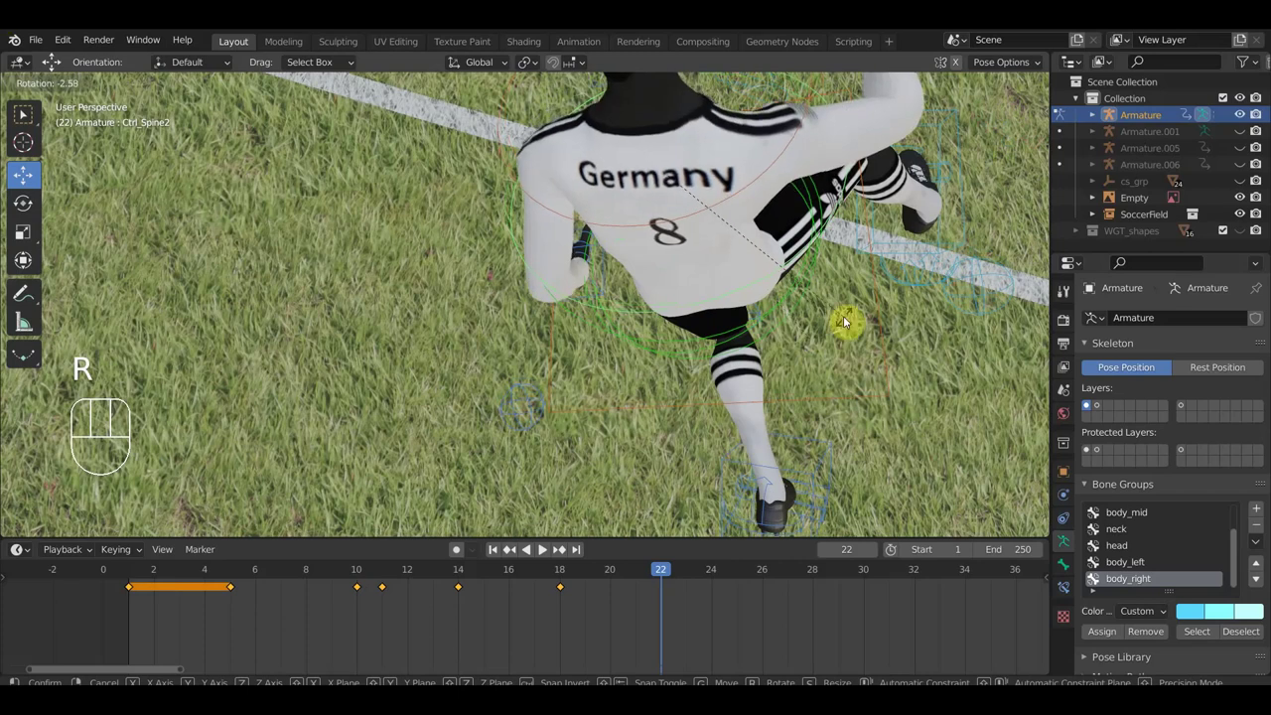
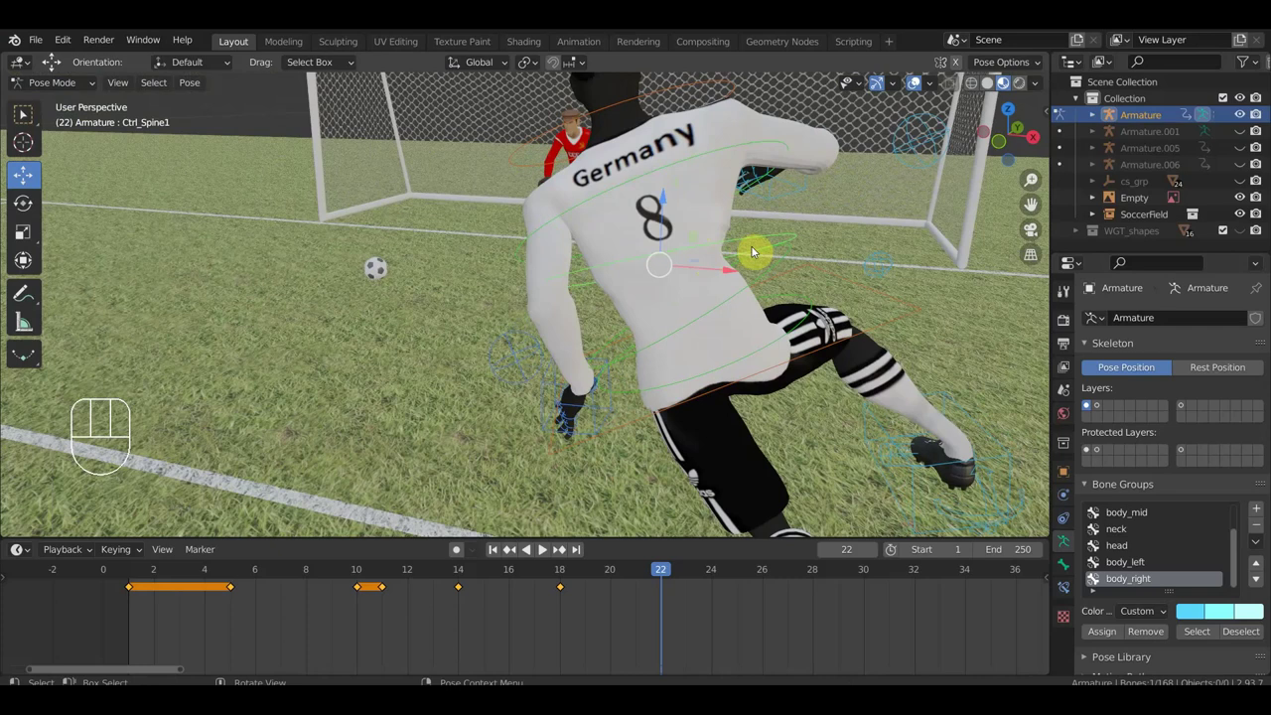
key("r")
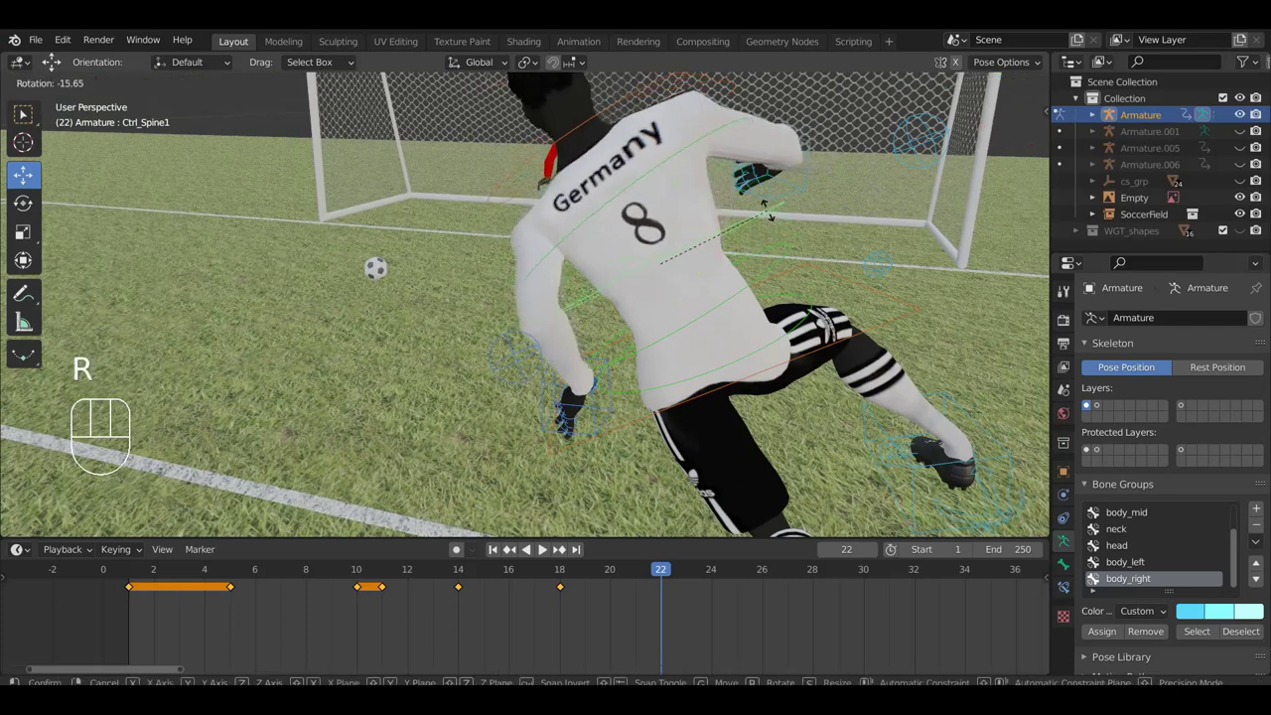
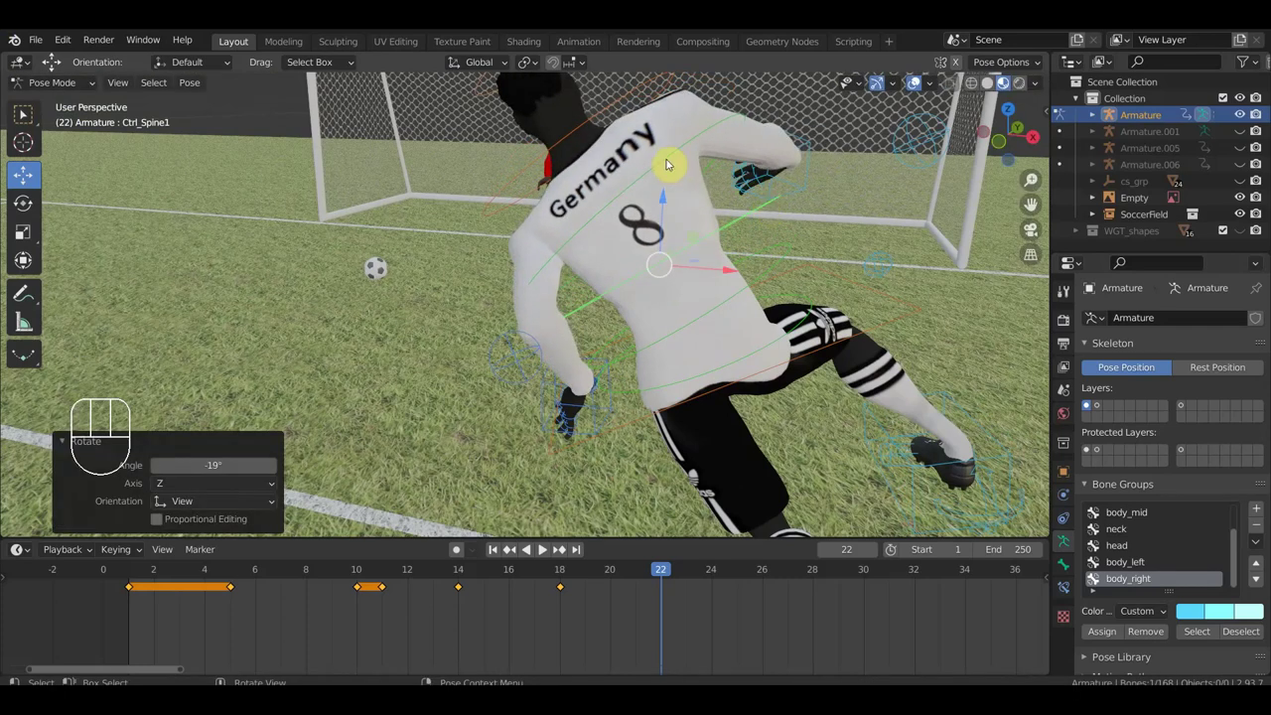
key("r")
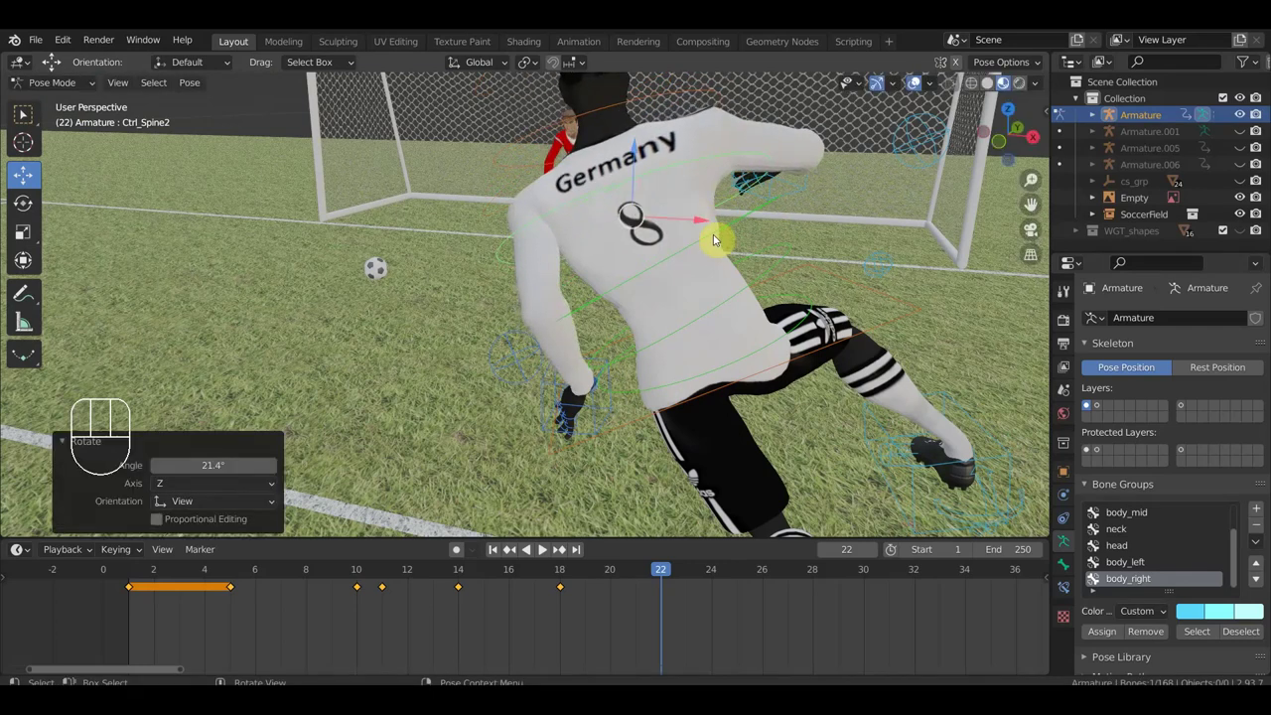
key("r")
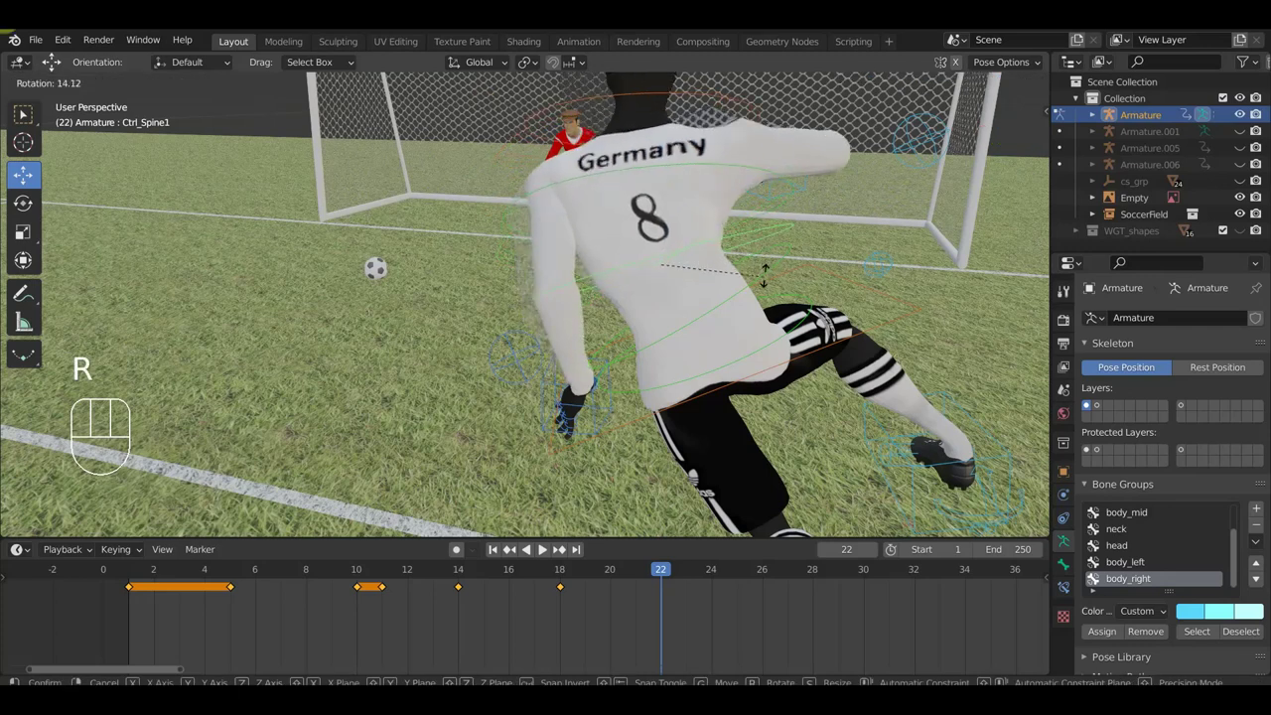
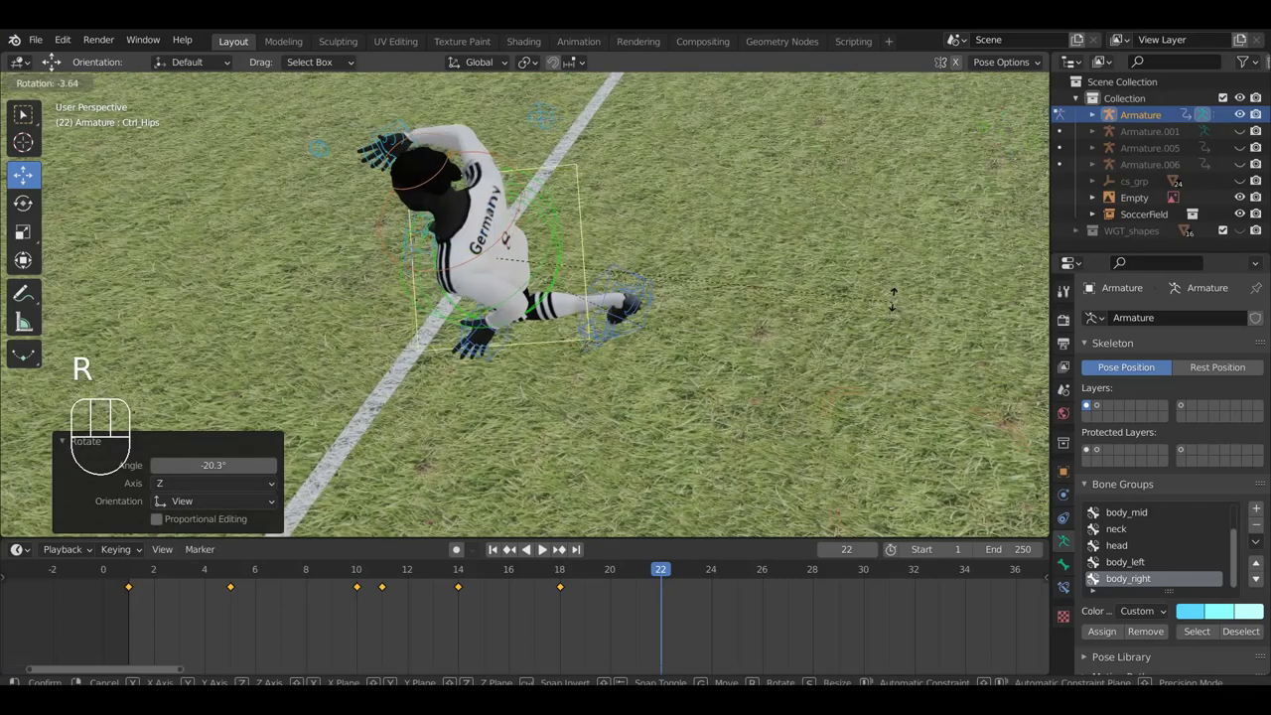
left_click_drag(835, 299, 657, 242)
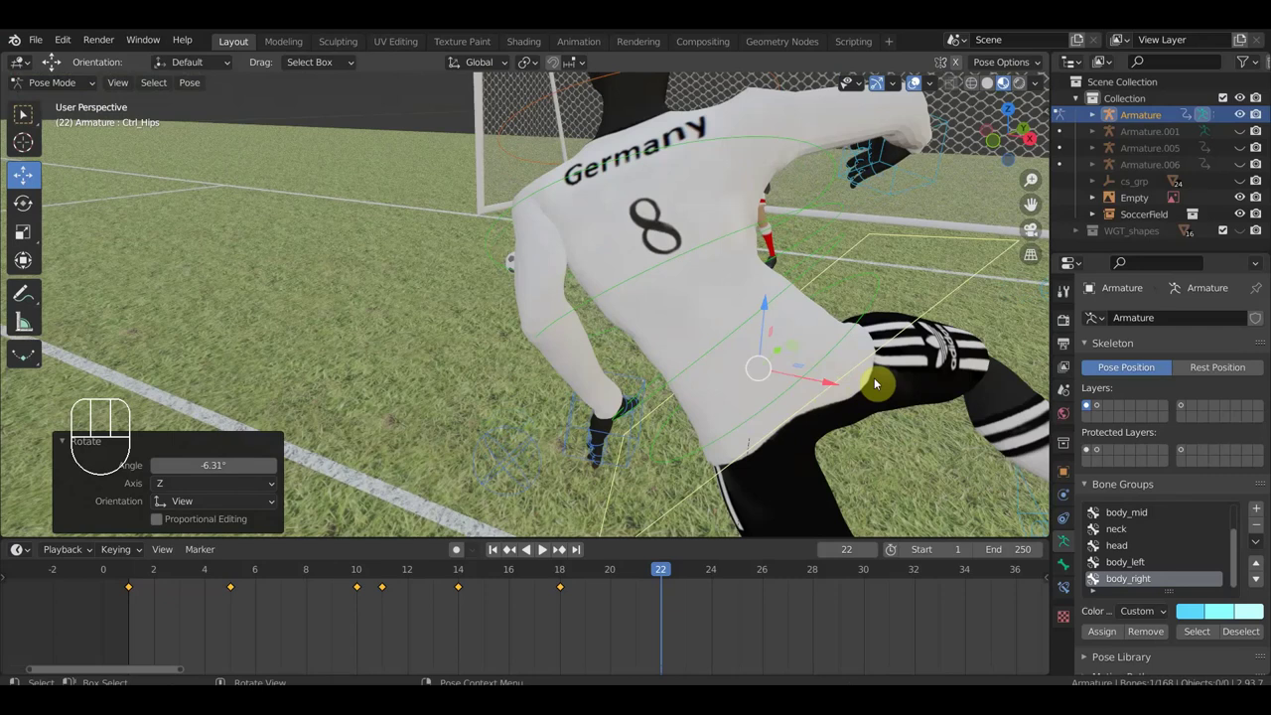
key("r")
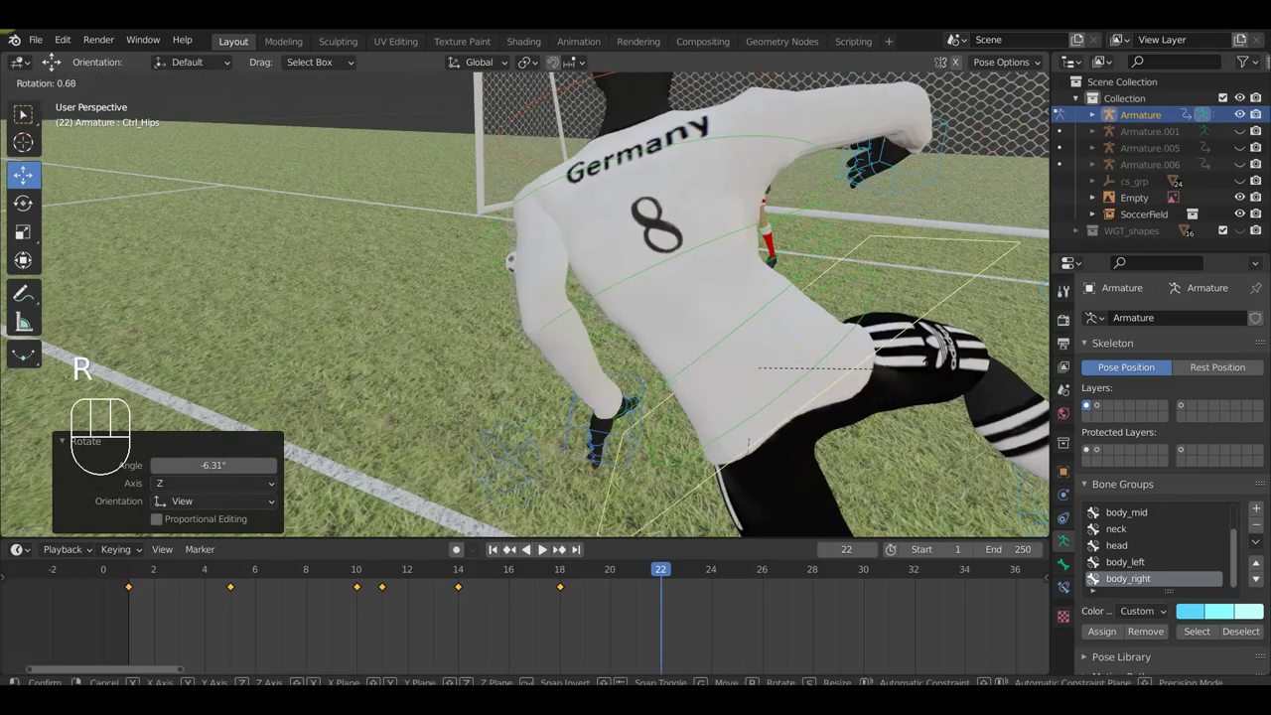
left_click_drag(713, 352, 593, 337)
- Raise Ctrl_Hand_IK_Right forward, then start moving Ctrl_Foot_IK_Left
middle_click(578, 280)
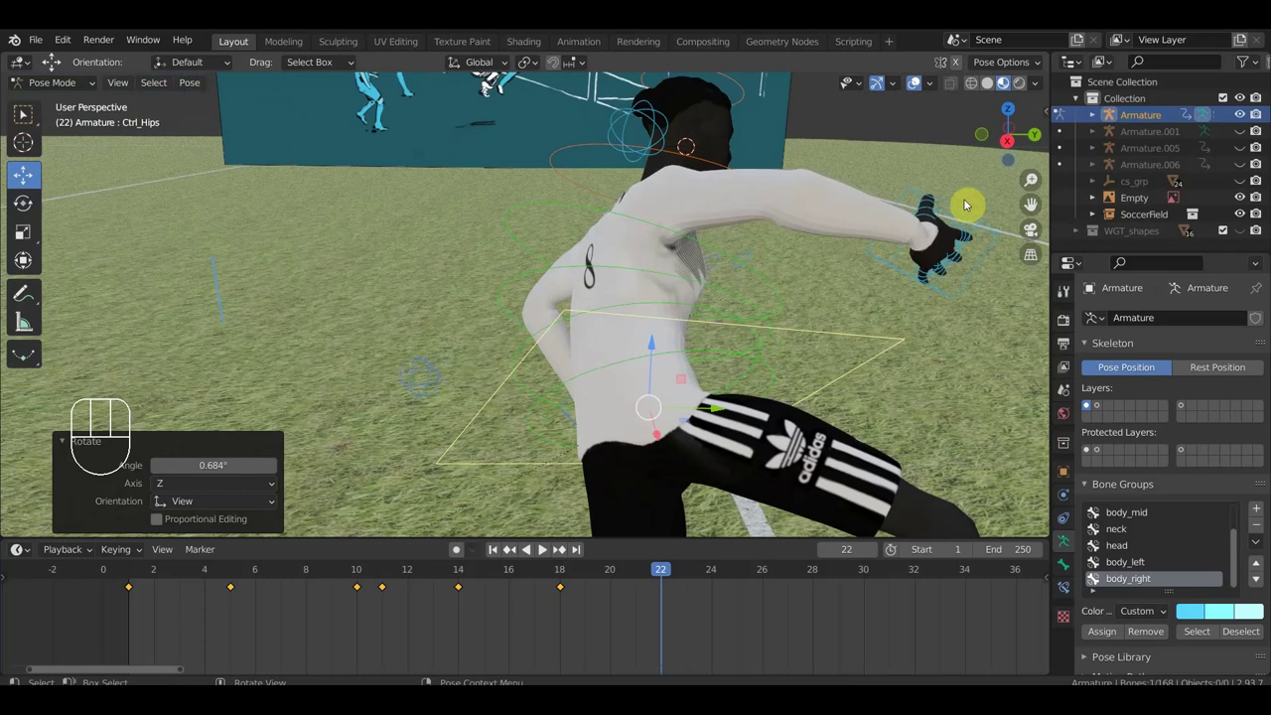
left_click(999, 241)
left_click_drag(931, 321, 675, 311)
key("r")
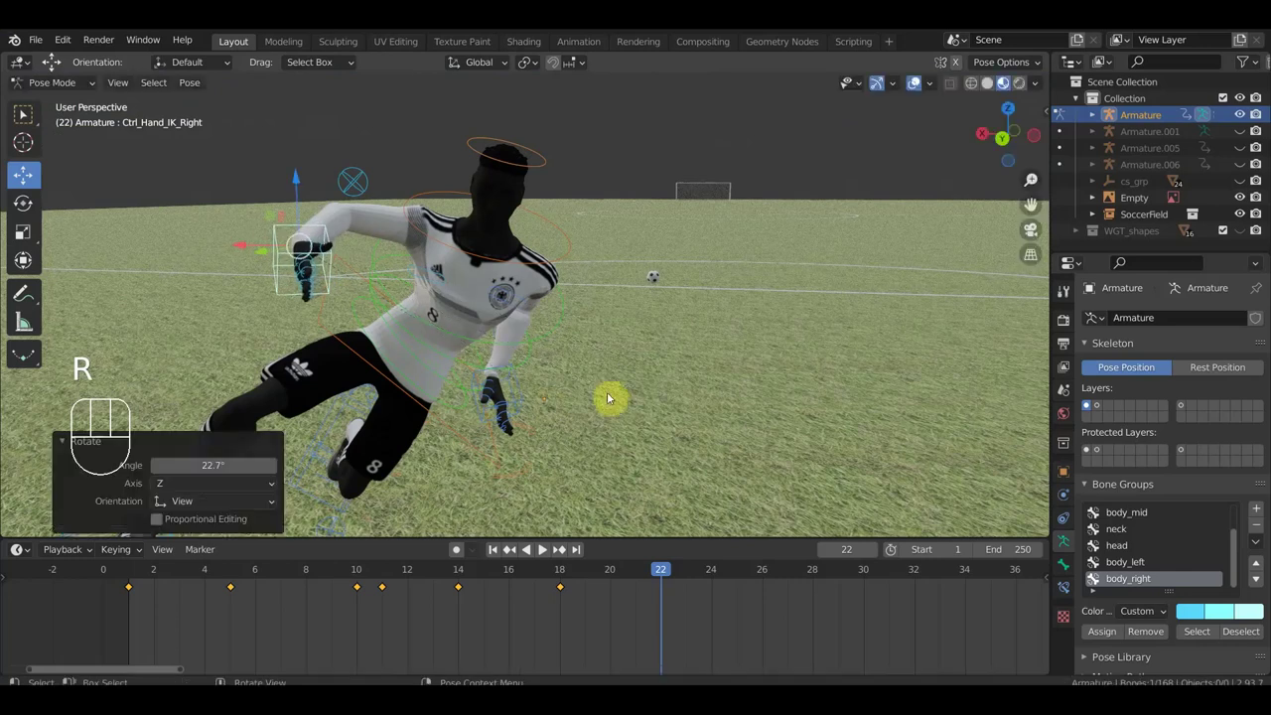
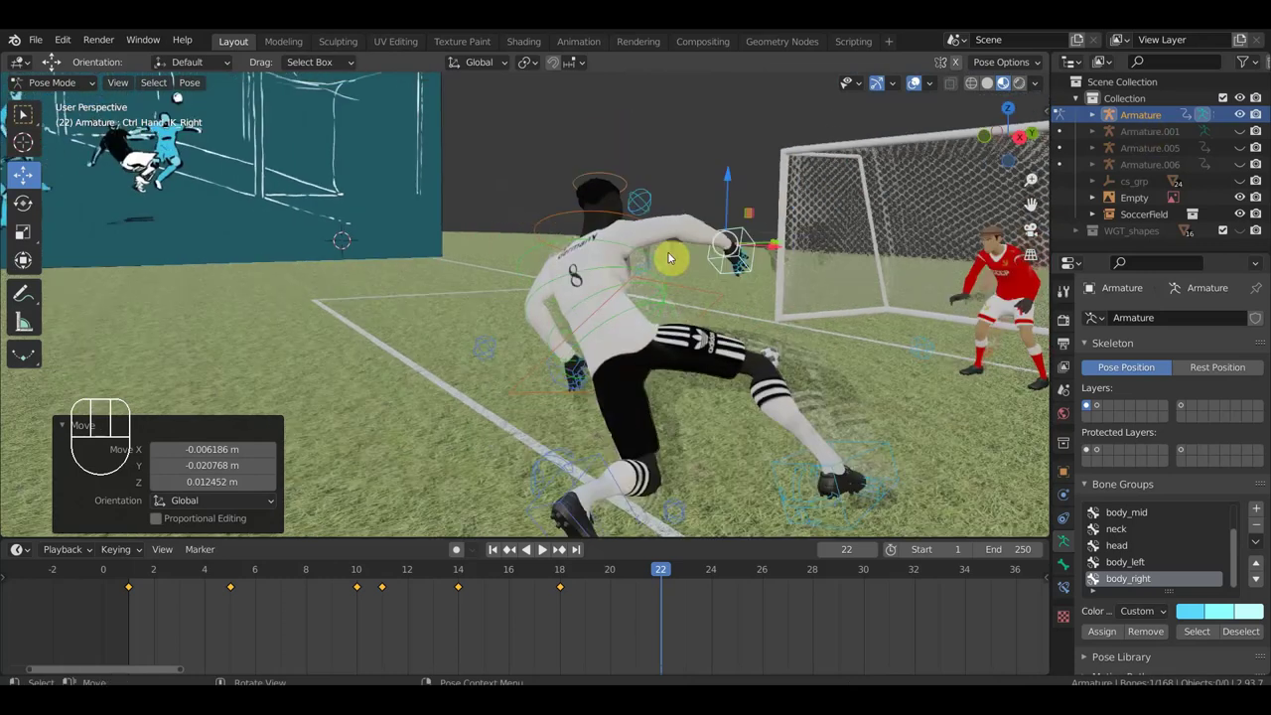
left_click_drag(705, 287, 715, 375)
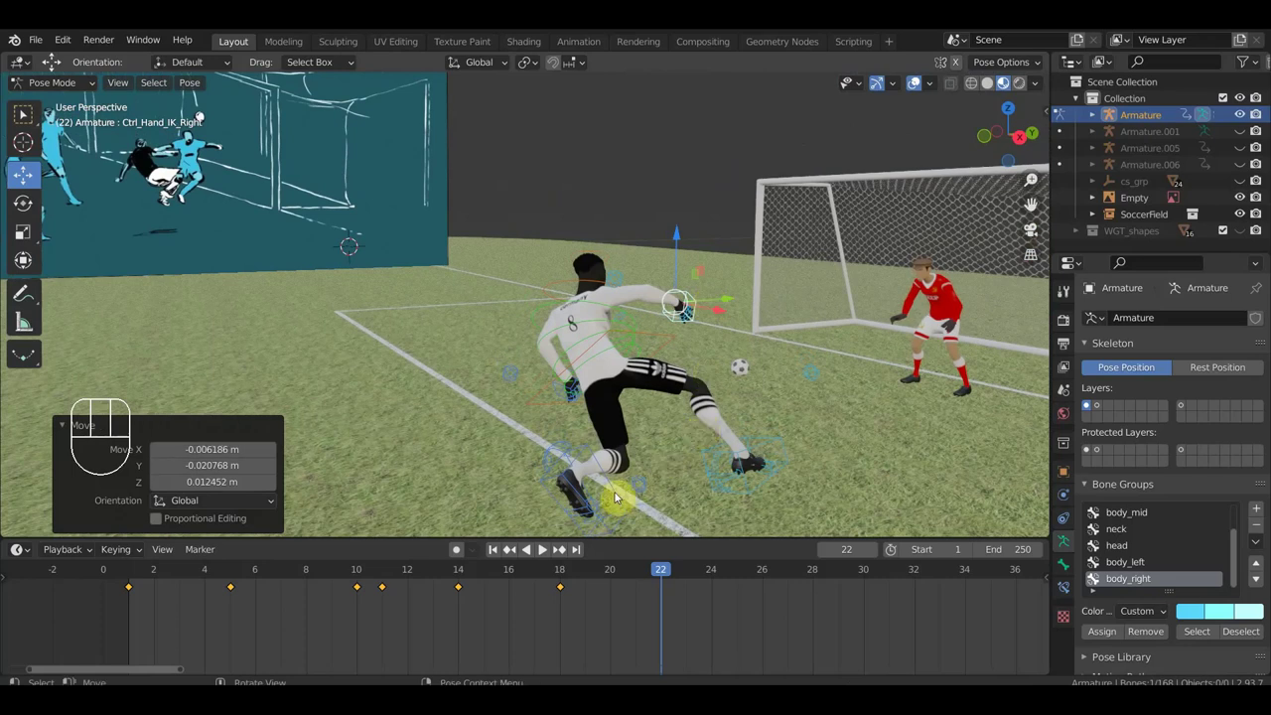
key("g")
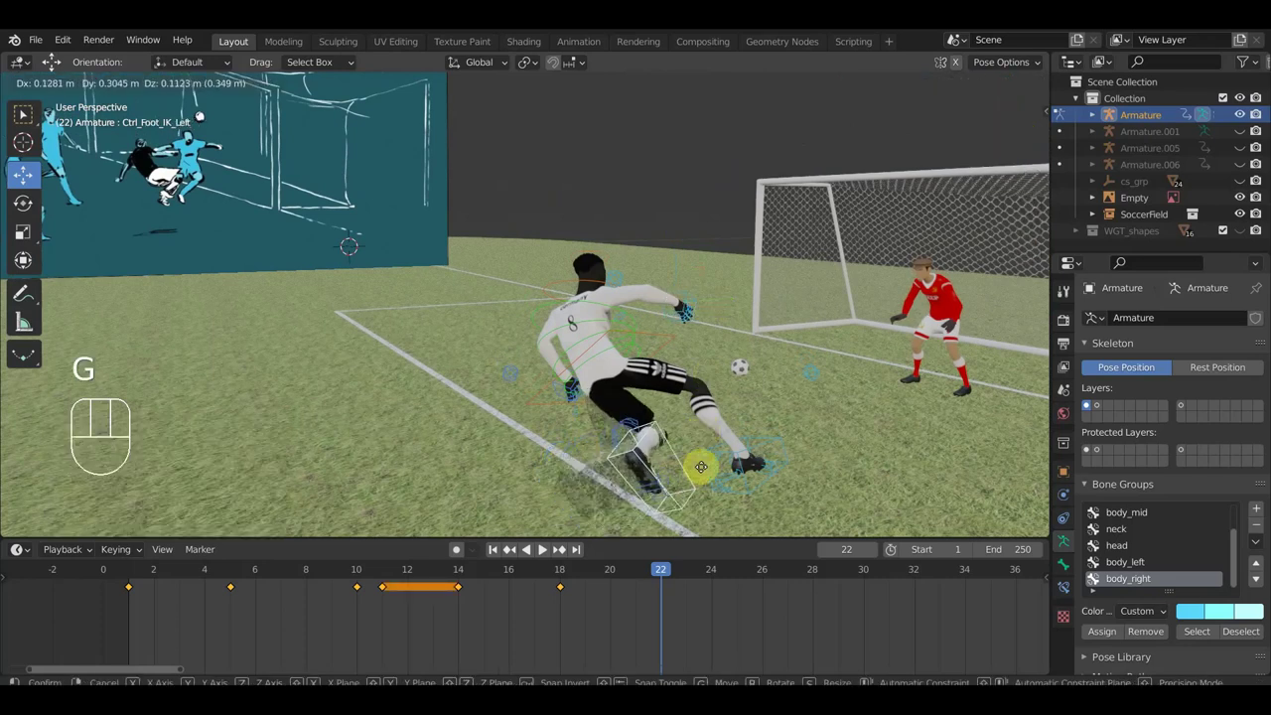
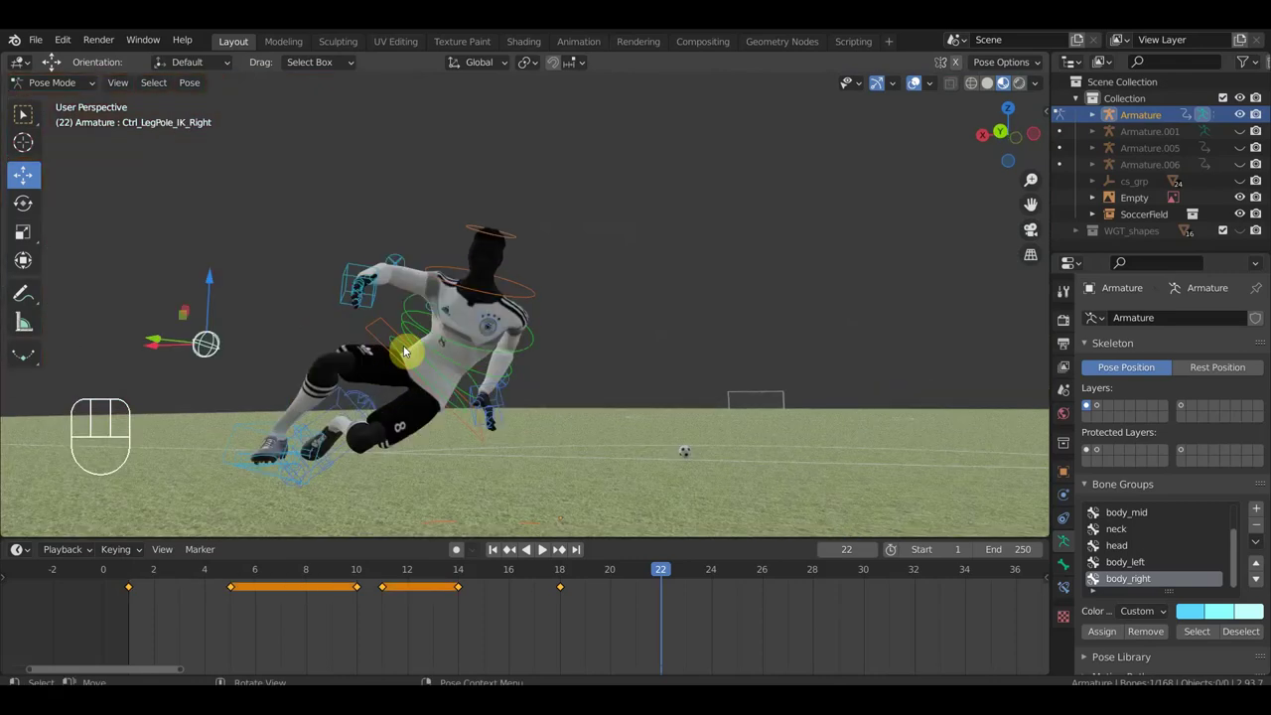
- Move Ctrl_LegPole_IK_Right to redirect the knee and rotate Ctrl_Shoulder_Right
key("g")
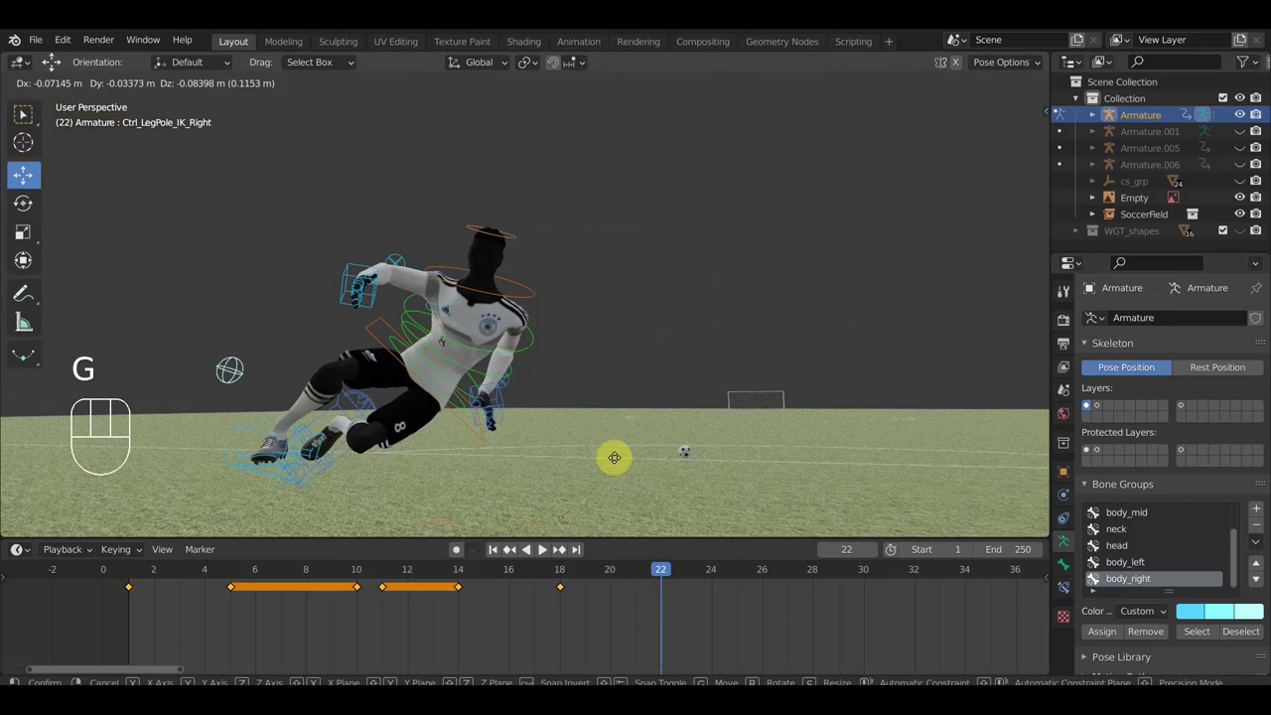
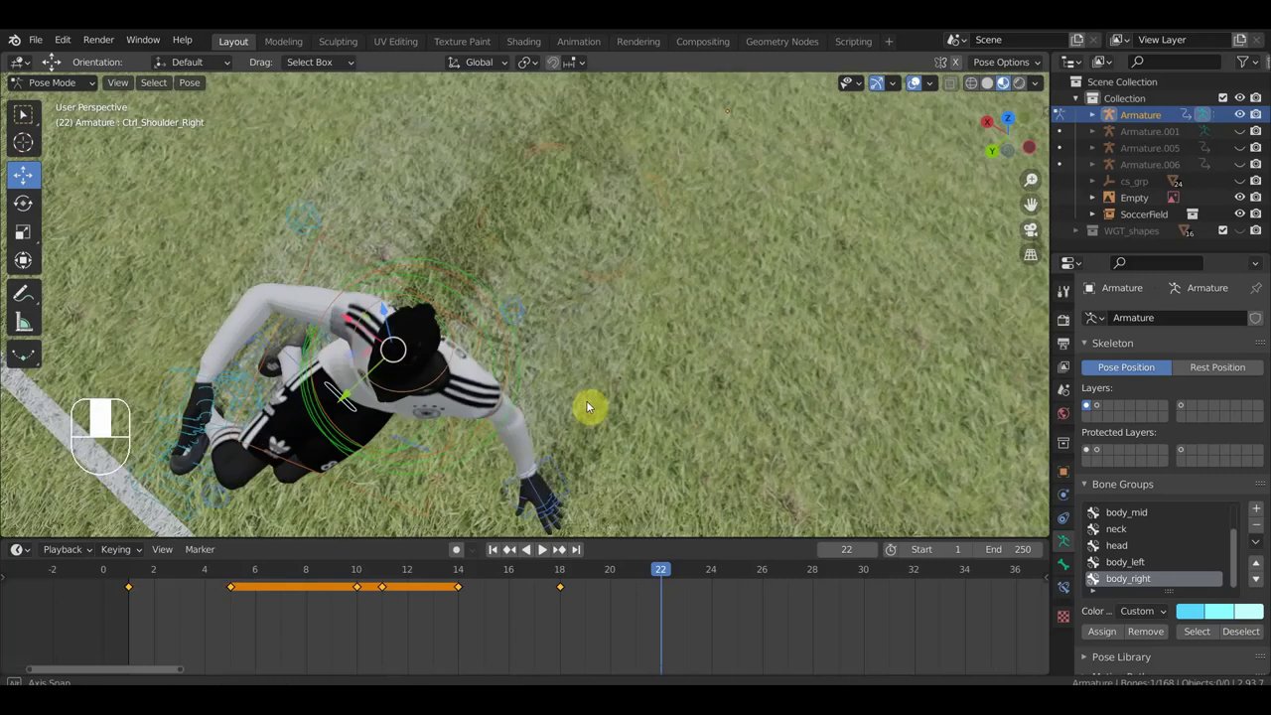
key("r")
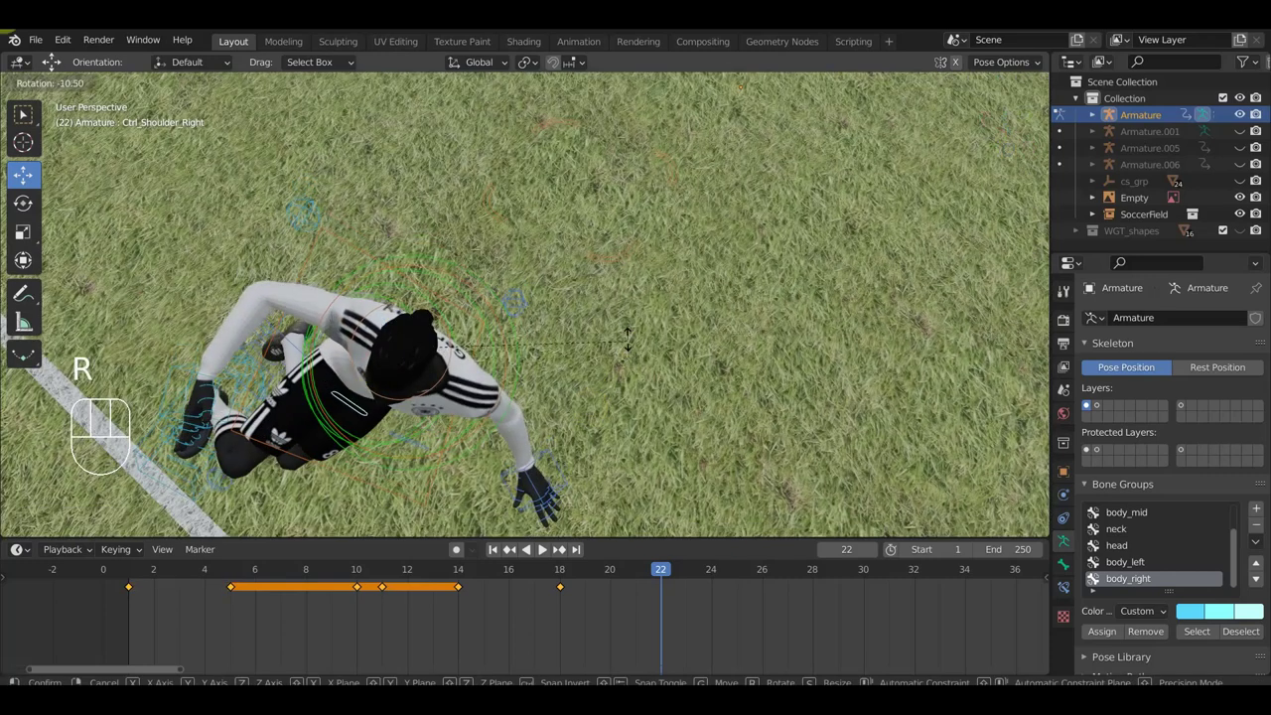
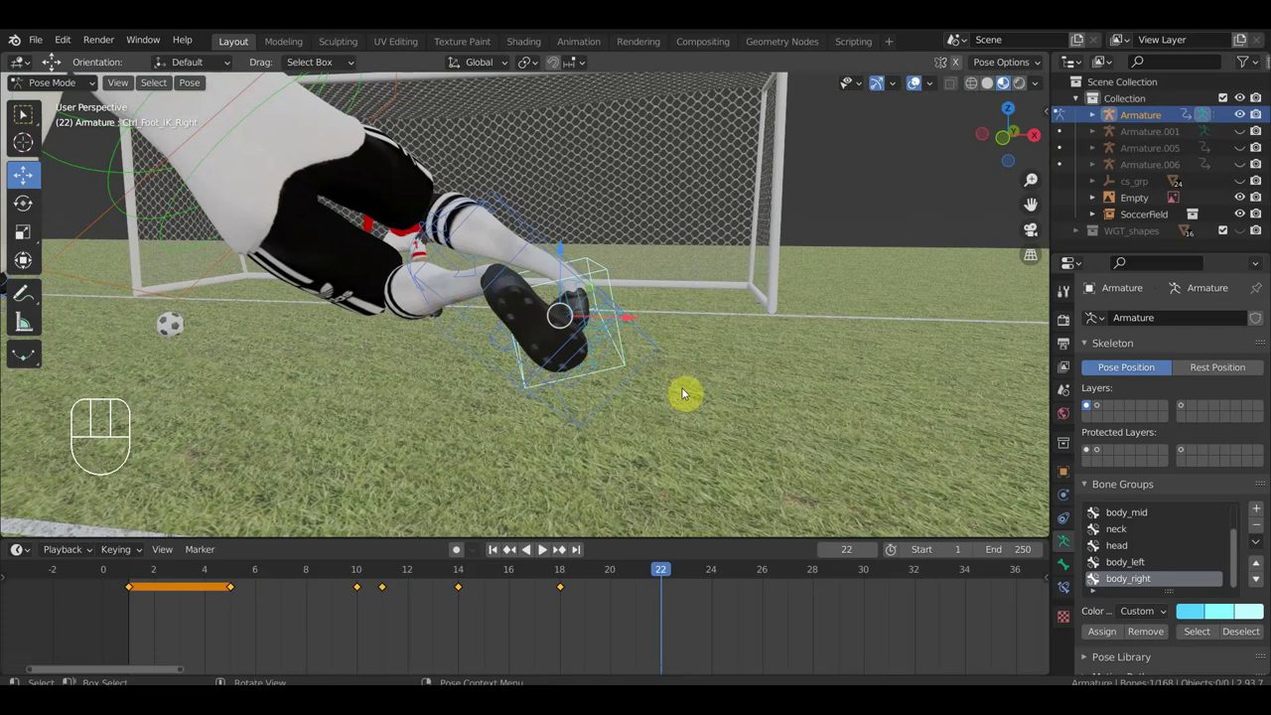
- Rotate and move Ctrl_Foot_IK_Right, then move Ctrl_LegPole_IK_Right to redirect the knee
key("r")
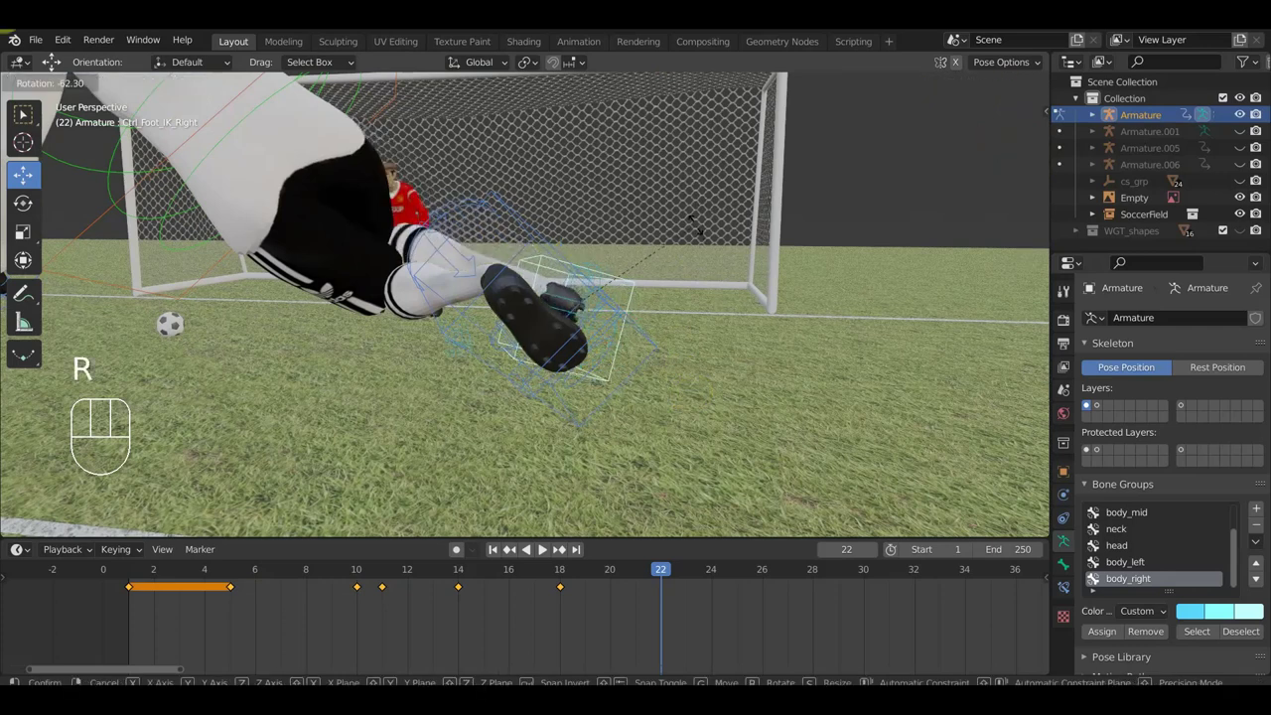
key("g")
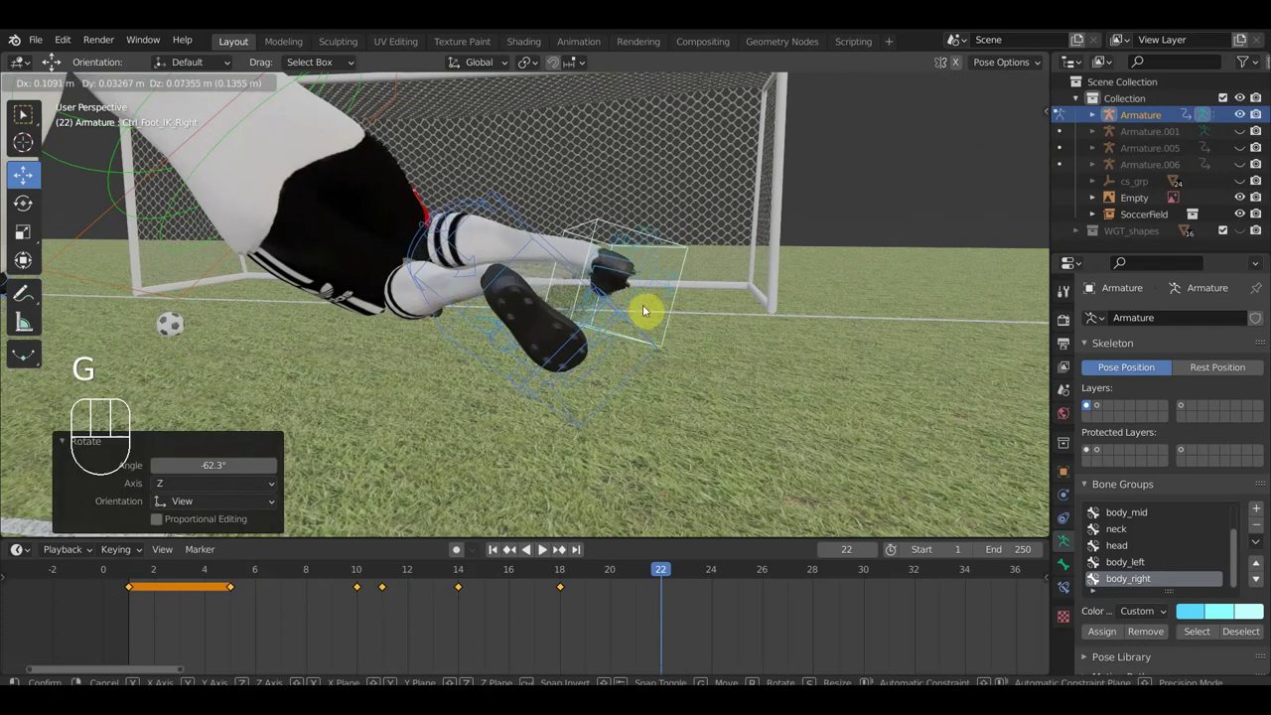
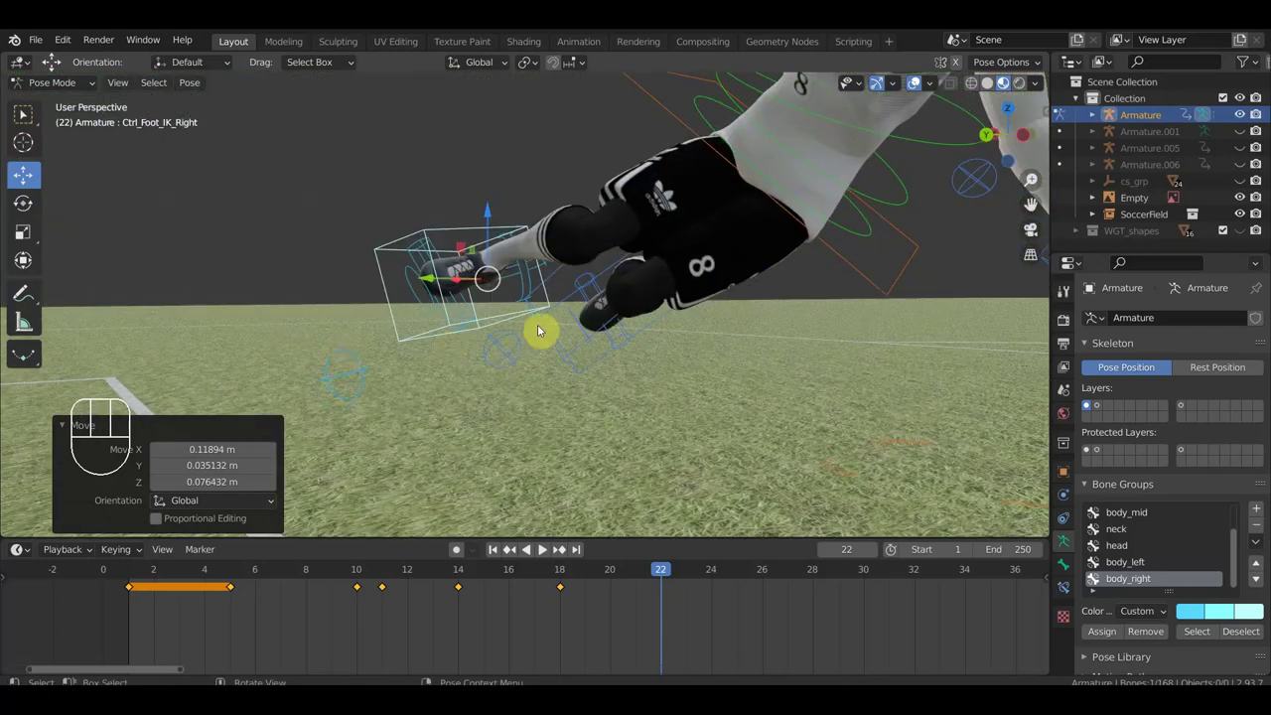
left_click(411, 355)
key("g")
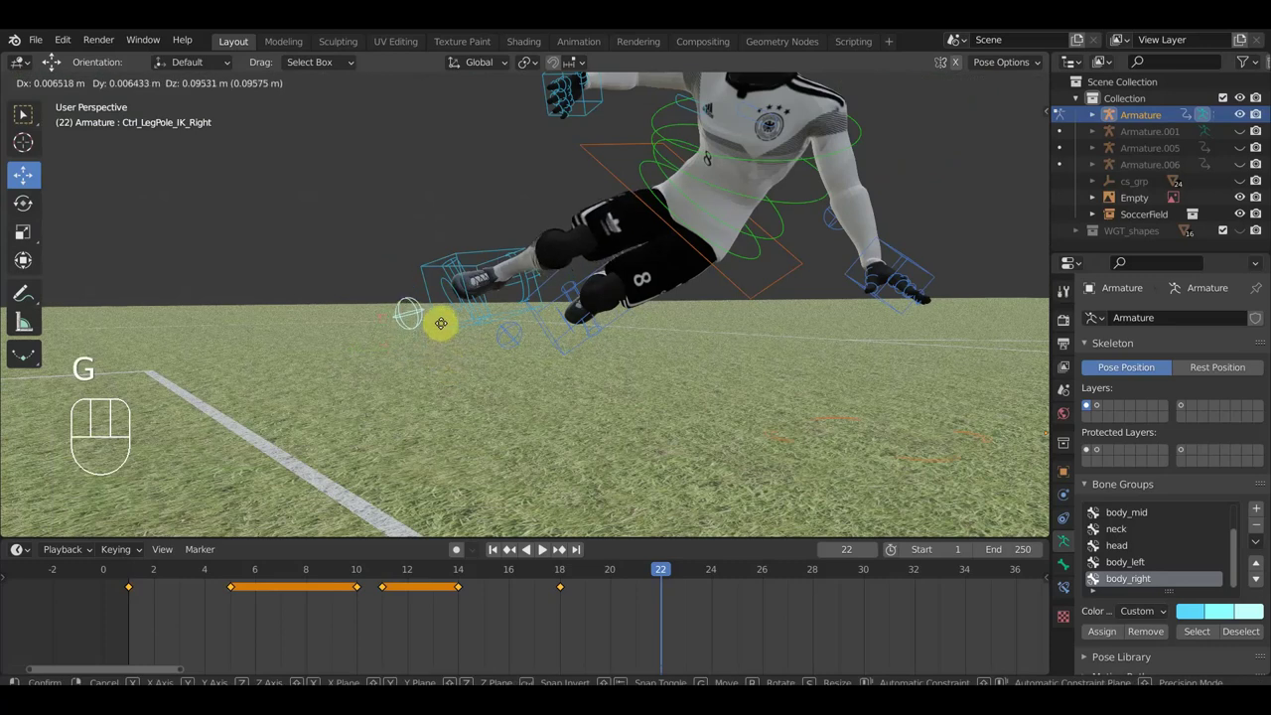
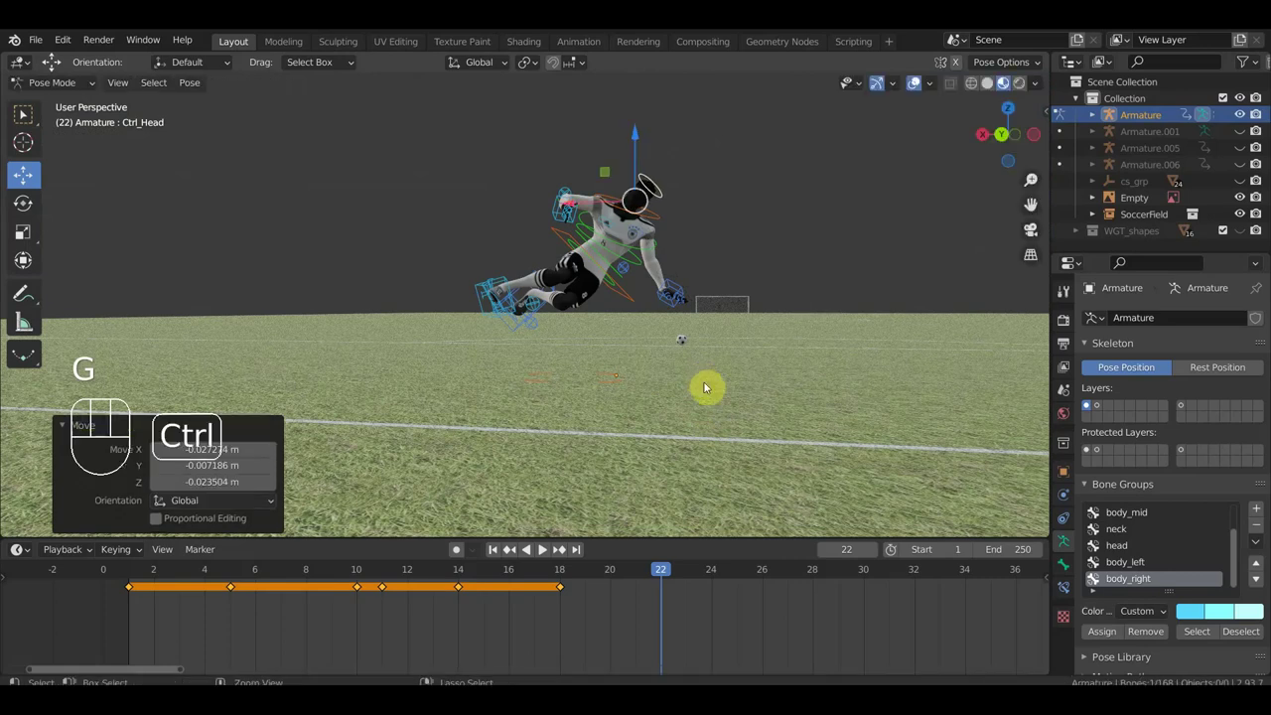
- Rotate Ctrl_Head more upright, try tilting the neck sideways and undo that tilt
key("ctrl+z")
left_click_drag(733, 334, 527, 388)
left_click_drag(567, 365, 433, 360)
left_click_drag(573, 384, 514, 314)
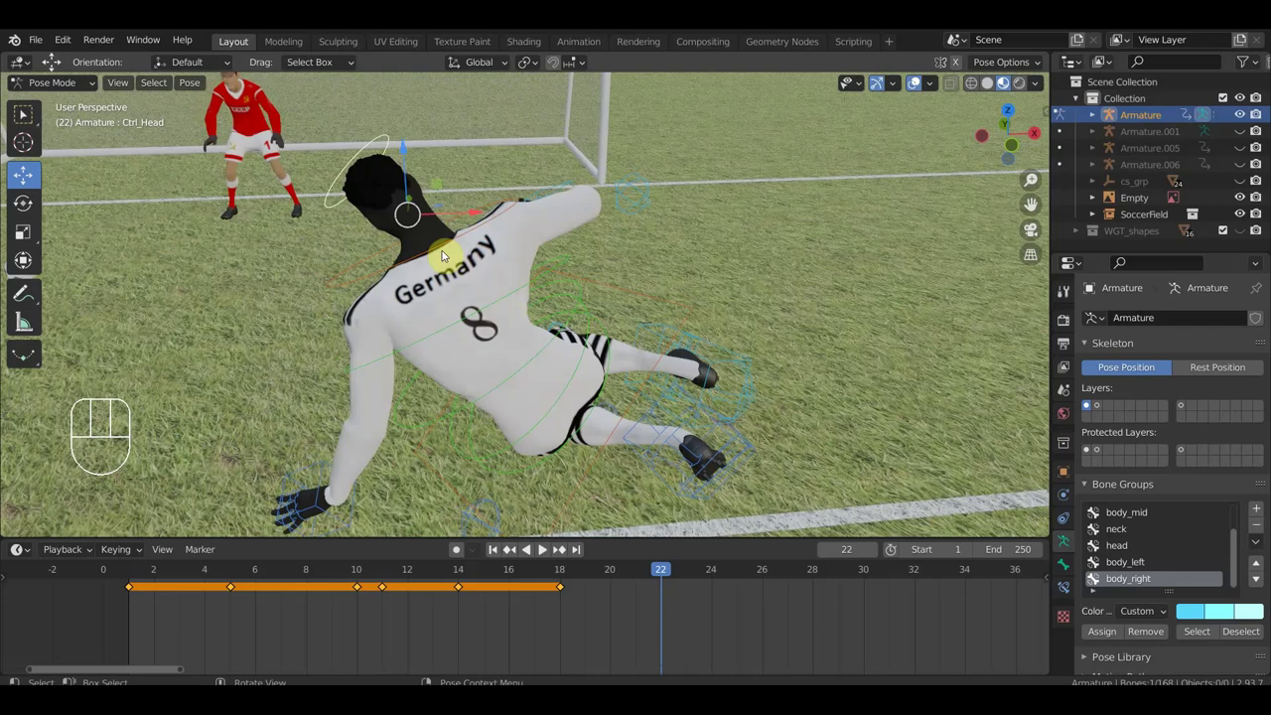
key("r")
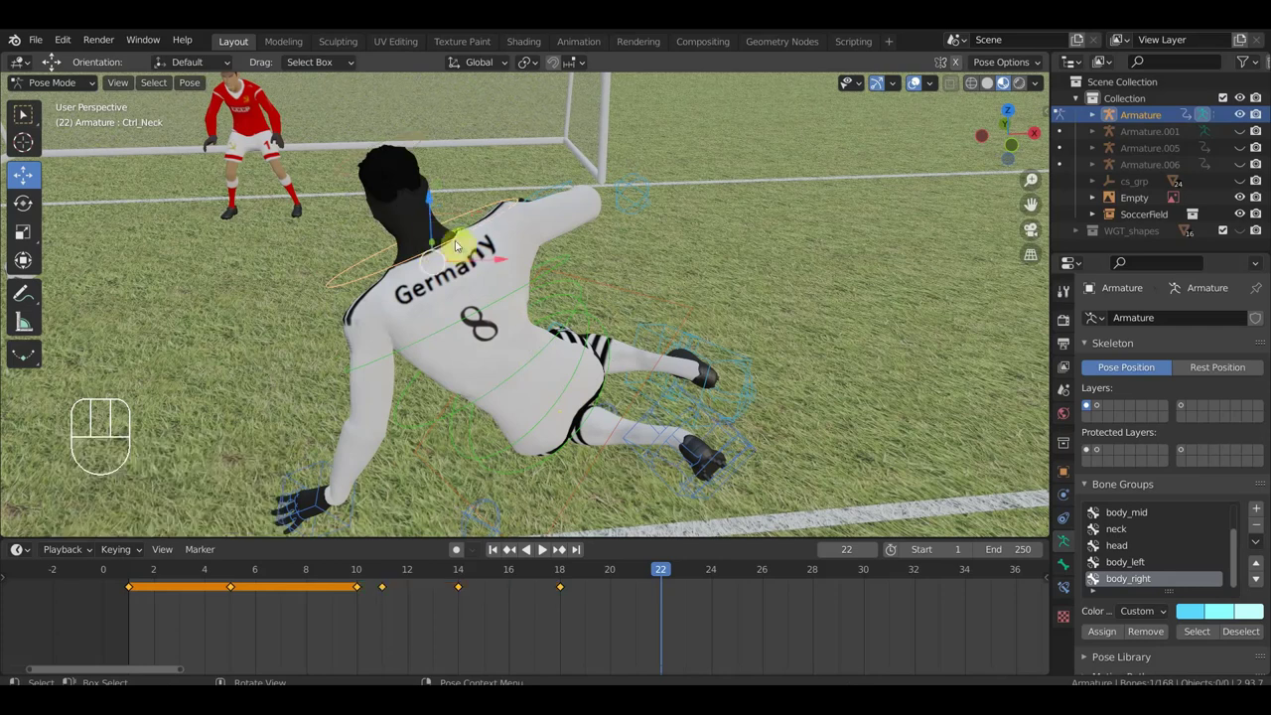
key("g")
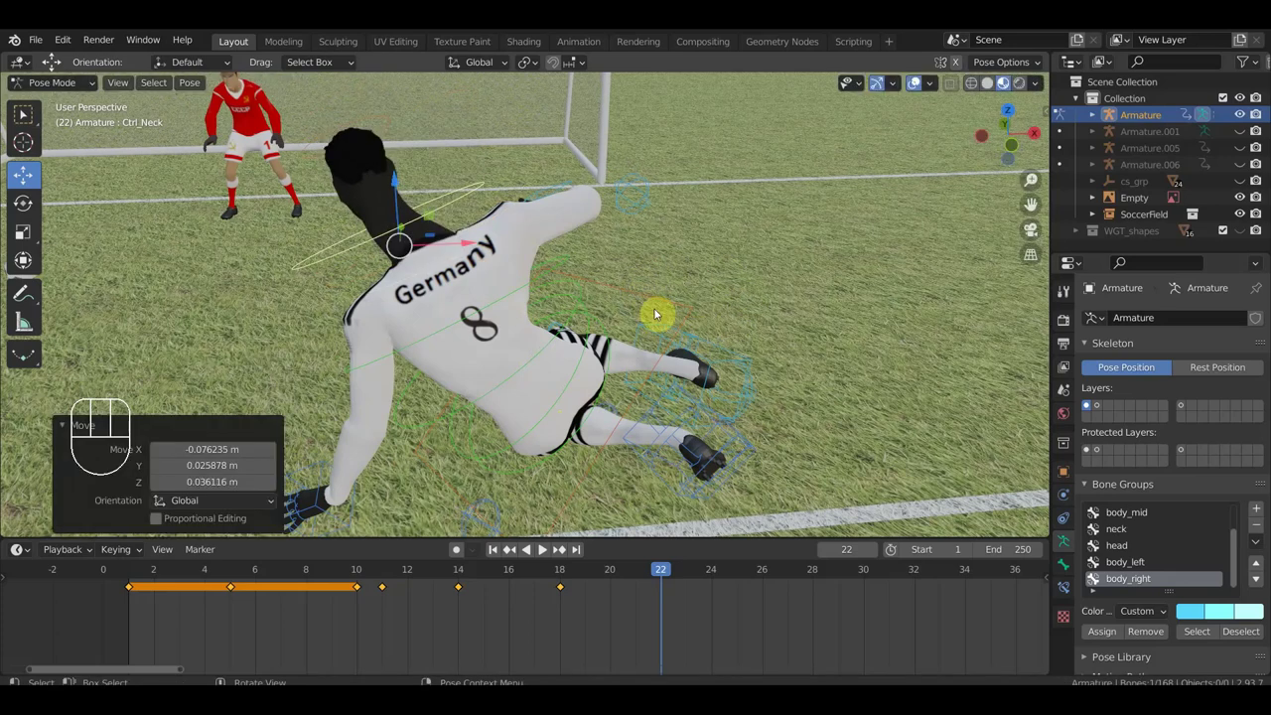
key("ctrl+z")
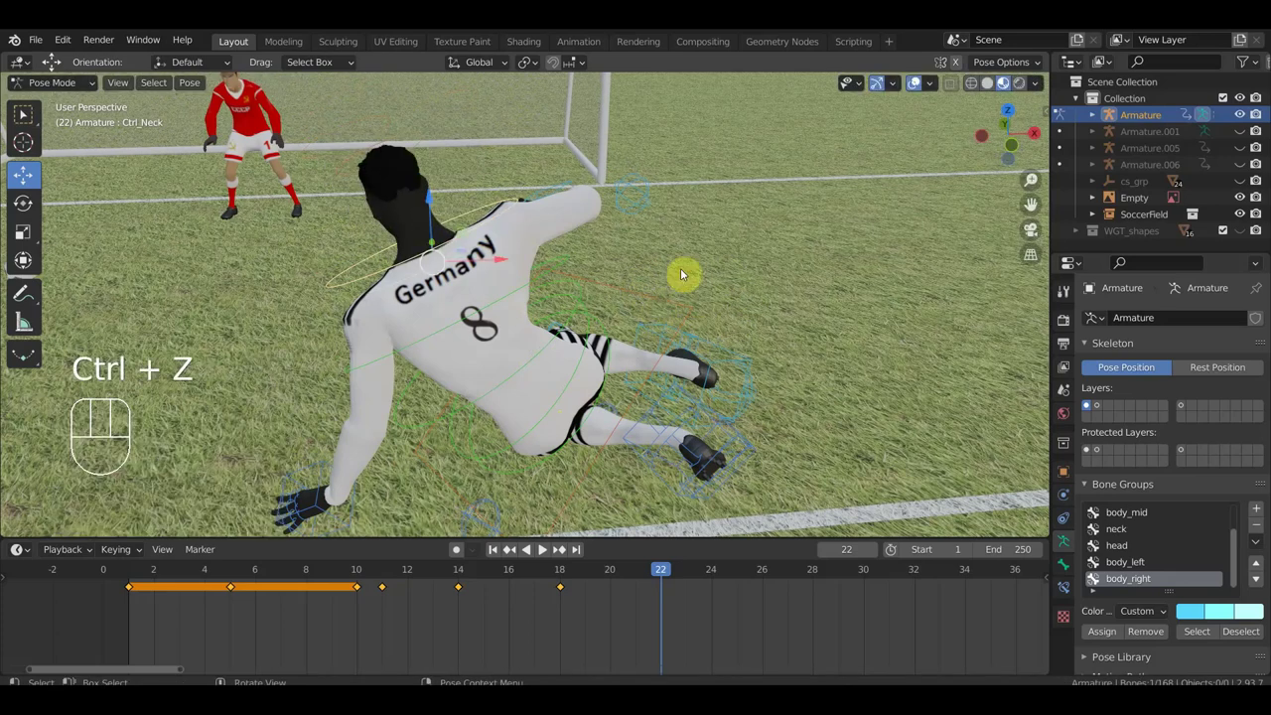
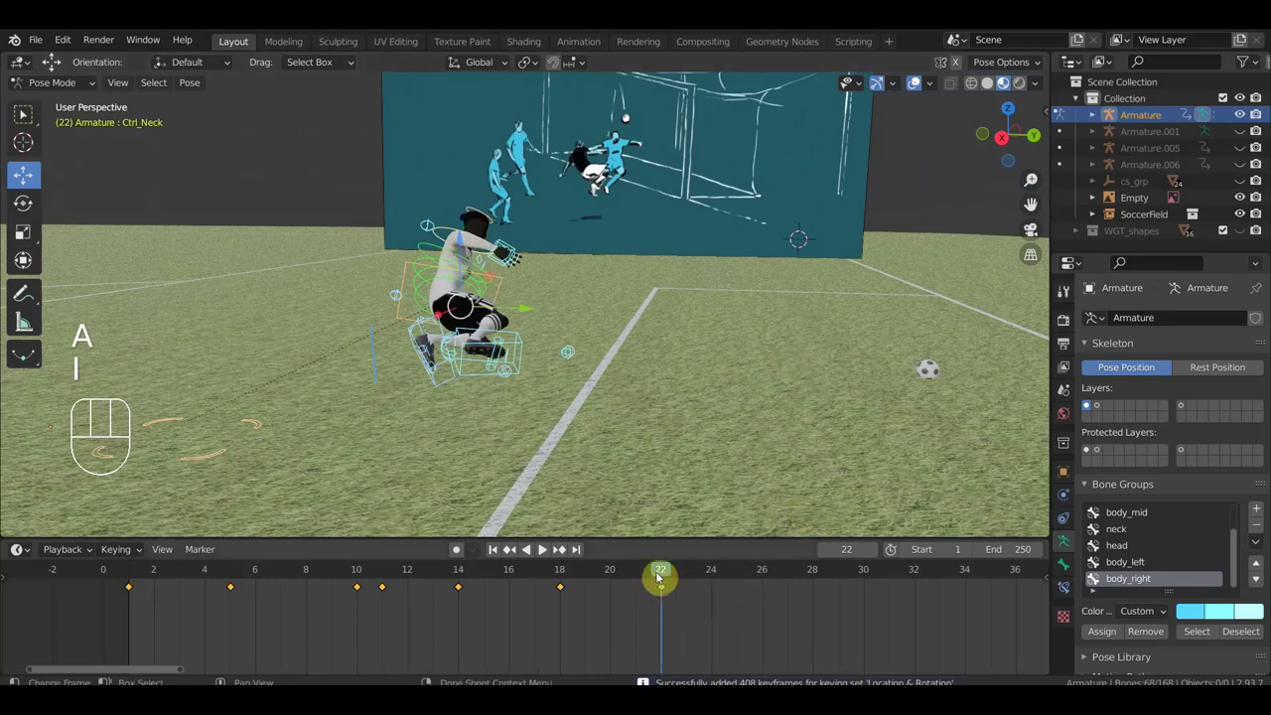
- Go back to frame 19 and set the right foot's new position
left_click_drag(605, 583, 597, 605)
left_click_drag(646, 501, 658, 493)
left_click_drag(568, 472, 574, 479)
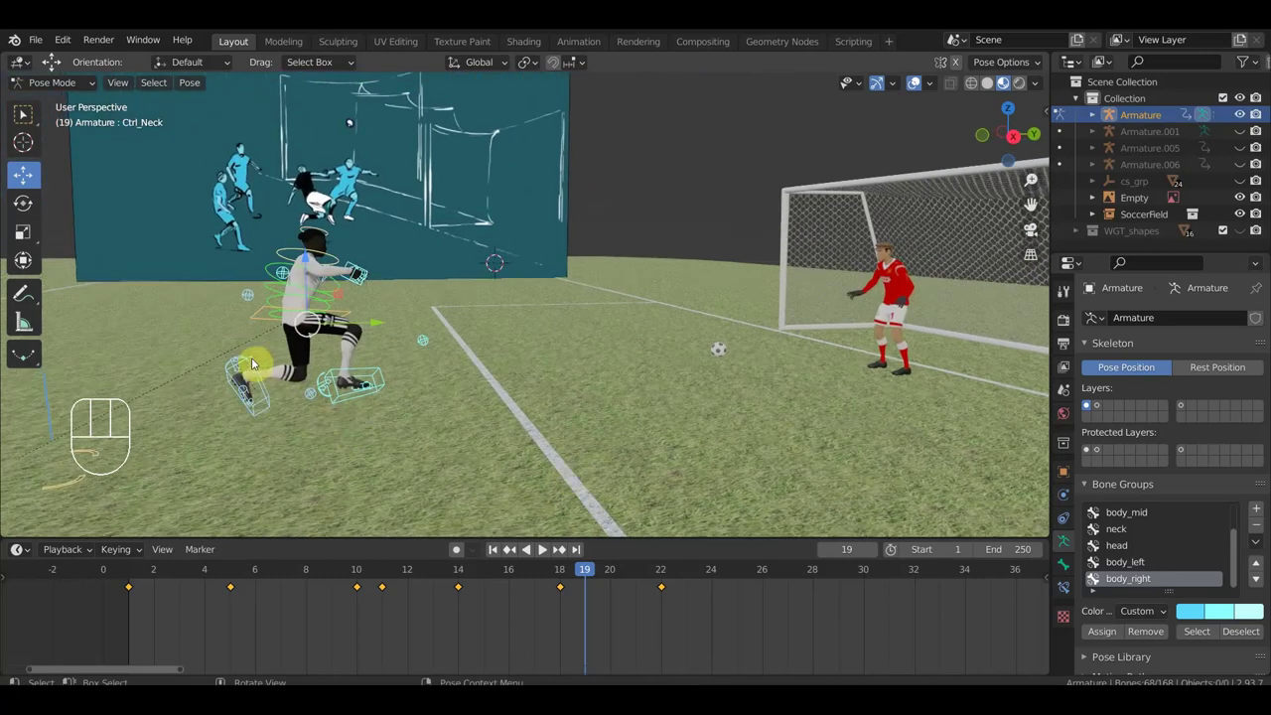
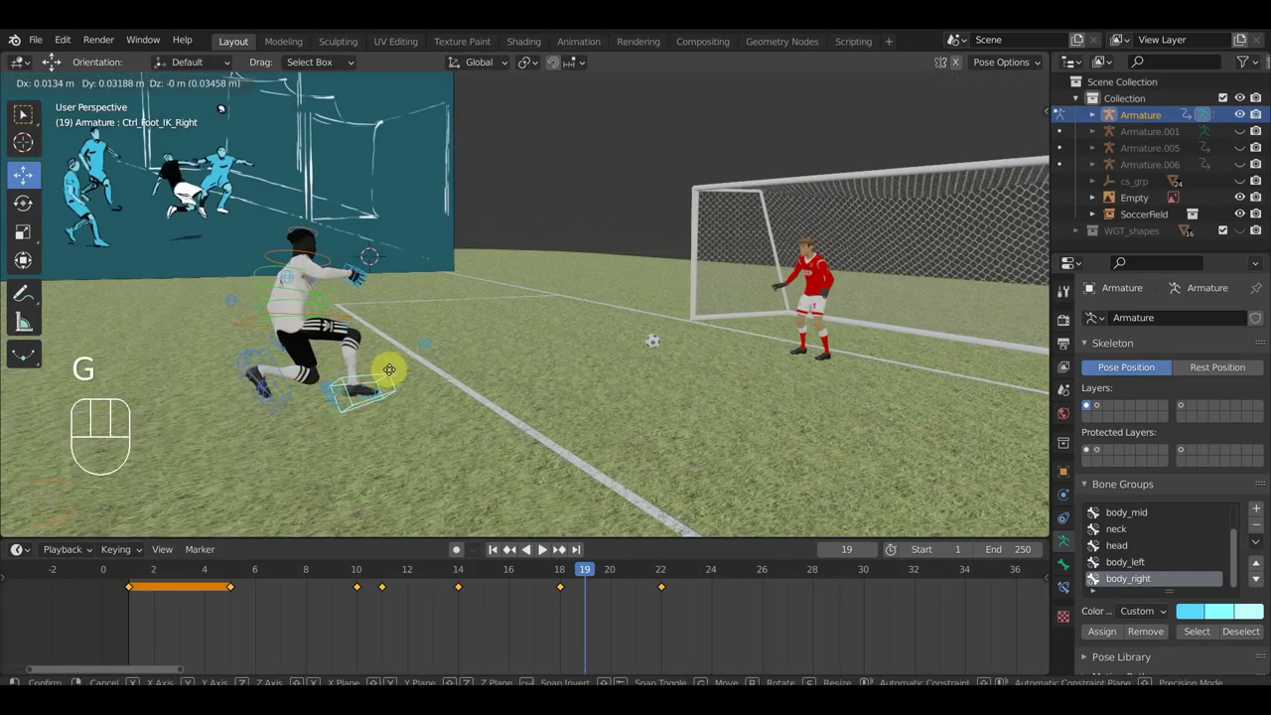
left_click(400, 364)
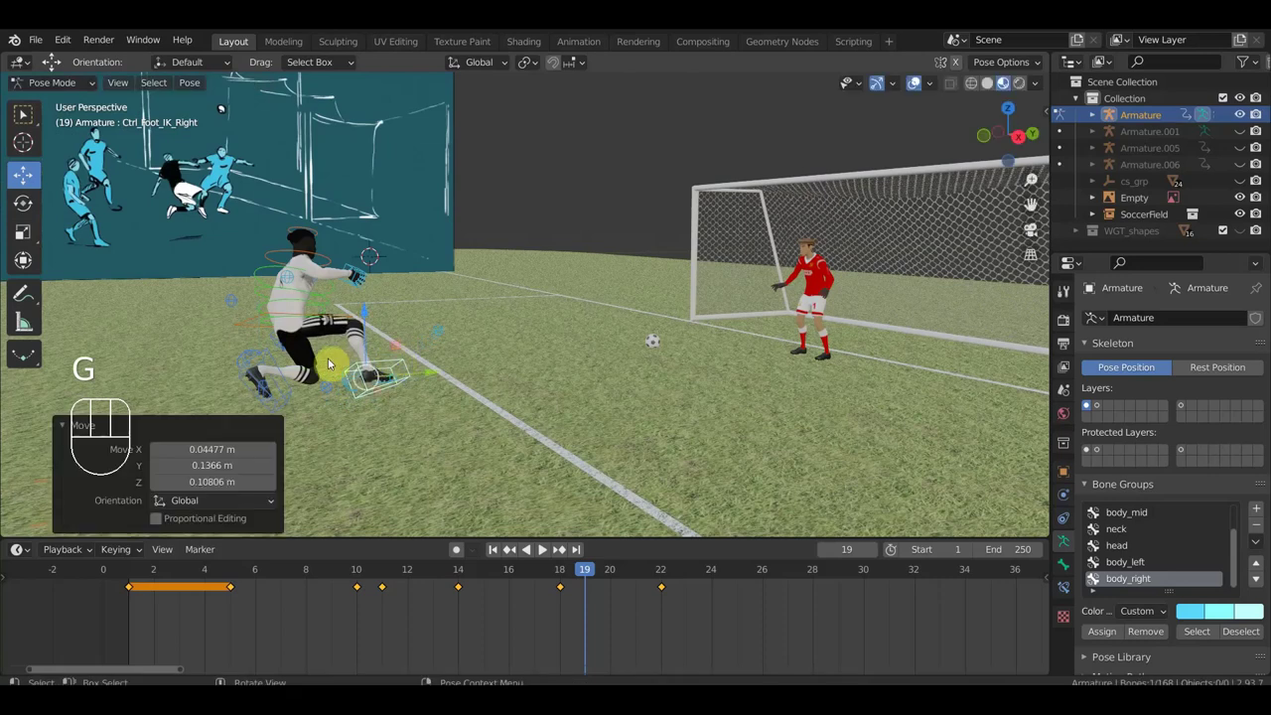
left_click_drag(350, 348, 333, 345)
middle_click(300, 350)
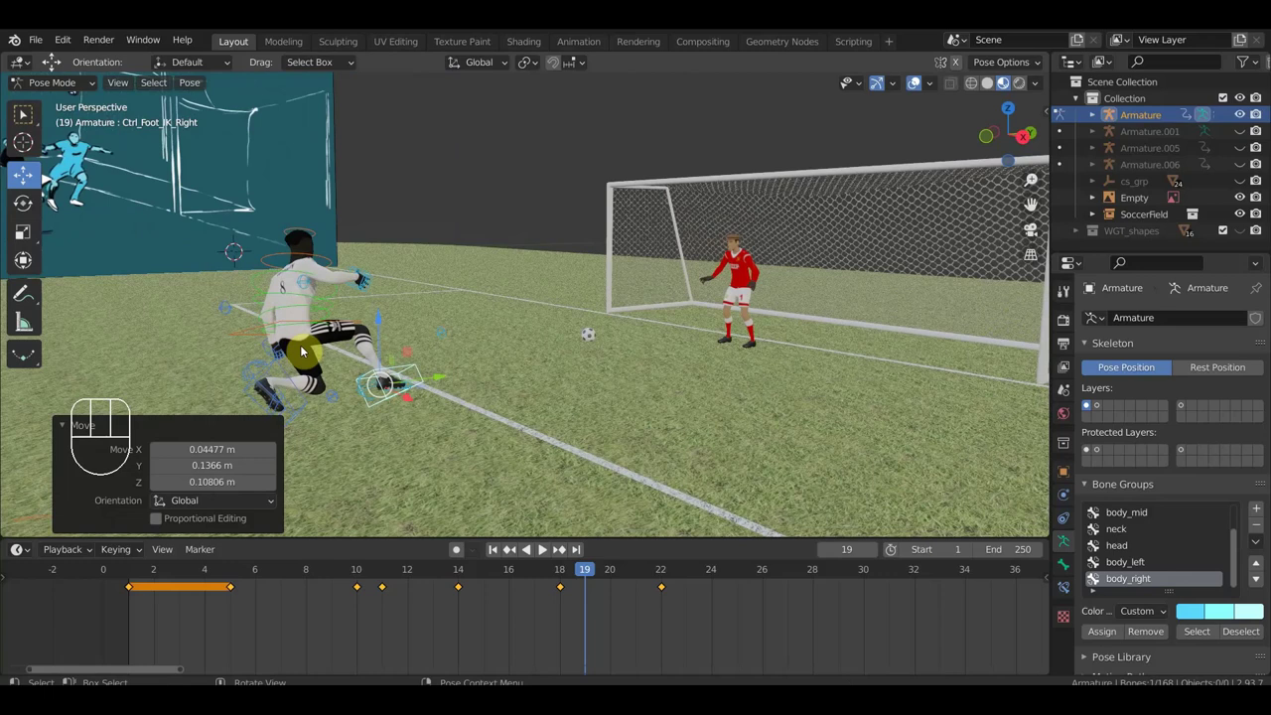
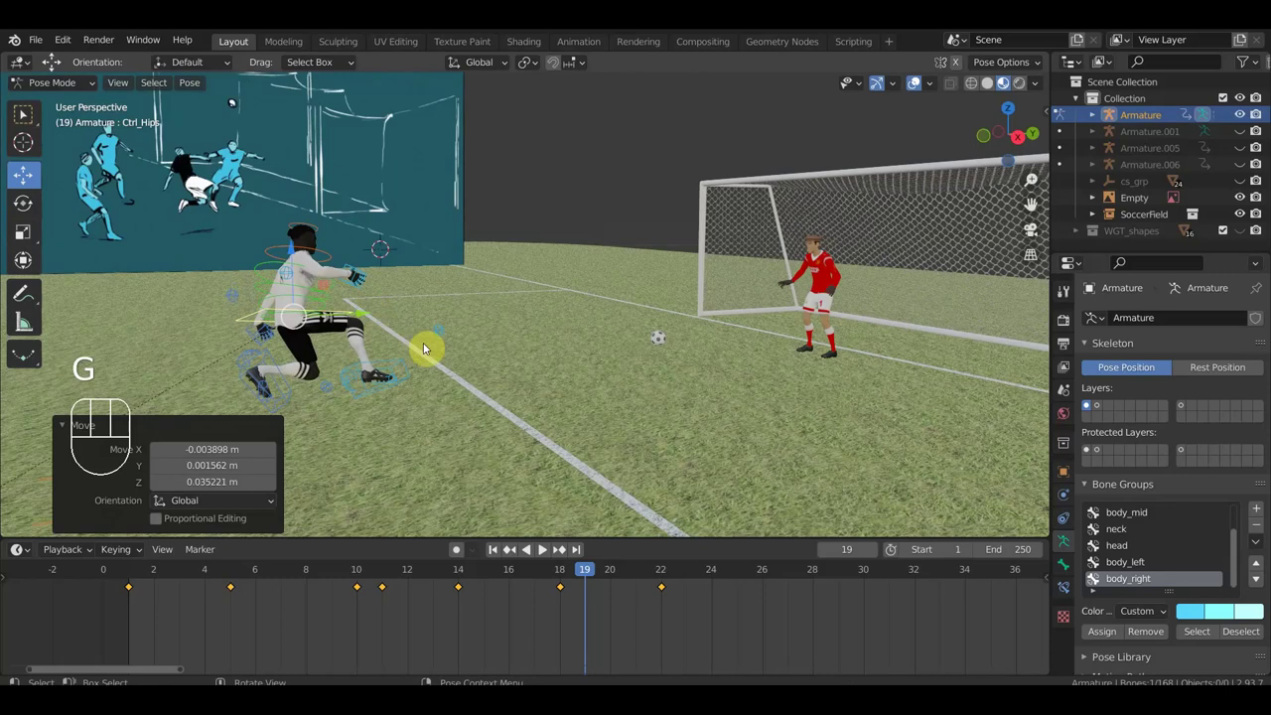
- Rotate the hips and the left foot IK for the frame-19 in-between pose
key("r")
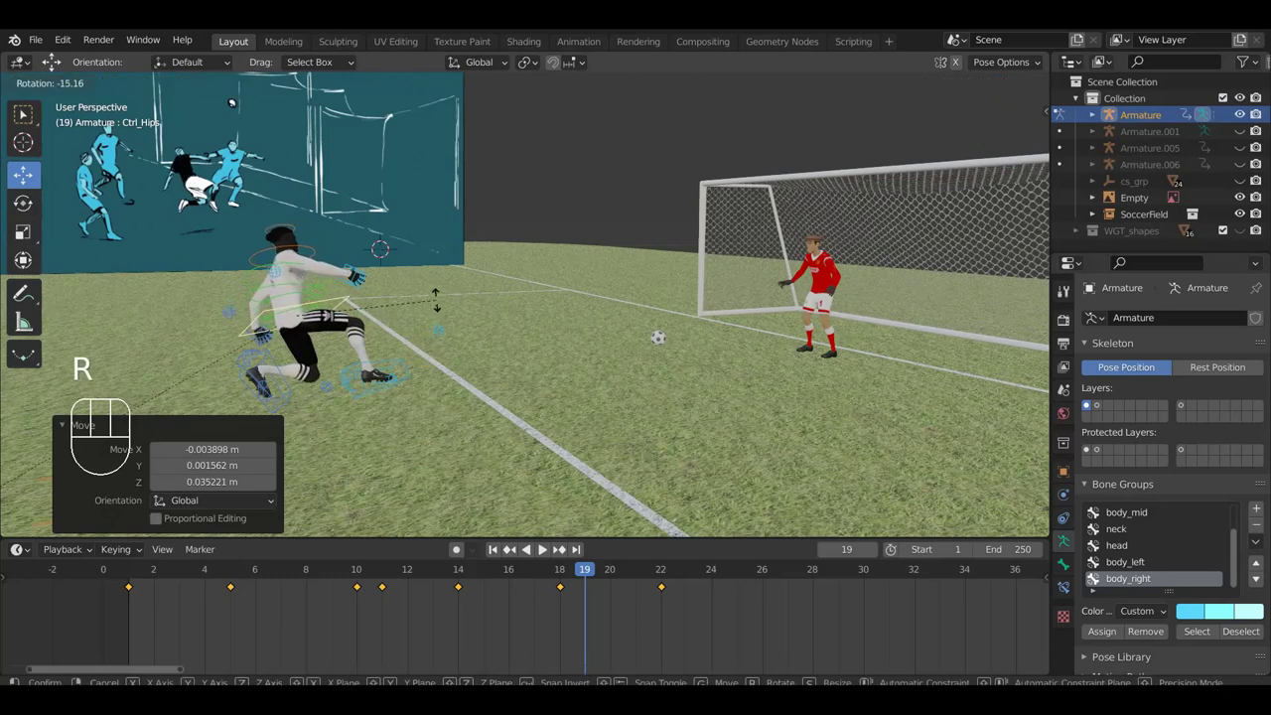
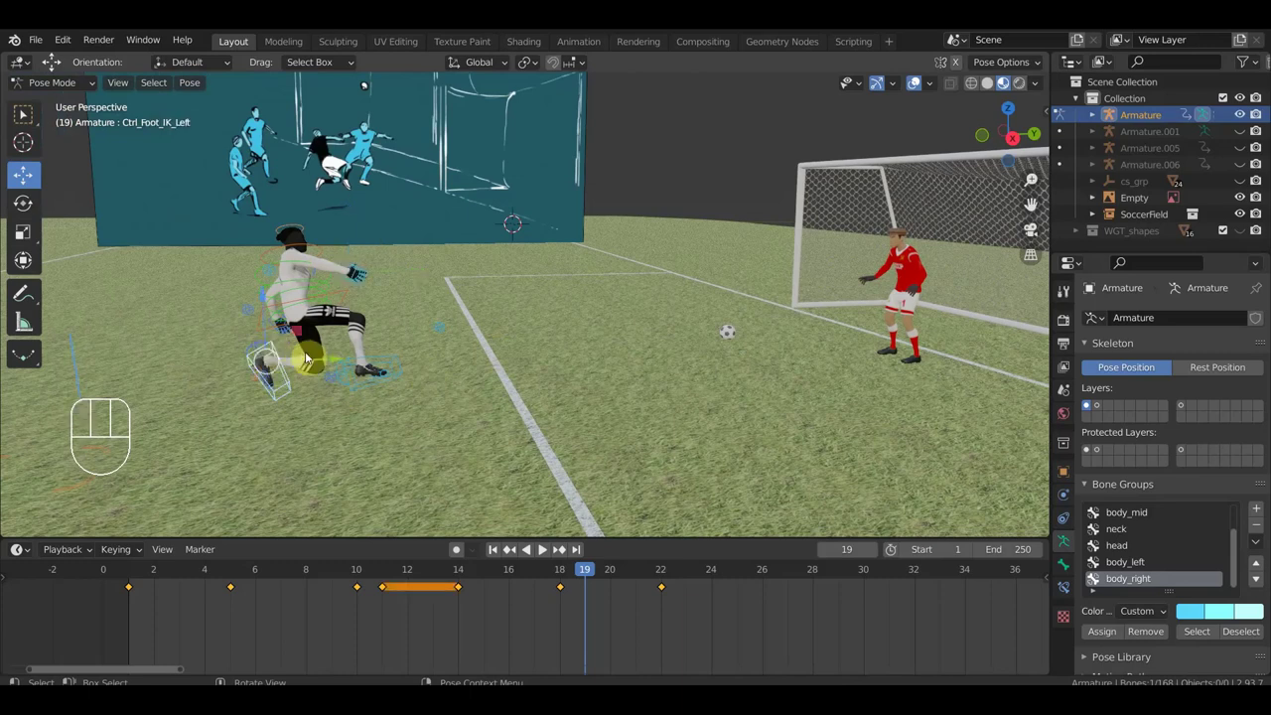
key("r")
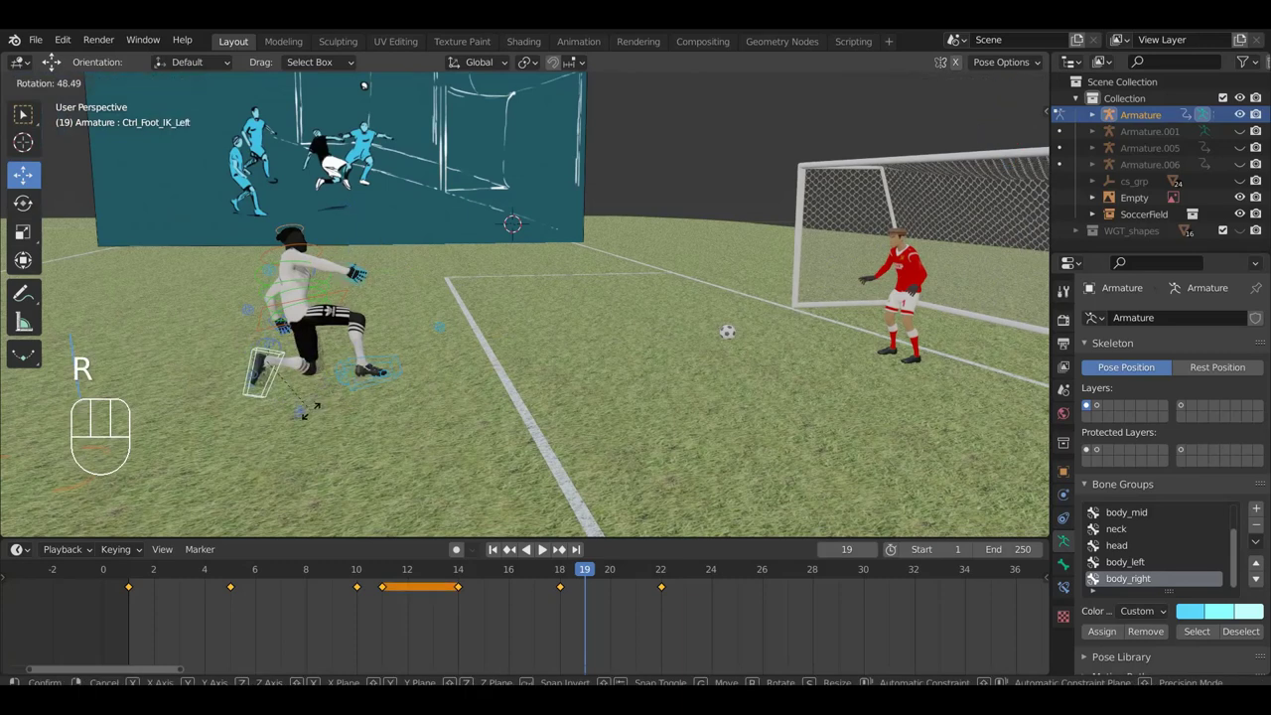
left_click_drag(342, 412, 400, 398)
left_click_drag(326, 407, 159, 403)
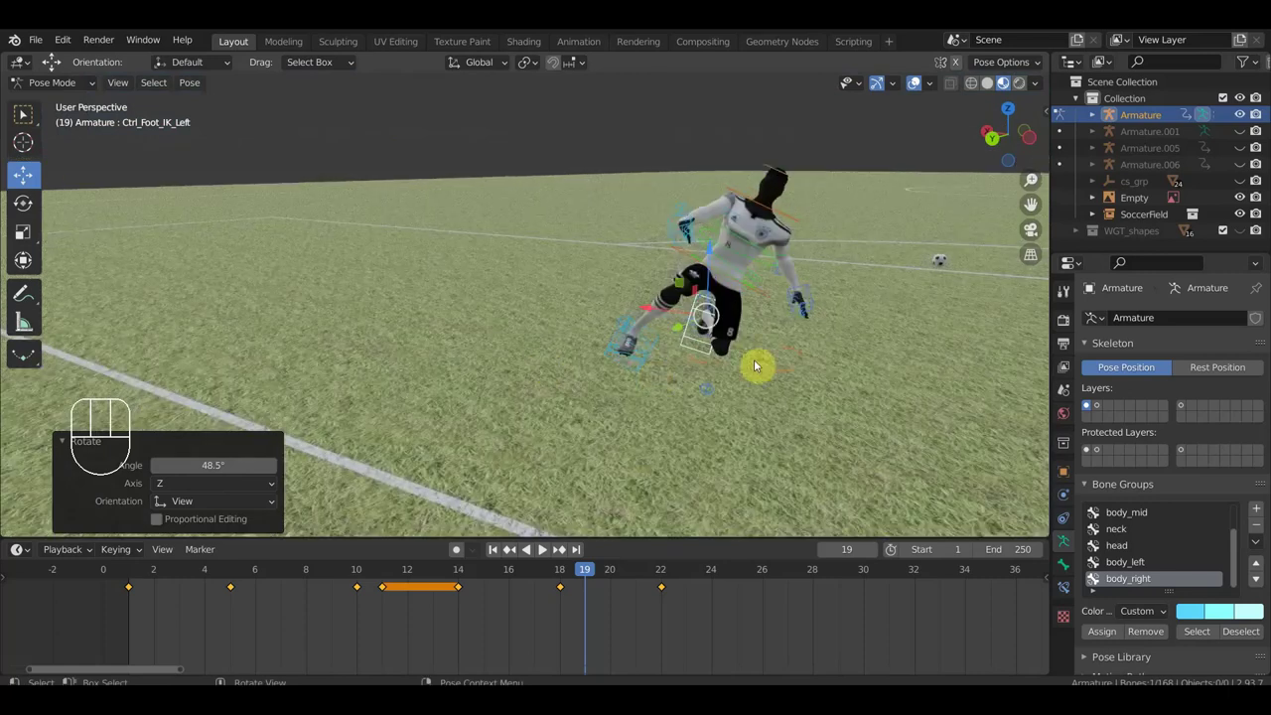
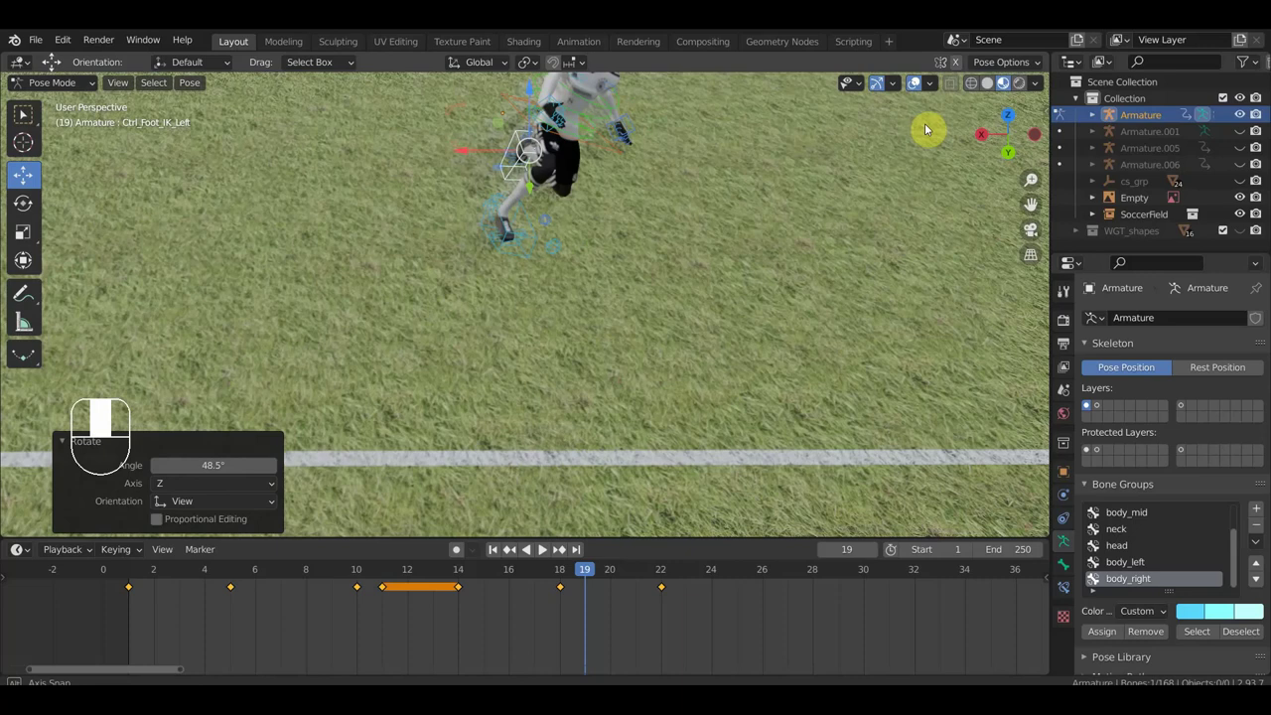
left_click_drag(728, 206, 580, 347)
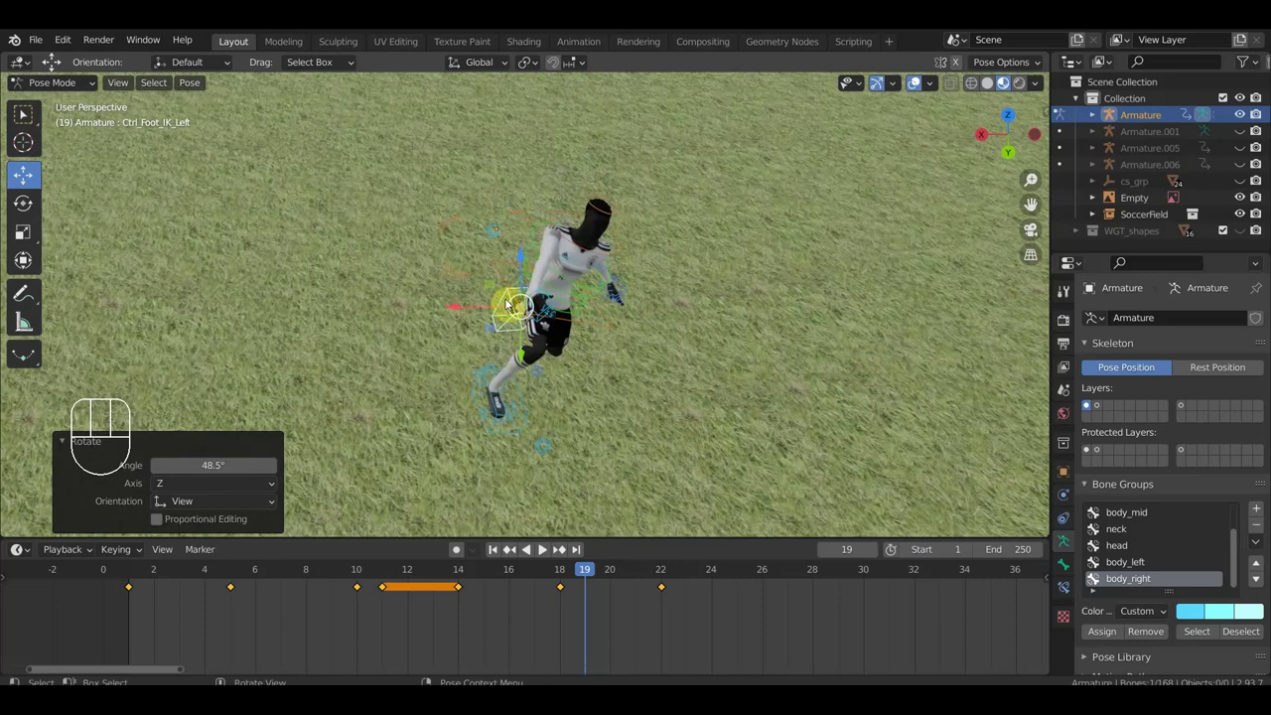
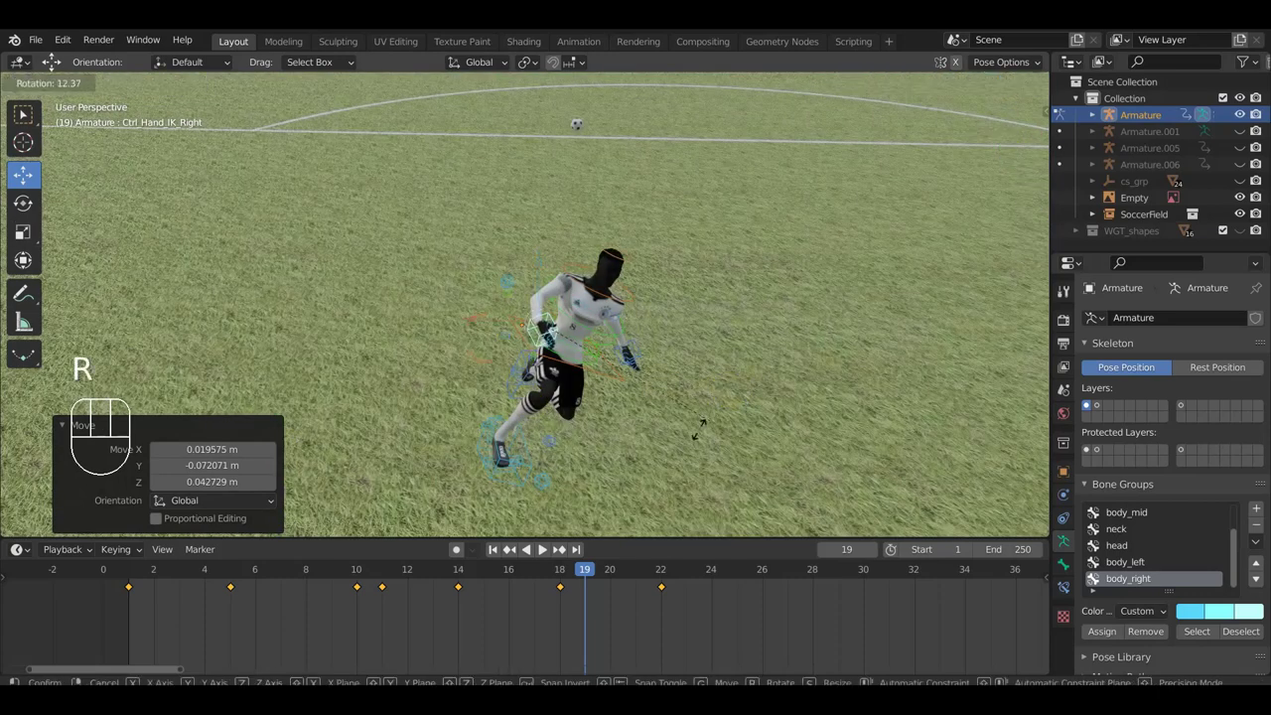
- Set the right hand's rotation and bend Ctrl_Spine1, checking against the reference board
left_click_drag(675, 449, 872, 420)
left_click_drag(692, 434, 704, 430)
left_click_drag(473, 387, 564, 375)
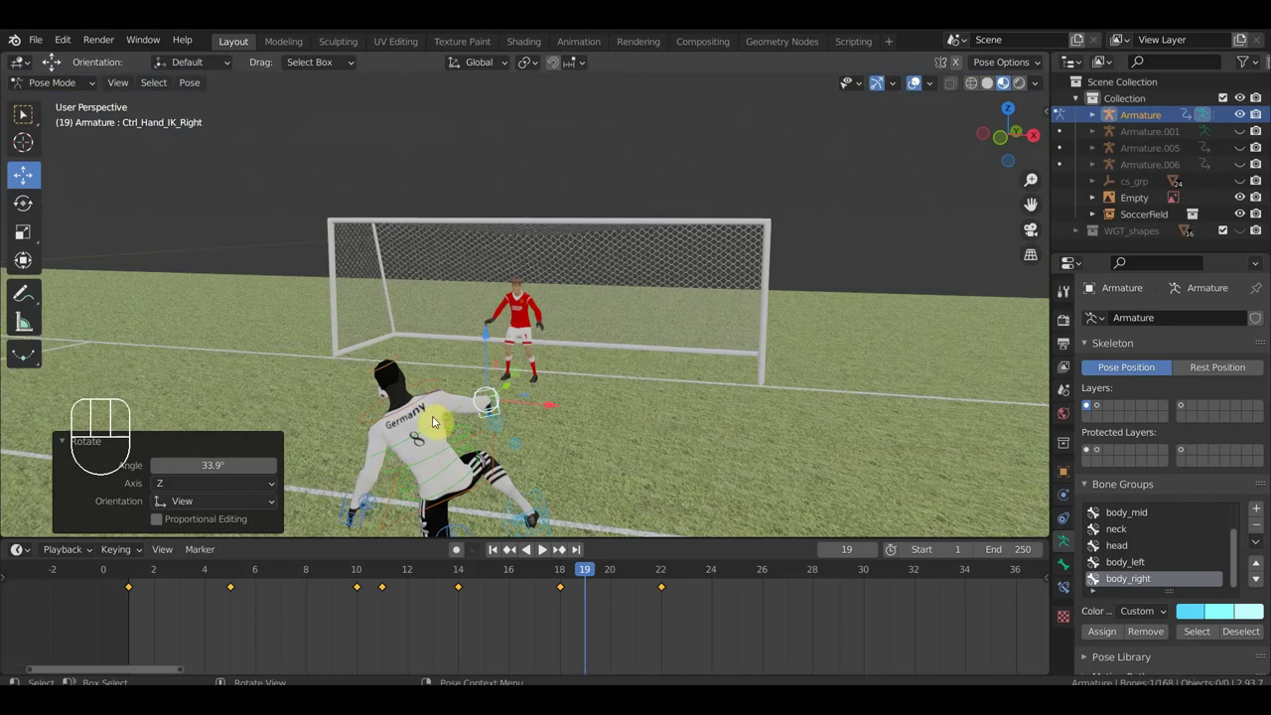
left_click(438, 423)
key("r")
left_click_drag(534, 429, 575, 437)
left_click_drag(605, 442, 442, 422)
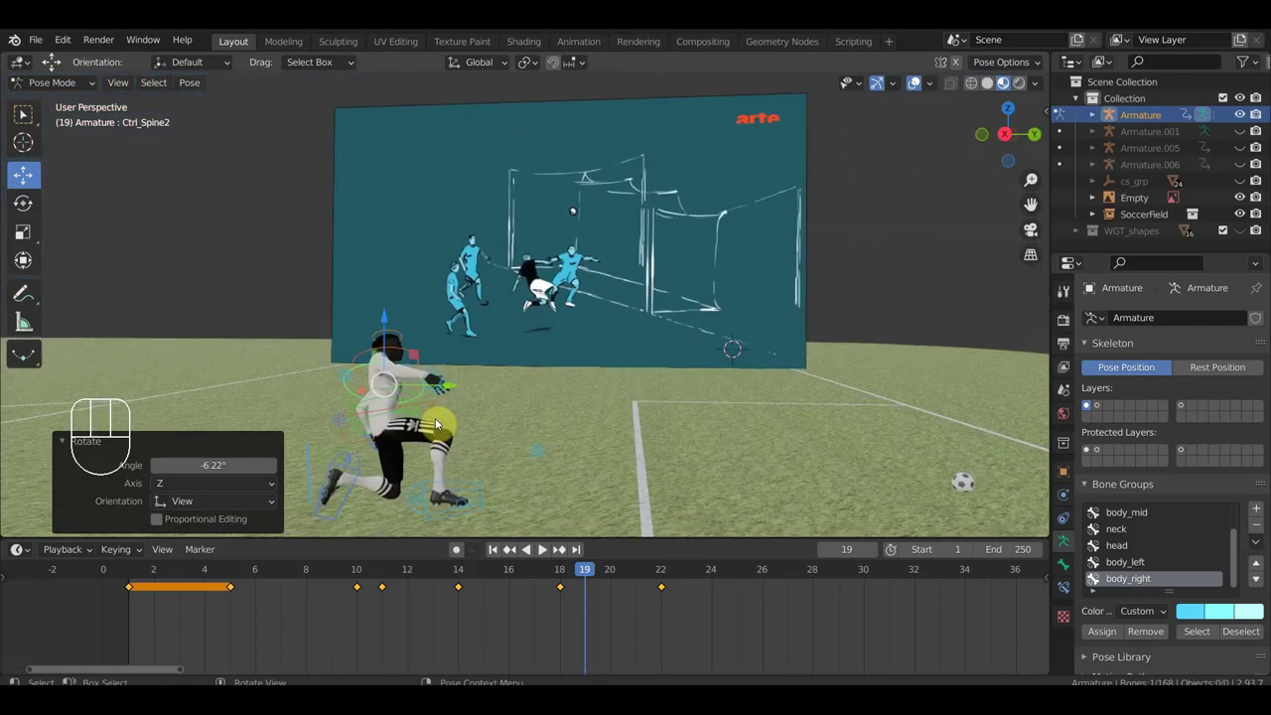
left_click_drag(455, 427, 244, 408)
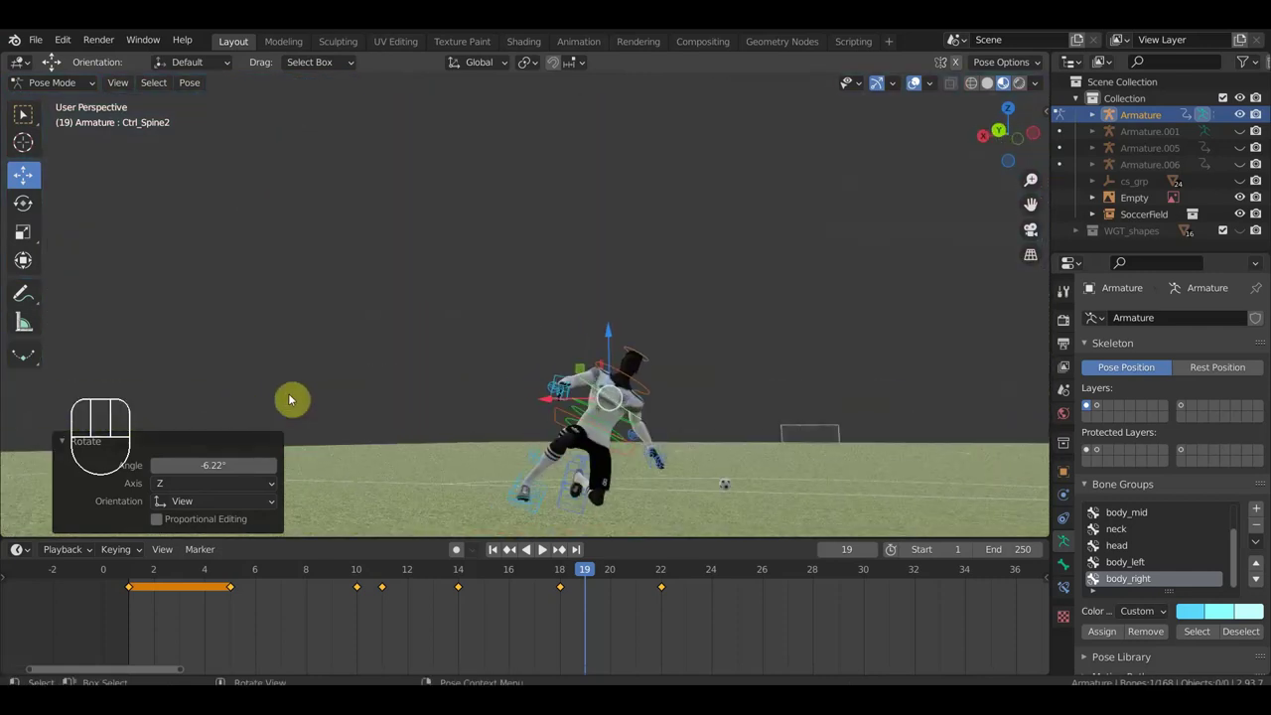
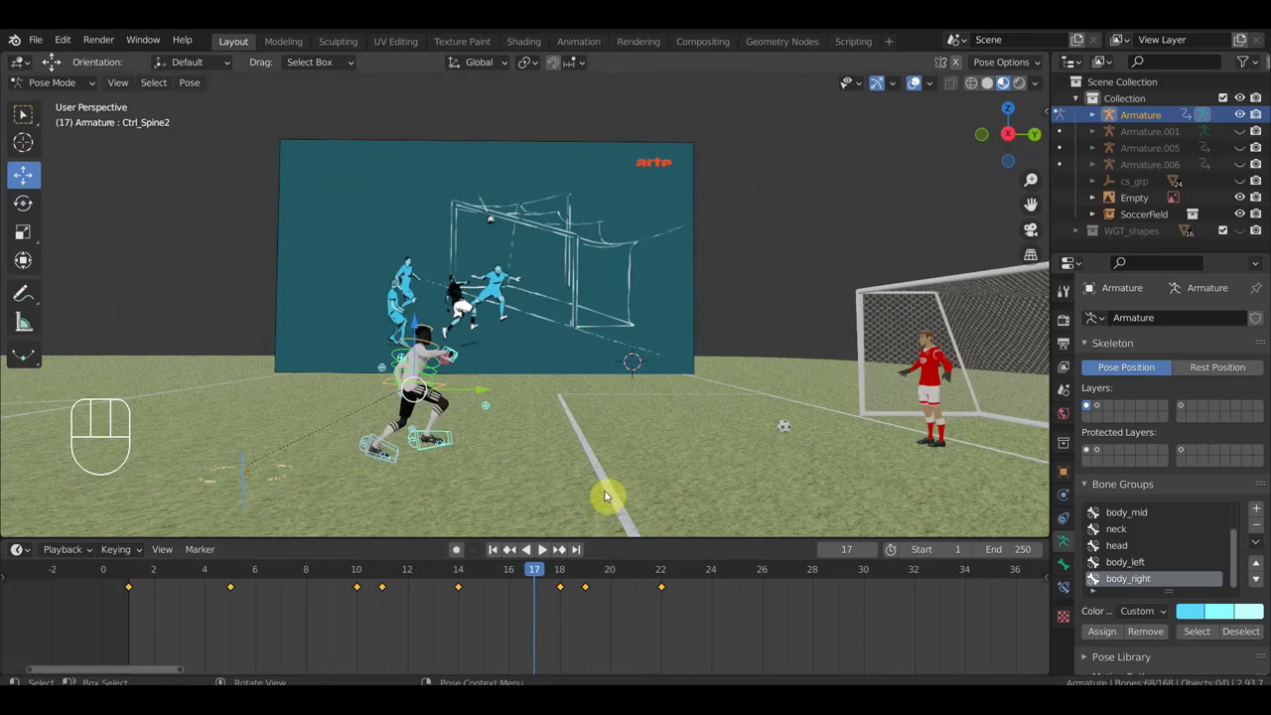
- At frame 17 rotate the left foot IK, move the right foot IK, and key Location & Rotation on all bones
left_click_drag(612, 482, 618, 475)
middle_click(600, 462)
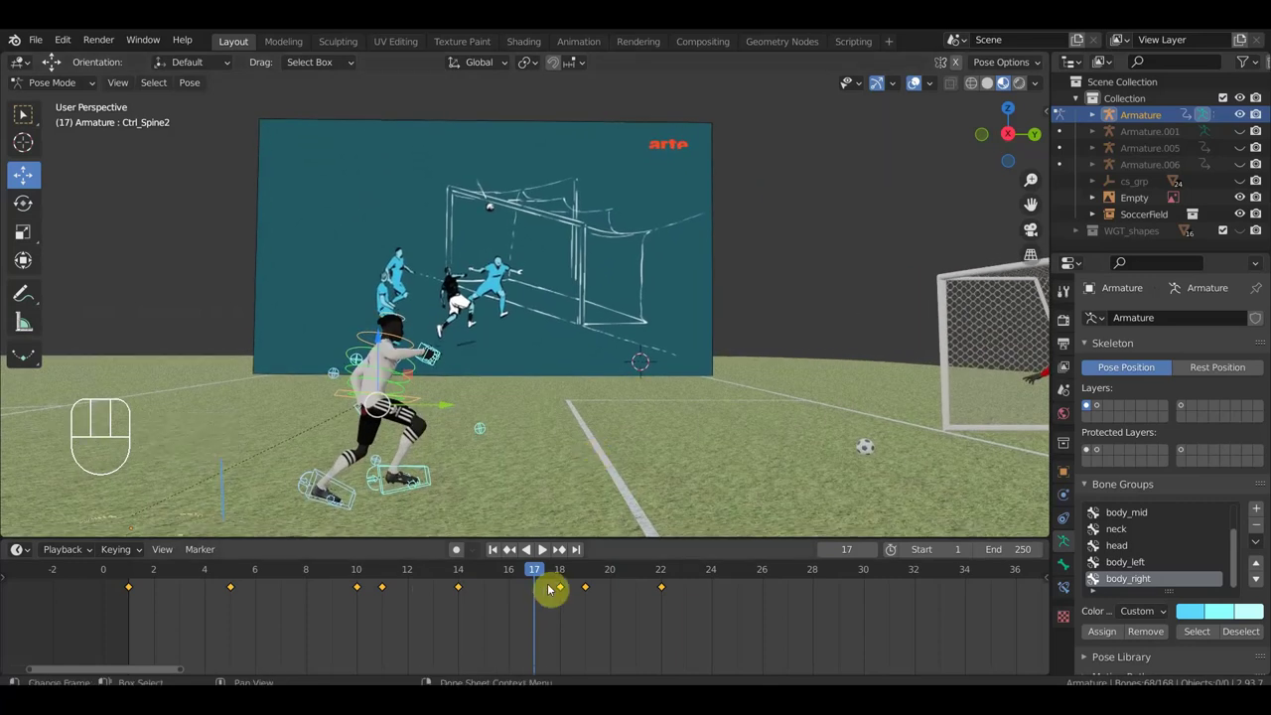
left_click_drag(493, 583, 488, 512)
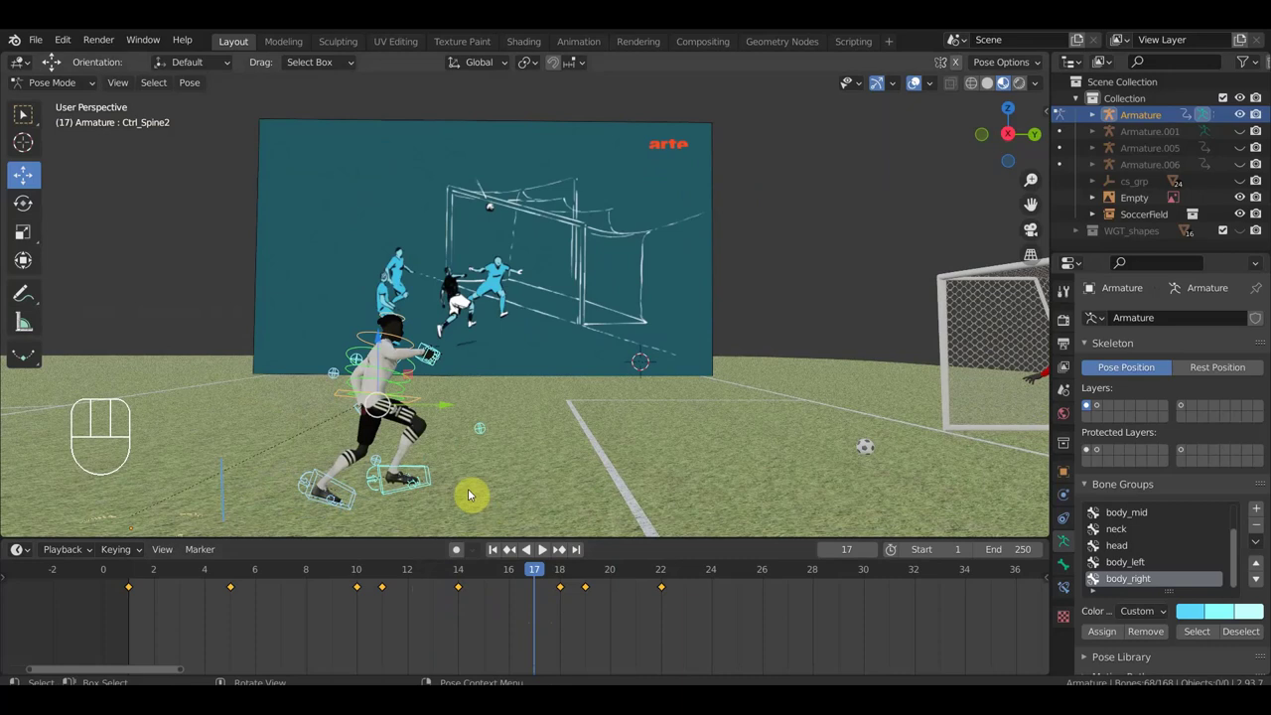
left_click(229, 500)
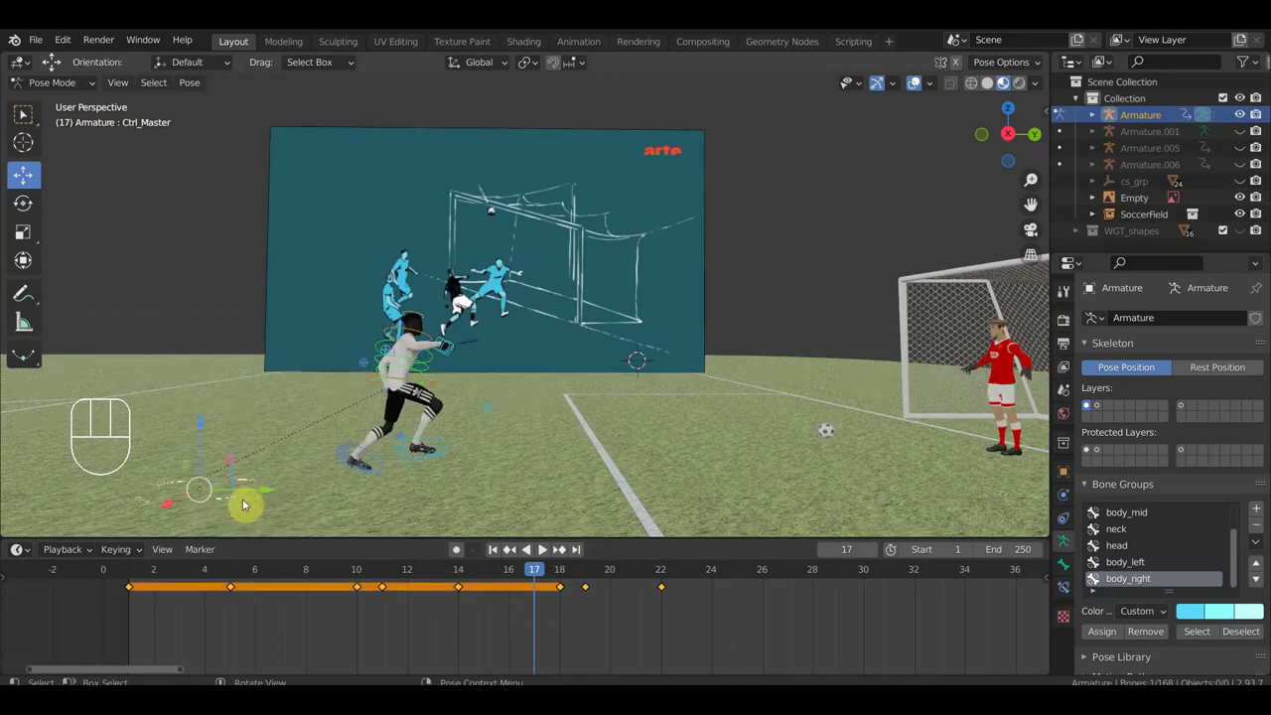
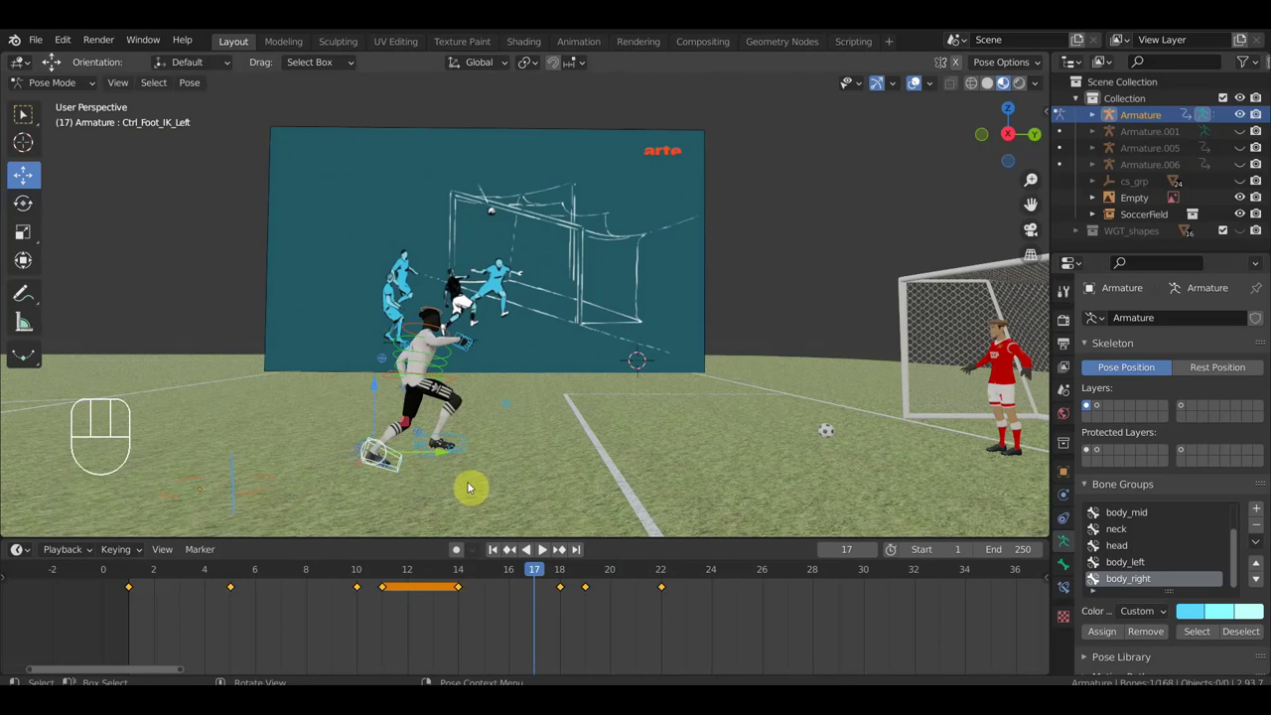
key("r")
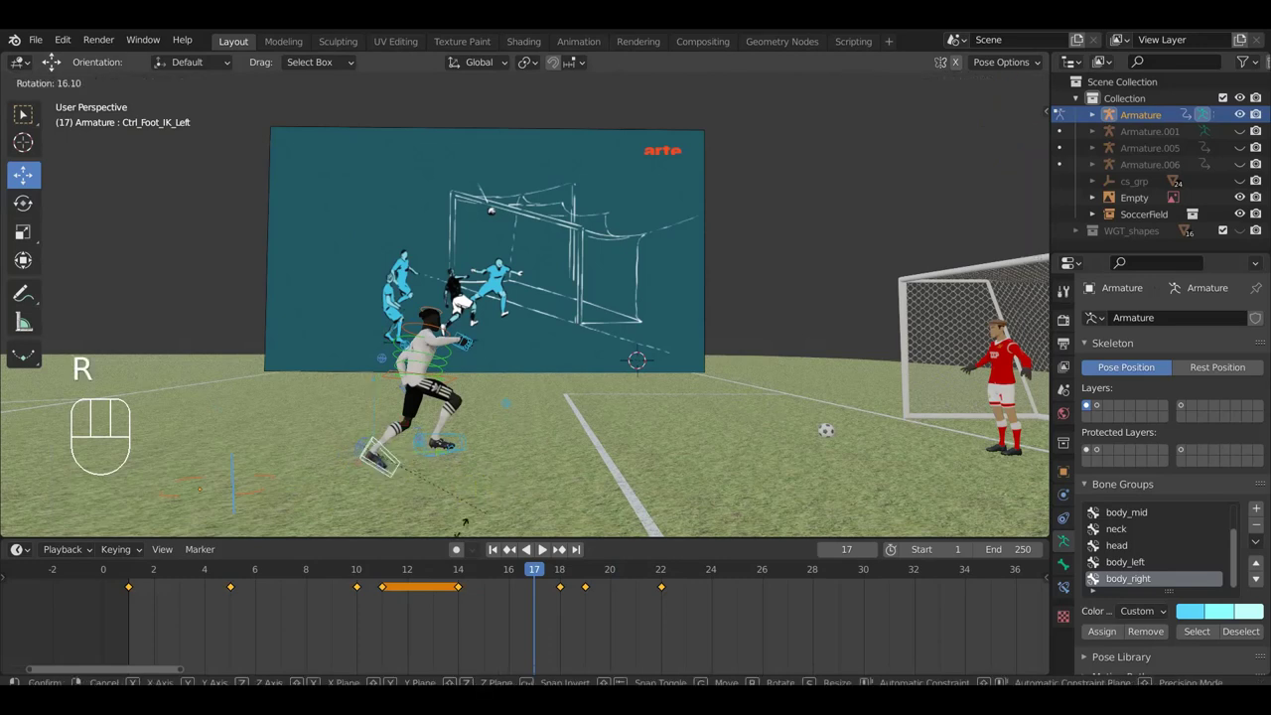
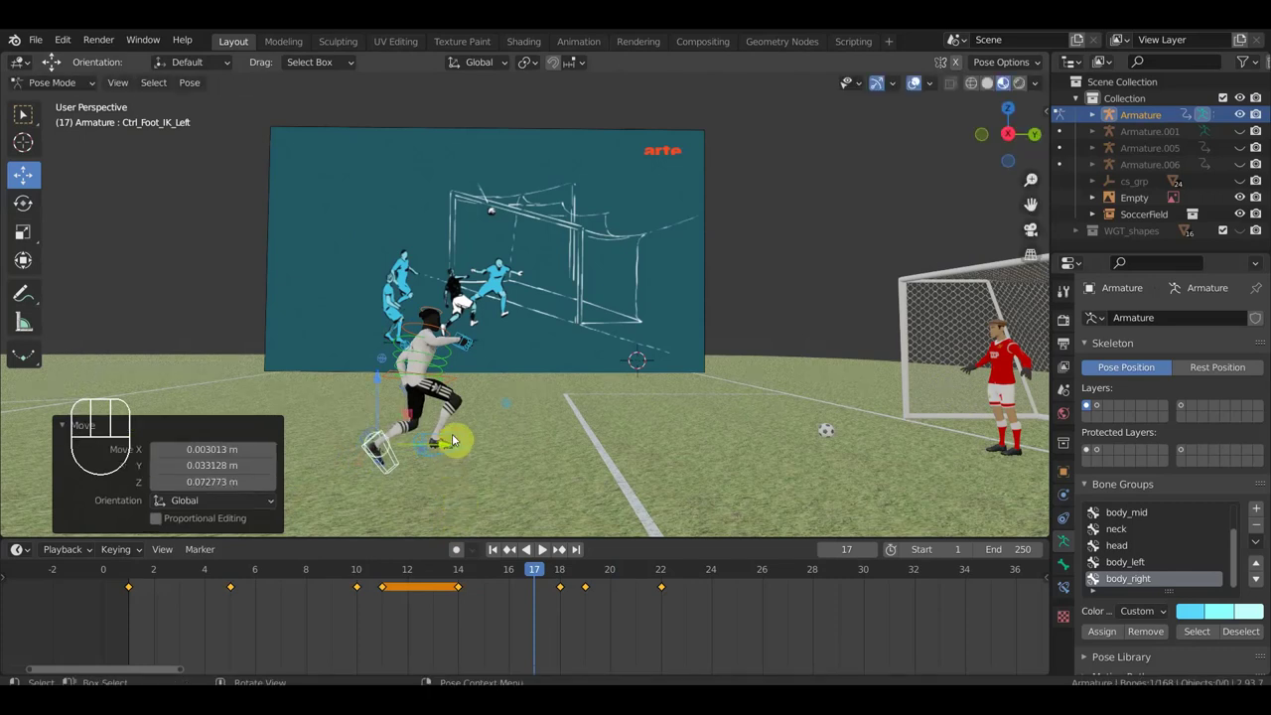
key("g")
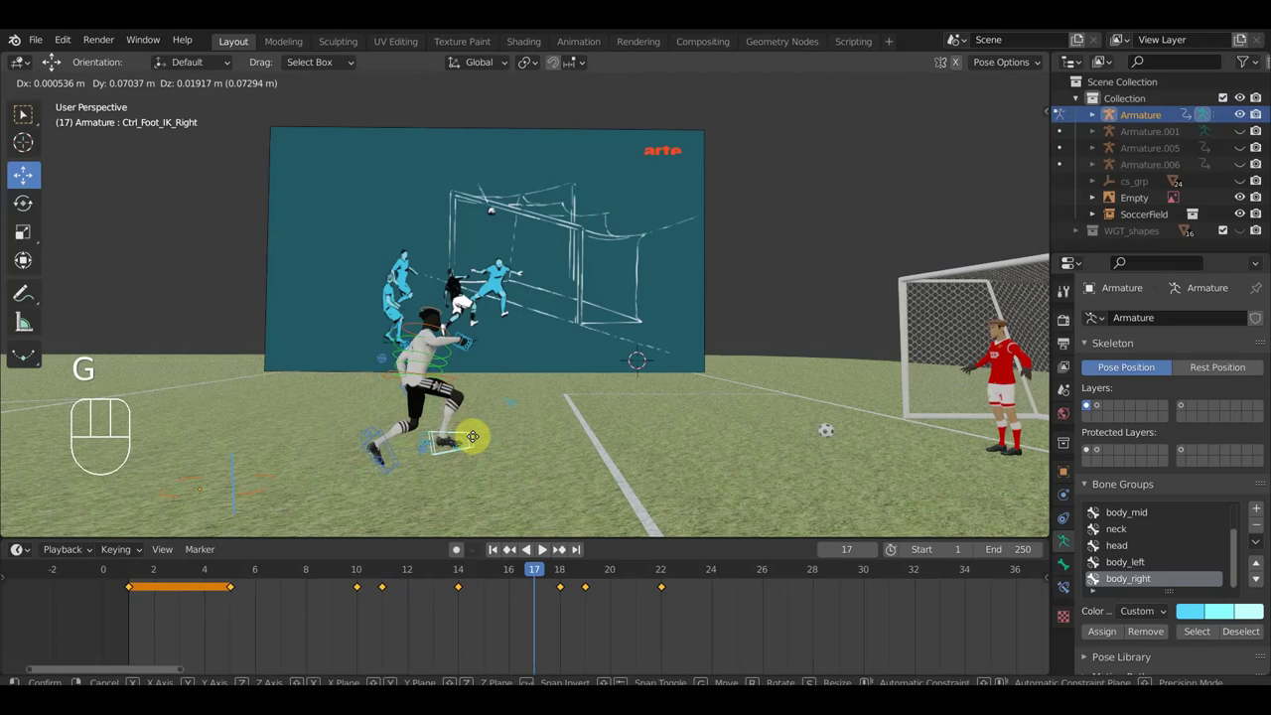
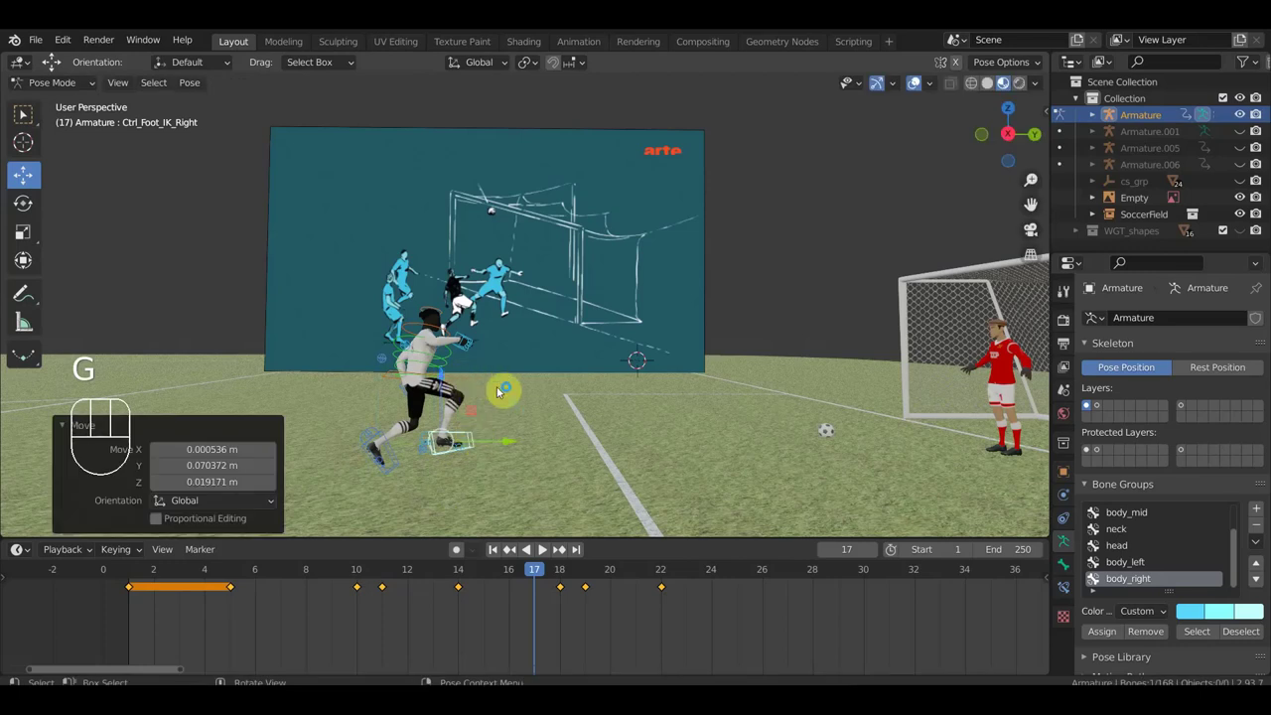
key("a")
key("i")
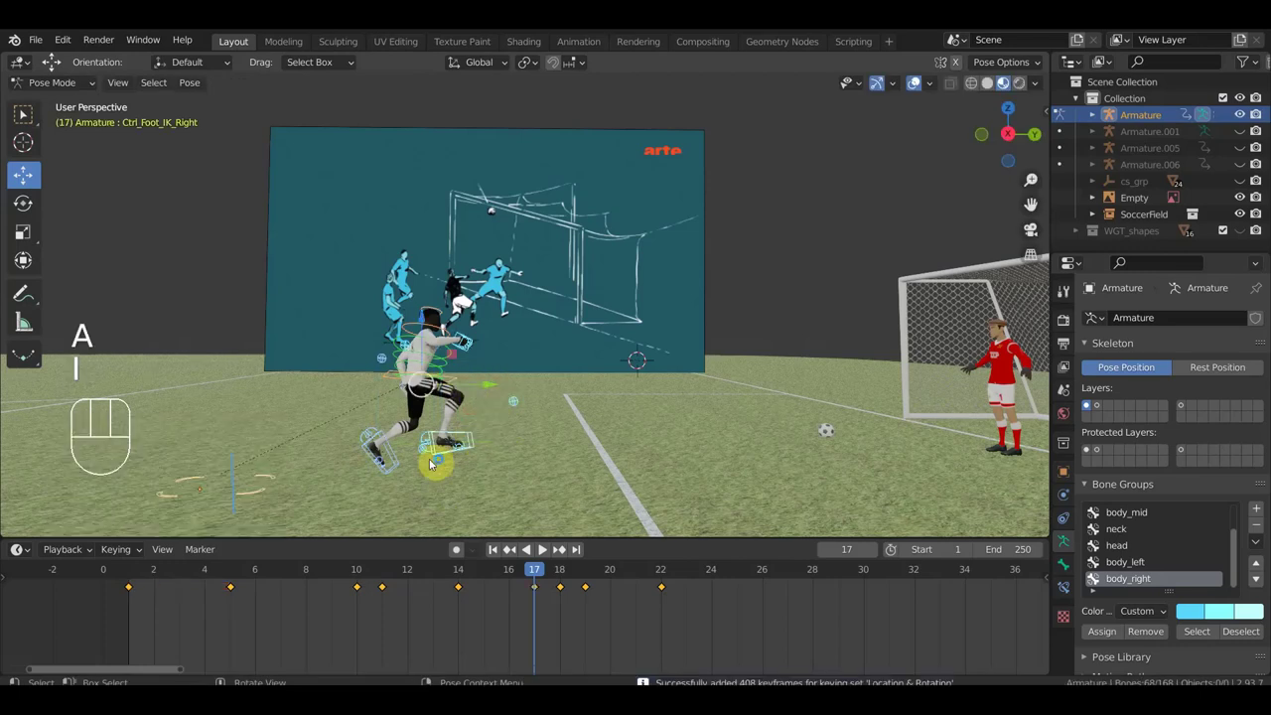
- Review the kick frames, then shift the whole rig via Ctrl_Master at frame 18
left_click_drag(499, 581, 302, 487)
left_click(264, 493)
key("g")
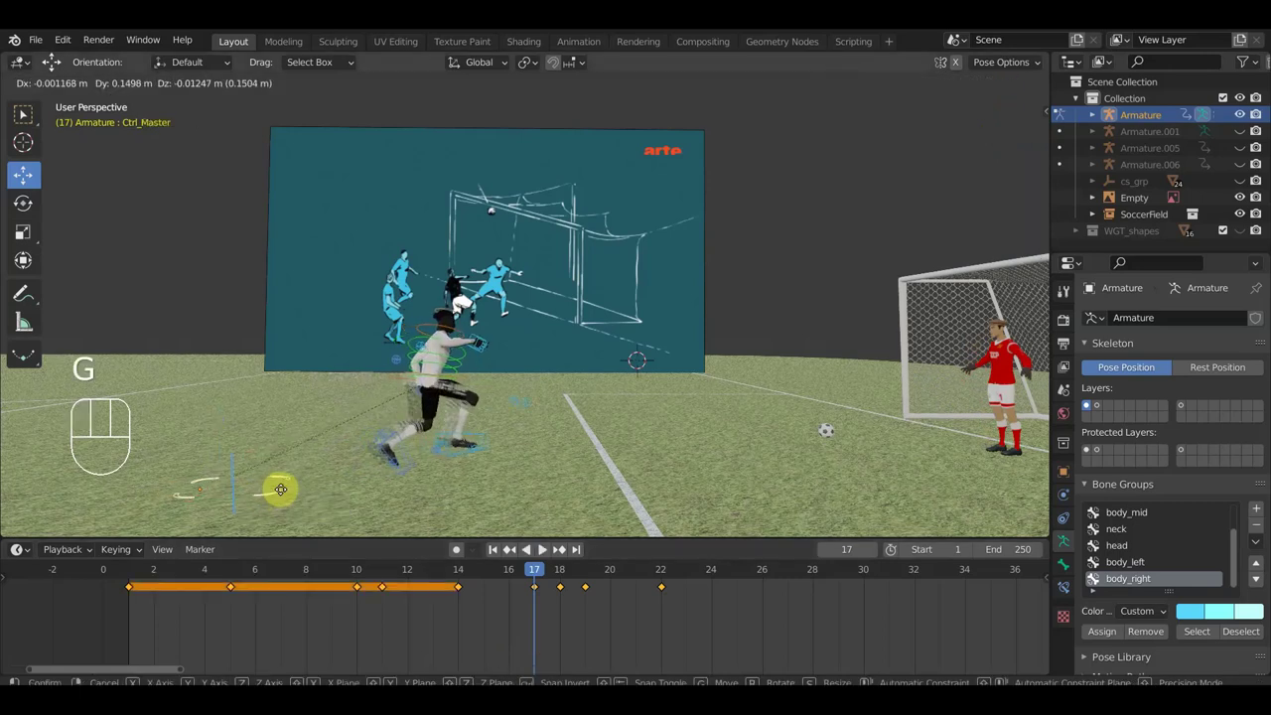
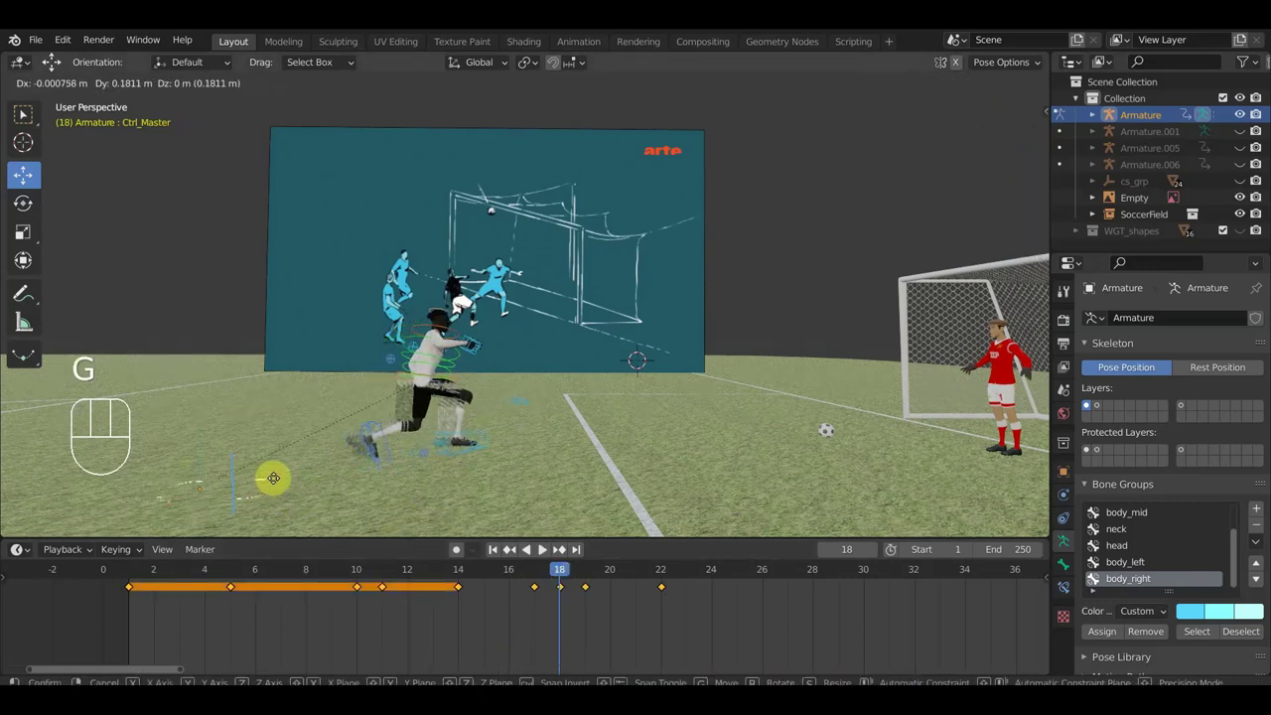
key("g")
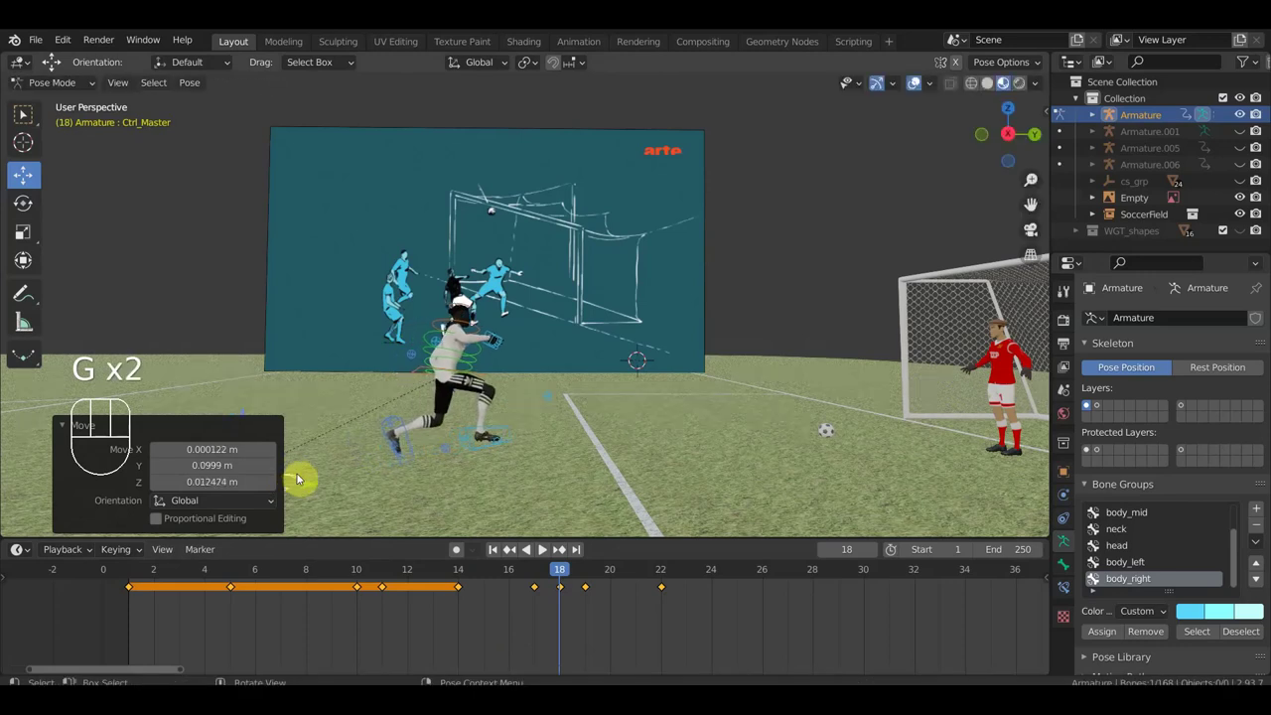
- Key the full pose at frame 19, adjust the kick, and re-key Location & Rotation at frame 18
key("a")
key("i")
left_click_drag(590, 577, 571, 541)
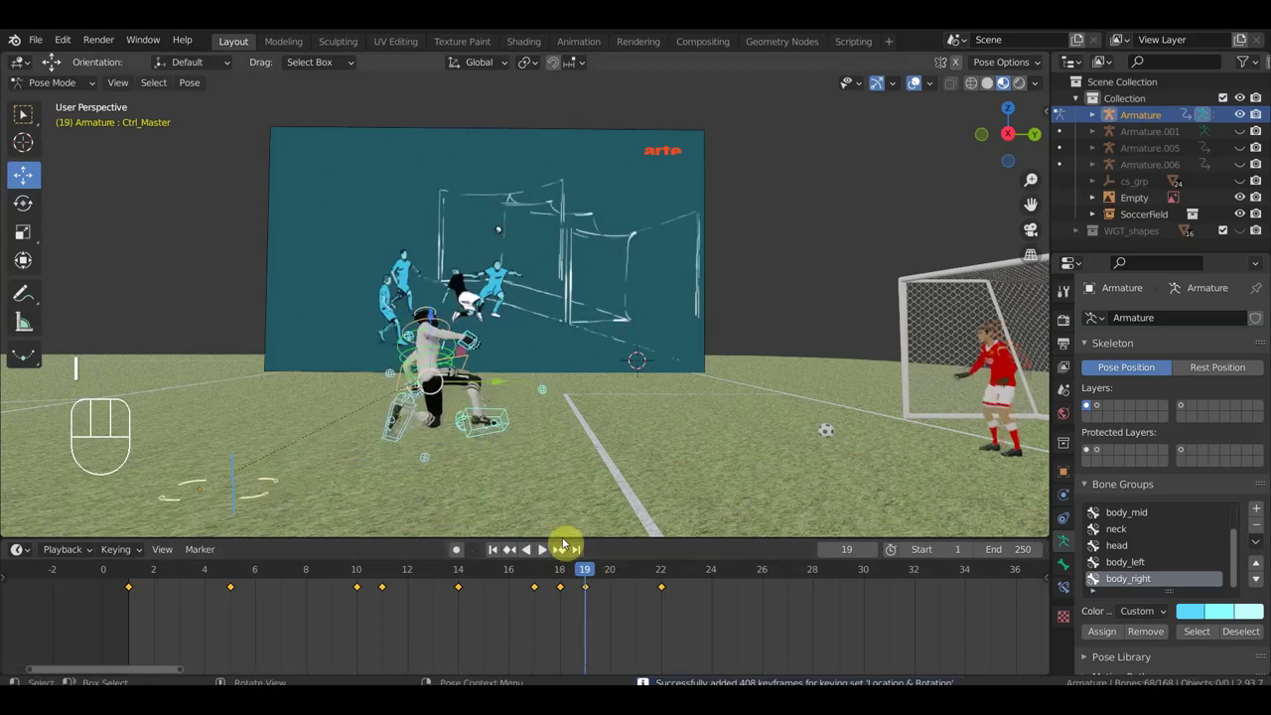
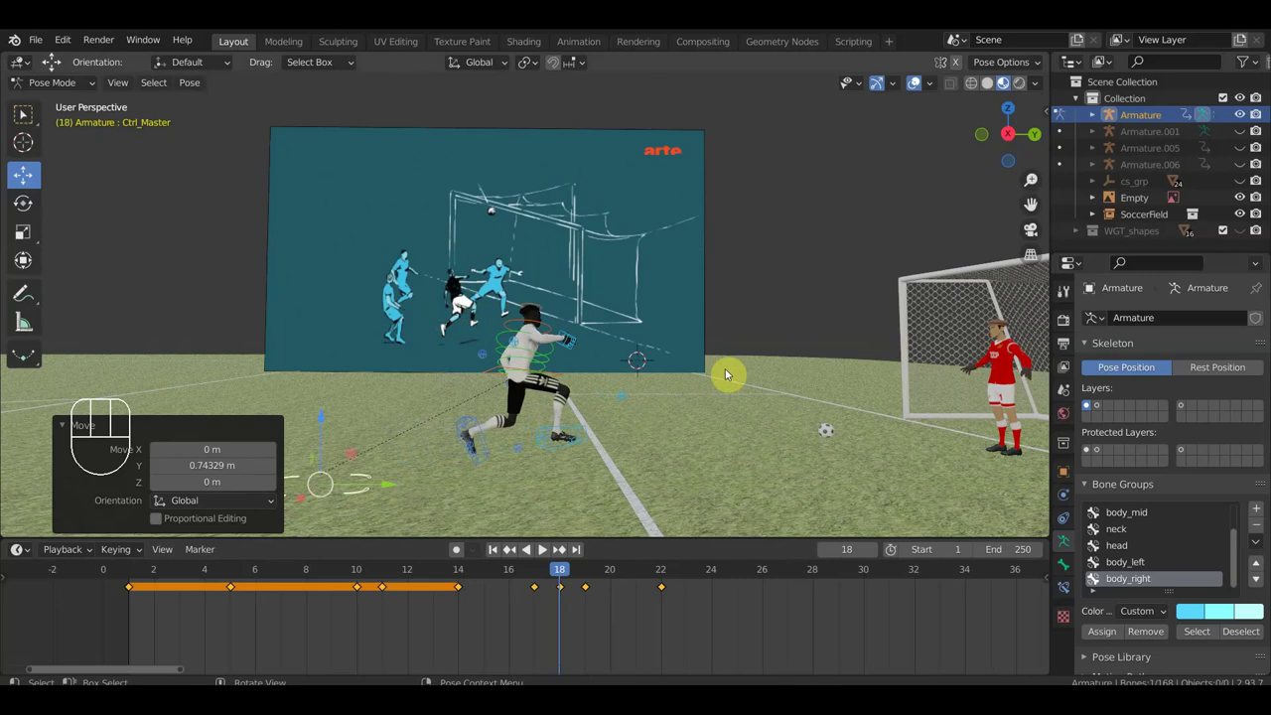
key("a")
key("i")
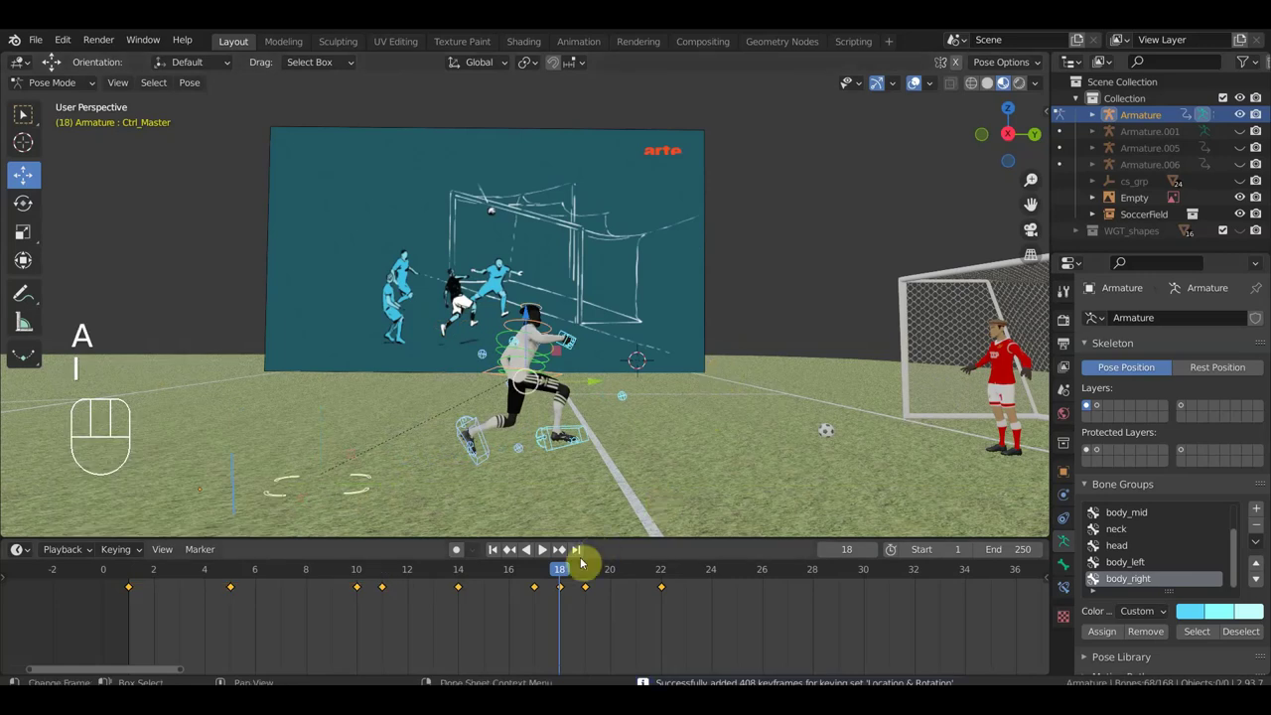
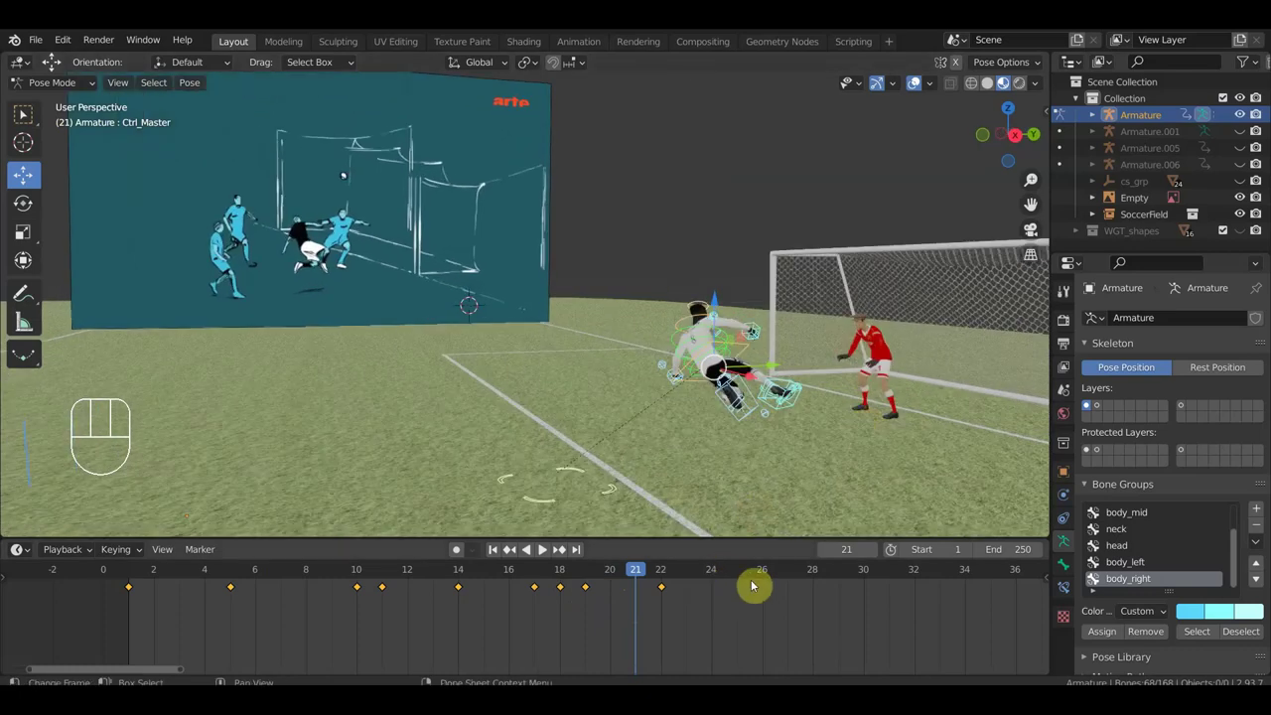
- Scrub through frames 21-22 and set the playhead to frame 24
left_click_drag(667, 577, 735, 575)
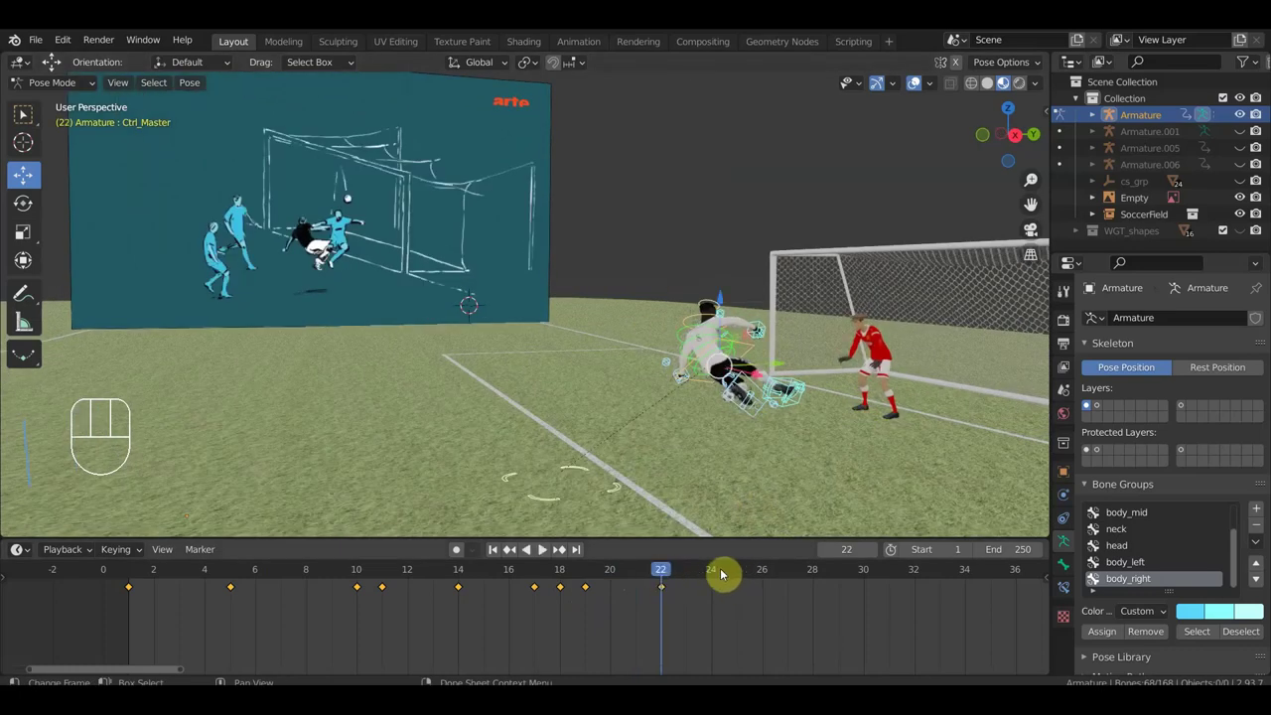
left_click(713, 570)
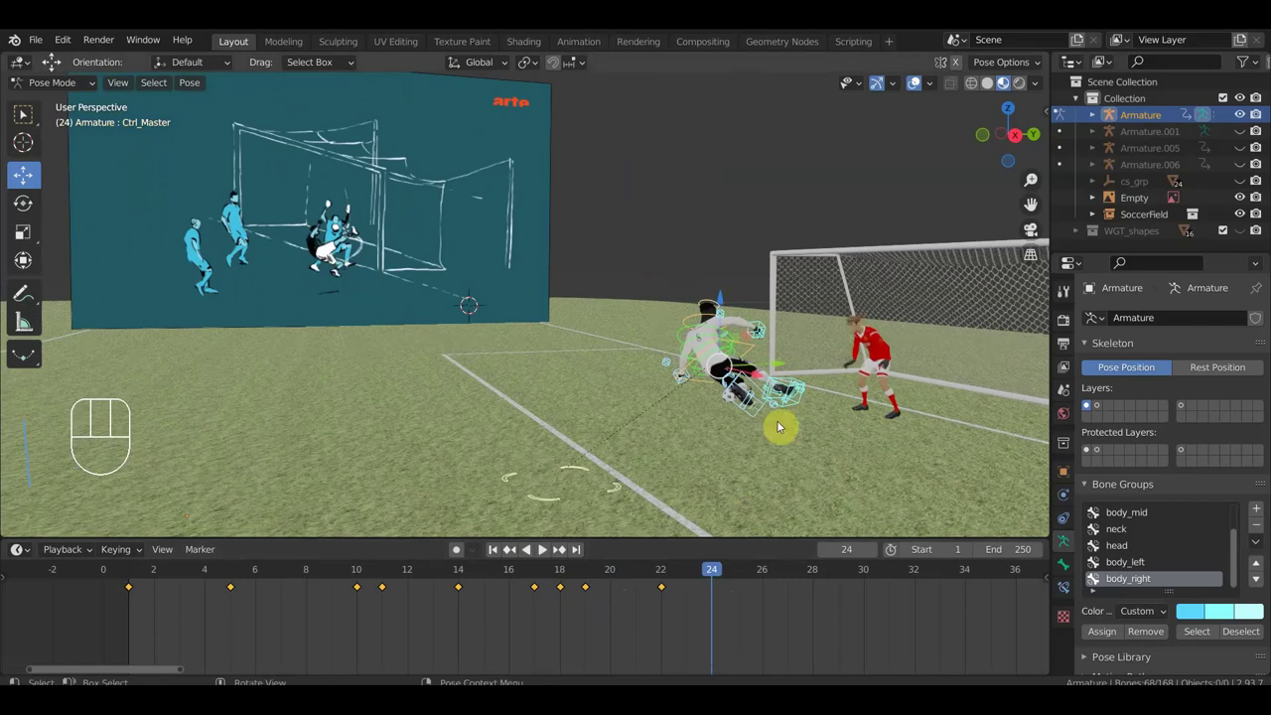
- Rotate Ctrl_Hips slightly, then clear all bones' location and rotation with Alt+G / Alt+R
left_click_drag(819, 400, 540, 425)
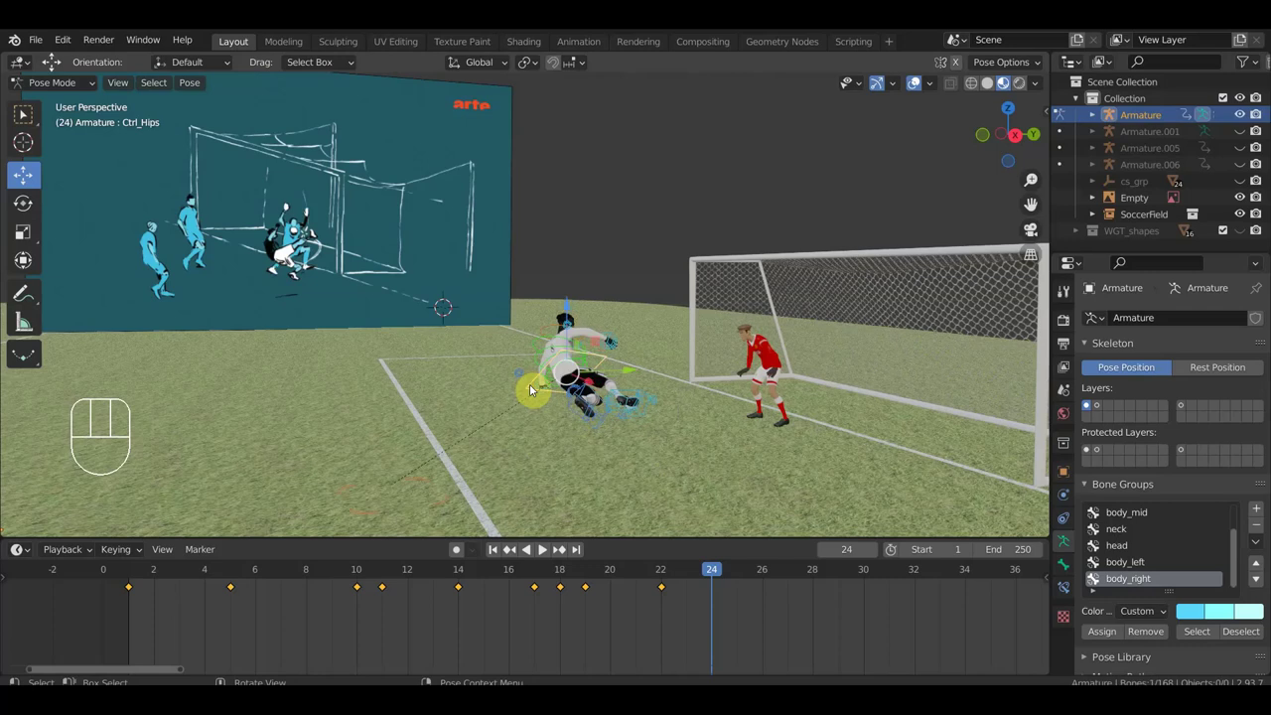
left_click_drag(617, 444, 584, 428)
key("r")
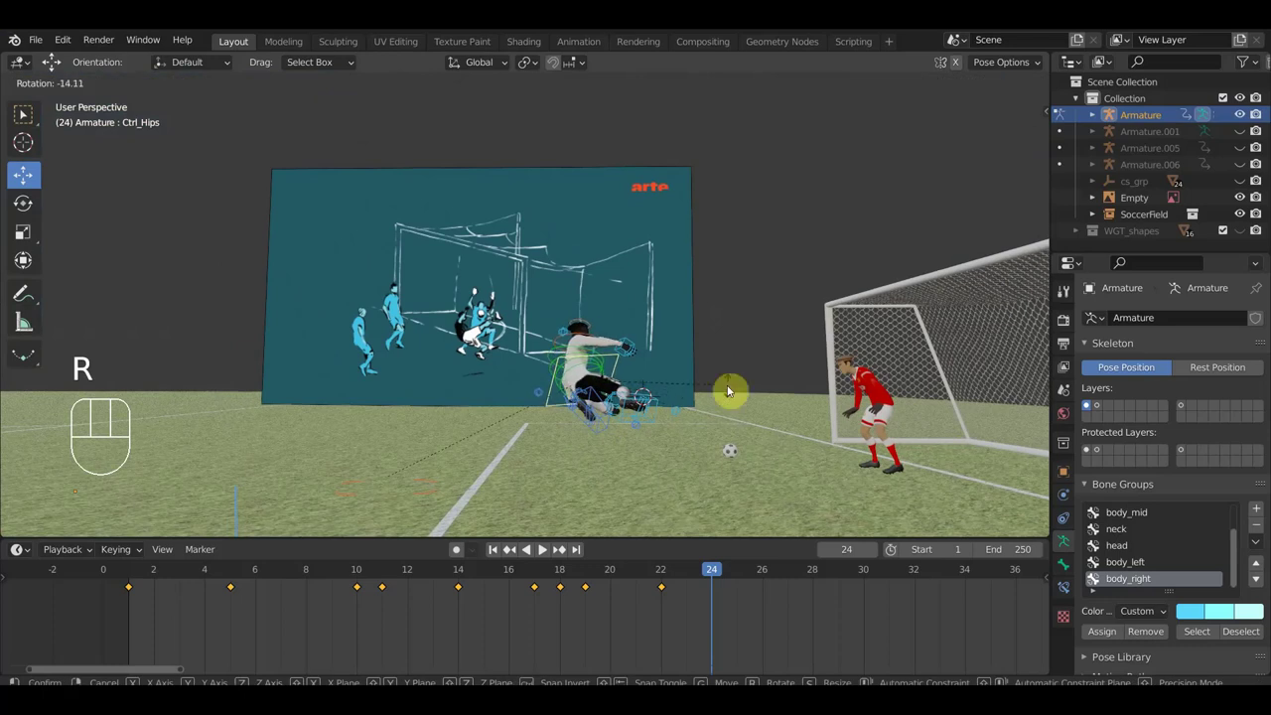
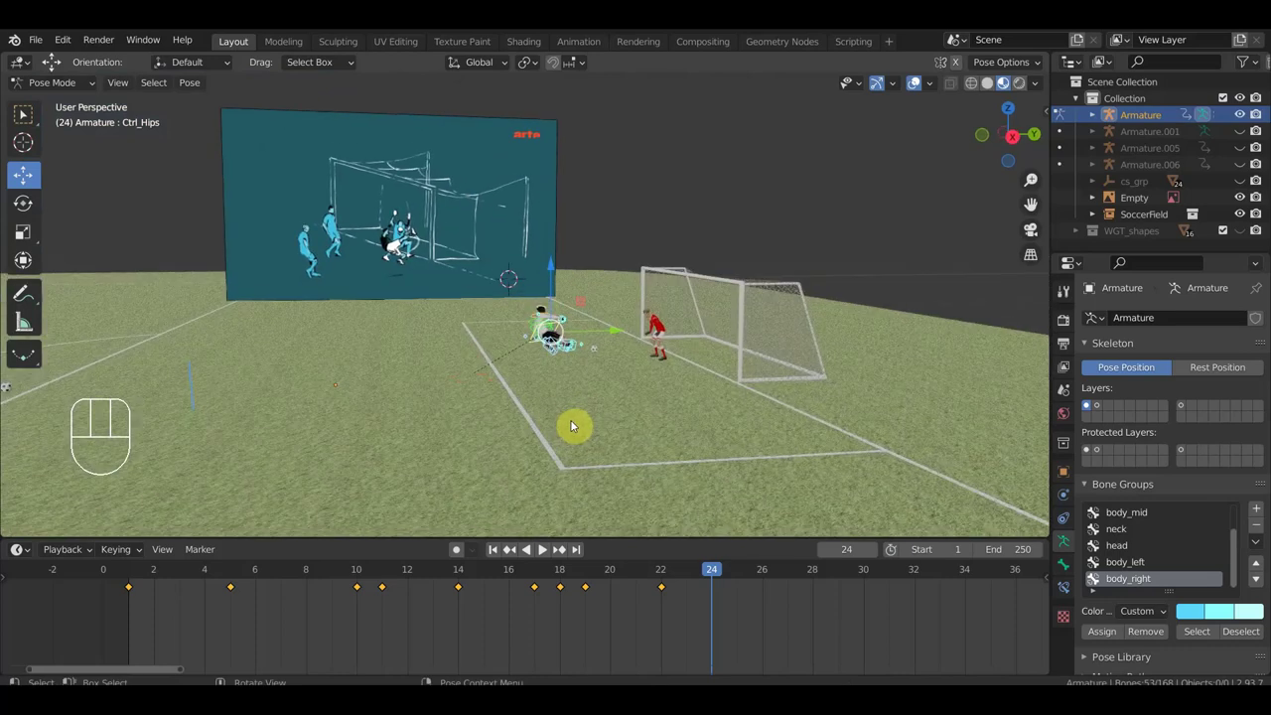
key("a")
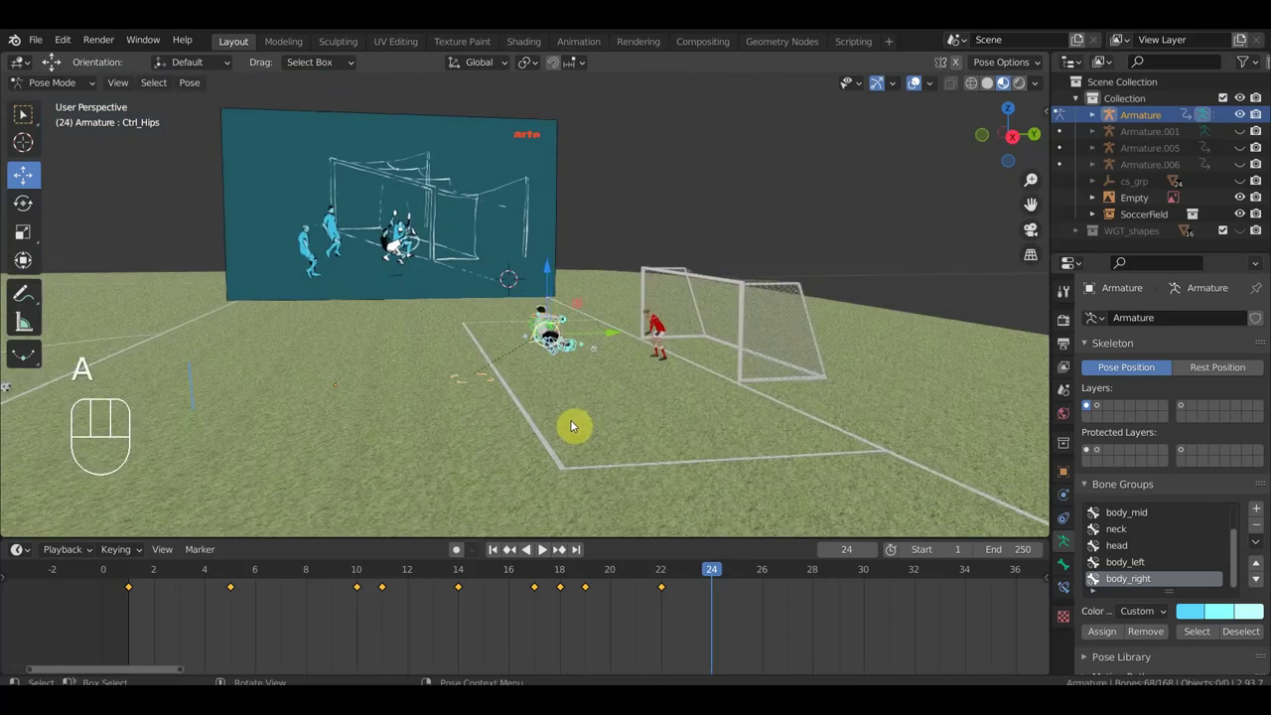
key("alt+g")
key("alt+r")
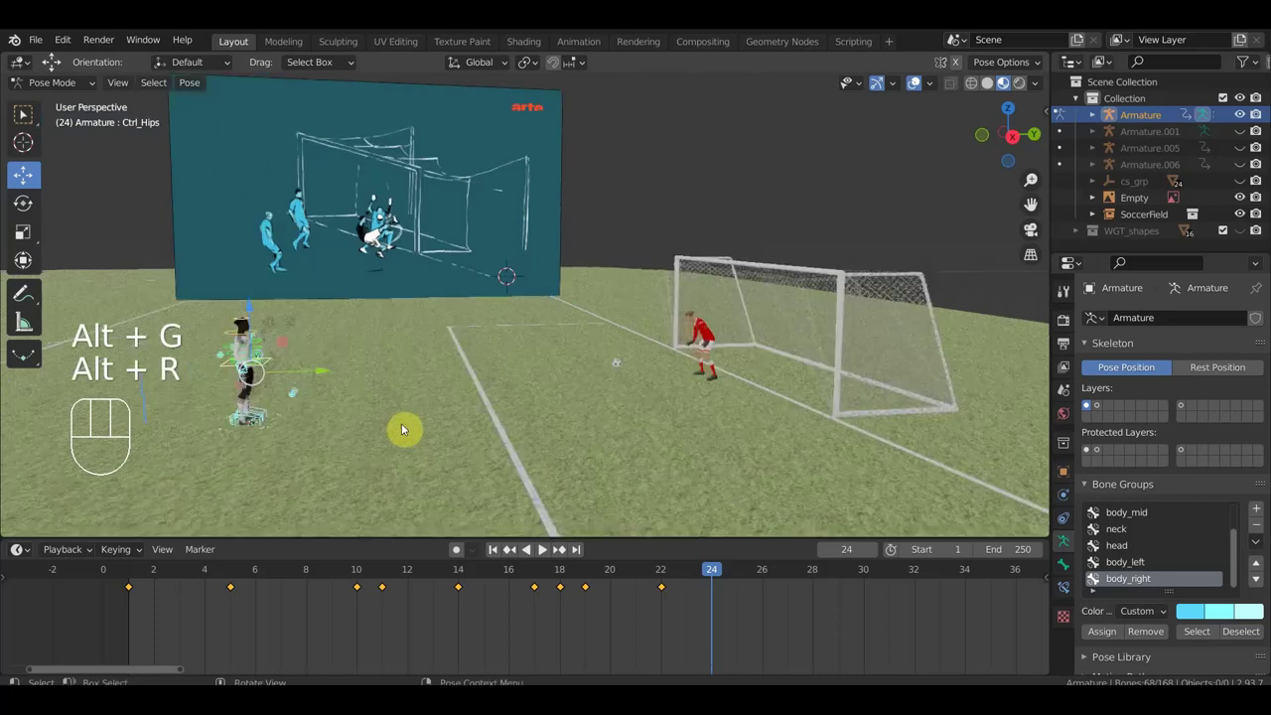
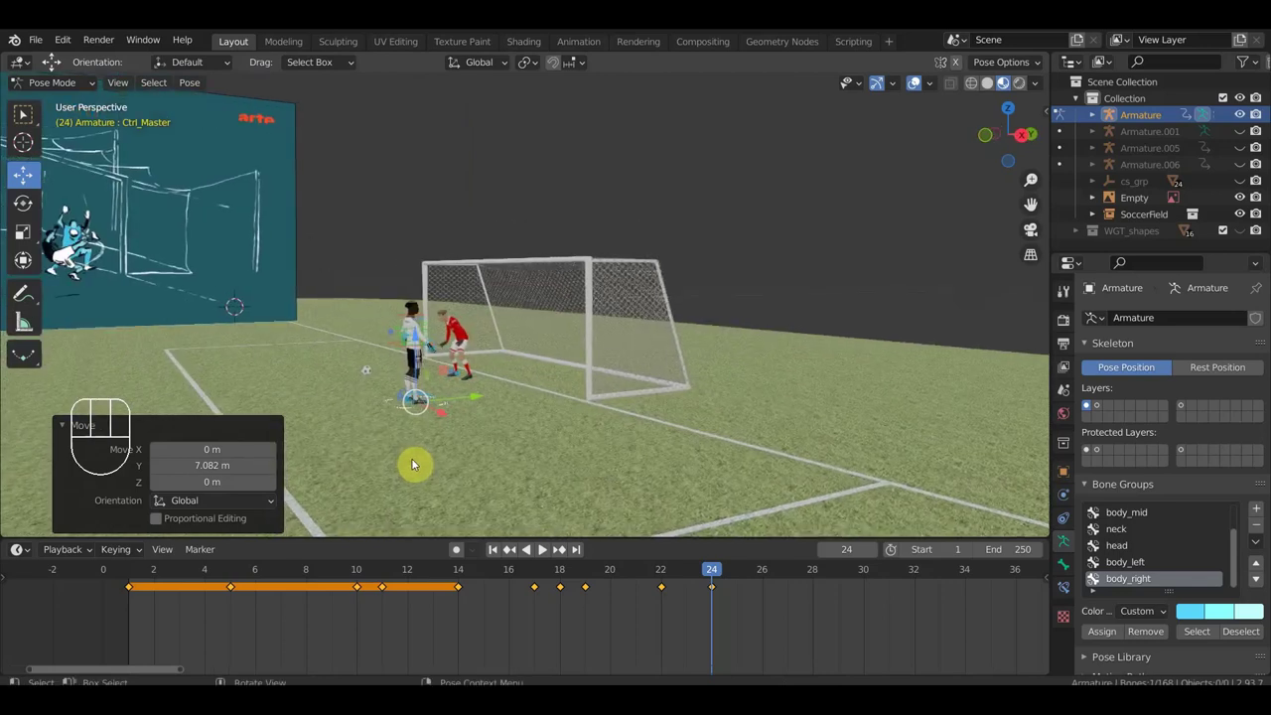
- Inspect the player from top view, adjusting the foot control and undoing a hand move
left_click_drag(562, 454, 654, 471)
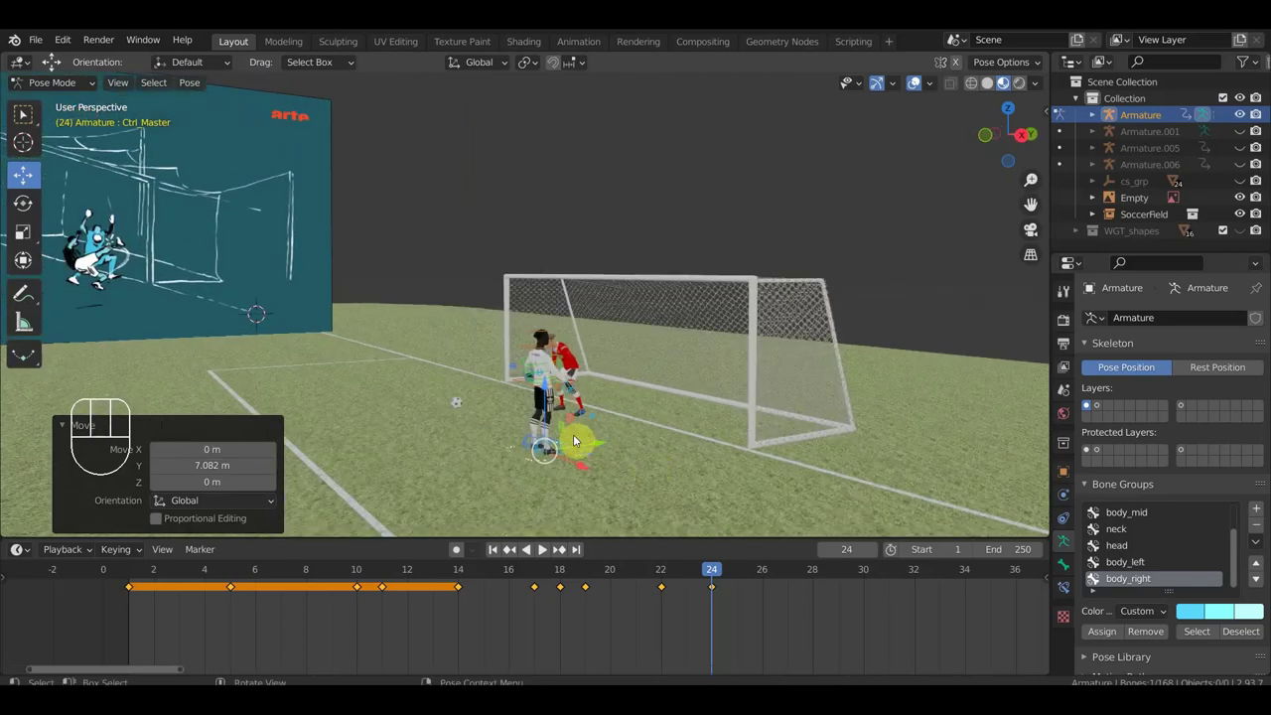
left_click_drag(591, 438, 532, 429)
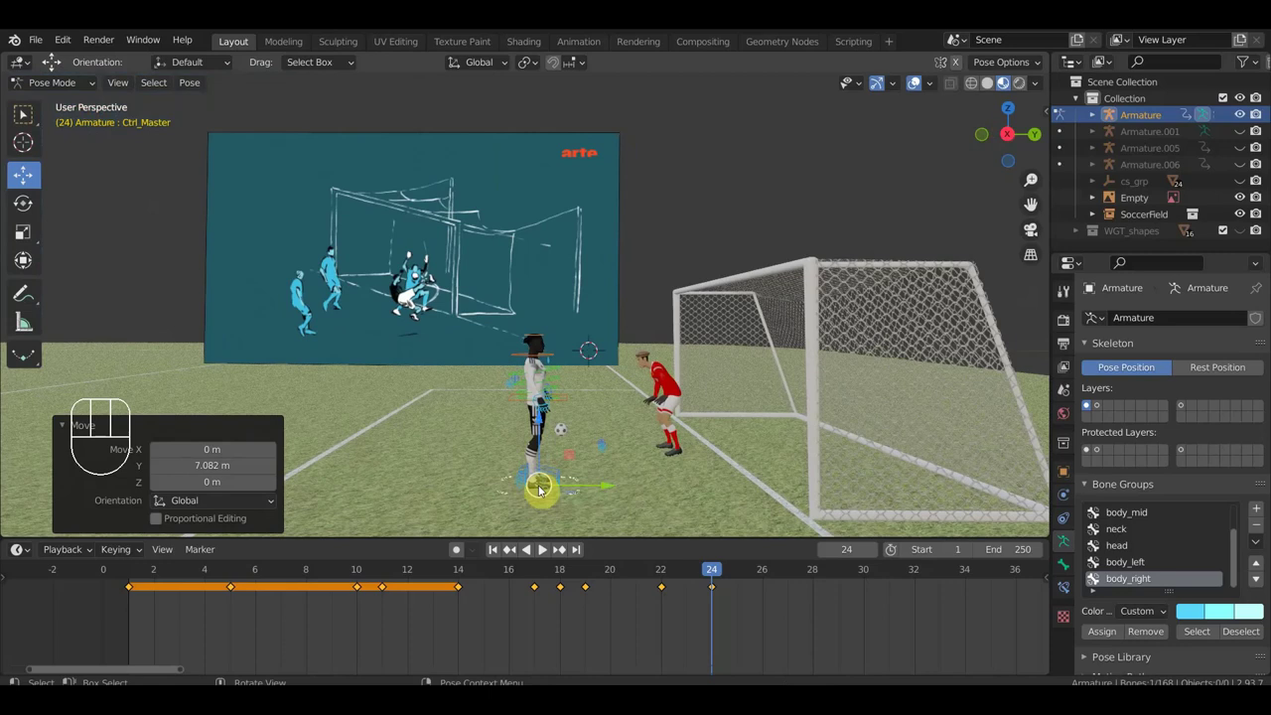
left_click_drag(583, 465, 608, 405)
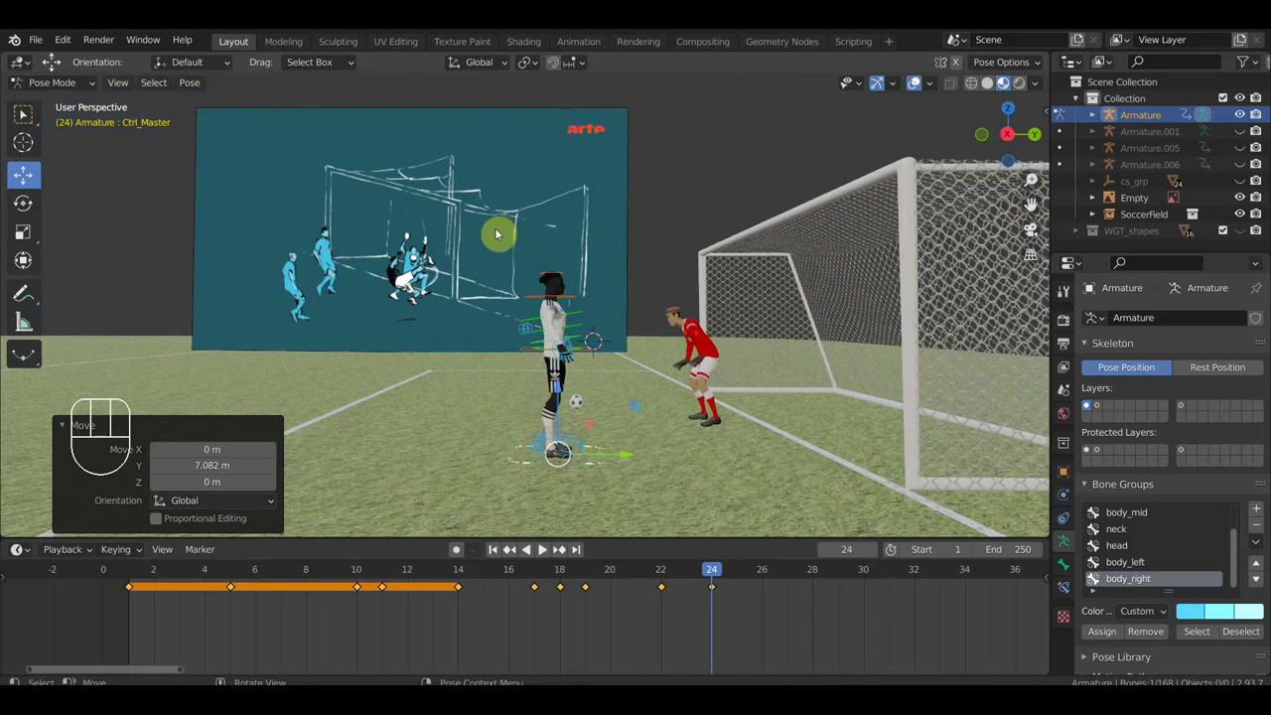
left_click_drag(490, 220, 628, 480)
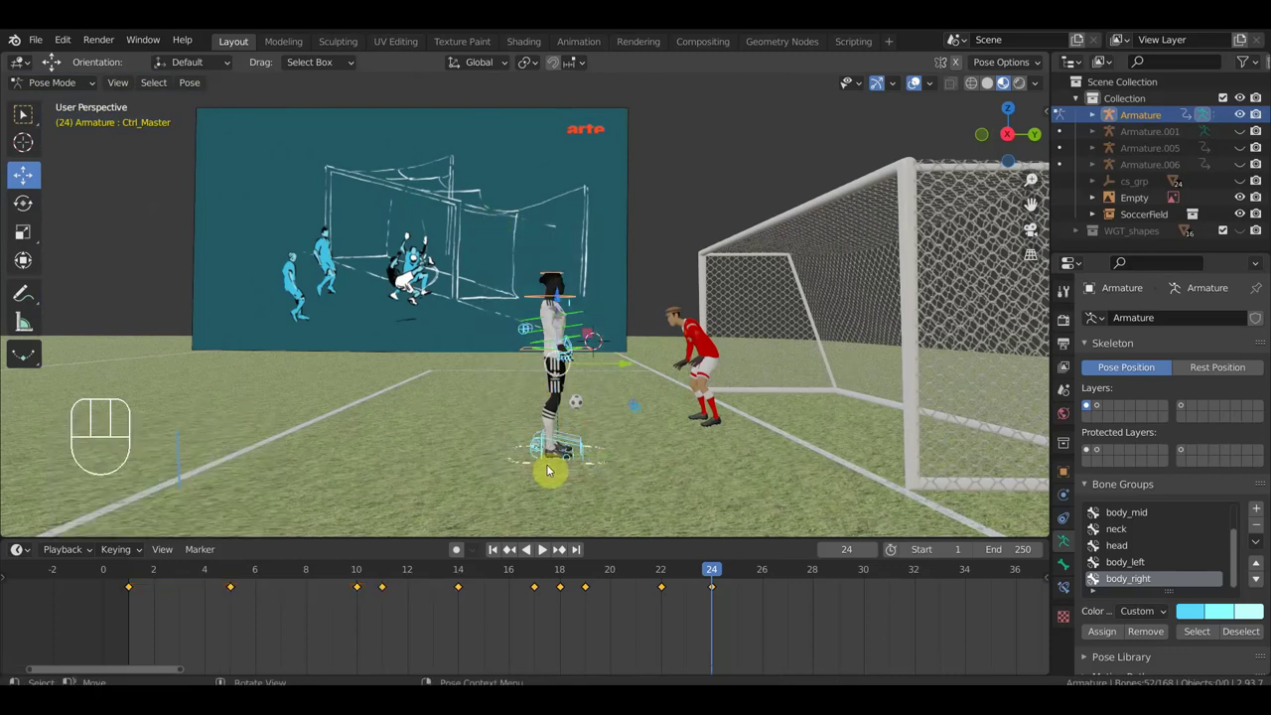
left_click(533, 466)
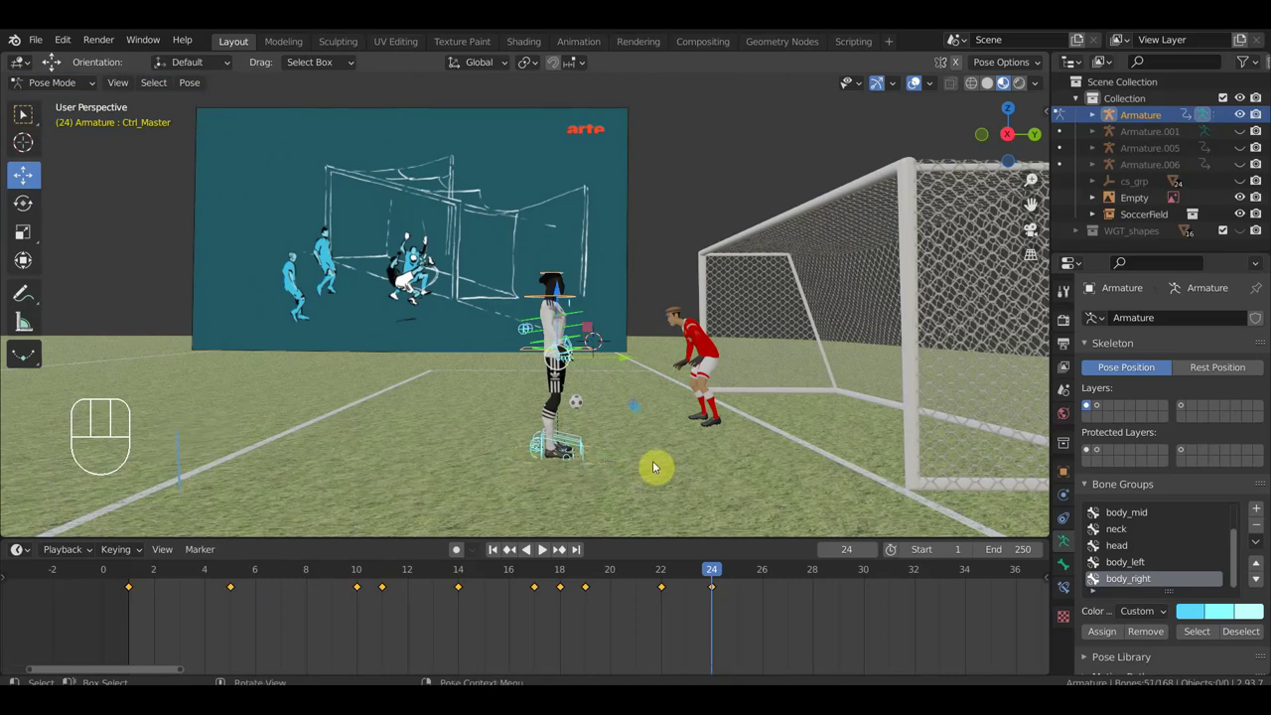
left_click_drag(657, 463, 701, 88)
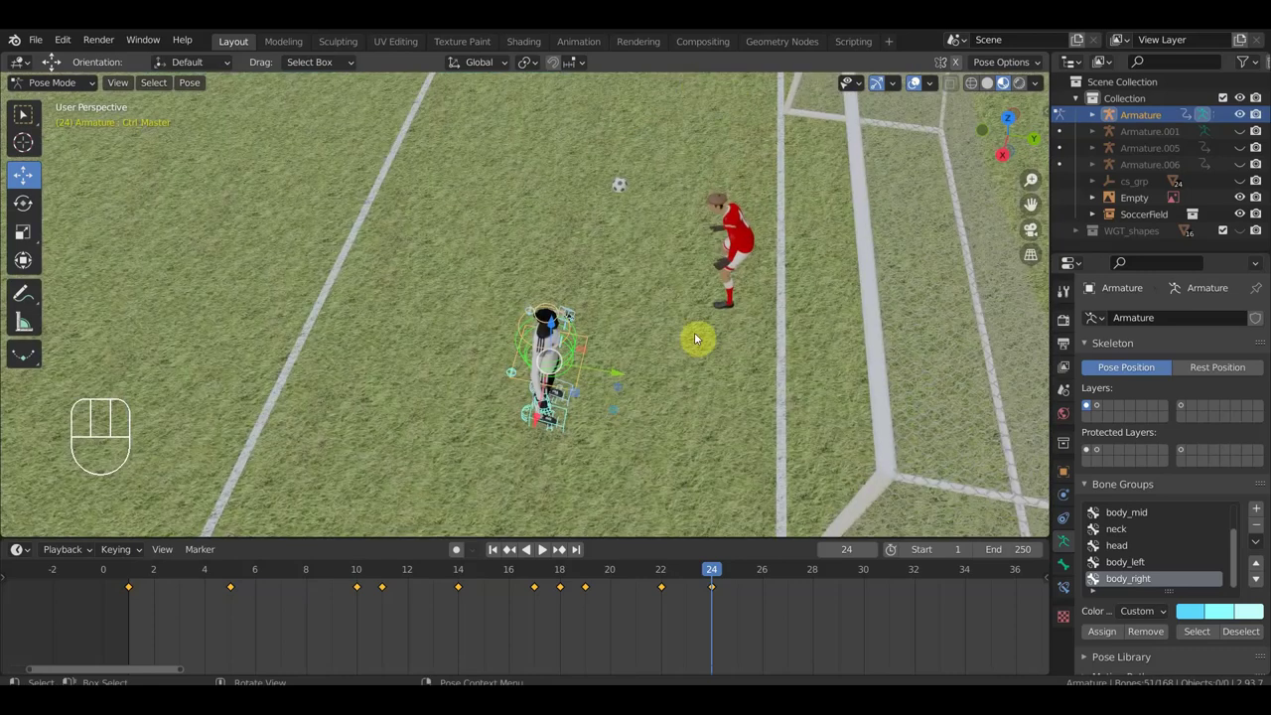
key("KP_7")
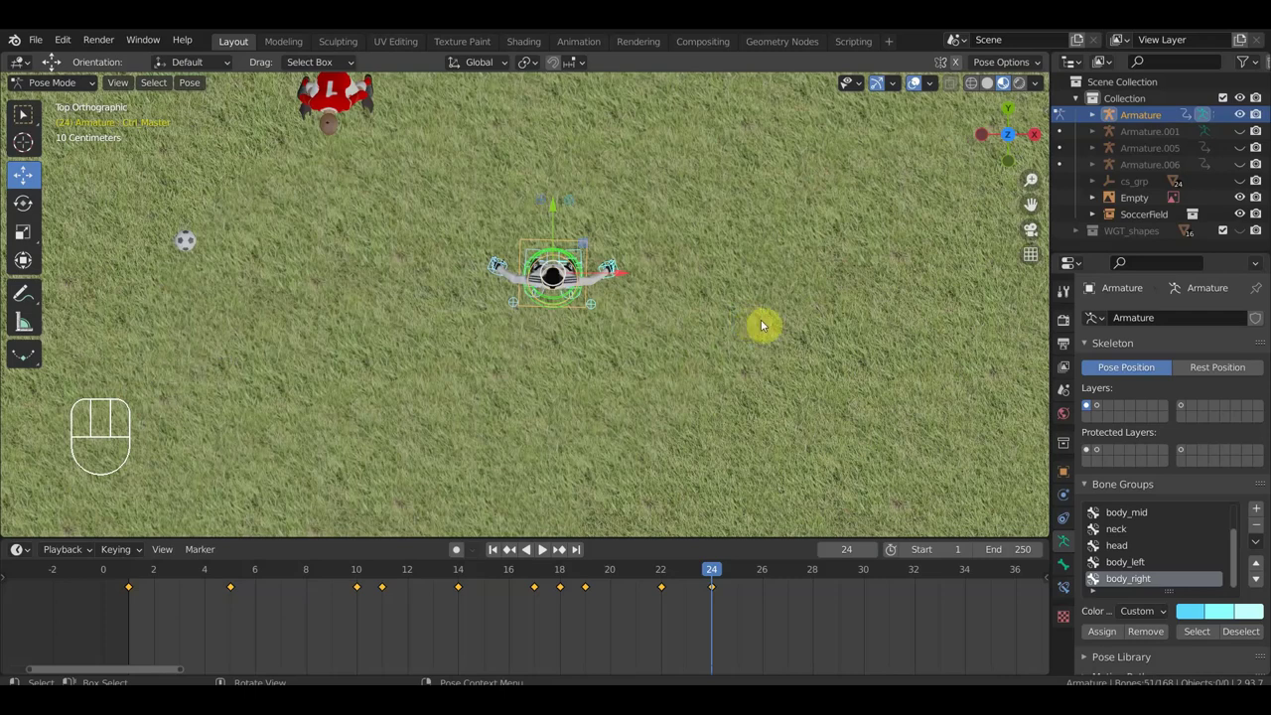
key("r")
left_click(650, 446)
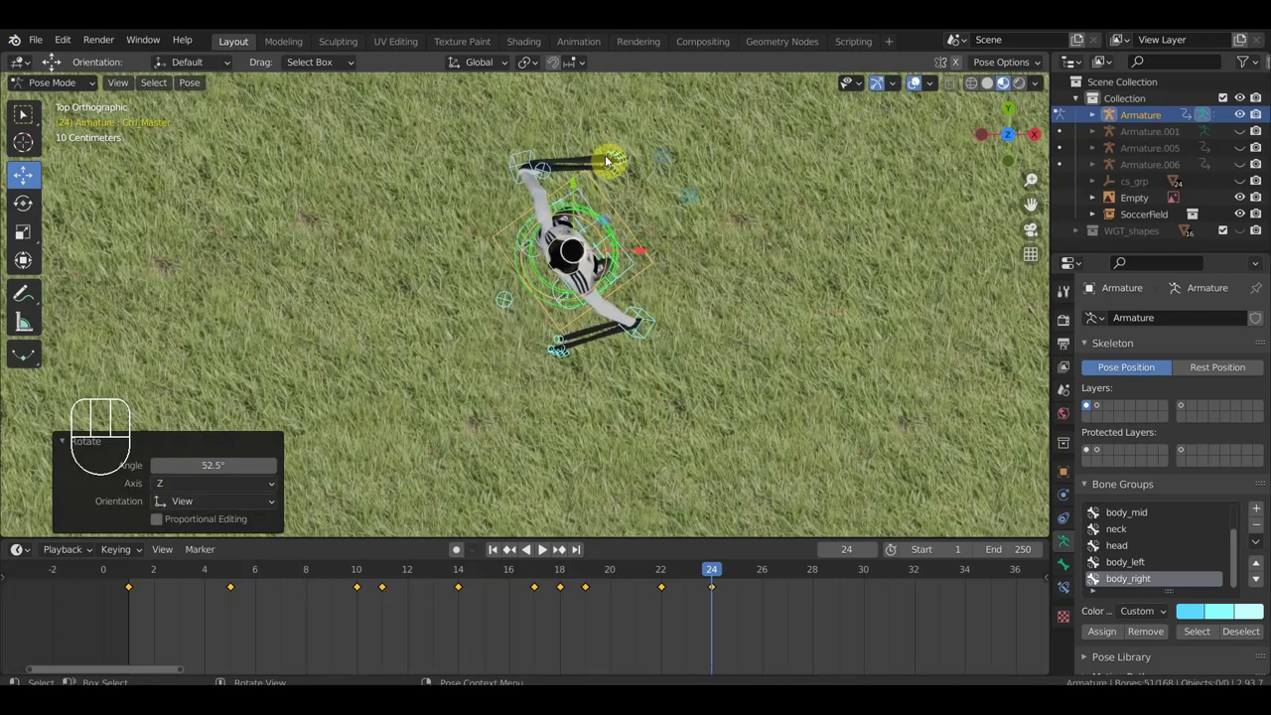
key("ctrl+z")
left_click_drag(651, 274, 606, 411)
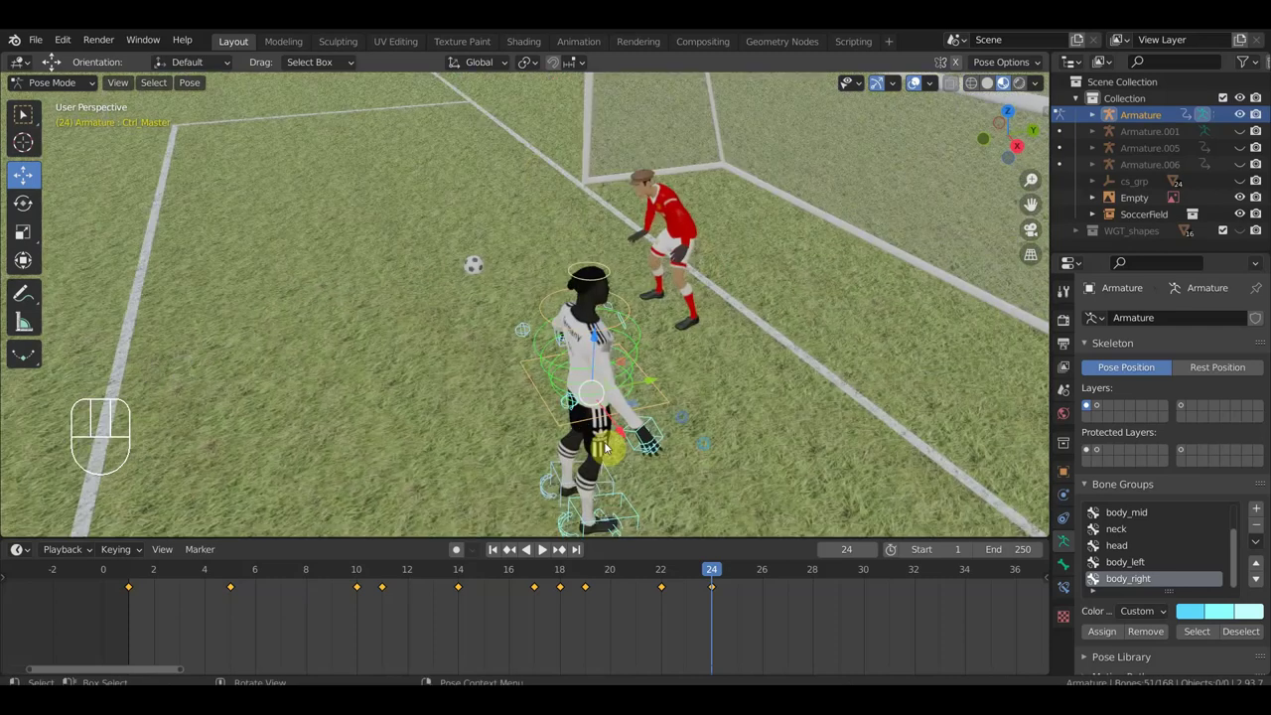
left_click_drag(600, 460, 584, 418)
- Rotate Ctrl_Master from top view so the player faces the goalkeeper
left_click(532, 471)
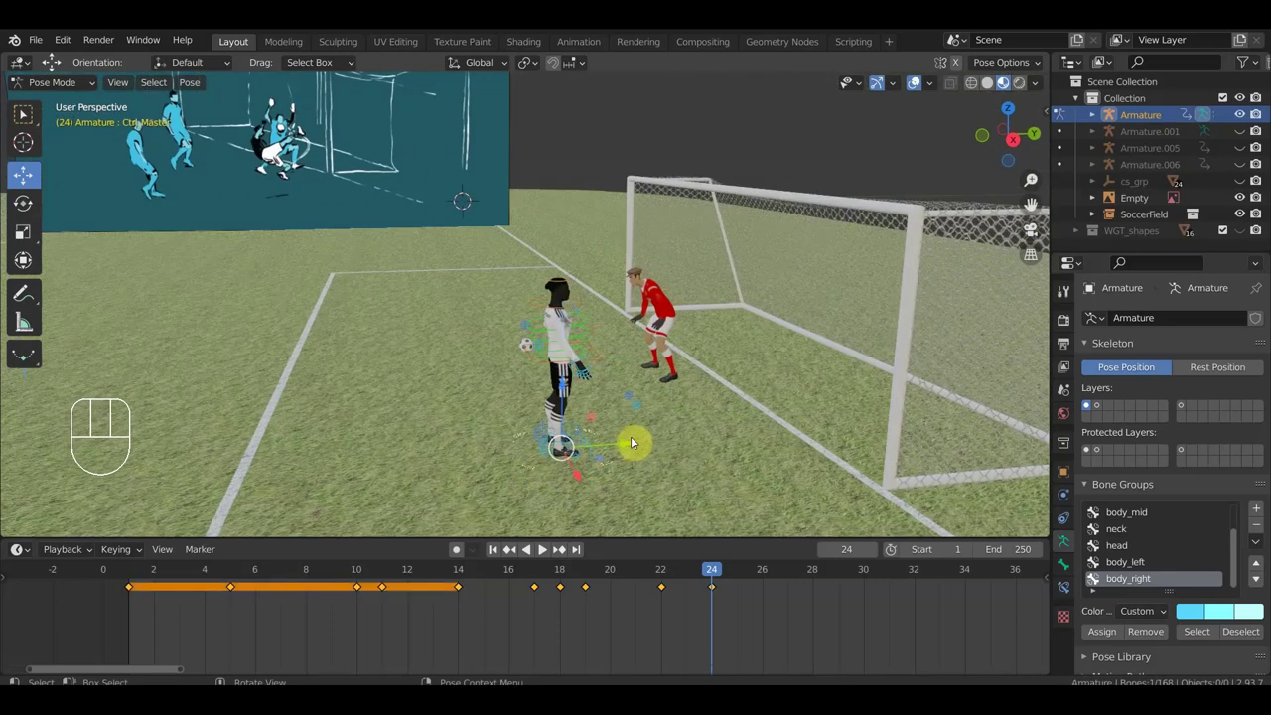
key("KP_7")
key("r")
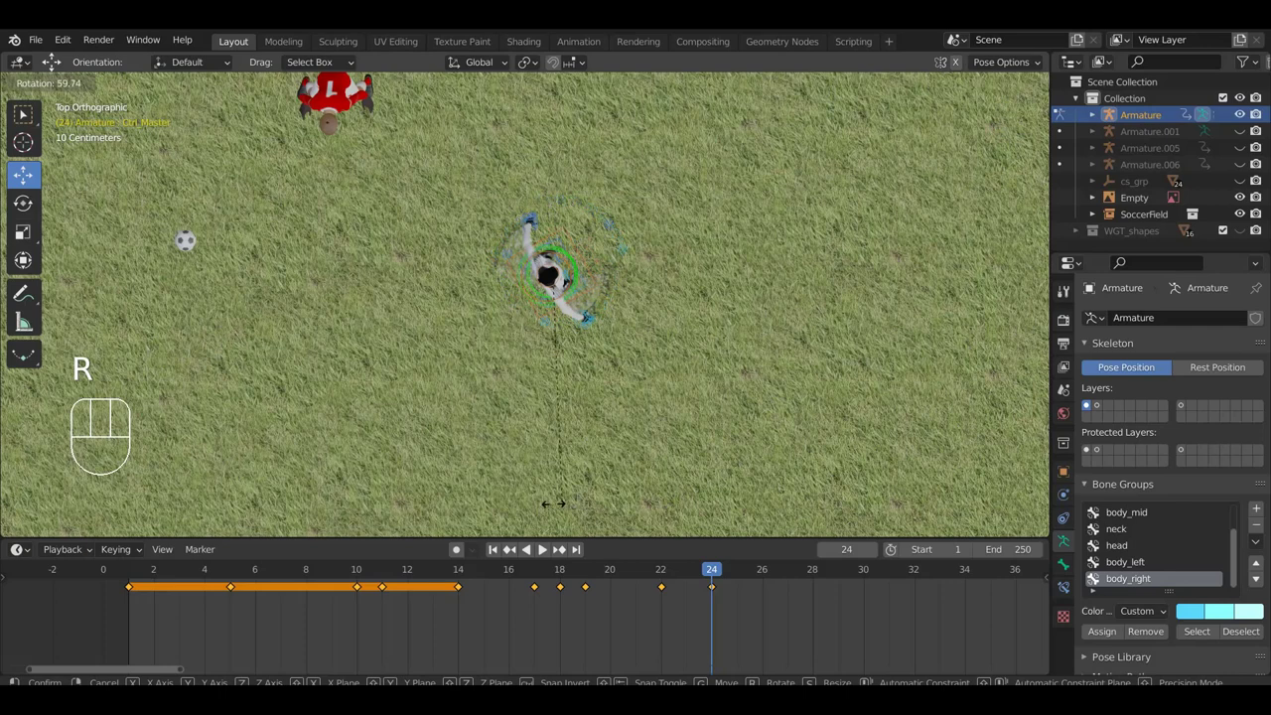
left_click_drag(653, 413, 525, 271)
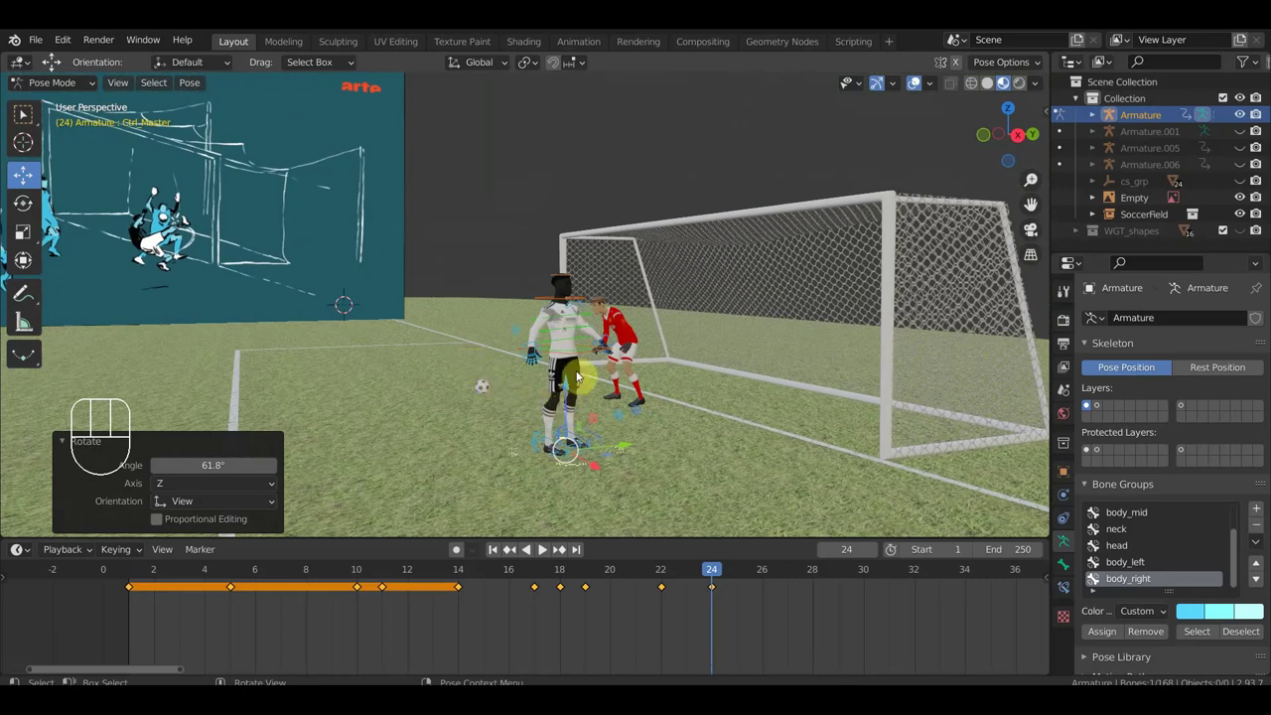
left_click_drag(601, 376, 664, 378)
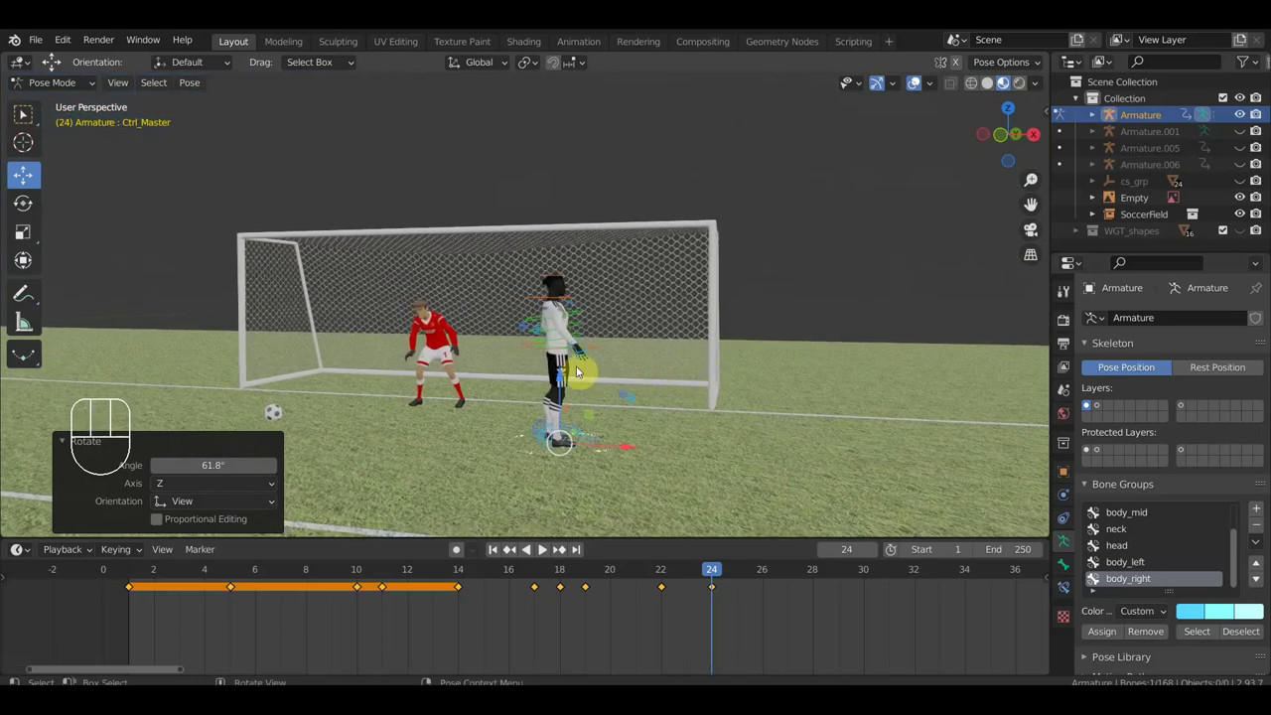
- Tilt Ctrl_Hips backward on one axis into a falling, sitting lean toward the goal
left_click(542, 350)
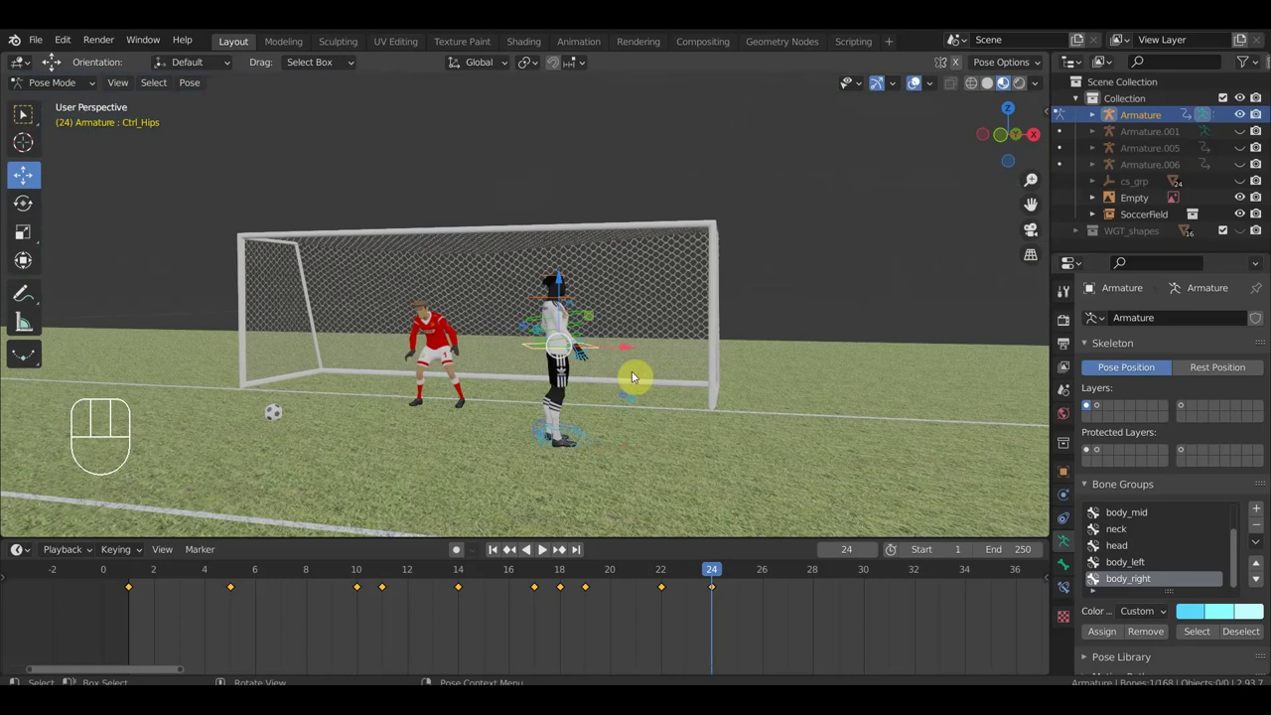
key("g")
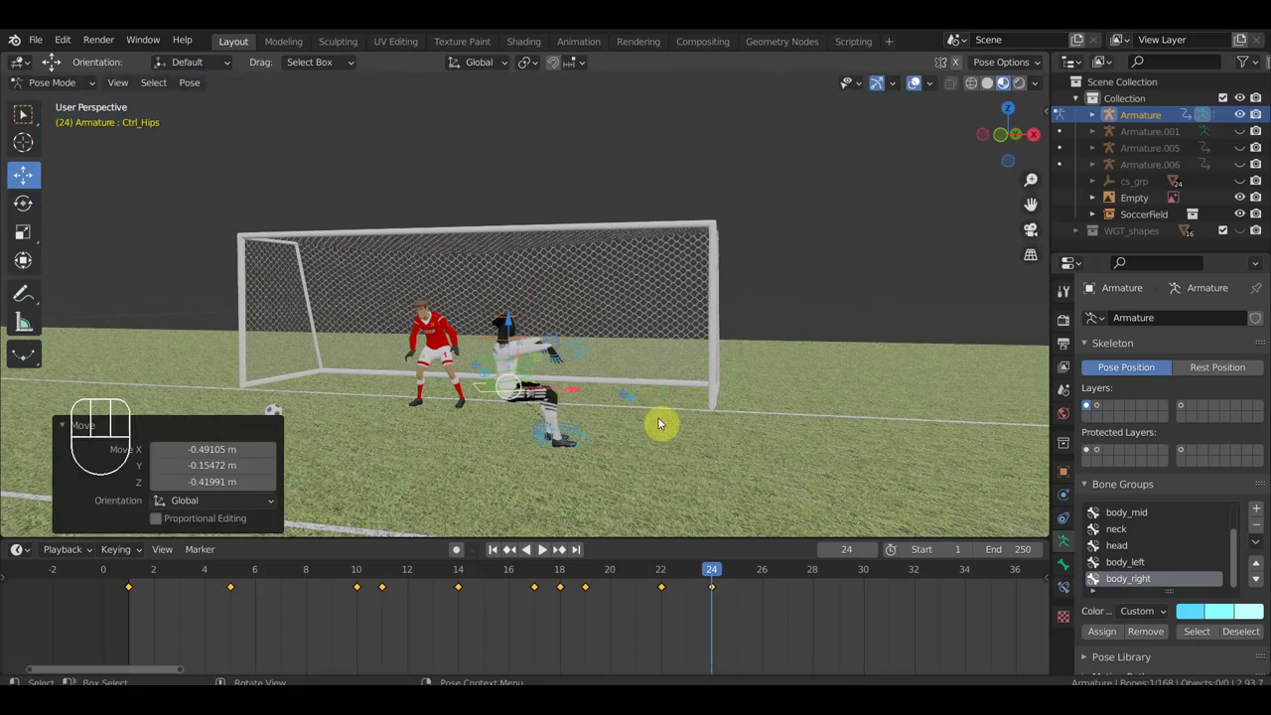
key("r")
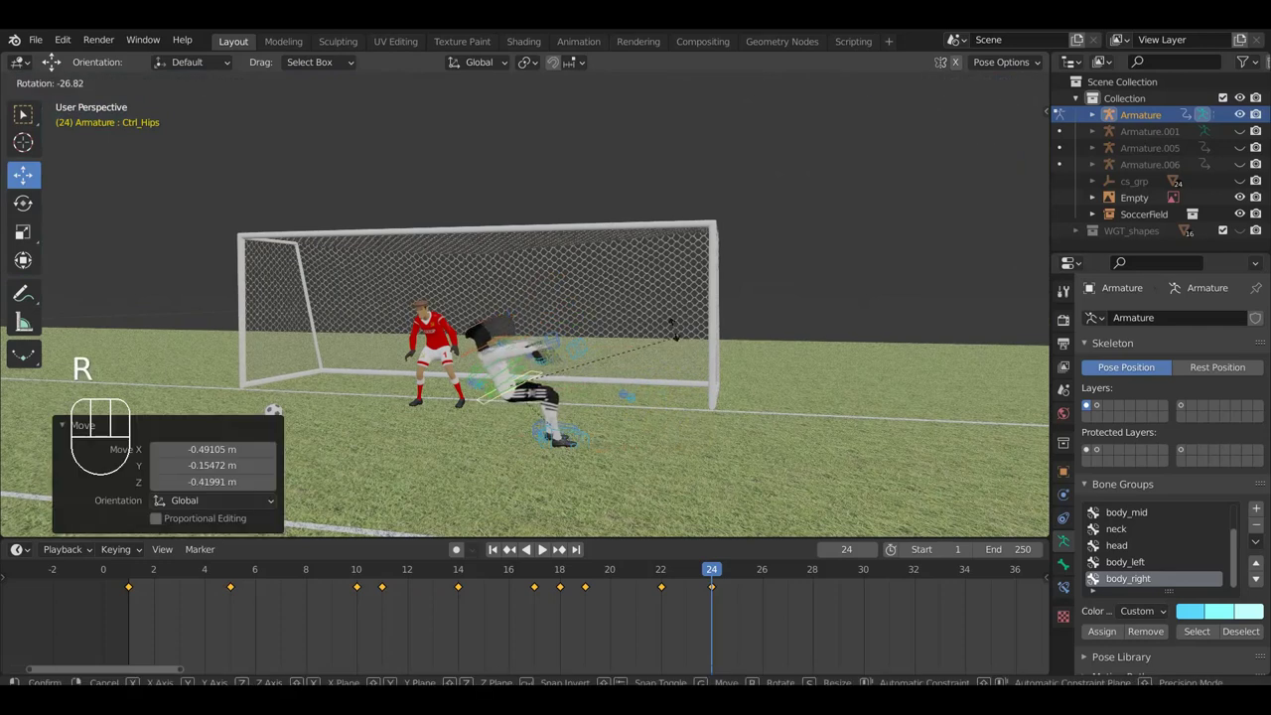
left_click_drag(673, 376, 537, 367)
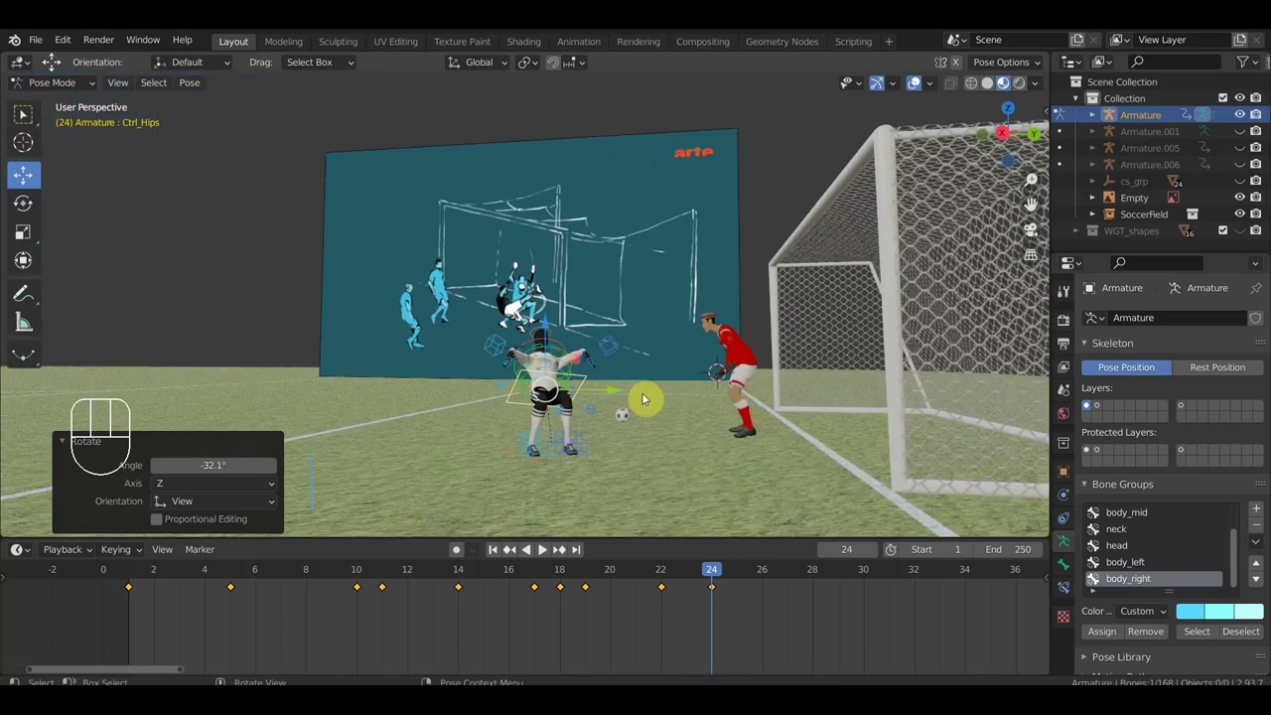
left_click_drag(642, 386, 641, 389)
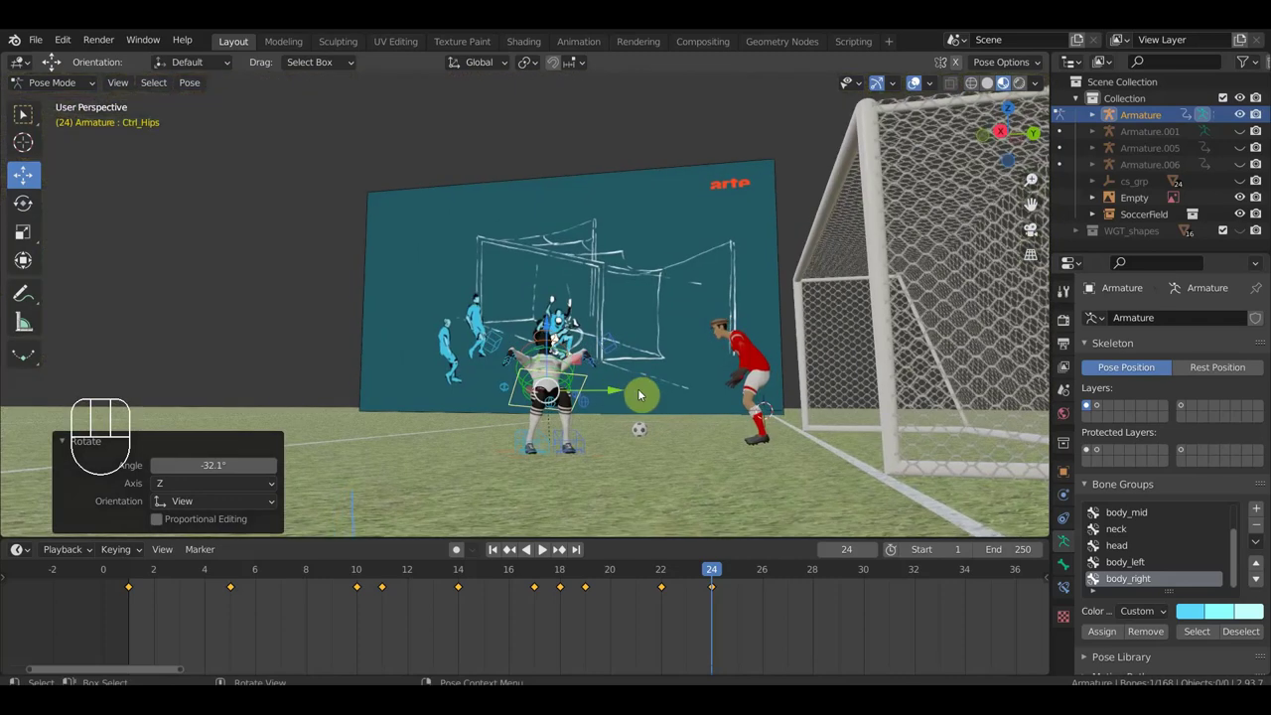
key("r")
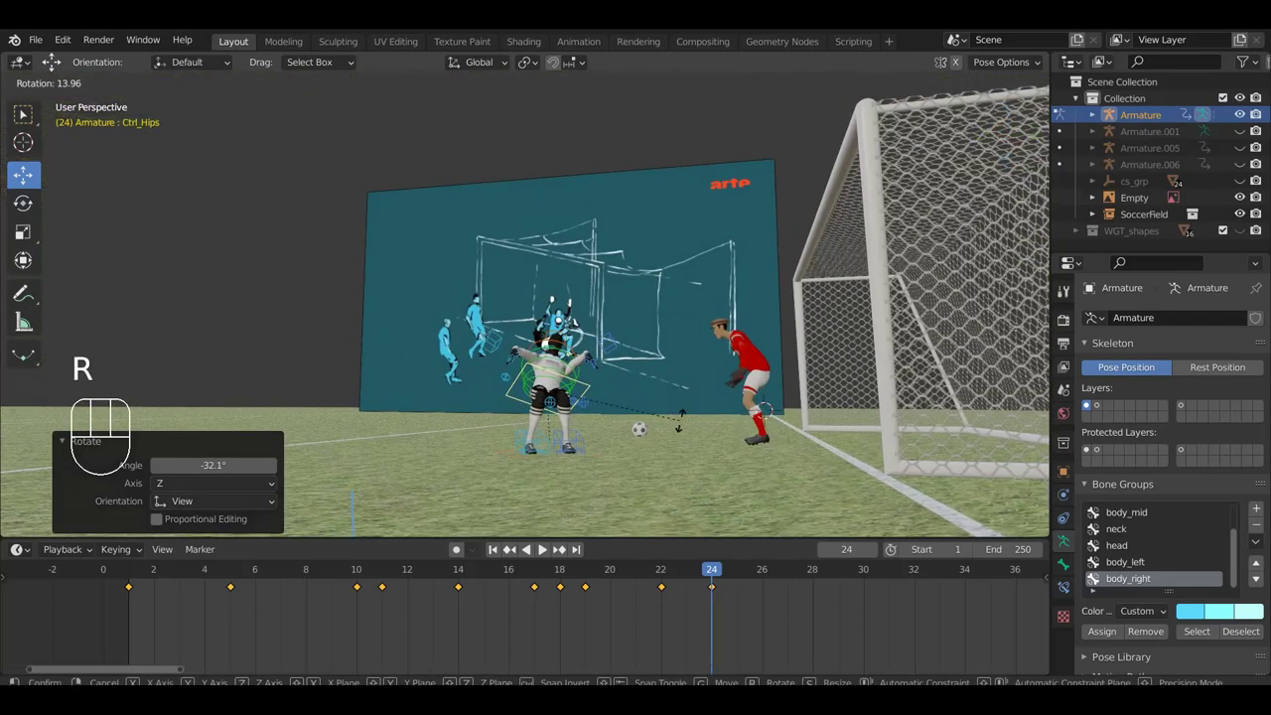
left_click_drag(685, 423, 844, 522)
left_click_drag(723, 447, 883, 438)
middle_click(770, 388)
key("r")
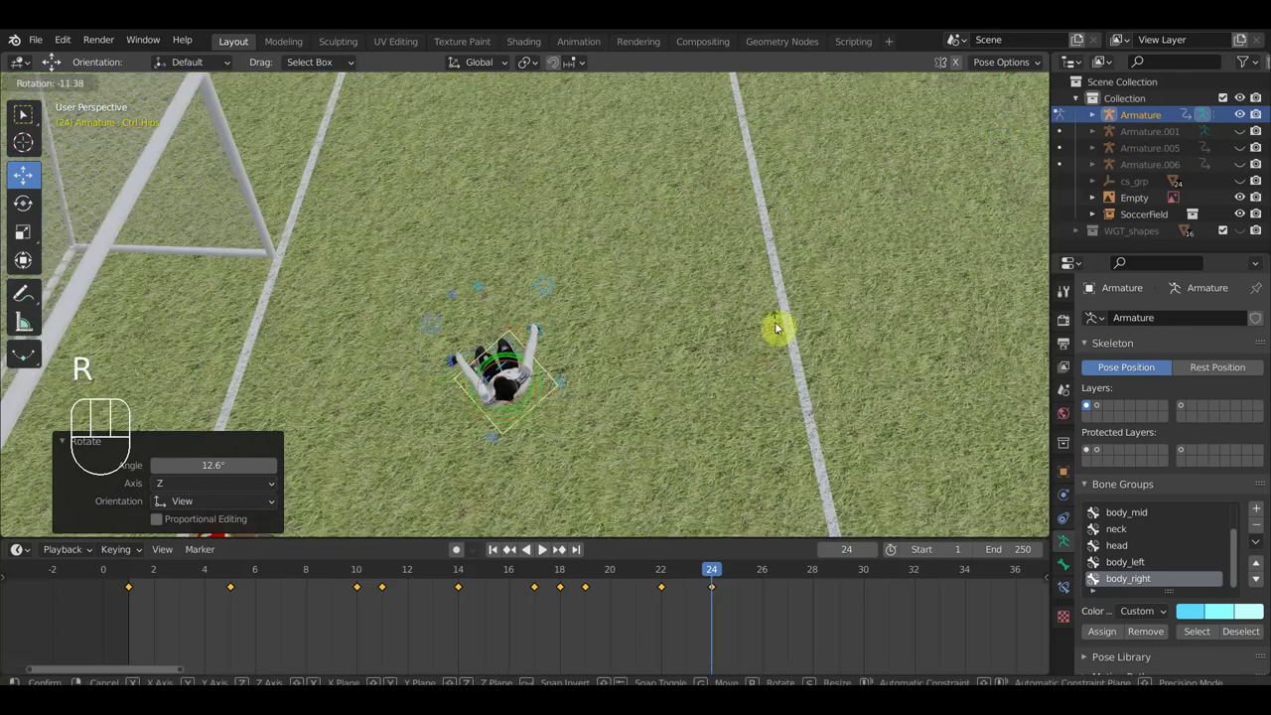
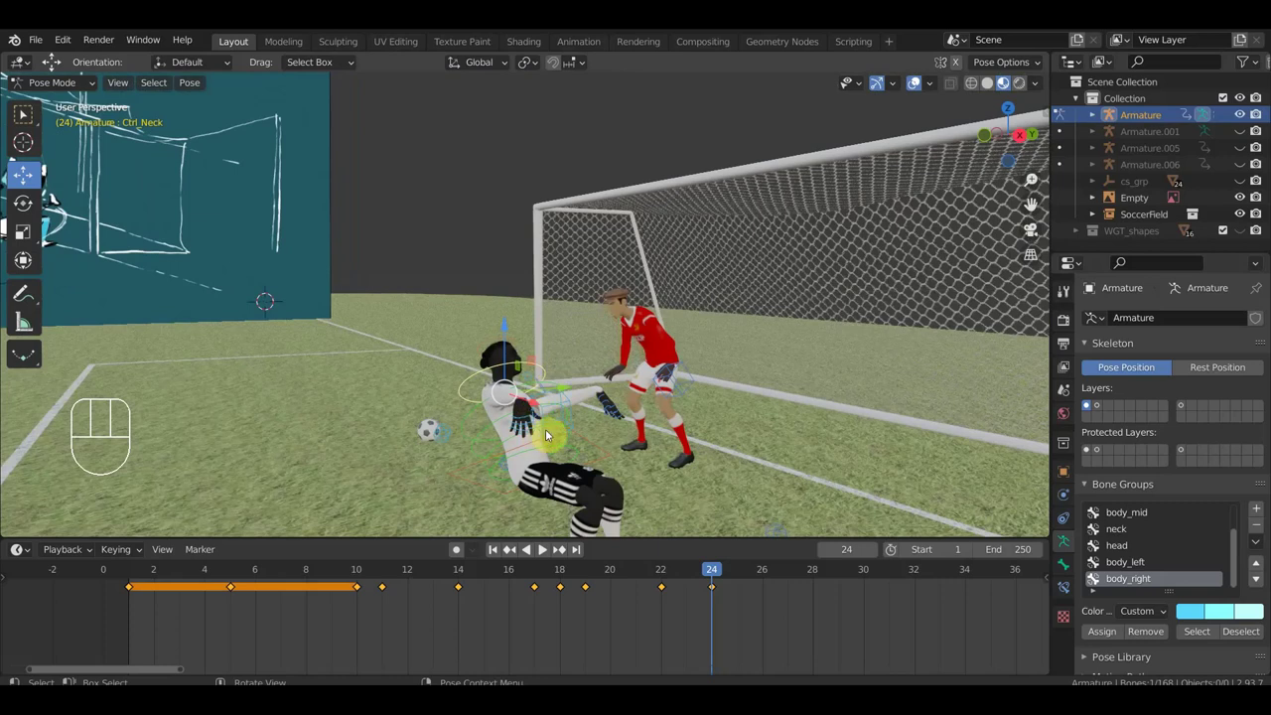
- Raise Ctrl_Hand_IK_Right overhead and rotate Ctrl_Shoulder_Right to follow the arm
left_click_drag(616, 440, 683, 433)
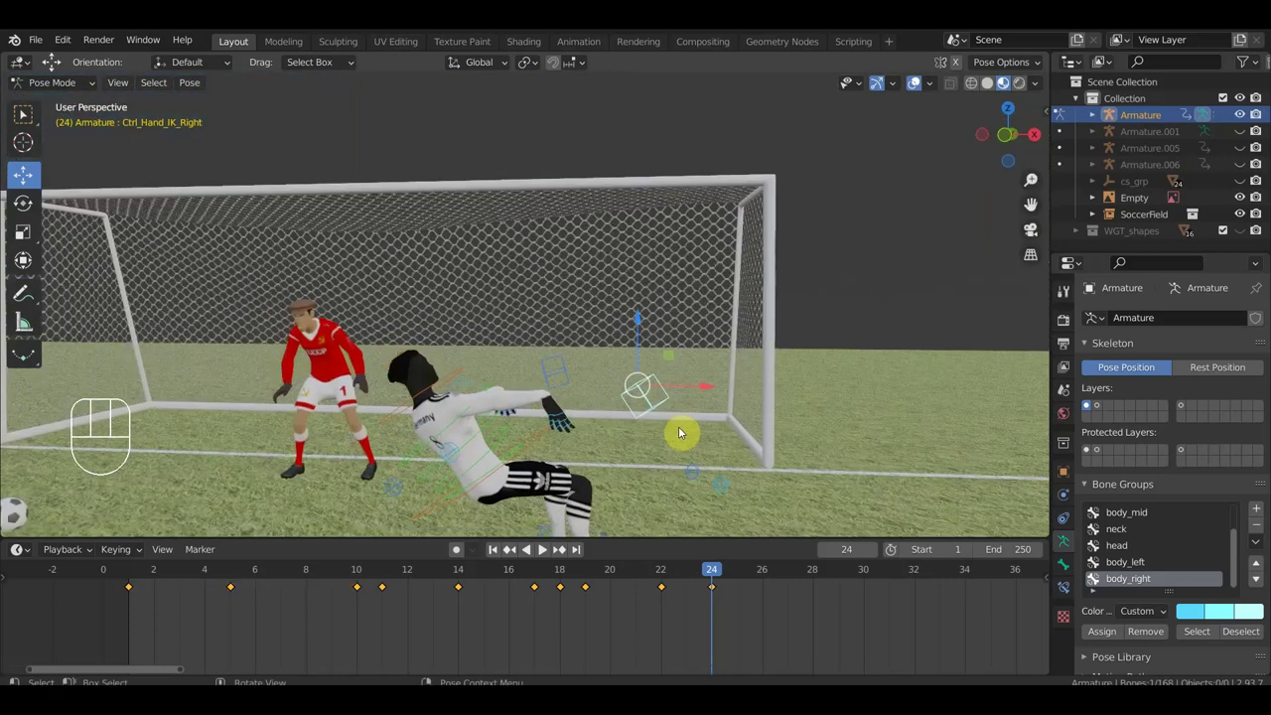
key("g")
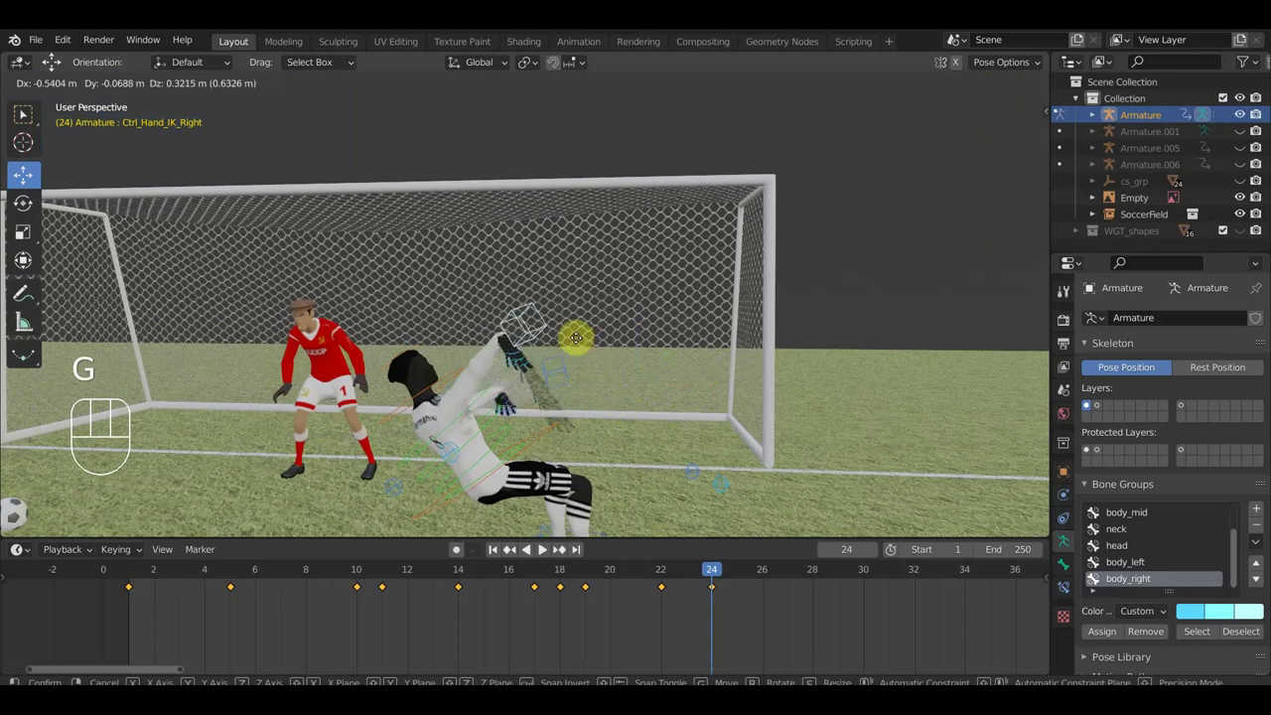
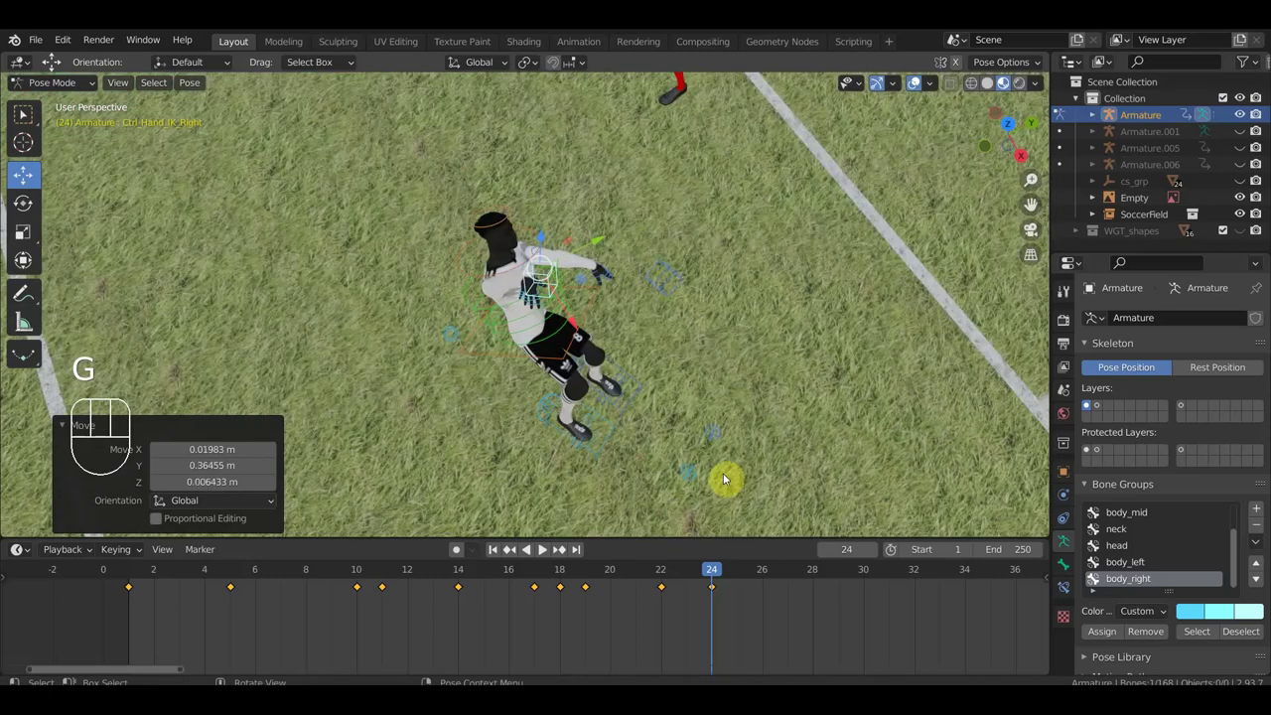
key("r")
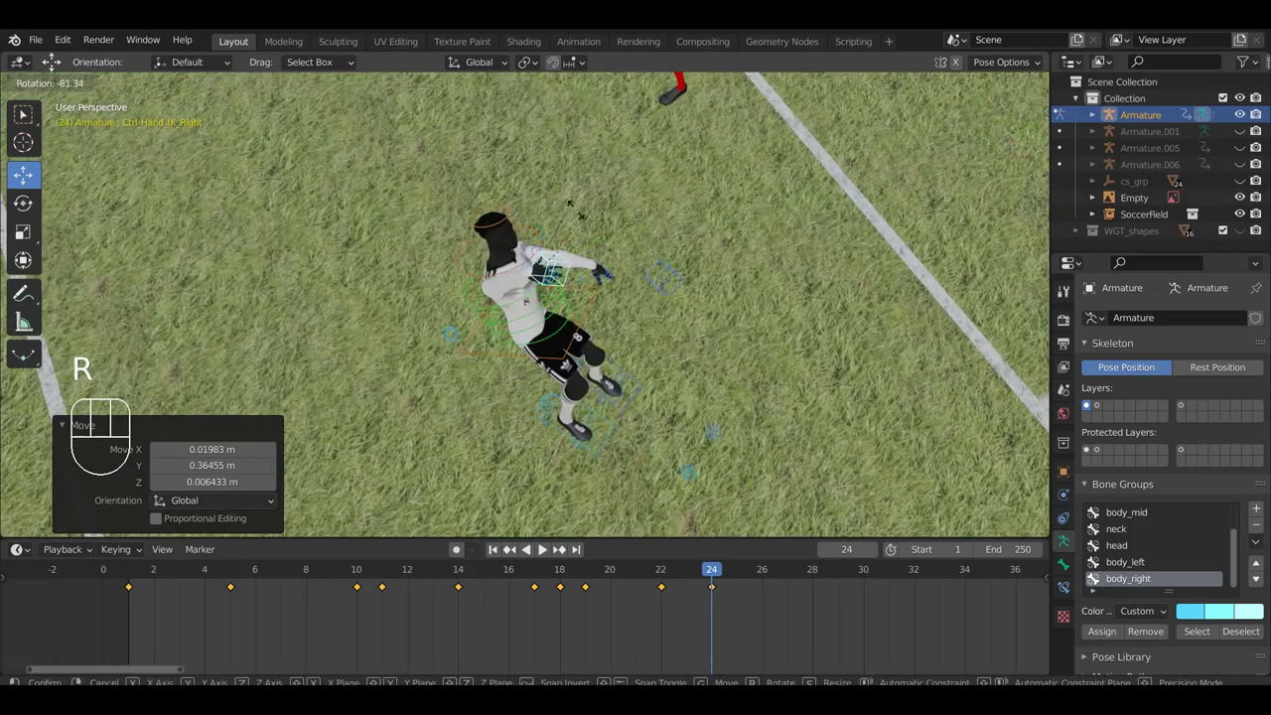
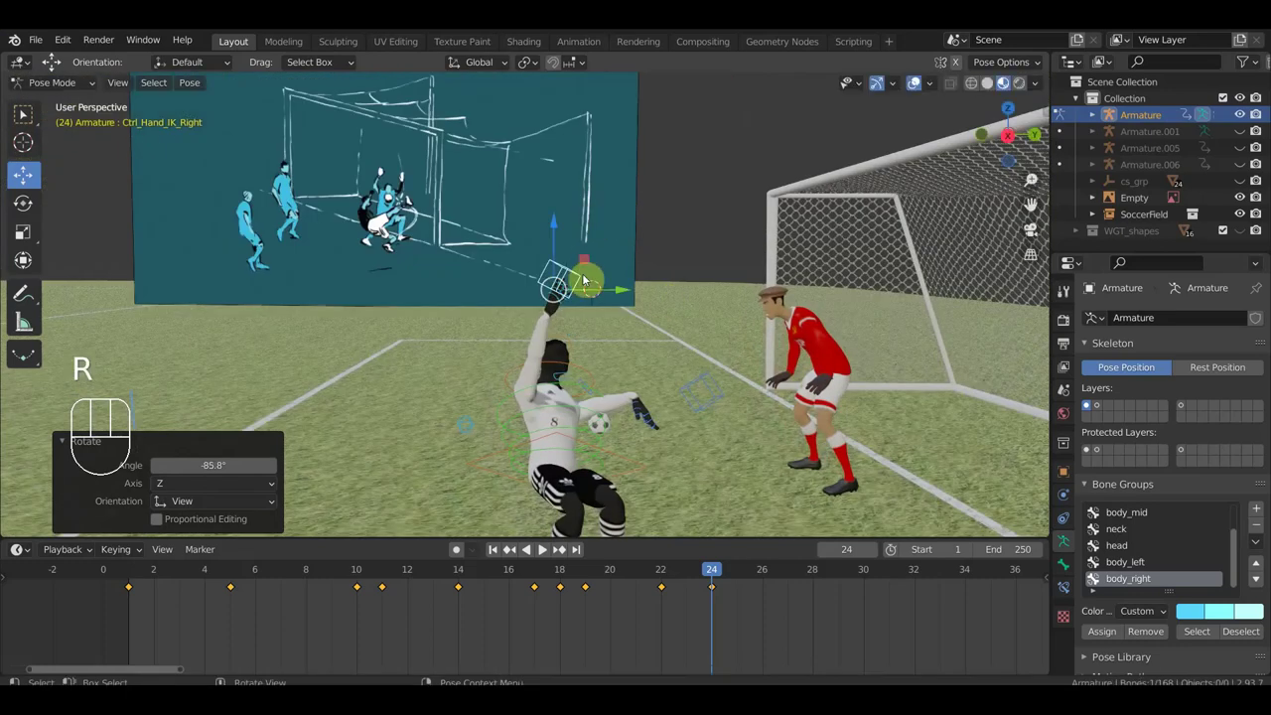
key("g")
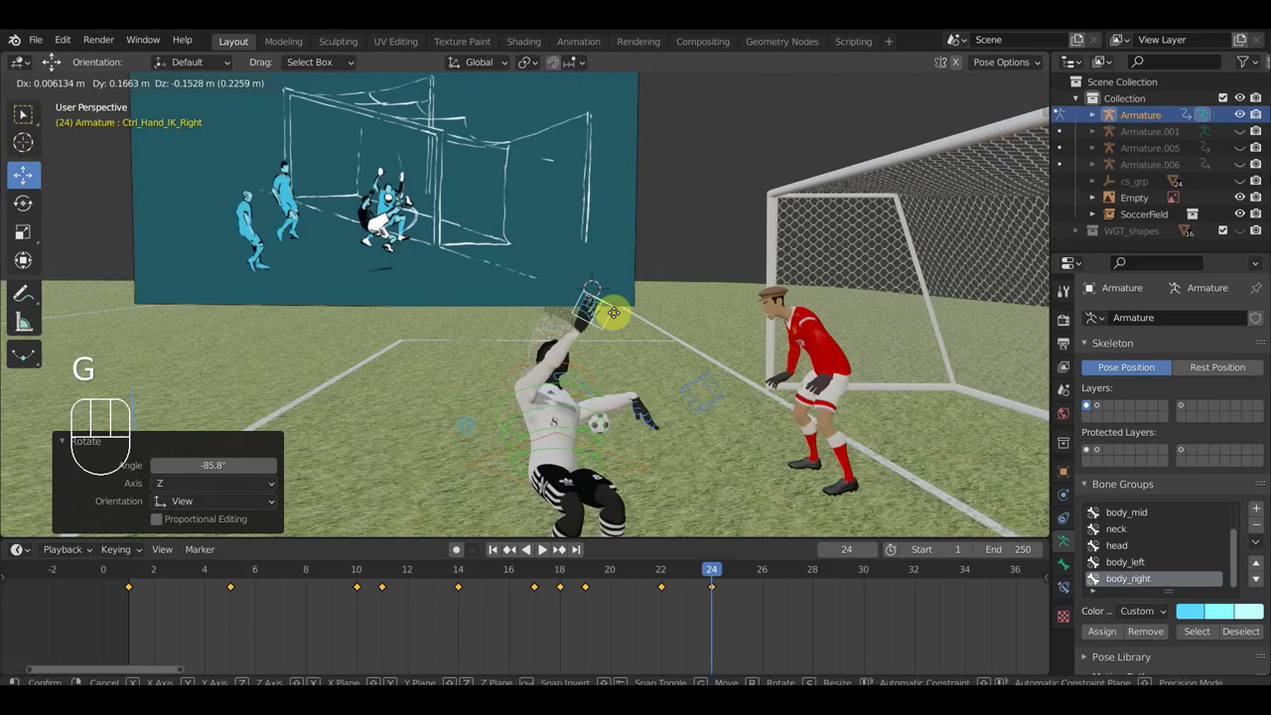
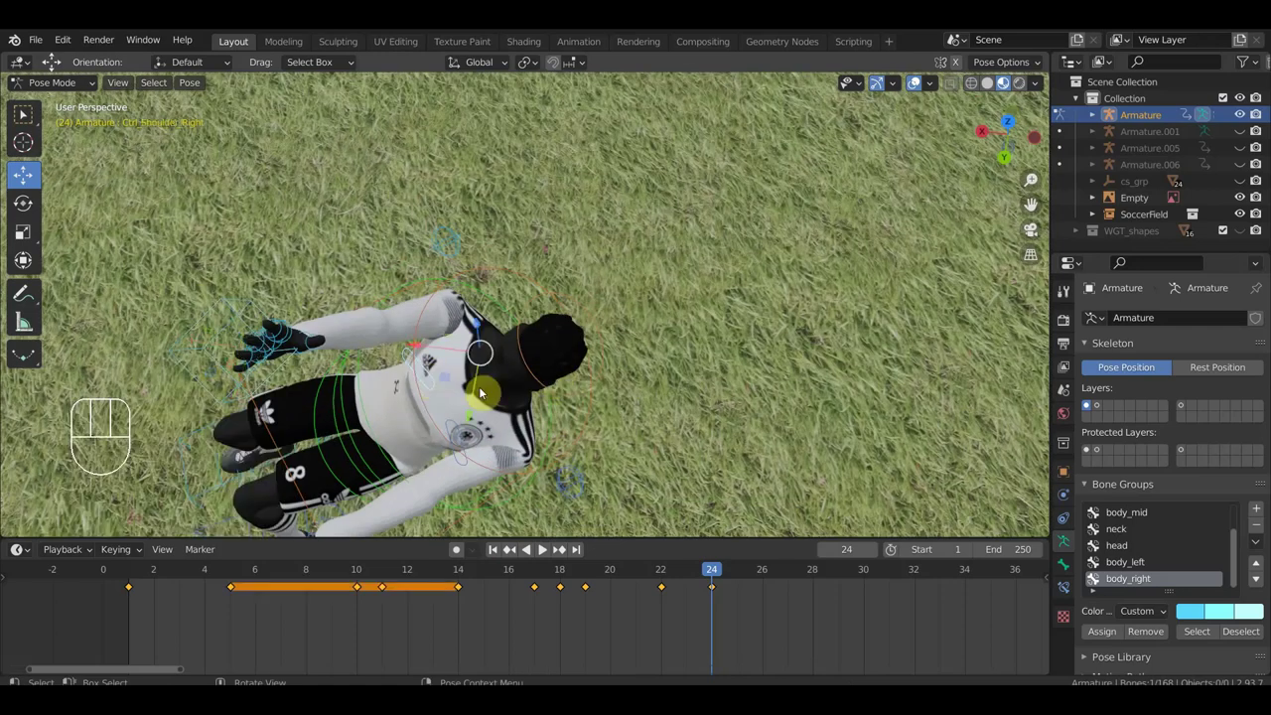
key("r")
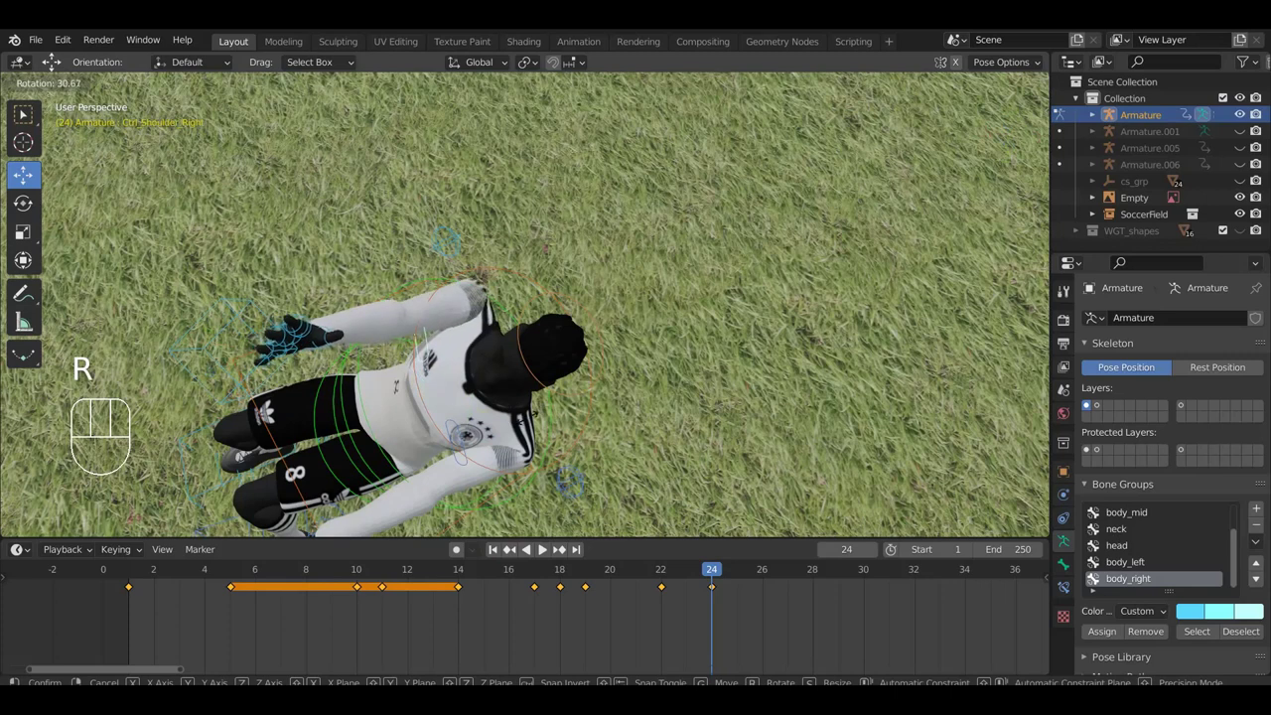
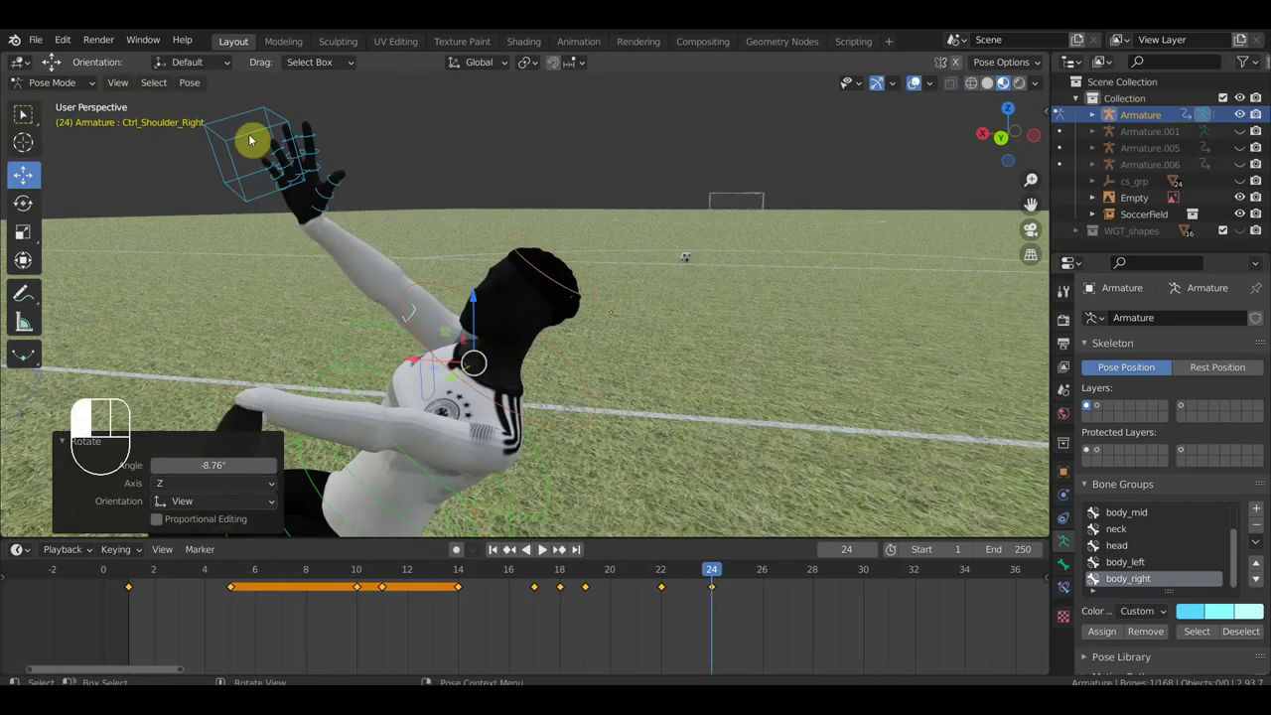
key("g")
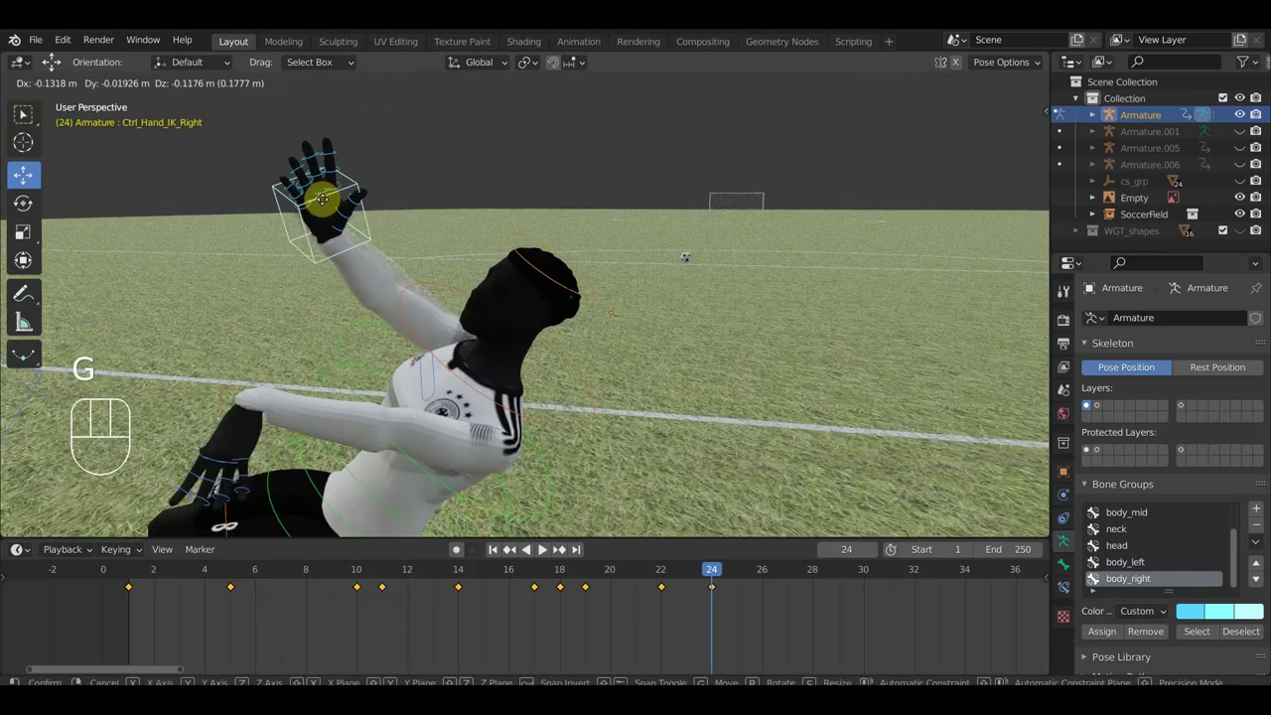
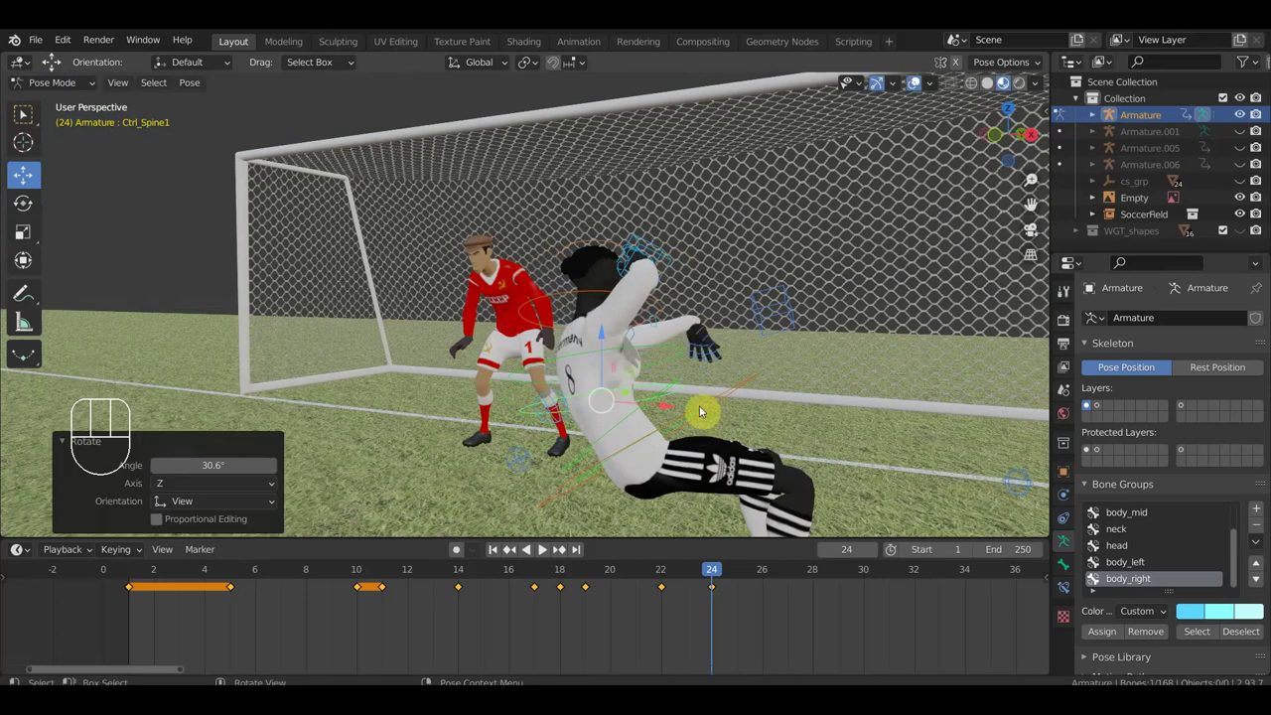
- Rotate Ctrl_Hips further back and pull Ctrl_Hand_IK_Left down behind the player
left_click(721, 403)
key("r")
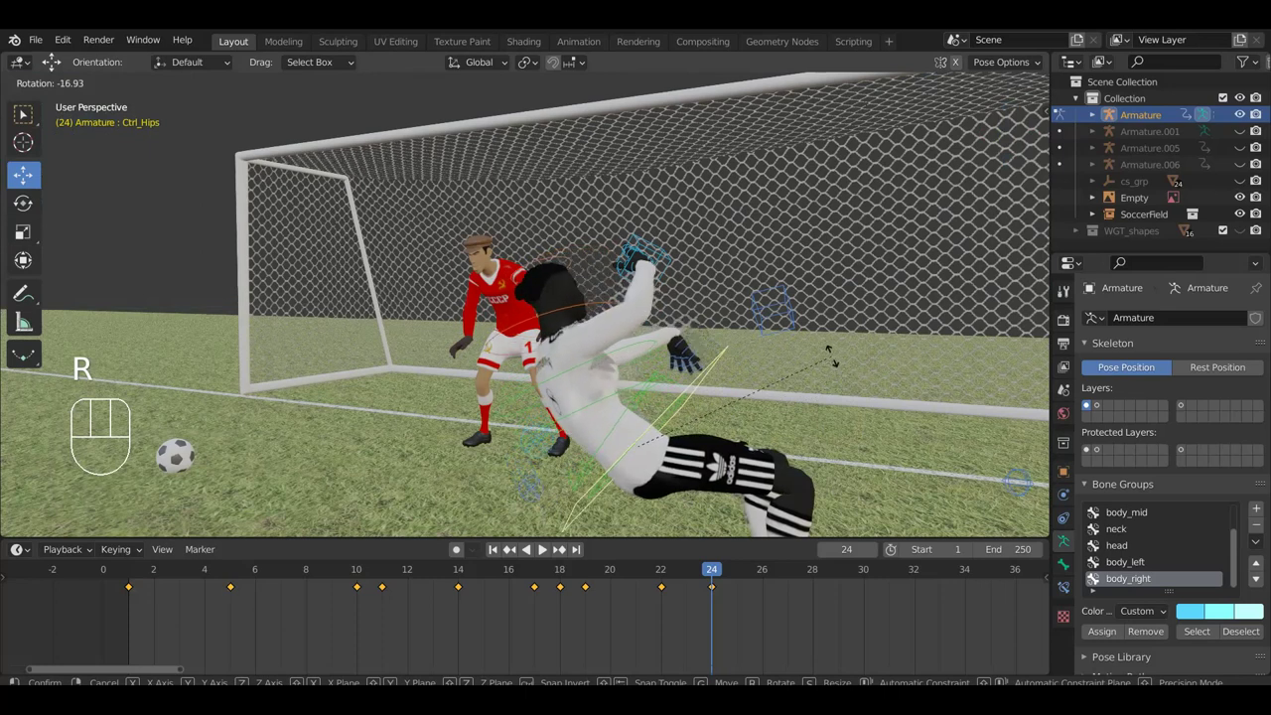
left_click(705, 352)
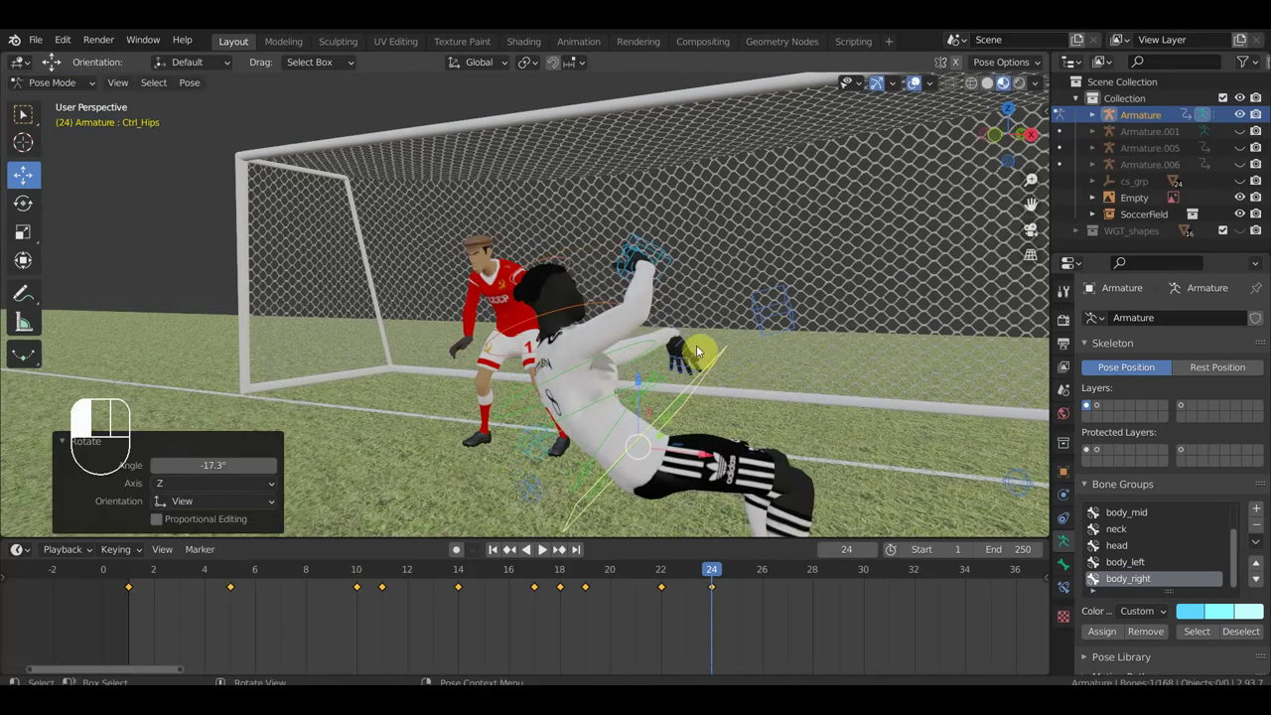
left_click_drag(741, 363, 664, 360)
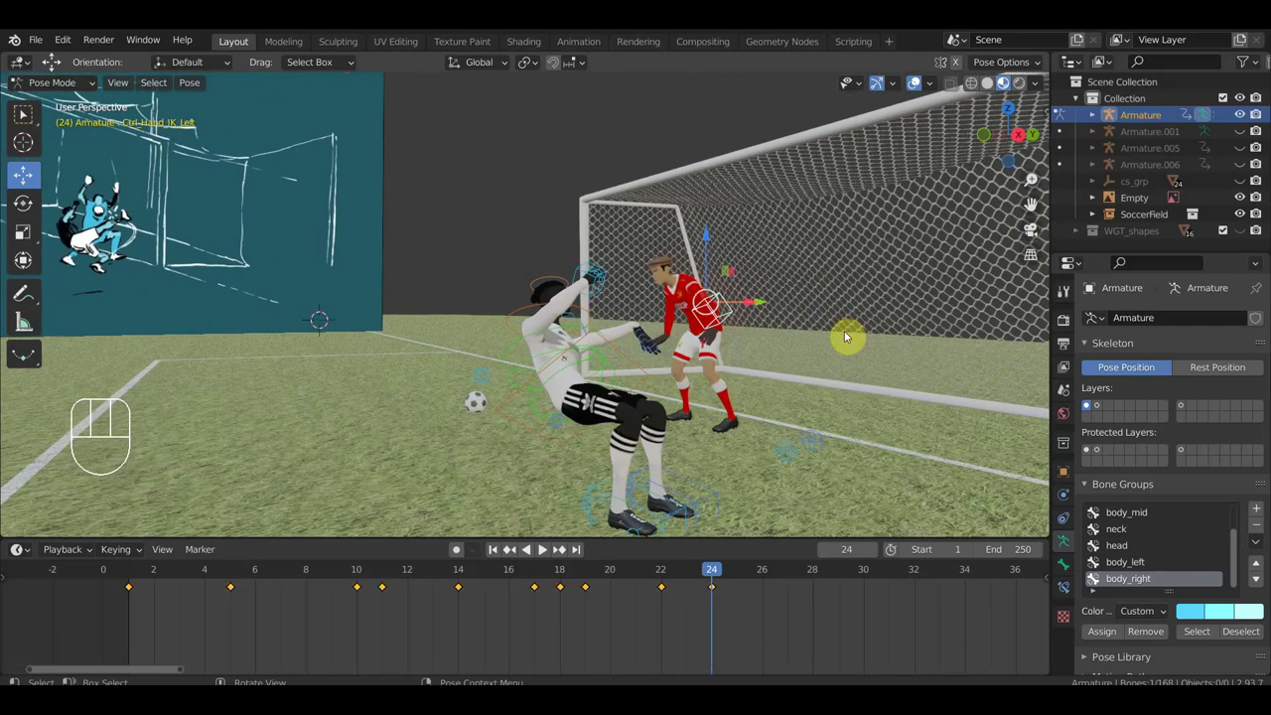
left_click_drag(859, 358, 879, 351)
key("g")
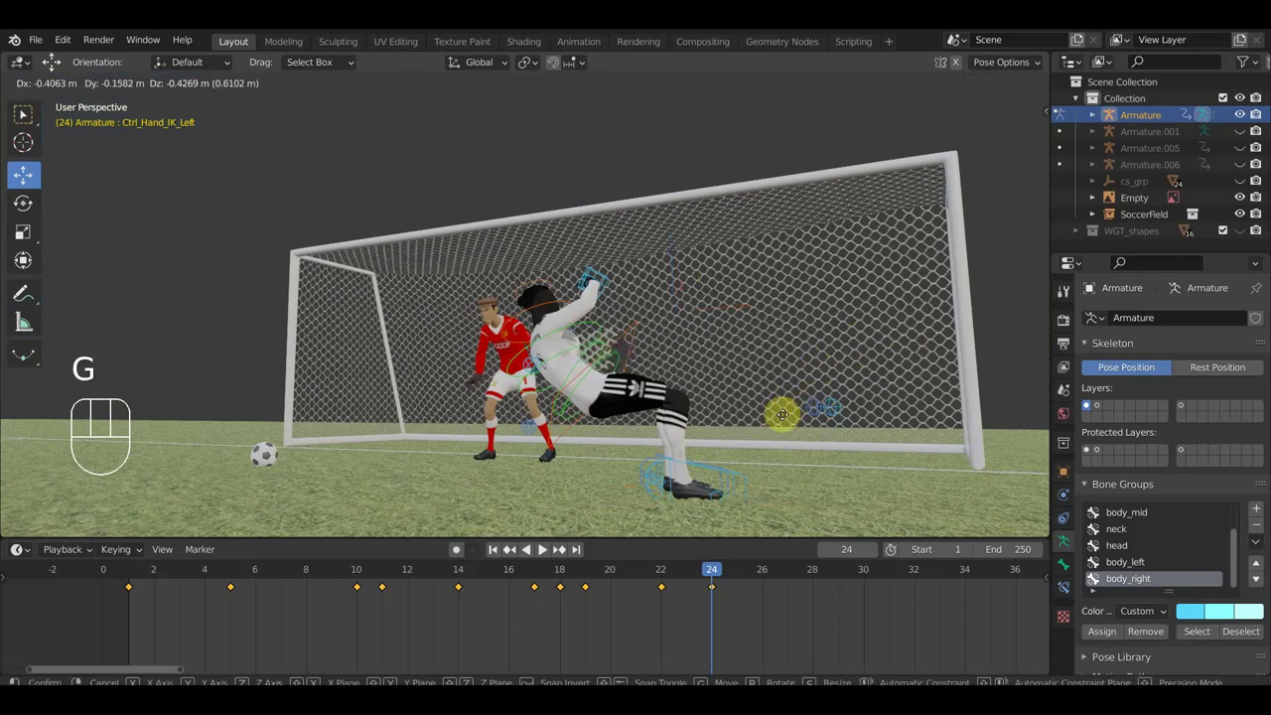
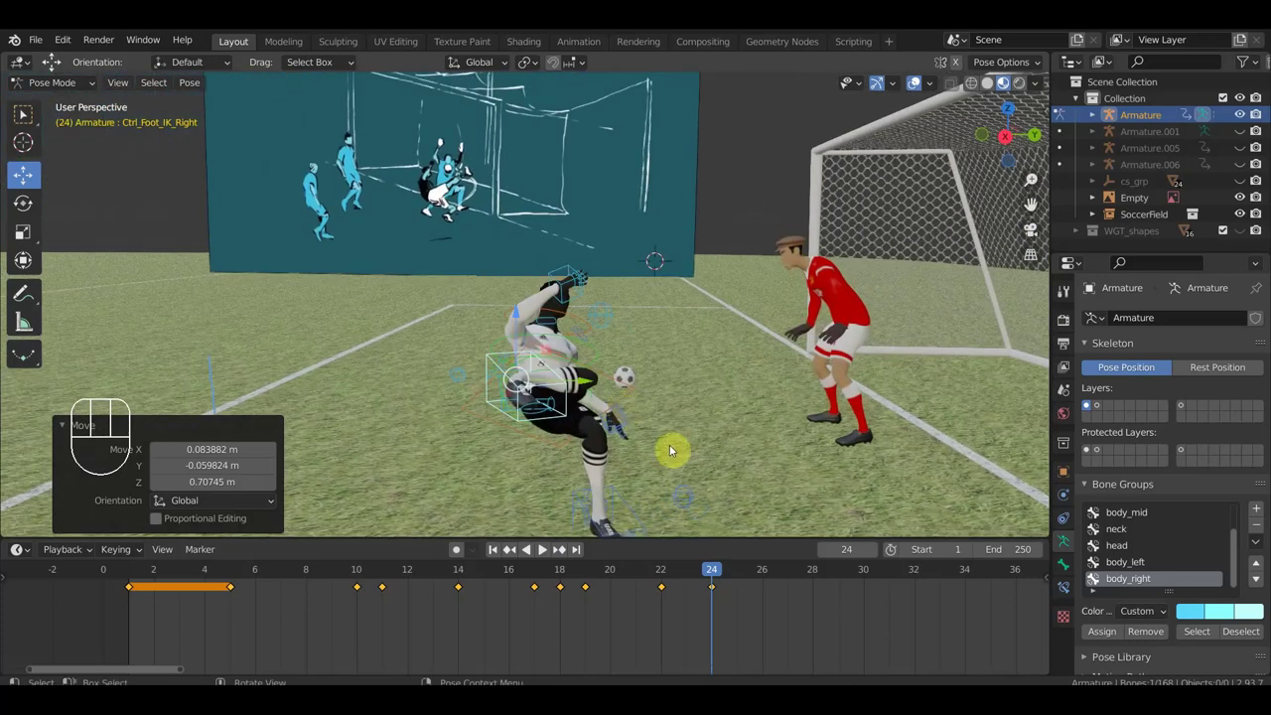
- Move and rotate Ctrl_Foot_IK_Right up toward the ball
key("g")
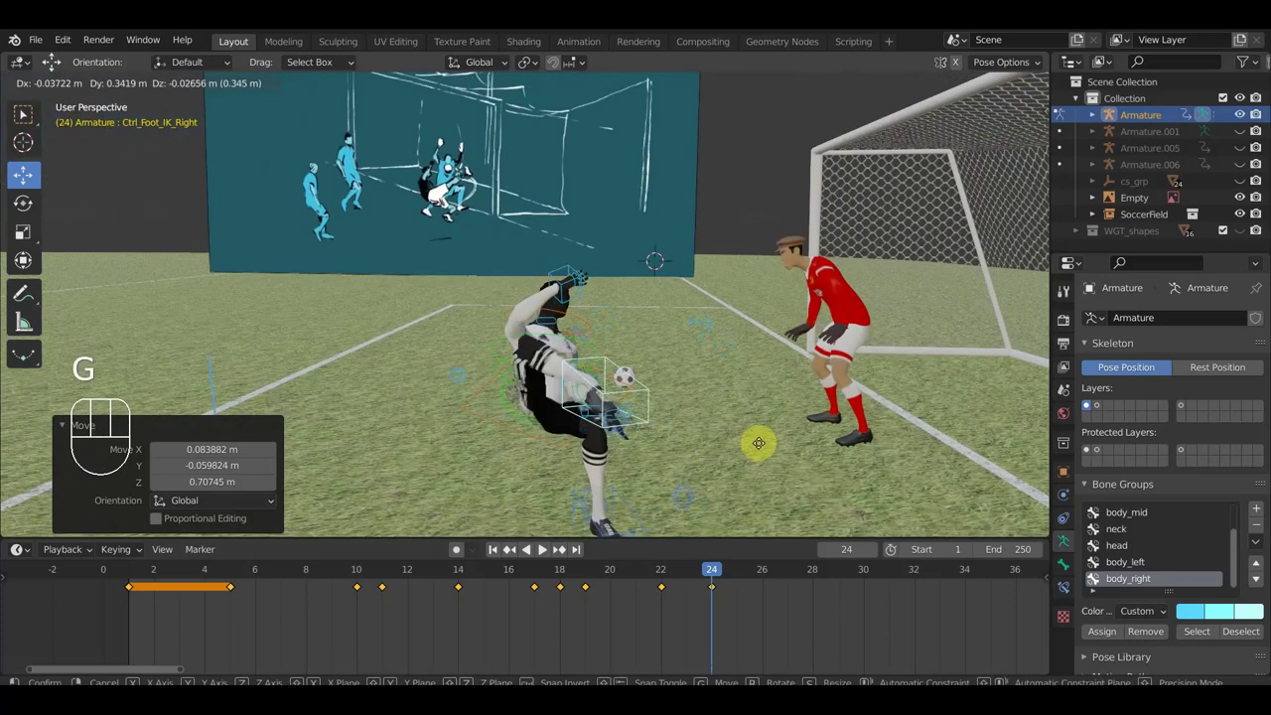
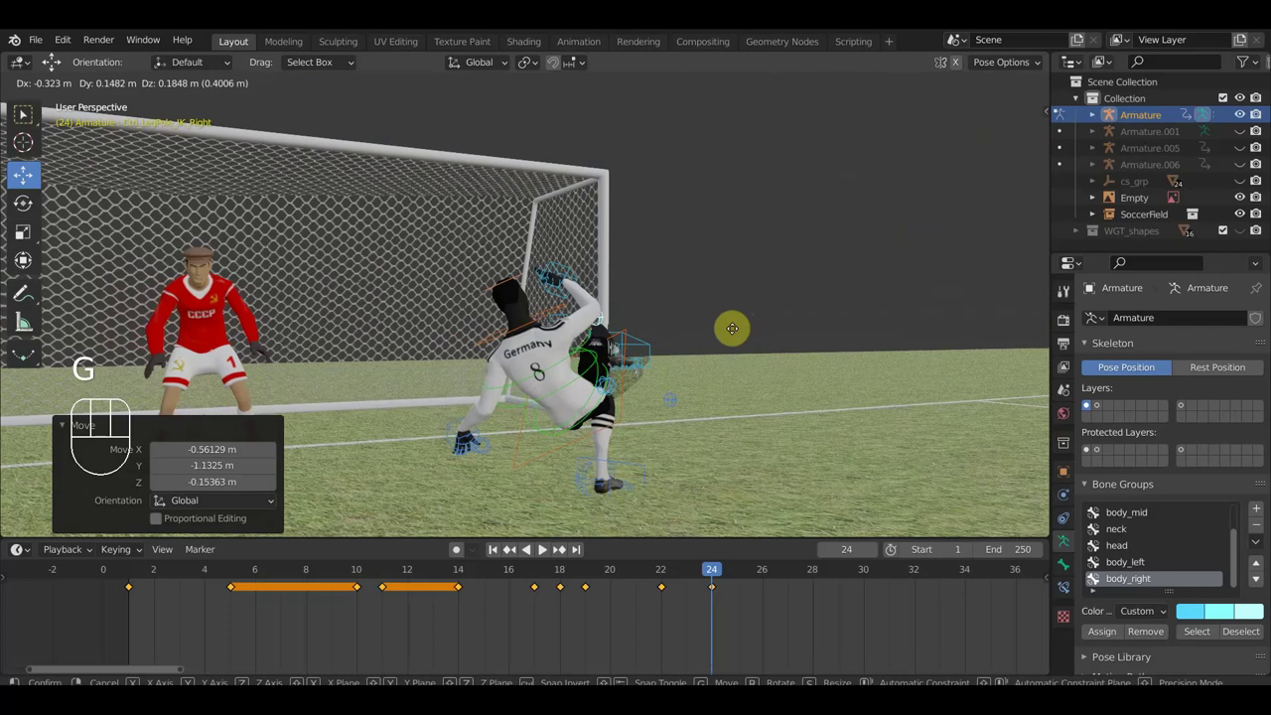
left_click_drag(741, 334, 404, 360)
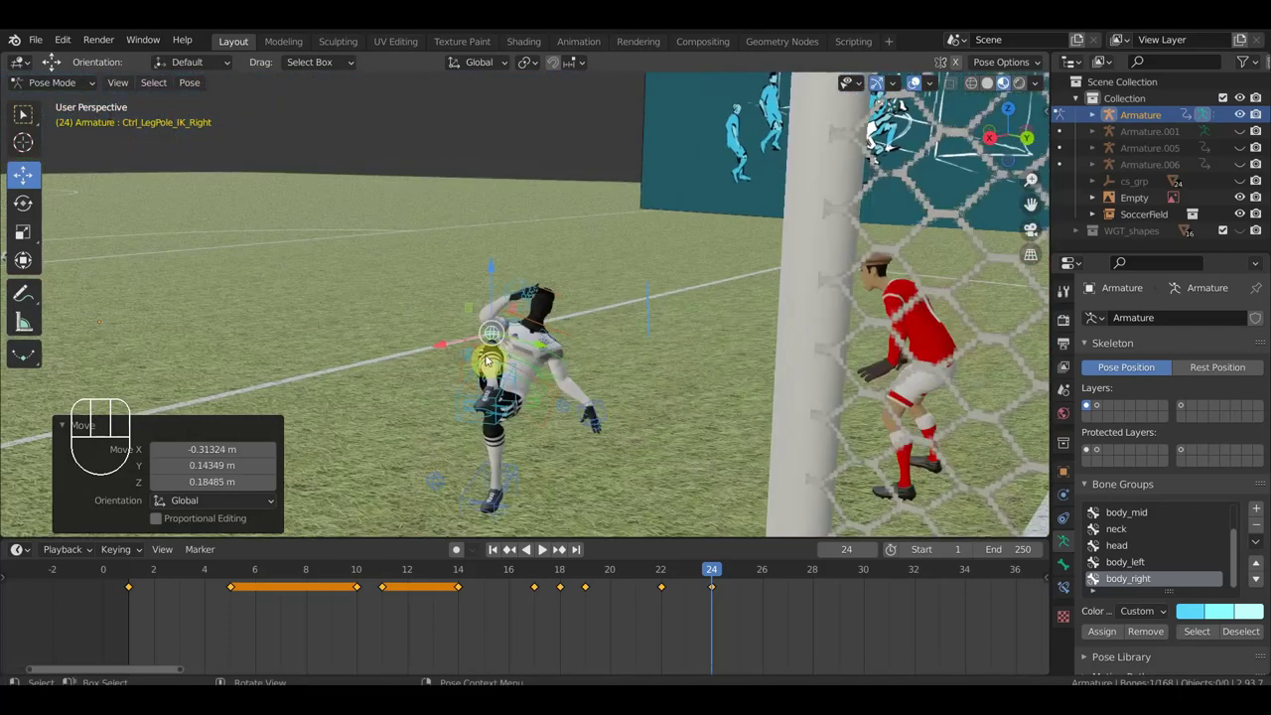
middle_click(517, 350)
left_click_drag(479, 392, 663, 402)
key("g")
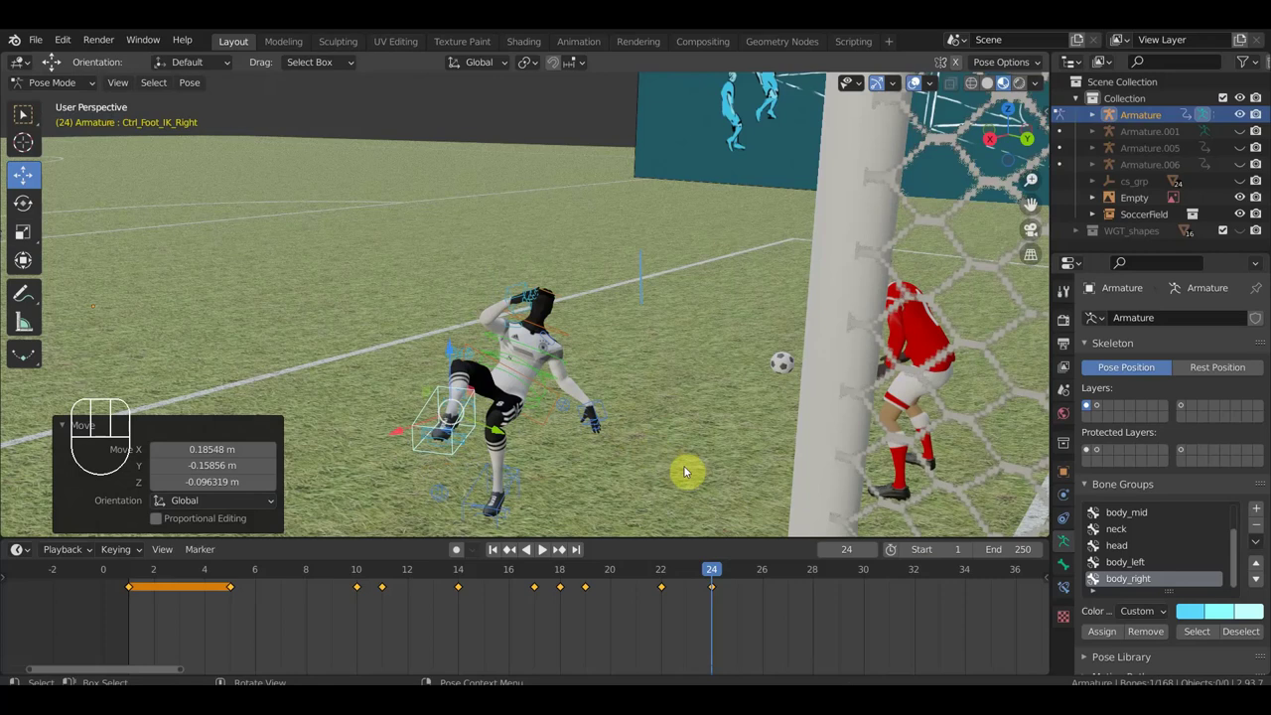
key("r")
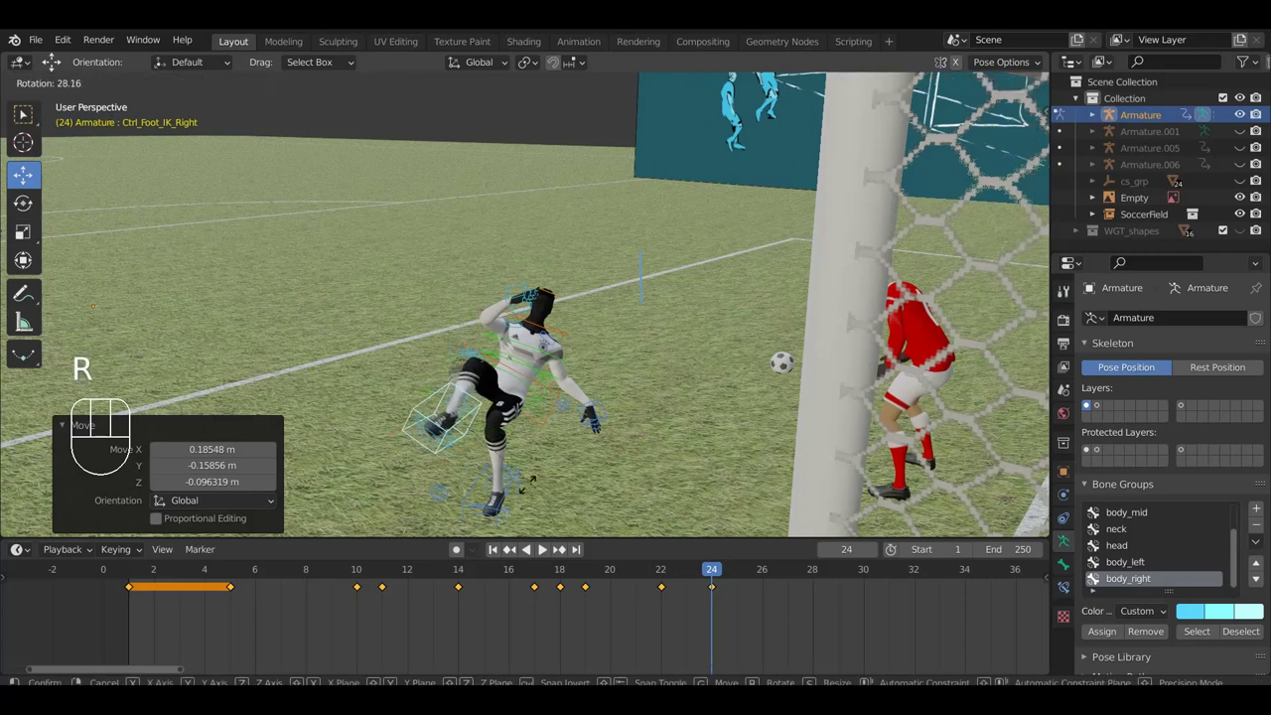
left_click_drag(618, 482, 807, 441)
key("r")
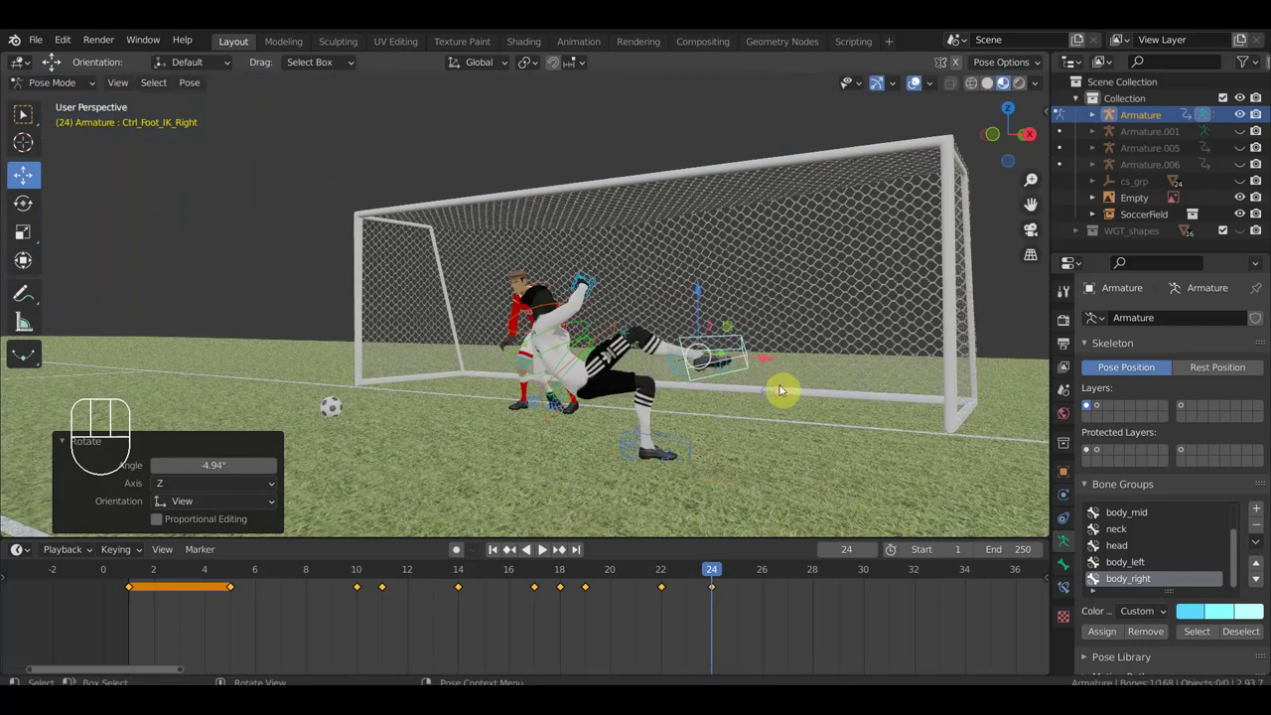
- Raise the right foot higher pointing upward and move Ctrl_LegPole_IK_Right for the knee
key("g")
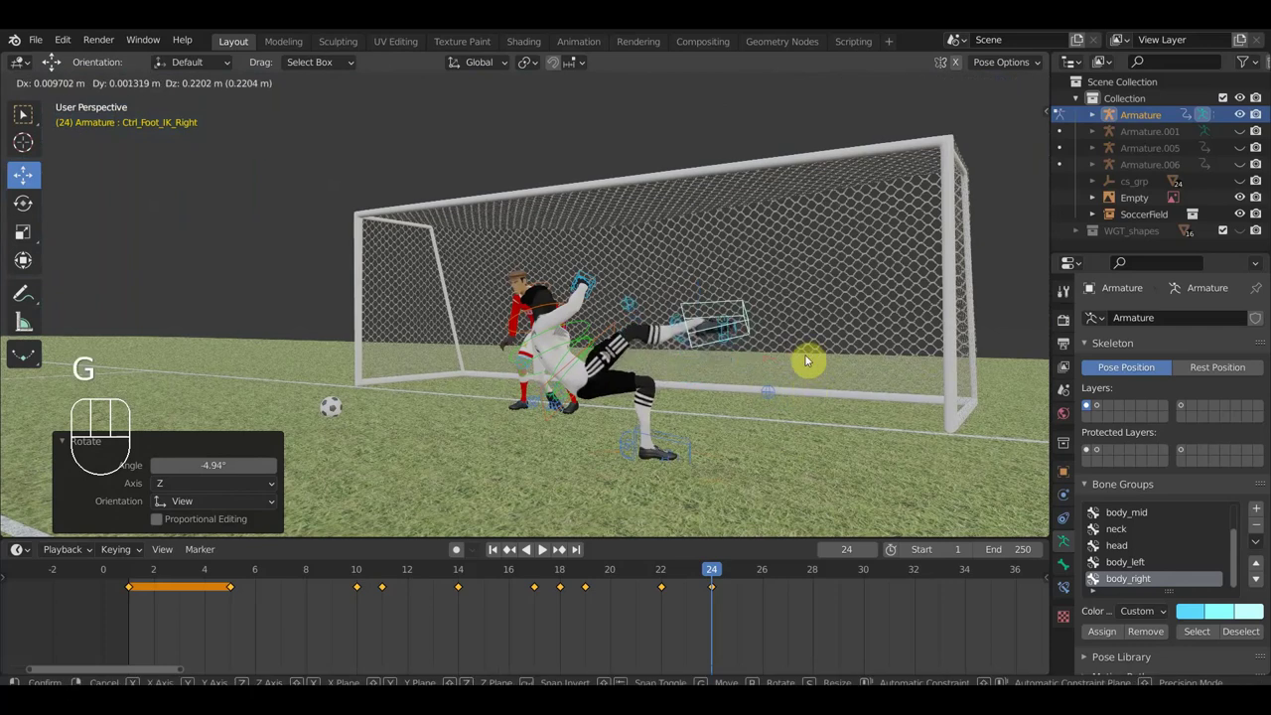
key("r")
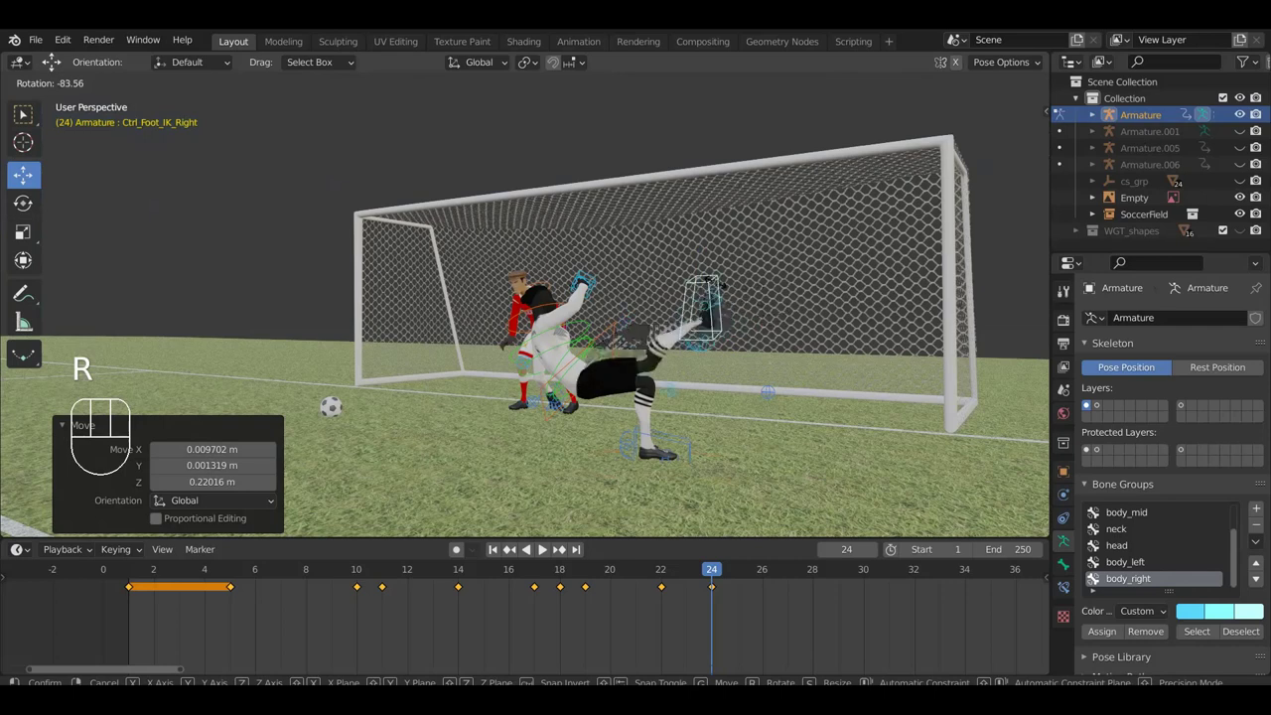
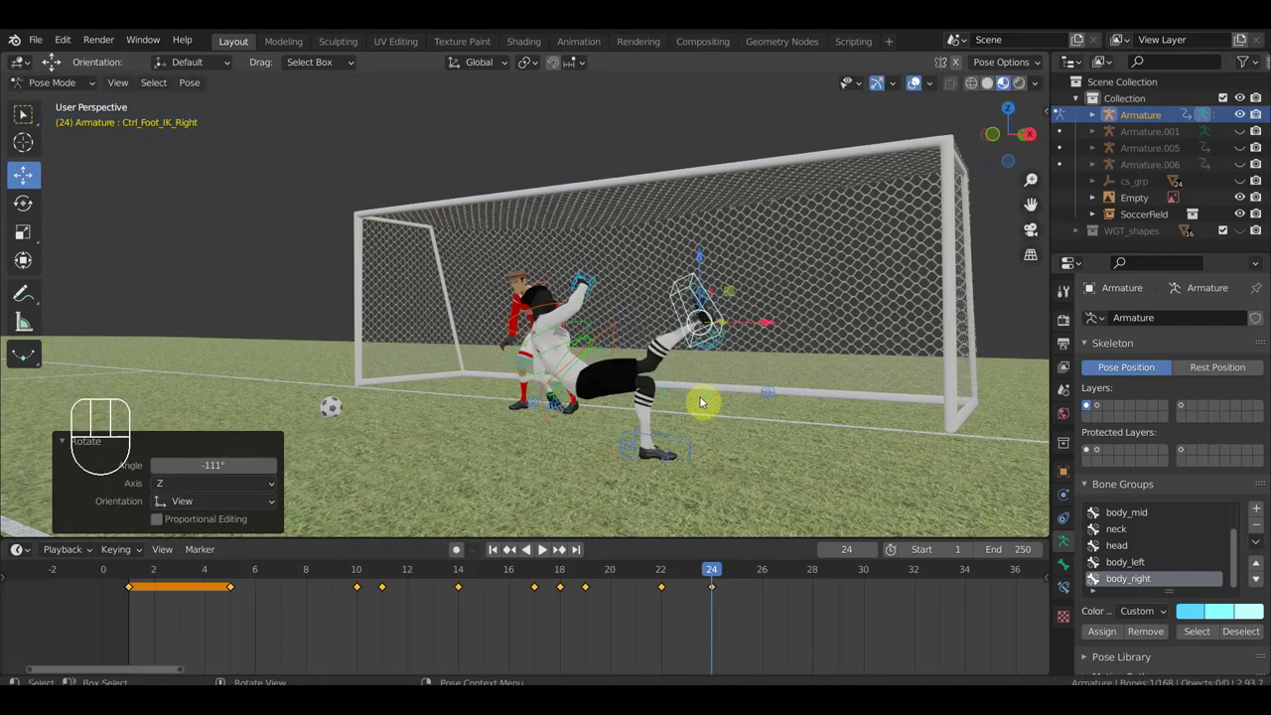
key("g")
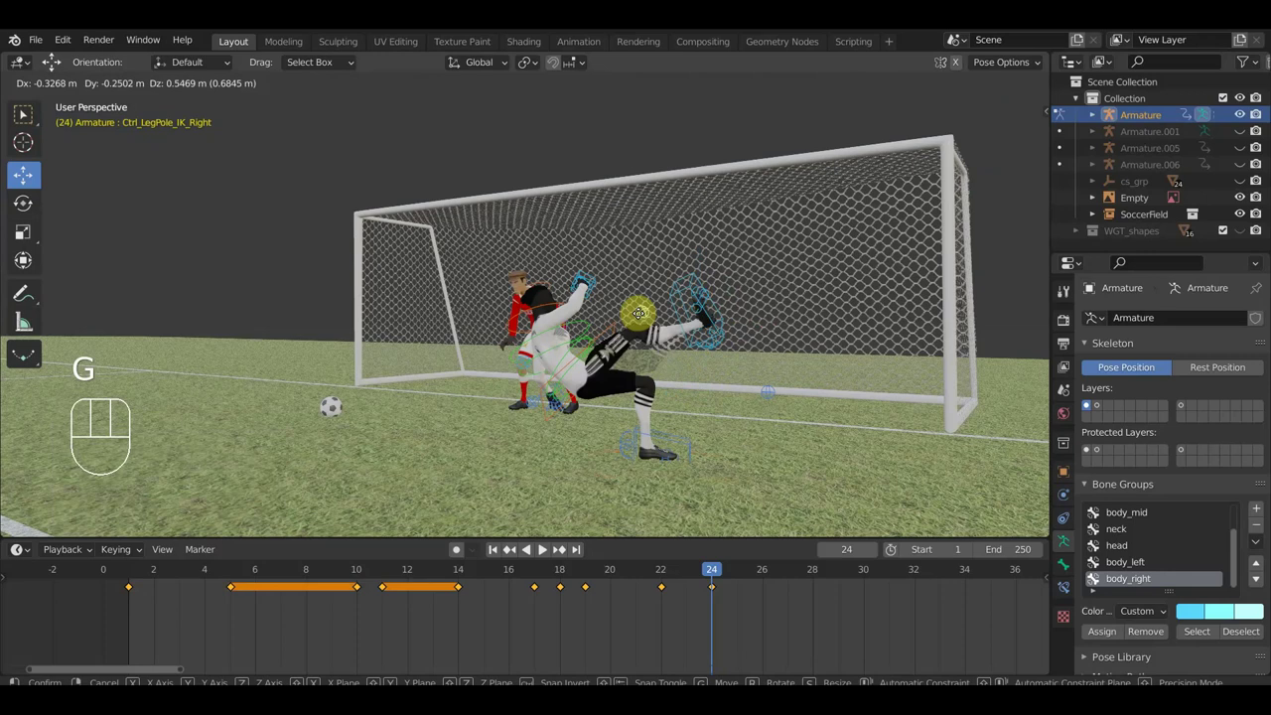
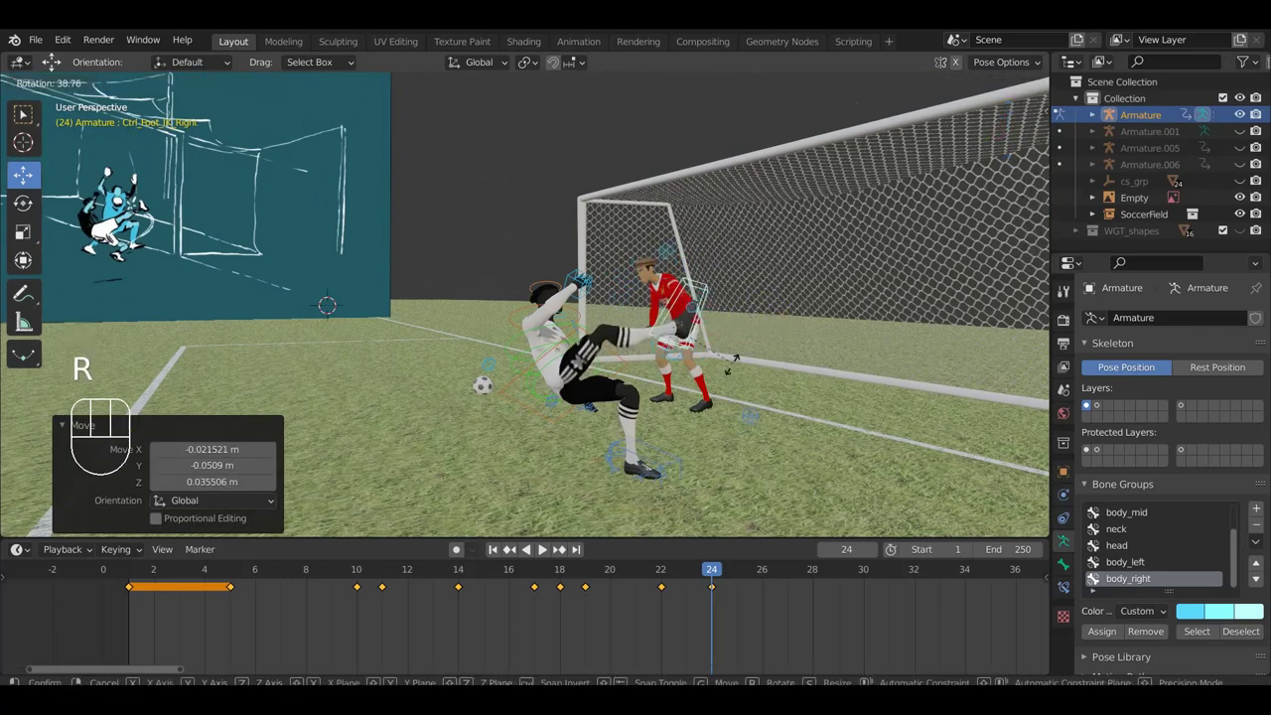
- Angle the right foot toward the goalkeeper and position the right knee pole target
left_click_drag(626, 348, 756, 283)
left_click_drag(756, 283, 757, 270)
left_click(724, 254)
key("g")
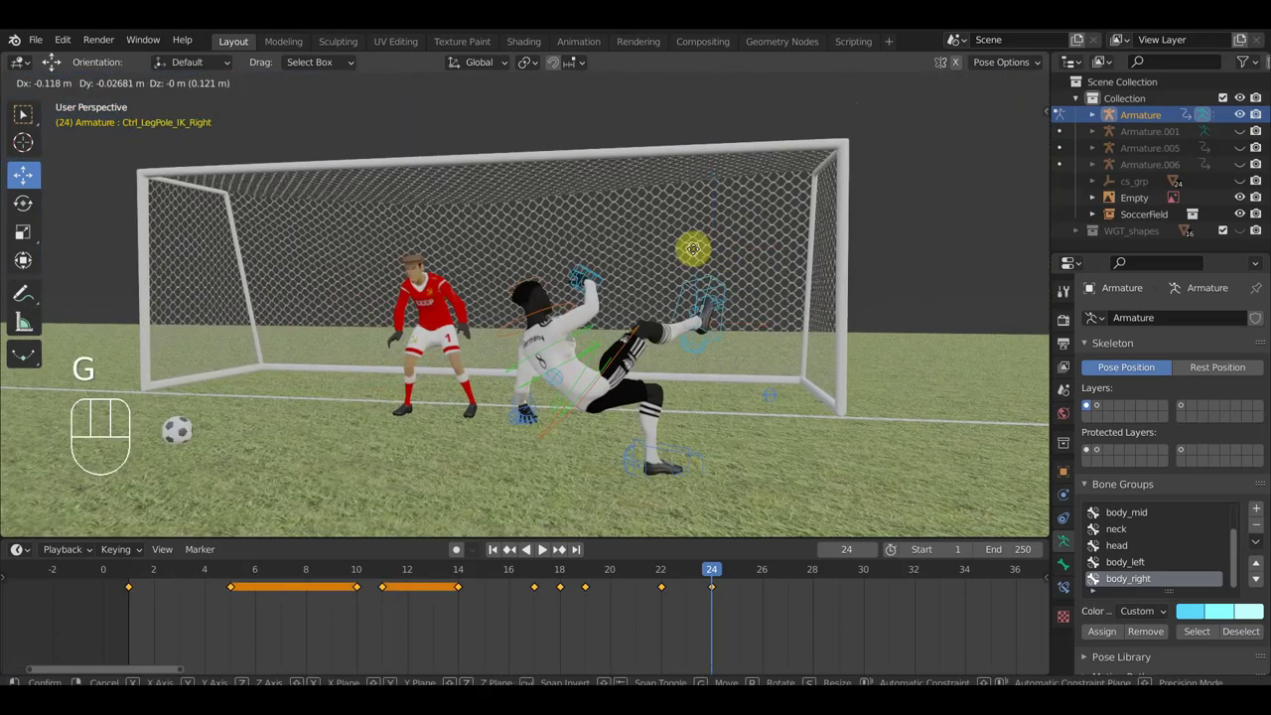
left_click_drag(650, 284, 723, 324)
- Rotate Ctrl_Hips to tilt the torso further in the bicycle-kick pose
left_click_drag(693, 314, 475, 350)
left_click_drag(562, 334, 709, 324)
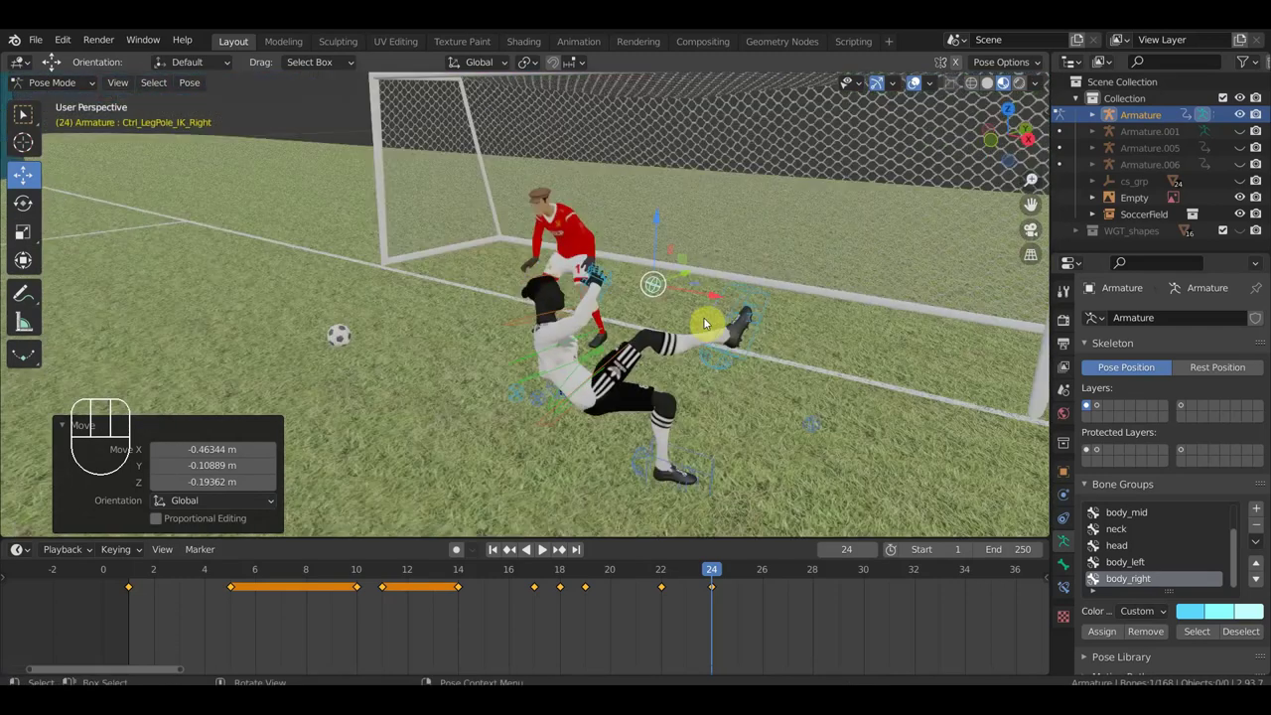
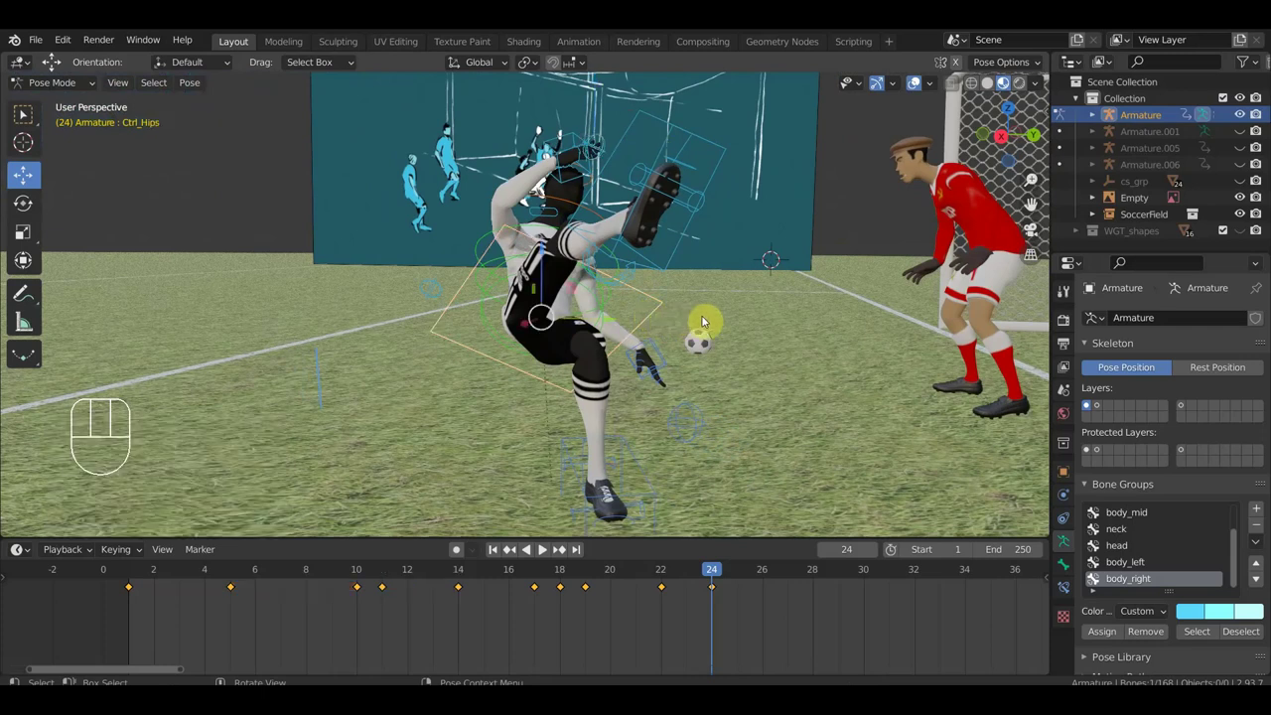
key("r")
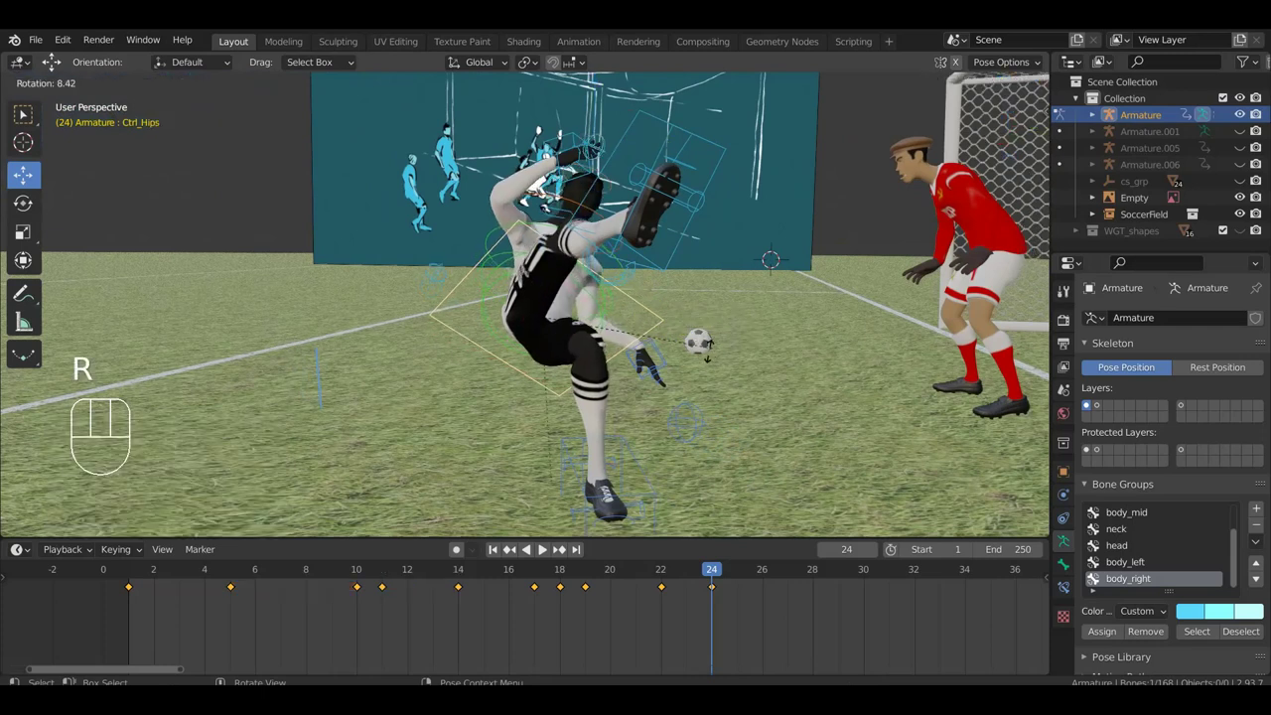
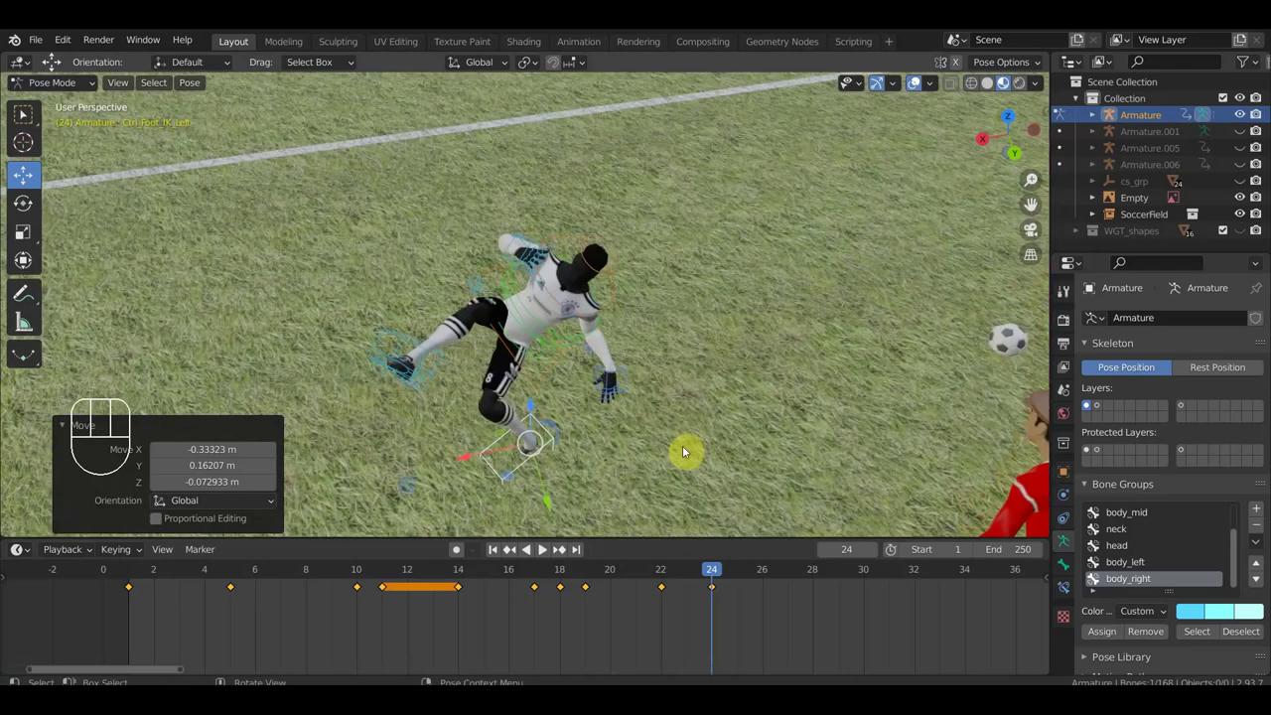
- Reposition and rotate Ctrl_Foot_IK_Left, then bend the torso with Ctrl_Spine1
key("g")
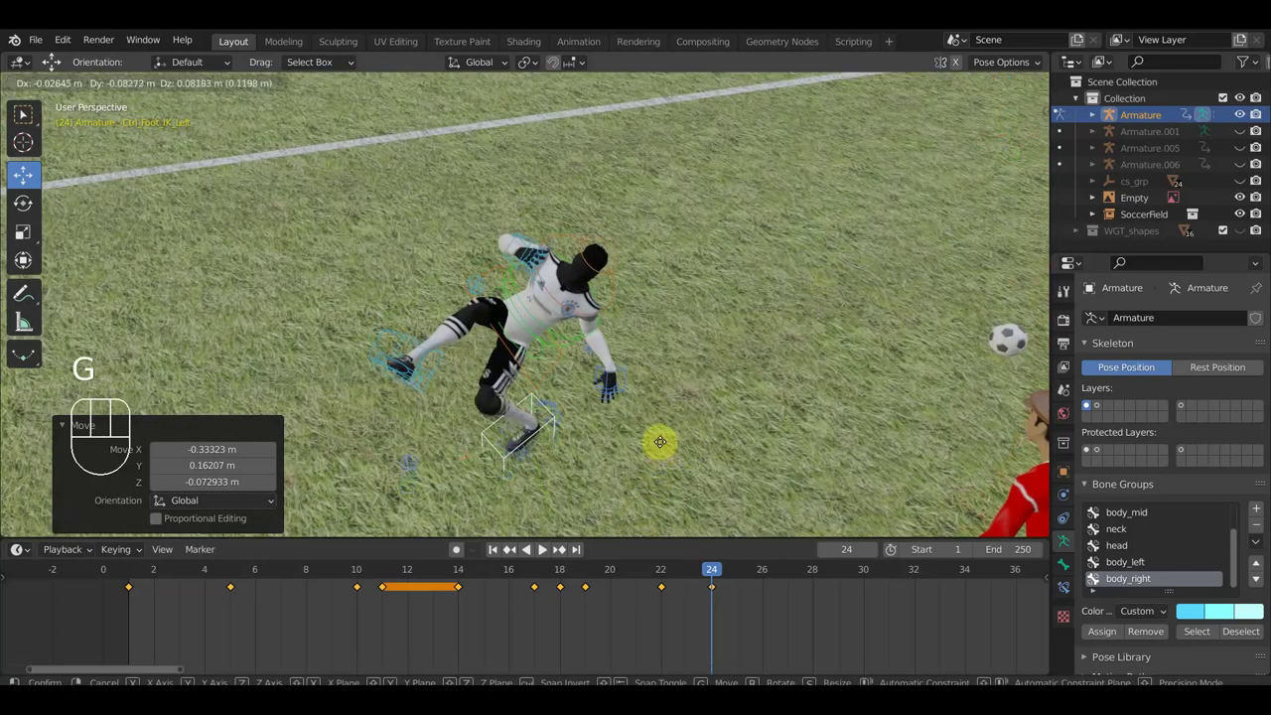
key("r")
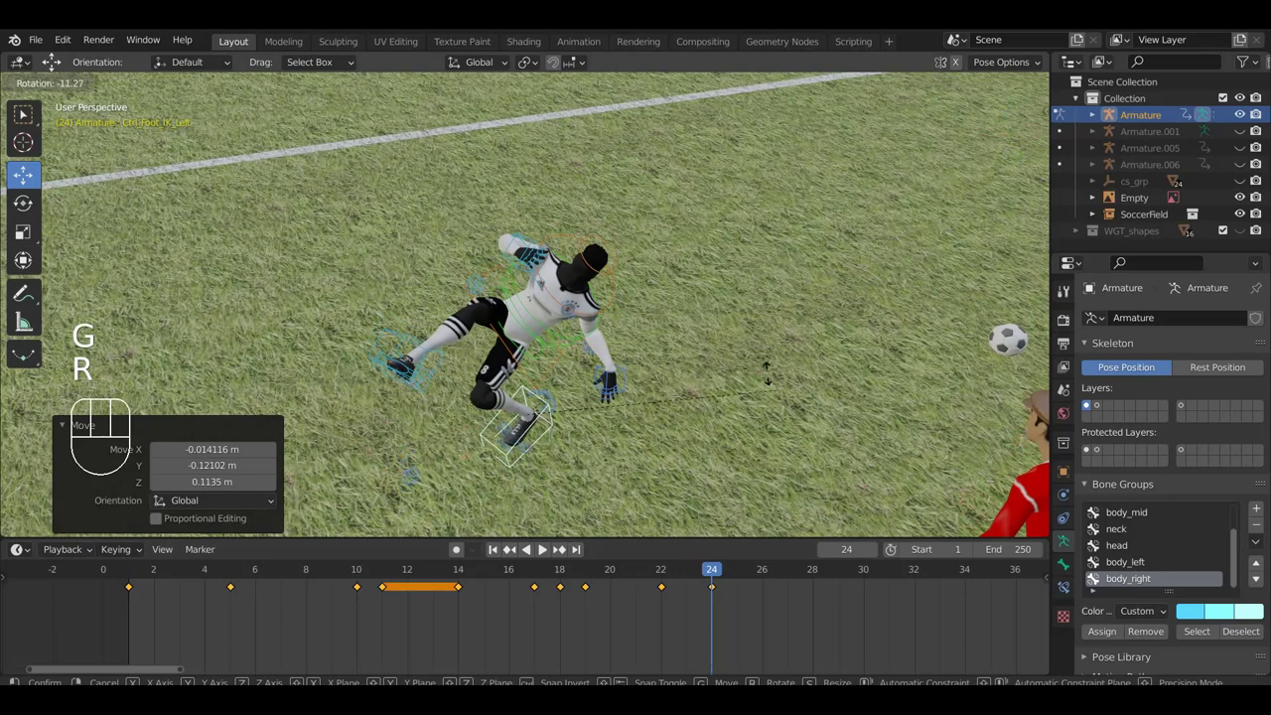
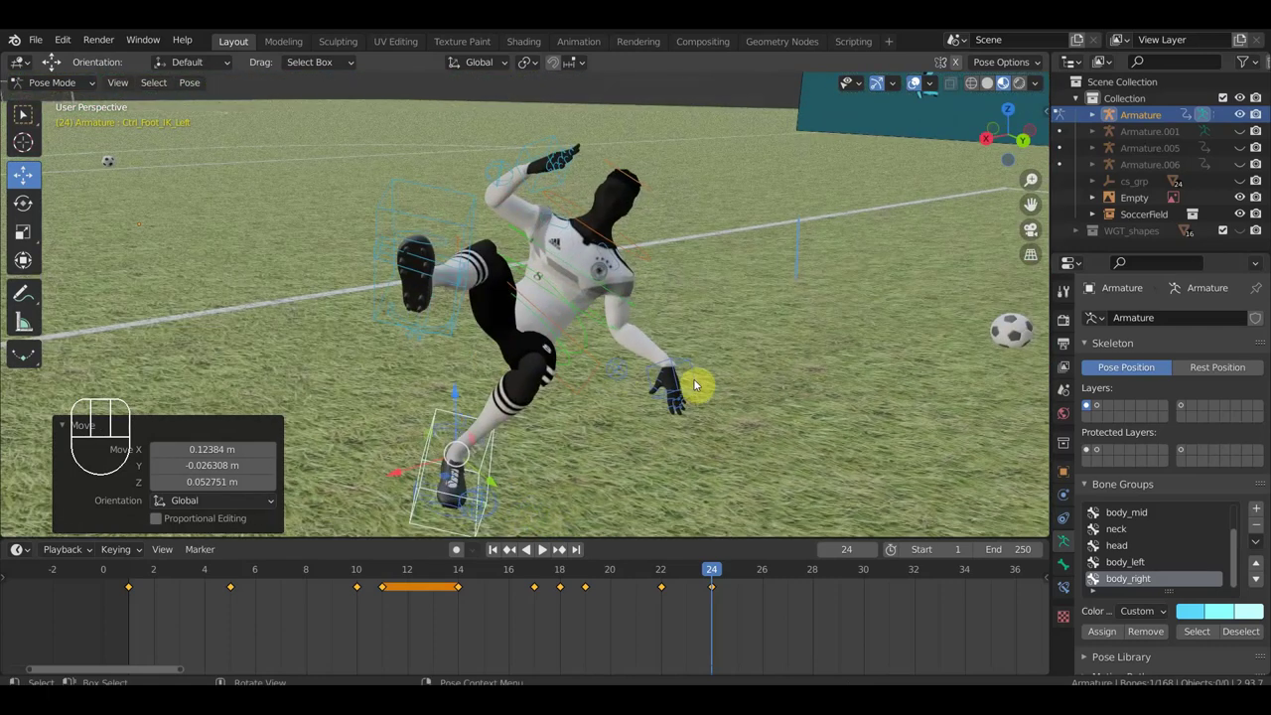
left_click_drag(680, 332, 738, 306)
left_click_drag(637, 329, 712, 335)
left_click_drag(538, 259, 624, 289)
key("r")
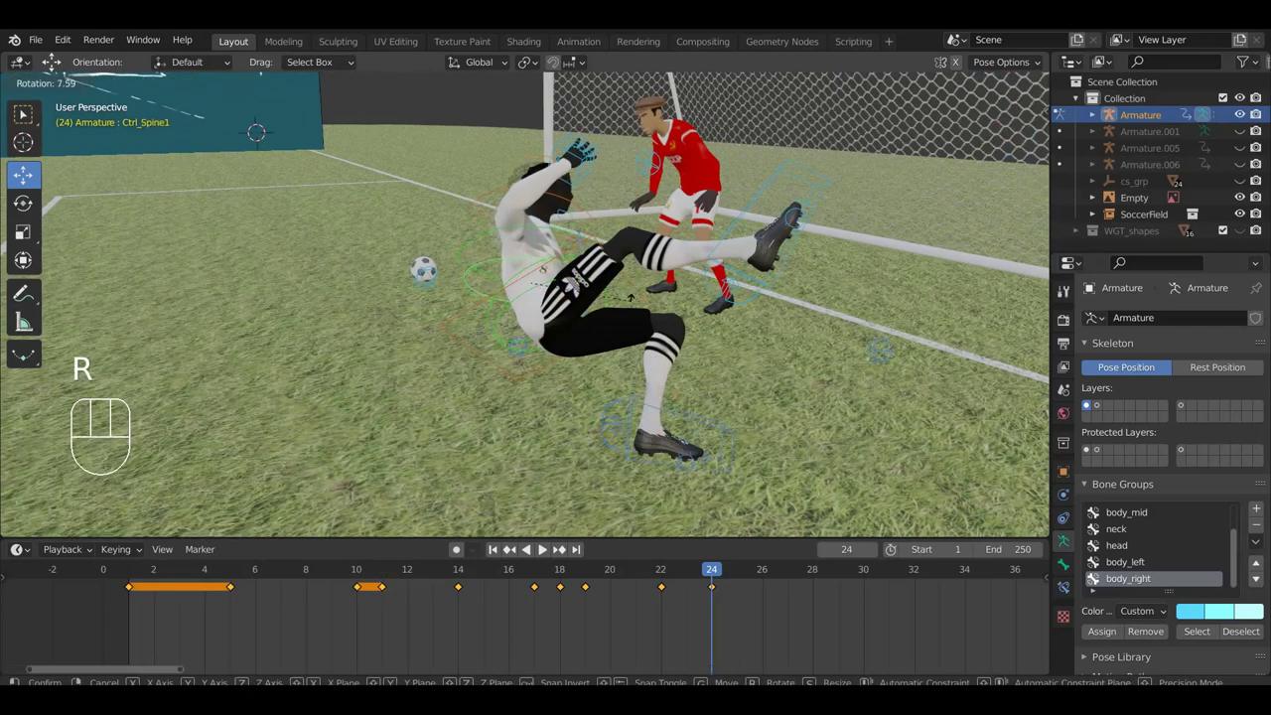
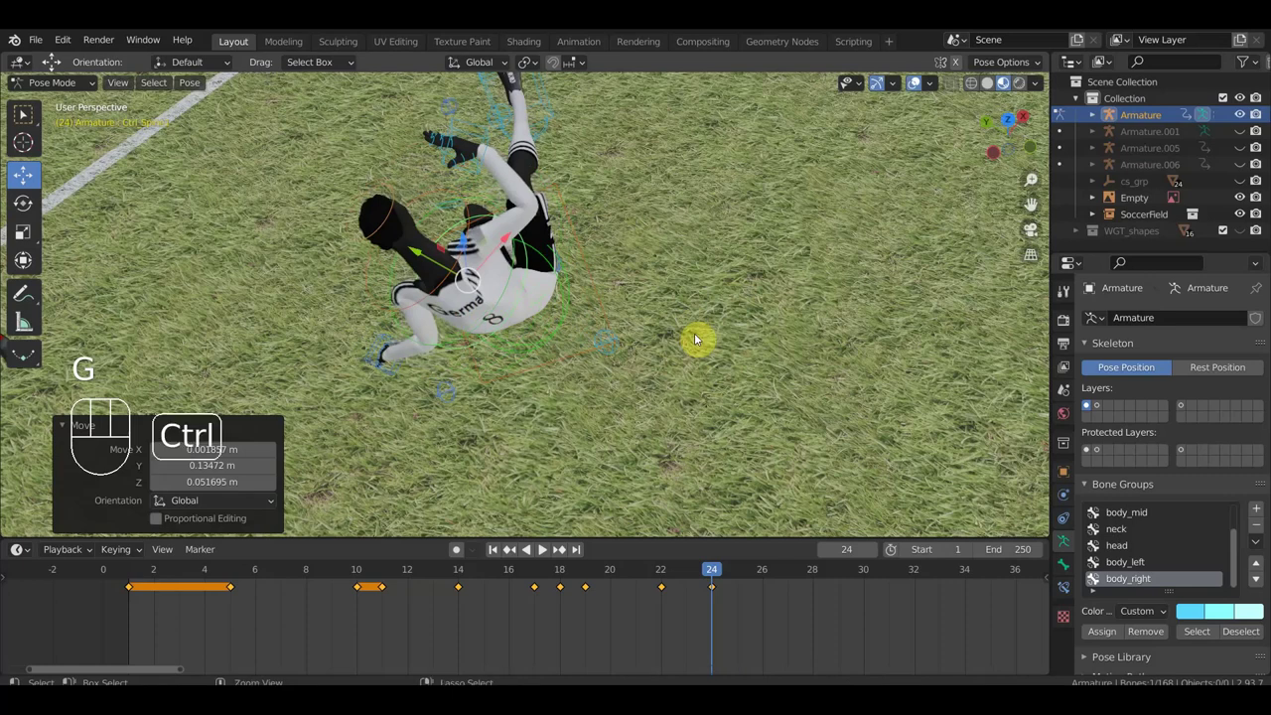
key("ctrl+z")
key("r")
- Turn Ctrl_Head for the neck and head, then move the raised Ctrl_Foot_IK_Right
left_click_drag(809, 293, 831, 349)
left_click_drag(800, 325, 673, 254)
left_click_drag(544, 208, 554, 208)
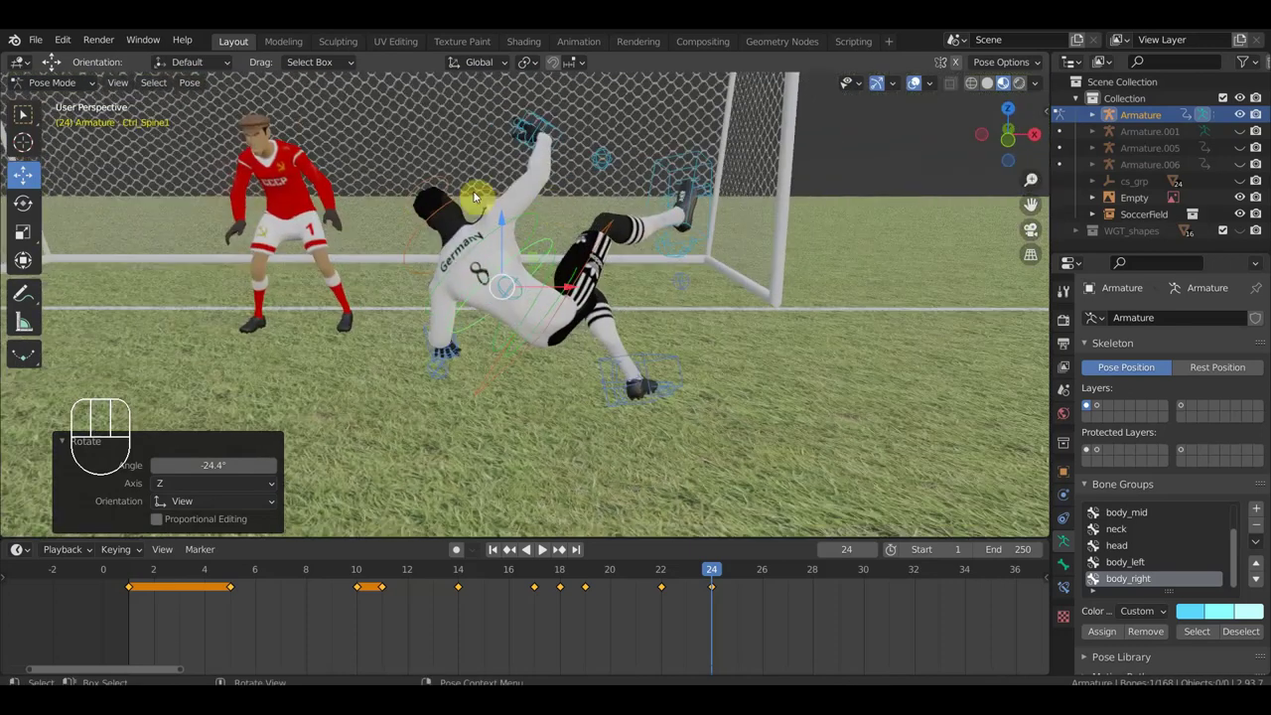
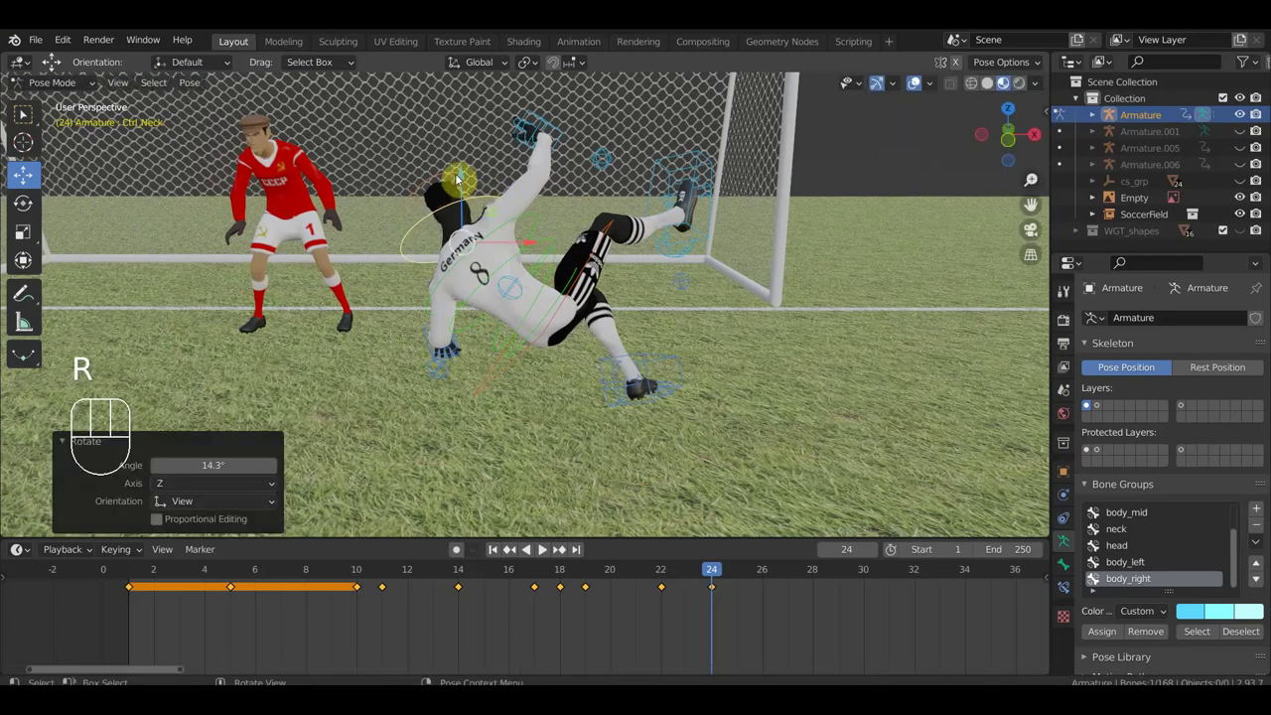
key("r")
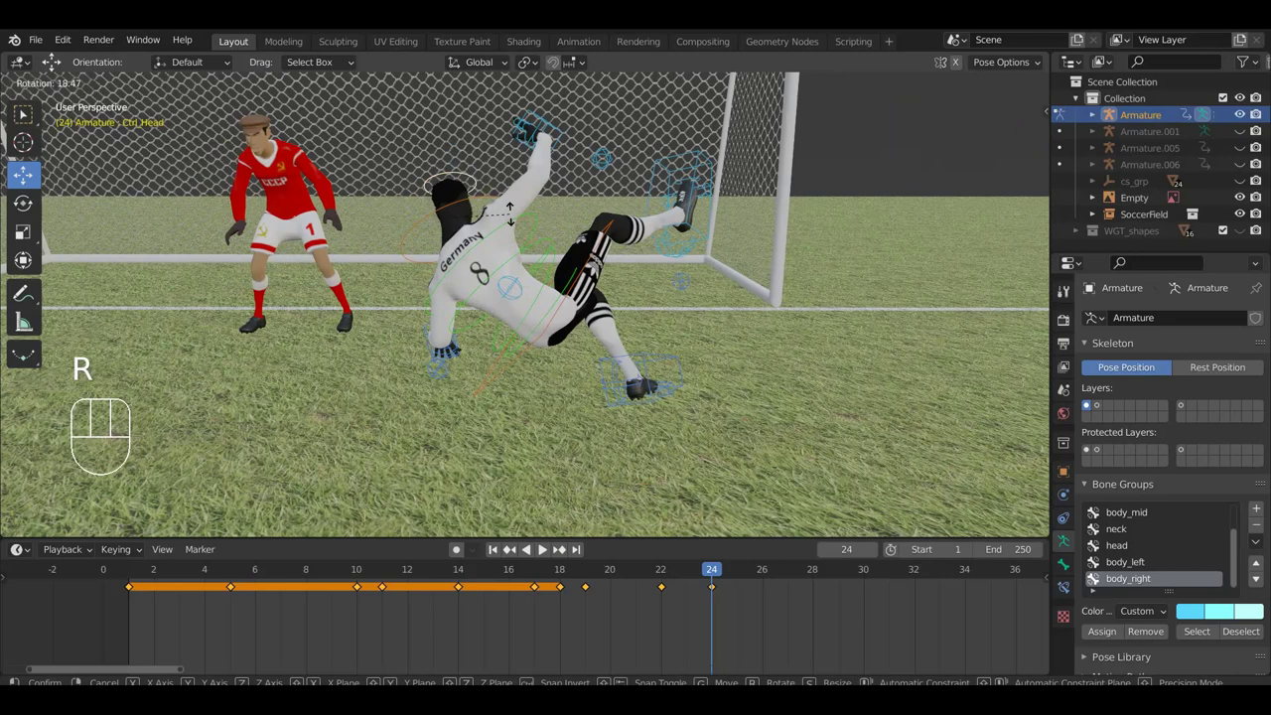
left_click(577, 251)
left_click_drag(571, 251, 336, 243)
left_click_drag(377, 252, 361, 253)
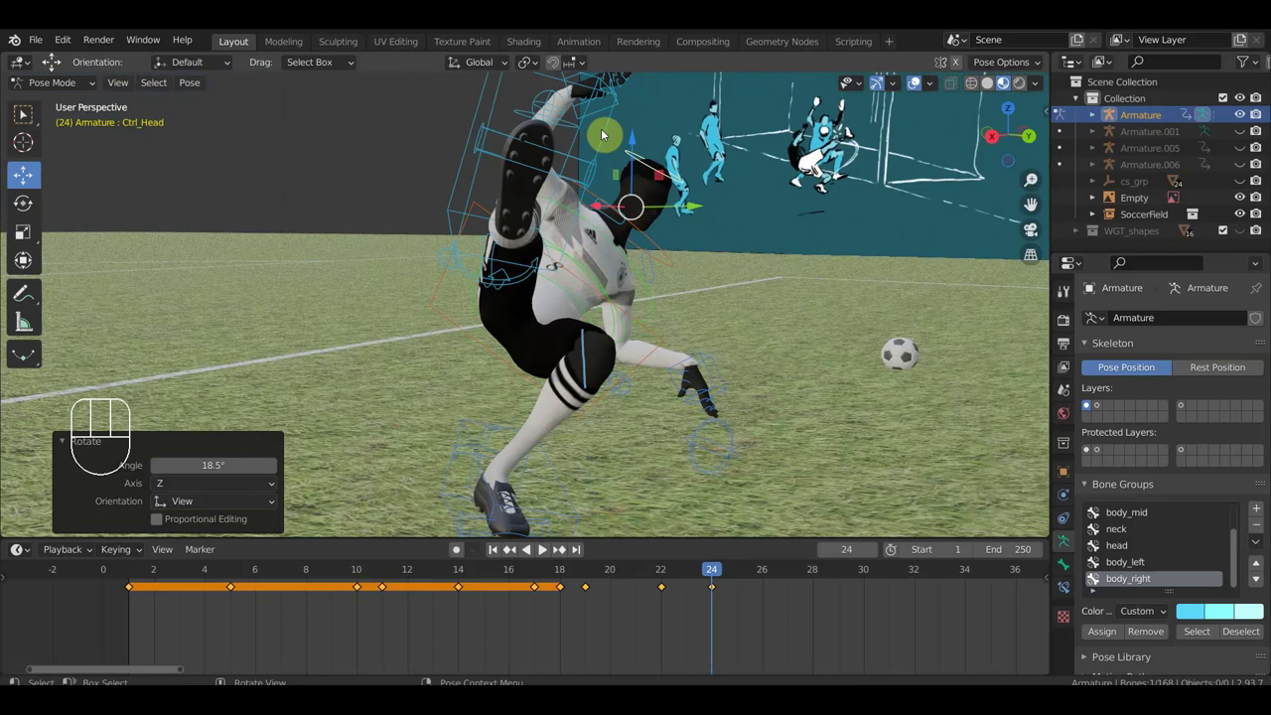
key("g")
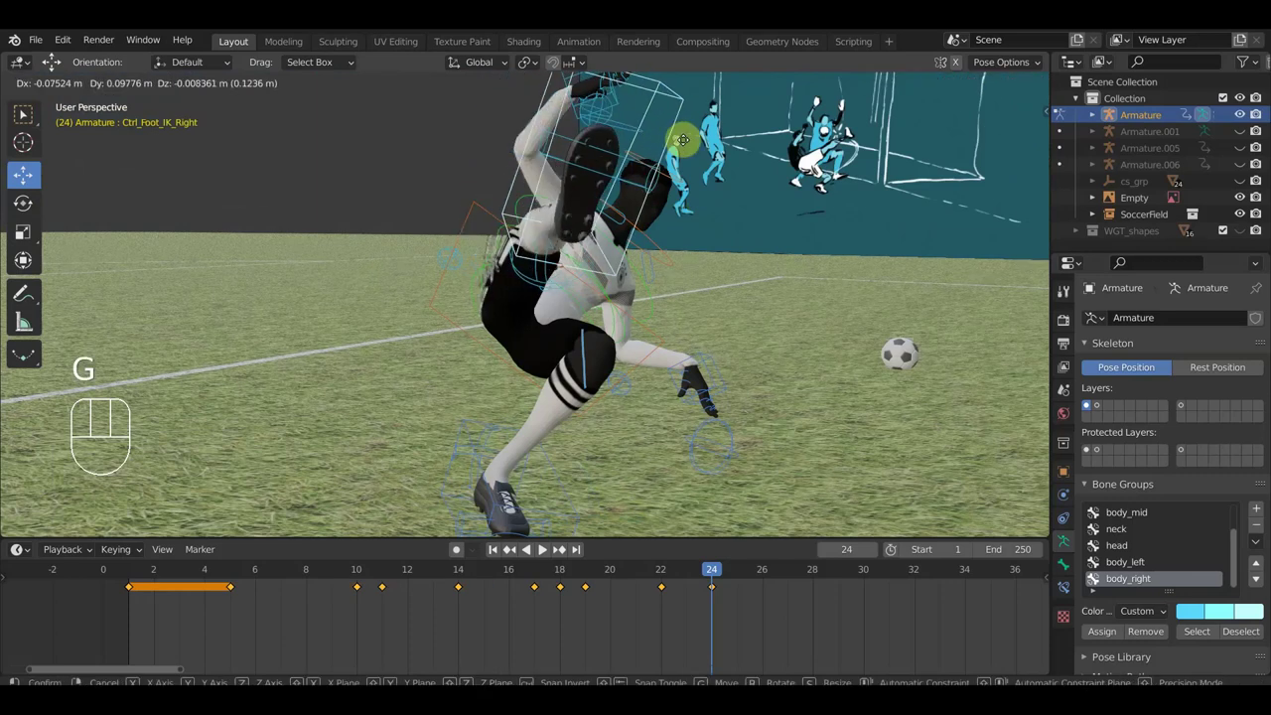
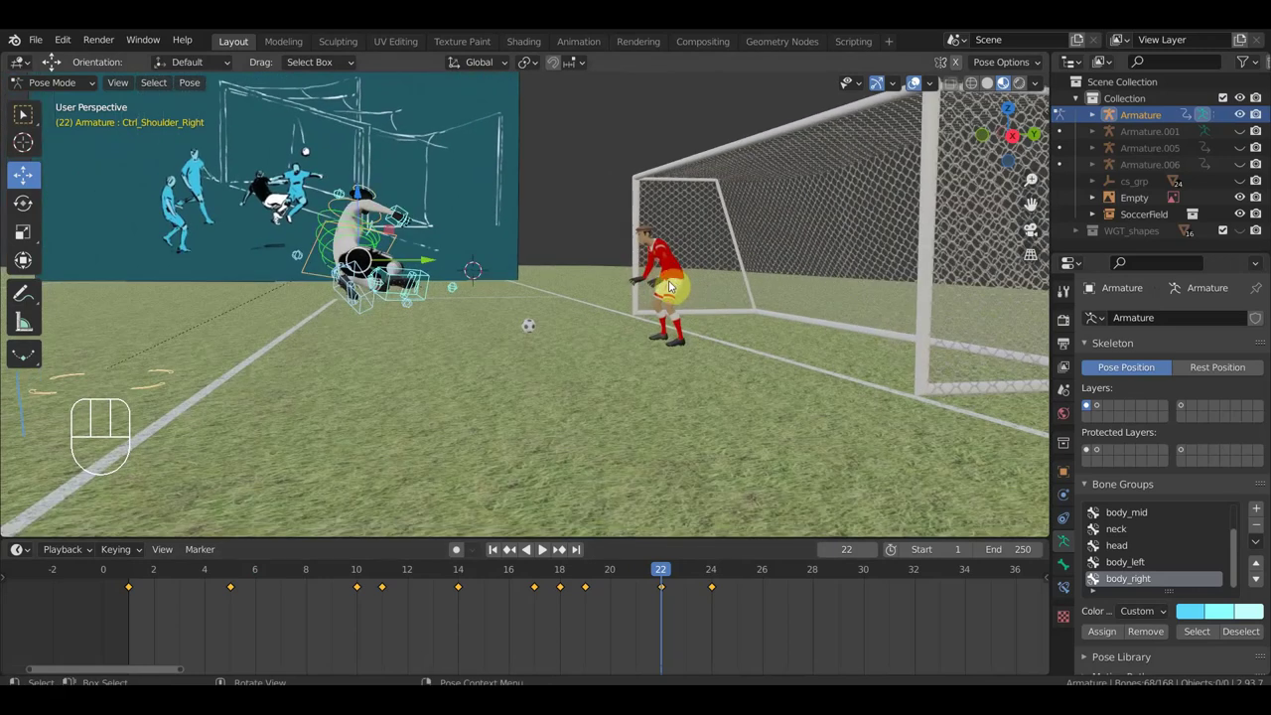
- Set the playhead at frame 24, then scrub forward through frame 27 toward frame 29
left_click(724, 575)
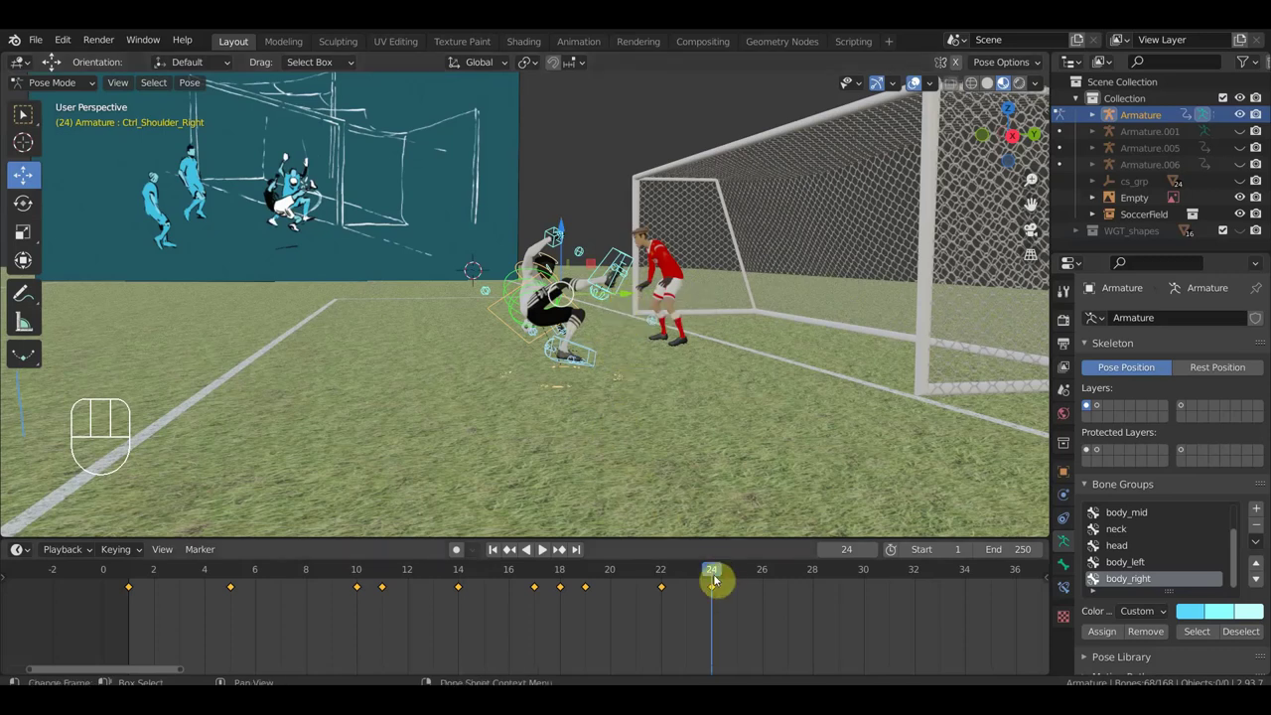
left_click_drag(671, 587, 758, 422)
left_click_drag(757, 422, 775, 421)
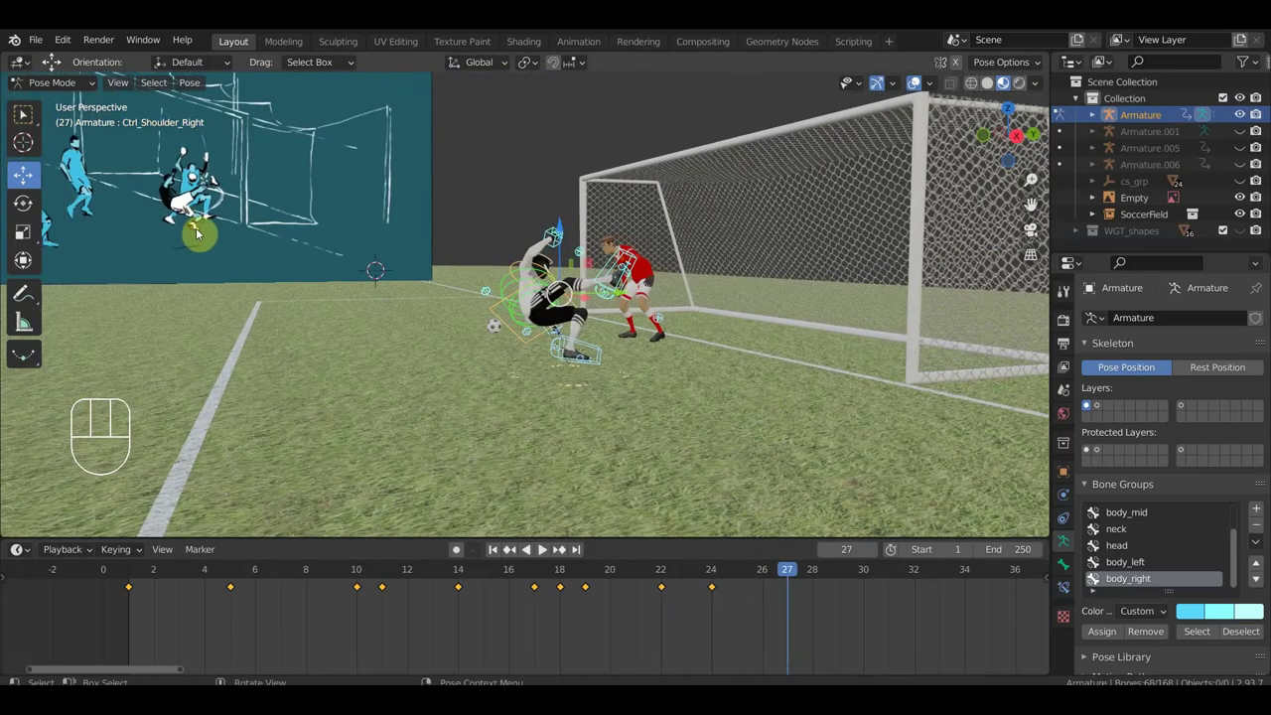
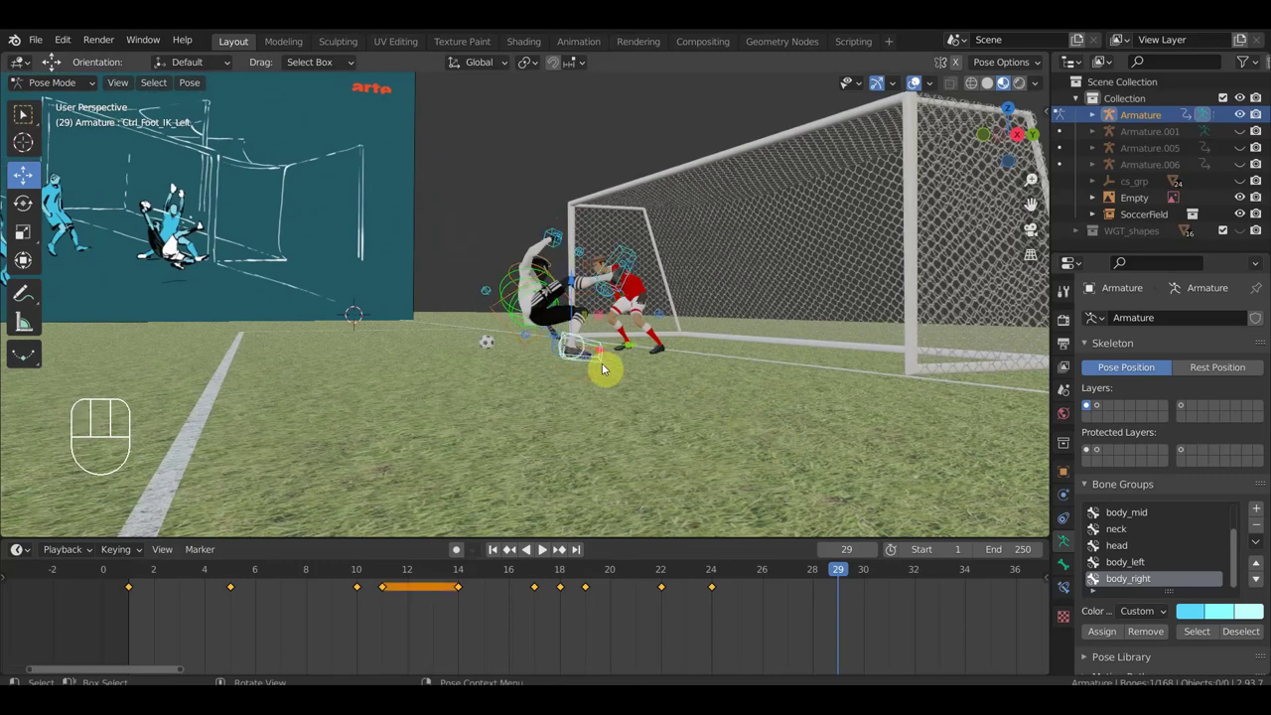
- At frame 29, move and rotate Ctrl_Foot_IK_Left and move Ctrl_Foot_IK_Right for the landing
left_click_drag(695, 385, 791, 398)
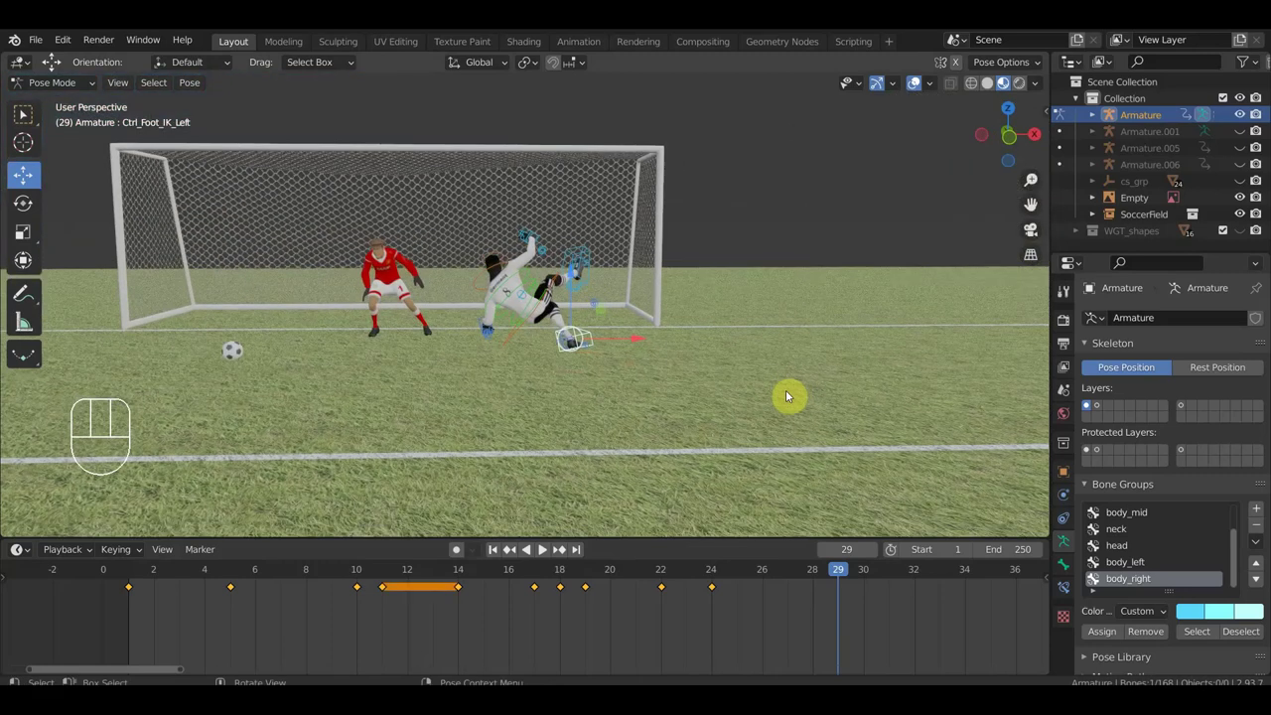
key("g")
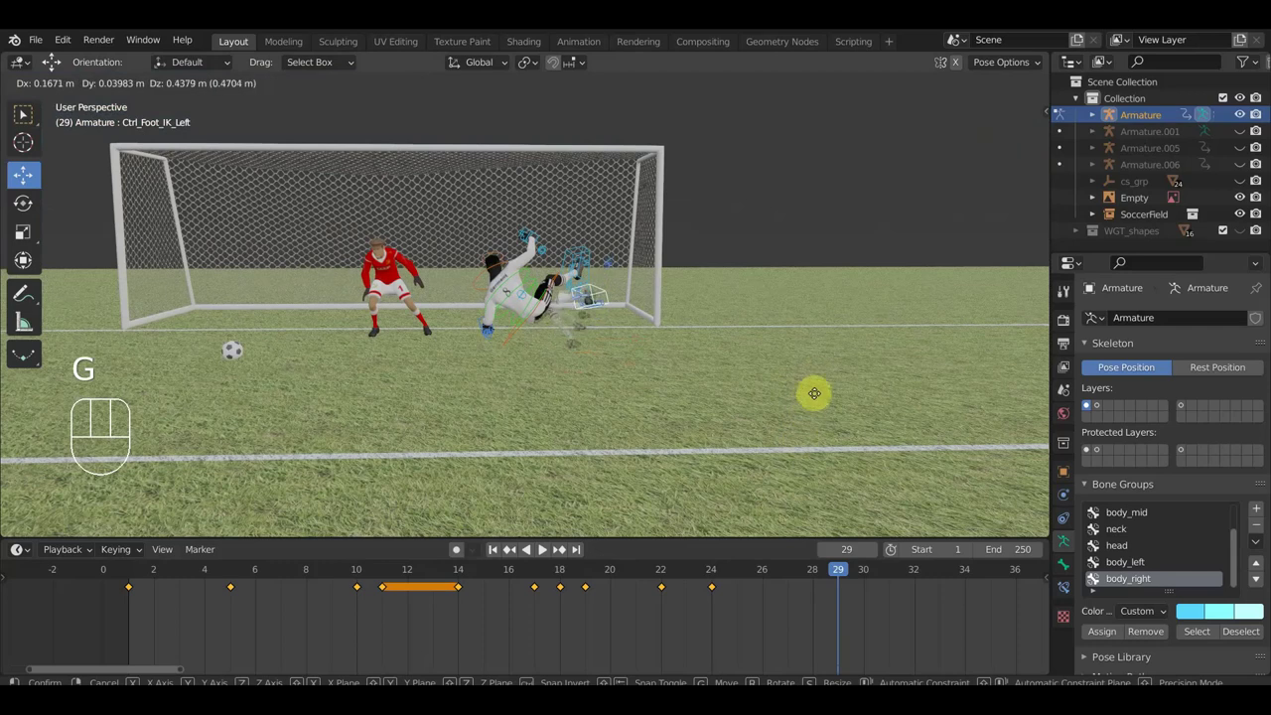
key("r")
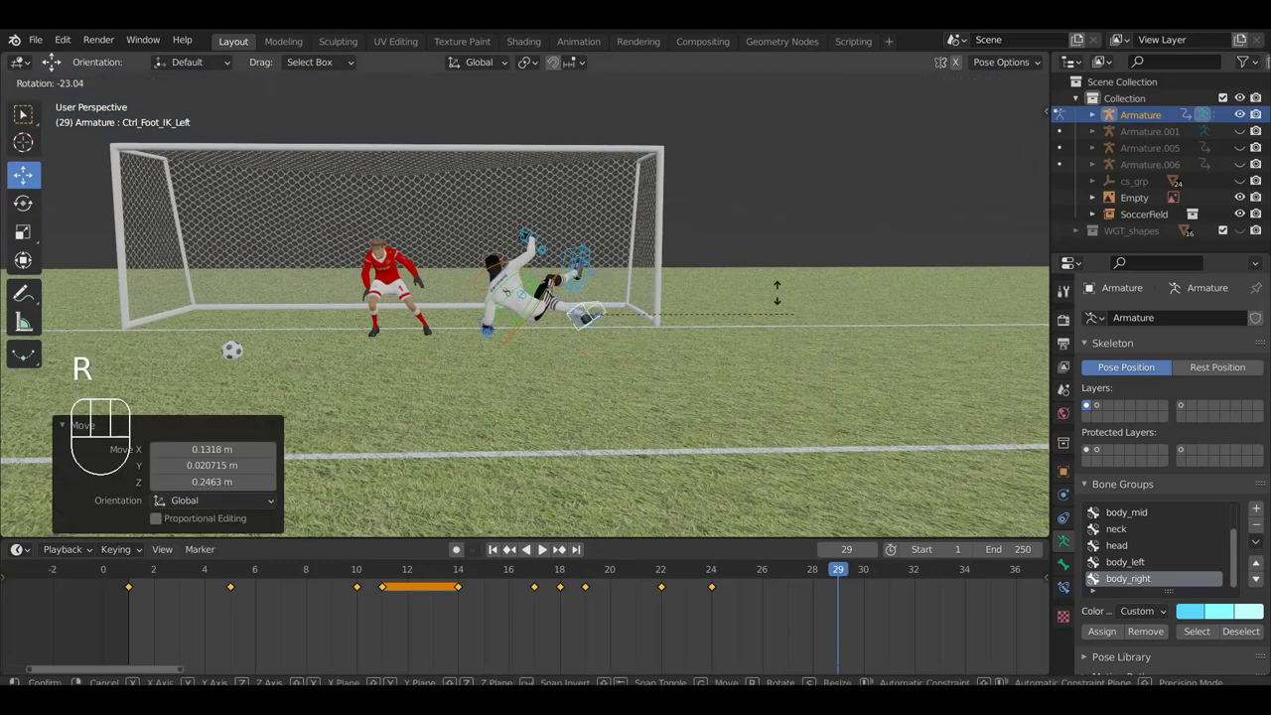
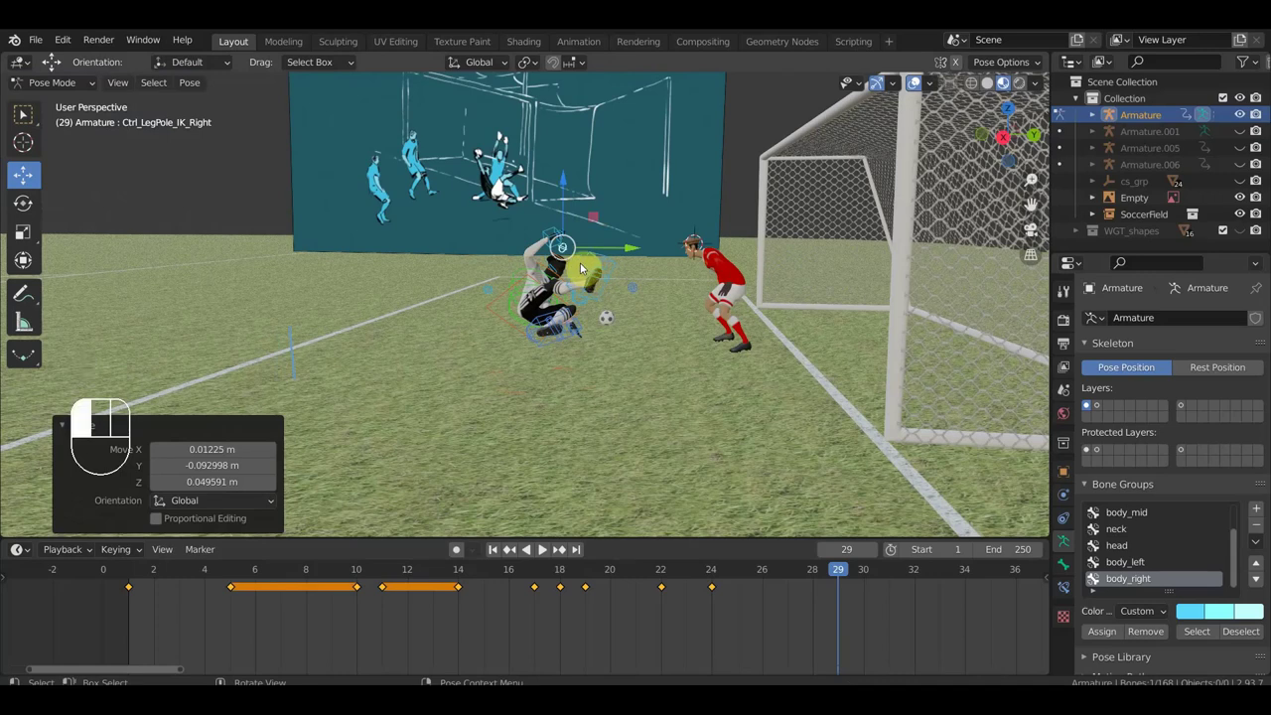
key("g")
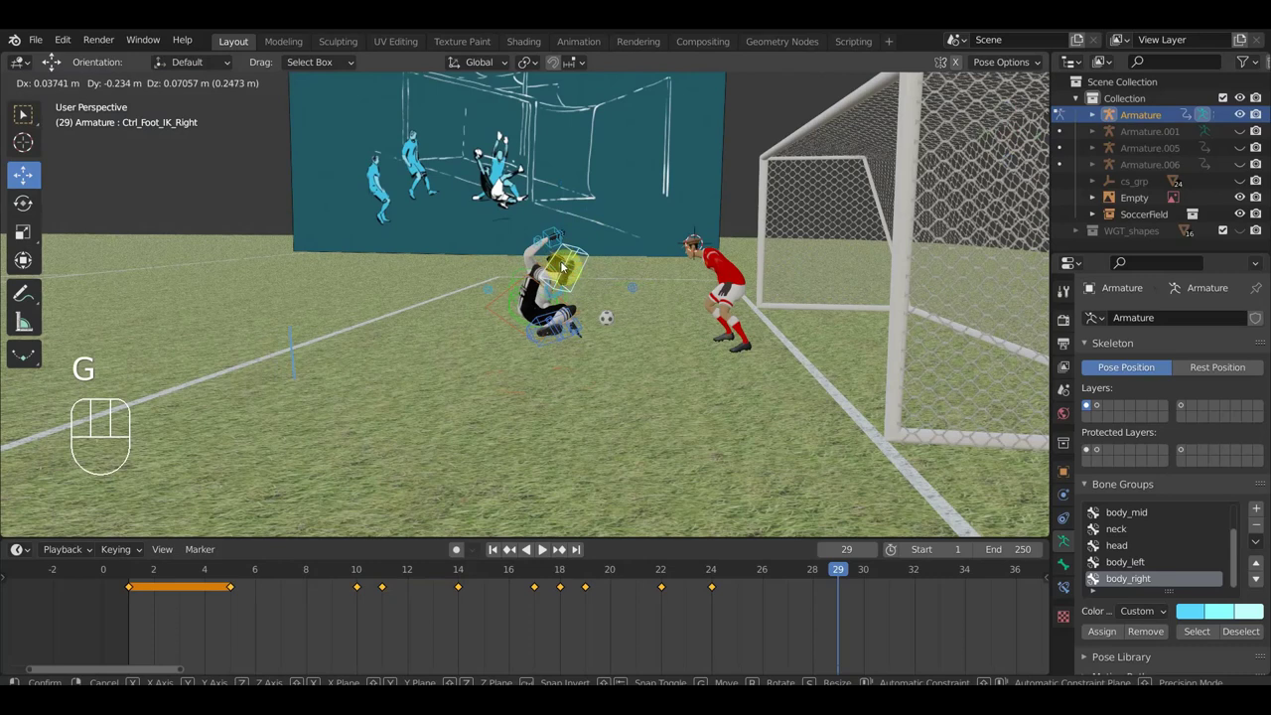
- Slide the left foot toward the goalkeeper, then reposition the right and left hand IK controls
left_click_drag(584, 346, 625, 342)
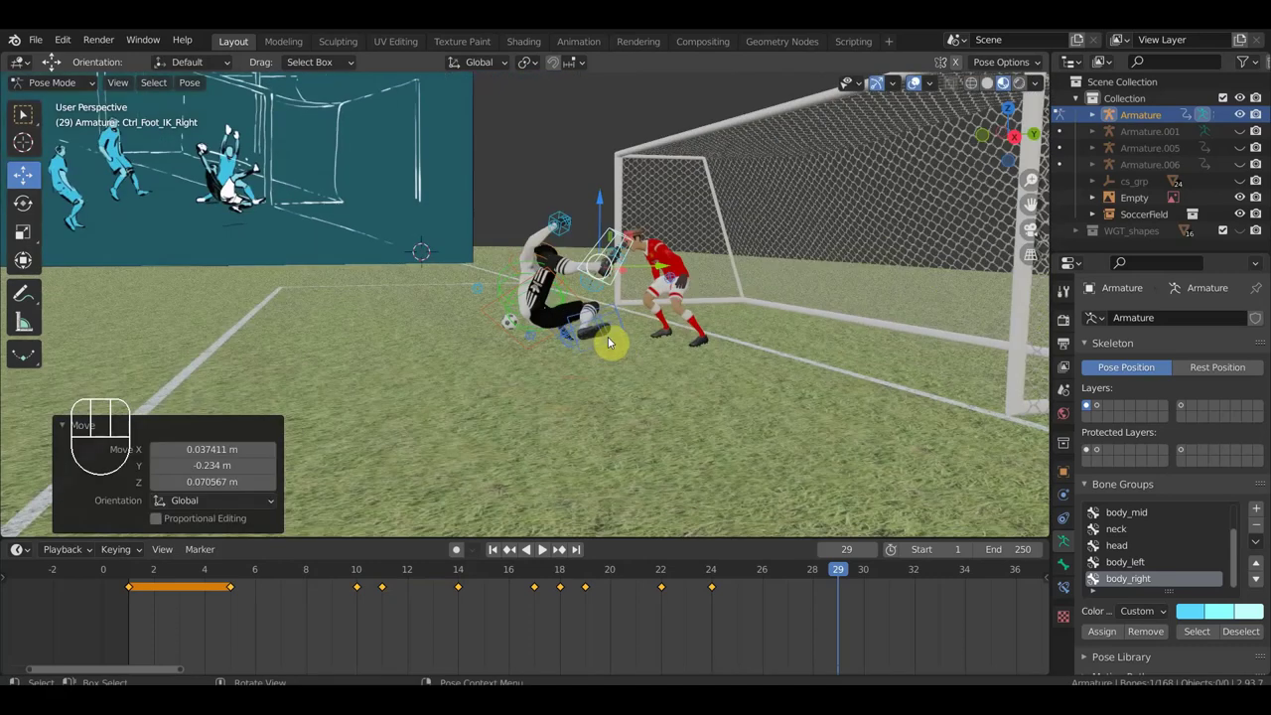
left_click(618, 339)
key("g")
left_click_drag(628, 345, 630, 359)
key("g")
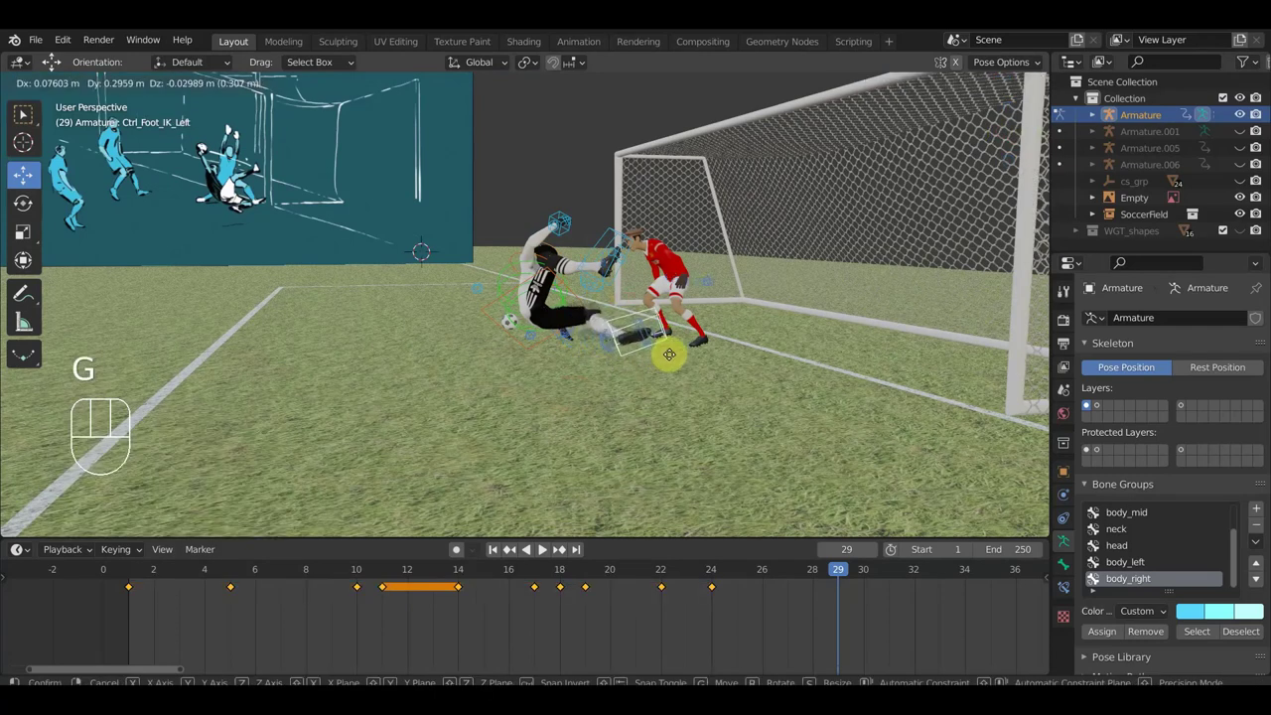
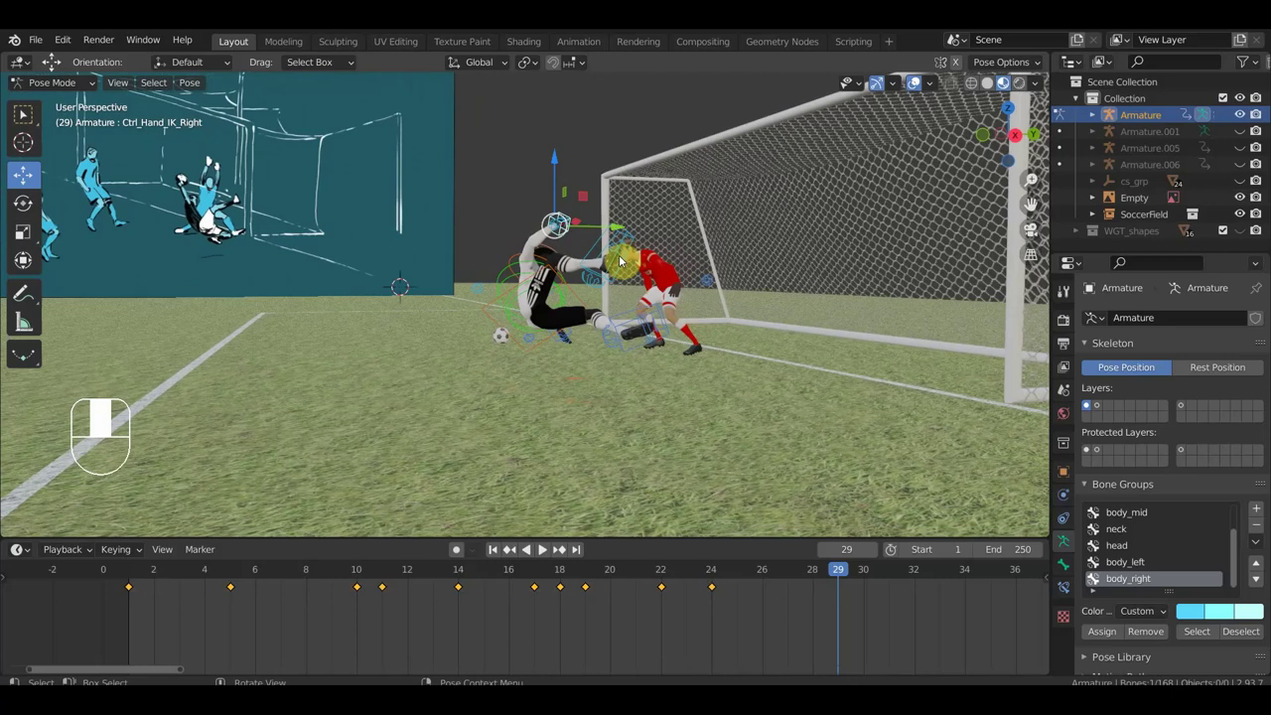
key("g")
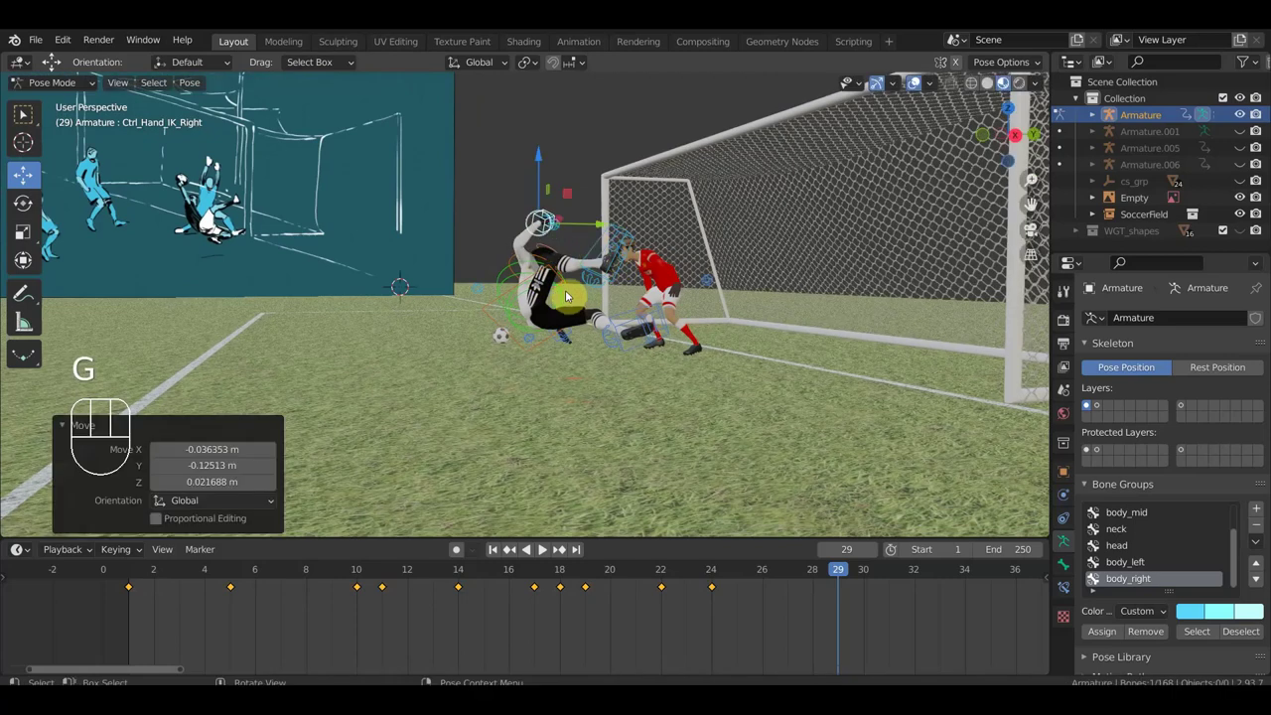
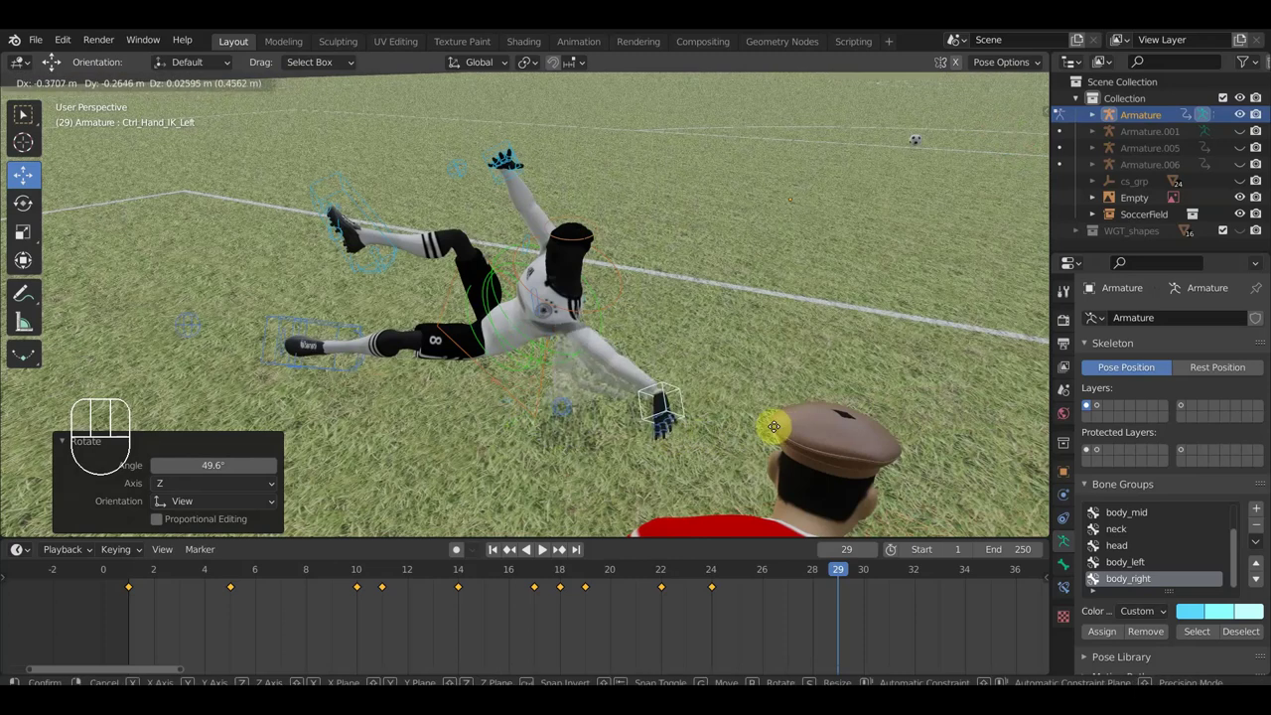
- Rotate the player's left hand control at frame 29, checking from a side-on view
key("r")
left_click_drag(707, 368, 503, 408)
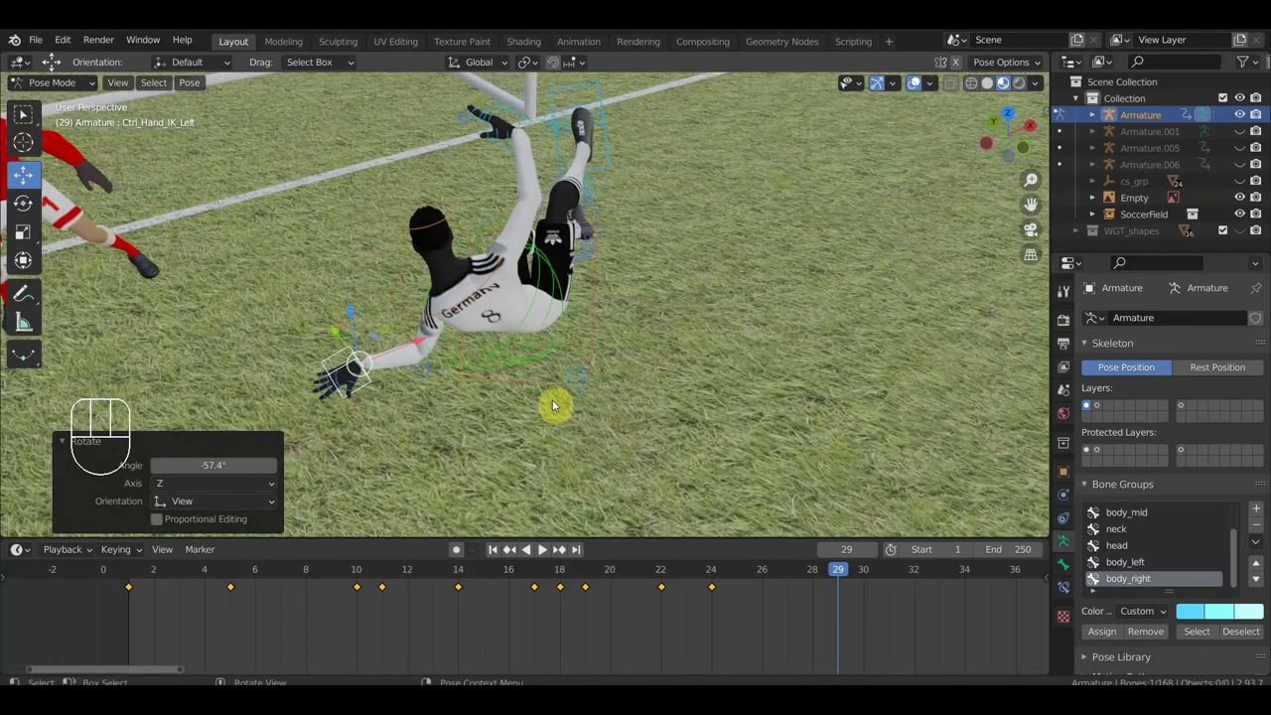
left_click_drag(455, 395, 439, 359)
left_click_drag(435, 397, 581, 435)
key("g")
middle_click(635, 449)
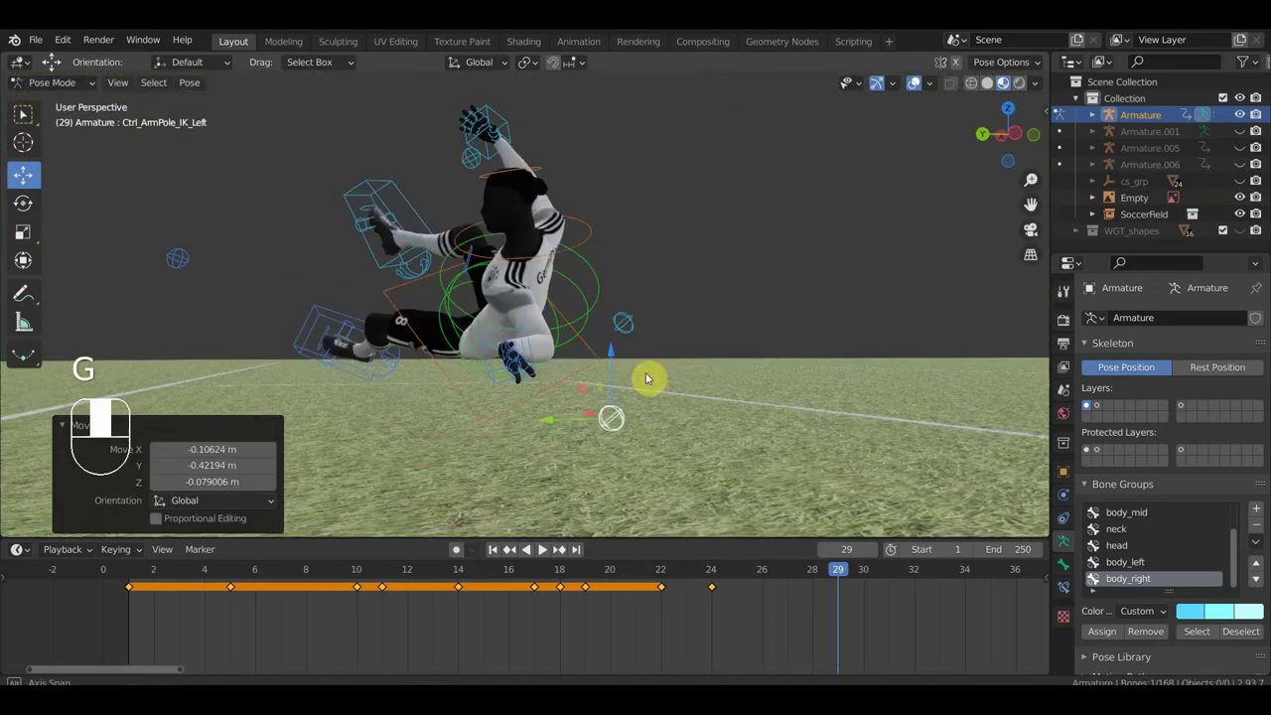
left_click(535, 351)
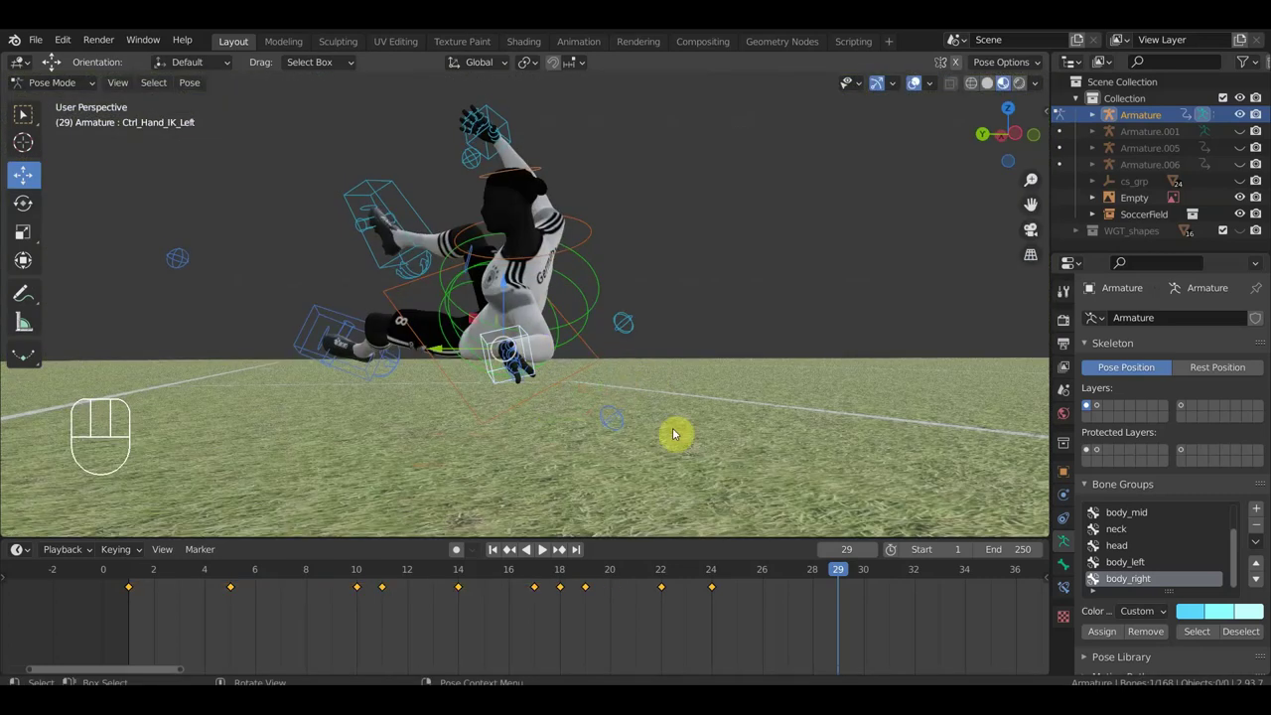
key("r")
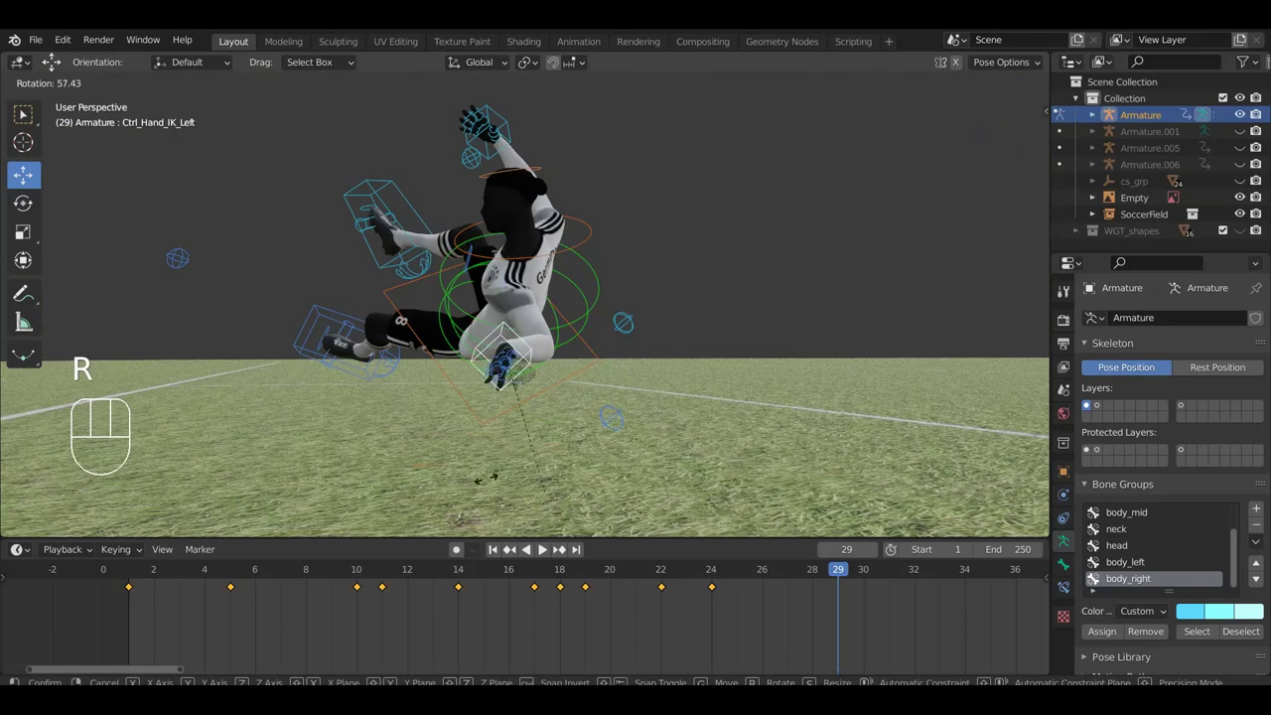
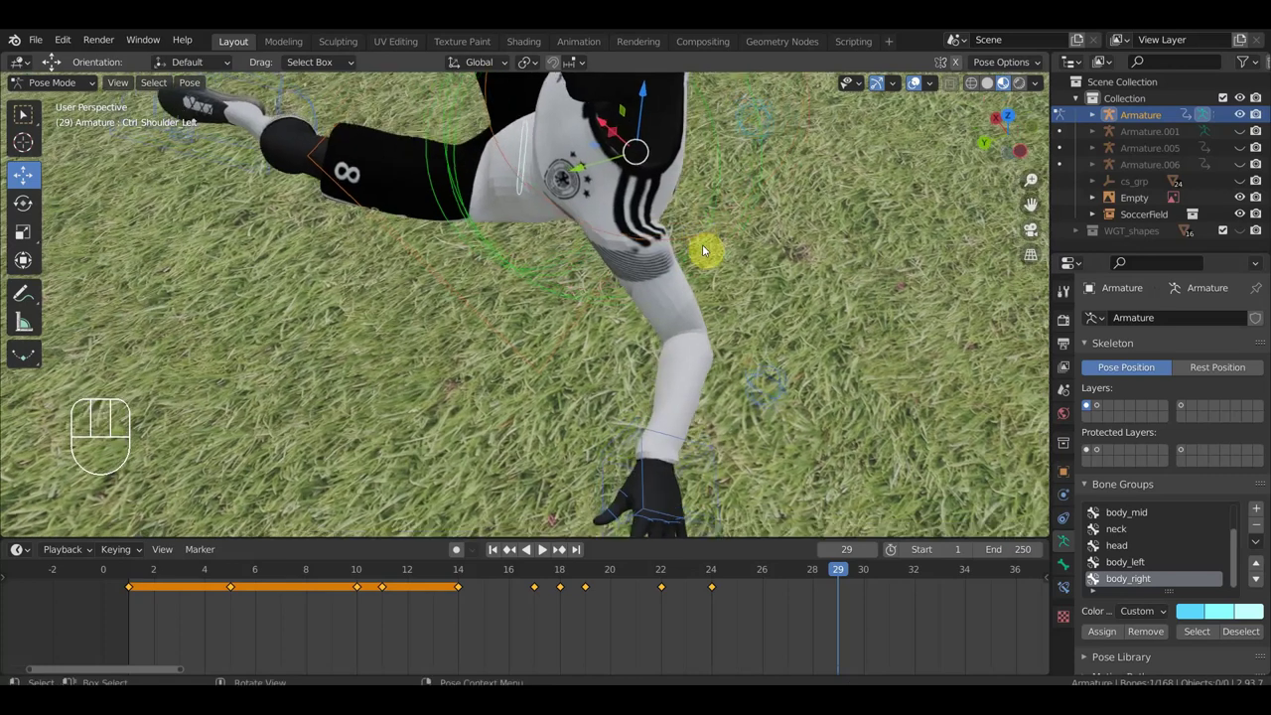
- Rotate the left shoulder and the free hip control to start the half-seated lean
key("r")
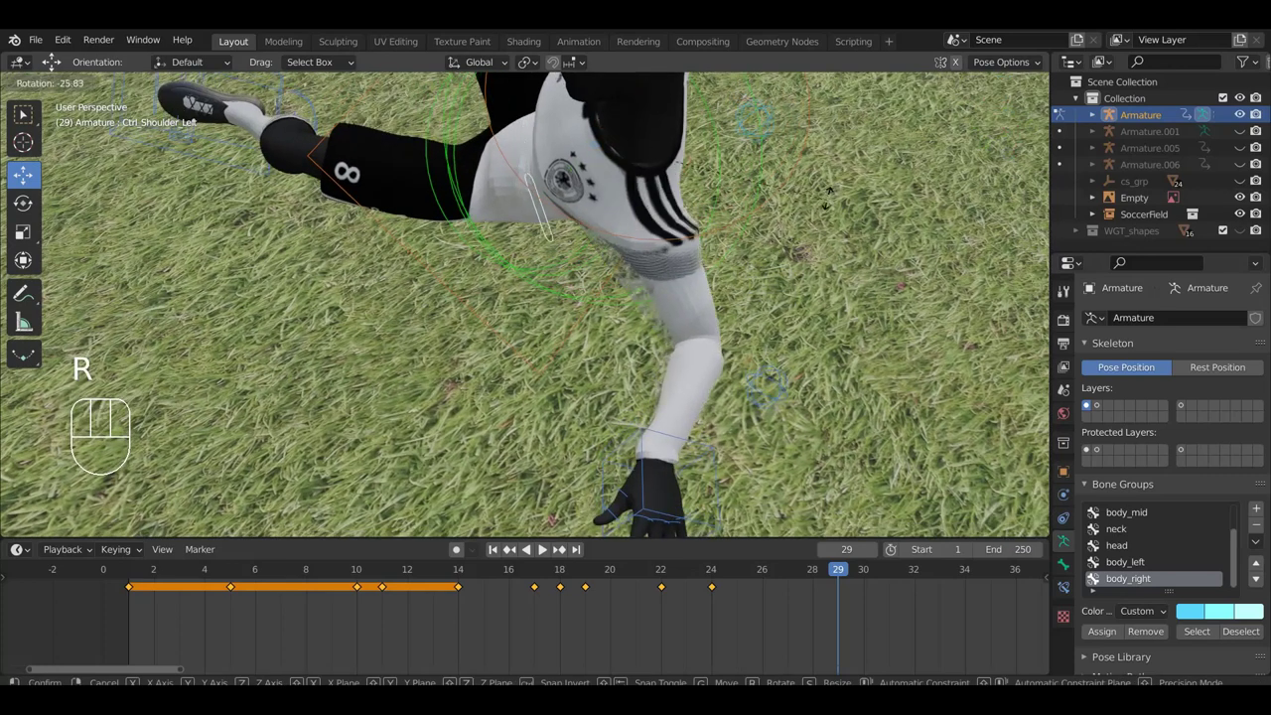
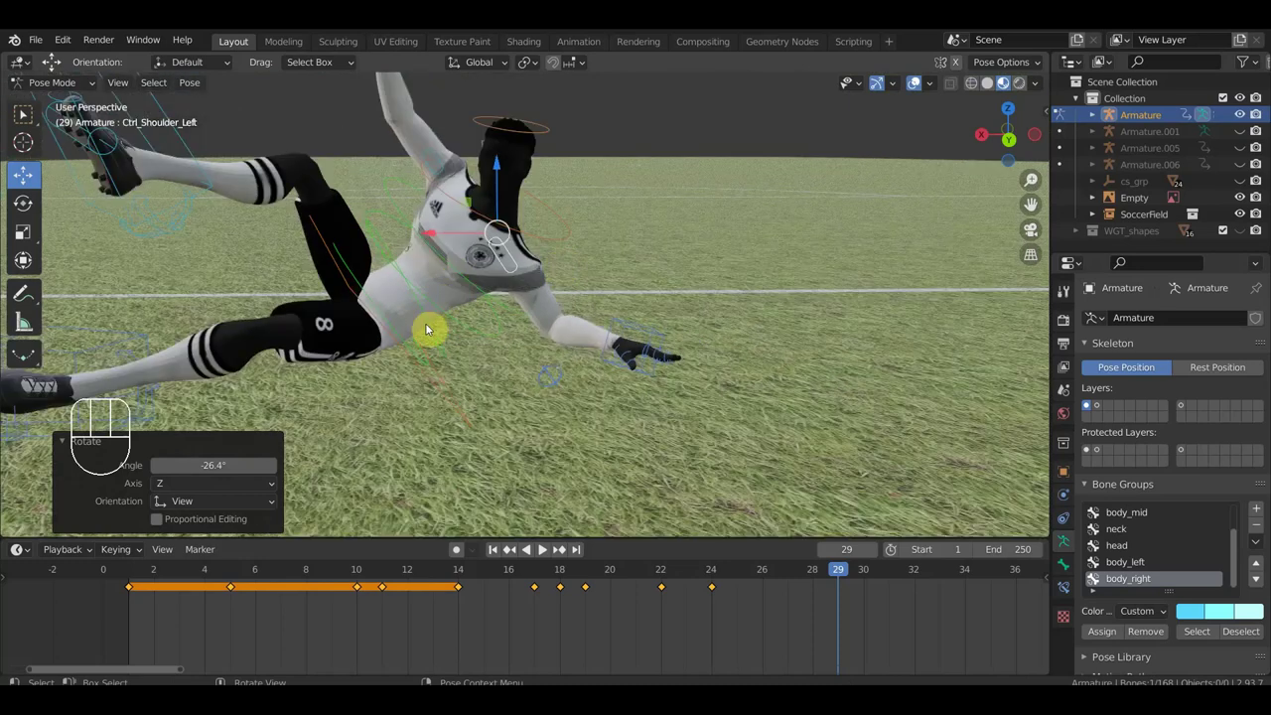
left_click_drag(388, 330, 319, 348)
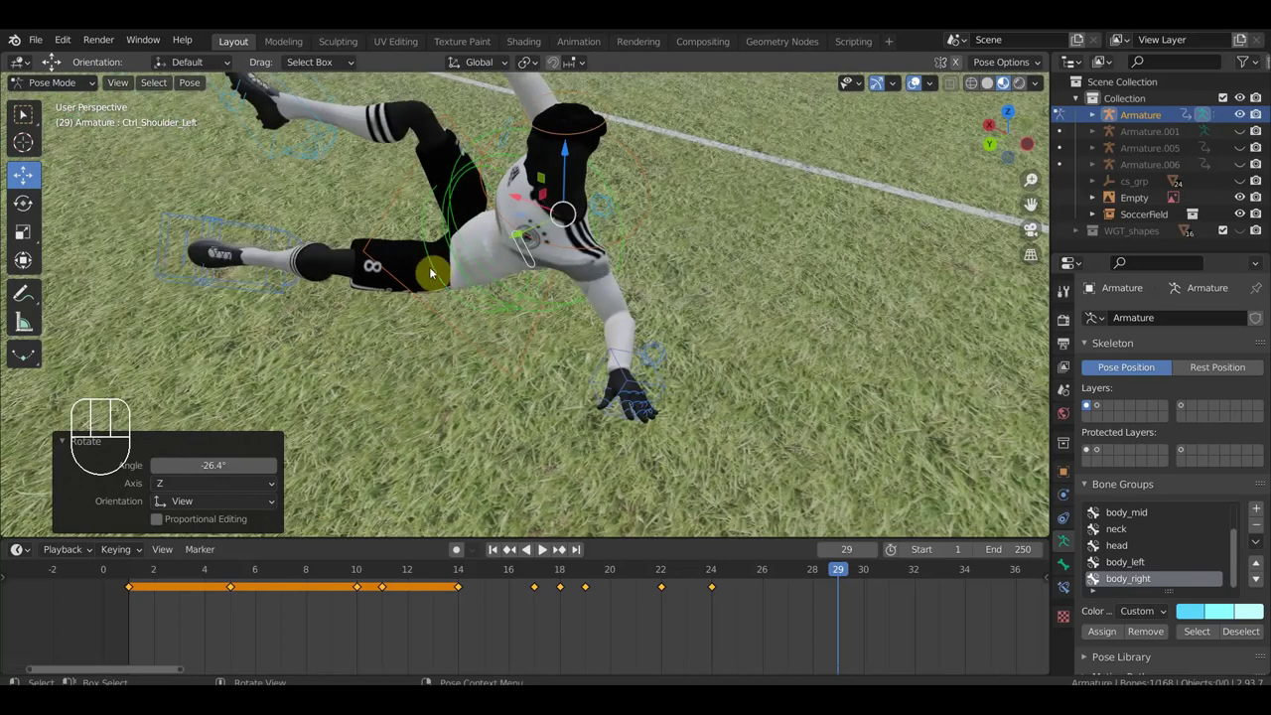
left_click(433, 250)
left_click_drag(471, 254, 610, 351)
left_click_drag(558, 376, 577, 395)
key("r")
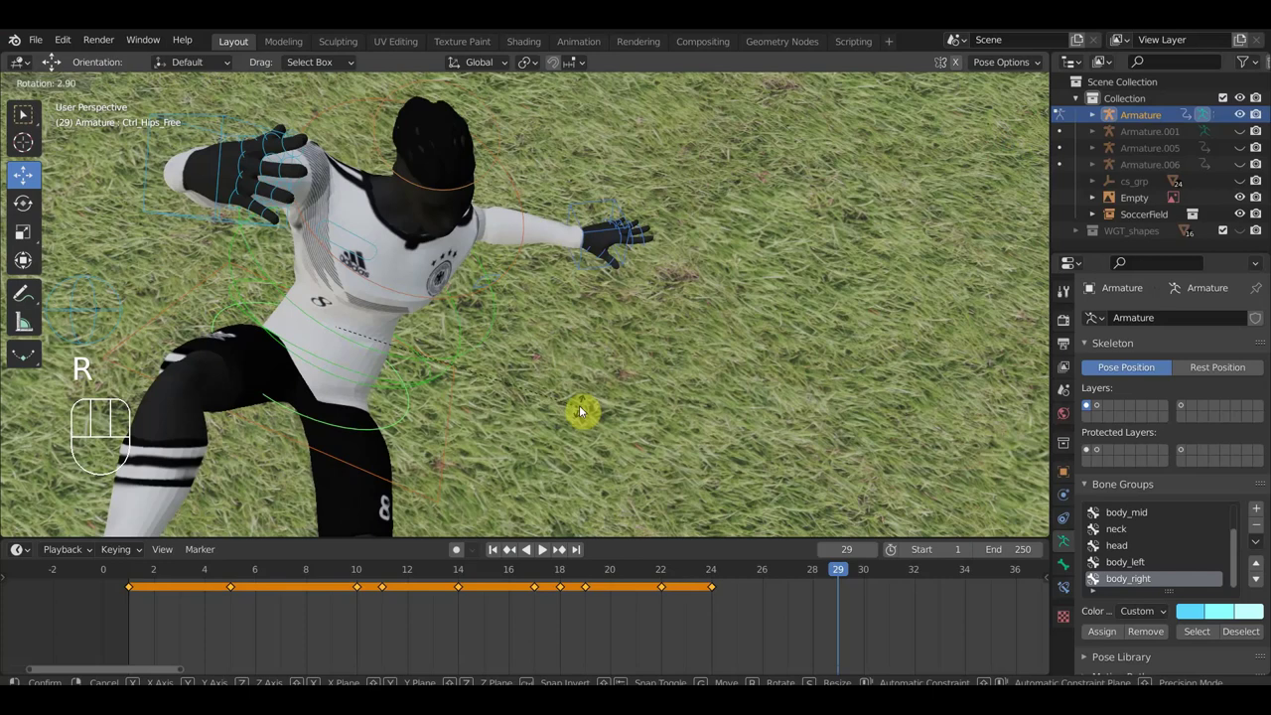
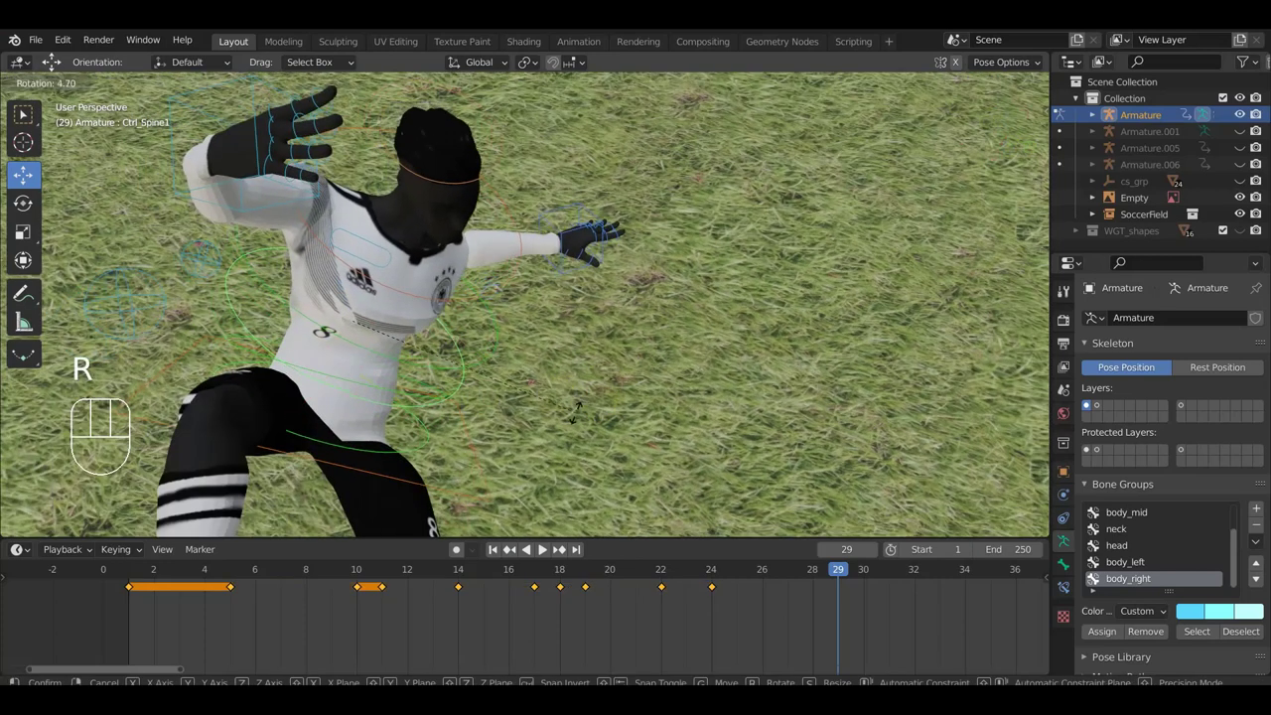
- Tilt the spine control so the torso leans back into the landing pose
left_click_drag(604, 359, 493, 260)
left_click(509, 212)
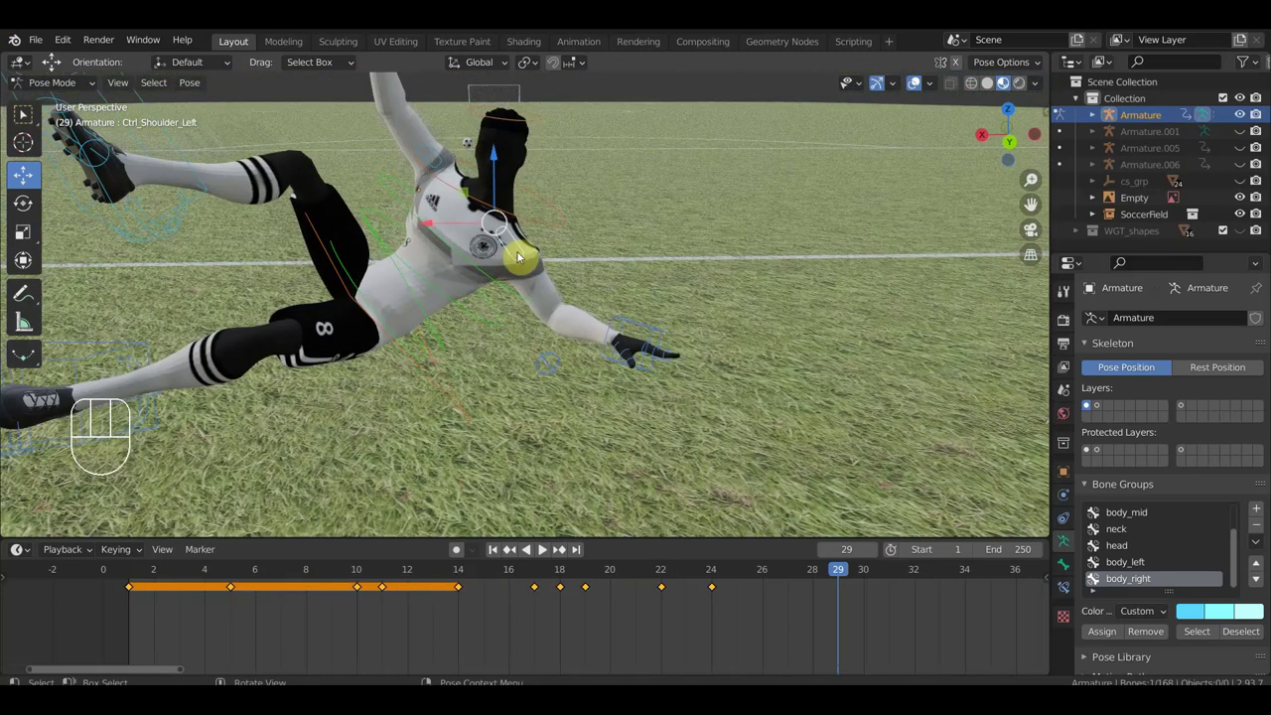
left_click_drag(562, 351, 261, 329)
left_click_drag(369, 321, 376, 310)
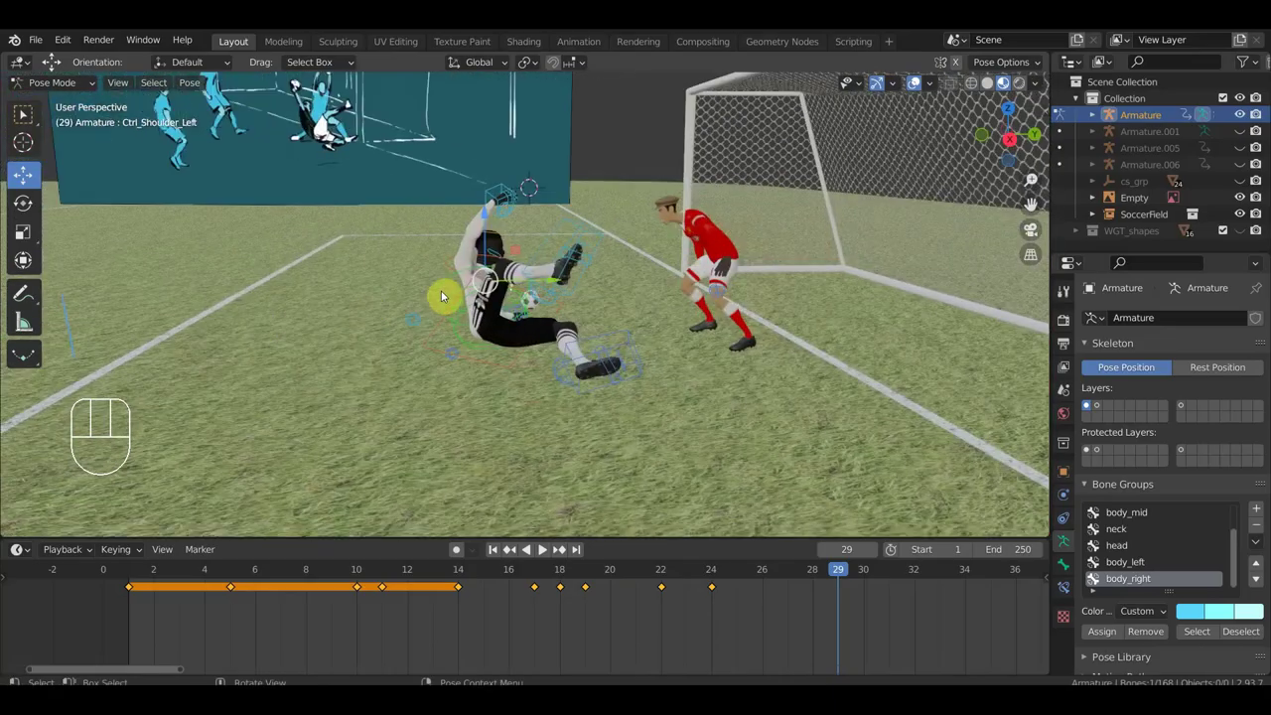
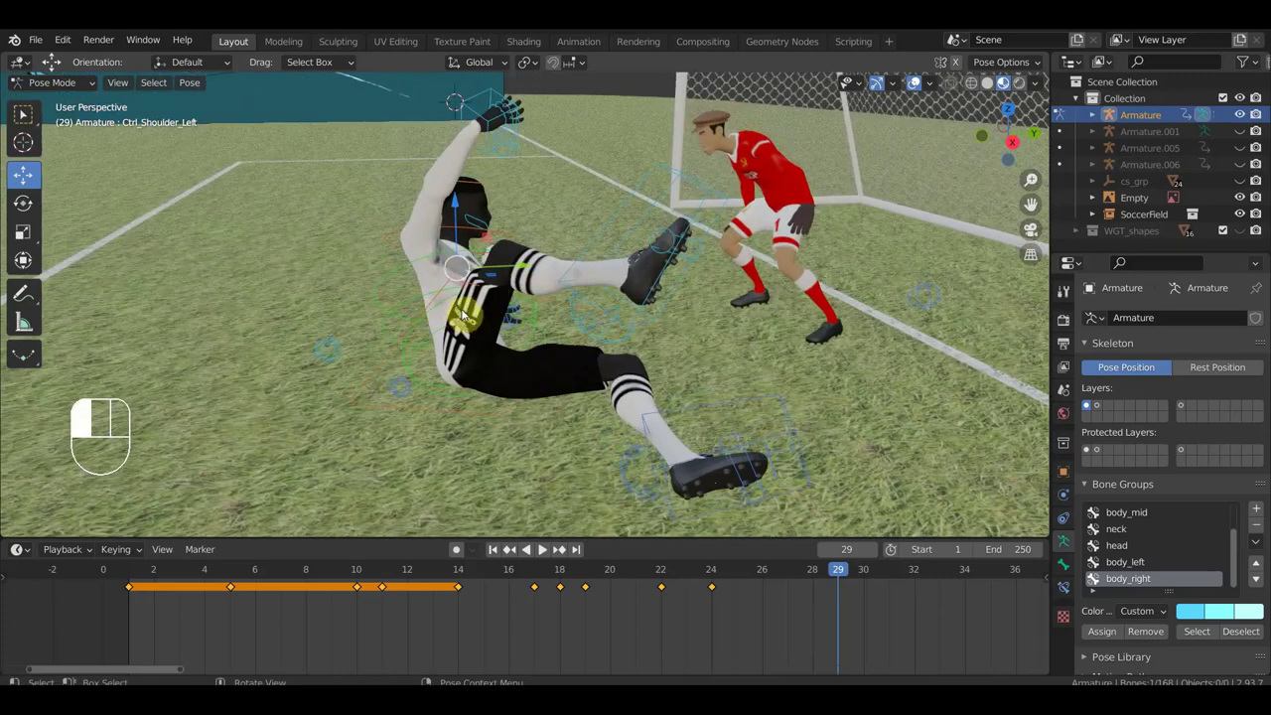
key("r")
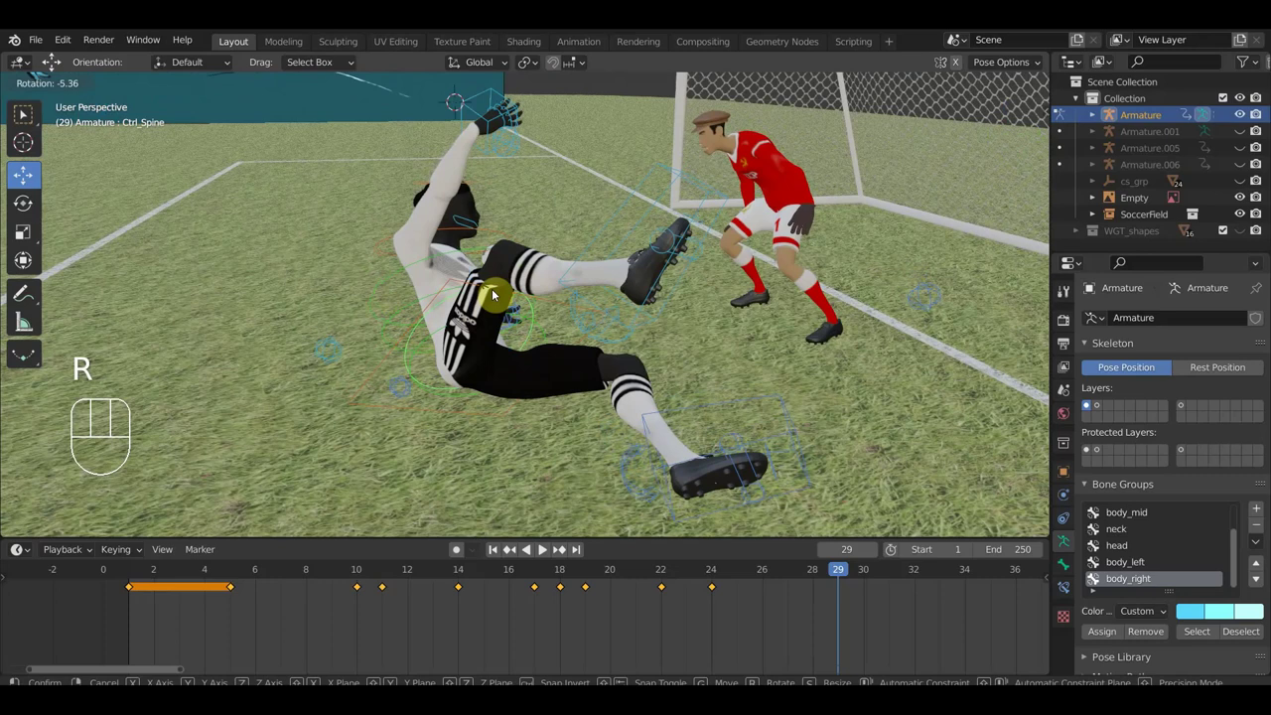
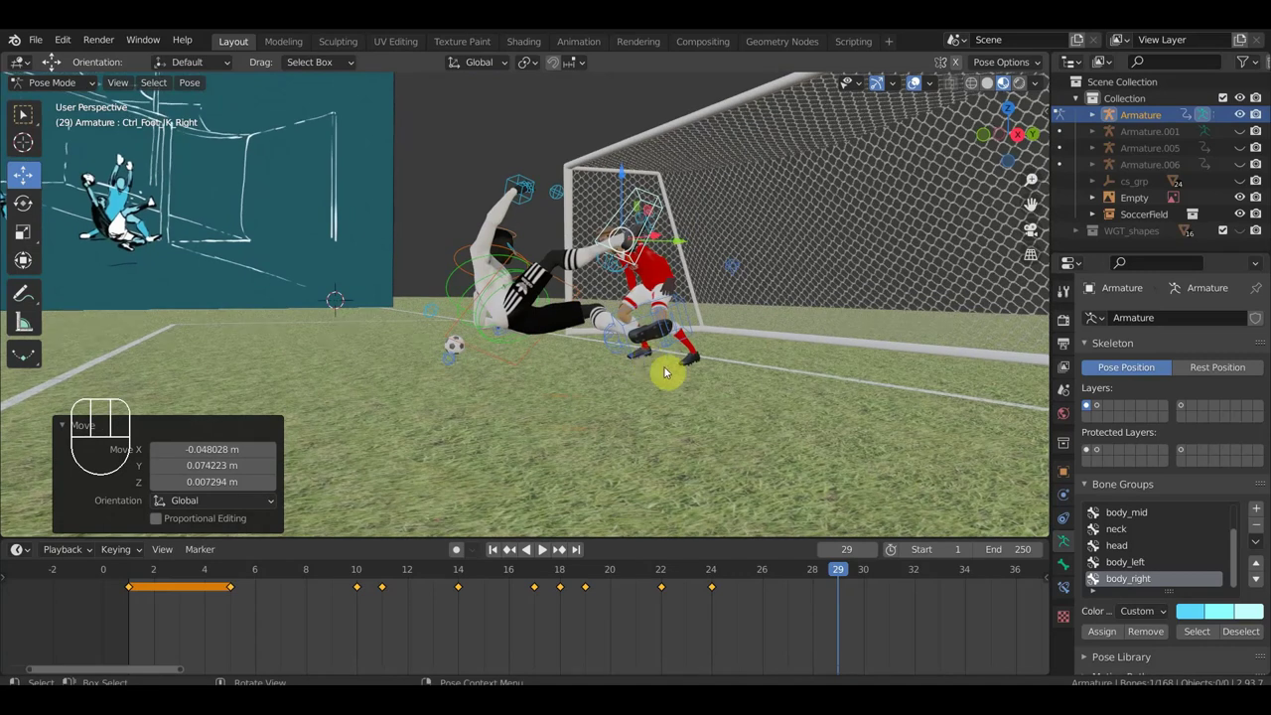
- Move Ctrl_Foot_IK_Left so the left foot rests on the grass at frame 29
left_click_drag(675, 375, 680, 385)
left_click_drag(682, 313, 730, 345)
key("g")
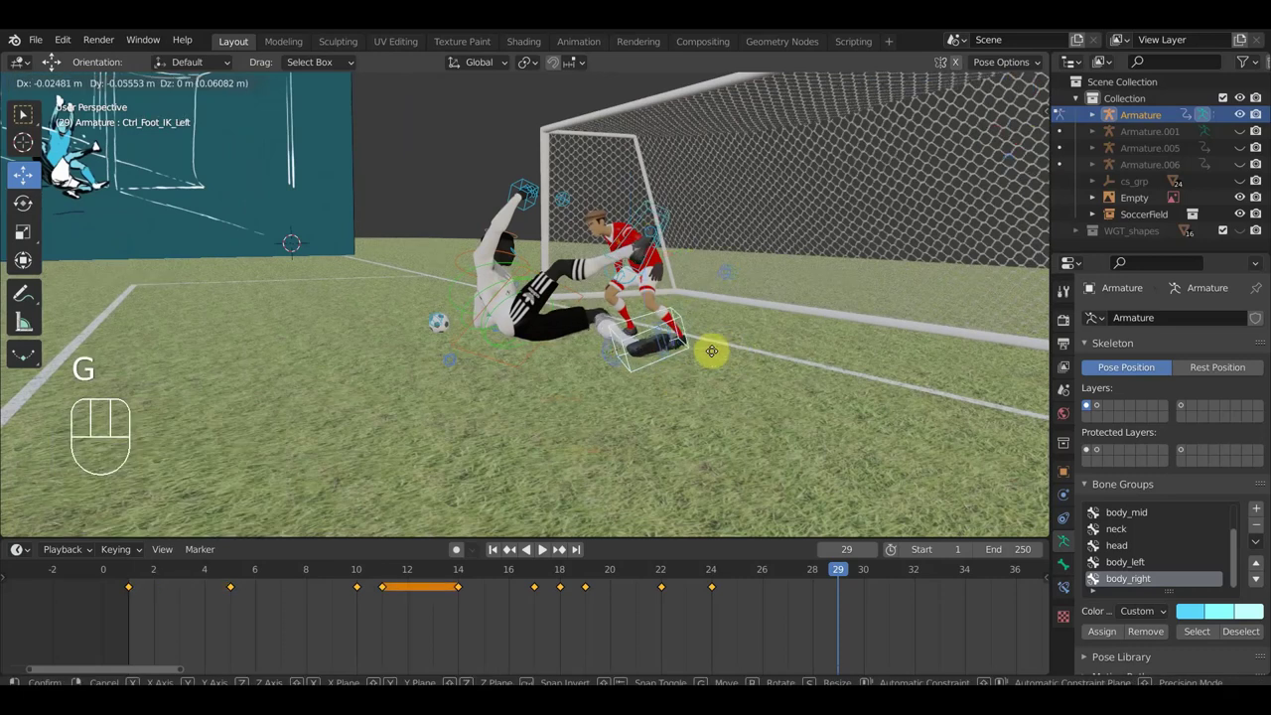
left_click_drag(688, 383, 554, 400)
key("g")
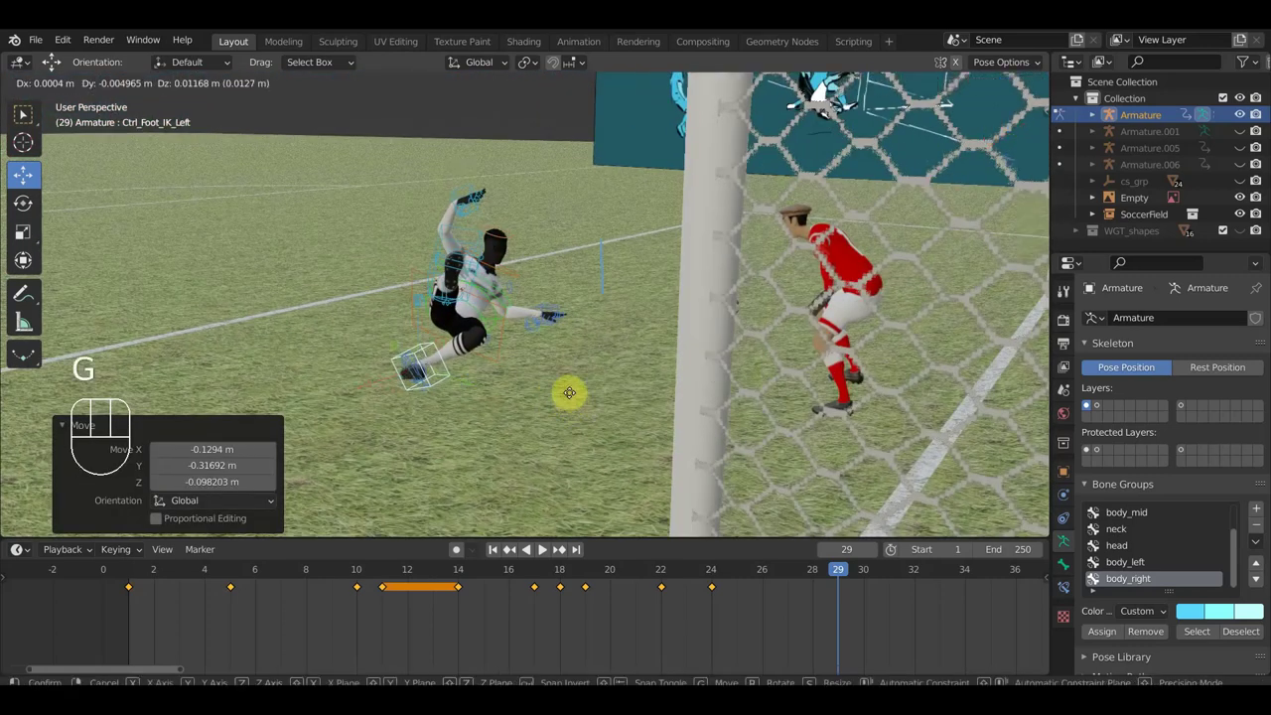
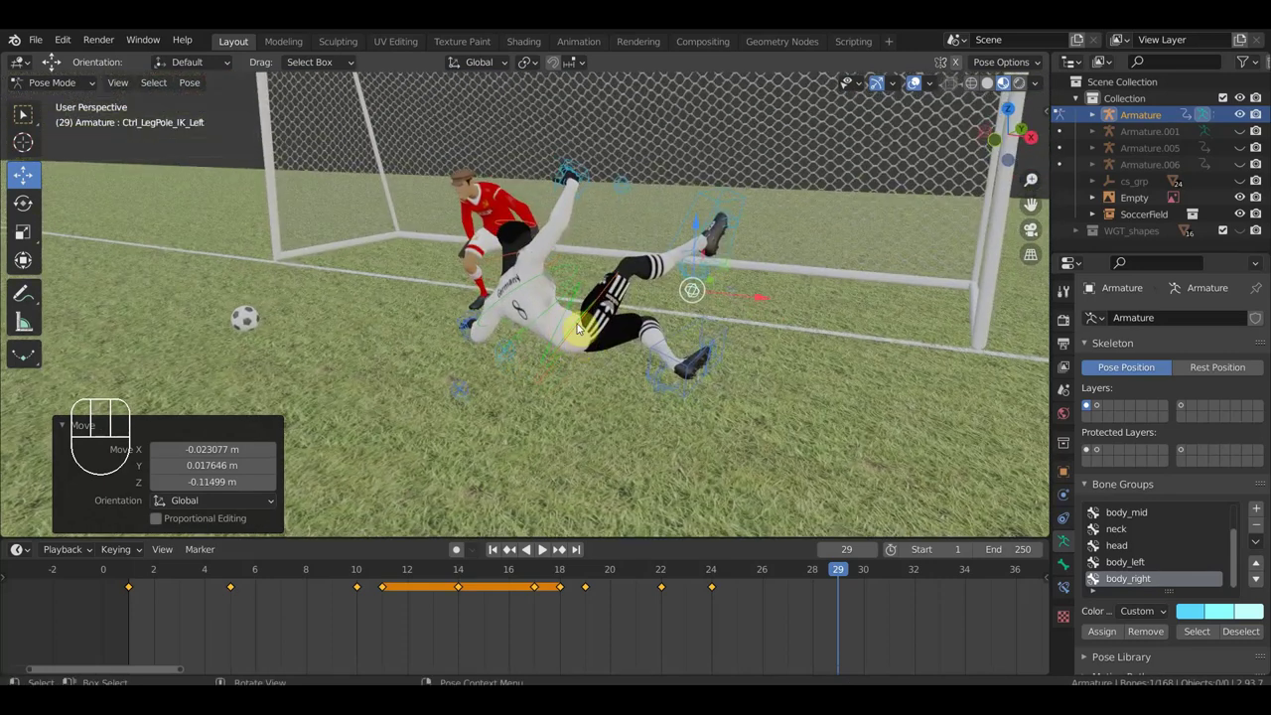
- Lower Ctrl_Hips toward the ground and lift the right foot high, leaving the right knee control picked
left_click_drag(587, 327, 624, 332)
key("g")
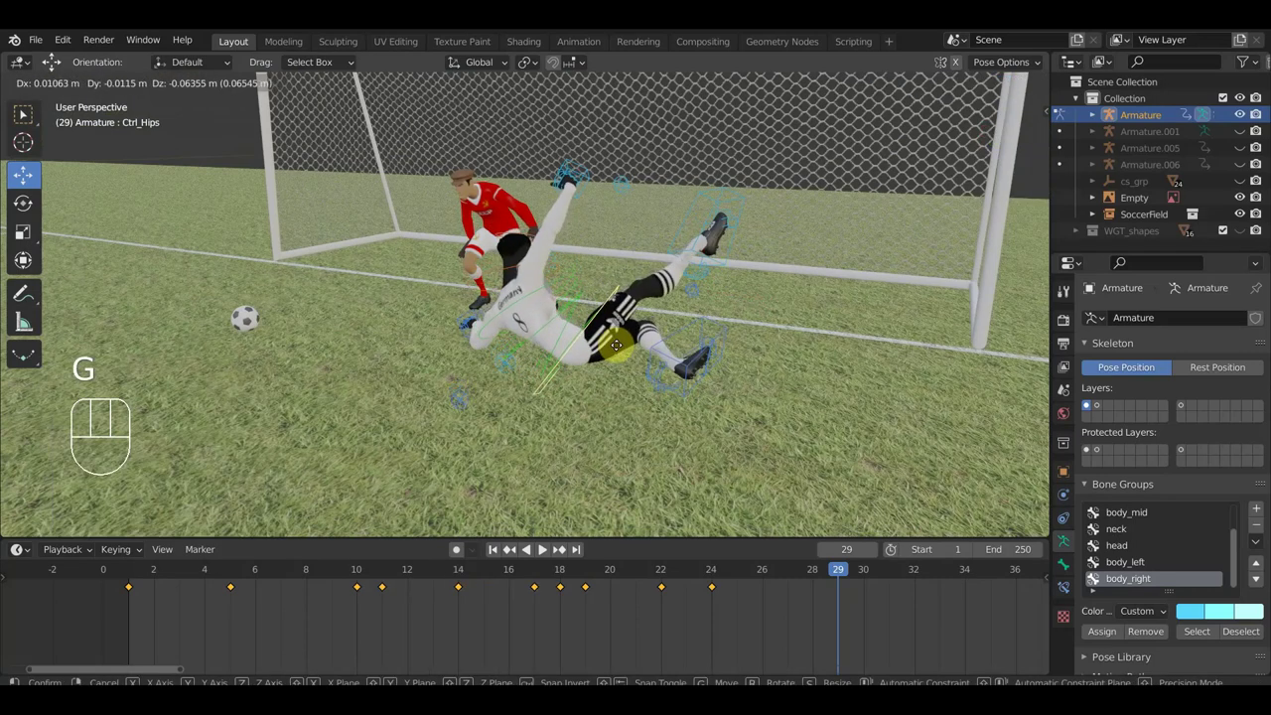
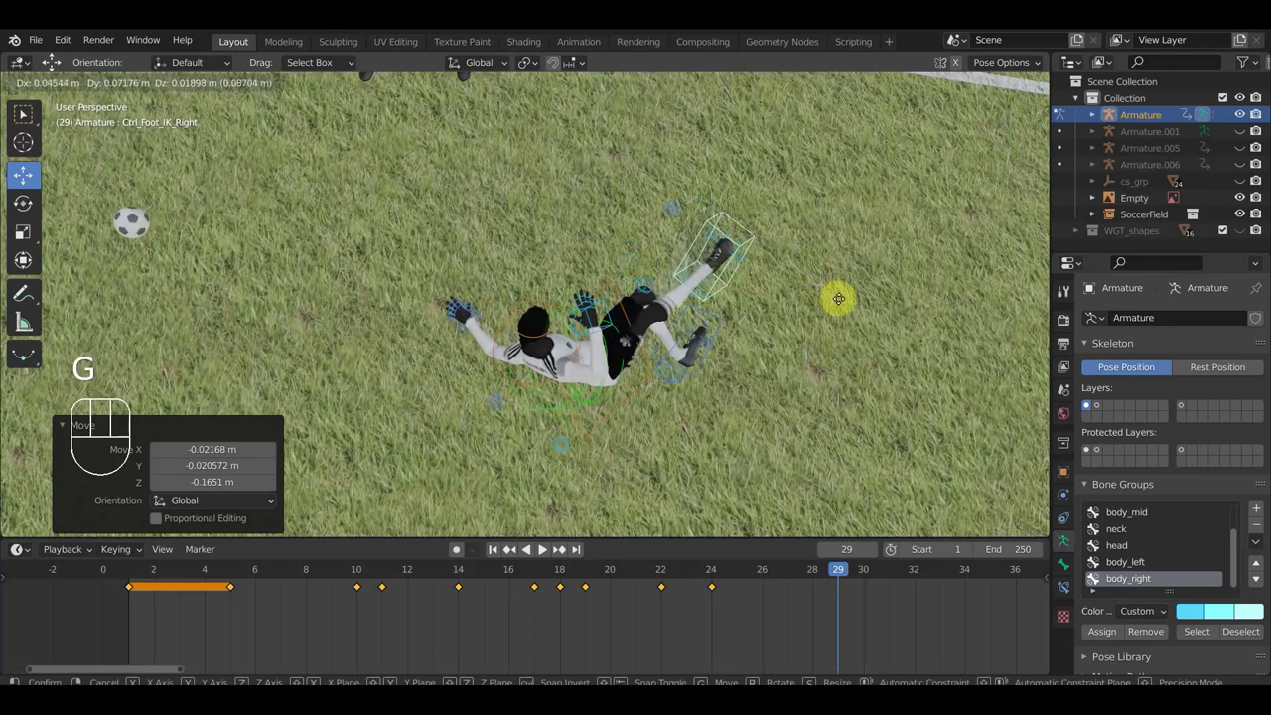
left_click(659, 288)
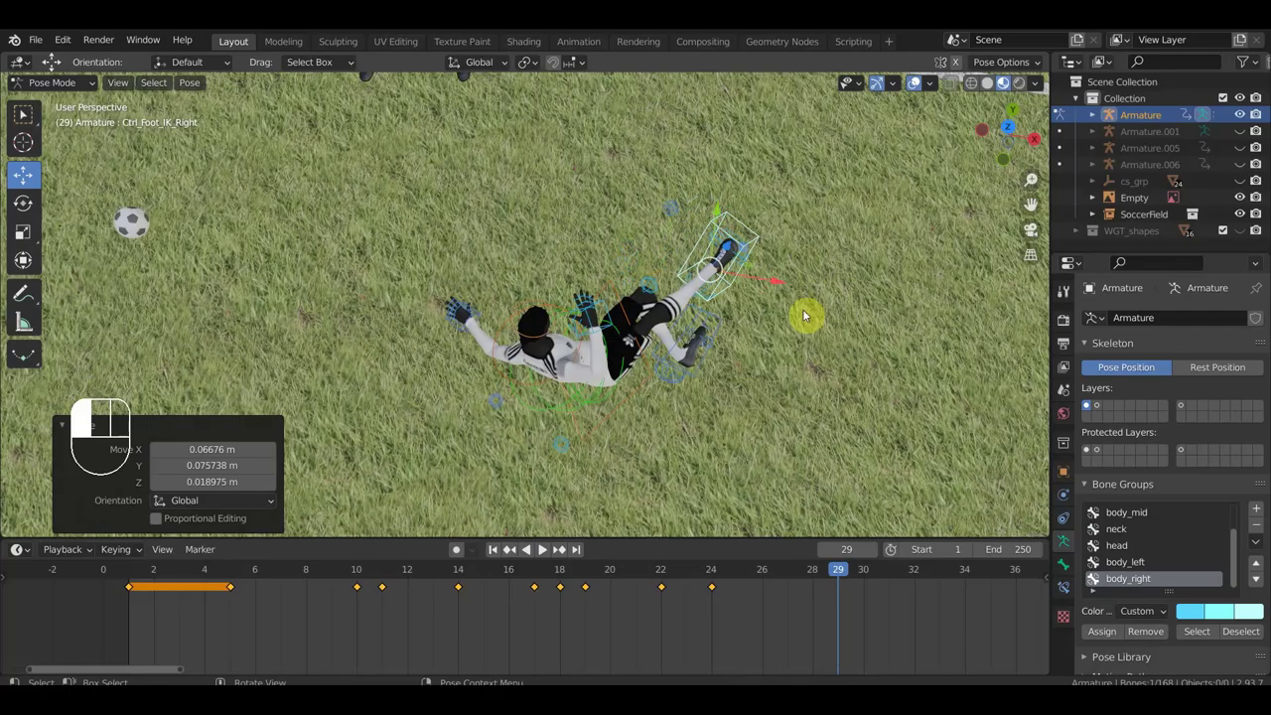
key("g")
left_click_drag(806, 303, 707, 151)
left_click_drag(645, 325, 614, 336)
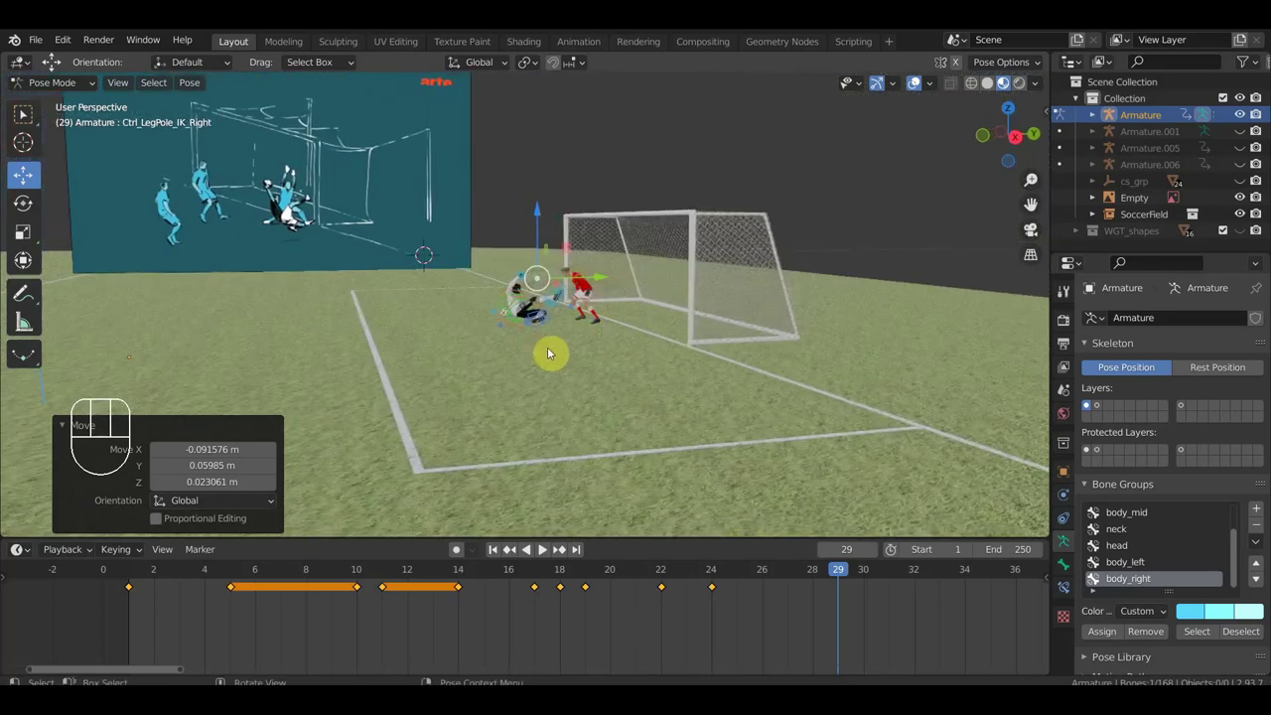
- Key Location & Rotation for all bones at frame 29, shift the rig forward via Ctrl_Master, and re-key
key("a")
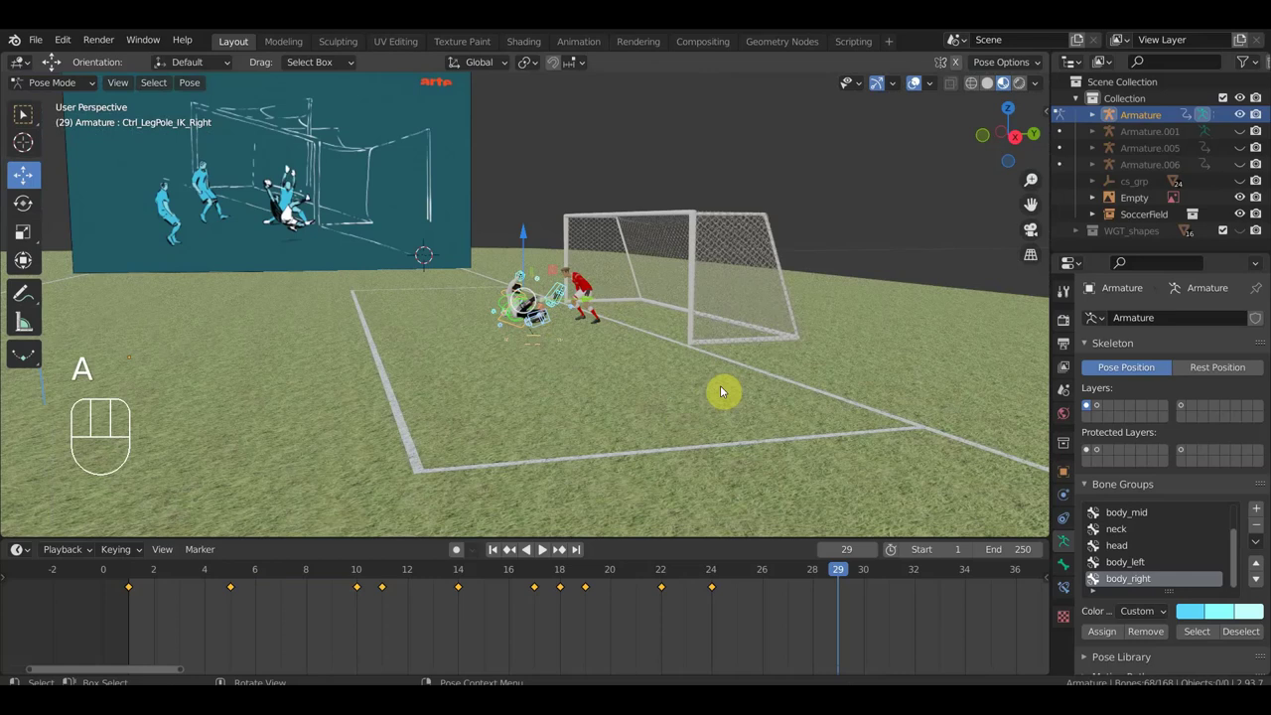
key("i")
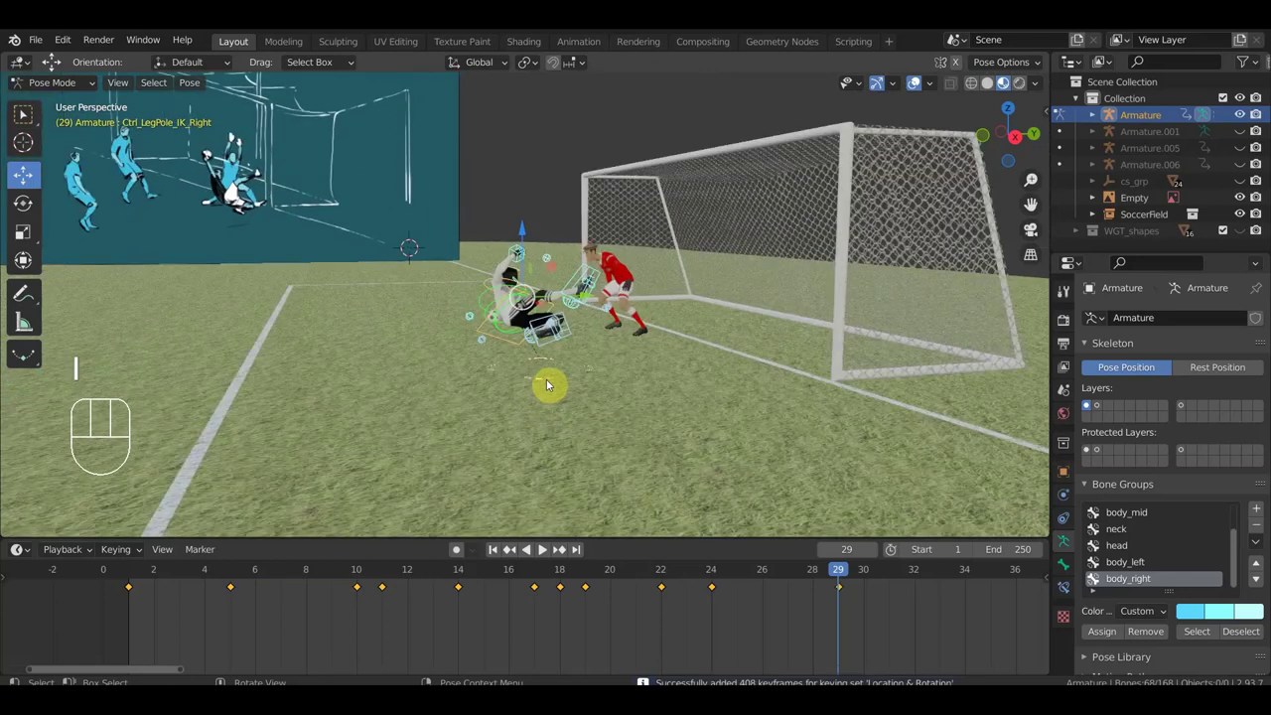
left_click(551, 382)
left_click_drag(563, 382, 624, 381)
key("g")
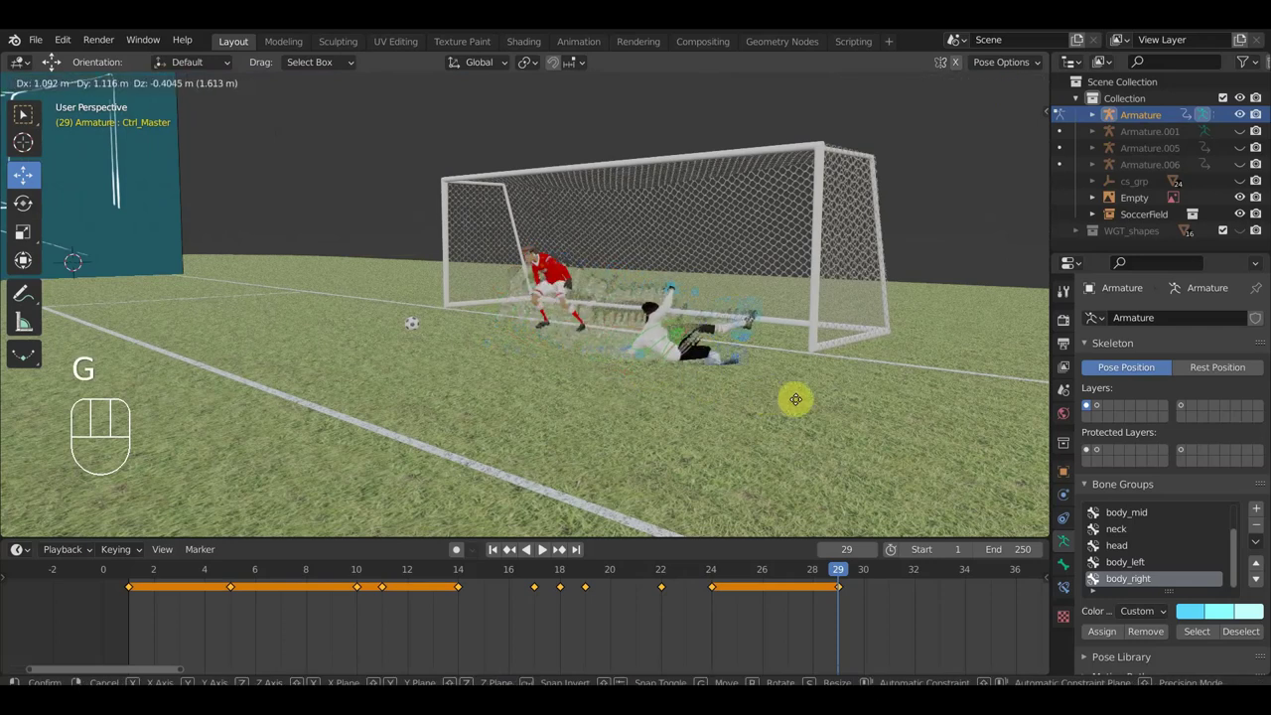
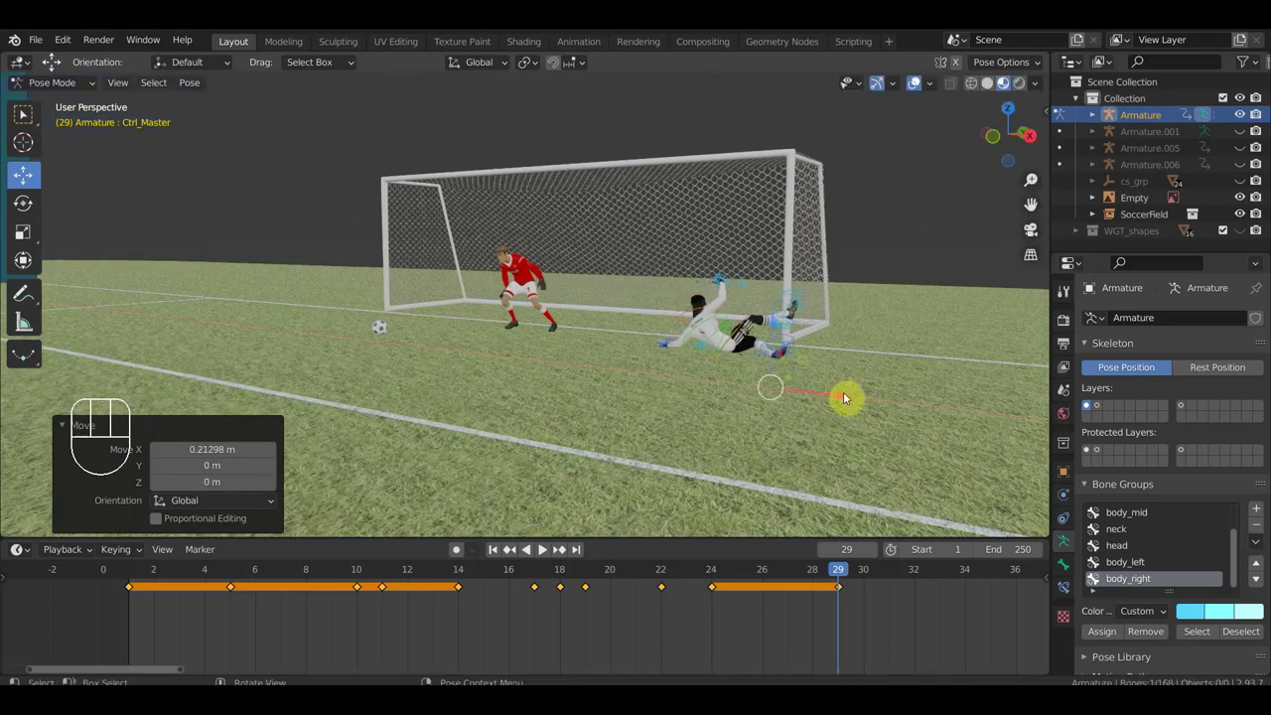
key("a")
key("i")
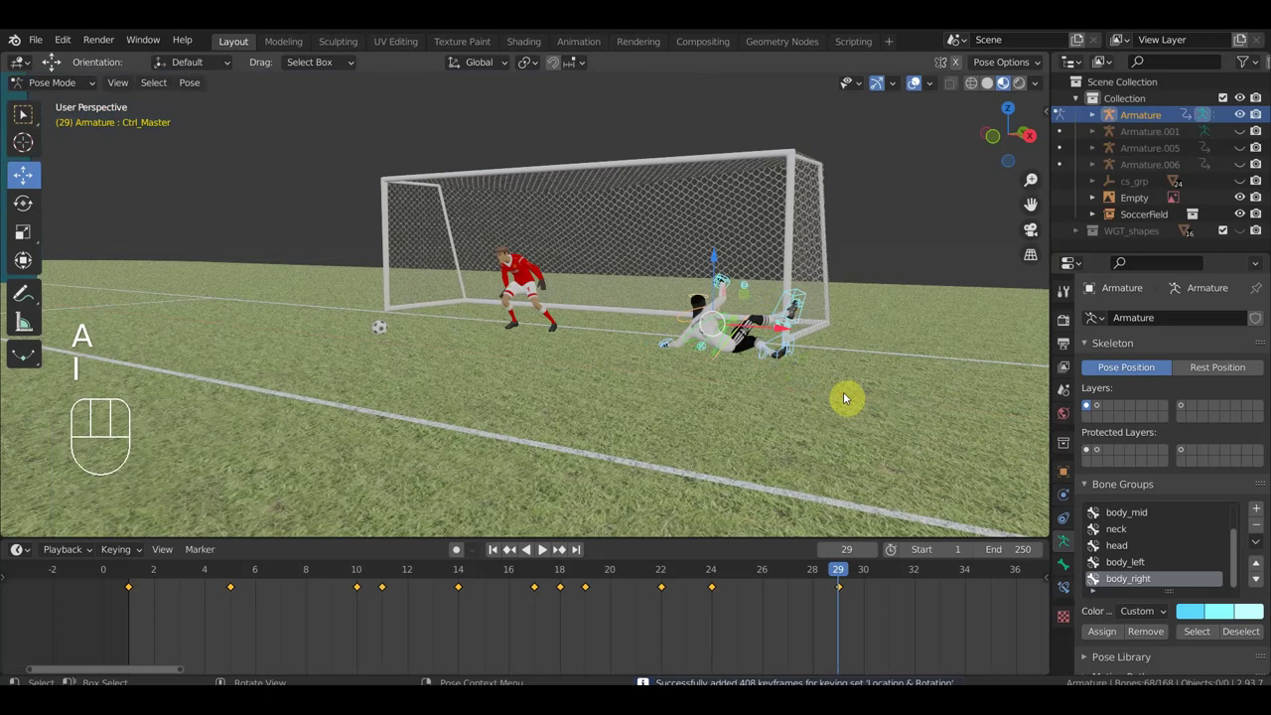
- Scrub back to frame 27 to check the airborne pose, undoing a stray adjustment
left_click_drag(809, 579, 676, 483)
left_click_drag(663, 460, 599, 456)
left_click_drag(735, 576, 804, 621)
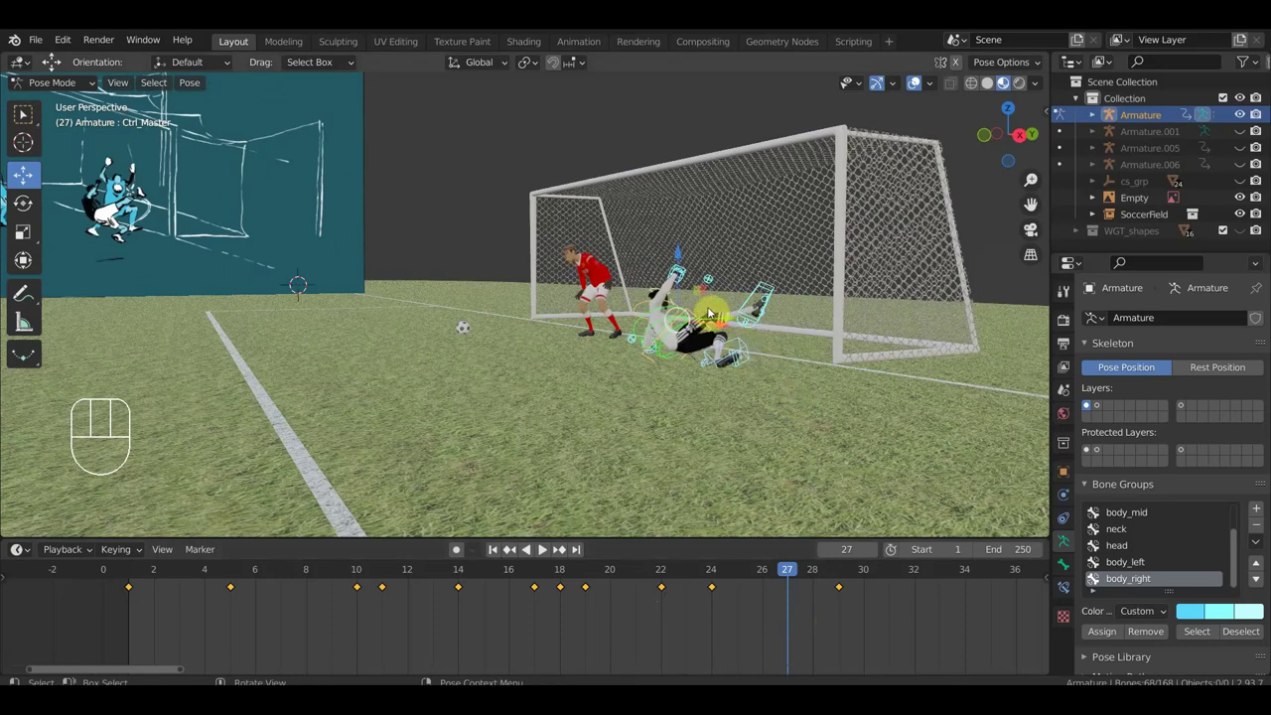
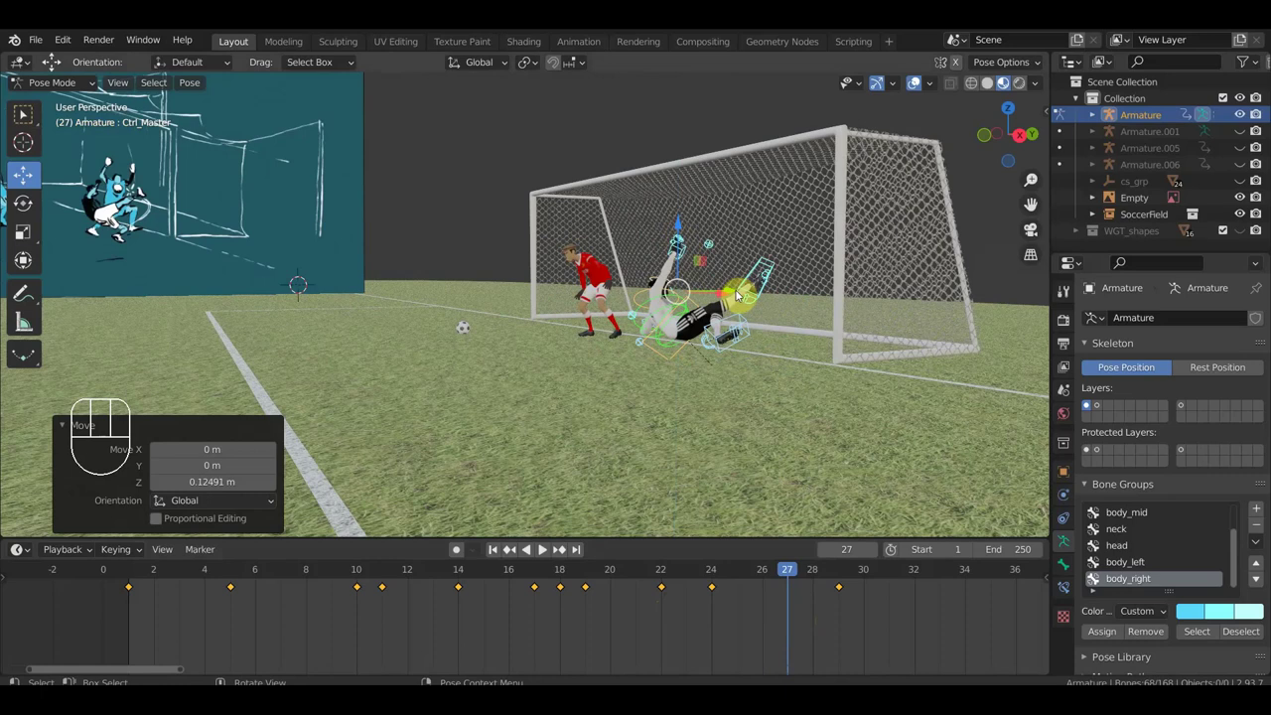
key("a")
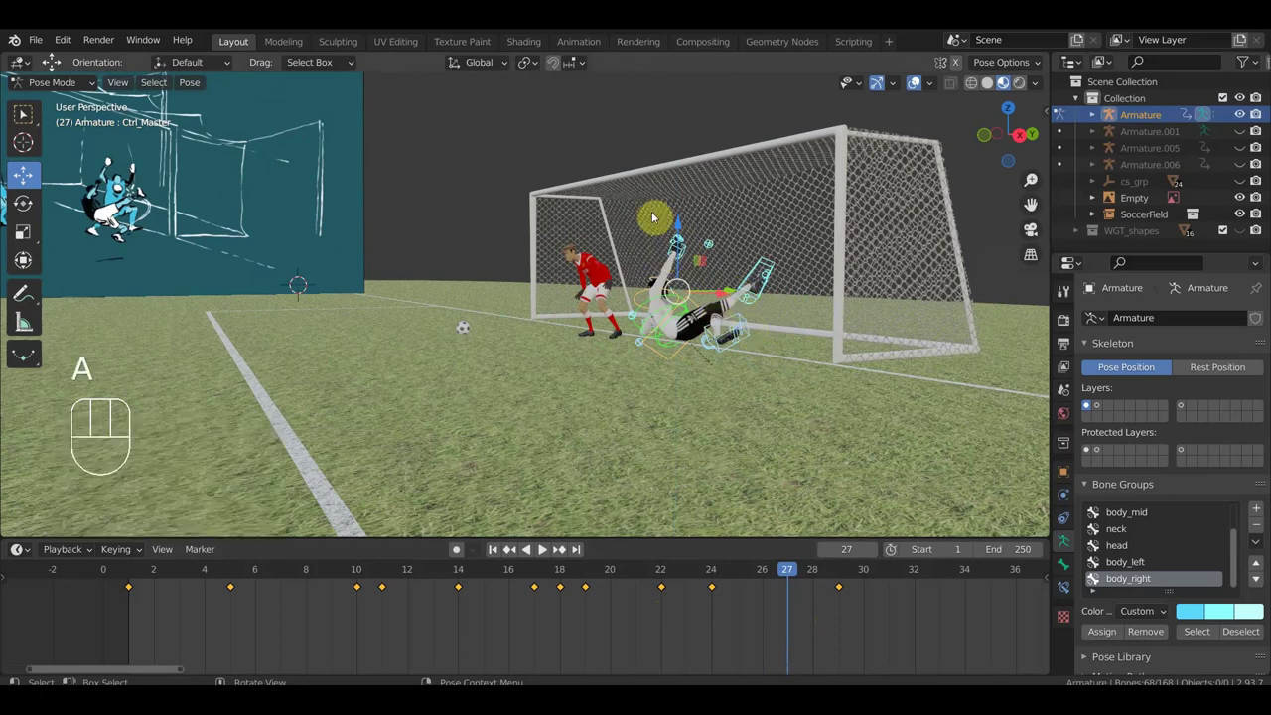
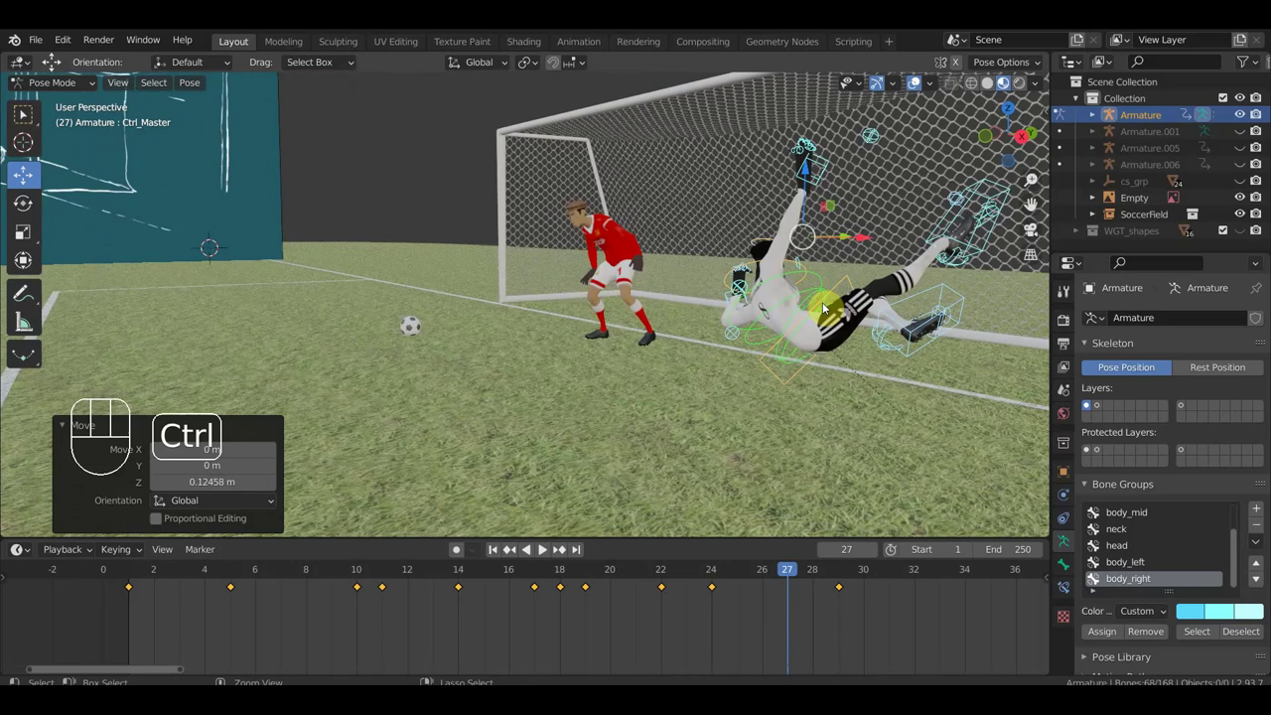
key("ctrl+z")
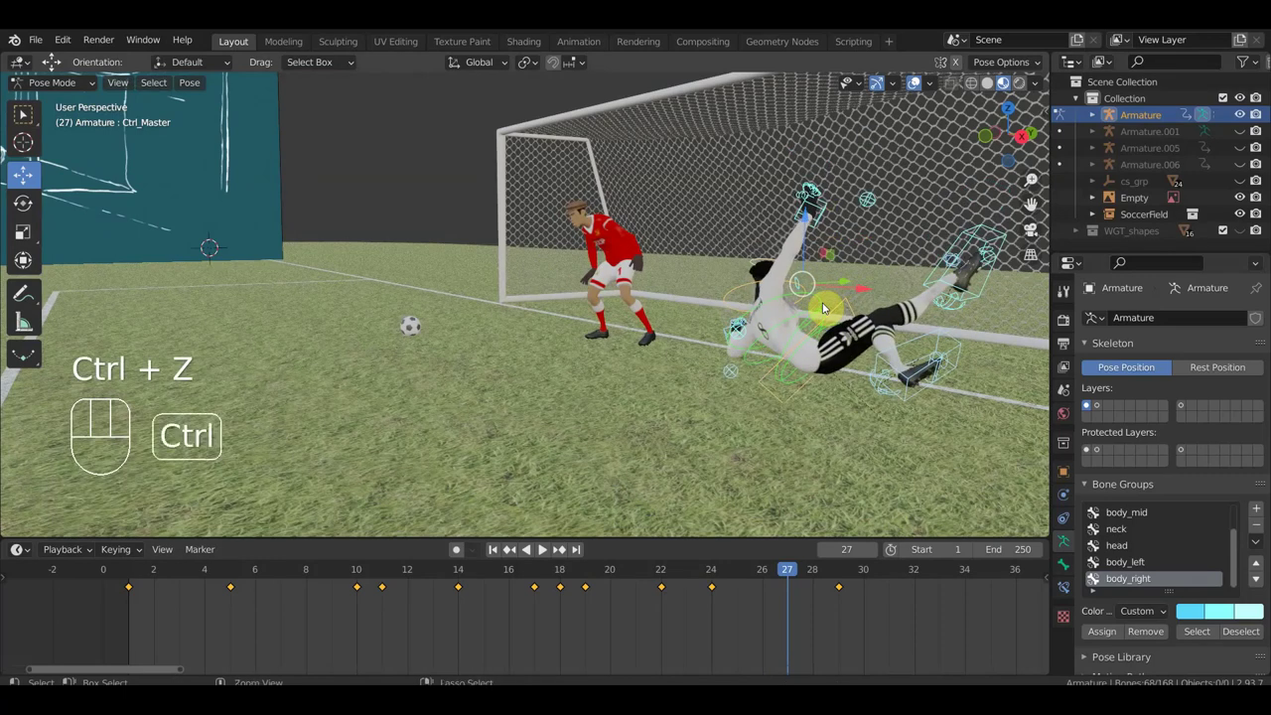
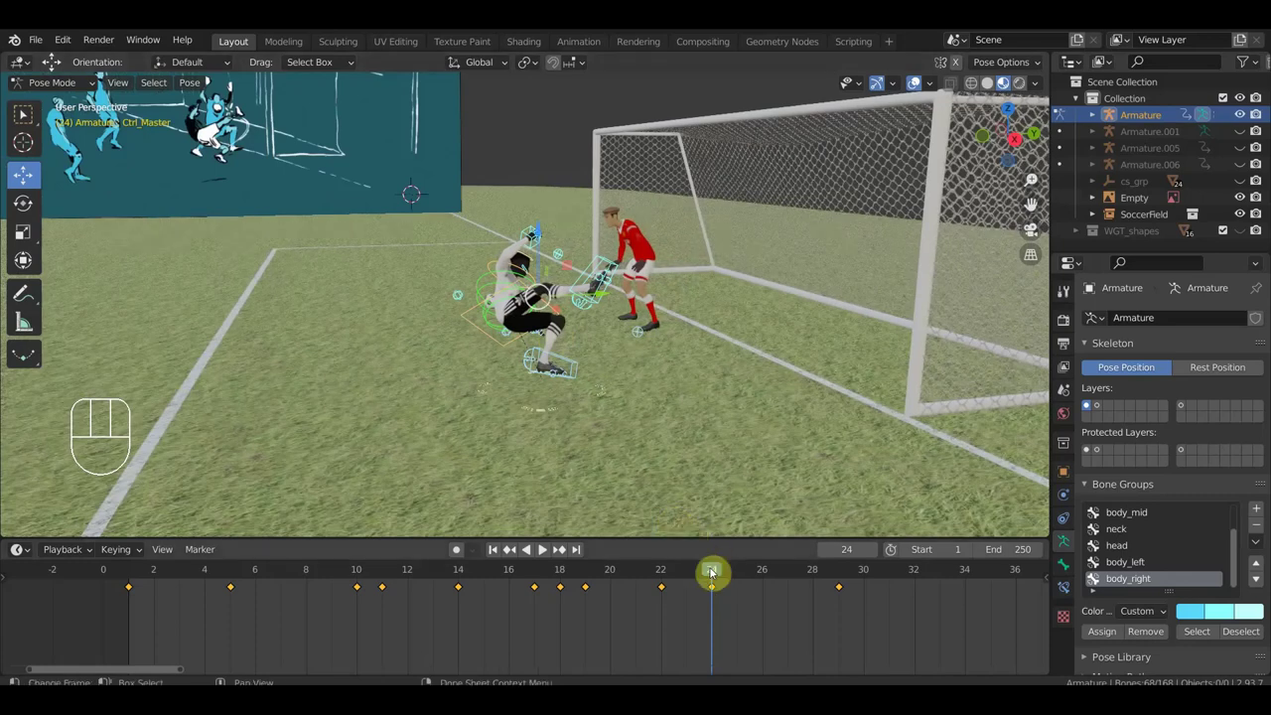
- Step to frame 26 and adjust the right foot and right hand controls for the bicycle kick
left_click_drag(691, 577, 778, 355)
left_click_drag(836, 354, 845, 322)
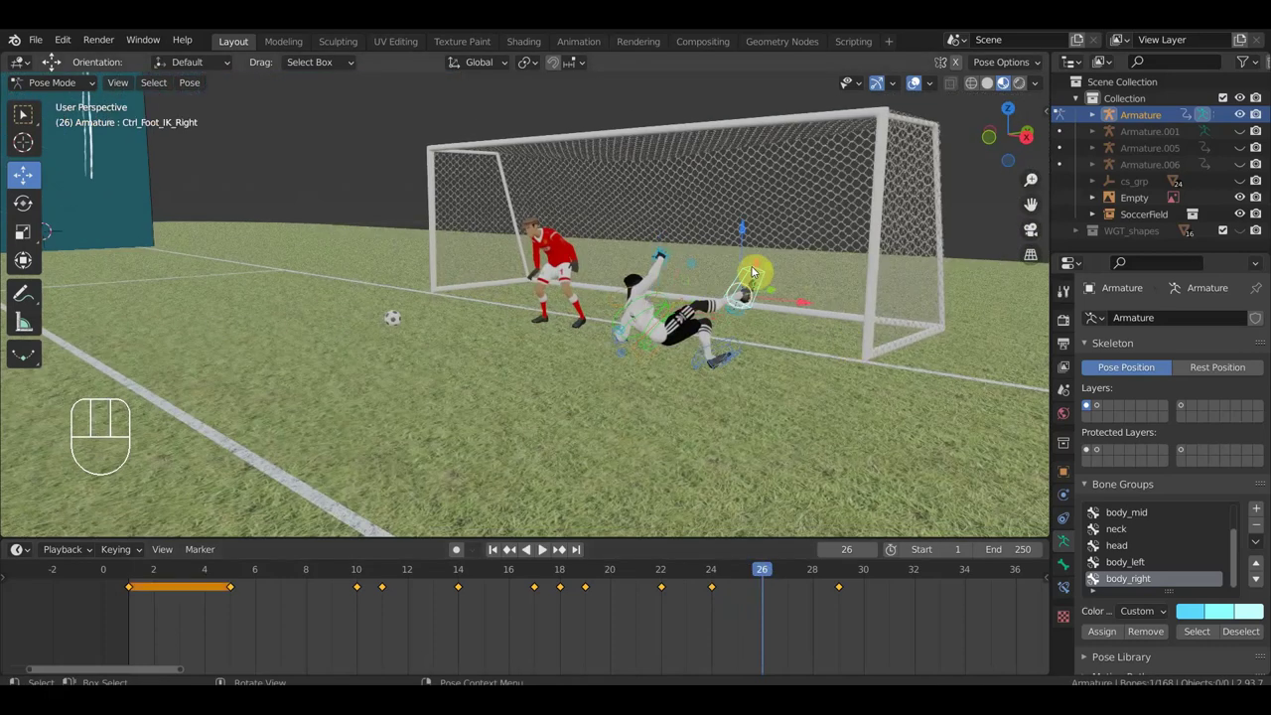
key("g")
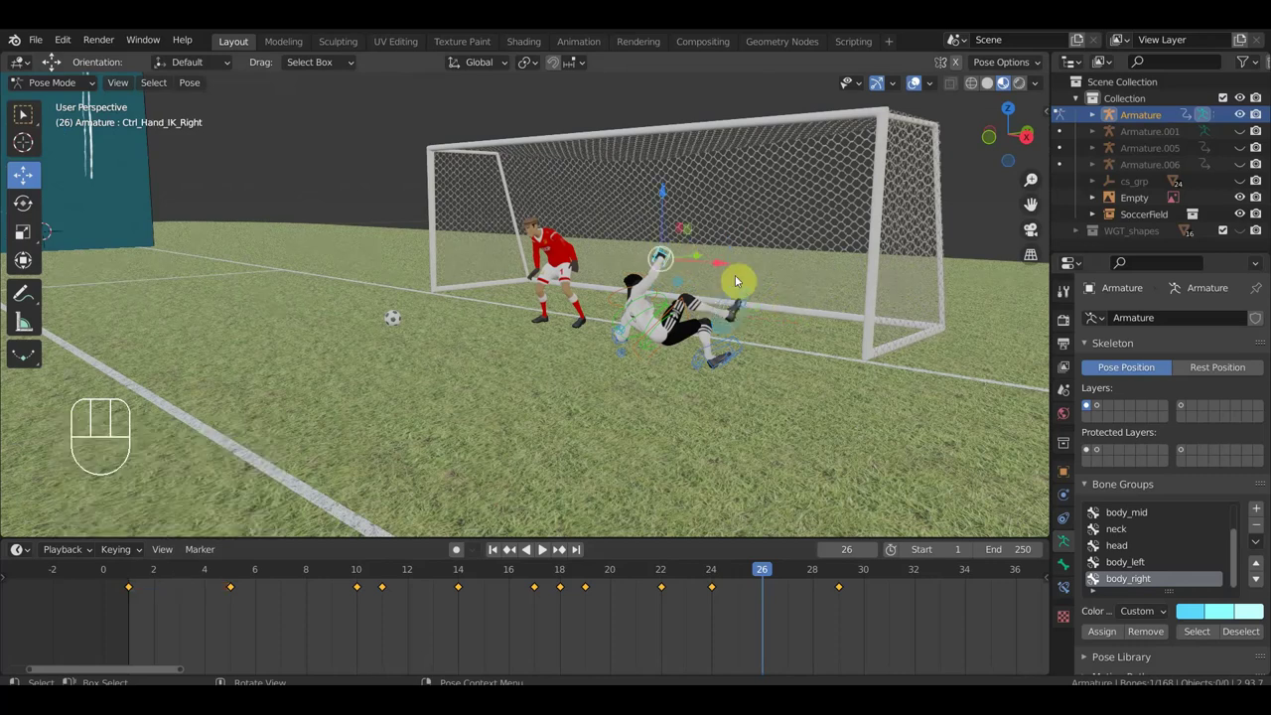
key("g")
left_click_drag(816, 301, 748, 341)
left_click_drag(673, 379, 688, 370)
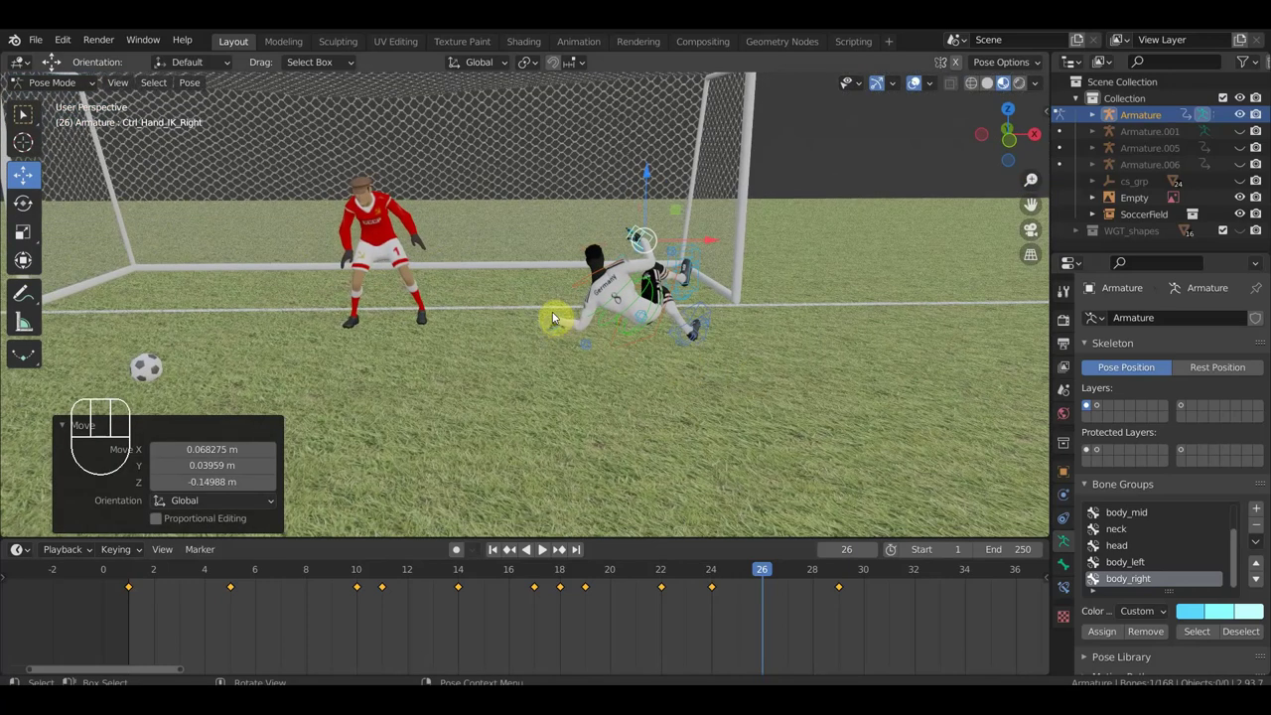
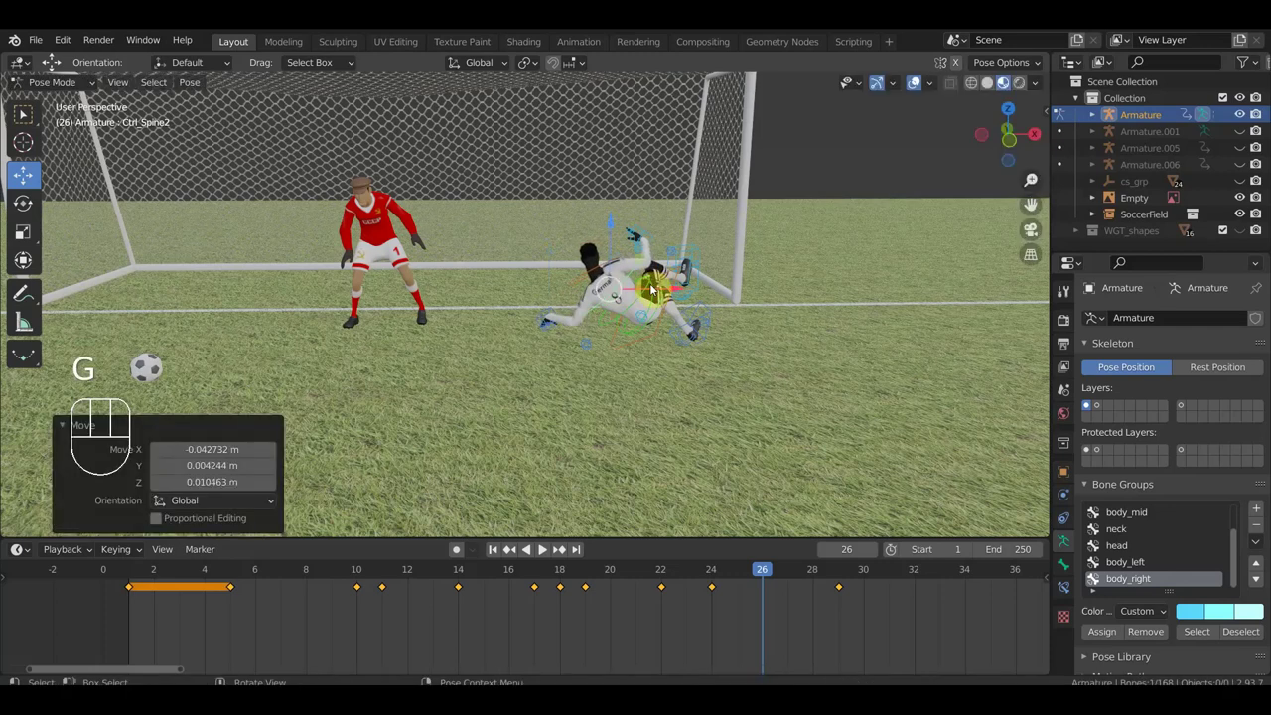
key("ctrl+z")
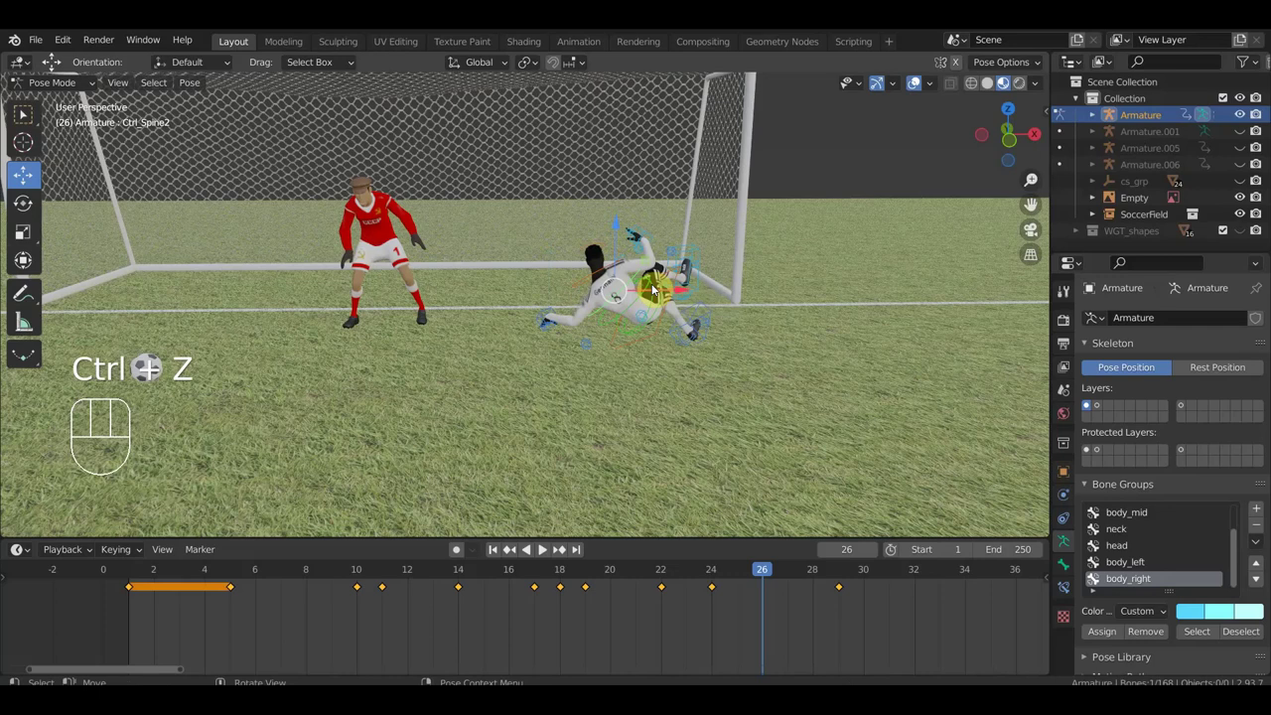
- Rotate Ctrl_Spine2 to bend the torso and lower Ctrl_Hand_IK_Left toward the grass
key("r")
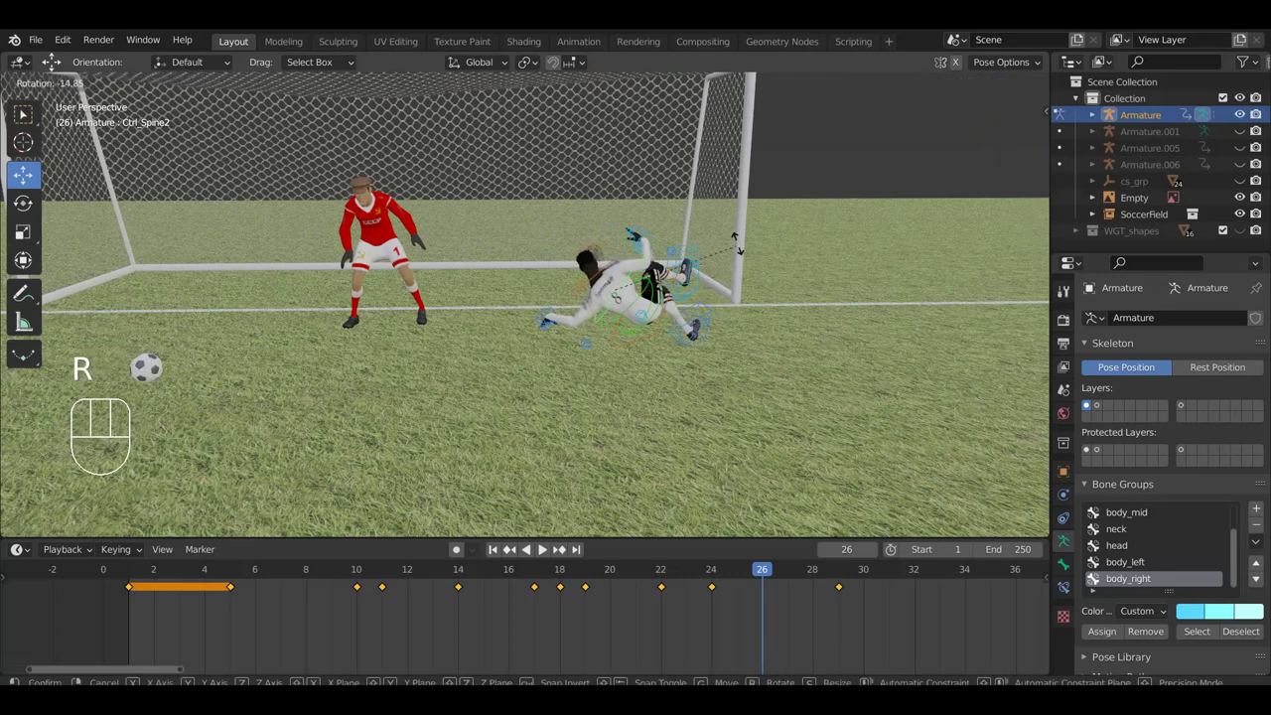
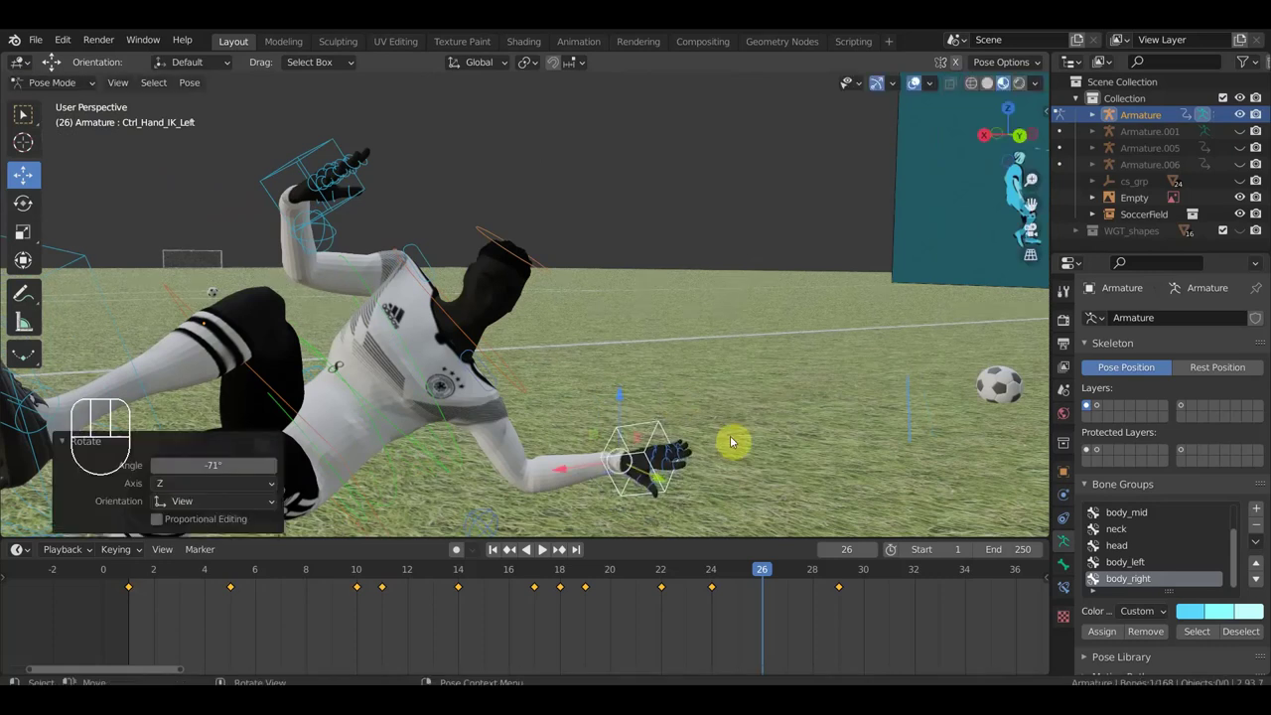
key("g")
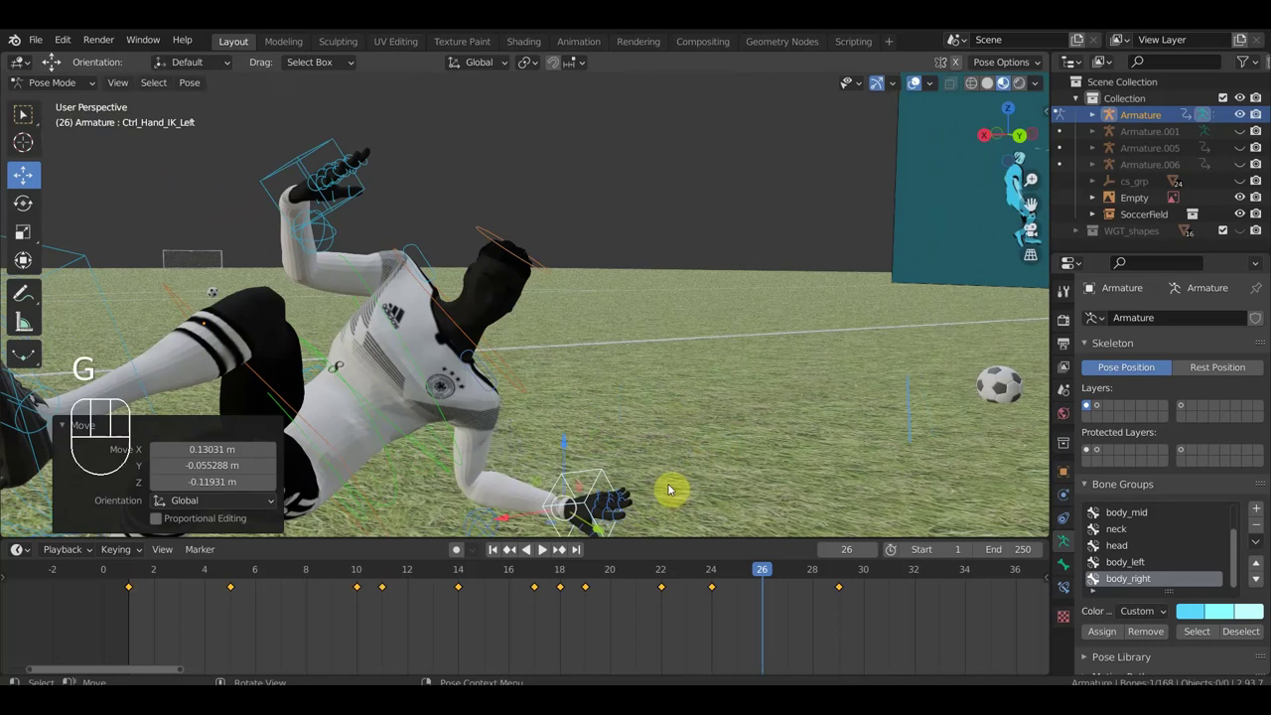
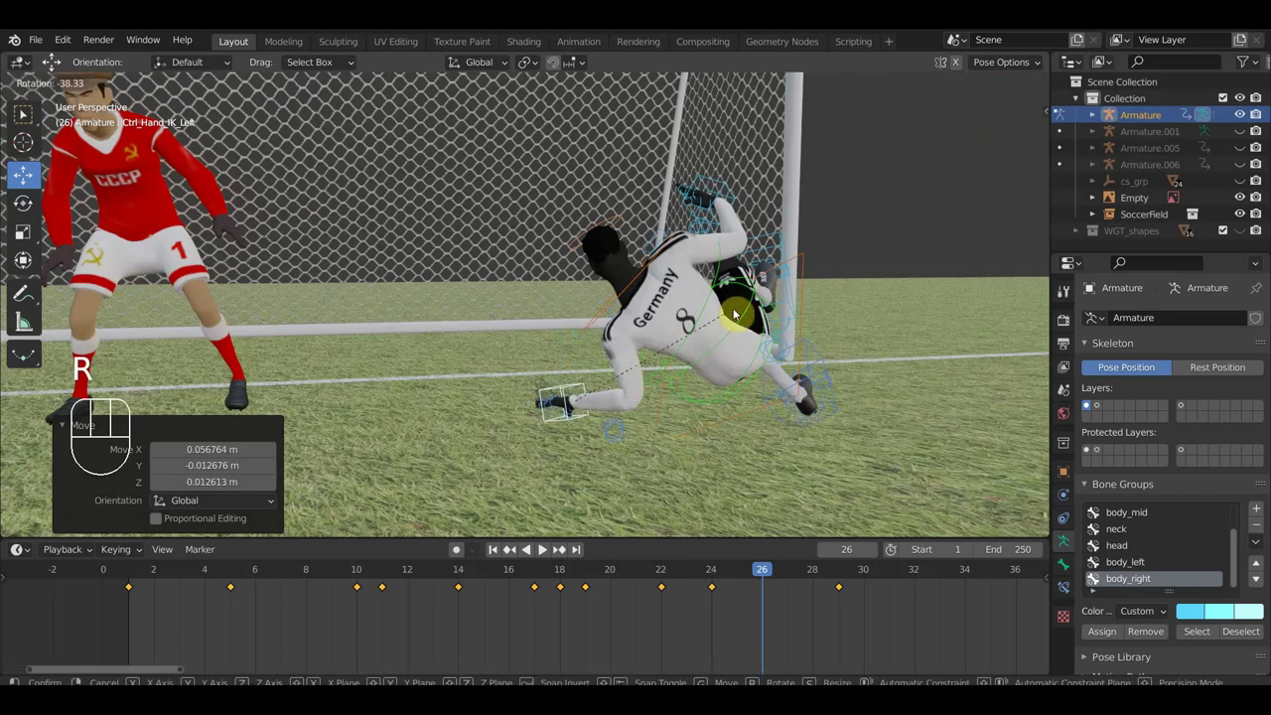
left_click_drag(874, 356, 882, 371)
middle_click(873, 386)
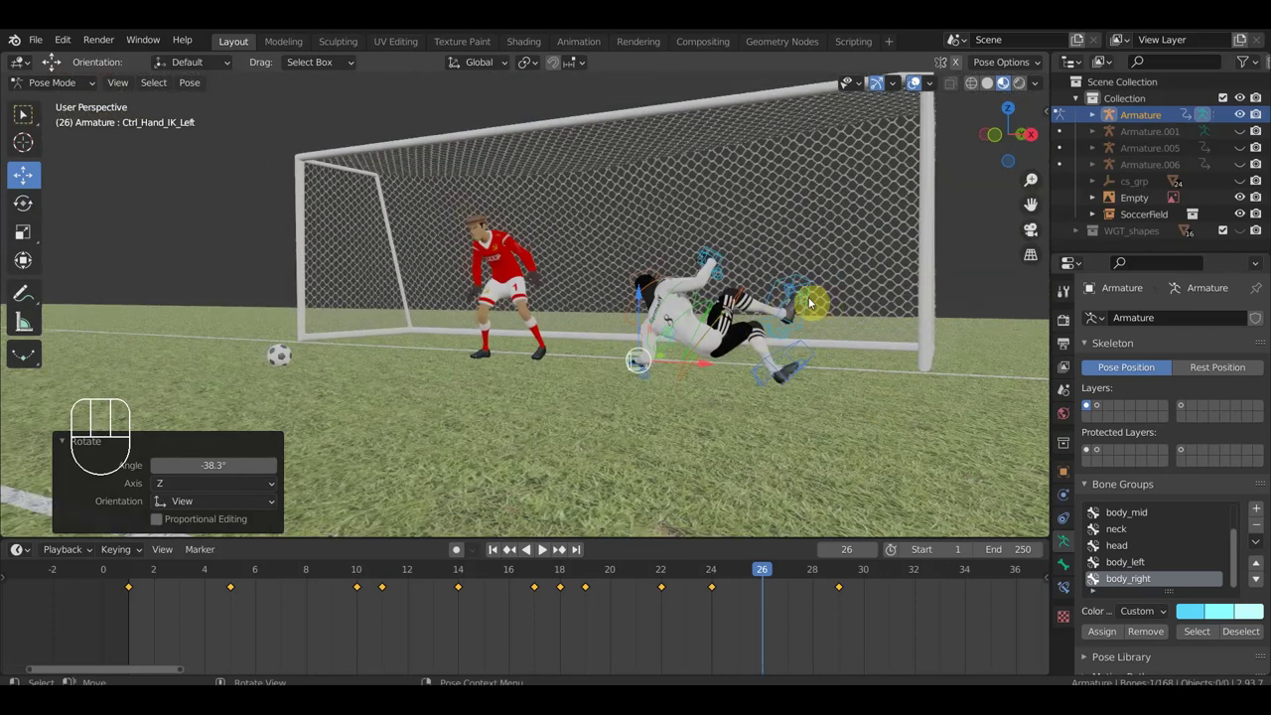
- Key the current pose, move to frame 35 and inspect the landing beside the goal post
key("a")
key("i")
left_click_drag(741, 576, 912, 475)
left_click_drag(912, 475, 706, 471)
left_click_drag(704, 472, 611, 483)
left_click_drag(967, 580, 981, 553)
left_click_drag(806, 355, 780, 369)
left_click_drag(744, 386, 747, 388)
left_click_drag(563, 402, 538, 410)
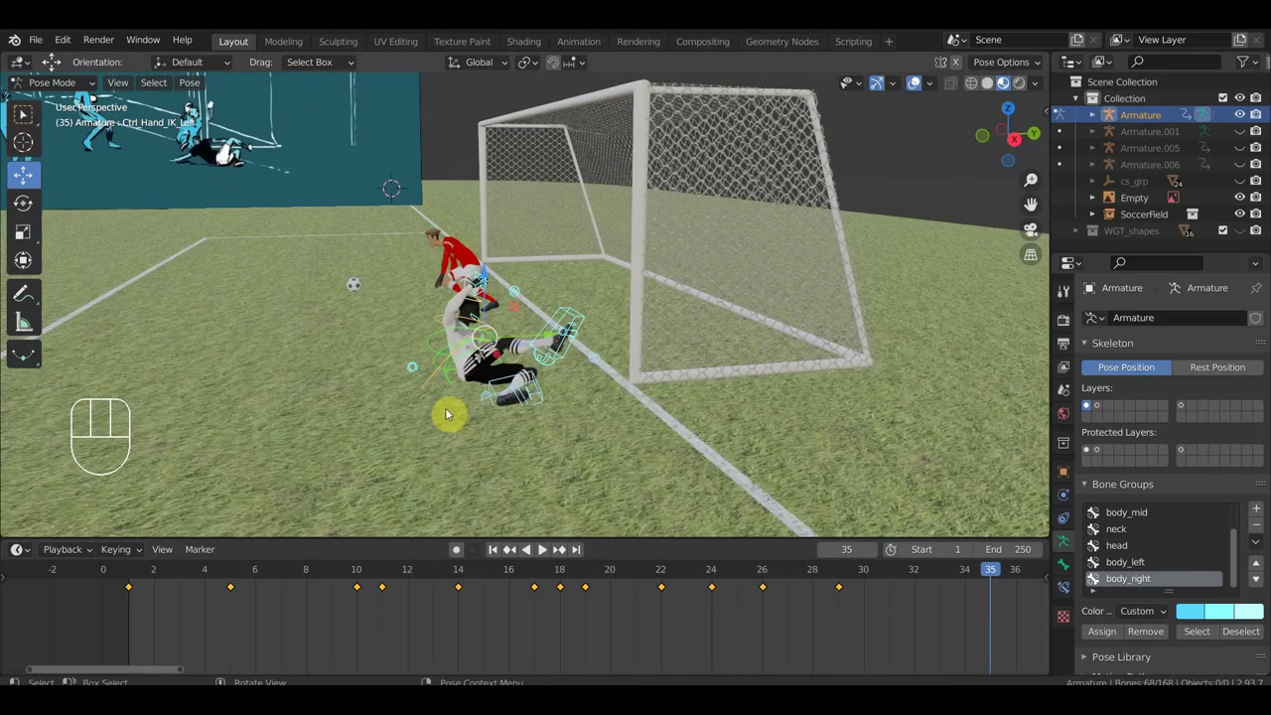
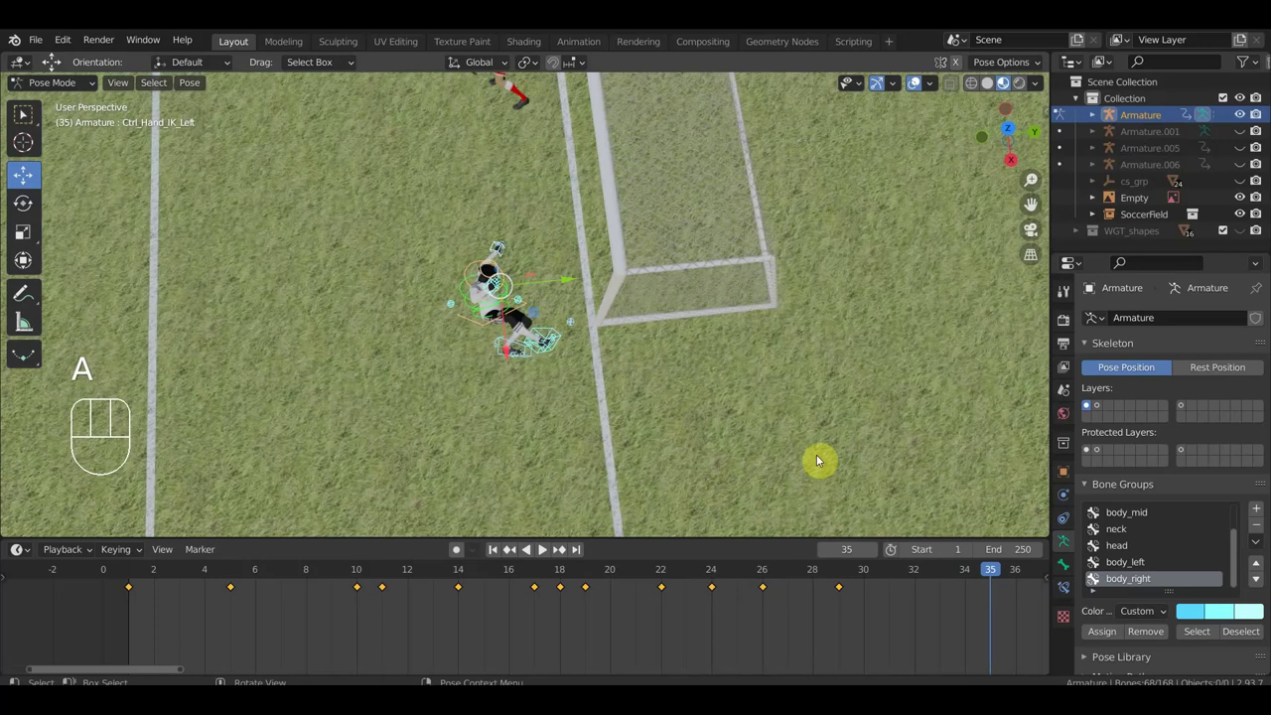
- Turn Ctrl_Hand_IK_Left at frame 35, undoing an unwanted position tweak
key("r")
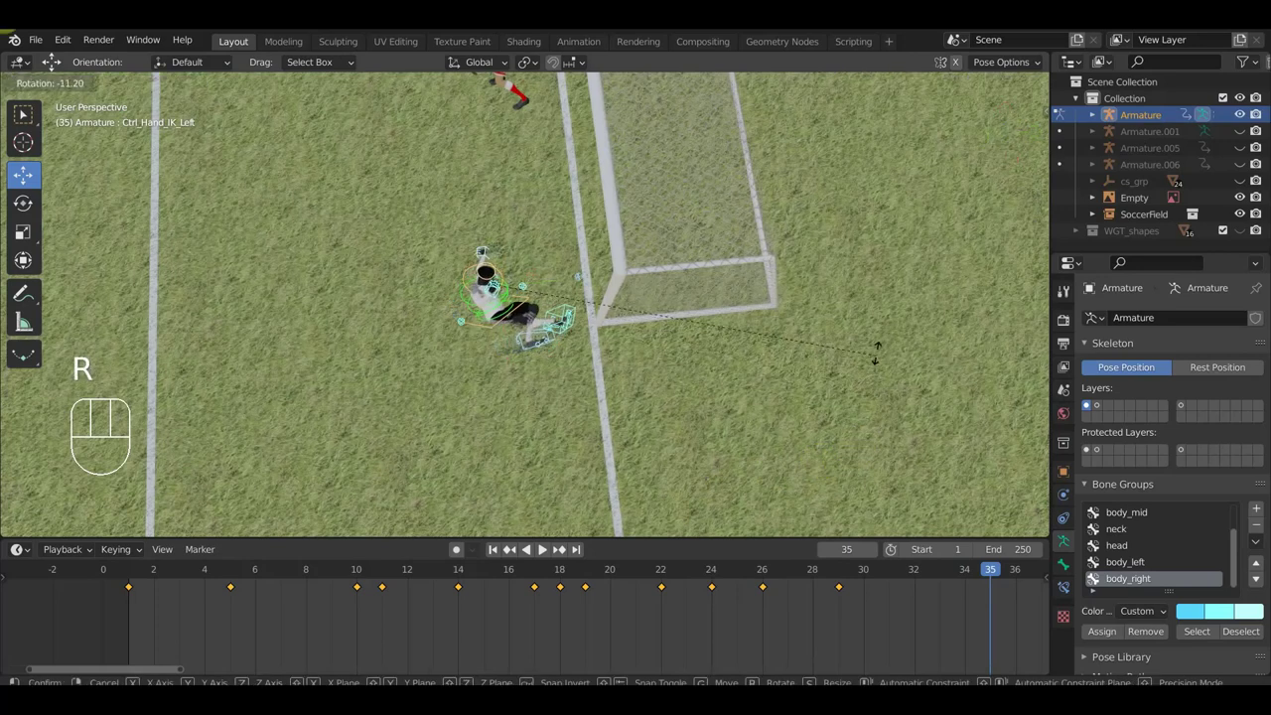
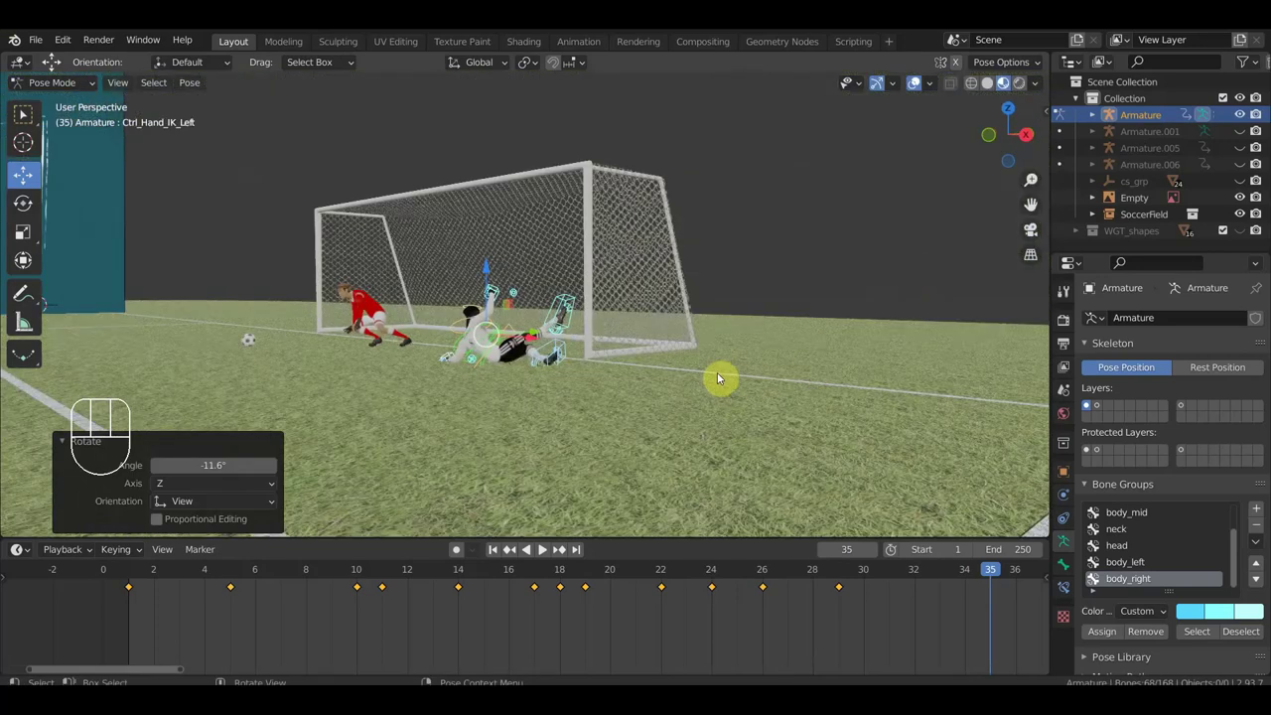
key("g")
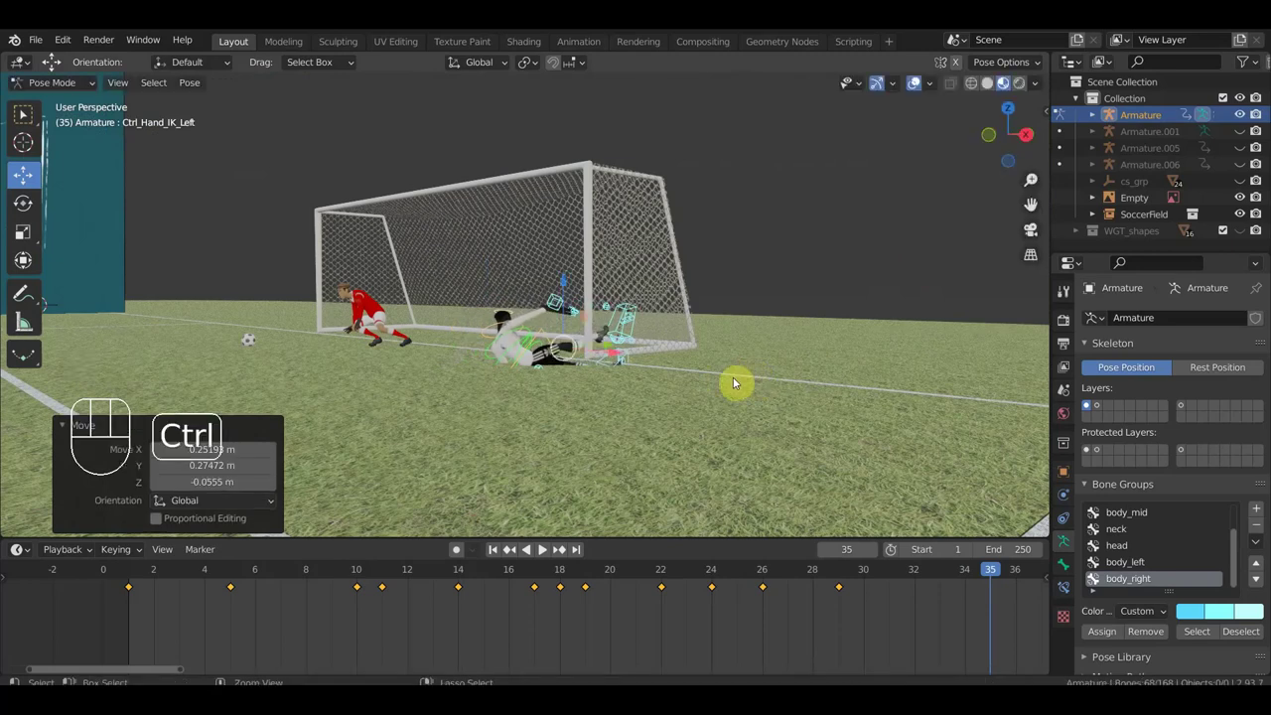
key("ctrl+z")
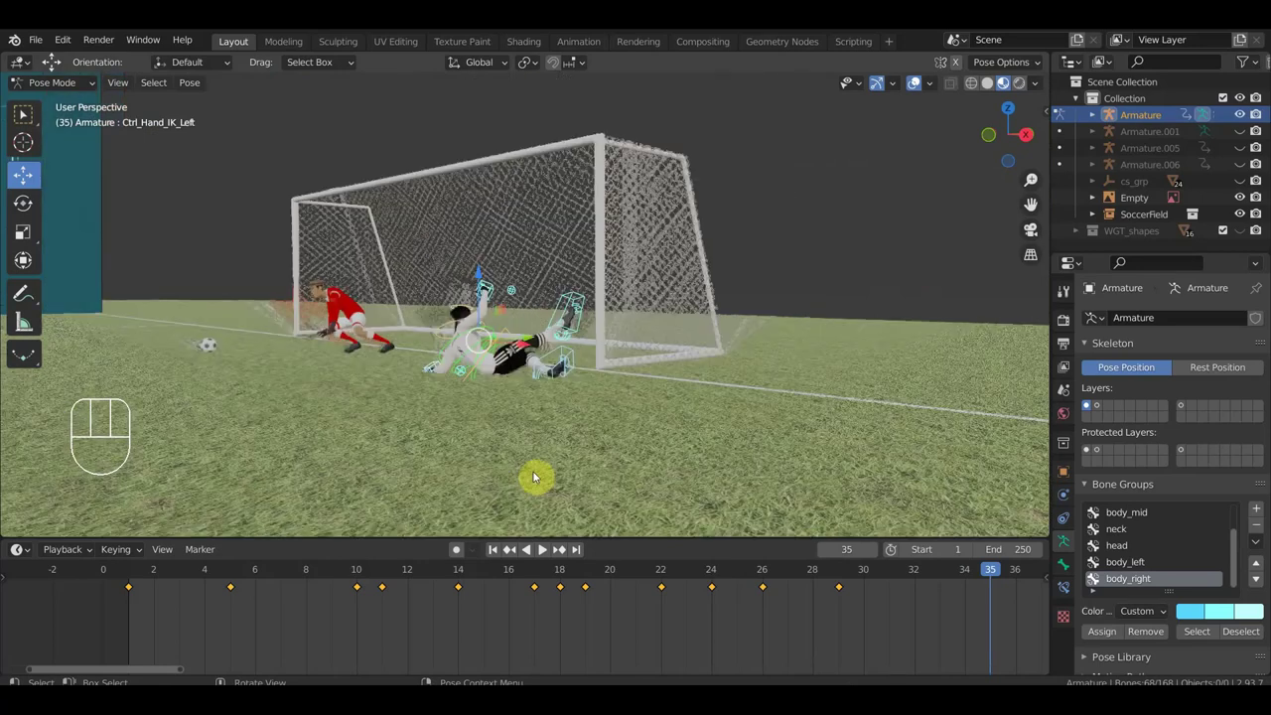
middle_click(545, 464)
- Rotate the whole rig through Ctrl_Master so the player lies on the grass by the post
left_click(576, 397)
left_click_drag(662, 383, 659, 444)
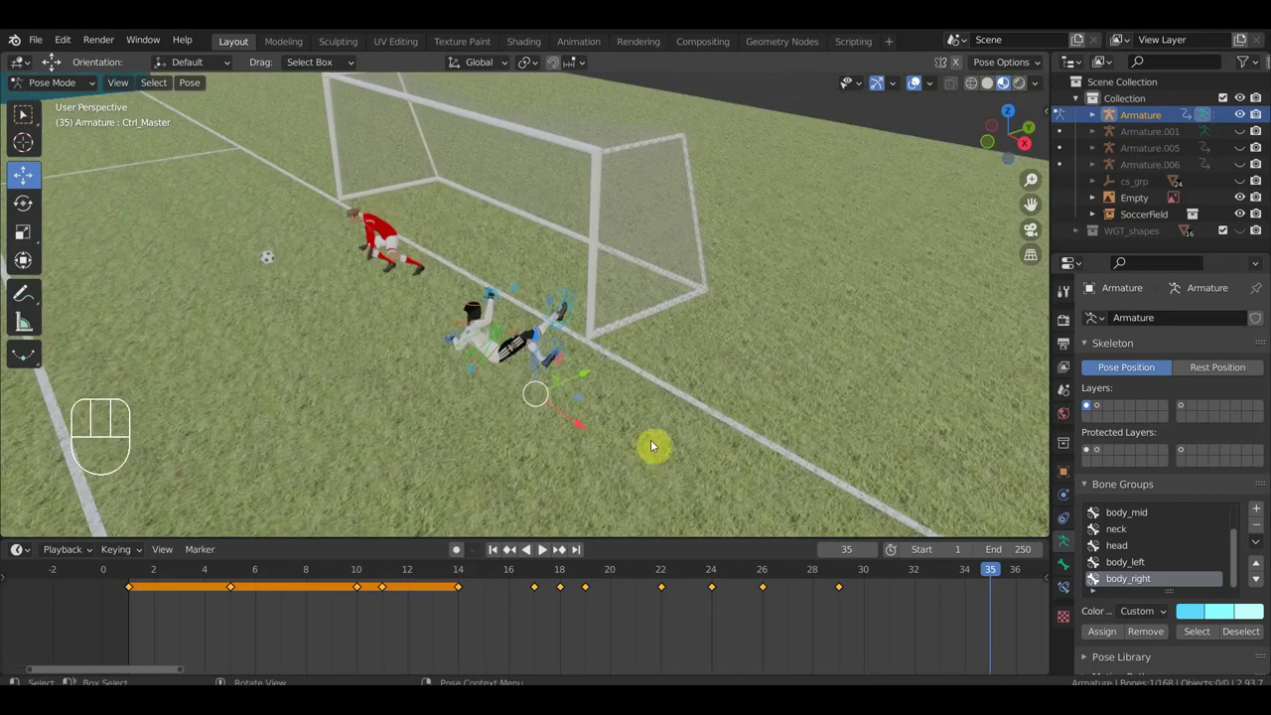
left_click_drag(701, 424, 706, 498)
key("r")
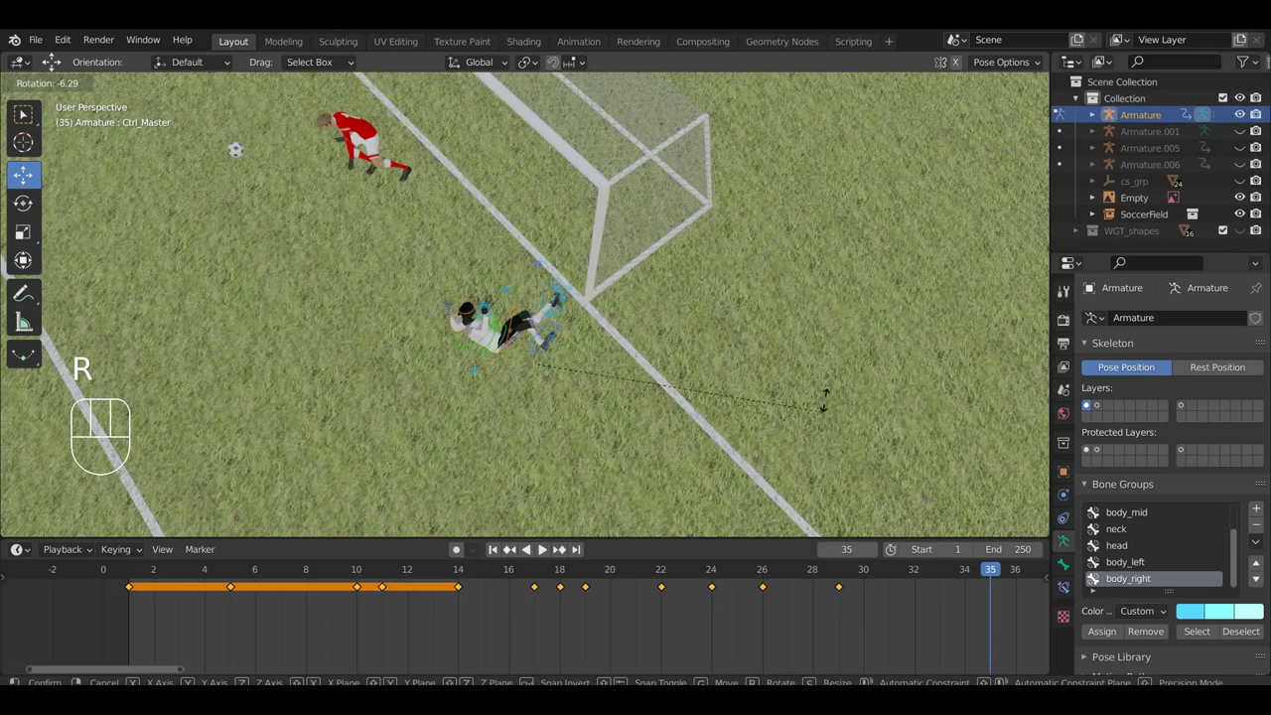
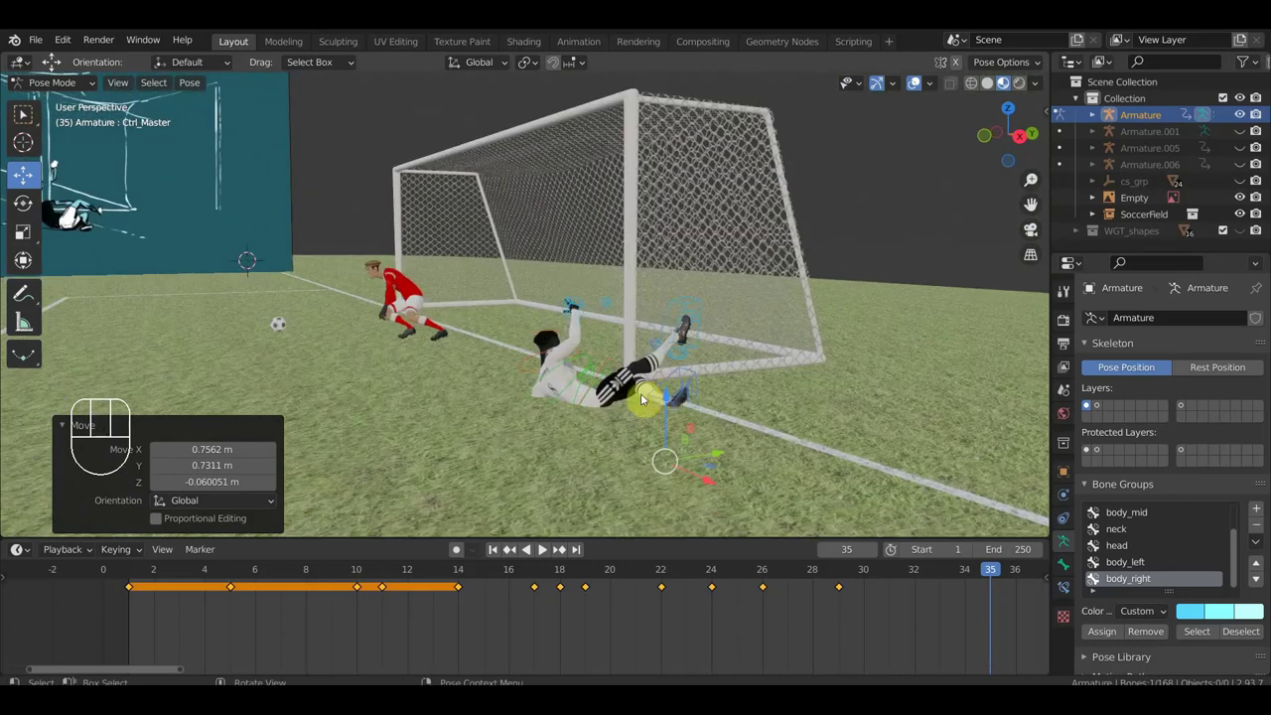
left_click_drag(693, 408, 558, 425)
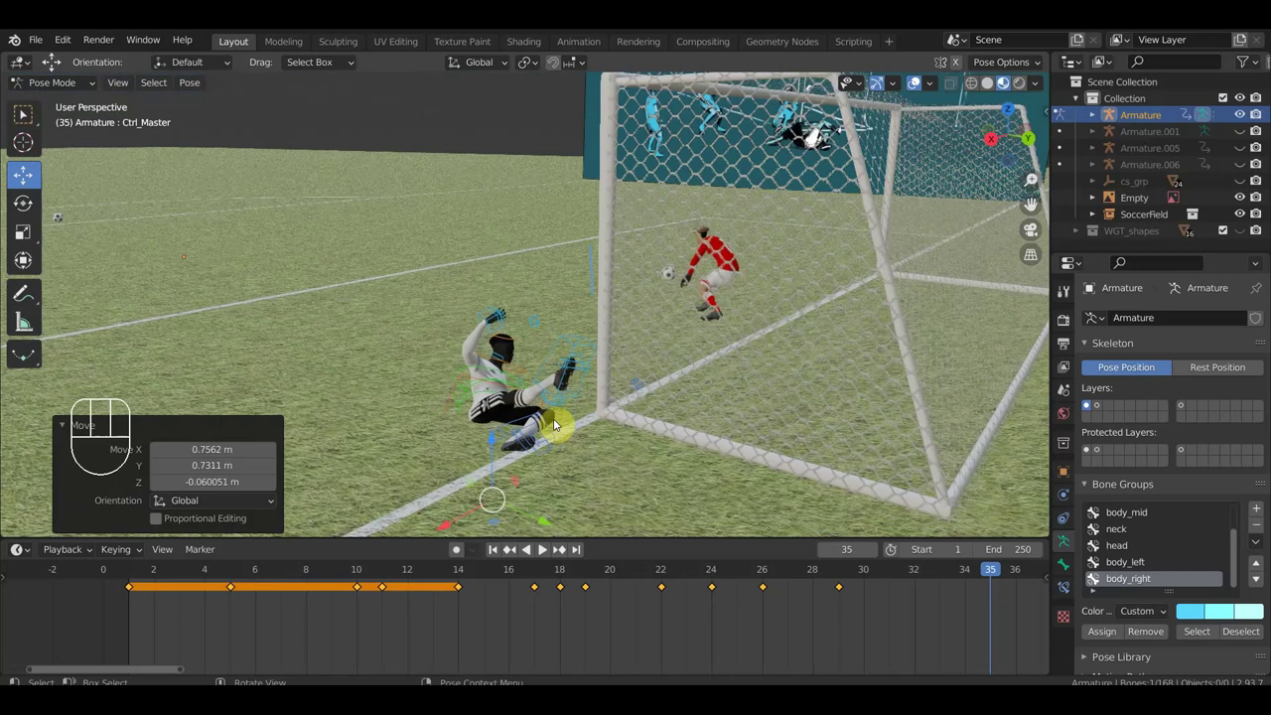
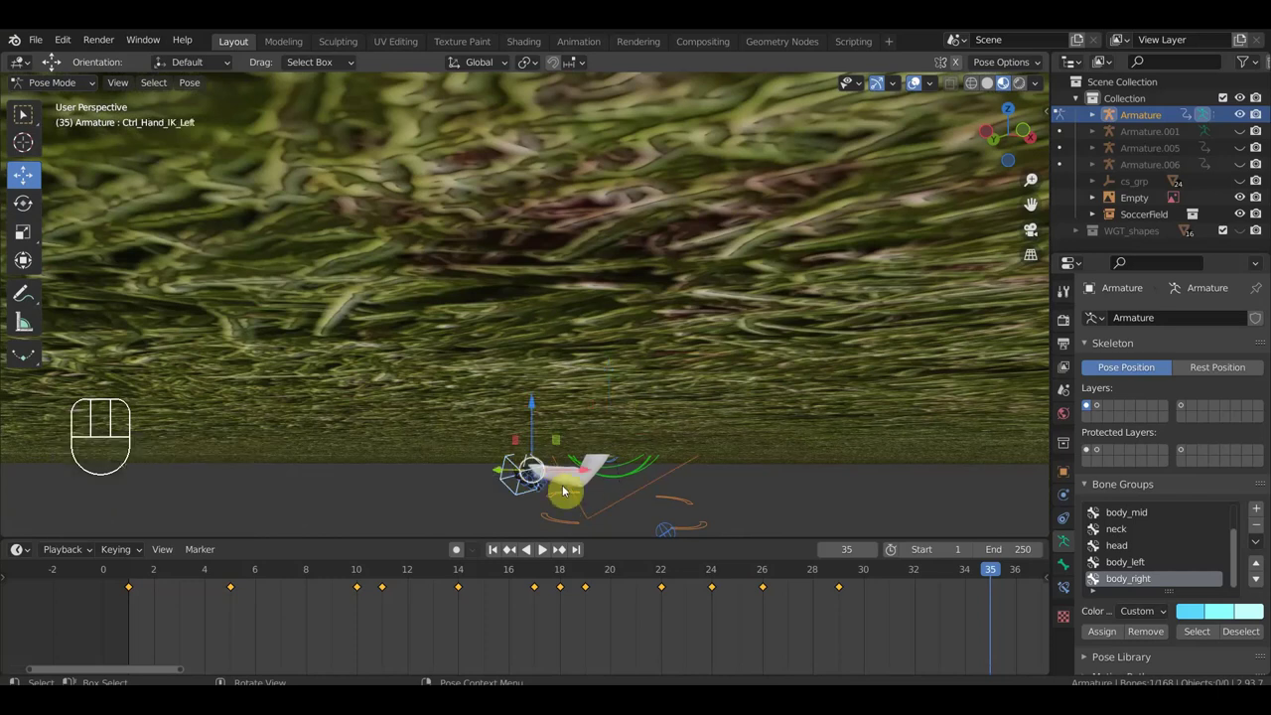
- Plant Ctrl_Hand_IK_Left on the grass, then box-select the hand bones and clear their location and rotation
left_click_drag(620, 520, 729, 537)
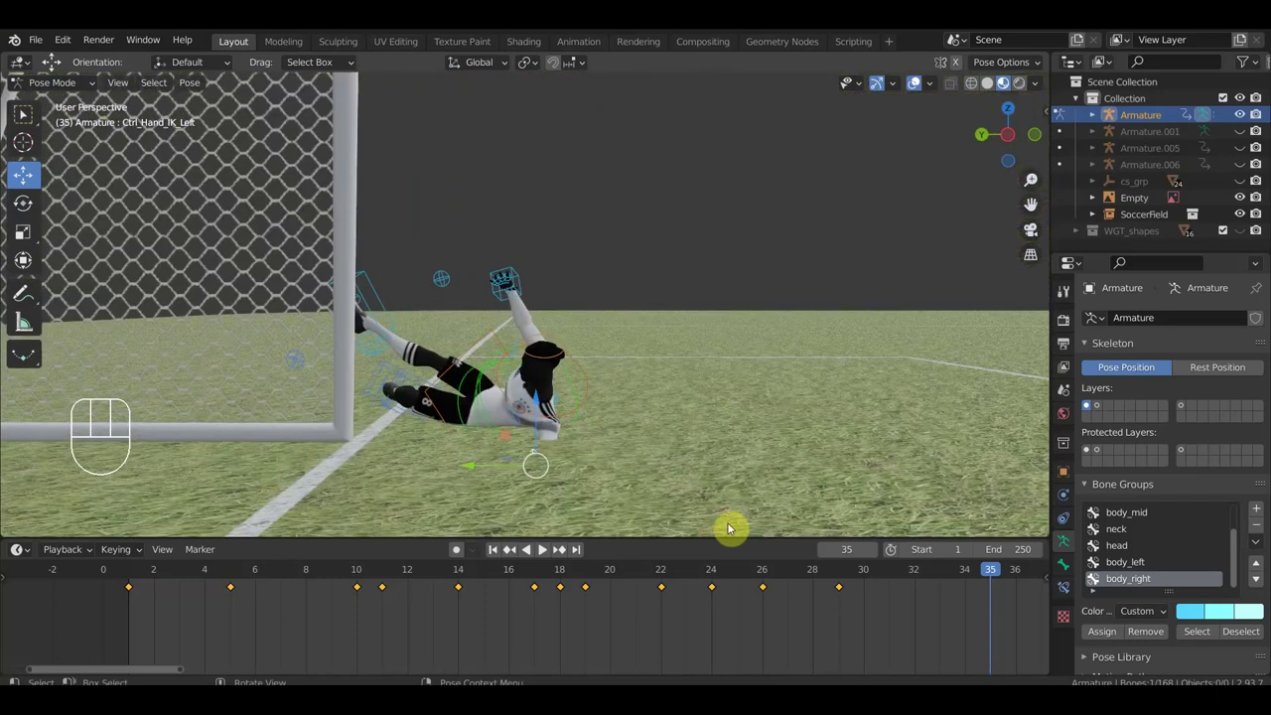
key("g")
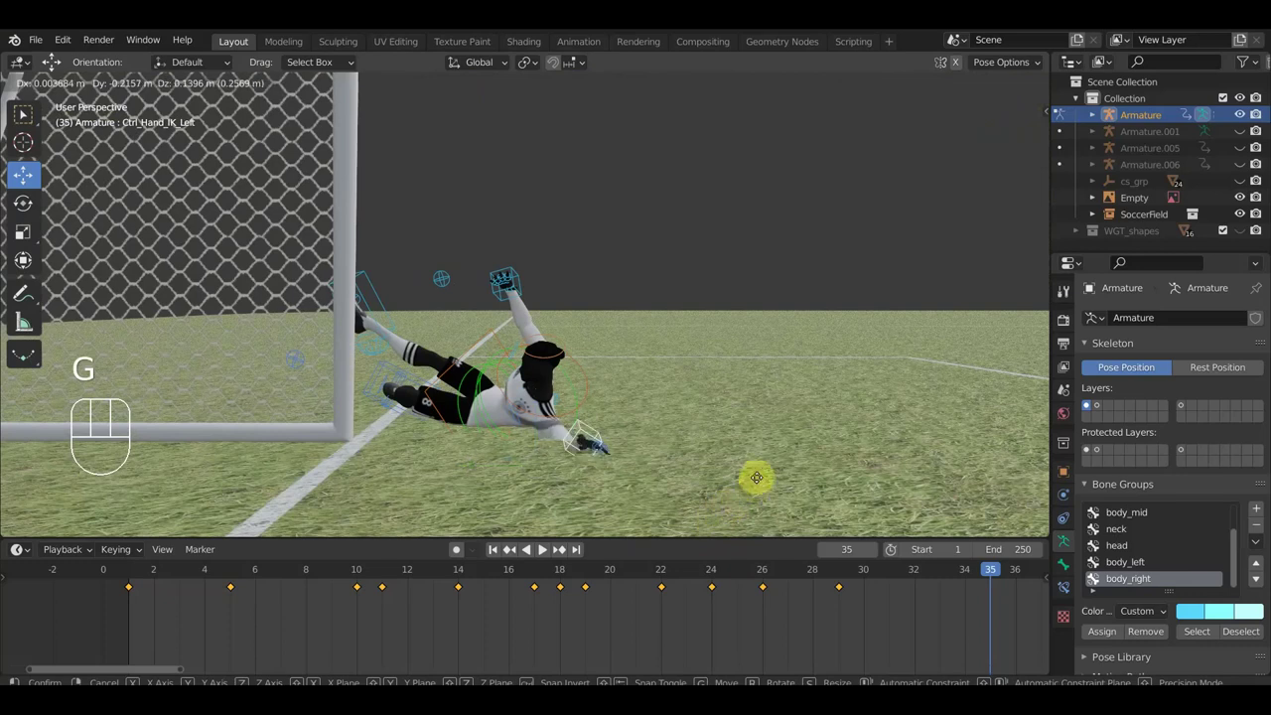
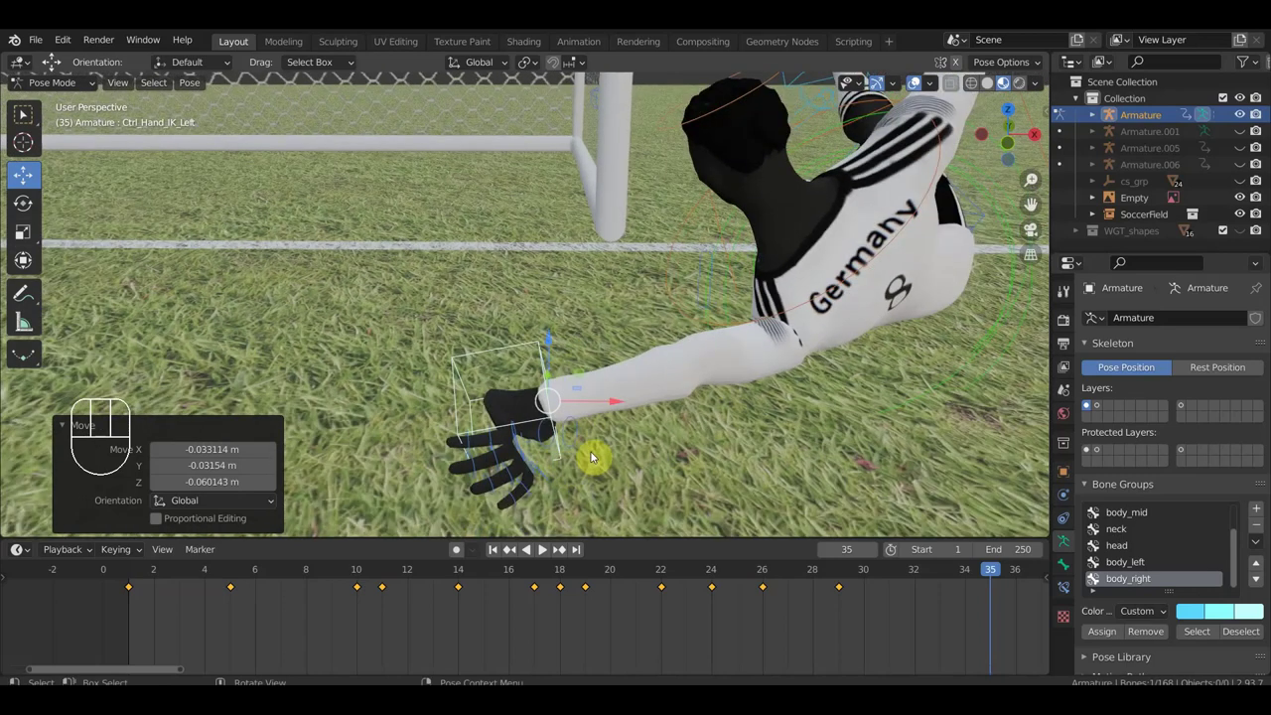
key("ctrl+z")
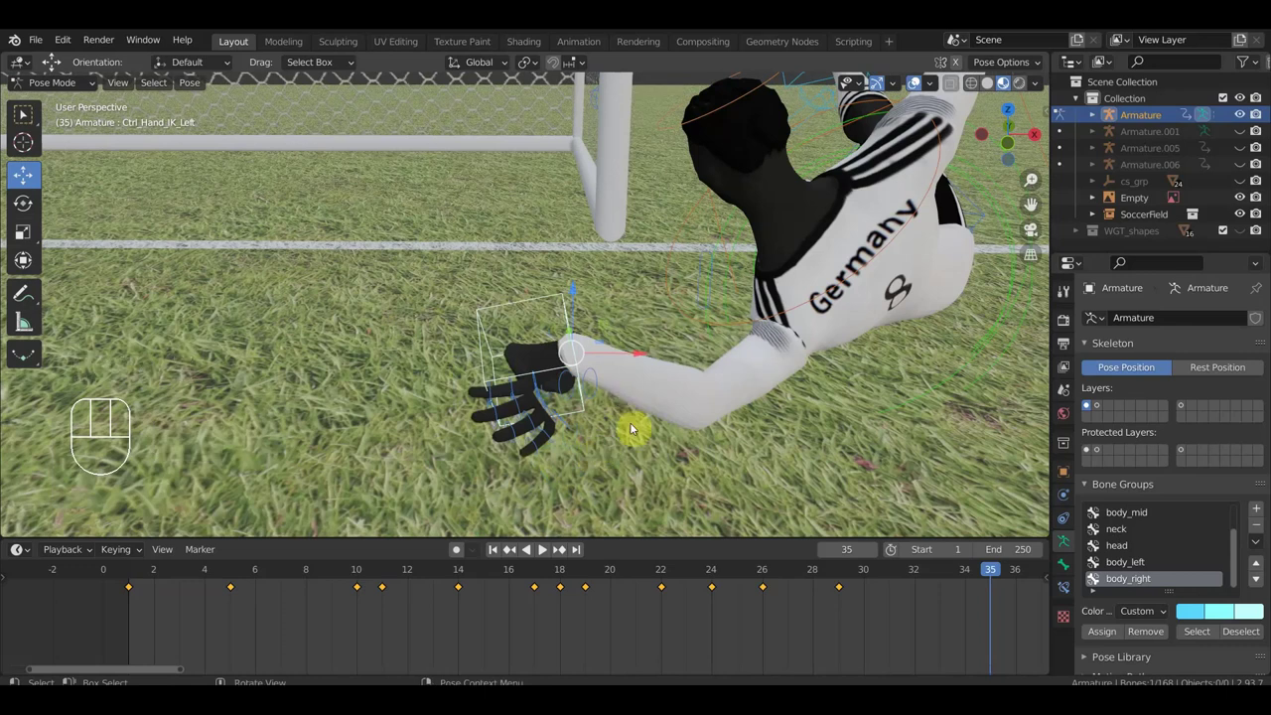
left_click_drag(617, 469, 428, 293)
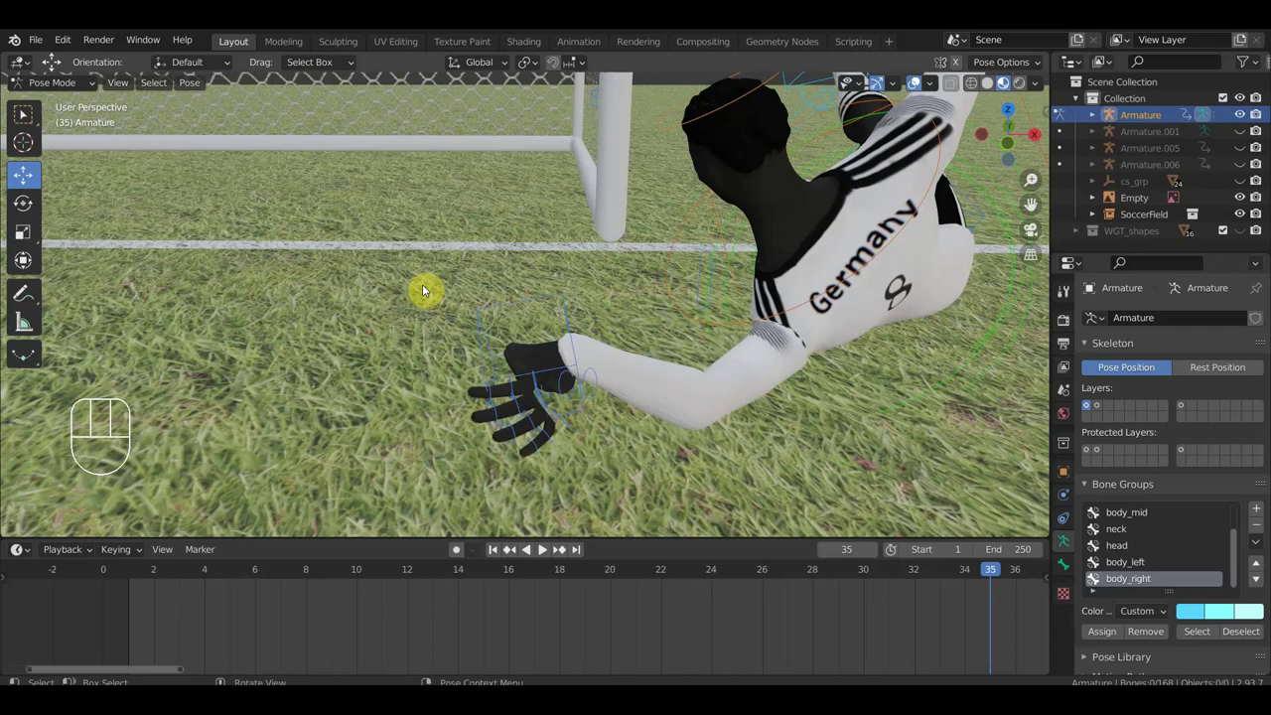
left_click_drag(601, 472, 419, 265)
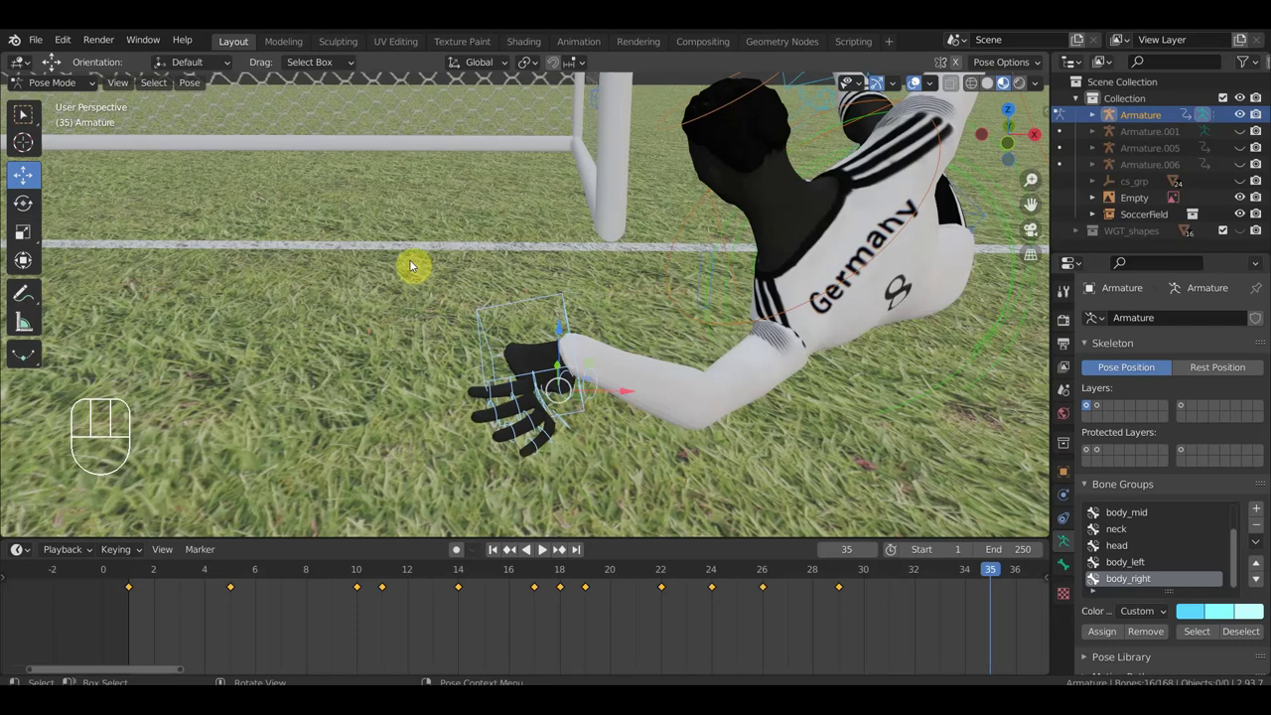
key("alt+g")
key("alt+r")
- Orbit around the player to check the planted-hand pose, ending close on the torso
left_click_drag(524, 380, 706, 349)
left_click_drag(604, 325, 733, 352)
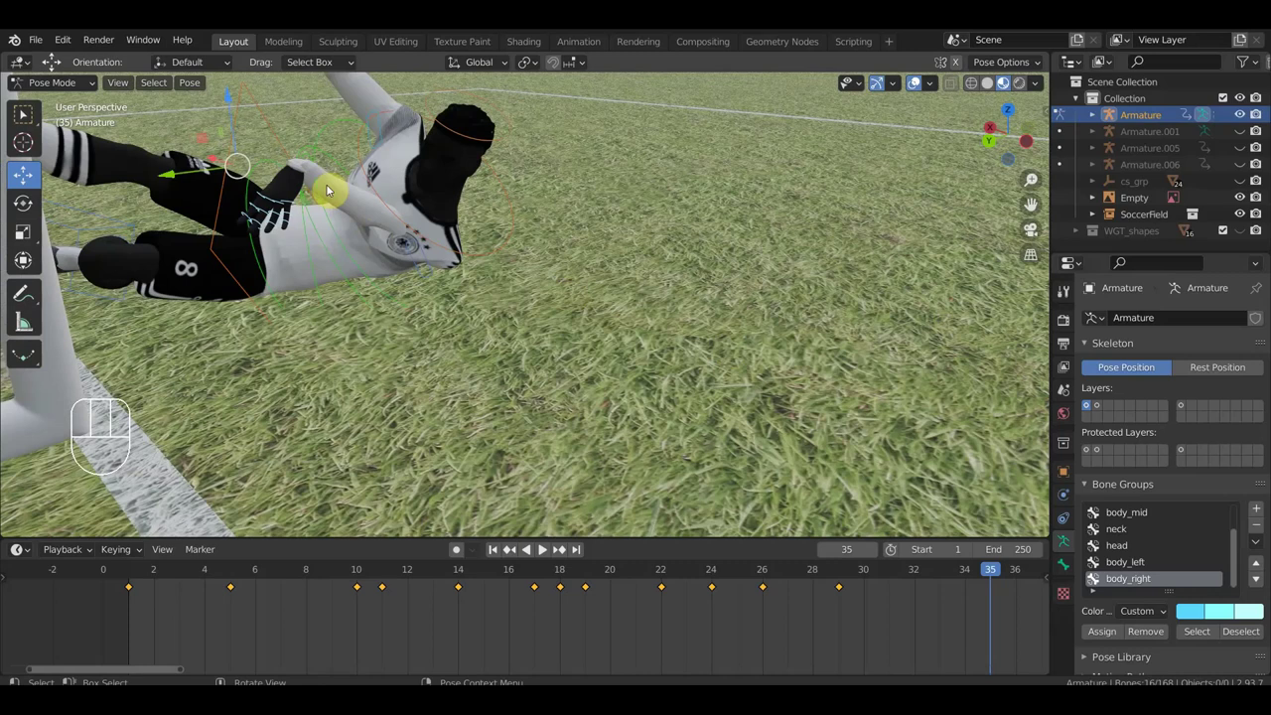
left_click_drag(326, 200, 341, 211)
left_click_drag(339, 207, 359, 214)
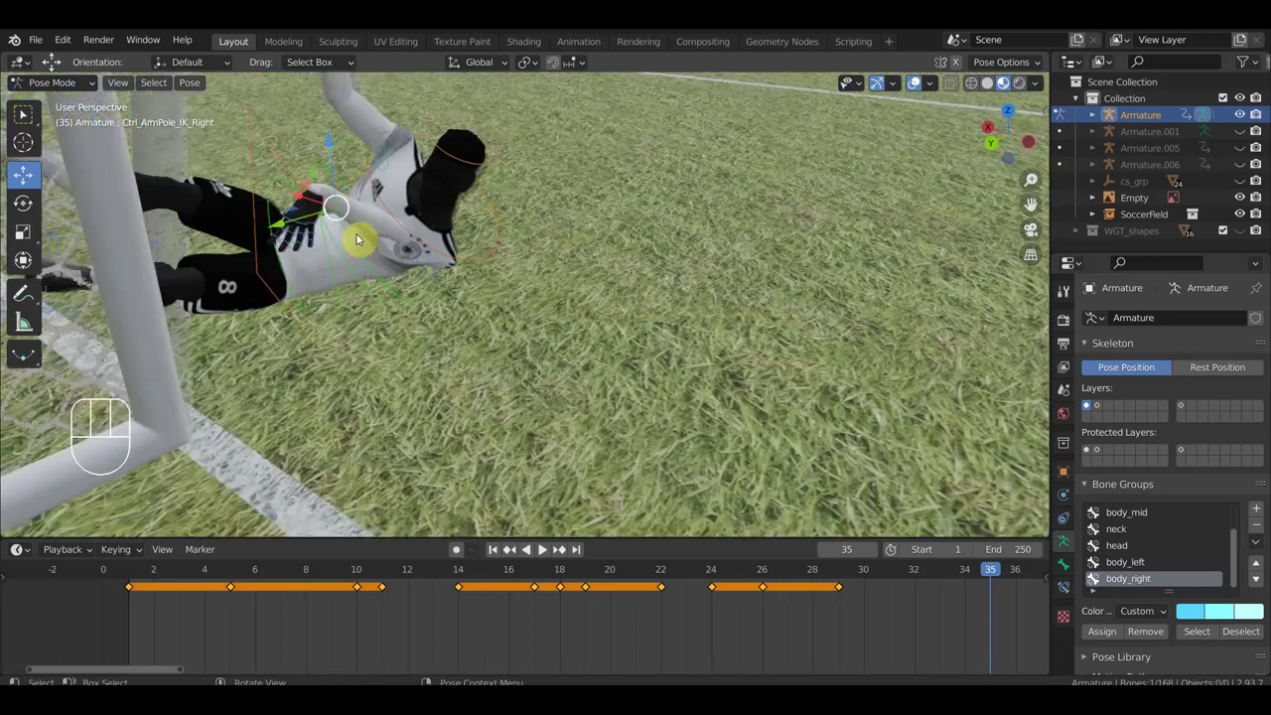
left_click_drag(319, 257, 340, 204)
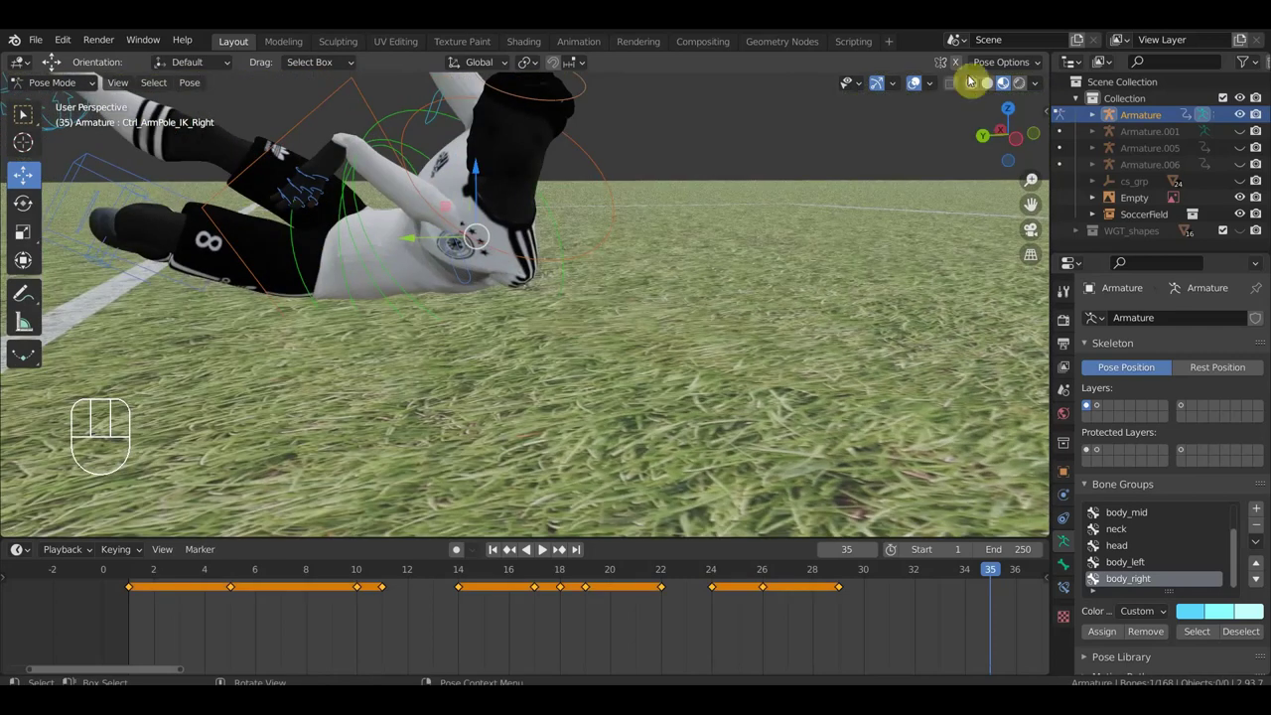
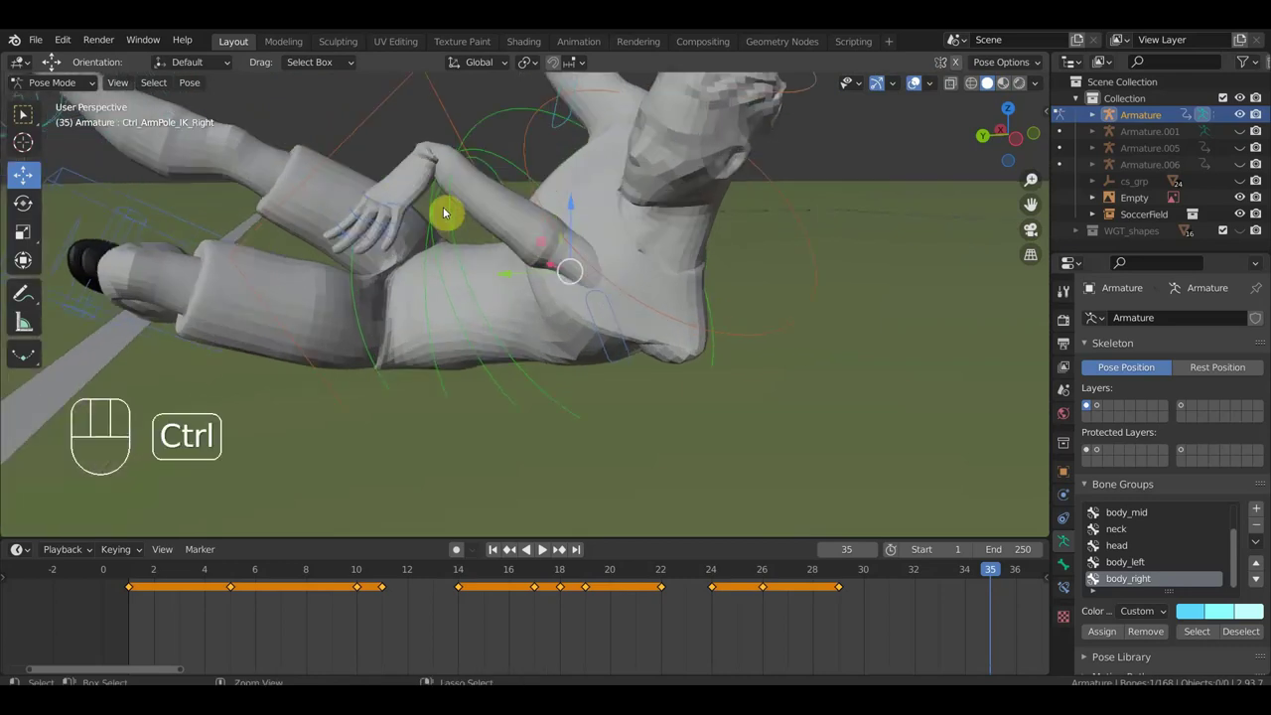
- Undo the last four pose edits at frame 35 and re-frame the view on the player
key("ctrl+z")
key("ctrl+z")
key("ctrl+z")
key("ctrl+z")
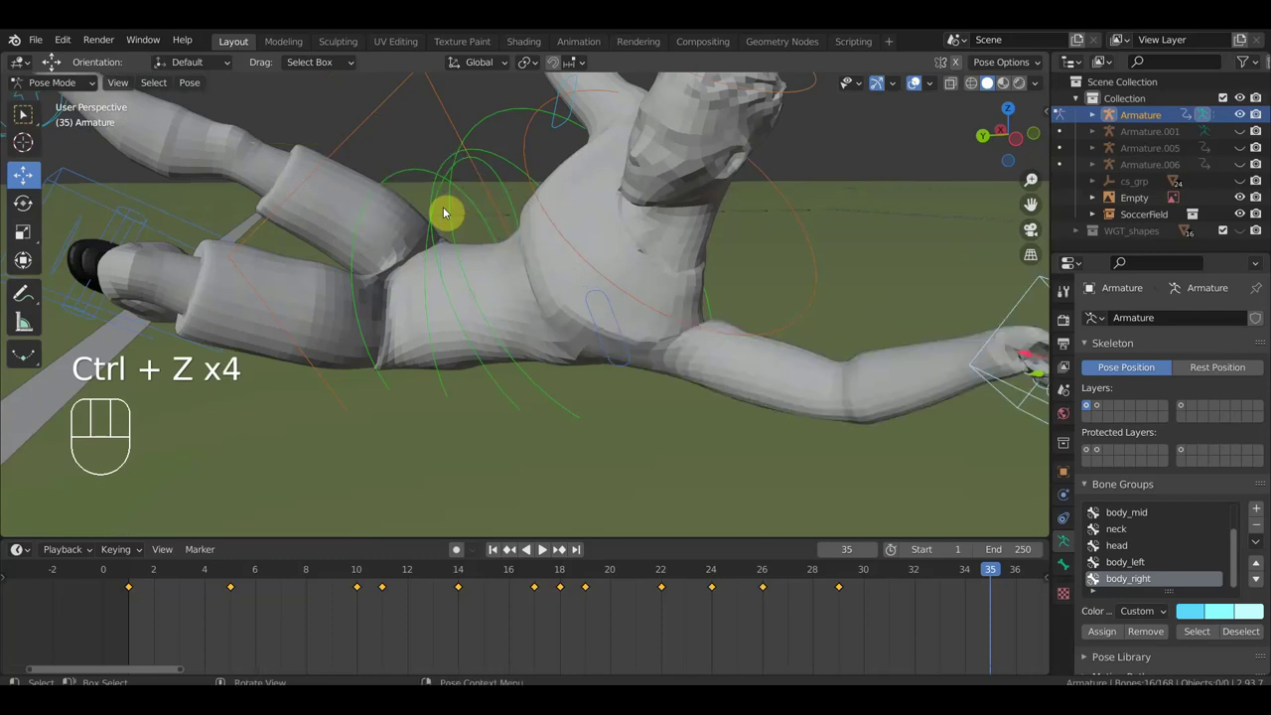
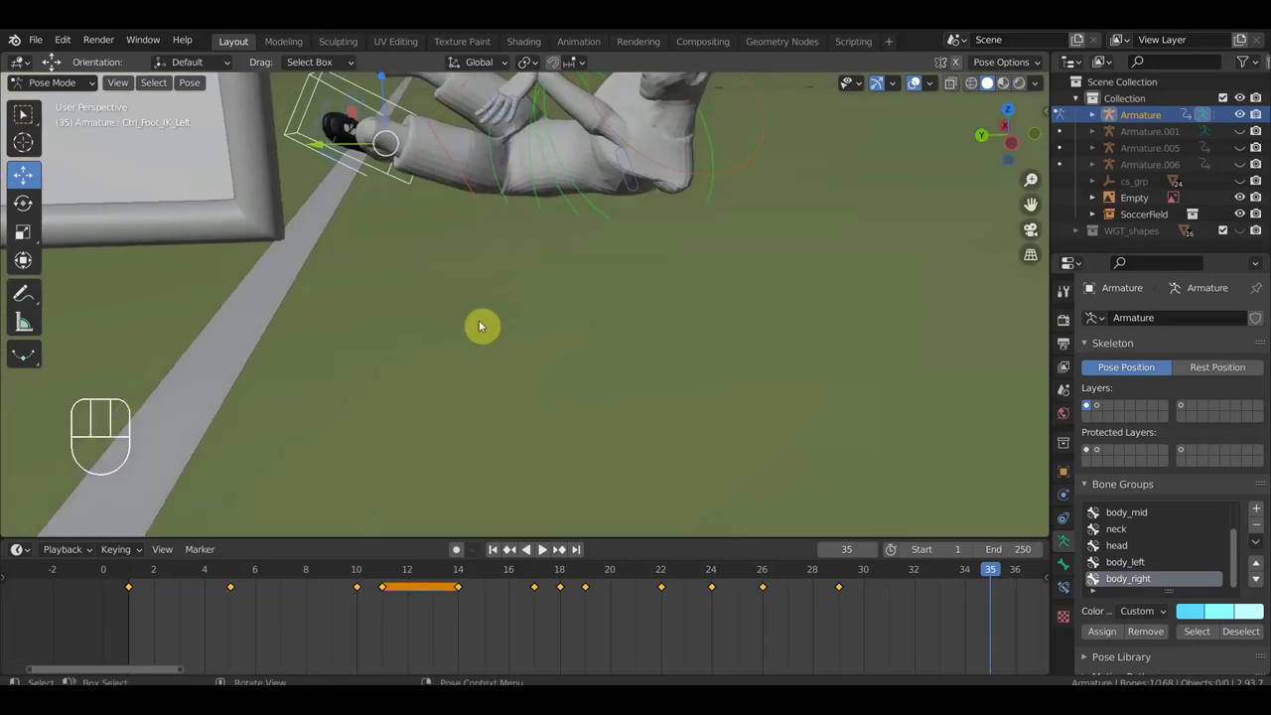
left_click_drag(489, 312, 543, 305)
left_click_drag(631, 386, 369, 418)
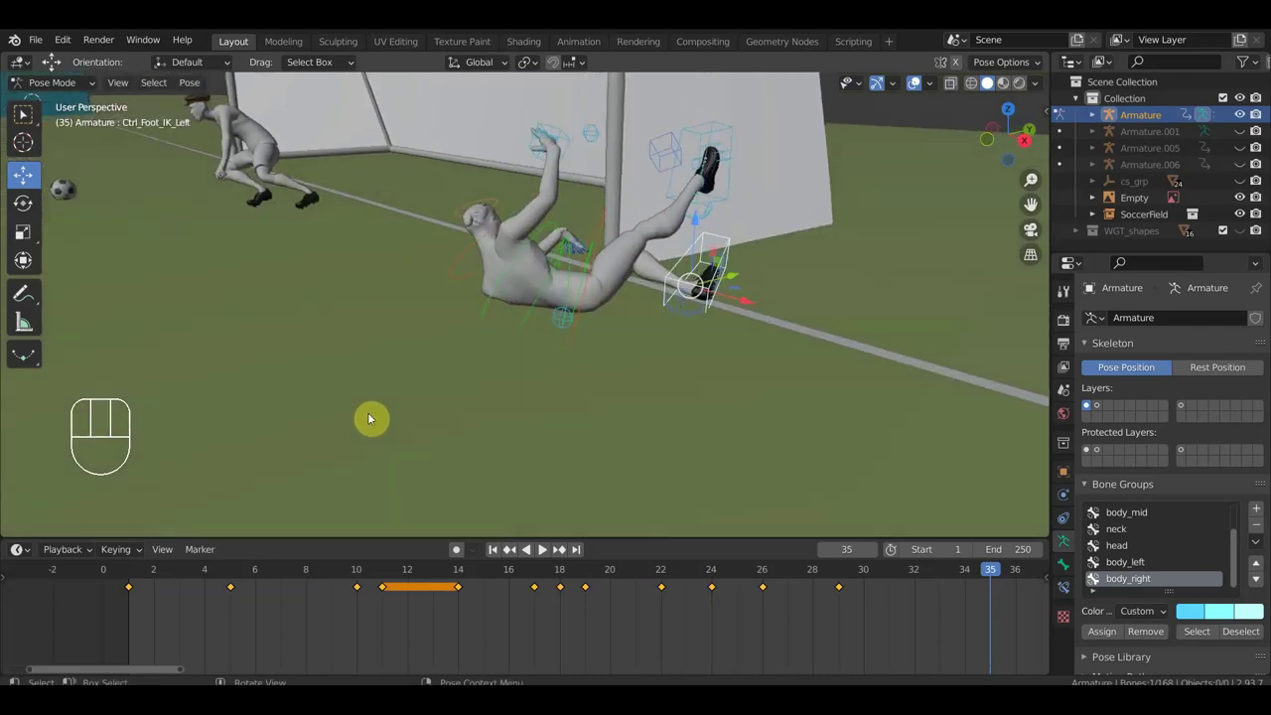
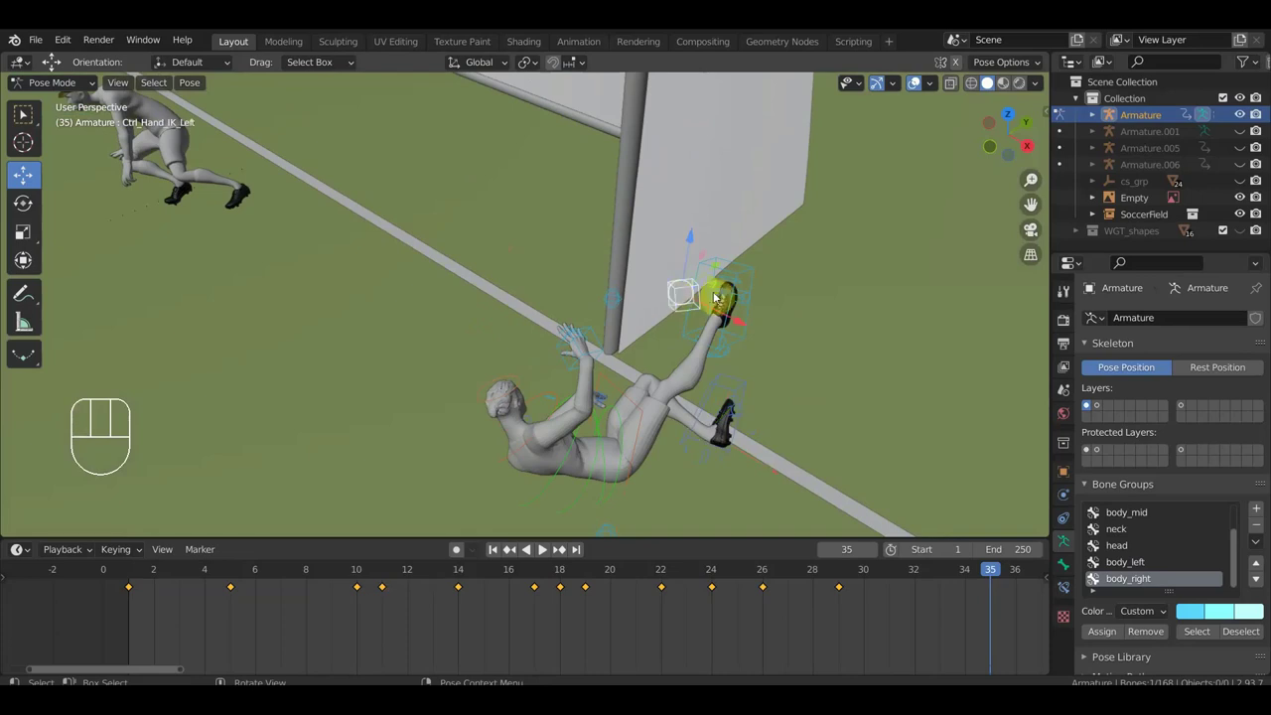
- Place the left hand beside the head, comparing against the goal reference board
key("g")
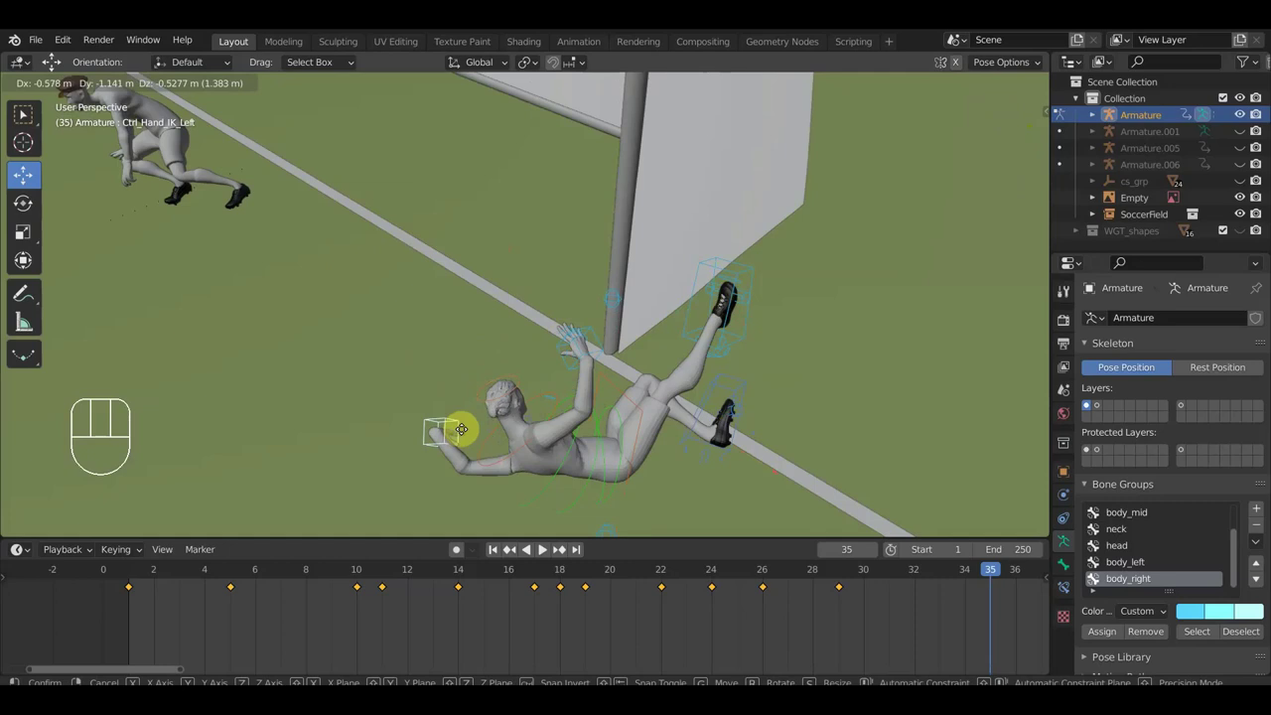
left_click(475, 441)
left_click_drag(538, 425, 835, 374)
left_click_drag(838, 396, 792, 516)
scroll("up", 3)
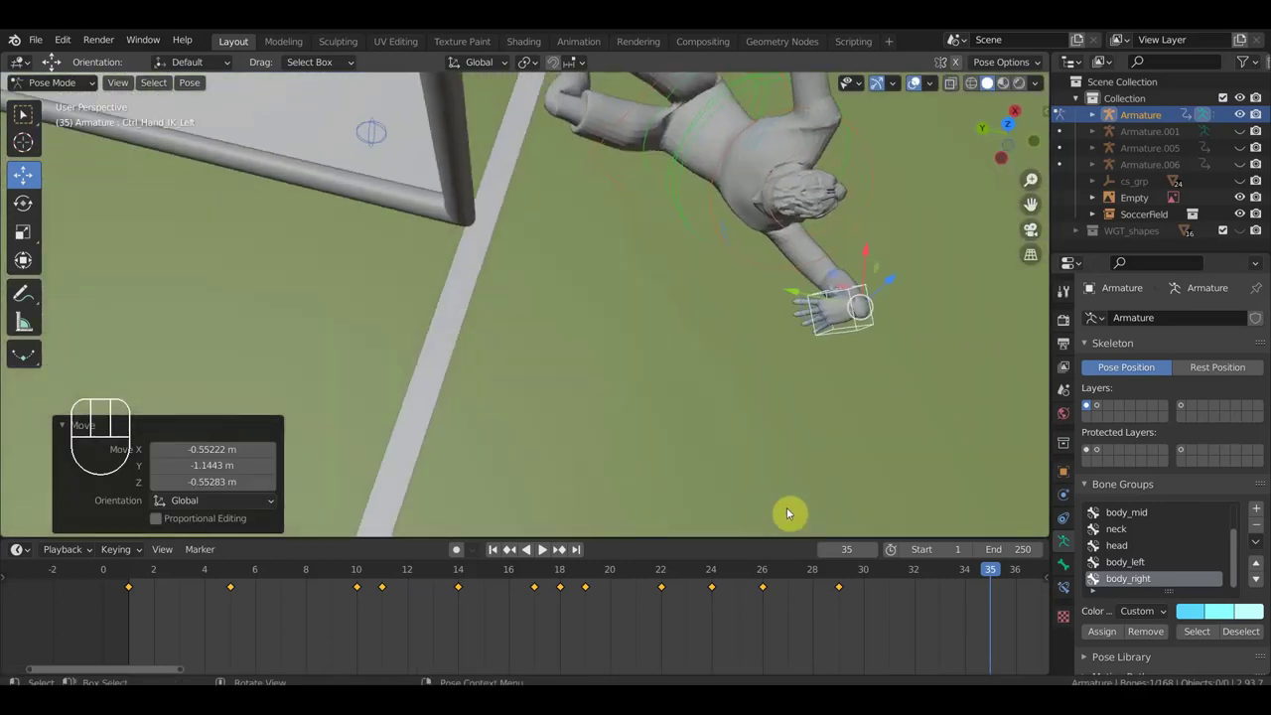
left_click_drag(898, 454, 828, 482)
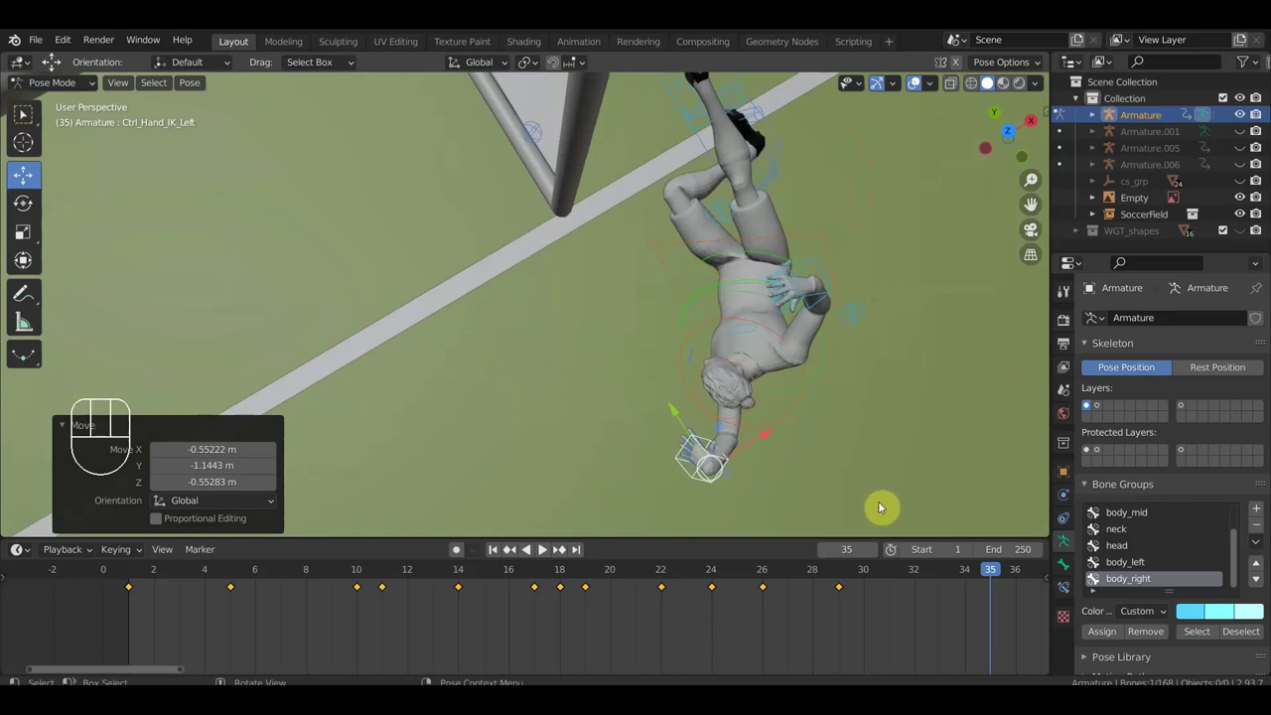
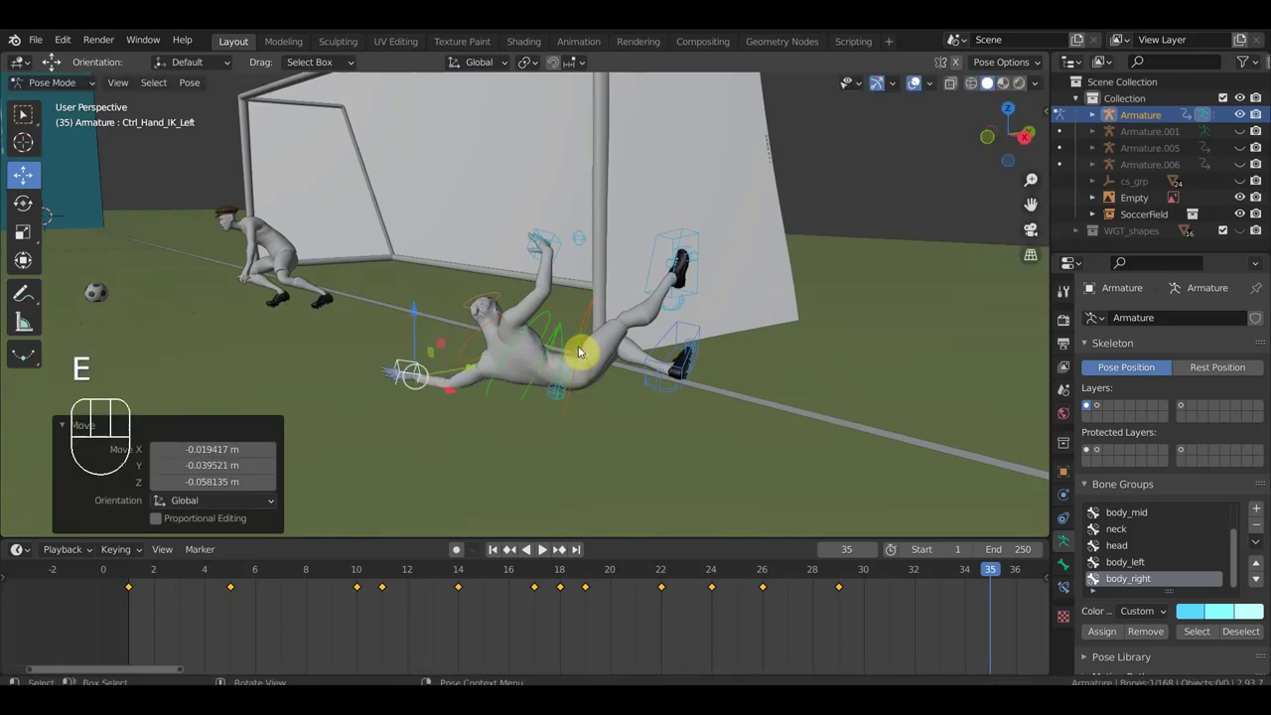
left_click_drag(584, 360, 525, 357)
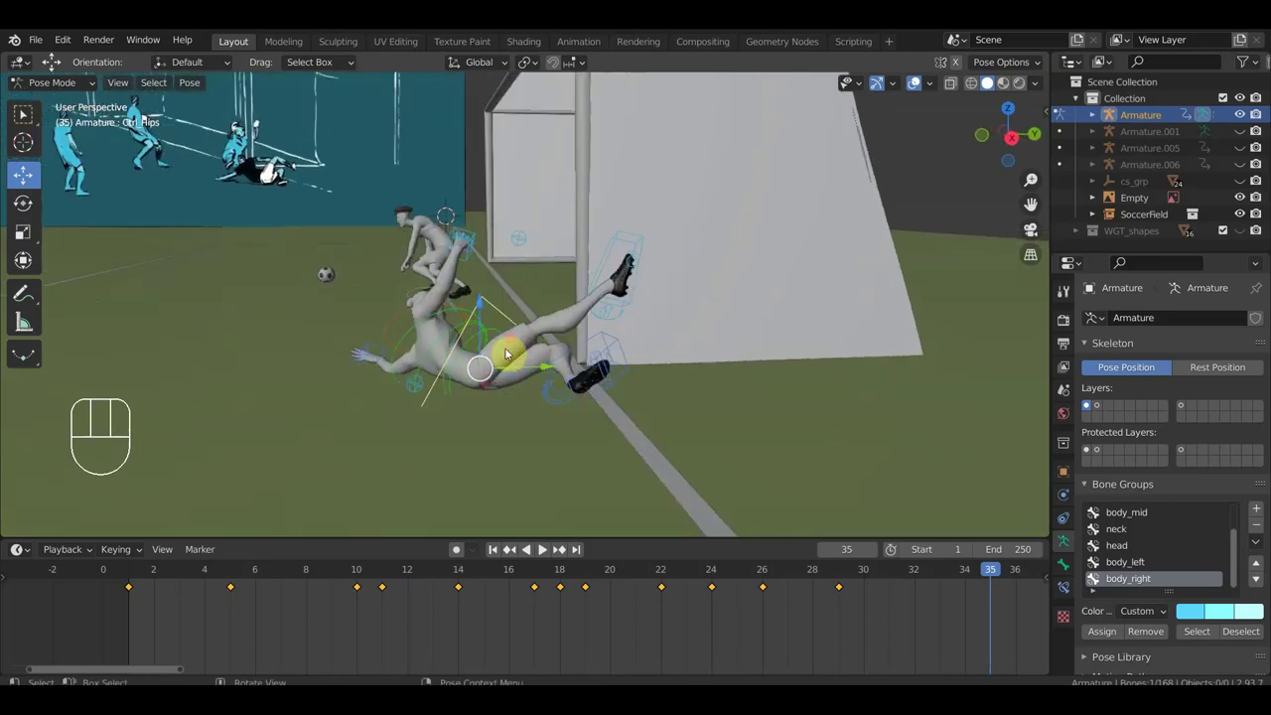
left_click_drag(505, 354, 551, 358)
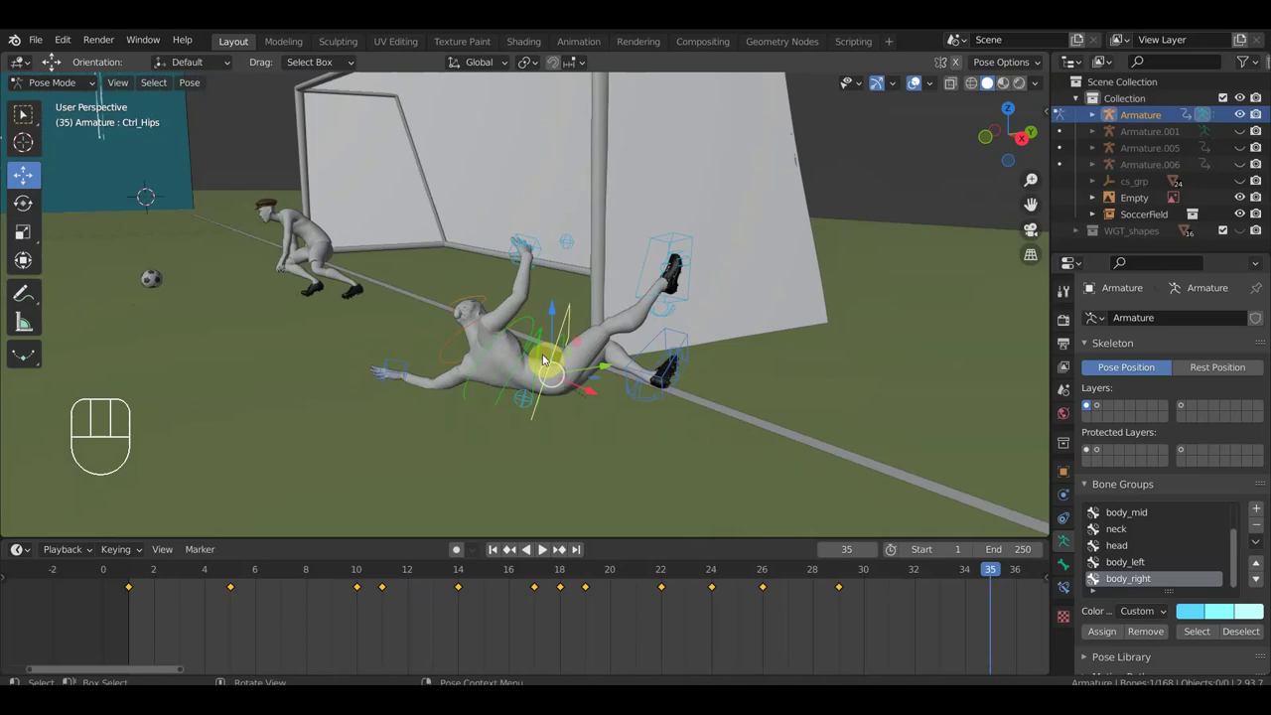
- Rotate the hips, bring the right hand to the chest, the right foot to the post and the left foot onto the grass
left_click(574, 322)
key("r")
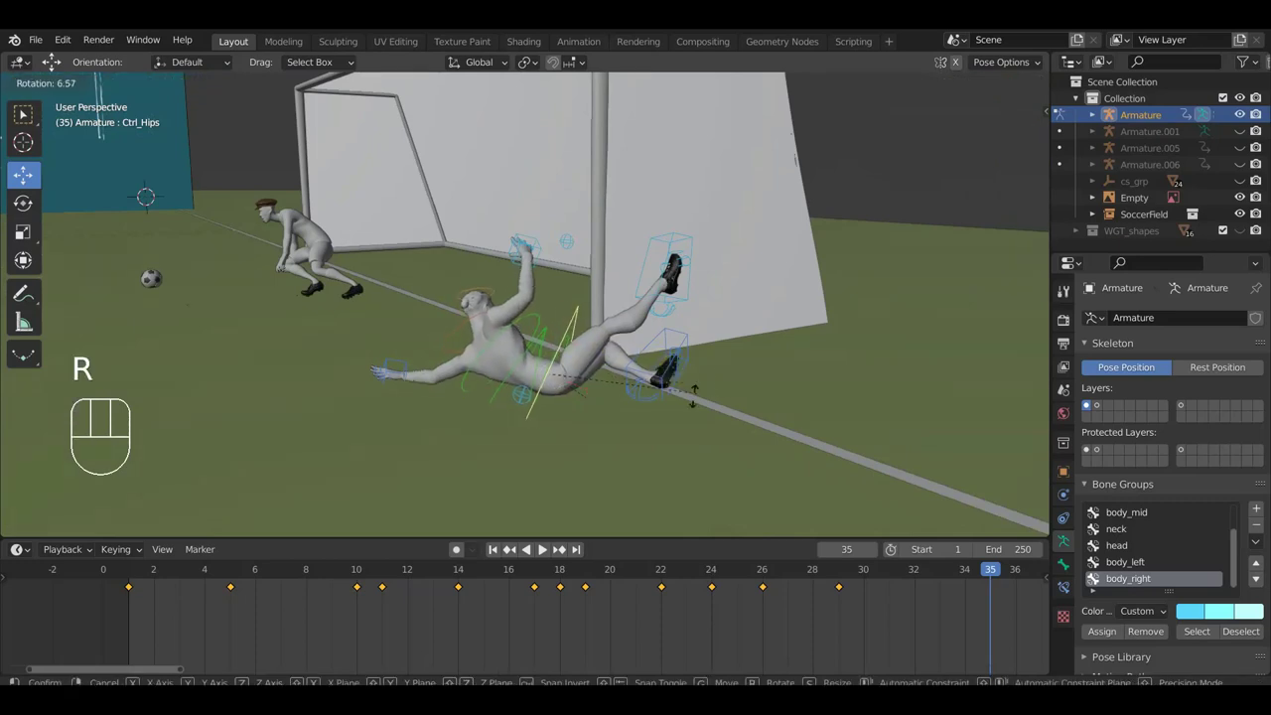
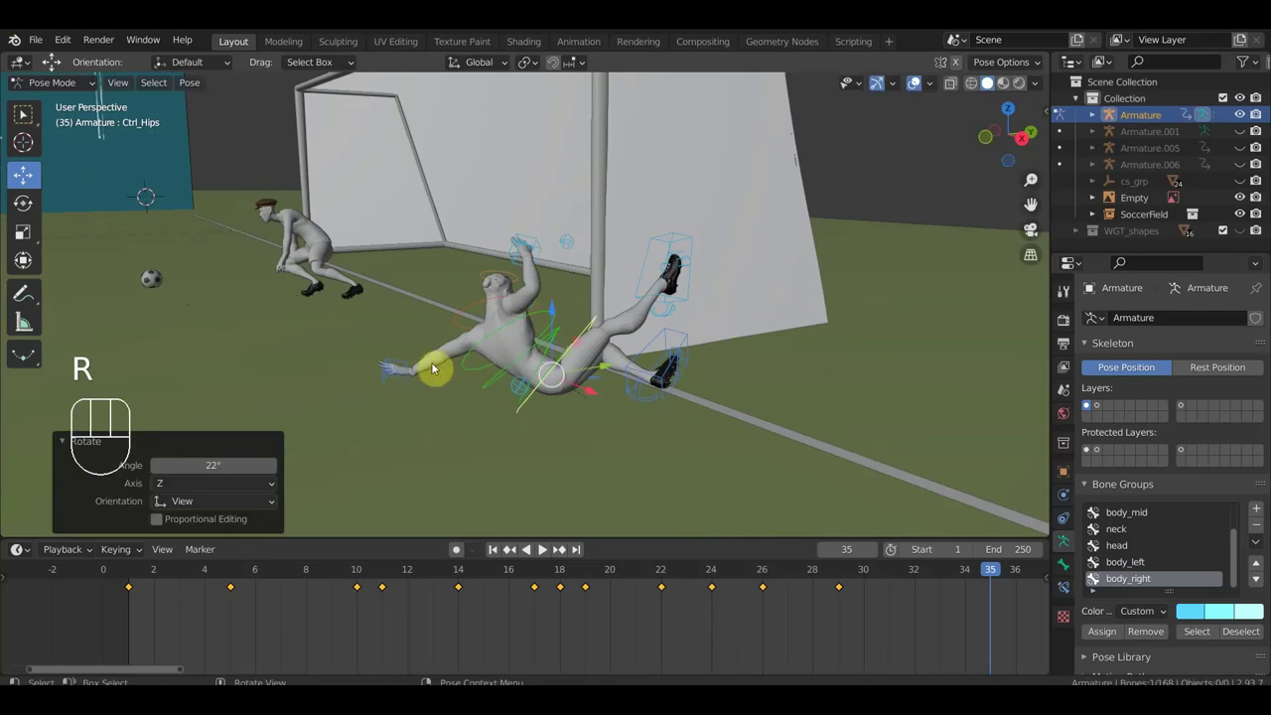
middle_click(439, 364)
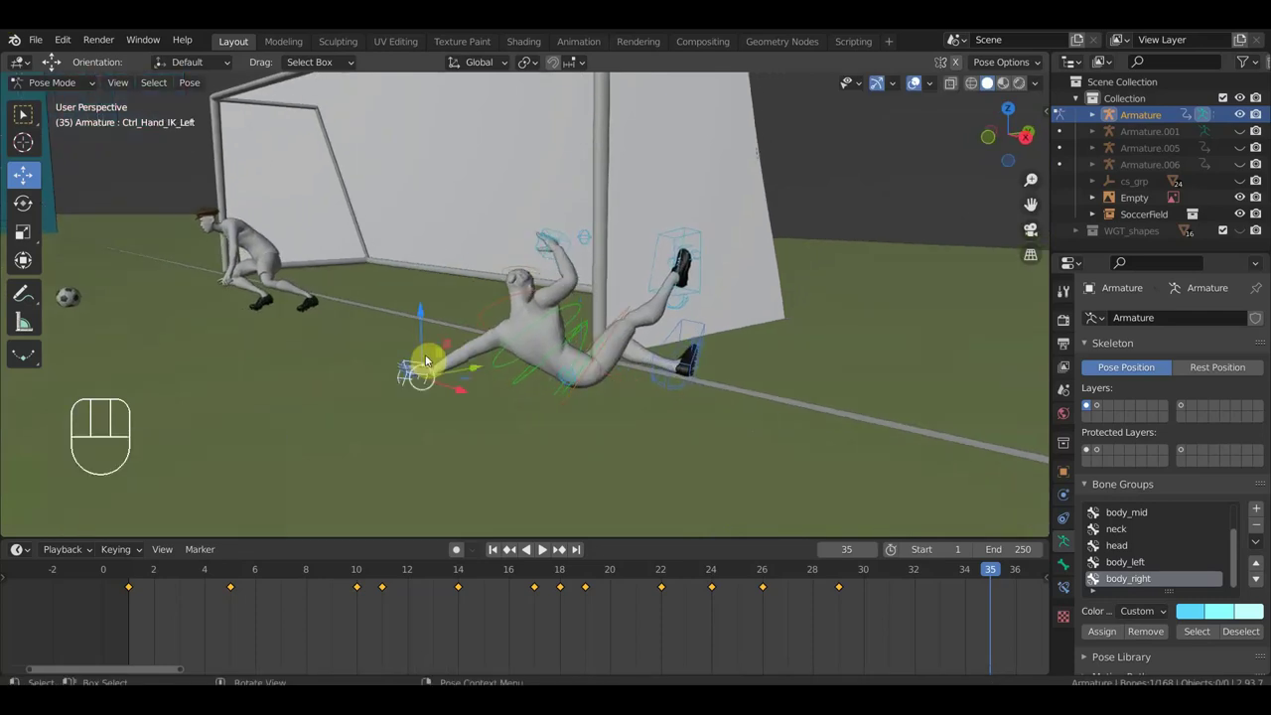
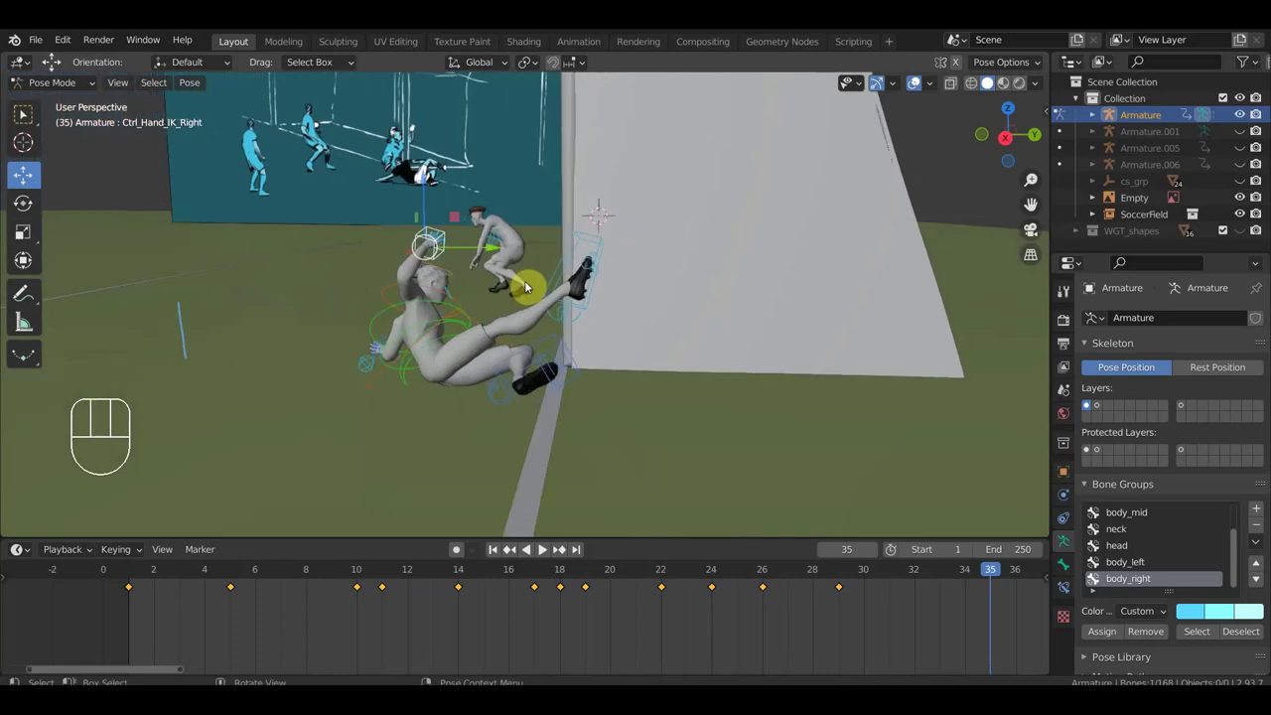
key("g")
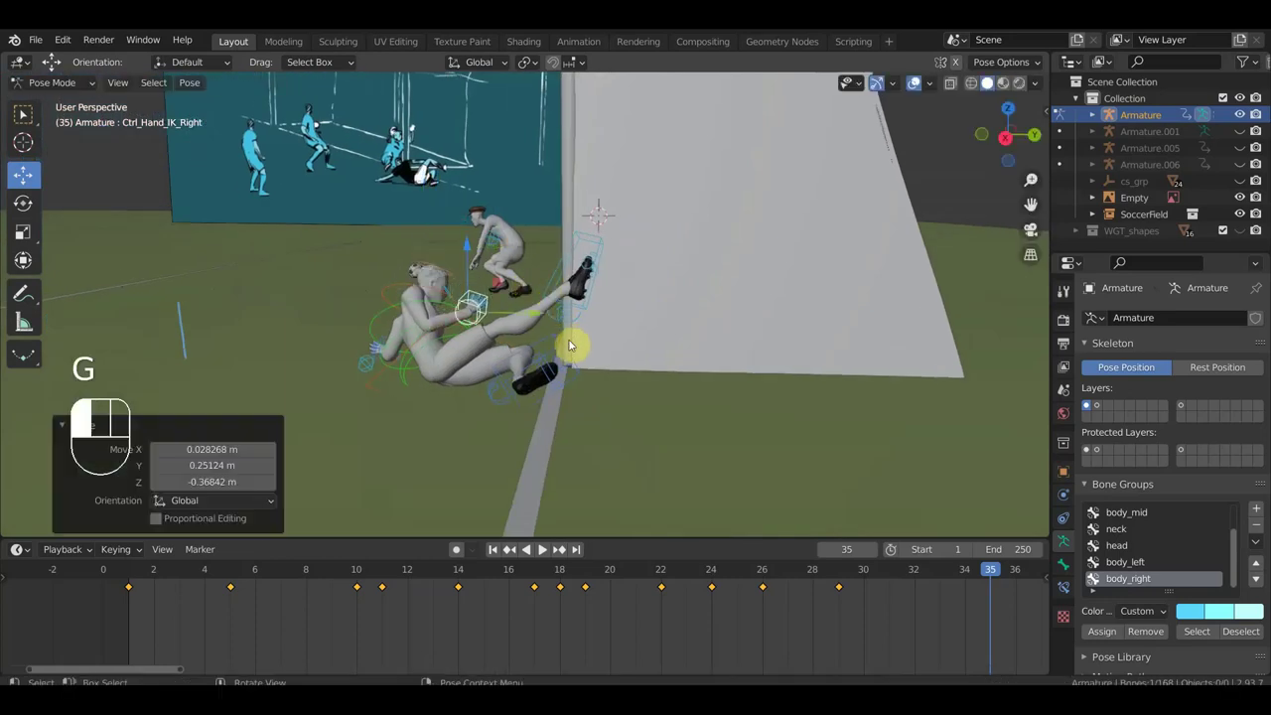
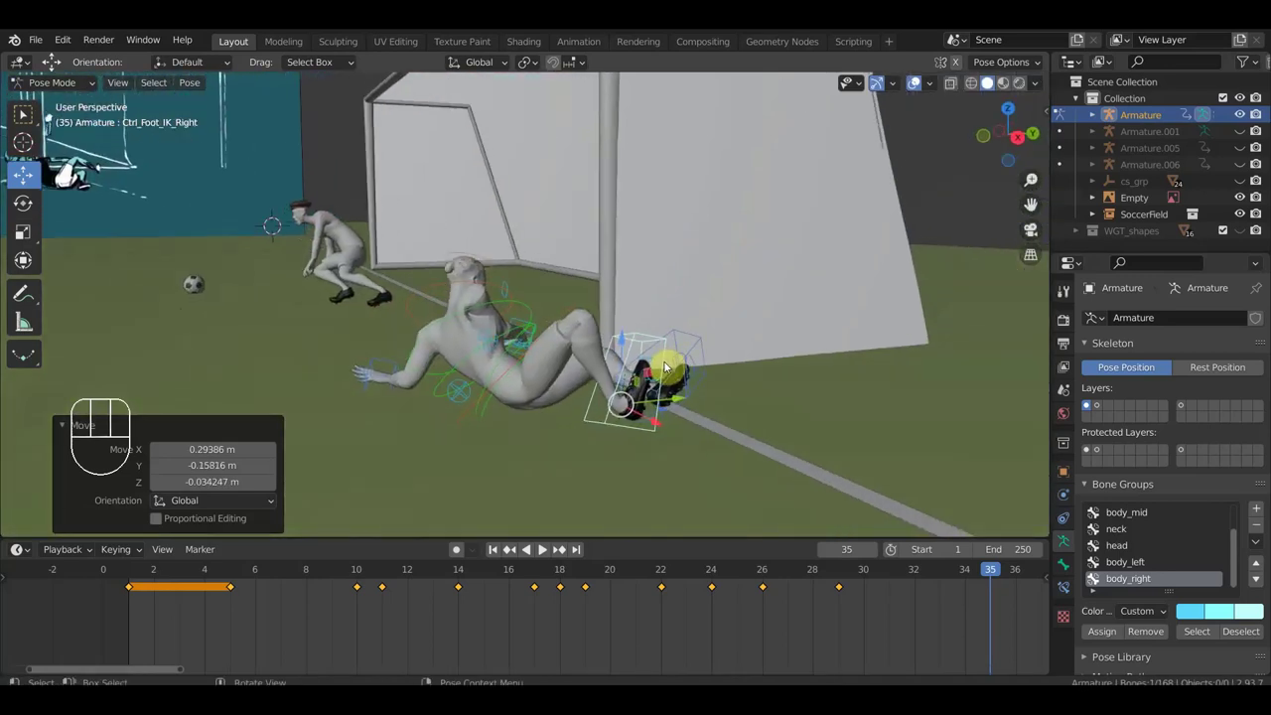
key("g")
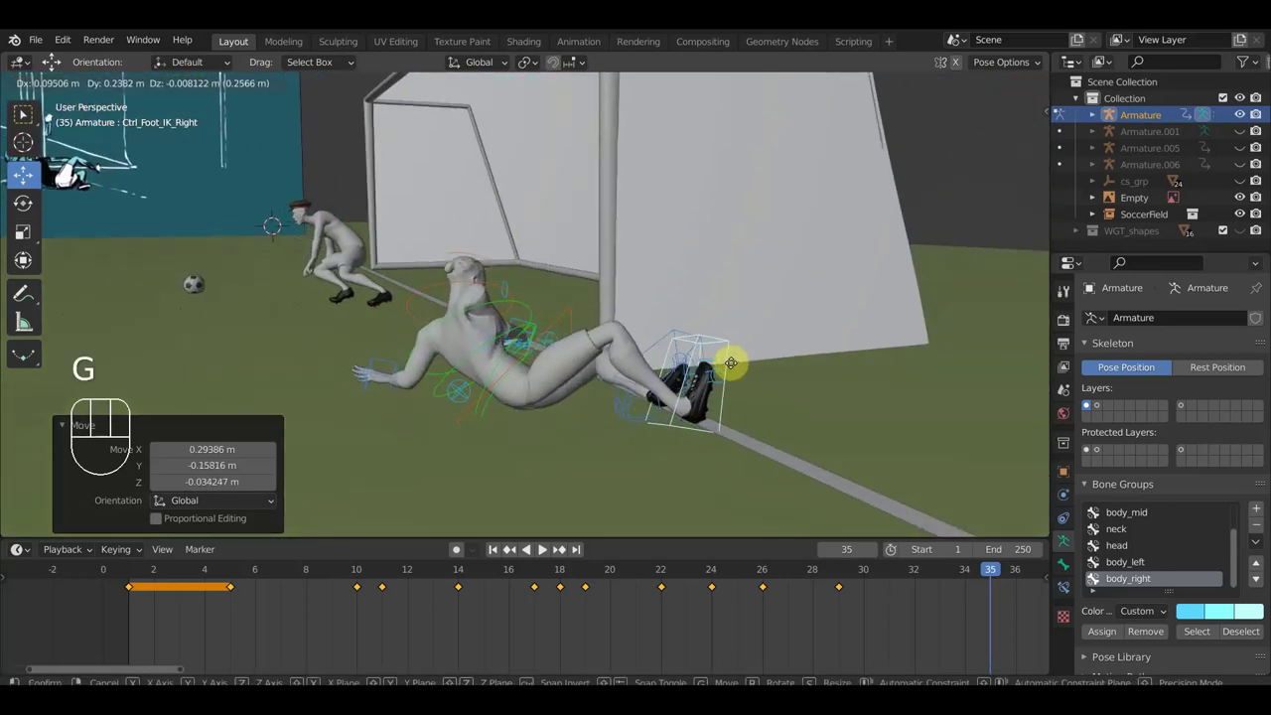
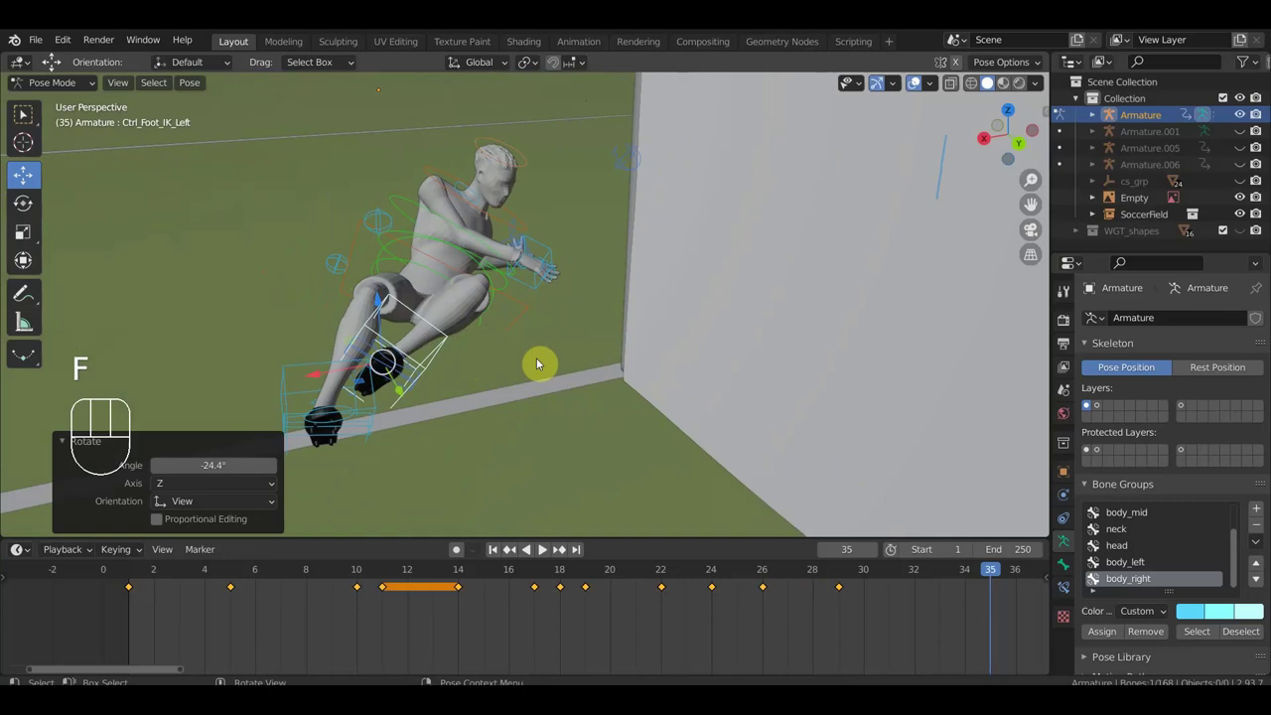
key("g")
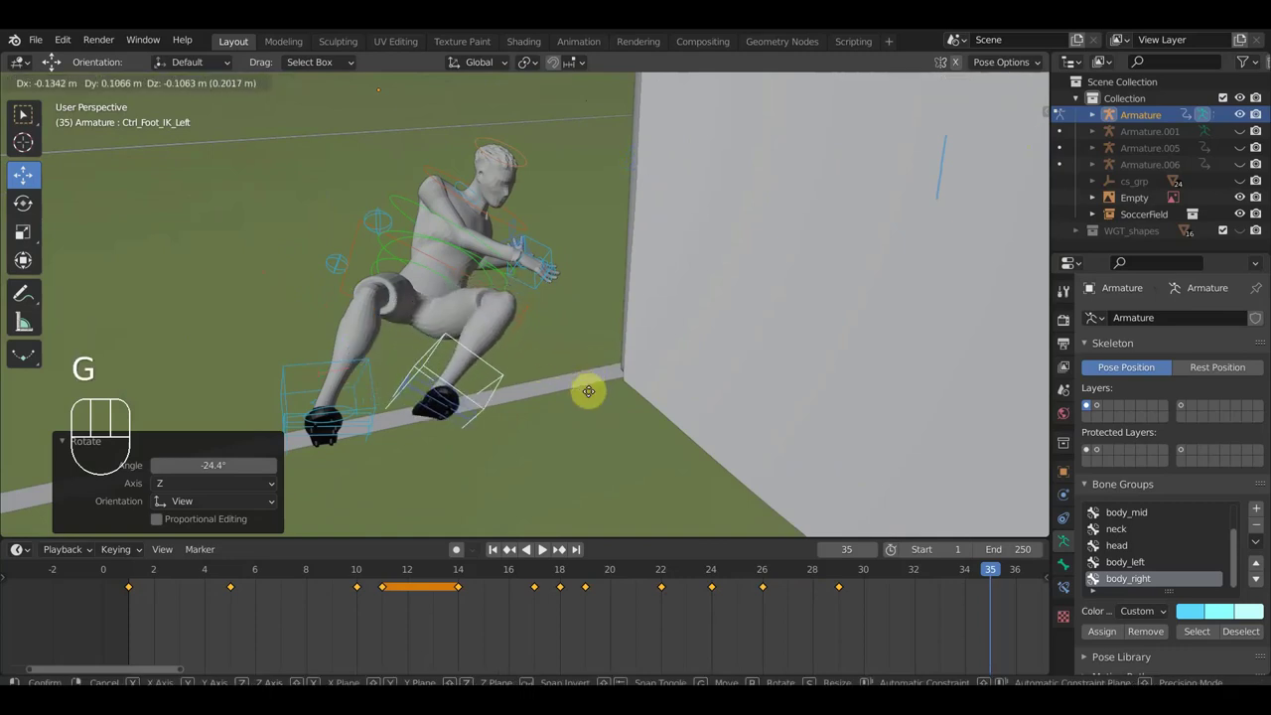
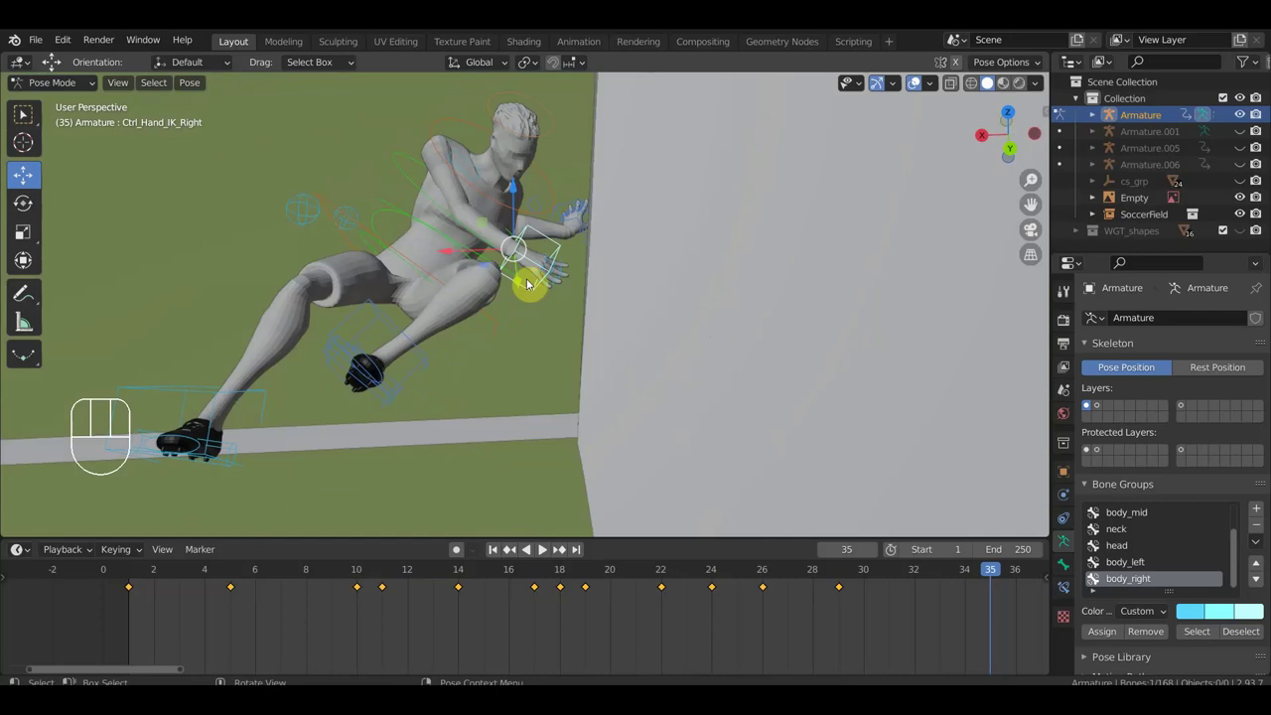
- Pull the right hand in against the body and pick the right shoulder control from above
key("g")
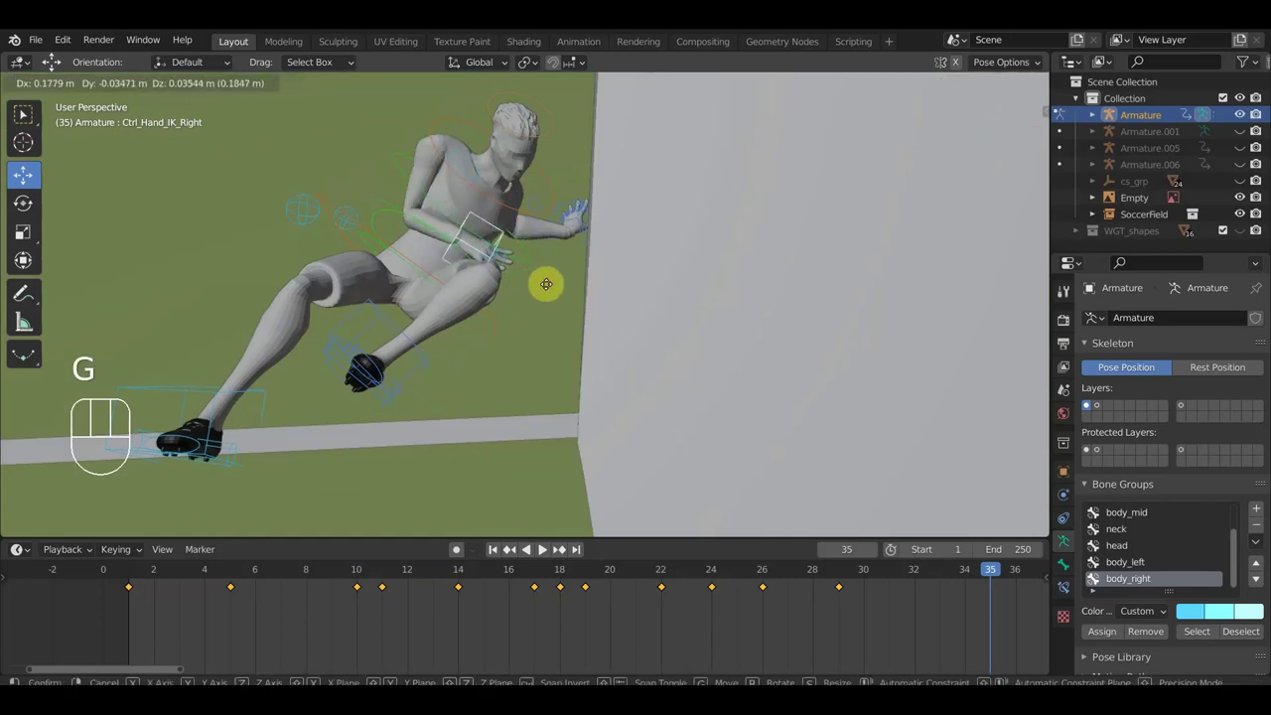
left_click(476, 281)
left_click_drag(496, 287, 798, 267)
left_click_drag(621, 308, 514, 409)
left_click(477, 348)
left_click_drag(556, 340, 567, 402)
- Rotate Ctrl_Shoulder_Right and move Ctrl_Hand_IK_Right closer to the hip
key("r")
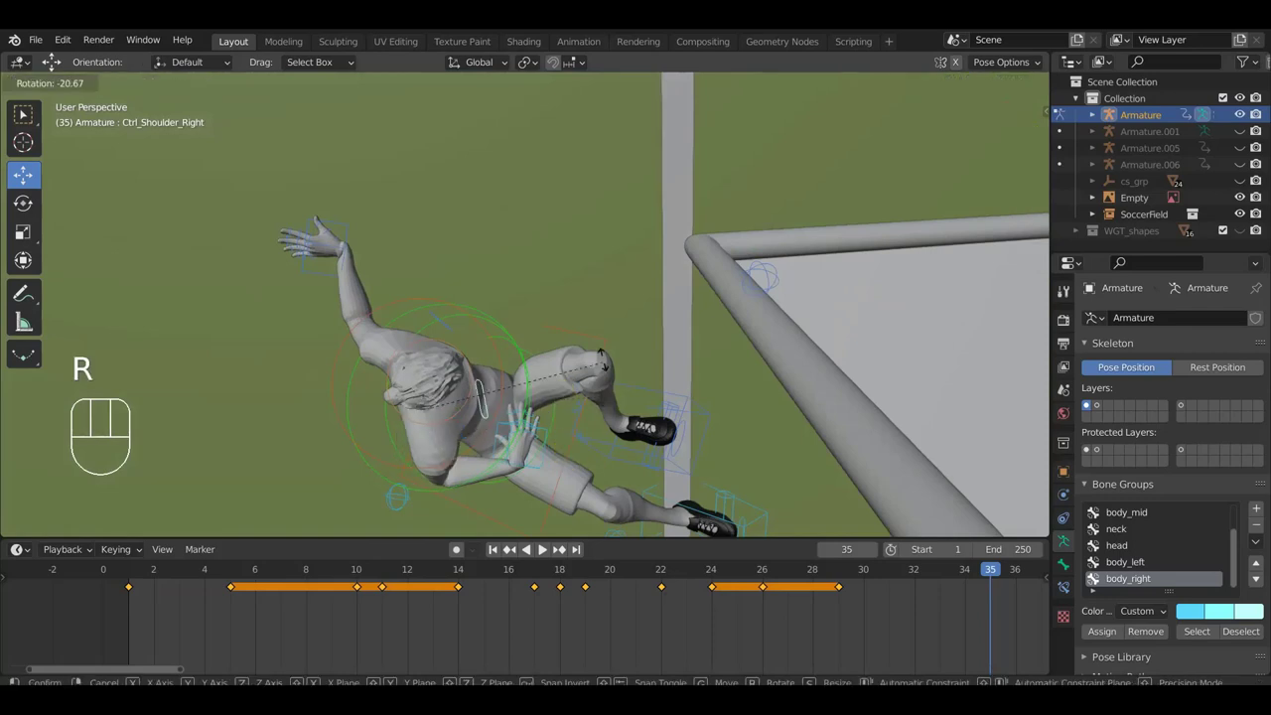
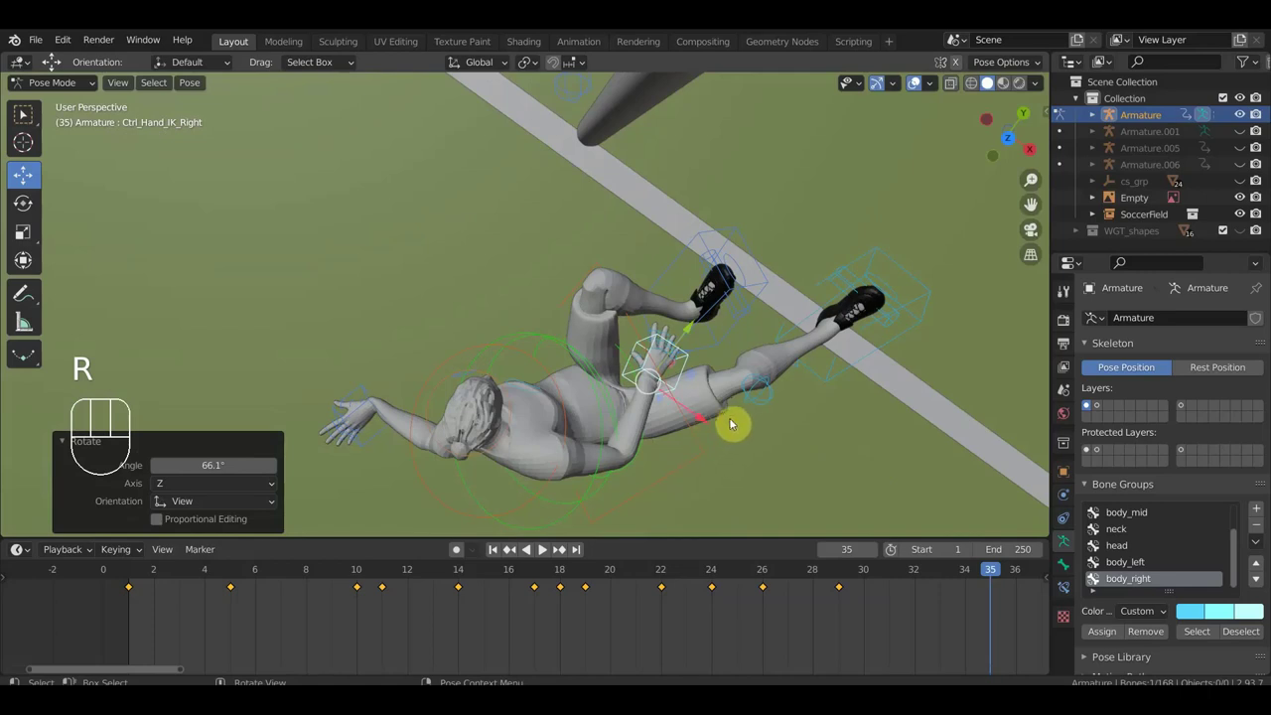
key("g")
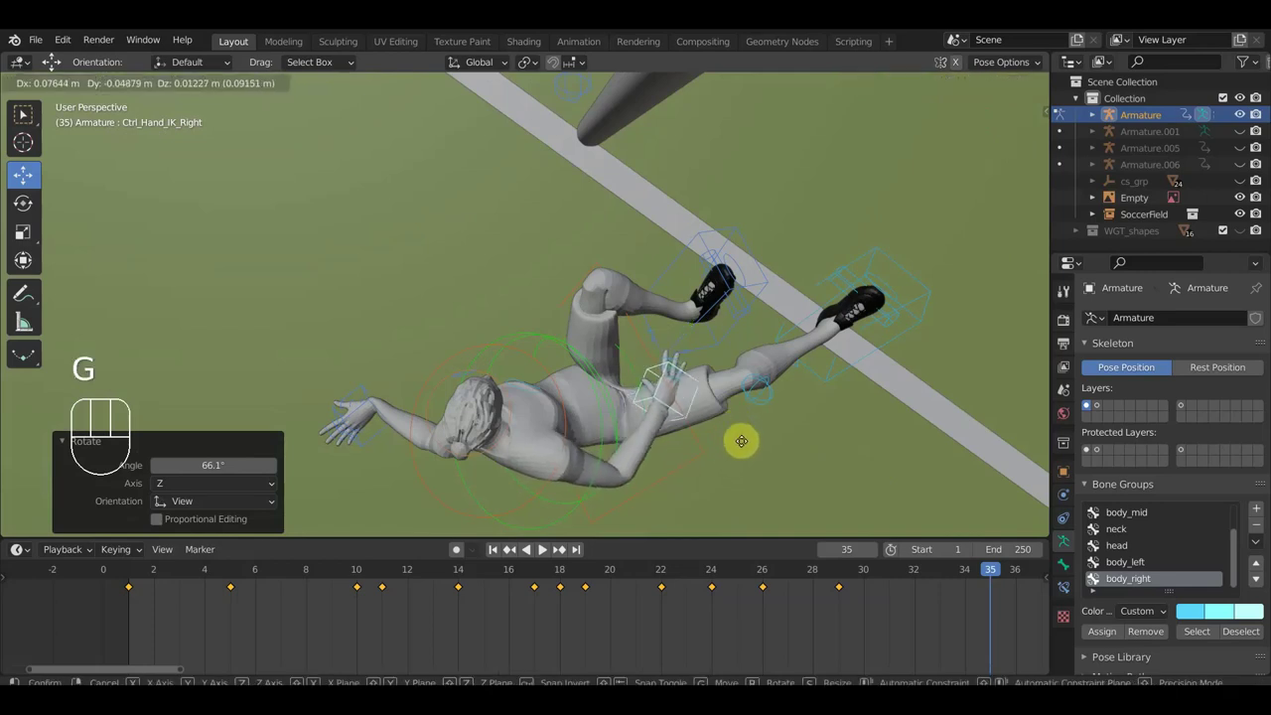
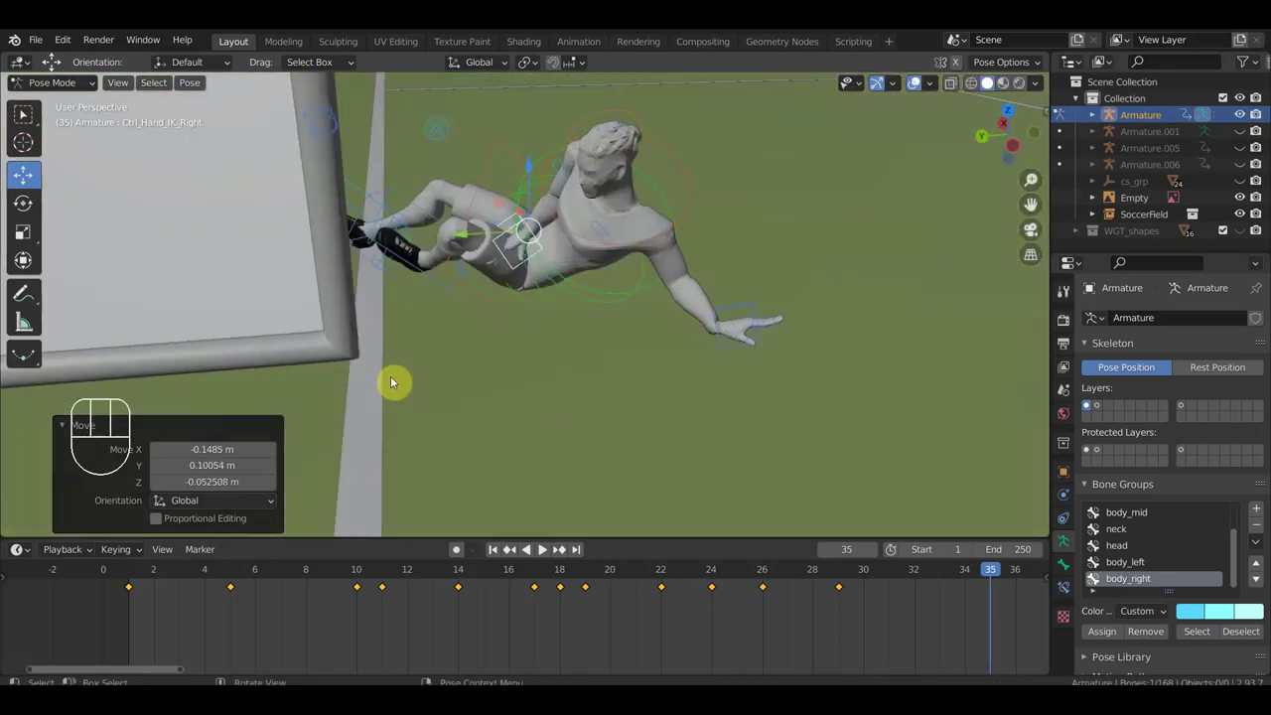
left_click(569, 451)
left_click_drag(648, 437, 391, 429)
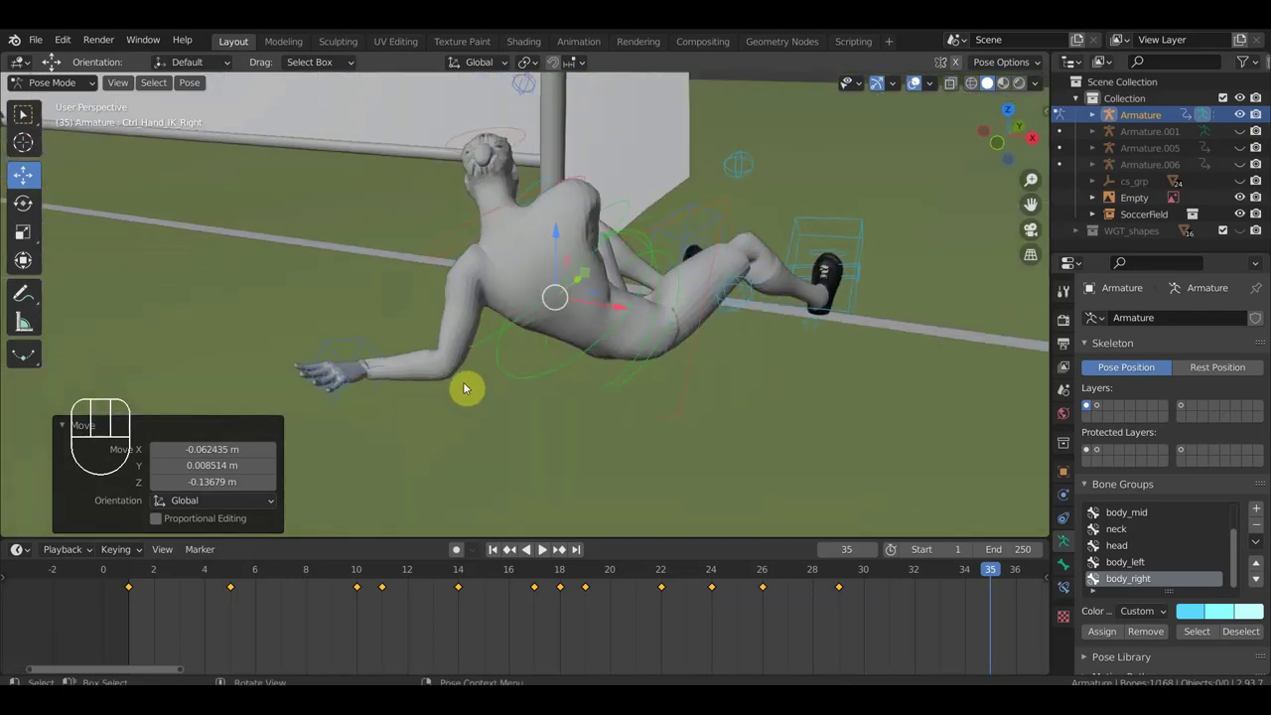
left_click_drag(657, 389, 419, 382)
- Key Location & Rotation for all bones at frame 35 and advance the timeline to frame 37
key("a")
key("i")
left_click_drag(870, 579, 904, 617)
left_click_drag(663, 465, 868, 455)
left_click_drag(647, 381, 879, 456)
left_click_drag(631, 449, 566, 442)
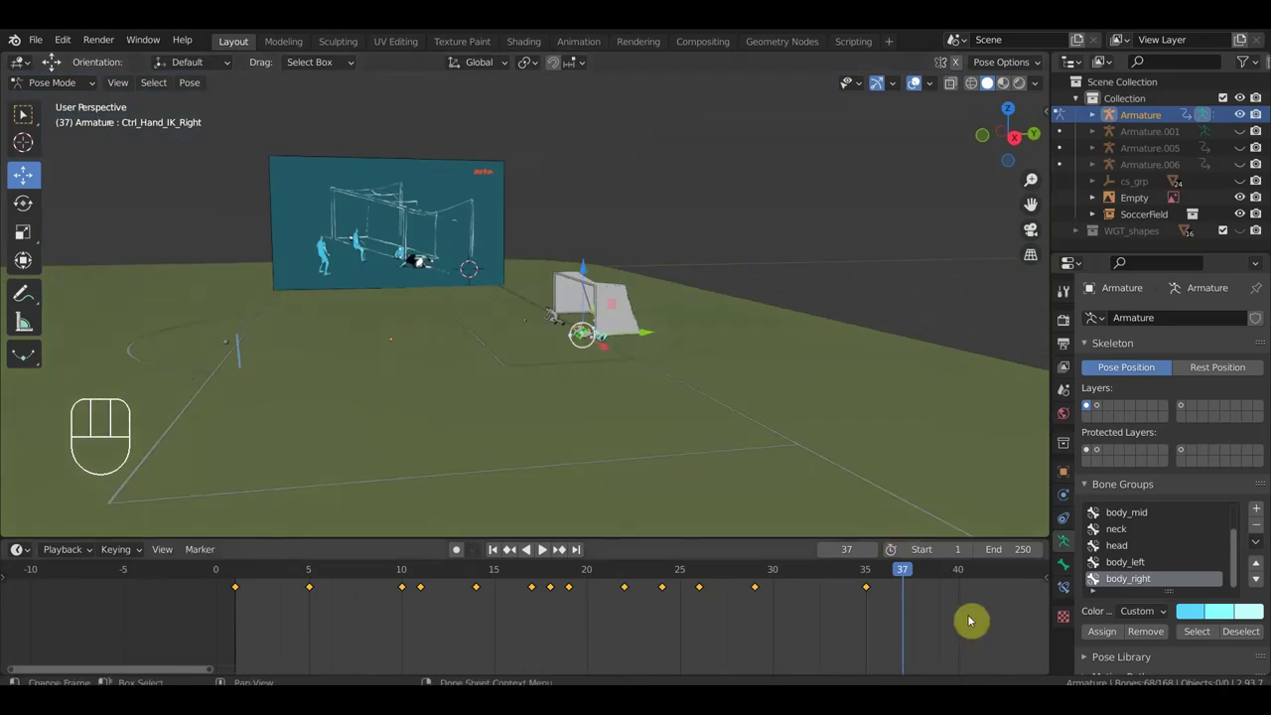
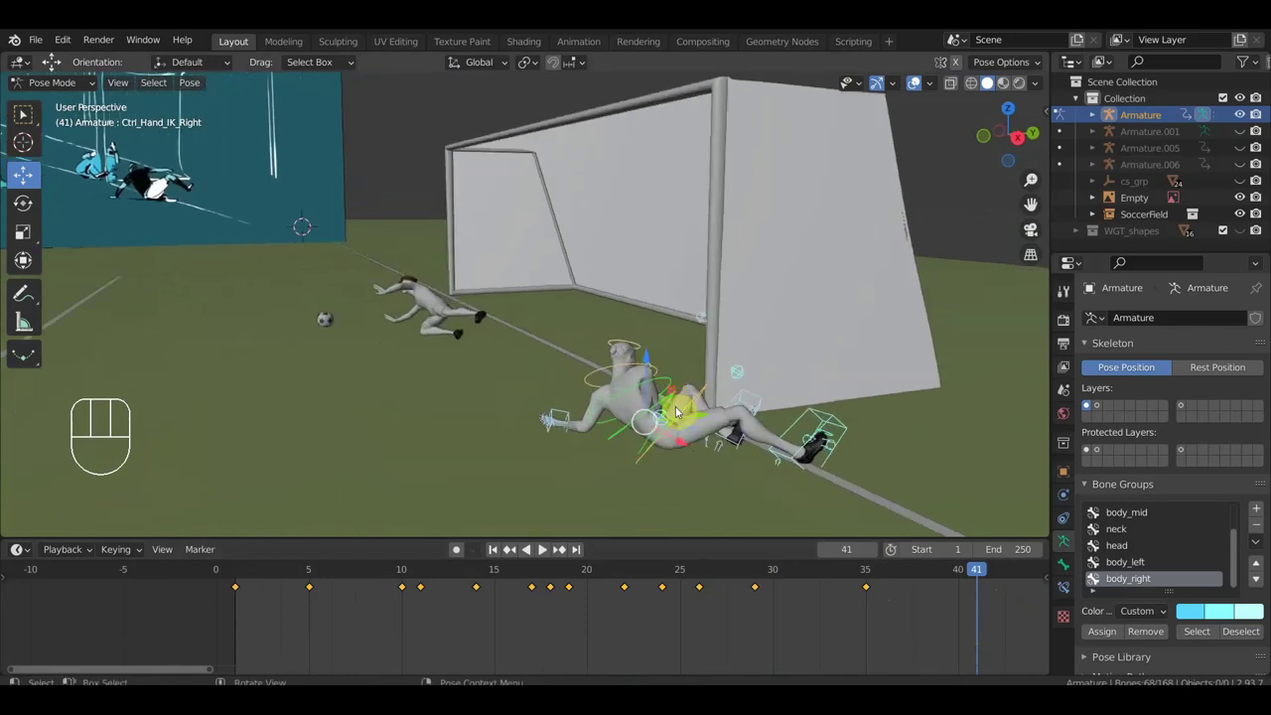
- At frame 41, adjust the right leg IK control so the leg rests against the goal post
key("a")
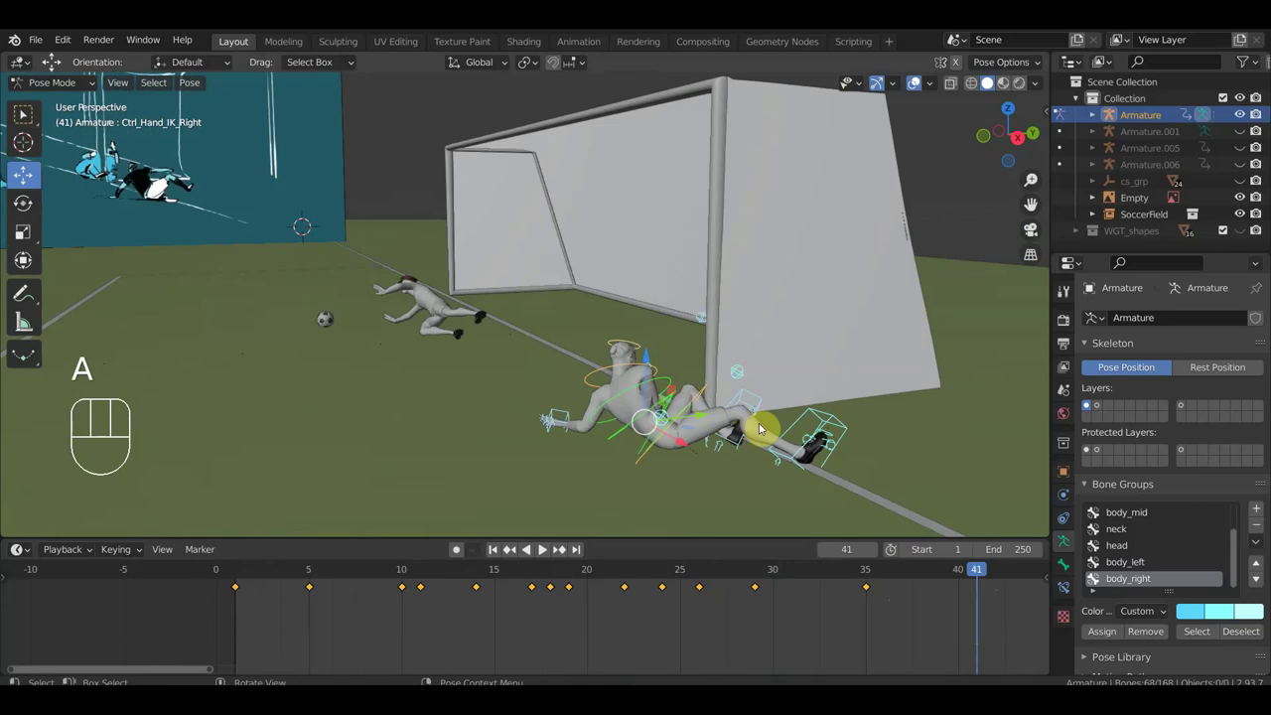
key("g")
left_click(786, 429)
key("ctrl+z")
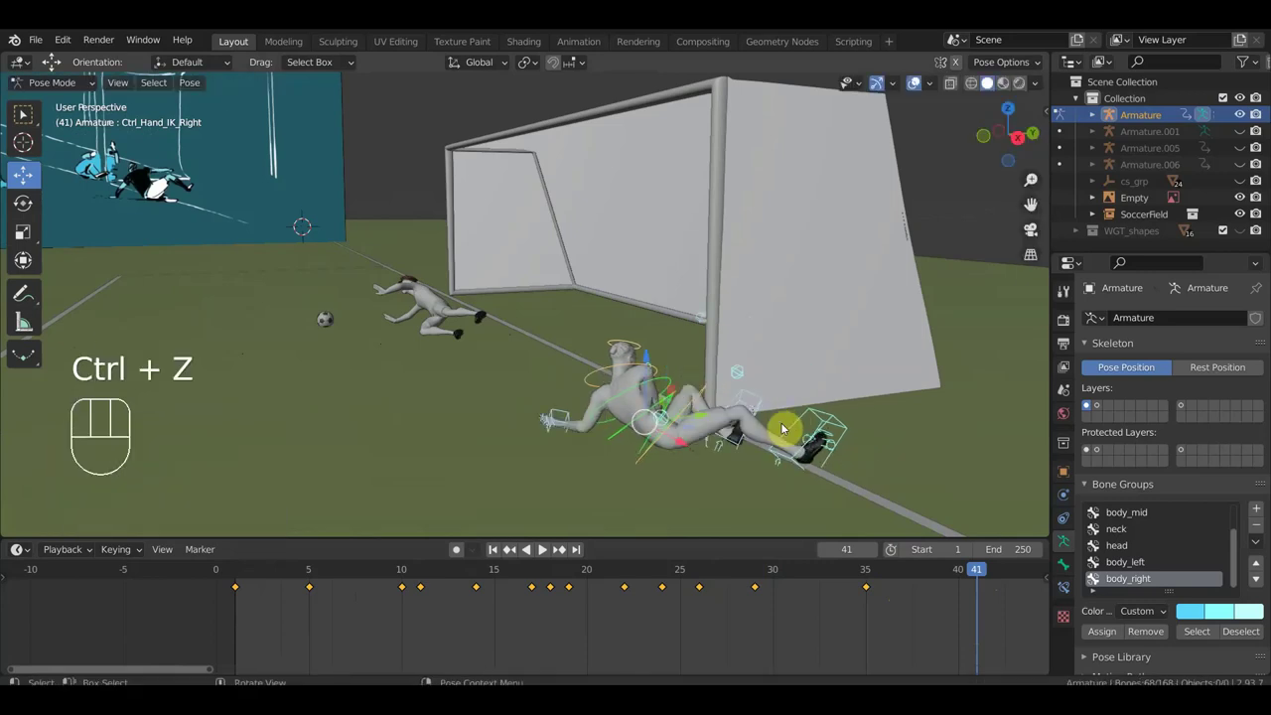
left_click_drag(785, 452, 765, 429)
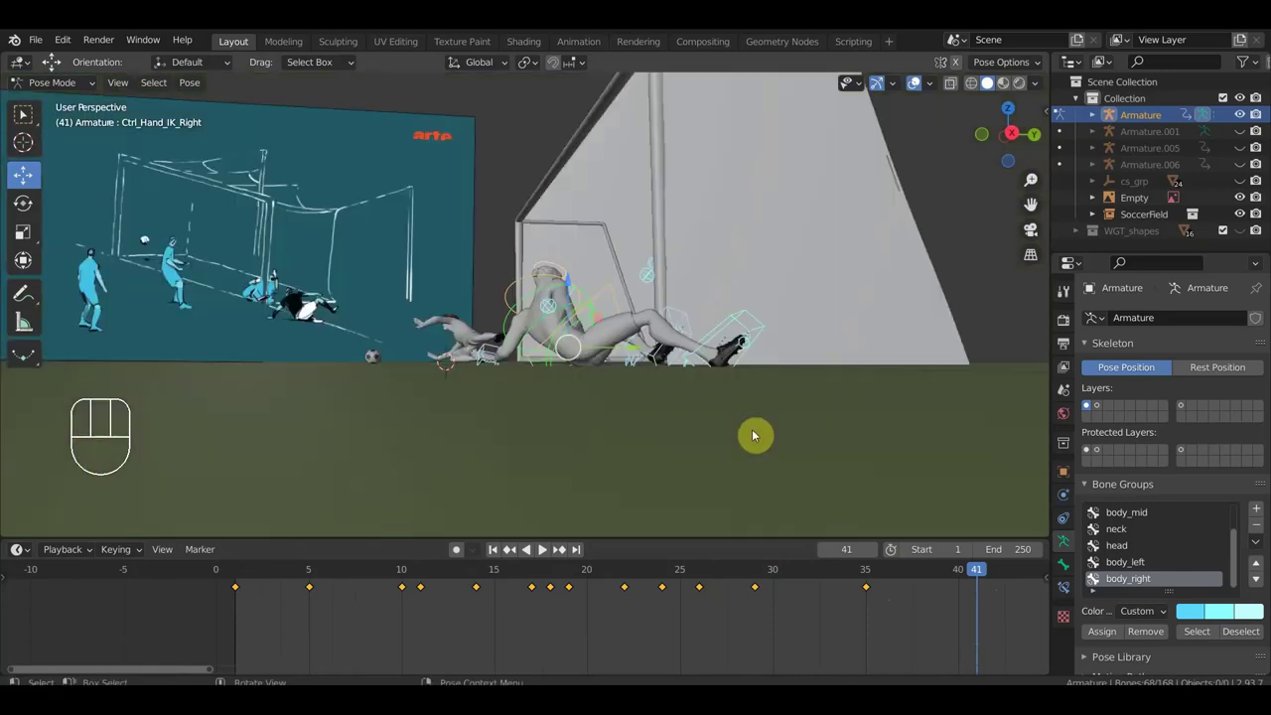
- Shift the whole rig and review the slumped pose from behind the goal
key("a")
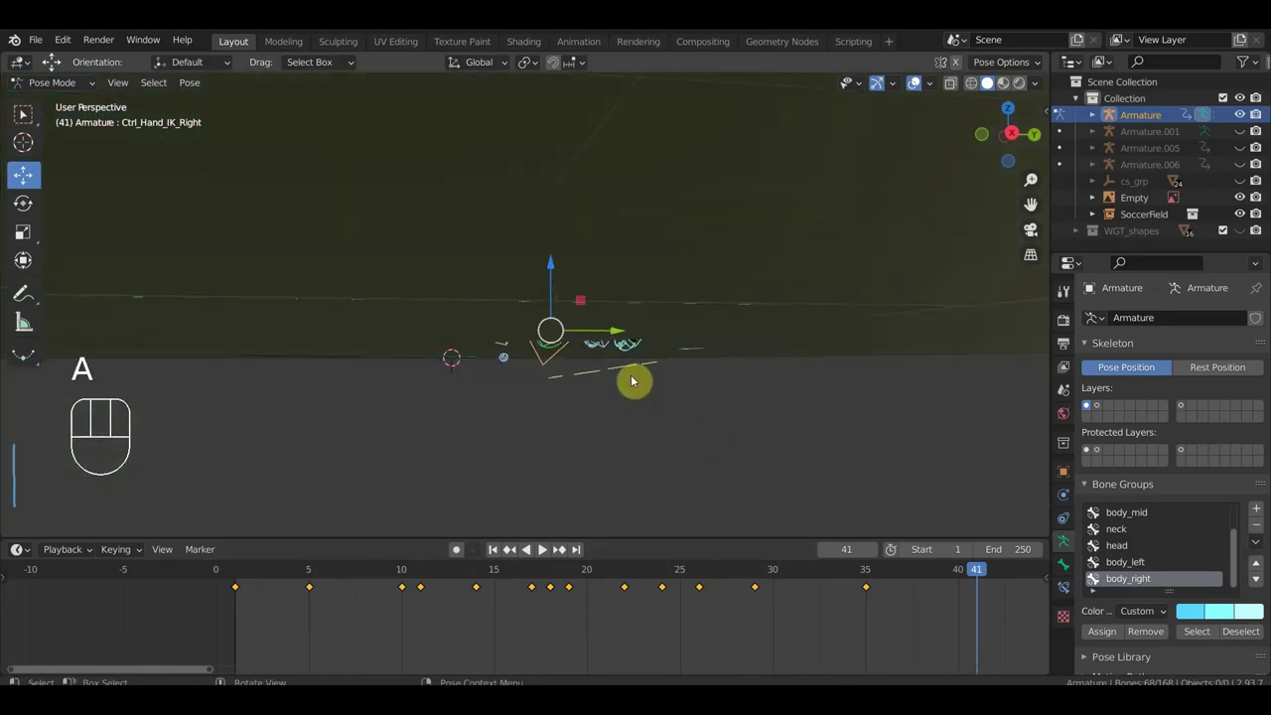
left_click(633, 371)
middle_click(671, 416)
left_click_drag(689, 423, 783, 445)
left_click_drag(770, 450, 611, 456)
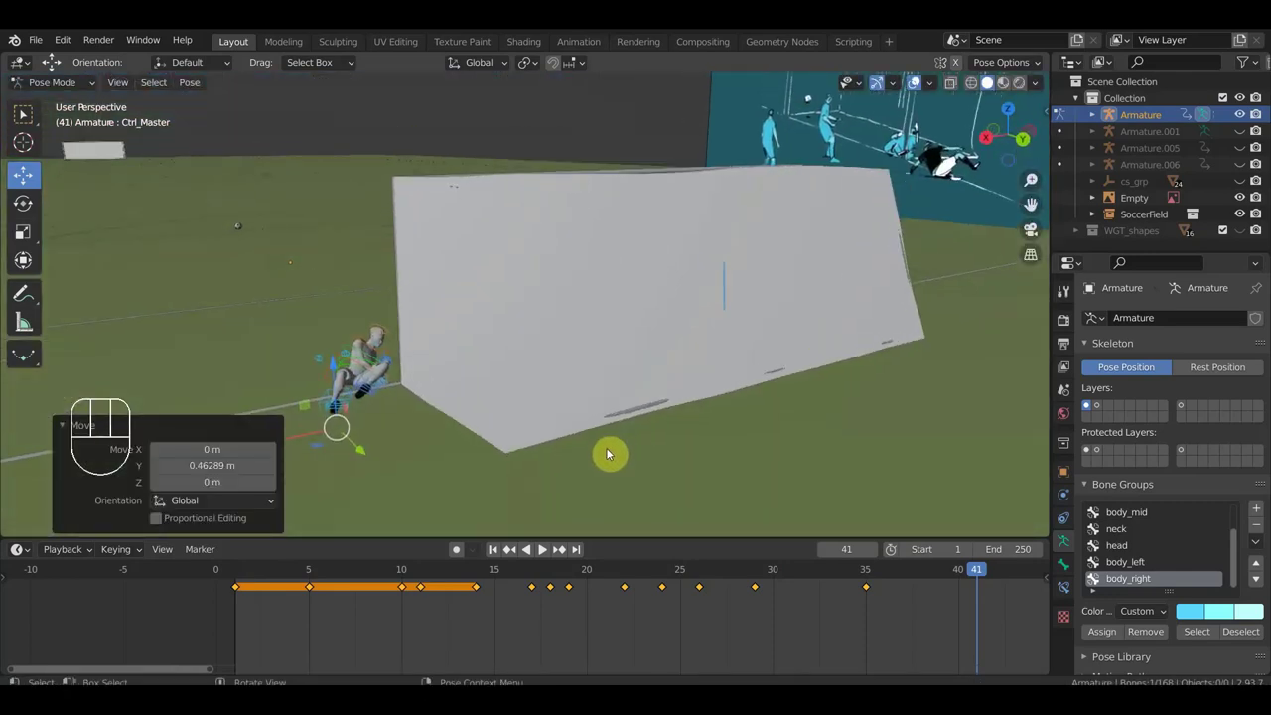
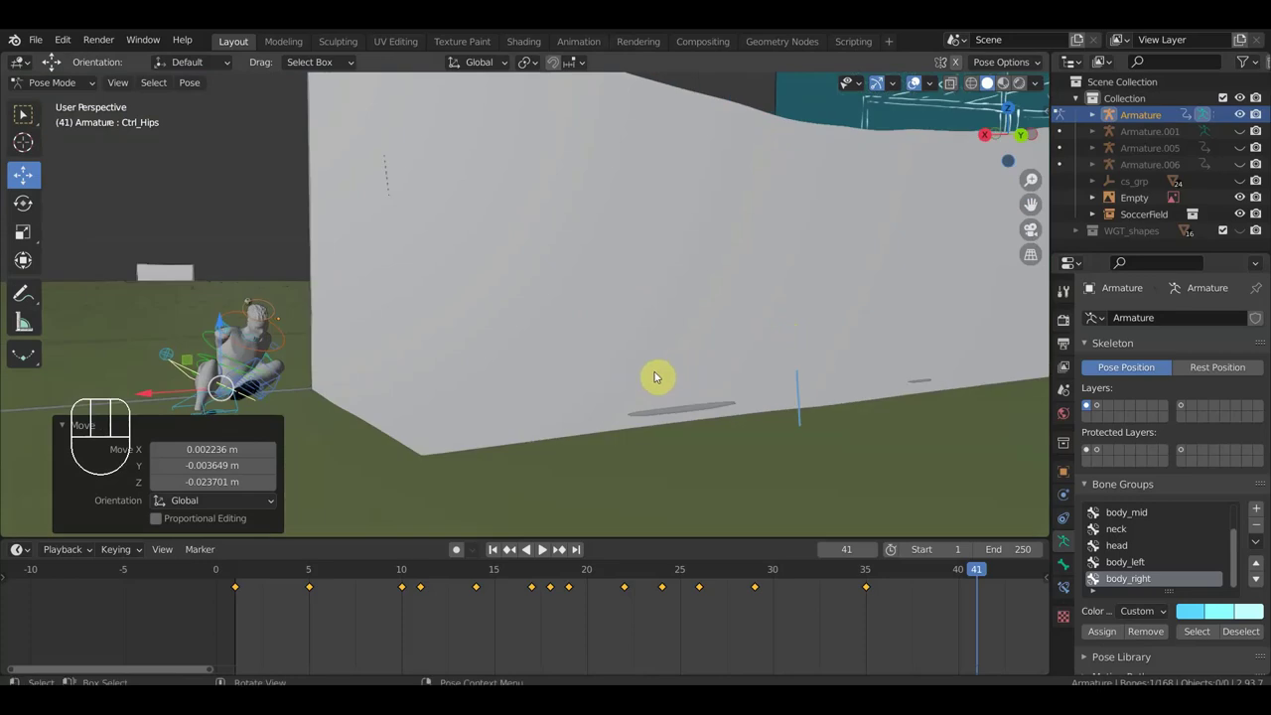
- Rotate the hips, move the right foot control, then clear its location and rotation at frame 41
key("r")
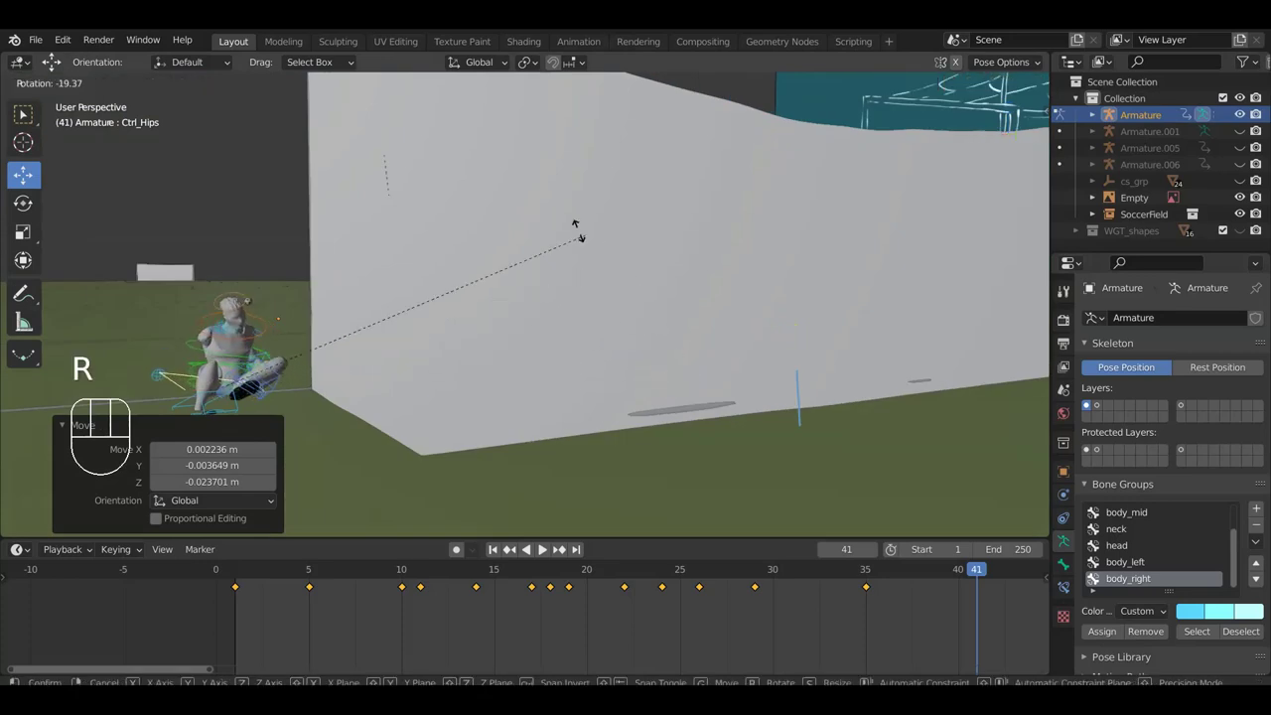
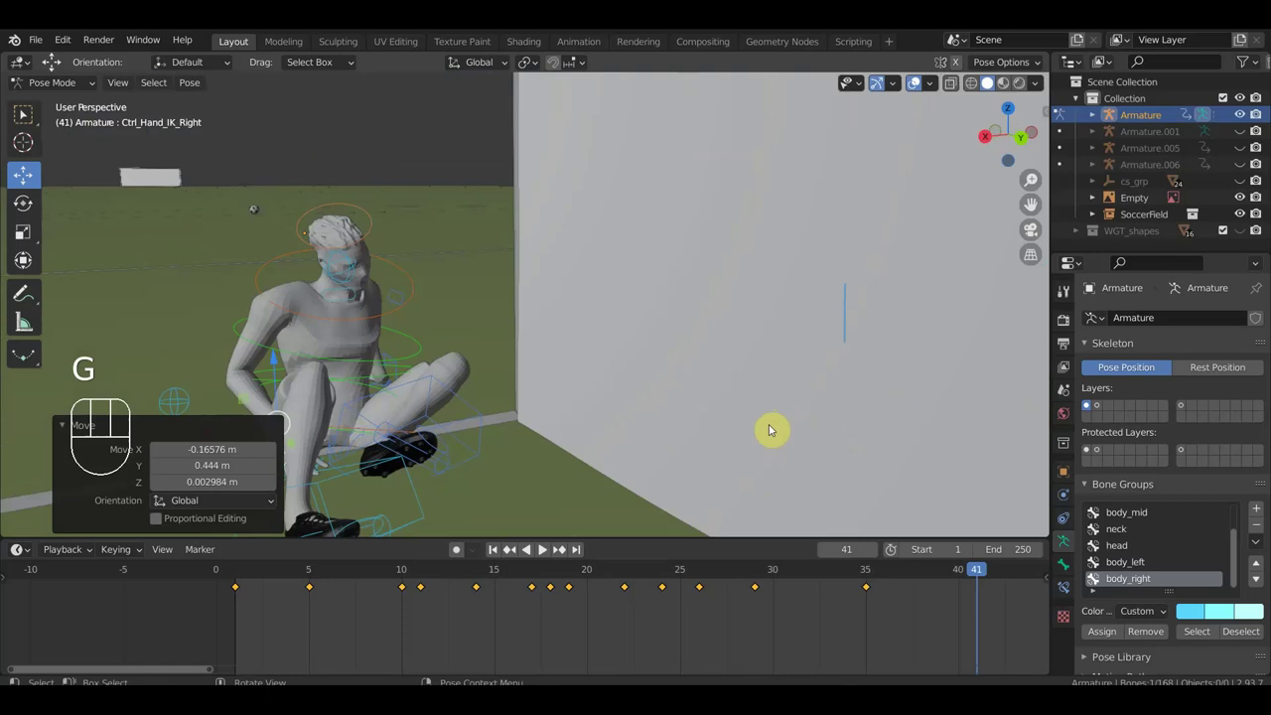
key("g")
left_click(662, 438)
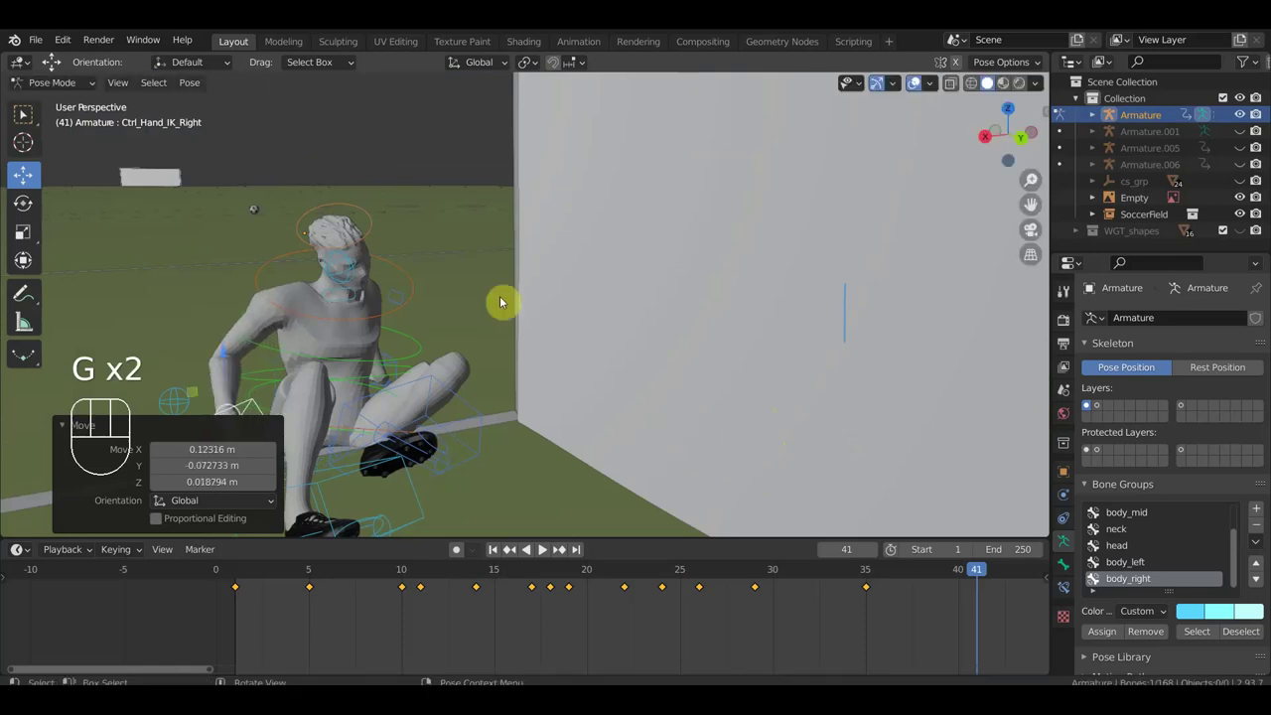
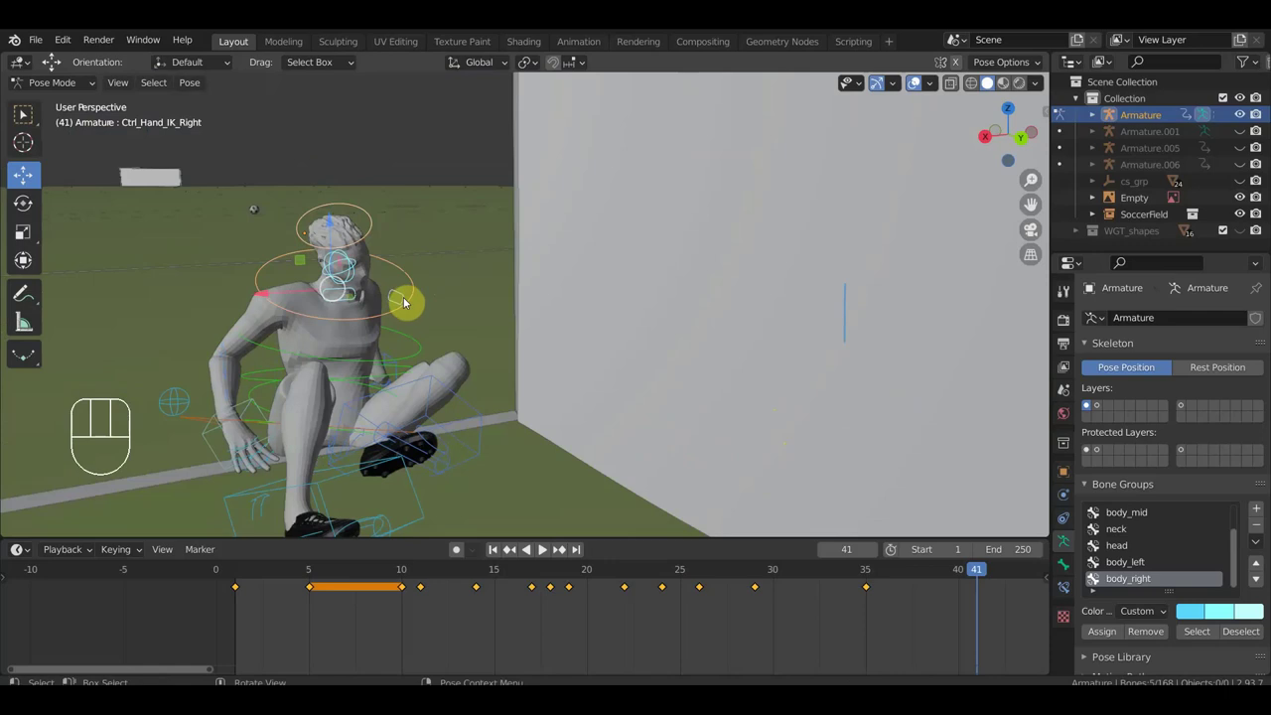
key("alt+g")
key("alt+r")
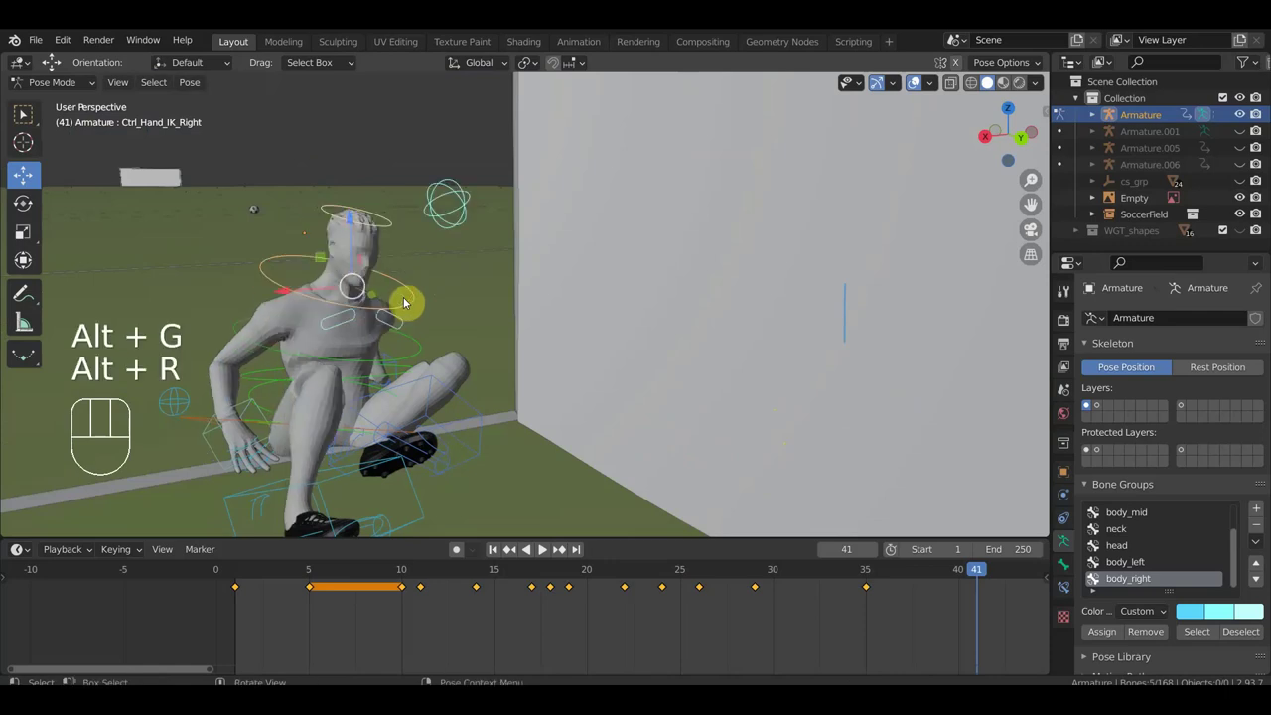
- Orbit around the seated player to check the foot placement from both sides
left_click_drag(430, 322, 425, 328)
middle_click(451, 358)
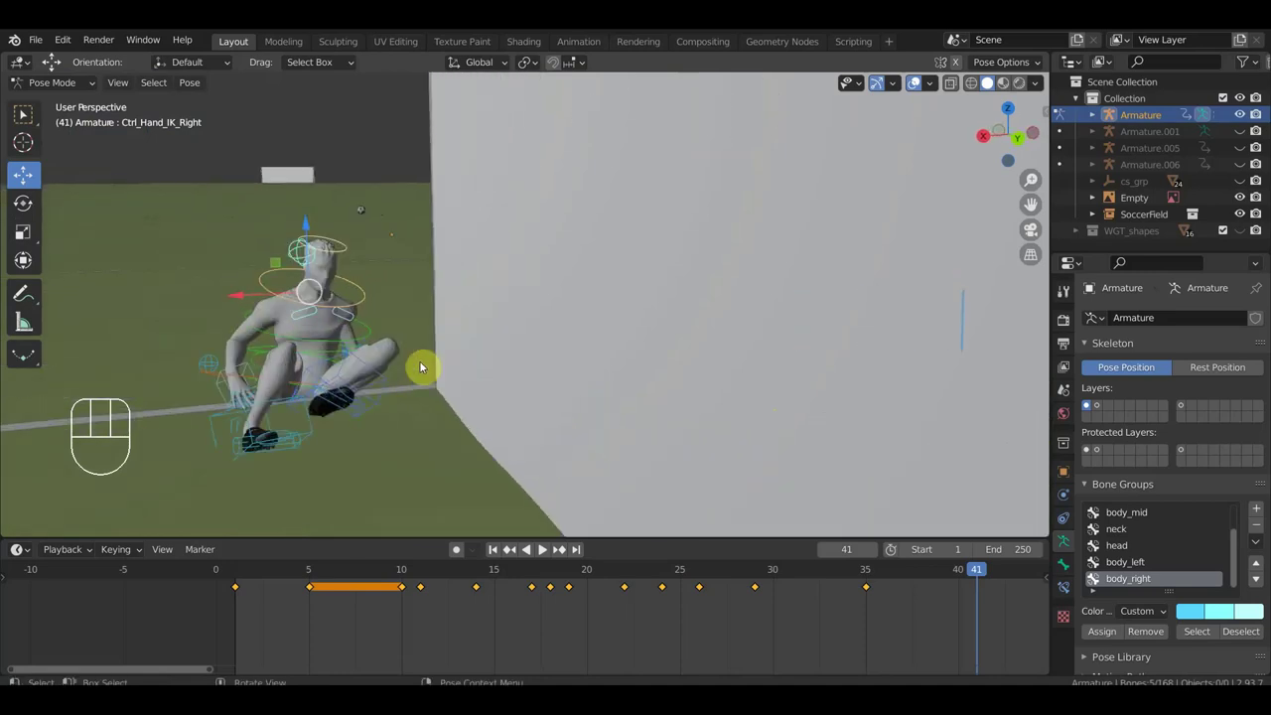
left_click_drag(399, 432, 395, 419)
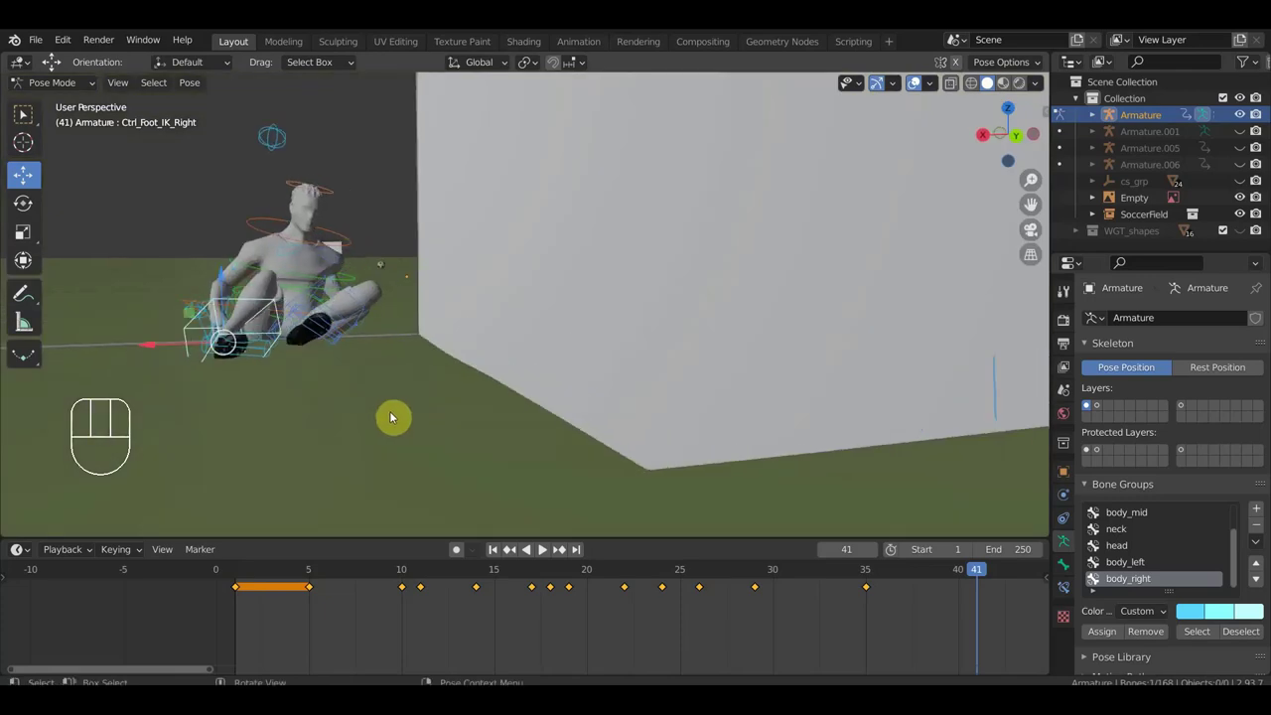
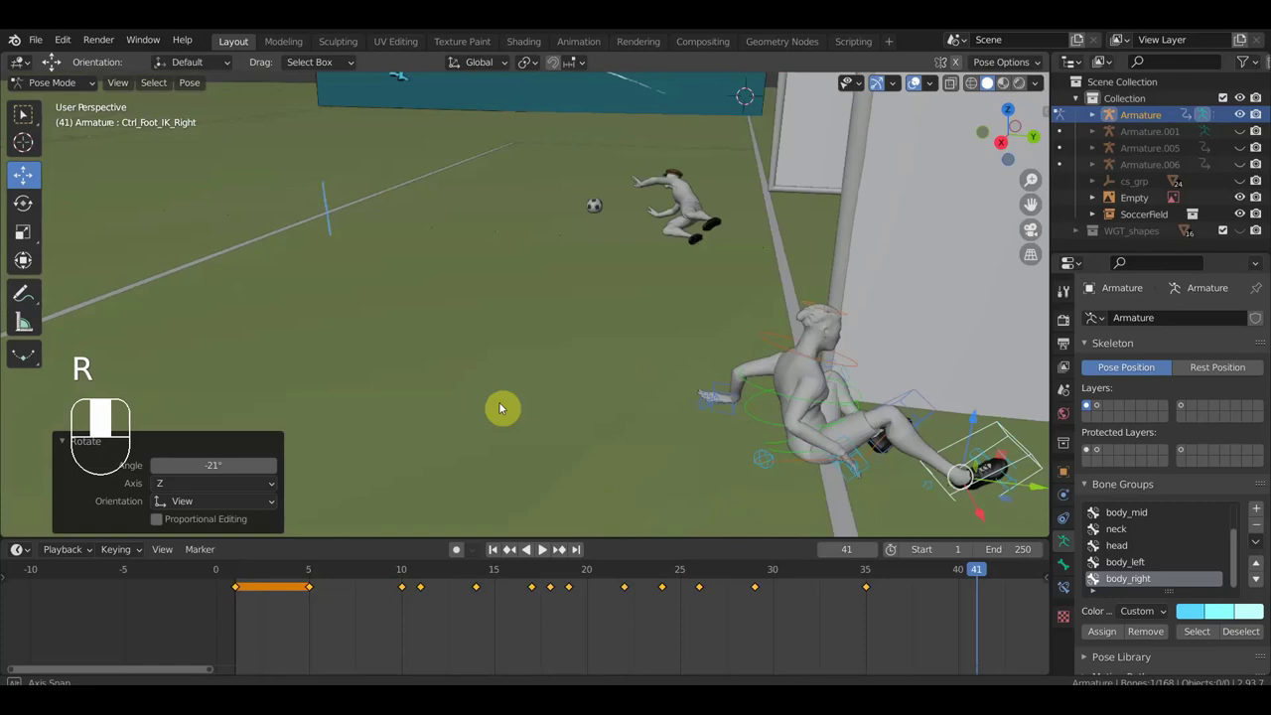
- Shift the hips control and reposition the left hand control toward the ground
middle_click(404, 476)
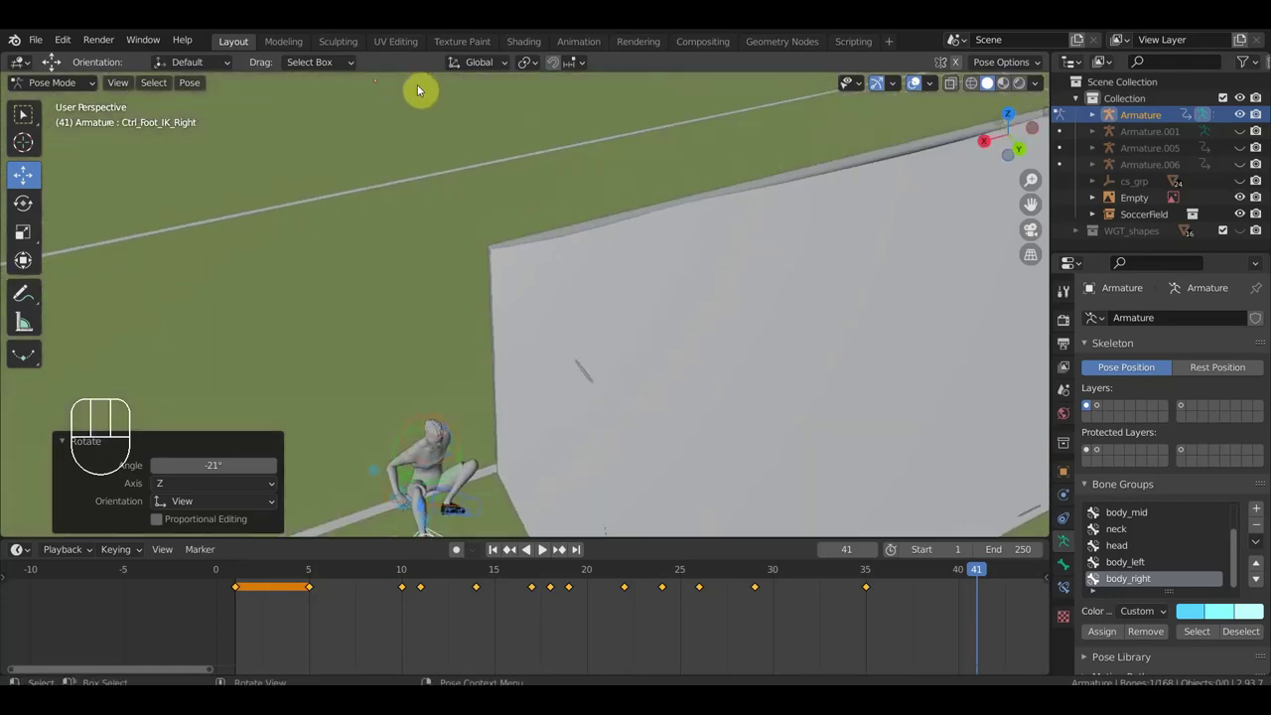
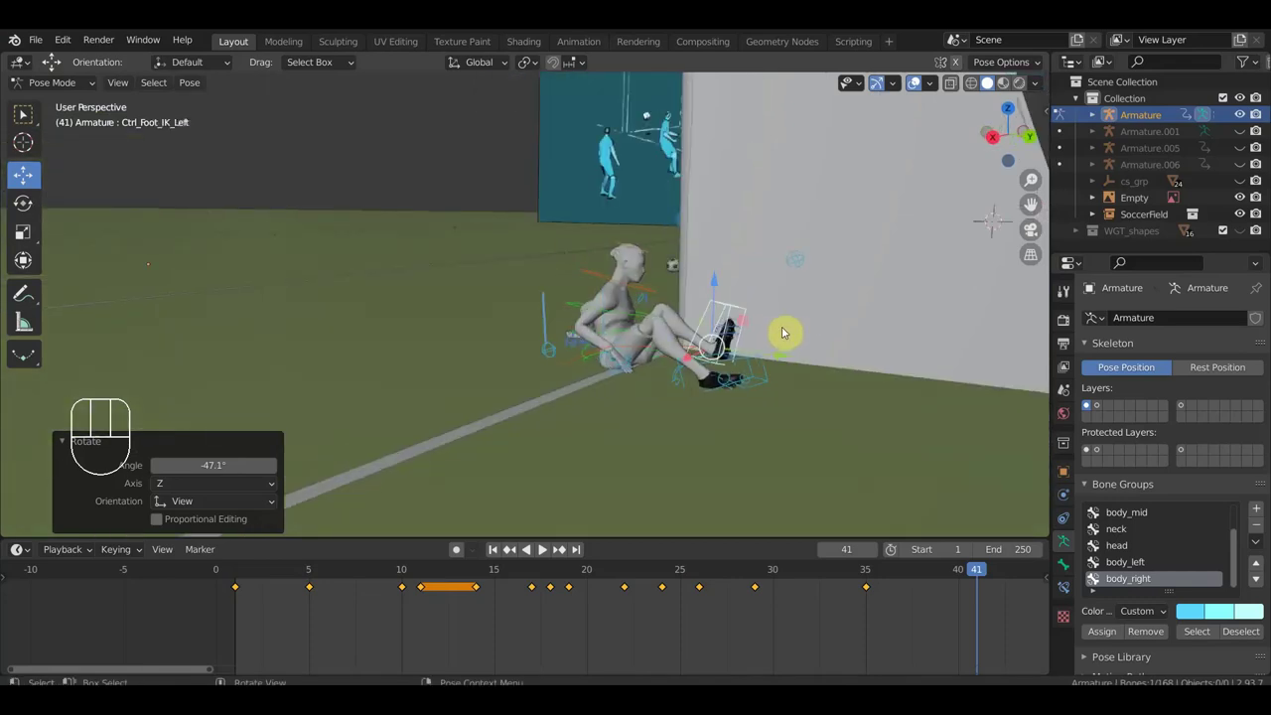
left_click_drag(653, 383, 722, 382)
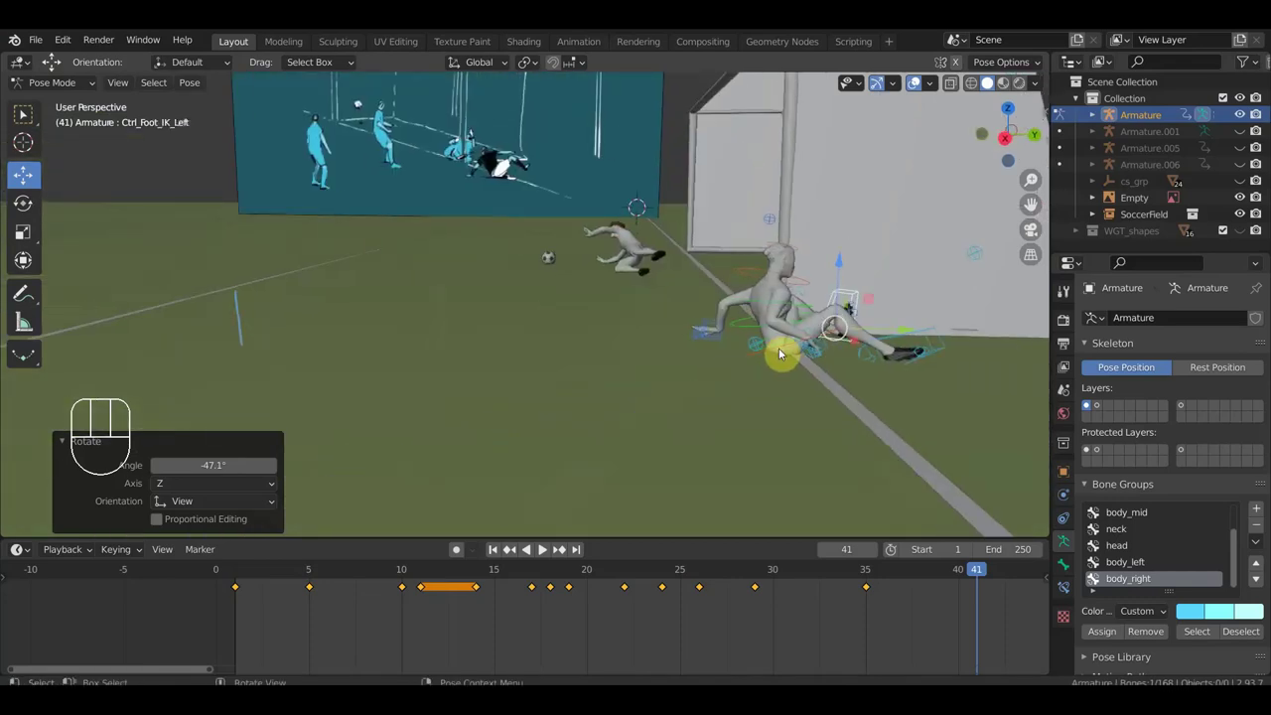
key("g")
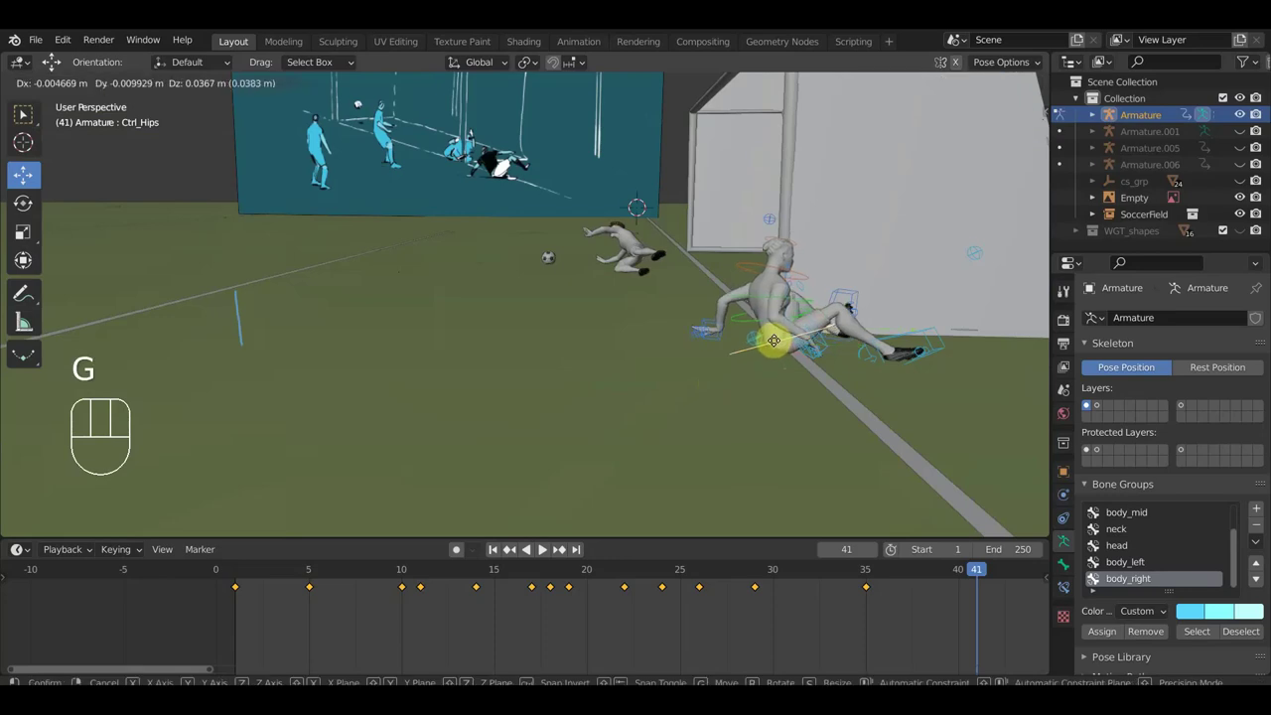
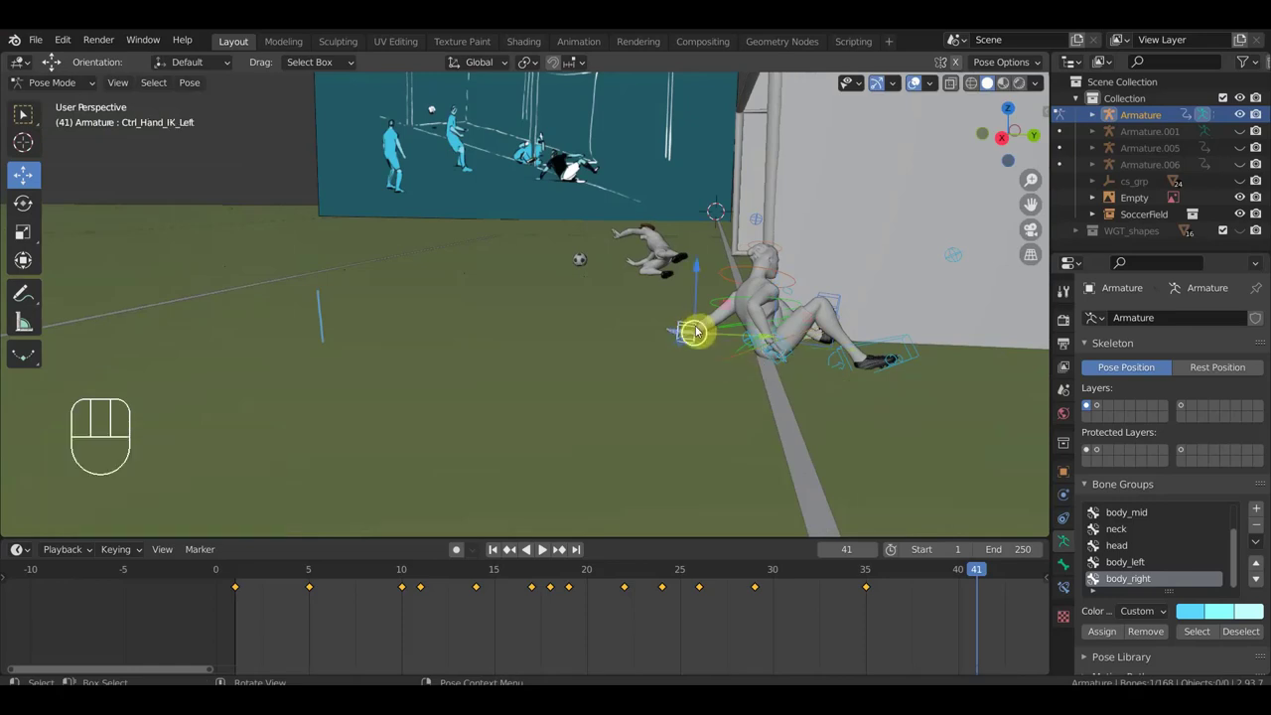
key("g")
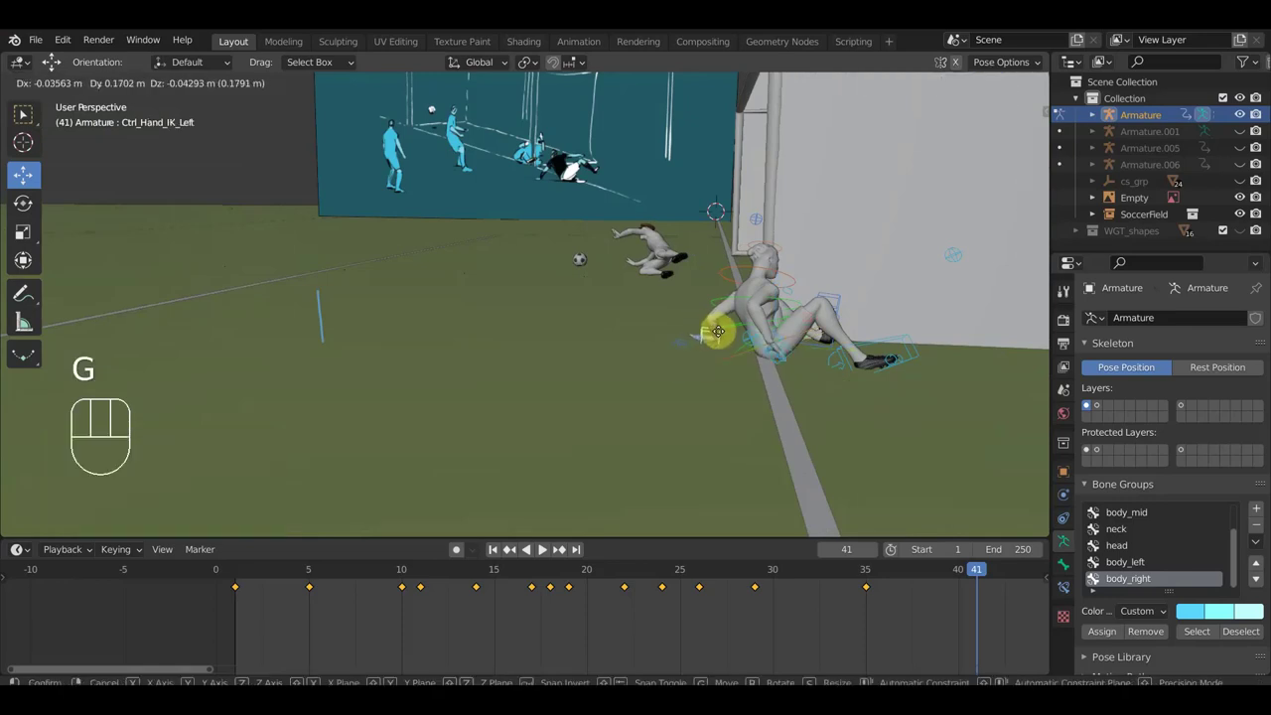
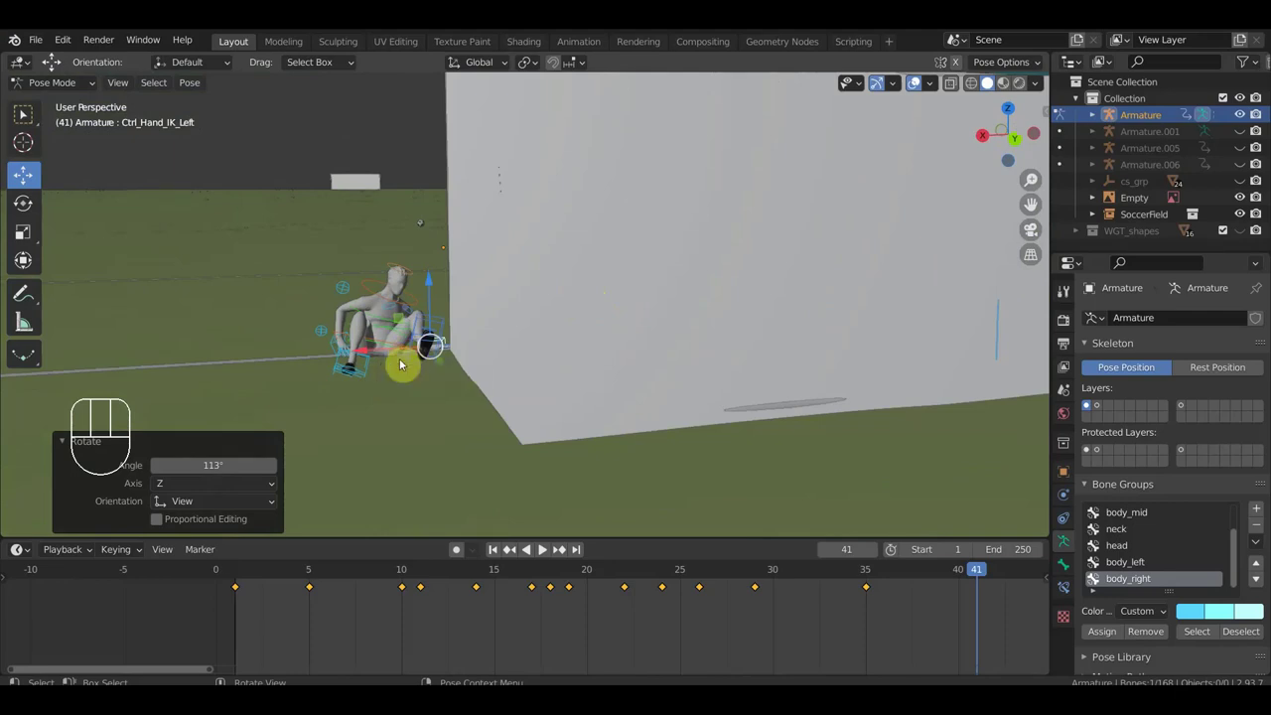
- Move the right hand control down beside the player after checking the pose from several angles
left_click_drag(429, 376, 577, 390)
left_click_drag(765, 391, 893, 384)
left_click_drag(873, 291, 800, 342)
left_click_drag(847, 314, 868, 318)
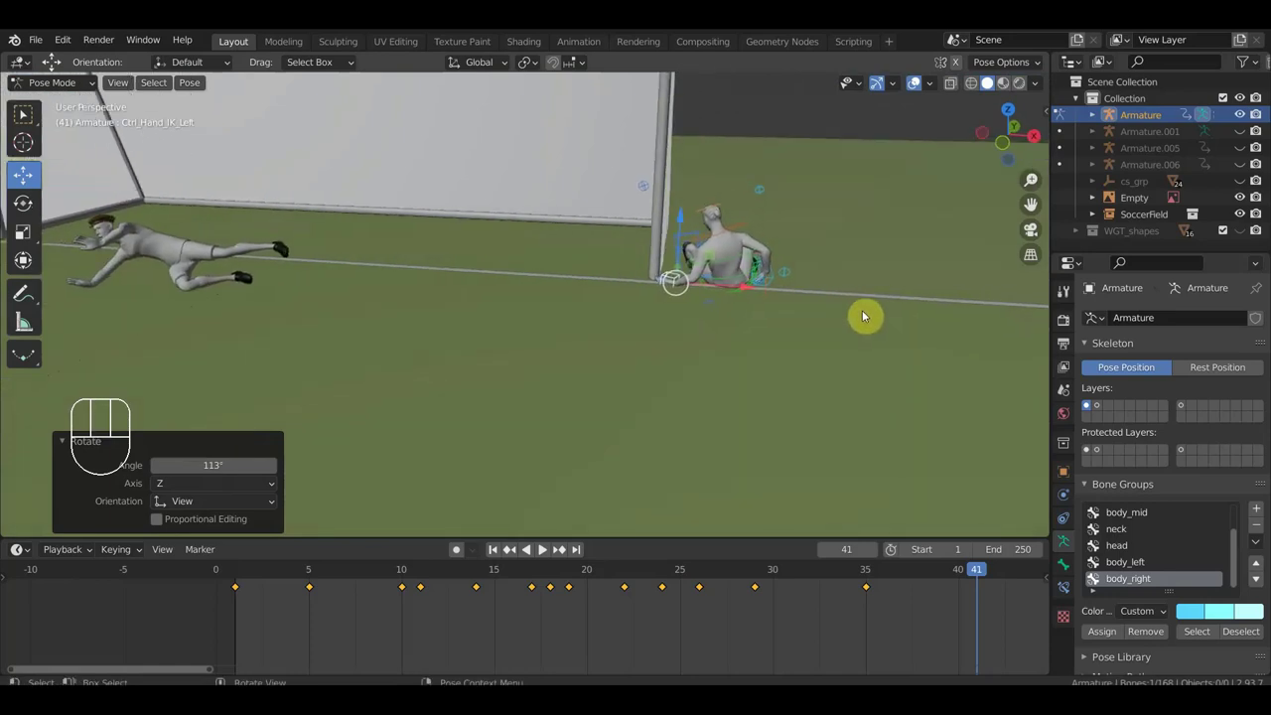
left_click_drag(778, 331, 679, 331)
left_click_drag(782, 352, 736, 348)
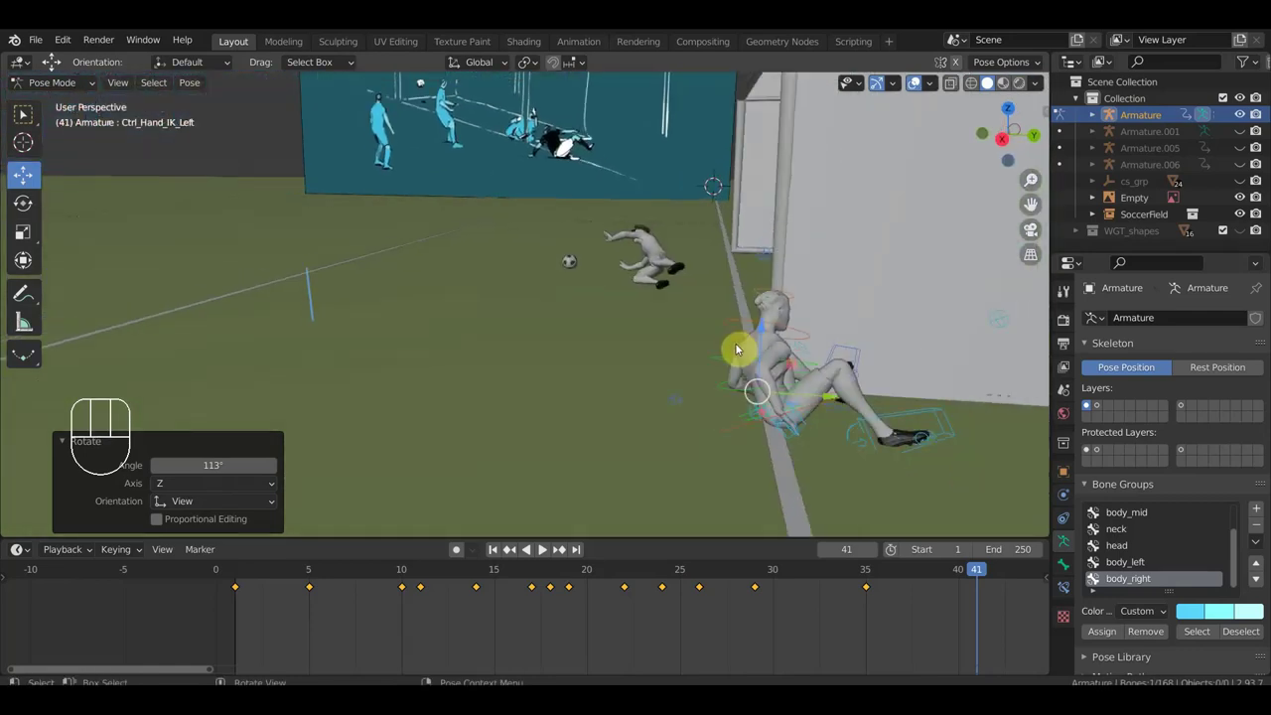
left_click_drag(809, 429, 698, 429)
key("g")
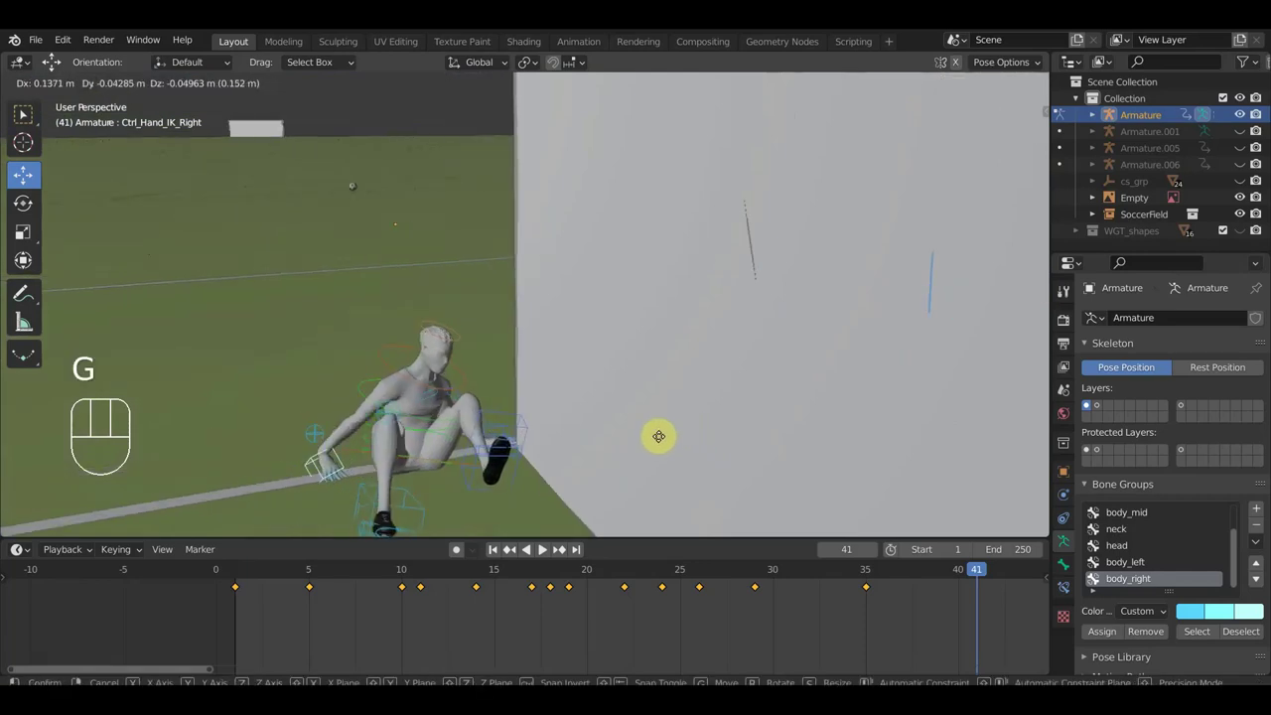
left_click(693, 437)
- Rotate and lower the right hand so it plants flat on the ground
left_click_drag(735, 444, 798, 436)
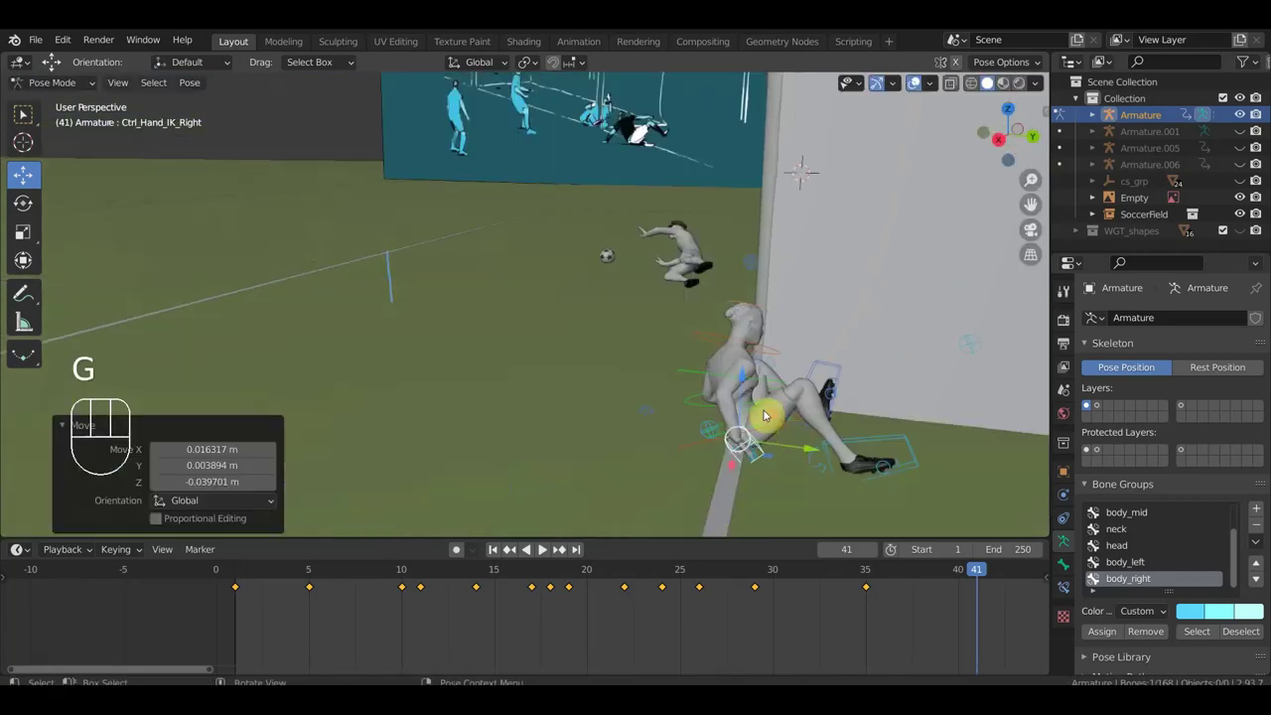
left_click_drag(682, 343, 722, 409)
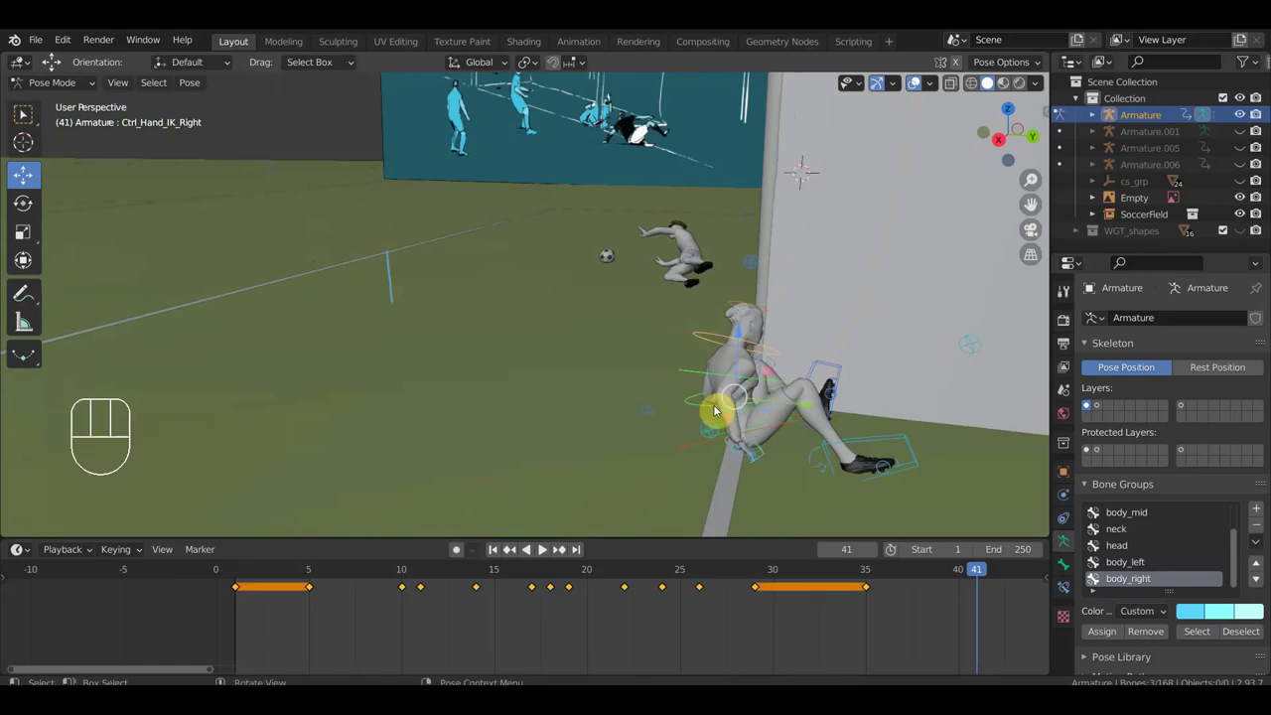
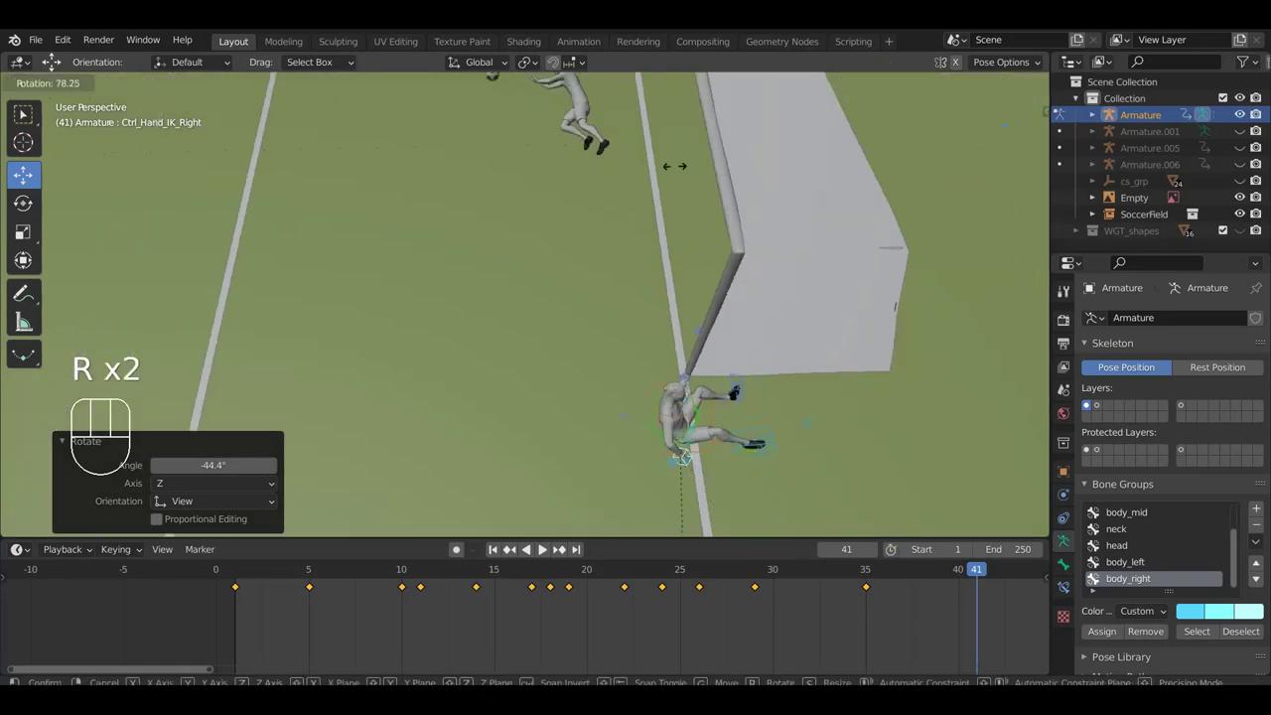
left_click_drag(641, 196, 661, 196)
middle_click(875, 352)
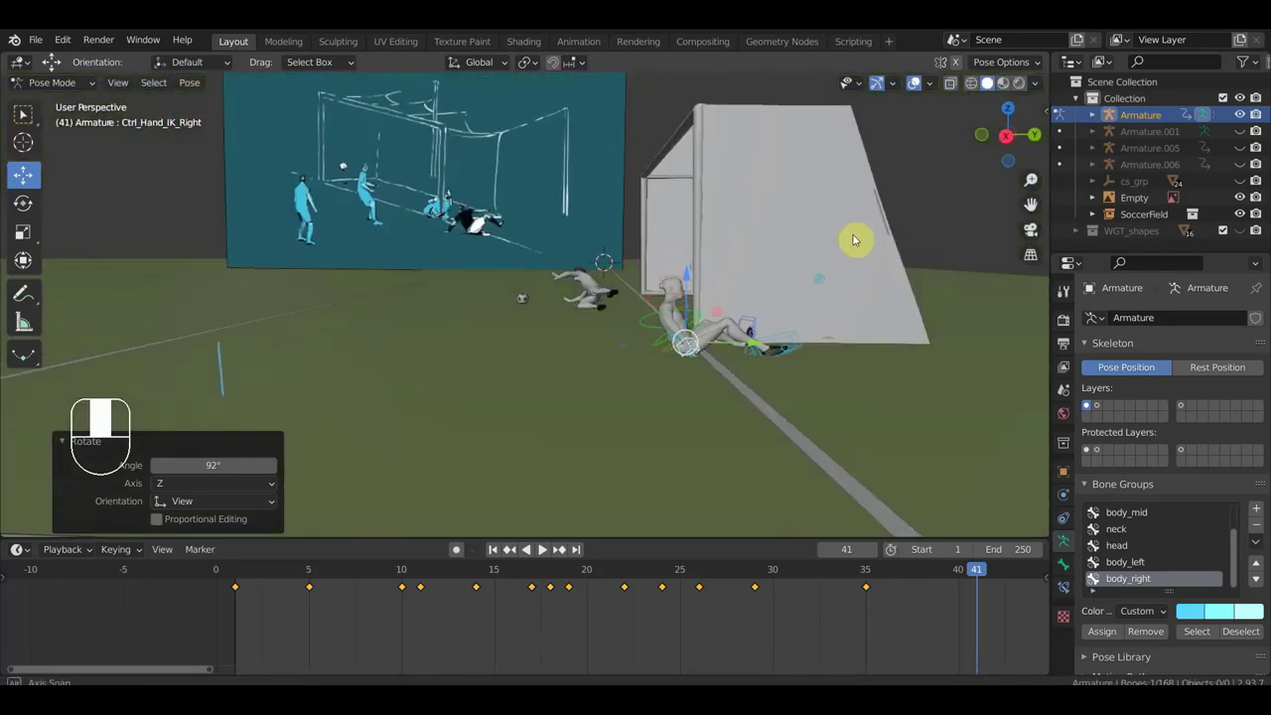
key("r")
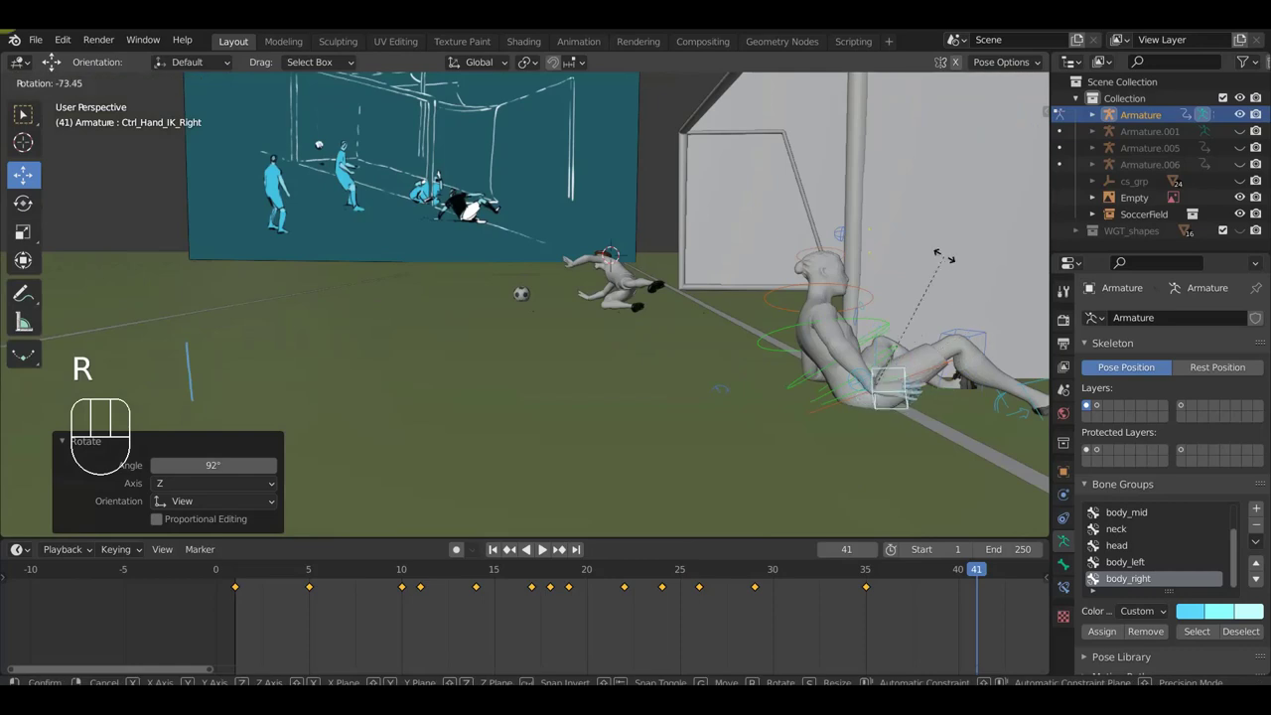
key("g")
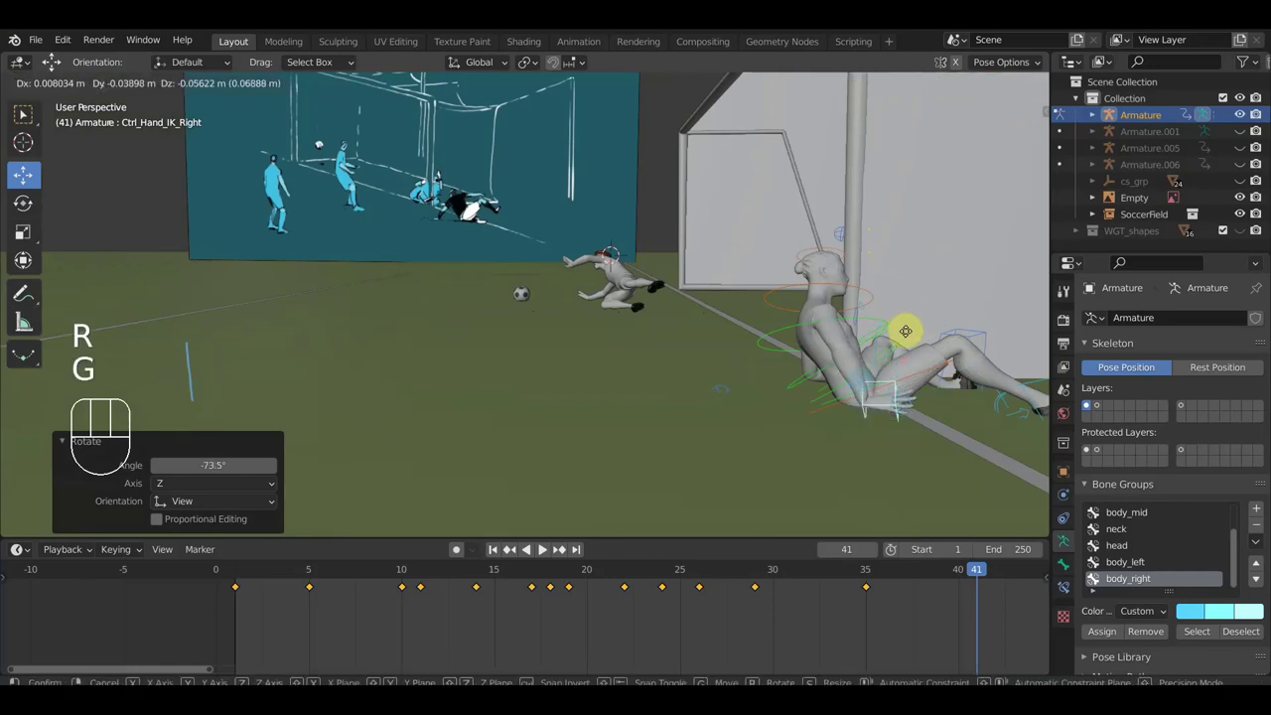
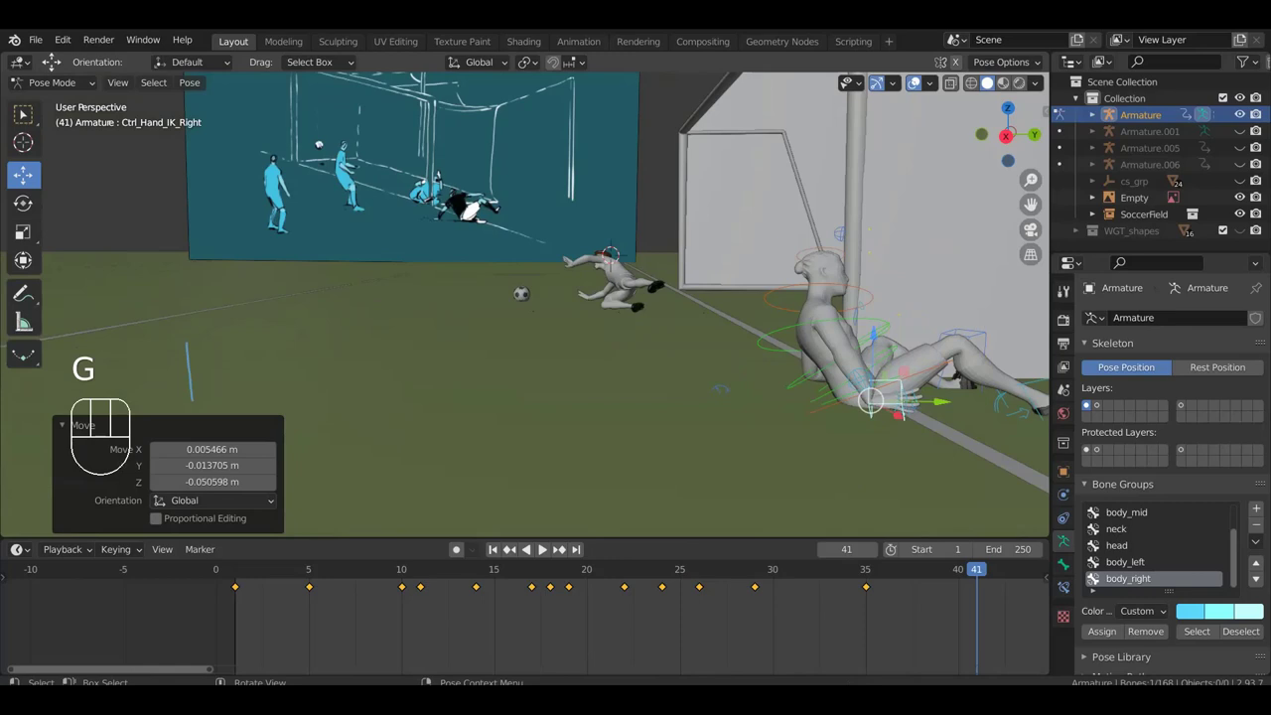
left_click(976, 426)
- Bend the upper spine (Ctrl_Spine2) to hunch the seated torso forward
left_click_drag(875, 388, 954, 375)
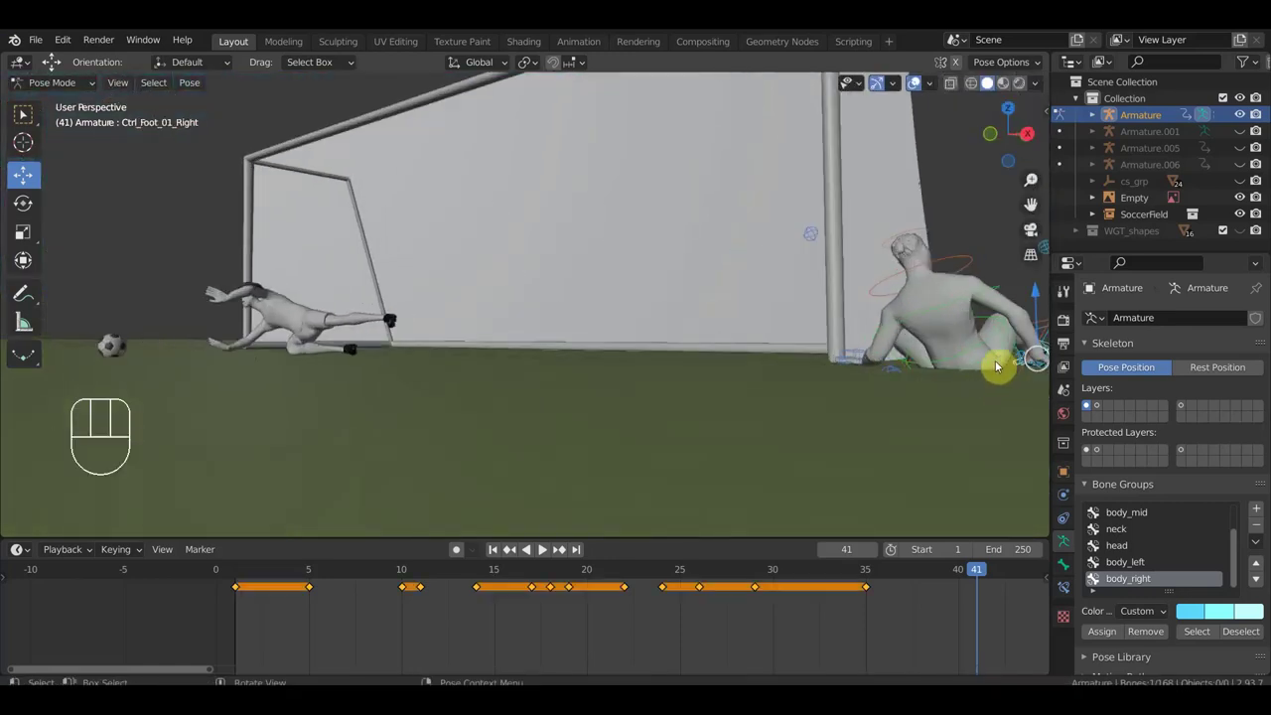
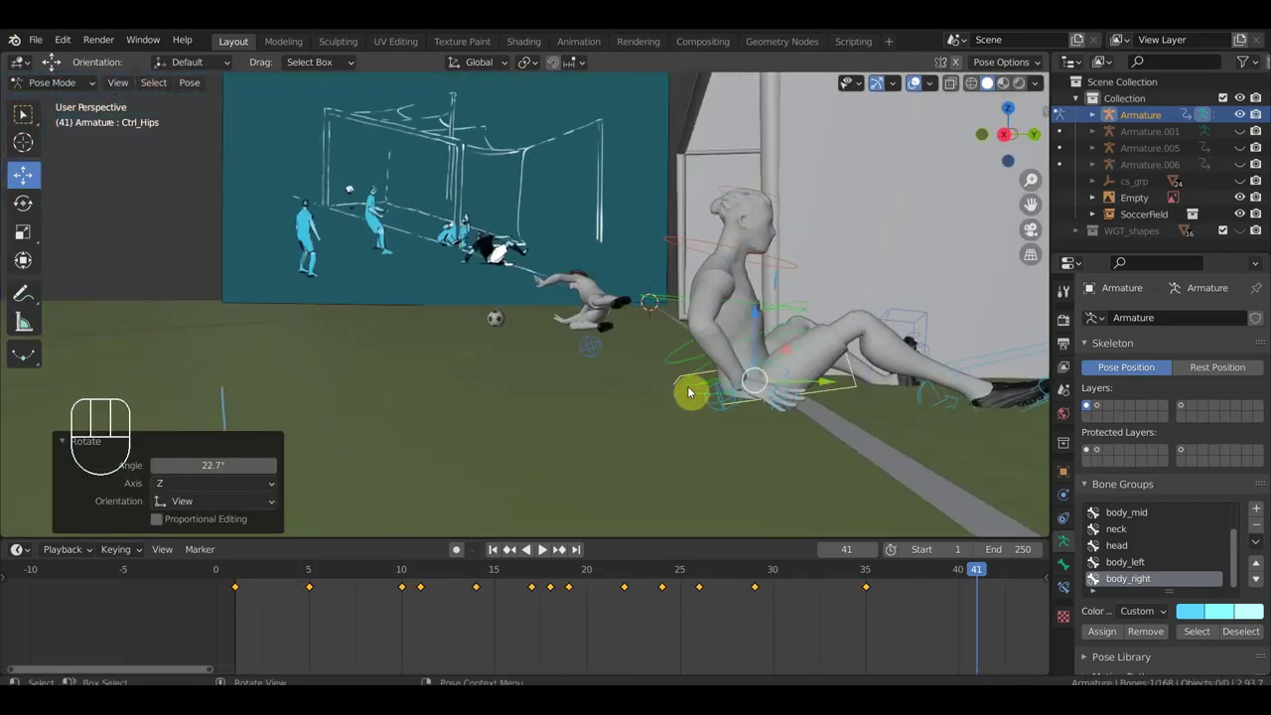
middle_click(866, 423)
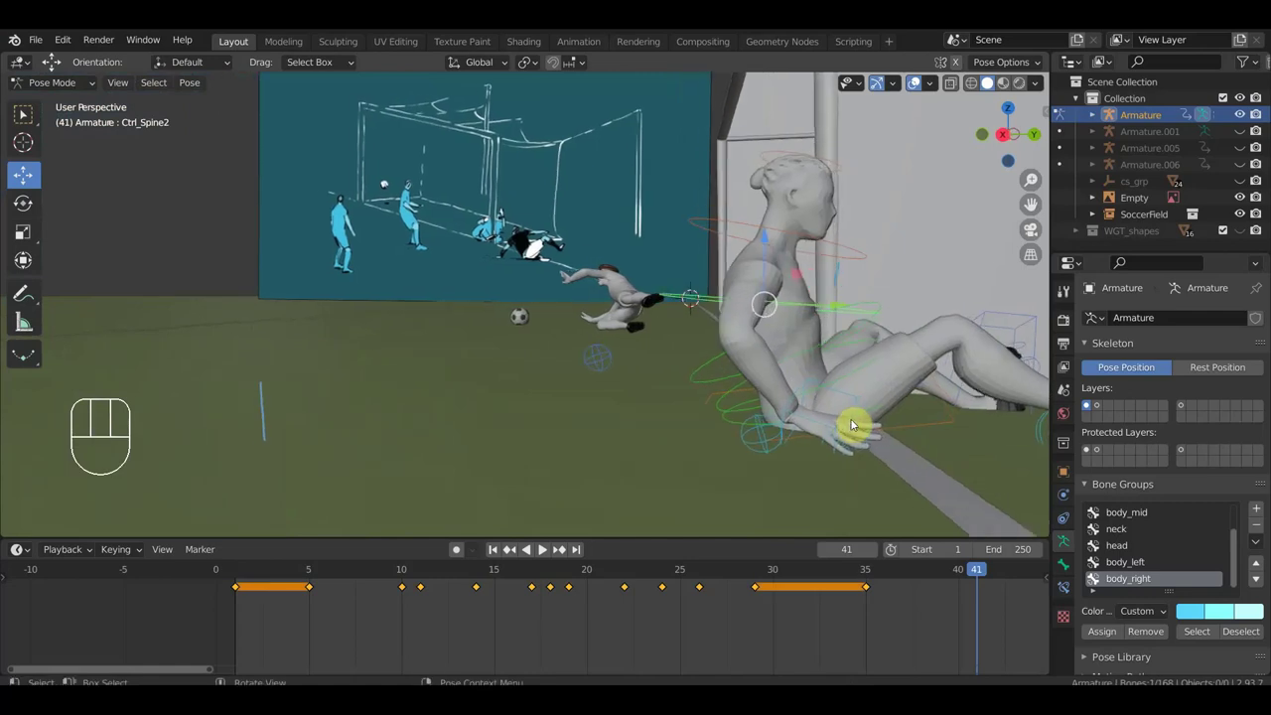
key("r")
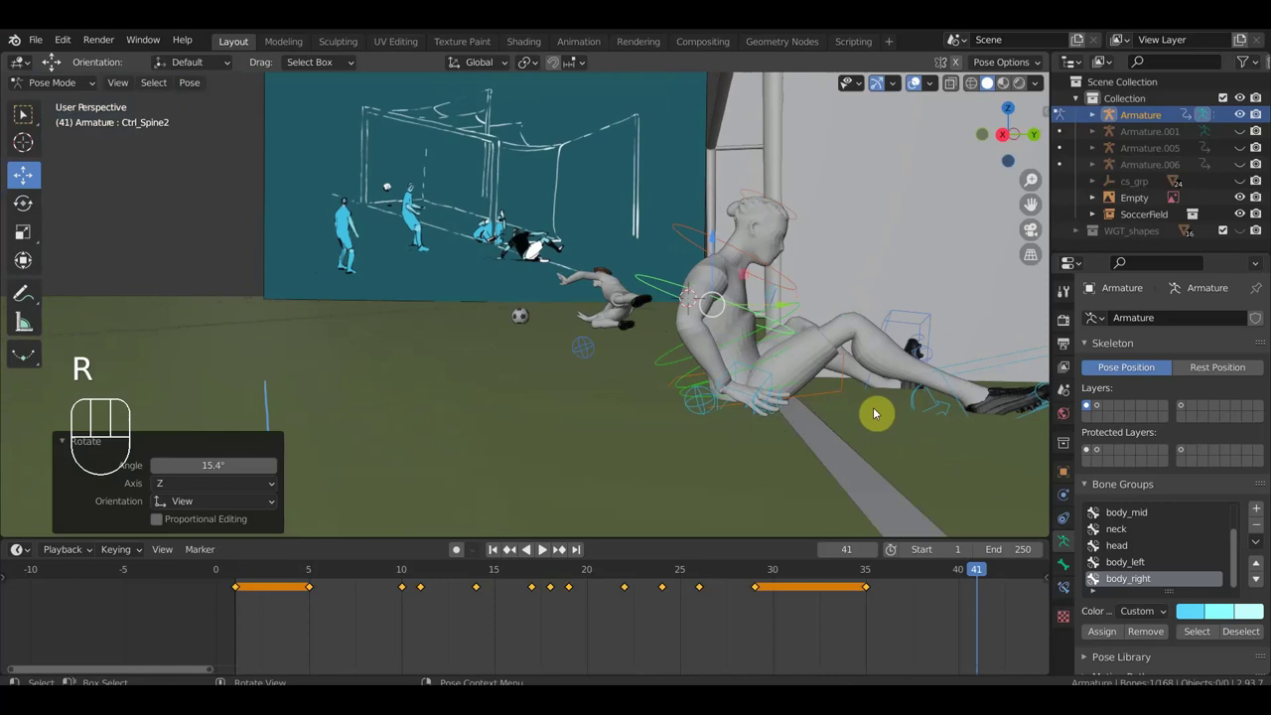
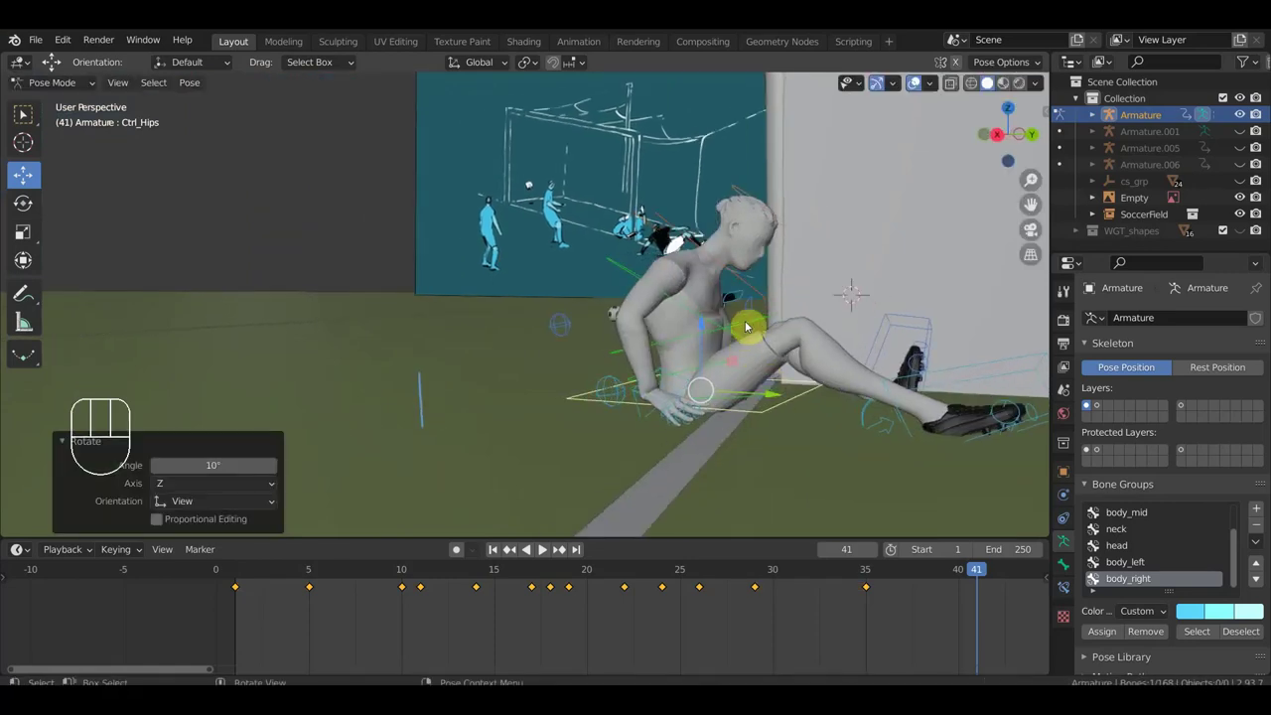
left_click_drag(696, 312, 742, 333)
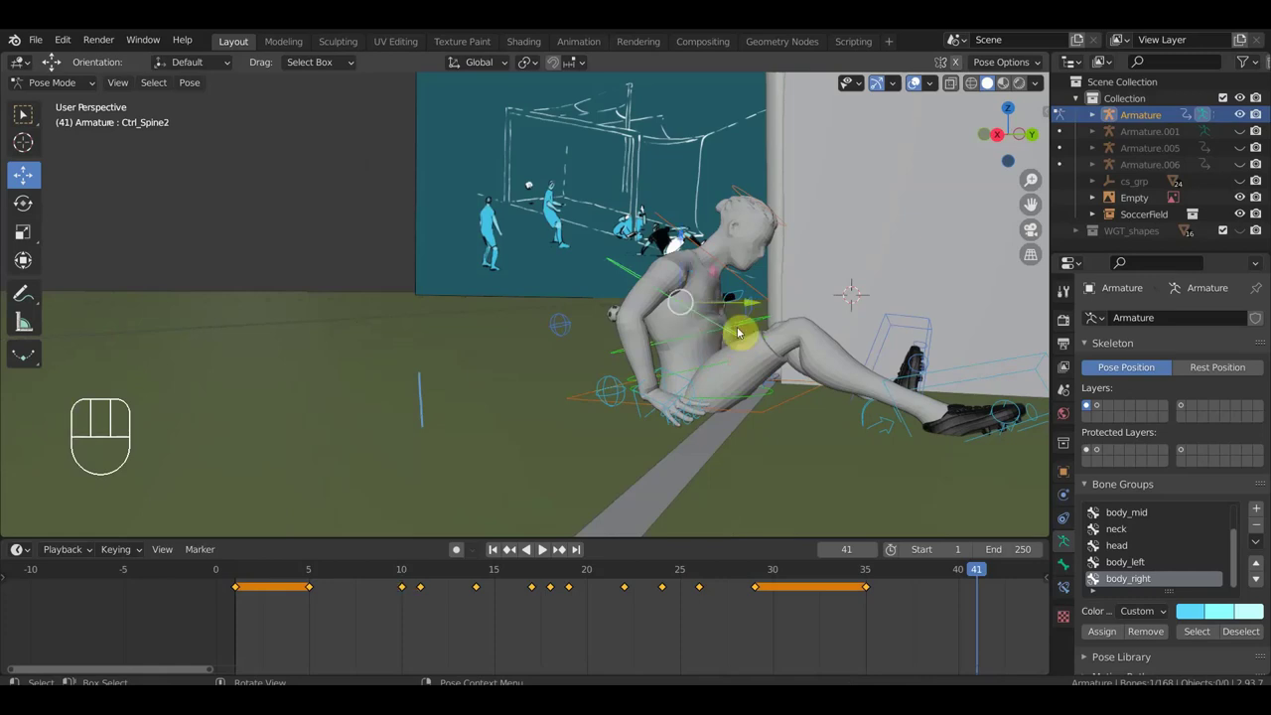
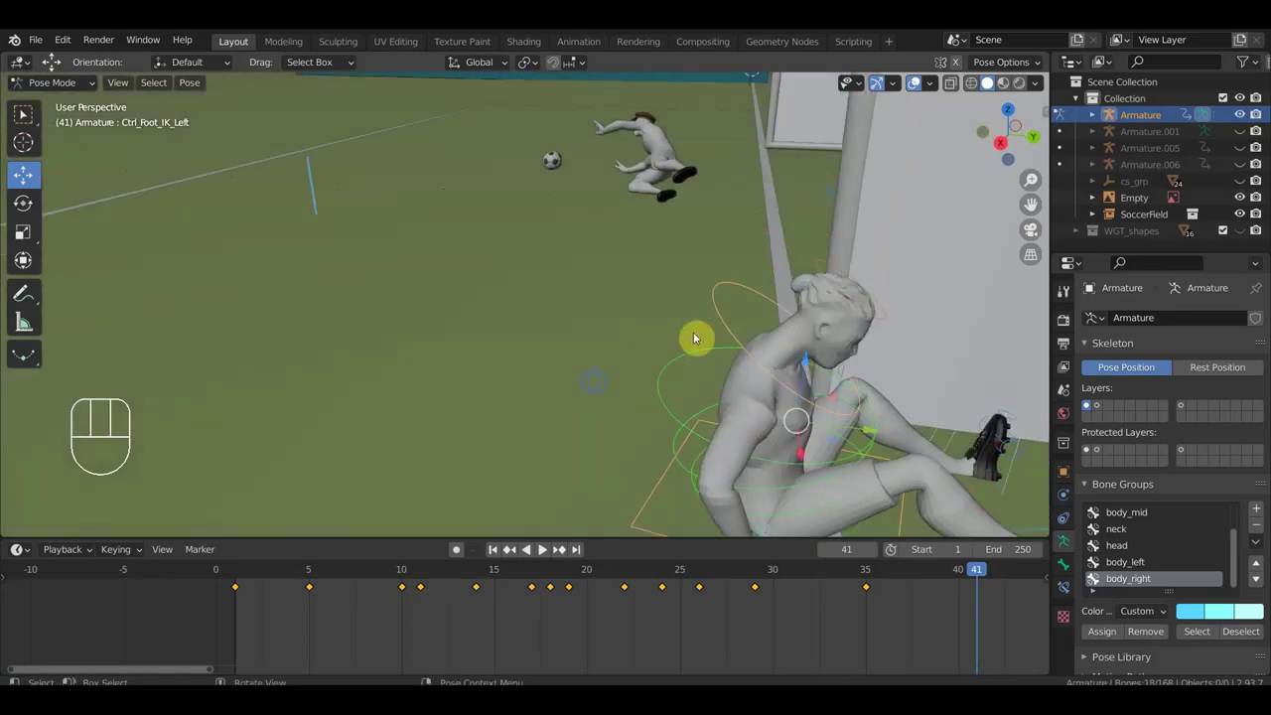
key("alt+g")
key("alt+r")
left_click_drag(805, 314, 786, 295)
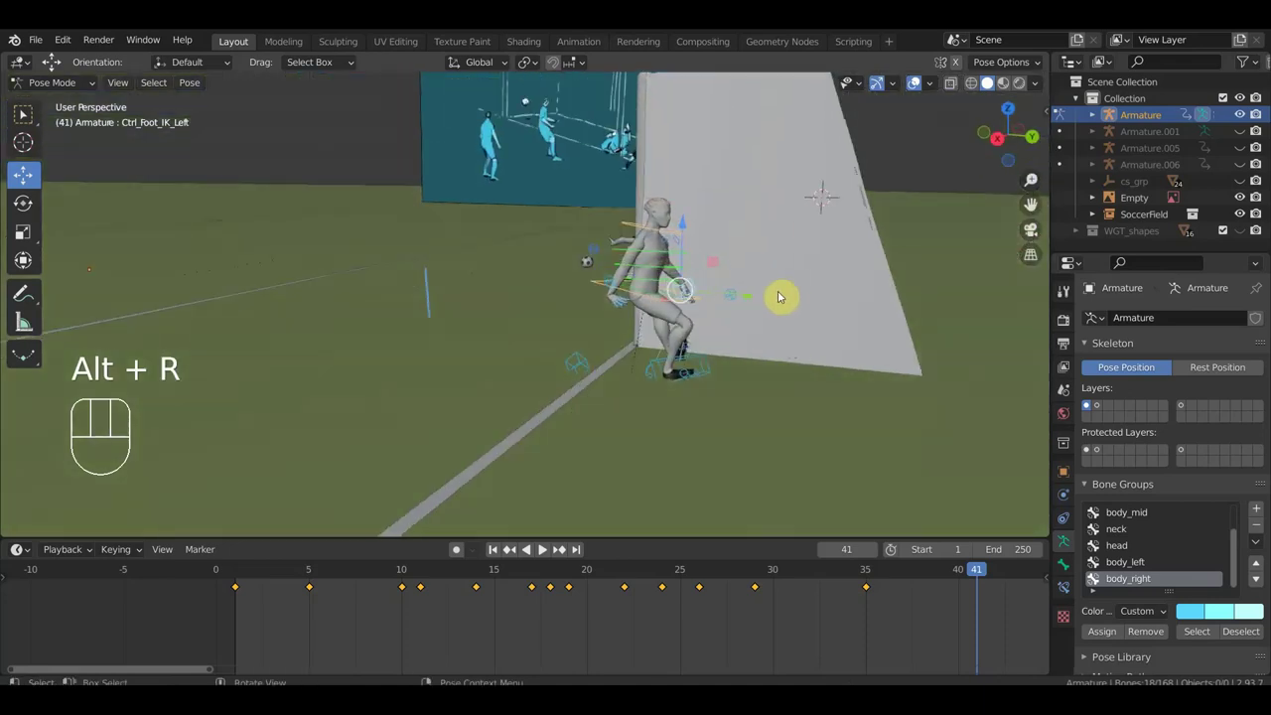
key("ctrl+z")
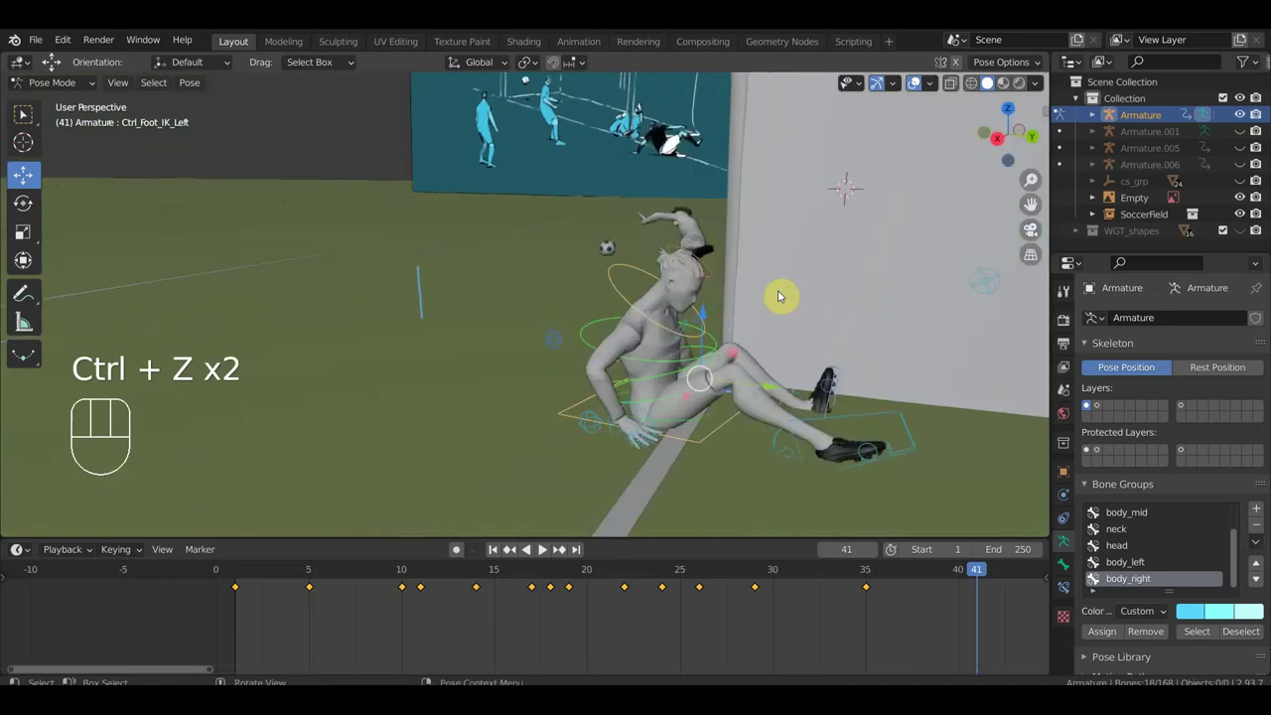
left_click_drag(812, 279, 727, 270)
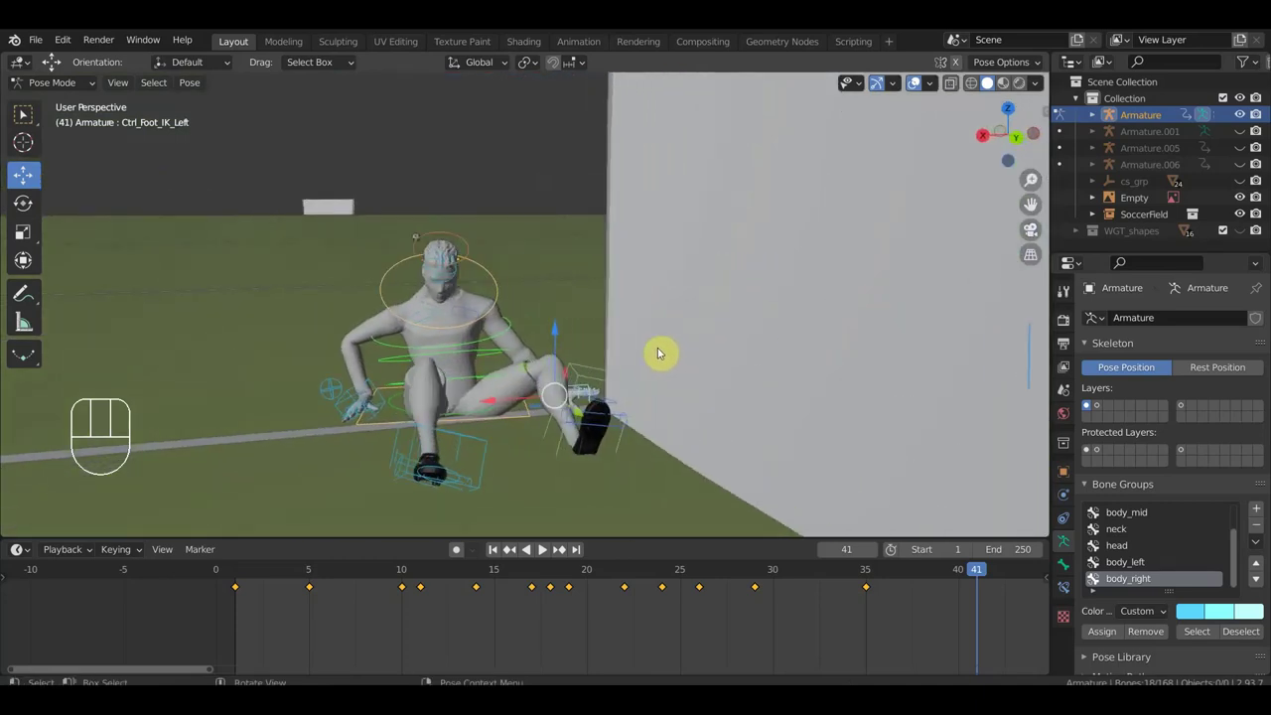
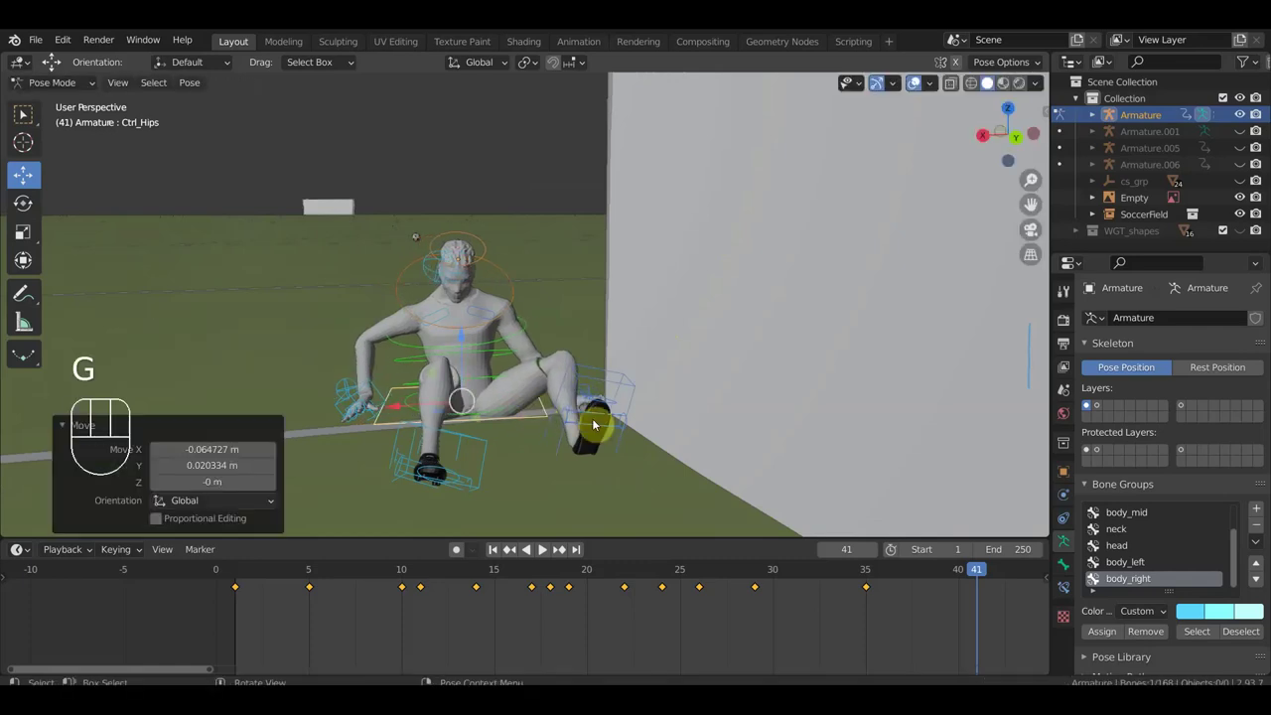
key("r")
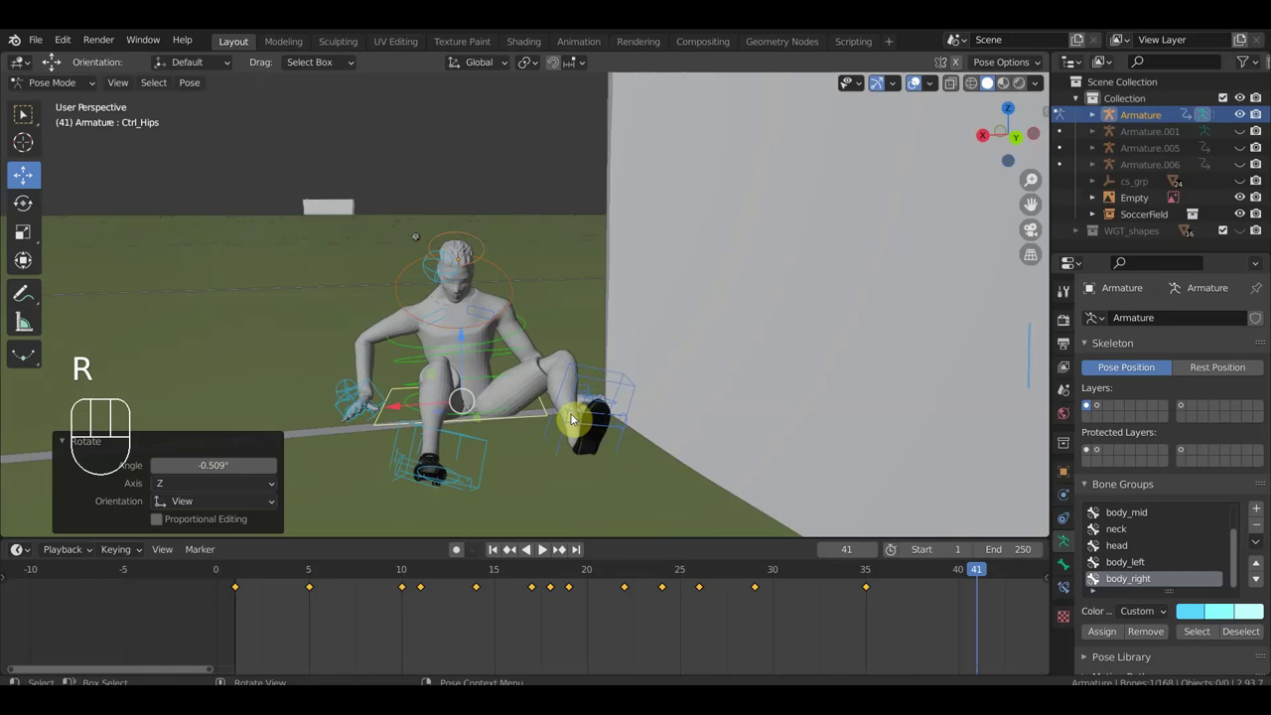
left_click_drag(508, 408, 511, 464)
middle_click(569, 506)
left_click_drag(574, 415, 586, 429)
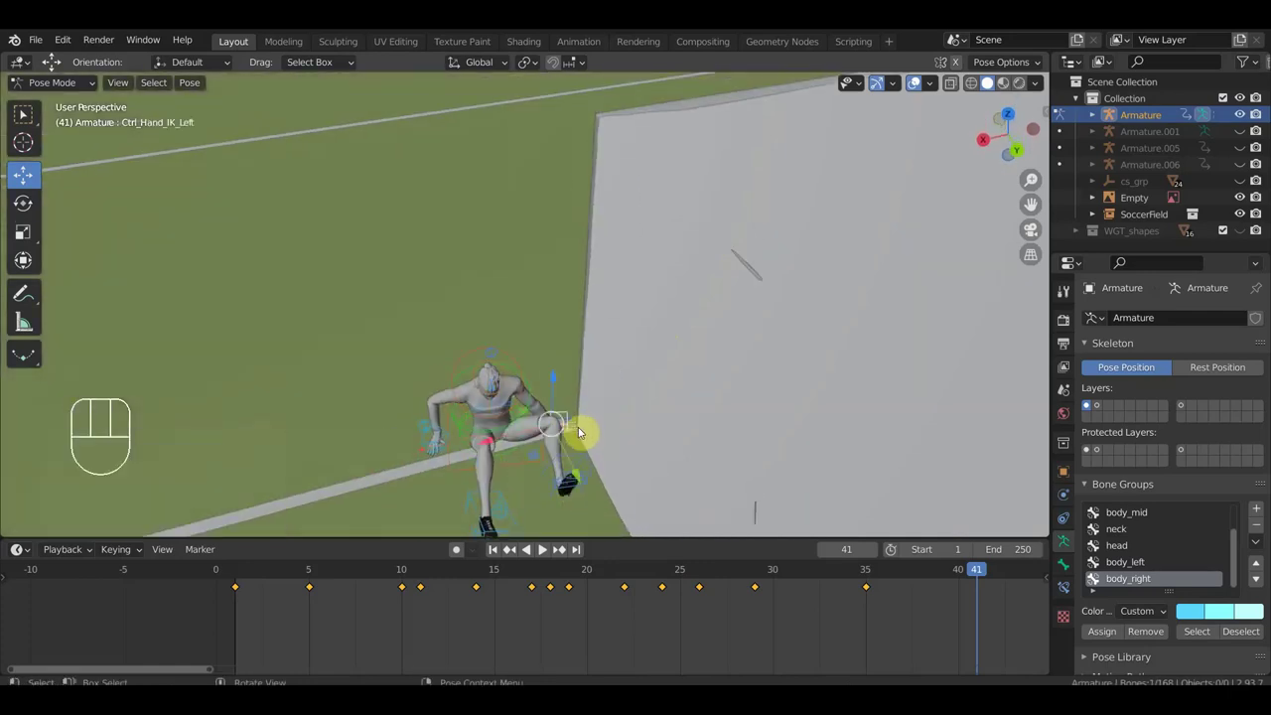
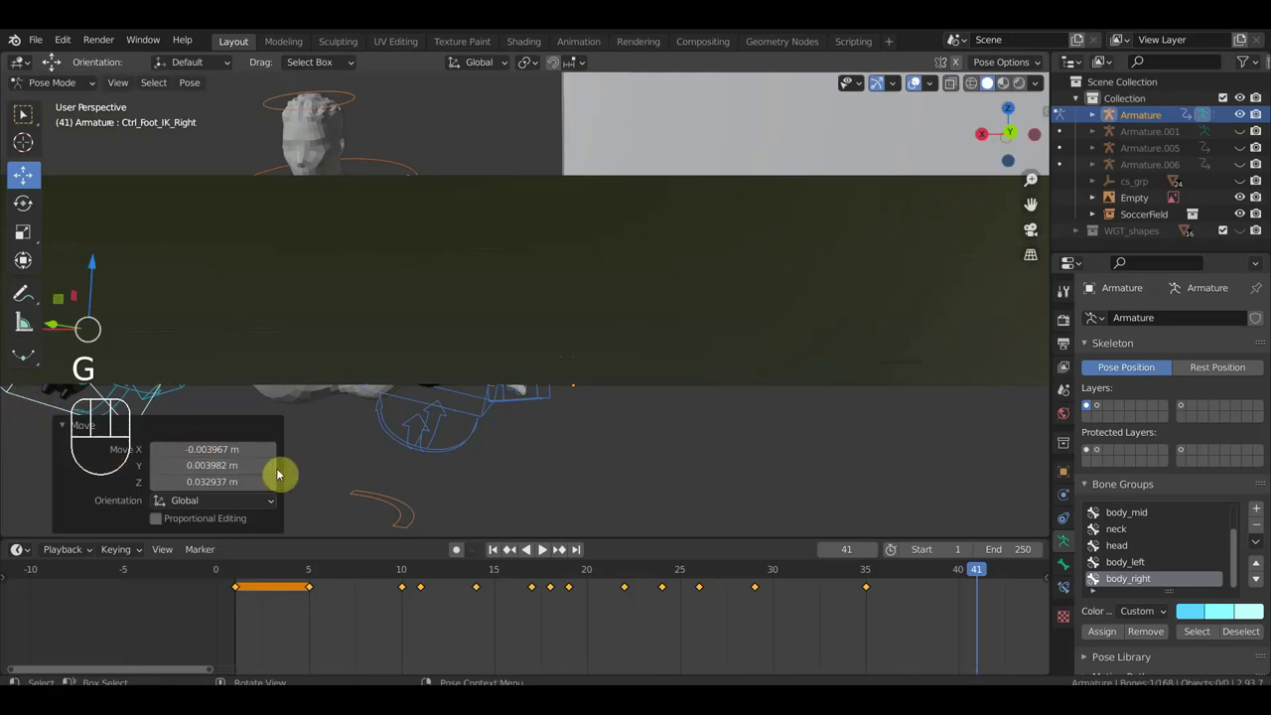
key("g")
left_click(403, 495)
left_click_drag(509, 481, 618, 492)
scroll("up", 3)
left_click_drag(682, 401, 616, 408)
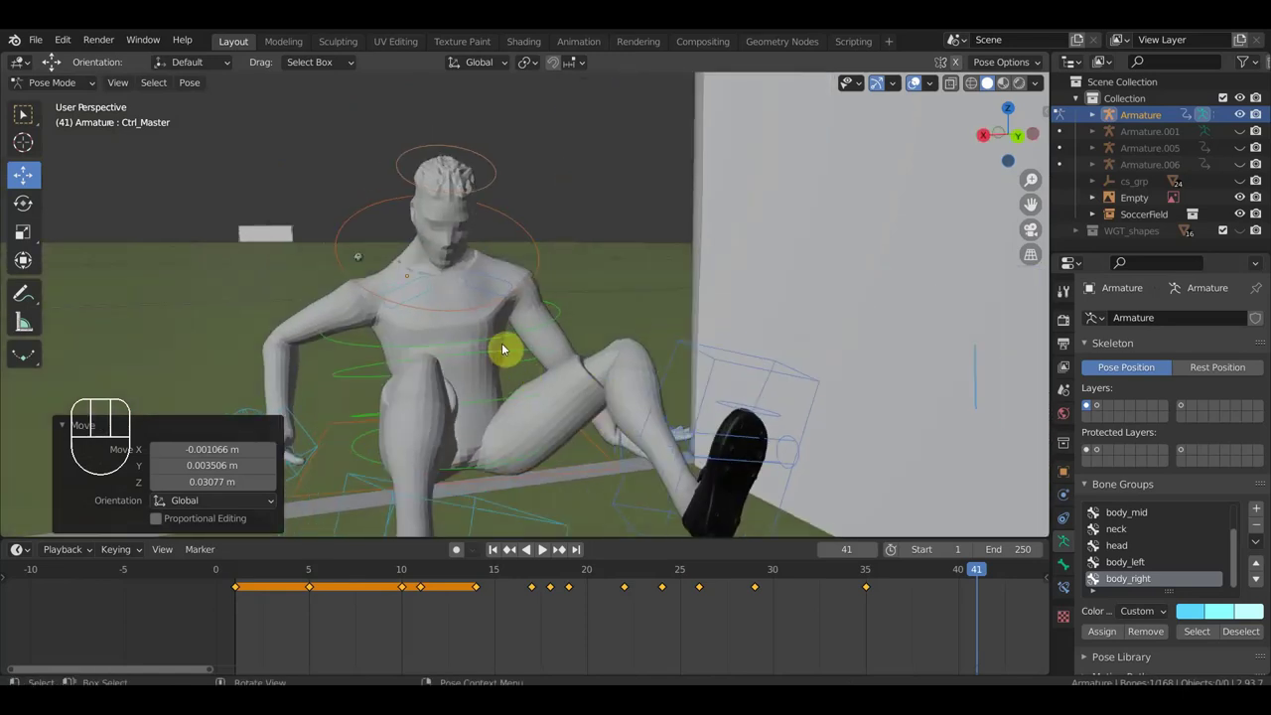
left_click(415, 288)
left_click_drag(460, 300, 516, 343)
key("r")
key("r")
left_click(716, 505)
left_click_drag(708, 503, 661, 469)
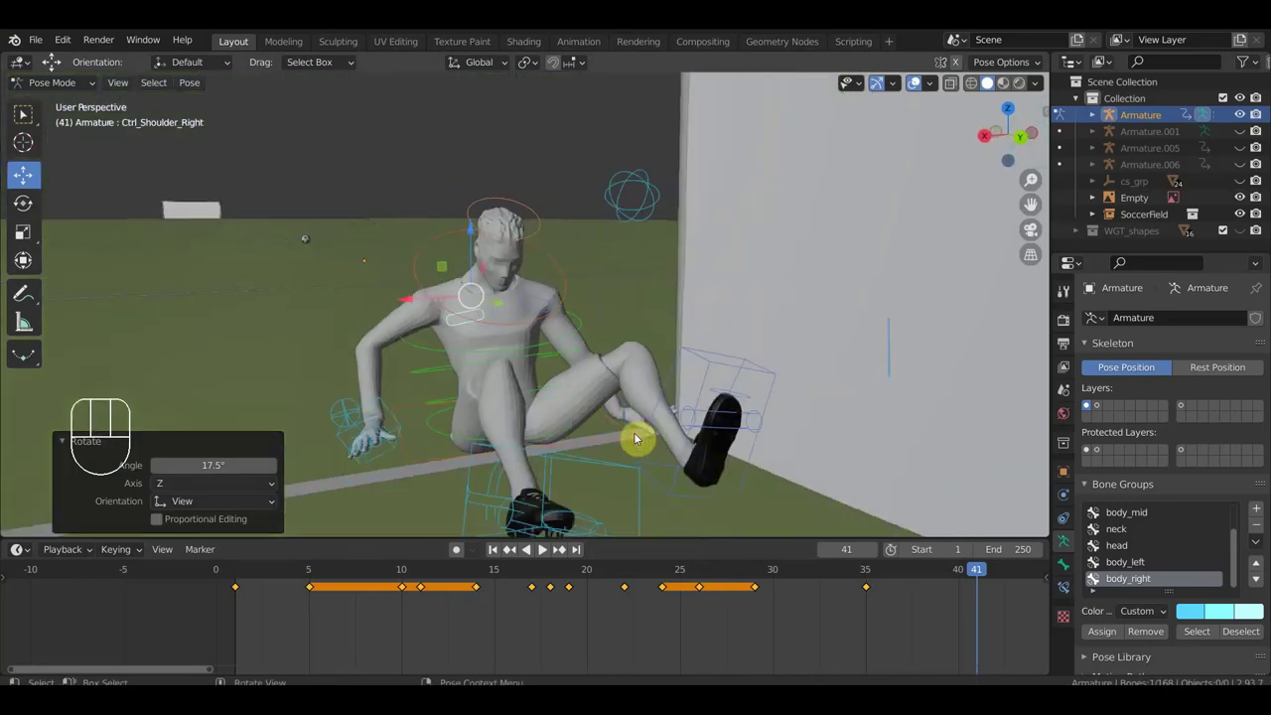
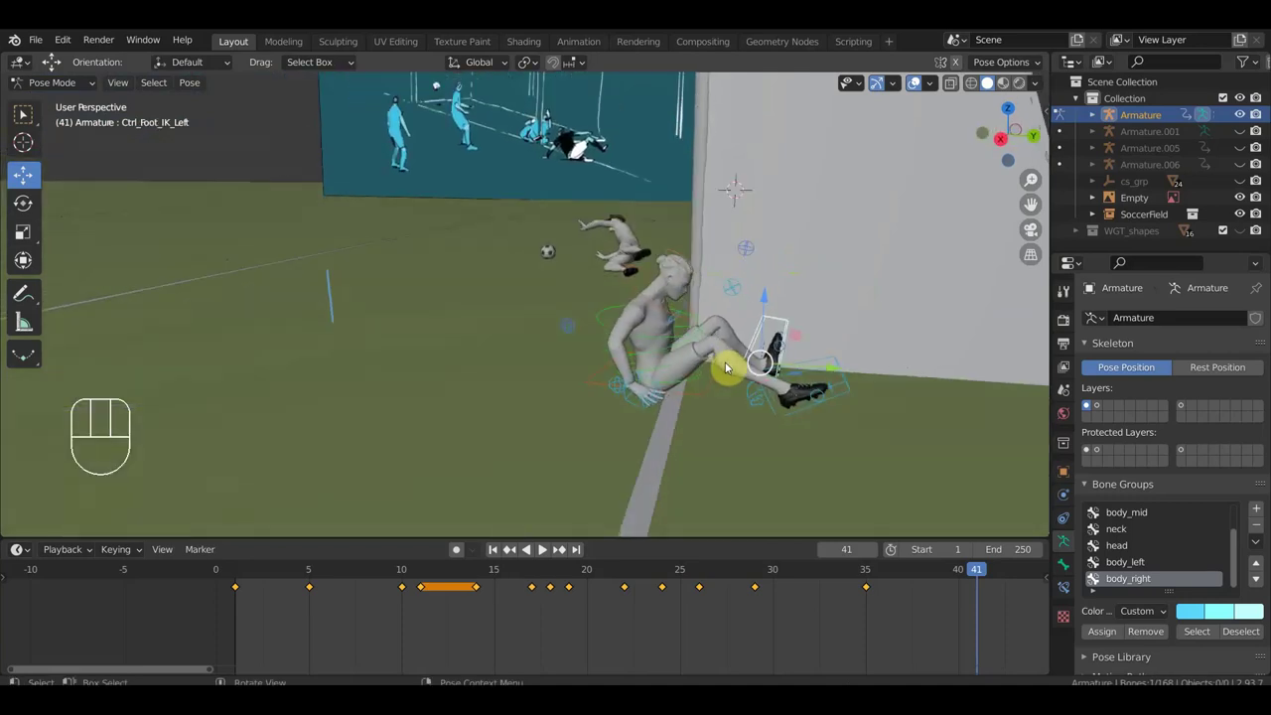
- Rotate the left foot IK control into a flatter seated position at frame 41
key("r")
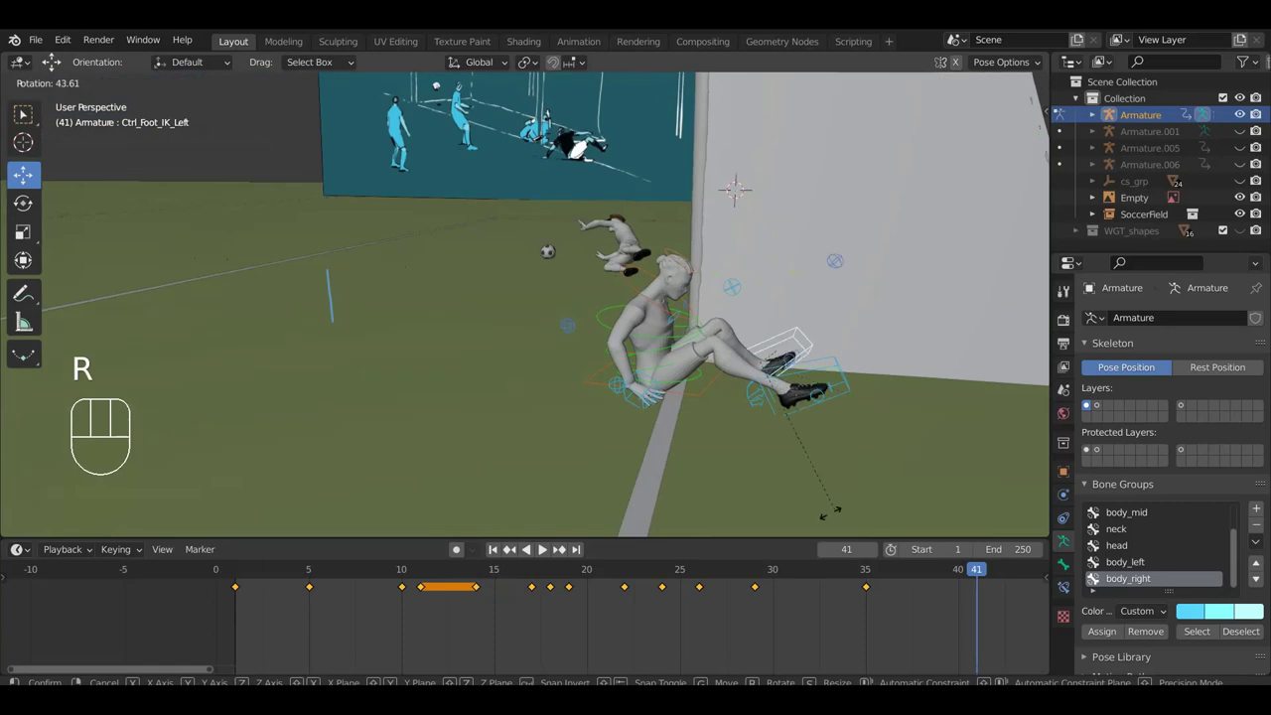
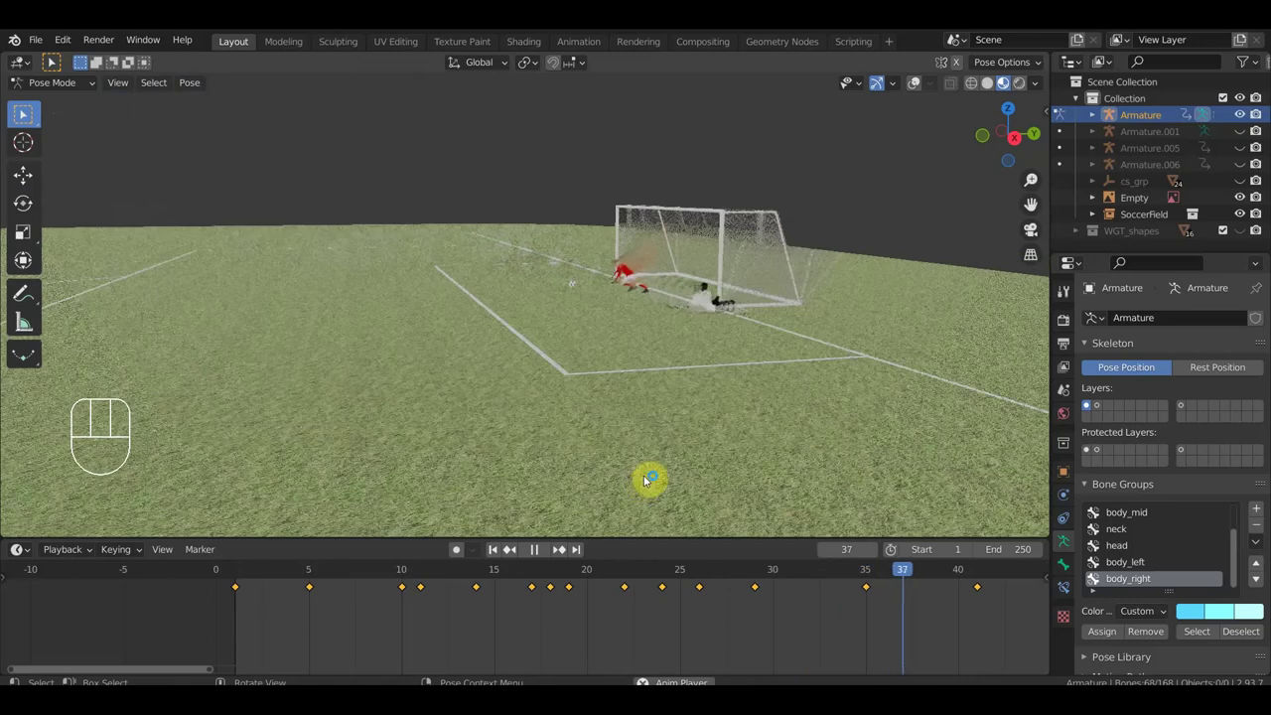
- Halt playback at frame 43 and orbit in close on the goalkeeper and seated player
key("space")
left_click_drag(749, 472, 749, 463)
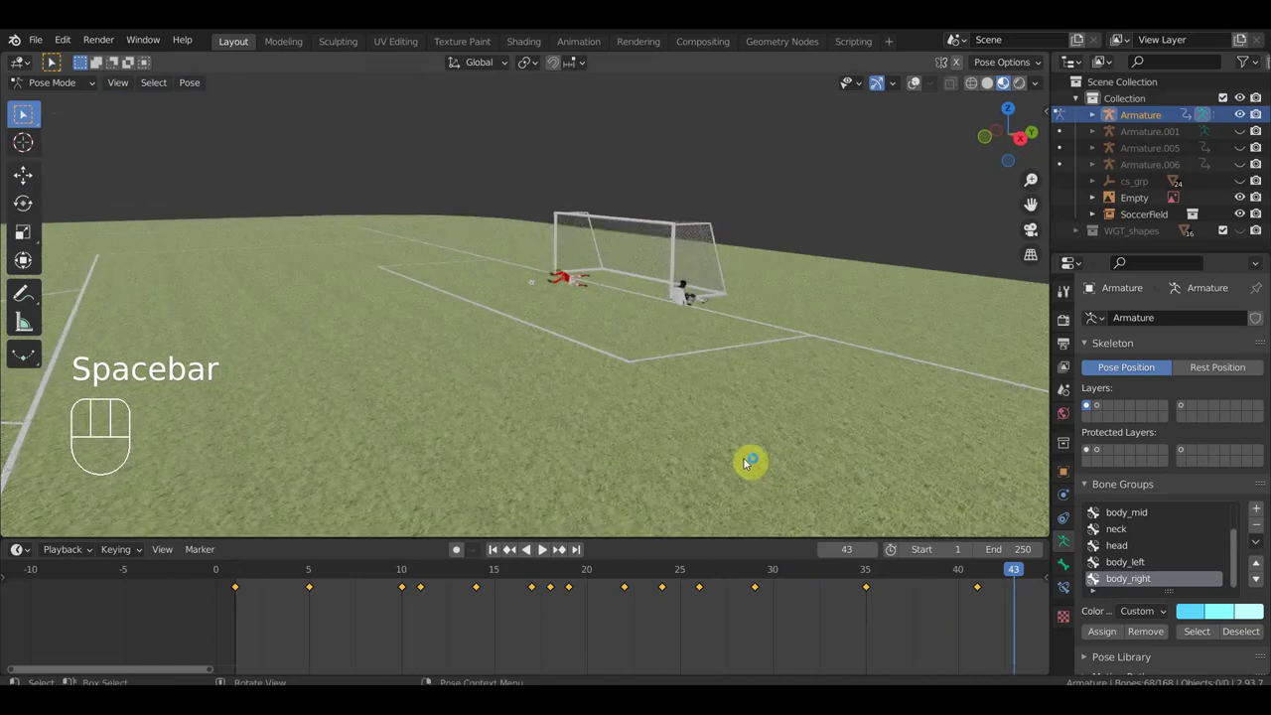
left_click_drag(747, 370, 664, 406)
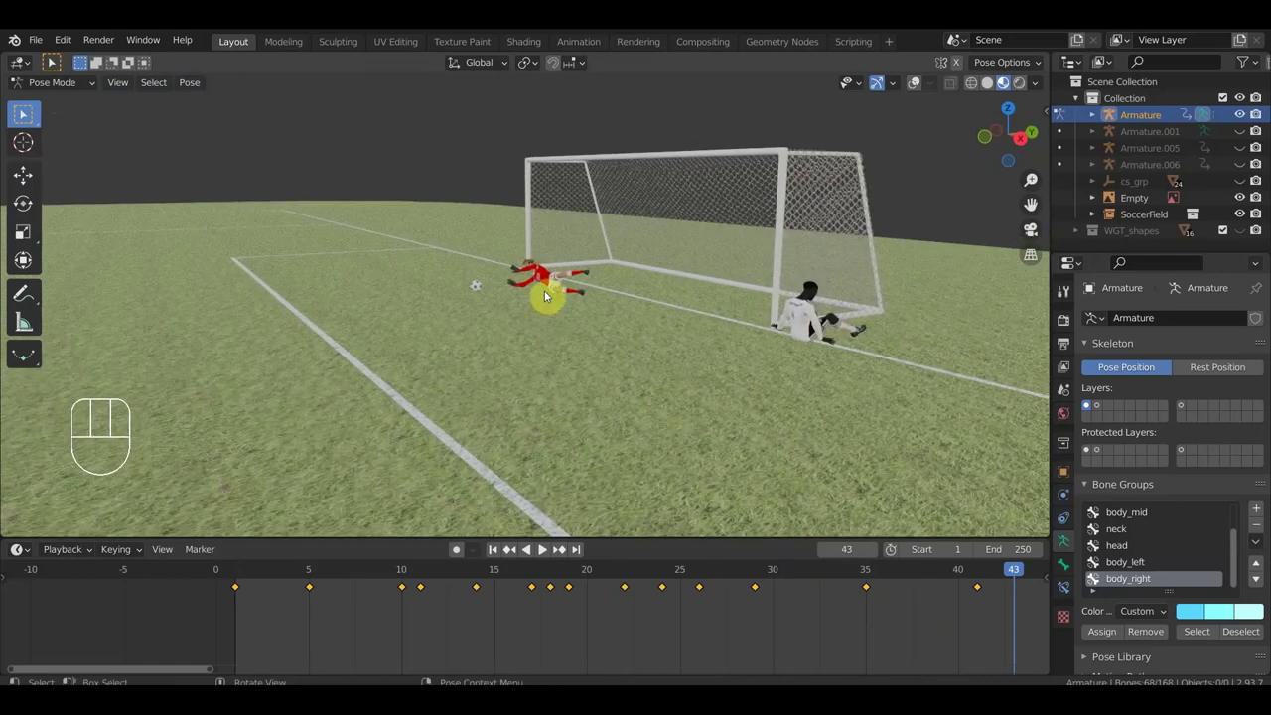
left_click_drag(584, 285, 618, 279)
left_click_drag(612, 322, 657, 322)
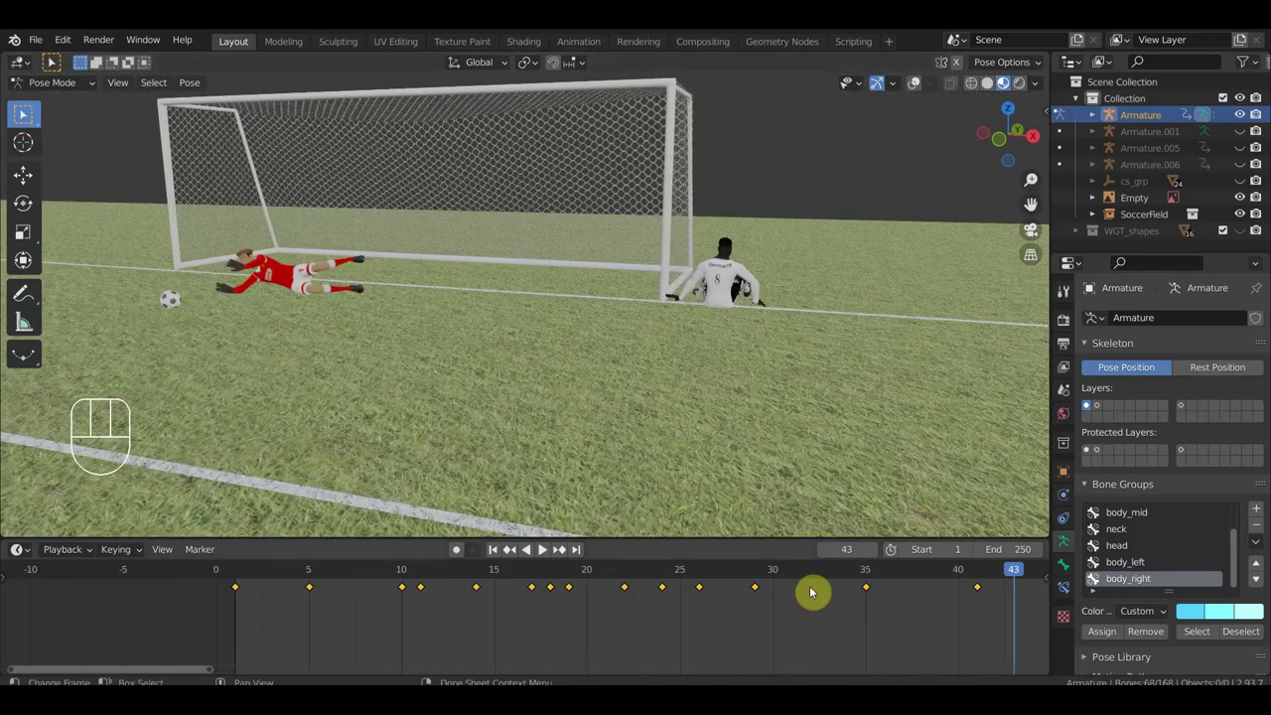
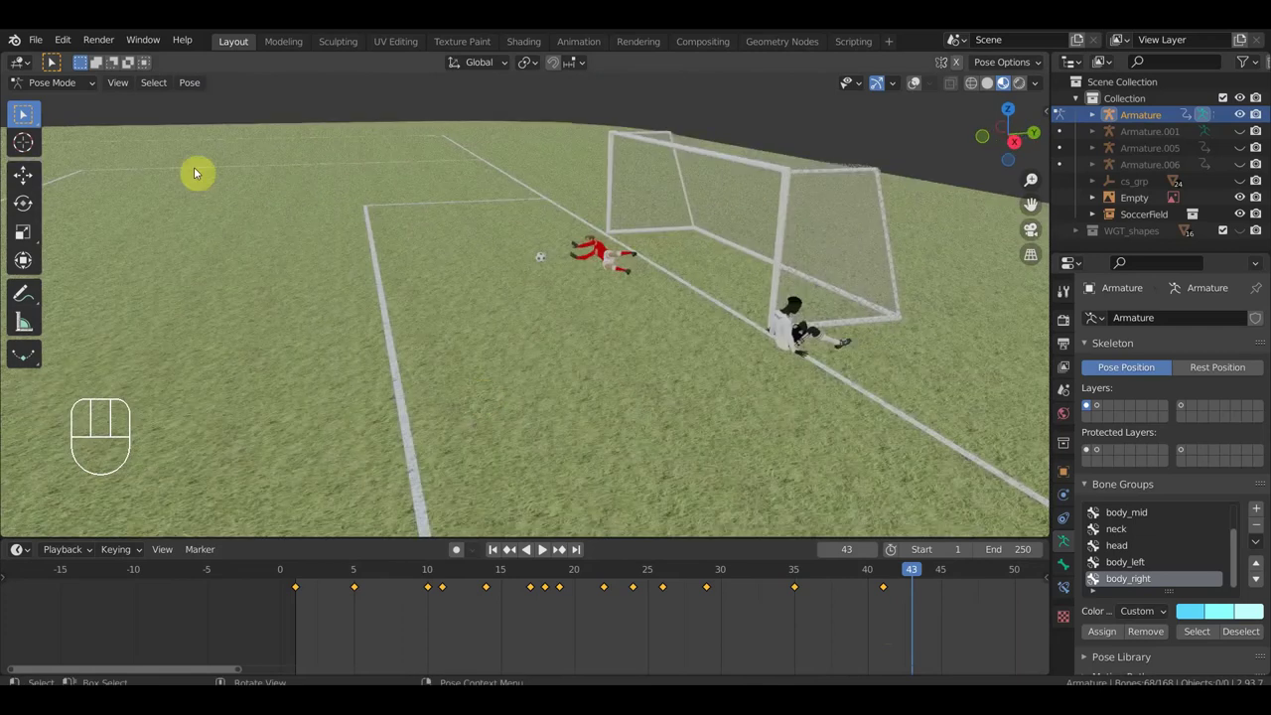
left_click_drag(73, 89, 77, 105)
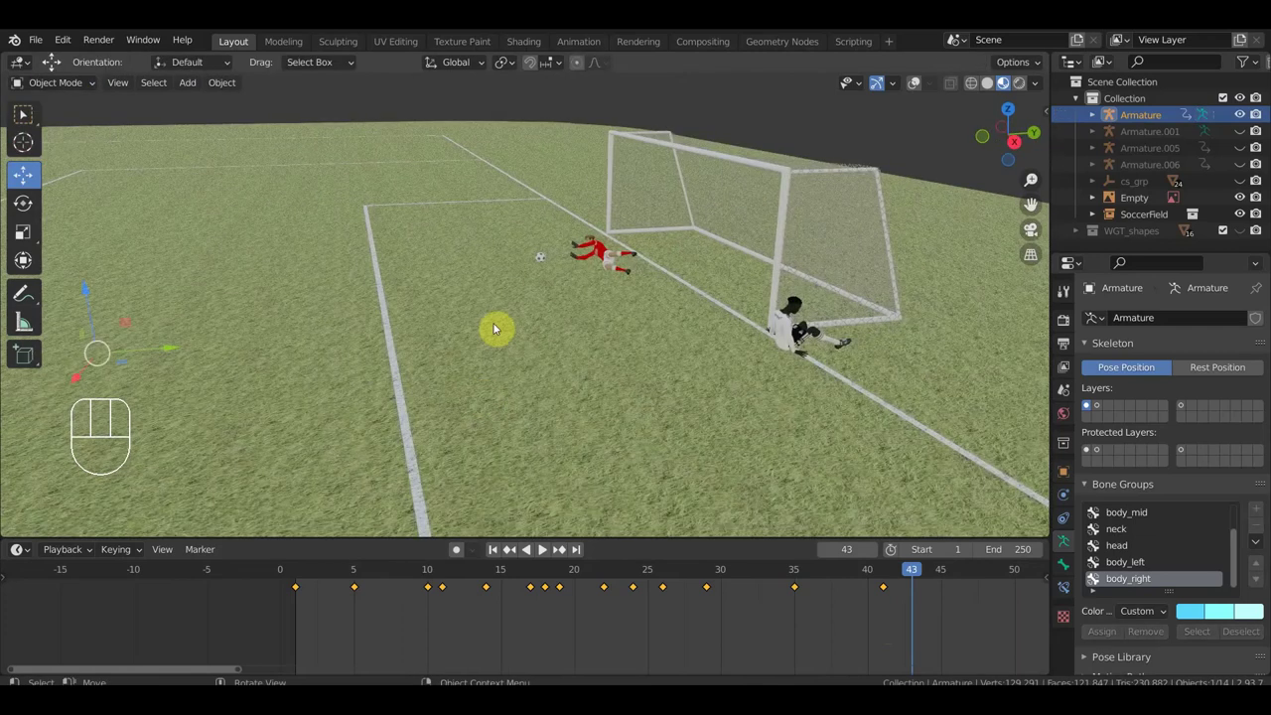
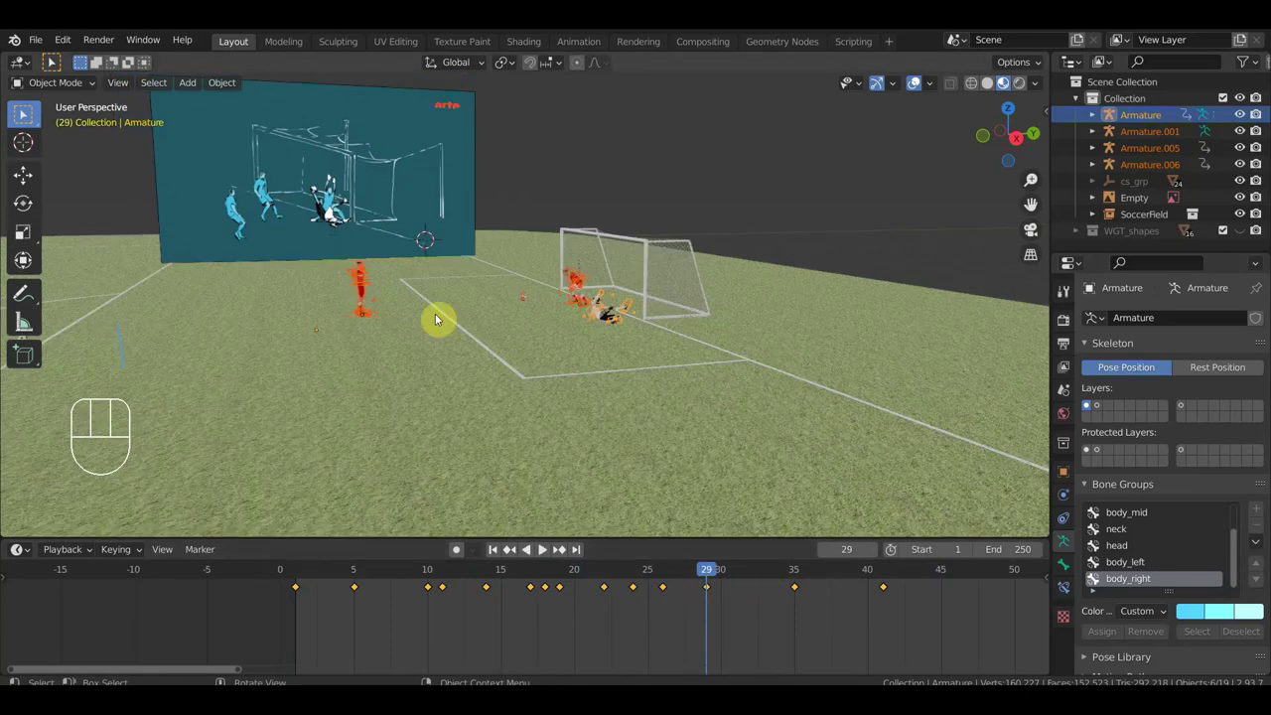
- Orbit around the goal to frame the mid-fall player, red goalkeeper and reference board
middle_click(552, 393)
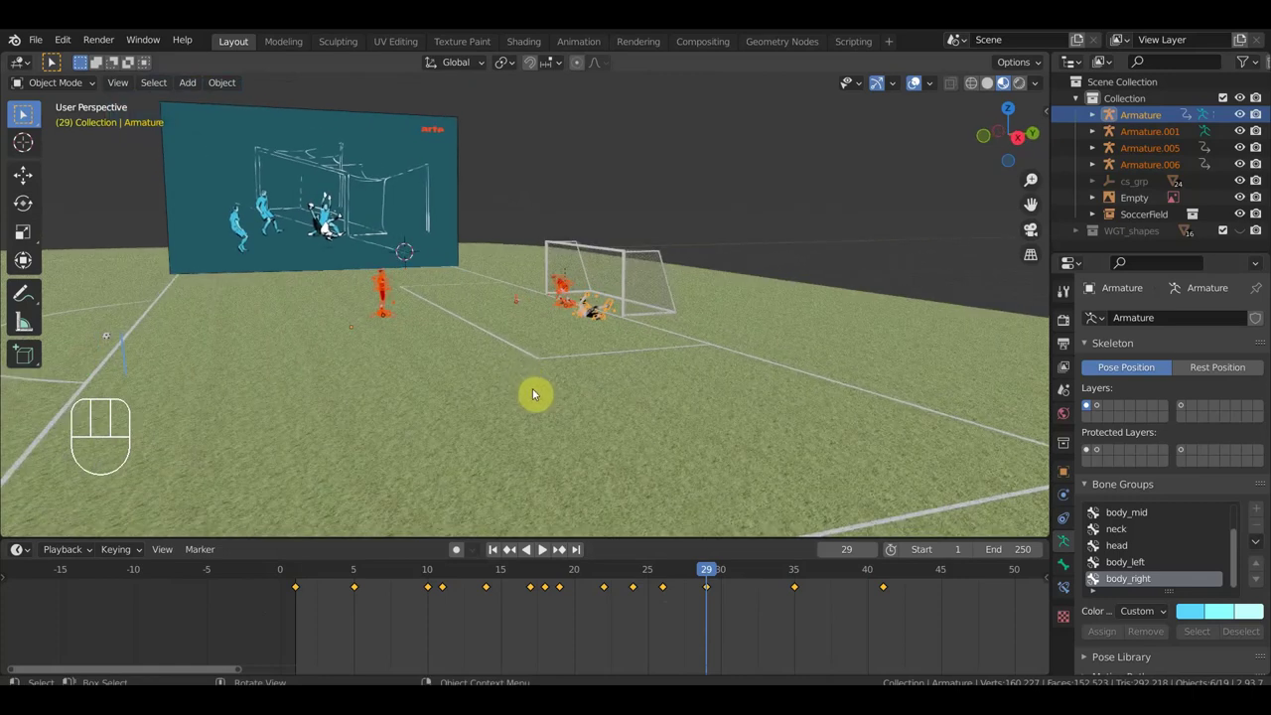
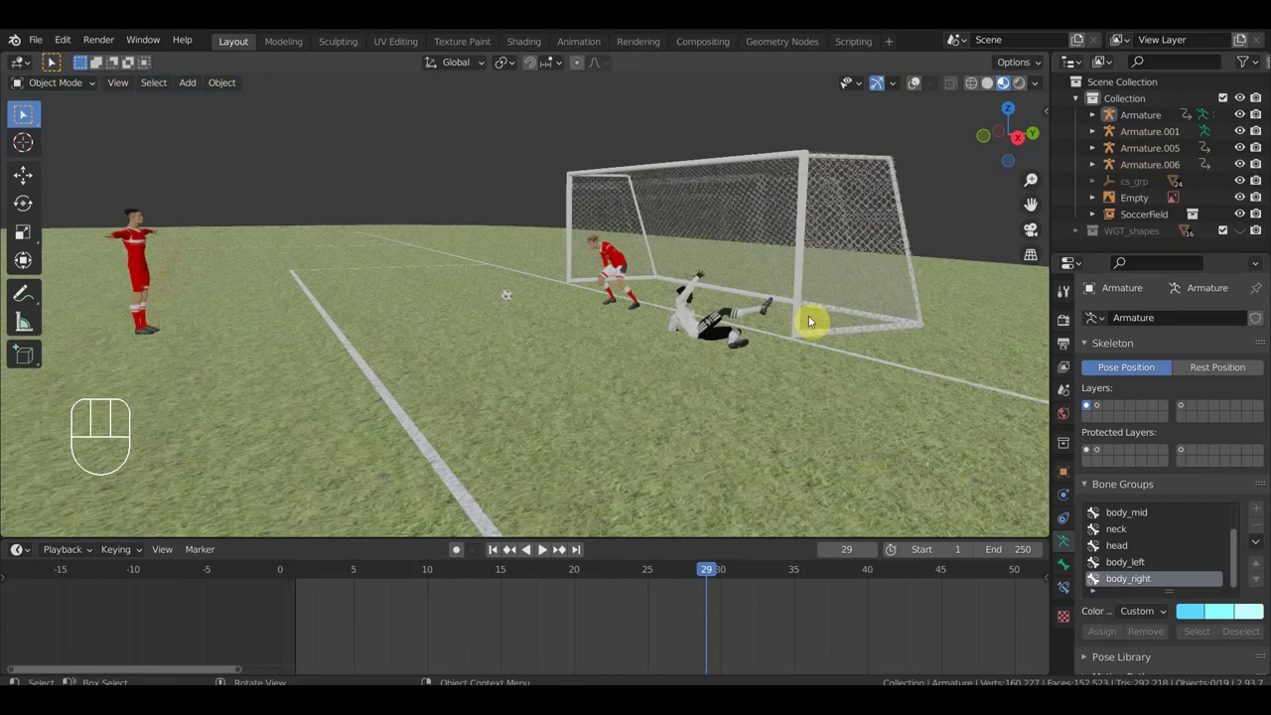
left_click_drag(820, 325, 863, 326)
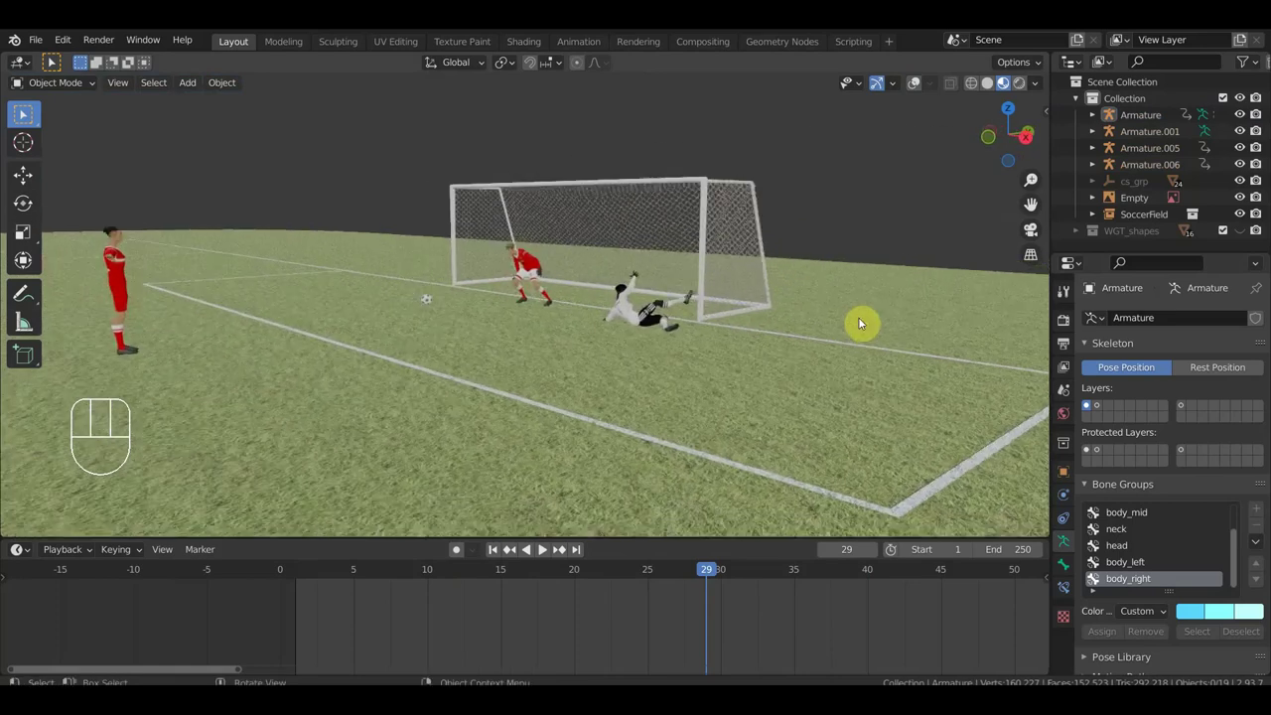
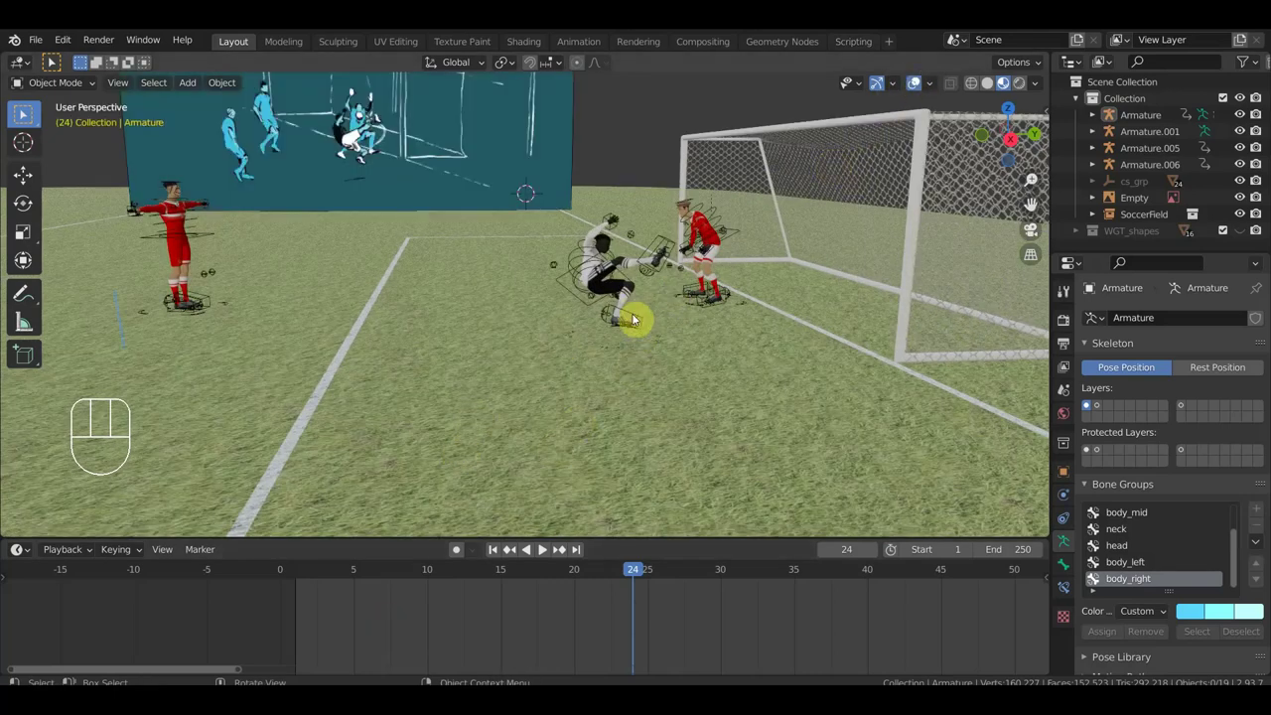
left_click(666, 240)
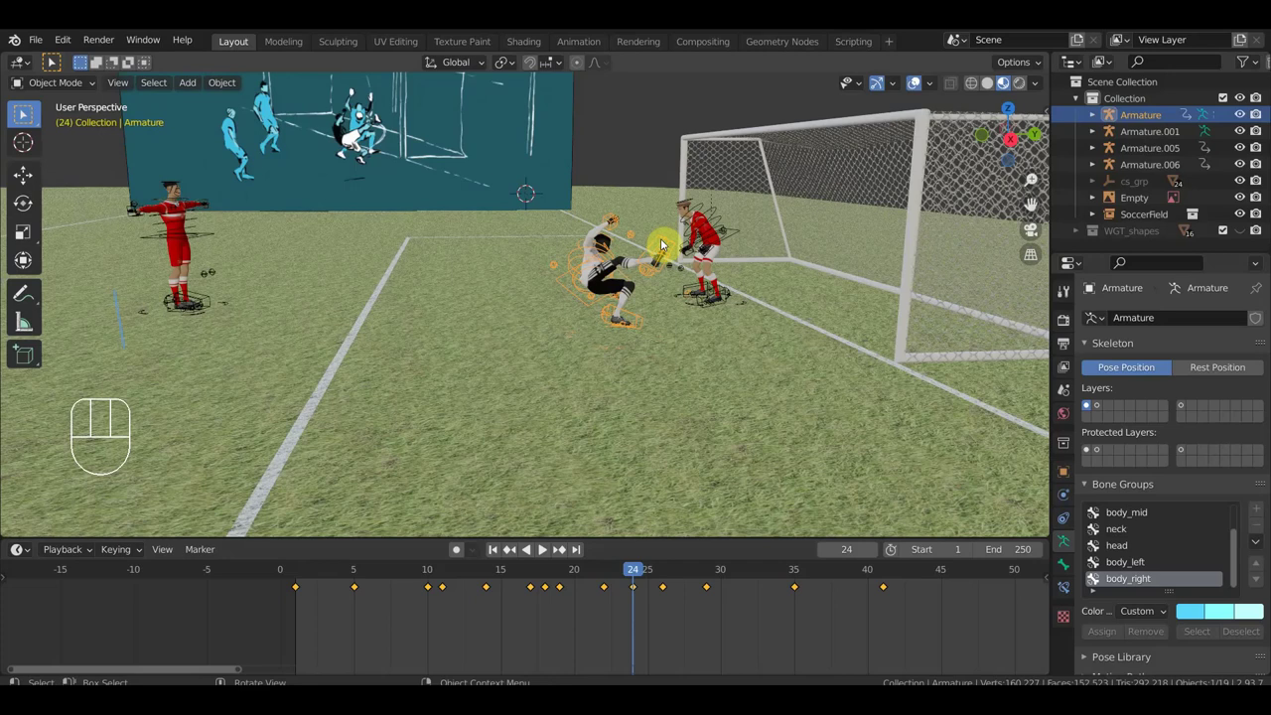
key("h")
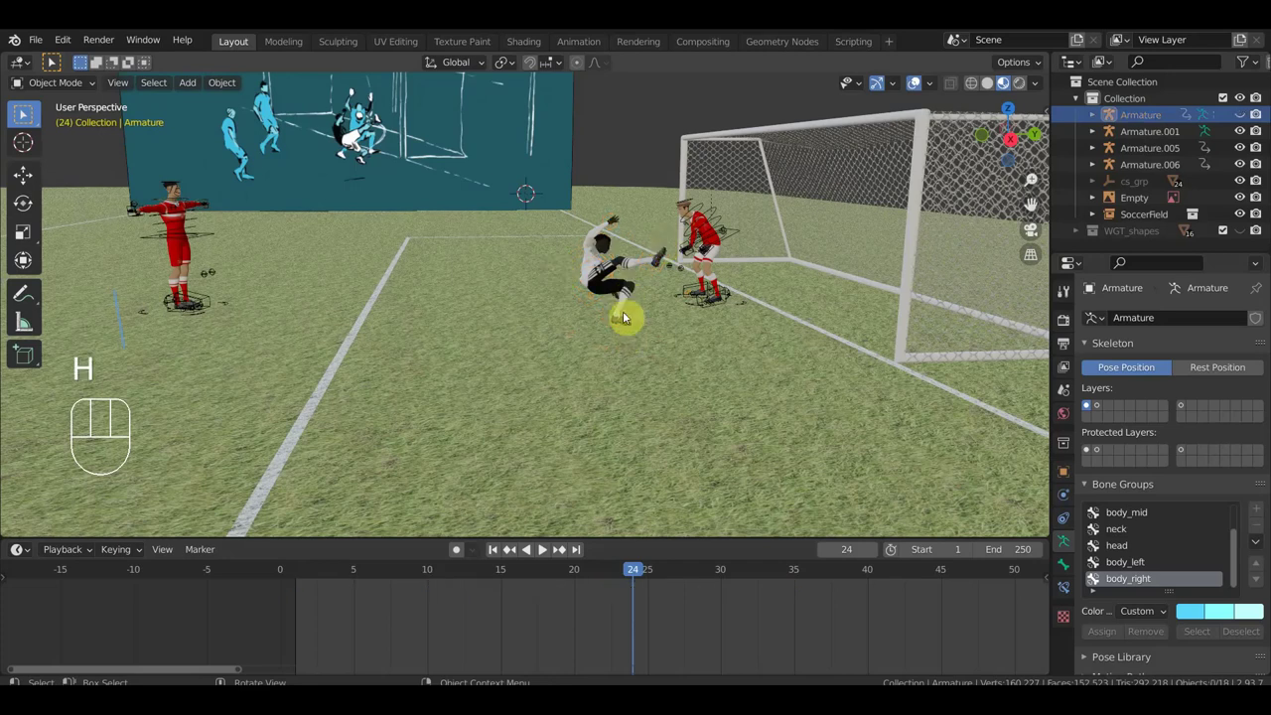
left_click(625, 297)
key("h")
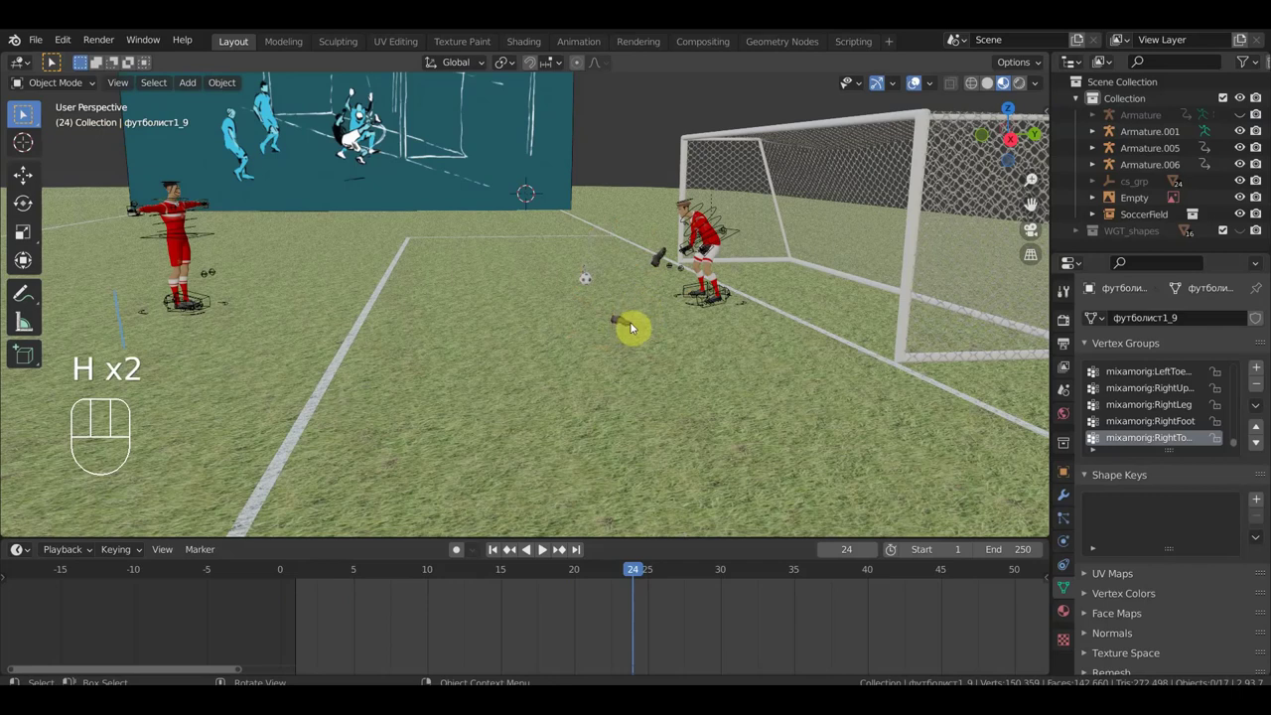
key("alt+h")
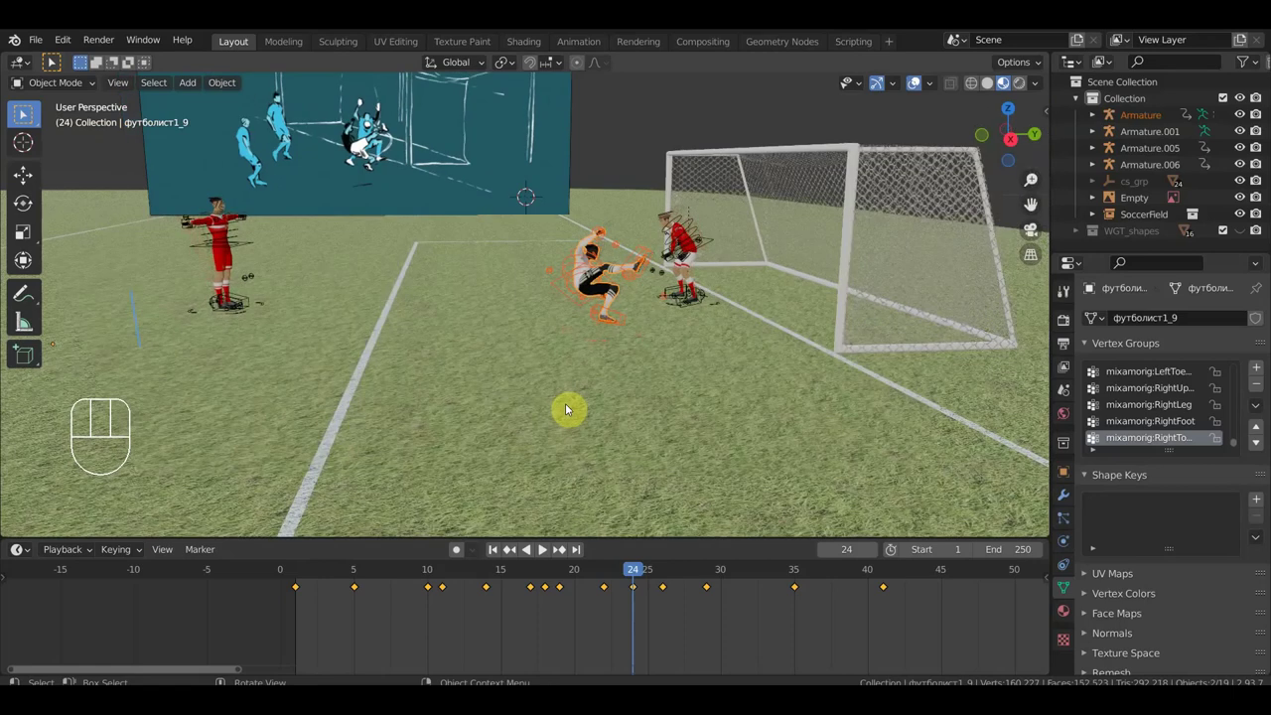
left_click_drag(575, 412, 711, 401)
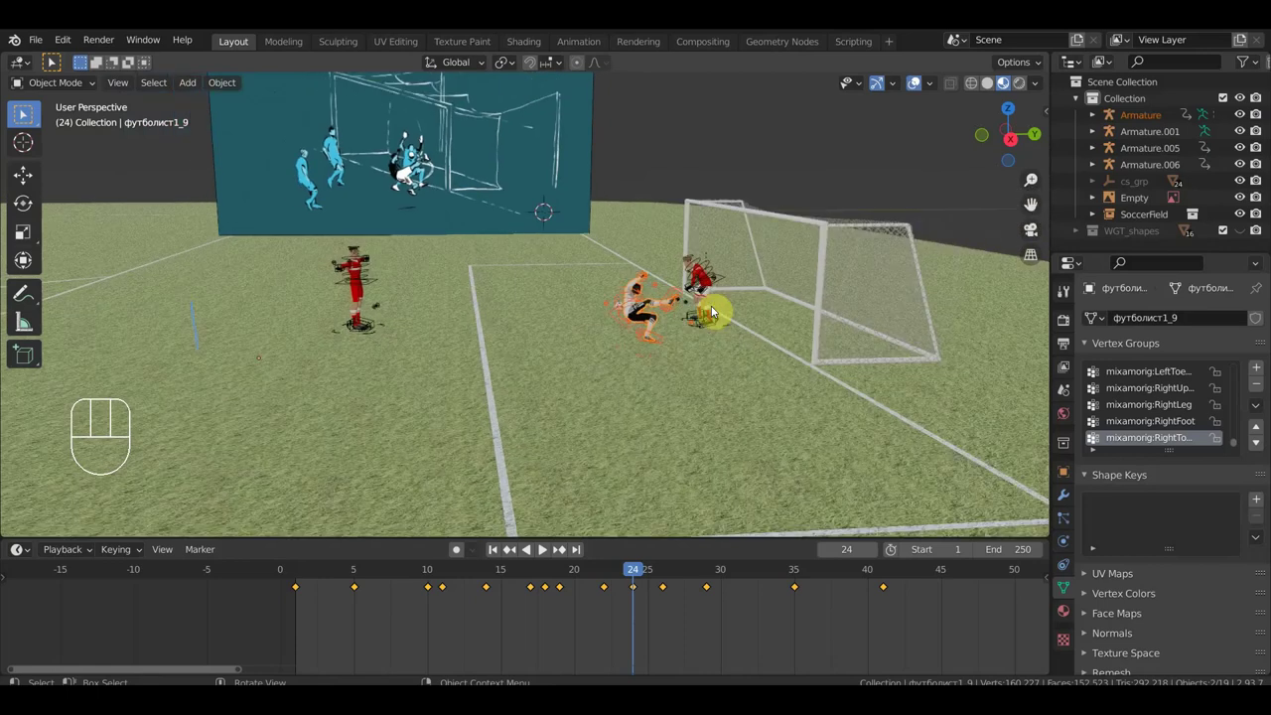
left_click_drag(746, 279, 738, 373)
left_click_drag(742, 370, 758, 362)
left_click_drag(758, 365, 774, 348)
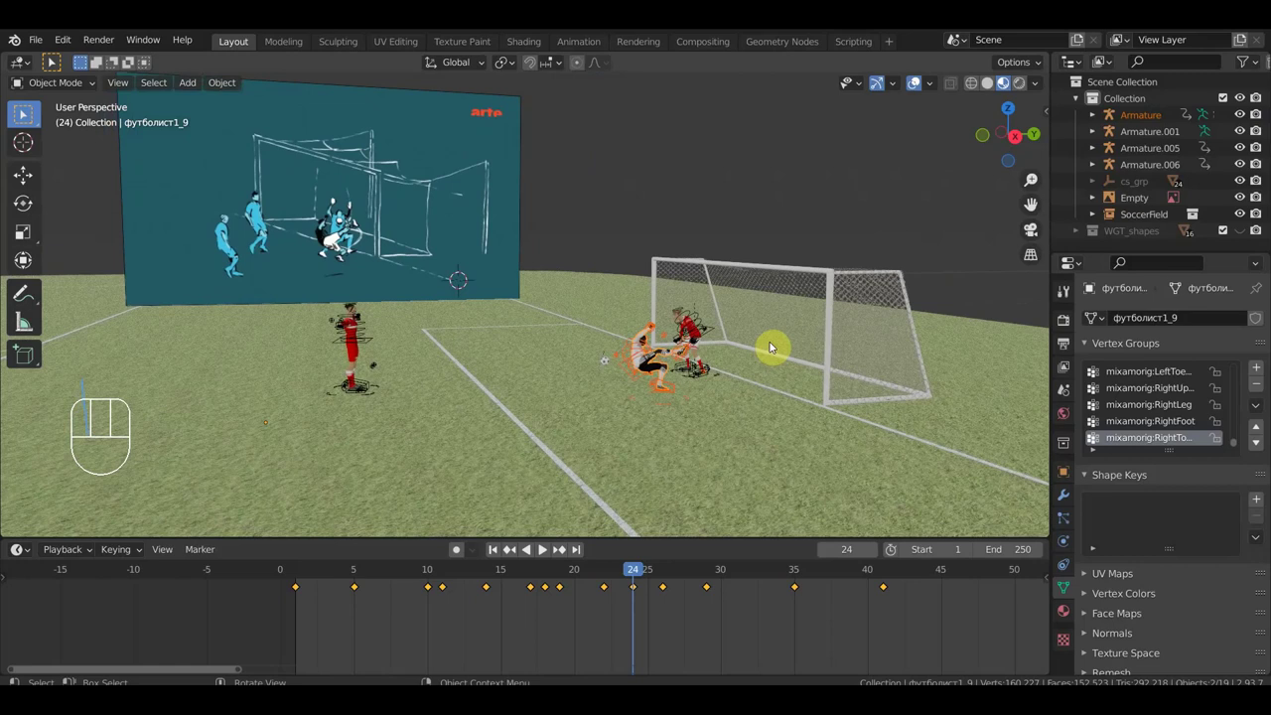